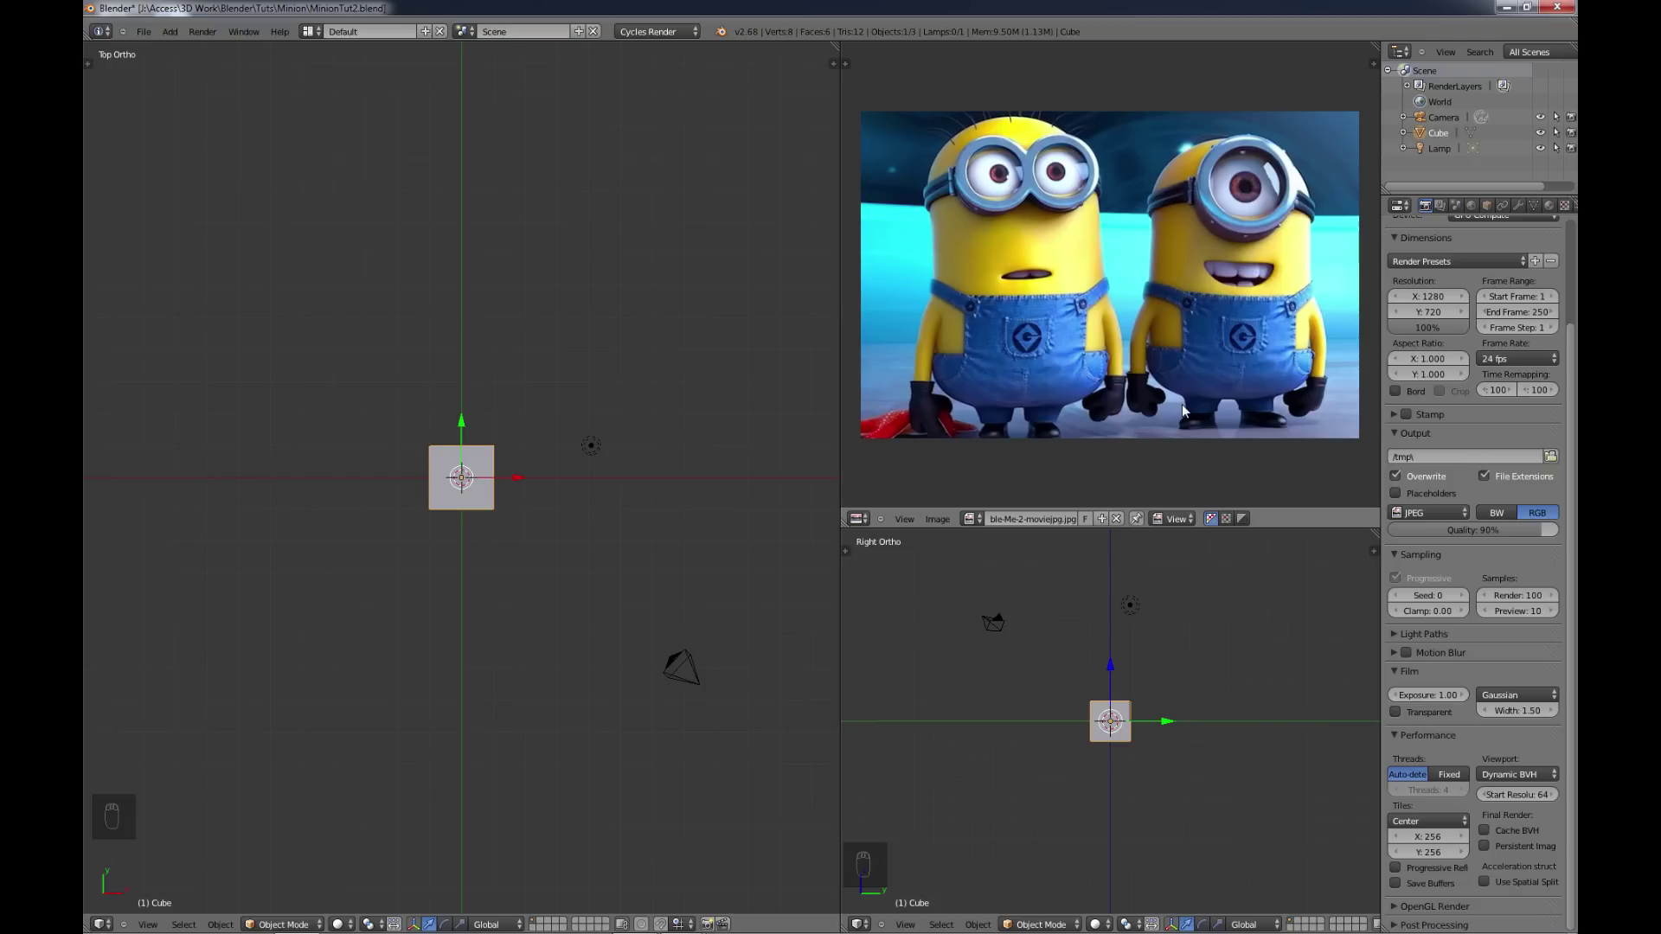
Step: Delete the default cube, leaving only the camera and lamp
{"action": "left_click_drag", "start_coordinate": [867, 516], "coordinate": [889, 423]}
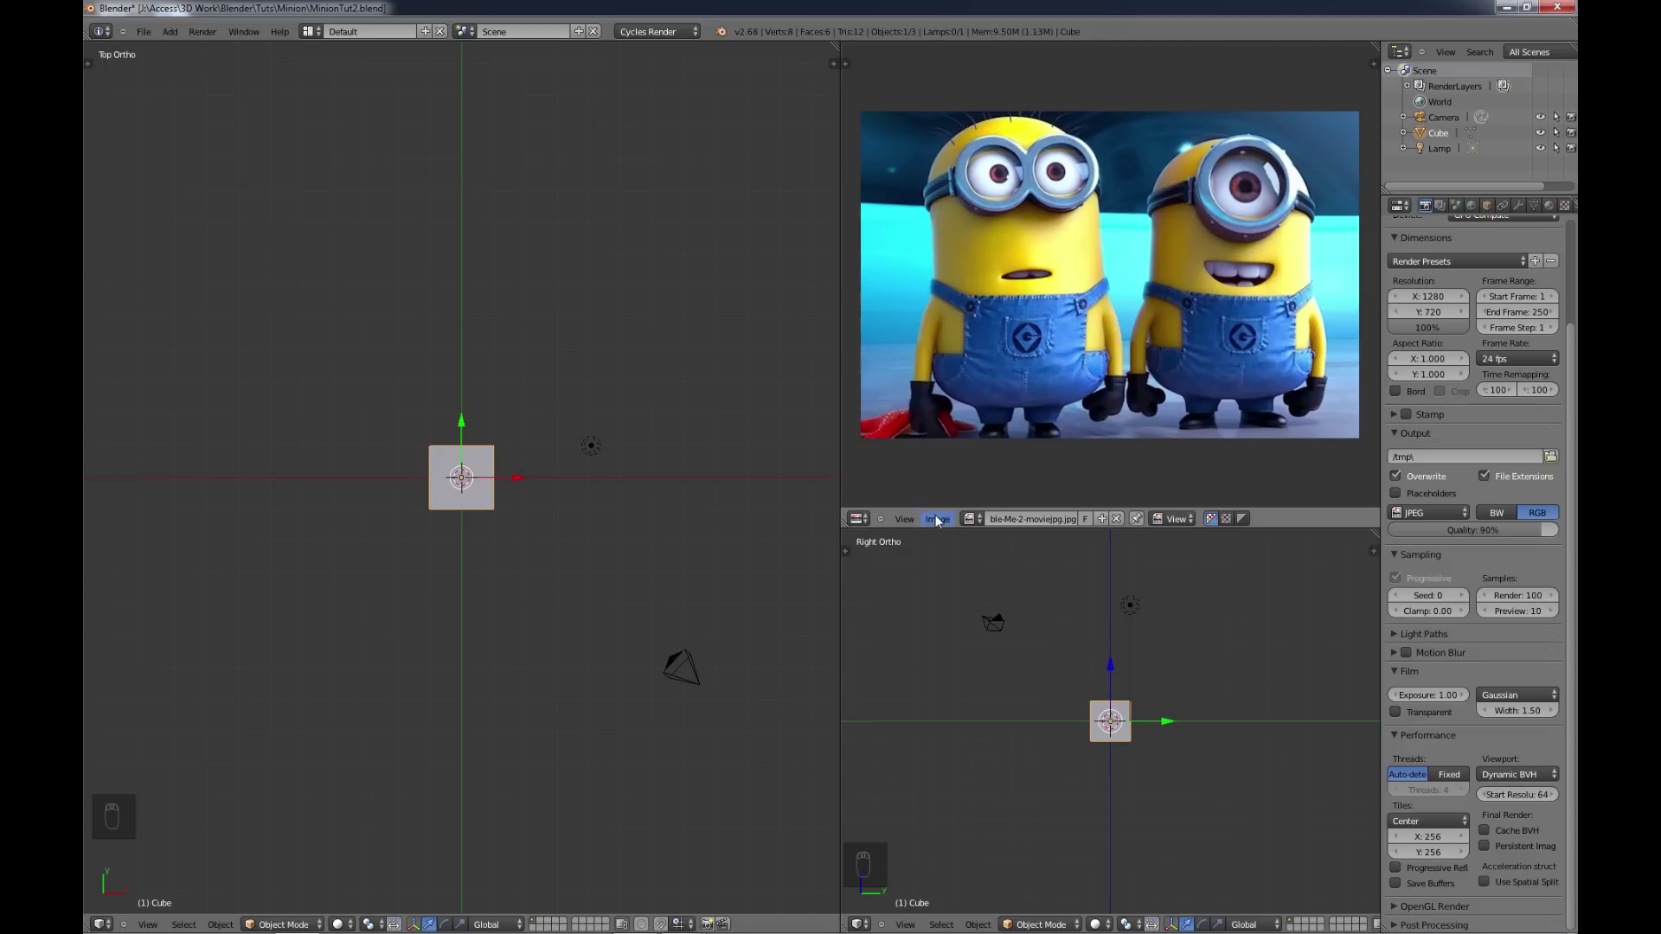
{"action": "left_click_drag", "start_coordinate": [944, 523], "coordinate": [956, 505]}
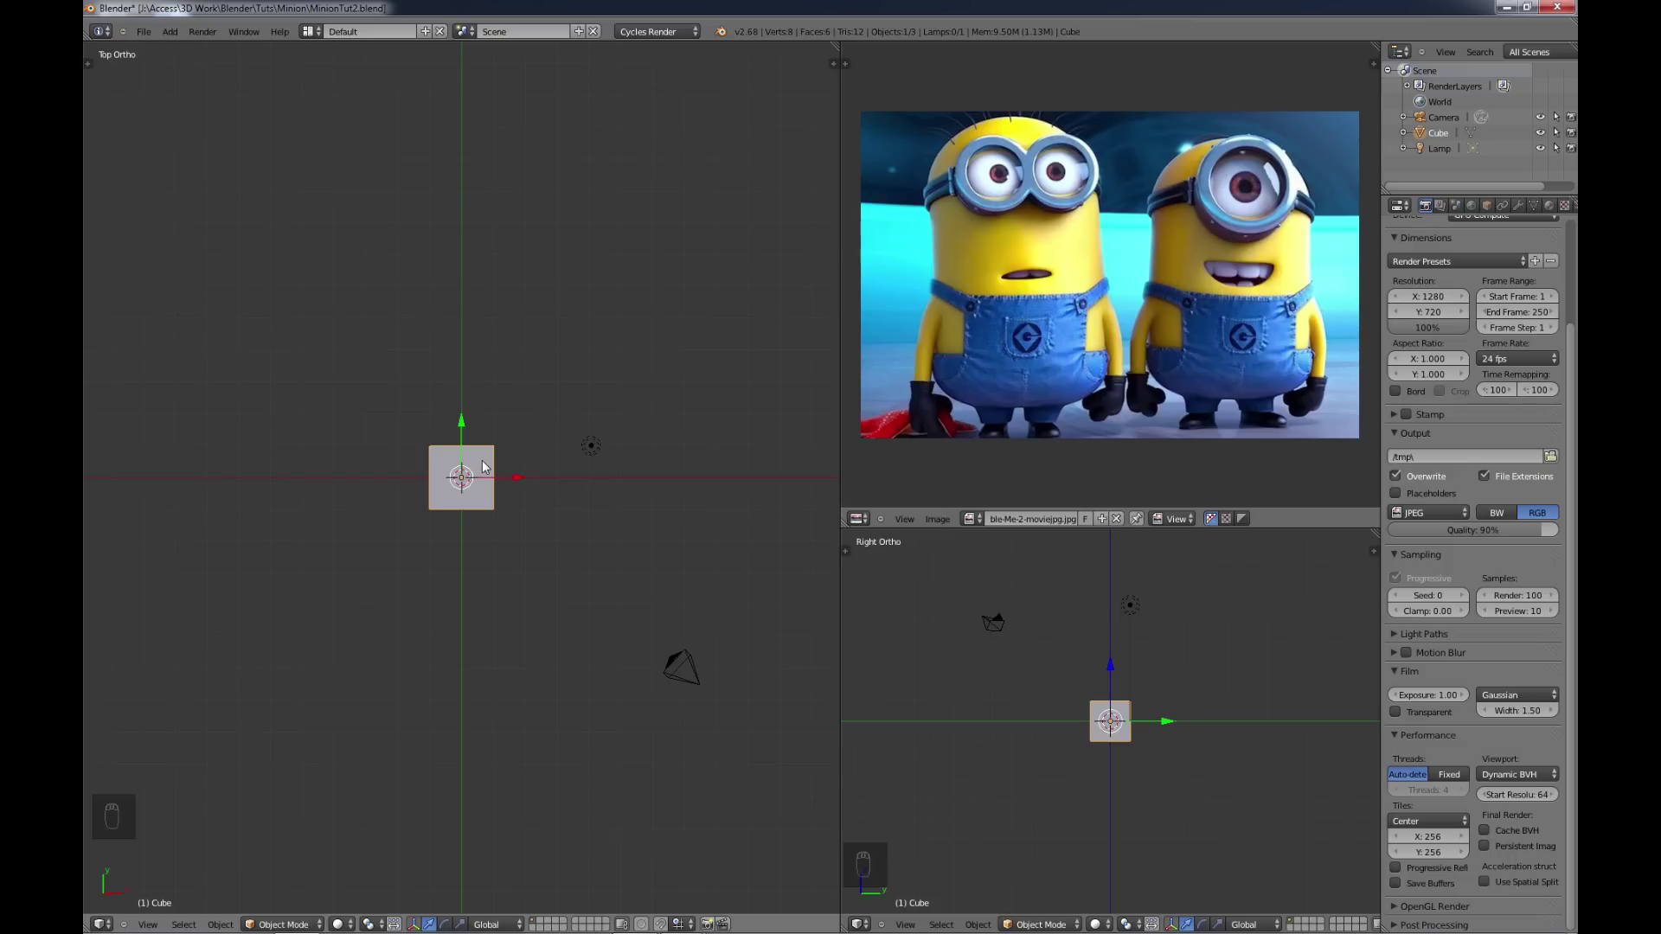
{"action": "key", "text": "x"}
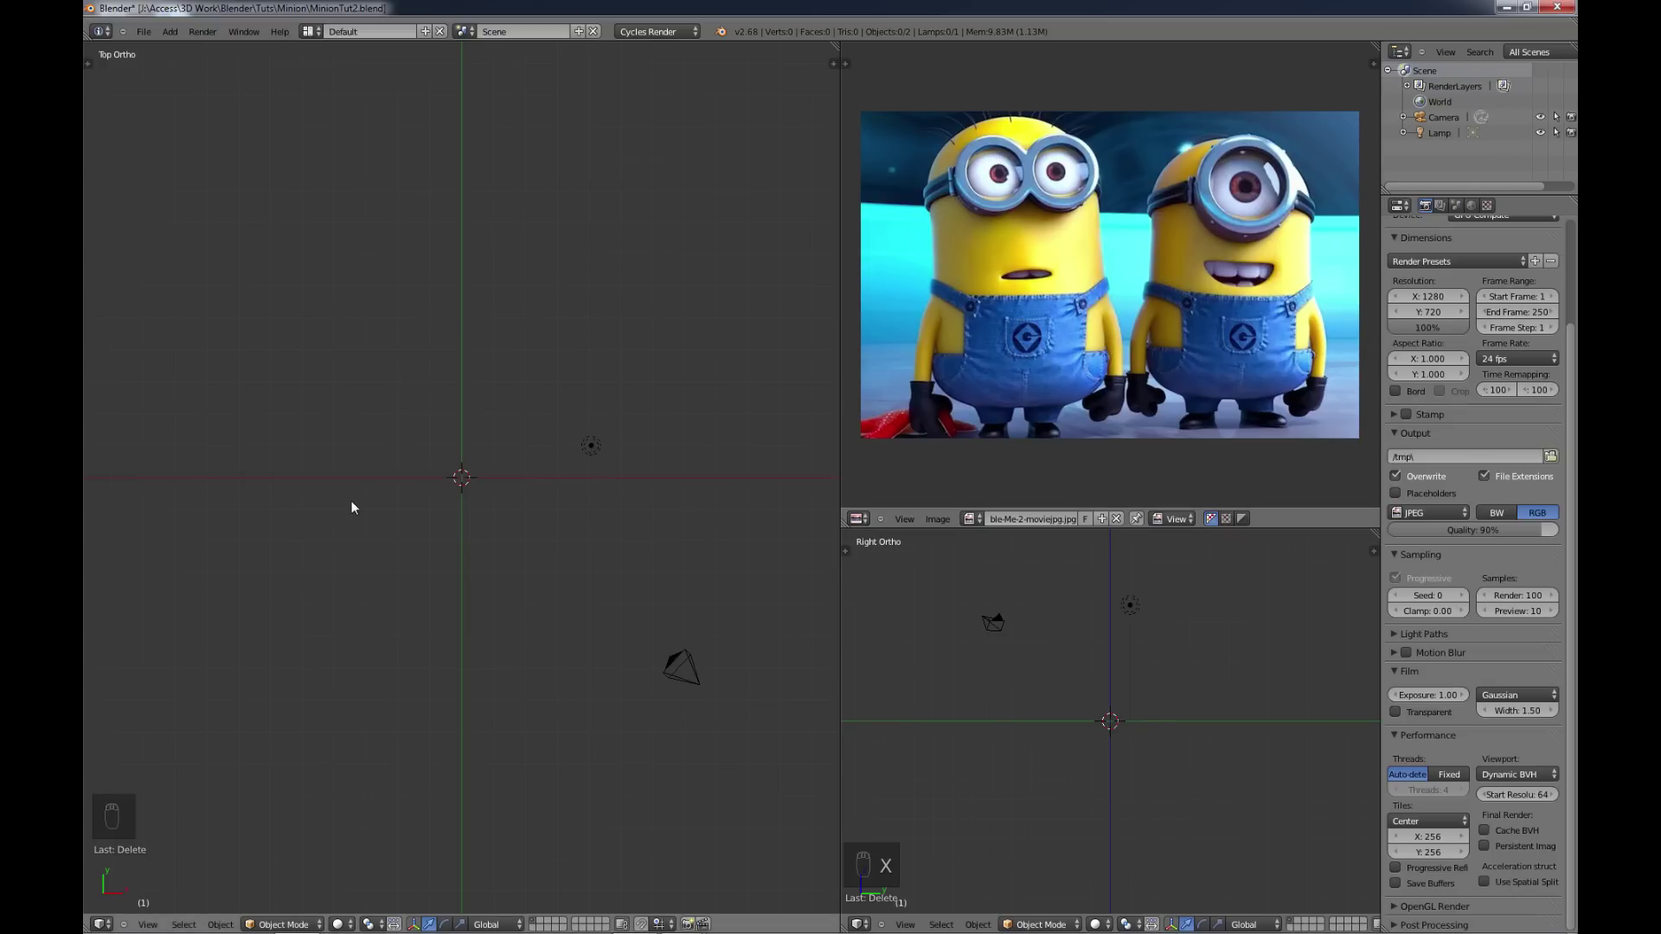
Step: Add a UV sphere at the origin and view it from the front
{"action": "key", "text": "shift+a"}
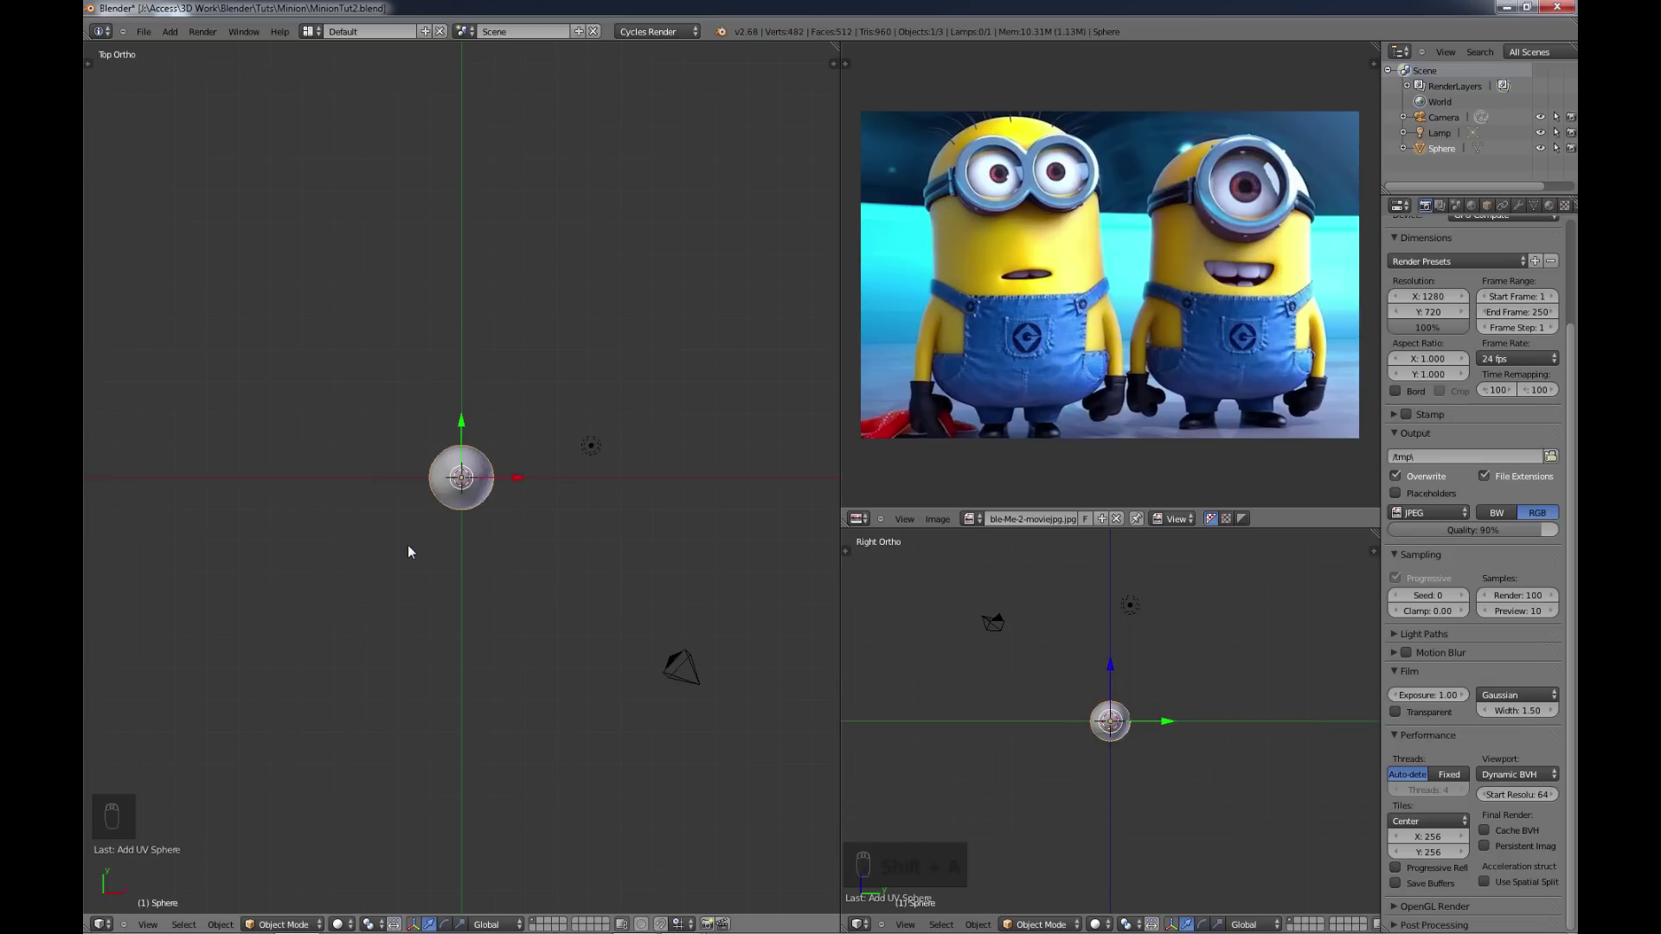
{"action": "key", "text": "t"}
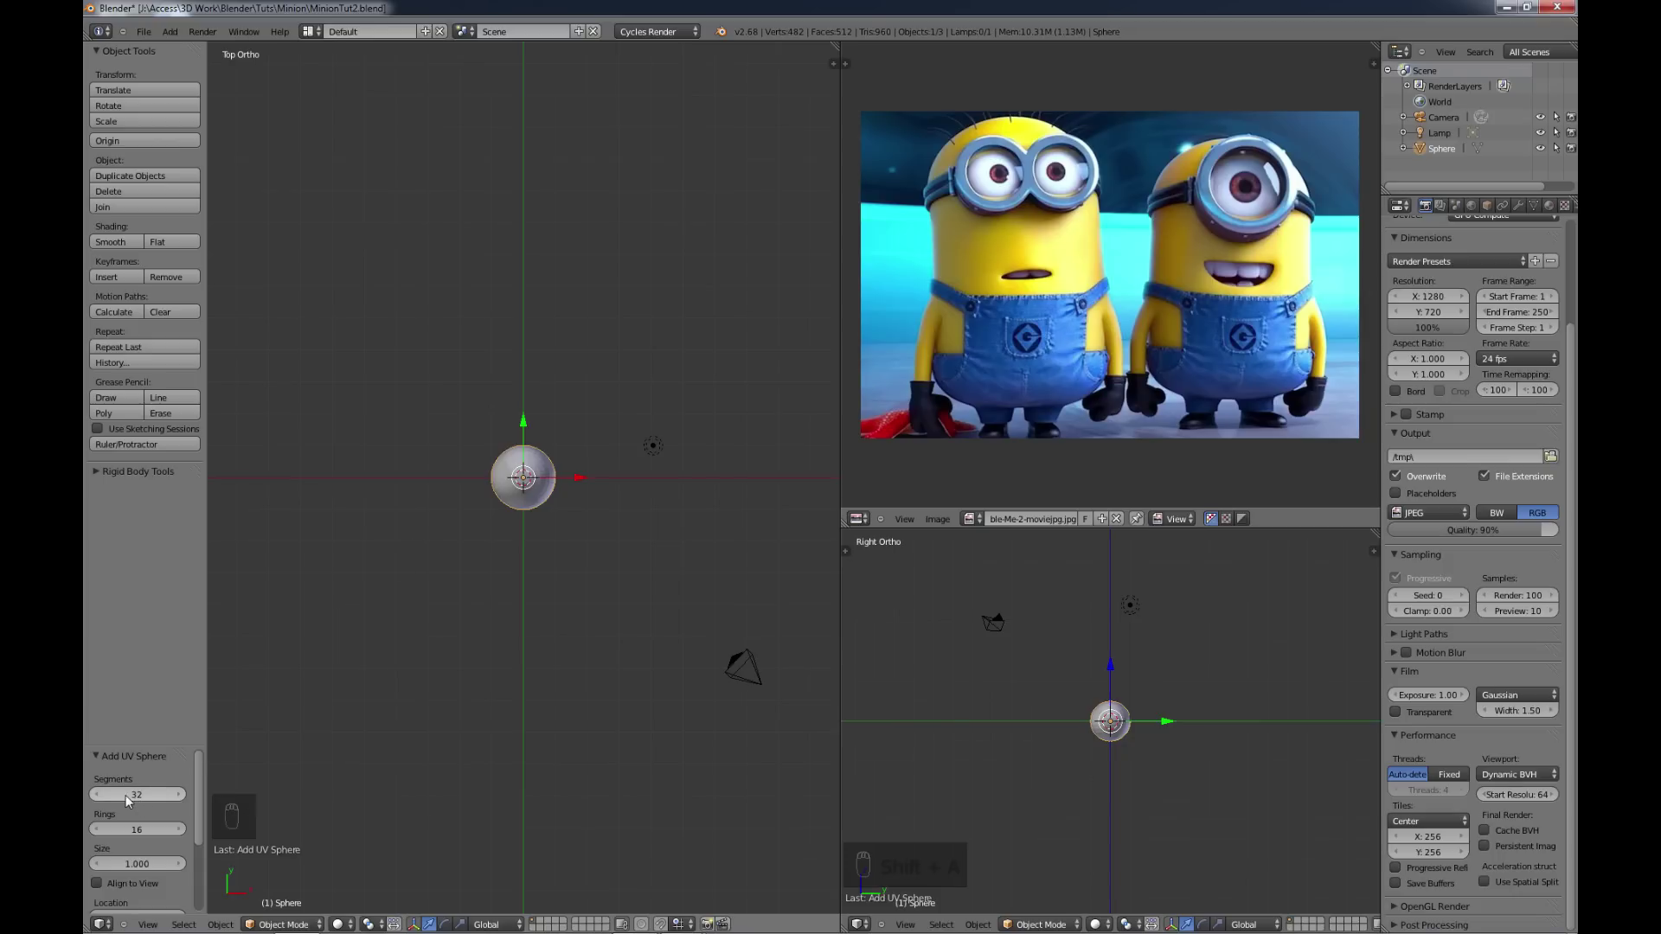
{"action": "left_click", "coordinate": [139, 835]}
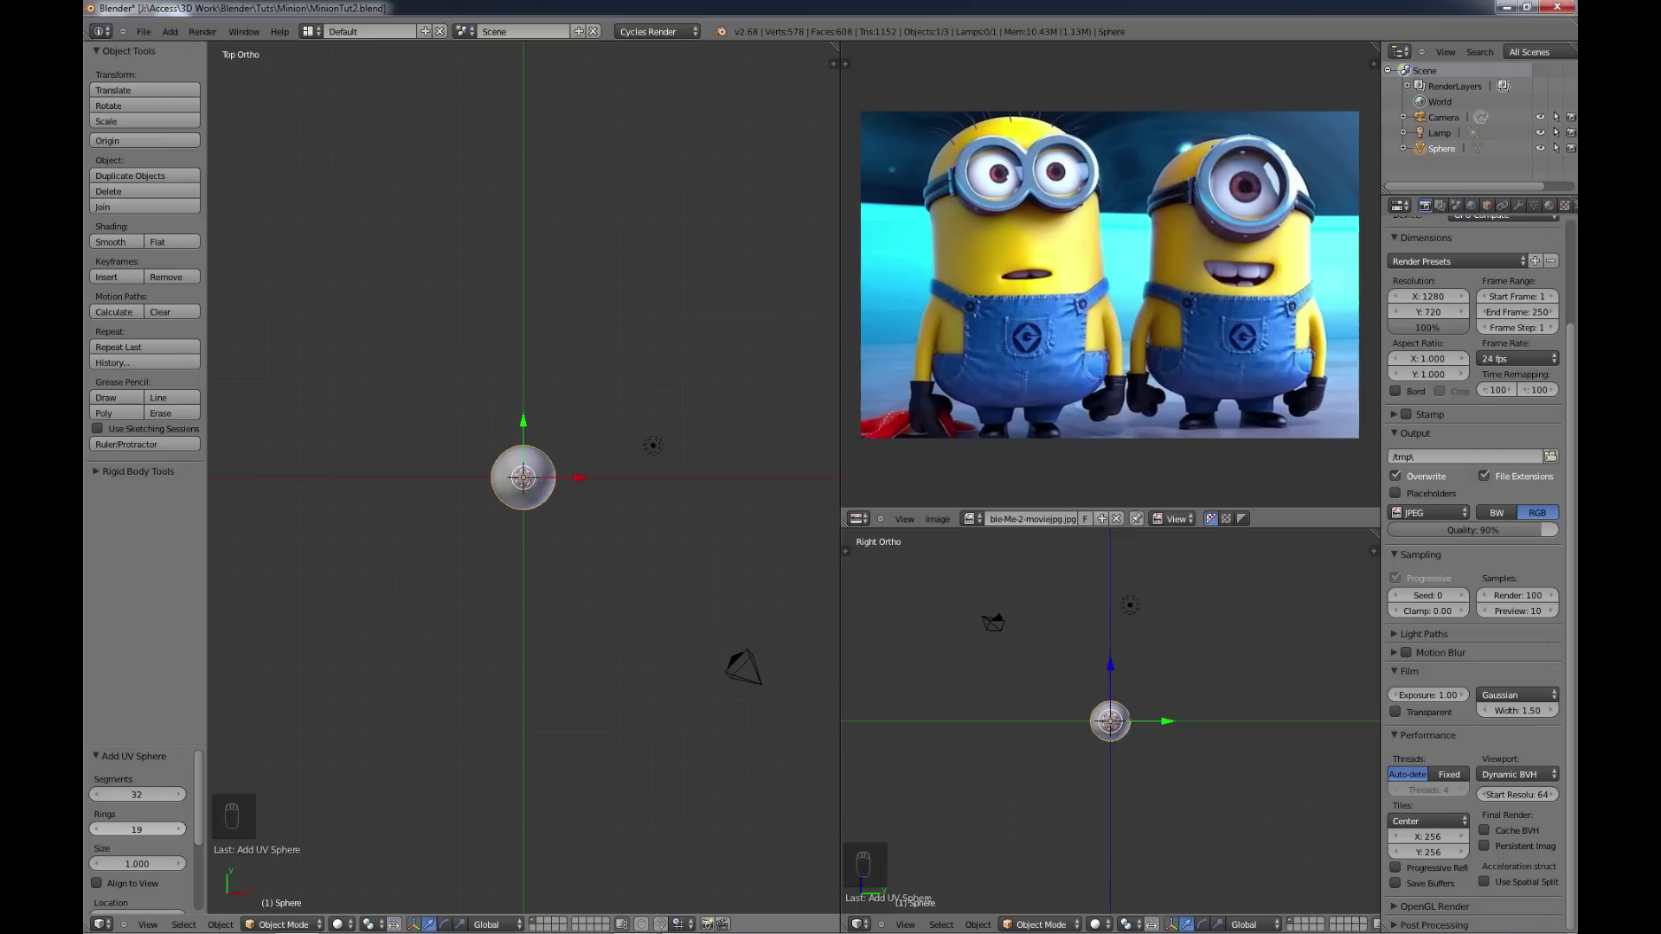
{"action": "key", "text": "t"}
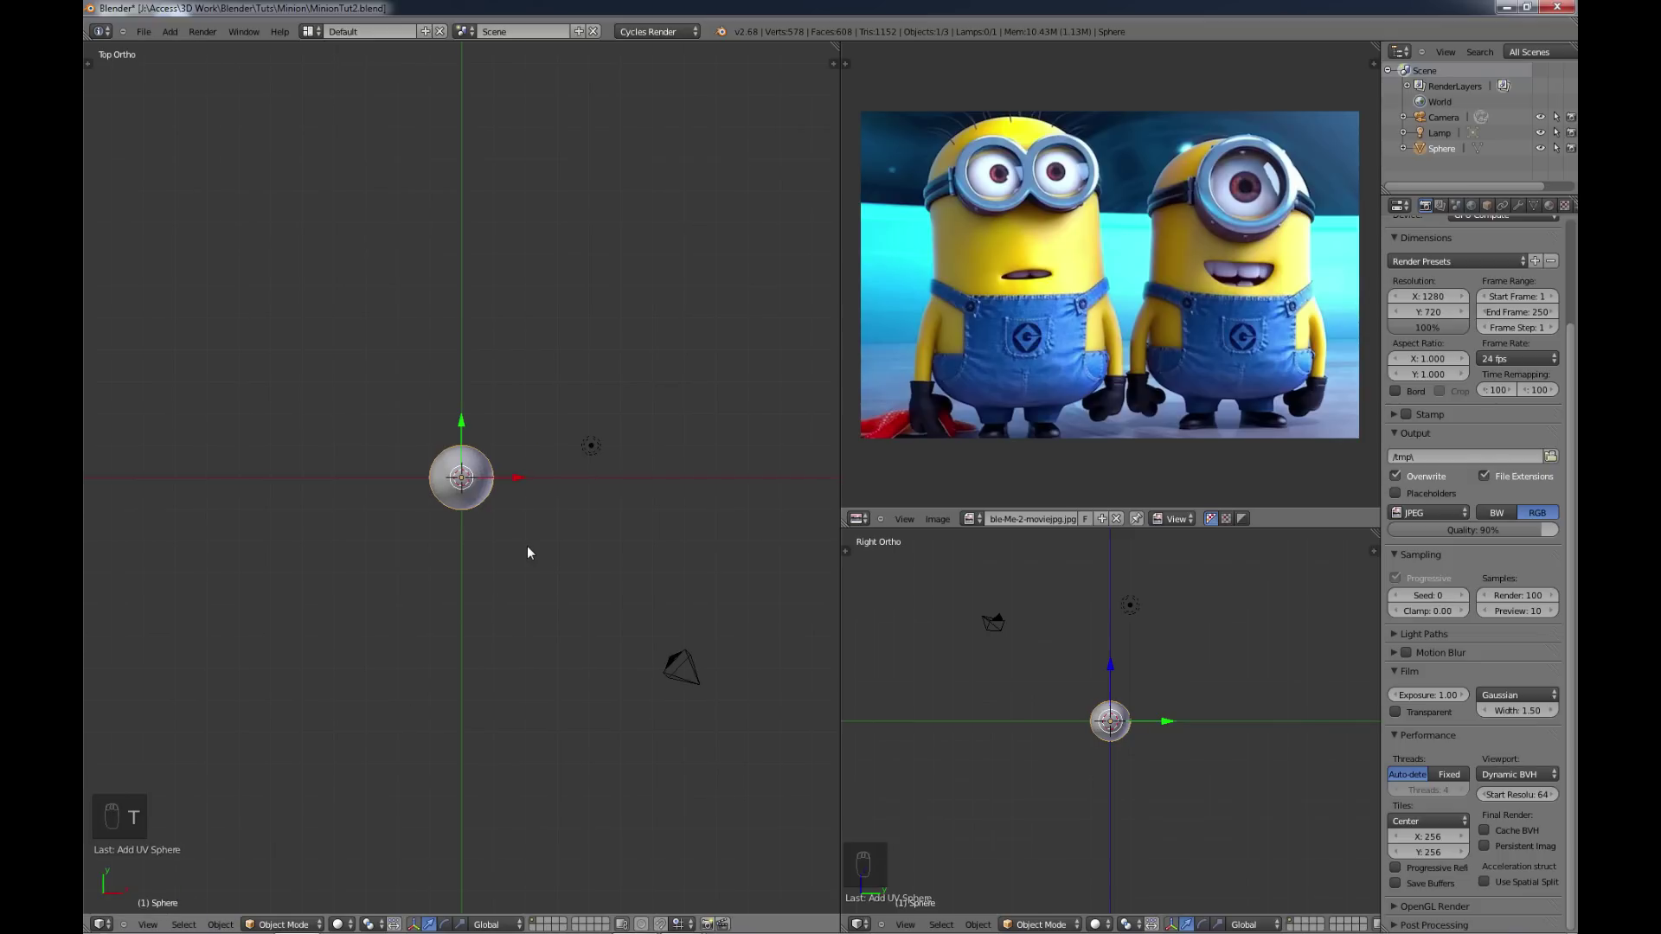
{"action": "key", "text": "KP_1"}
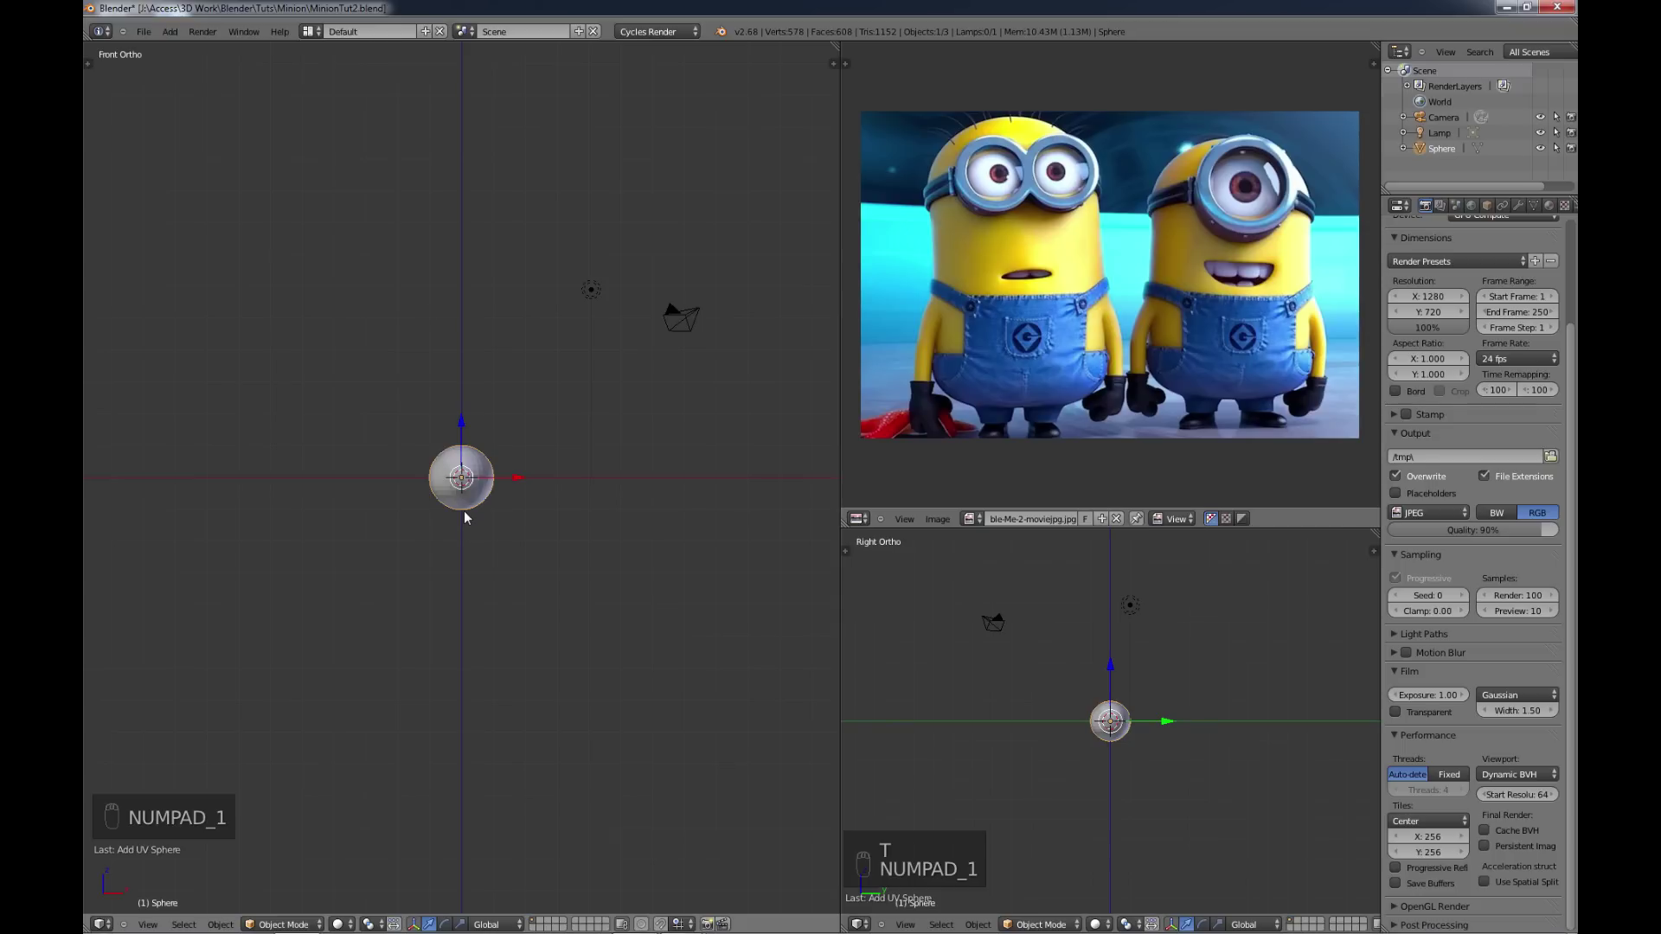
Step: Add a Subdivision Surface modifier to the sphere at viewport level 2
{"action": "left_click_drag", "start_coordinate": [469, 520], "coordinate": [594, 437]}
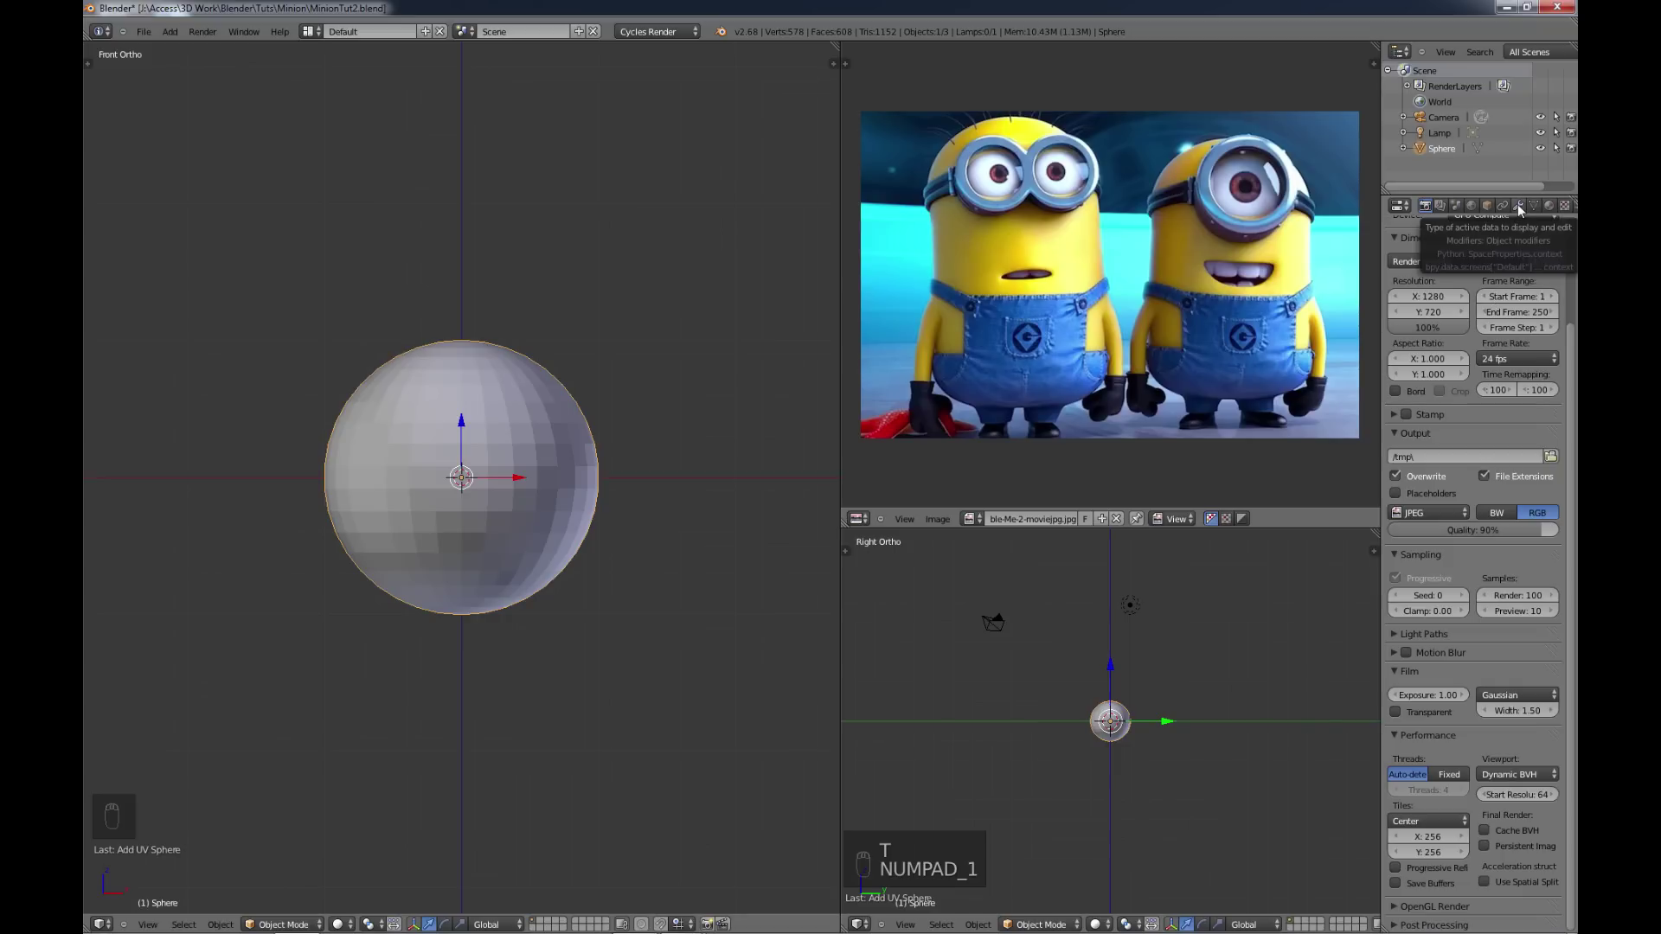
{"action": "left_click_drag", "start_coordinate": [1523, 213], "coordinate": [1258, 470]}
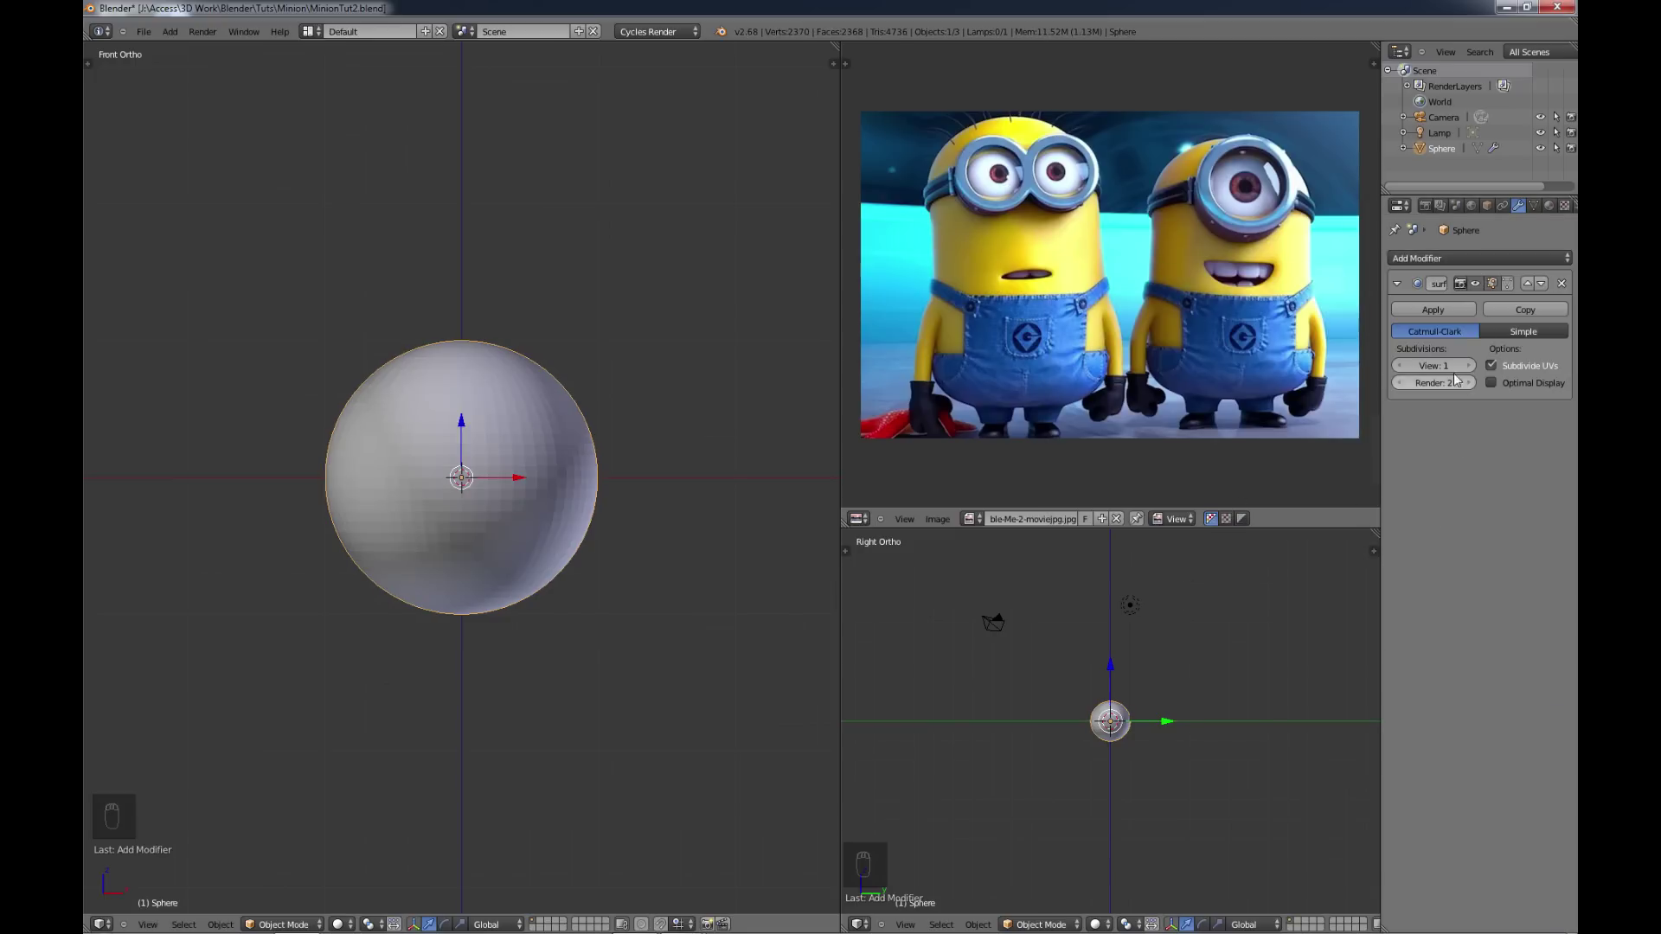
{"action": "left_click_drag", "start_coordinate": [1474, 367], "coordinate": [379, 456]}
{"action": "left_click", "coordinate": [379, 453]}
Step: Make the sphere smooth-shaded from the tool shelf
{"action": "key", "text": "t"}
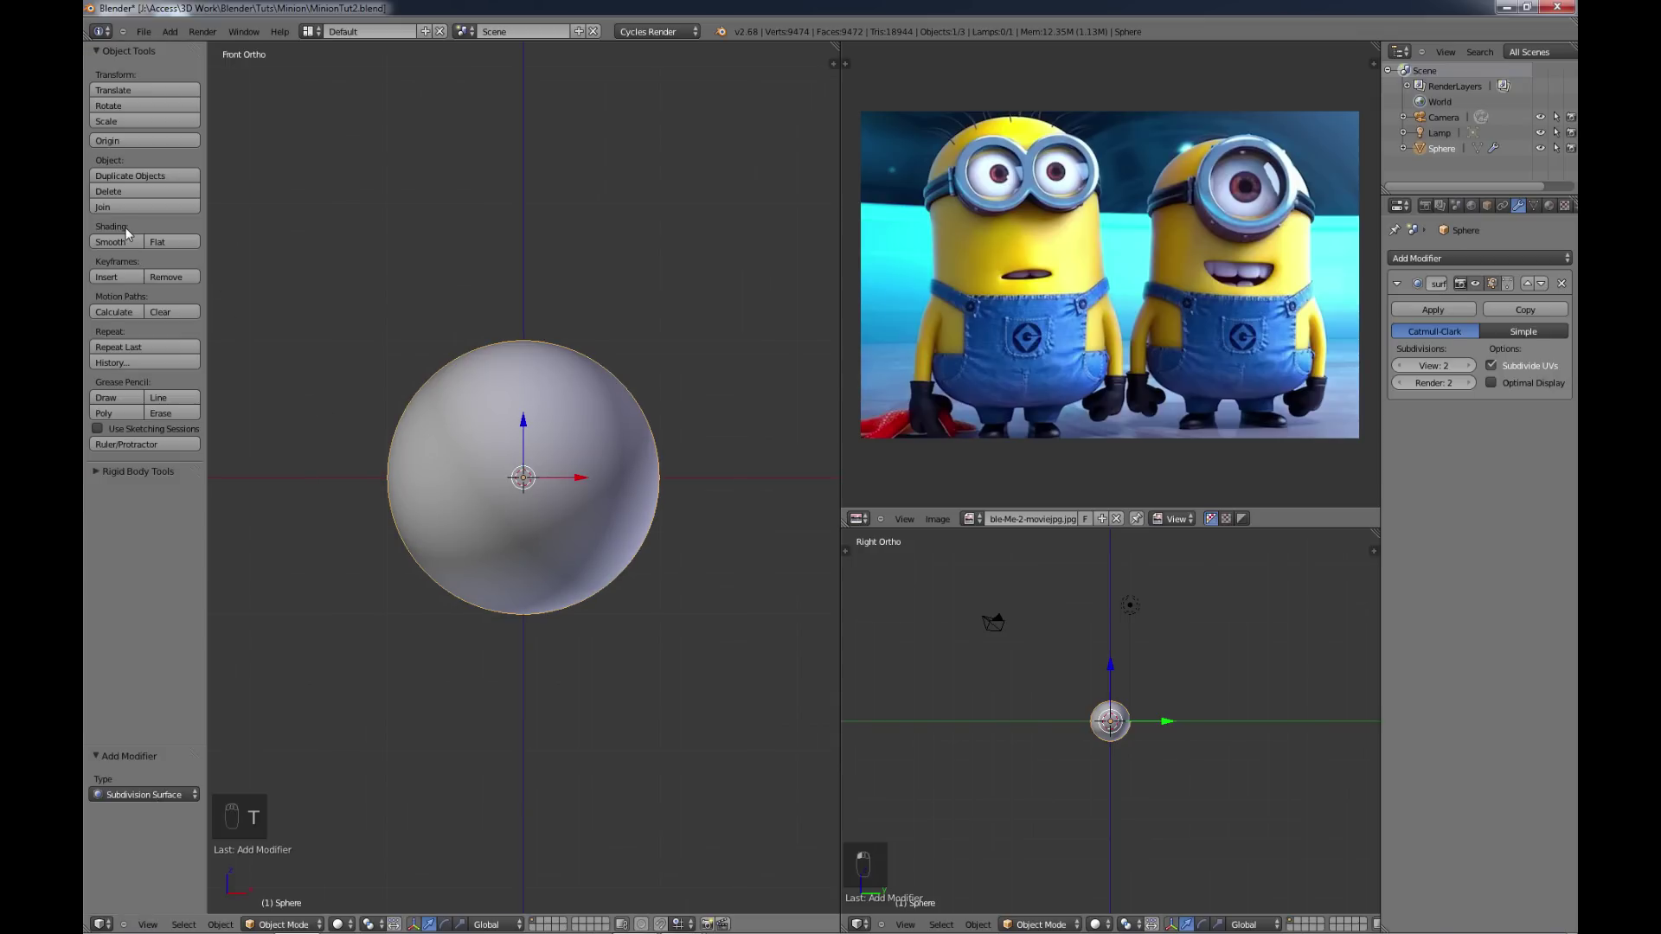
{"action": "left_click", "coordinate": [115, 251]}
{"action": "left_click", "coordinate": [444, 449]}
{"action": "key", "text": "t"}
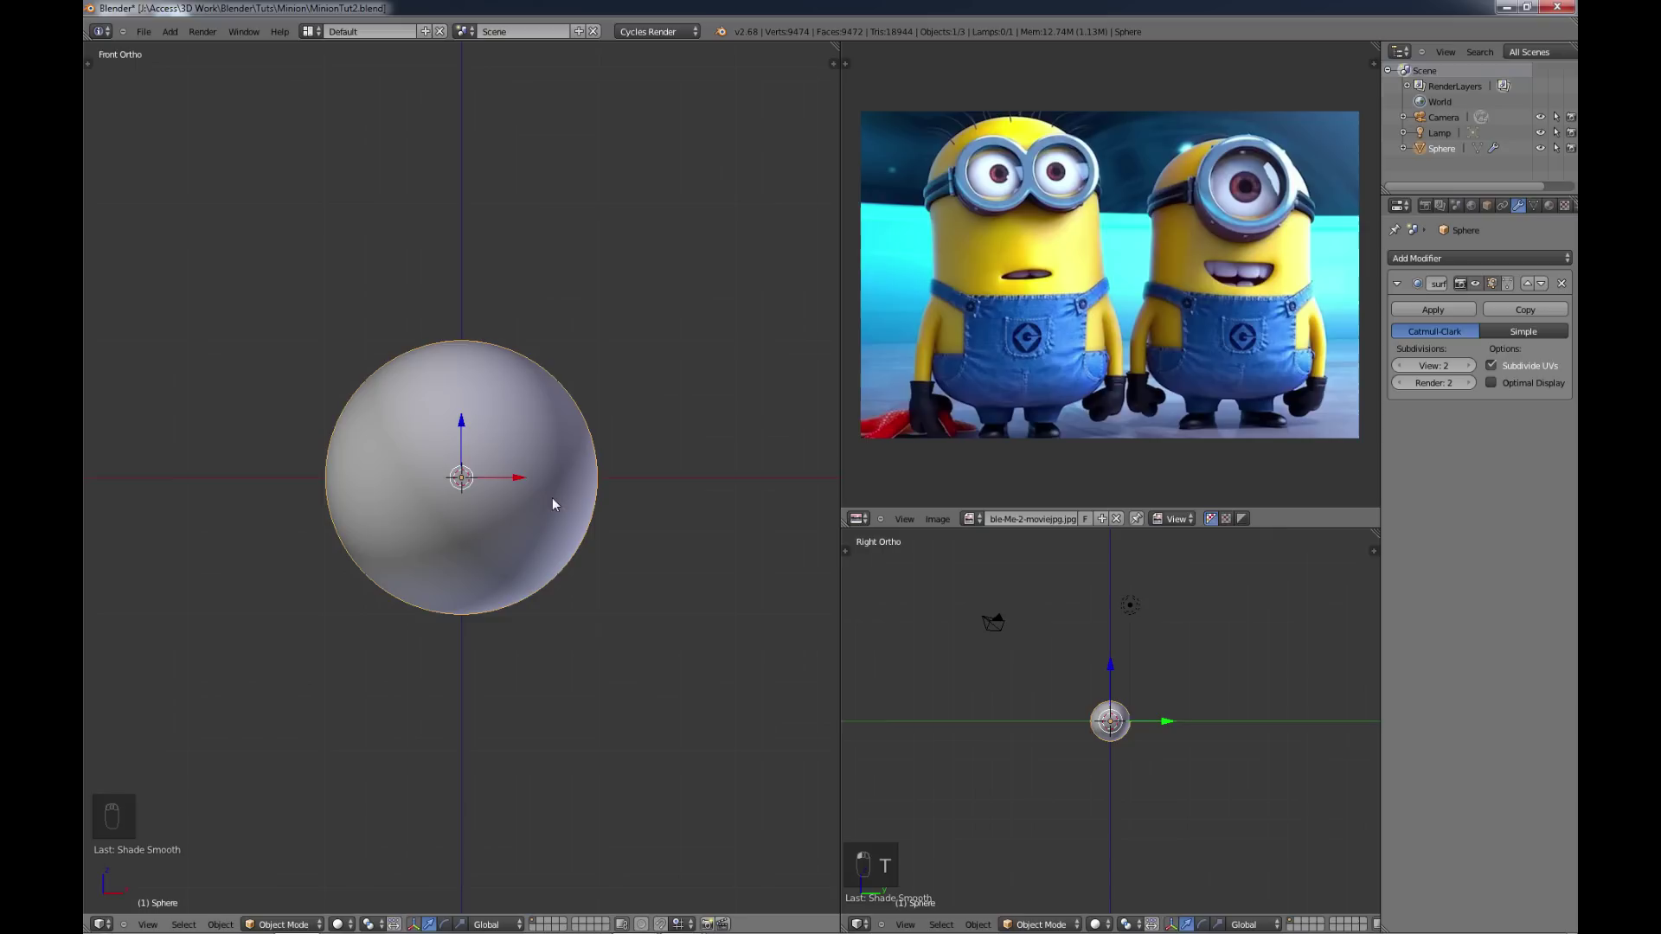
Step: Delete the left-half vertices of the sphere in Edit Mode, leaving a half-dome
{"action": "key", "text": "Tab"}
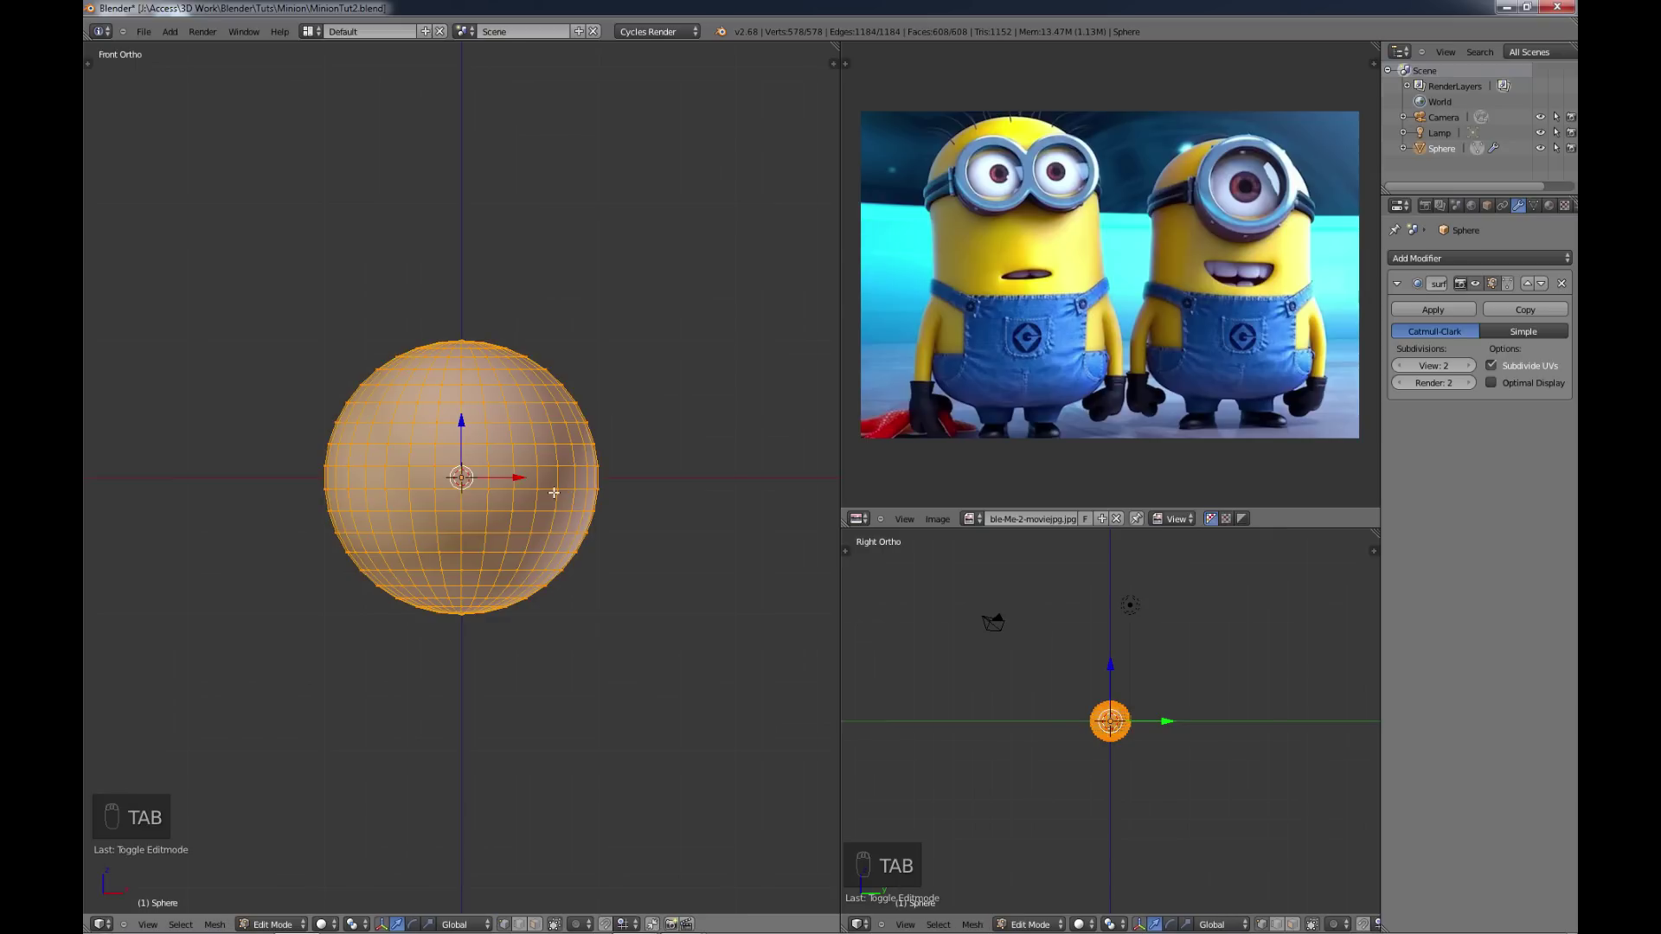
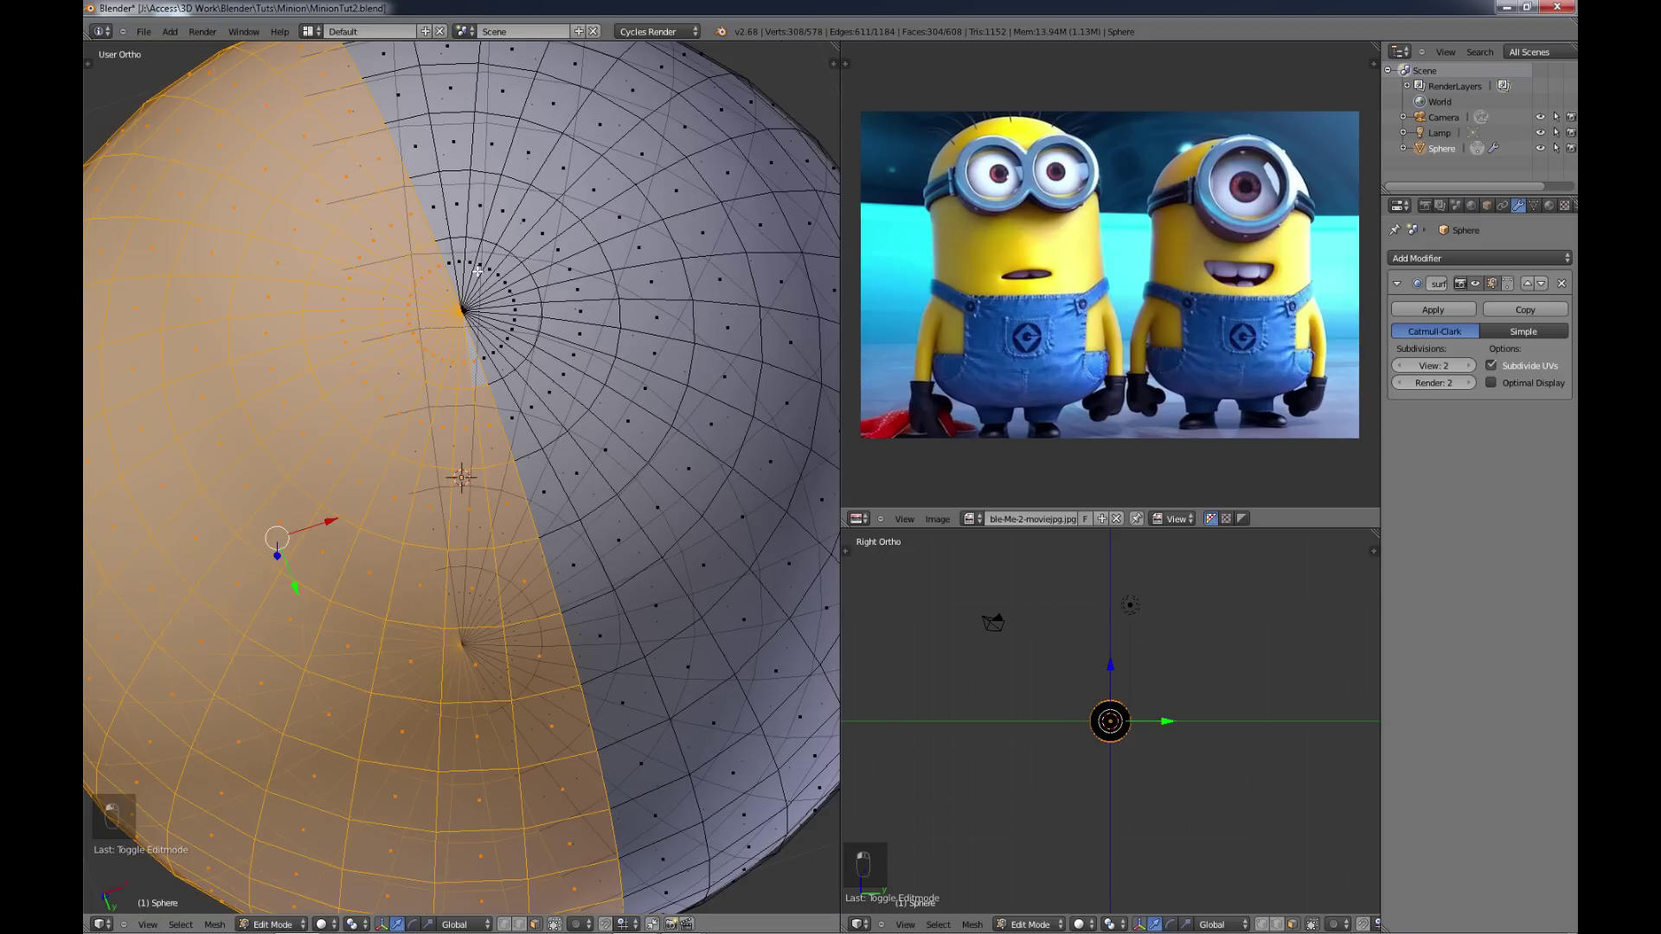
{"action": "key", "text": "KP_1"}
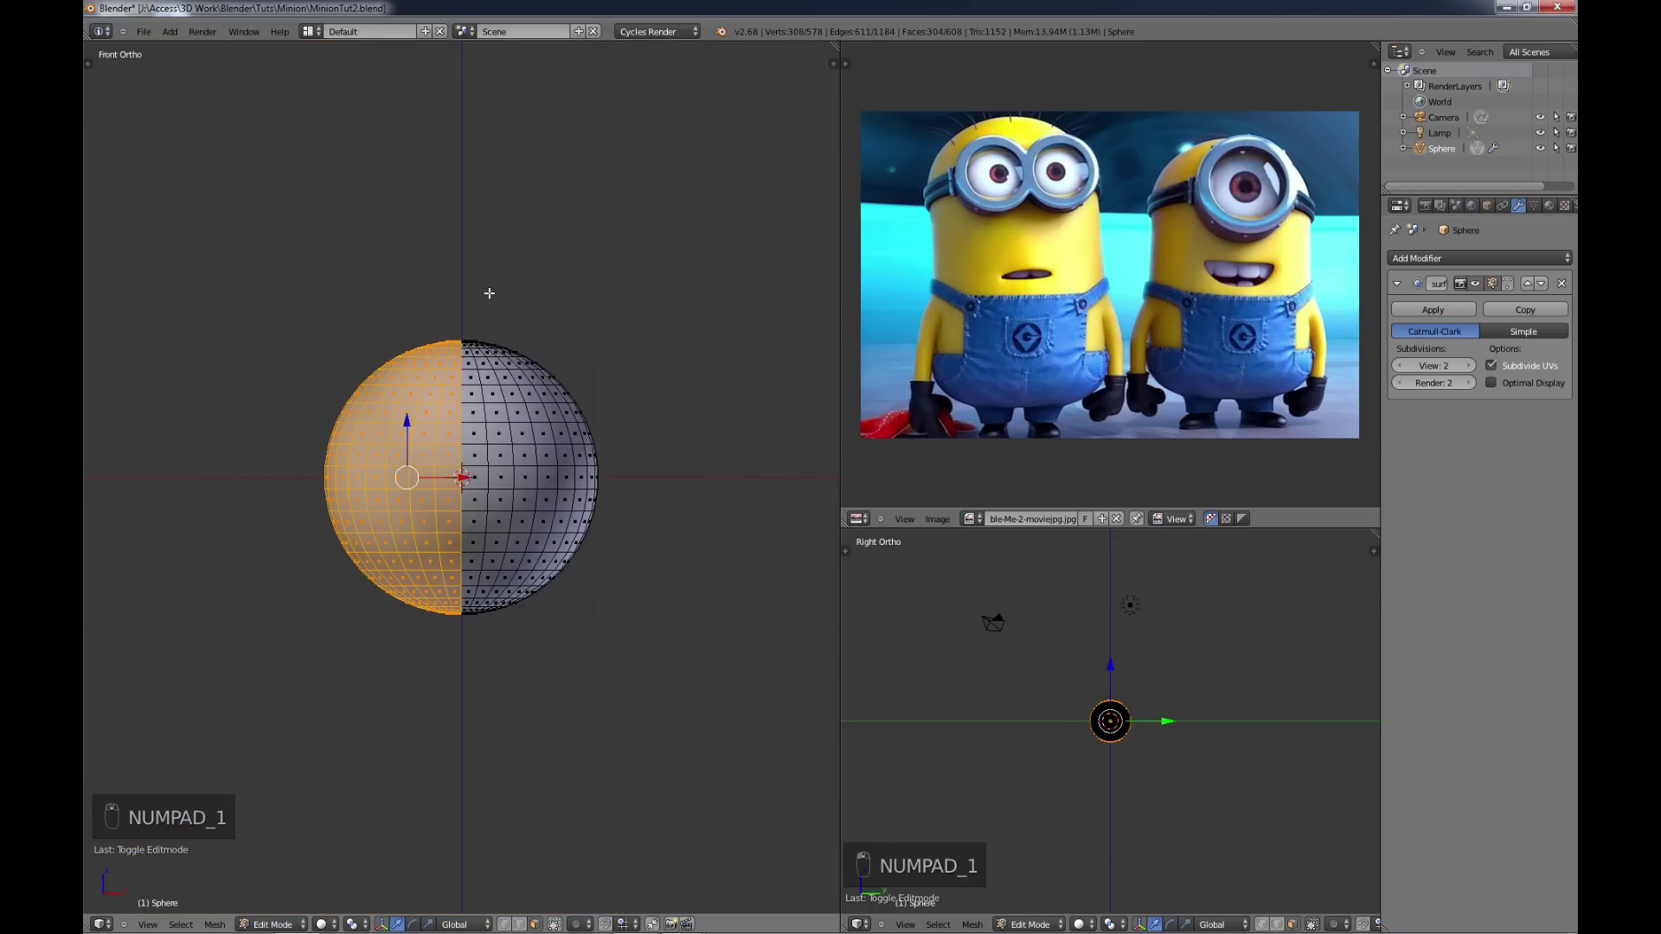
{"action": "key", "text": "x"}
{"action": "key", "text": "x"}
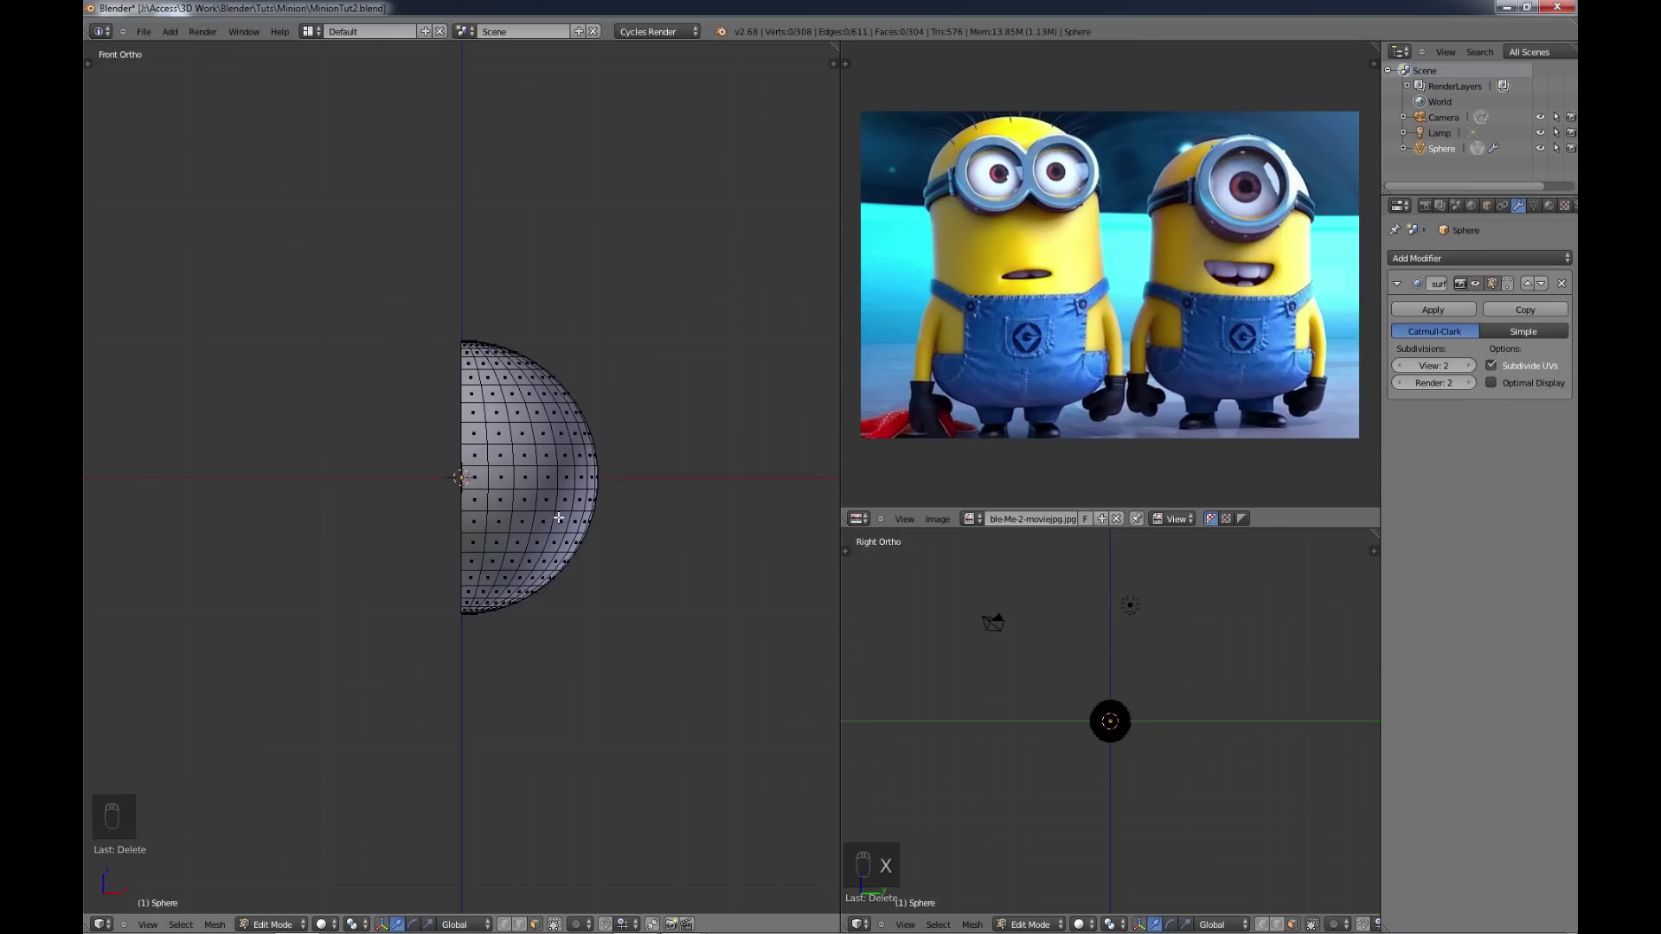
{"action": "key", "text": "Tab"}
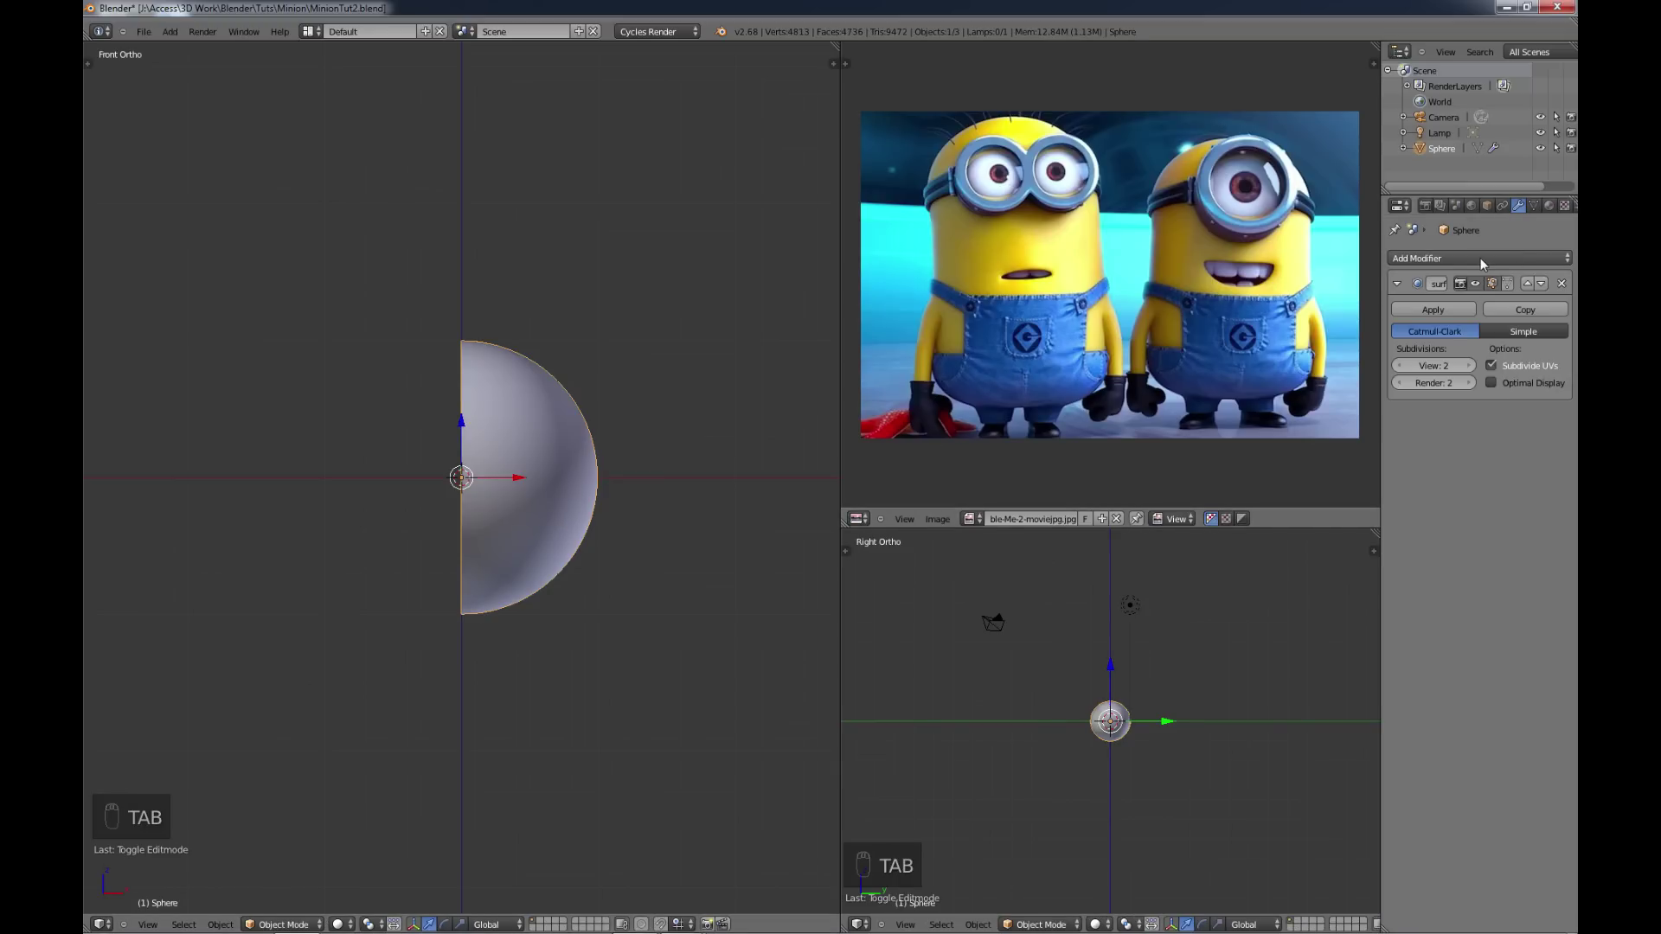
Step: Add a Mirror modifier with Clipping to rebuild the full sphere
{"action": "left_click_drag", "start_coordinate": [1478, 268], "coordinate": [1223, 422]}
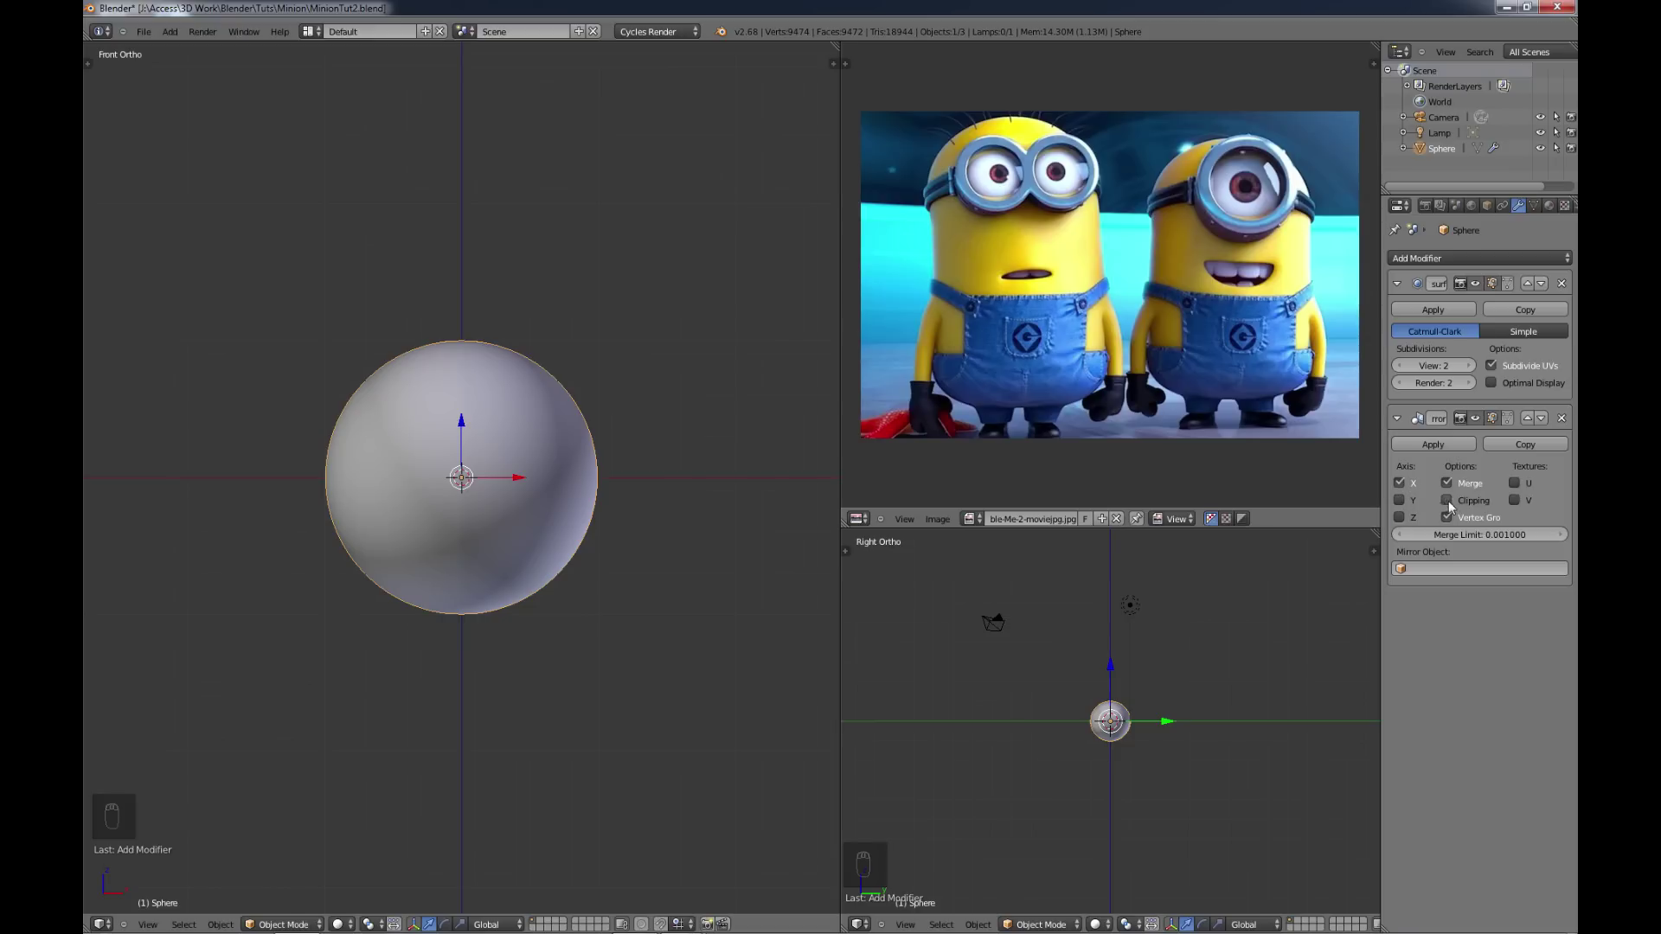
{"action": "left_click", "coordinate": [1454, 508]}
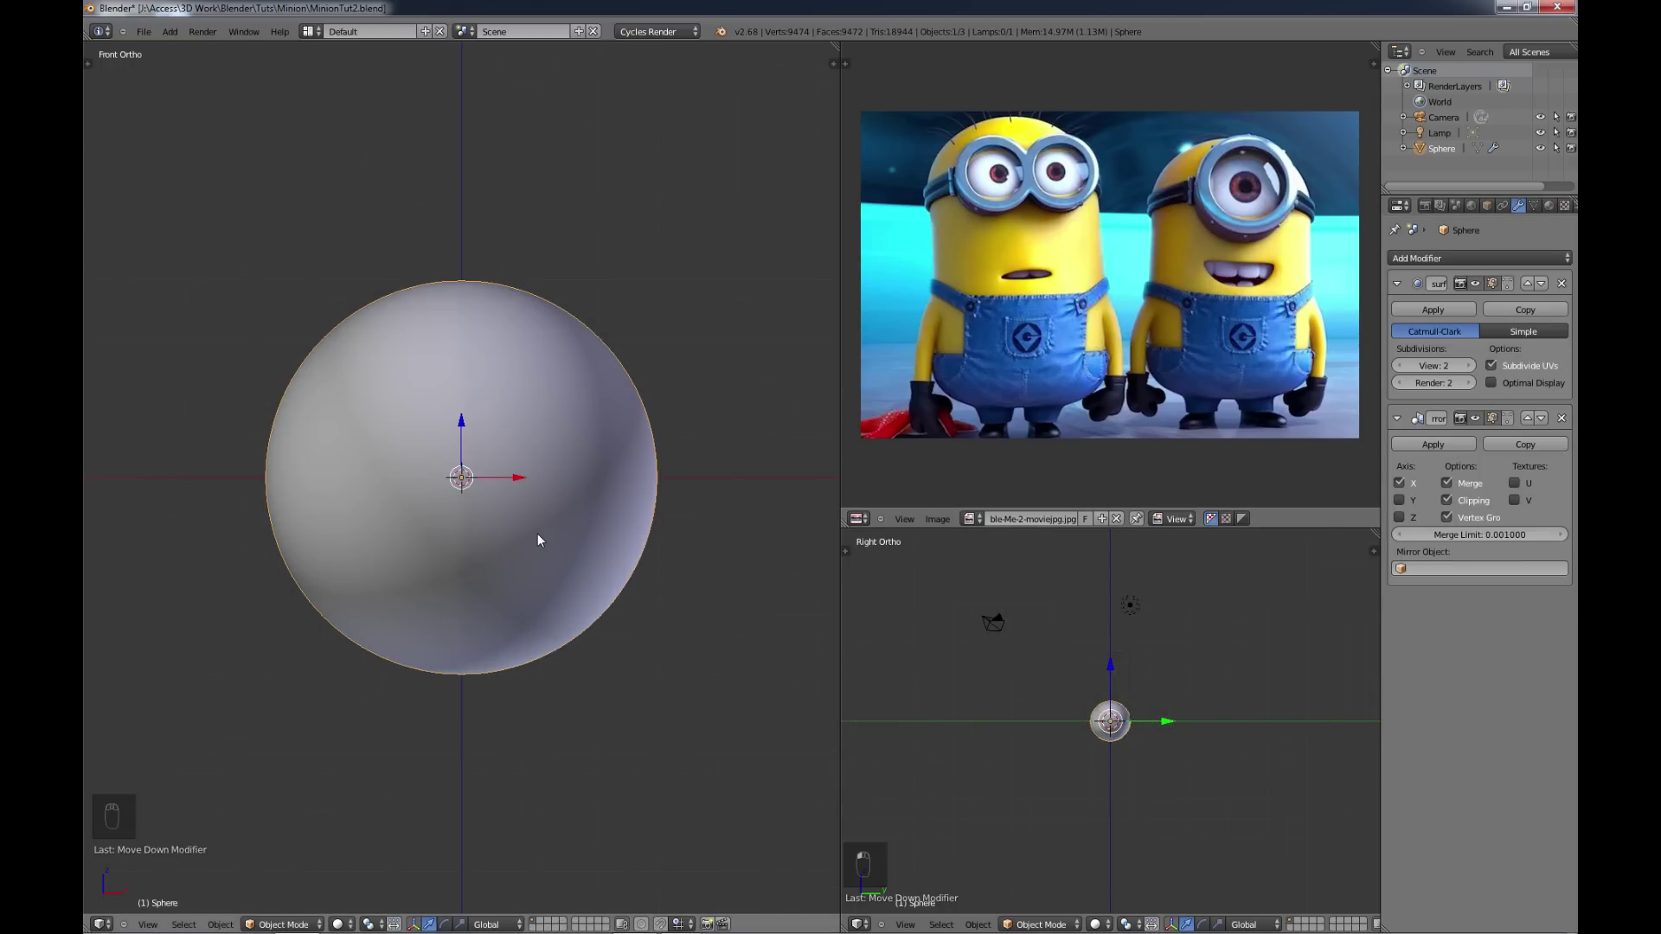
Step: Stretch the sphere into a tall capsule and add edge loops across its middle
{"action": "key", "text": "Tab"}
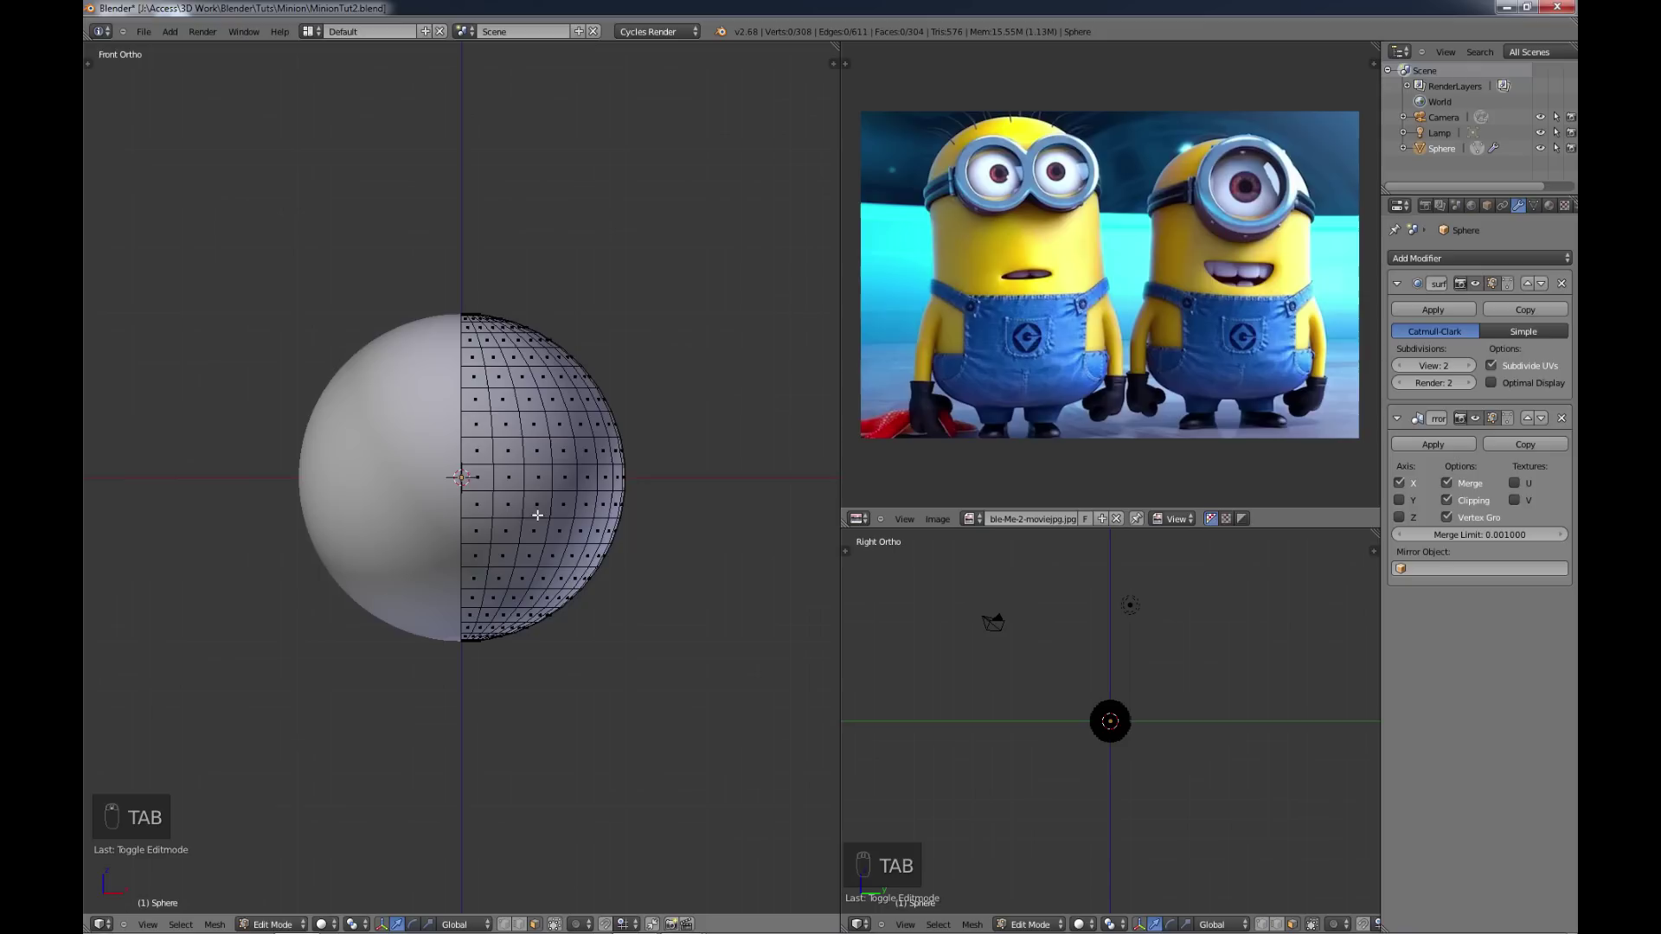
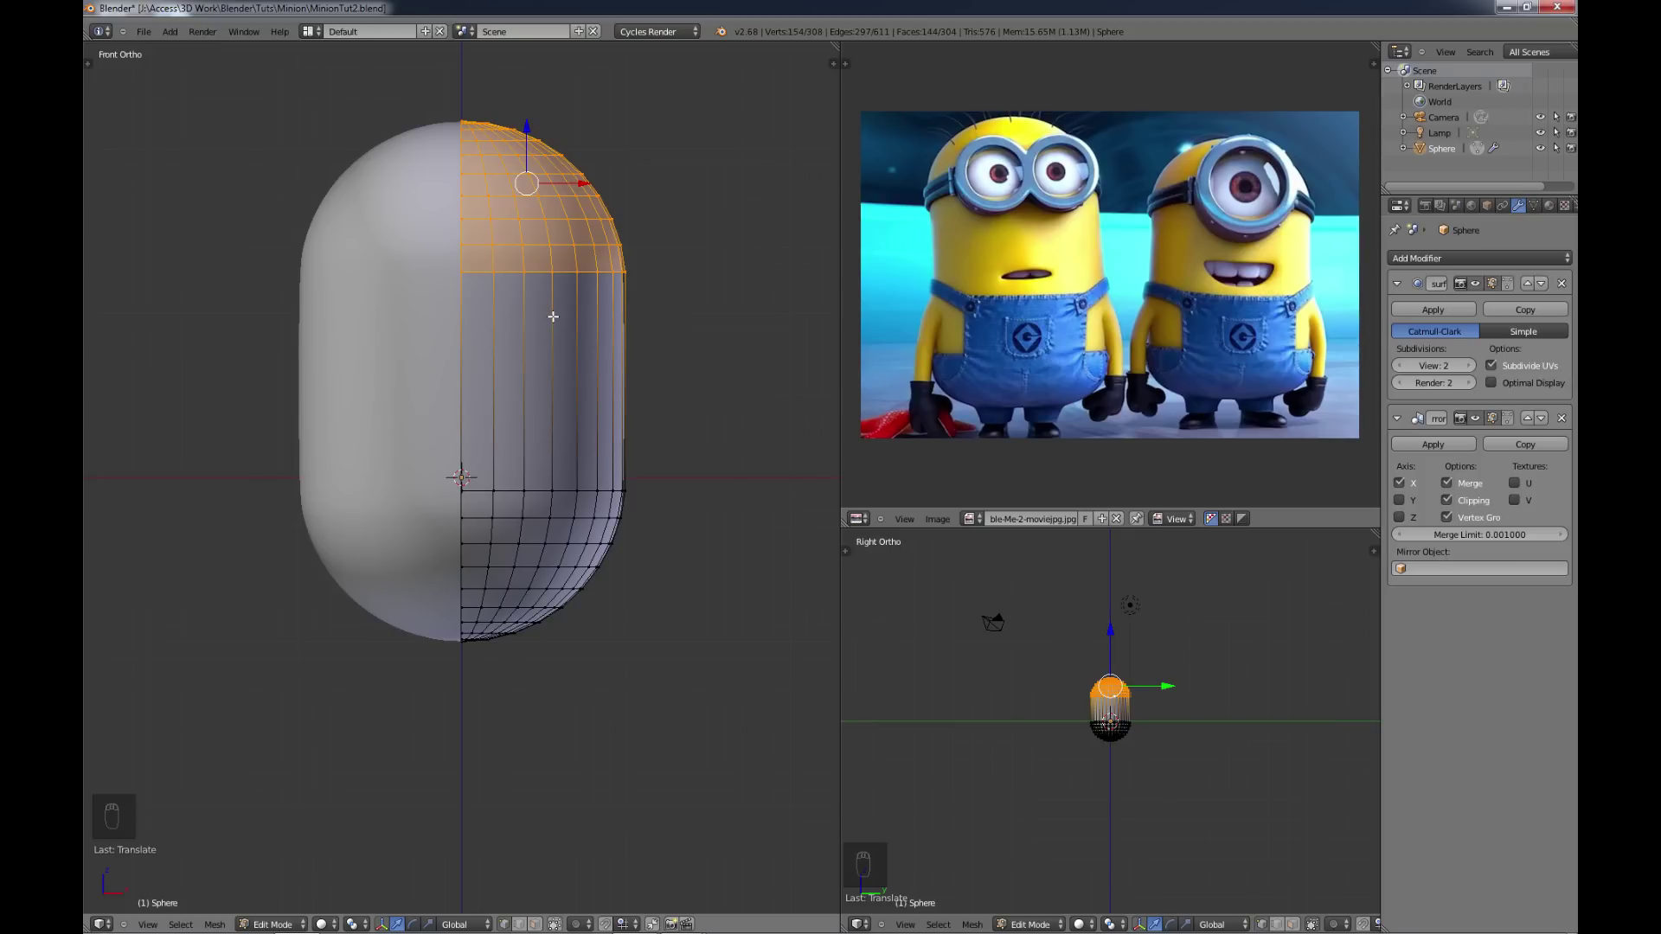
{"action": "key", "text": "a"}
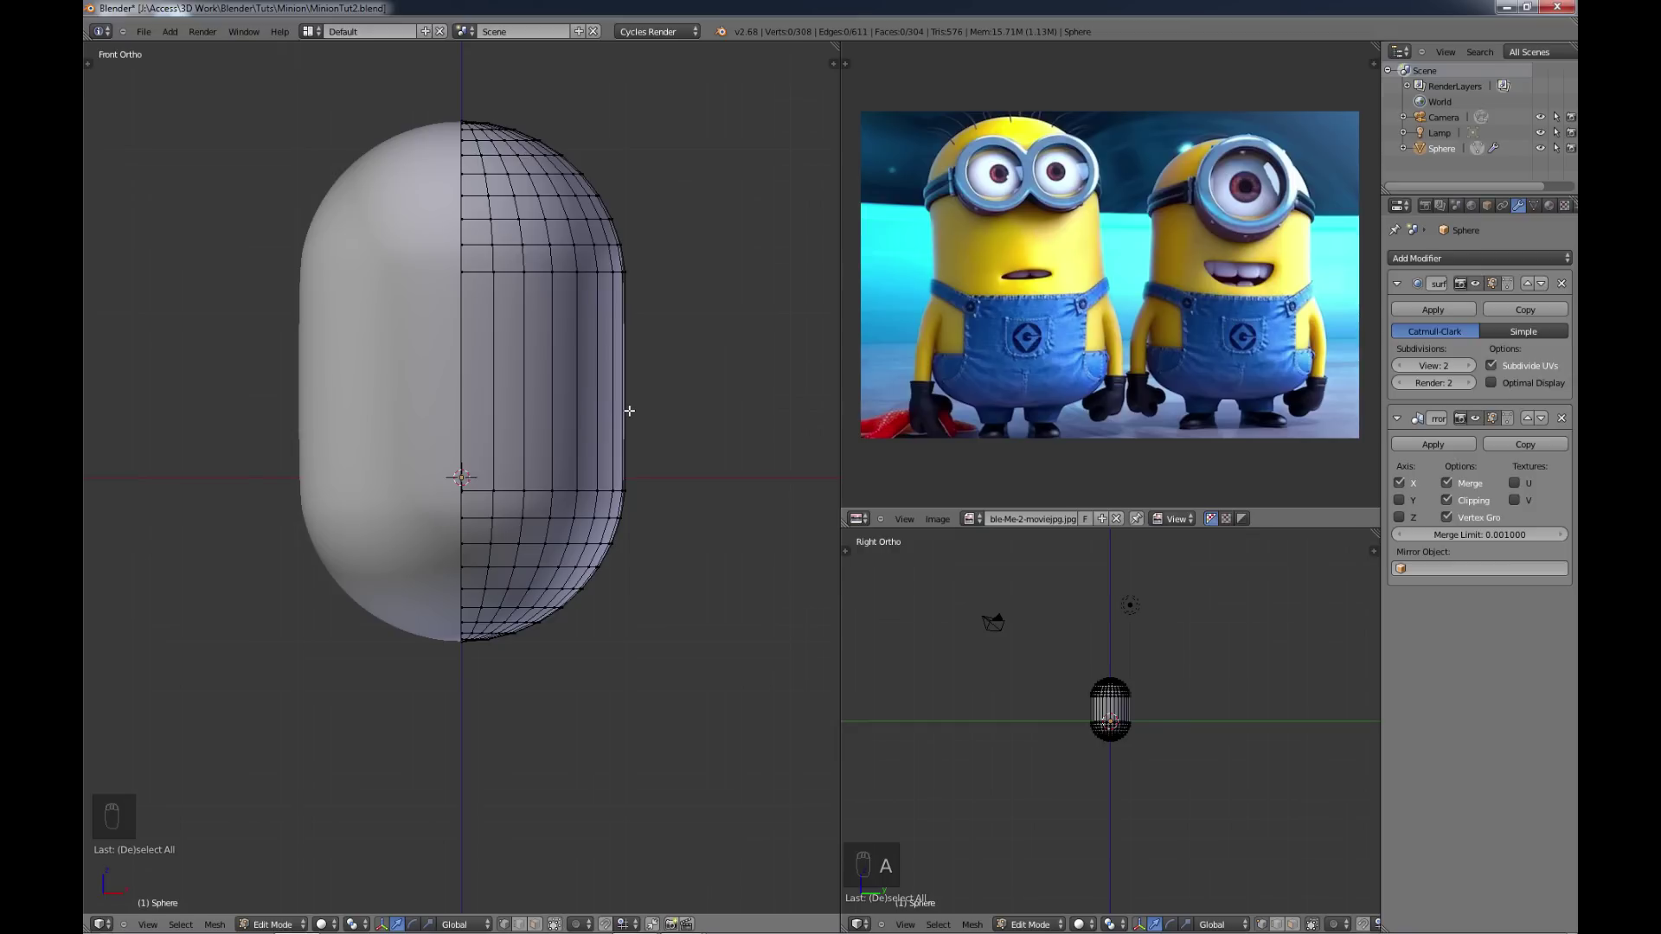
{"action": "key", "text": "ctrl+r"}
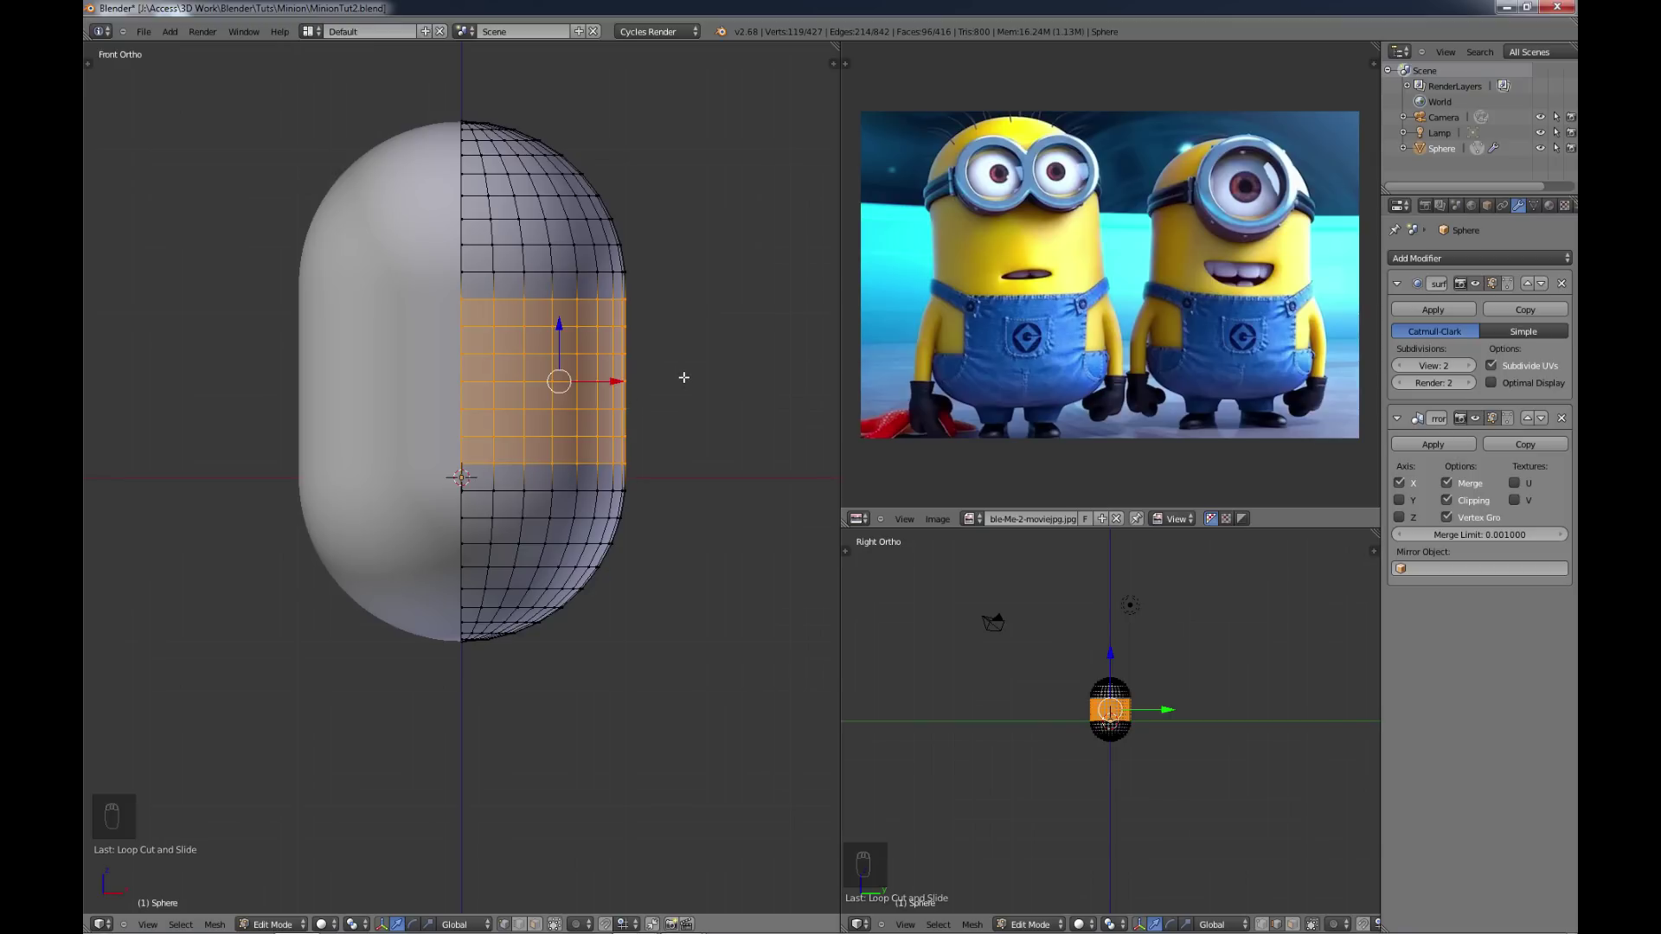
Step: Scale the top and bottom caps and flatten the bottom edge vertices into a base
{"action": "key", "text": "a"}
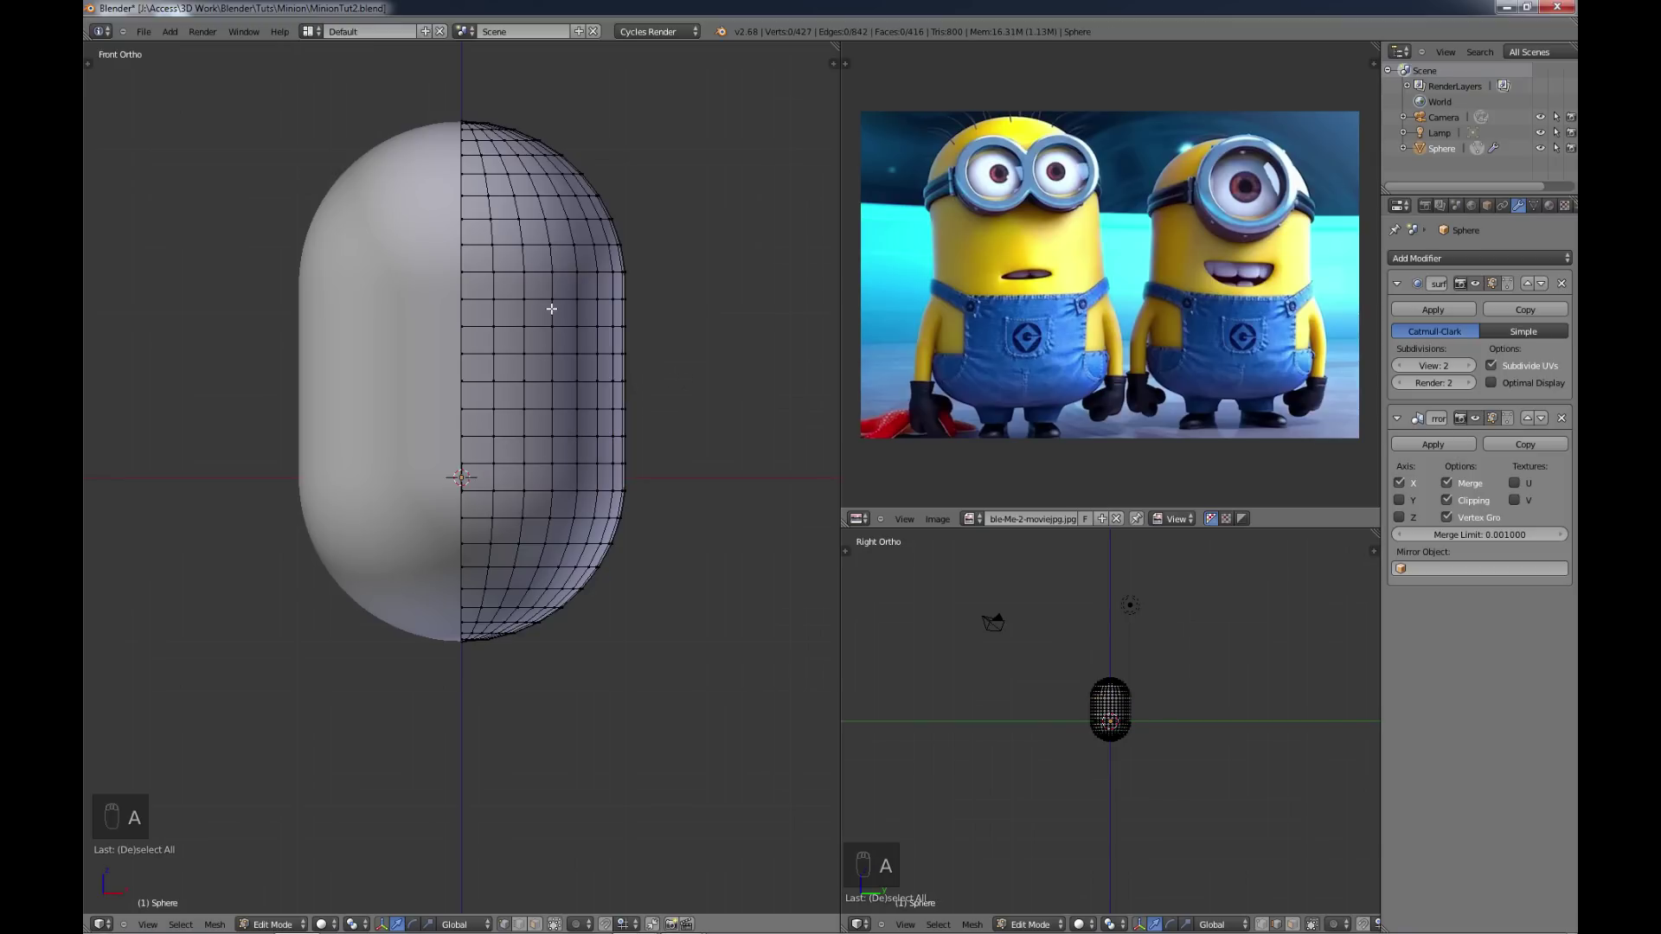
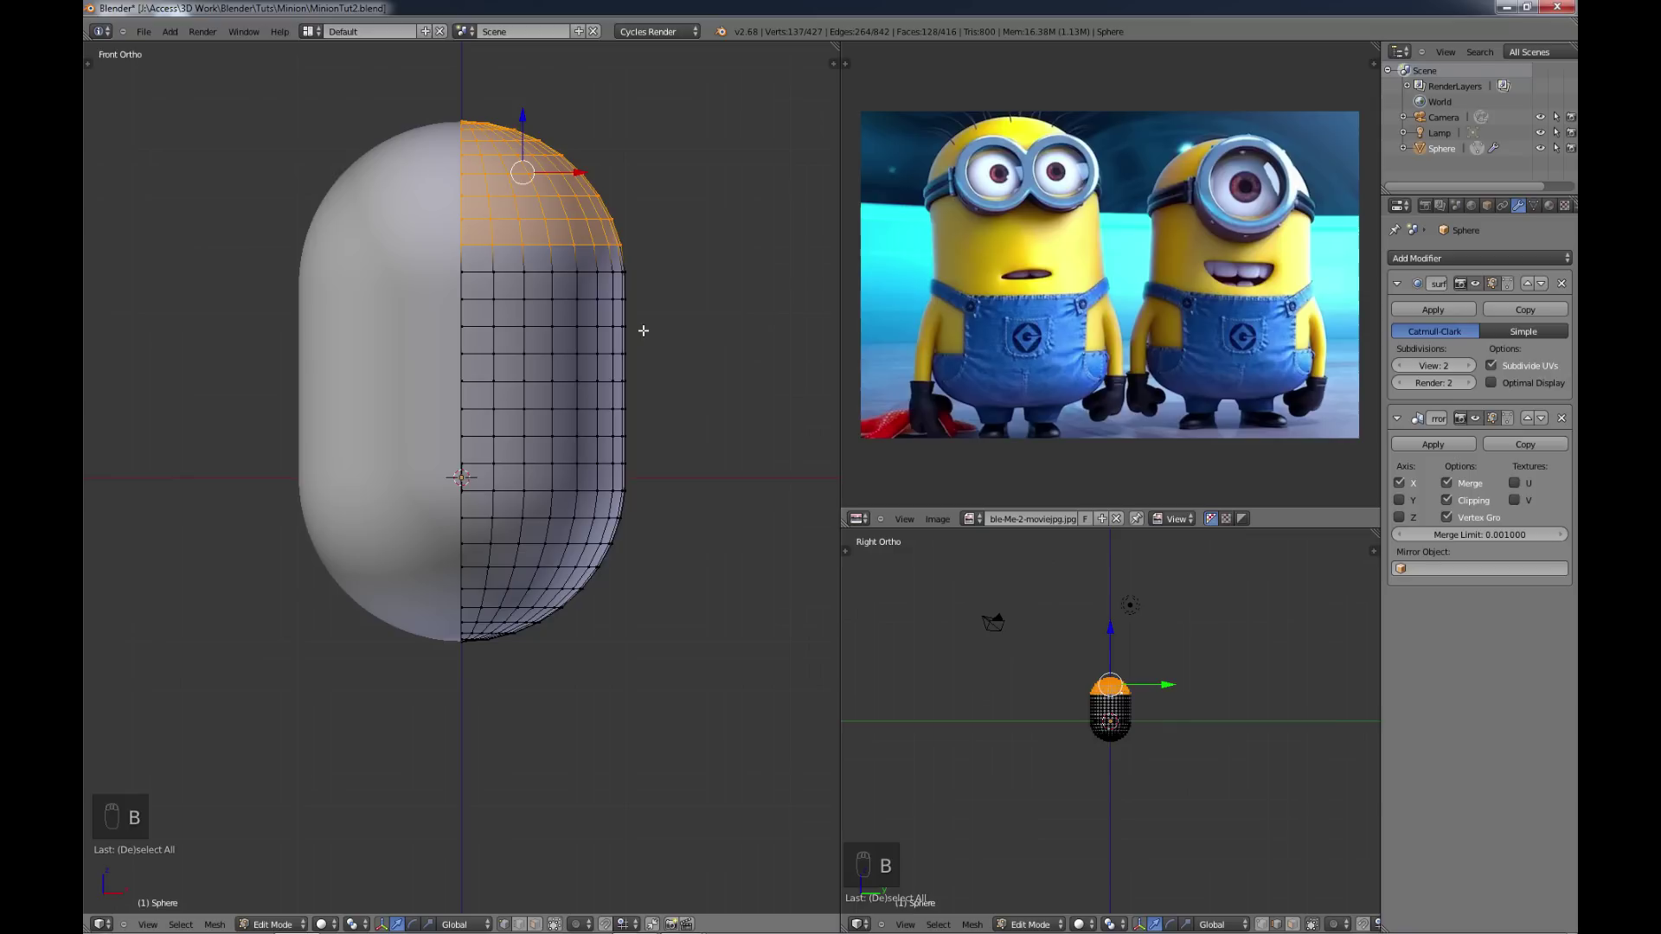
{"action": "key", "text": "s"}
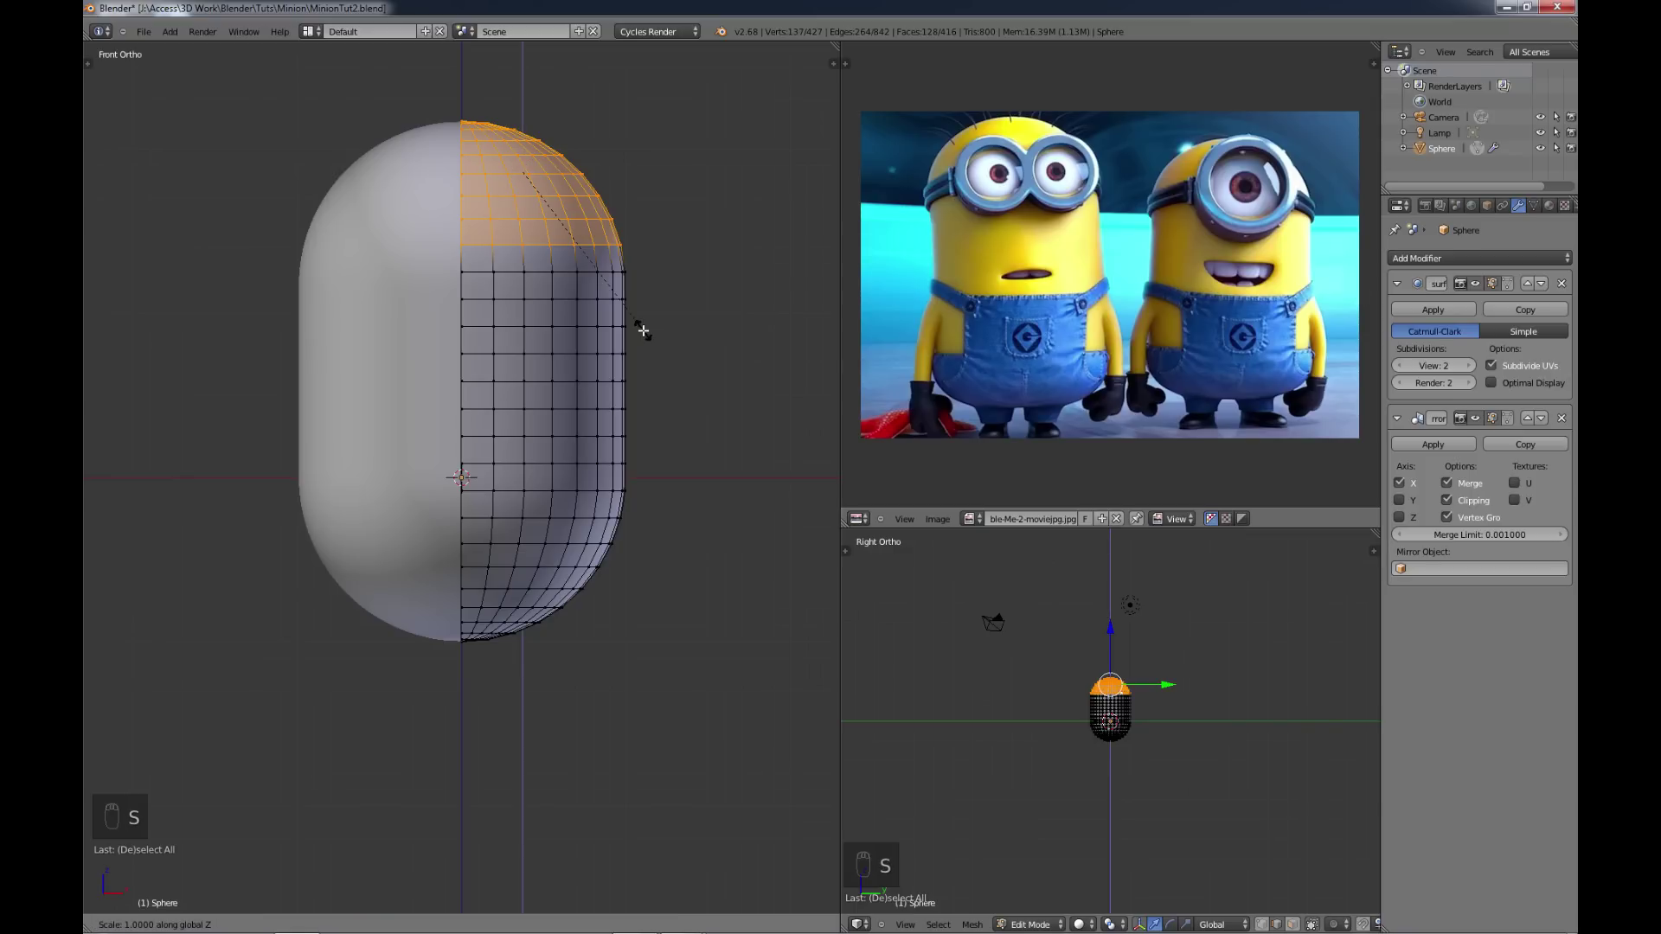
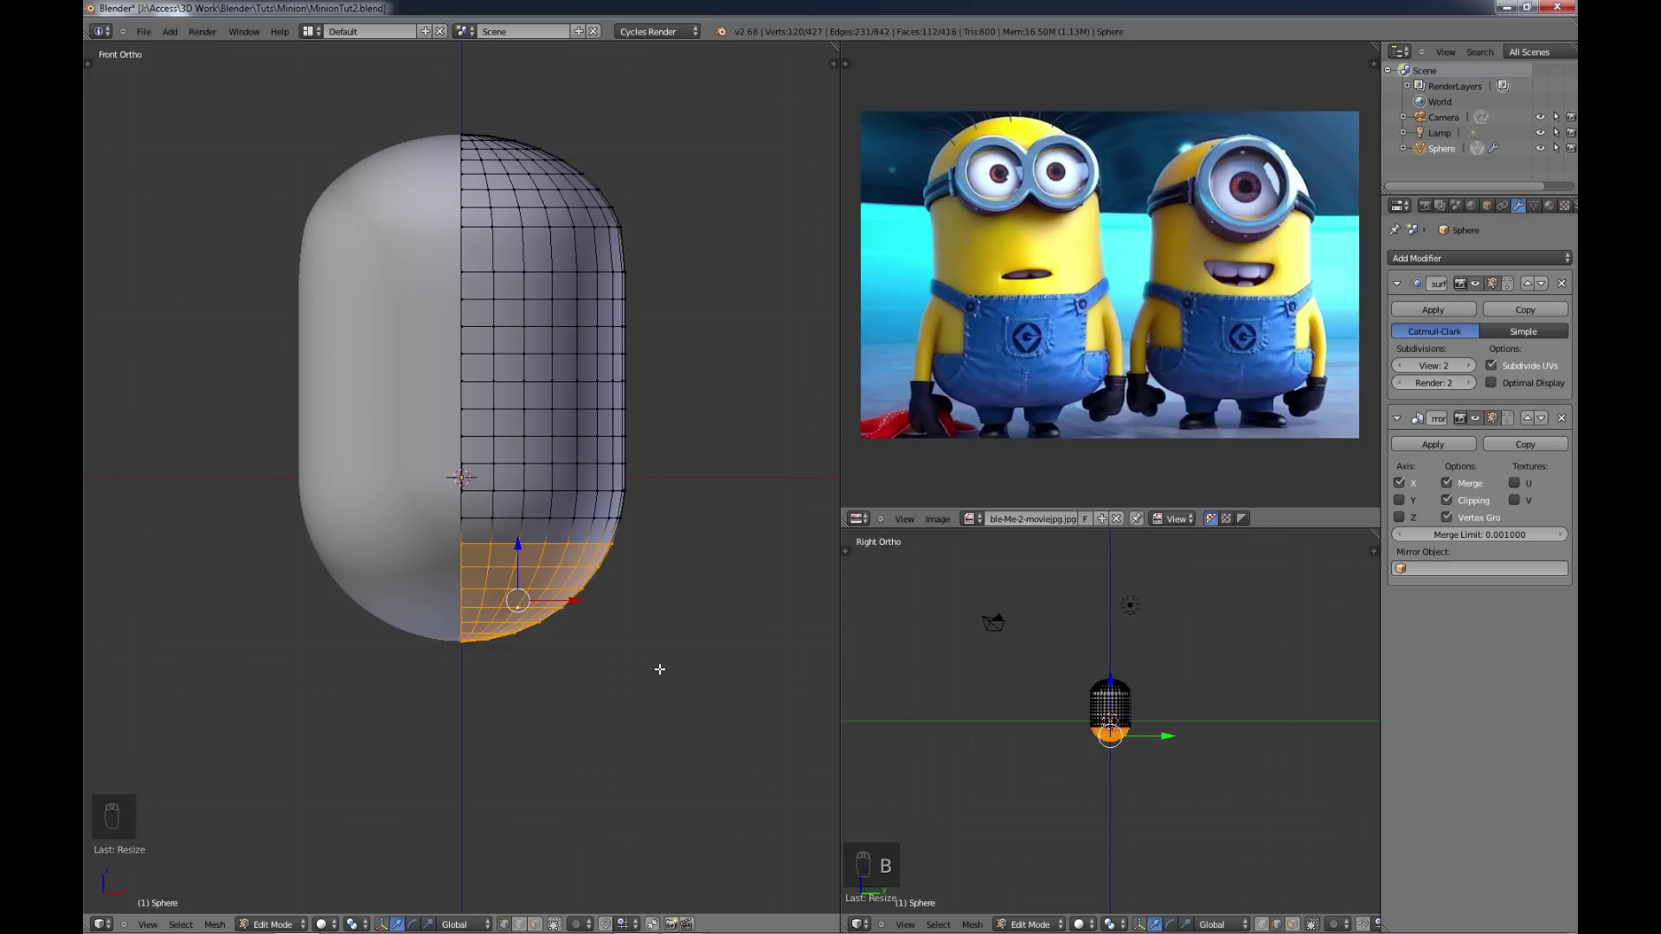
{"action": "key", "text": "s"}
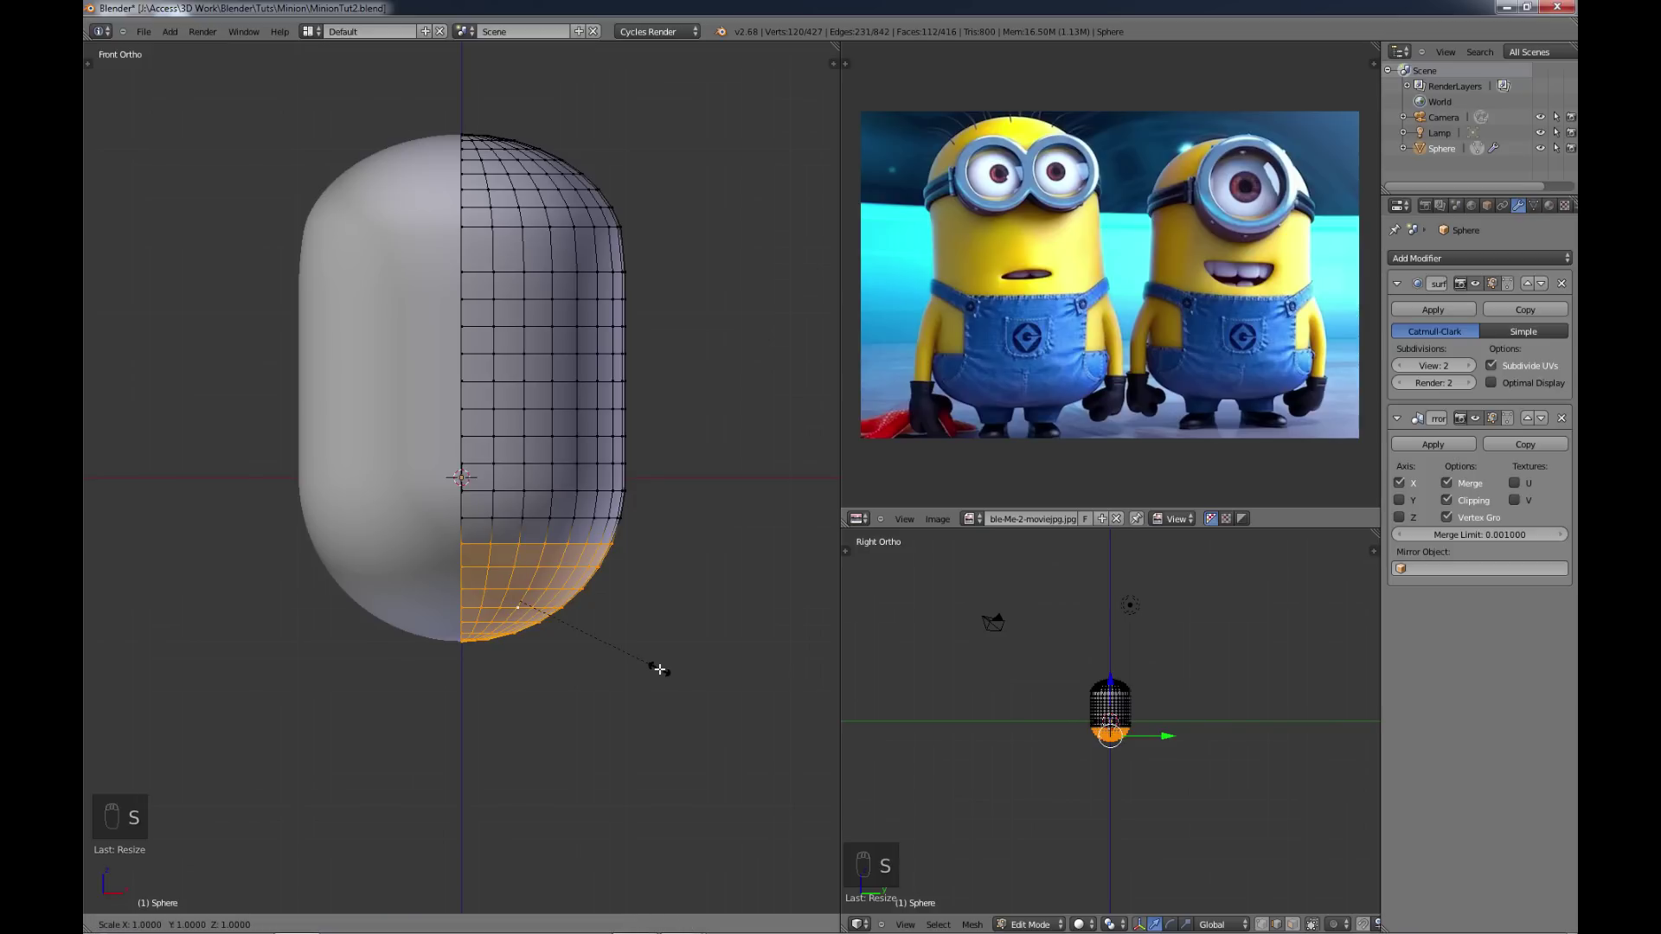
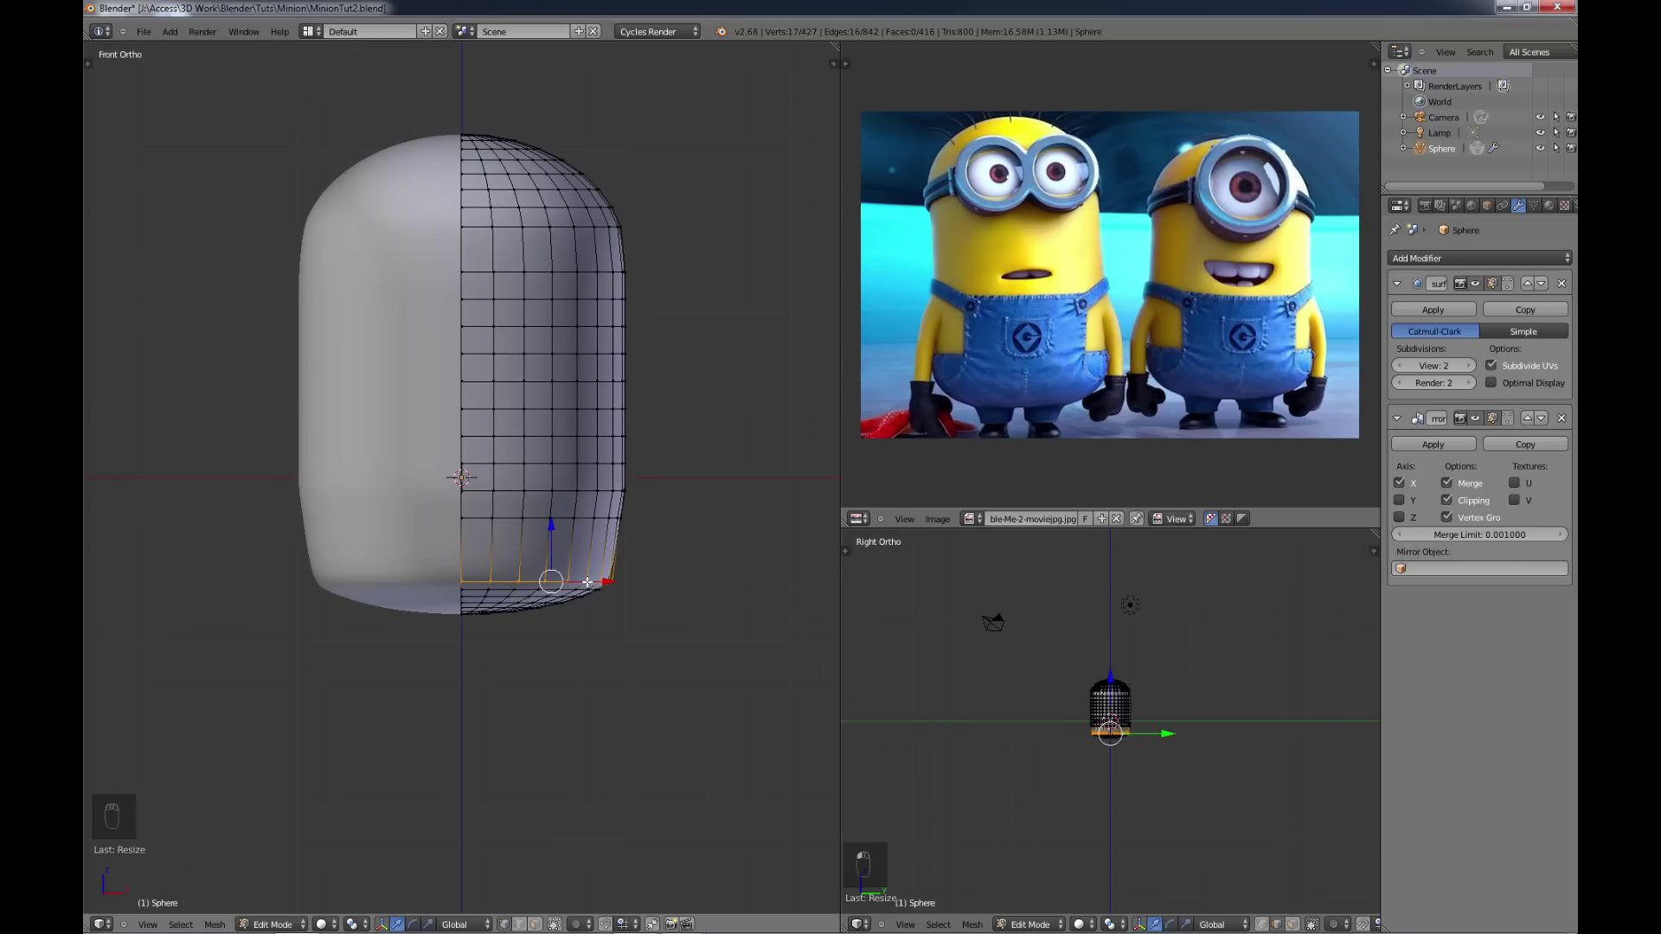
{"action": "key", "text": "g"}
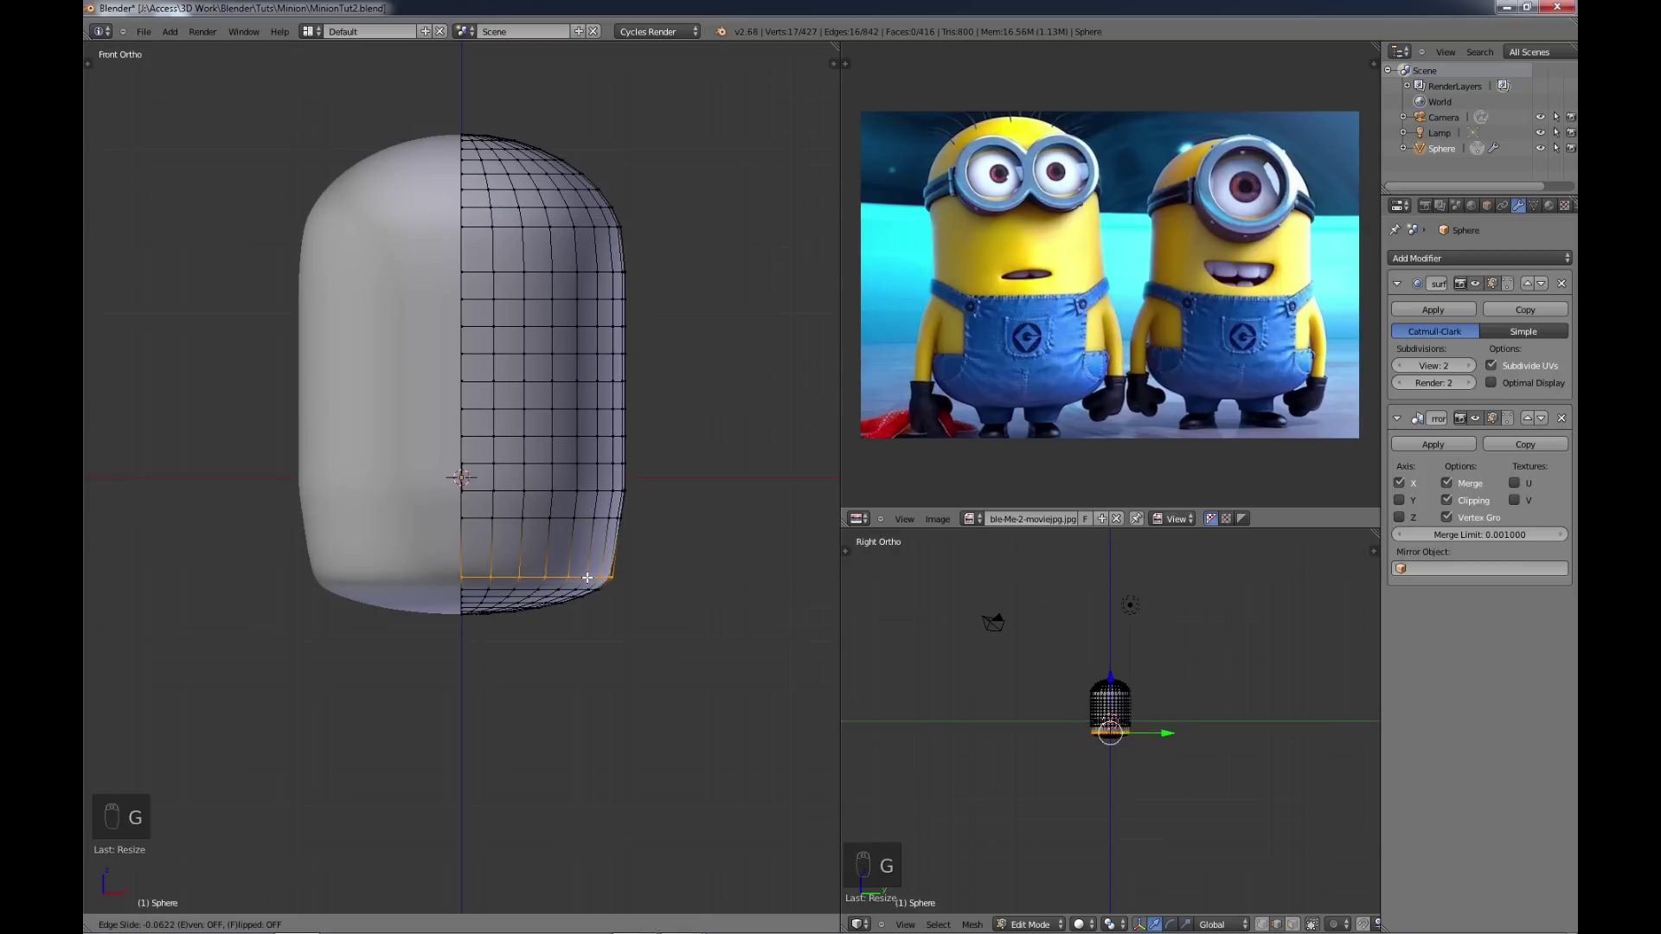
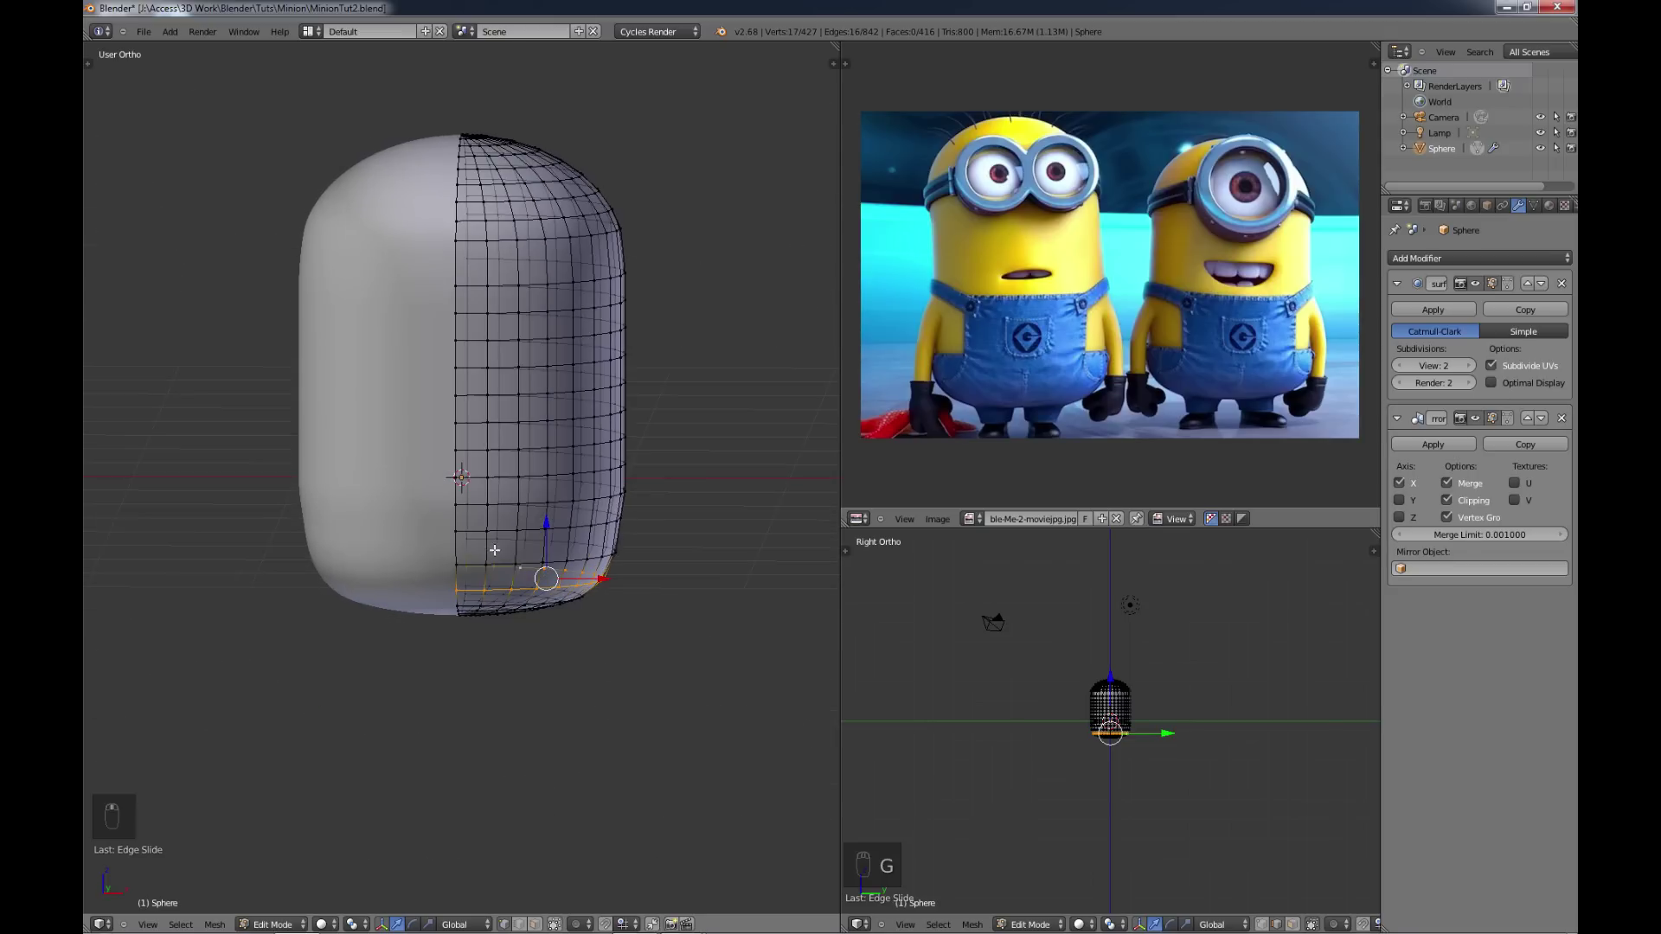
Step: Return to front view and exit Edit Mode to see the smooth capsule body
{"action": "key", "text": "KP_1"}
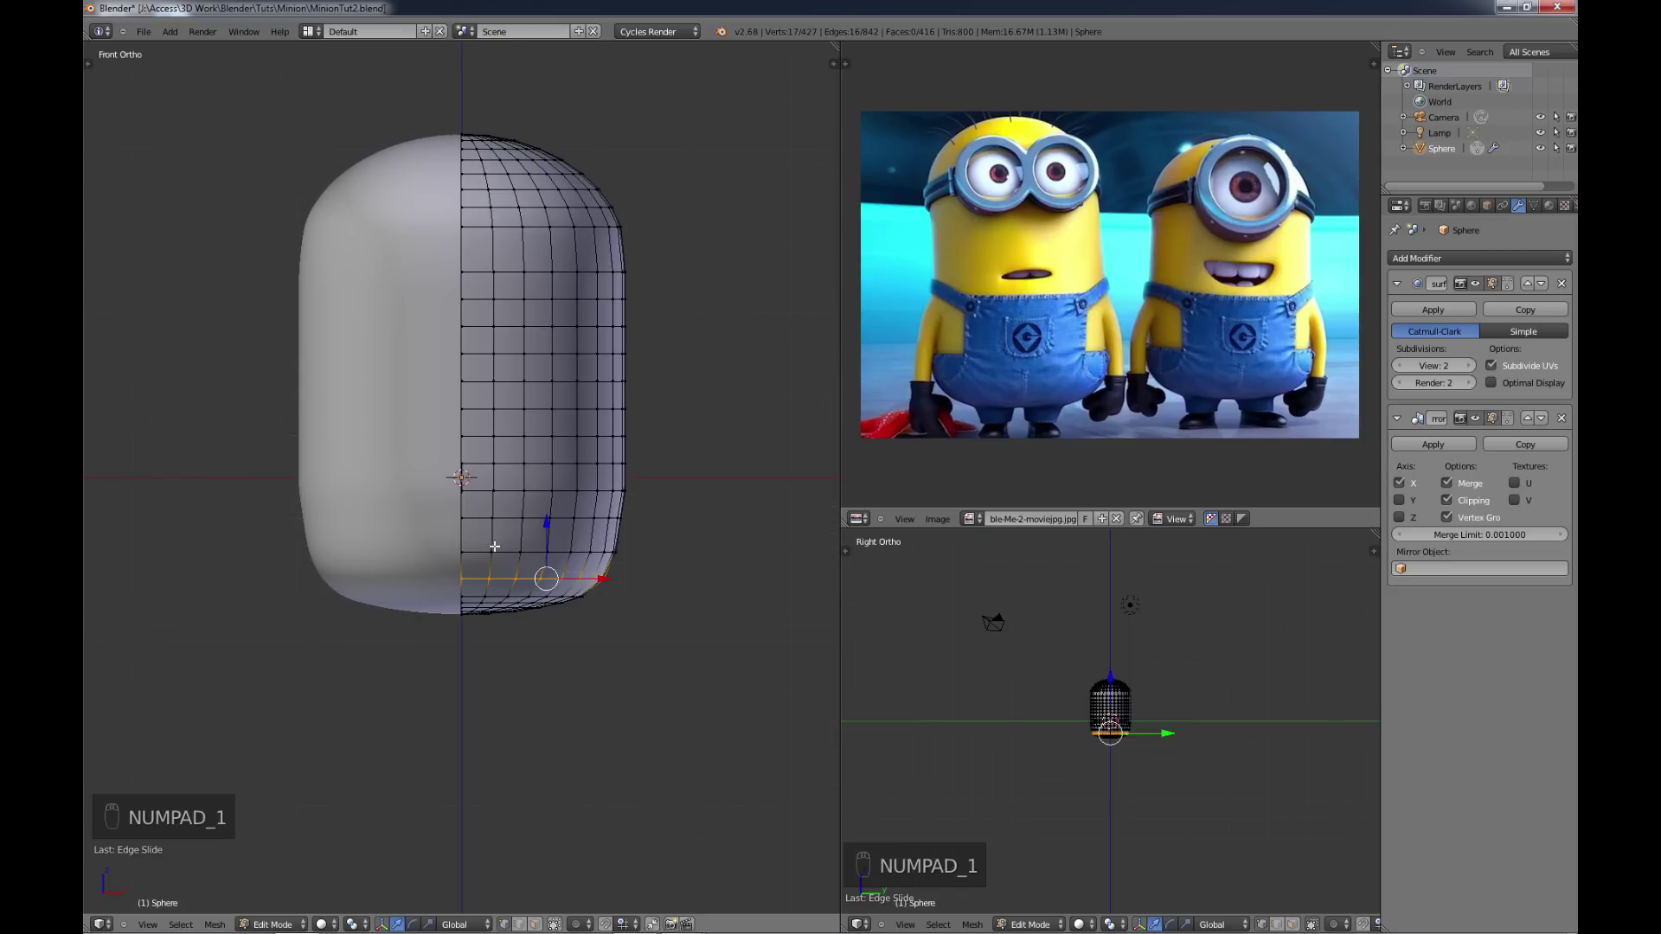
{"action": "key", "text": "a"}
{"action": "key", "text": "Tab"}
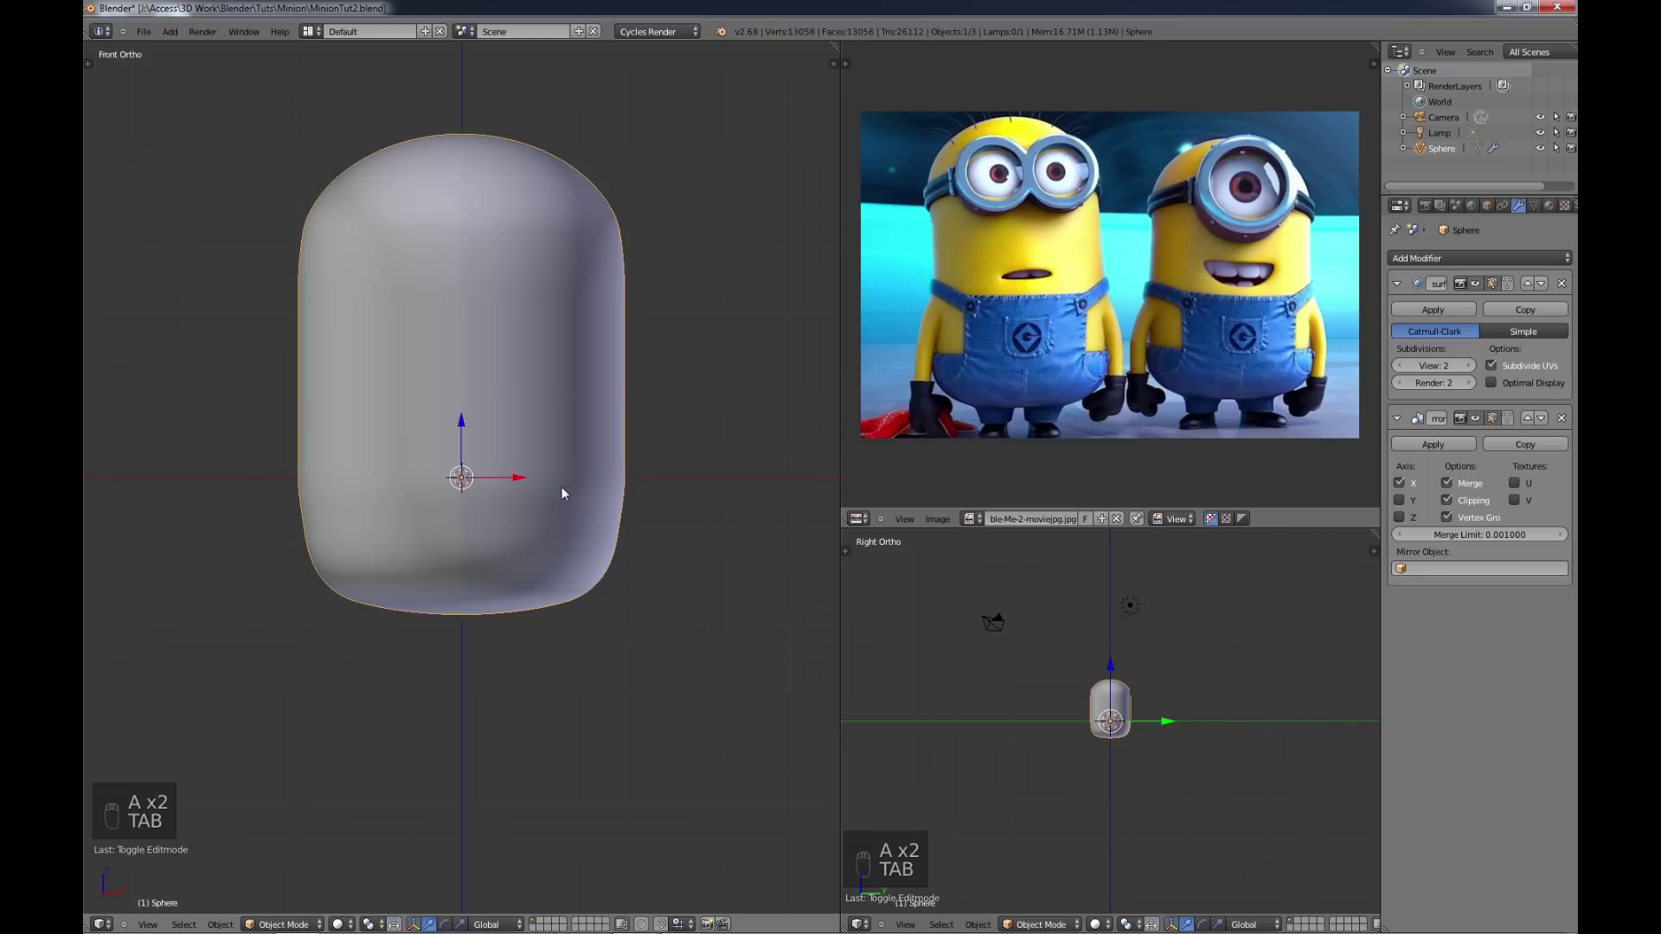
Step: Check the capsule from the side and return to the front view
{"action": "key", "text": "KP_3"}
{"action": "key", "text": "KP_1"}
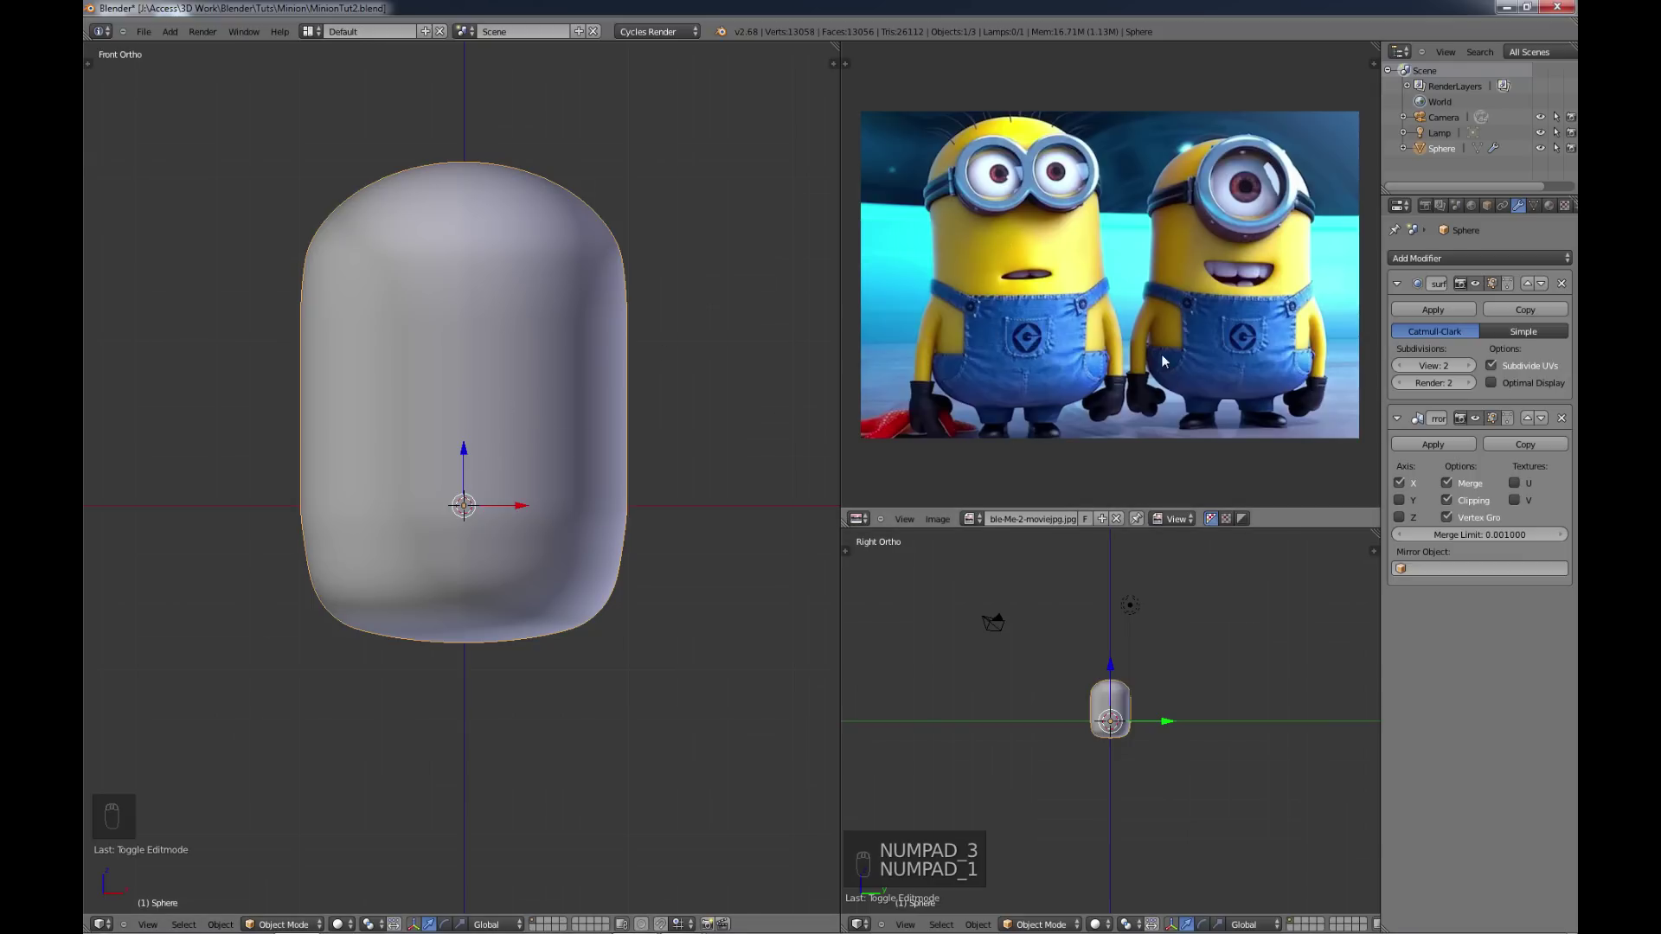
Step: Give the body a new material named yellow with a yellow surface colour
{"action": "left_click_drag", "start_coordinate": [1562, 207], "coordinate": [1468, 310]}
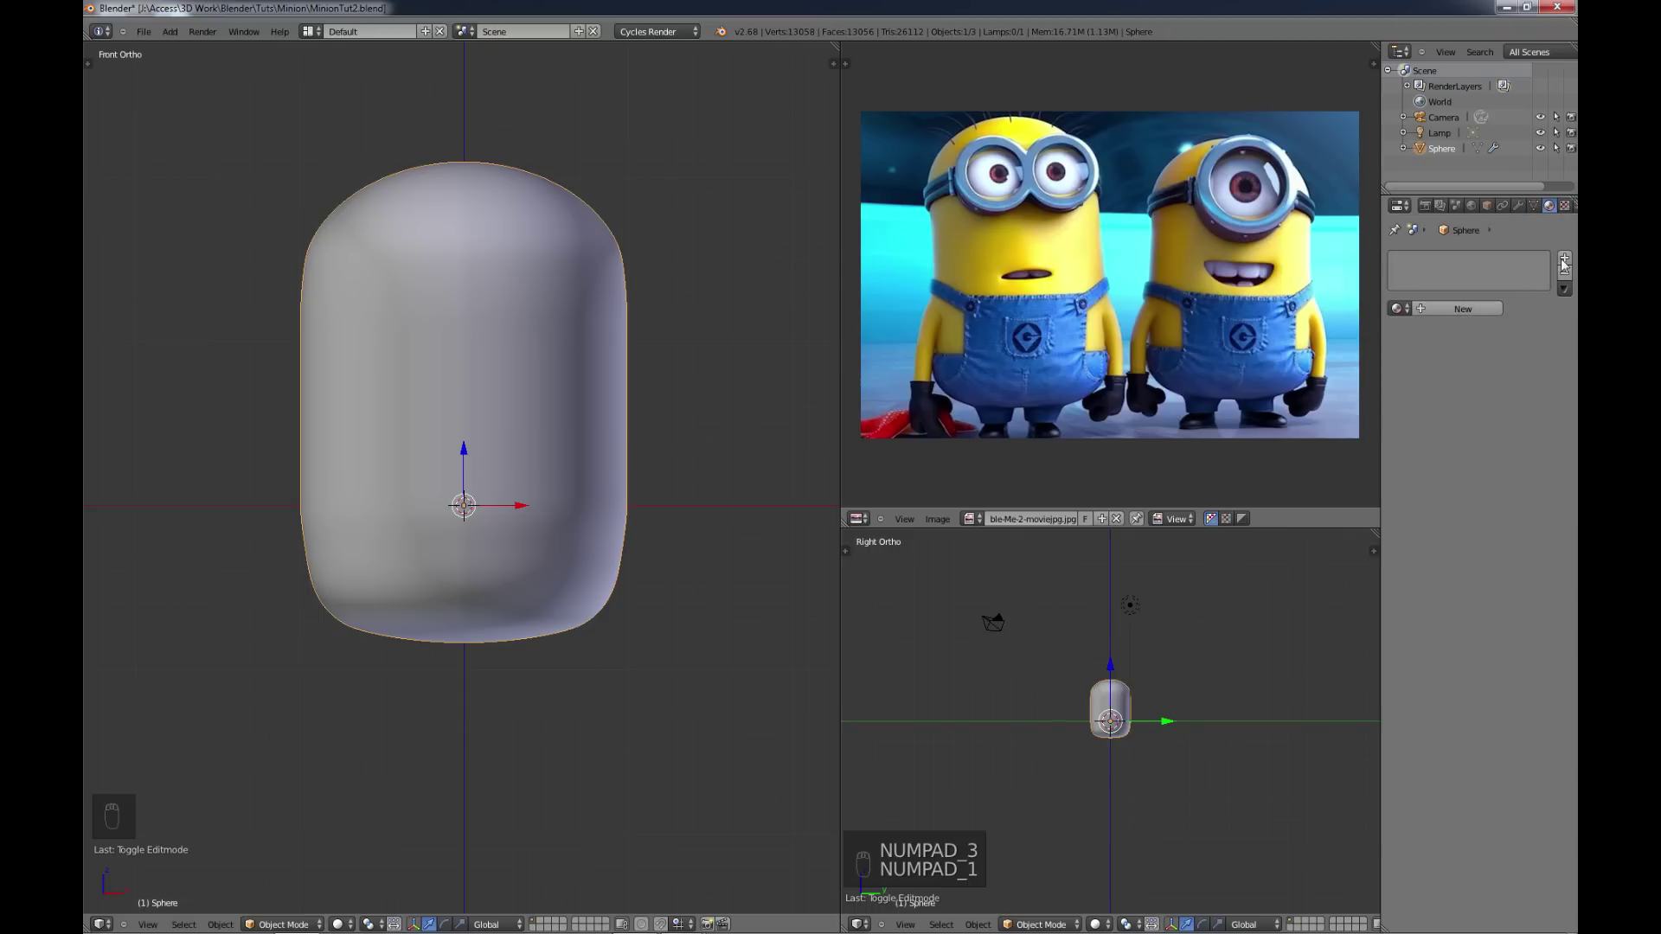
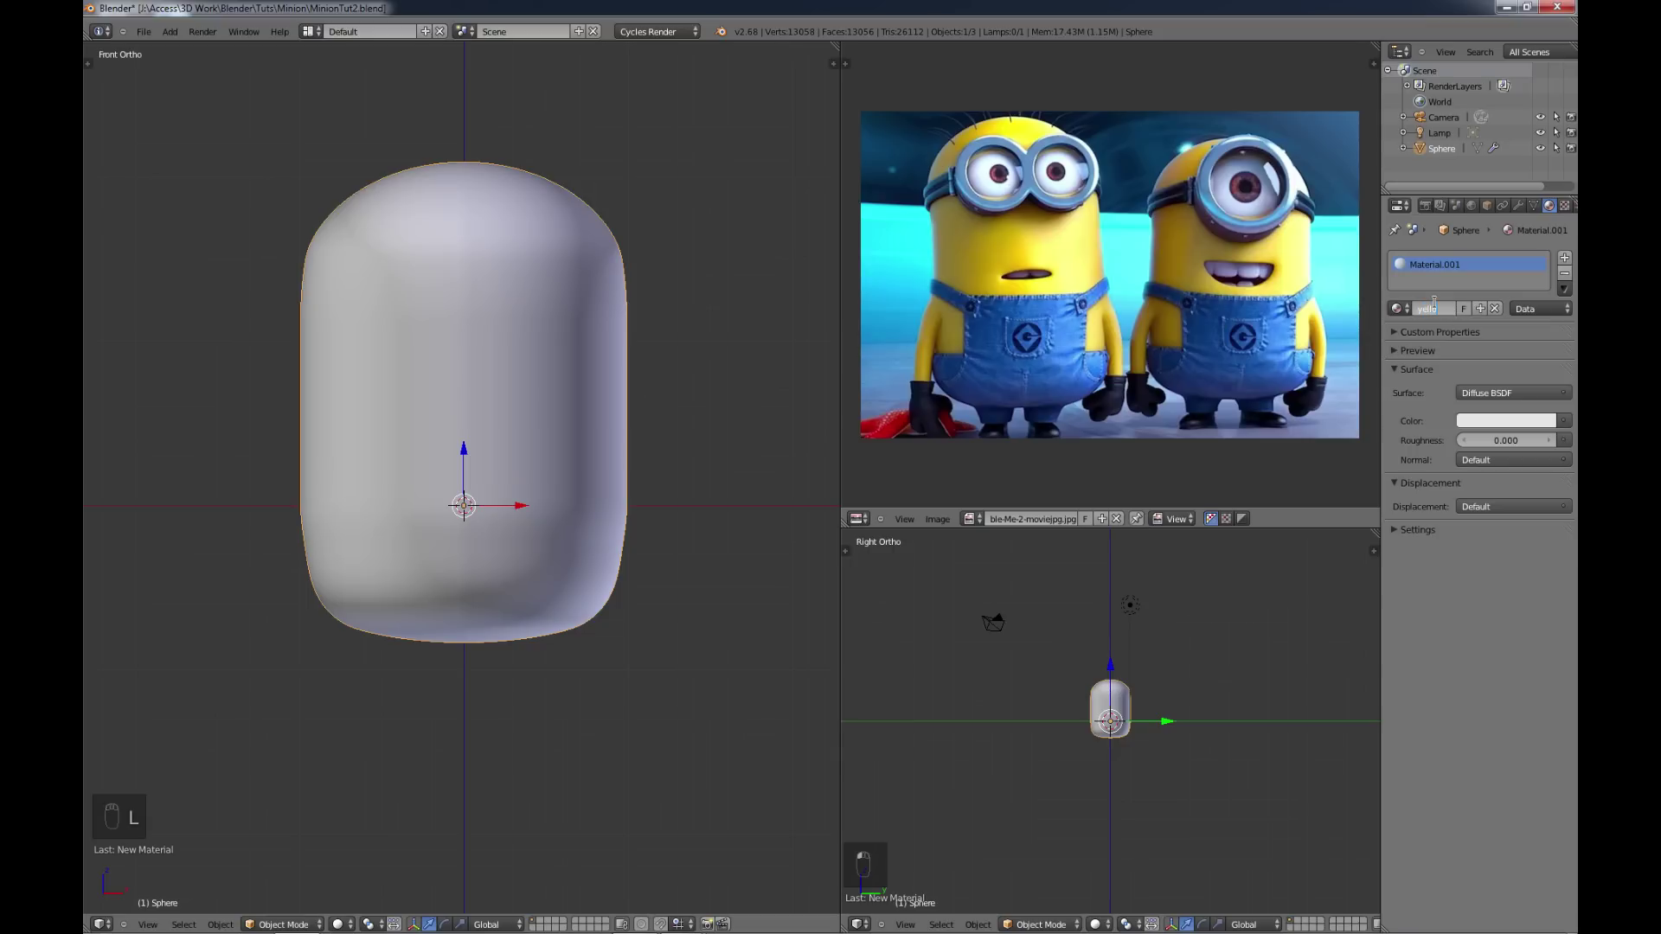
{"action": "key", "text": "l"}
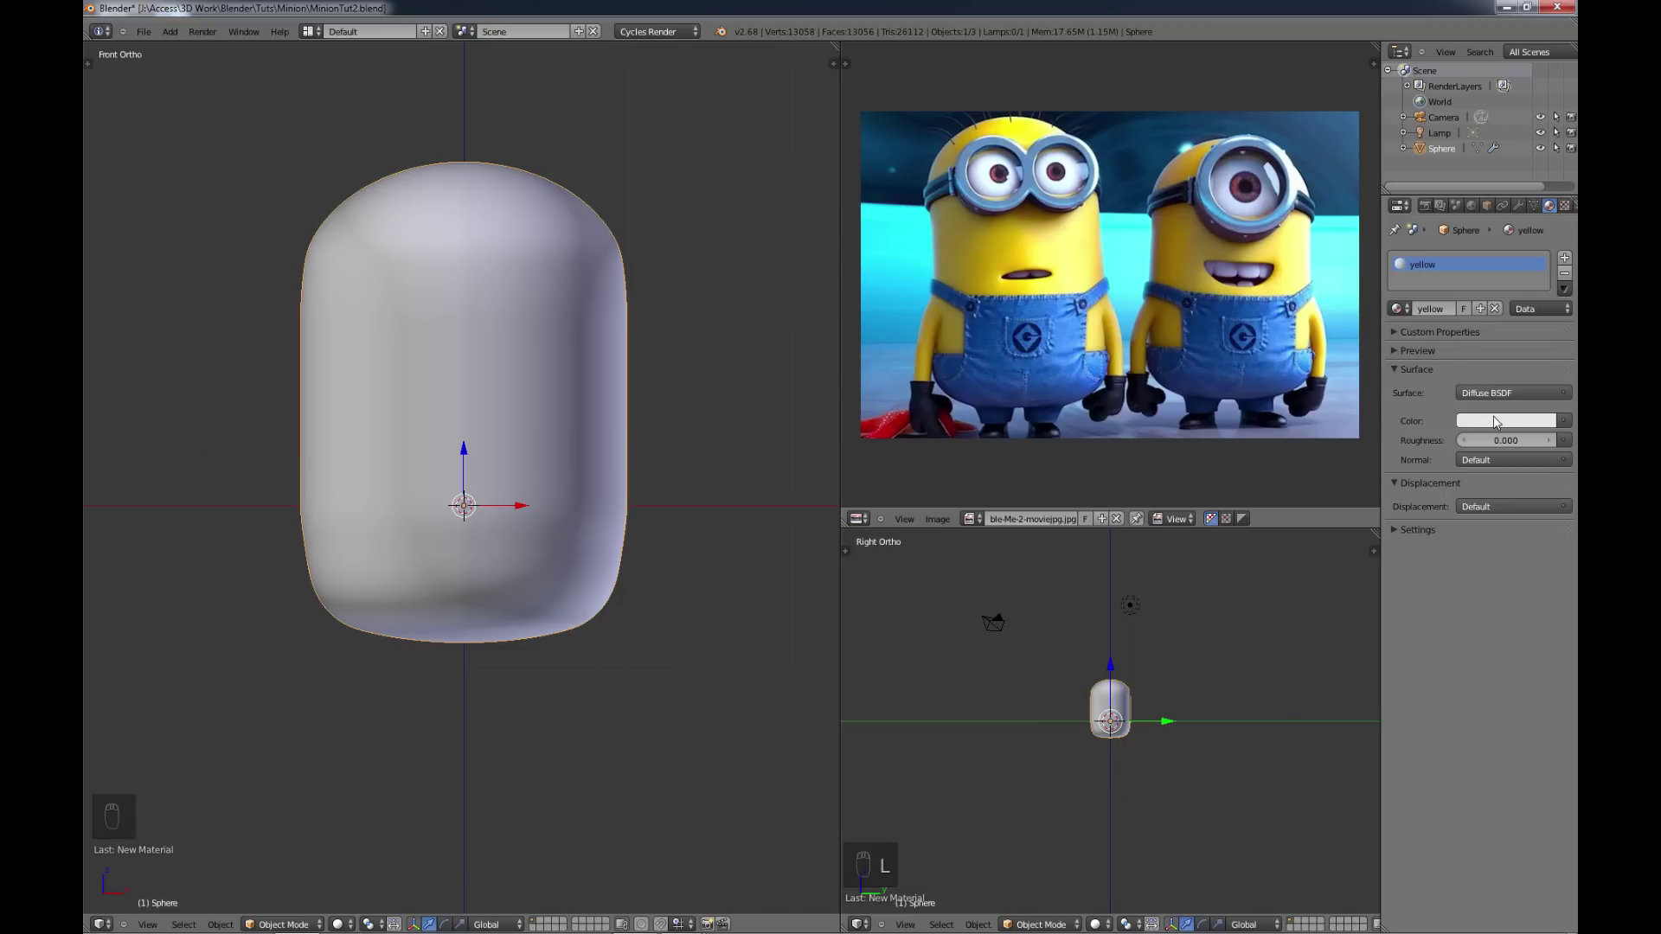
{"action": "left_click_drag", "start_coordinate": [1496, 427], "coordinate": [1498, 346]}
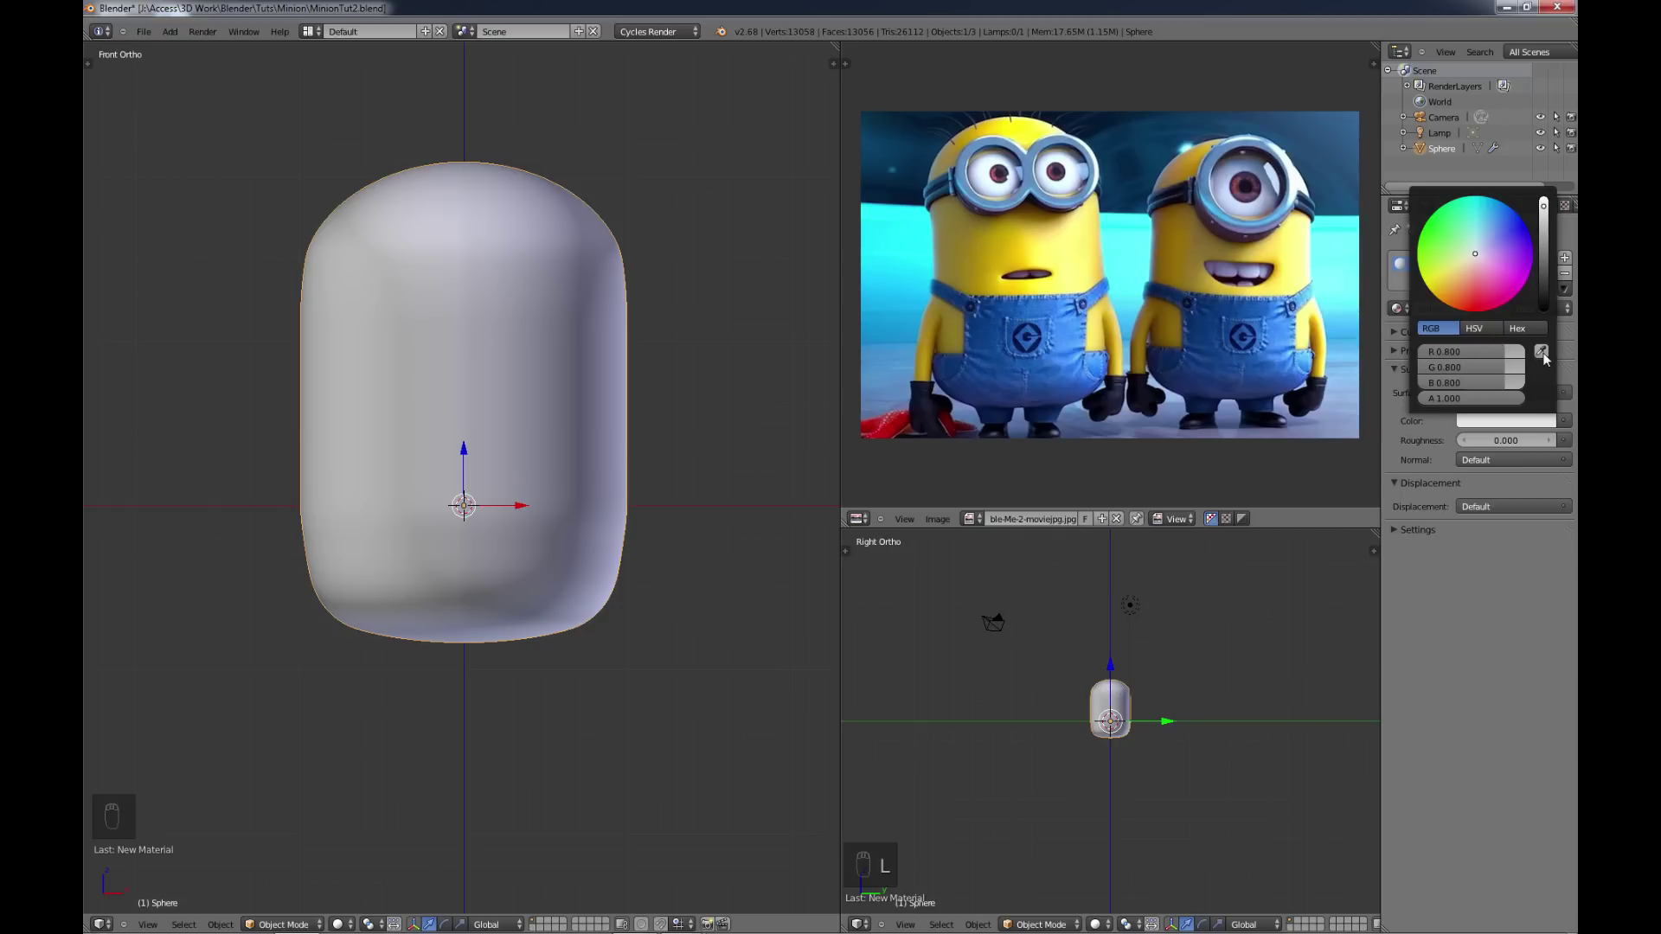
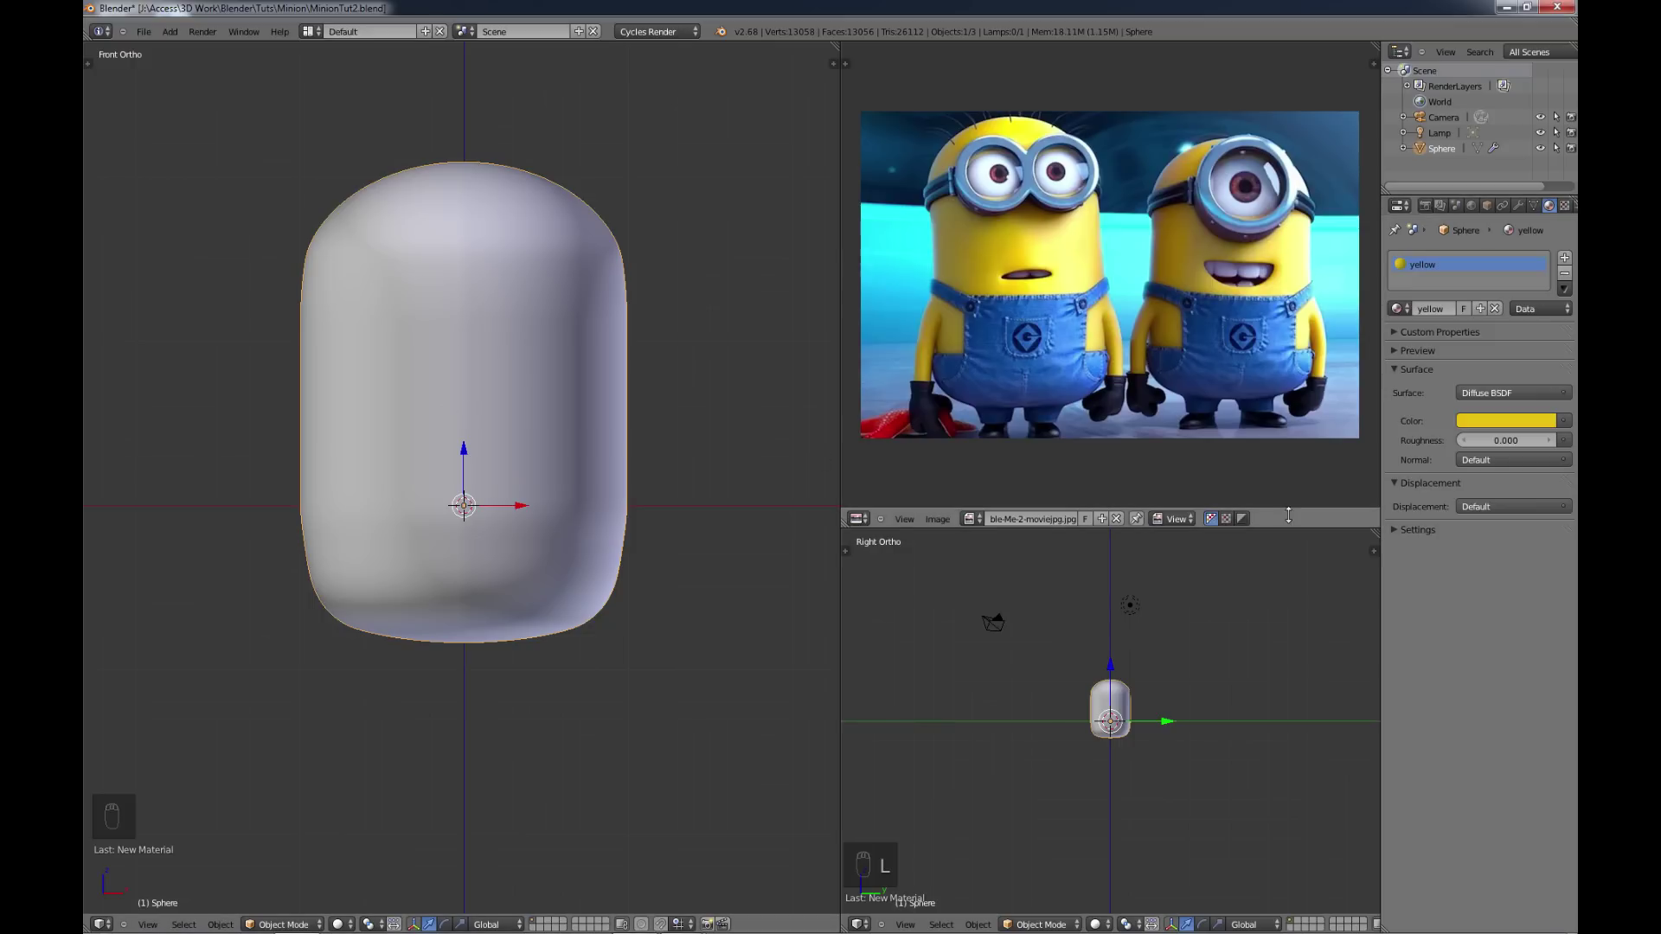
Step: Set the material's Viewport Color to yellow so the body displays yellow
{"action": "left_click_drag", "start_coordinate": [1402, 537], "coordinate": [1431, 577]}
{"action": "left_click_drag", "start_coordinate": [1432, 578], "coordinate": [1468, 523]}
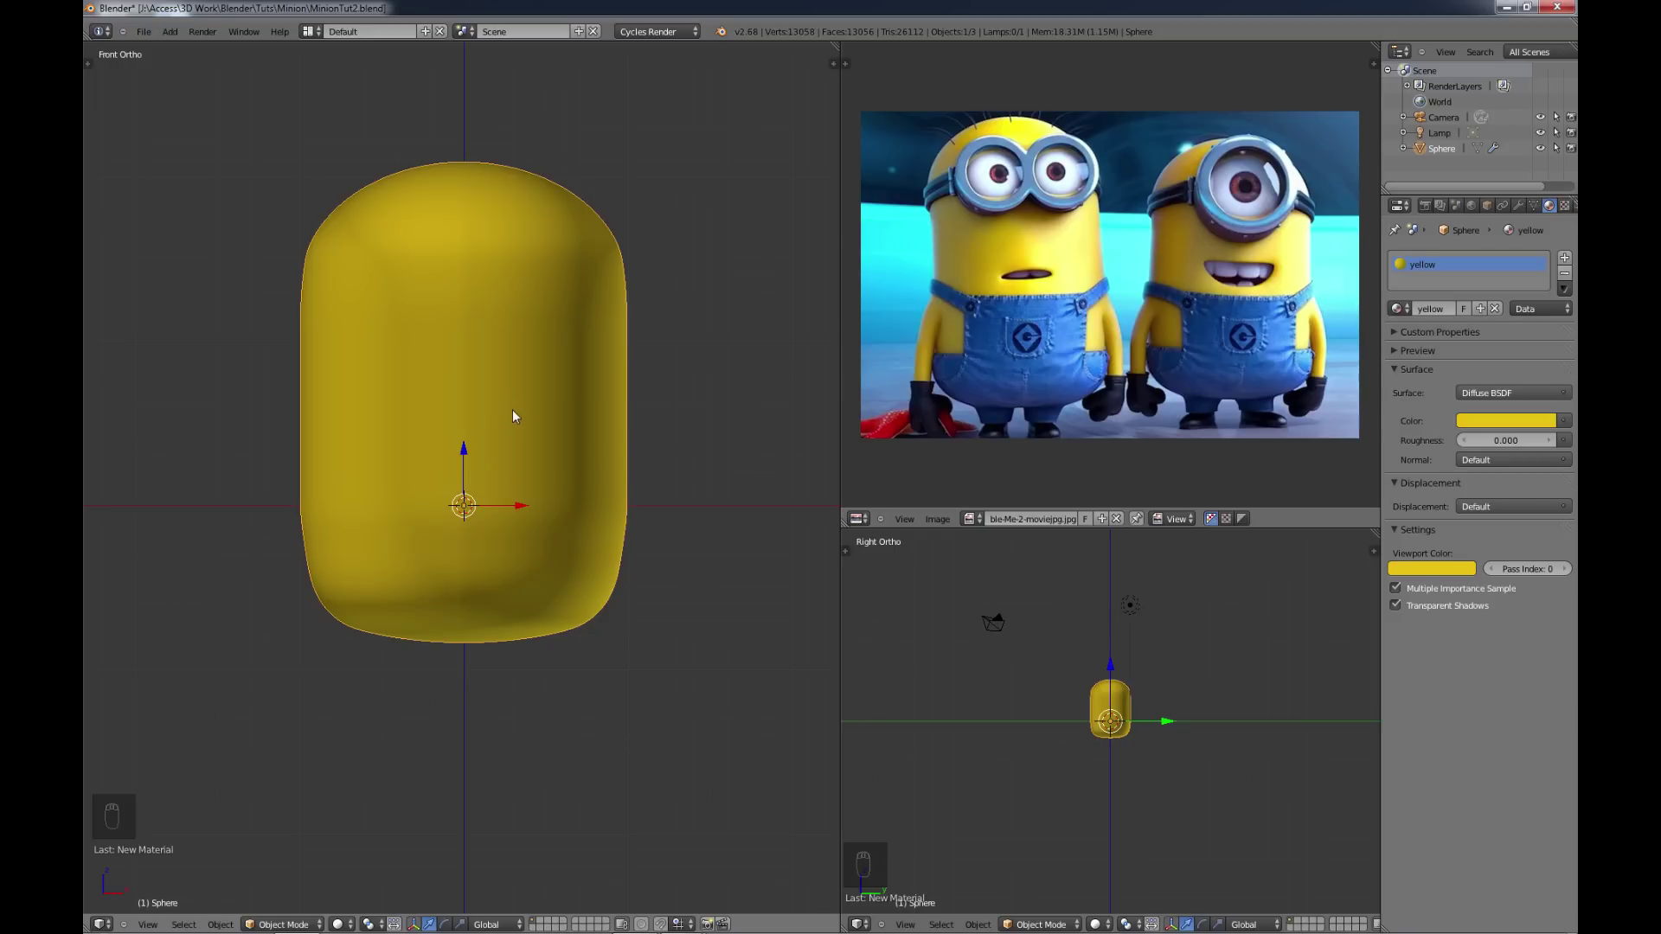
Step: Inset the mouth faces on the body and extrude them inward to form the mouth groove
{"action": "key", "text": "Tab"}
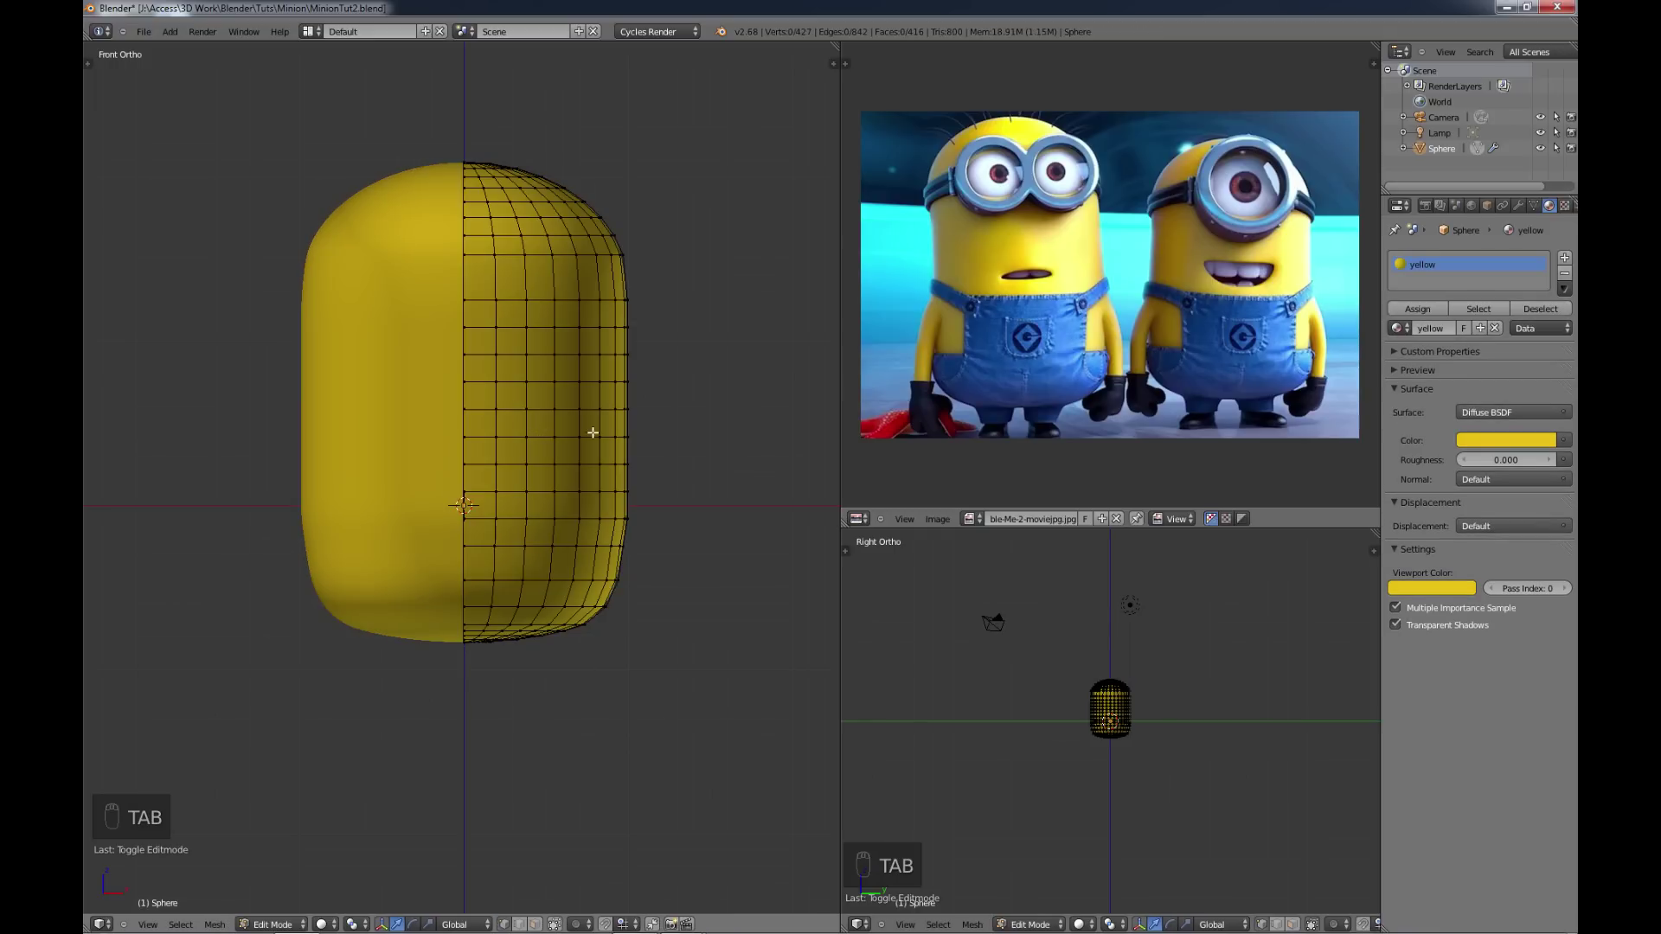
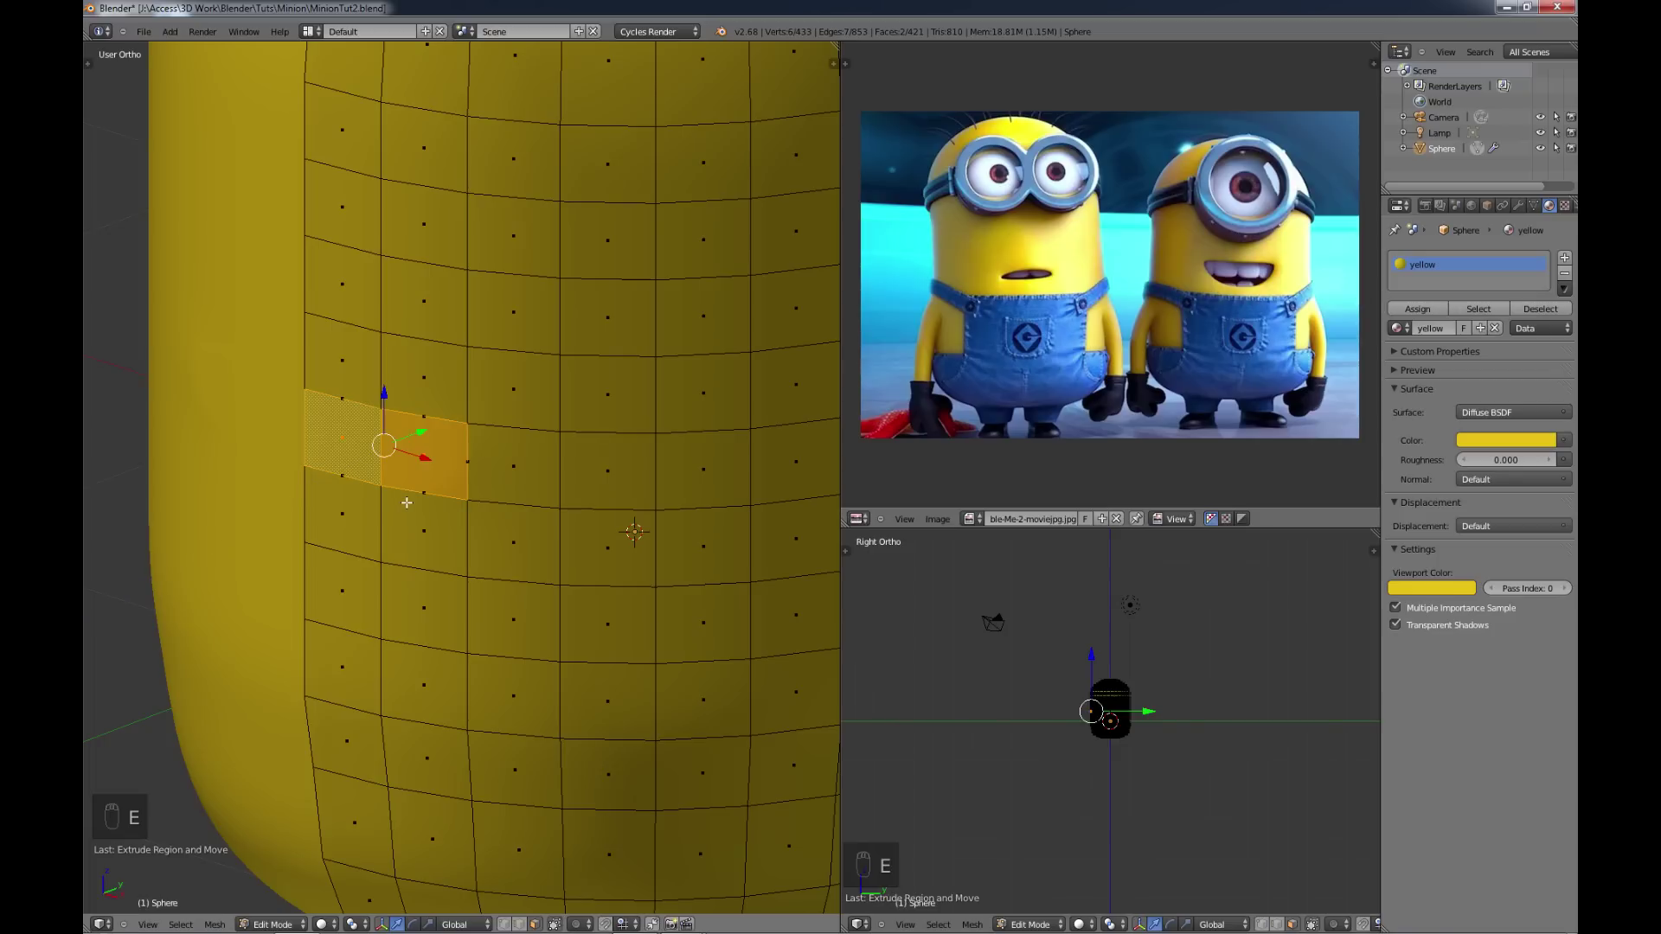
{"action": "key", "text": "ctrl+z"}
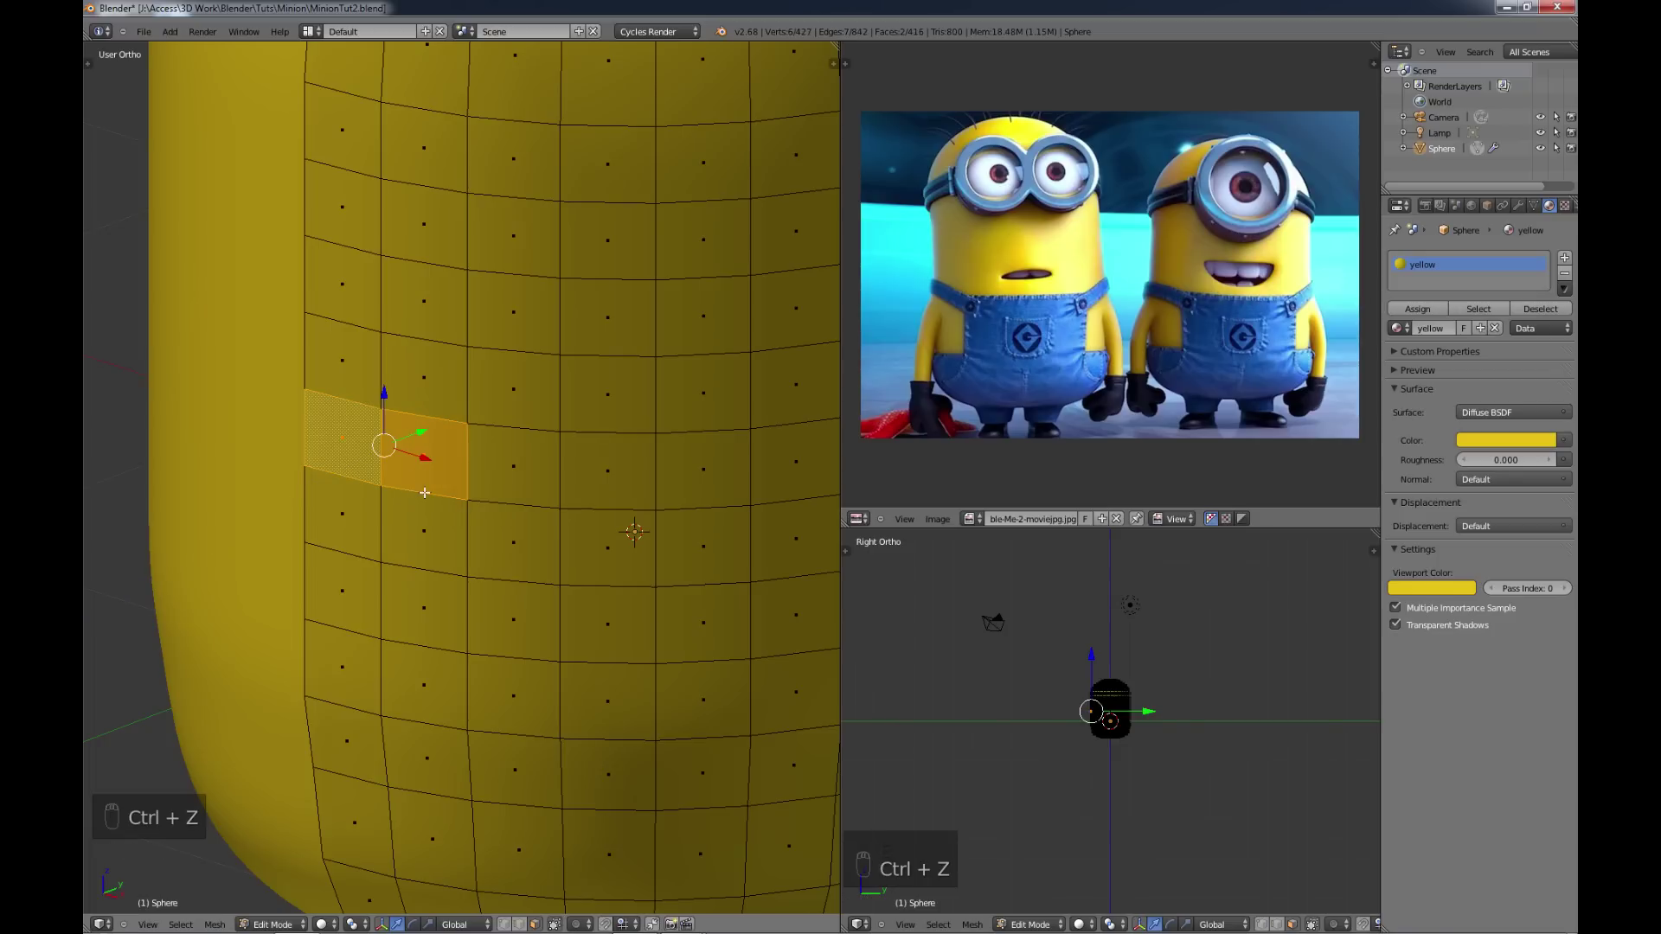
{"action": "key", "text": "e"}
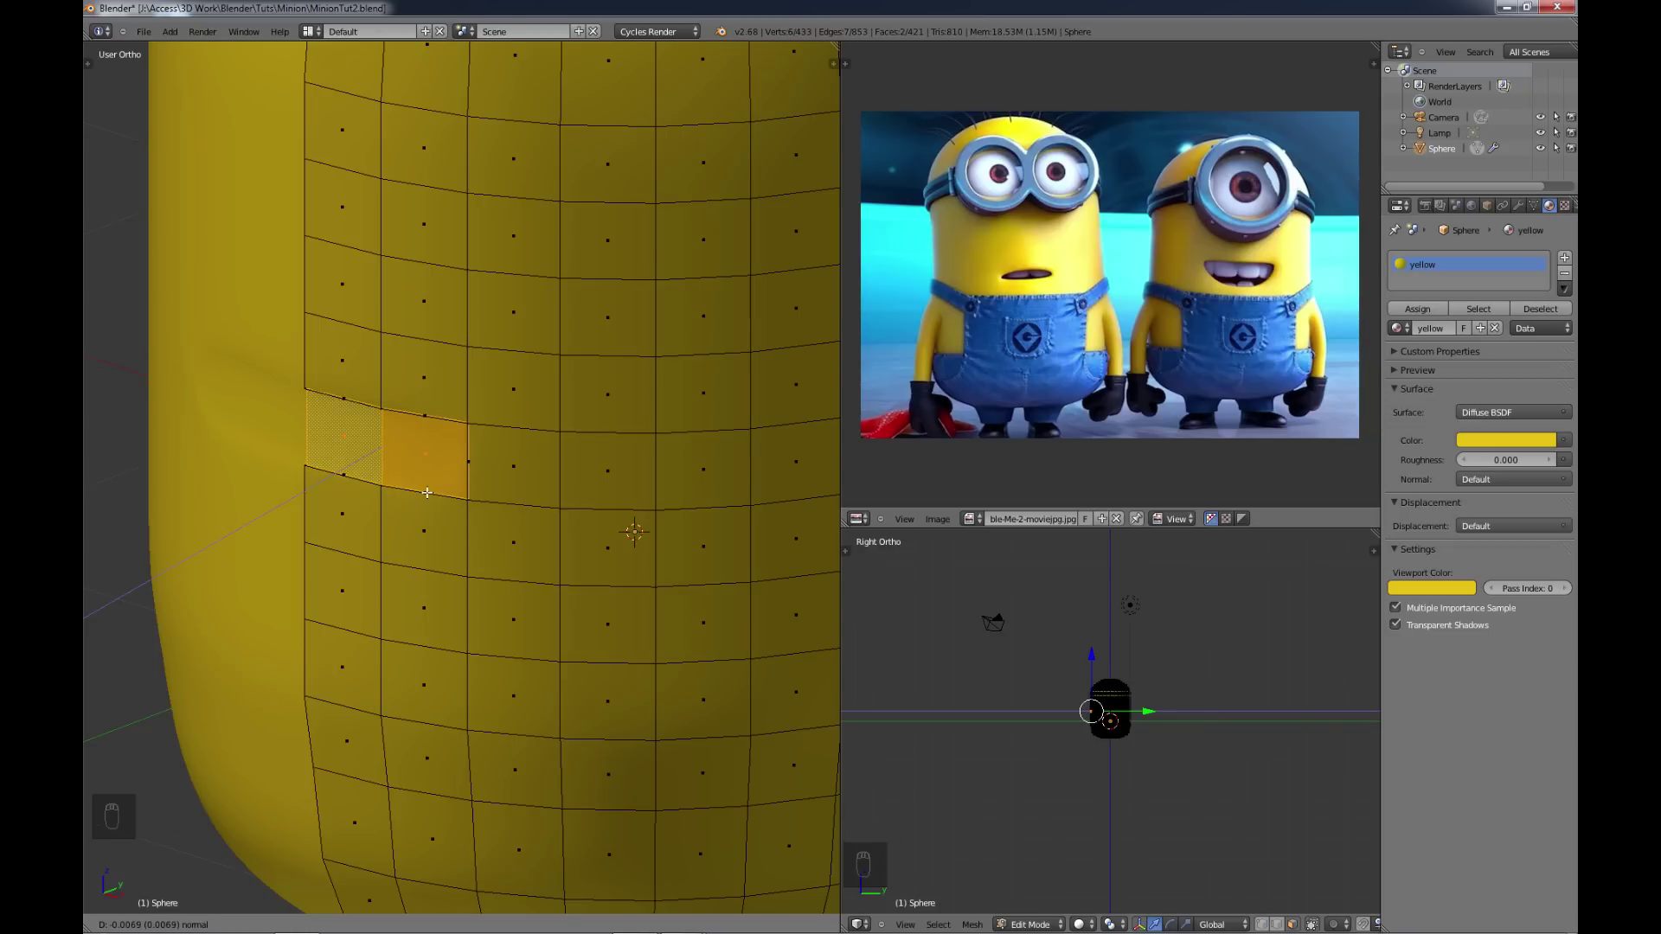
{"action": "key", "text": "e"}
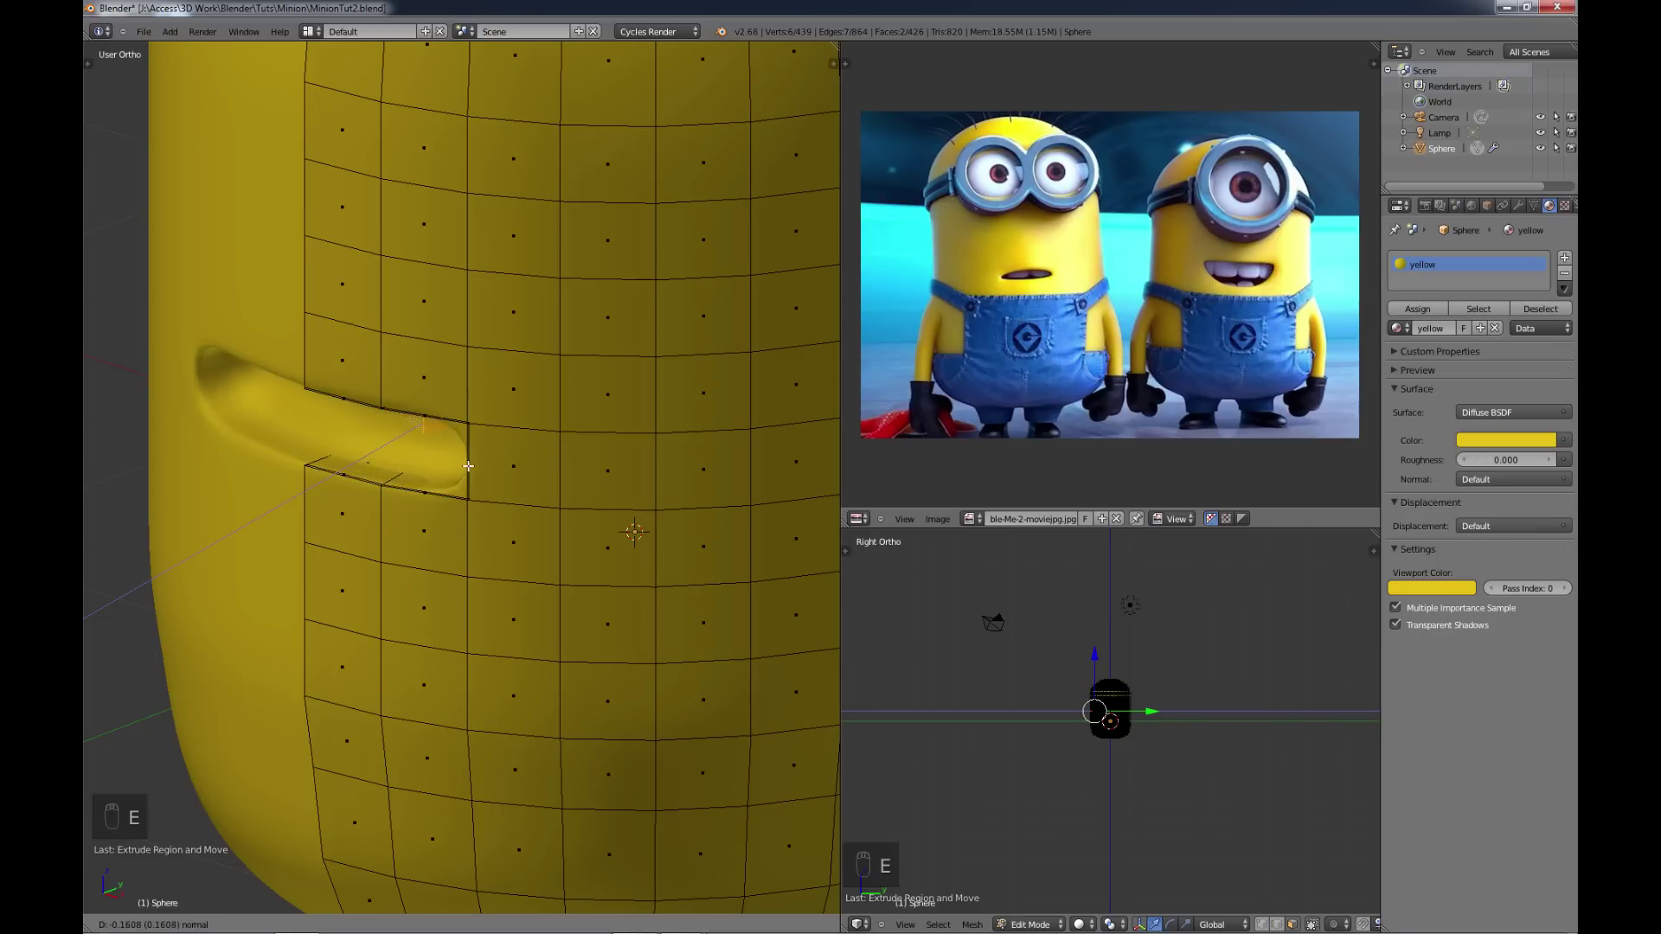
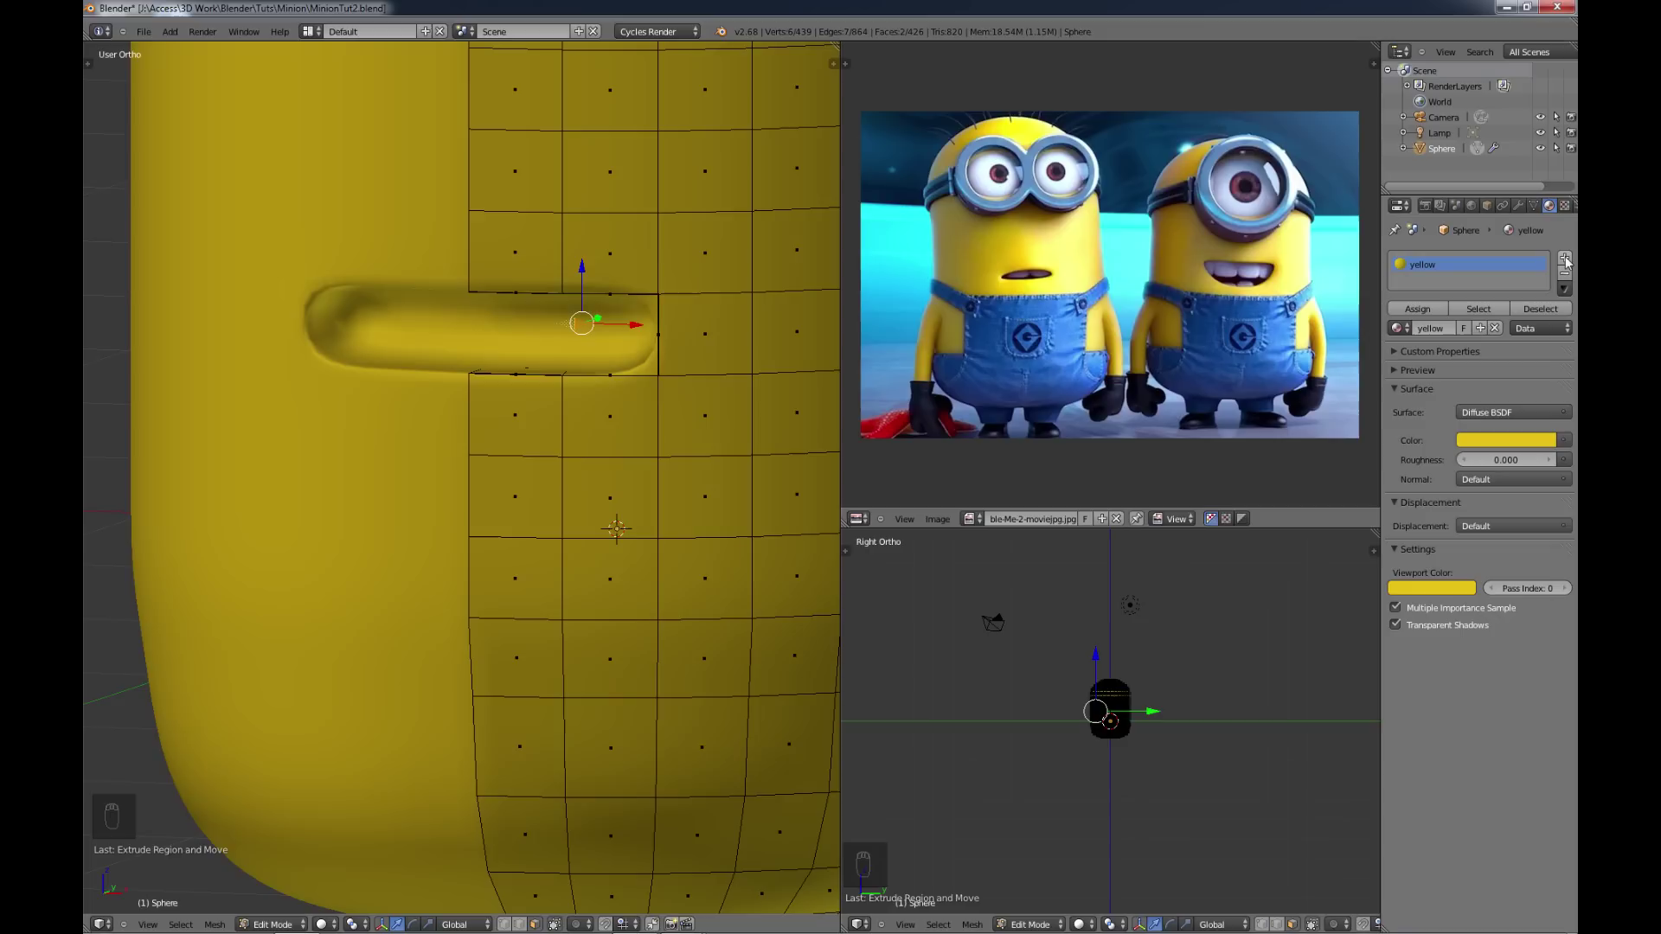
Step: Create a black material with black viewport colour in a new slot and assign it to the mouth faces
{"action": "left_click_drag", "start_coordinate": [1571, 263], "coordinate": [1437, 338]}
{"action": "left_click", "coordinate": [1445, 337]}
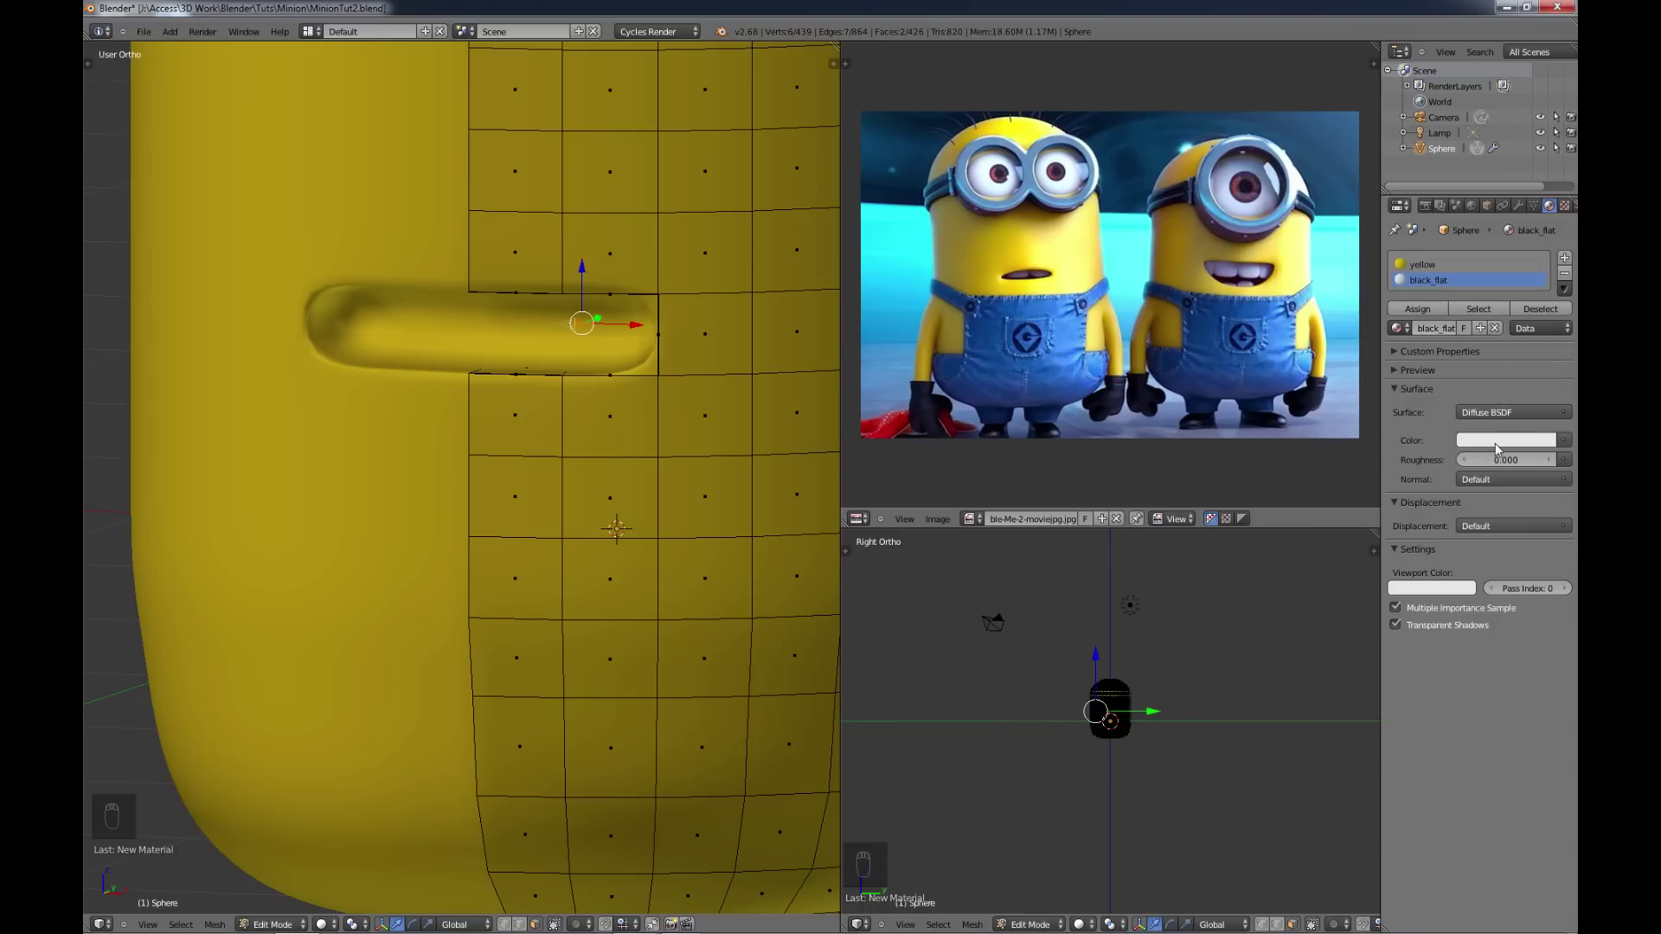
{"action": "left_click_drag", "start_coordinate": [1498, 449], "coordinate": [1548, 309]}
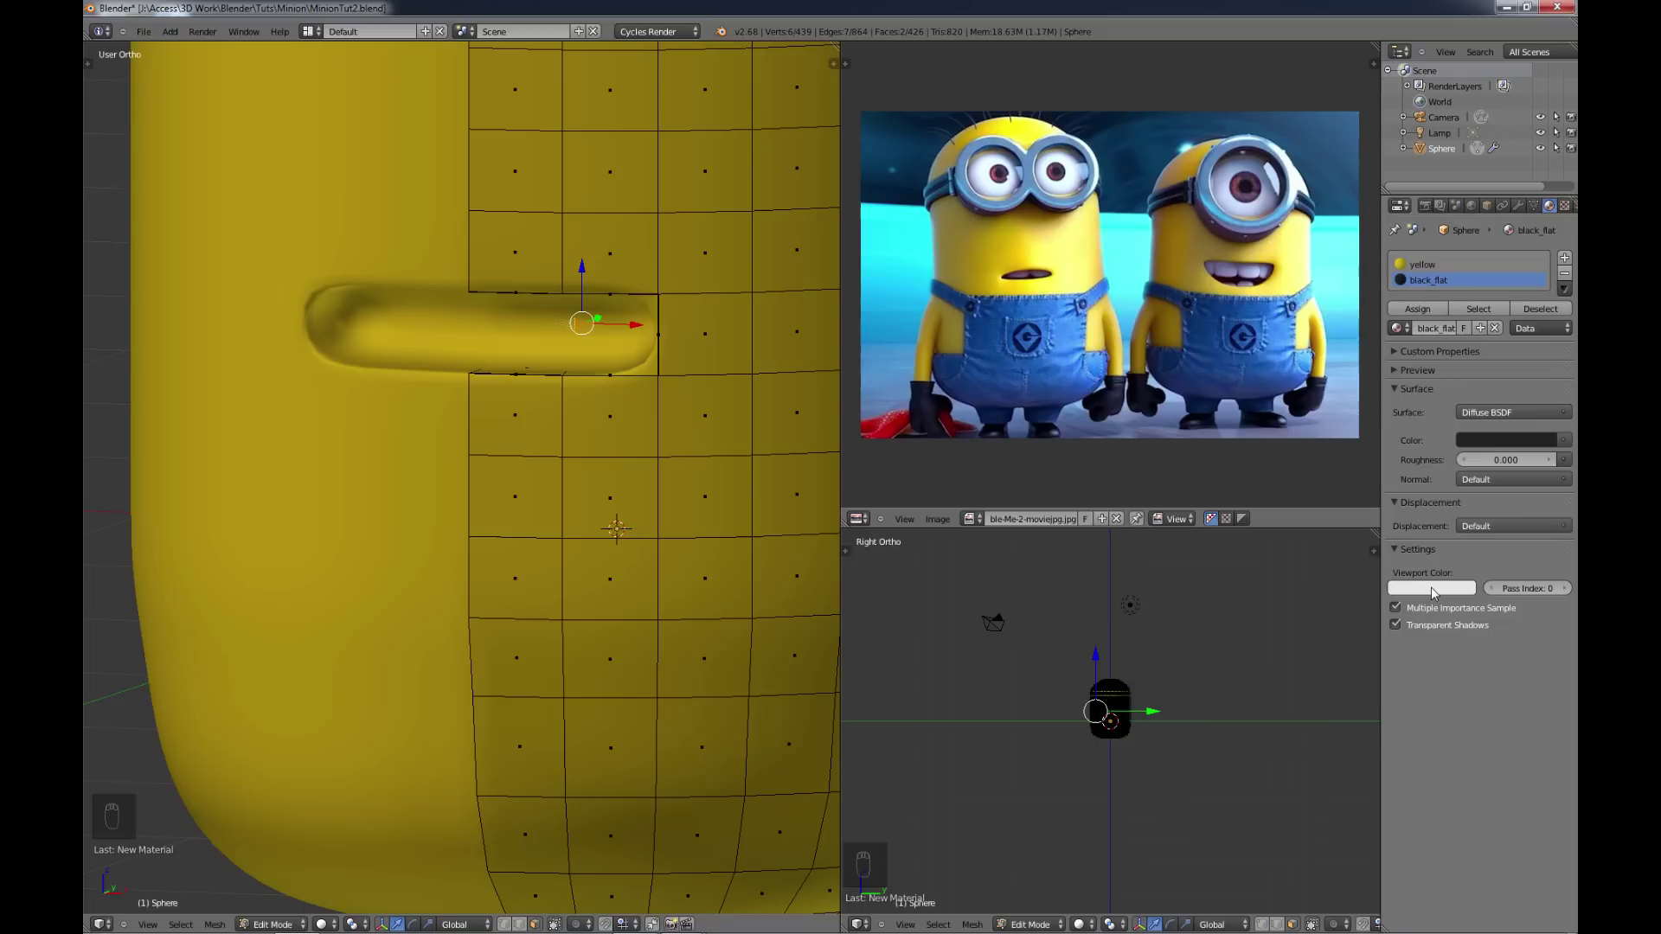
{"action": "left_click_drag", "start_coordinate": [1435, 596], "coordinate": [1466, 544]}
{"action": "middle_click", "coordinate": [1466, 544]}
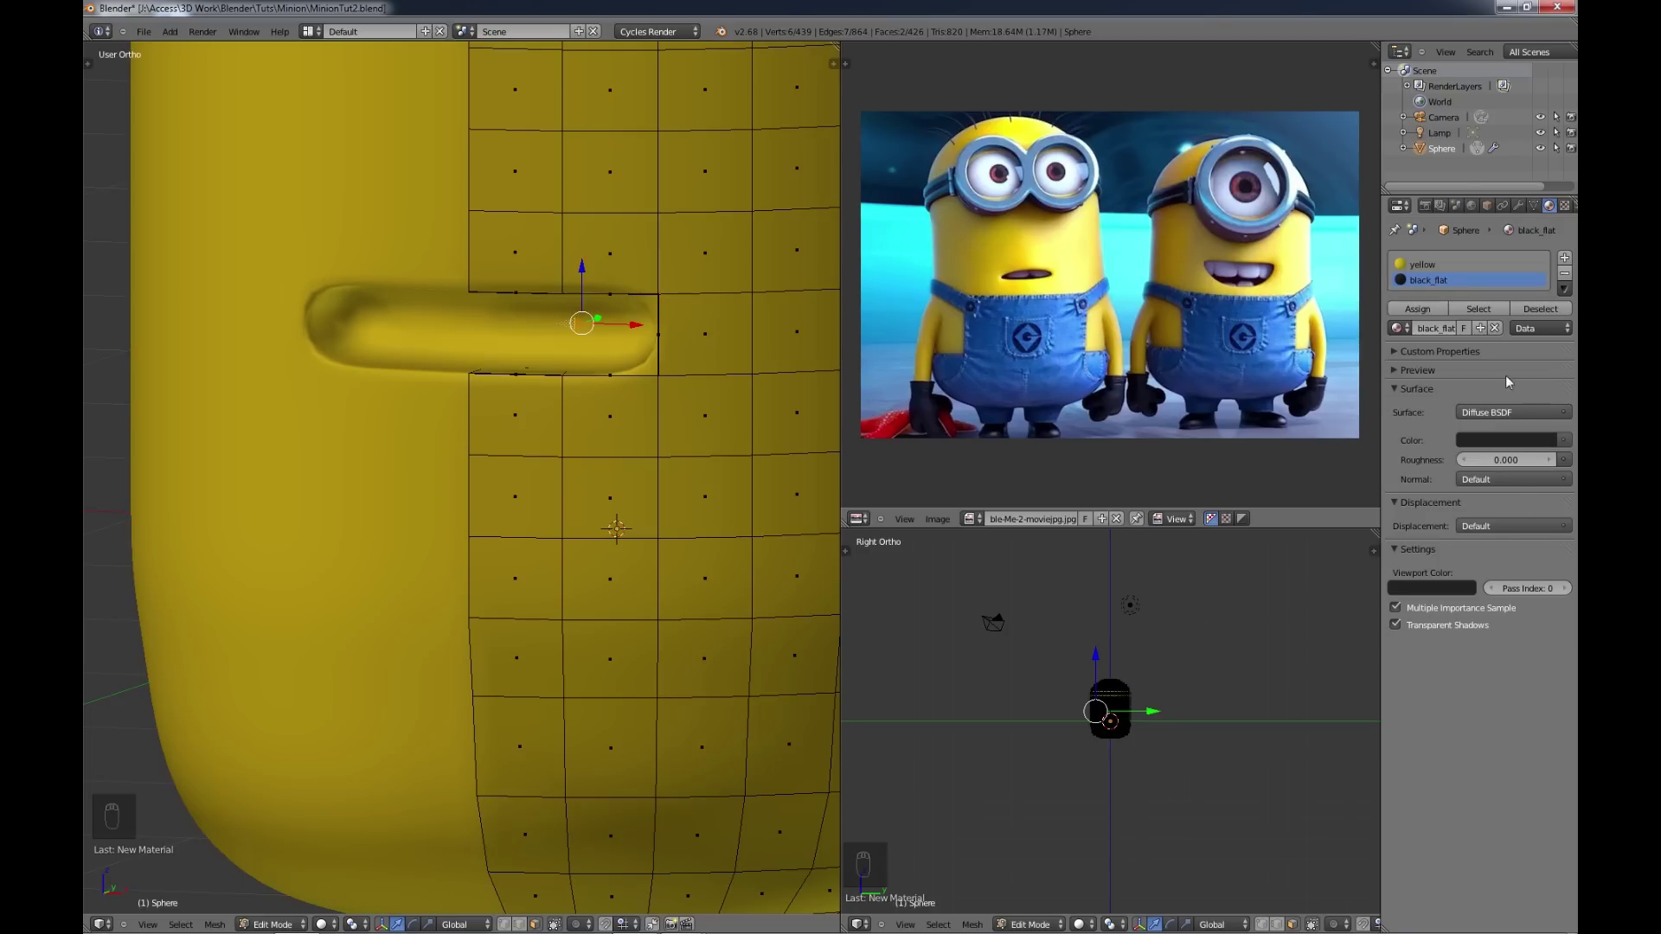
{"action": "left_click", "coordinate": [1425, 314]}
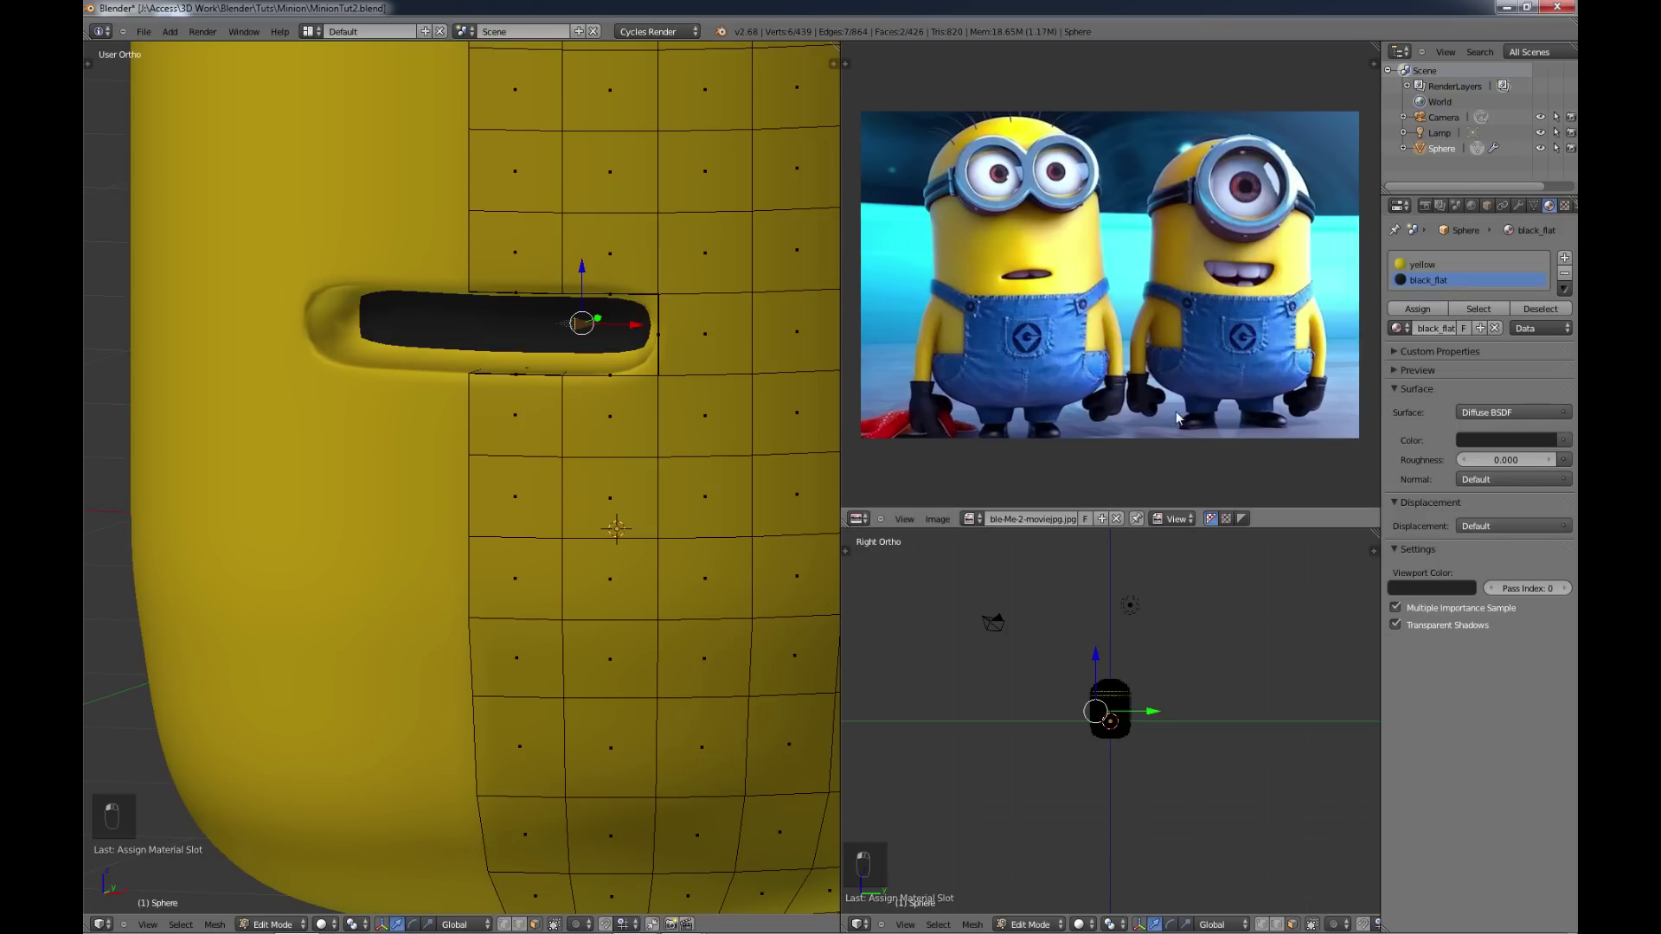
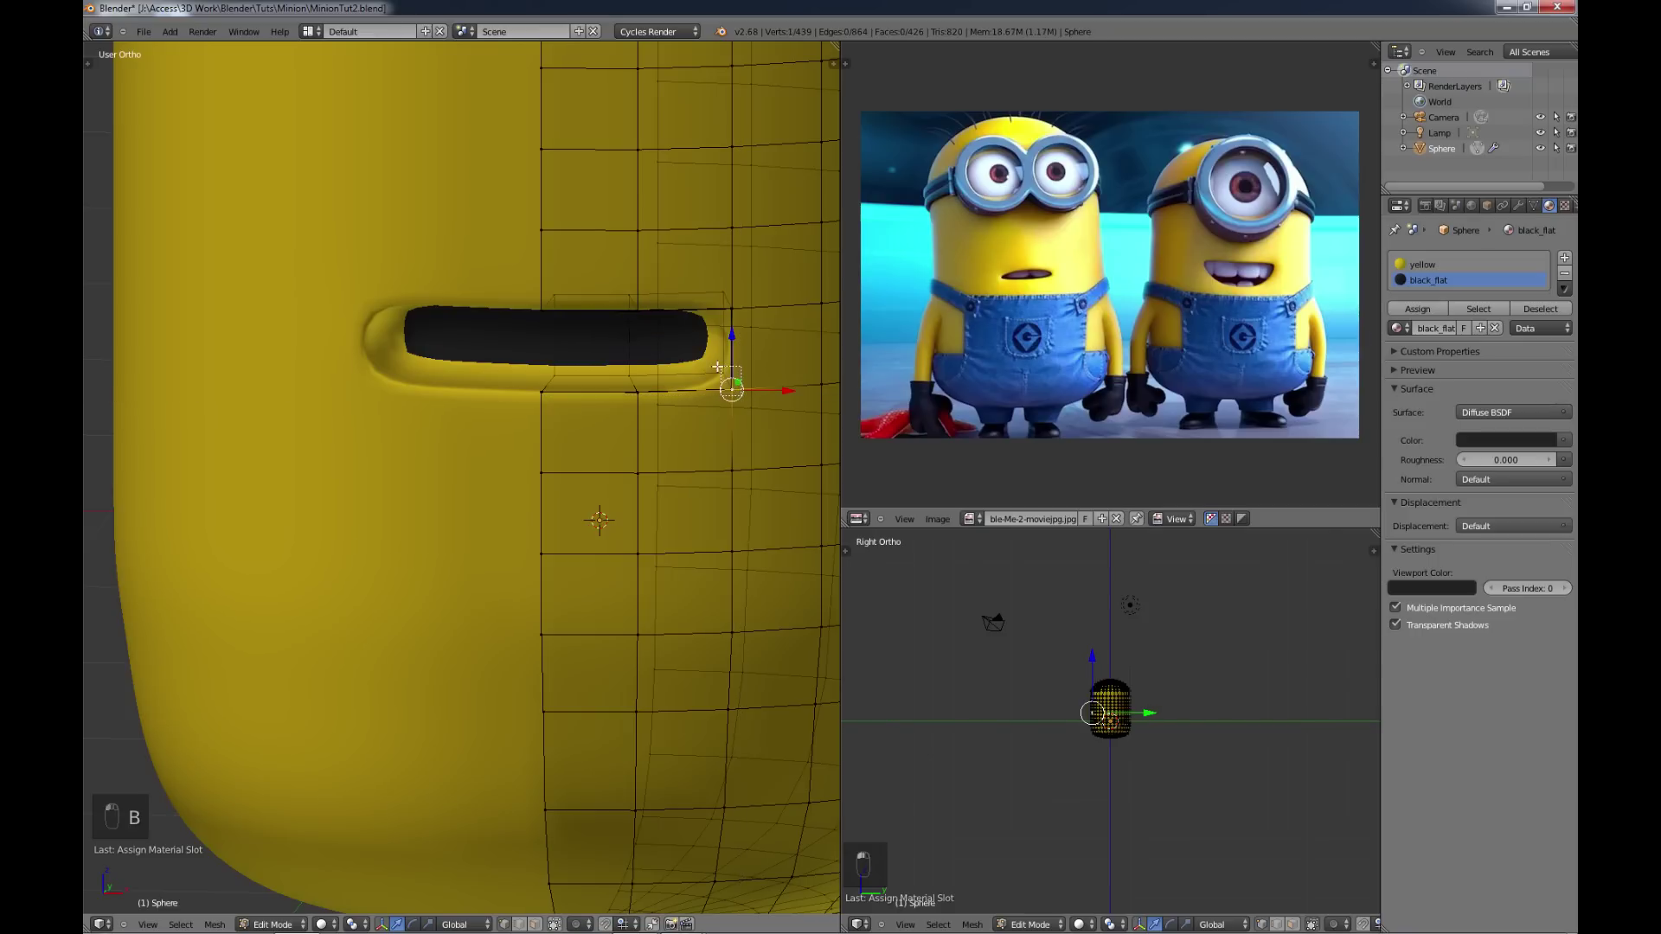
Step: Box-select the mouth vertices to start curving the groove into a smile
{"action": "key", "text": "b"}
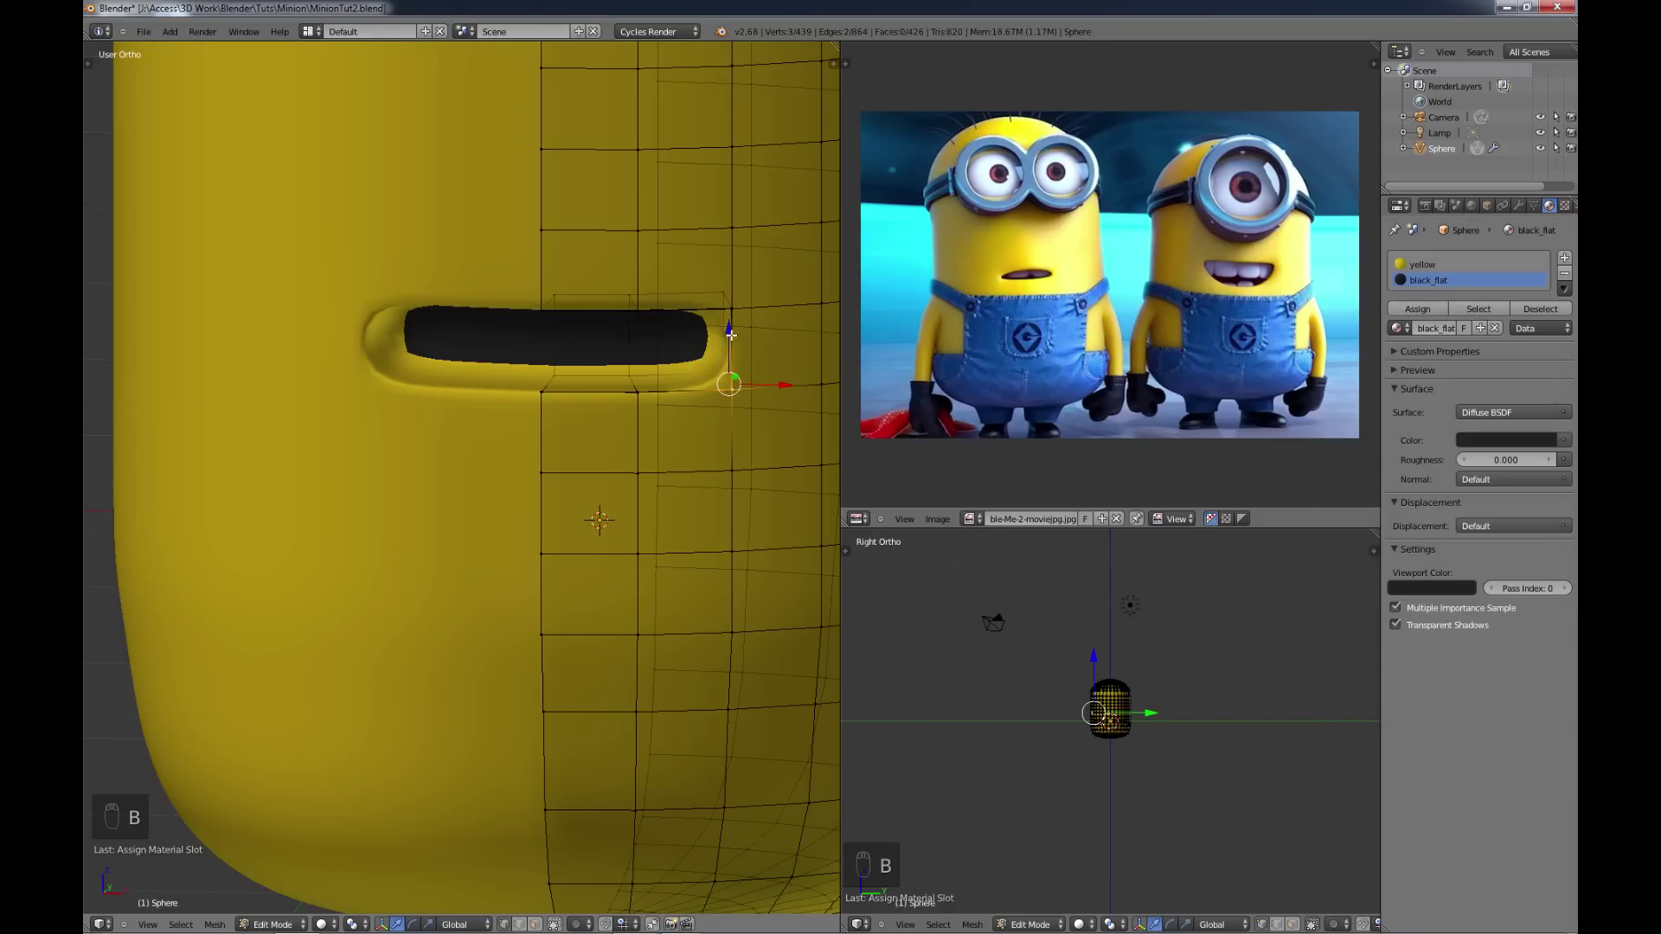
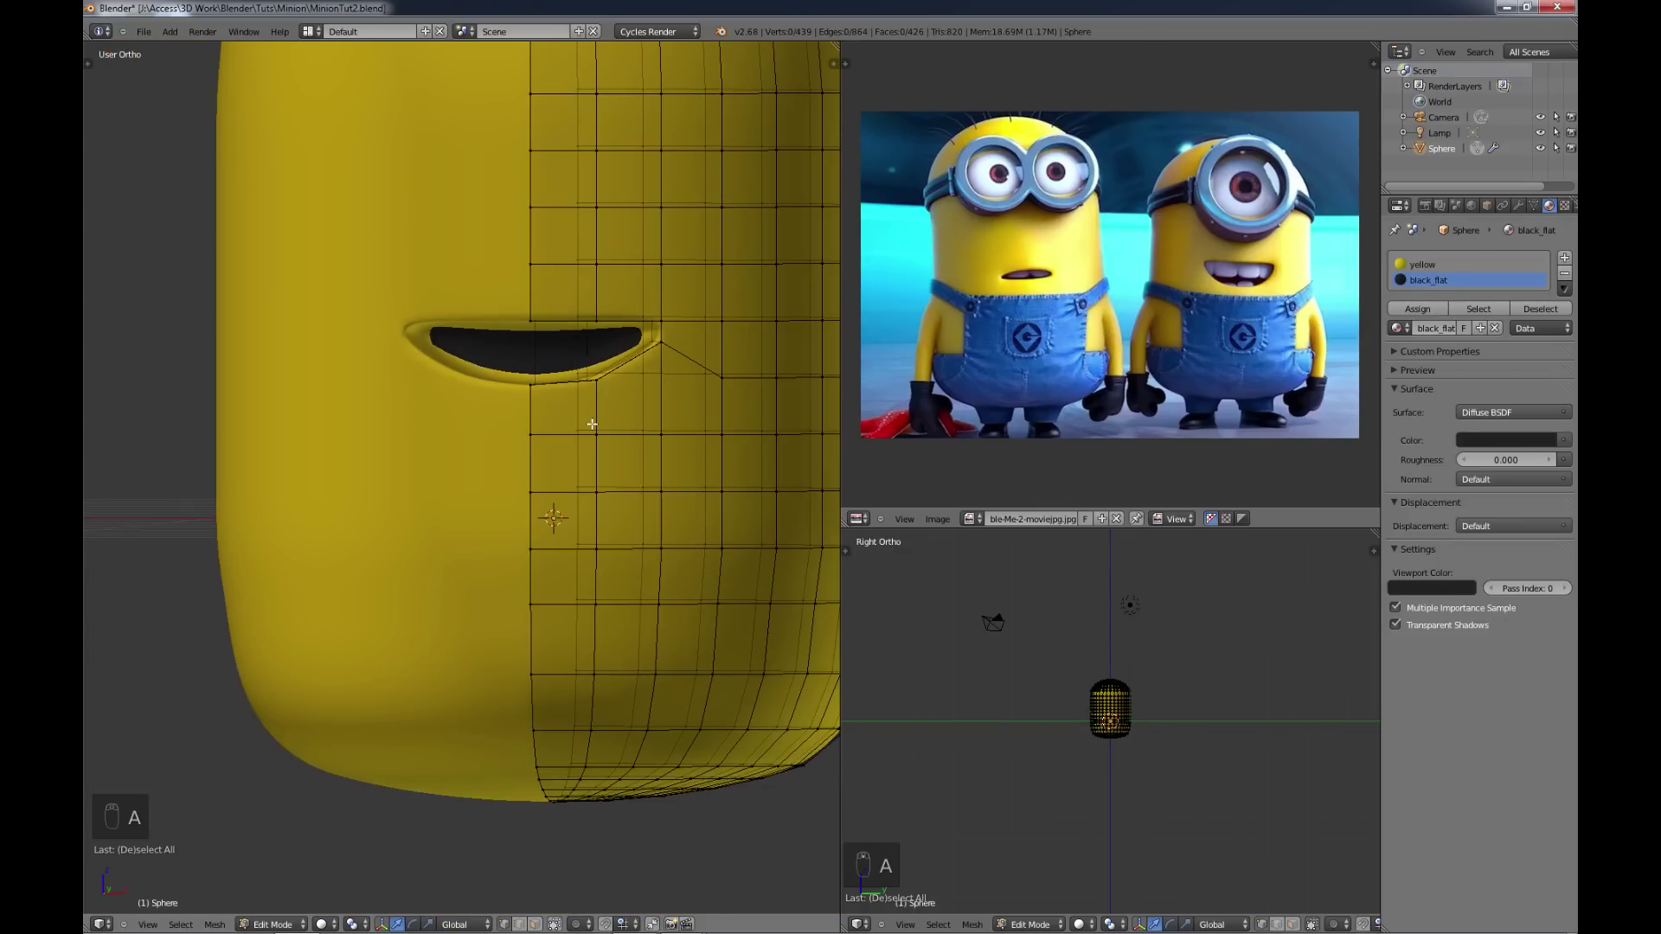
{"action": "key", "text": "Tab"}
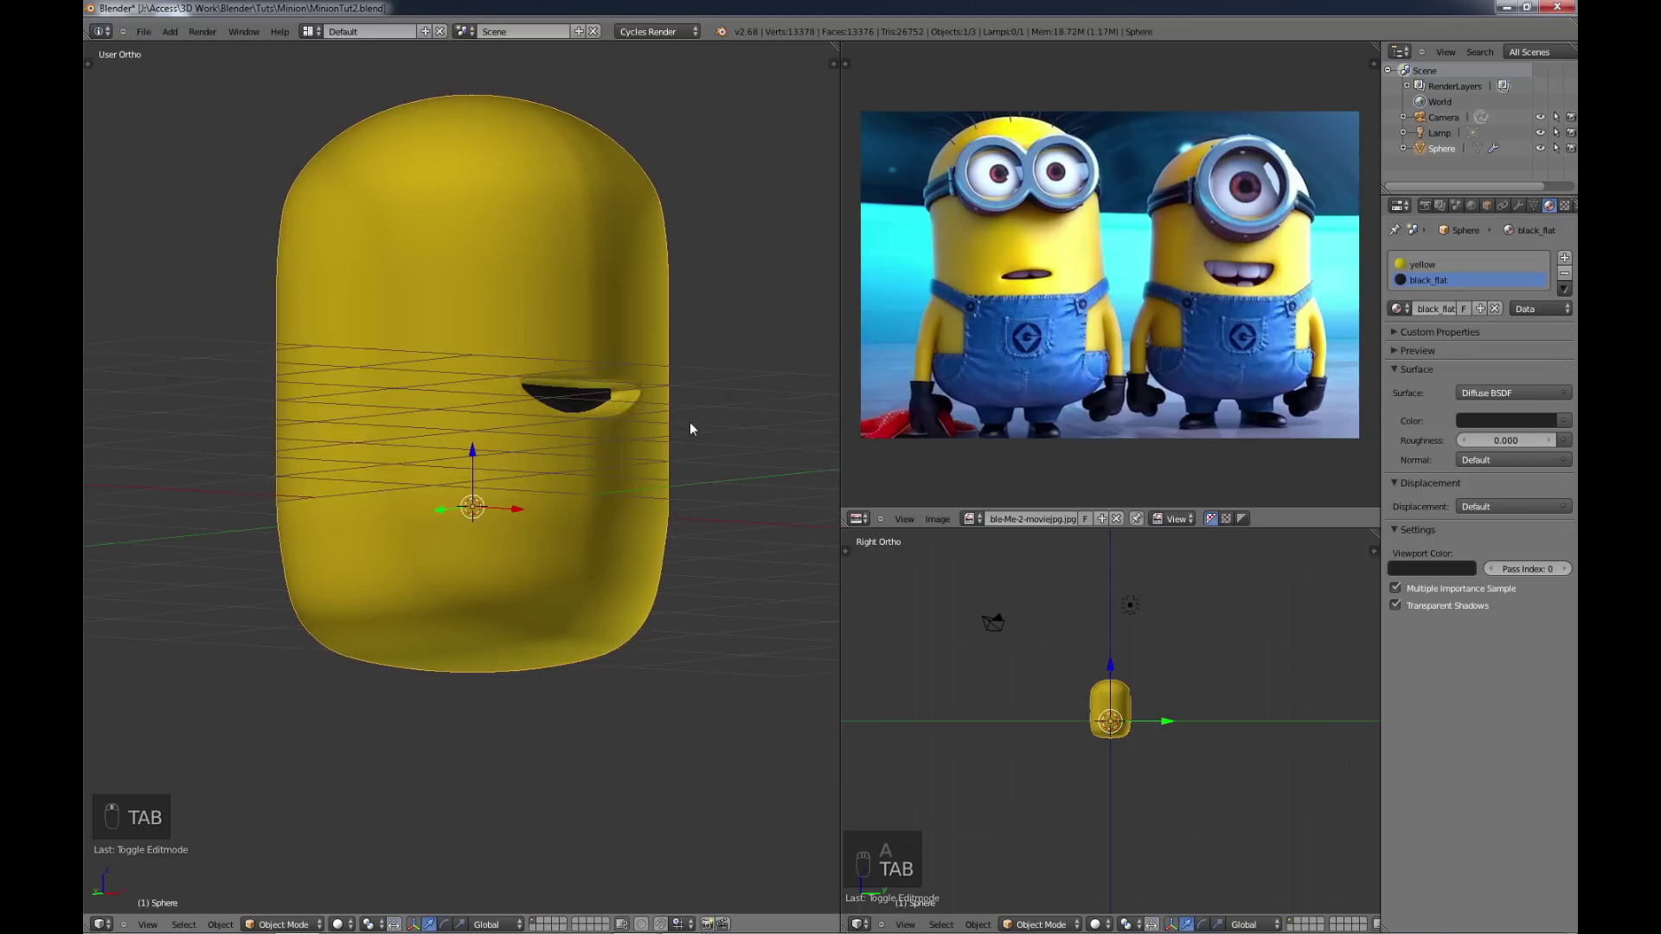
{"action": "left_click_drag", "start_coordinate": [645, 426], "coordinate": [600, 435]}
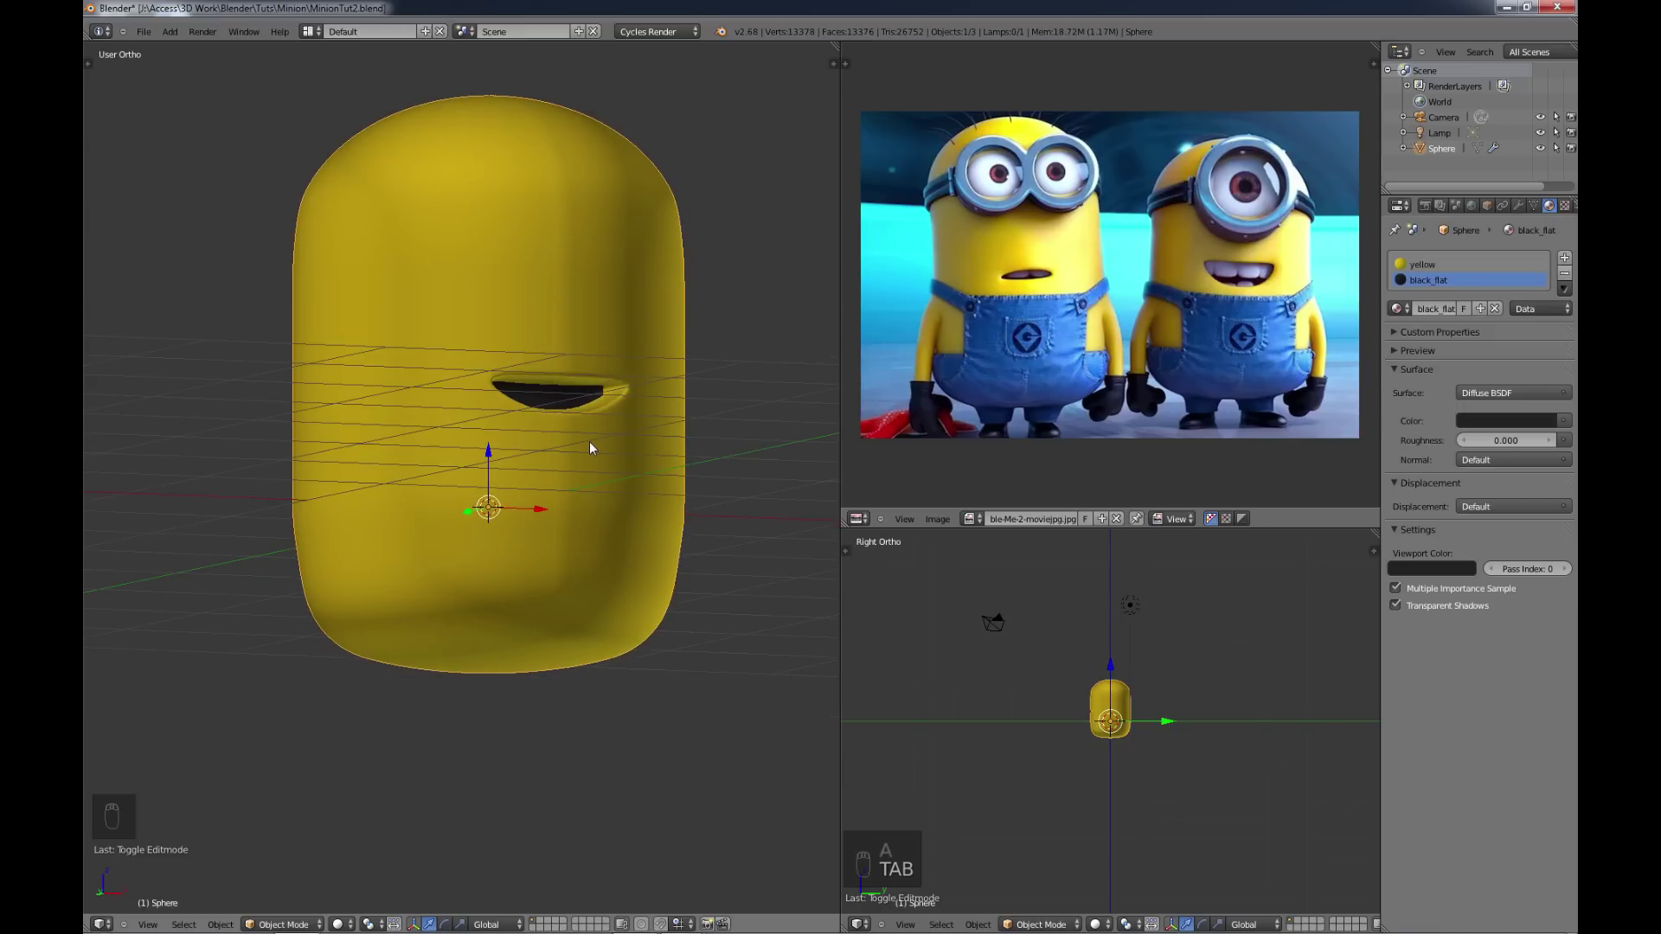
{"action": "key", "text": "Tab"}
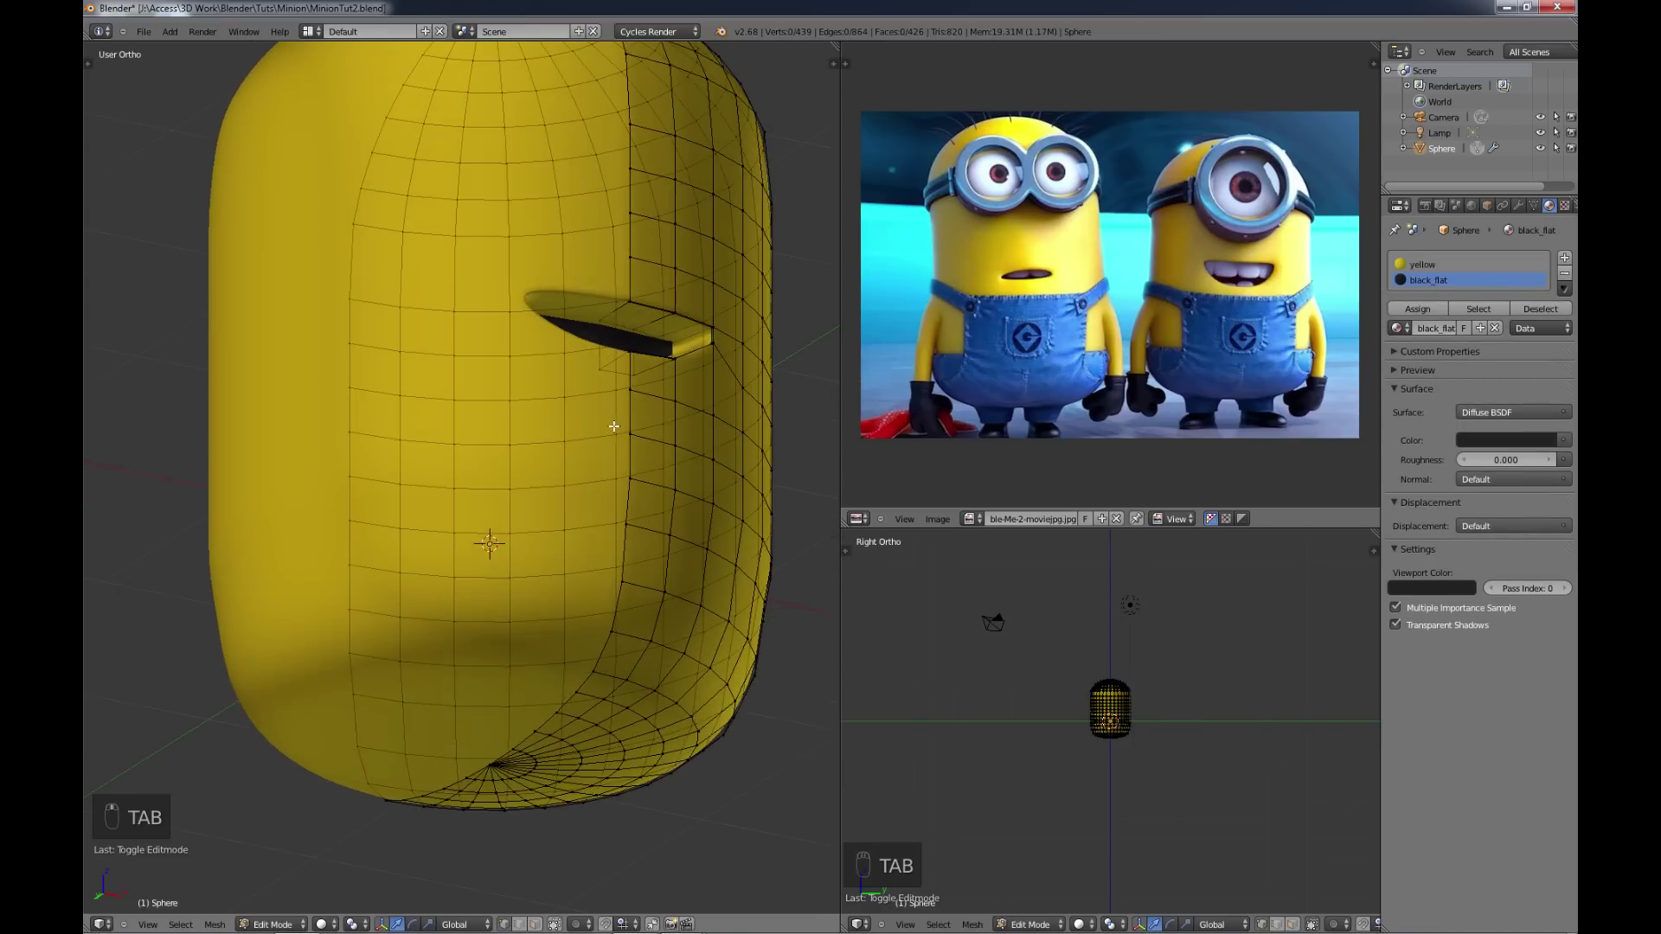
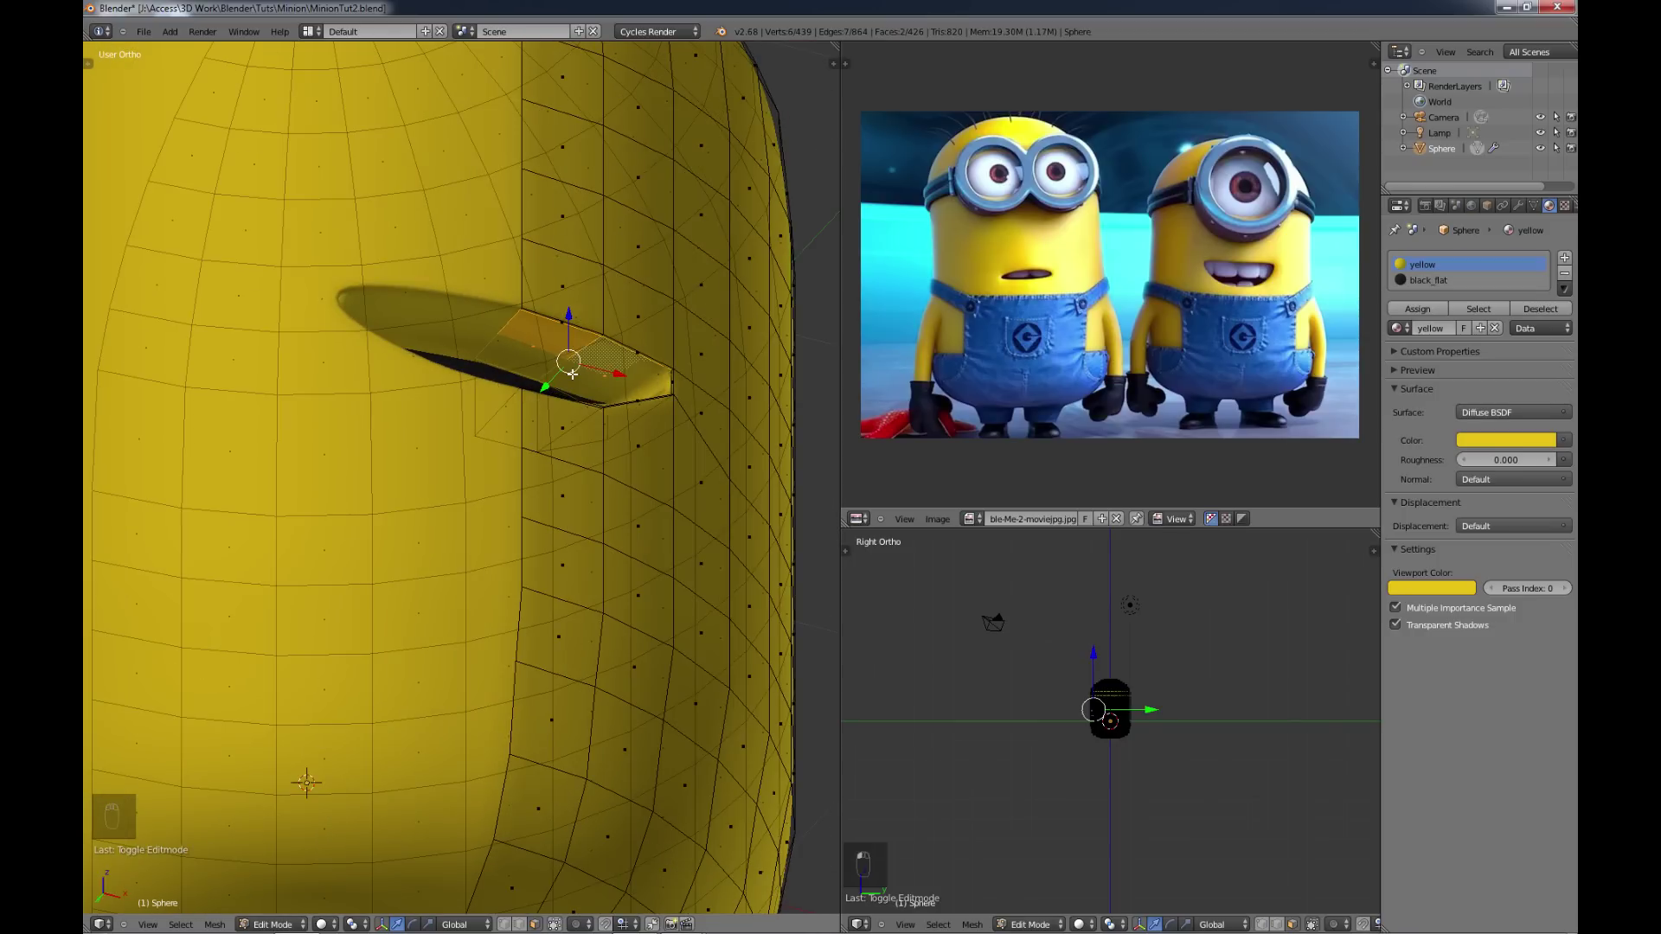
Step: Duplicate the lip faces and separate them into their own object, Sphere.001
{"action": "key", "text": "shift+d"}
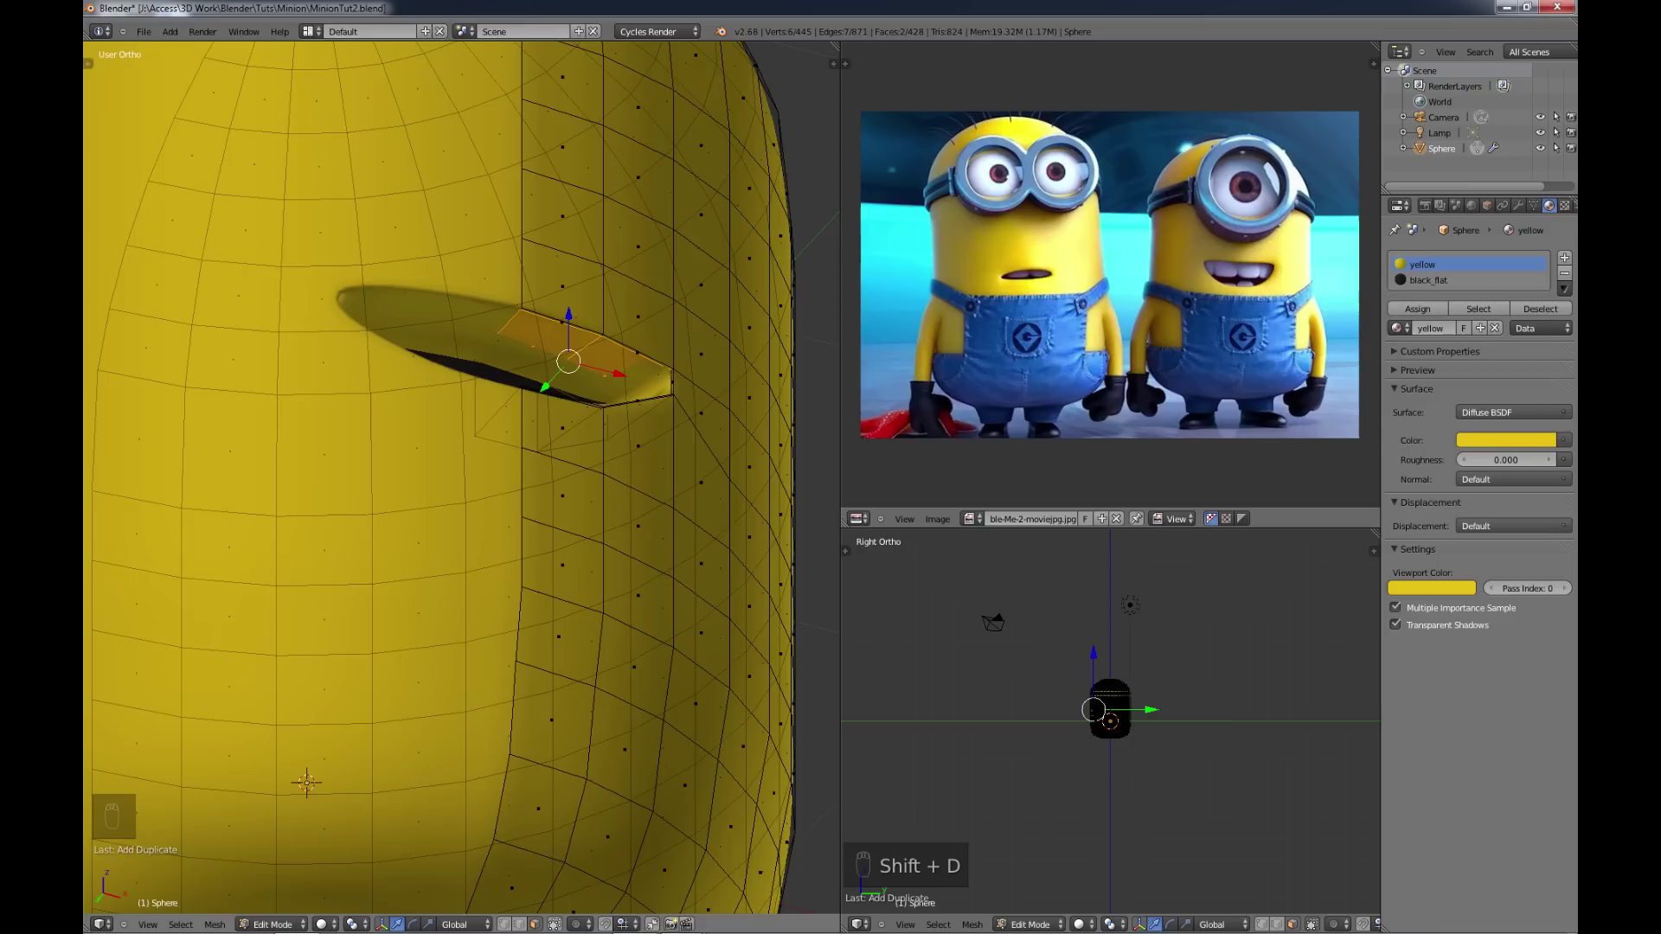
{"action": "key", "text": "p"}
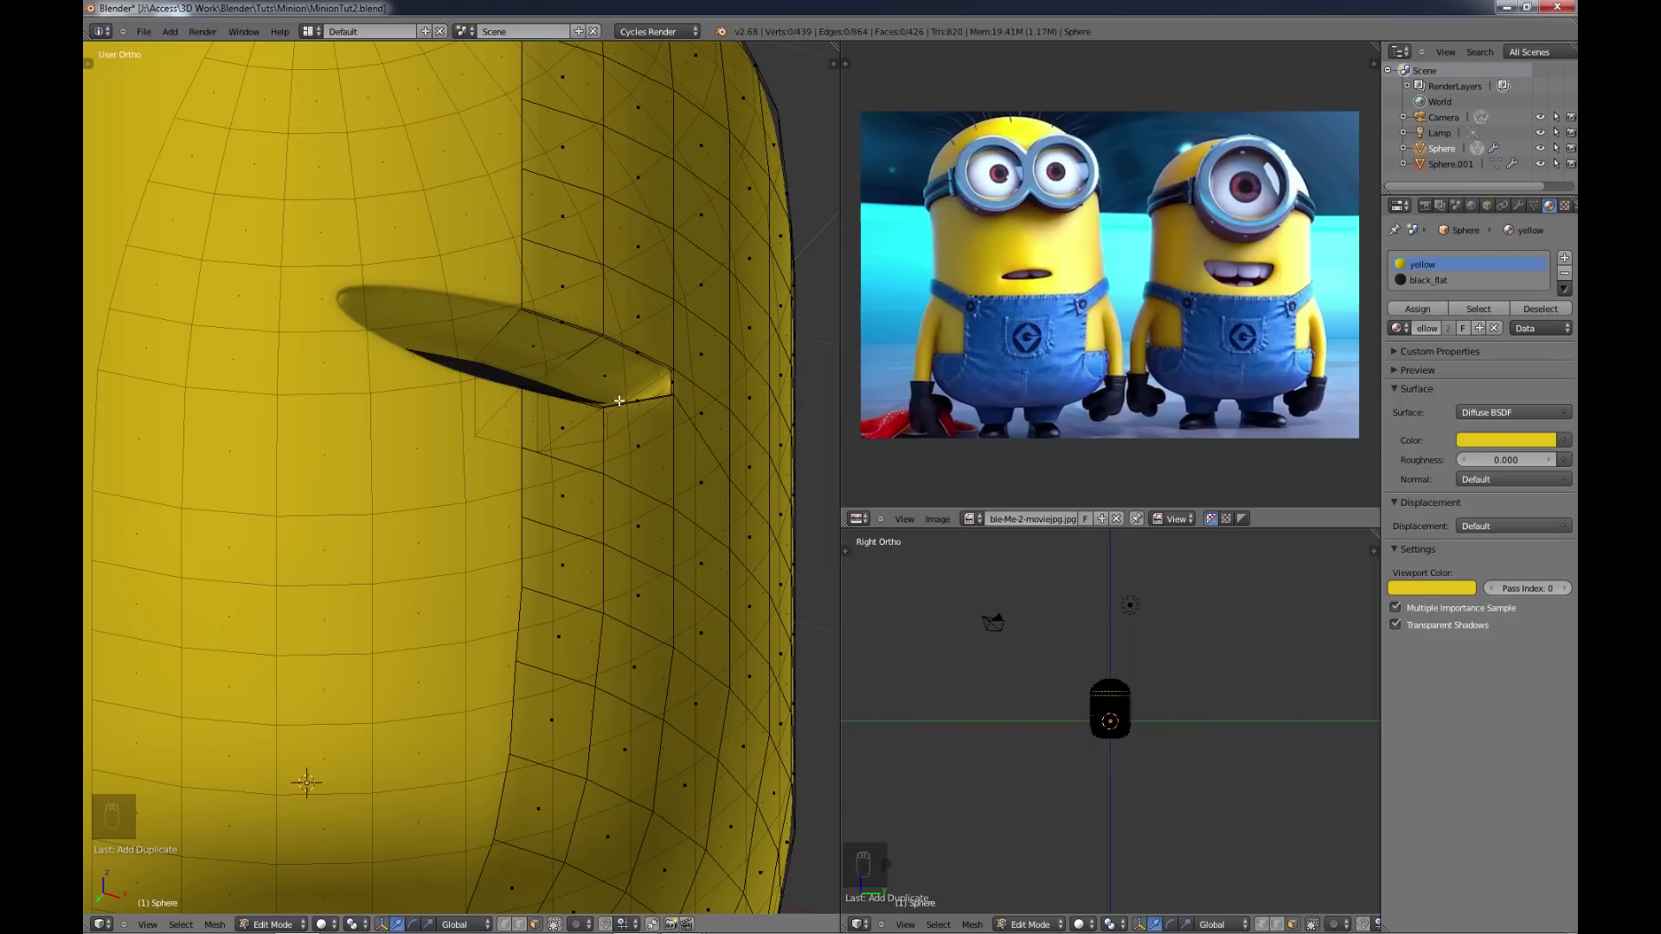
{"action": "key", "text": "Tab"}
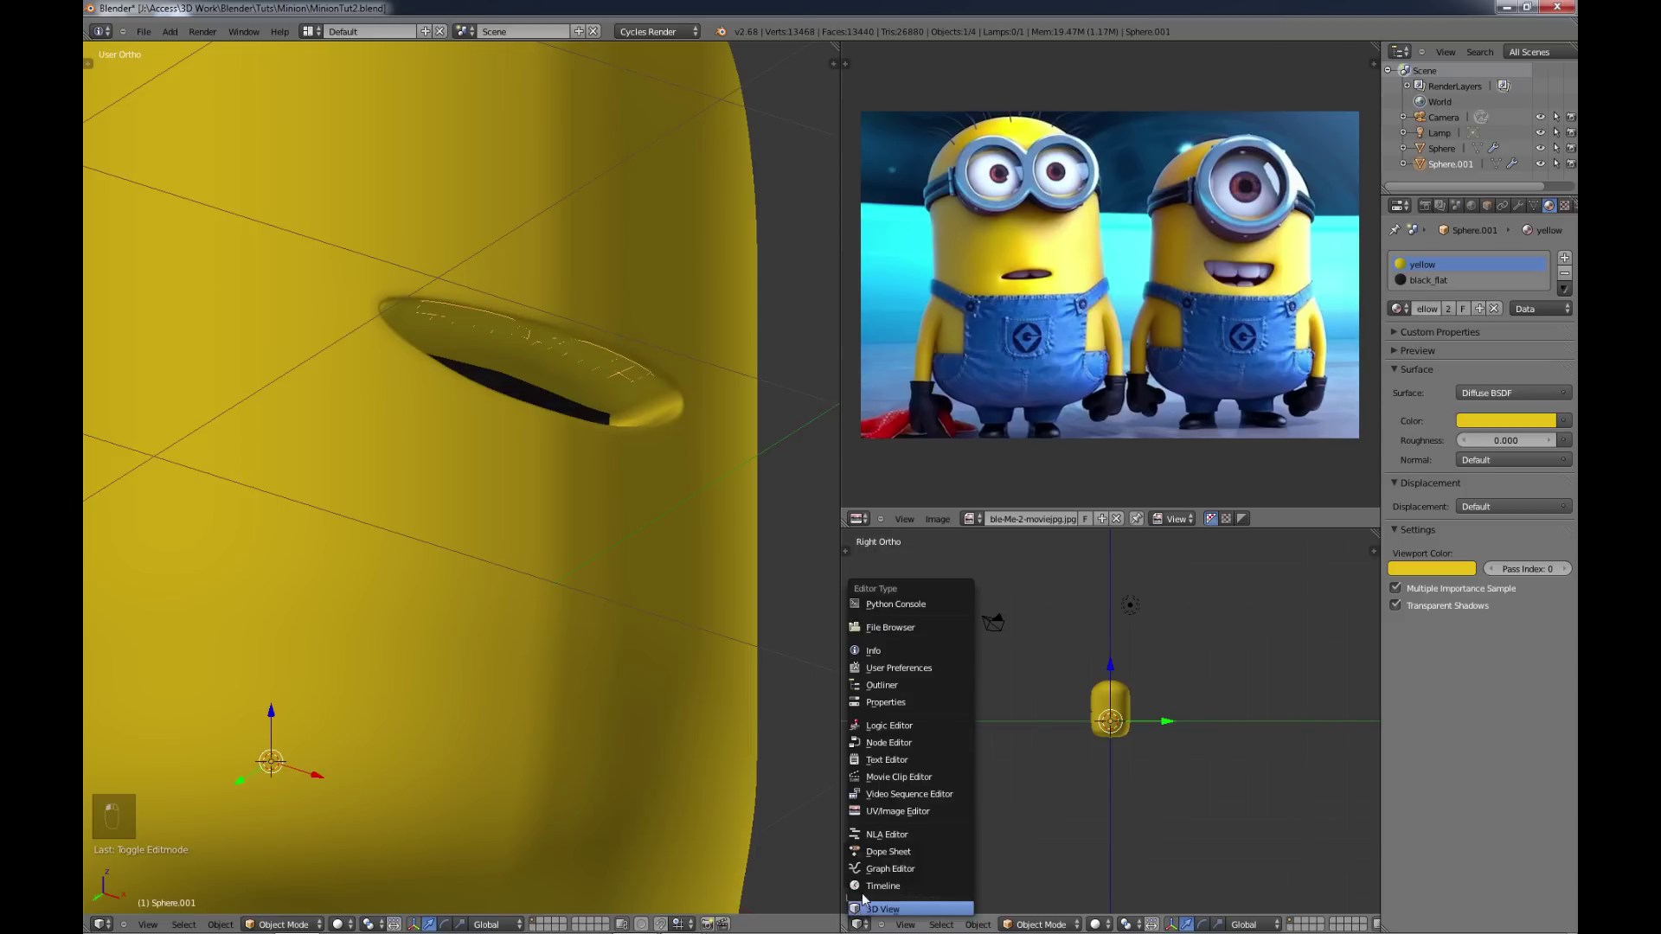
Step: Select the teeth object and bring its mesh into Edit Mode, viewing the mouth opening
{"action": "key", "text": "Tab"}
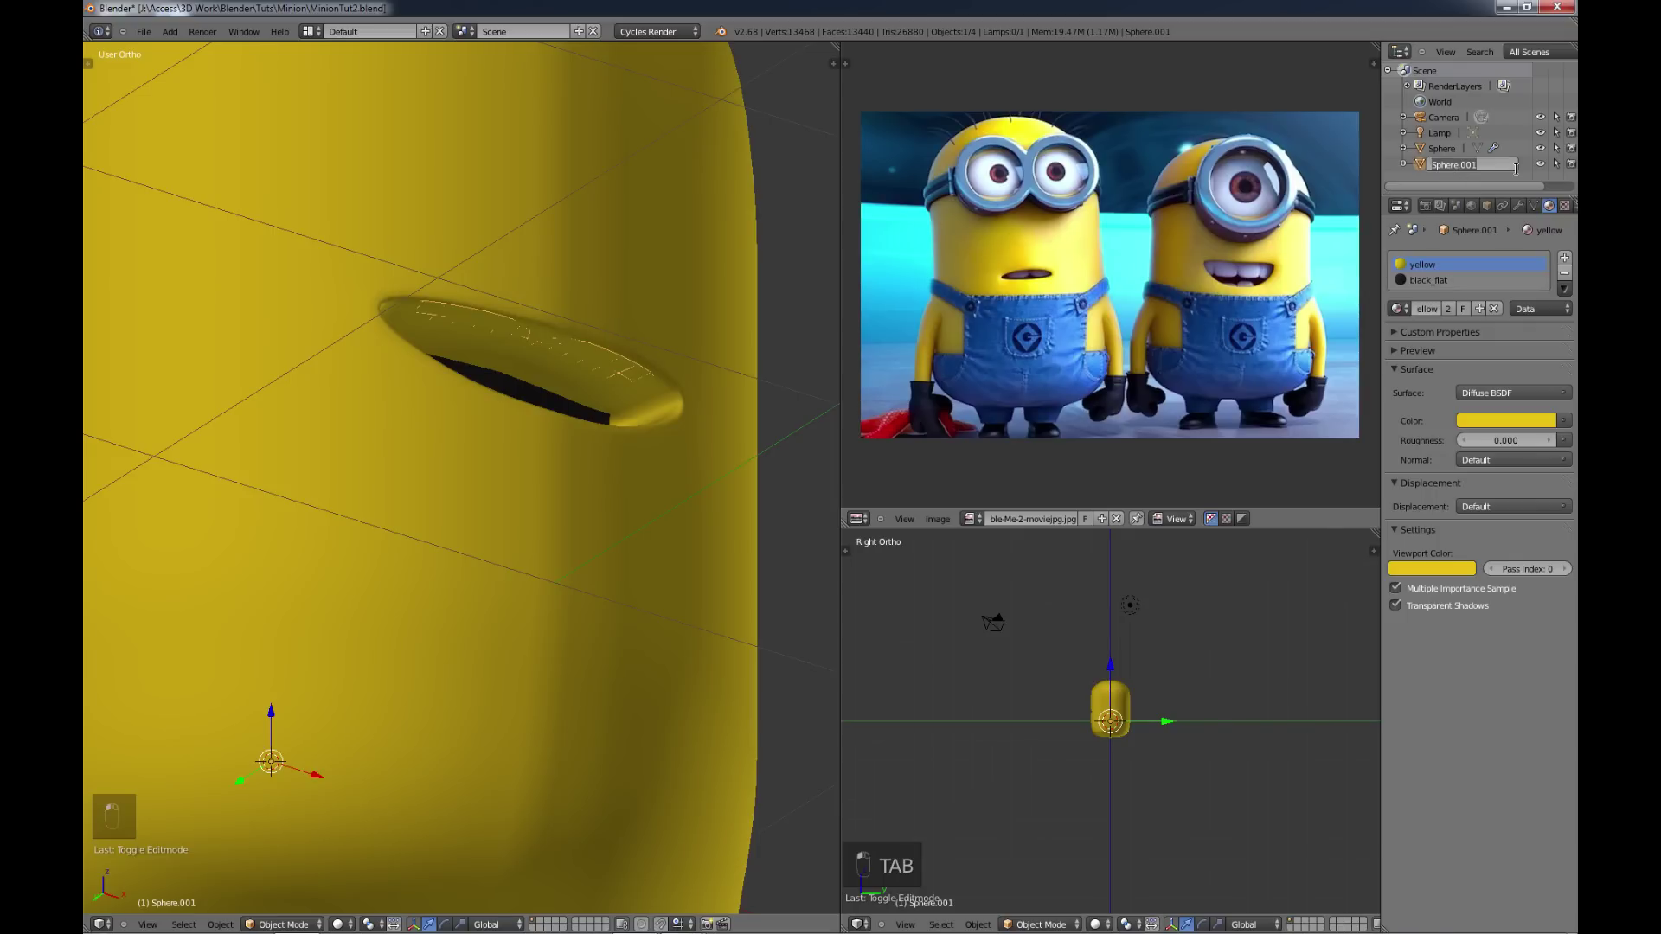
{"action": "key", "text": "e"}
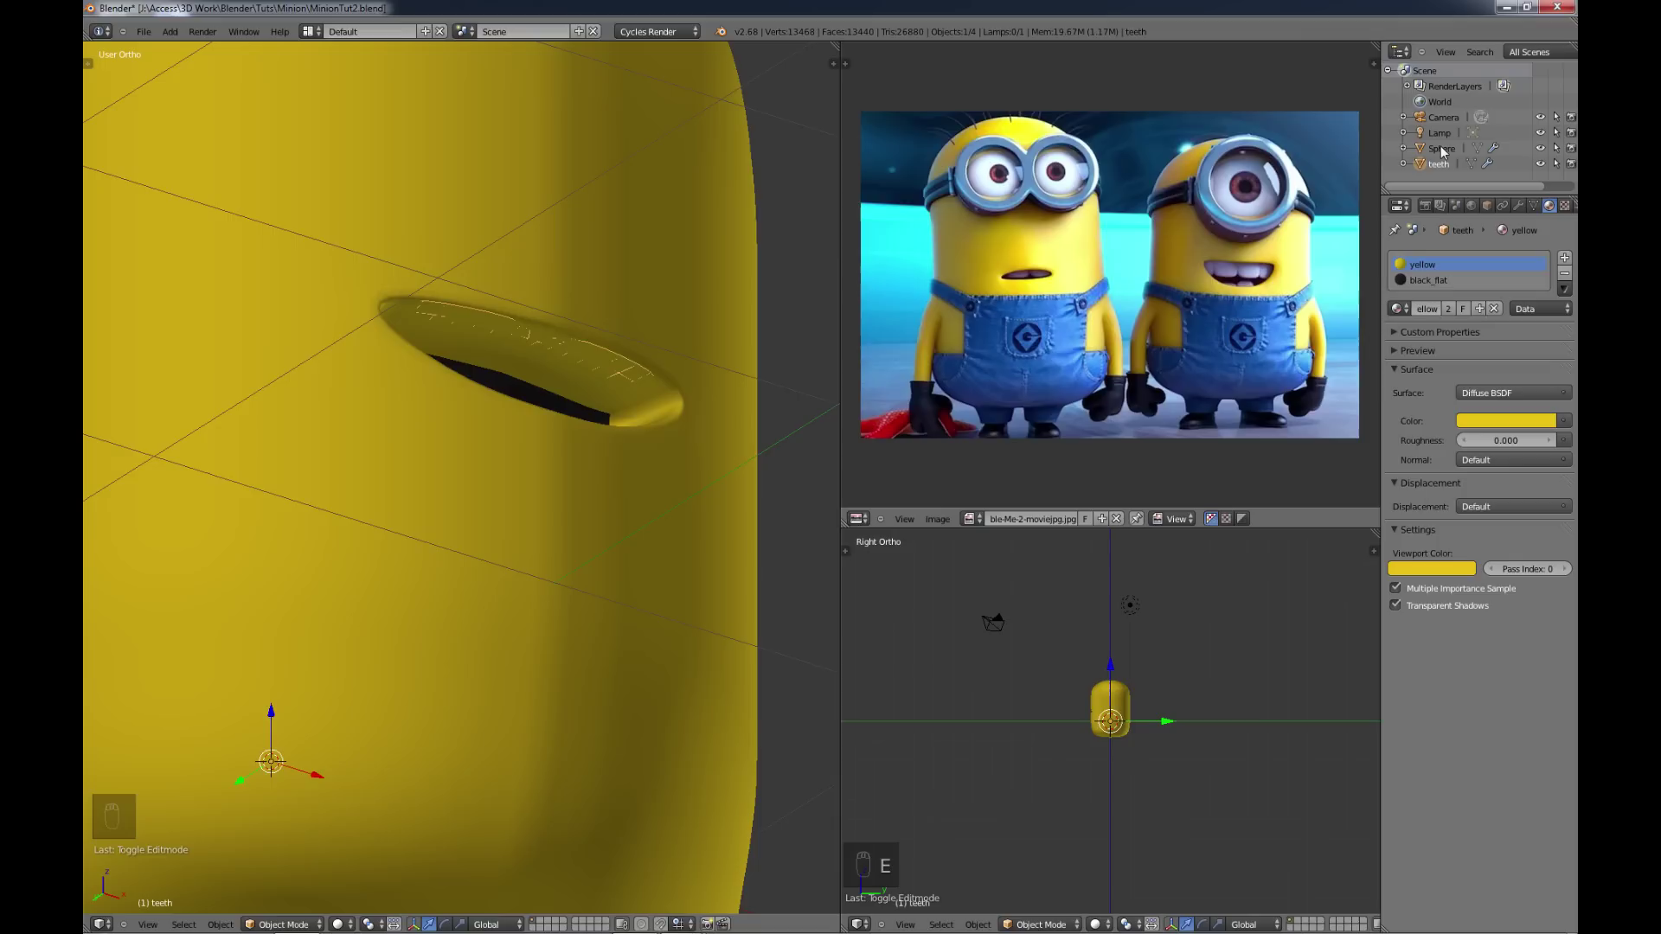
{"action": "left_click_drag", "start_coordinate": [1446, 155], "coordinate": [1445, 155]}
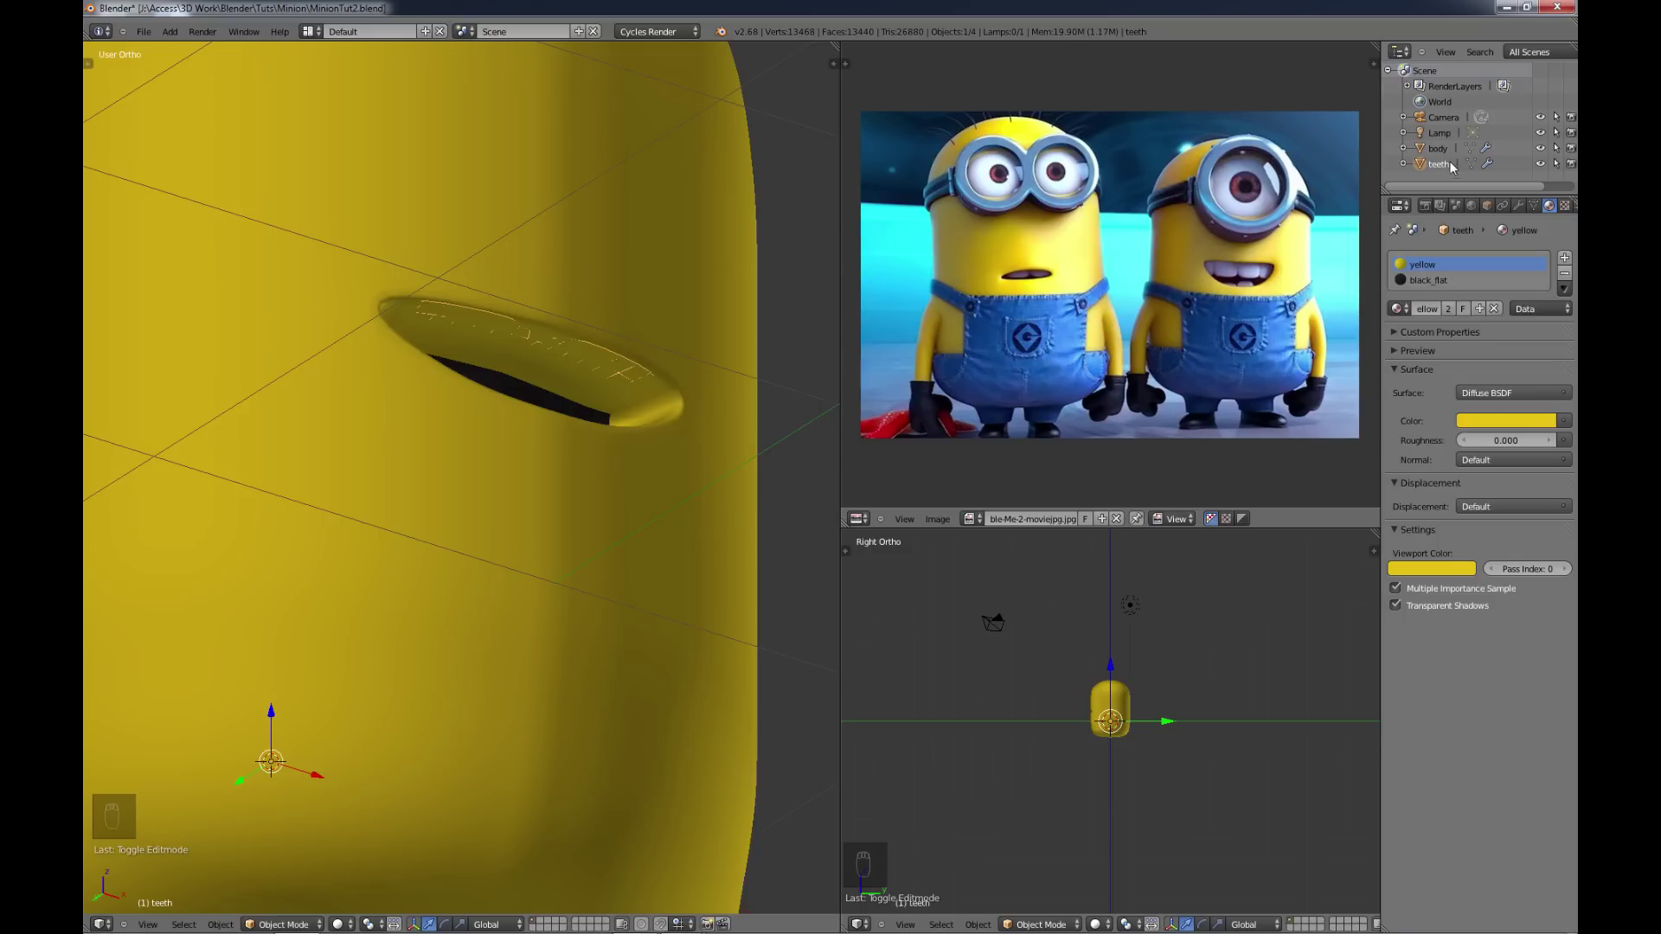
{"action": "left_click_drag", "start_coordinate": [616, 438], "coordinate": [521, 409]}
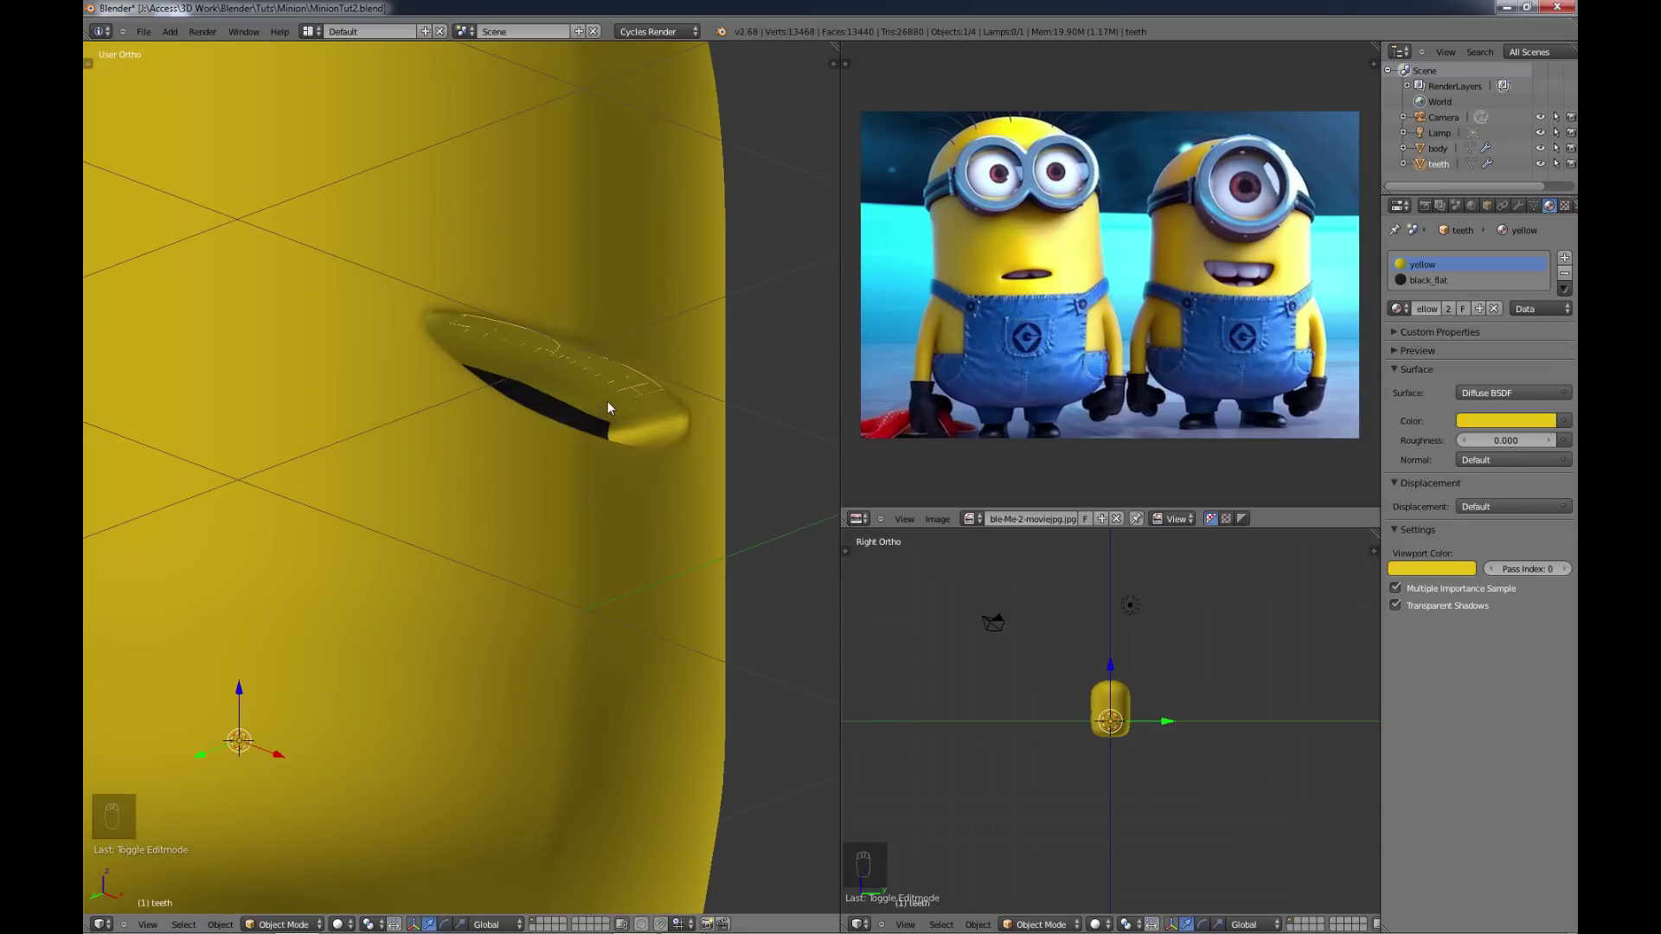
Step: Scale the teeth piece into the mouth and cut it into sections, then leave Edit Mode
{"action": "key", "text": "Tab"}
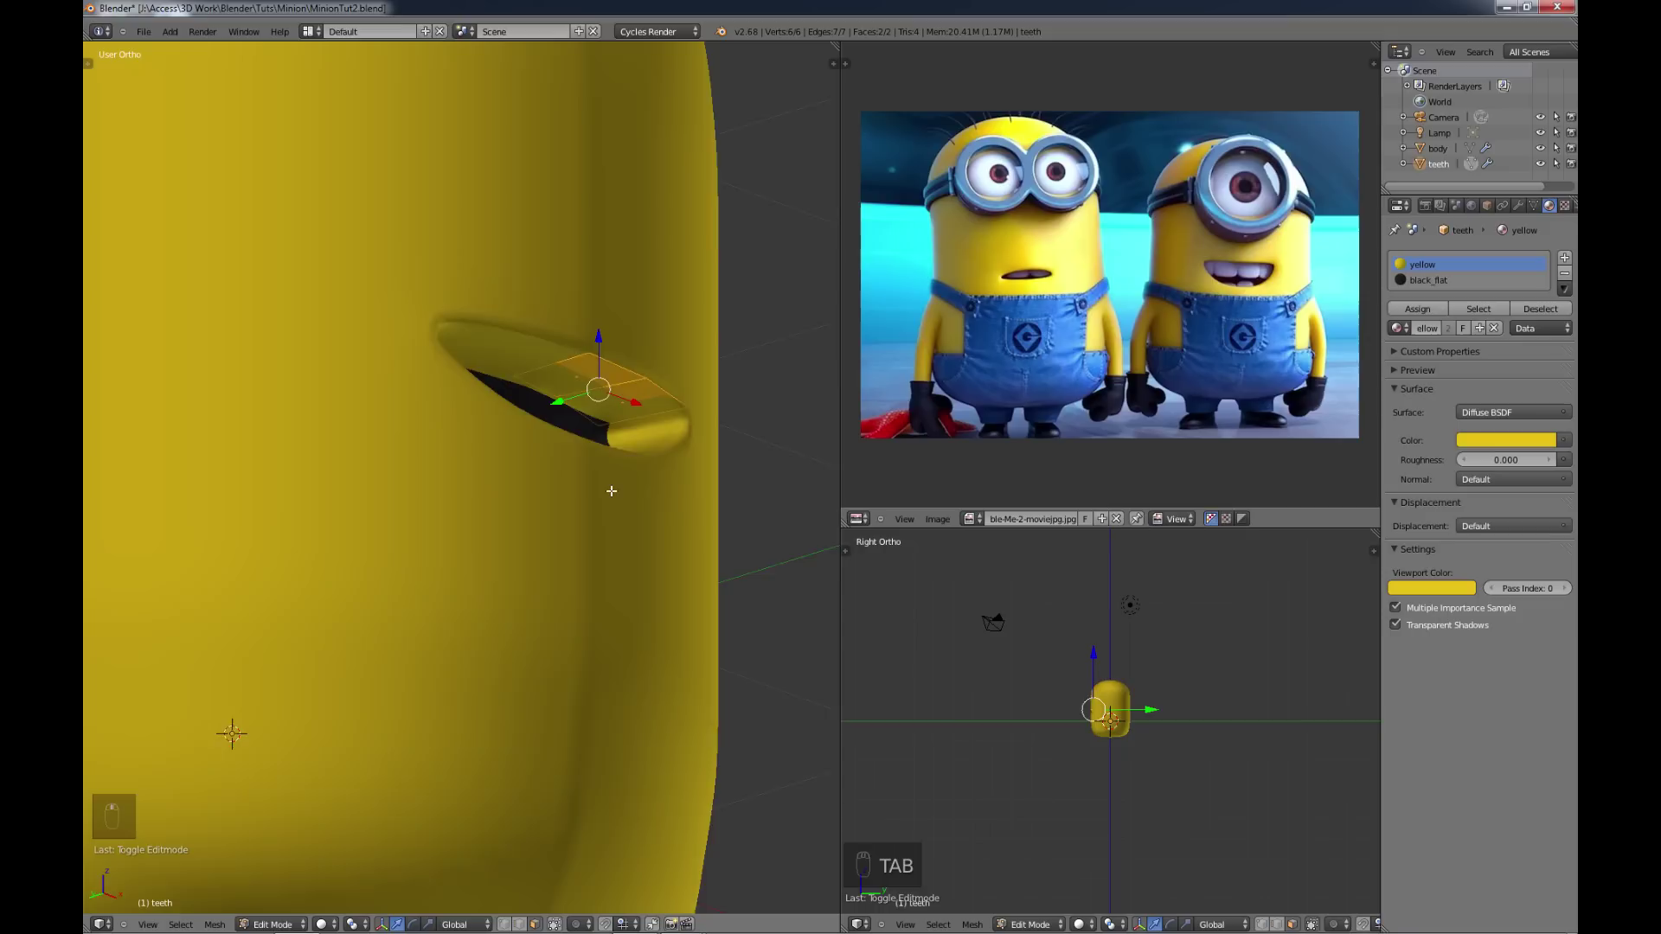
{"action": "key", "text": "s"}
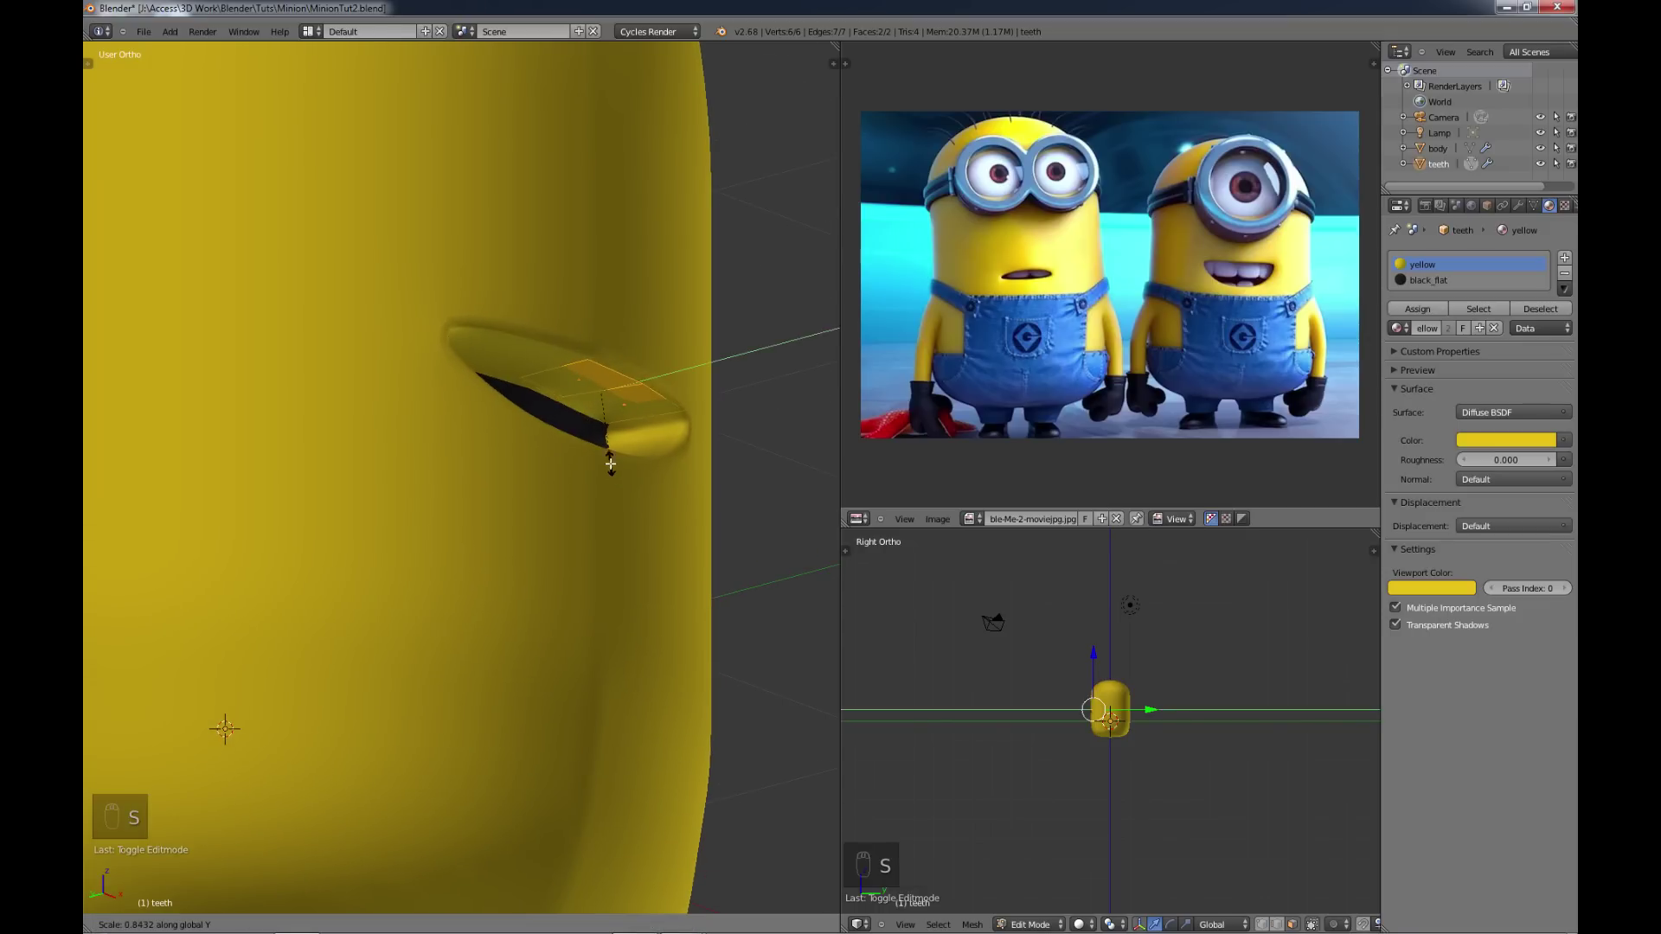
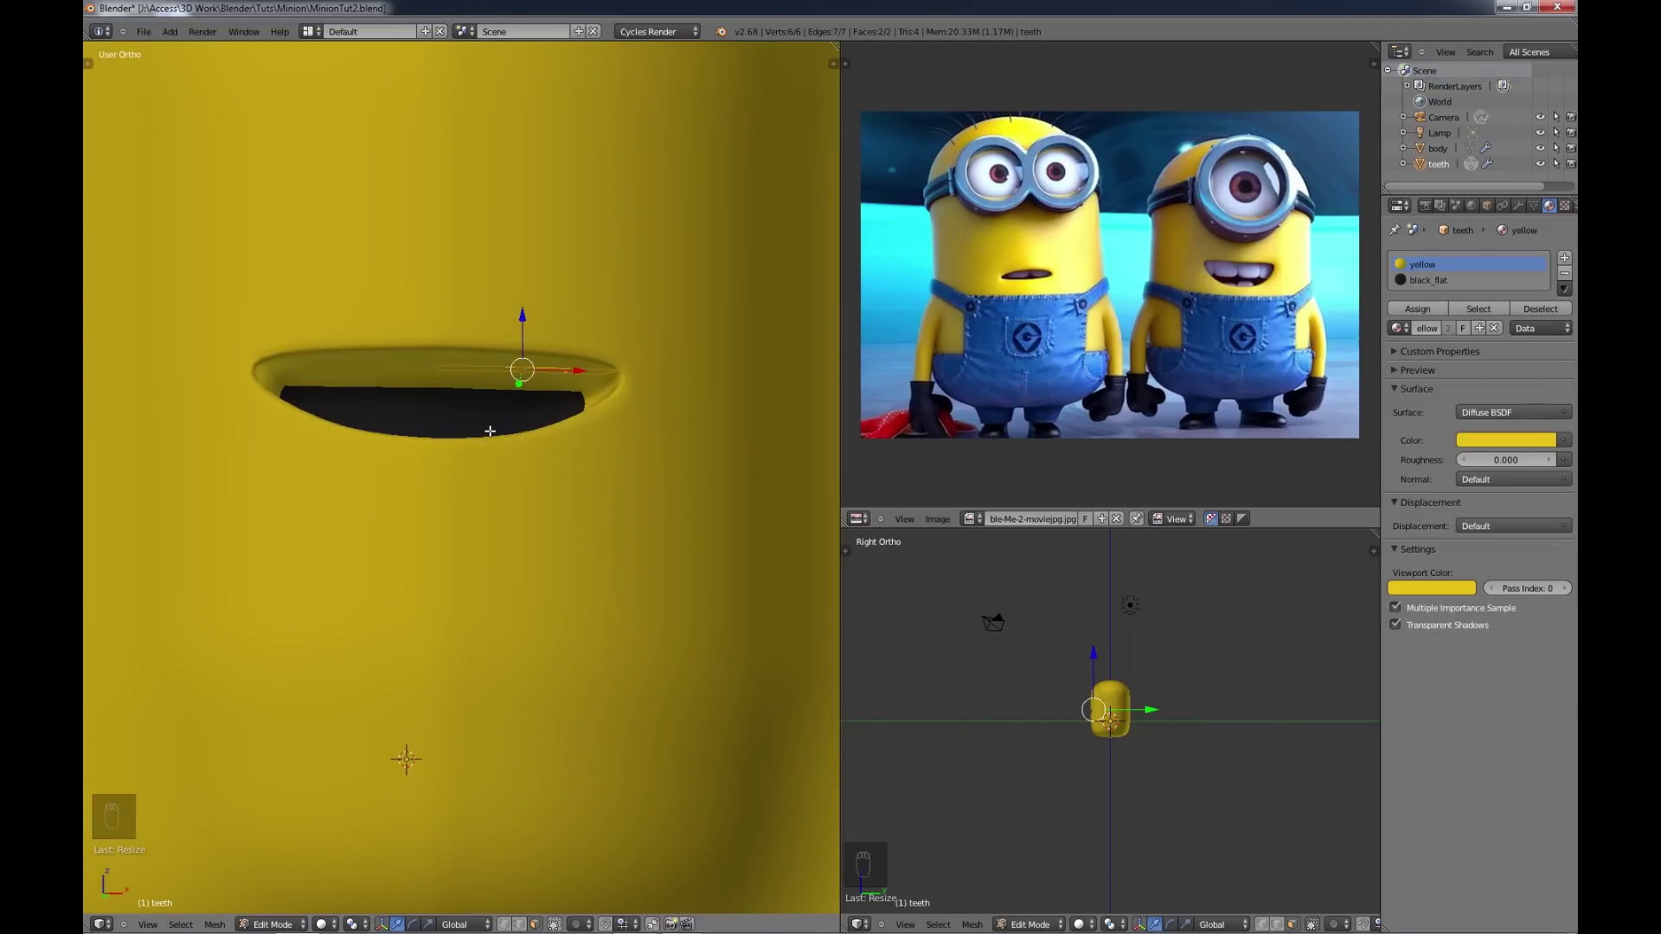
{"action": "key", "text": "e"}
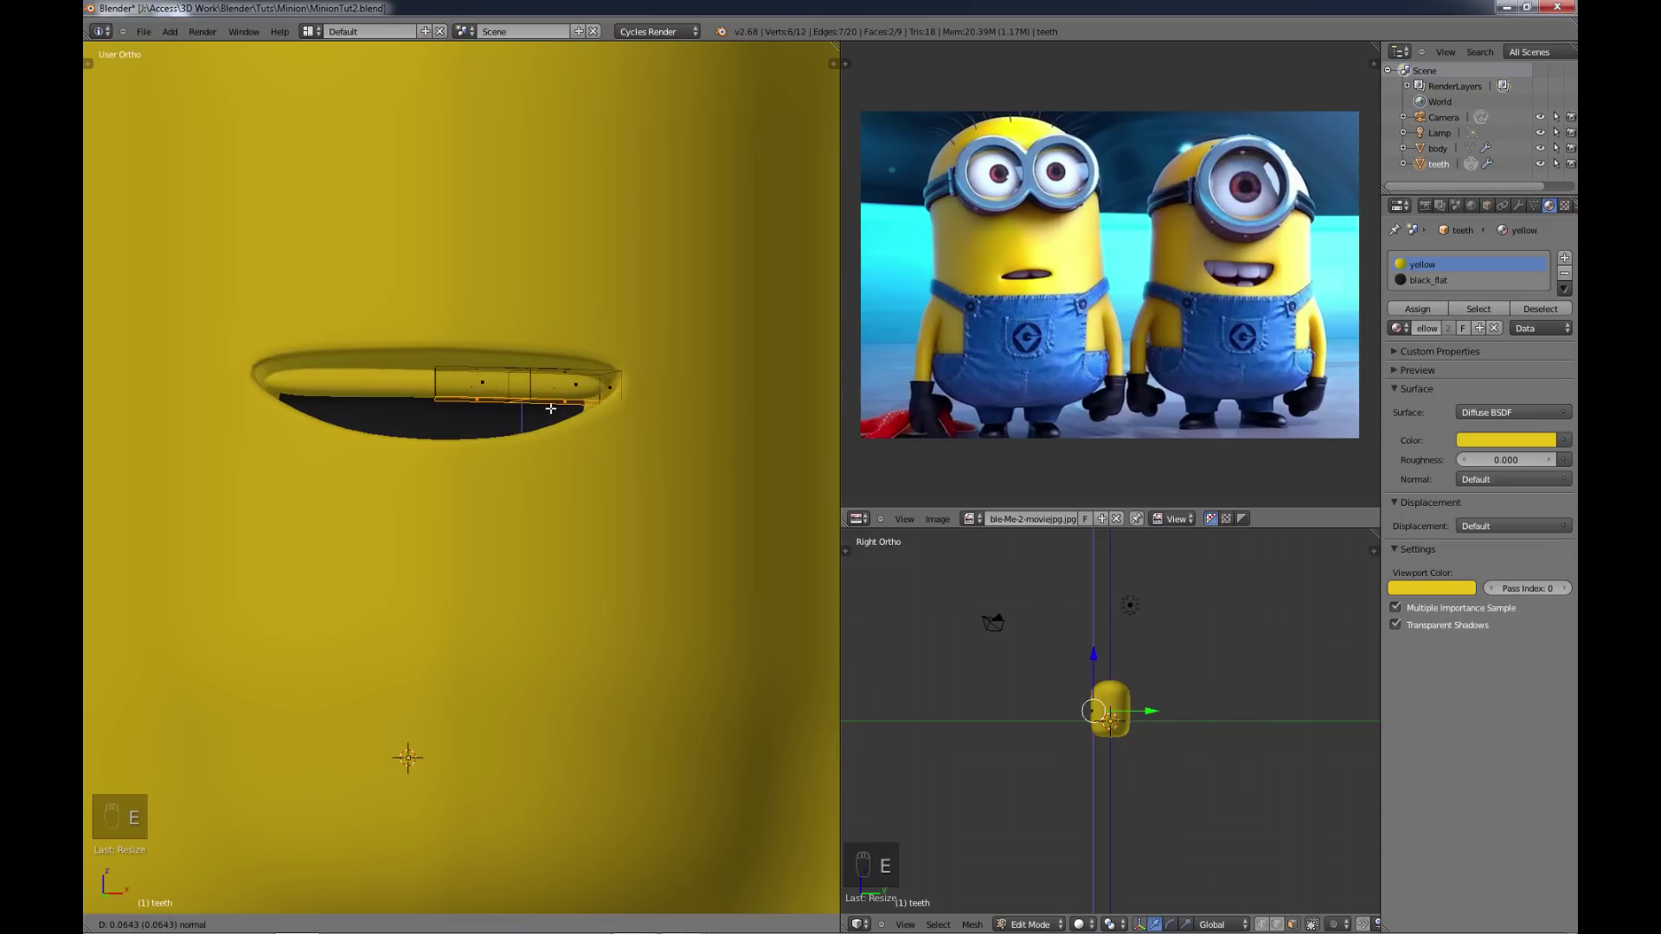
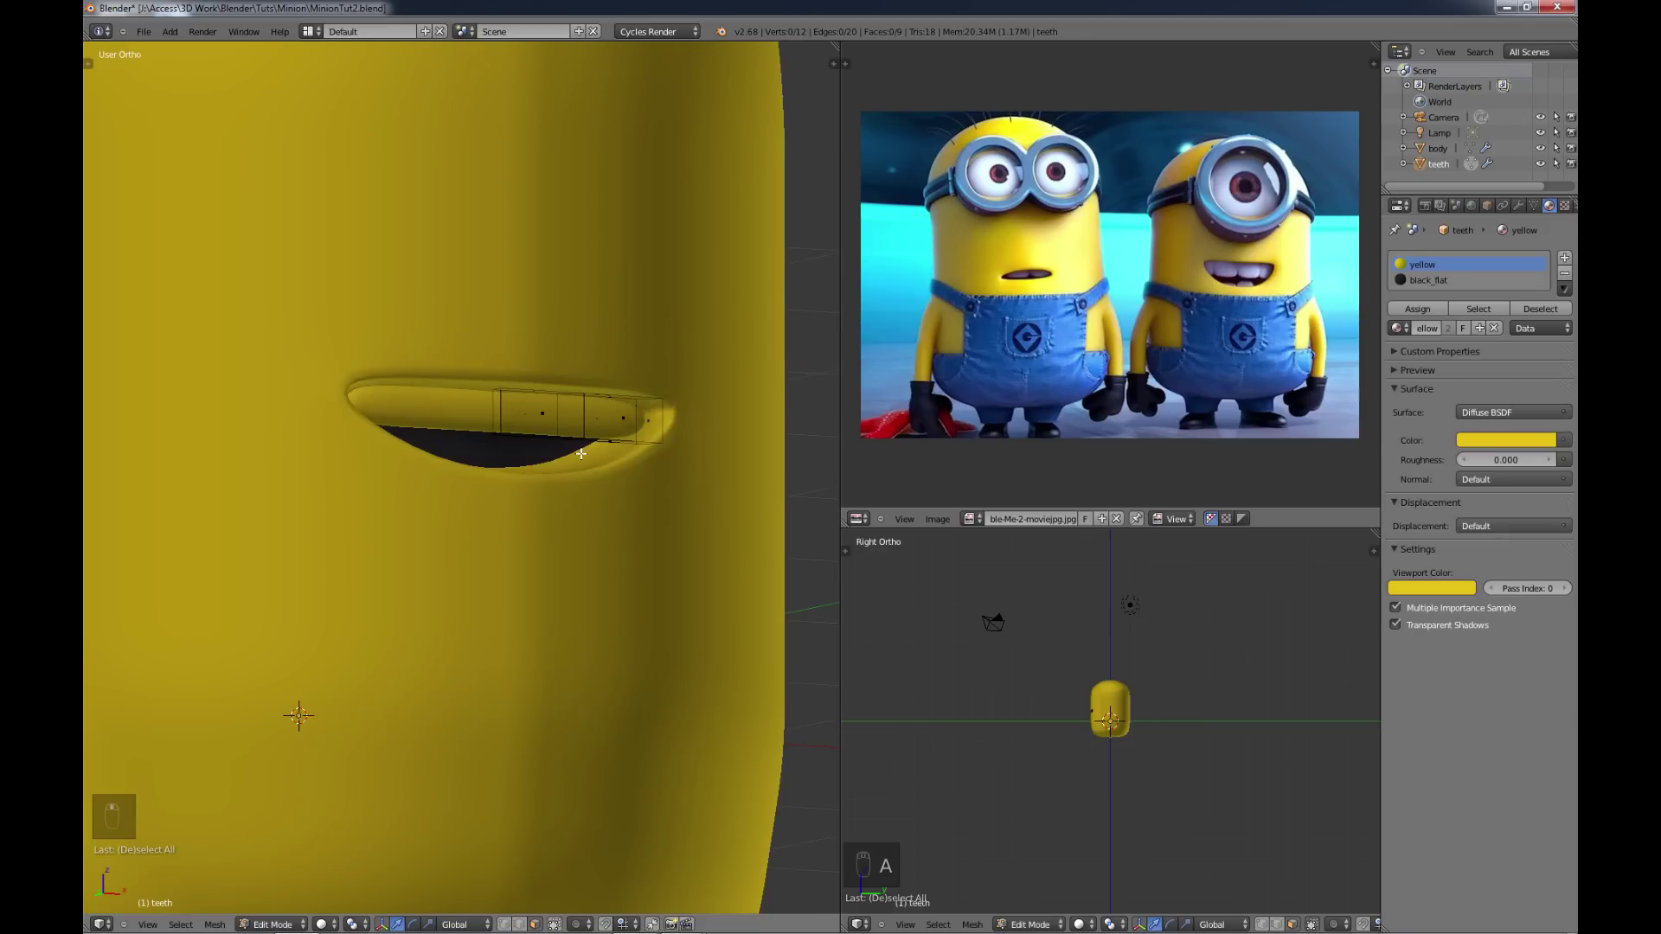
{"action": "key", "text": "Tab"}
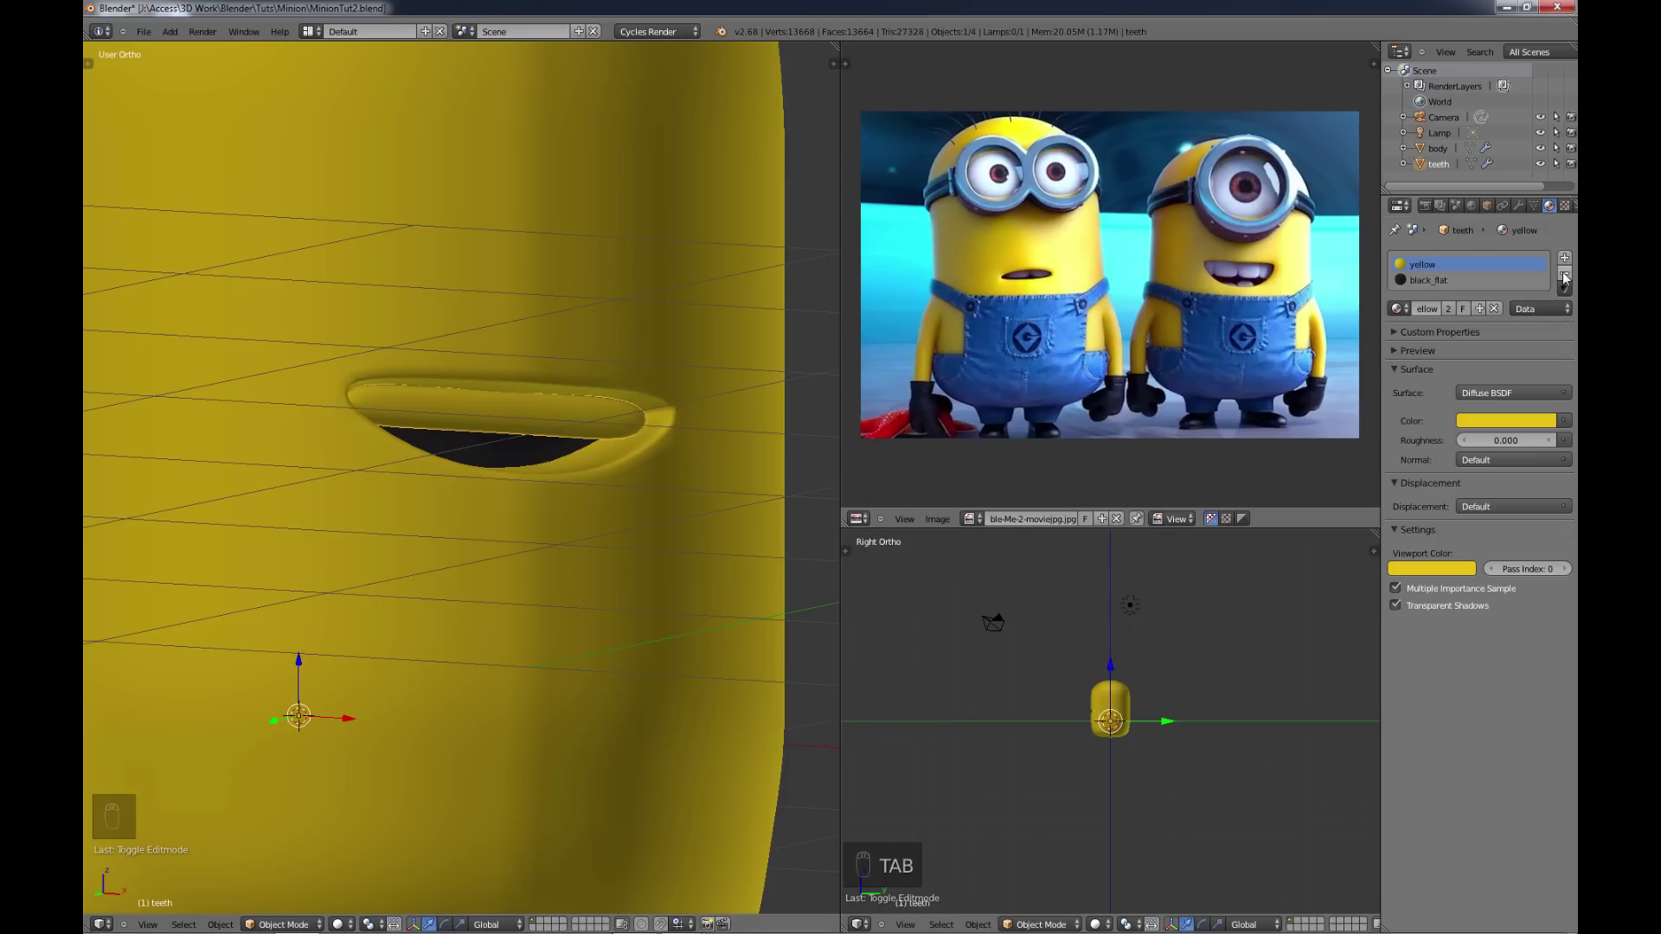
Step: Switch the teeth object's material slot to the white material
{"action": "left_click", "coordinate": [1571, 281]}
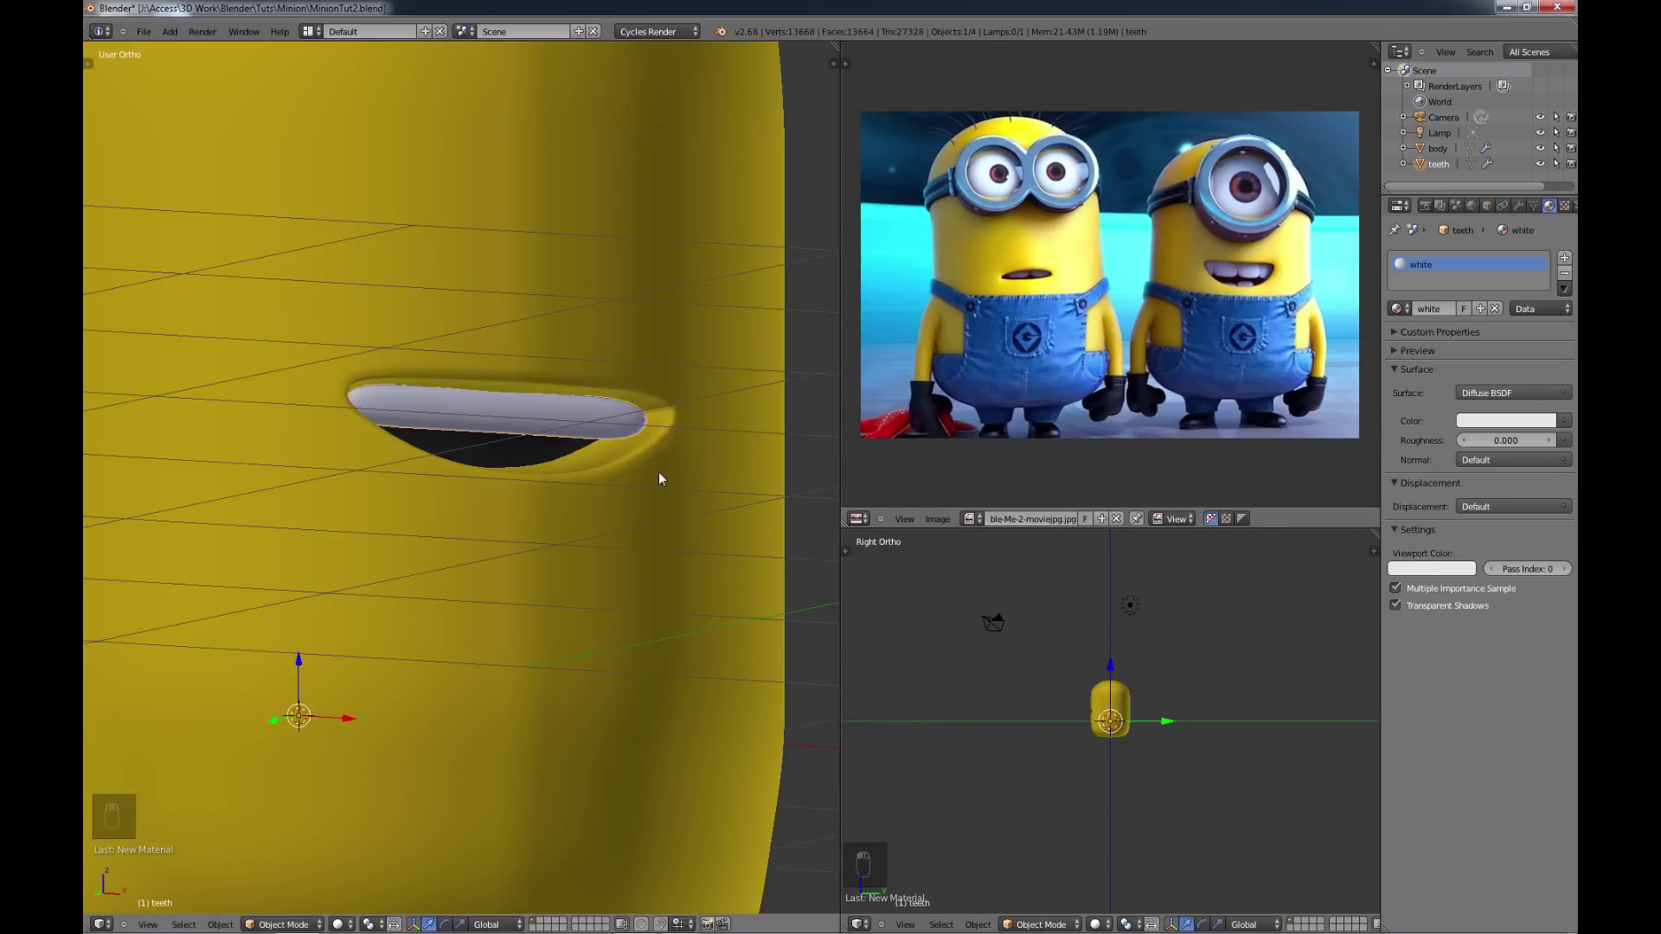
Step: From Top view, rotate and scale the strip's ends so they follow the head's curve
{"action": "key", "text": "Tab"}
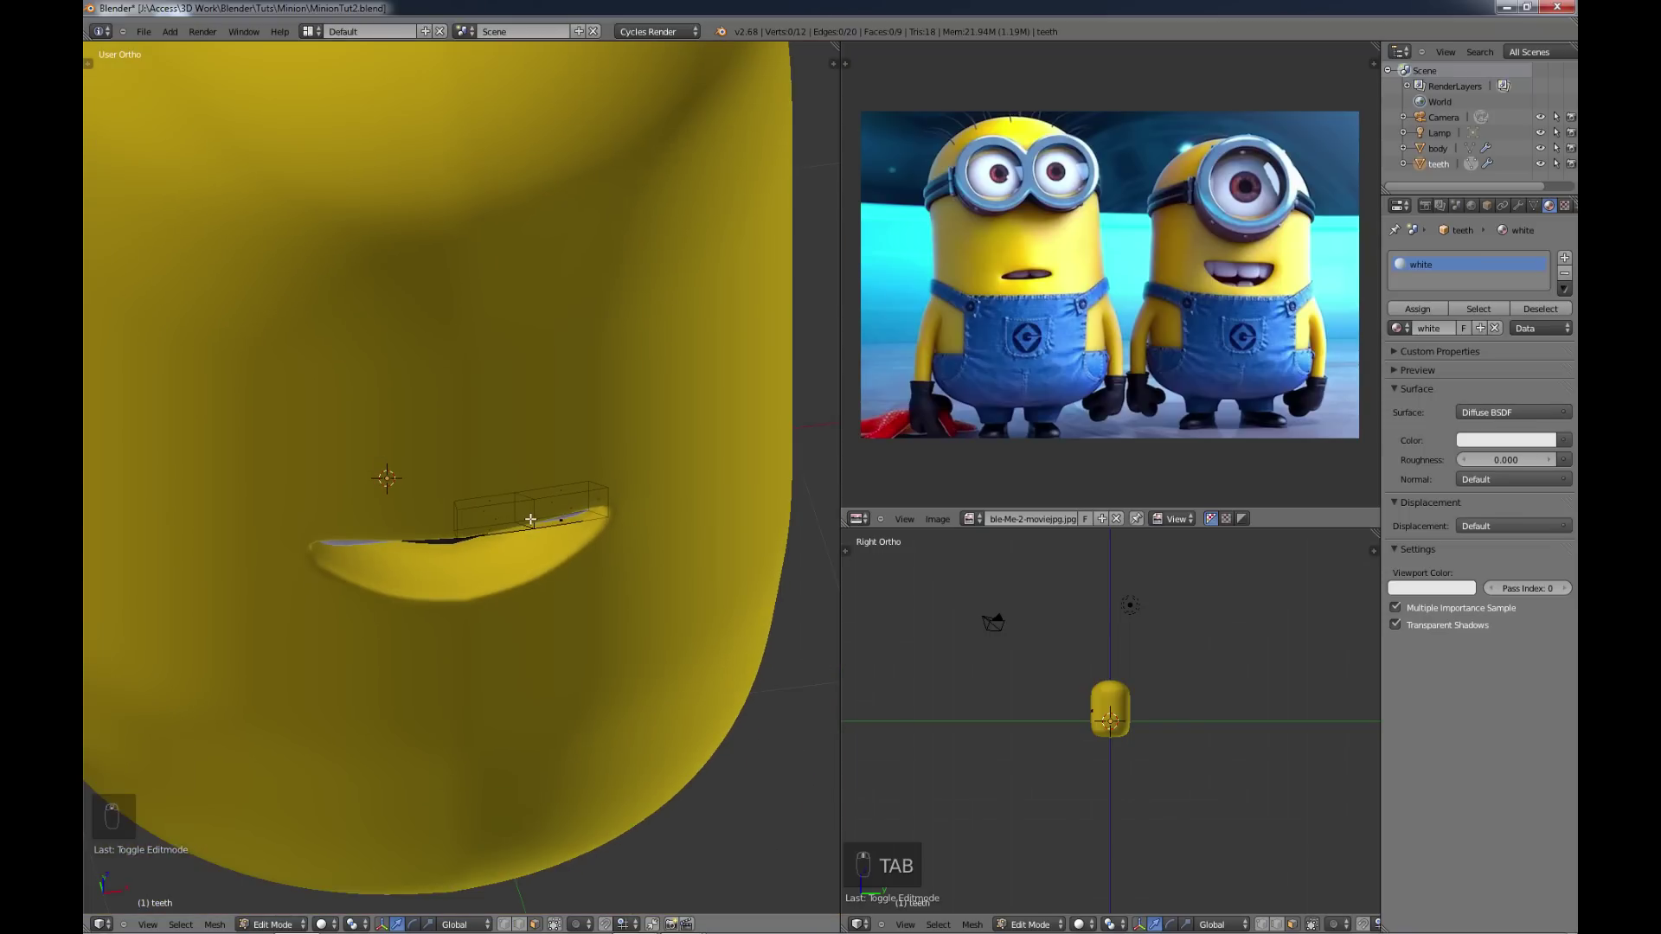
{"action": "key", "text": "KP_7"}
{"action": "key", "text": "KP_8"}
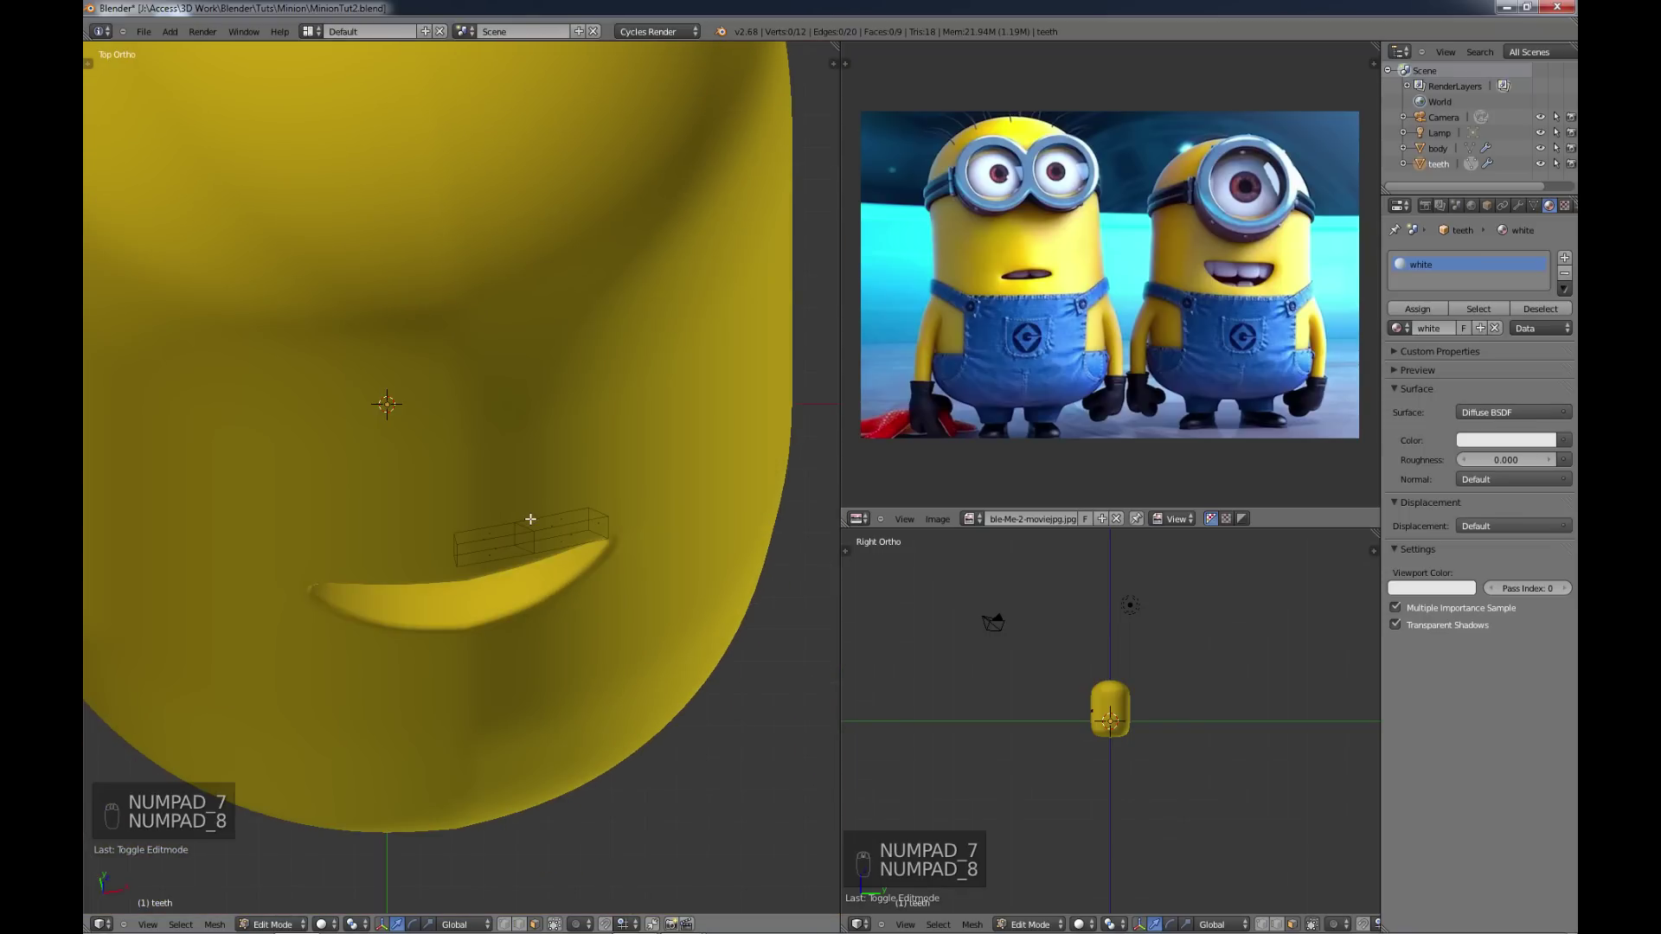
{"action": "key", "text": "KP_7"}
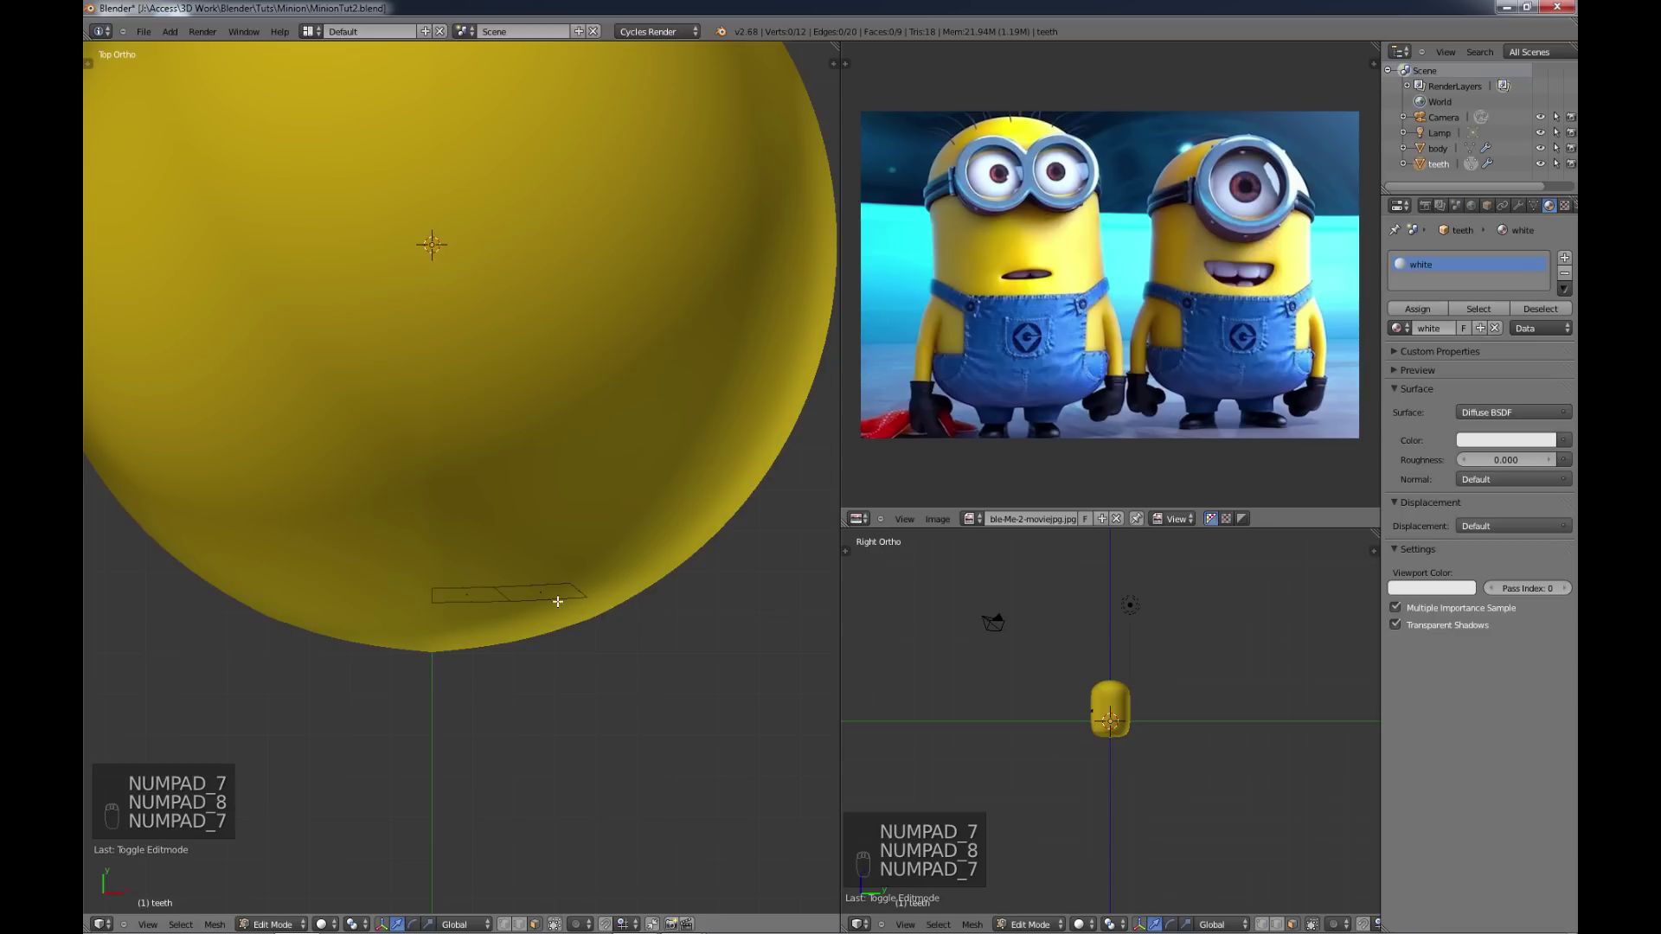
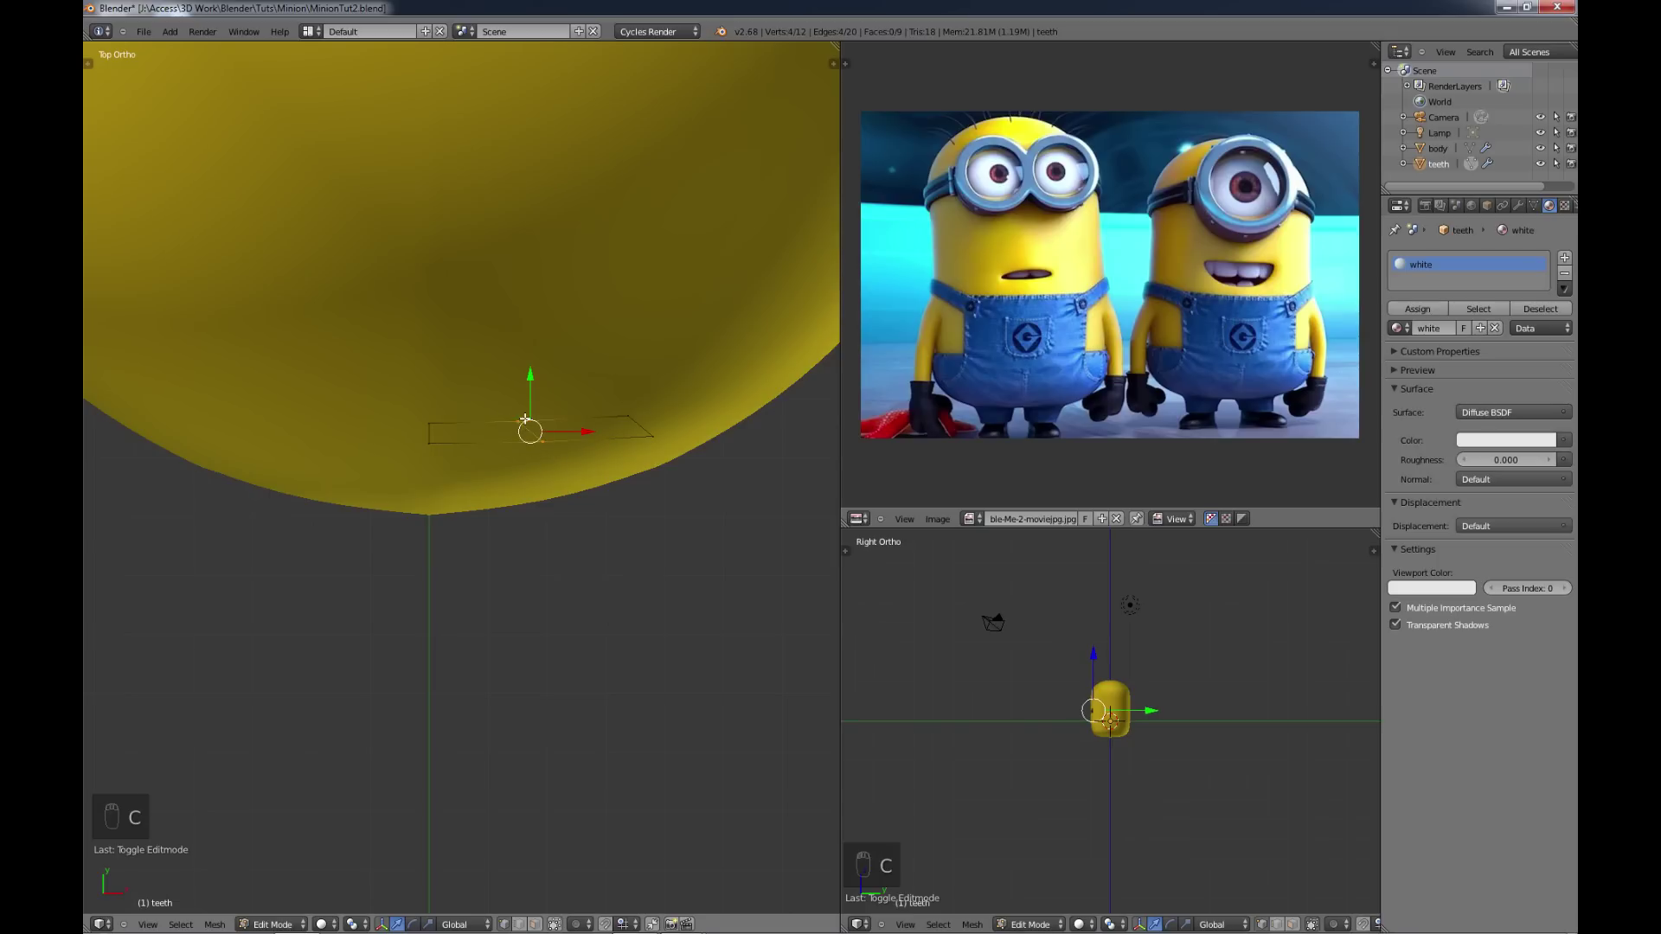
{"action": "key", "text": "r"}
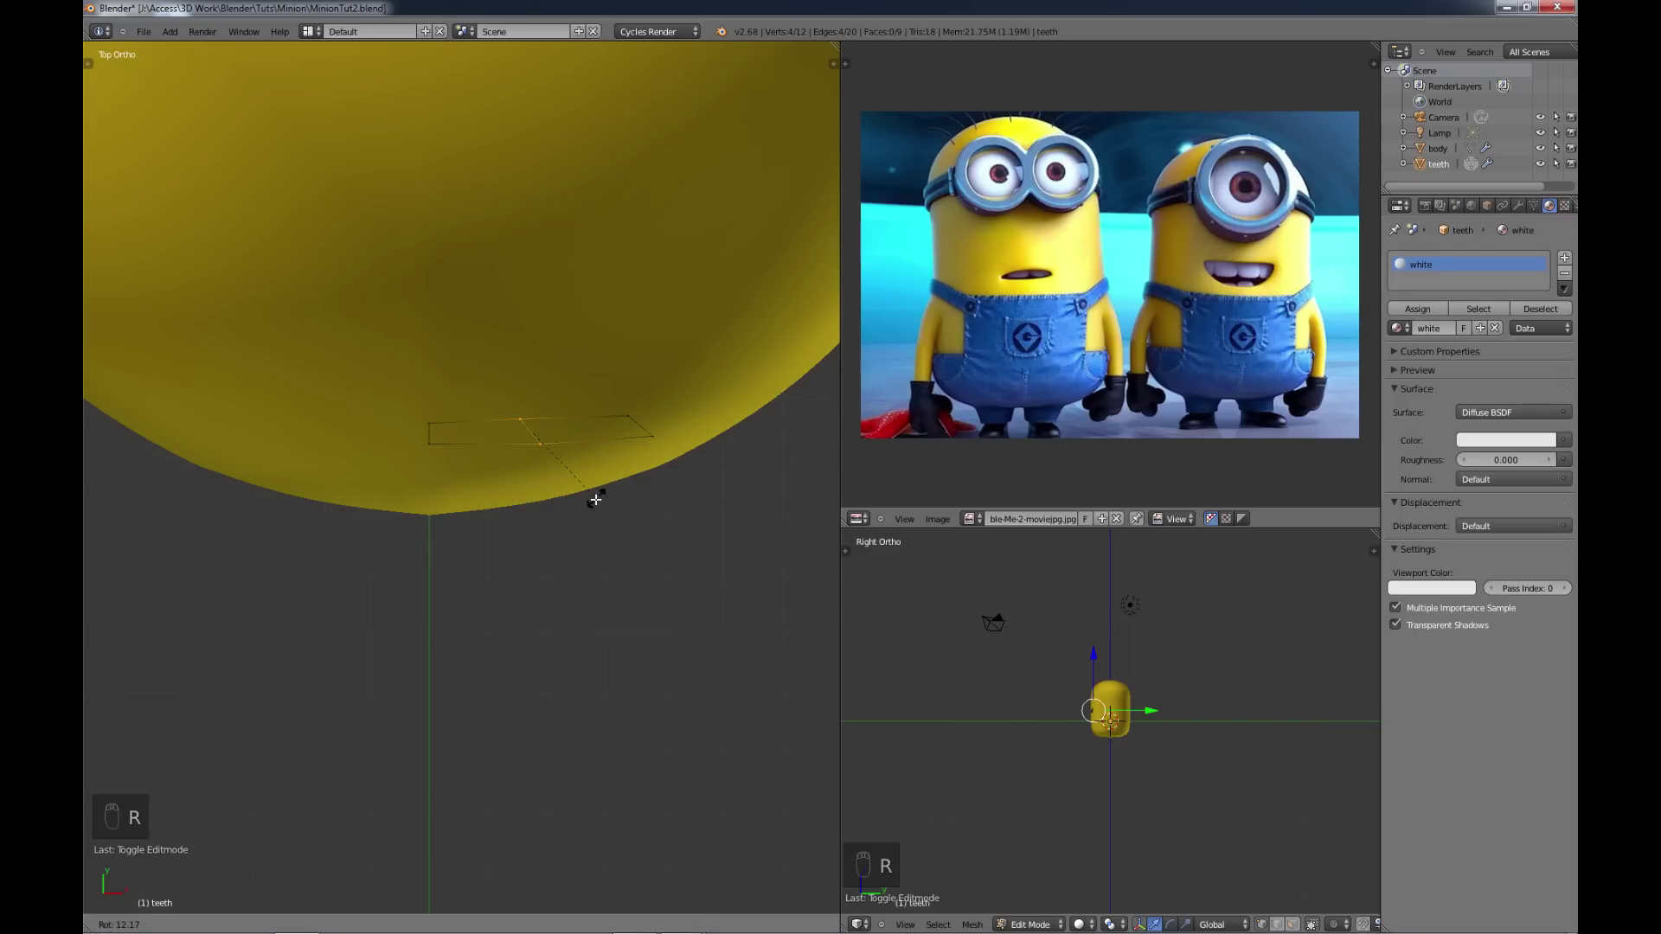
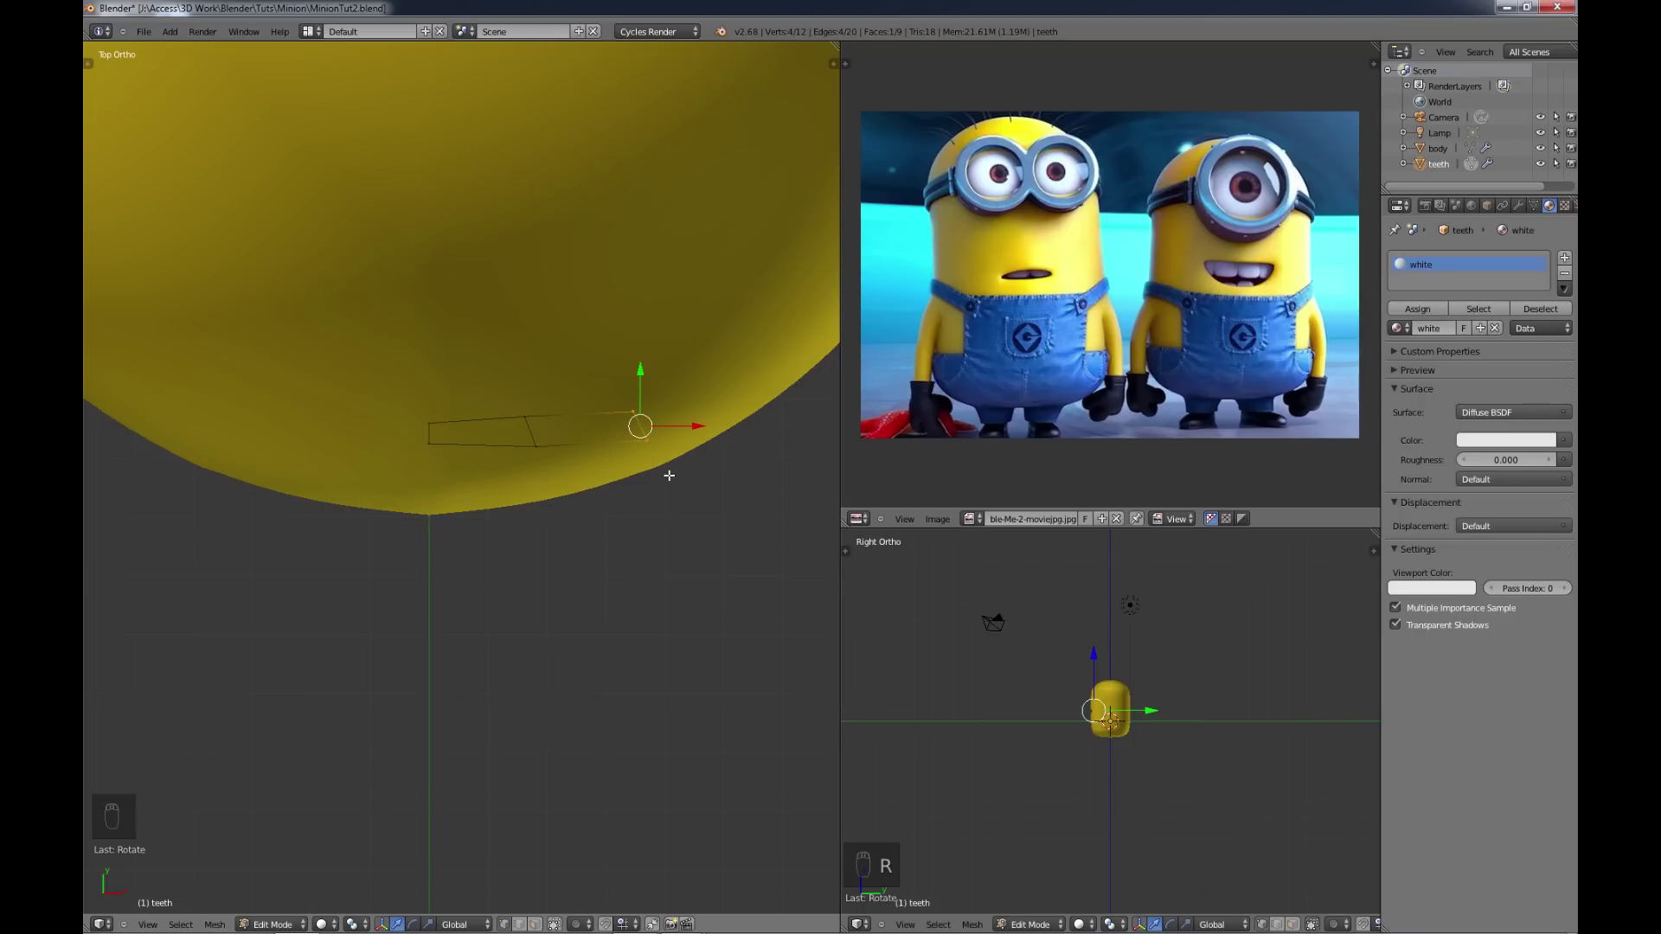
{"action": "key", "text": "s"}
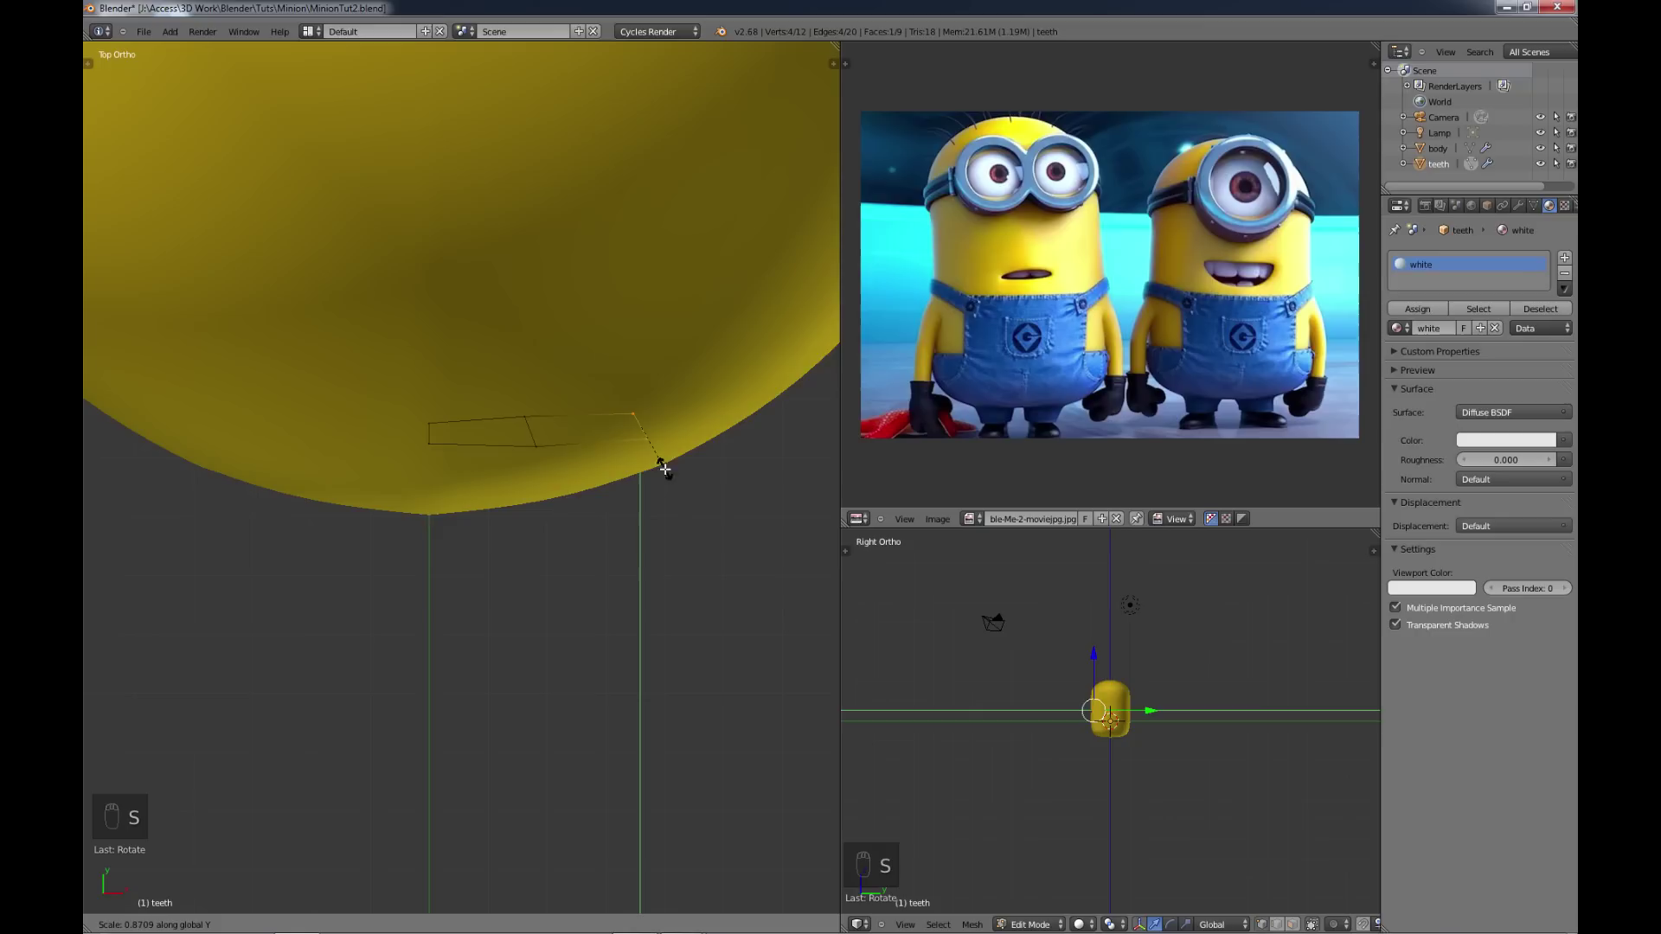
{"action": "key", "text": "r"}
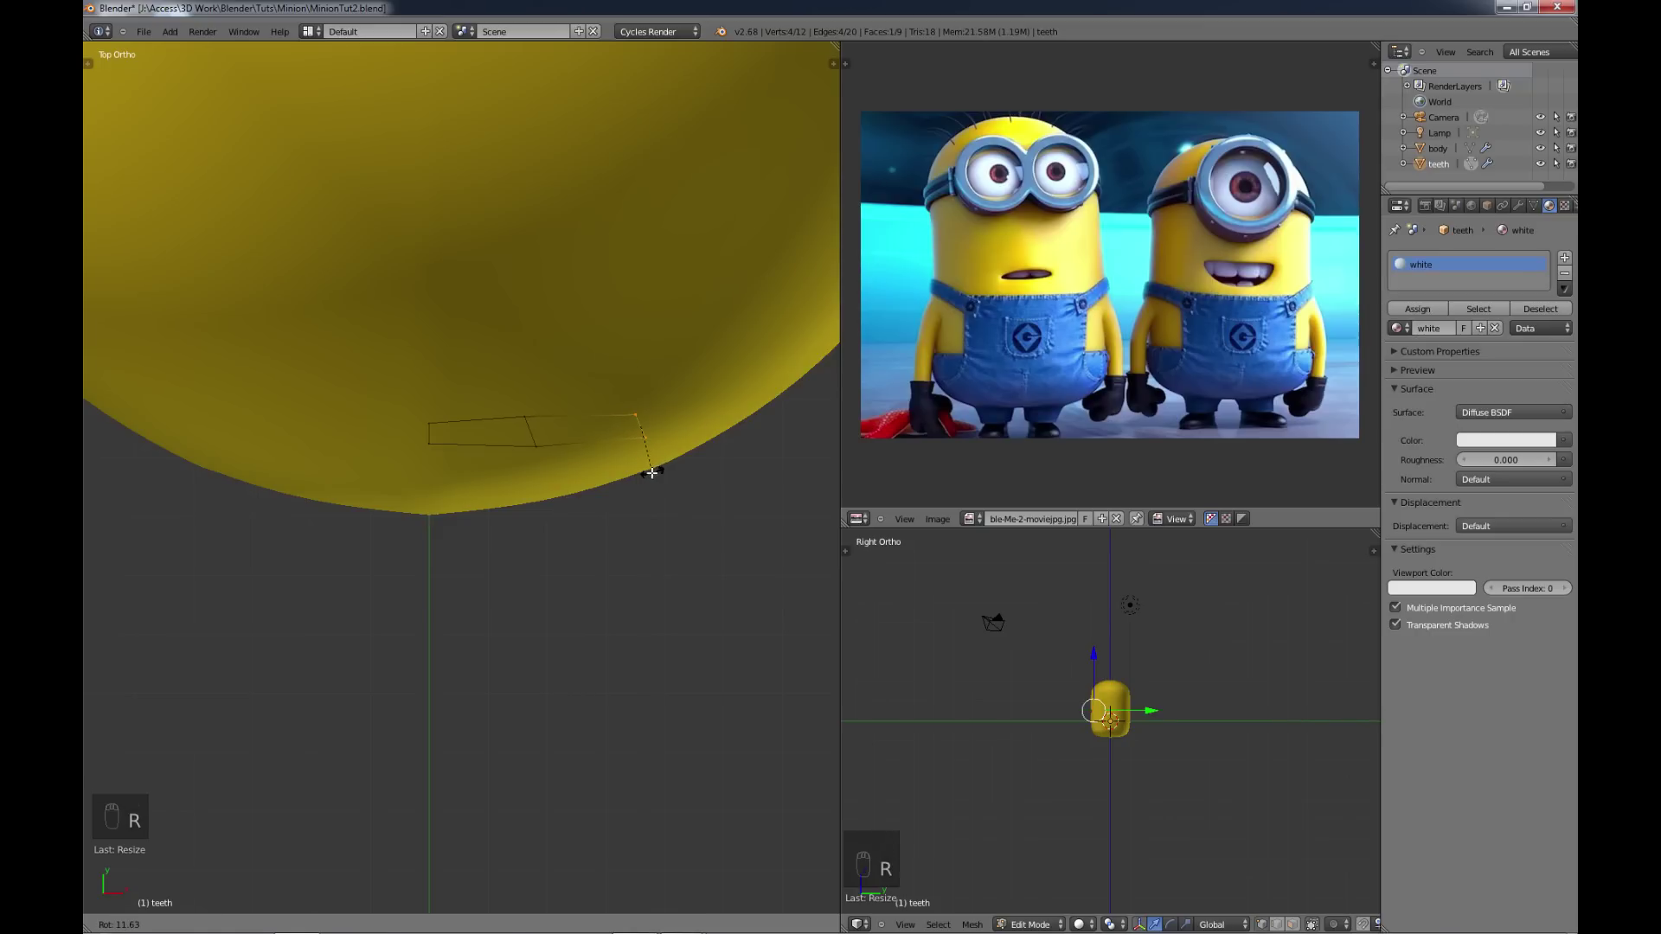
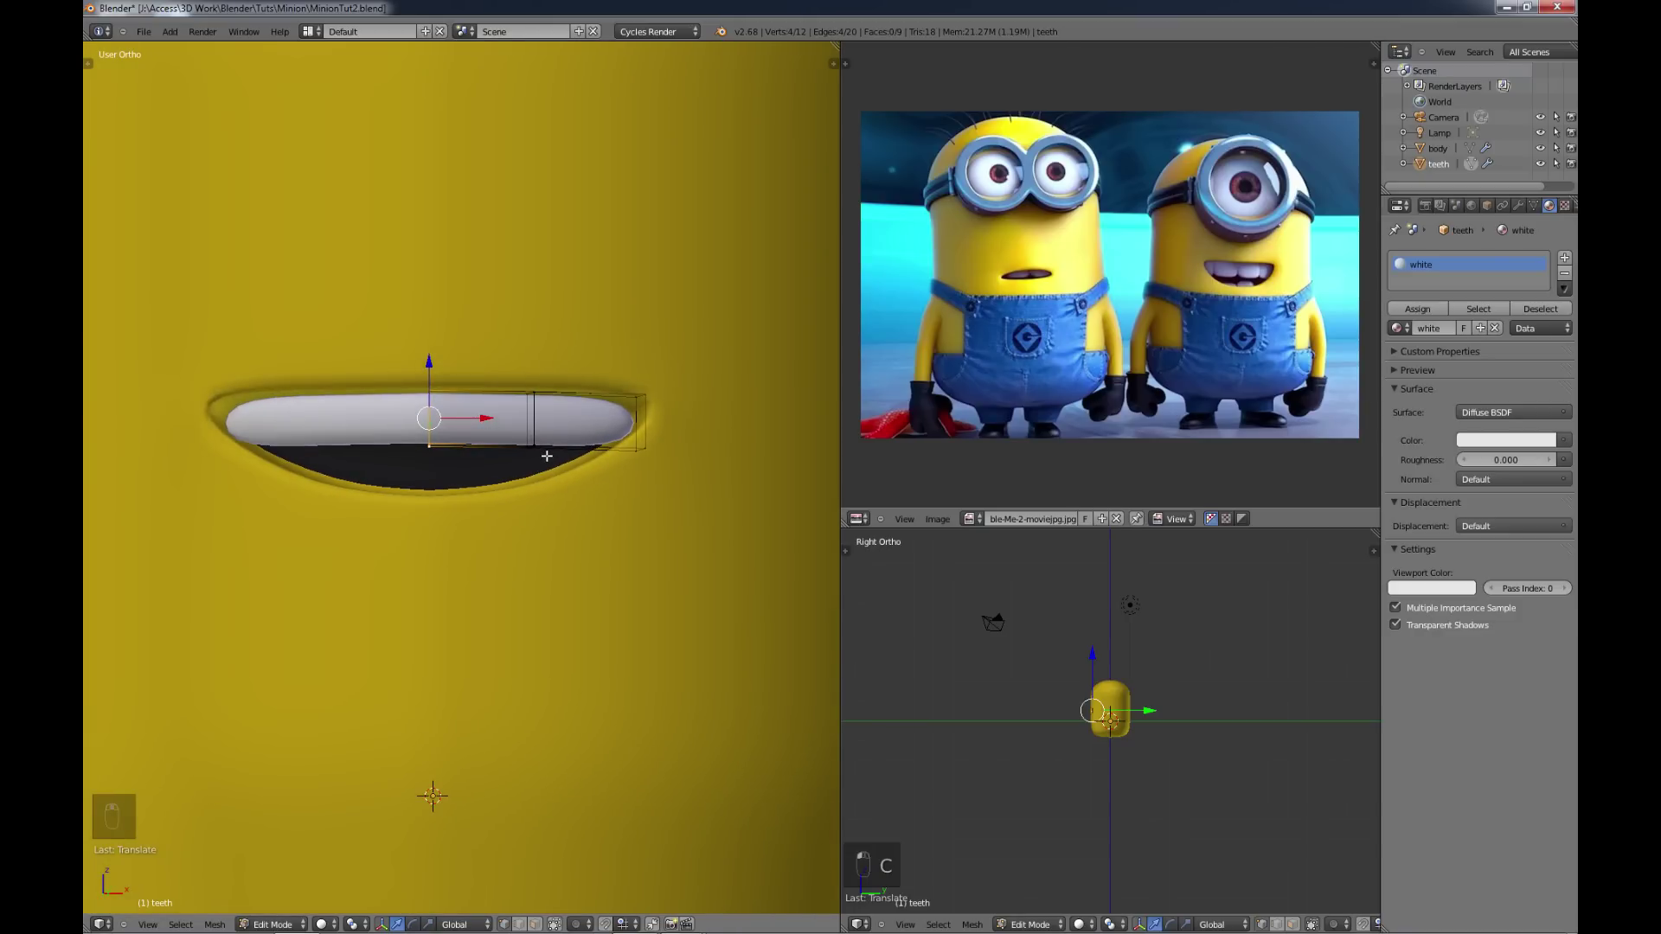
Step: Add loop cuts near the right end and across the teeth strip
{"action": "key", "text": "ctrl+r"}
{"action": "key", "text": "ctrl+r"}
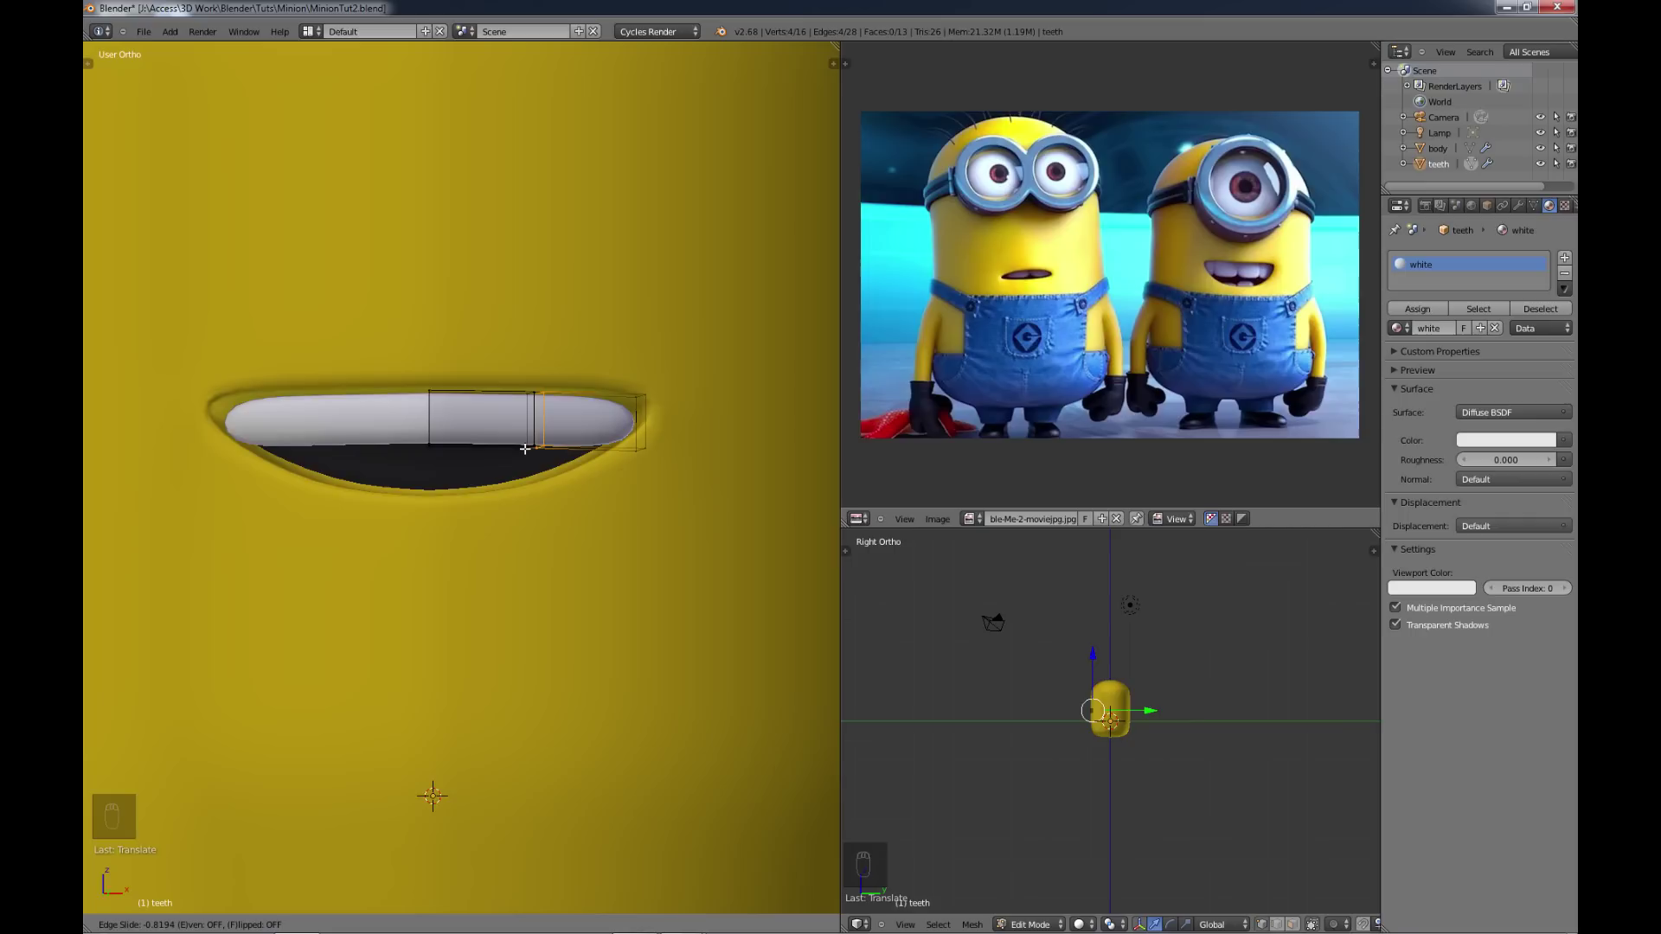
{"action": "key", "text": "ctrl+r"}
Step: Pinch the narrow loops to split the strip into four rounded teeth, then leave Edit Mode
{"action": "key", "text": "ctrl+r"}
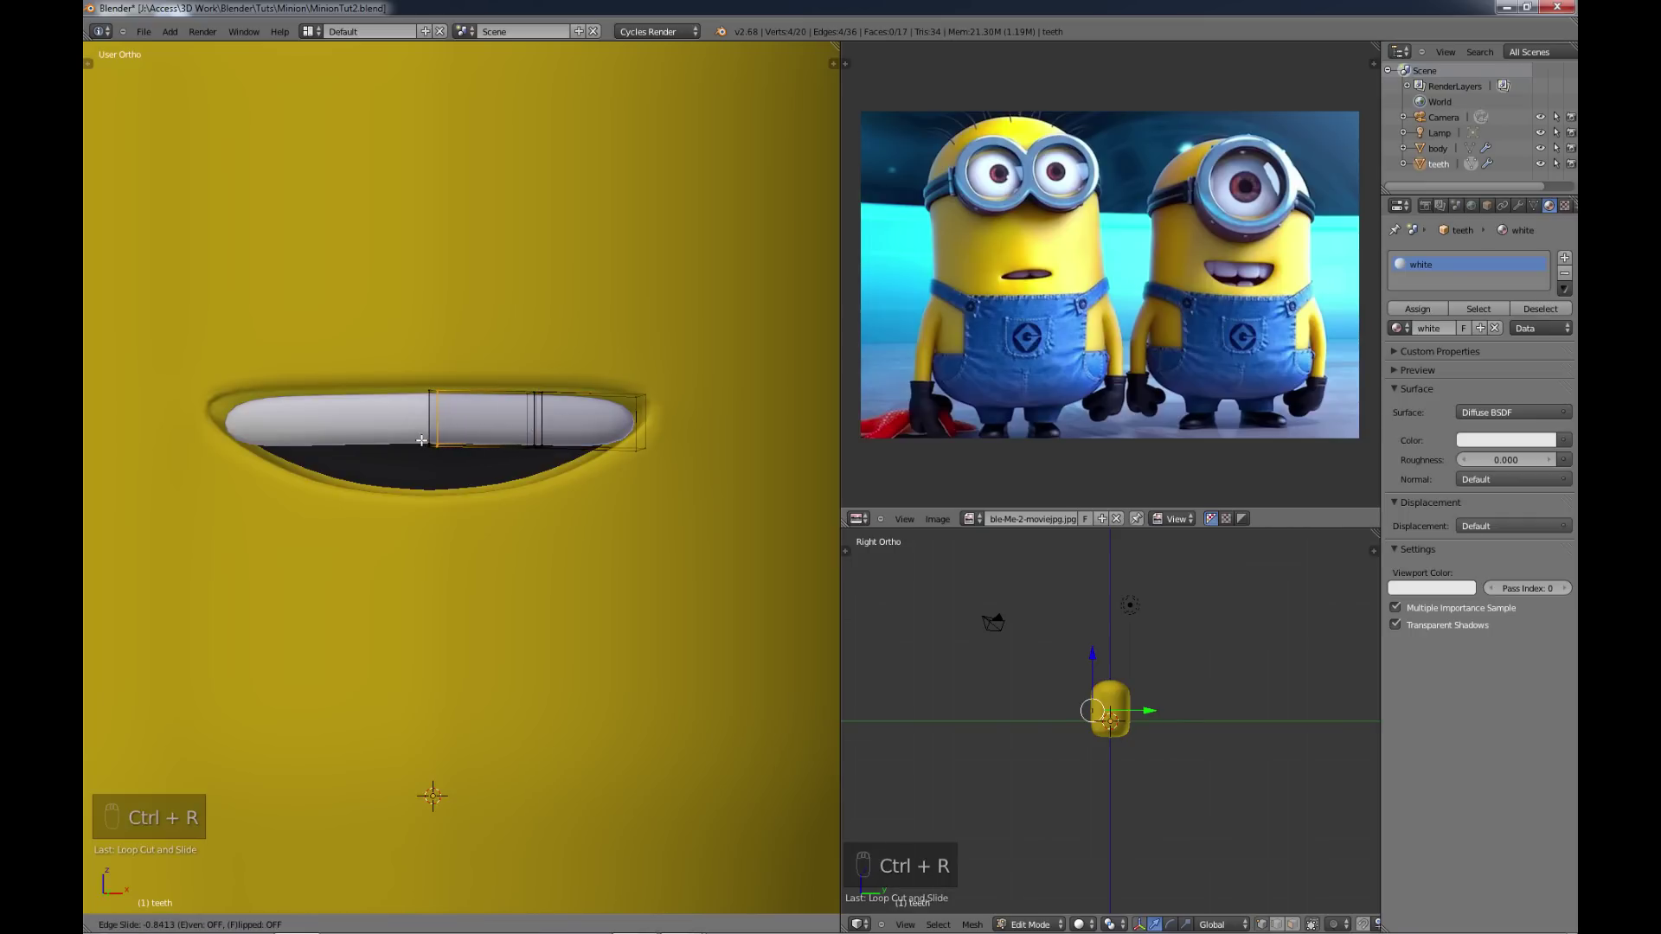
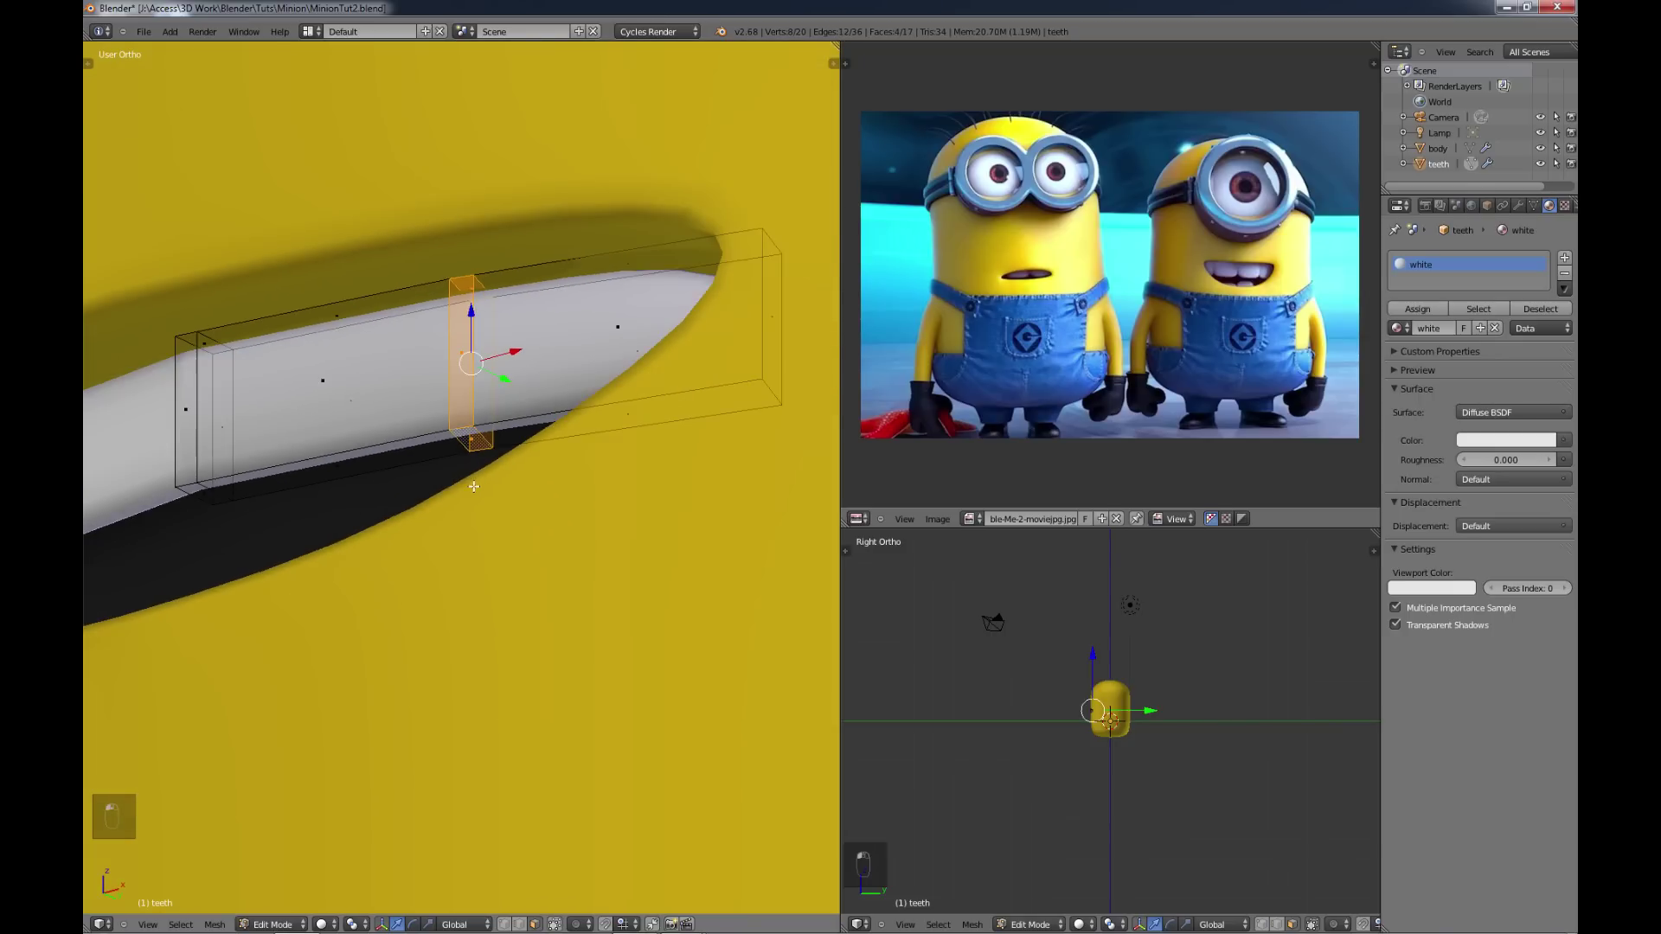
{"action": "key", "text": "e"}
{"action": "key", "text": "s"}
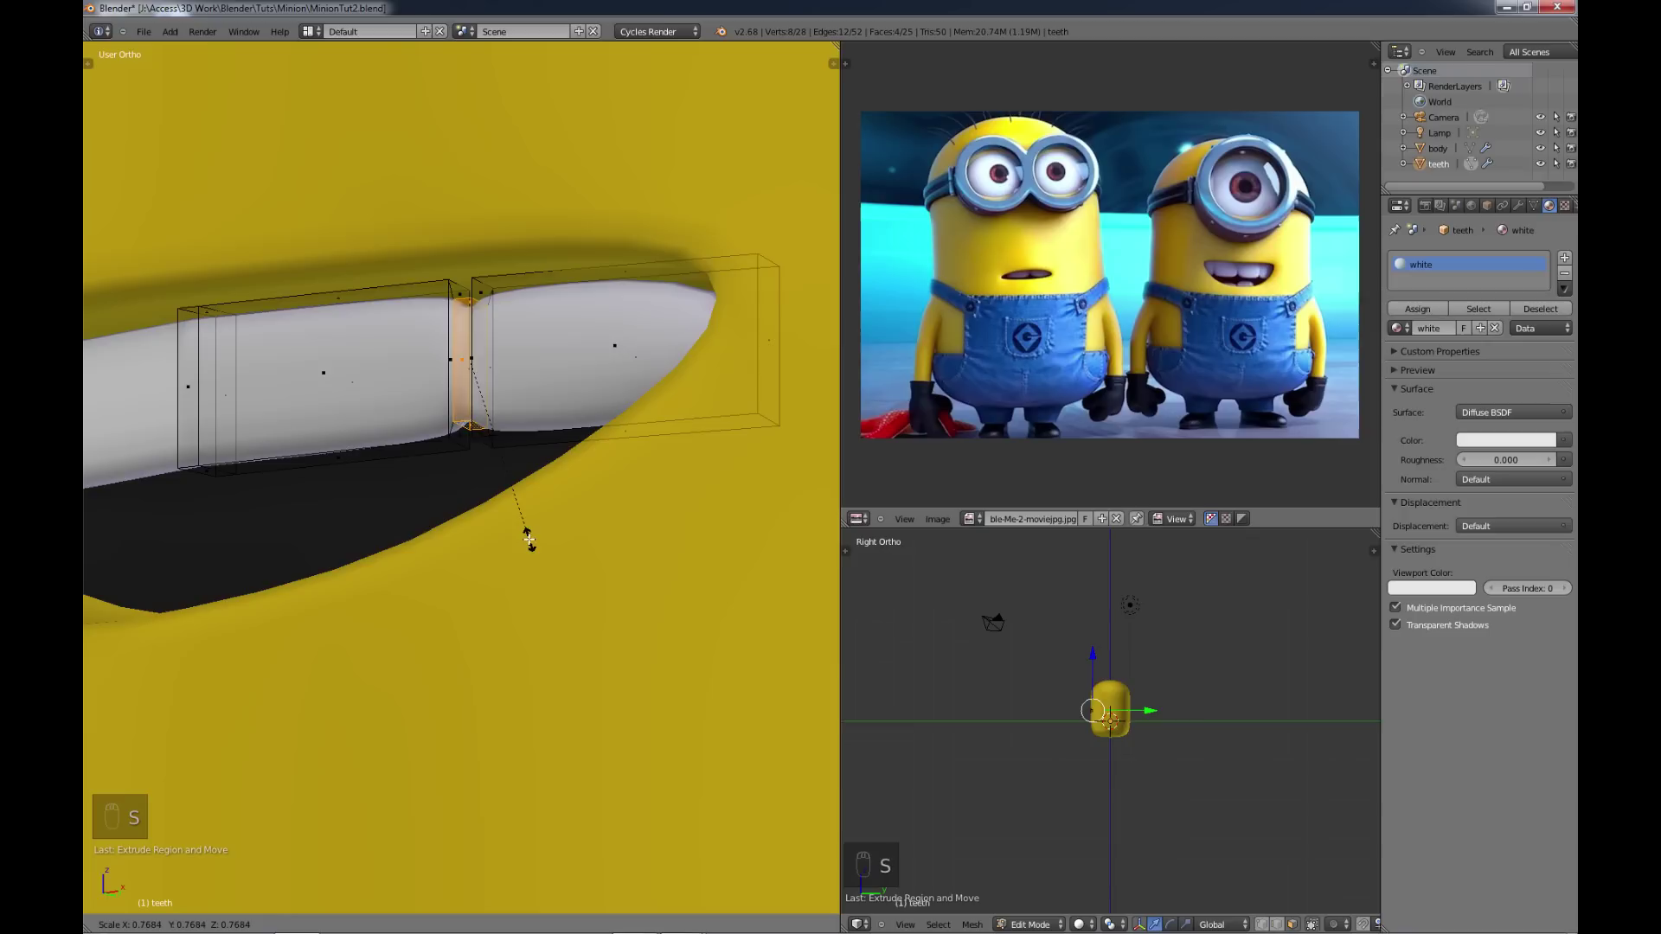
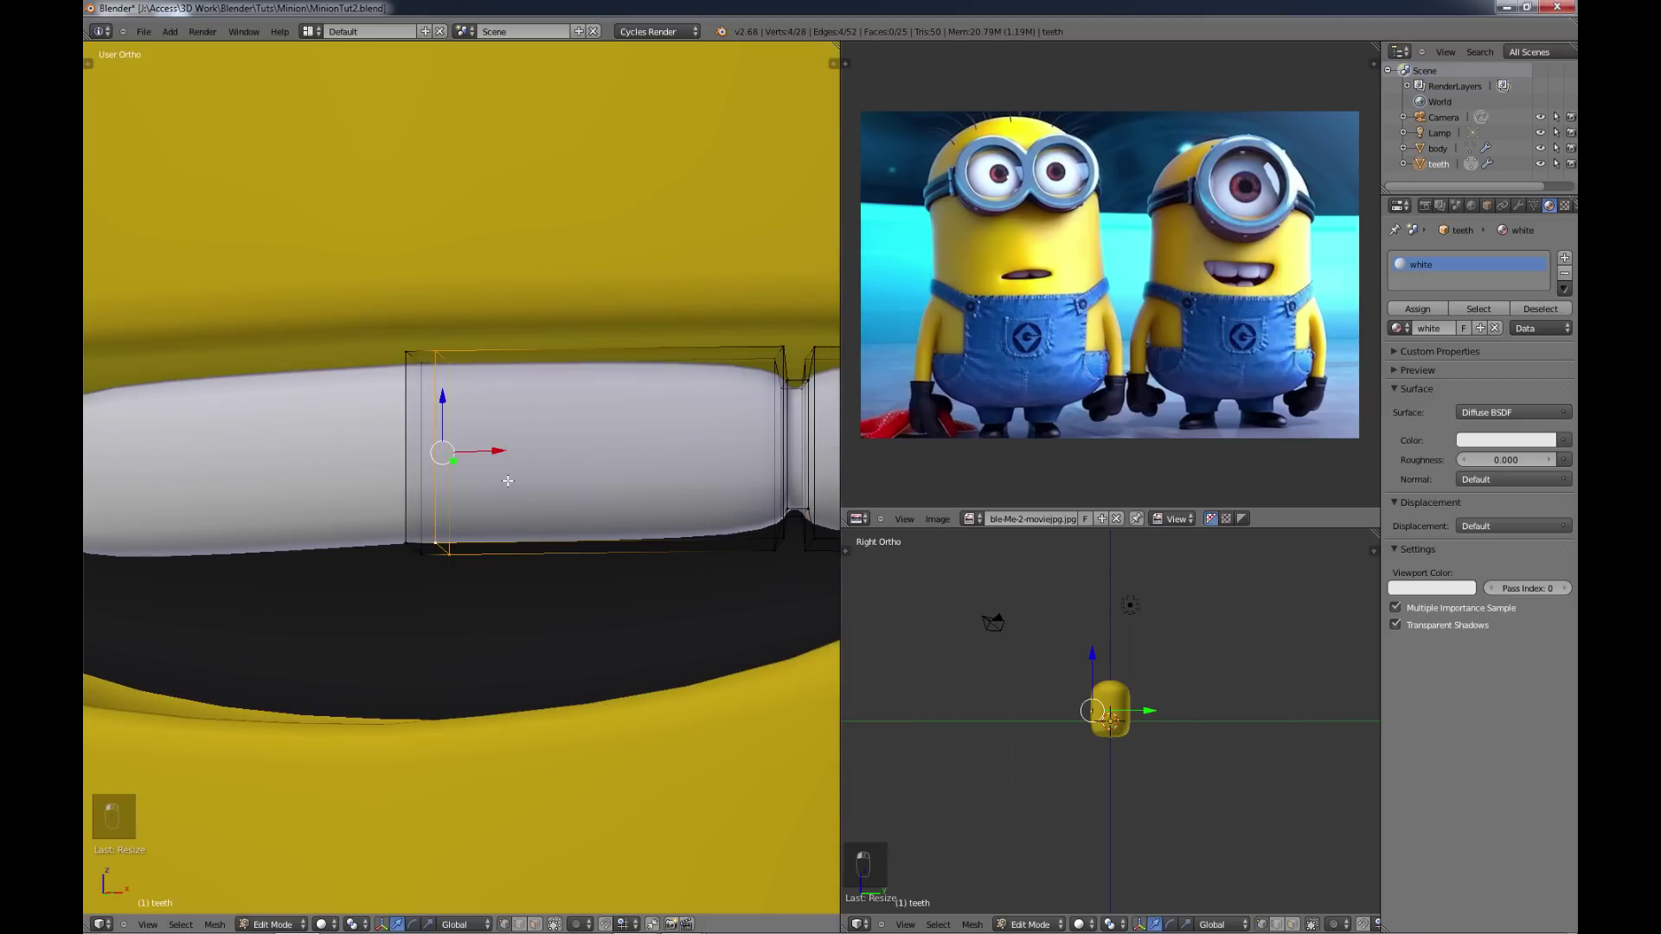
{"action": "key", "text": "g"}
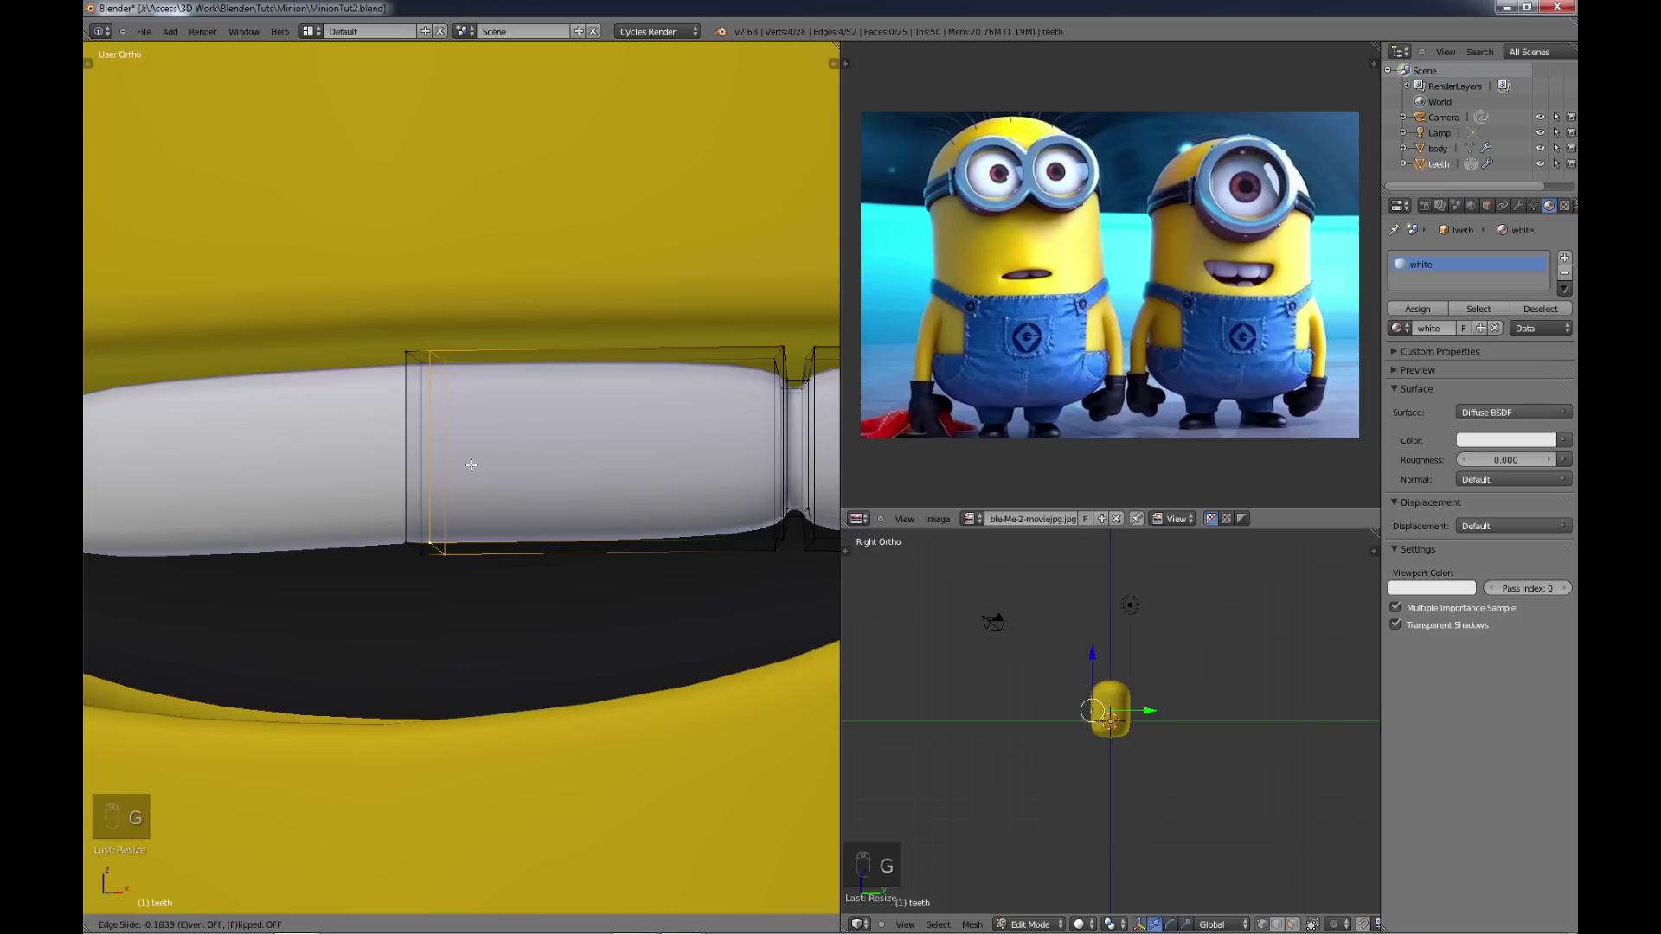
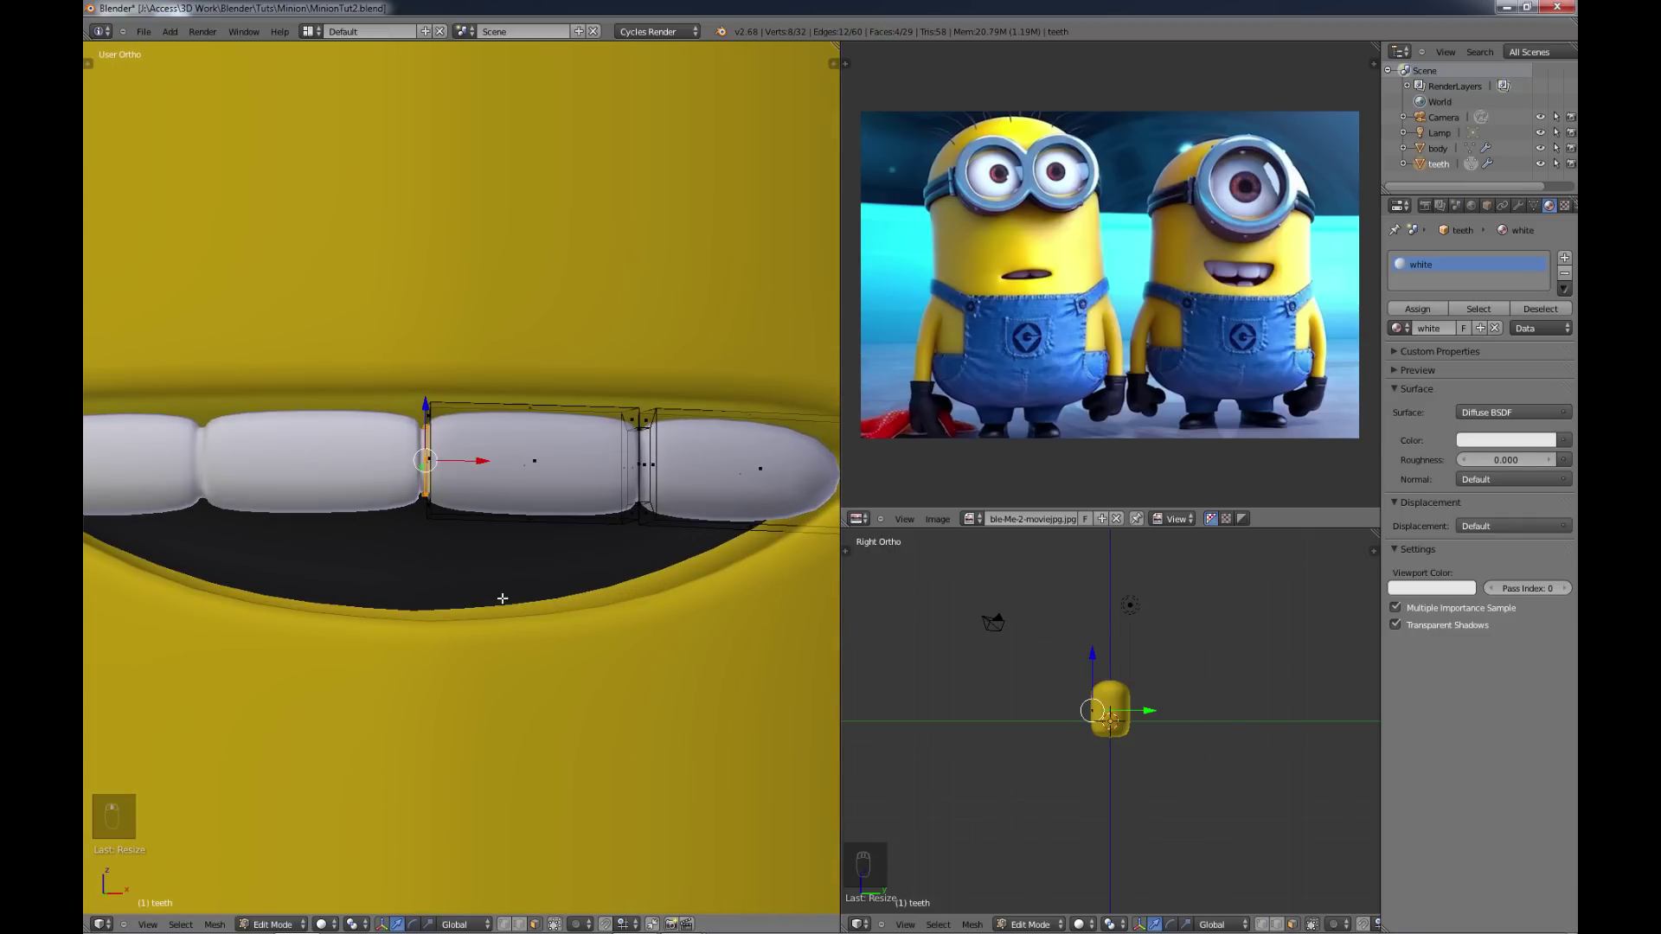
{"action": "key", "text": "a"}
{"action": "key", "text": "Tab"}
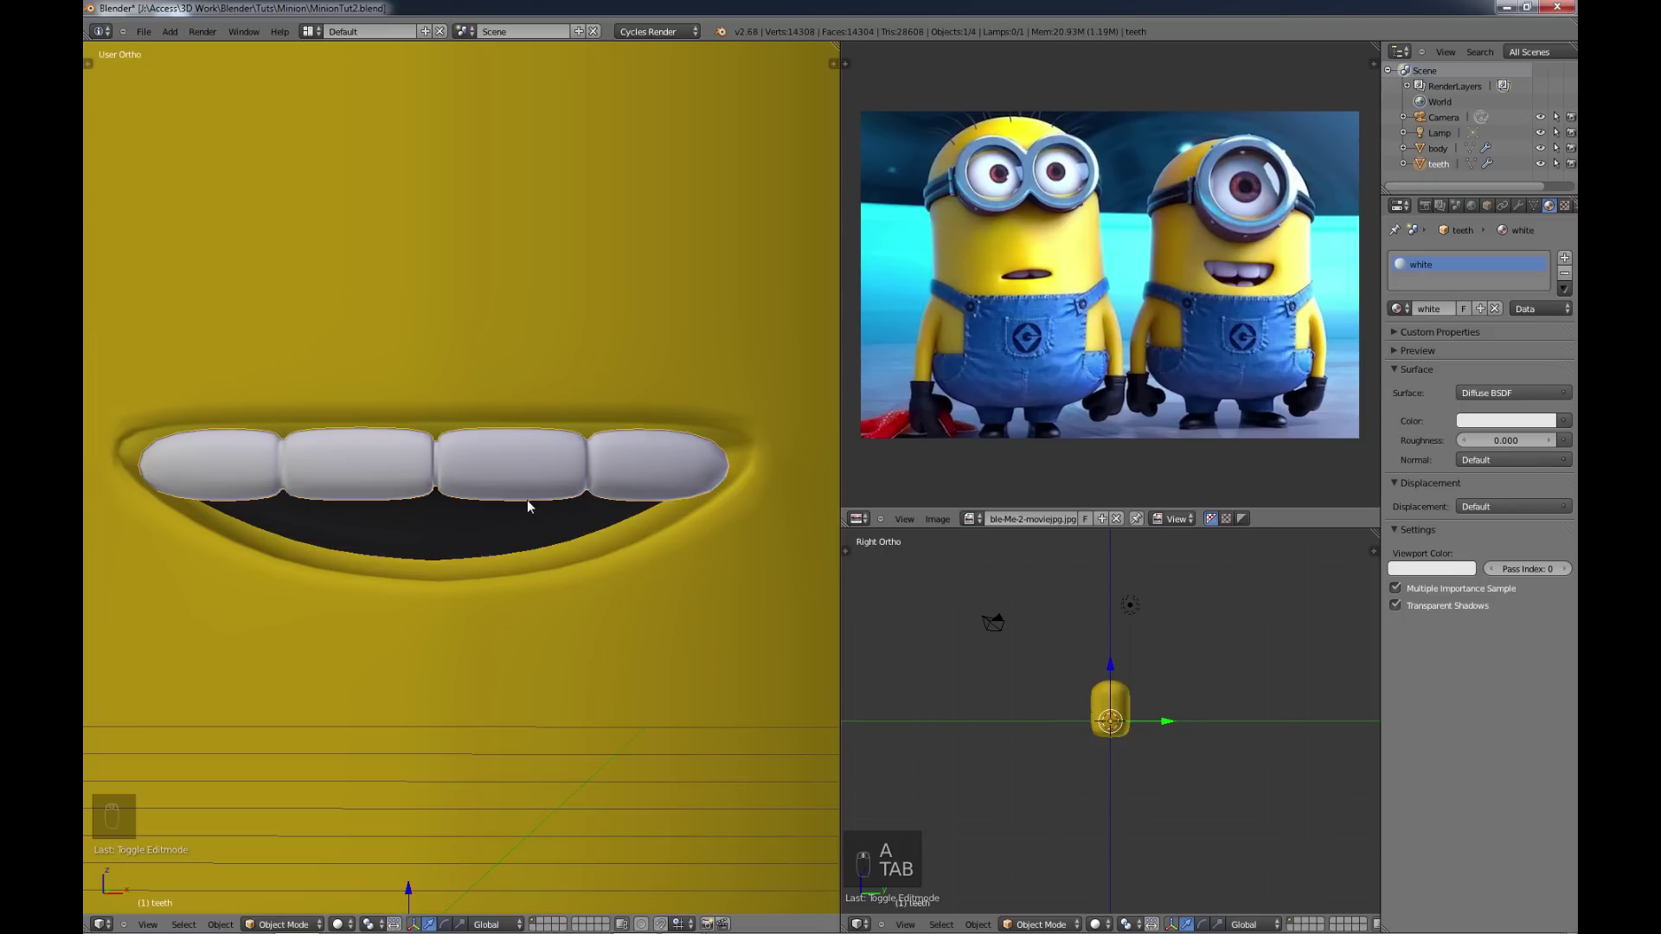
Step: Enlarge the teeth to fill the opening and lower the two right-hand teeth
{"action": "key", "text": "s"}
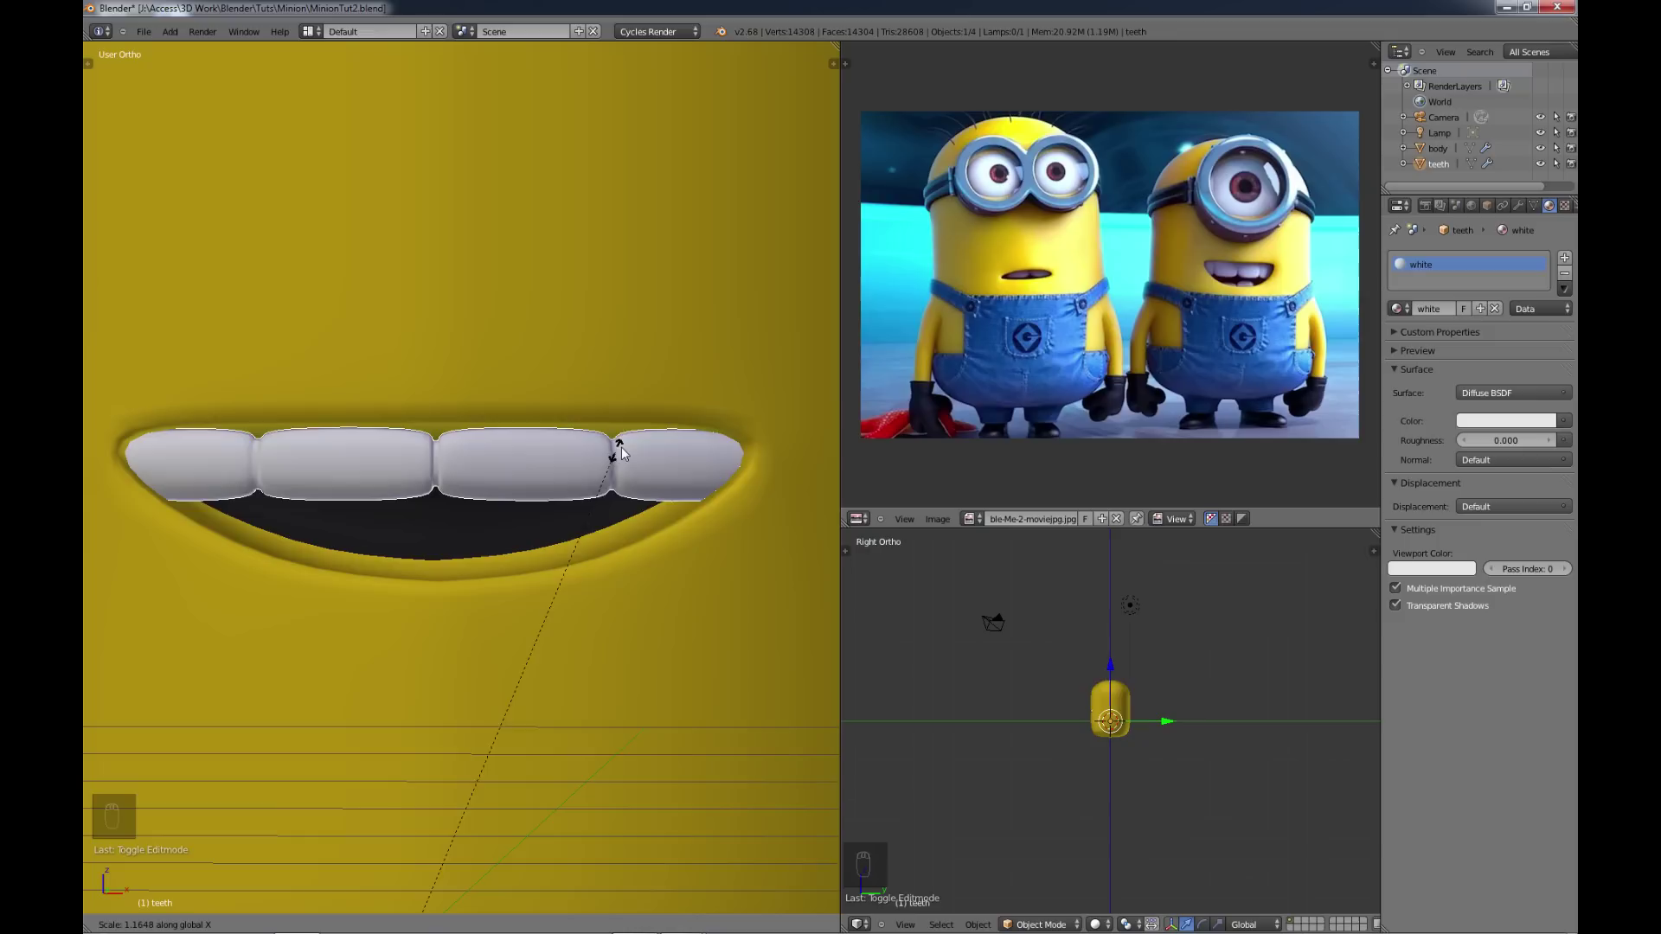
{"action": "key", "text": "t"}
{"action": "key", "text": "Tab"}
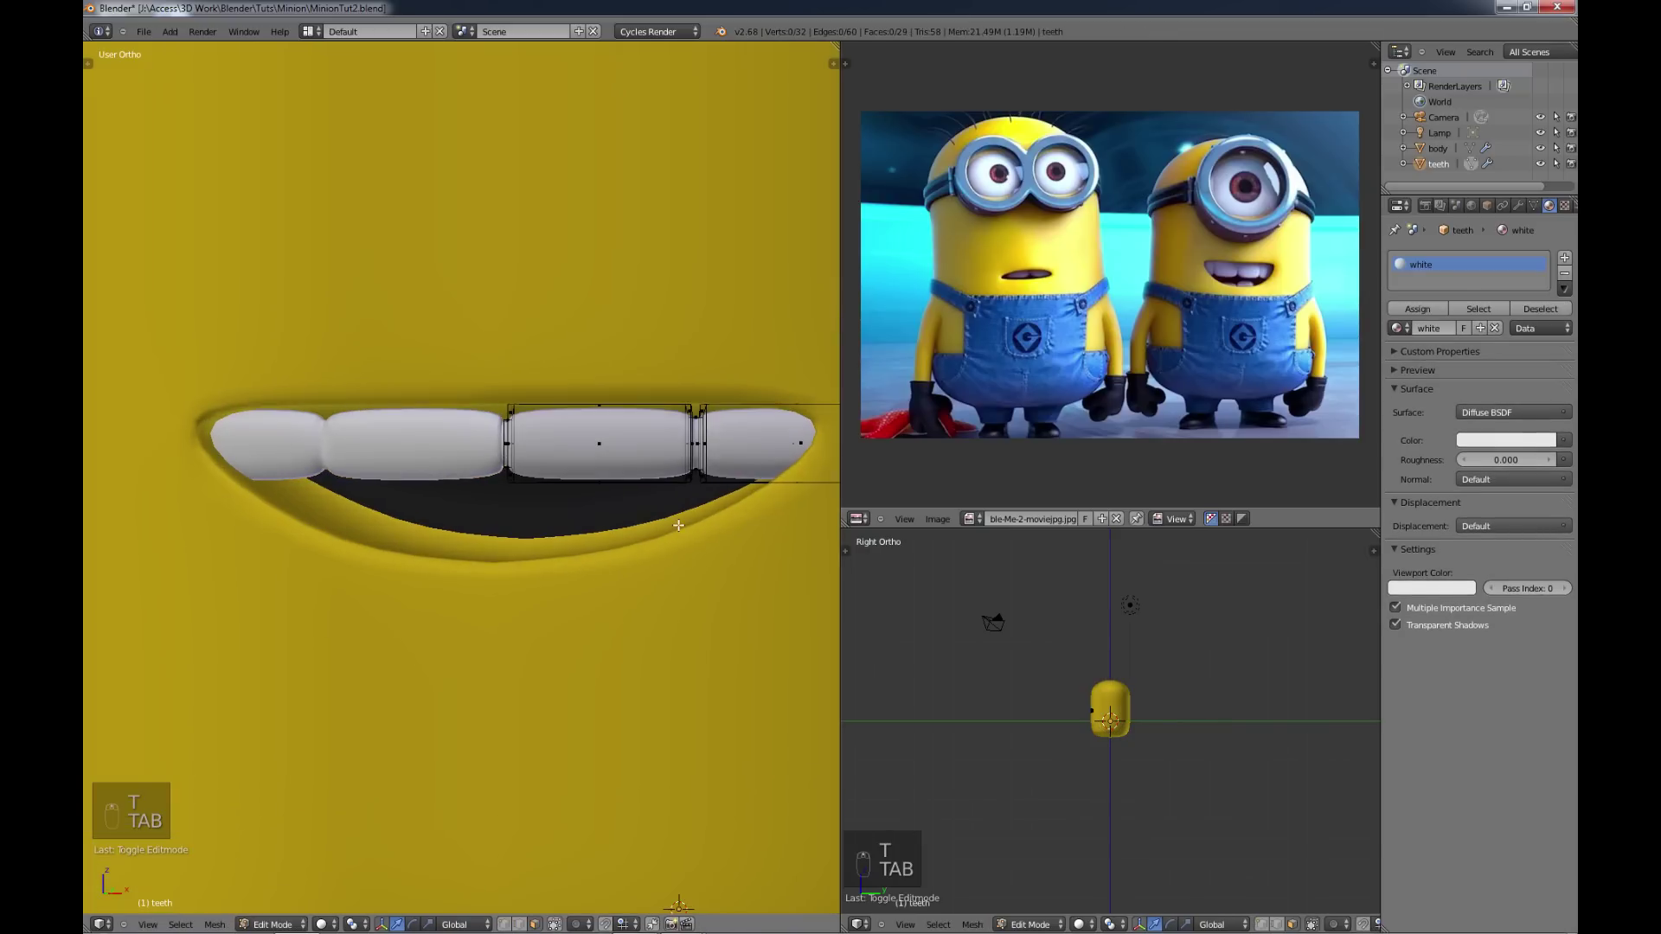
{"action": "key", "text": "a"}
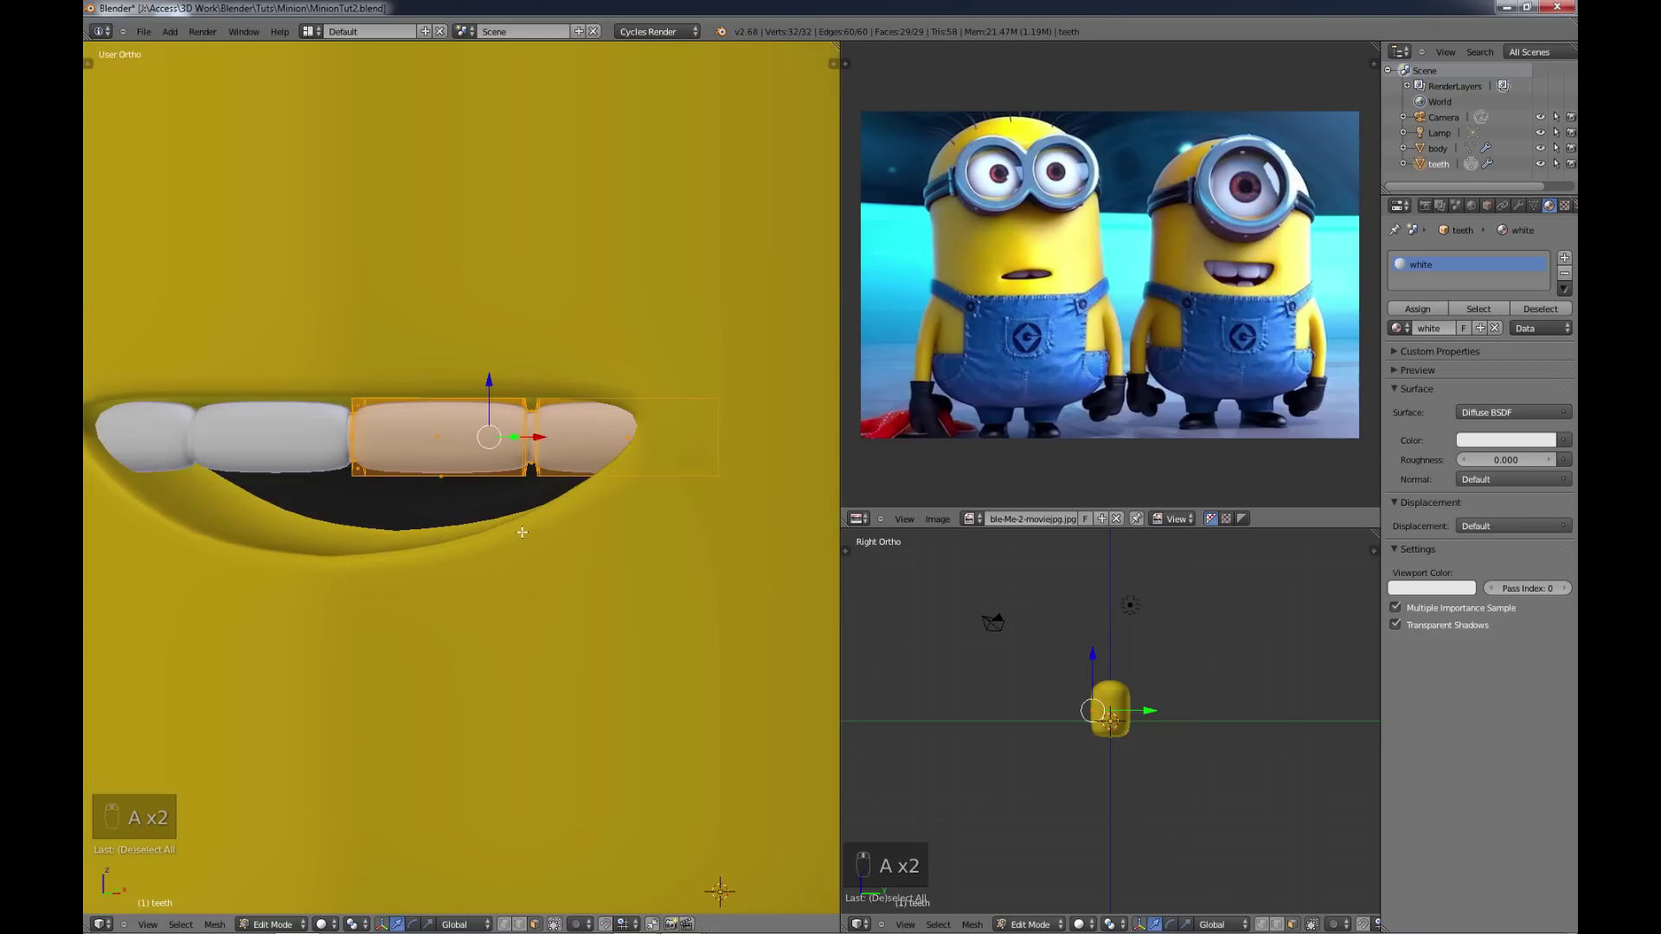
{"action": "key", "text": "s"}
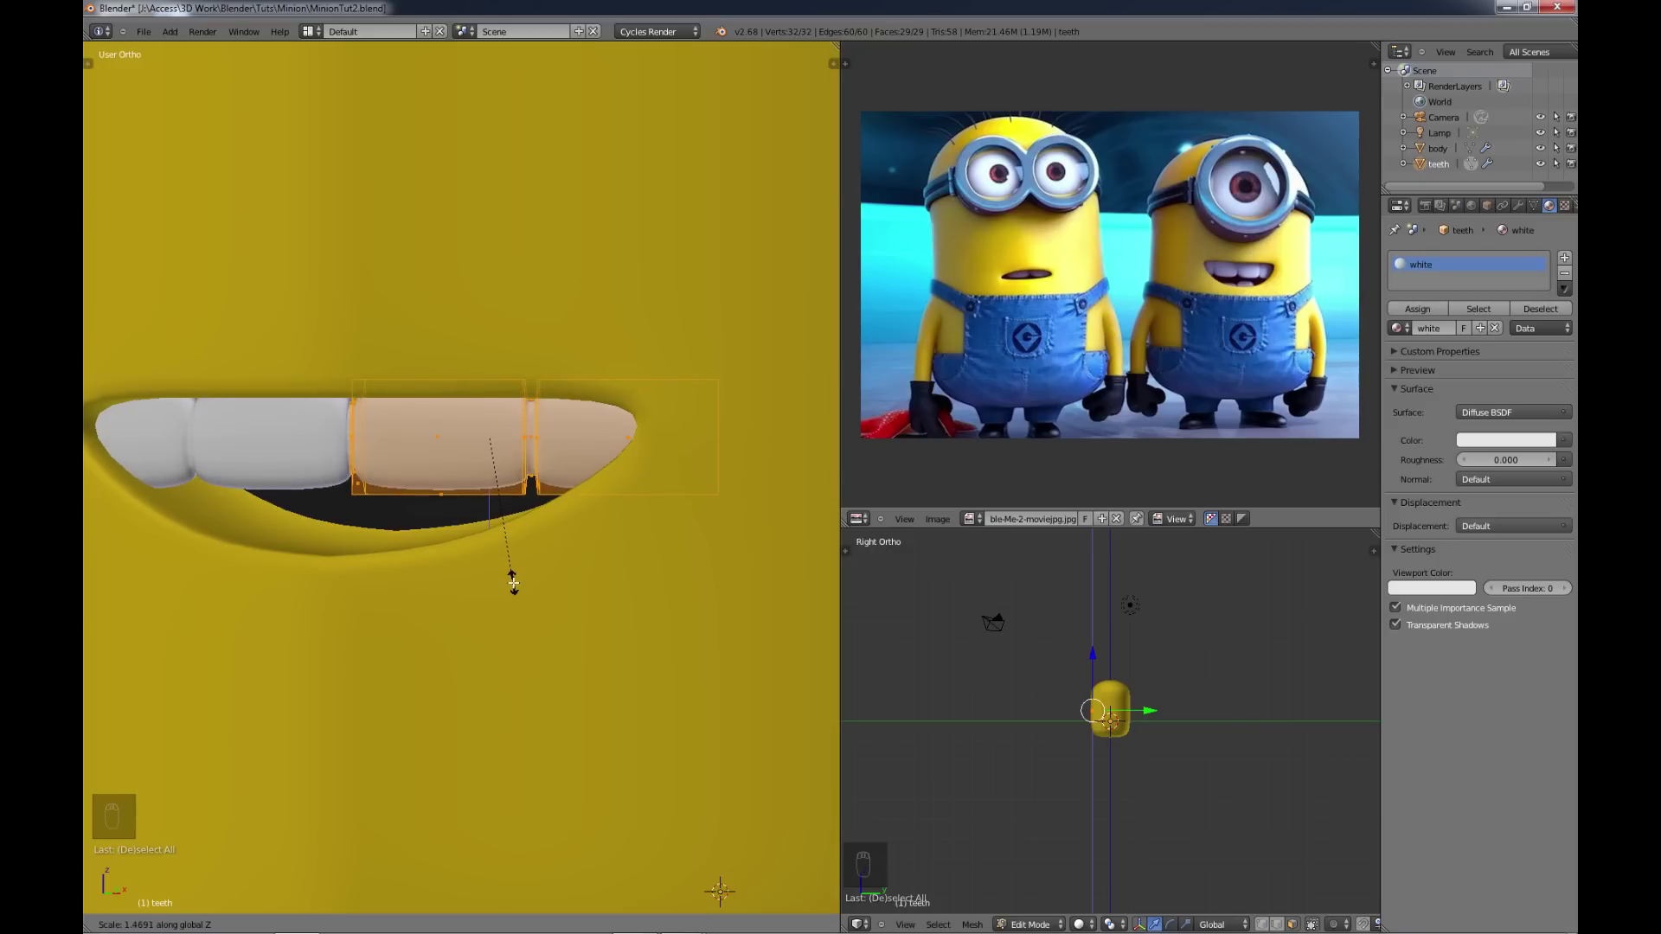
Step: Even out the upper teeth along the top of the mouth and finish editing
{"action": "key", "text": "a"}
{"action": "key", "text": "Tab"}
{"action": "key", "text": "a"}
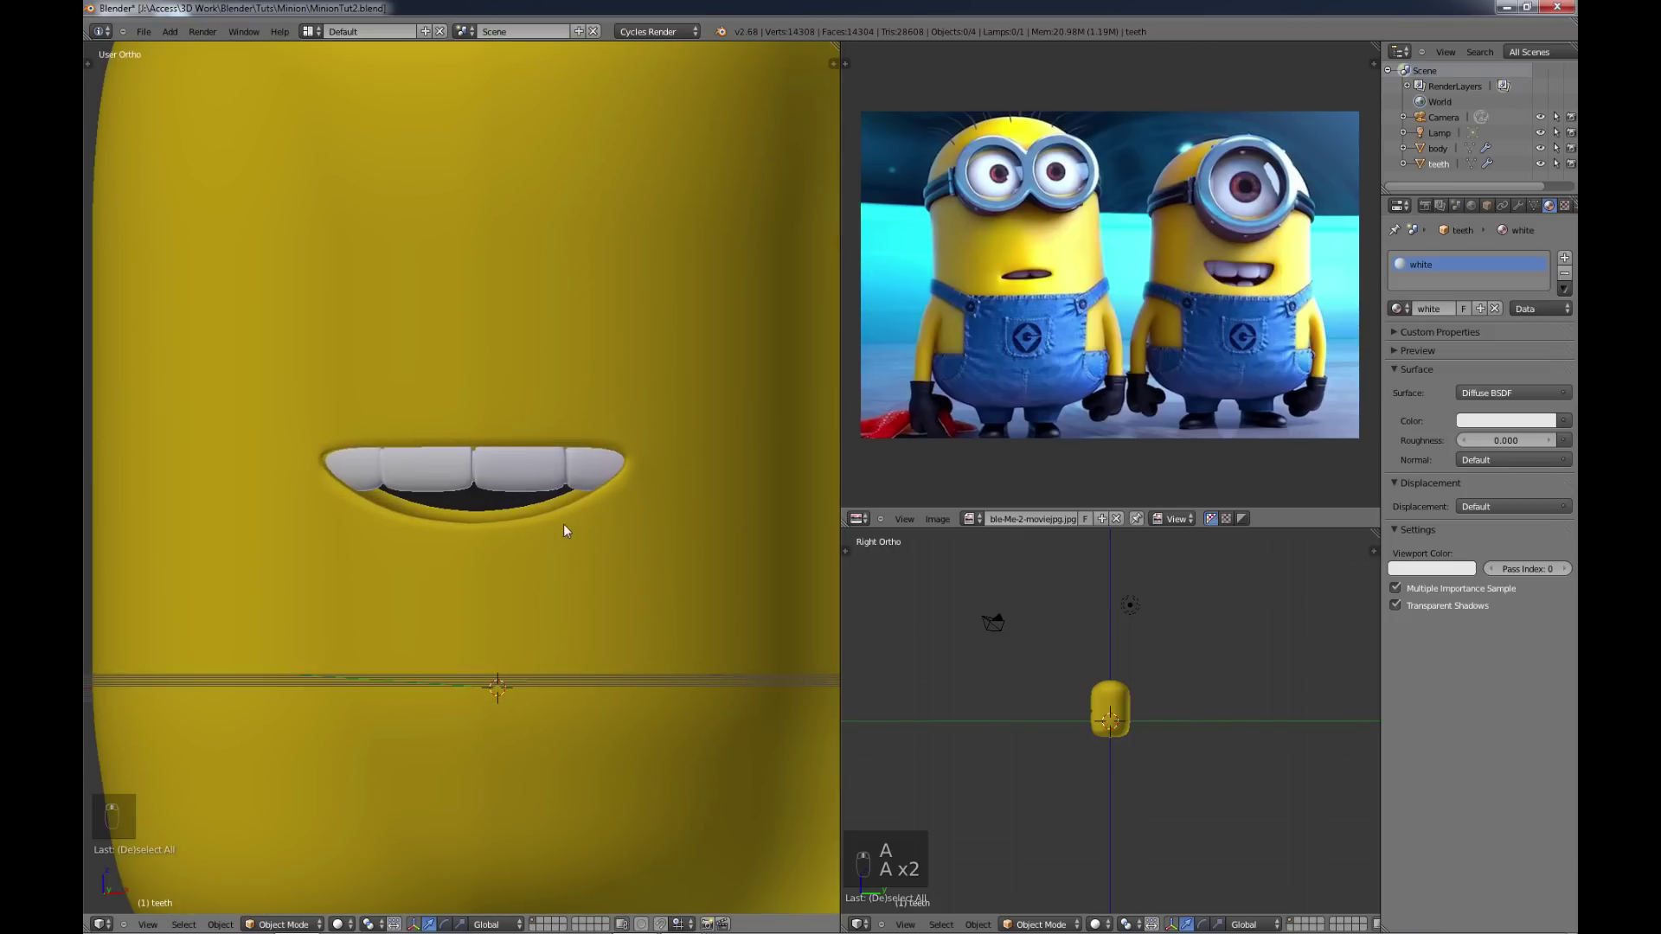
{"action": "left_click_drag", "start_coordinate": [525, 479], "coordinate": [552, 460]}
{"action": "key", "text": "a"}
{"action": "key", "text": "Tab"}
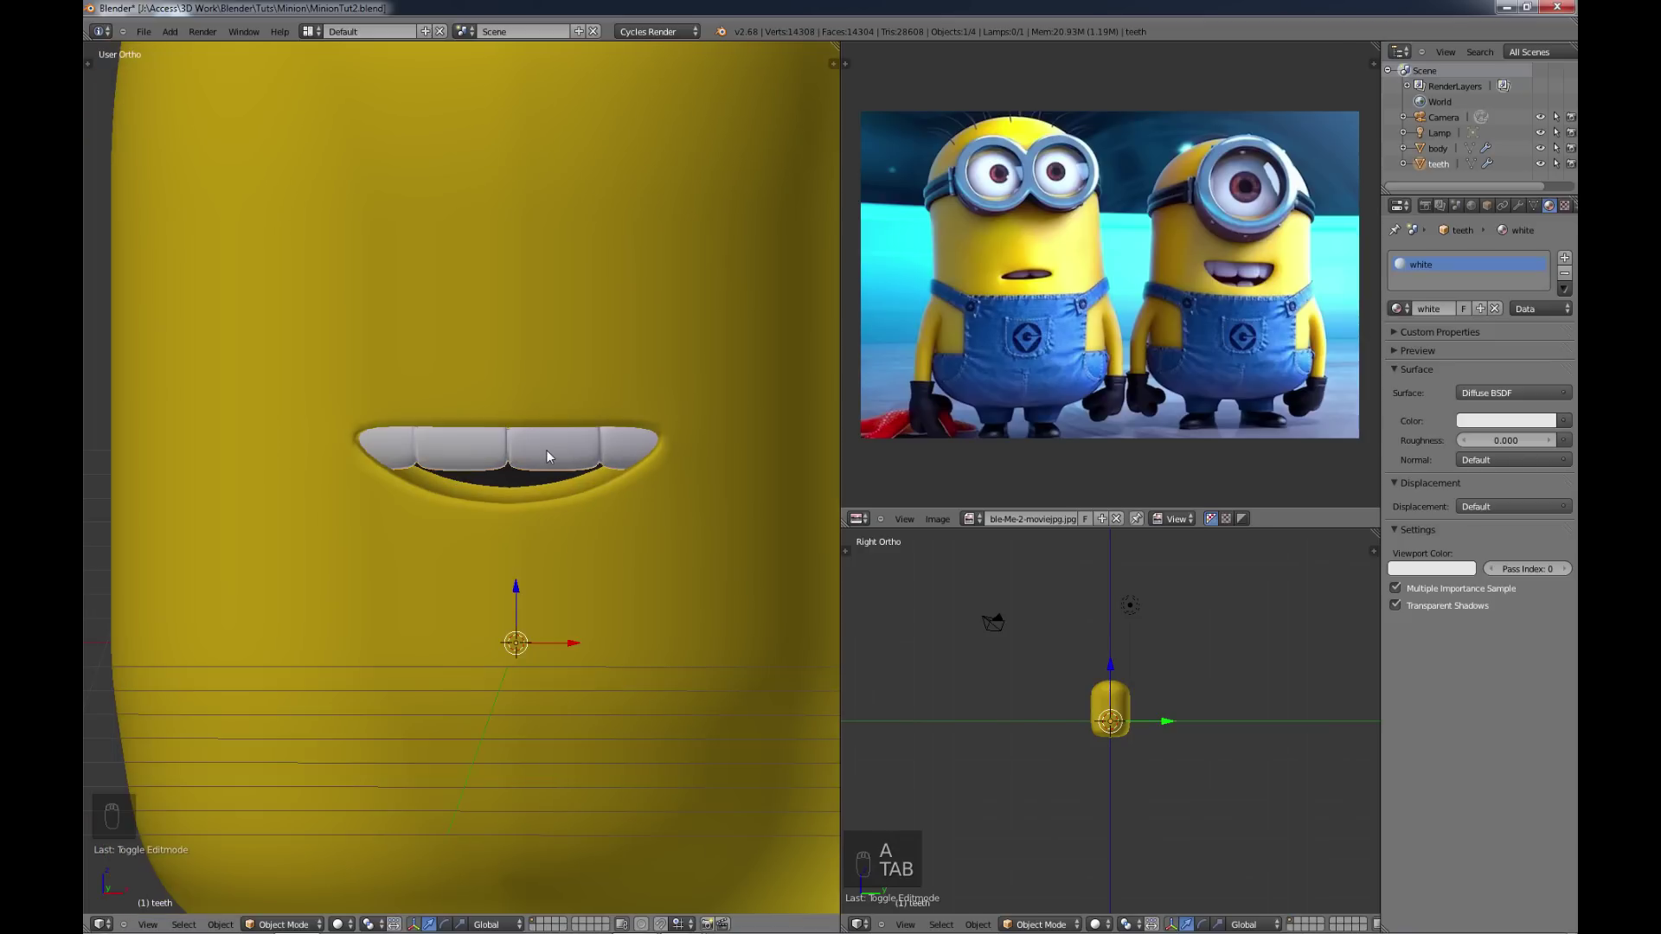
Step: Duplicate the upper teeth, flip the copy and place it as a lower row beneath them
{"action": "key", "text": "shift+d"}
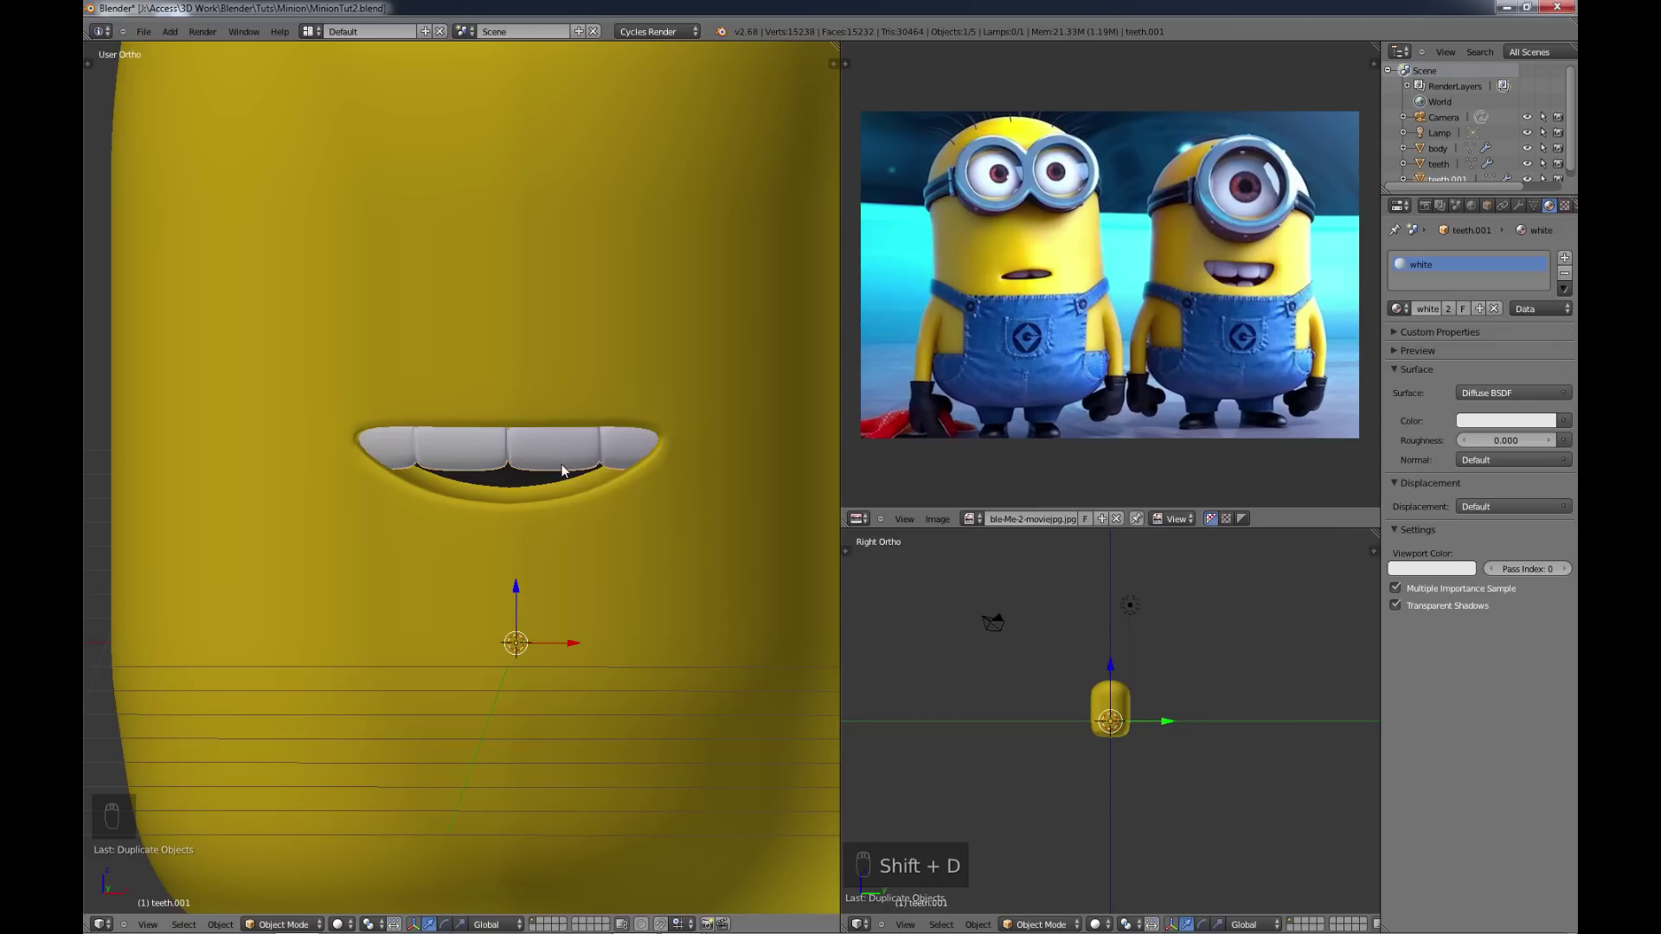
{"action": "key", "text": "r"}
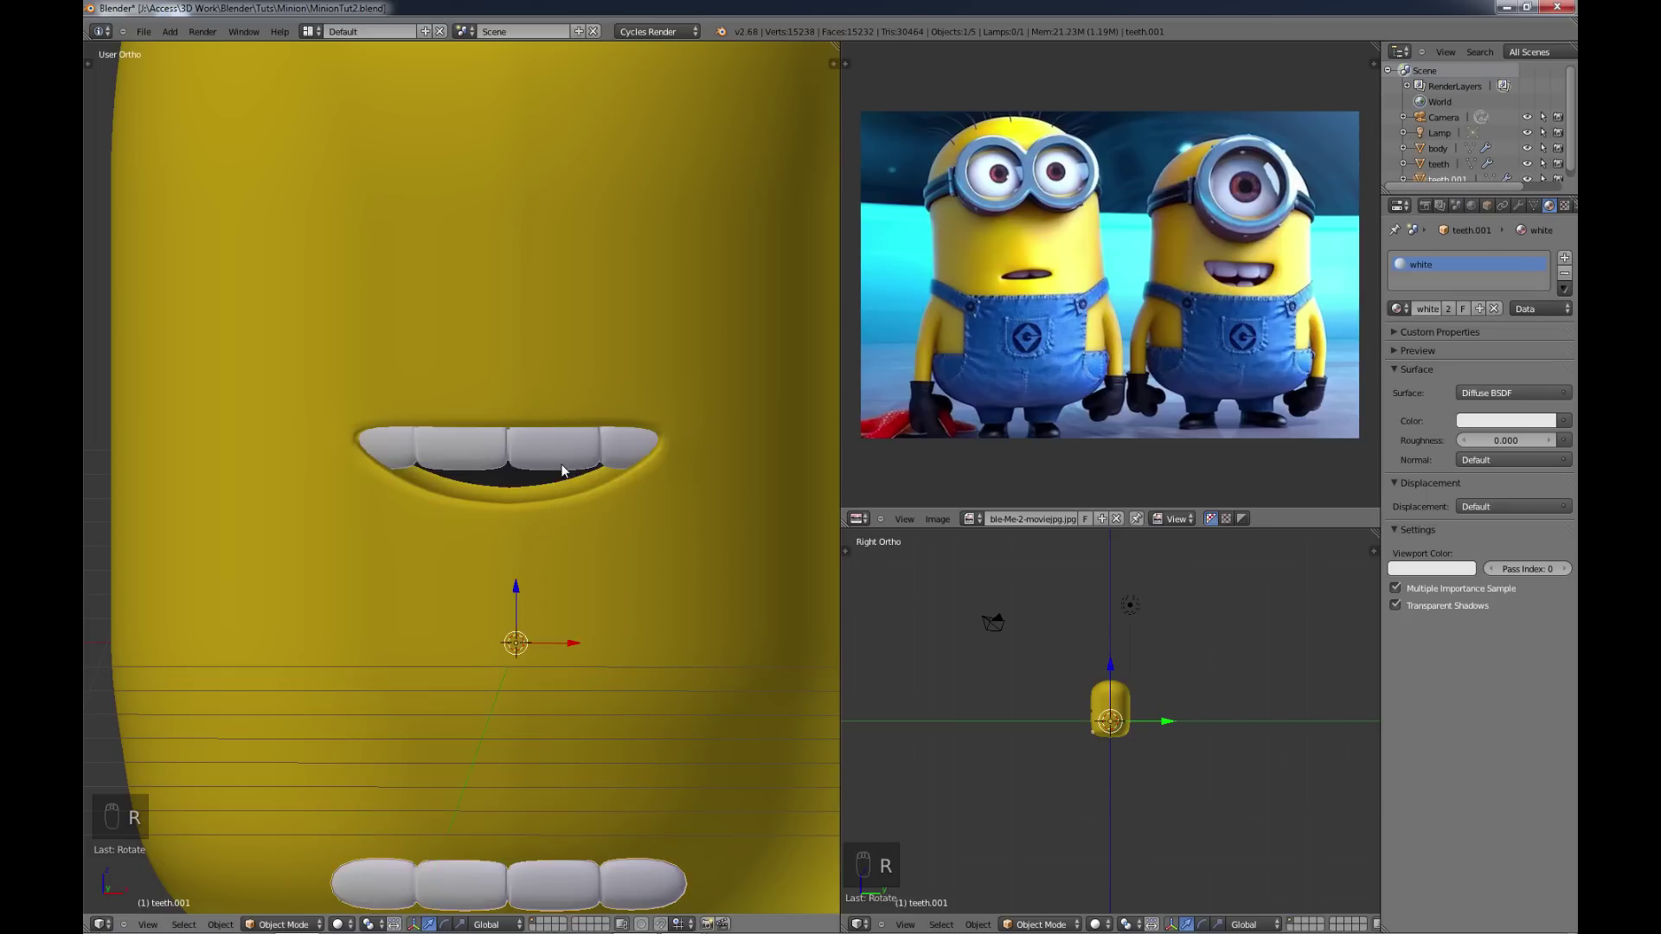
{"action": "left_click", "coordinate": [521, 598]}
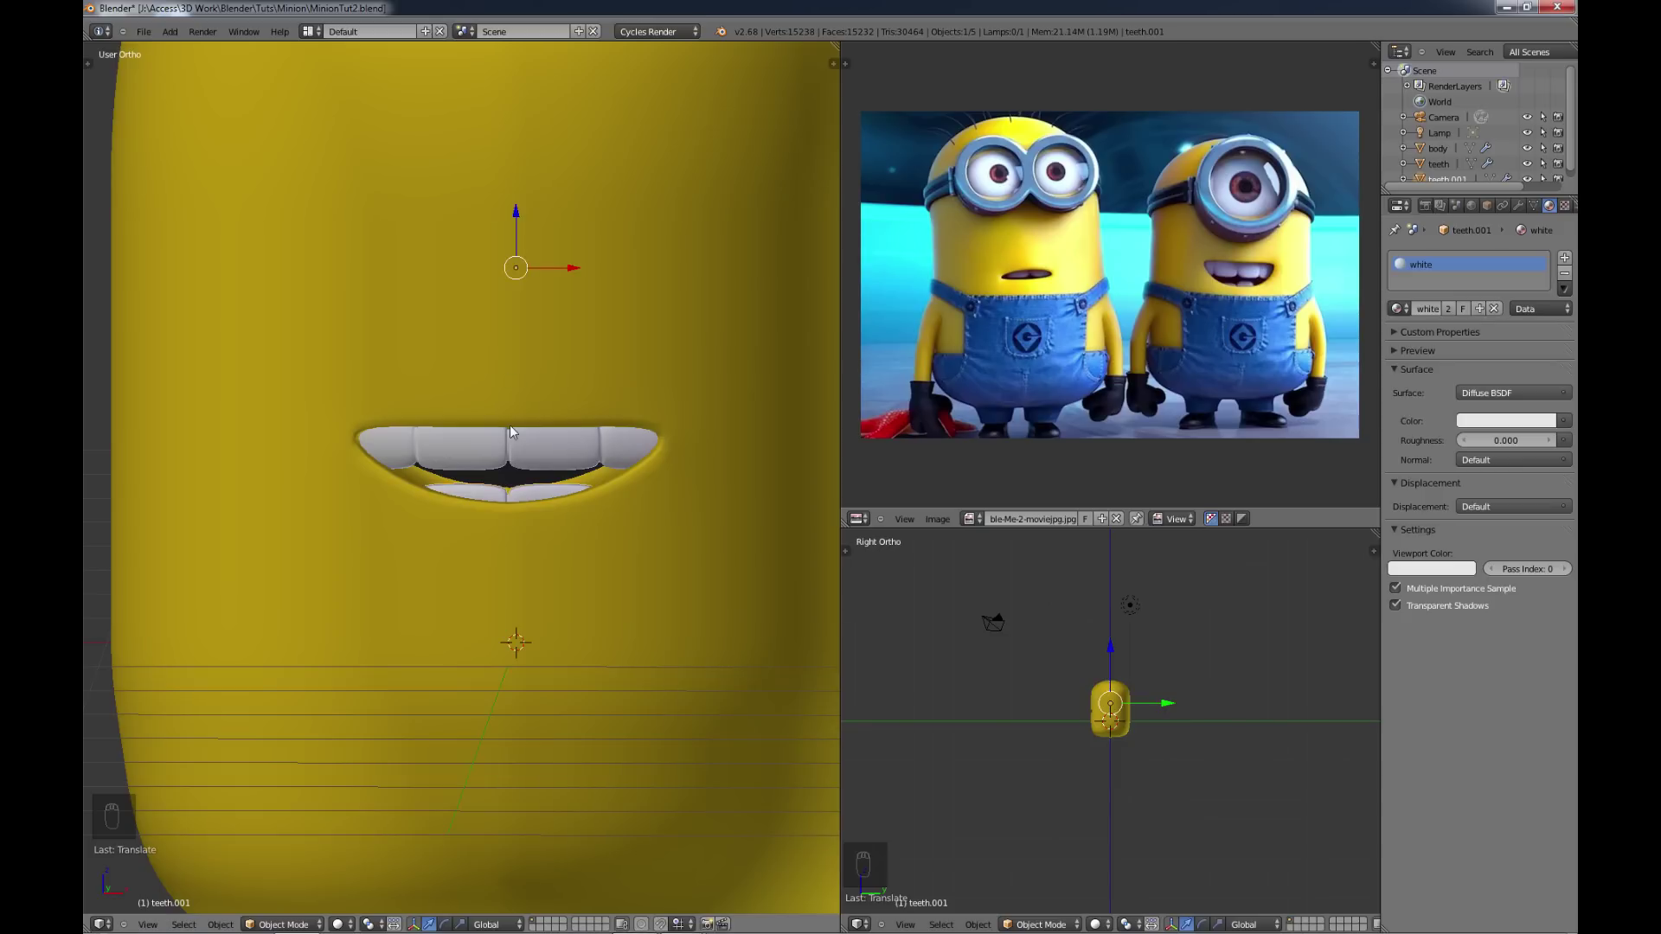
{"action": "middle_click", "coordinate": [545, 464]}
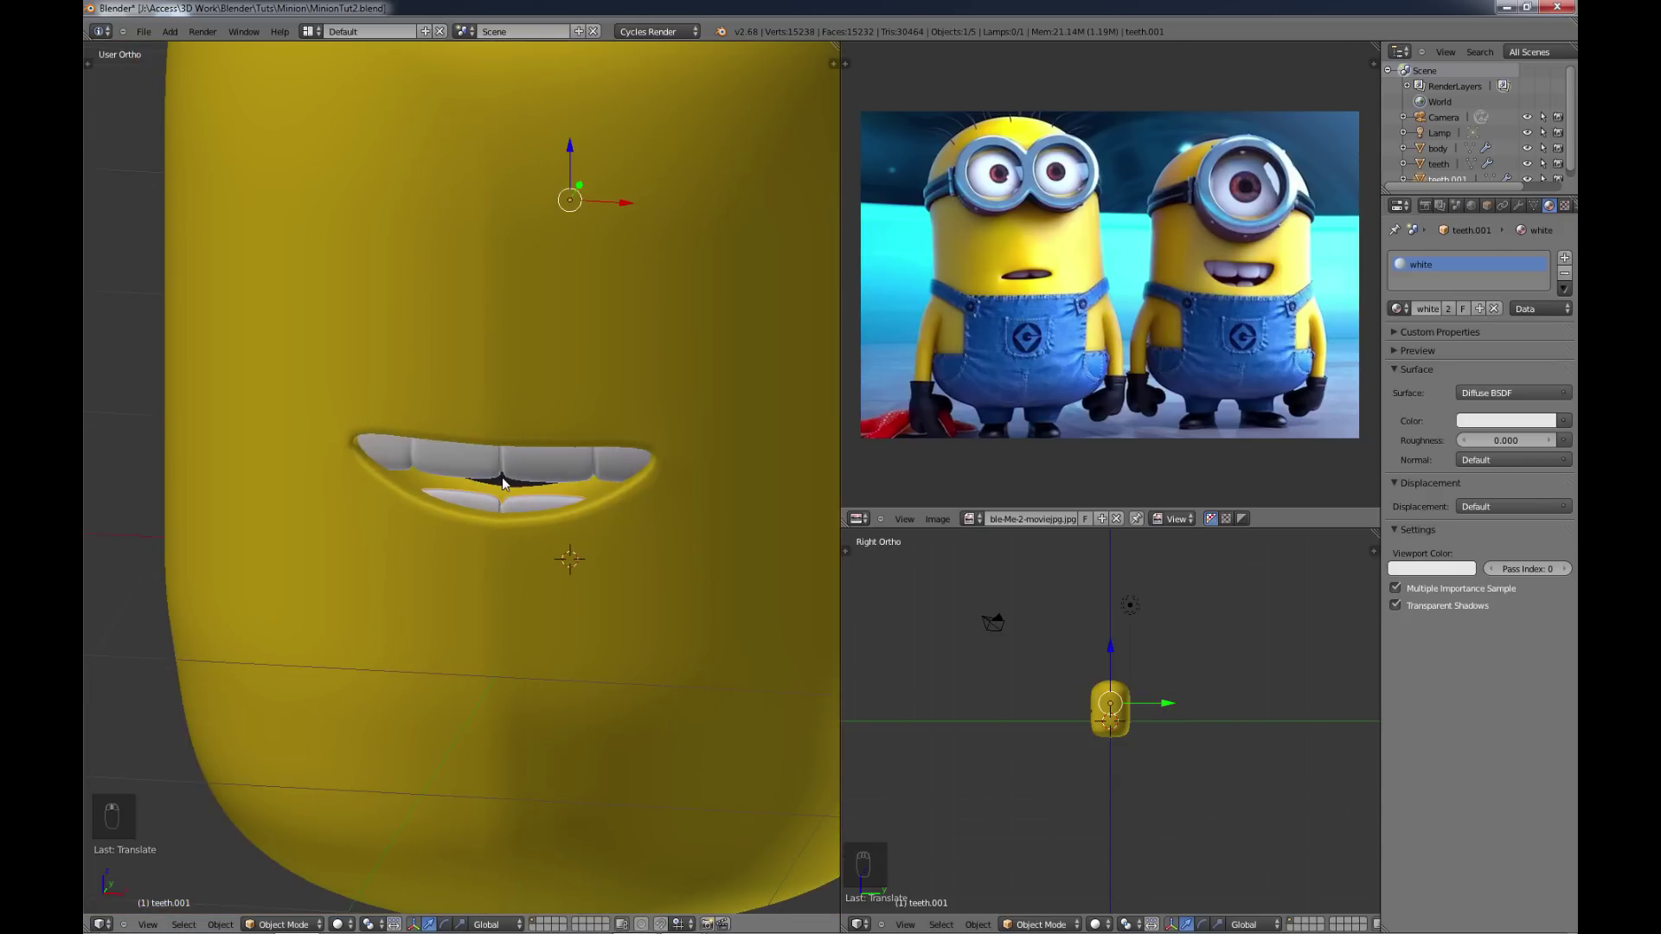
Step: Edit the lower teeth copy to delete the unneeded faces at its corner
{"action": "key", "text": "Tab"}
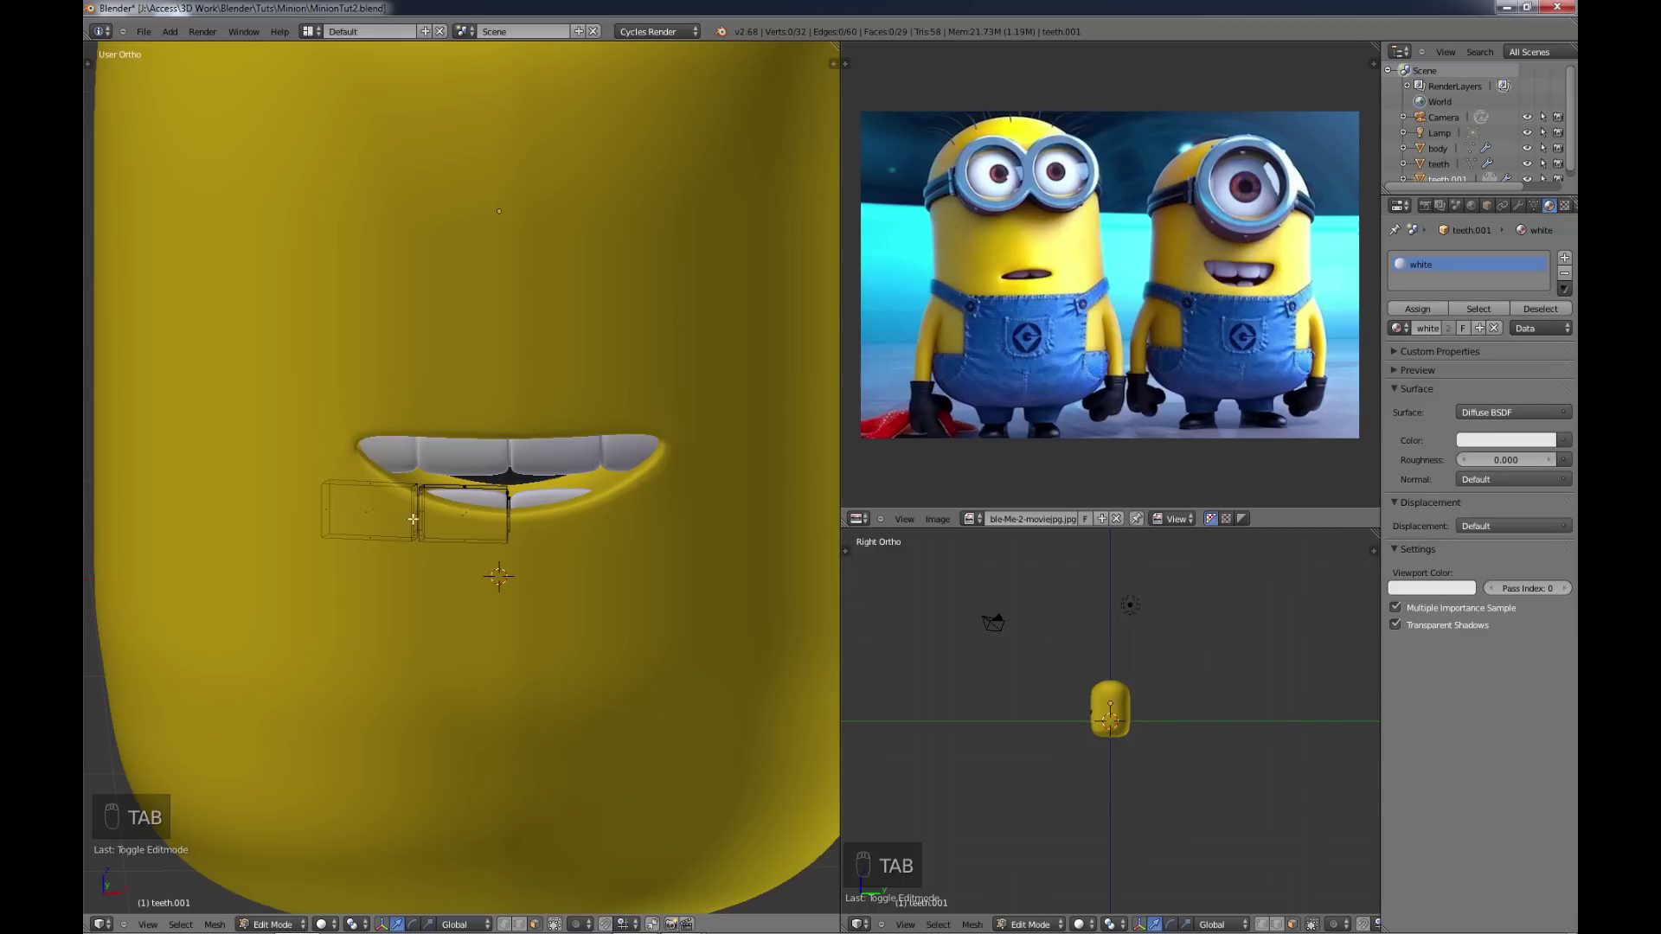
{"action": "key", "text": "c"}
{"action": "key", "text": "c"}
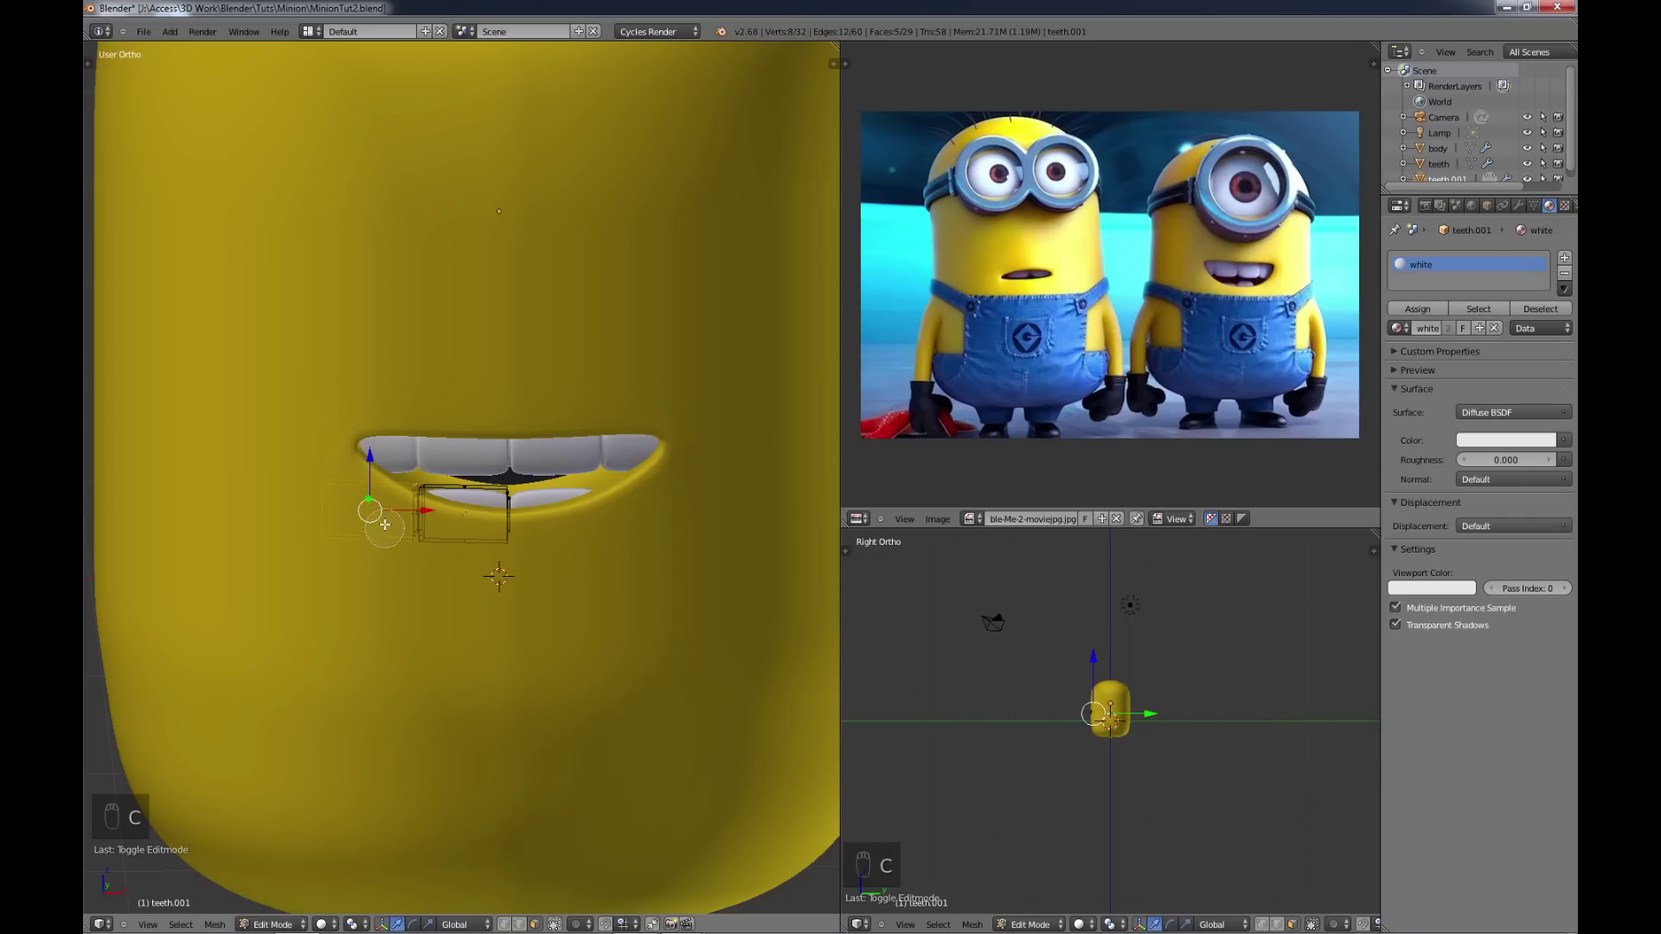
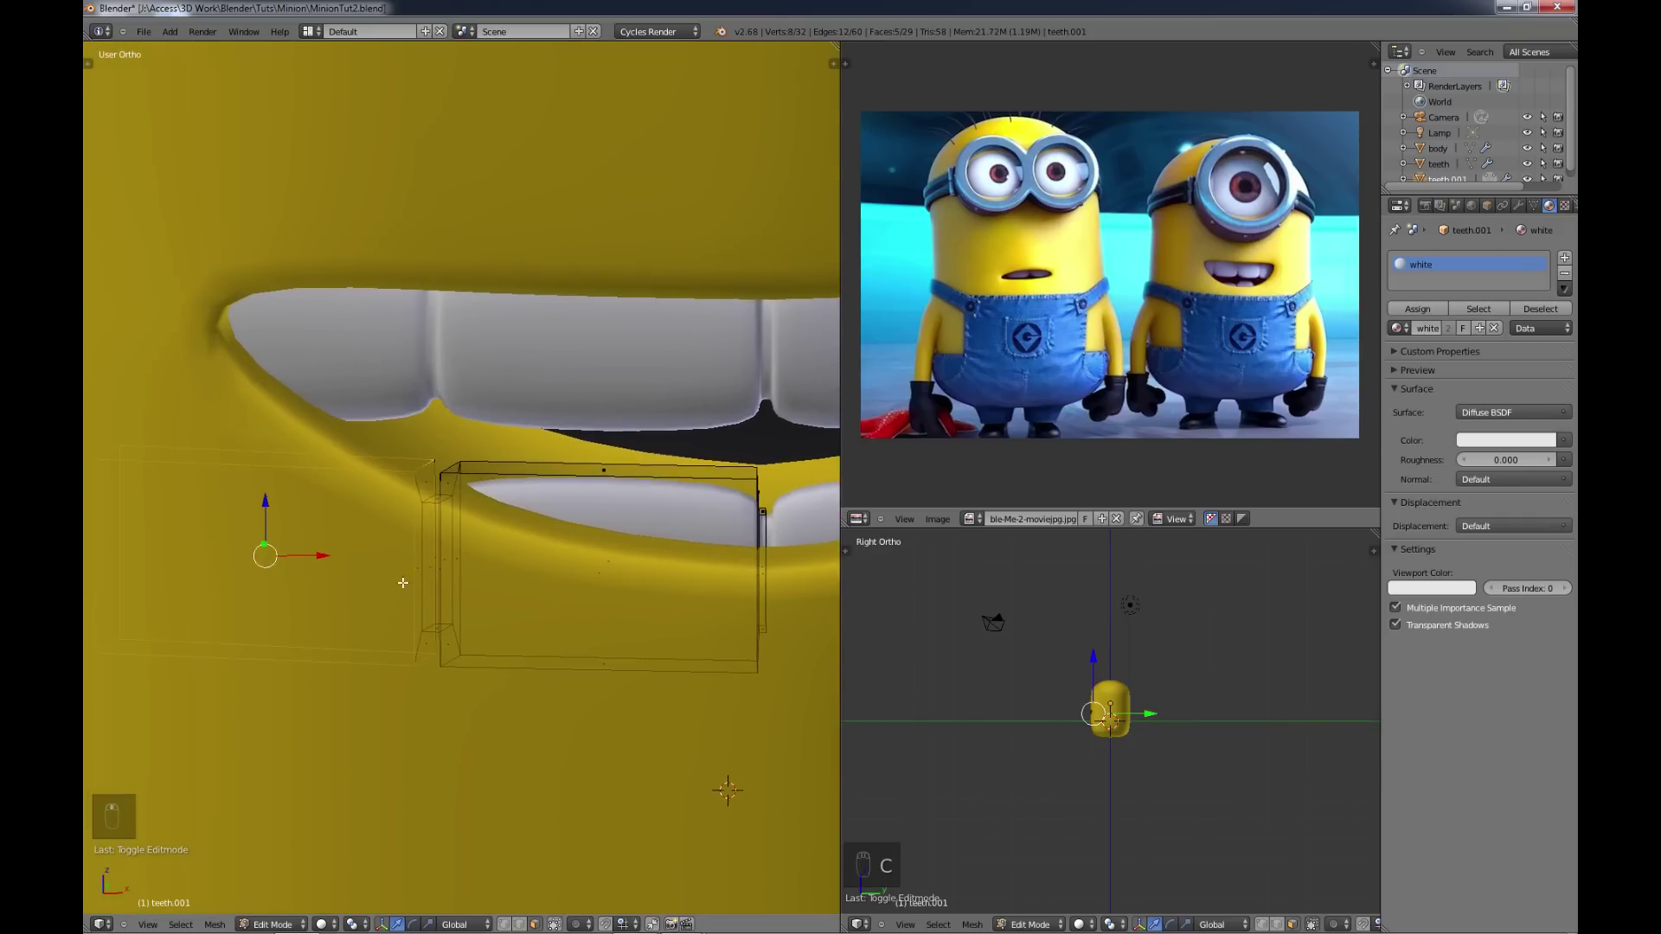
{"action": "key", "text": "c"}
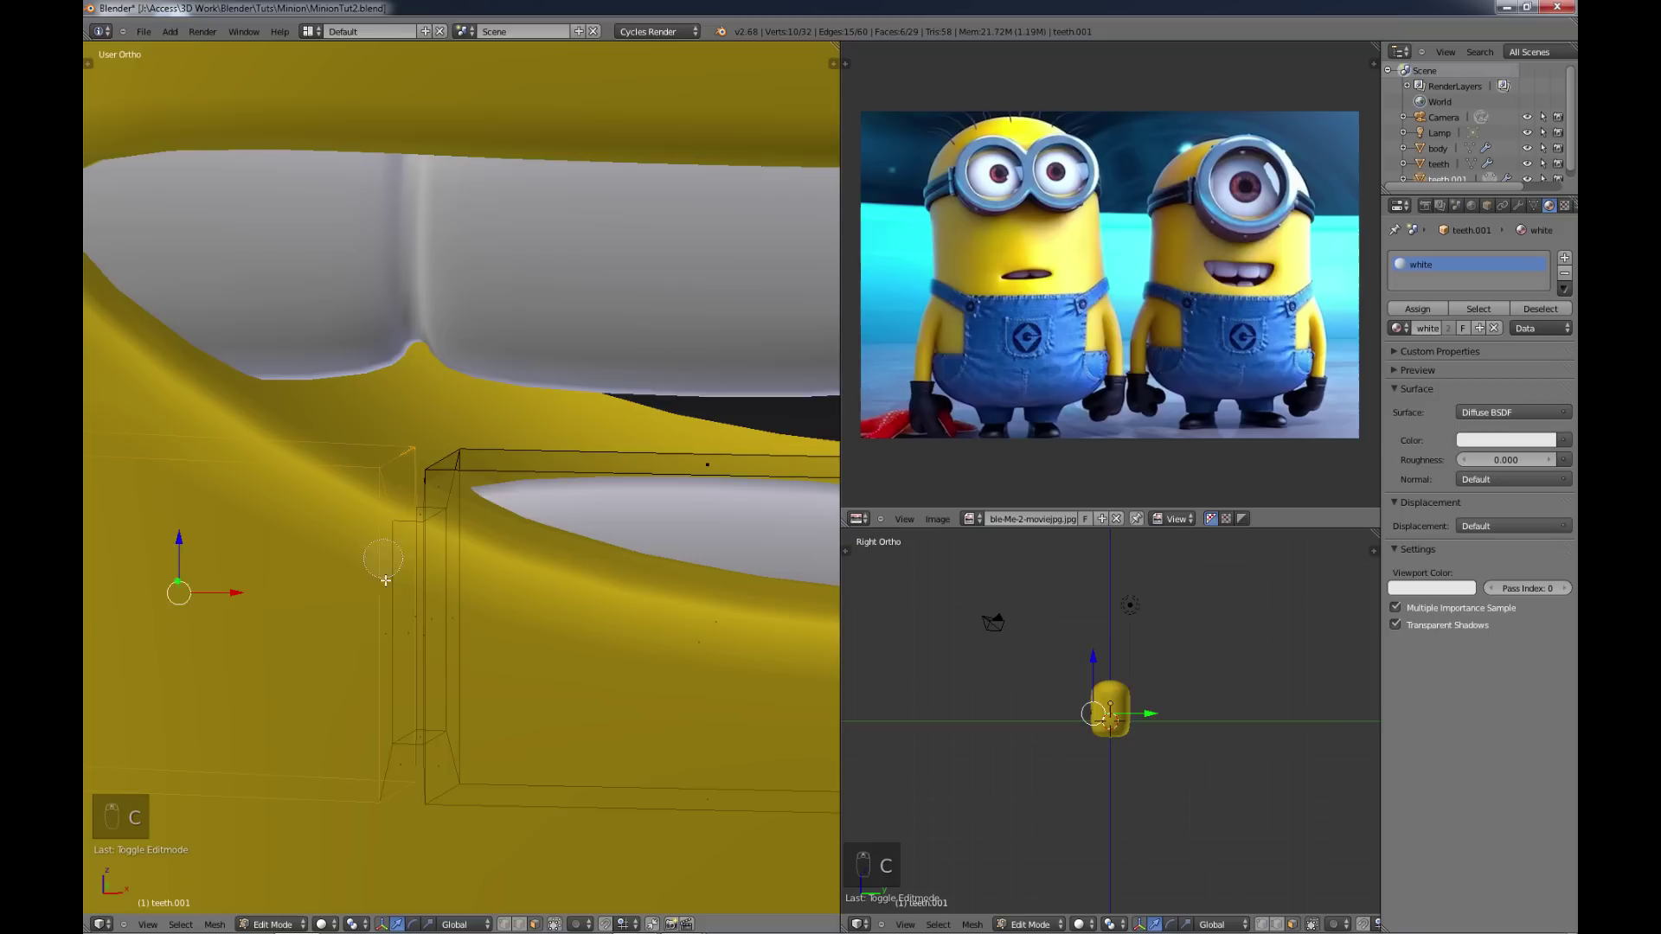
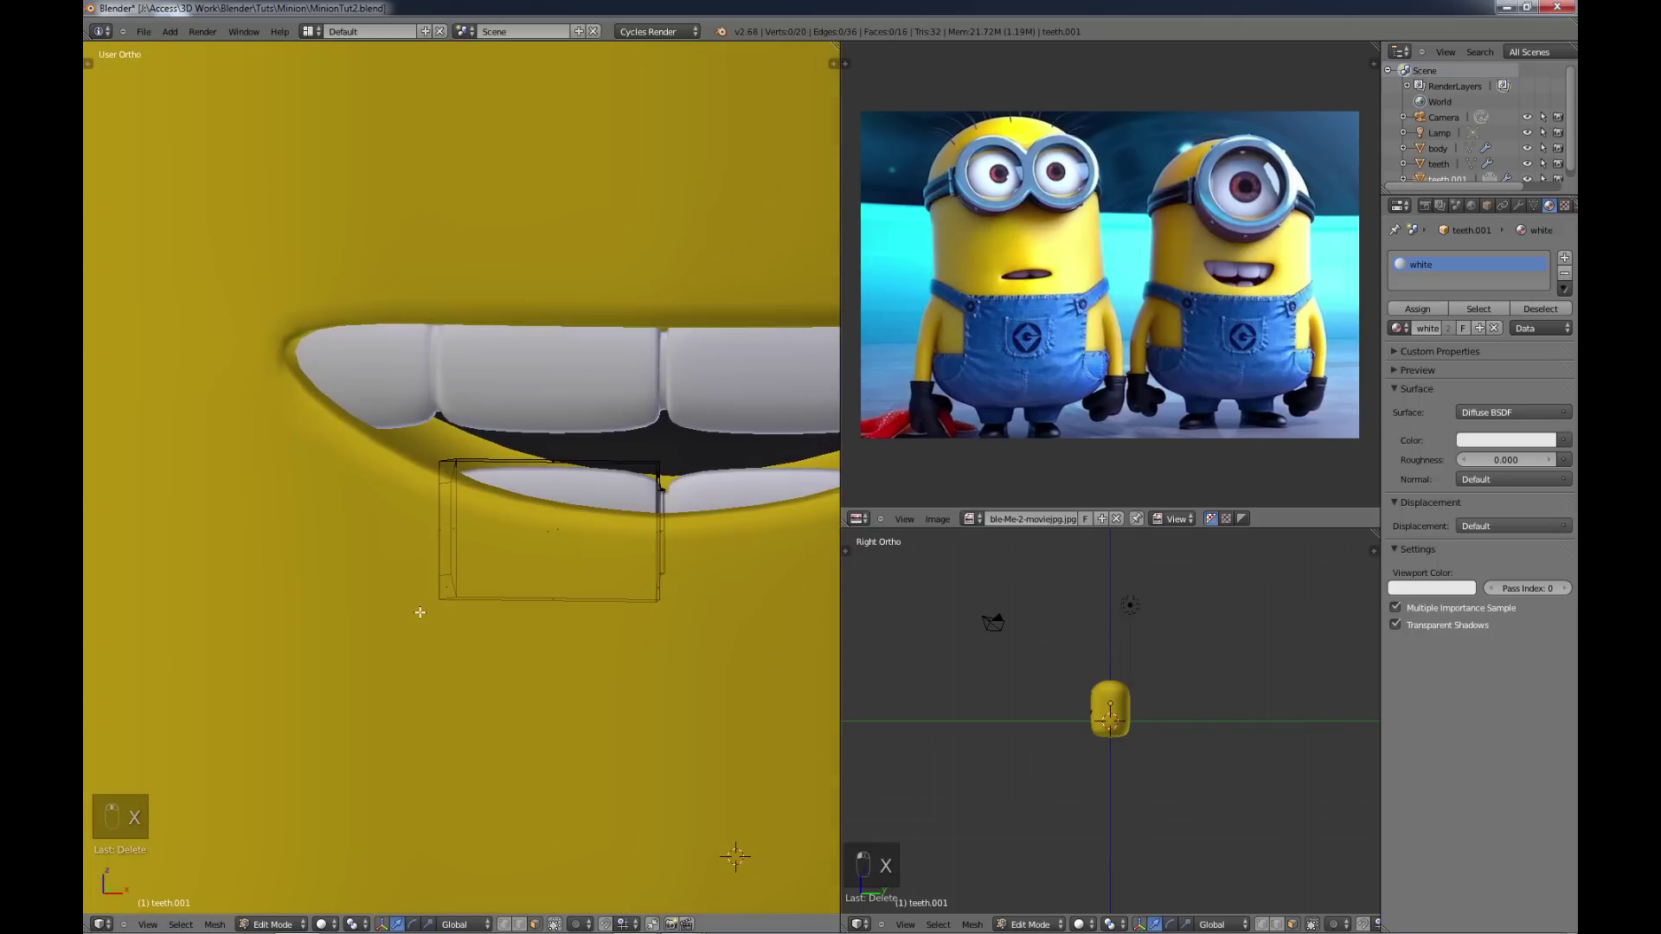
{"action": "key", "text": "a"}
{"action": "key", "text": "a"}
{"action": "key", "text": "Tab"}
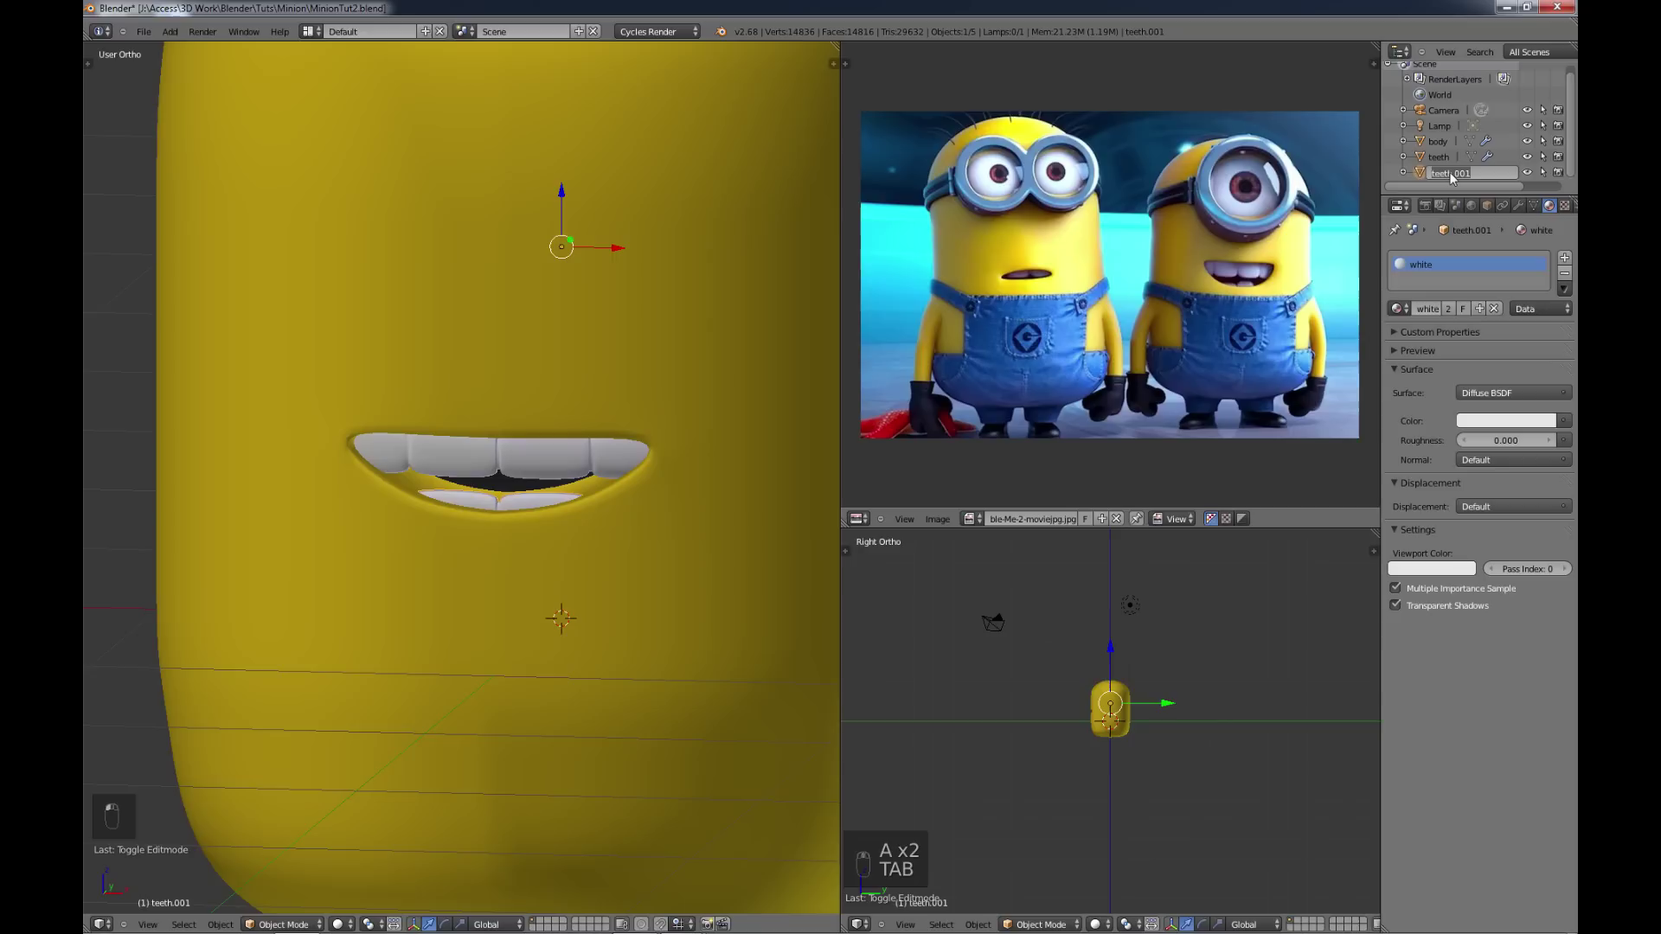
Step: Rename the lower teeth object teeth.001 to teeth_lower in the Outliner
{"action": "key", "text": "e"}
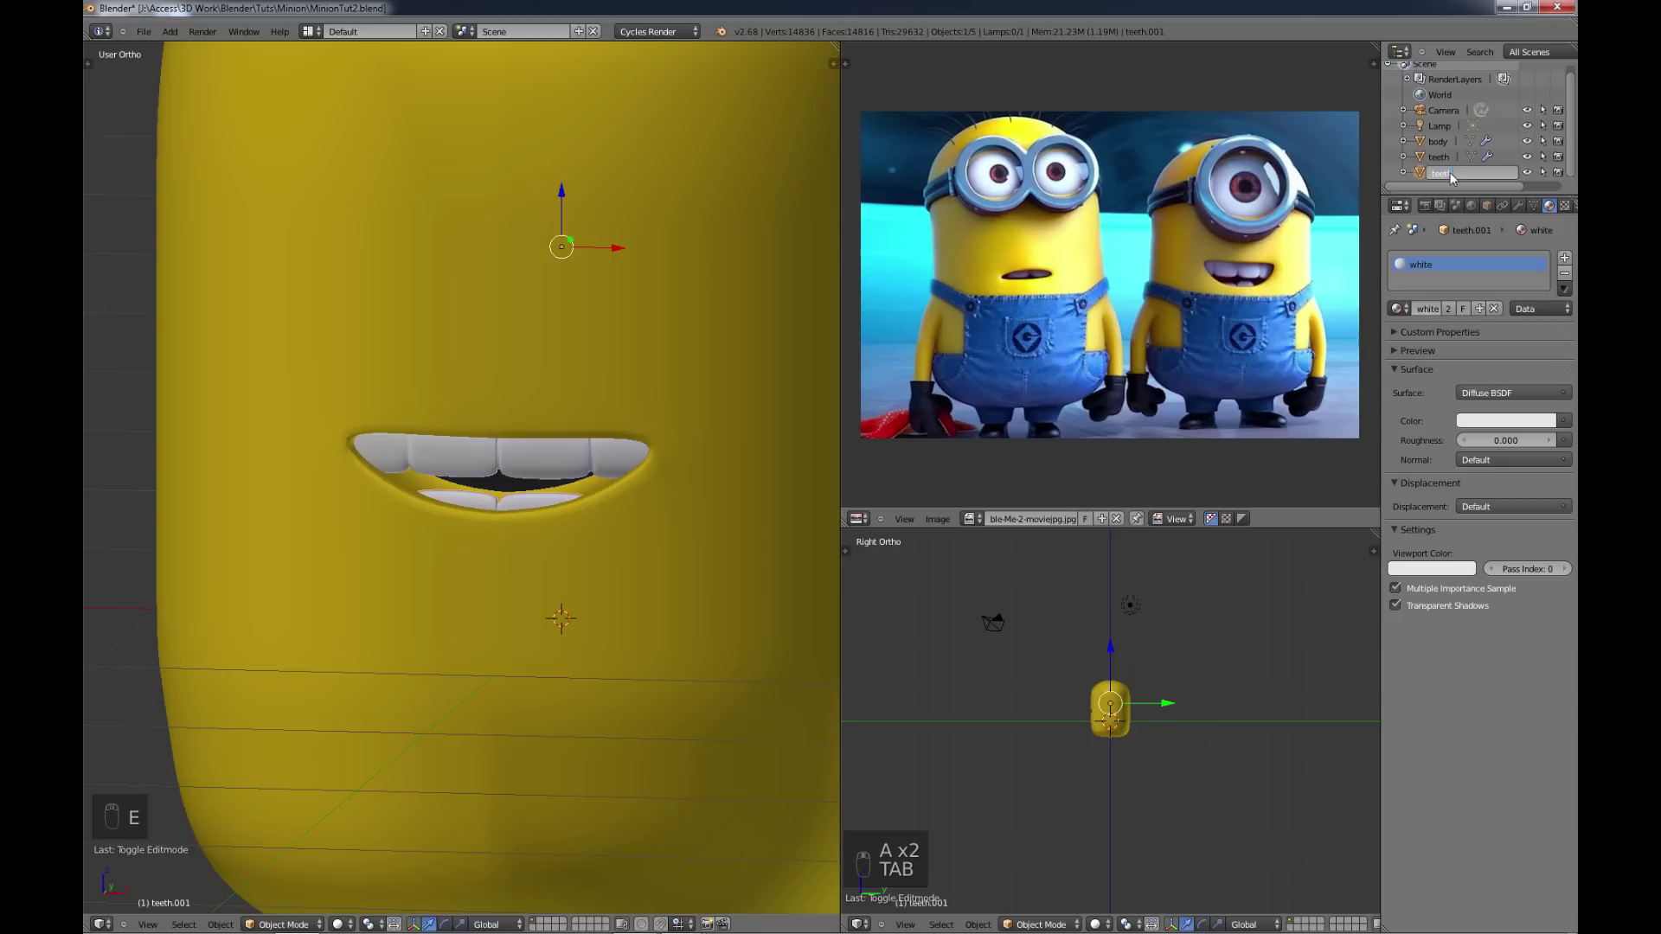
{"action": "key", "text": "e"}
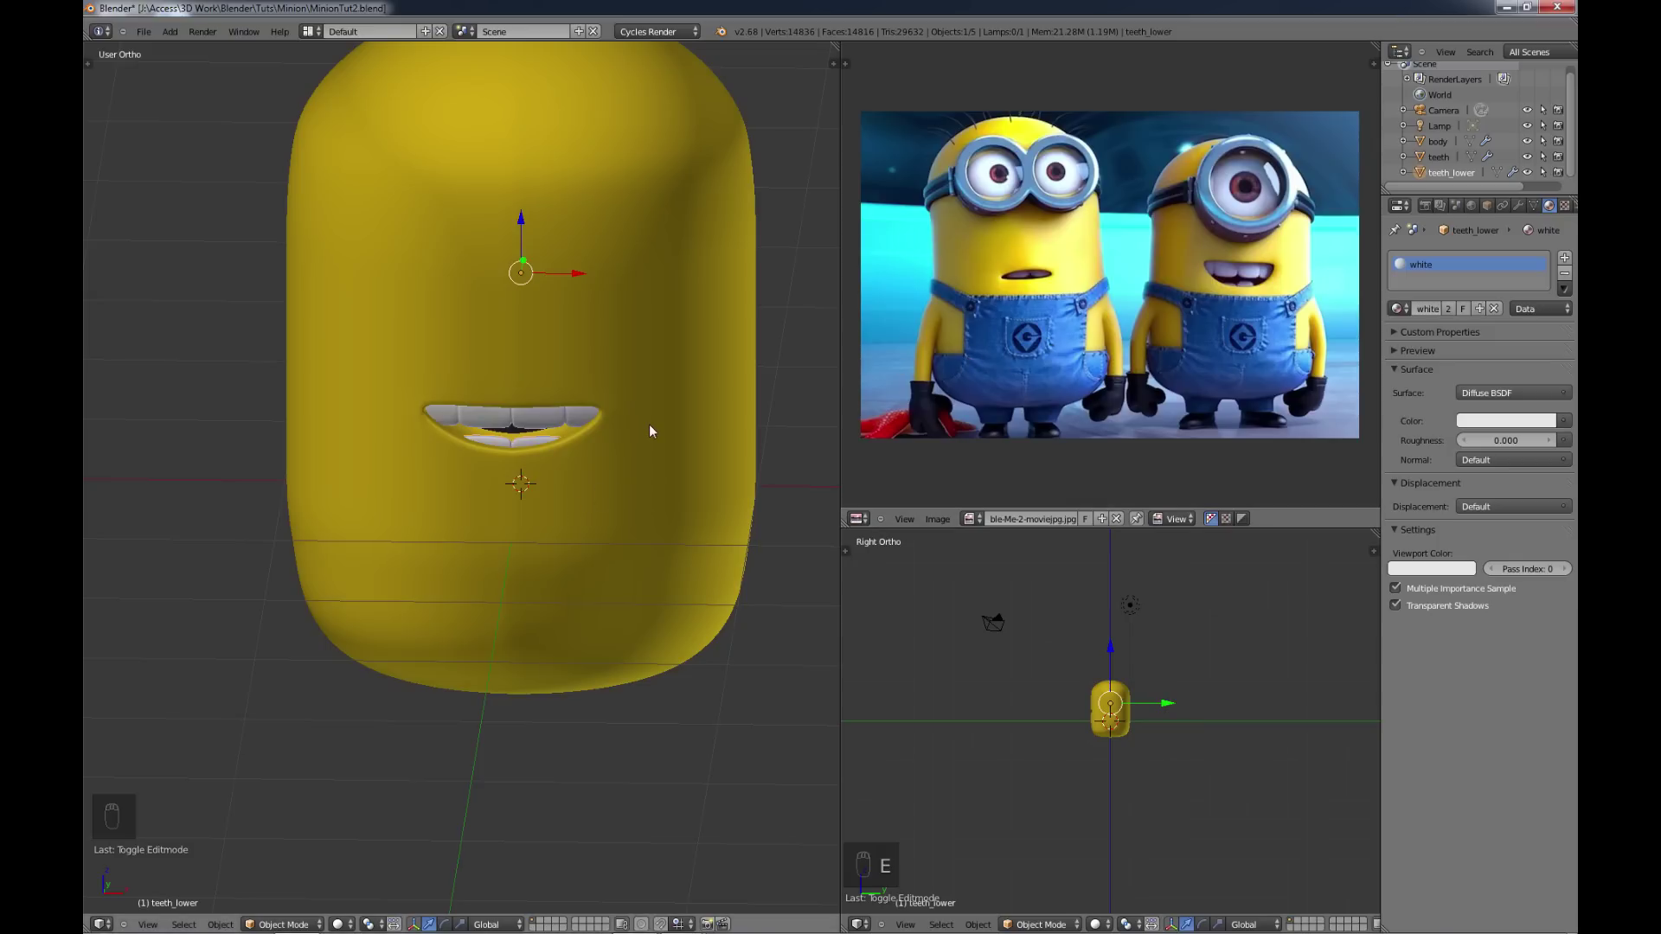
Step: In front view, select the lower faces of the body mesh and duplicate them for separation
{"action": "left_click_drag", "start_coordinate": [663, 405], "coordinate": [677, 417]}
{"action": "key", "text": "Tab"}
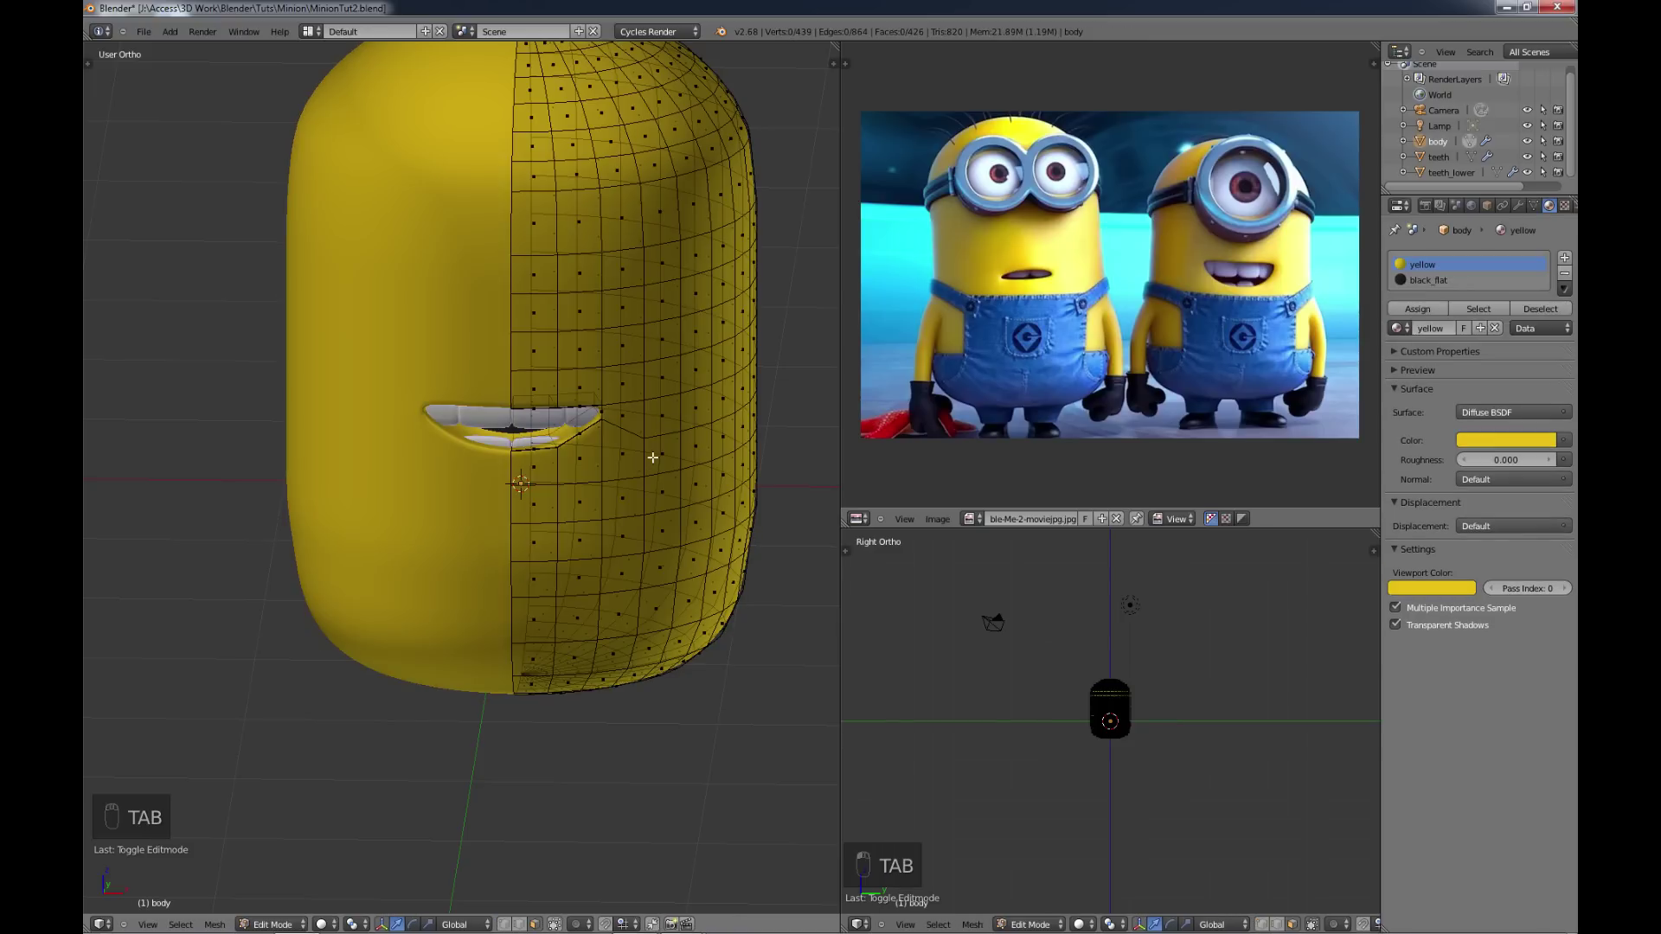
{"action": "key", "text": "KP_1"}
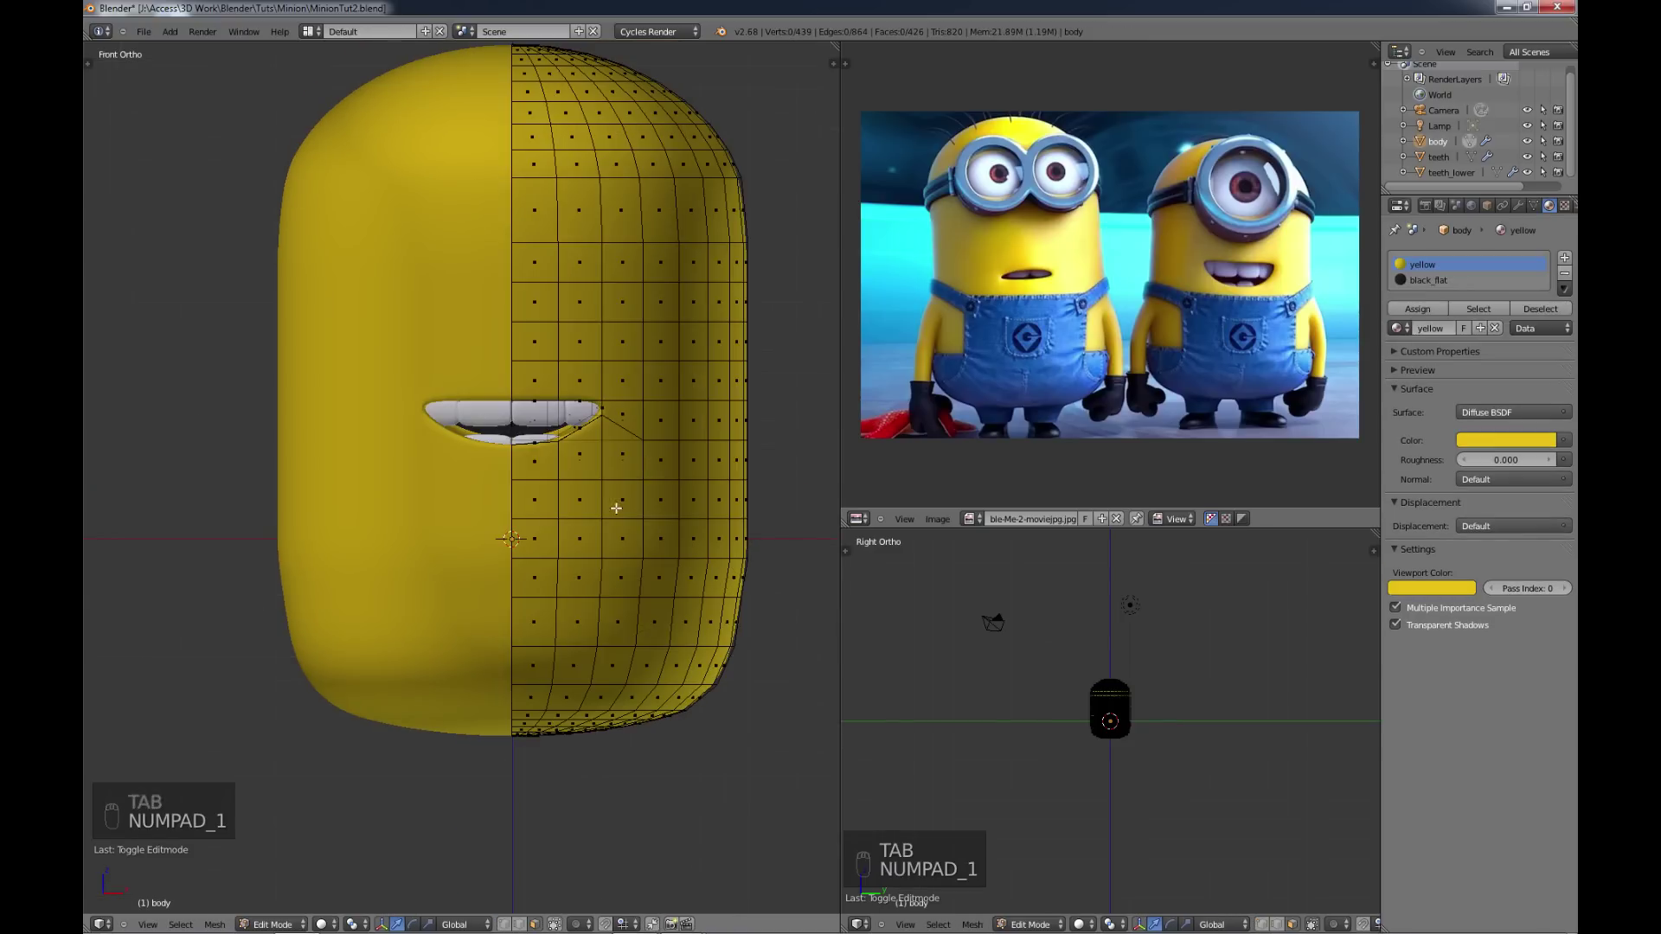
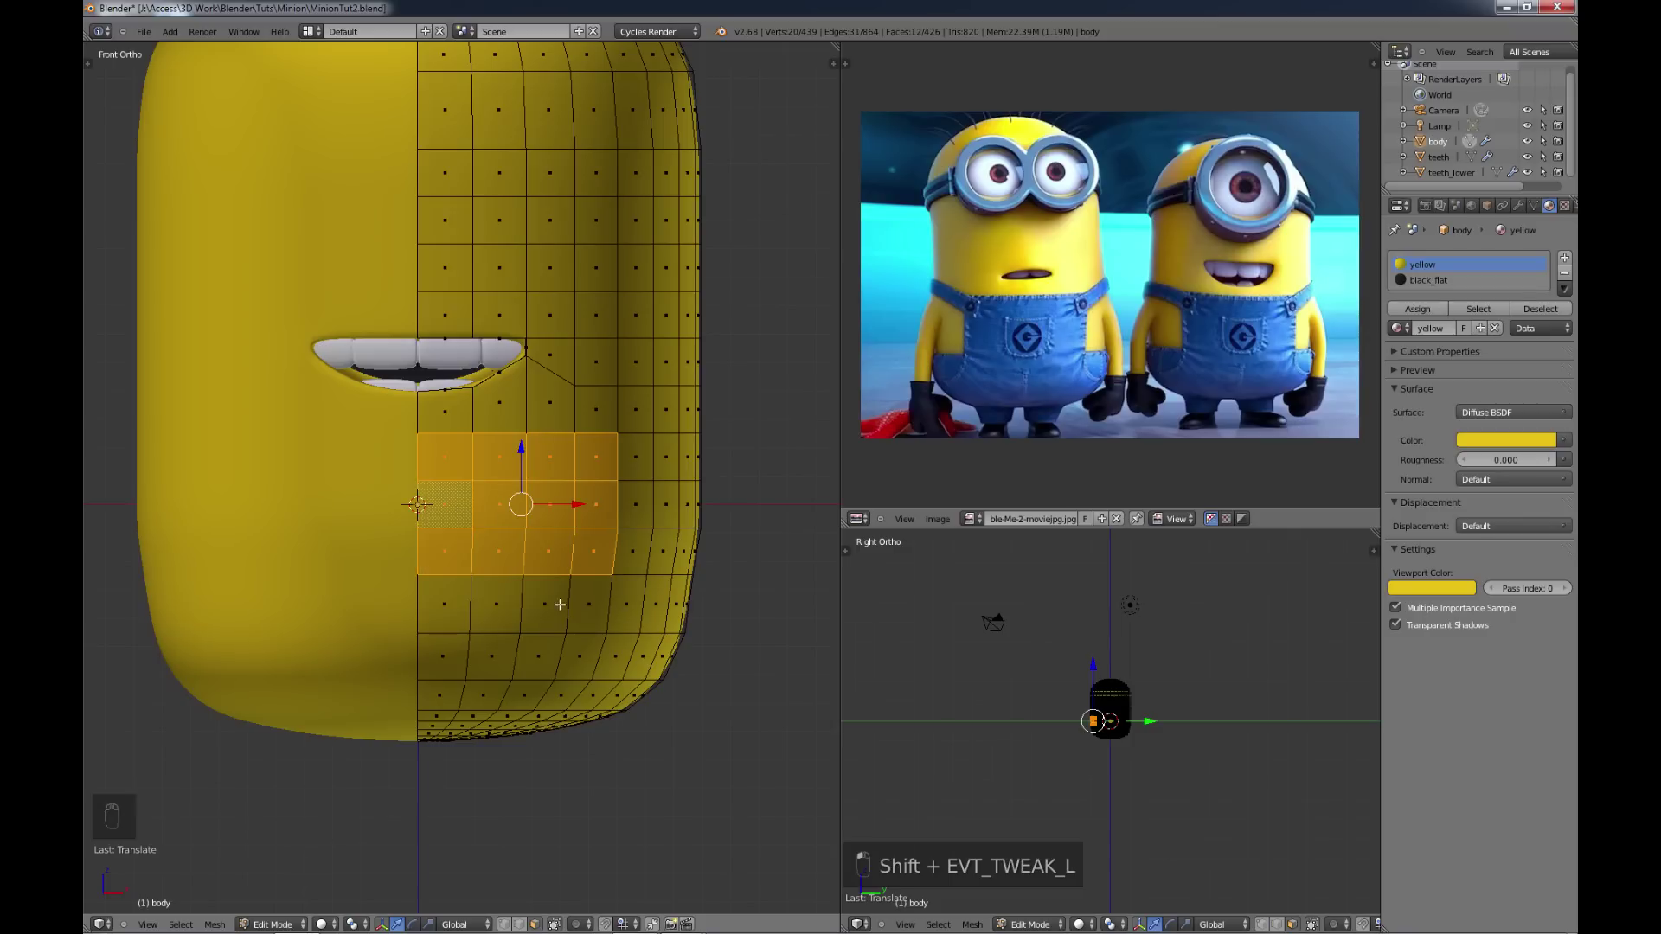
{"action": "key", "text": "c"}
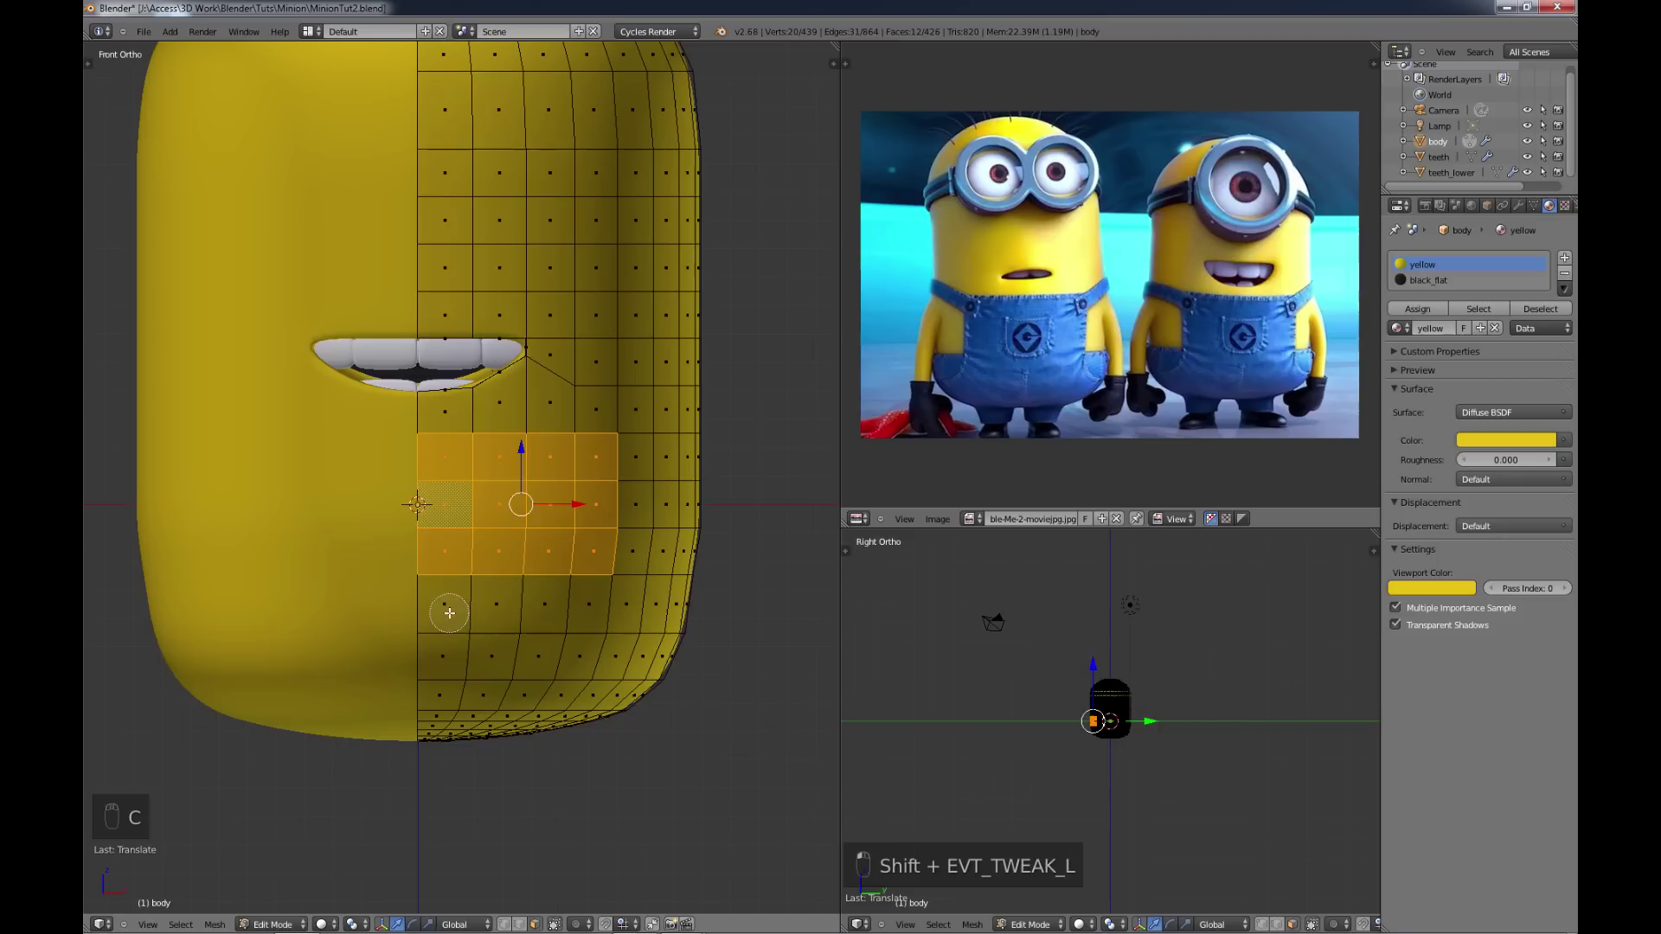
{"action": "key", "text": "c"}
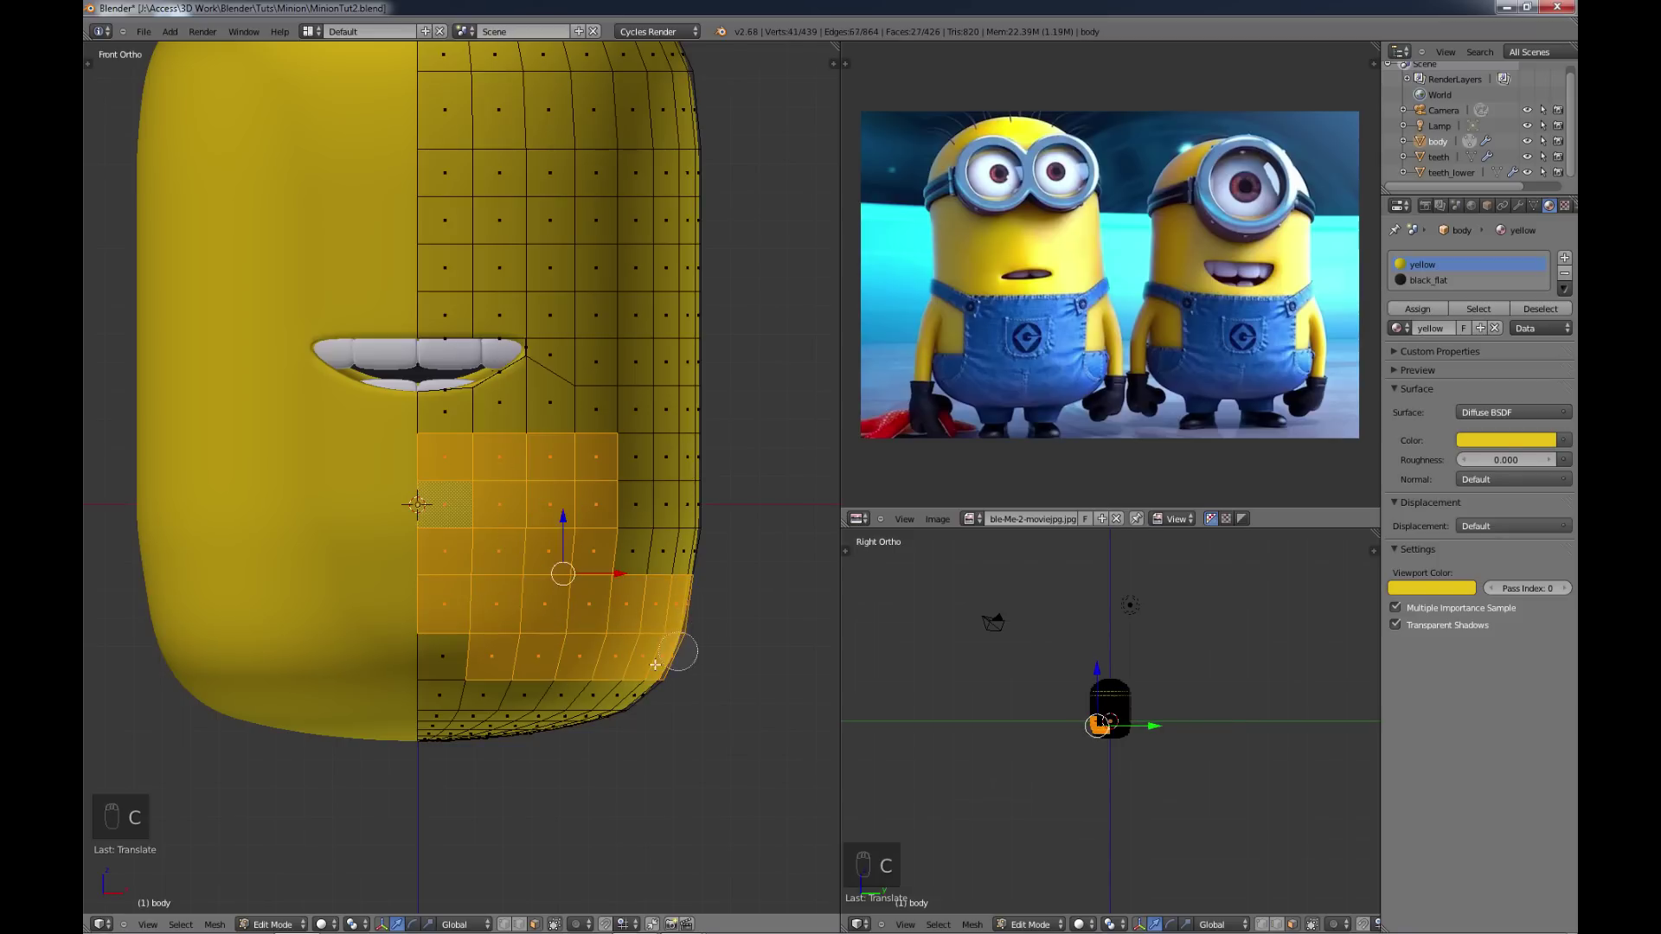
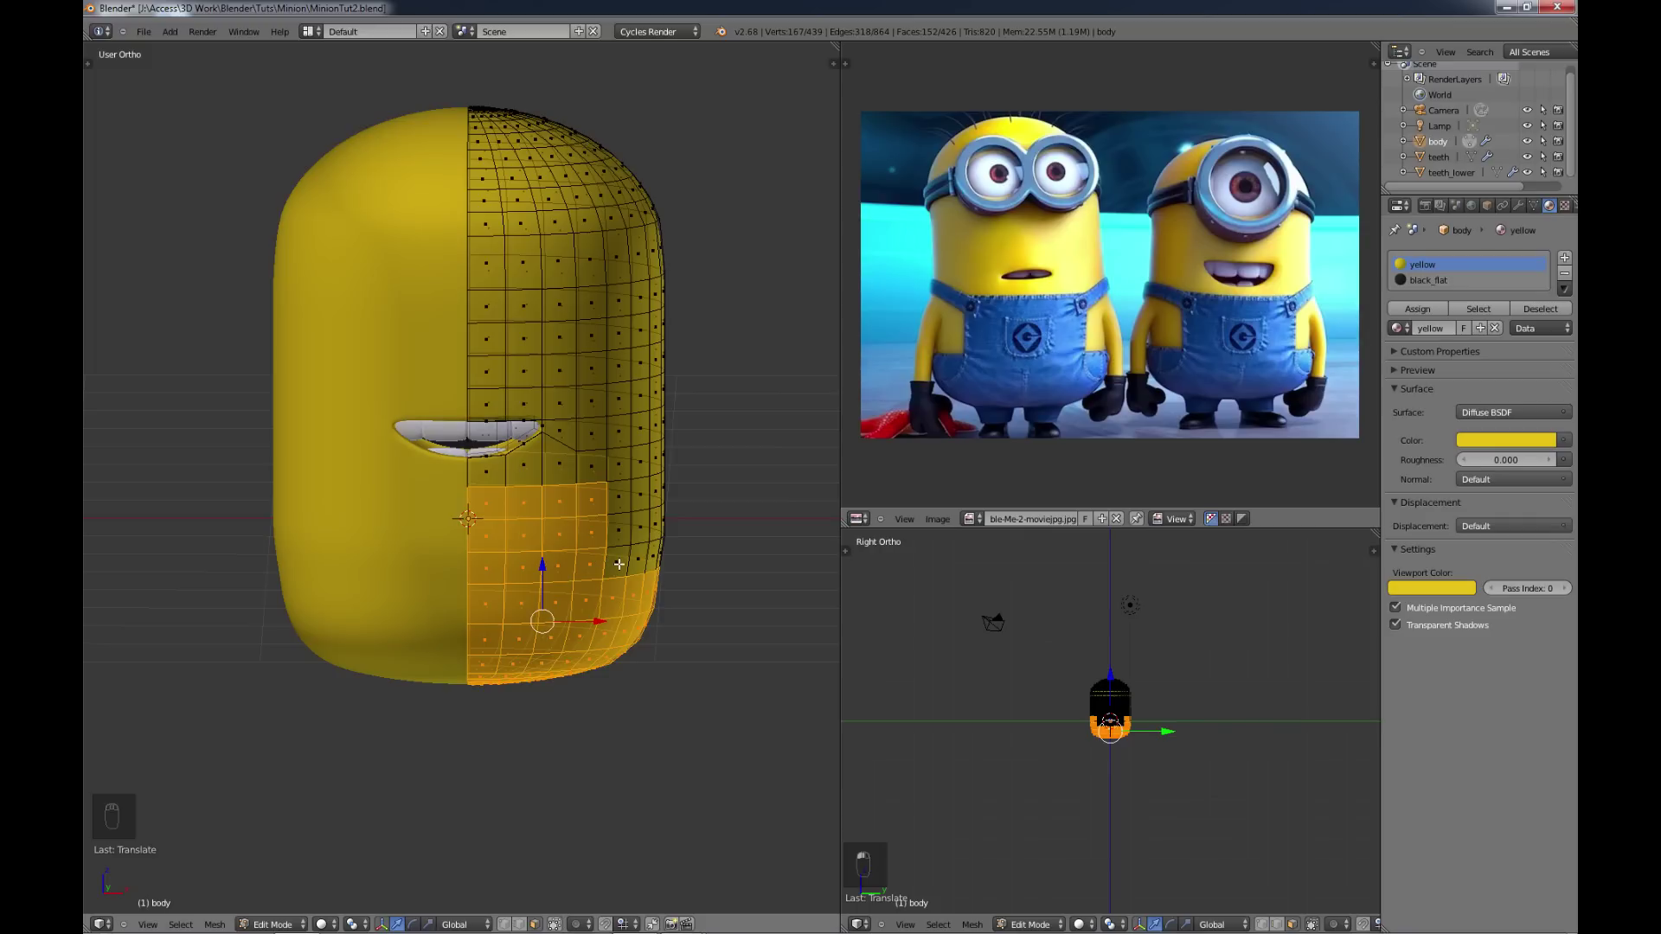
{"action": "key", "text": "shift+d"}
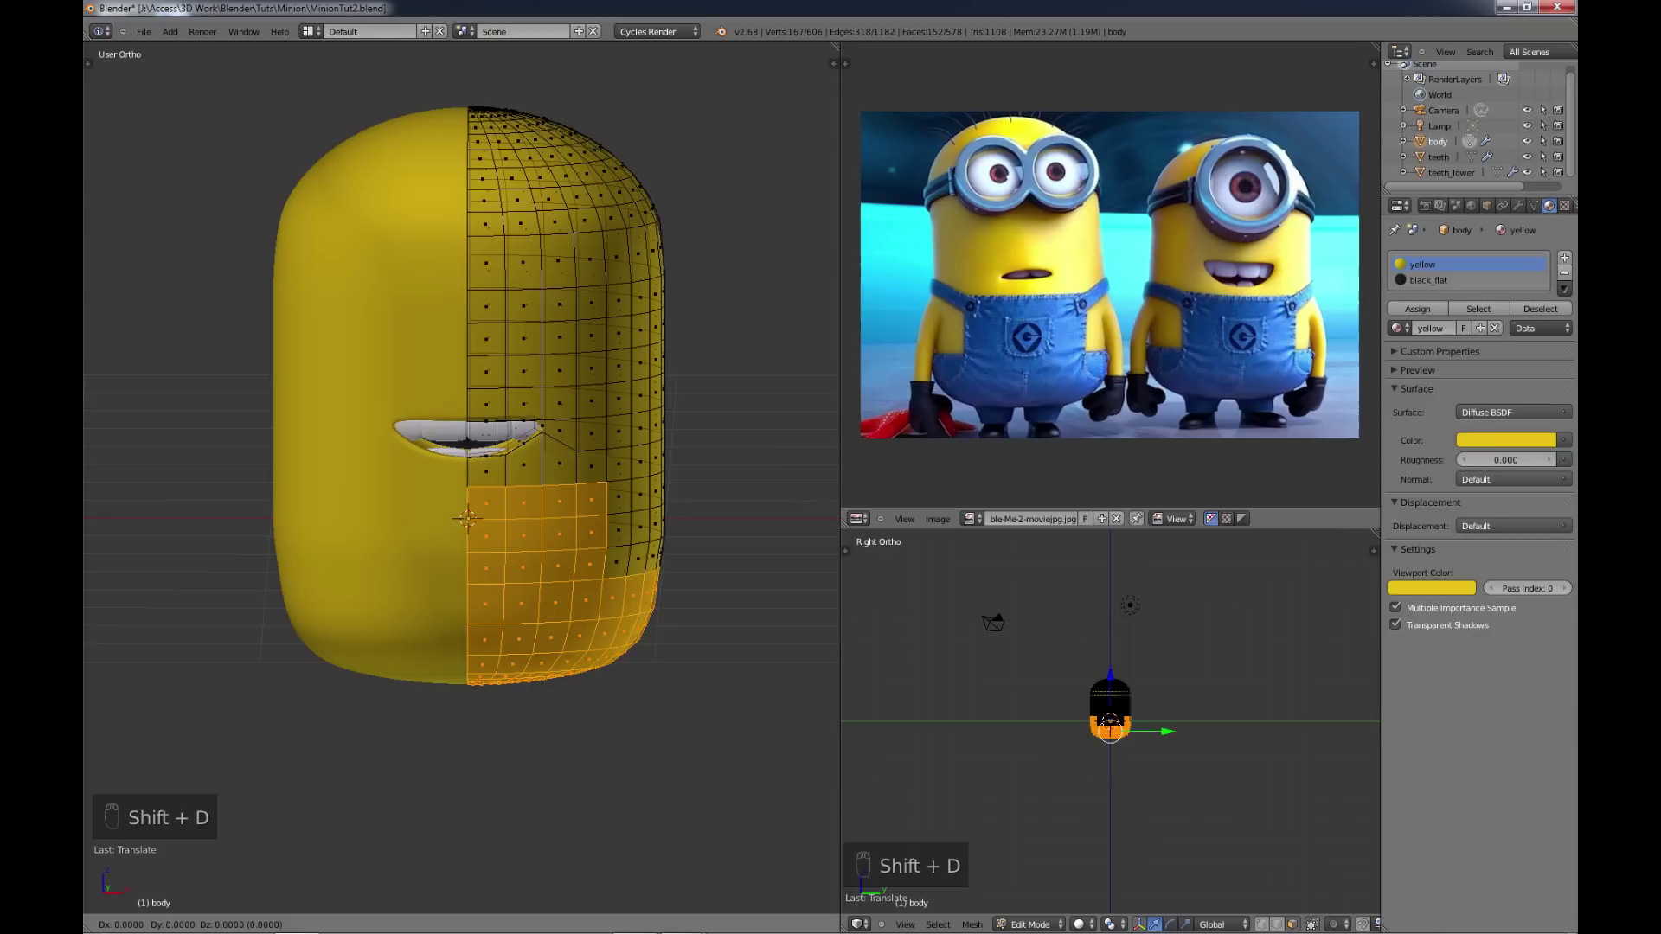
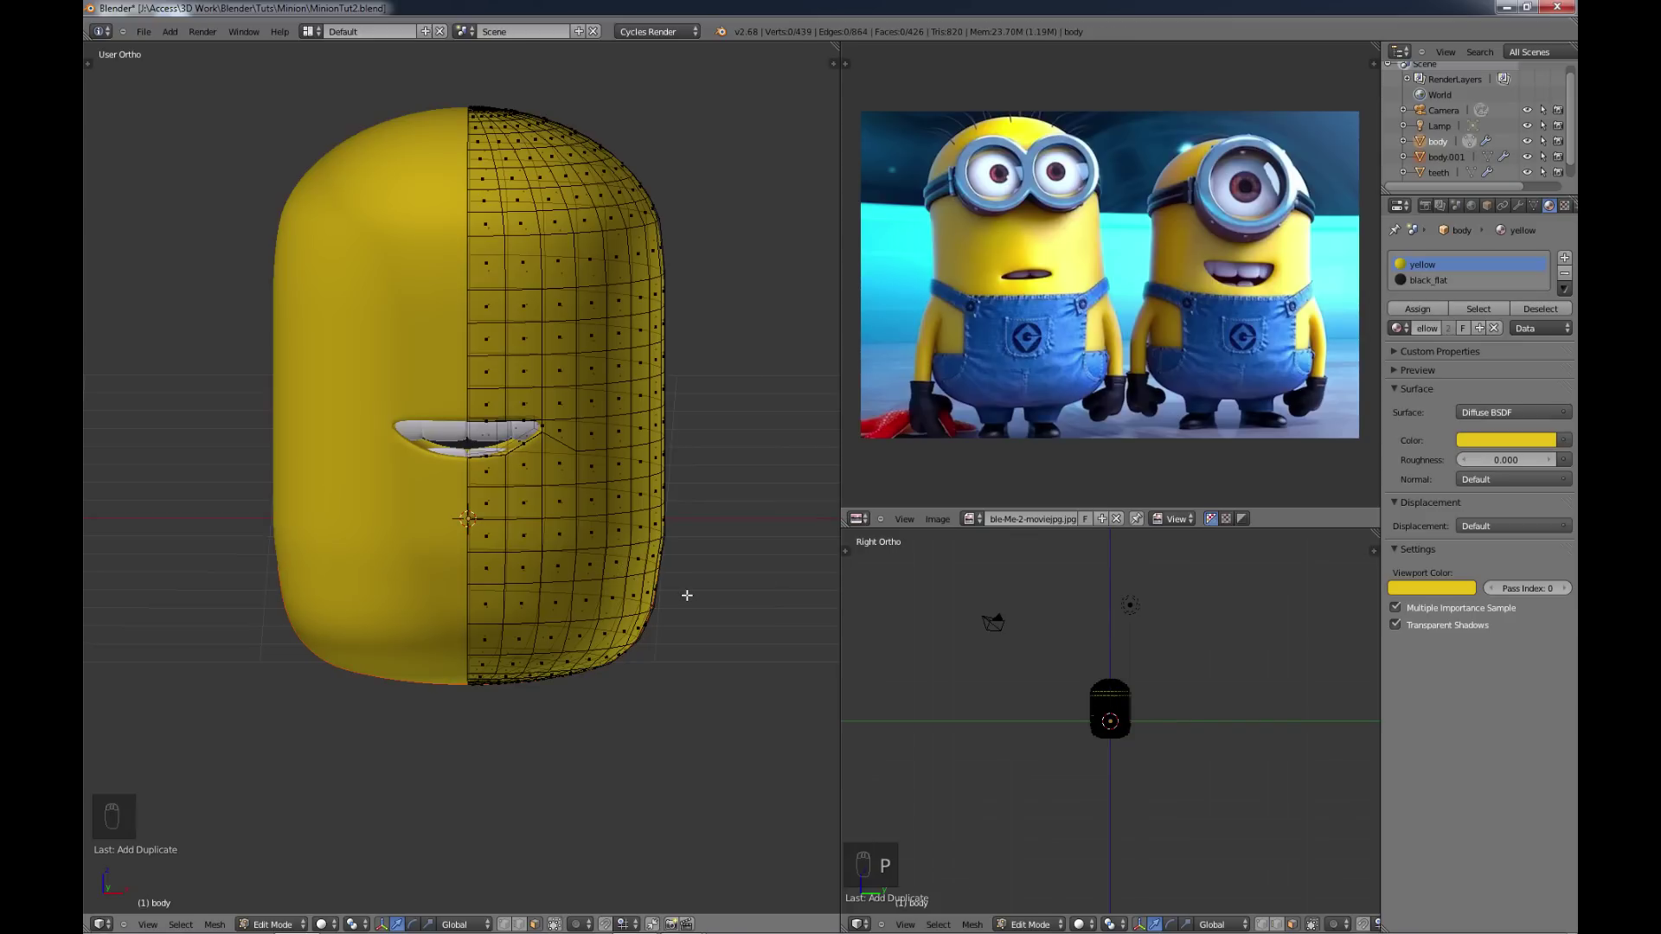
Step: Rename the separated lower piece to jeans and give it a new material named jeans
{"action": "key", "text": "Tab"}
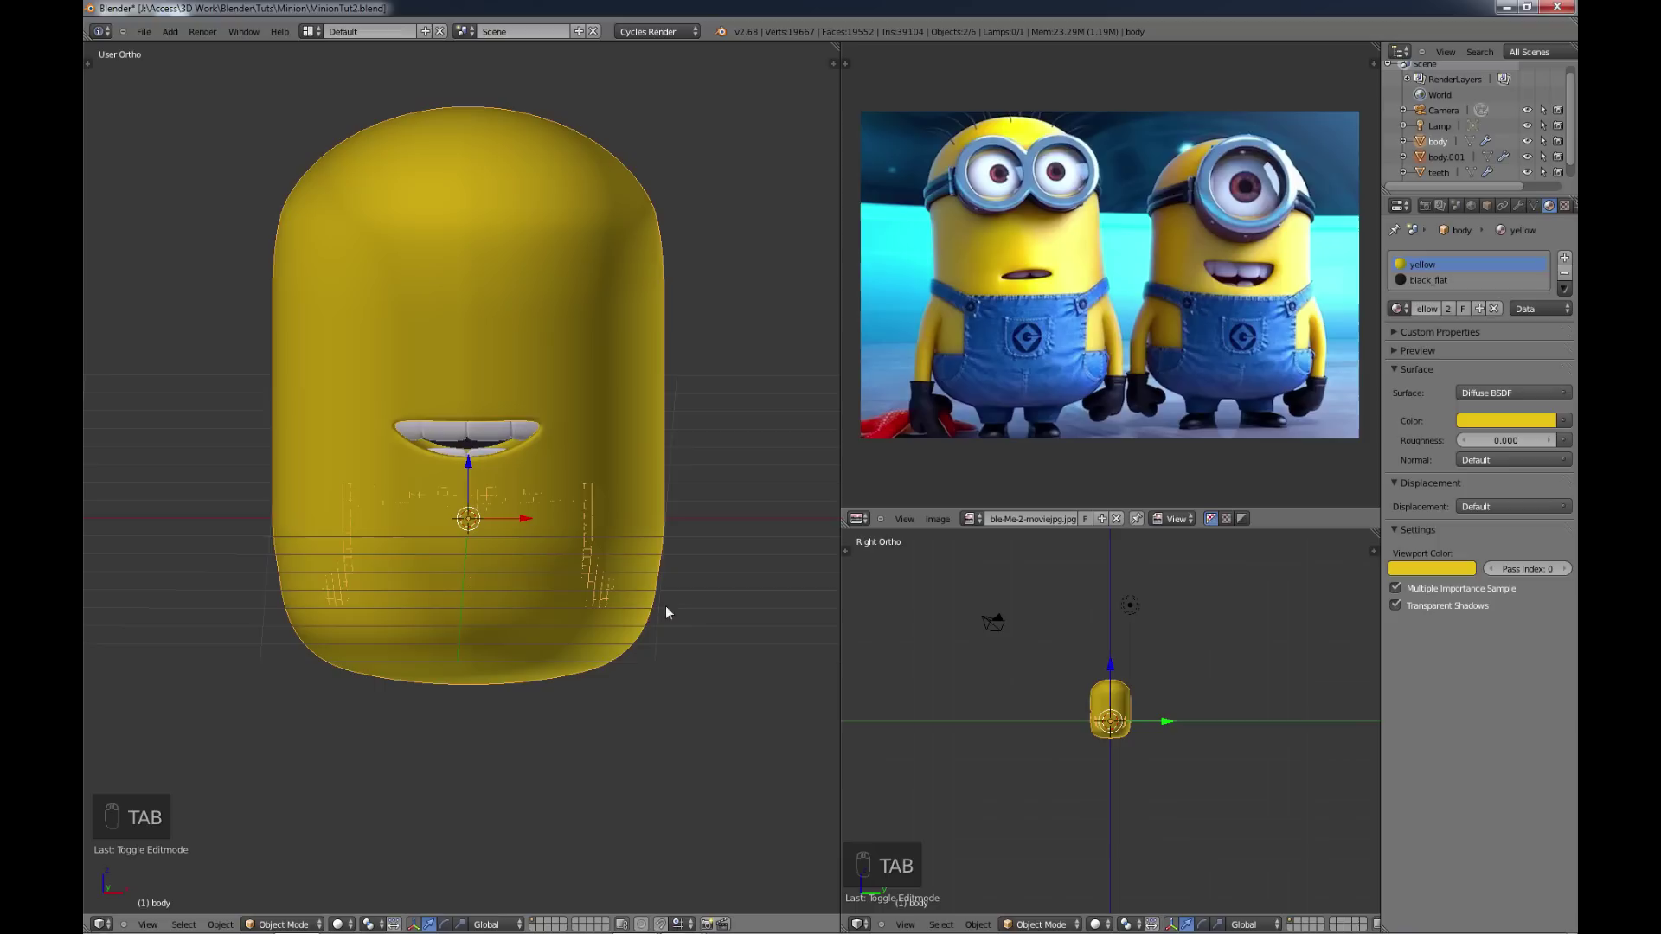
{"action": "left_click_drag", "start_coordinate": [594, 541], "coordinate": [572, 592]}
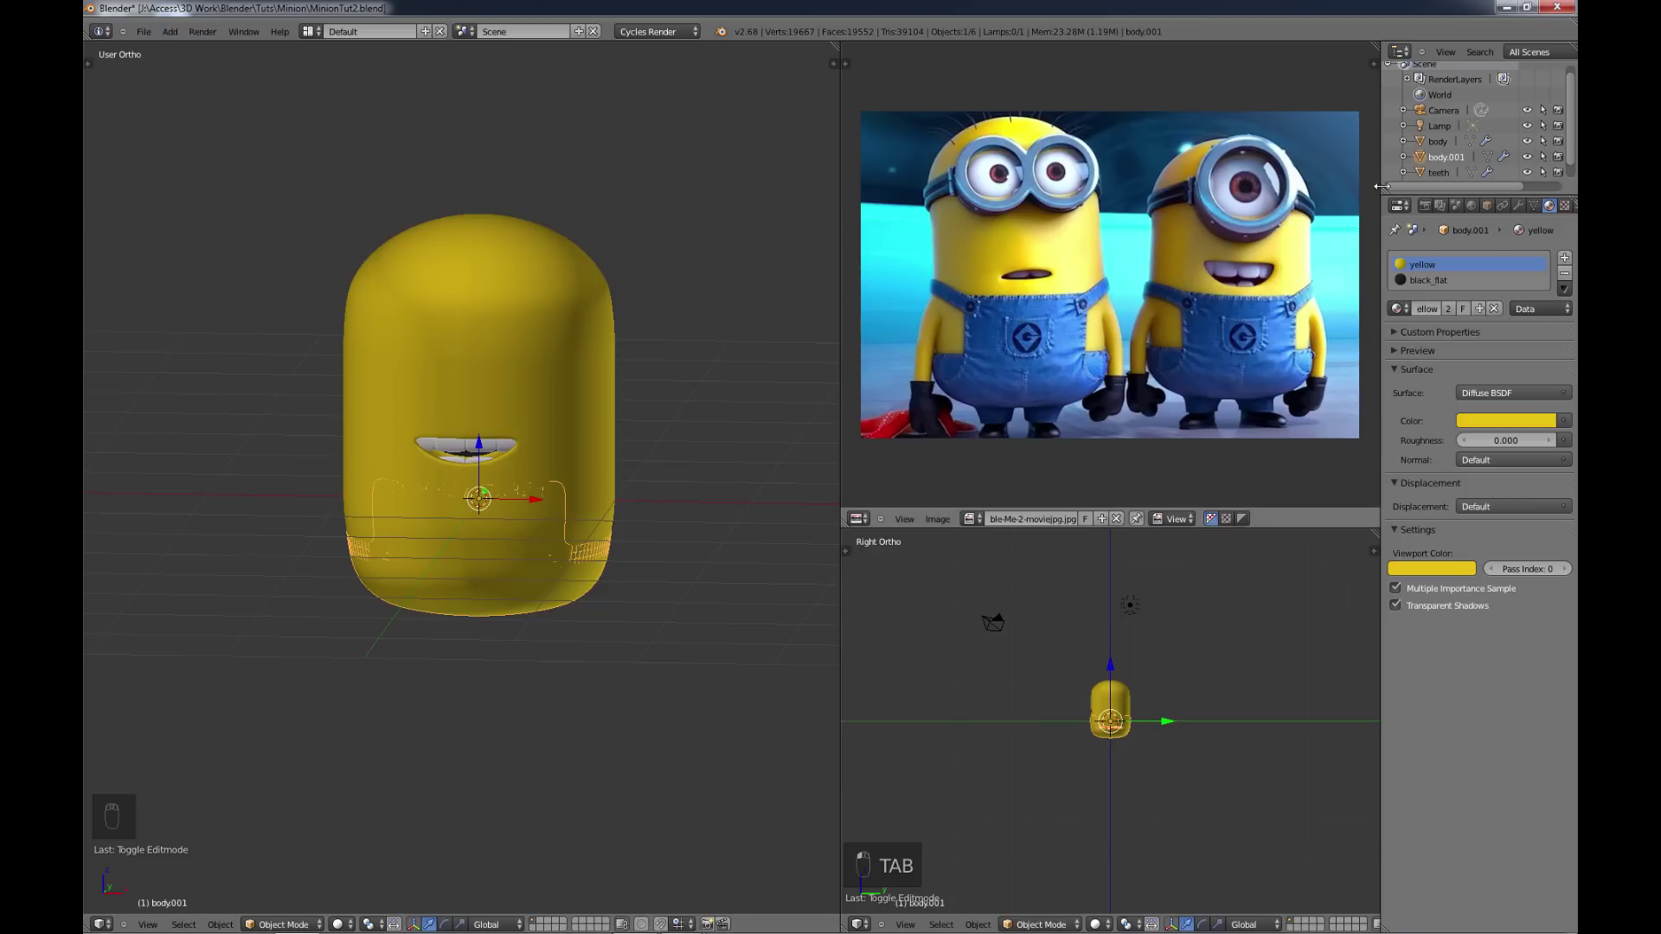
{"action": "left_click_drag", "start_coordinate": [1451, 165], "coordinate": [1451, 165]}
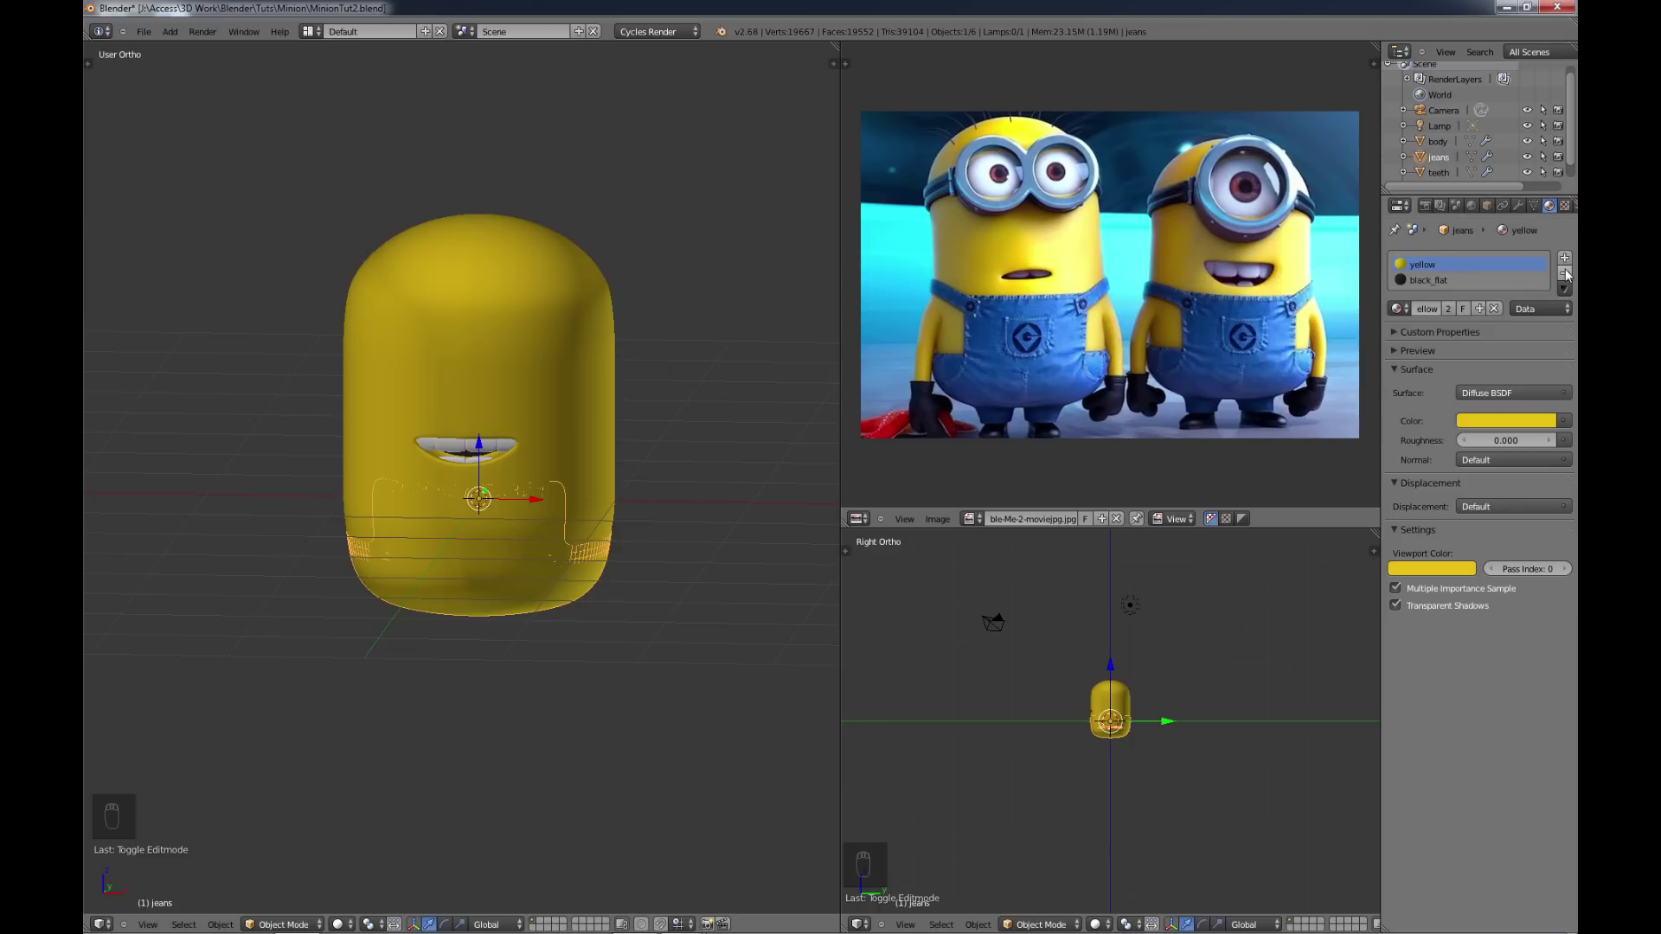
{"action": "left_click_drag", "start_coordinate": [1571, 280], "coordinate": [1439, 318]}
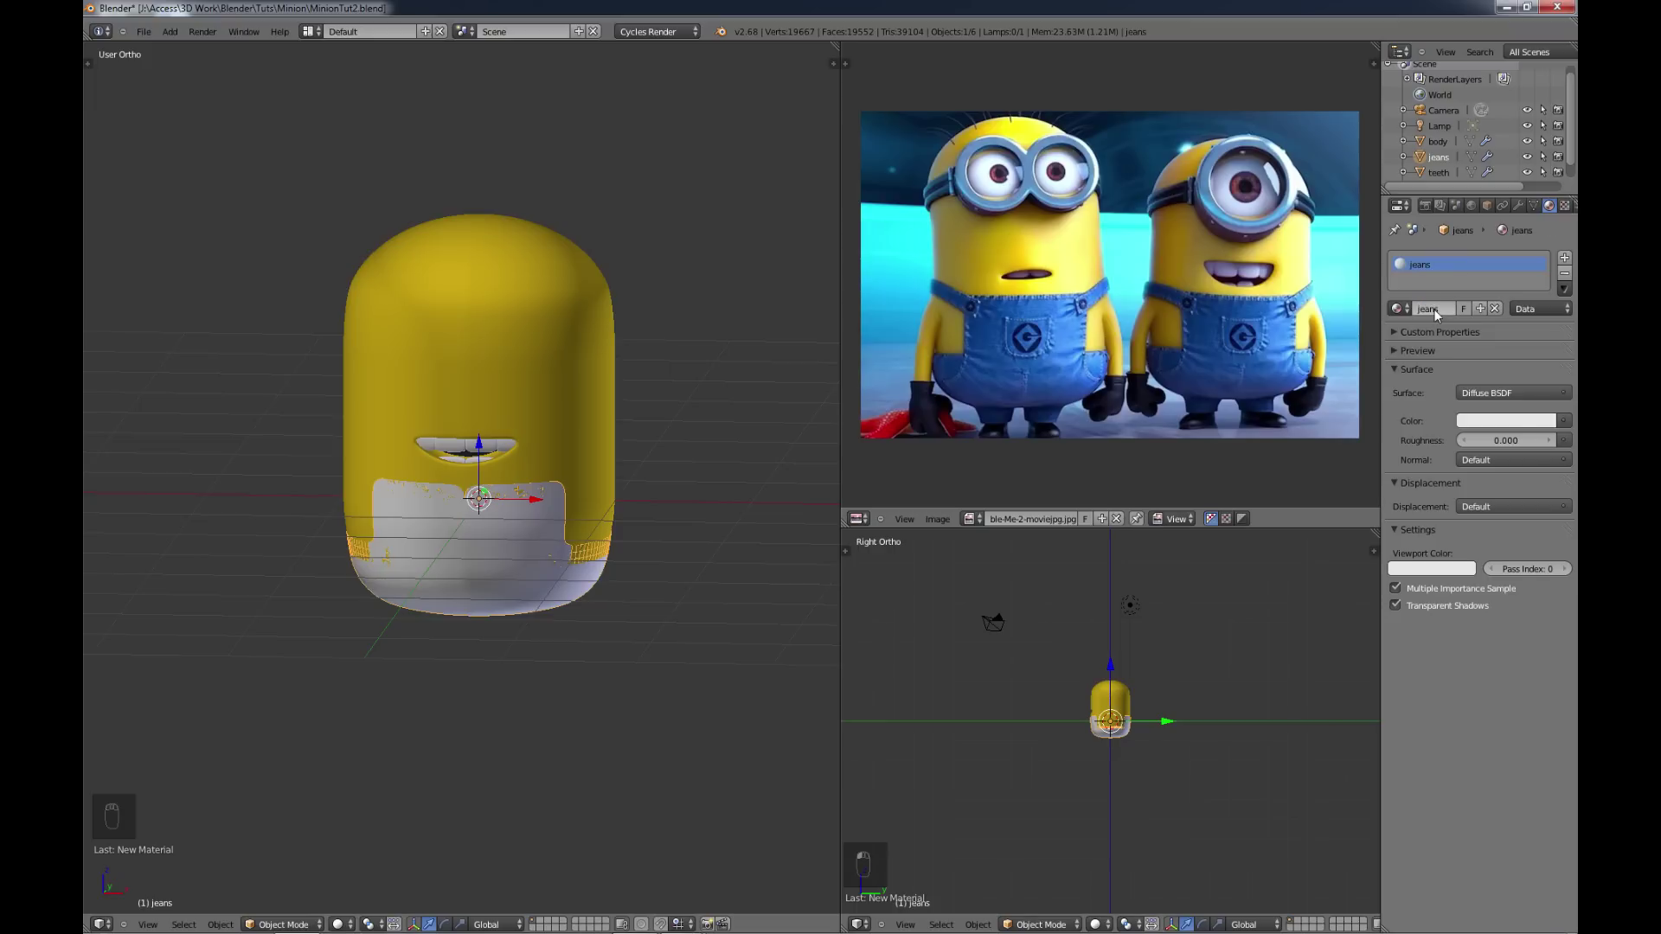
{"action": "left_click_drag", "start_coordinate": [1519, 425], "coordinate": [1526, 348]}
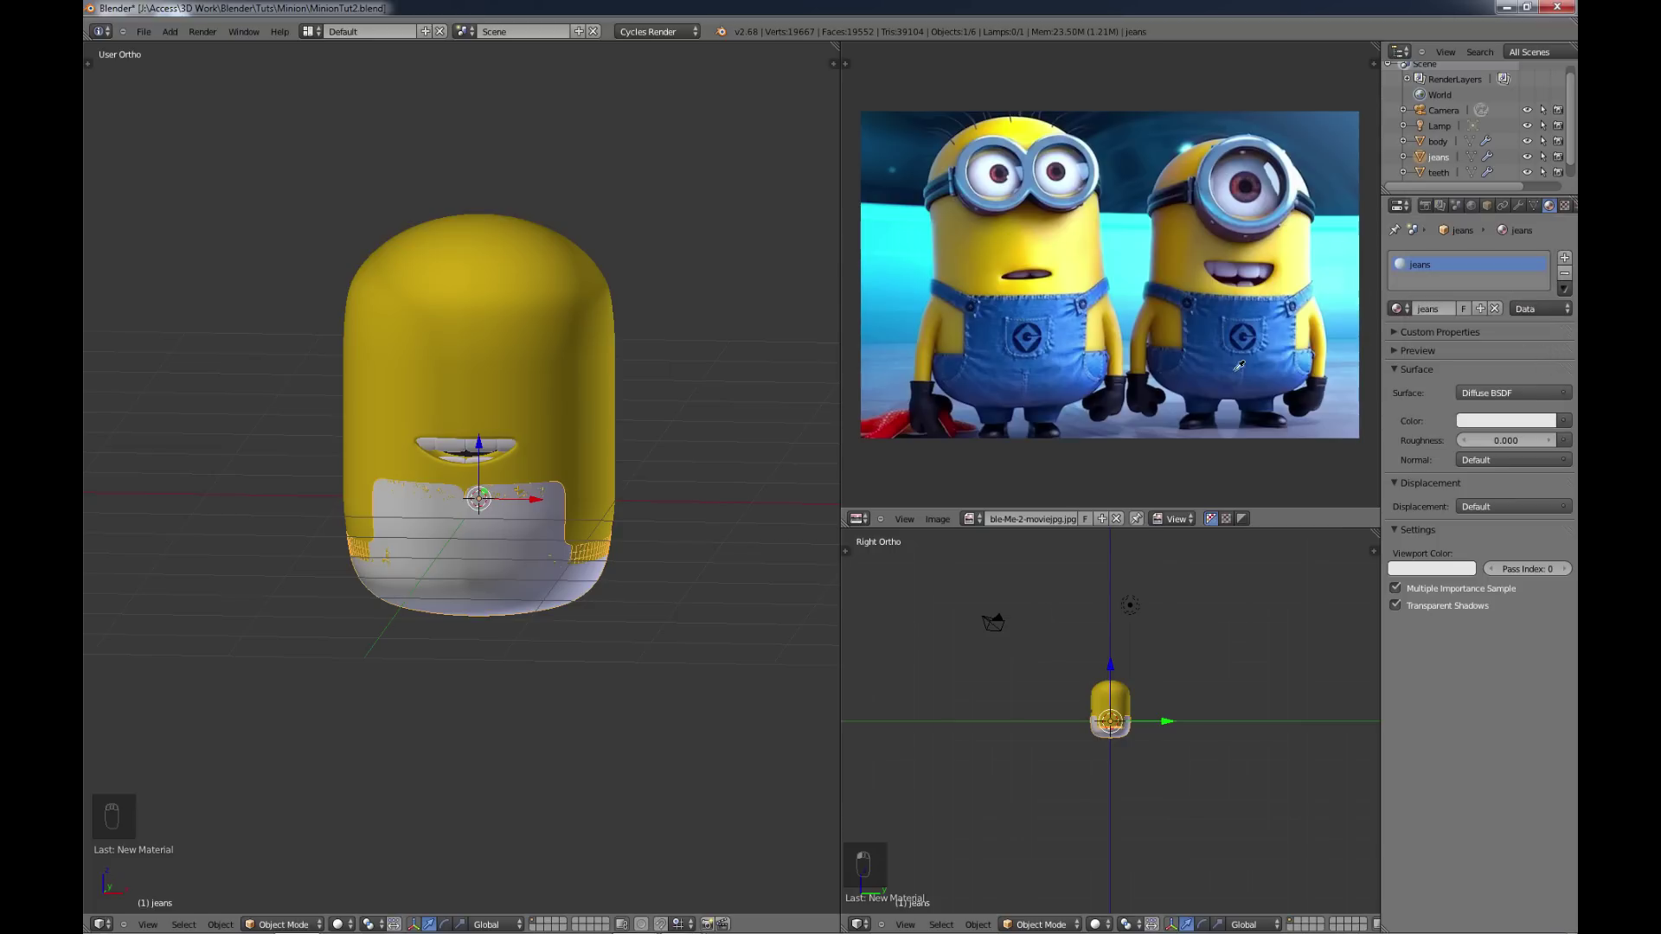
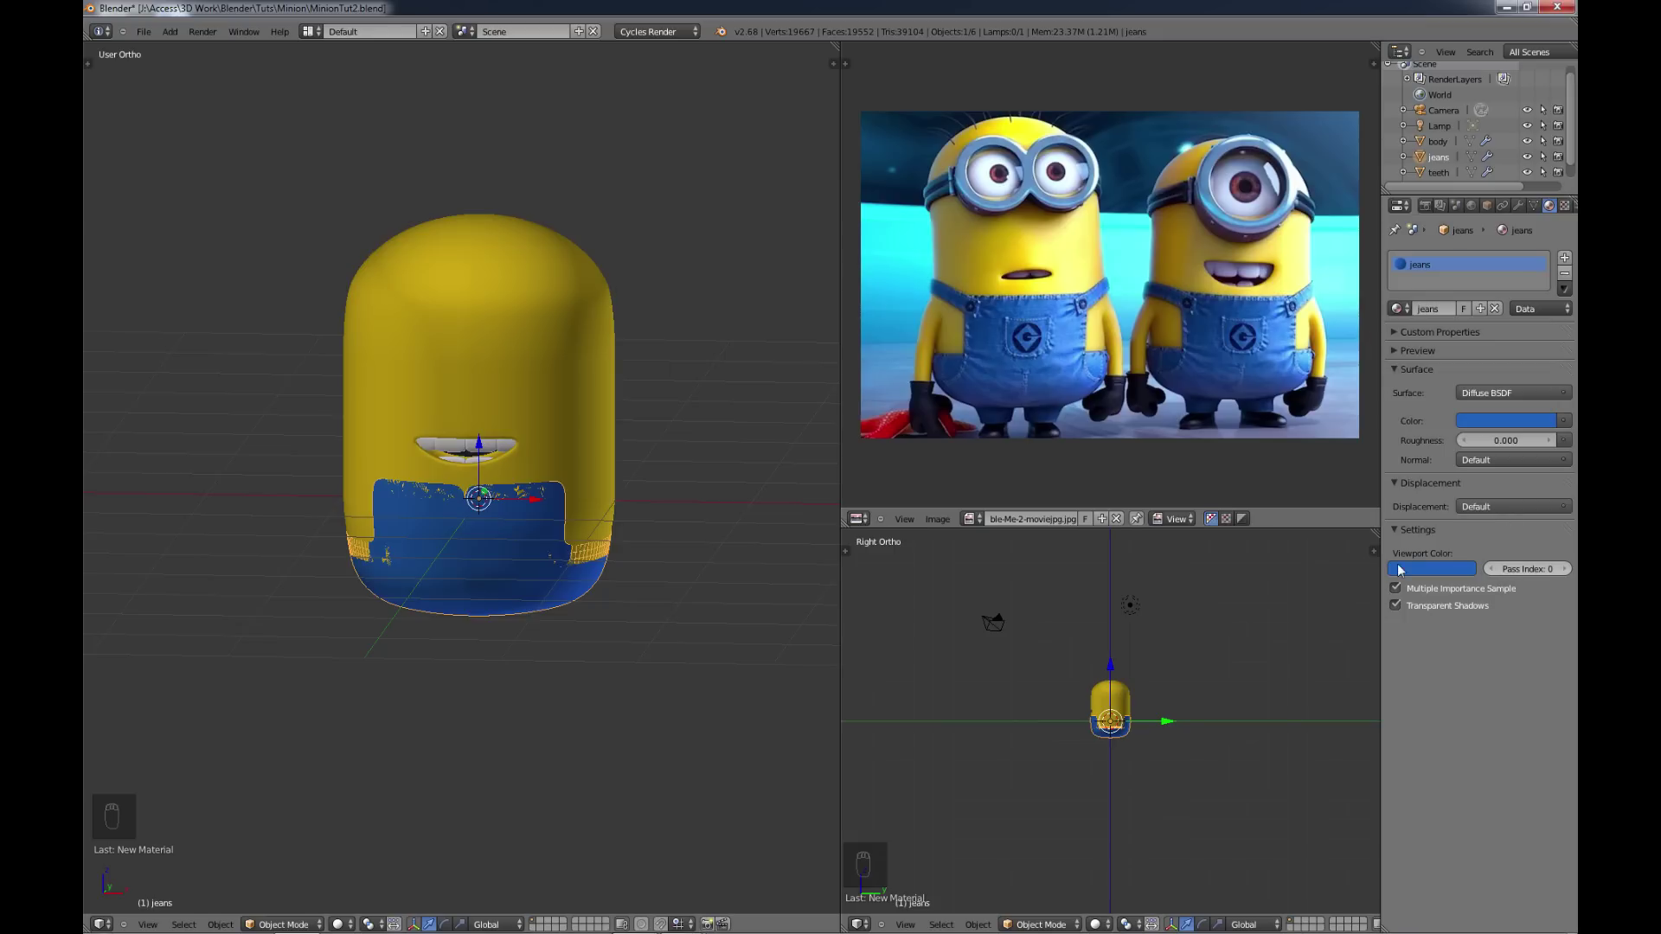
{"action": "left_click_drag", "start_coordinate": [596, 597], "coordinate": [526, 631]}
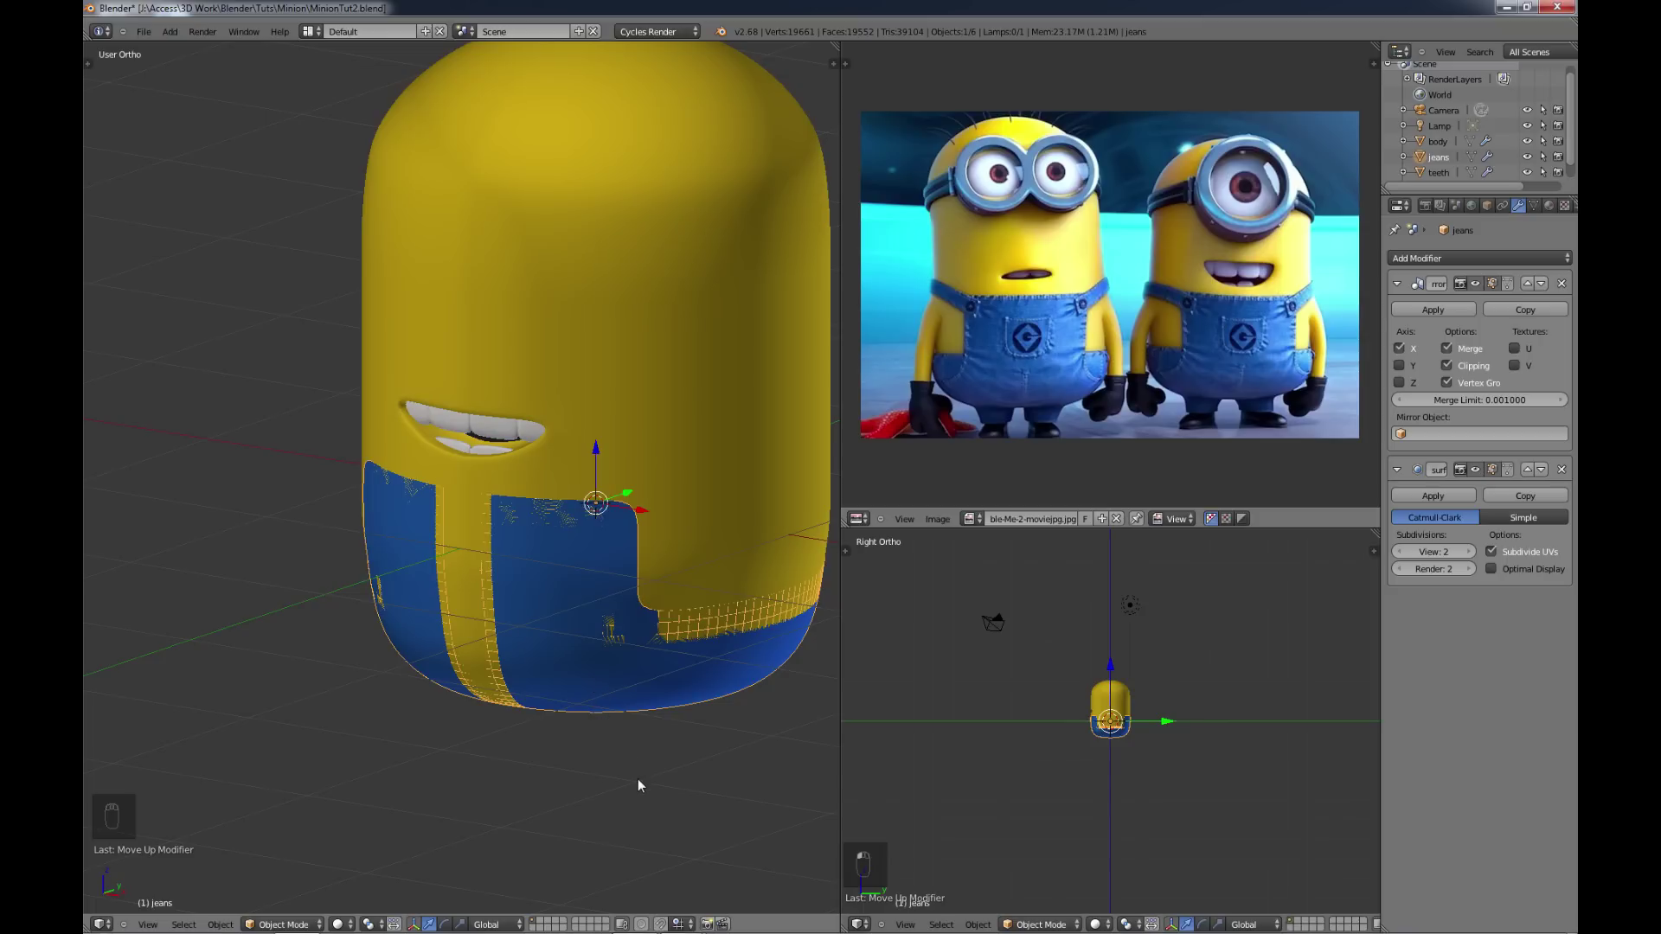
{"action": "key", "text": "s"}
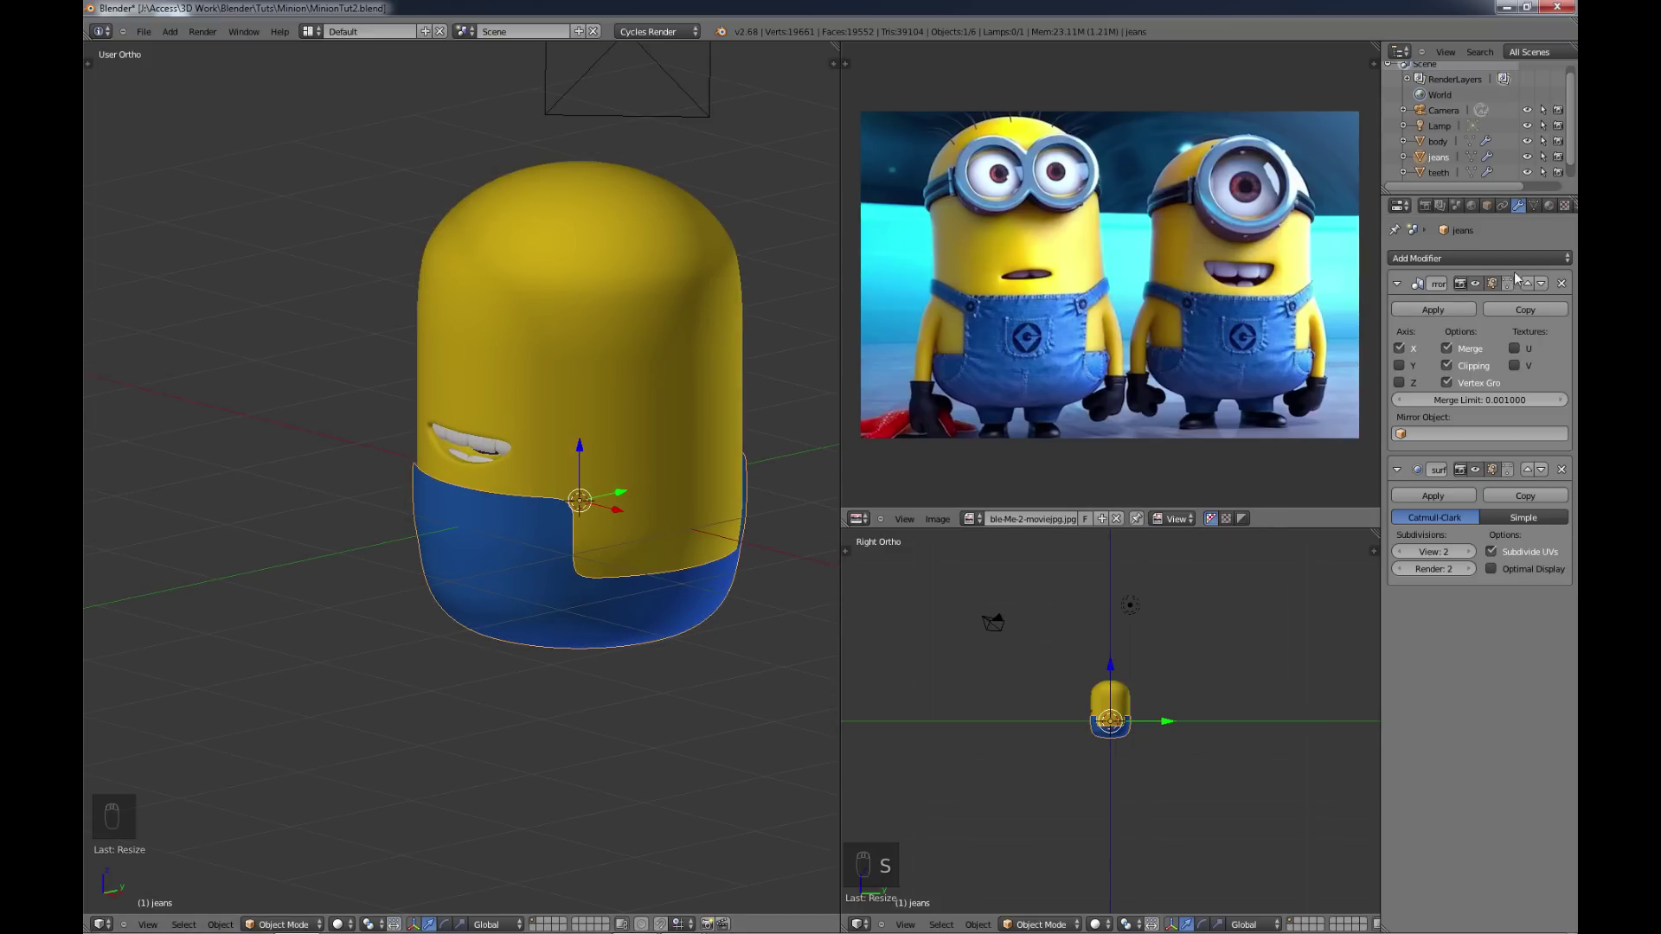
{"action": "left_click_drag", "start_coordinate": [1479, 263], "coordinate": [1238, 498]}
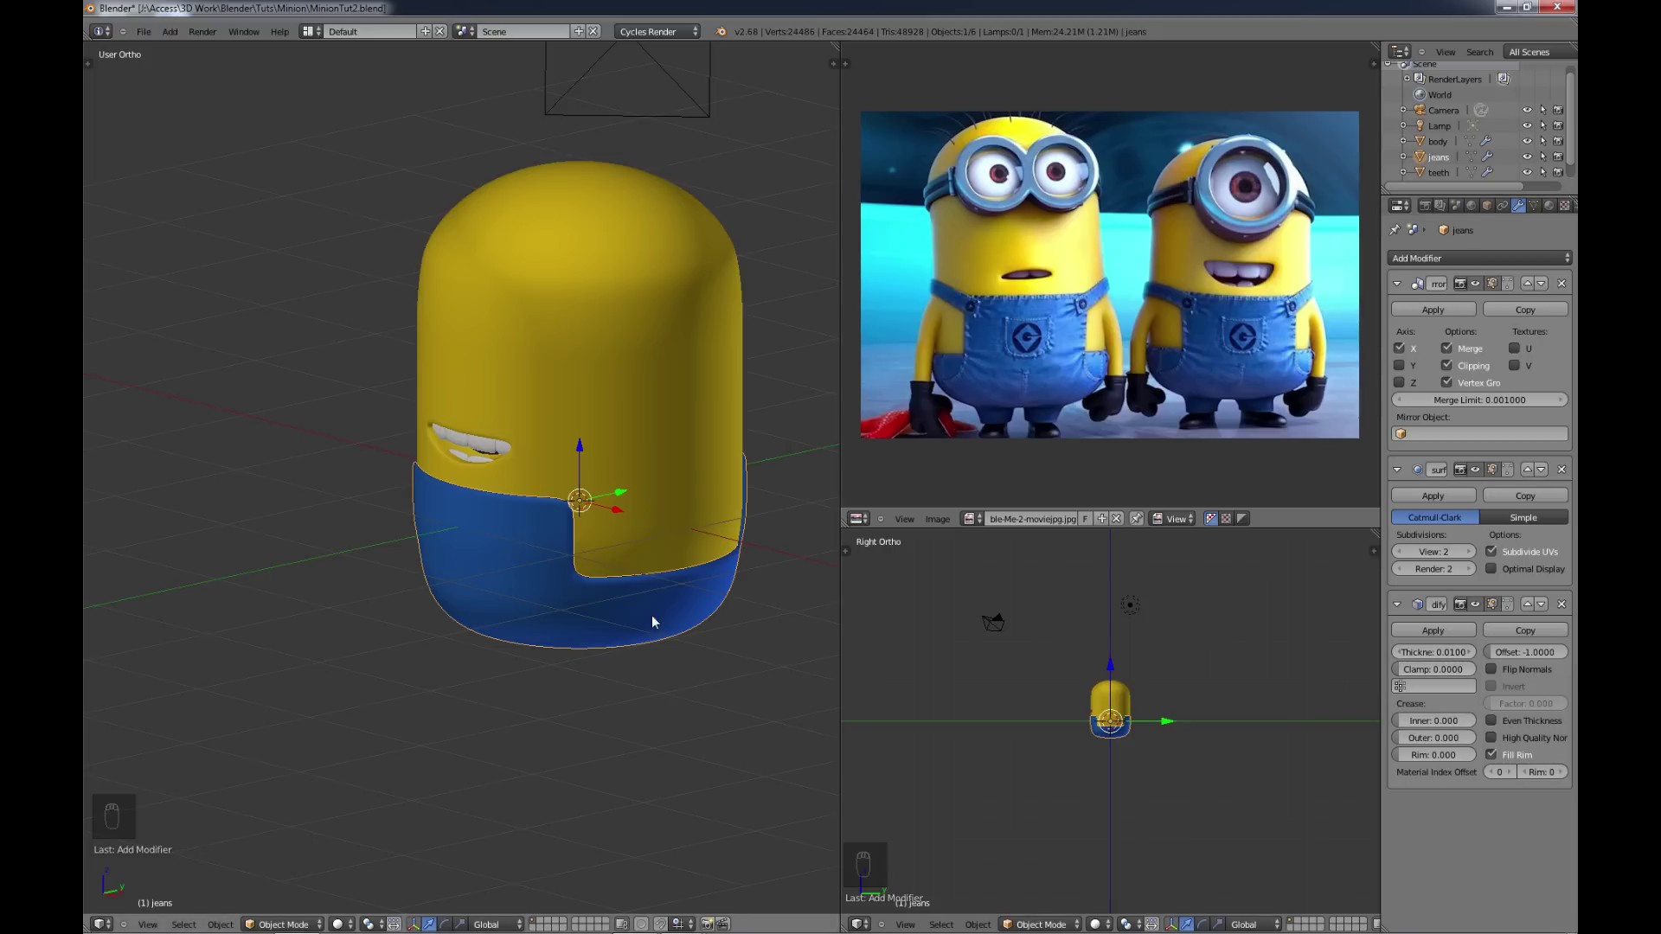
{"action": "middle_click", "coordinate": [608, 638]}
{"action": "middle_click", "coordinate": [504, 631]}
{"action": "middle_click", "coordinate": [504, 637]}
{"action": "left_click_drag", "start_coordinate": [488, 543], "coordinate": [1479, 654]}
{"action": "left_click_drag", "start_coordinate": [1478, 654], "coordinate": [604, 640]}
{"action": "middle_click", "coordinate": [604, 641]}
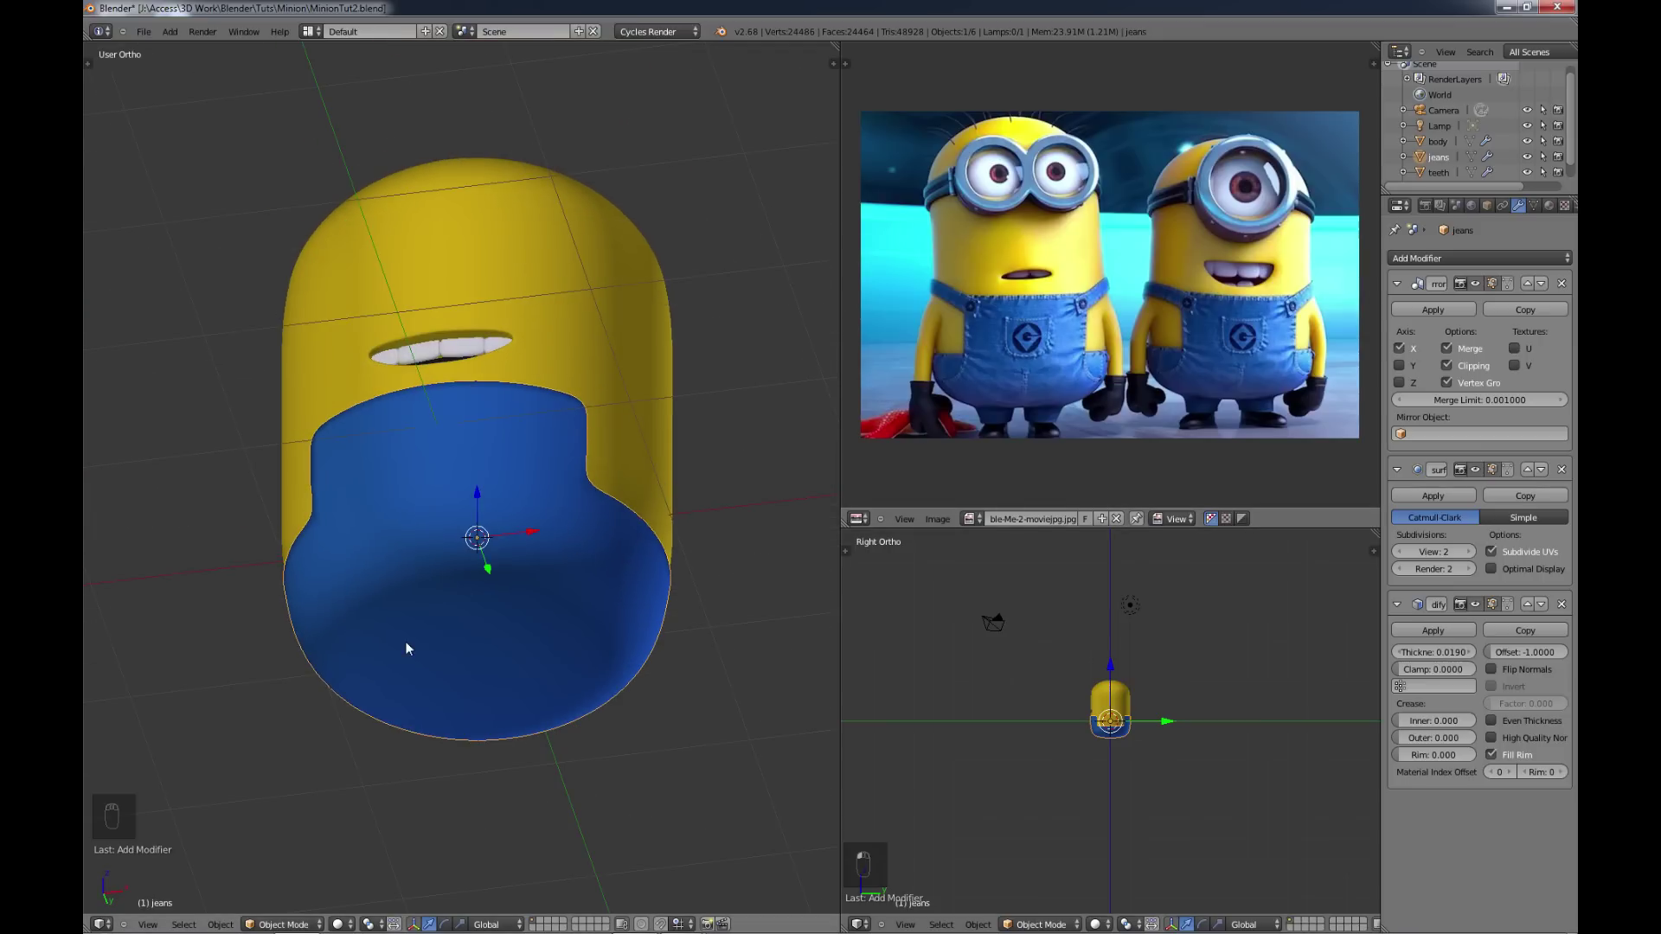
{"action": "left_click_drag", "start_coordinate": [524, 642], "coordinate": [552, 656]}
Step: From below, select a small patch on the jeans underside and extrude it down to start a leg
{"action": "key", "text": "Tab"}
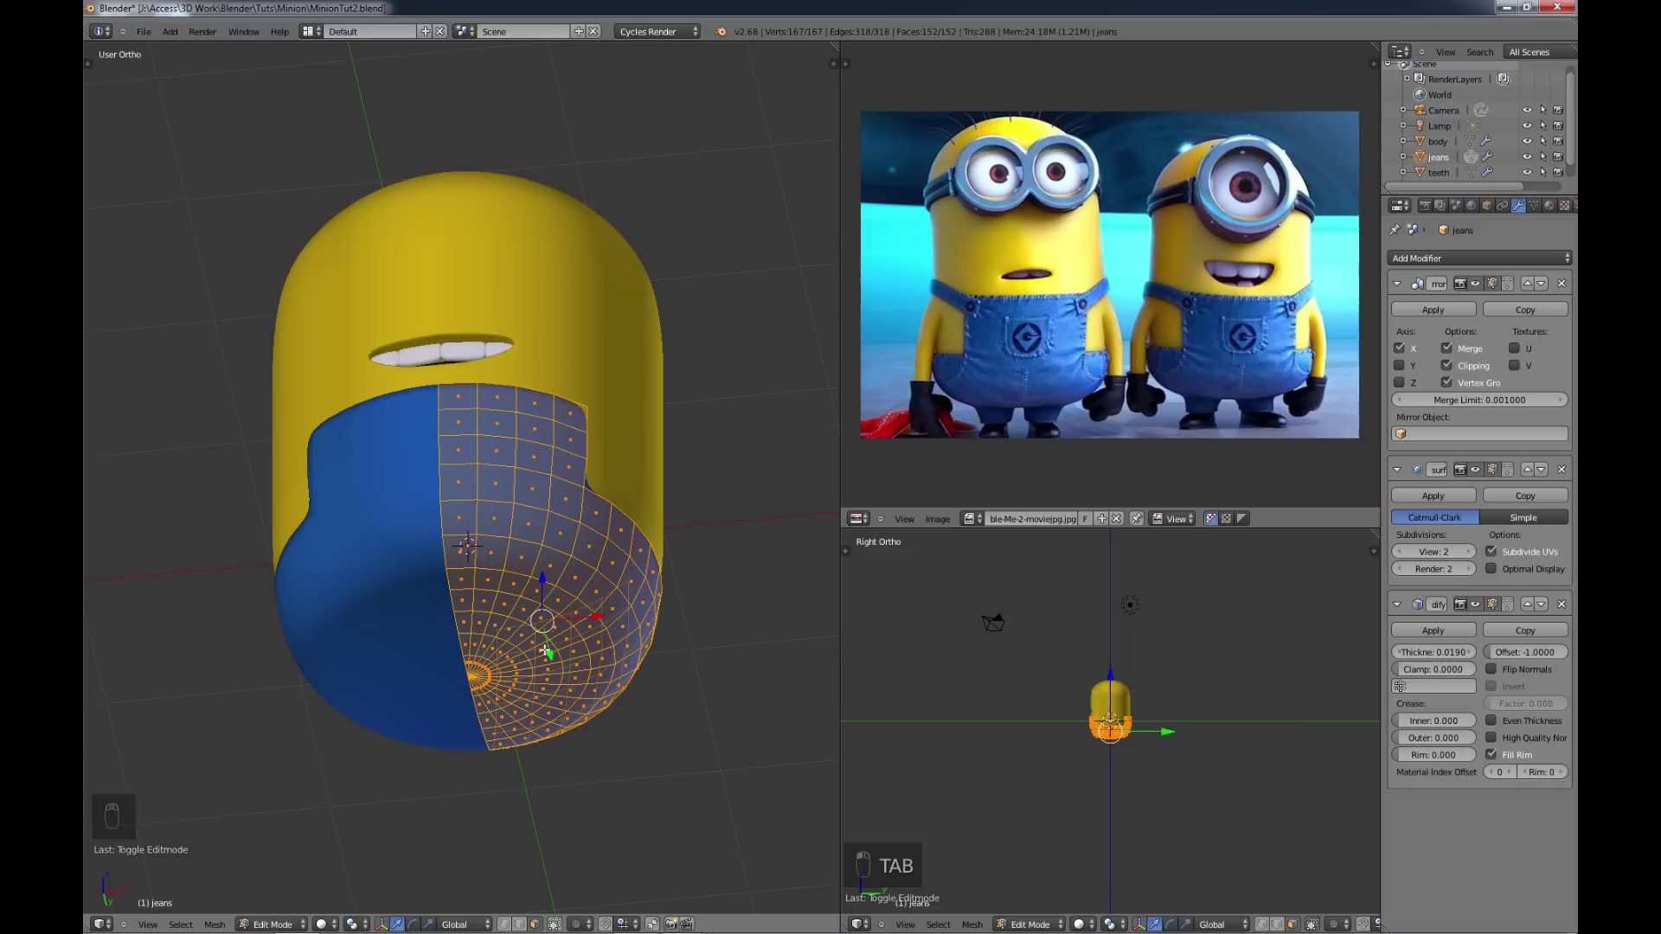
{"action": "key", "text": "ctrl+KP_7"}
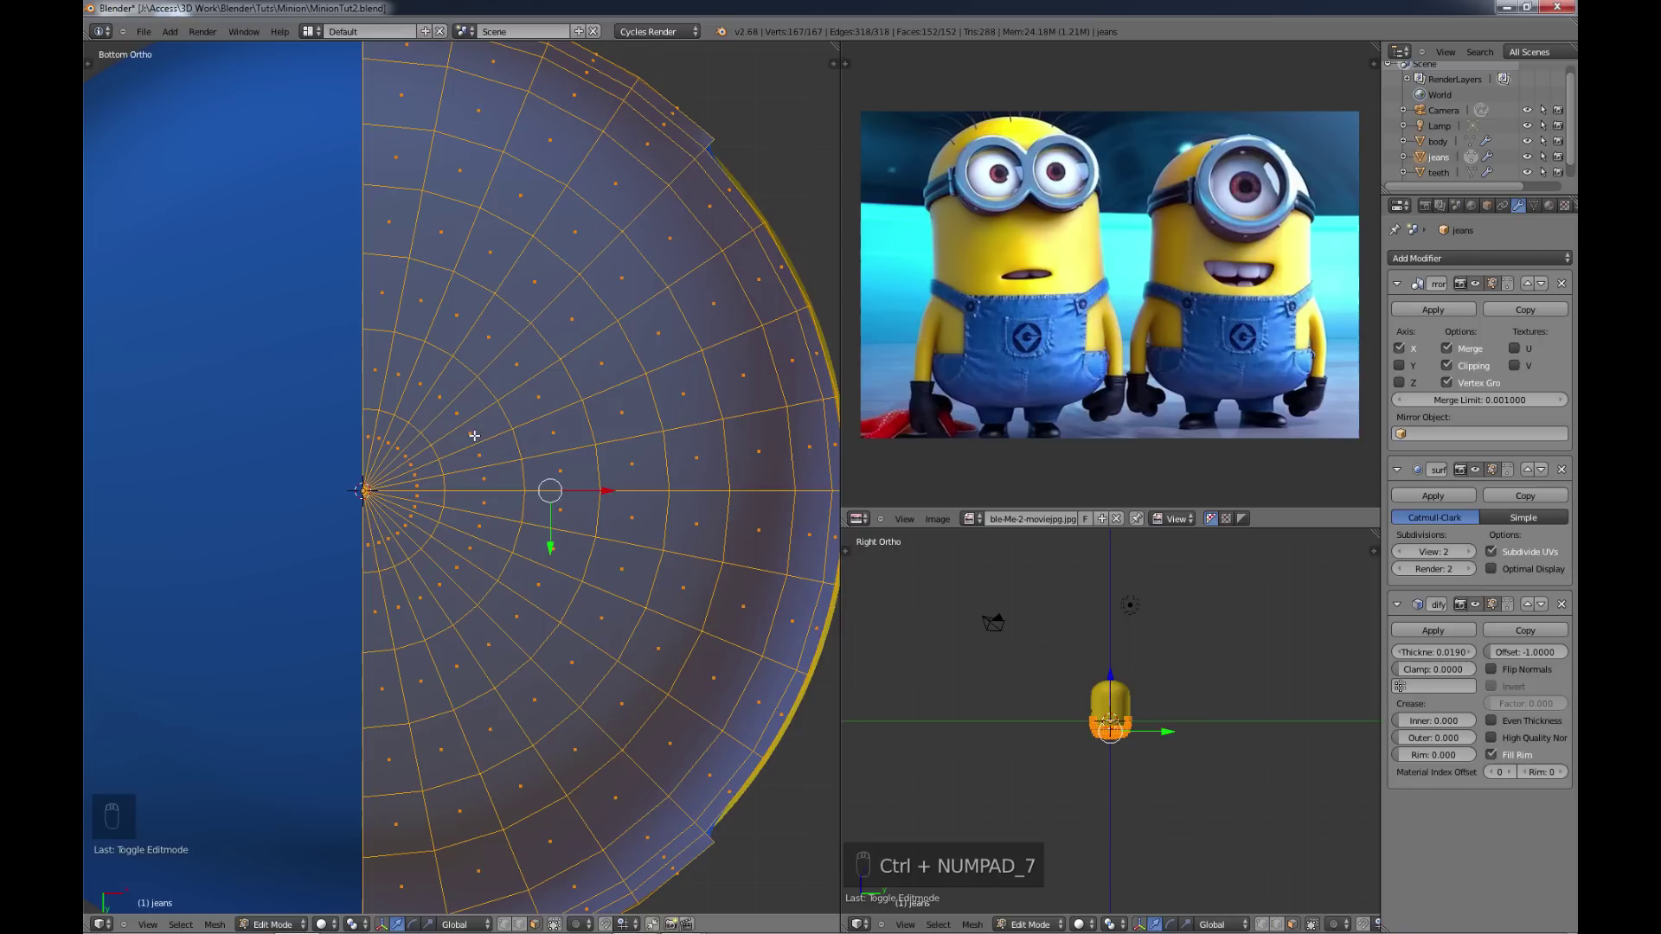
{"action": "key", "text": "c"}
{"action": "key", "text": "c"}
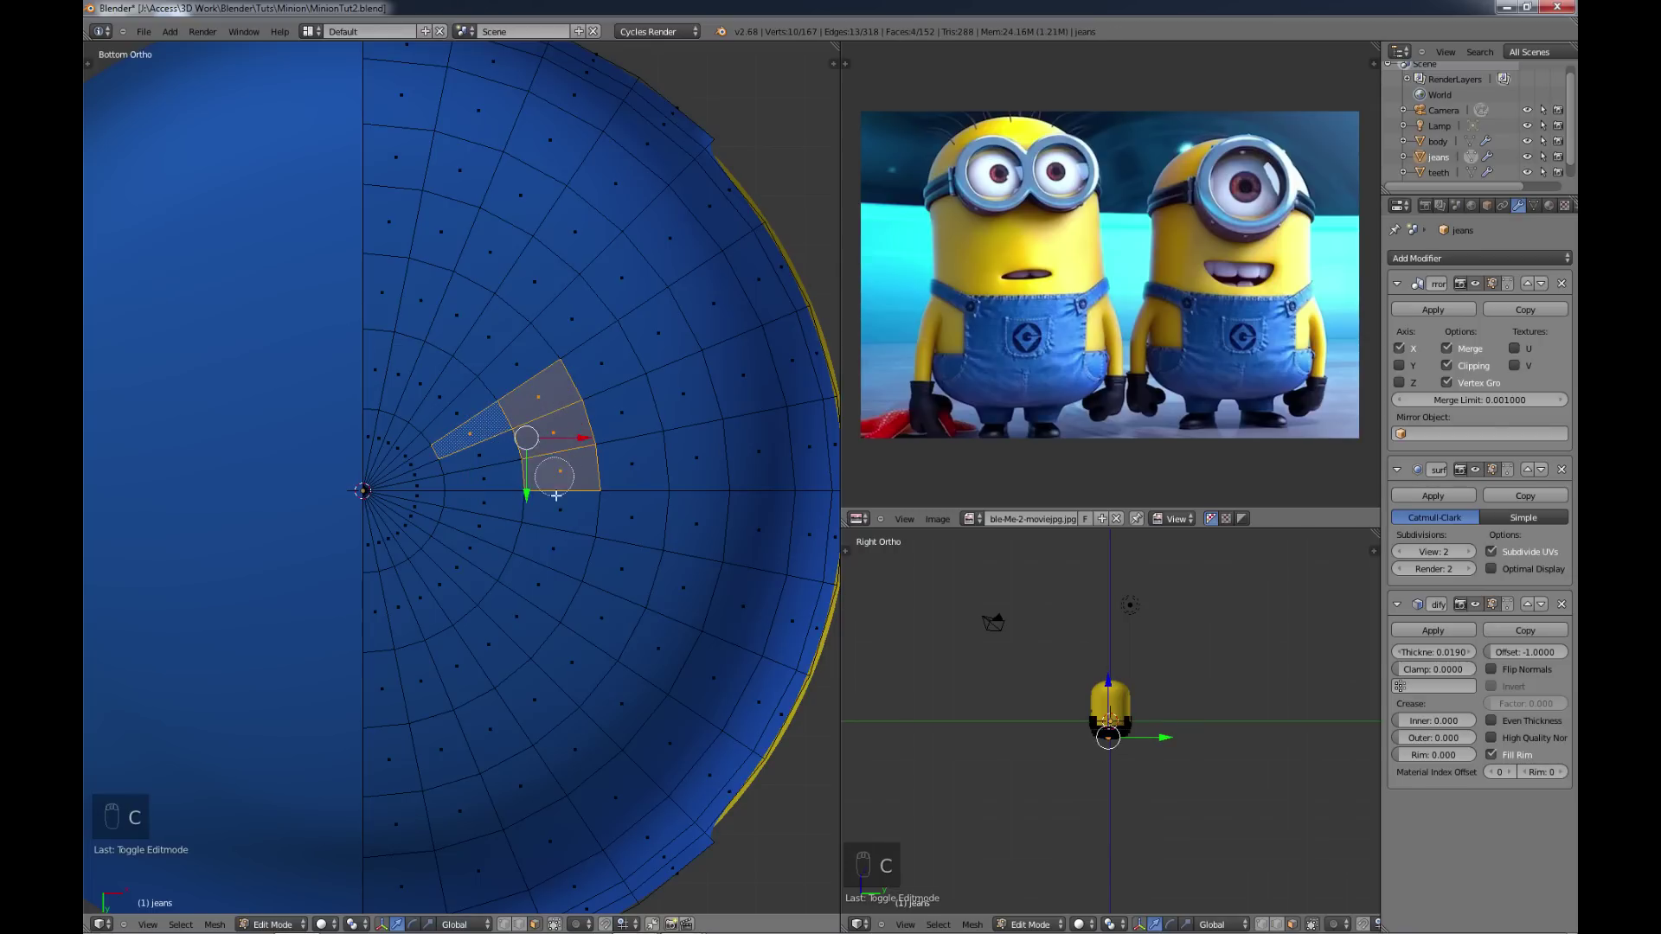
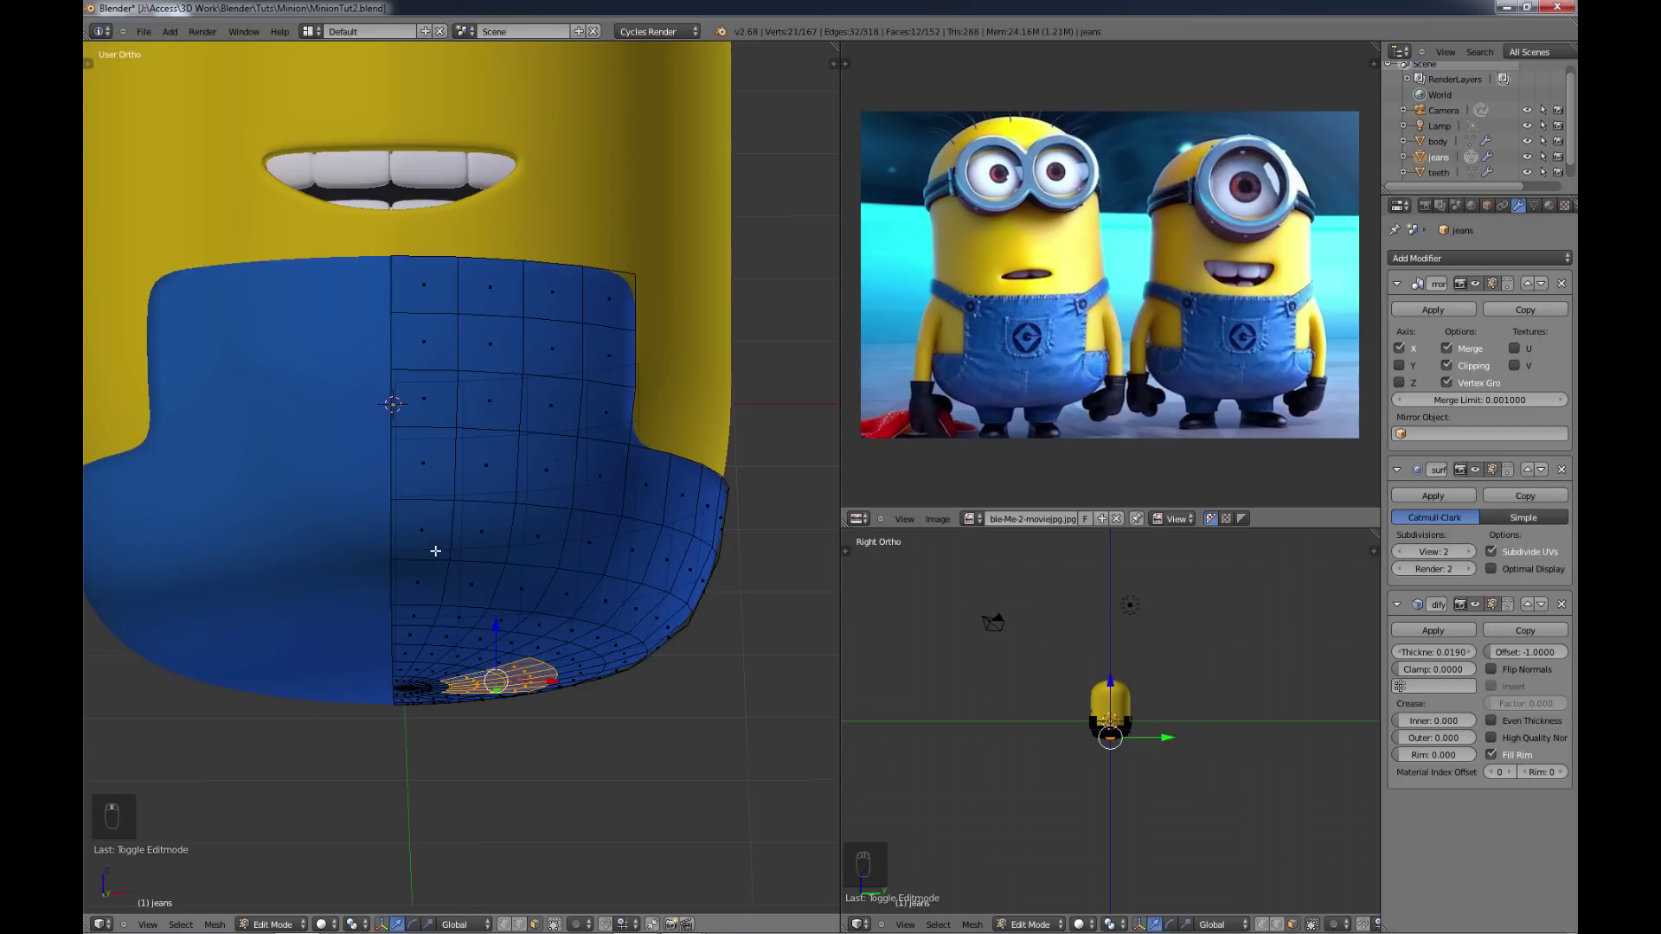
{"action": "key", "text": "e"}
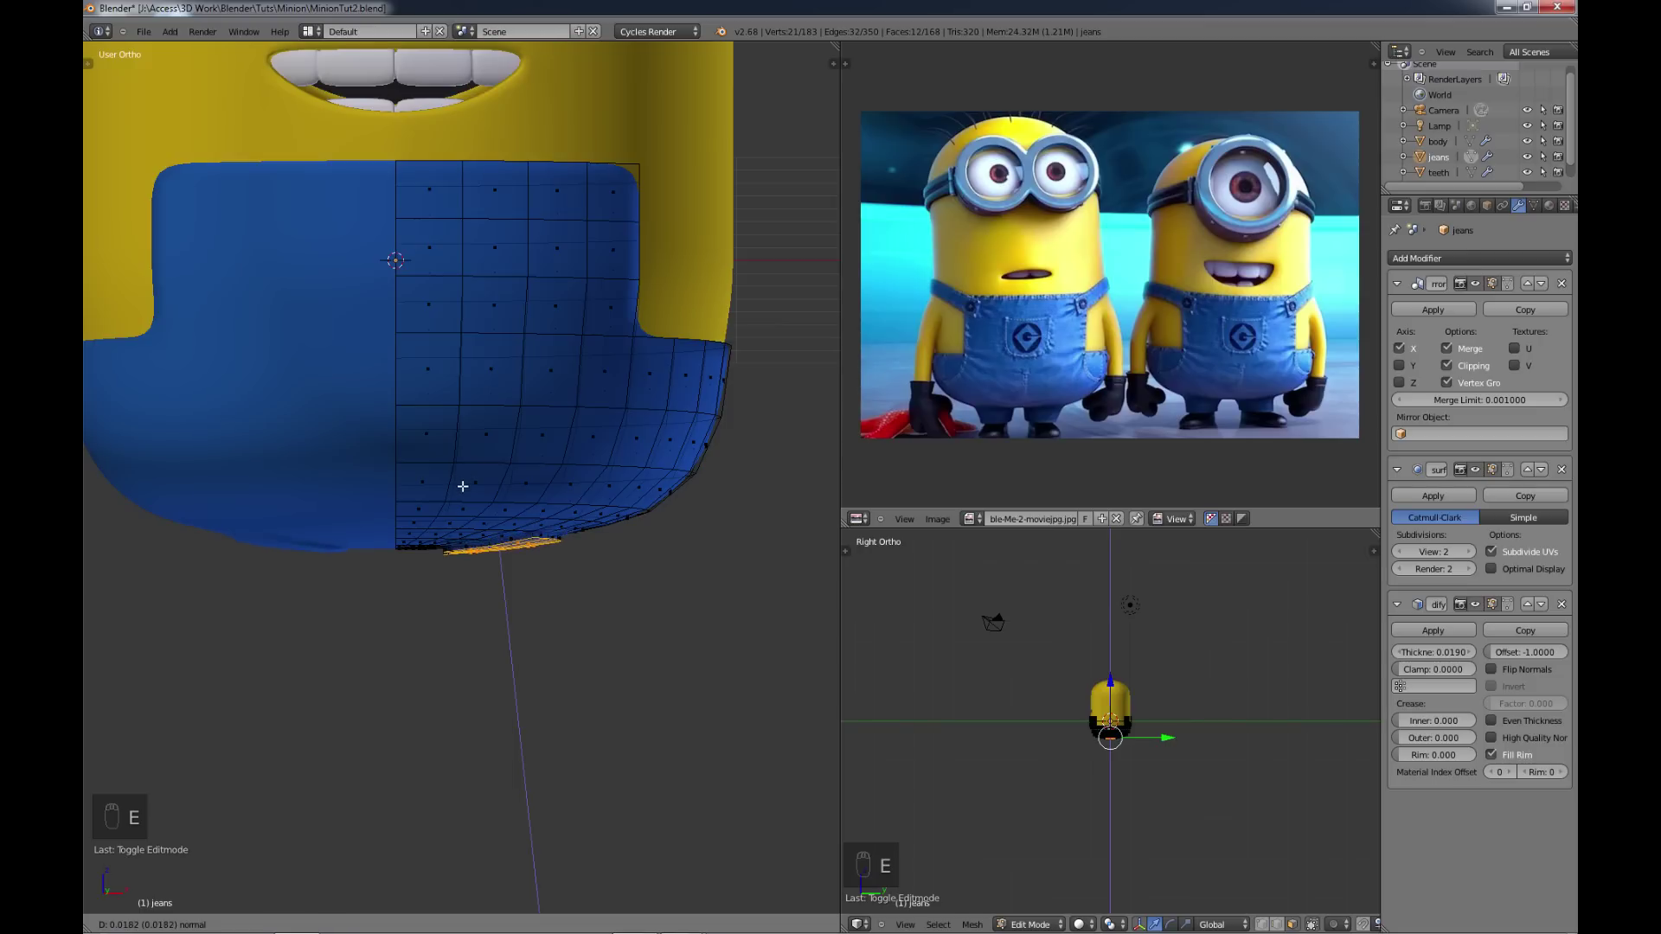
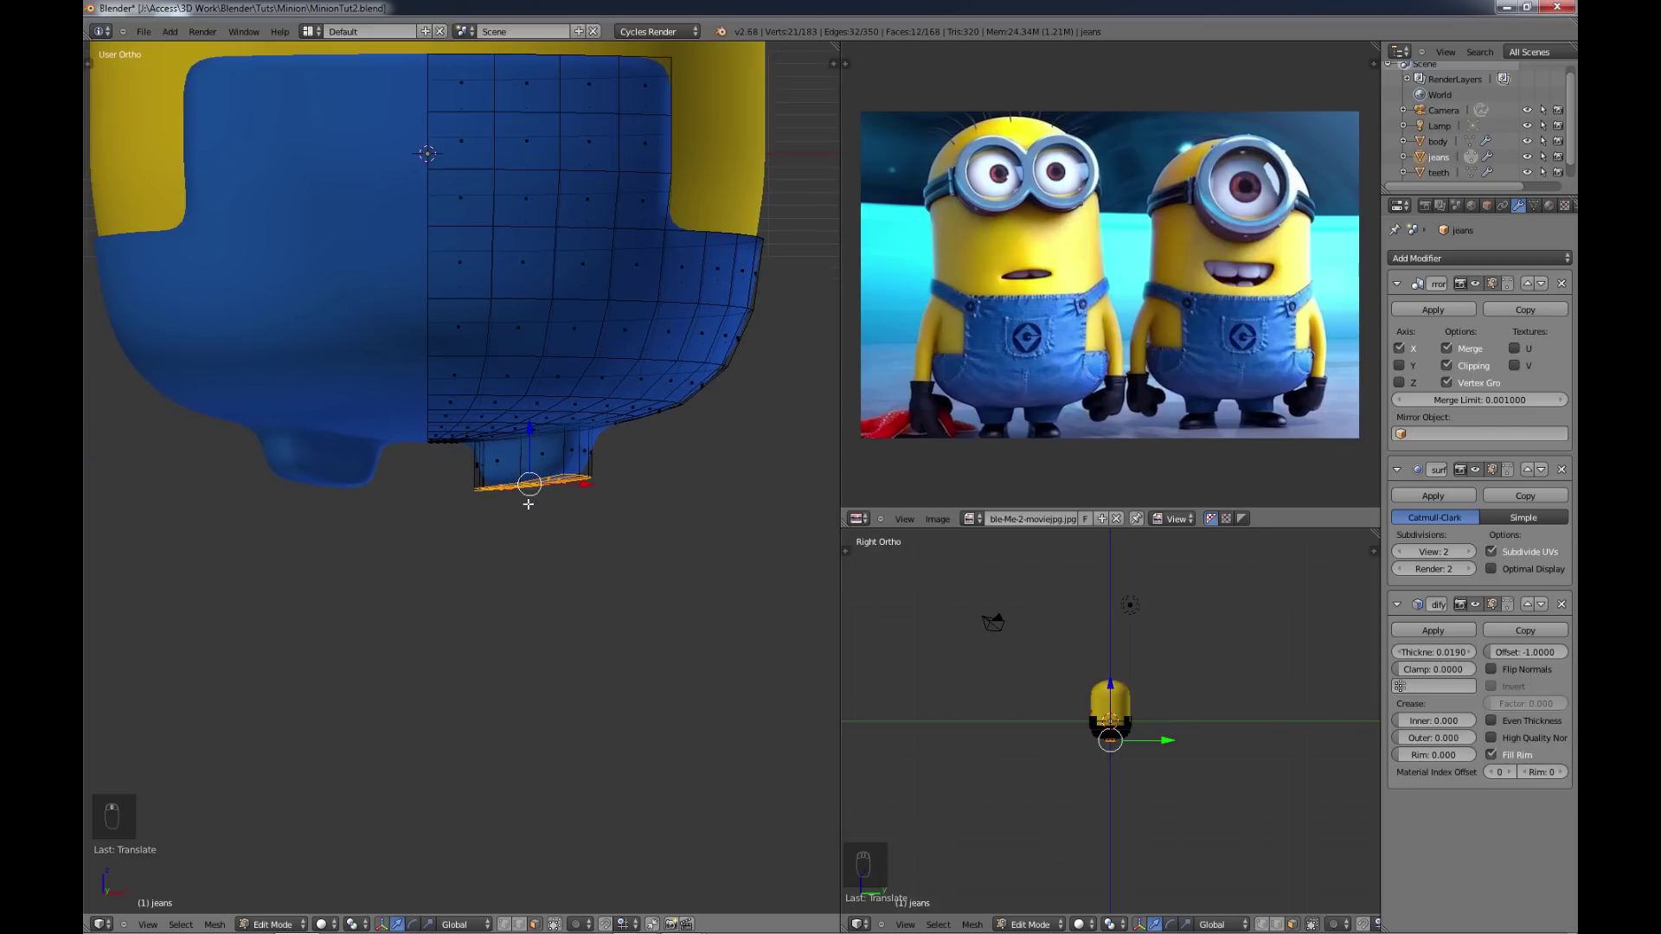
Step: In front view, extrude the leg further down and taper its end narrower
{"action": "key", "text": "KP_3"}
{"action": "key", "text": "KP_3"}
{"action": "key", "text": "KP_1"}
{"action": "key", "text": "KP_1"}
{"action": "key", "text": "r"}
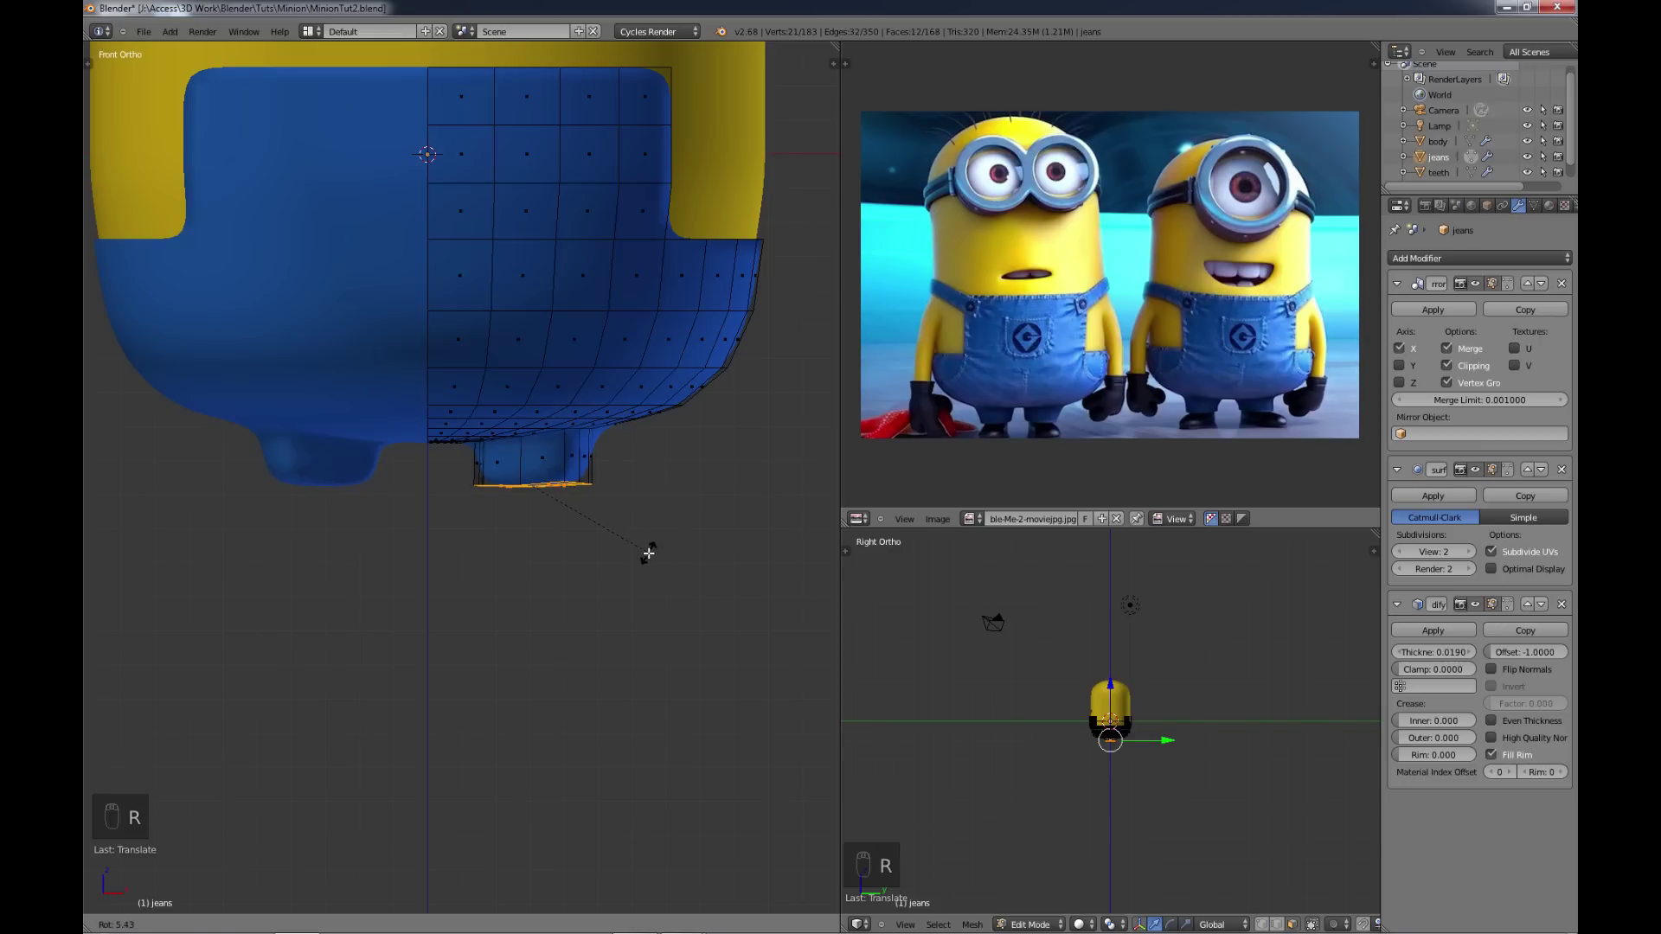
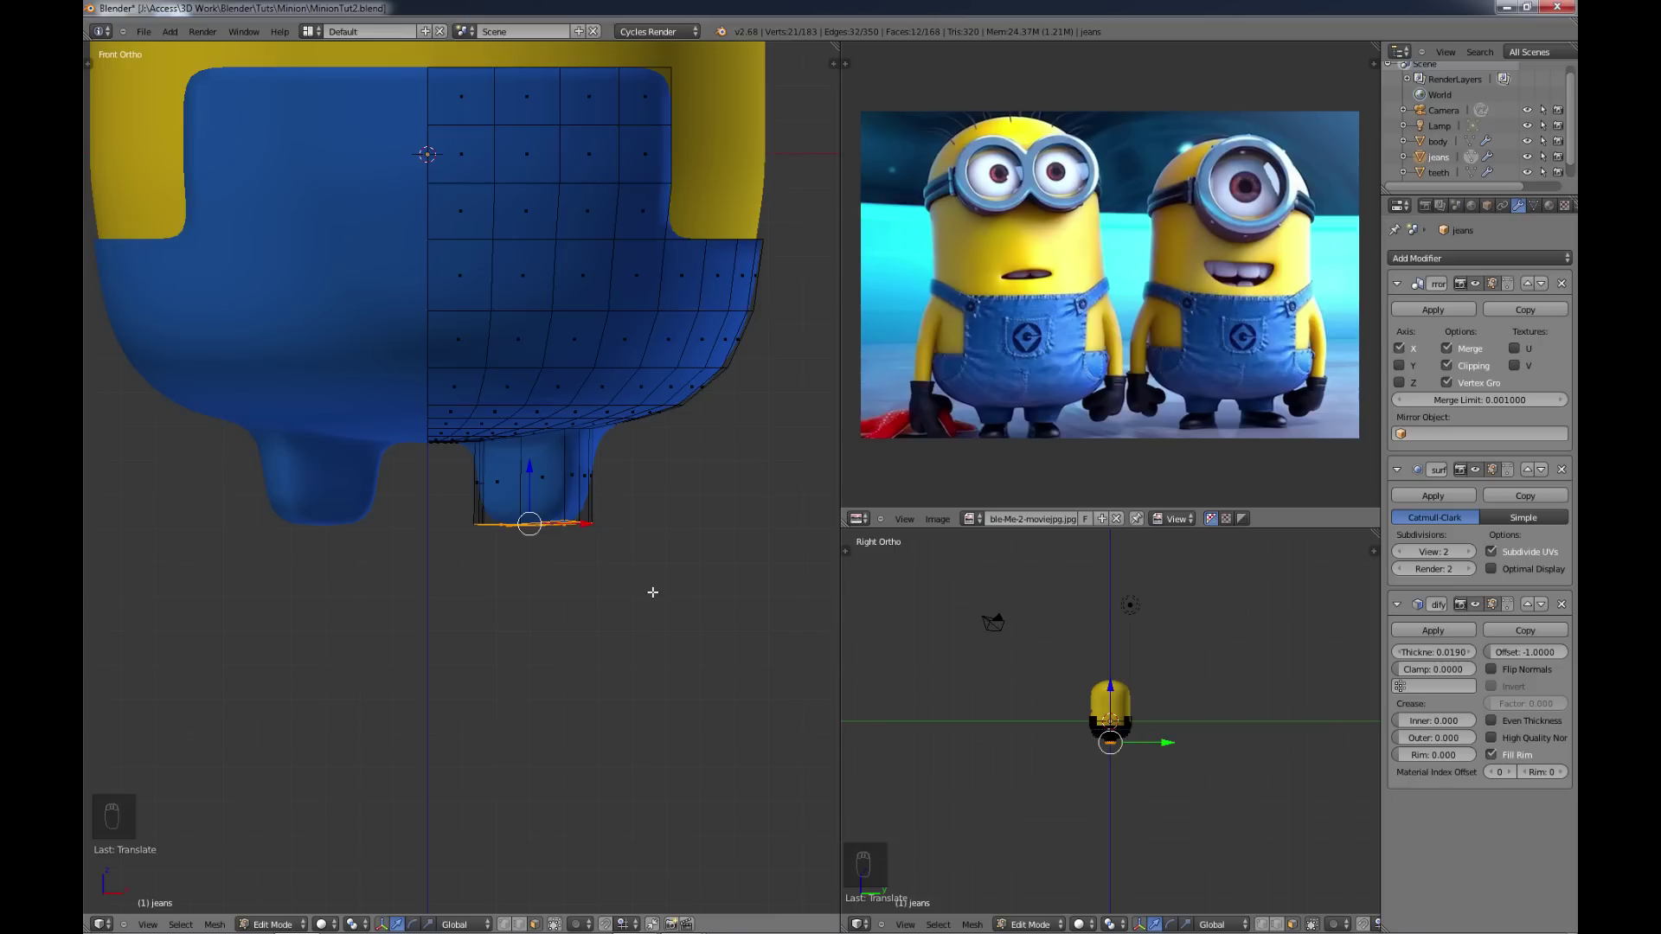
{"action": "key", "text": "s"}
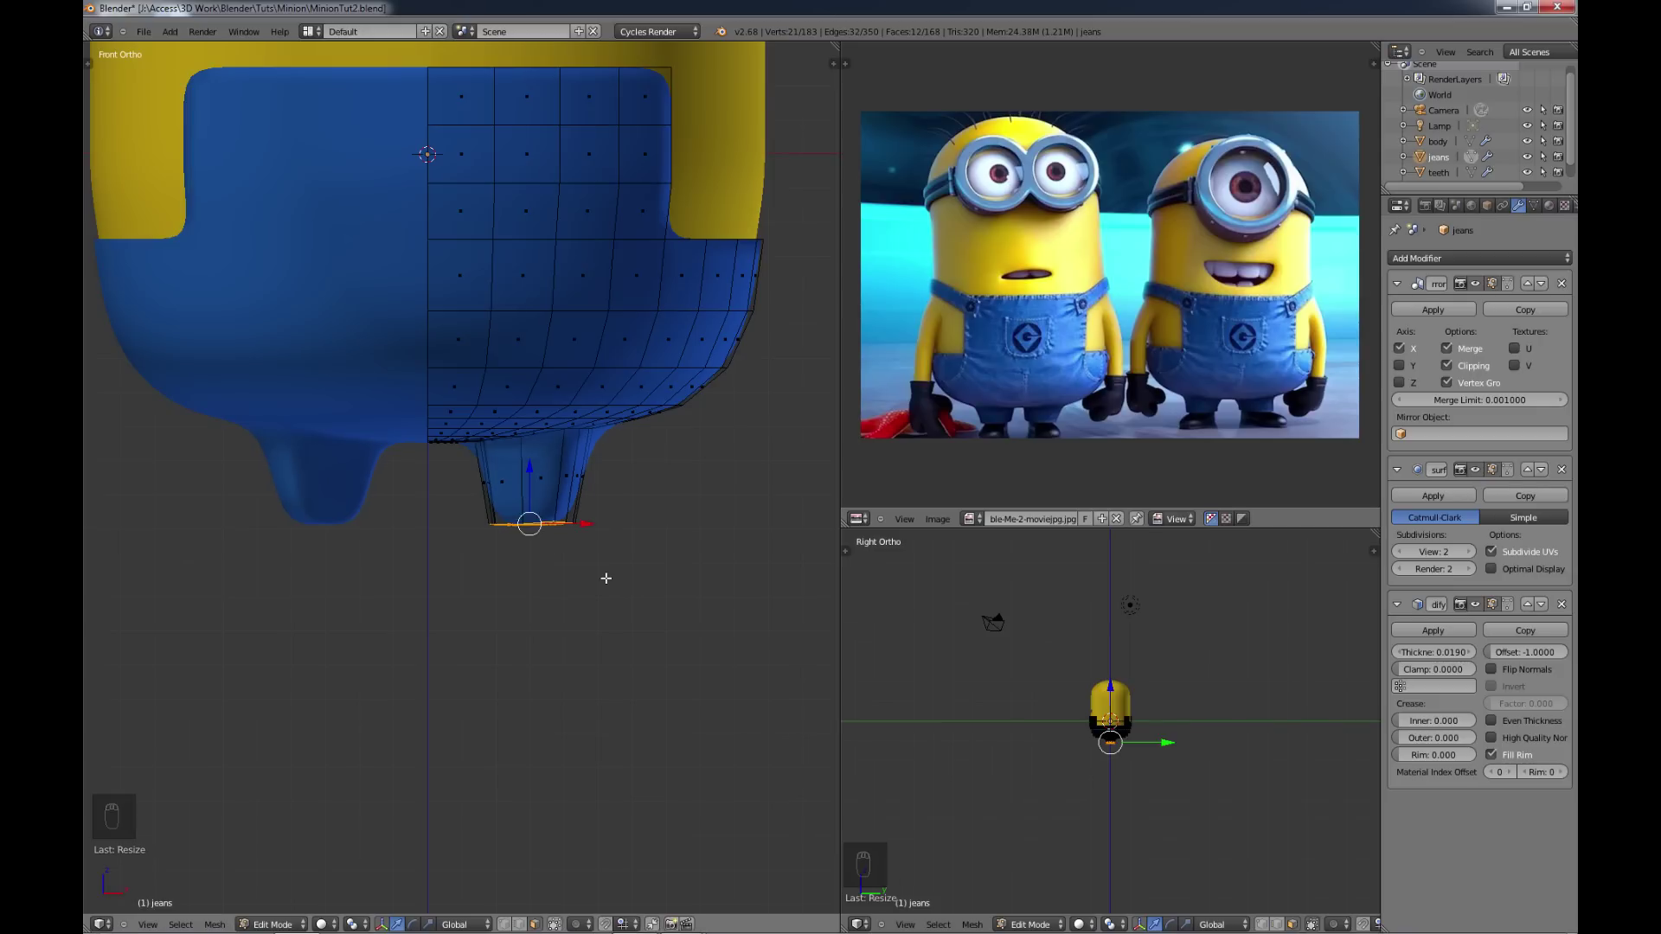
{"action": "key", "text": "p"}
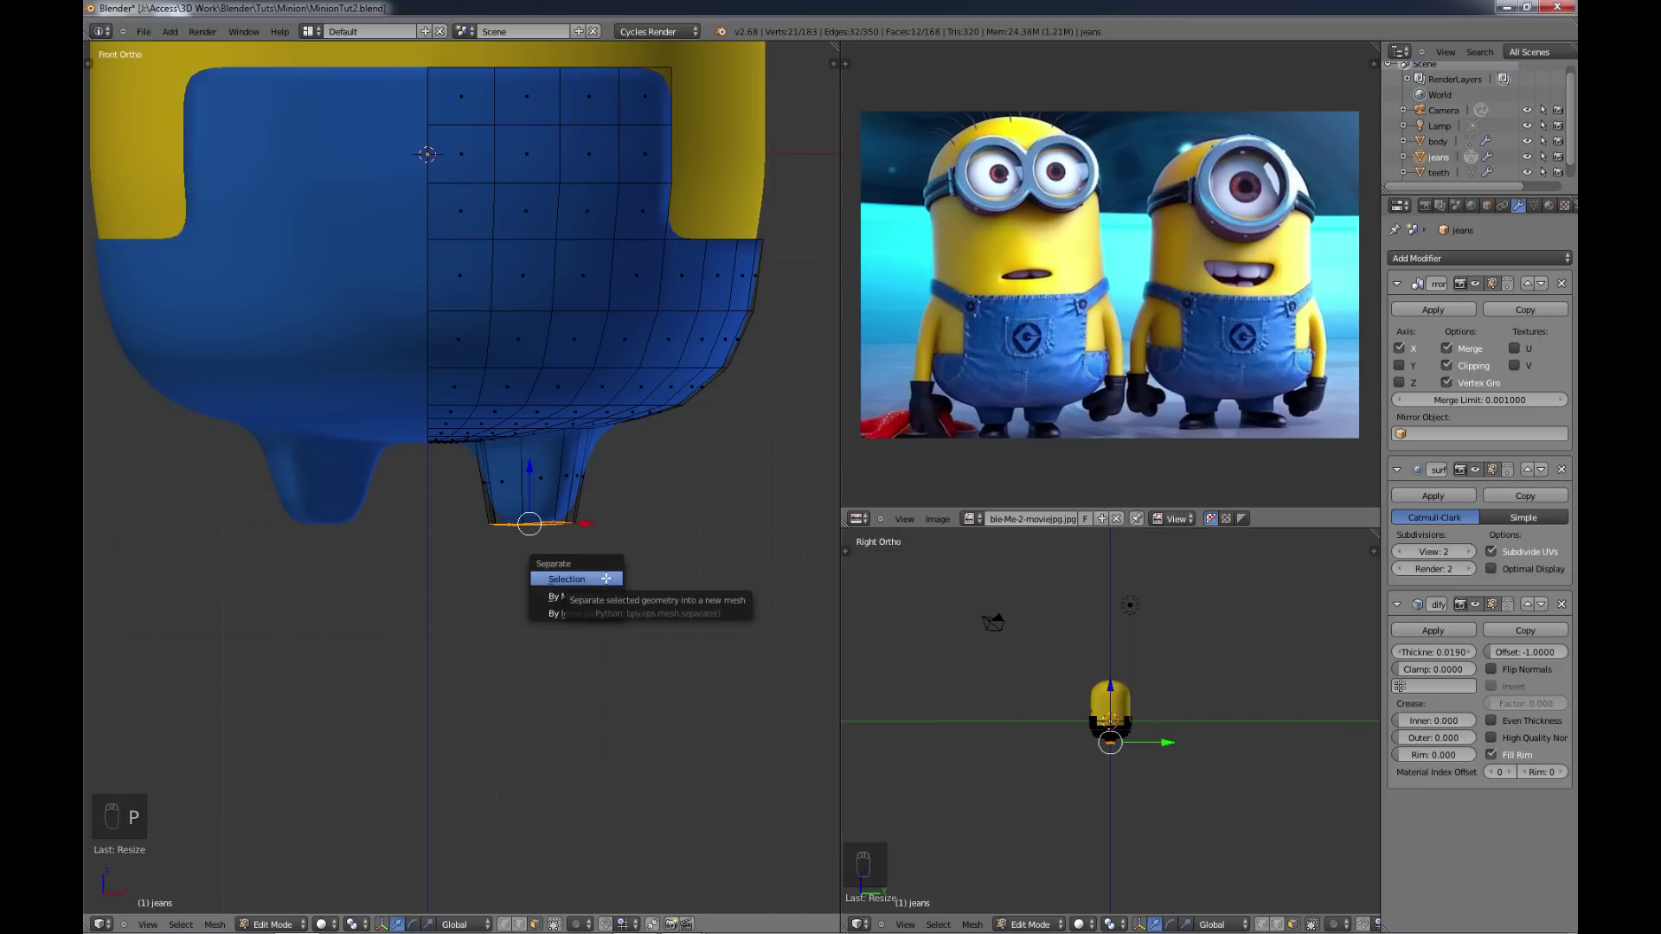
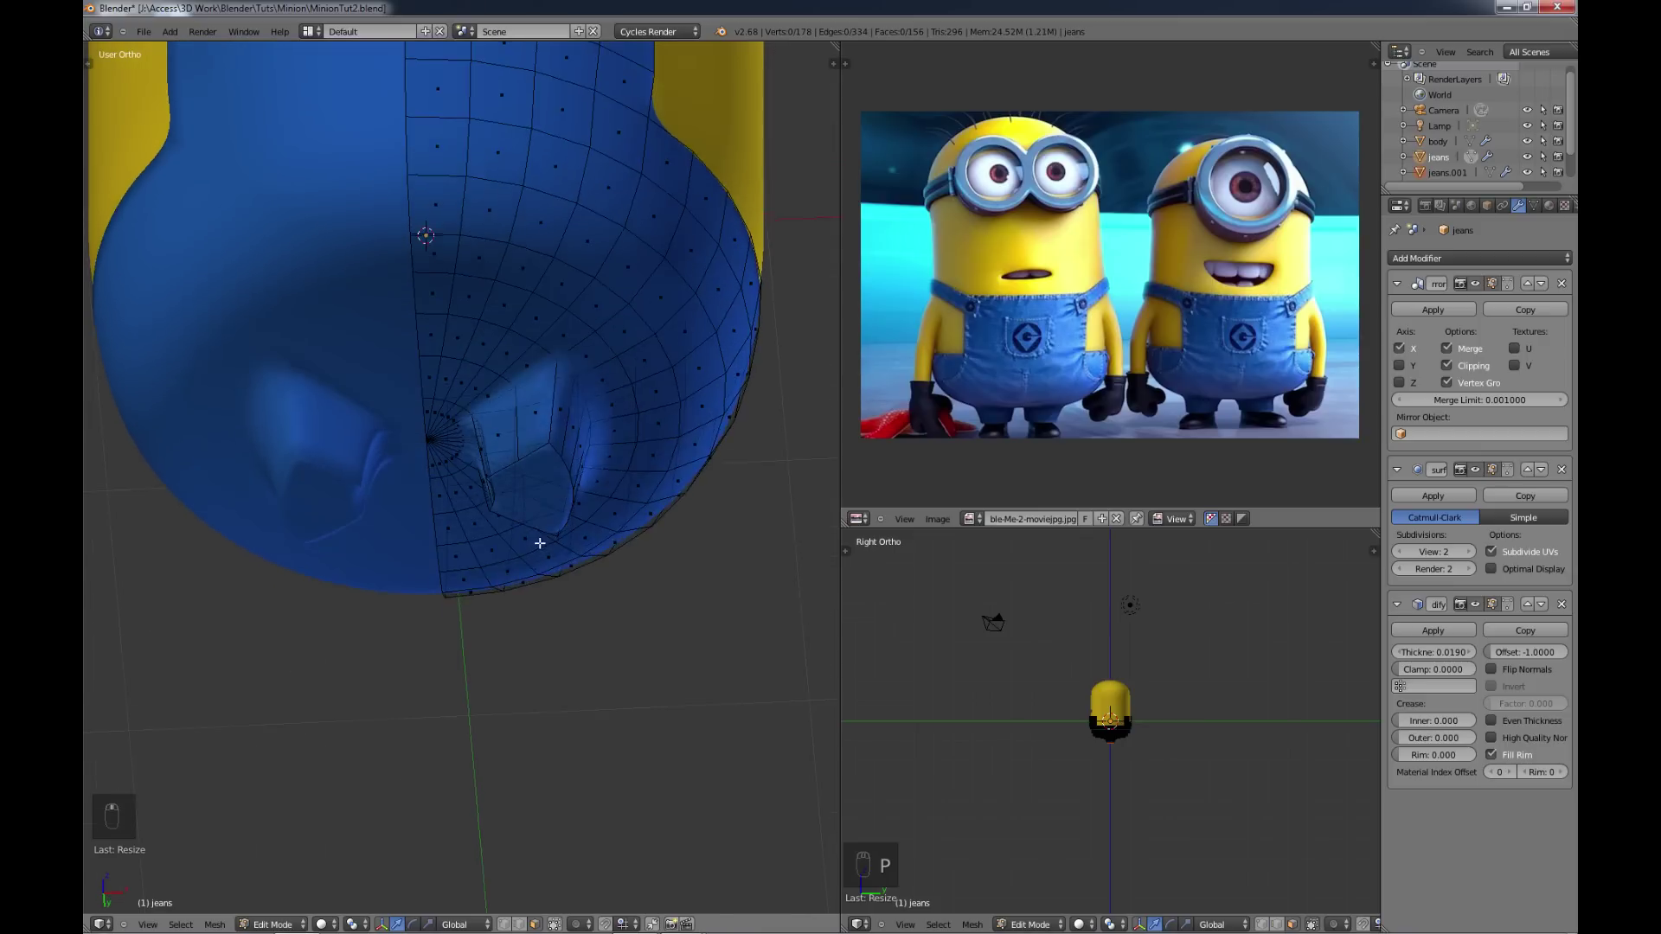
Step: Rename the separated leg-end rings jeans.001 to shoes in the Outliner
{"action": "key", "text": "Tab"}
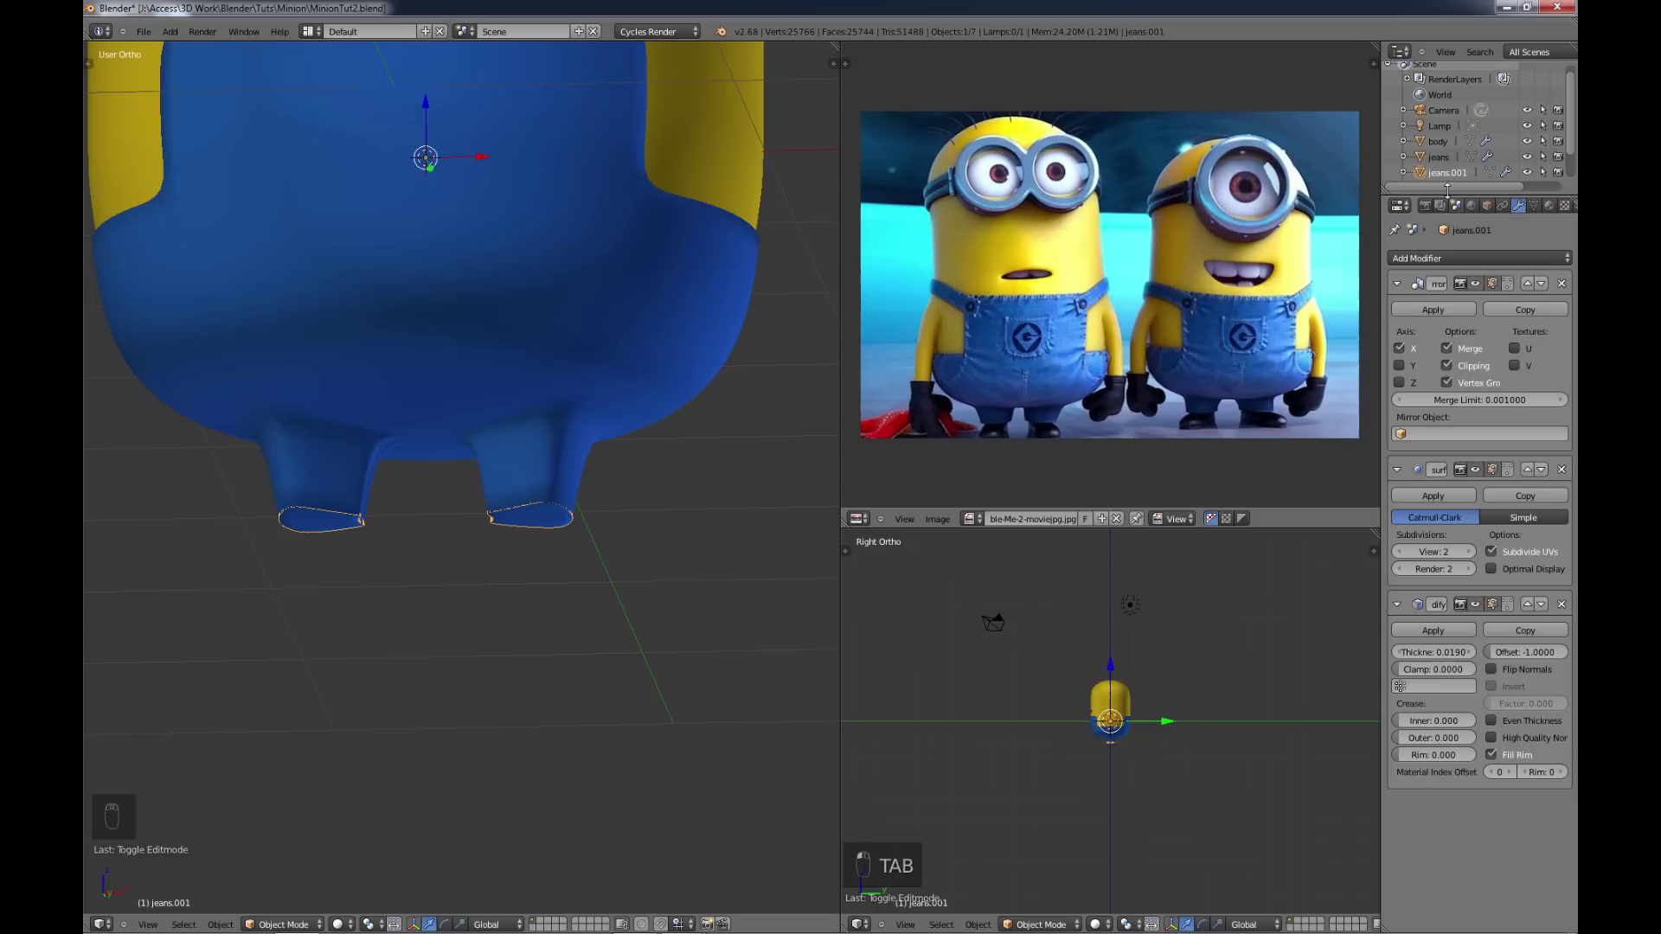
{"action": "left_click_drag", "start_coordinate": [1449, 178], "coordinate": [1449, 178]}
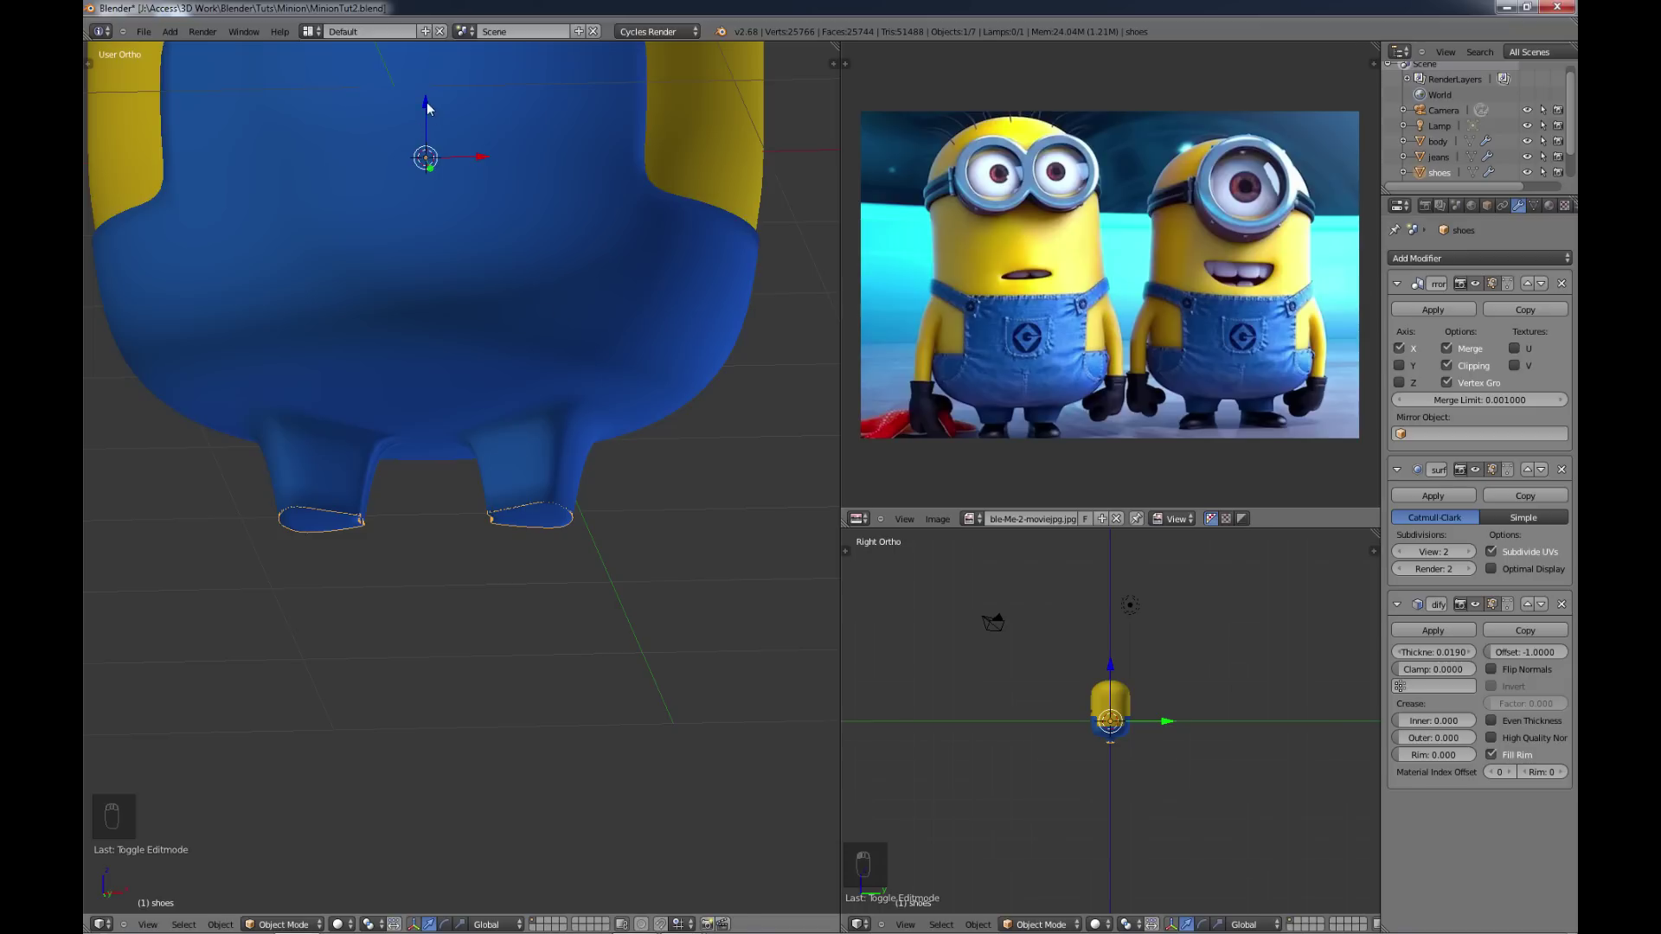
{"action": "left_click_drag", "start_coordinate": [438, 104], "coordinate": [437, 158]}
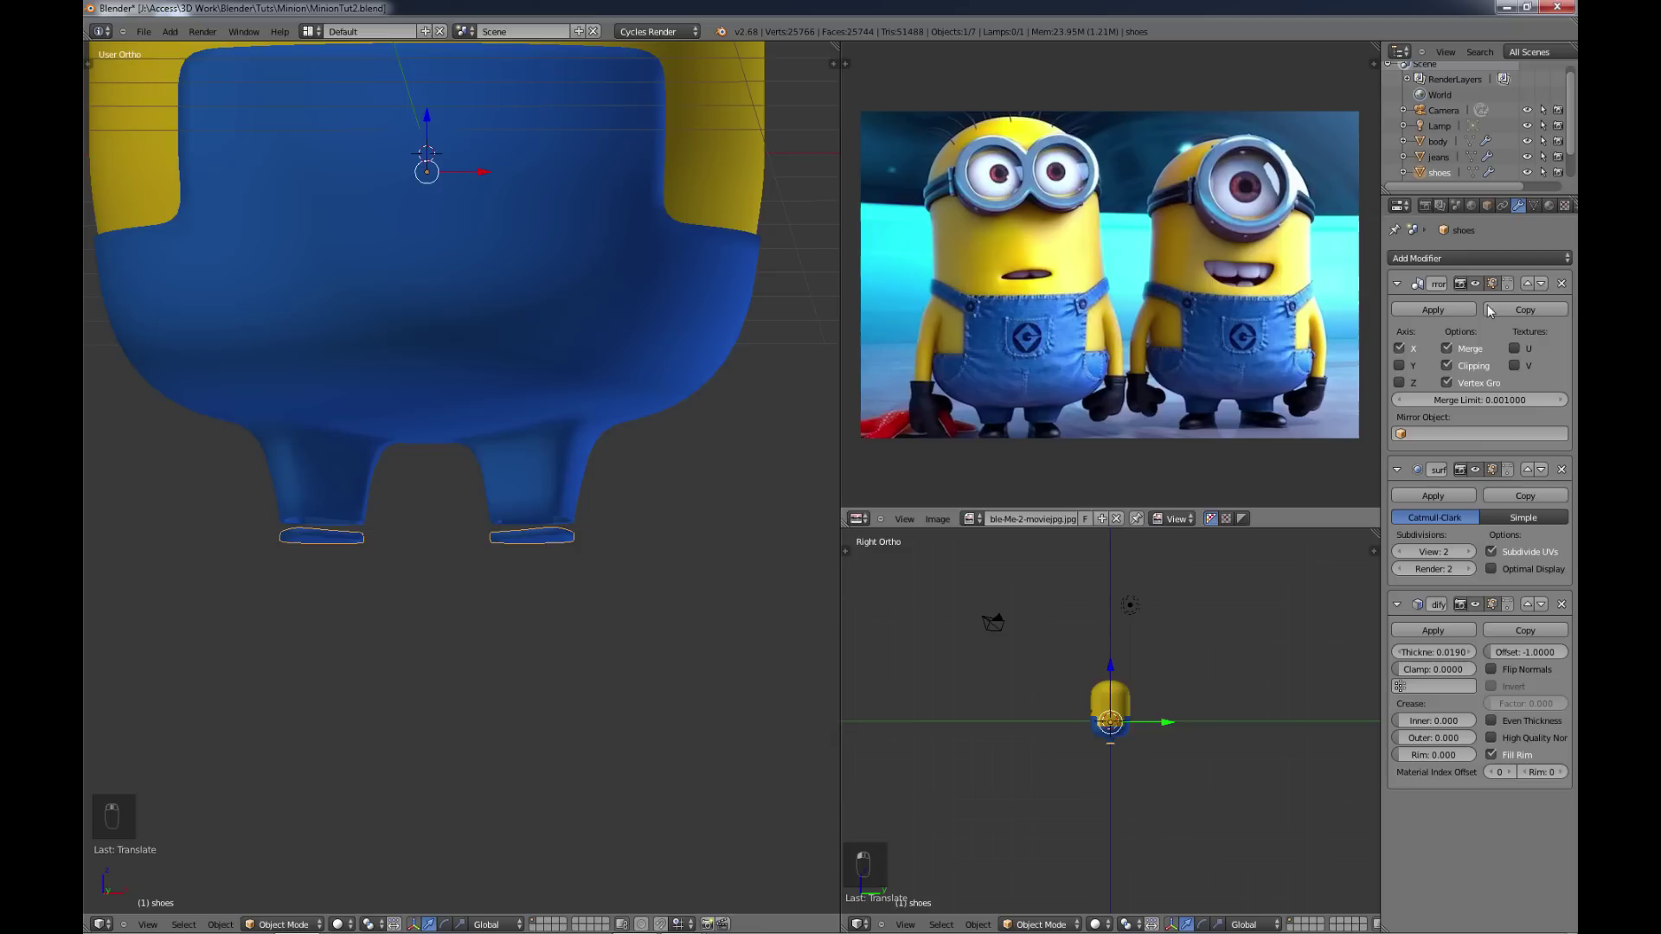
{"action": "left_click_drag", "start_coordinate": [1550, 210], "coordinate": [1554, 266]}
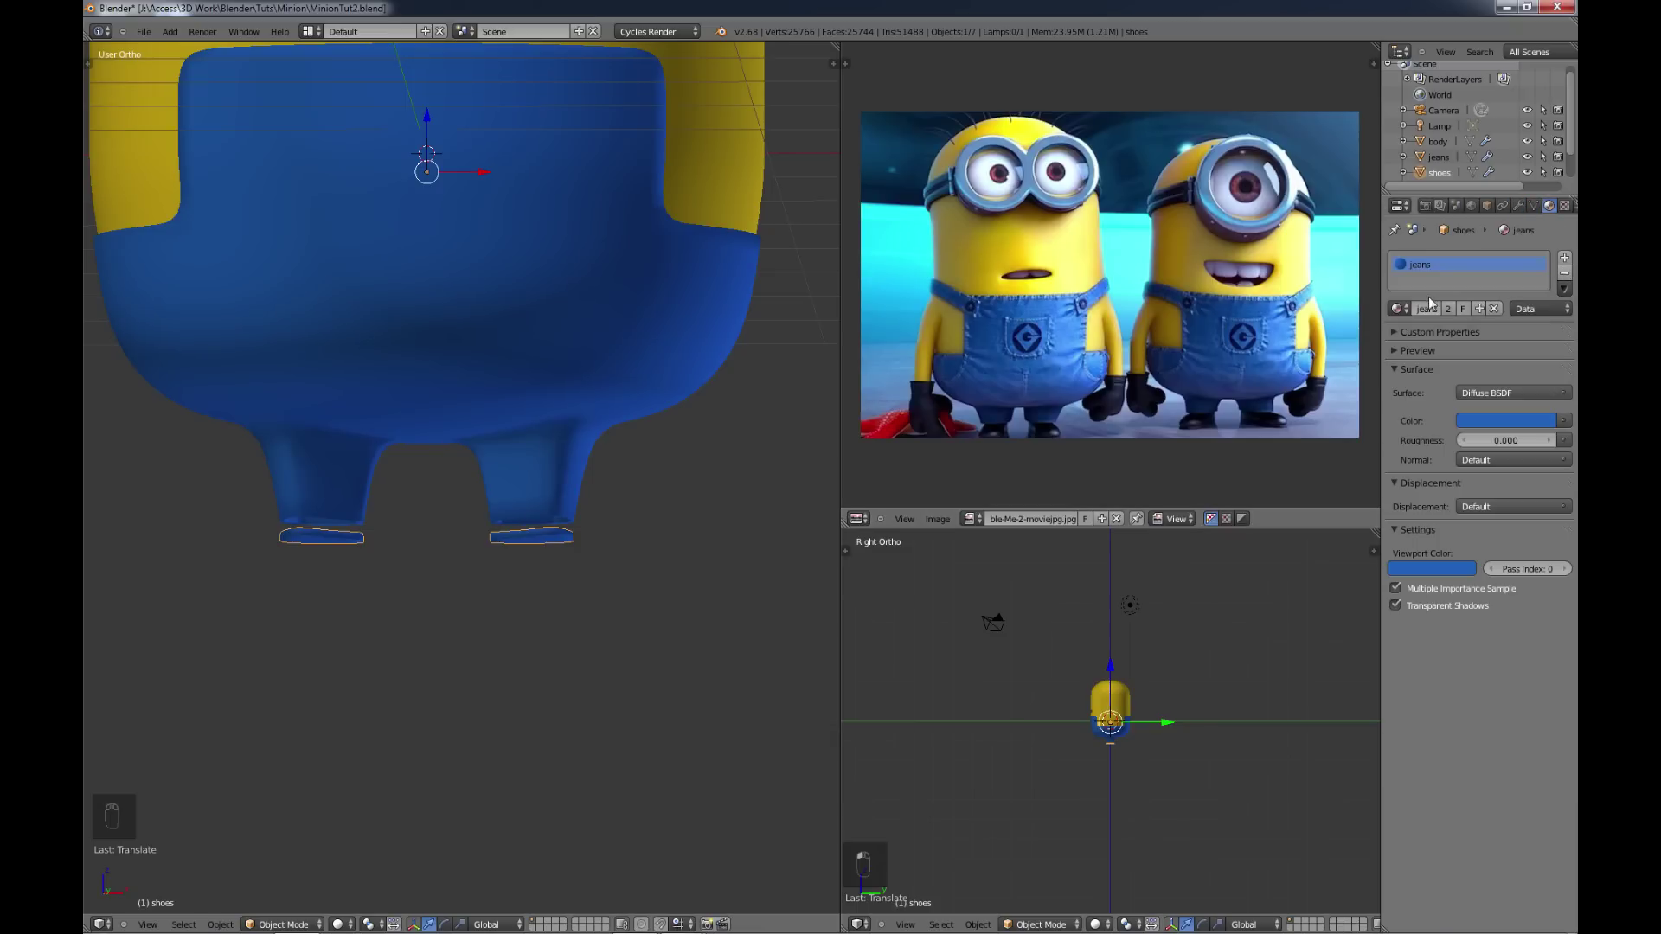
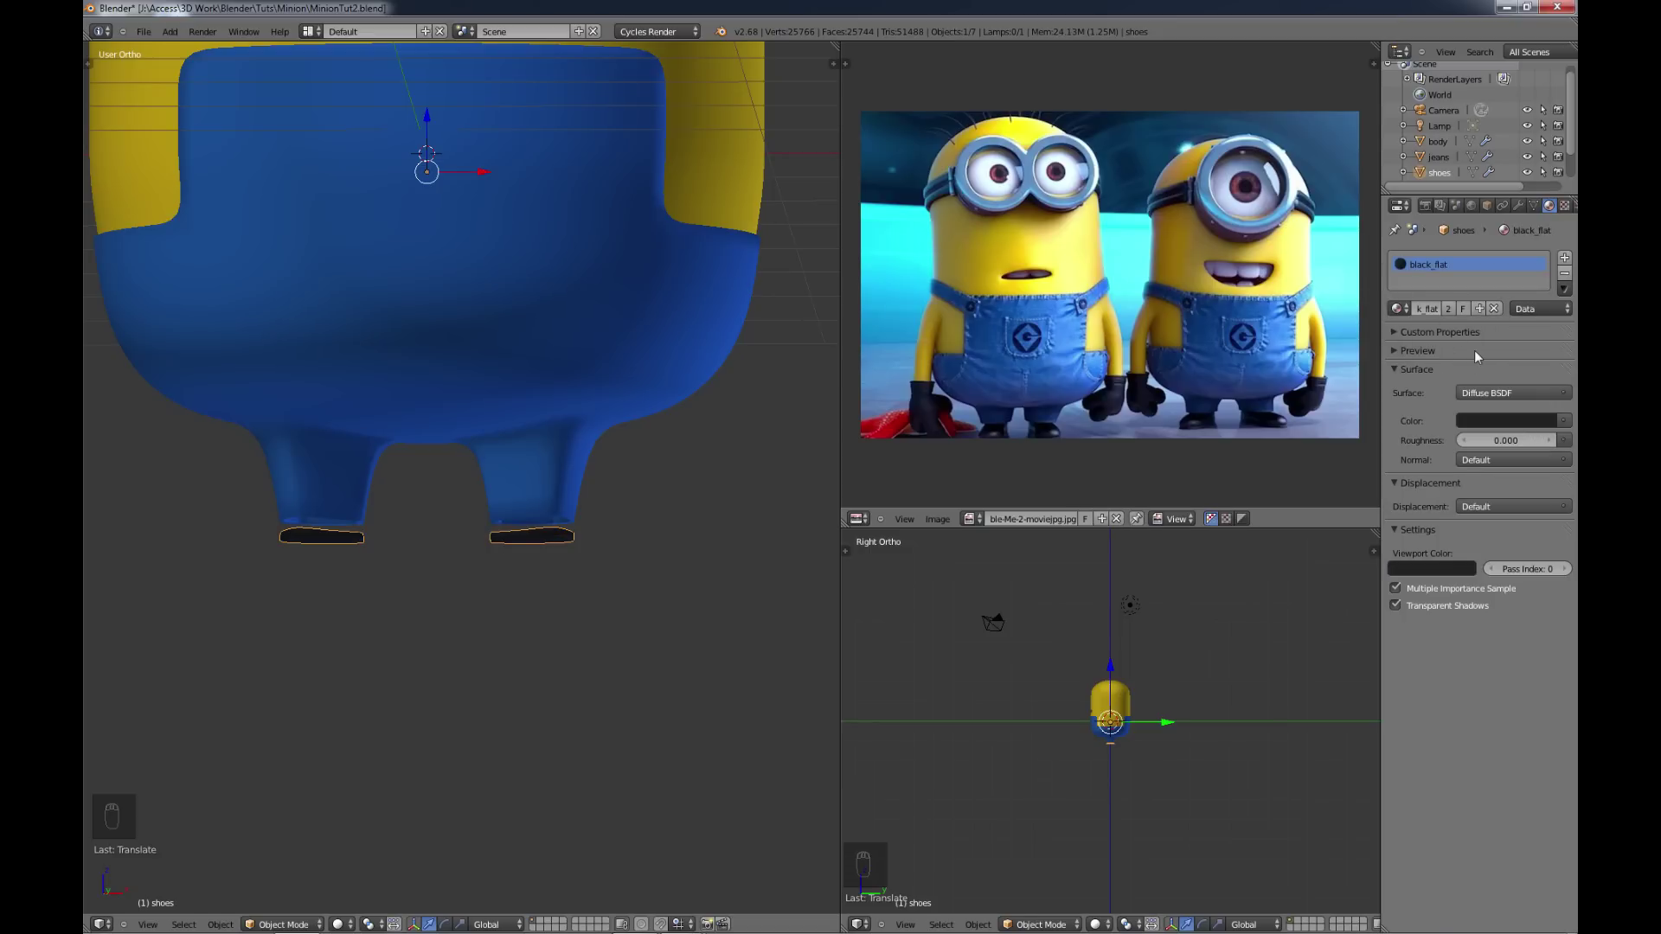
Step: Zoom out and adjust the view to inspect the black shoes beneath the jeans legs
{"action": "left_click_drag", "start_coordinate": [486, 566], "coordinate": [534, 490]}
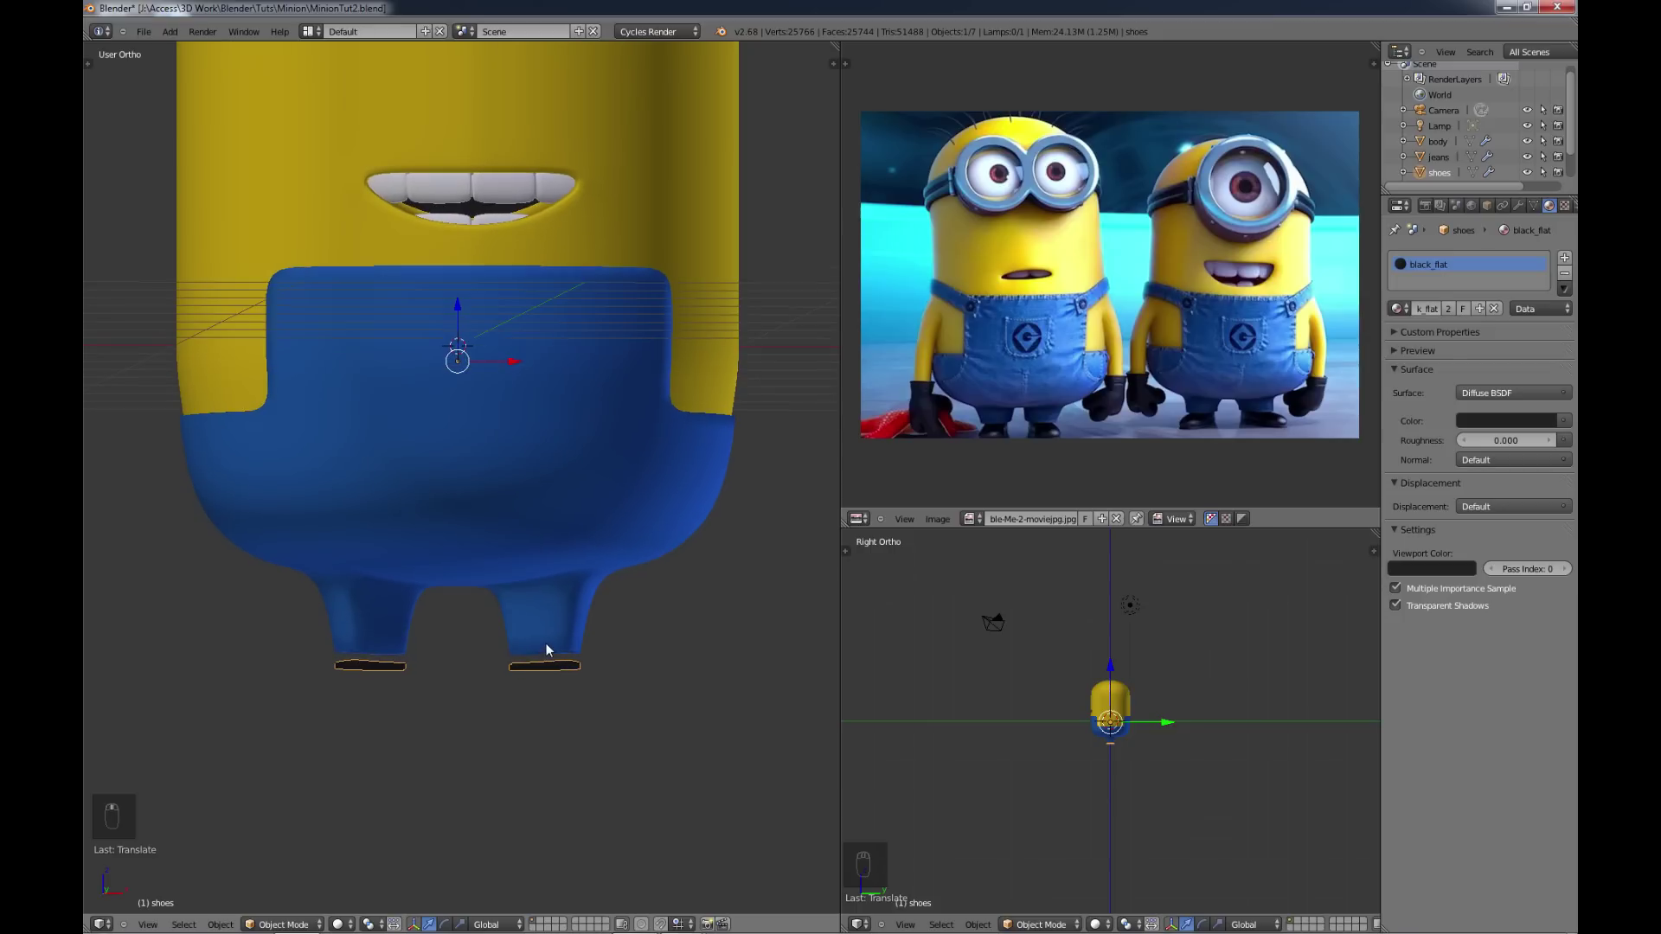
{"action": "left_click_drag", "start_coordinate": [464, 309], "coordinate": [467, 300]}
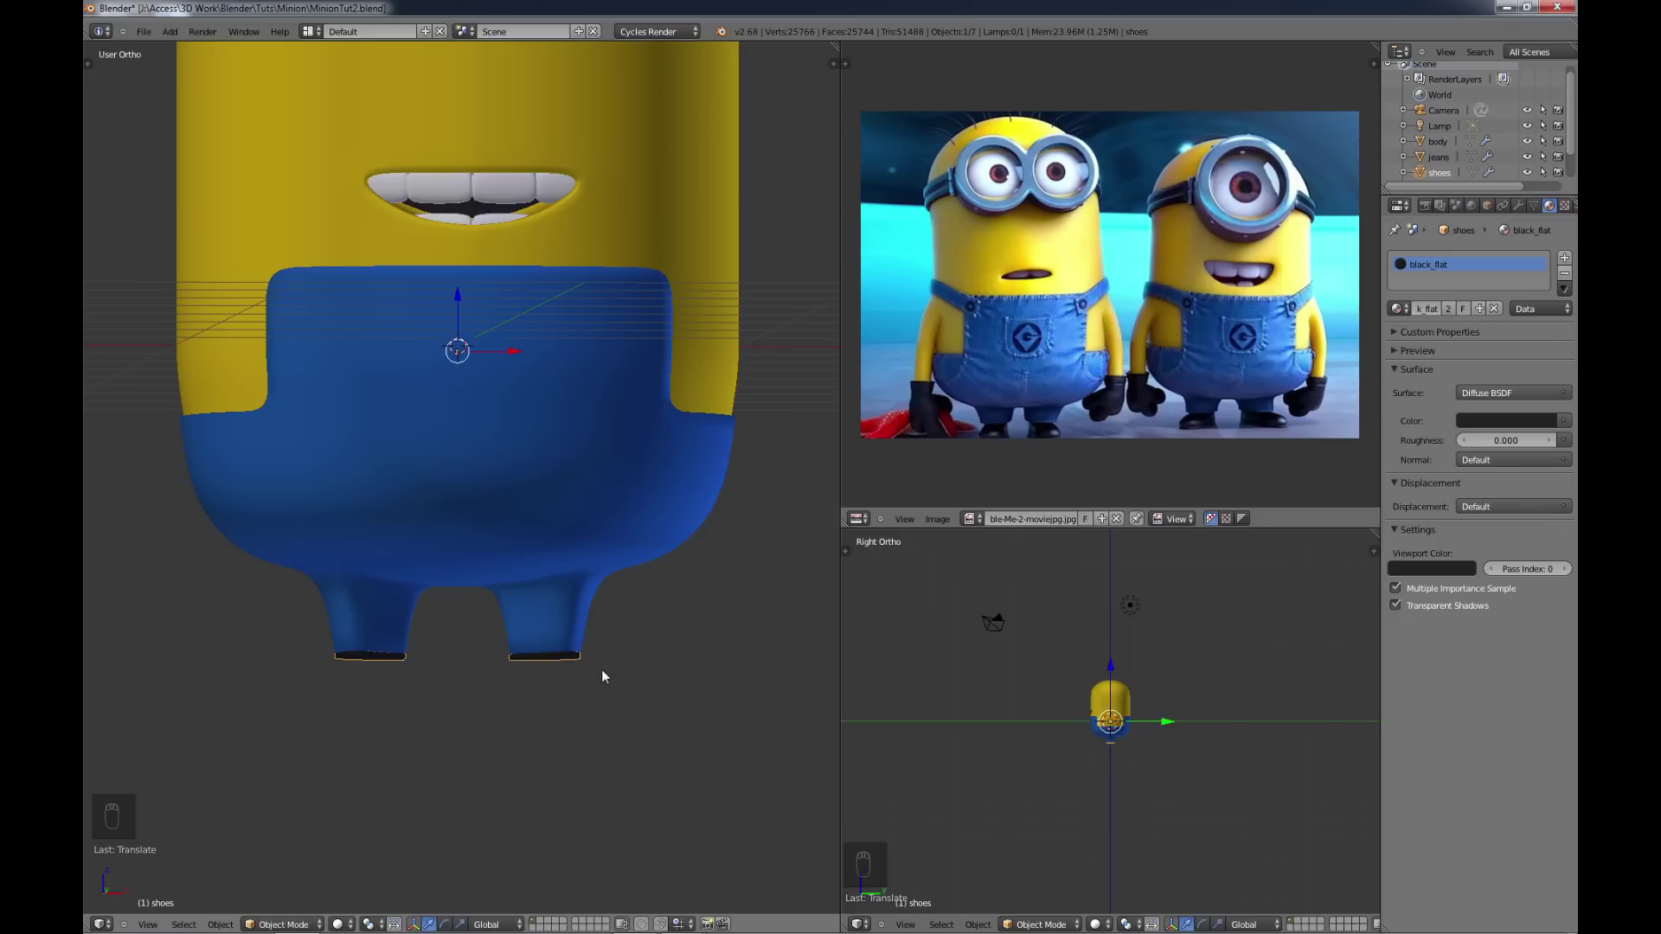
Step: Extrude the shoe sole downward and toward the front, reshaping its outline from below
{"action": "key", "text": "Tab"}
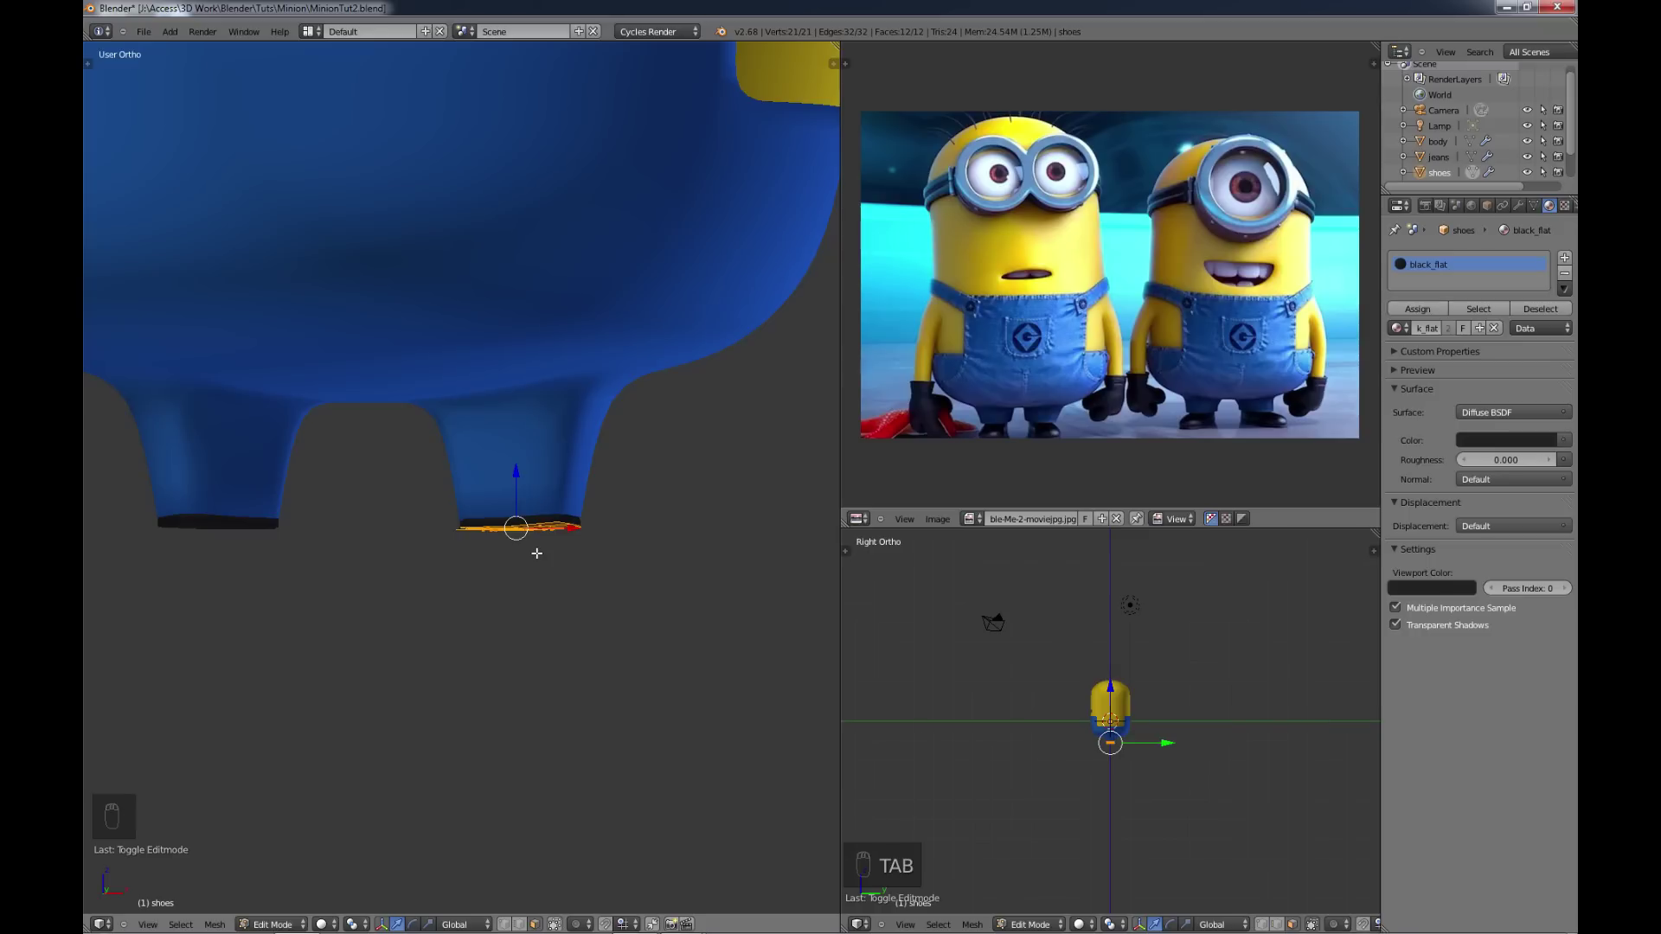
{"action": "key", "text": "e"}
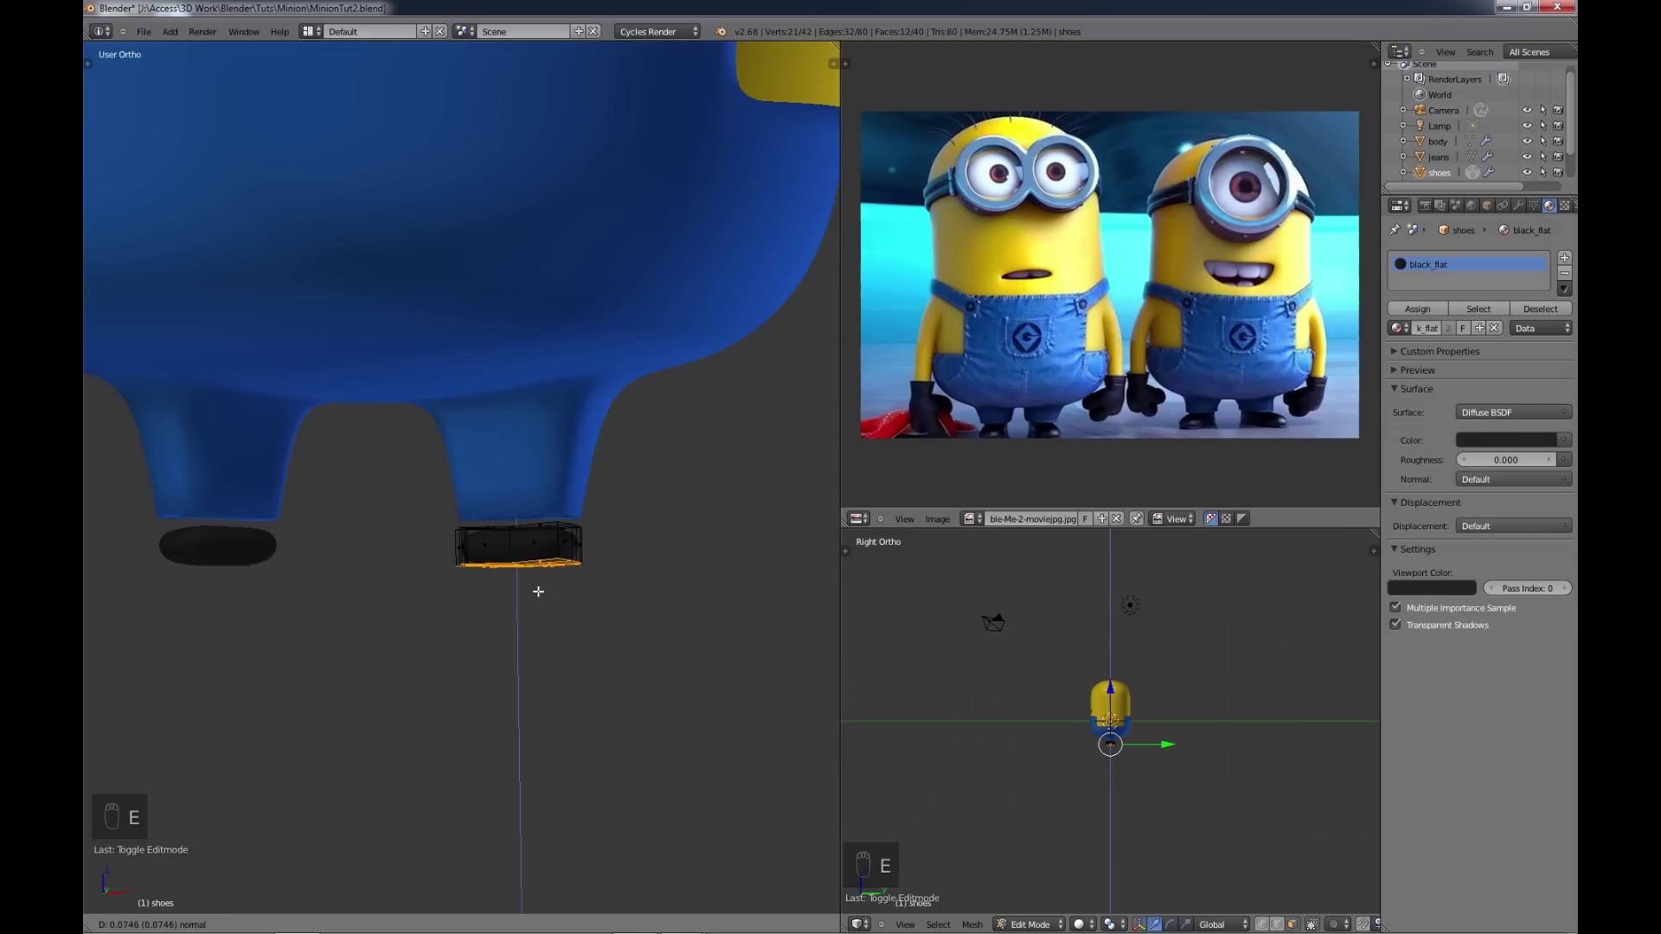
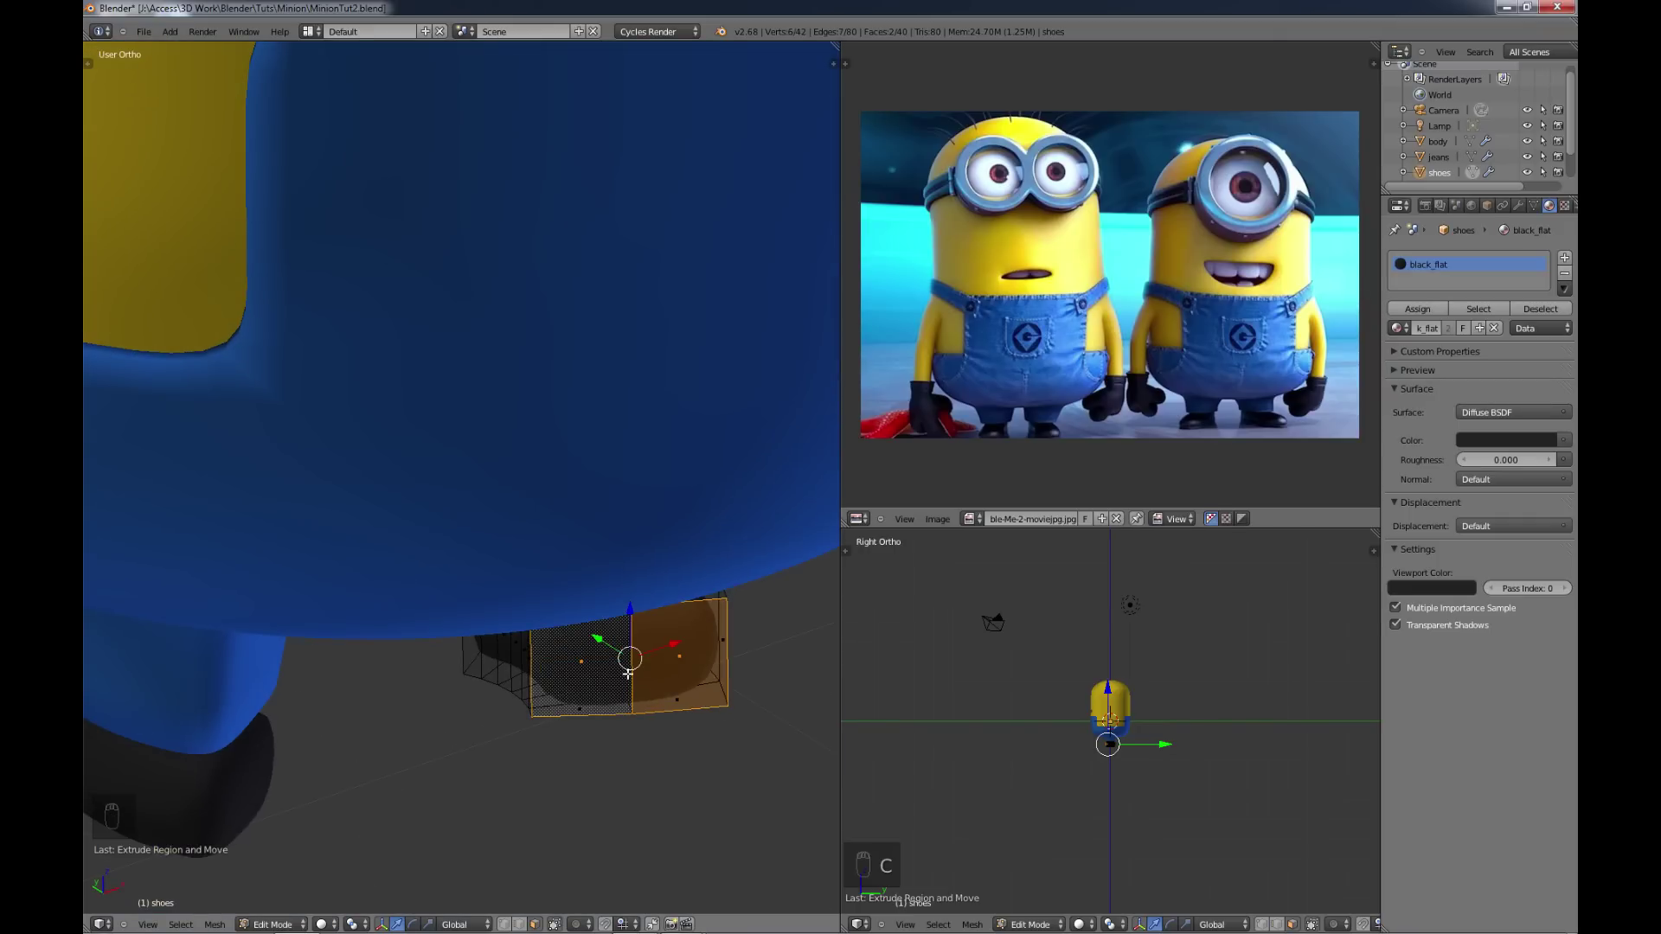
{"action": "key", "text": "ctrl+KP_7"}
{"action": "key", "text": "ctrl+KP_7"}
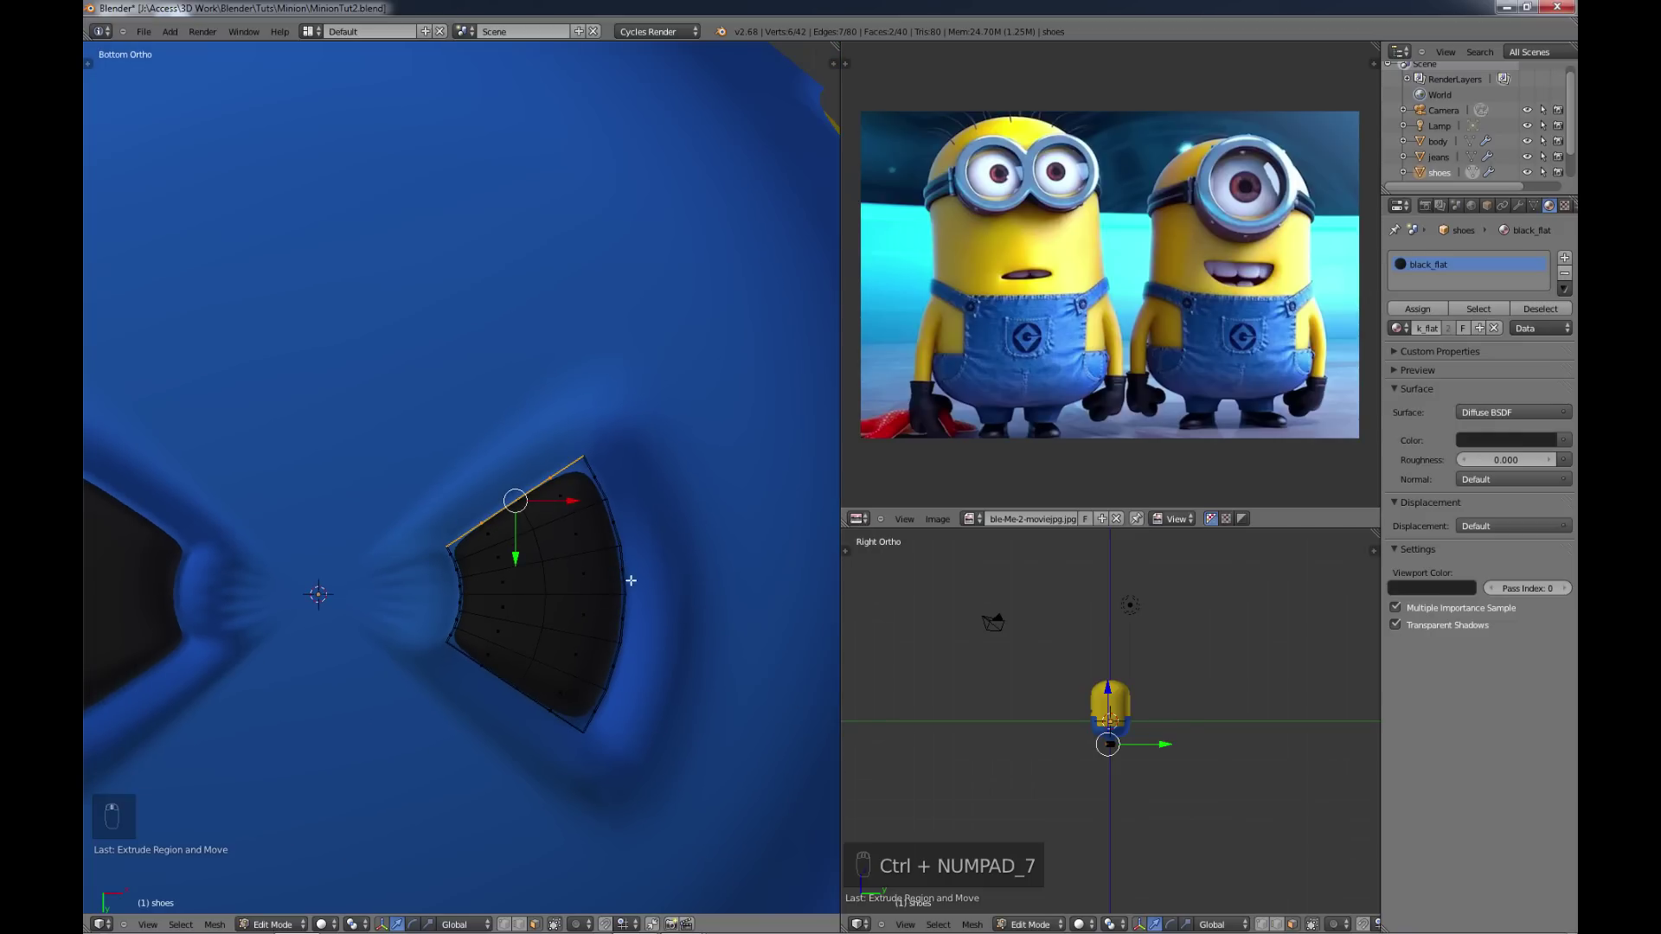
{"action": "key", "text": "r"}
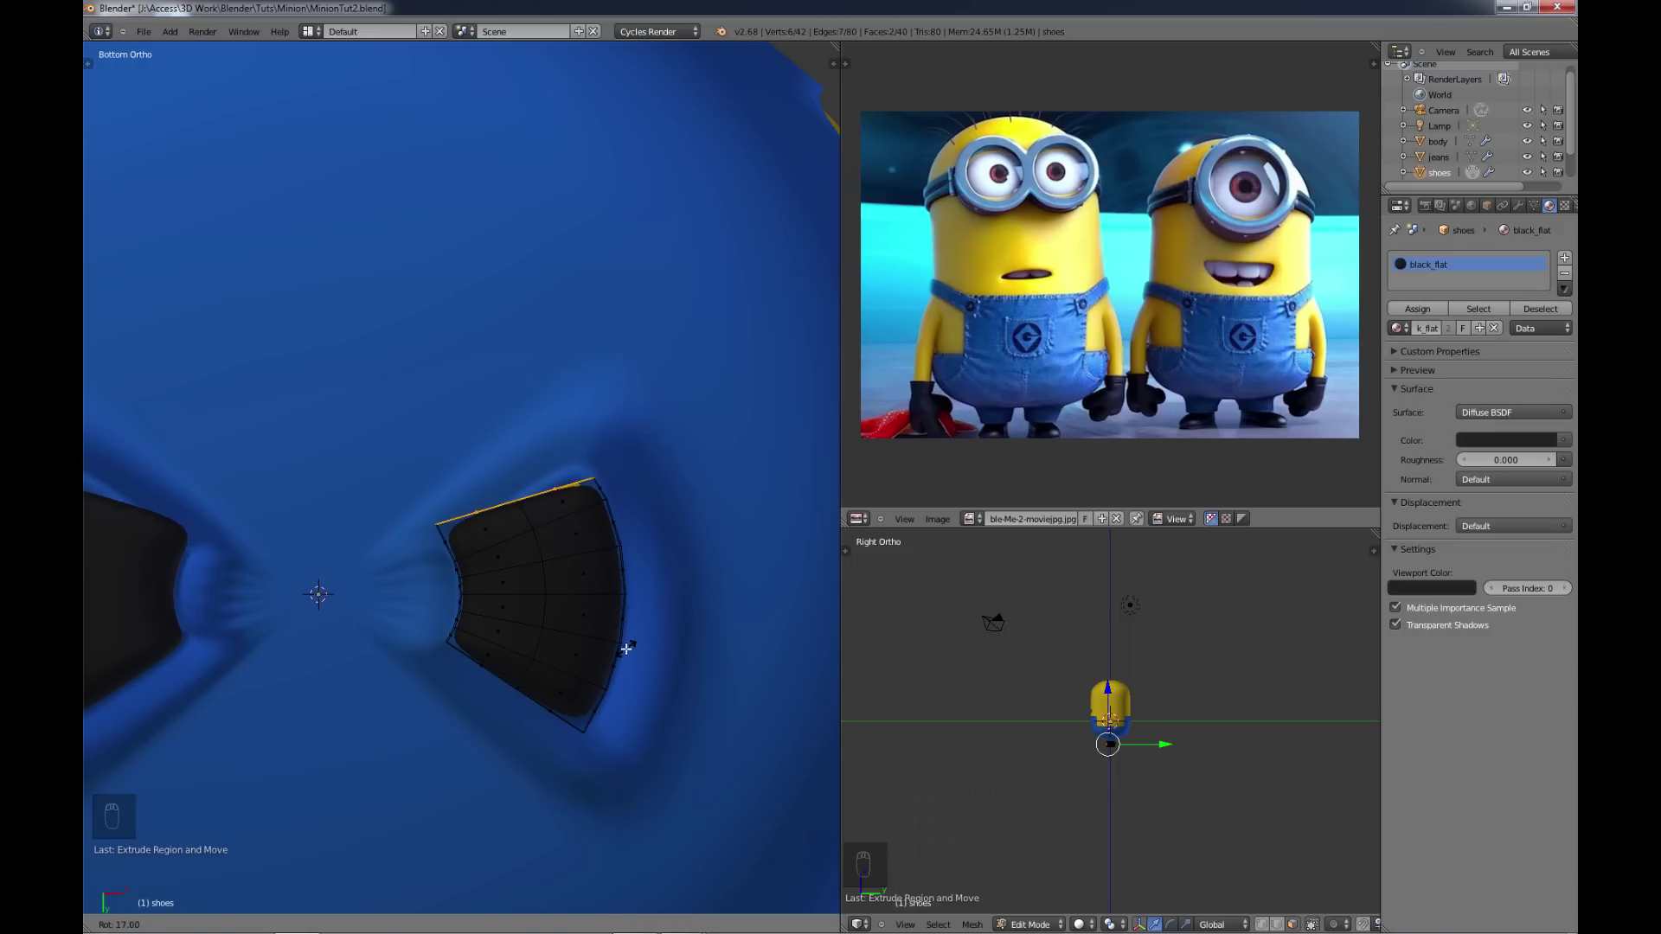
{"action": "key", "text": "e"}
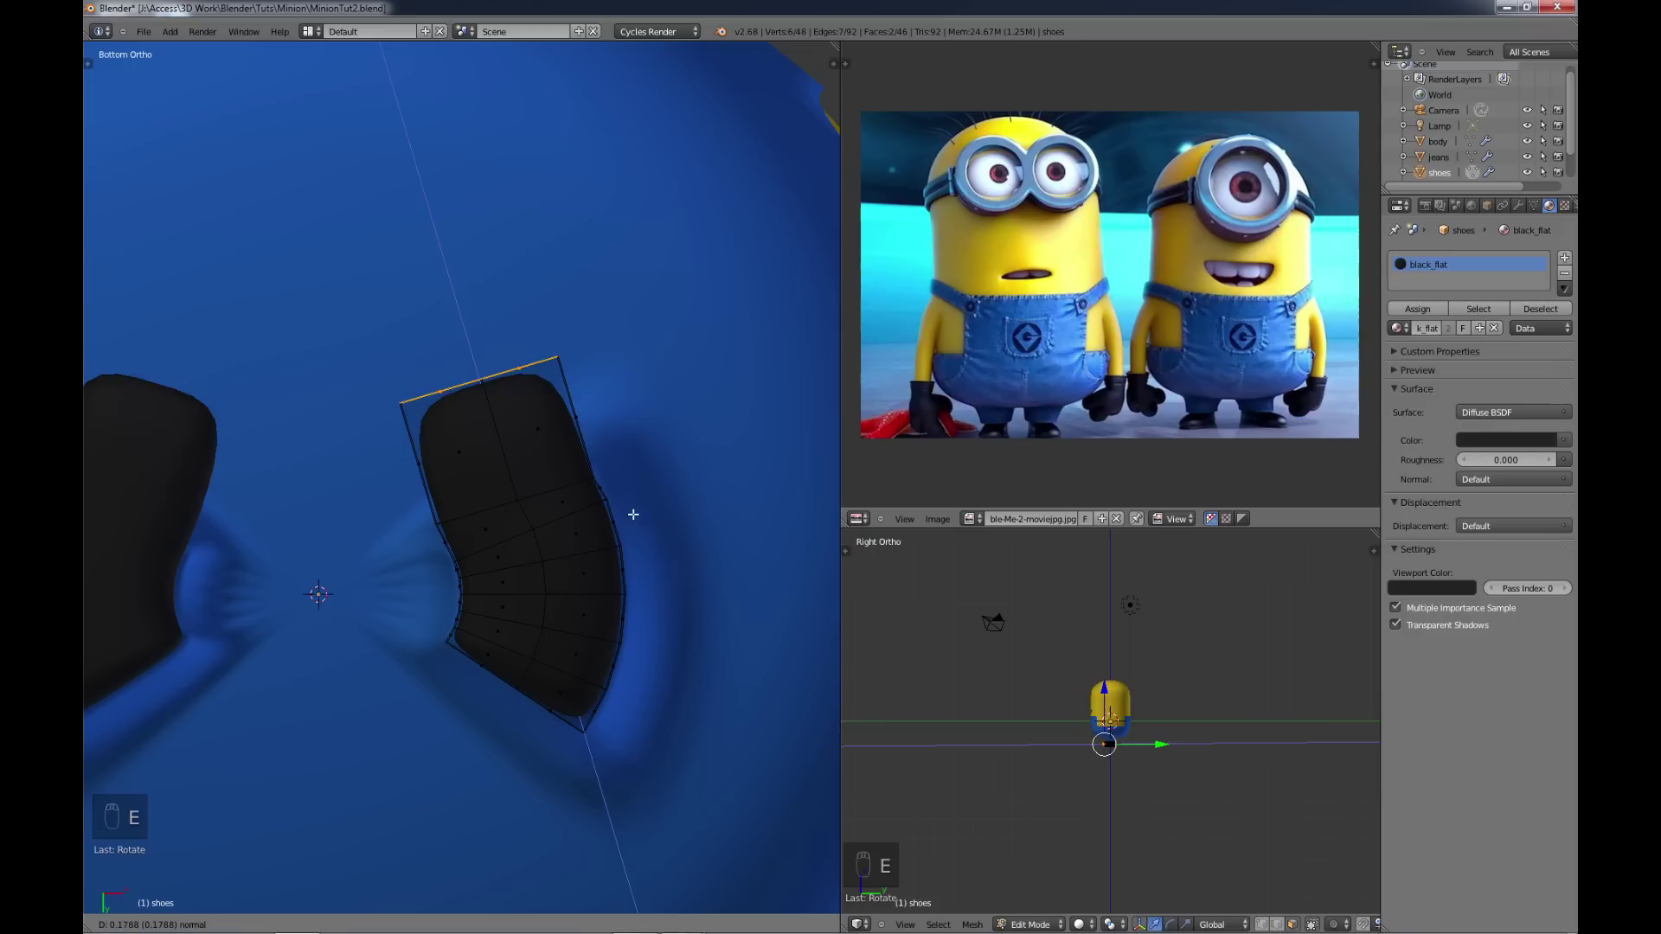
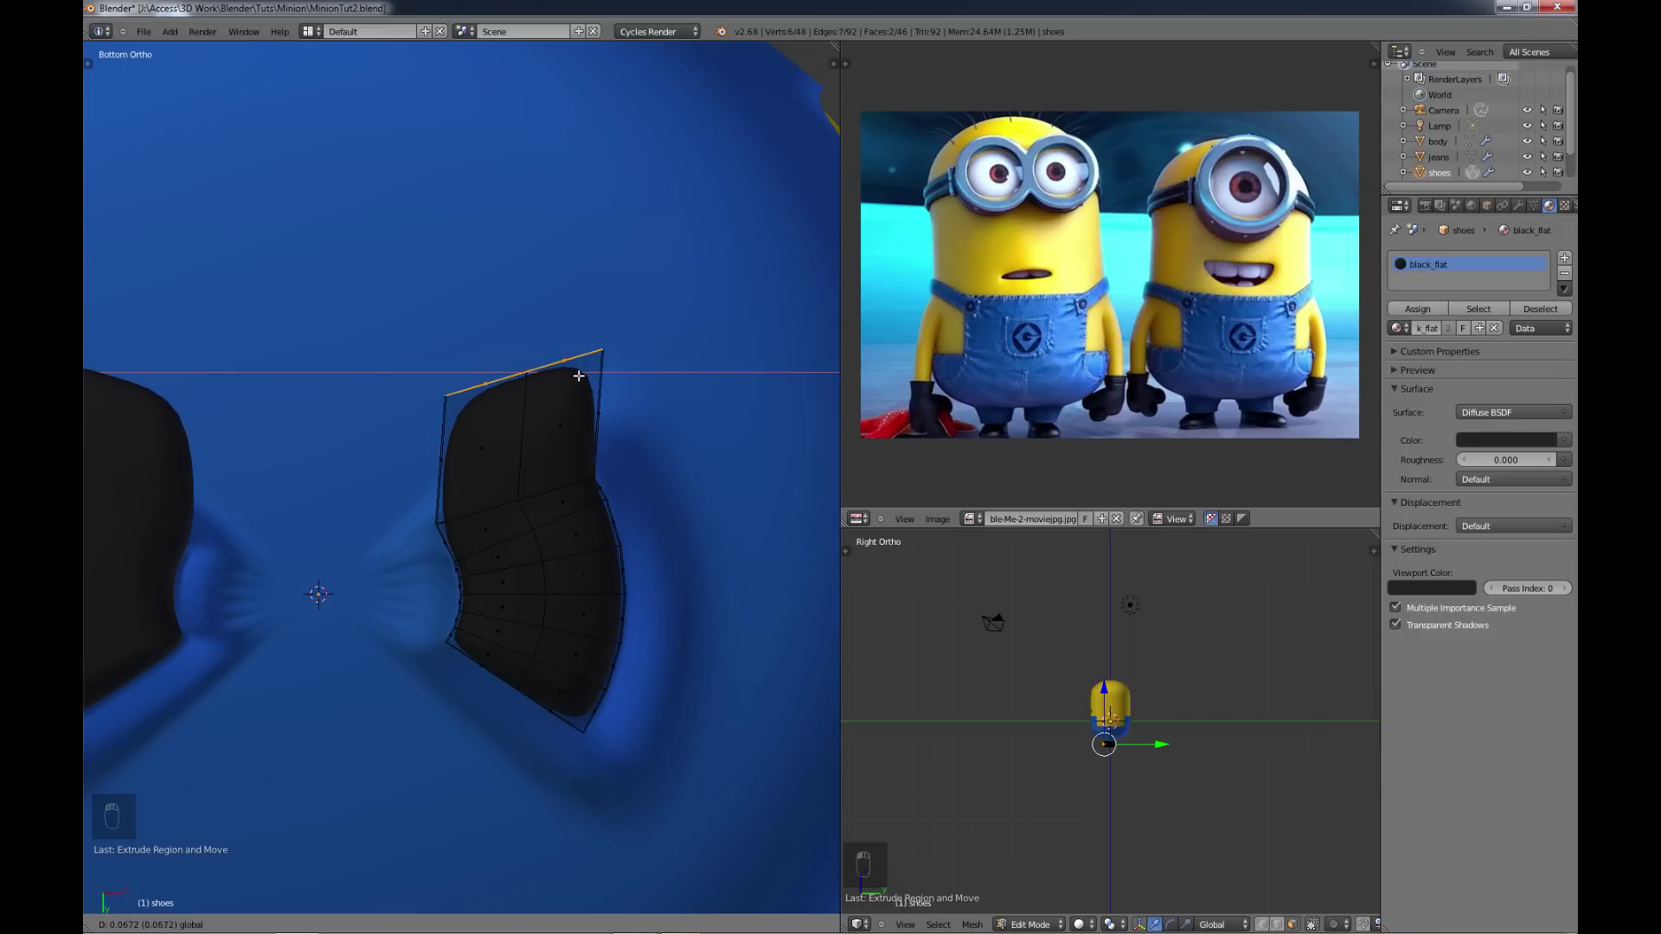
{"action": "key", "text": "r"}
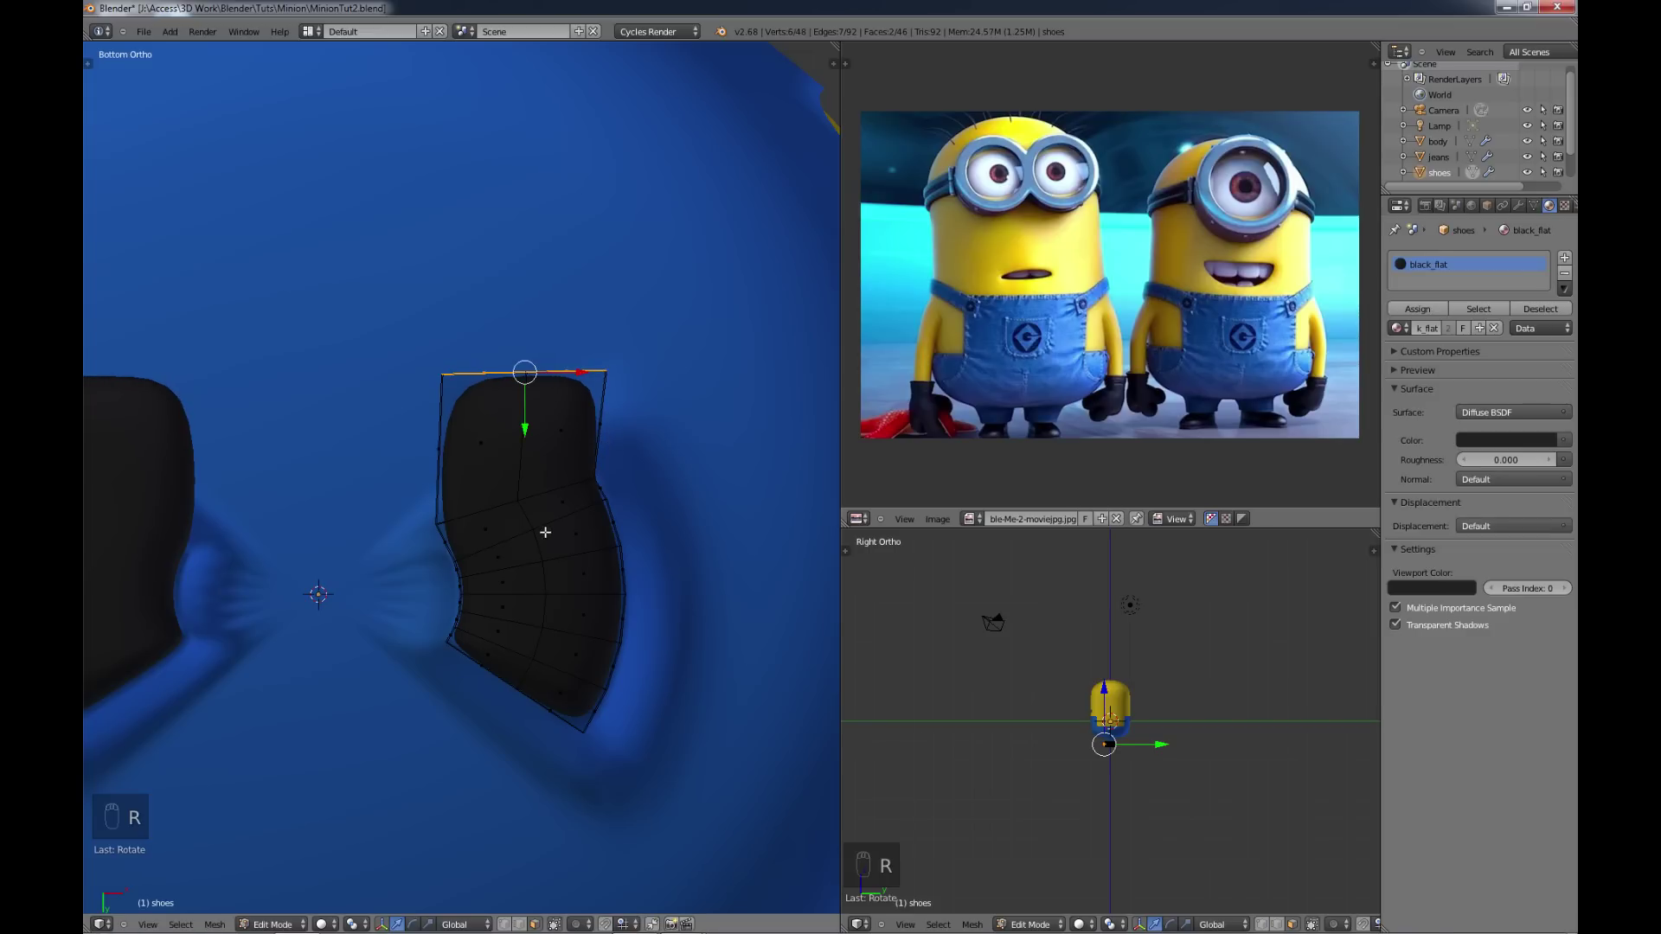
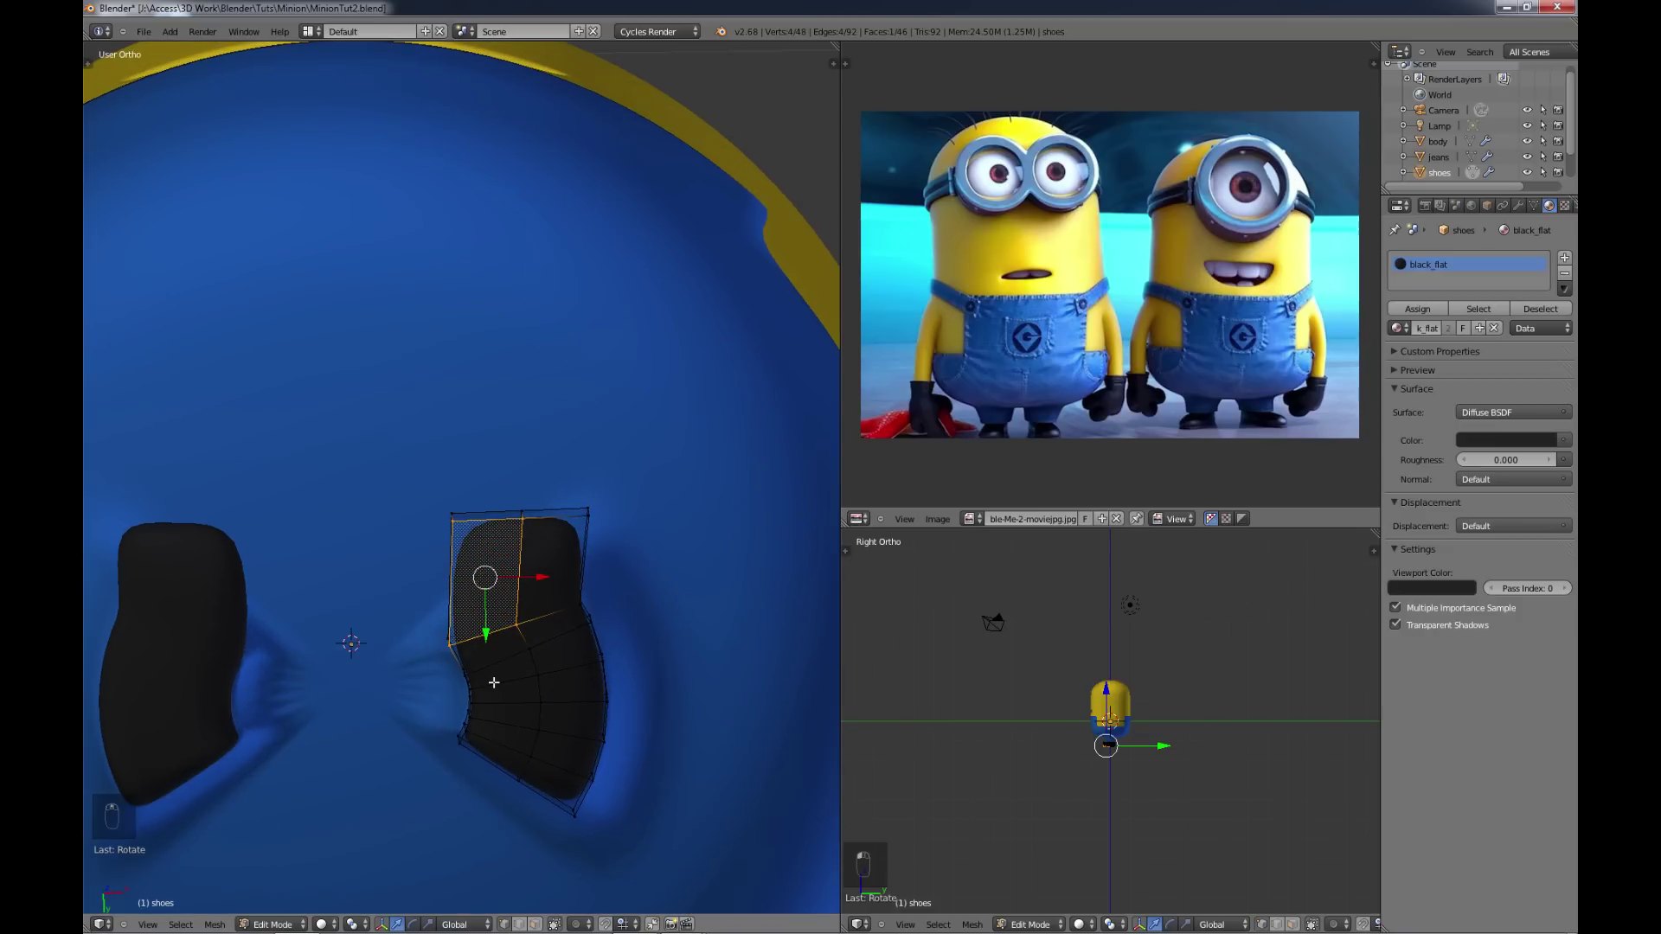
Step: Add an edge loop across the shoe sole and slide it into position
{"action": "key", "text": "ctrl+KP_7"}
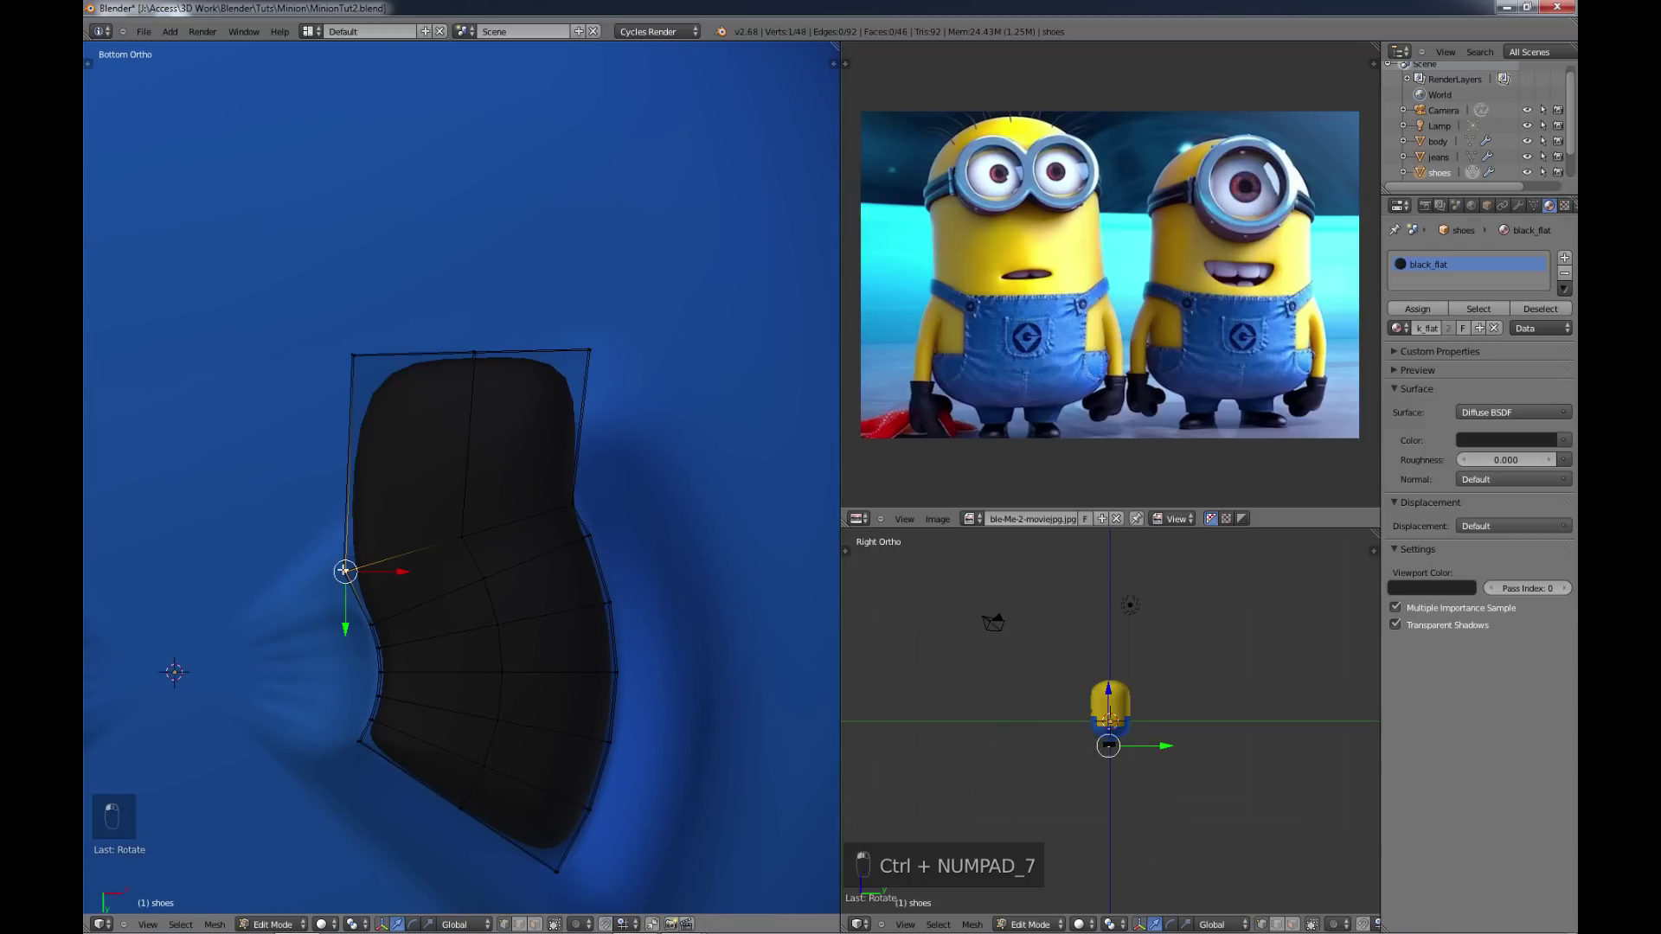
{"action": "key", "text": "c"}
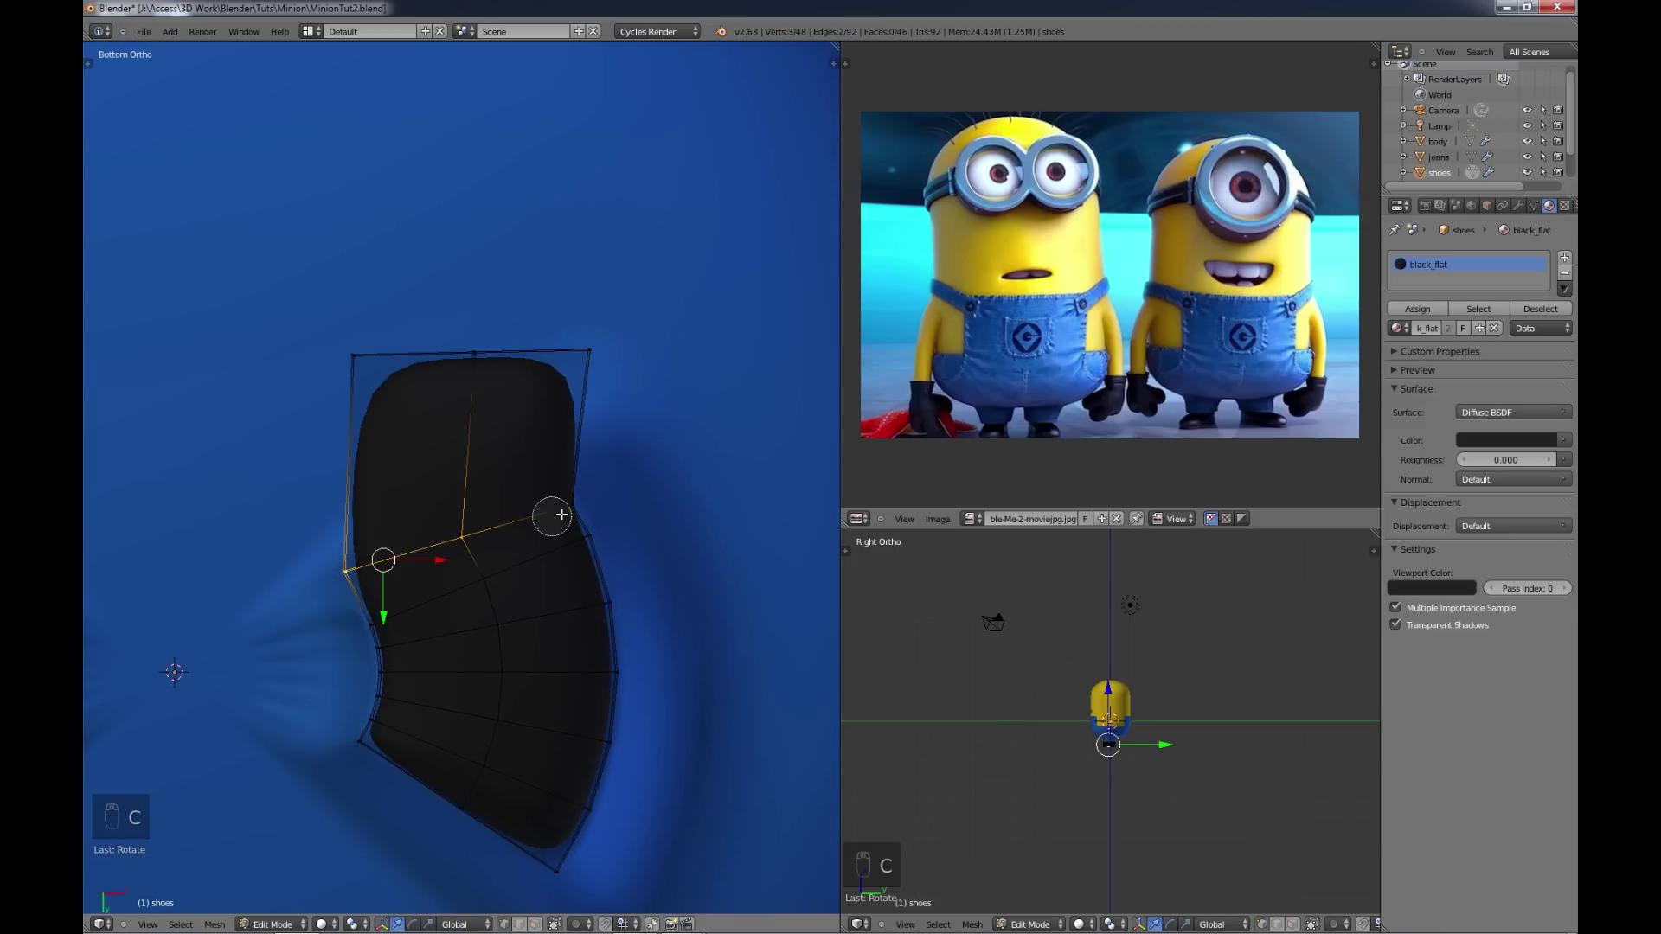
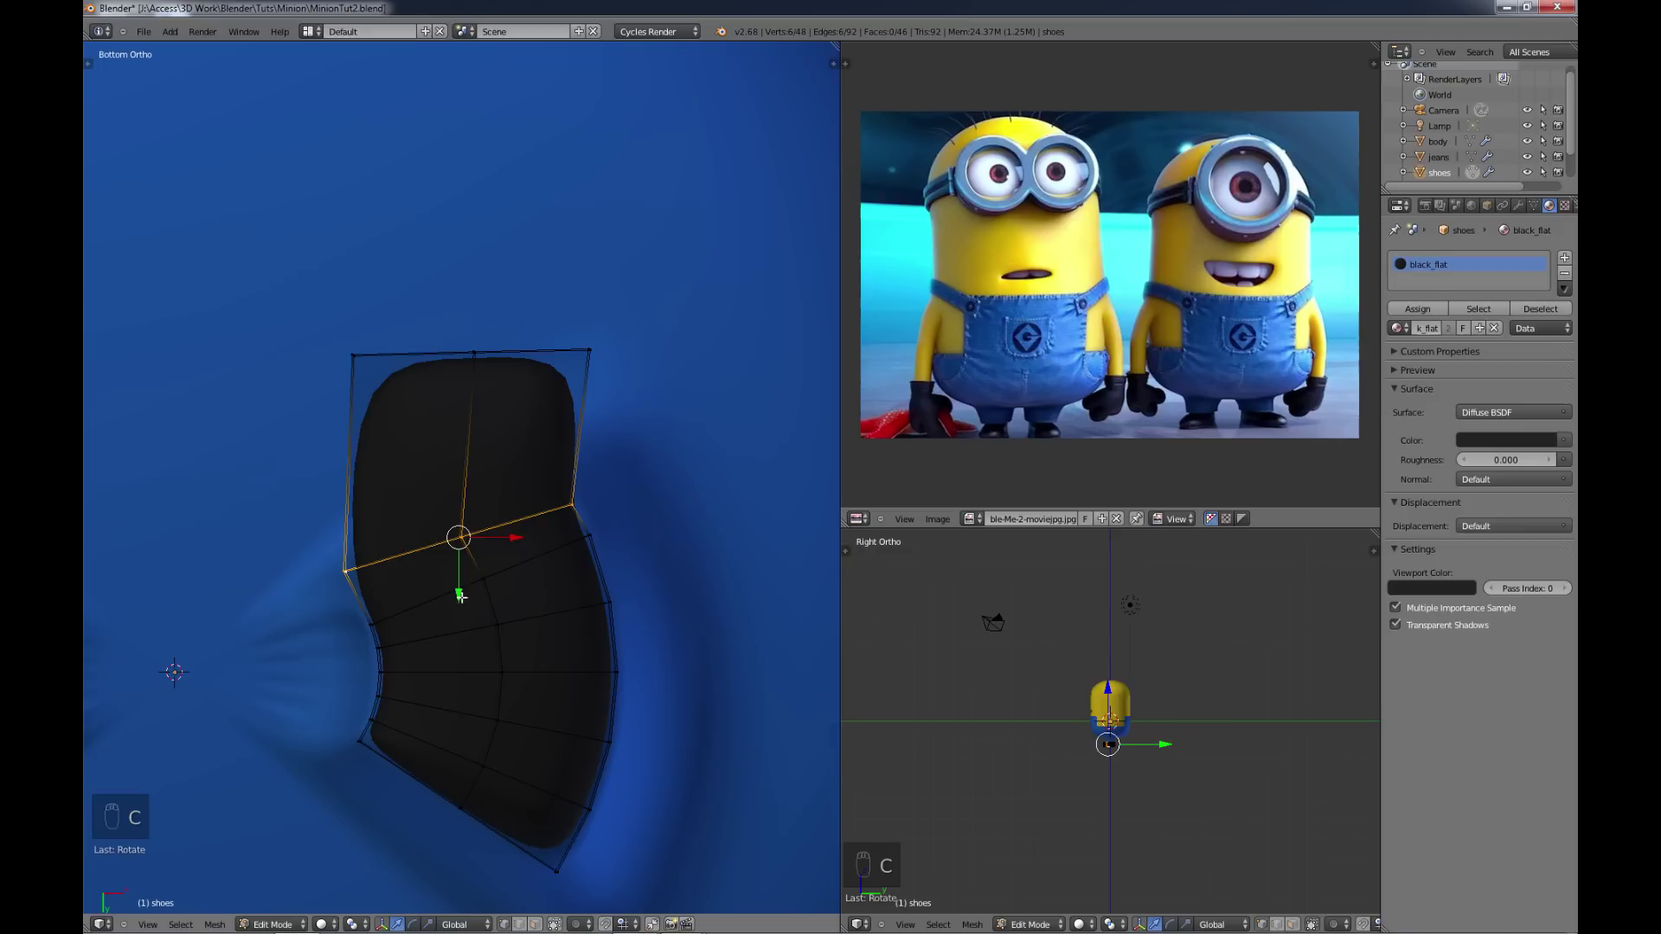
{"action": "key", "text": "g"}
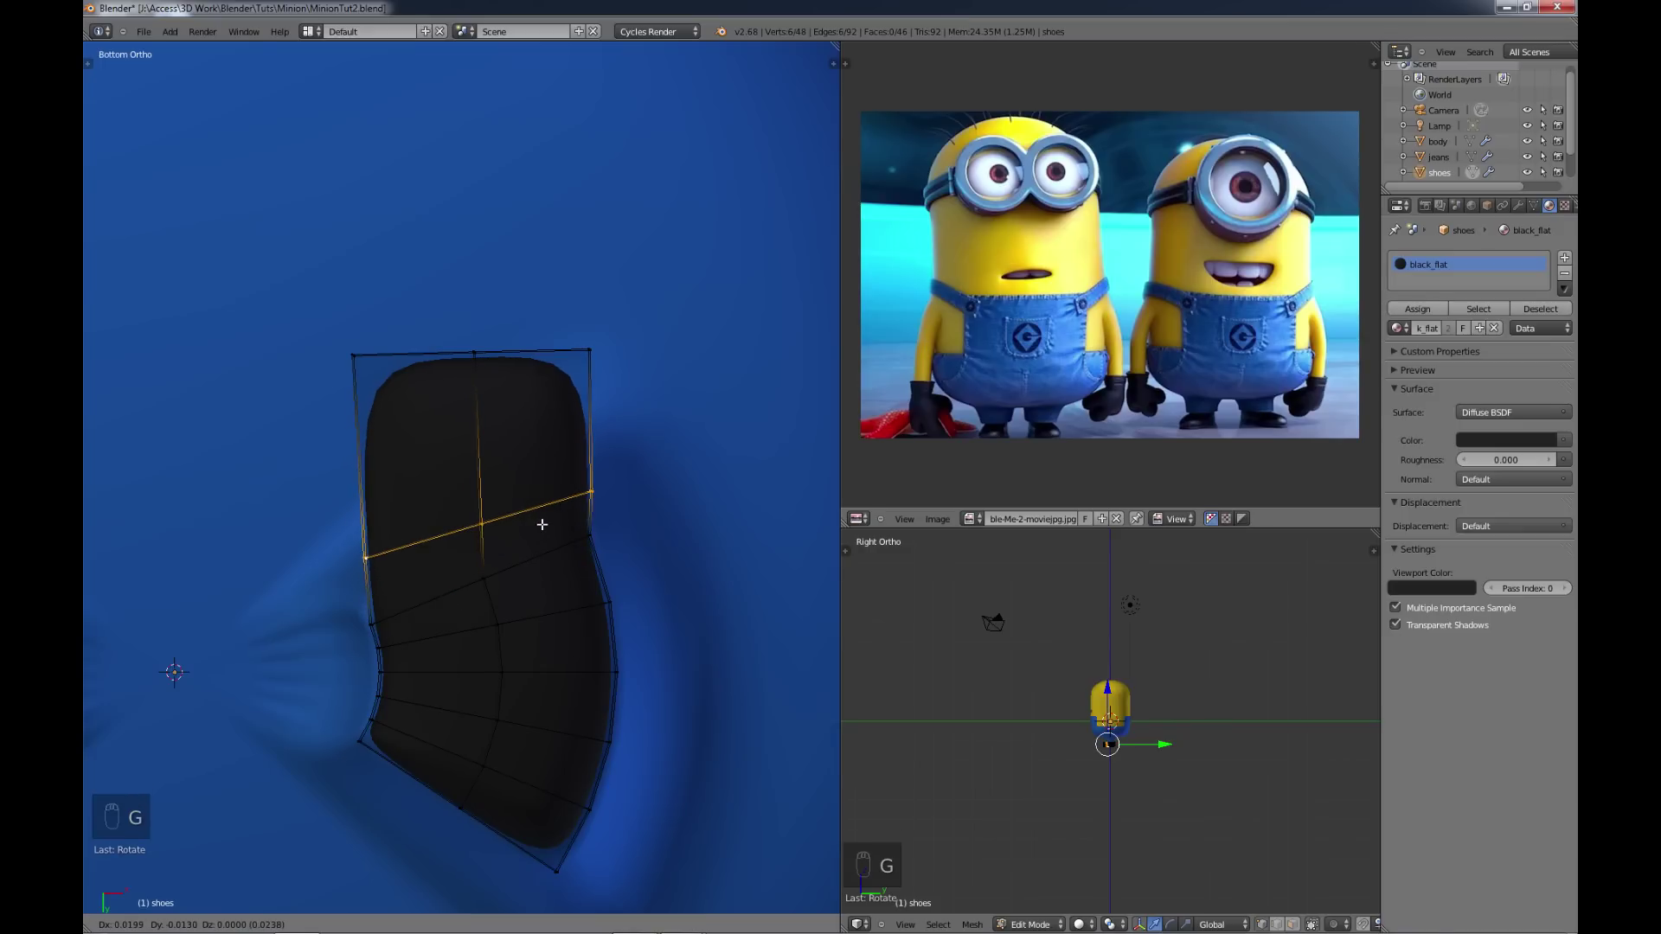
{"action": "key", "text": "r"}
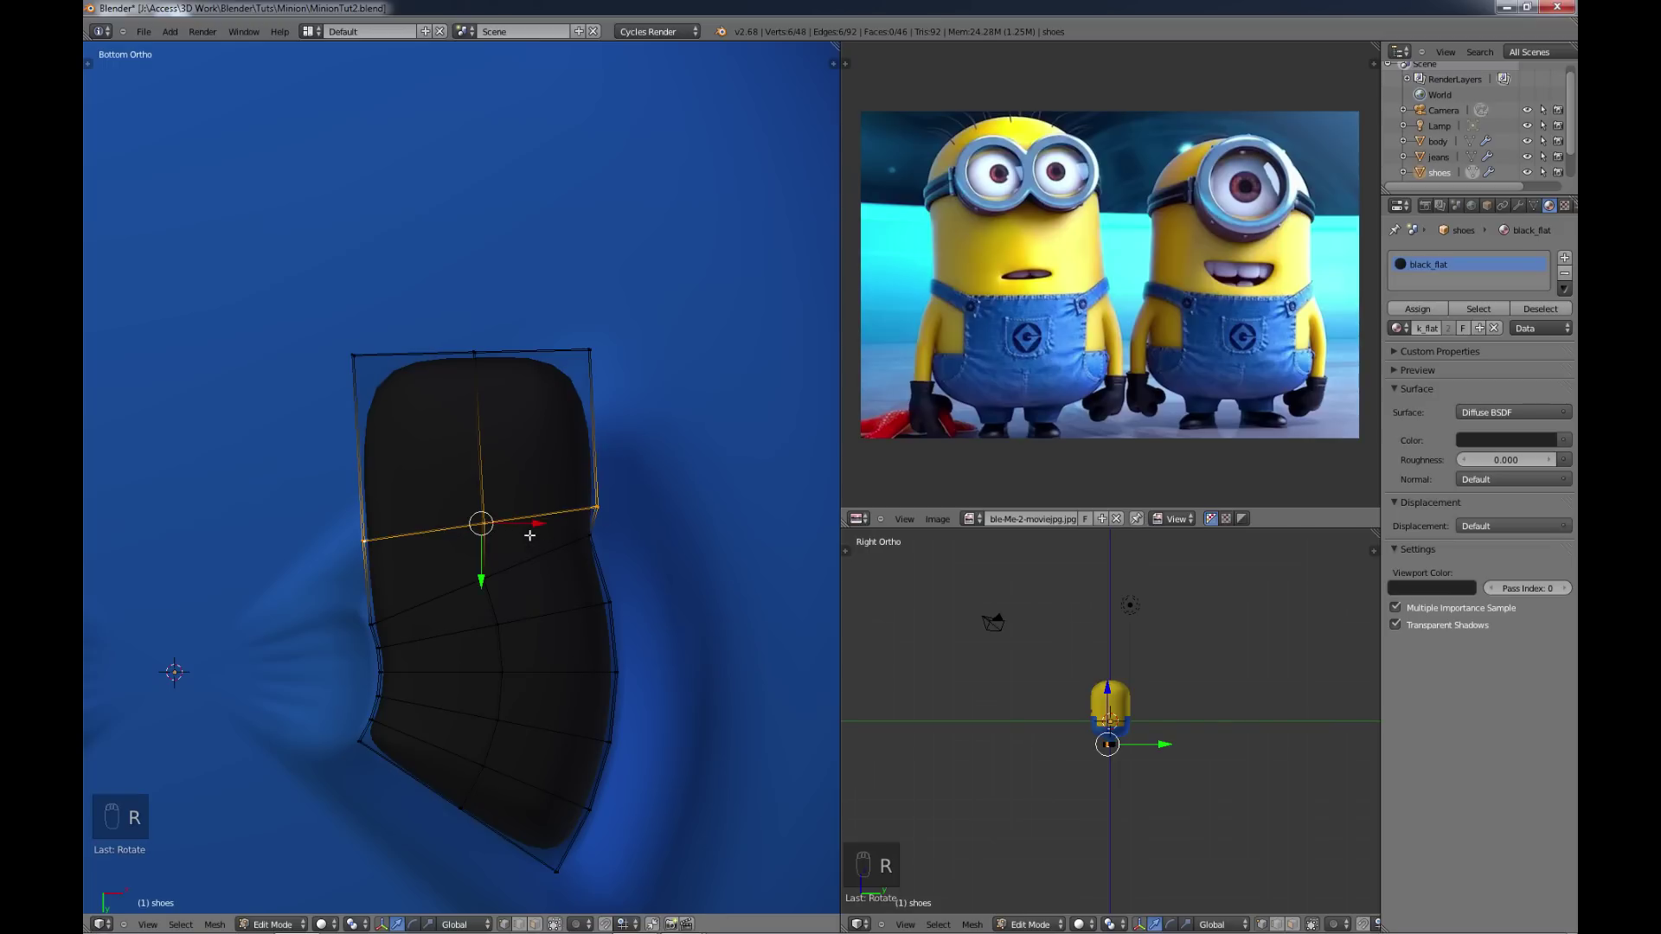
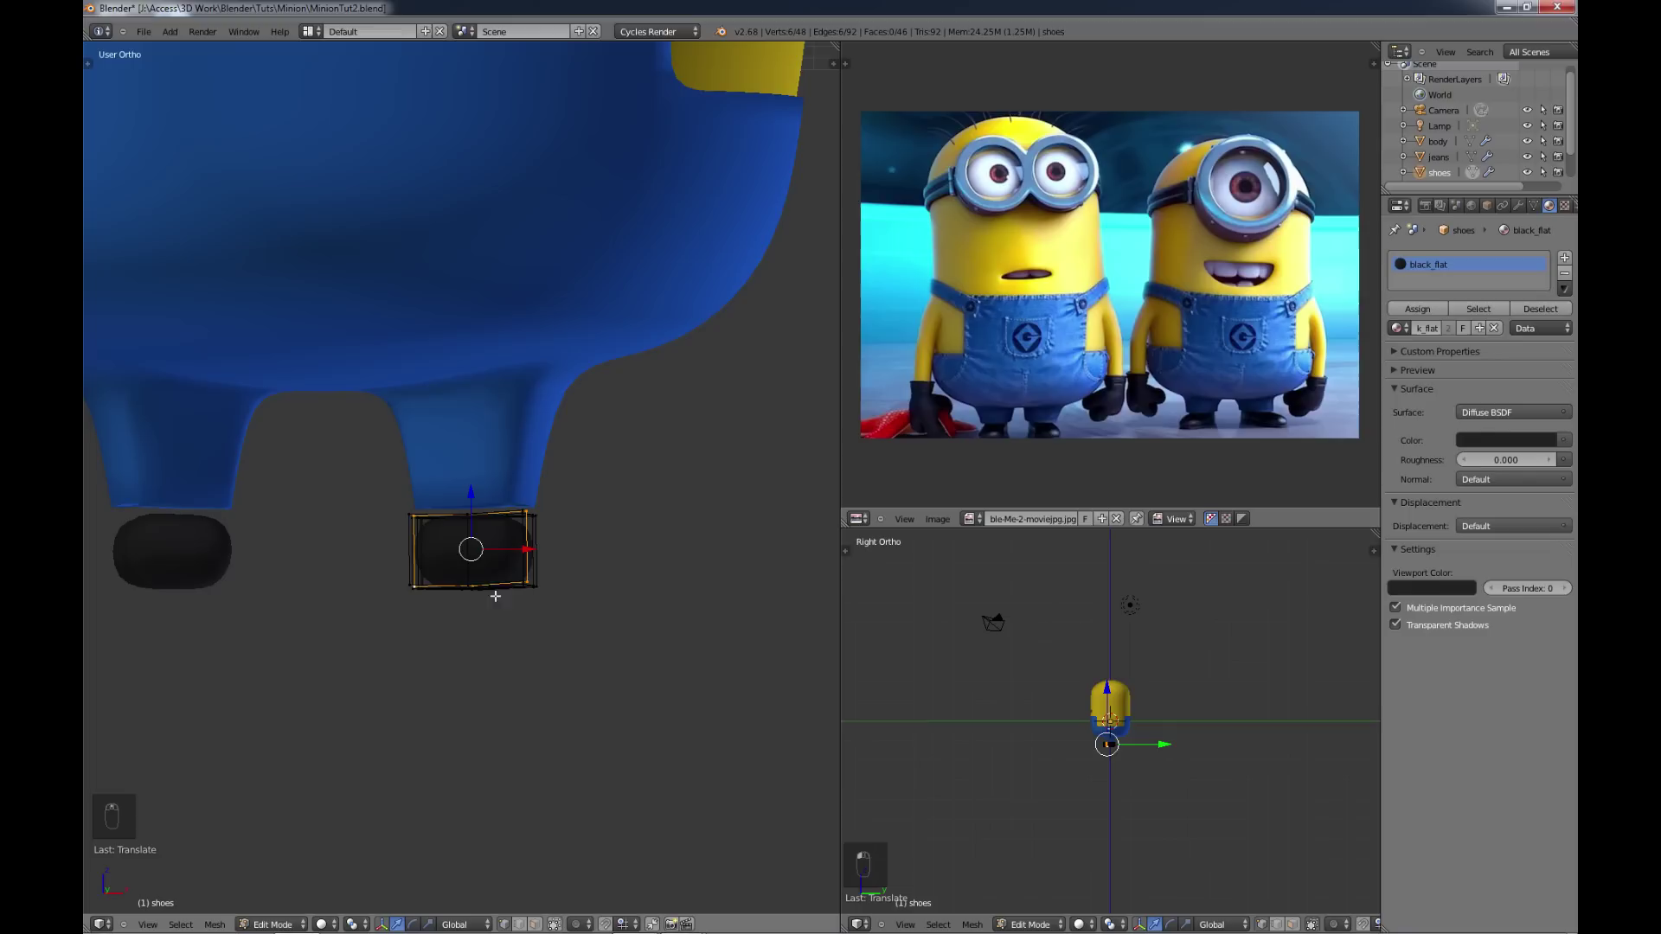
Step: Extrude and scale the shoe's bottom faces into a fuller block beneath the leg
{"action": "key", "text": "c"}
{"action": "key", "text": "c"}
{"action": "key", "text": "c"}
{"action": "key", "text": "c"}
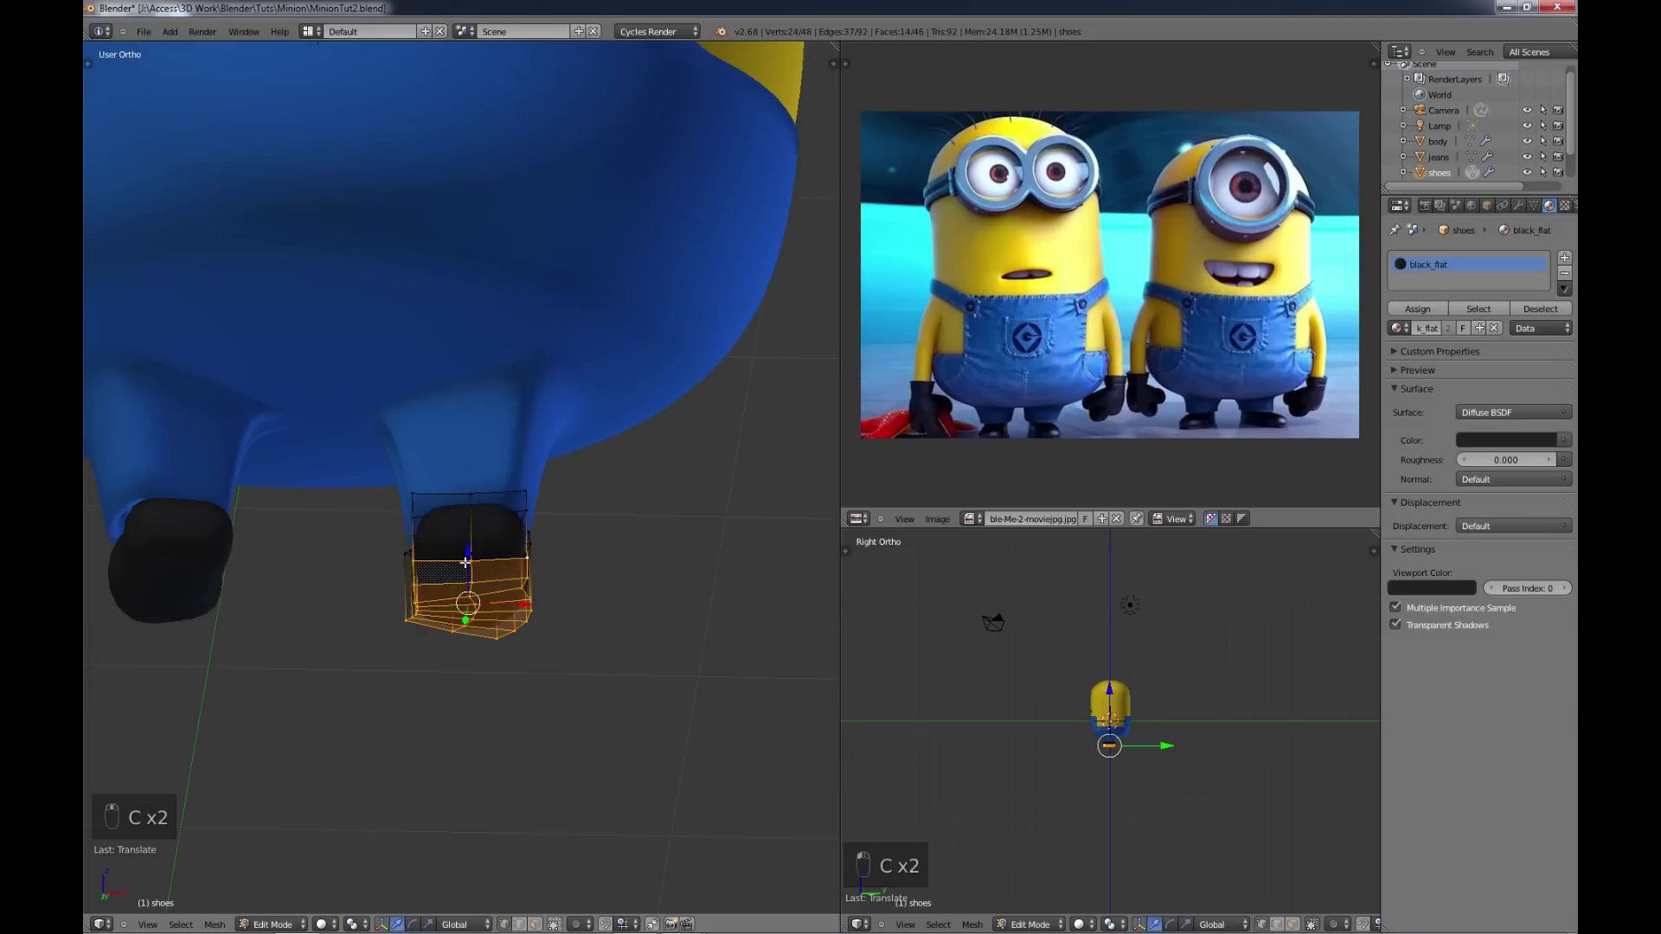
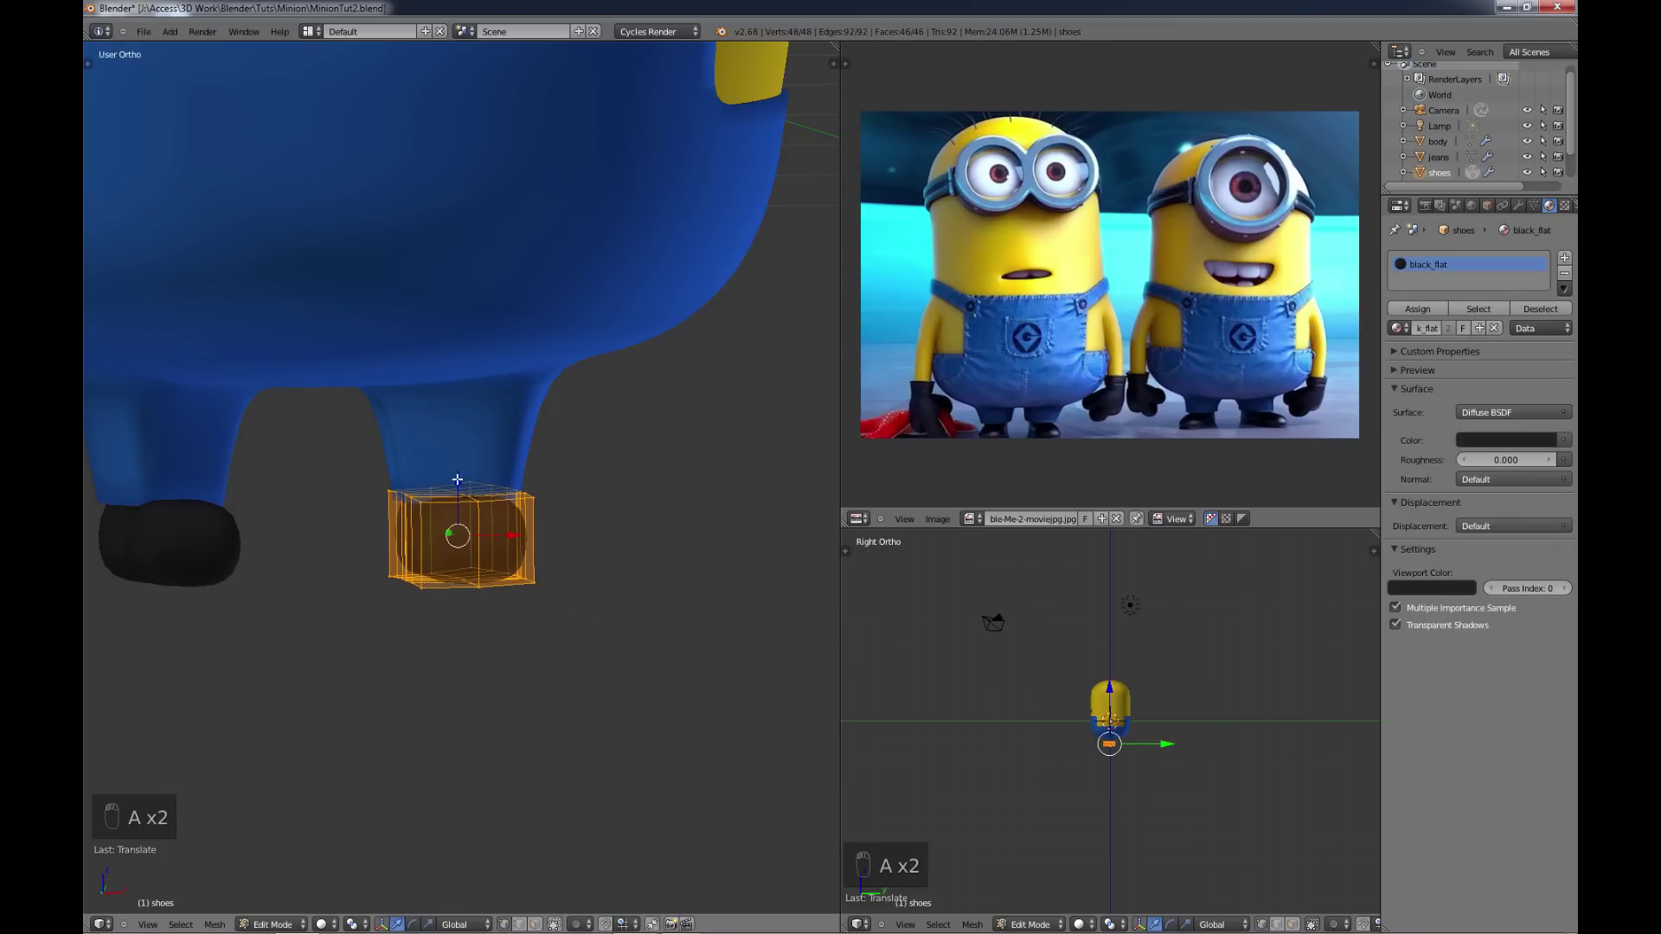
{"action": "key", "text": "a"}
{"action": "key", "text": "Tab"}
{"action": "key", "text": "a"}
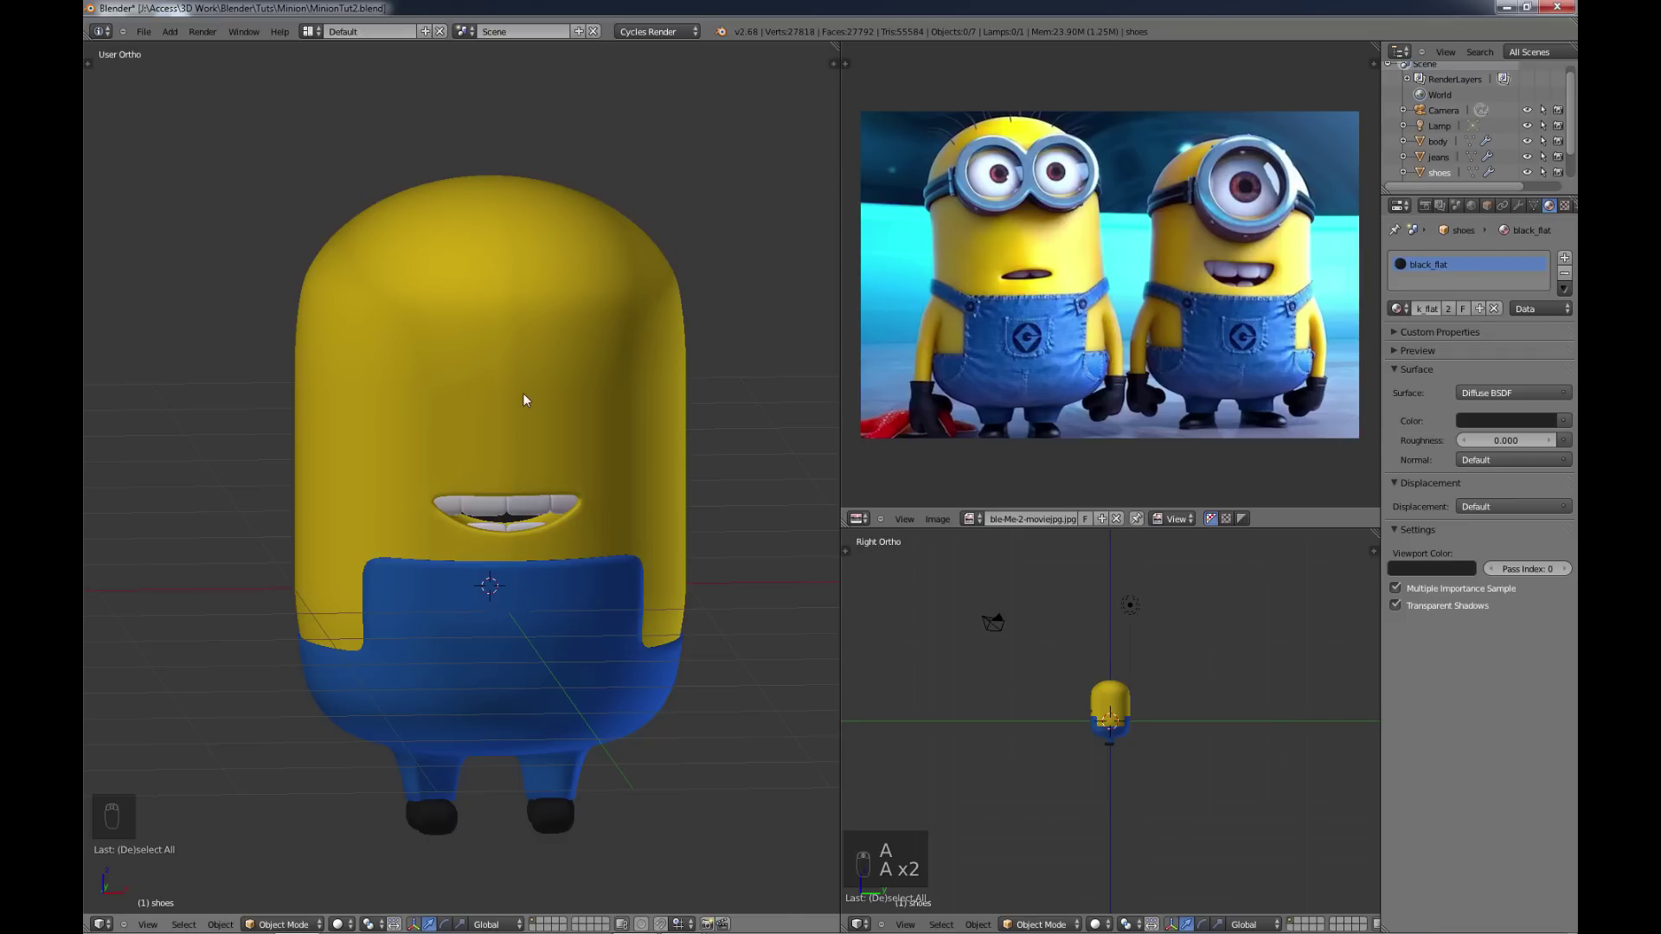
Step: Add an eight-vertex Circle mesh and move it above the Minion's head
{"action": "key", "text": "KP_1"}
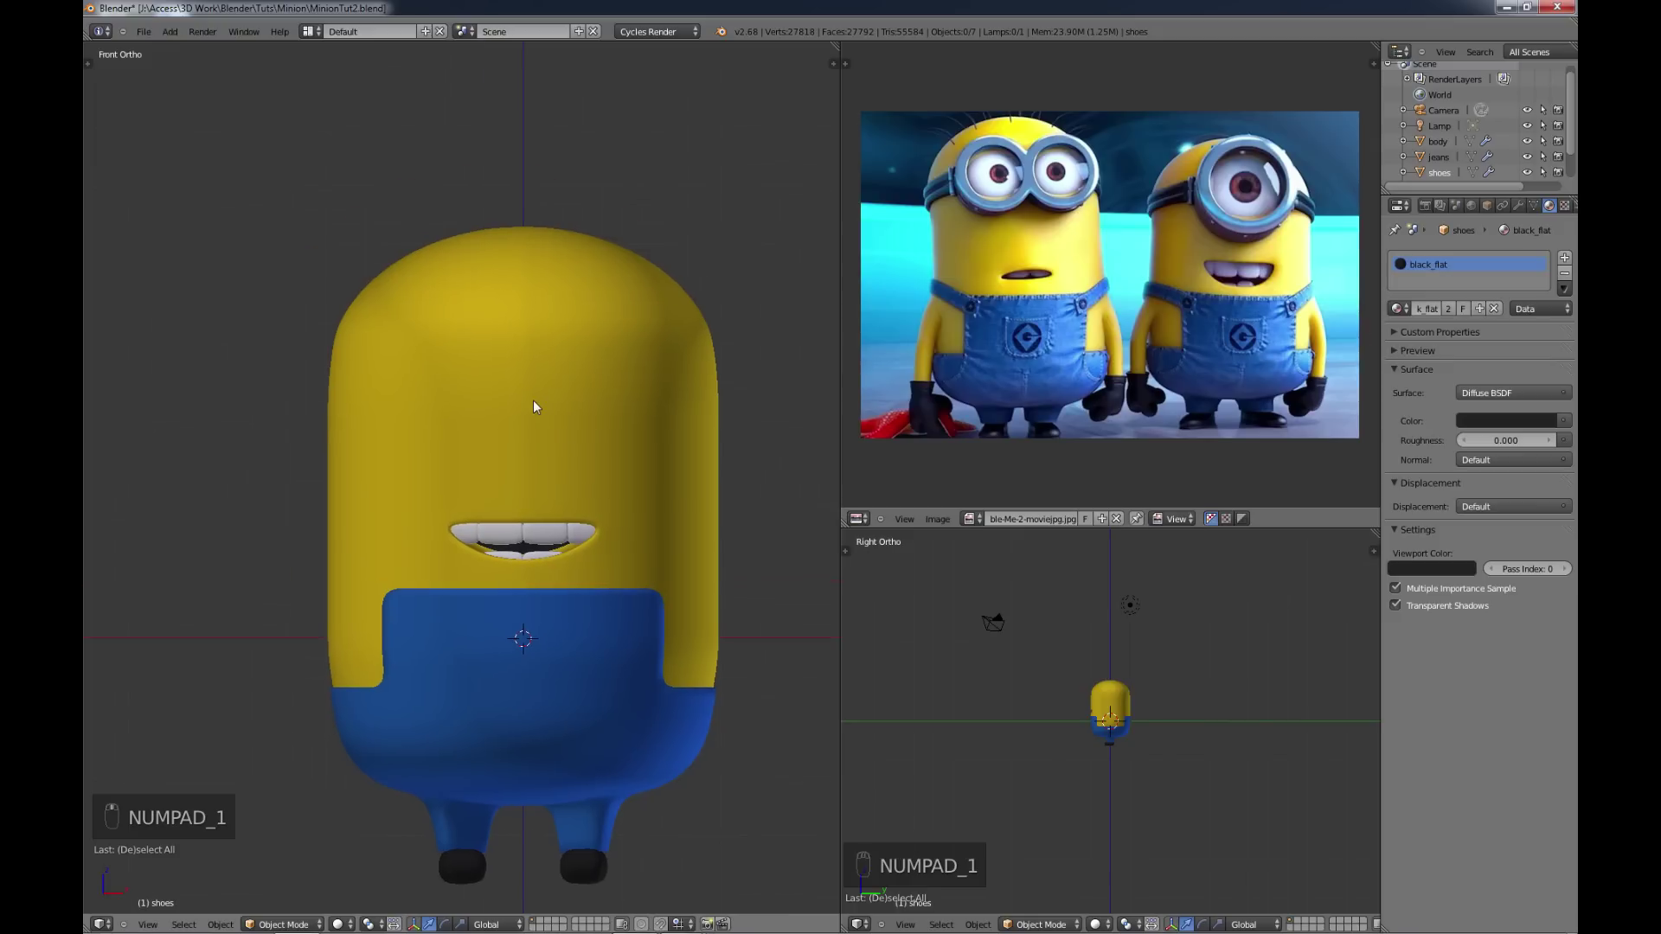
{"action": "key", "text": "shift+a"}
{"action": "key", "text": "shift+a"}
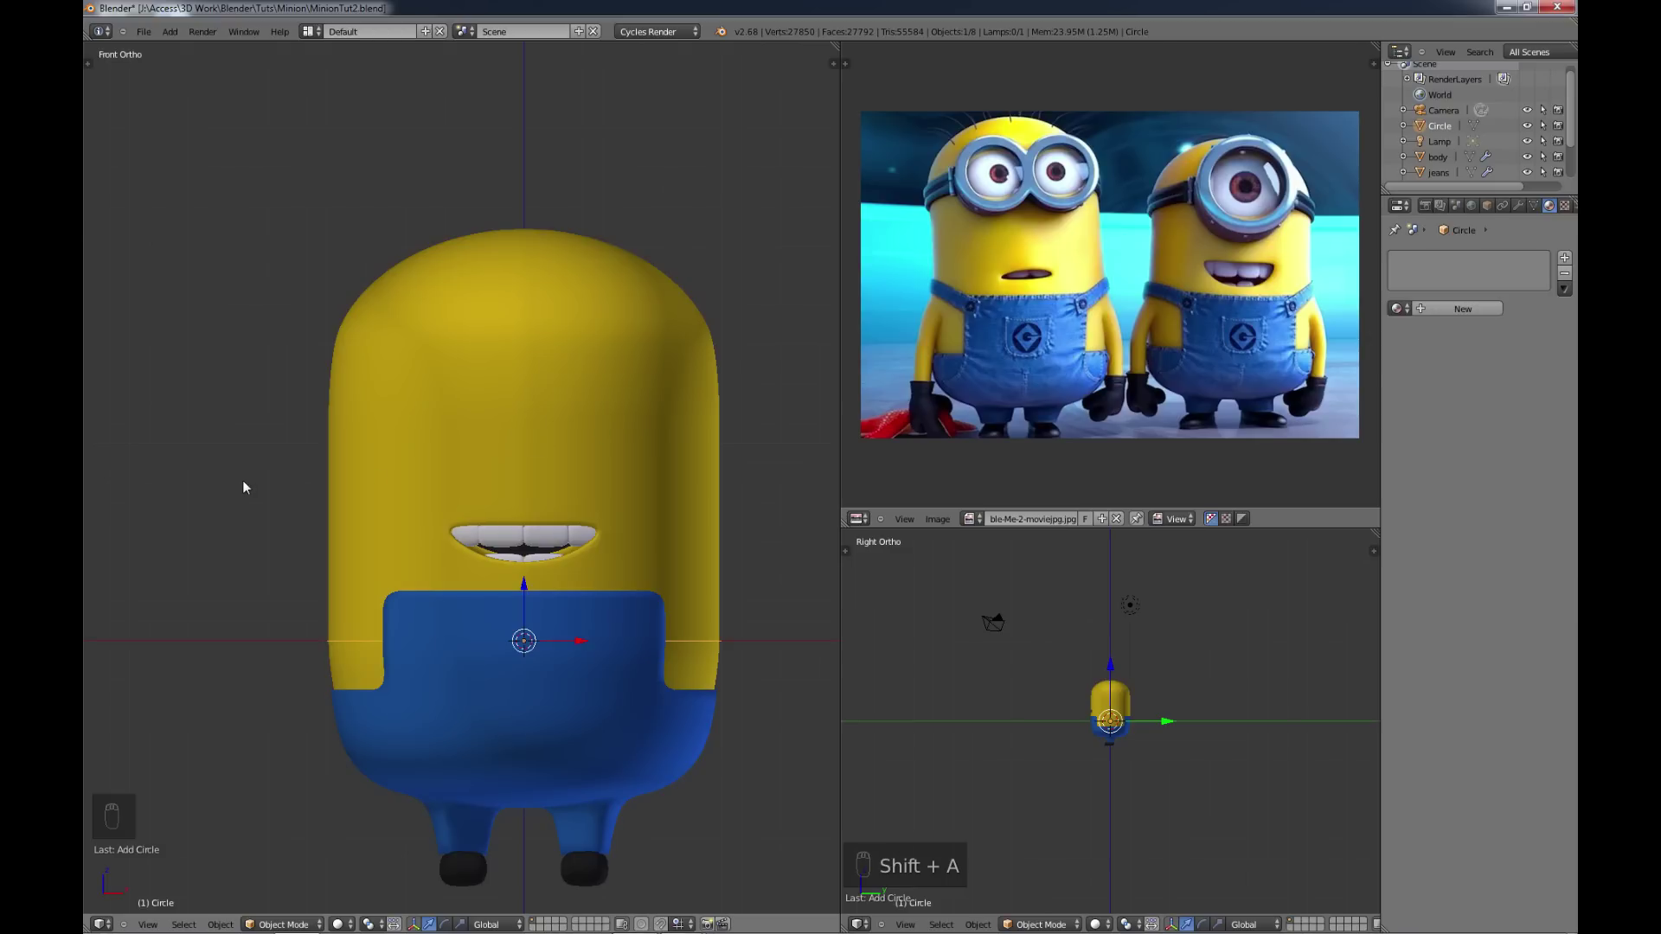
{"action": "key", "text": "t"}
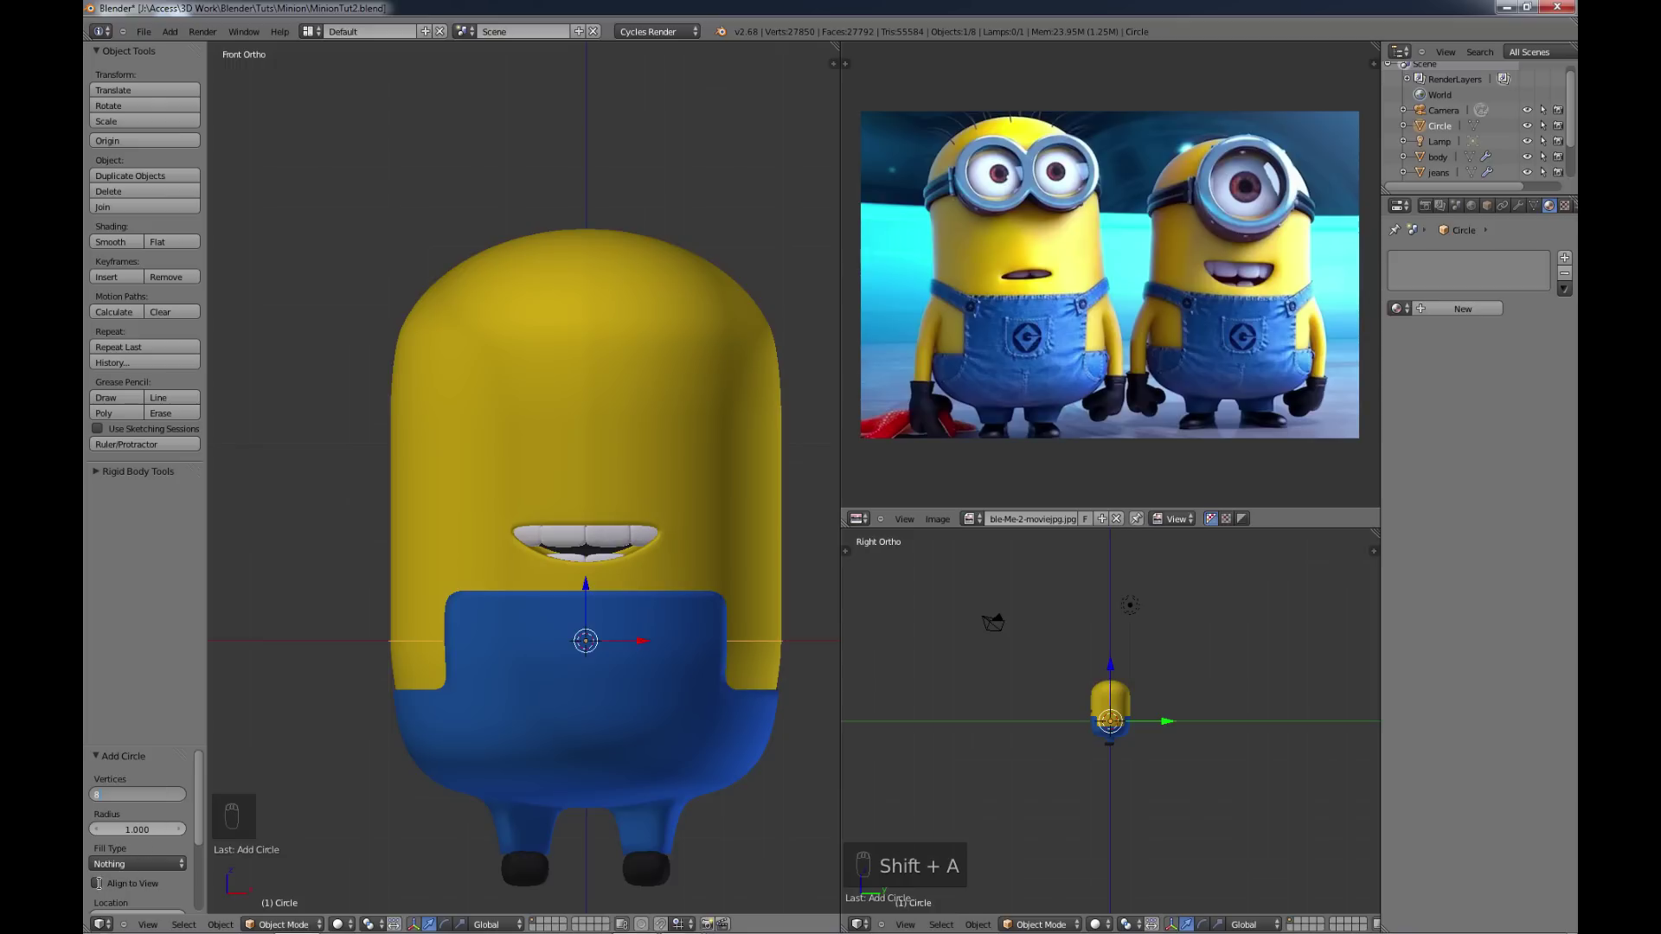
{"action": "left_click_drag", "start_coordinate": [108, 883], "coordinate": [556, 189]}
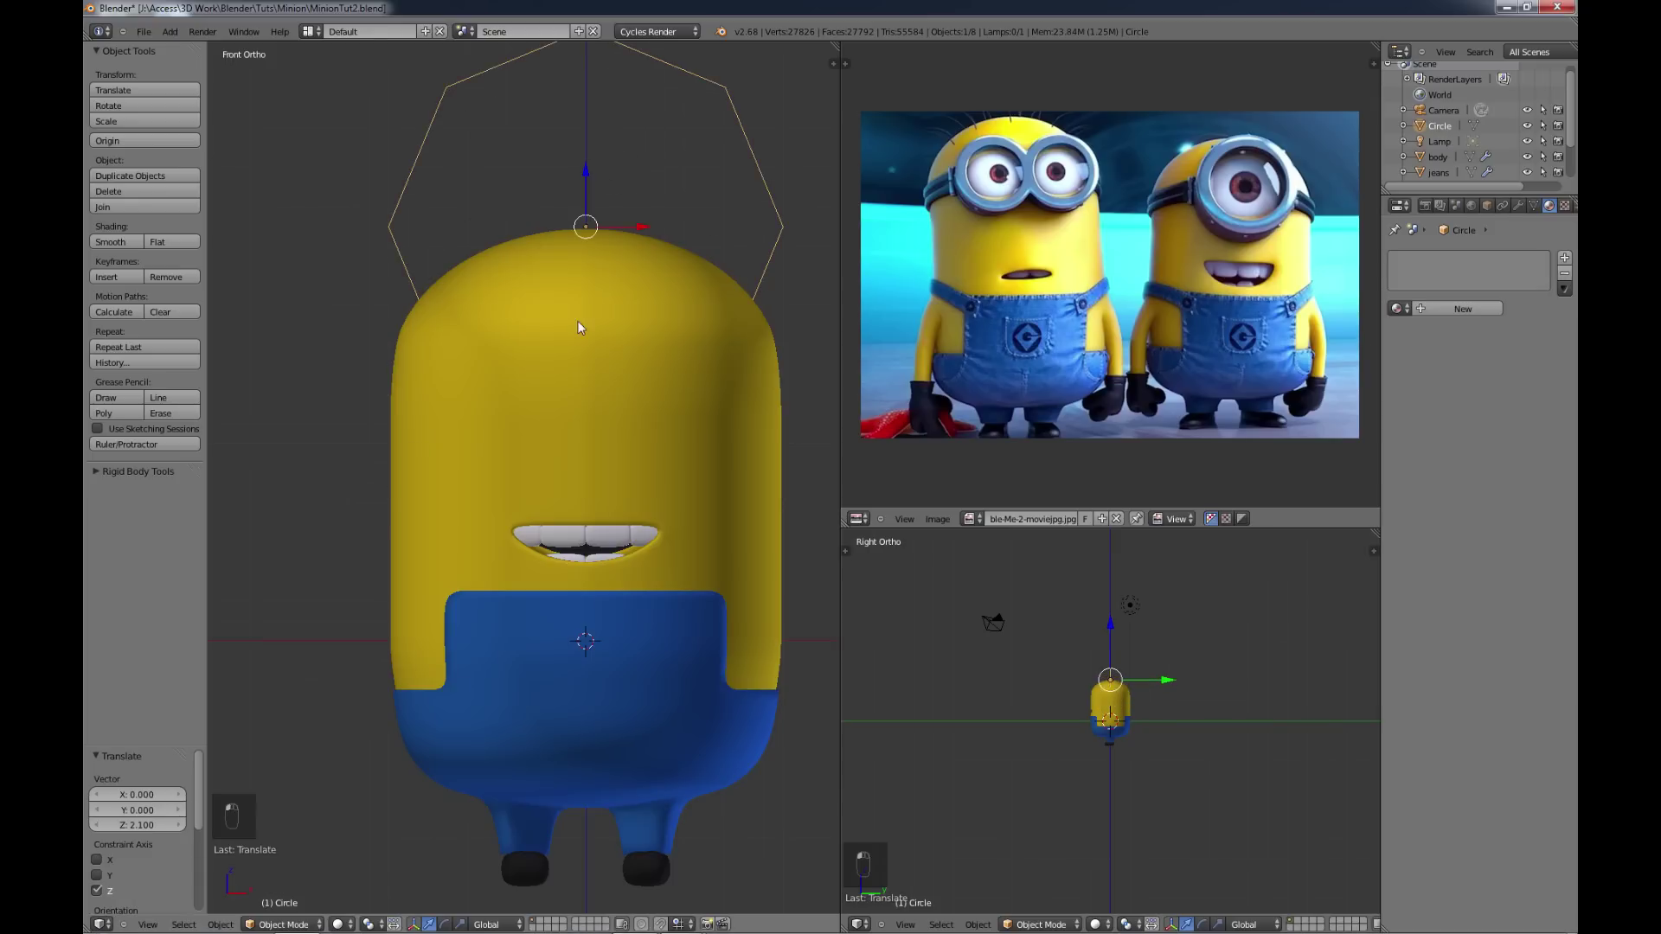
{"action": "key", "text": "t"}
{"action": "middle_click", "coordinate": [517, 394]}
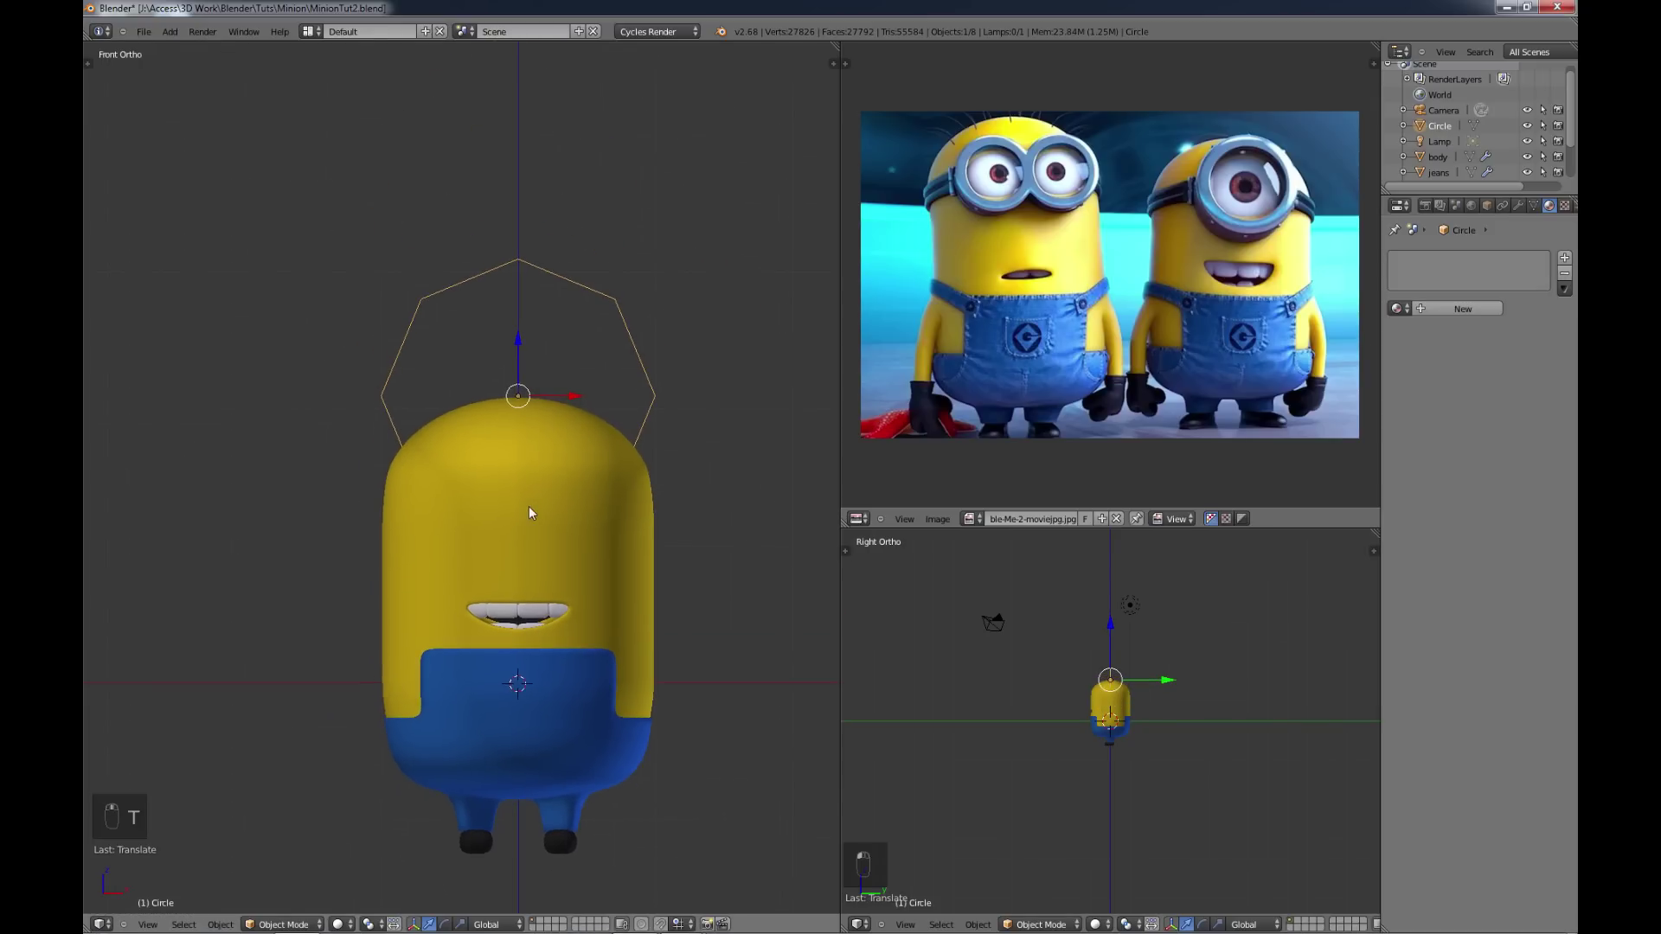
{"action": "left_click_drag", "start_coordinate": [531, 338], "coordinate": [695, 547]}
Step: Scale the circle down and rotate it on the front axis so a flat side faces up
{"action": "key", "text": "s"}
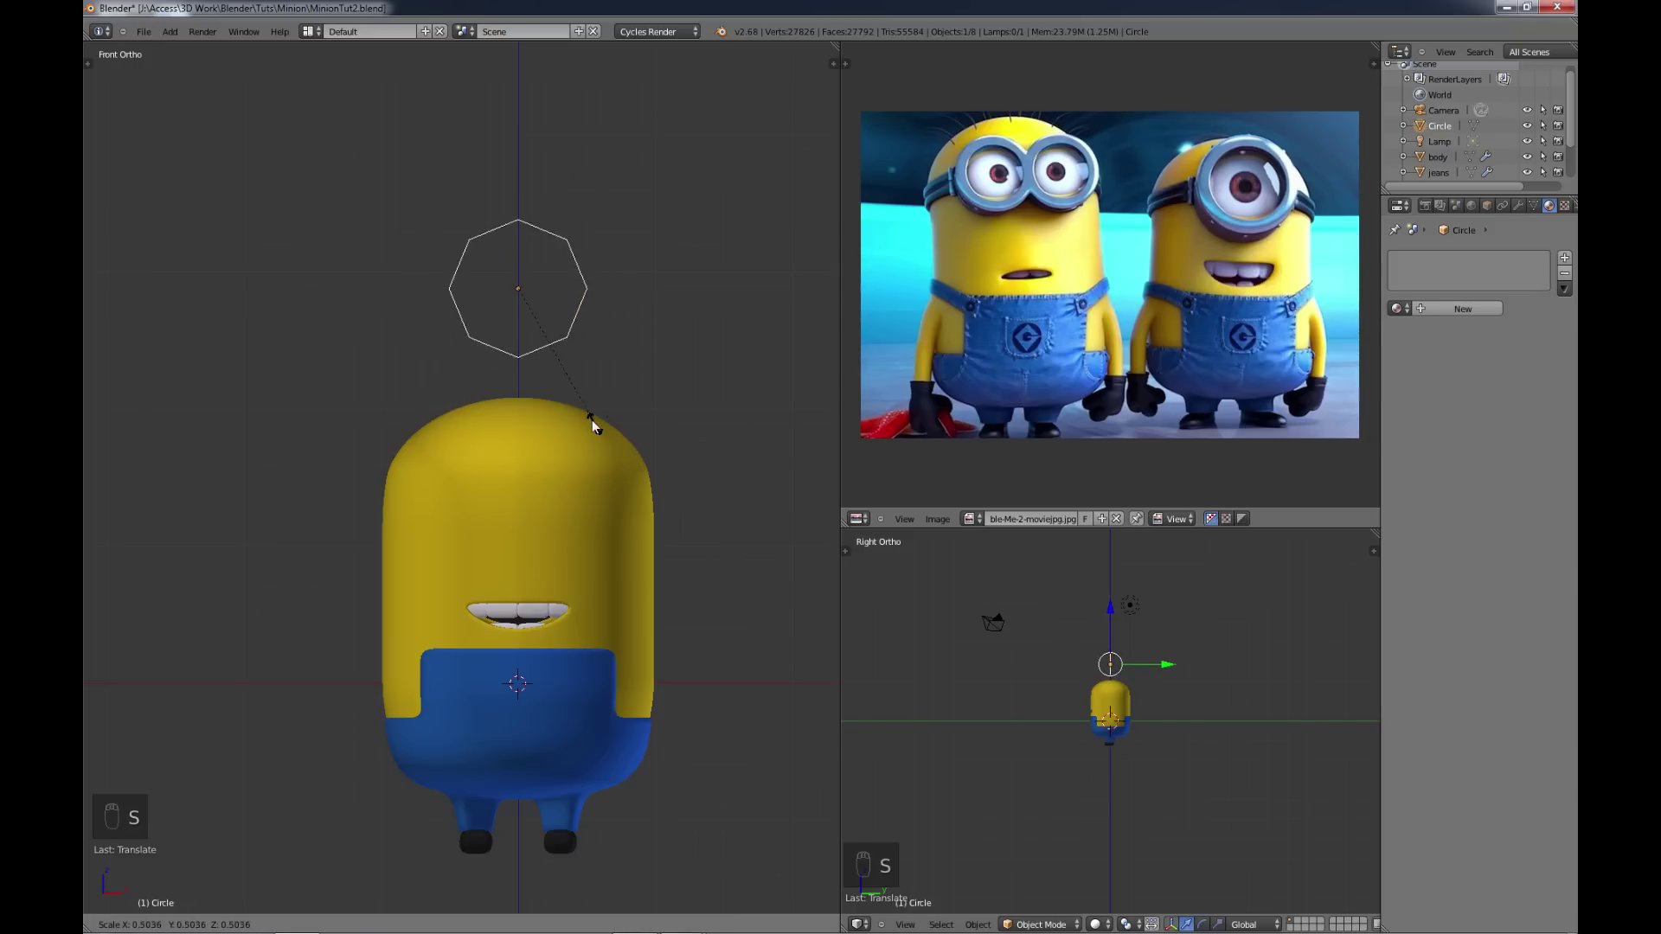
{"action": "left_click_drag", "start_coordinate": [529, 501], "coordinate": [600, 500]}
{"action": "left_click_drag", "start_coordinate": [600, 500], "coordinate": [614, 470]}
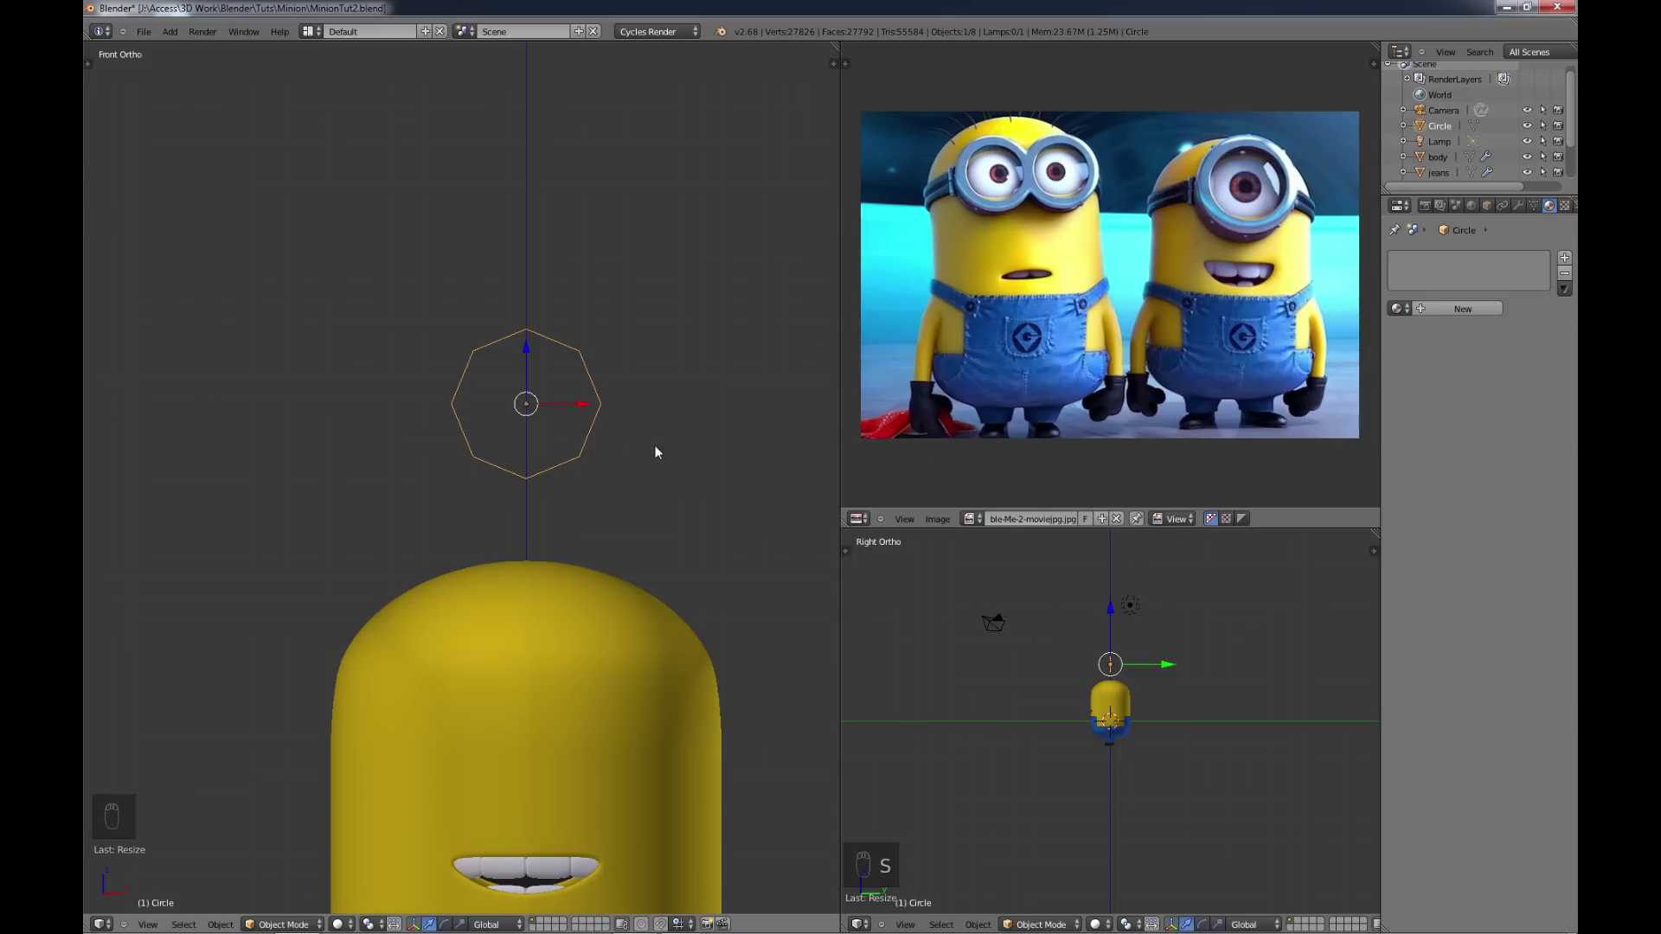
{"action": "left_click_drag", "start_coordinate": [1525, 212], "coordinate": [1337, 385]}
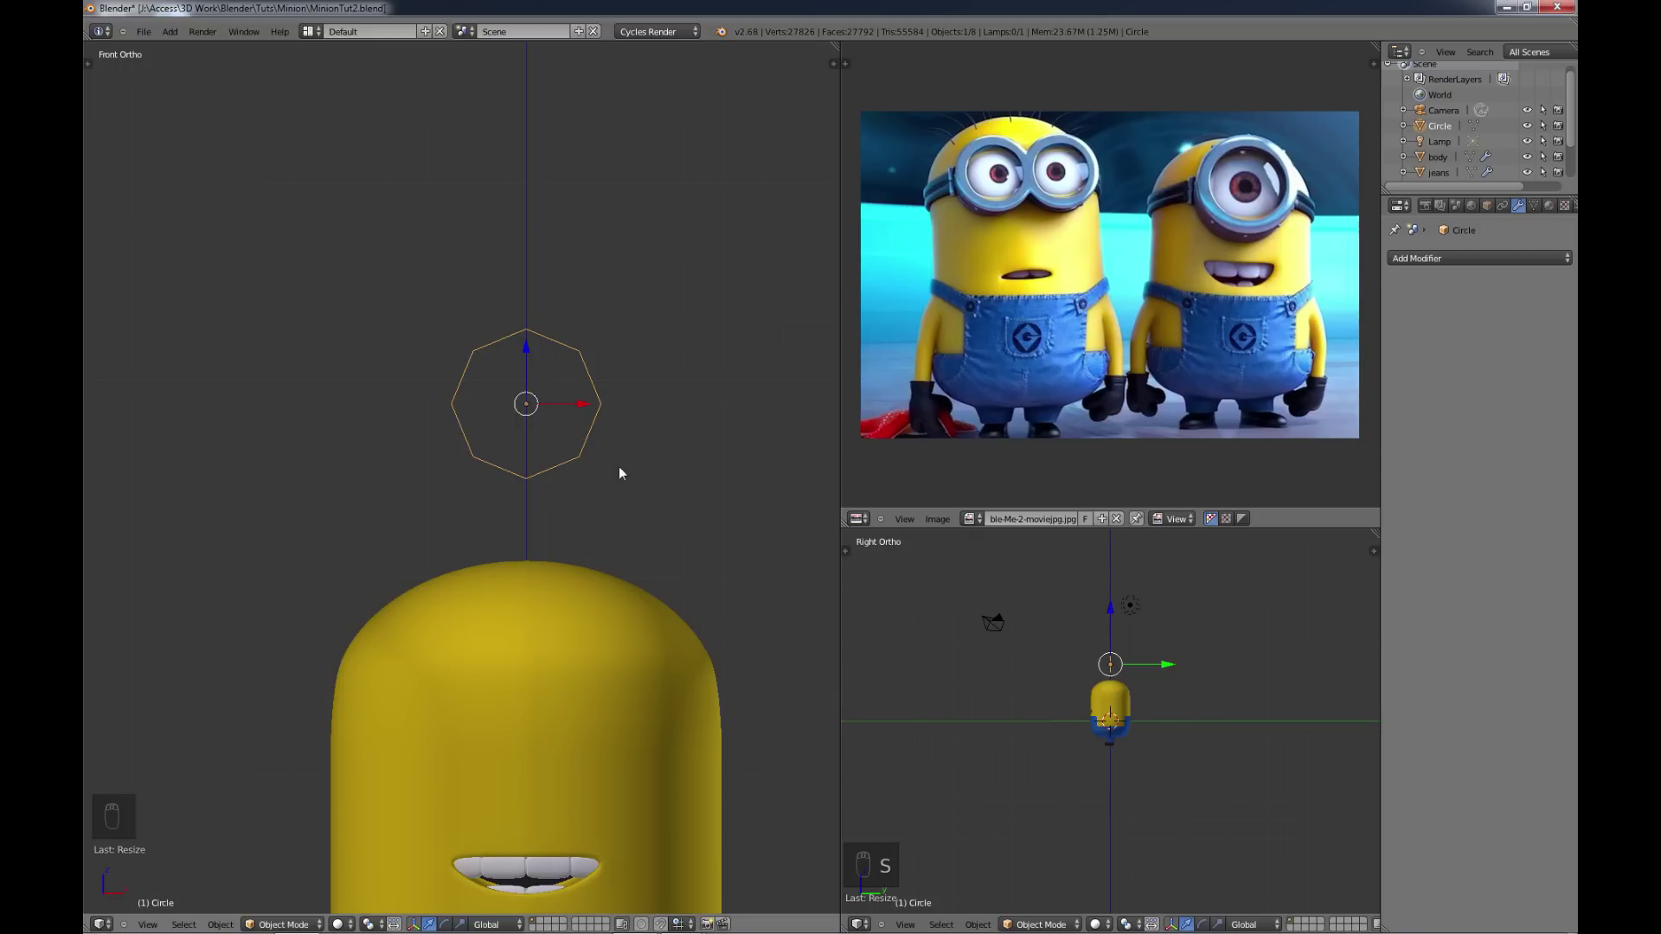
{"action": "key", "text": "r"}
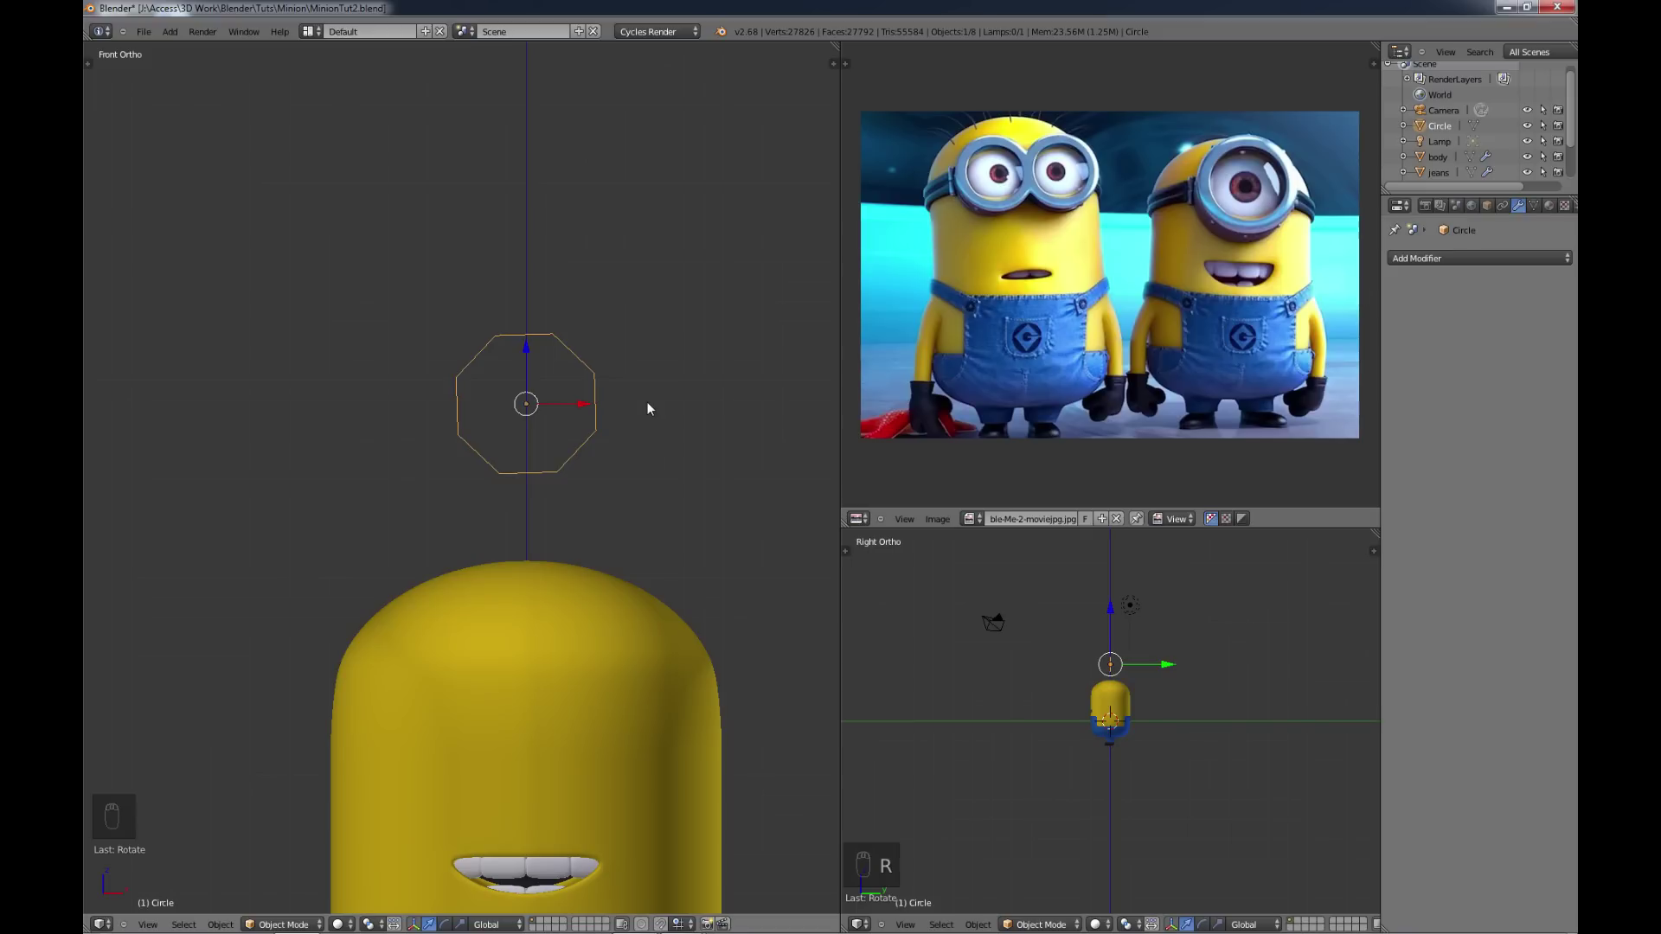
{"action": "key", "text": "r"}
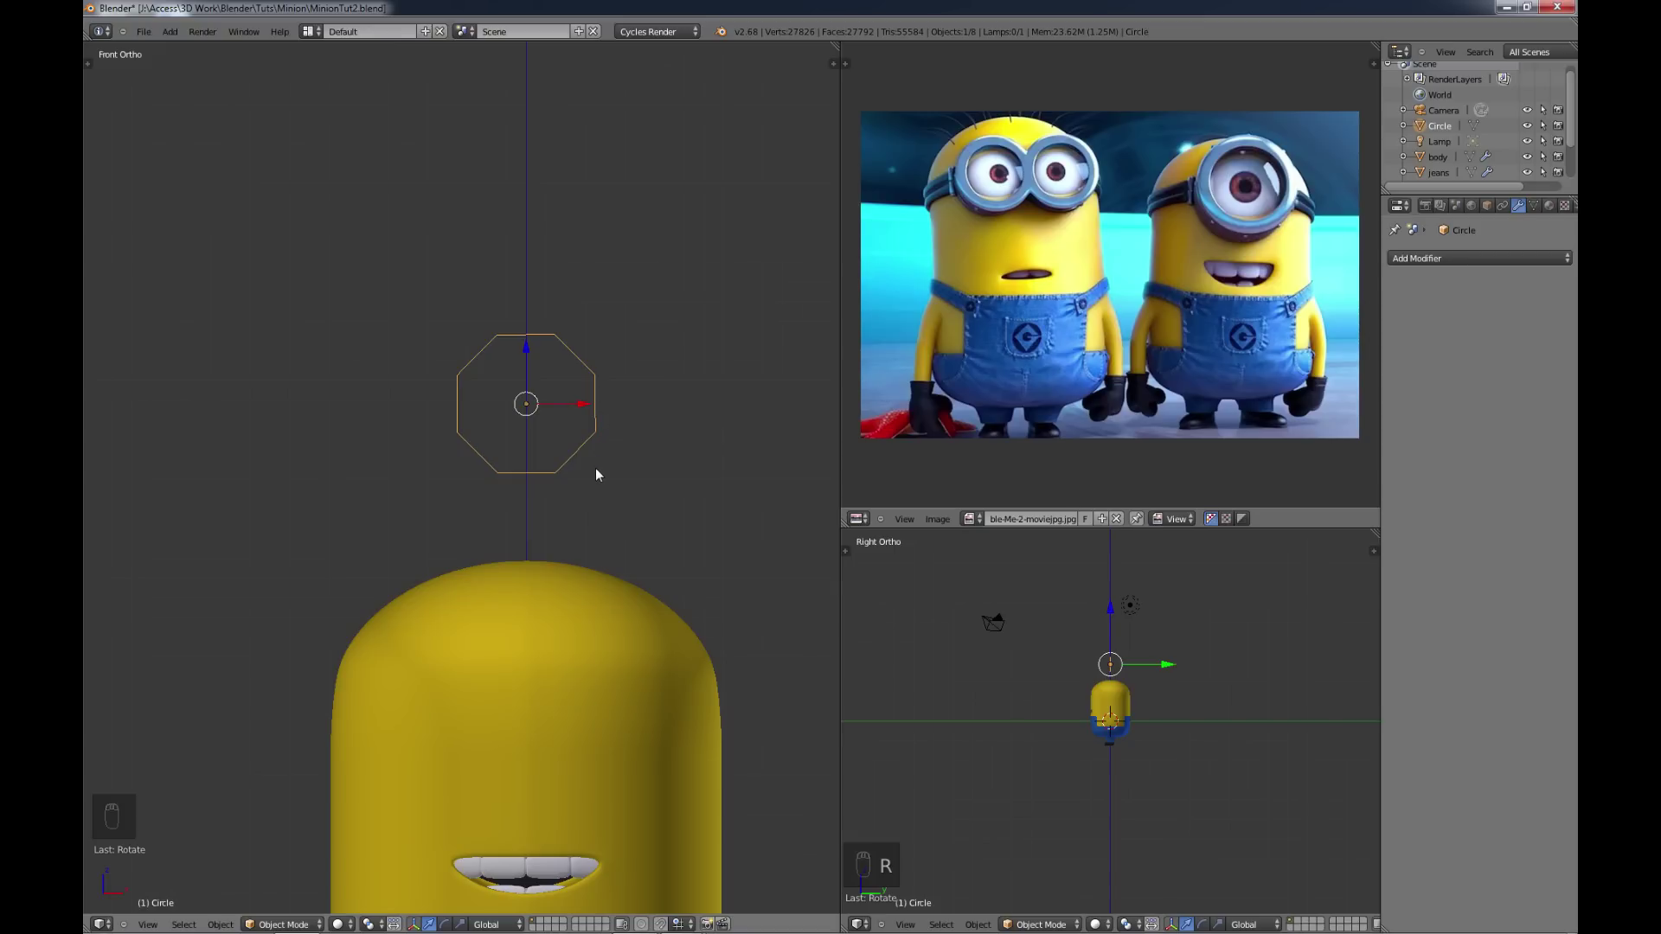
{"action": "left_click_drag", "start_coordinate": [576, 450], "coordinate": [541, 466]}
{"action": "middle_click", "coordinate": [550, 491]}
Step: Extrude the octagon inward into a flat ring, then extrude it again for depth as one goggle rim
{"action": "key", "text": "Tab"}
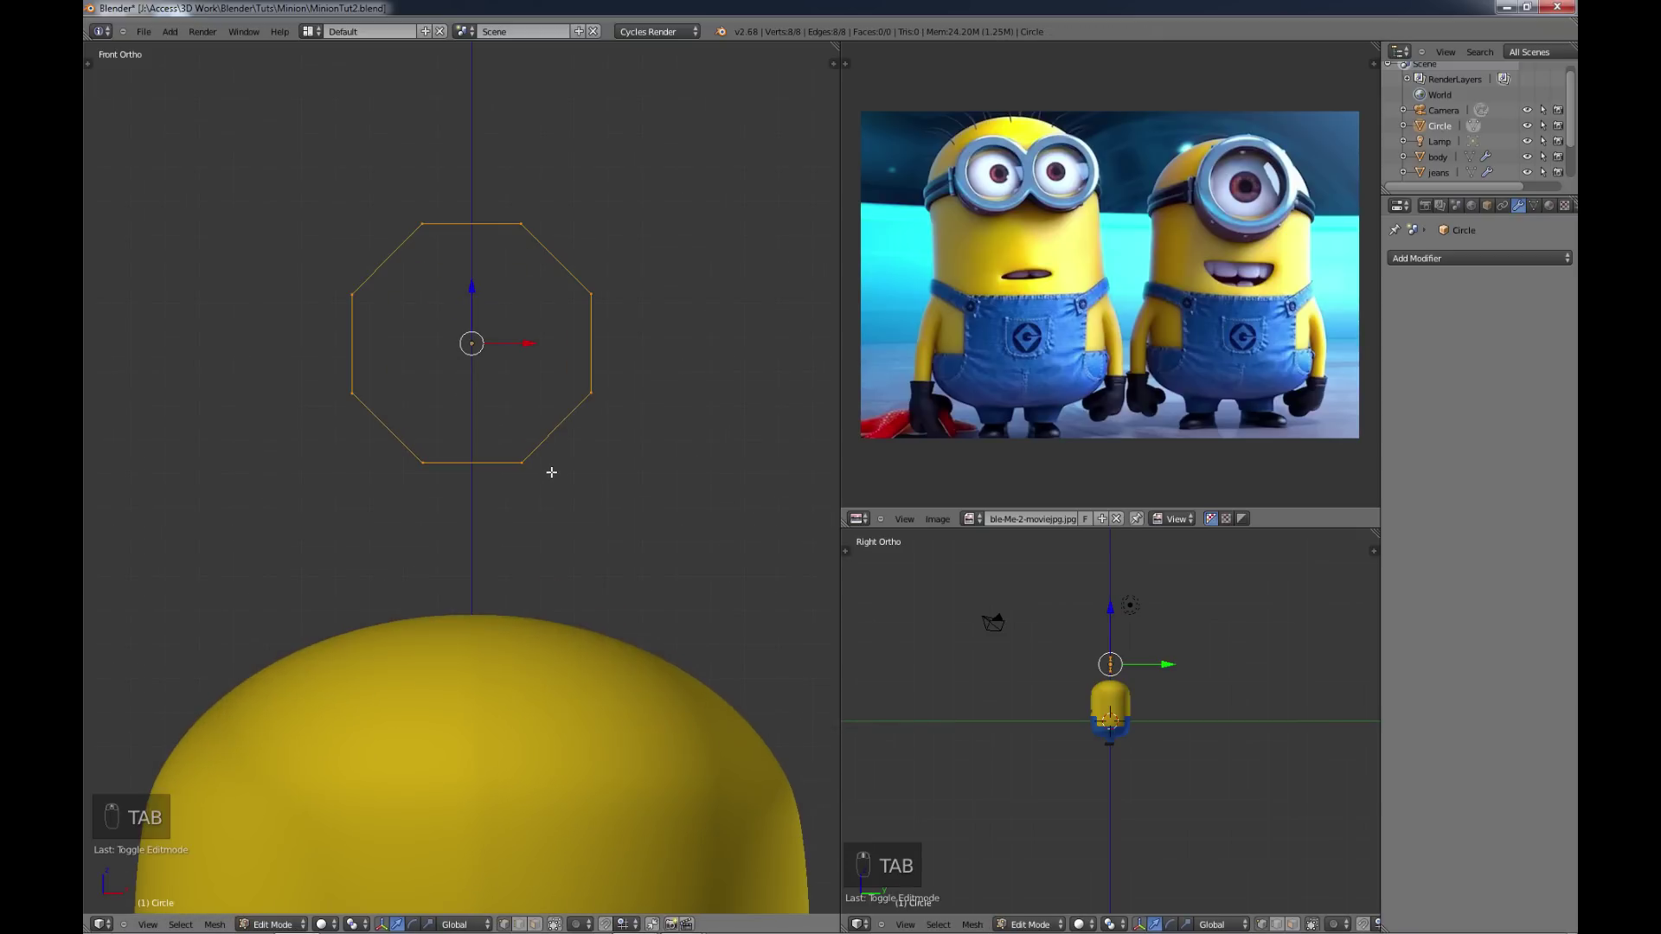
{"action": "key", "text": "e"}
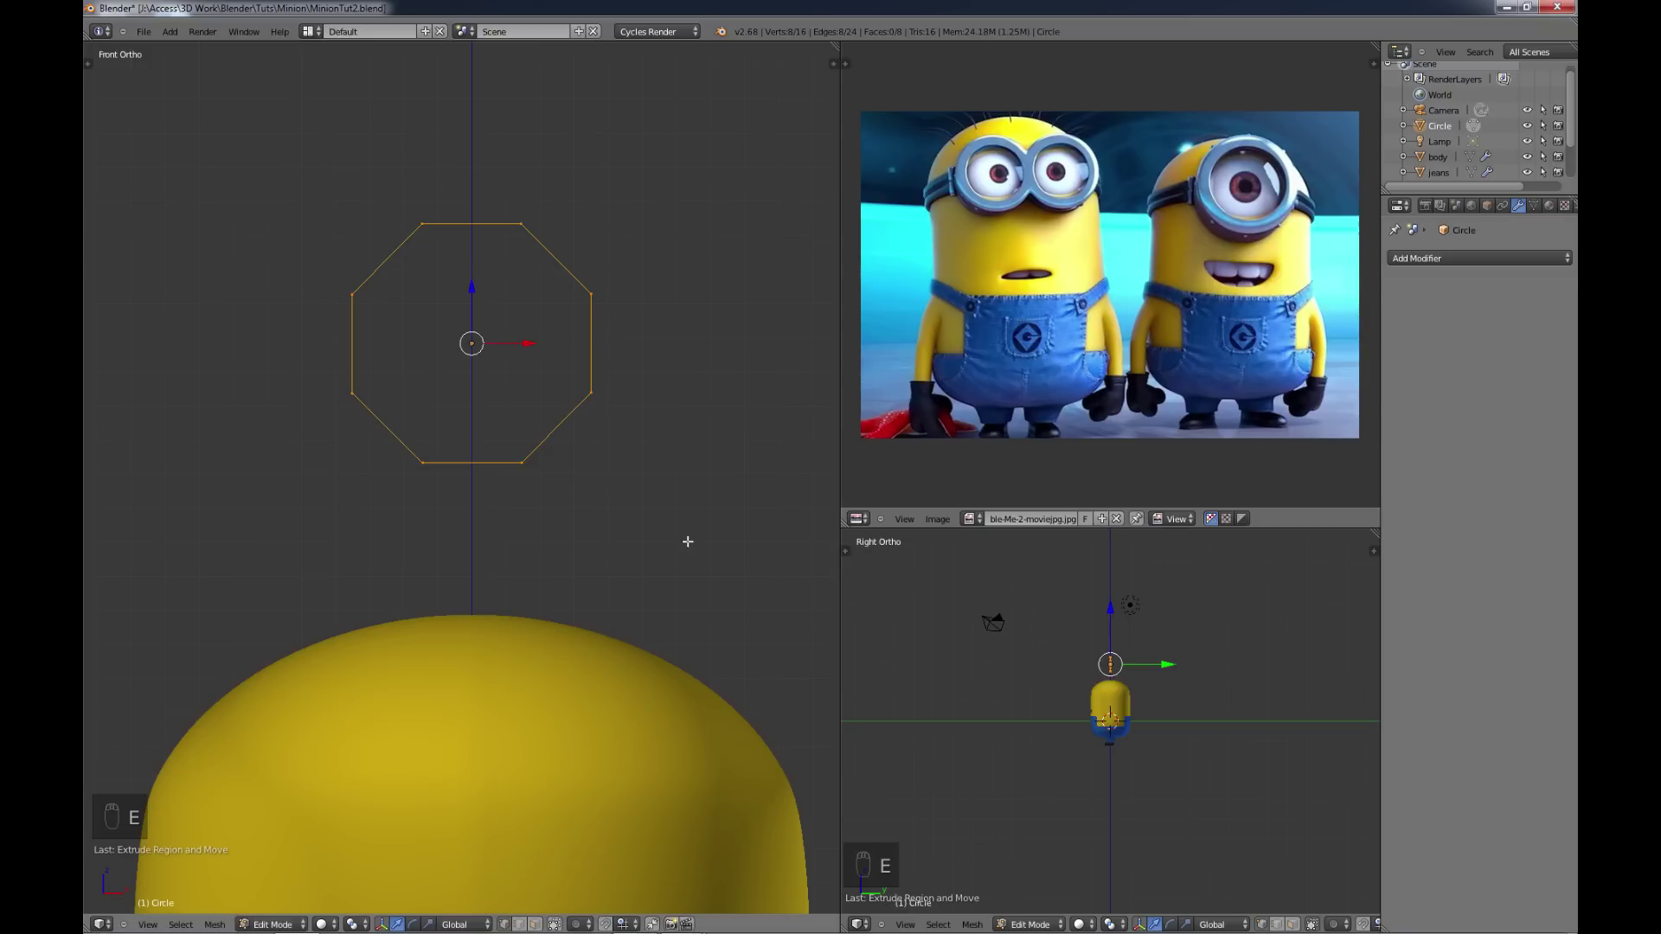
{"action": "key", "text": "s"}
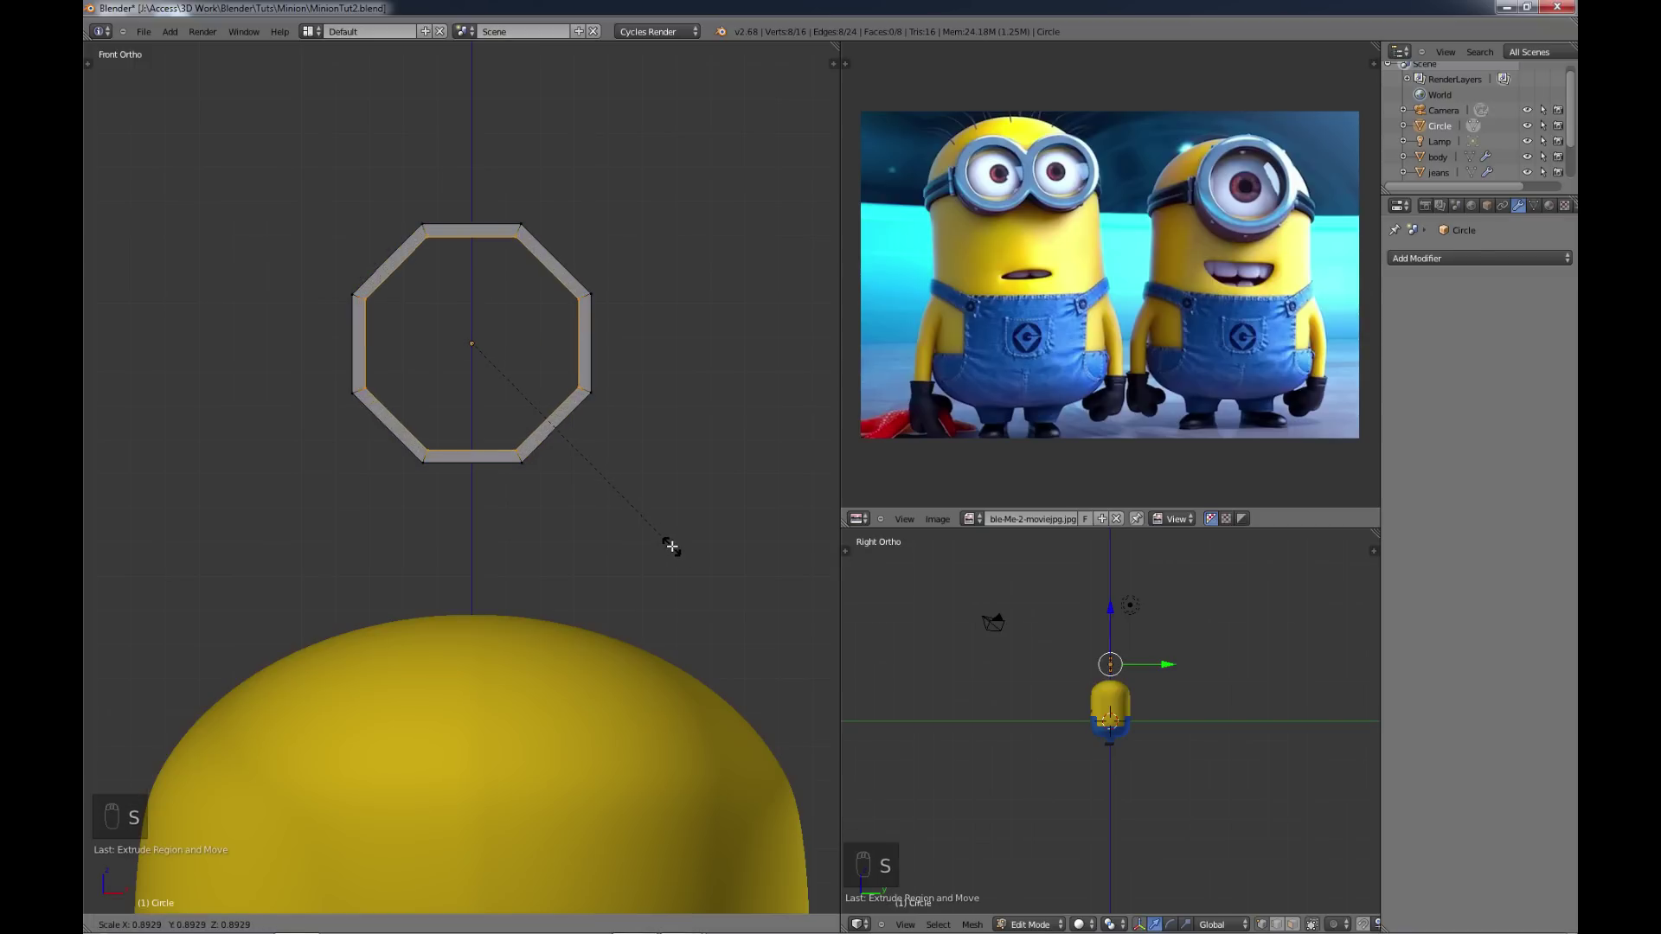
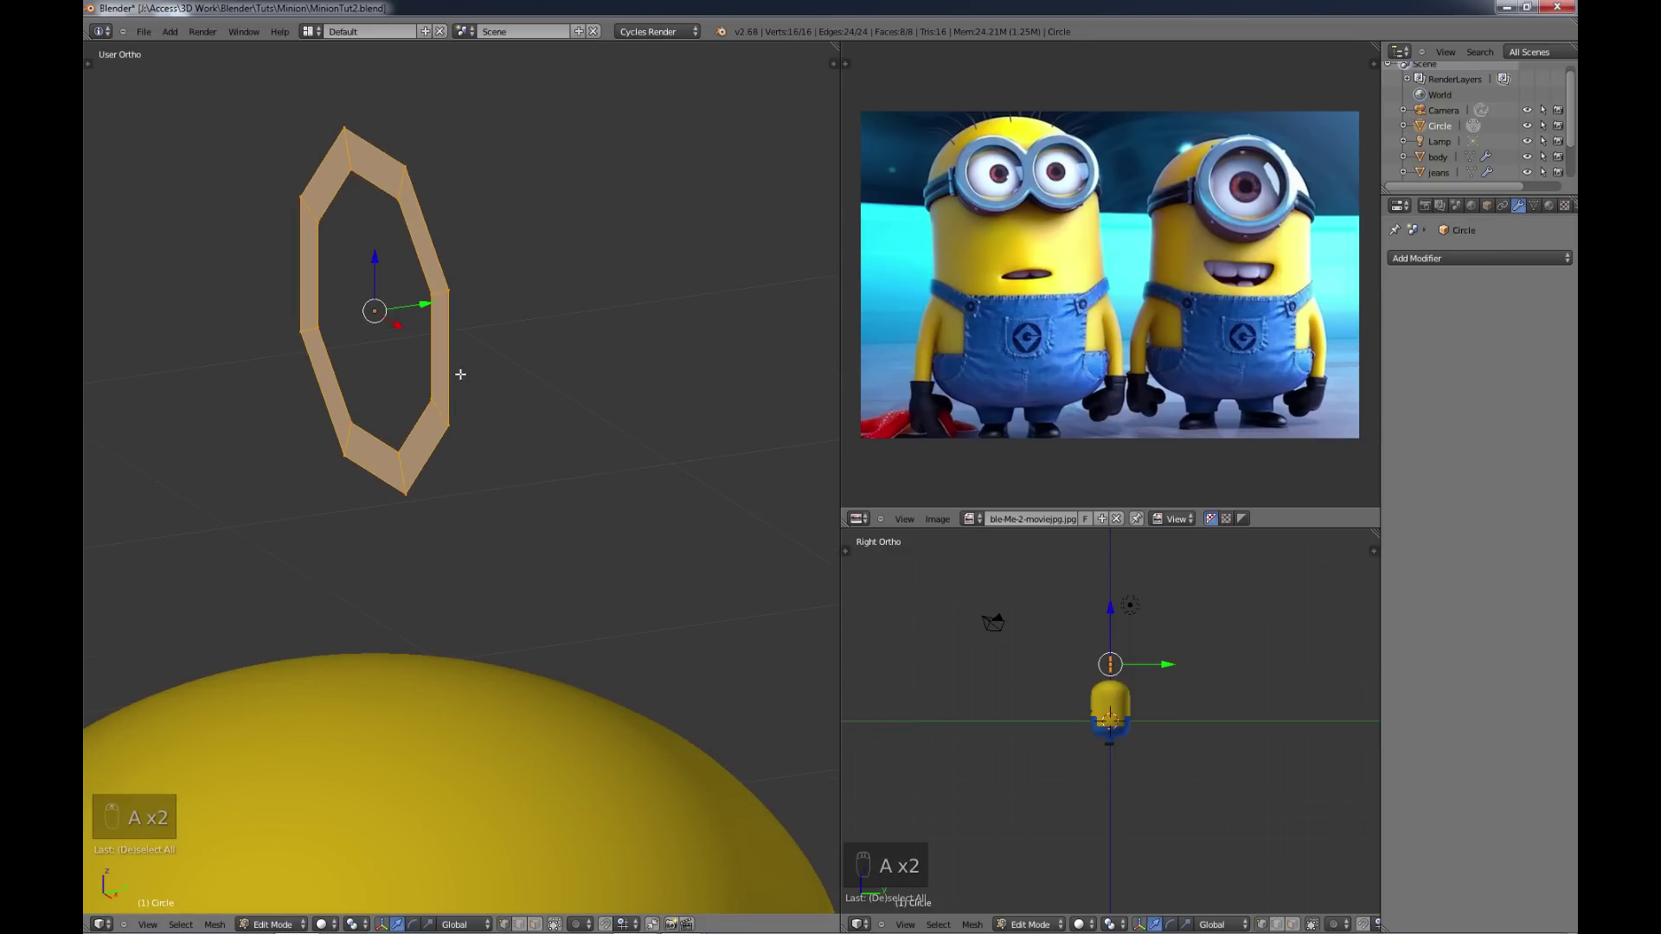
{"action": "key", "text": "e"}
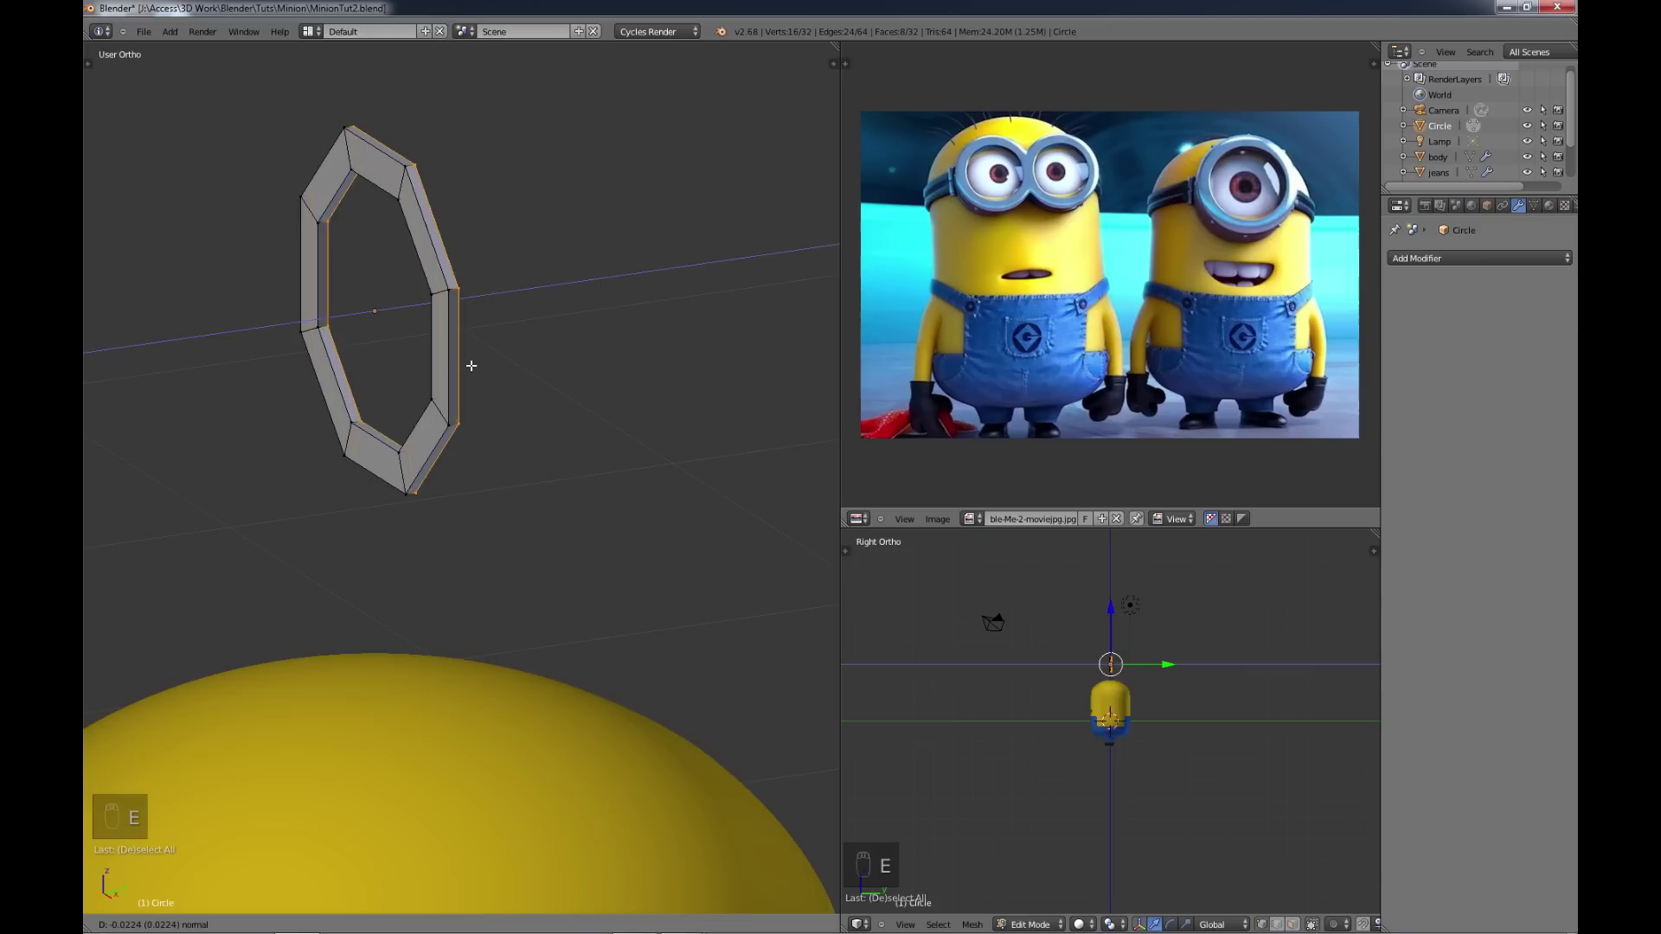
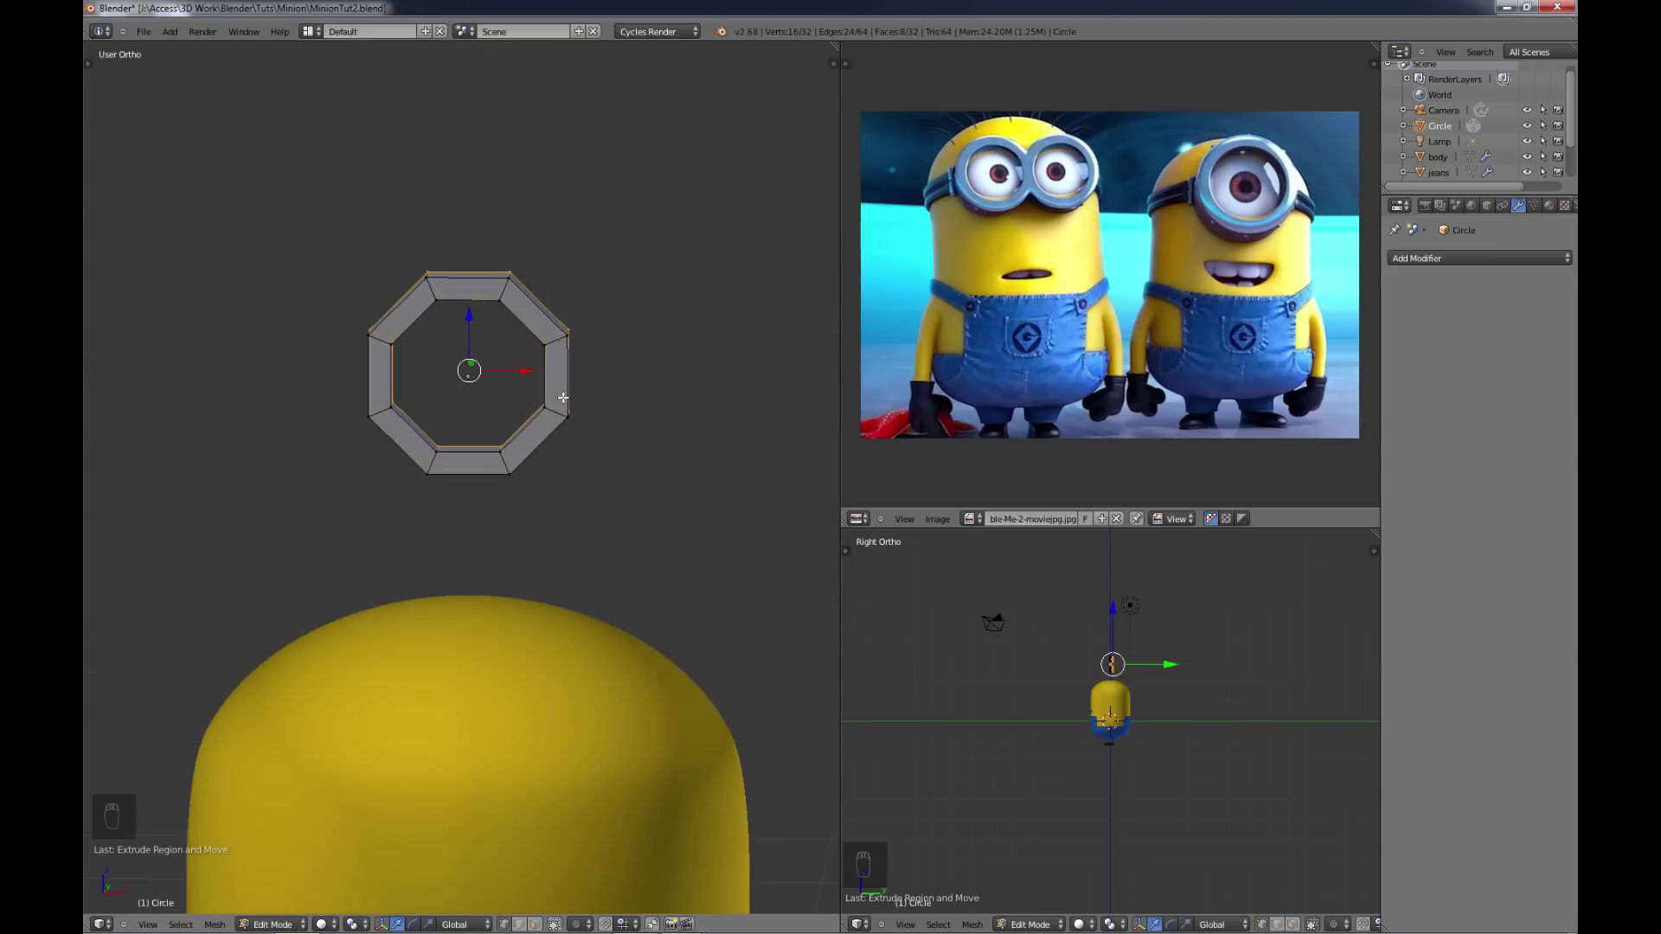
Step: Rename the ring object to goggle and reopen its mesh in front view
{"action": "key", "text": "Tab"}
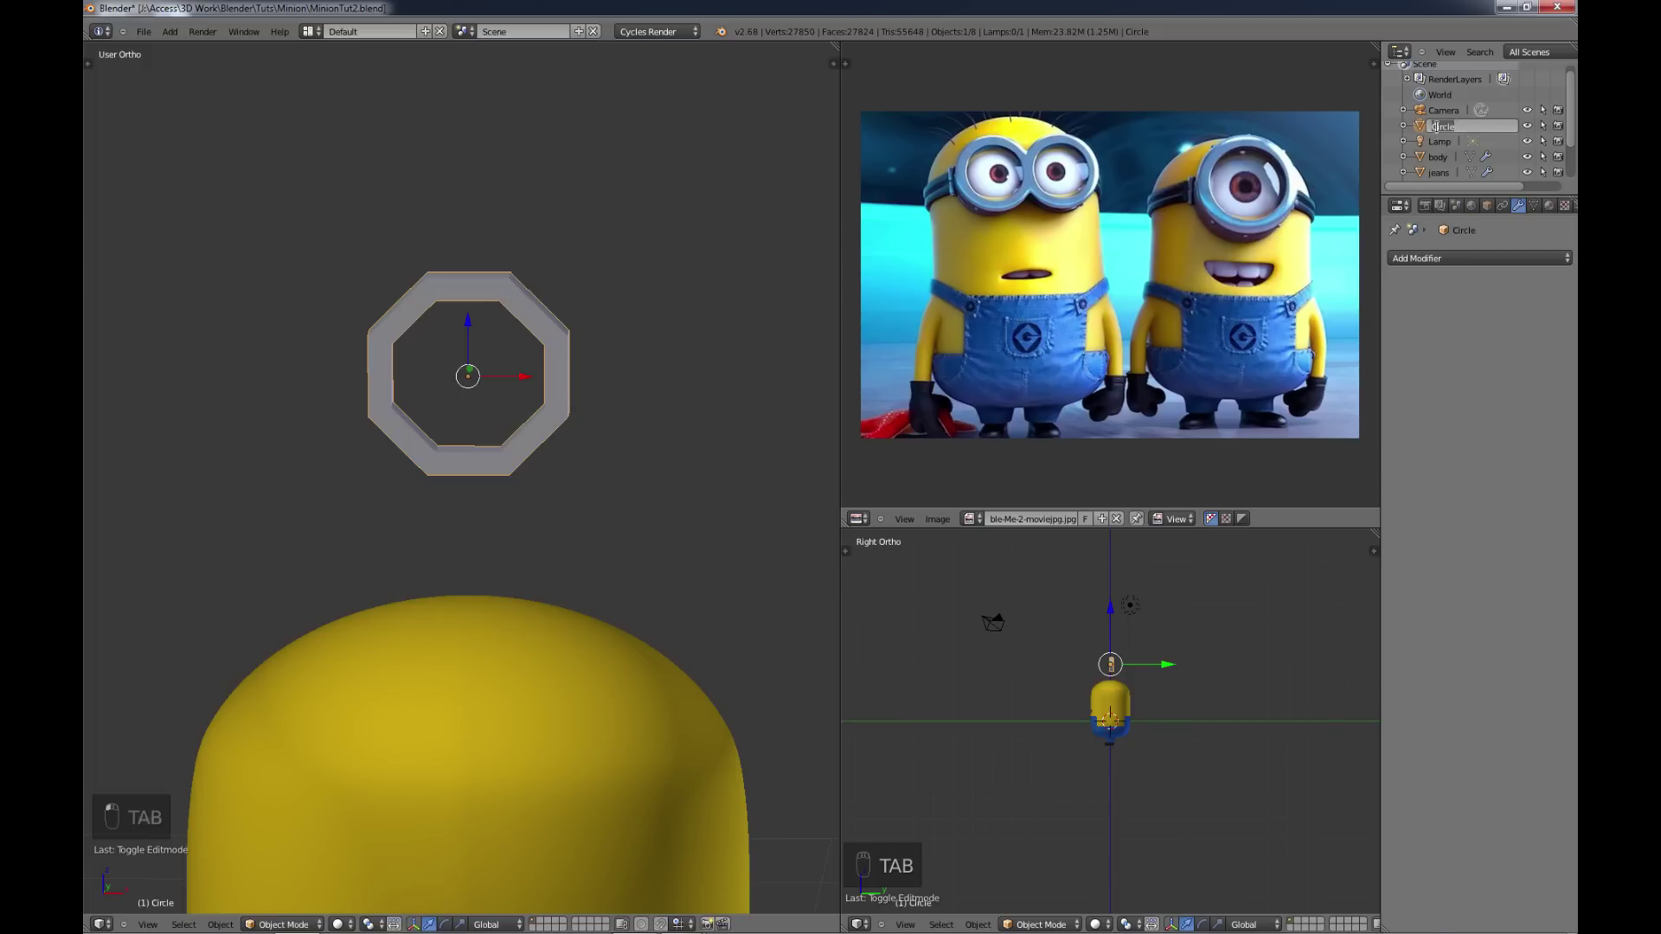
{"action": "key", "text": "g"}
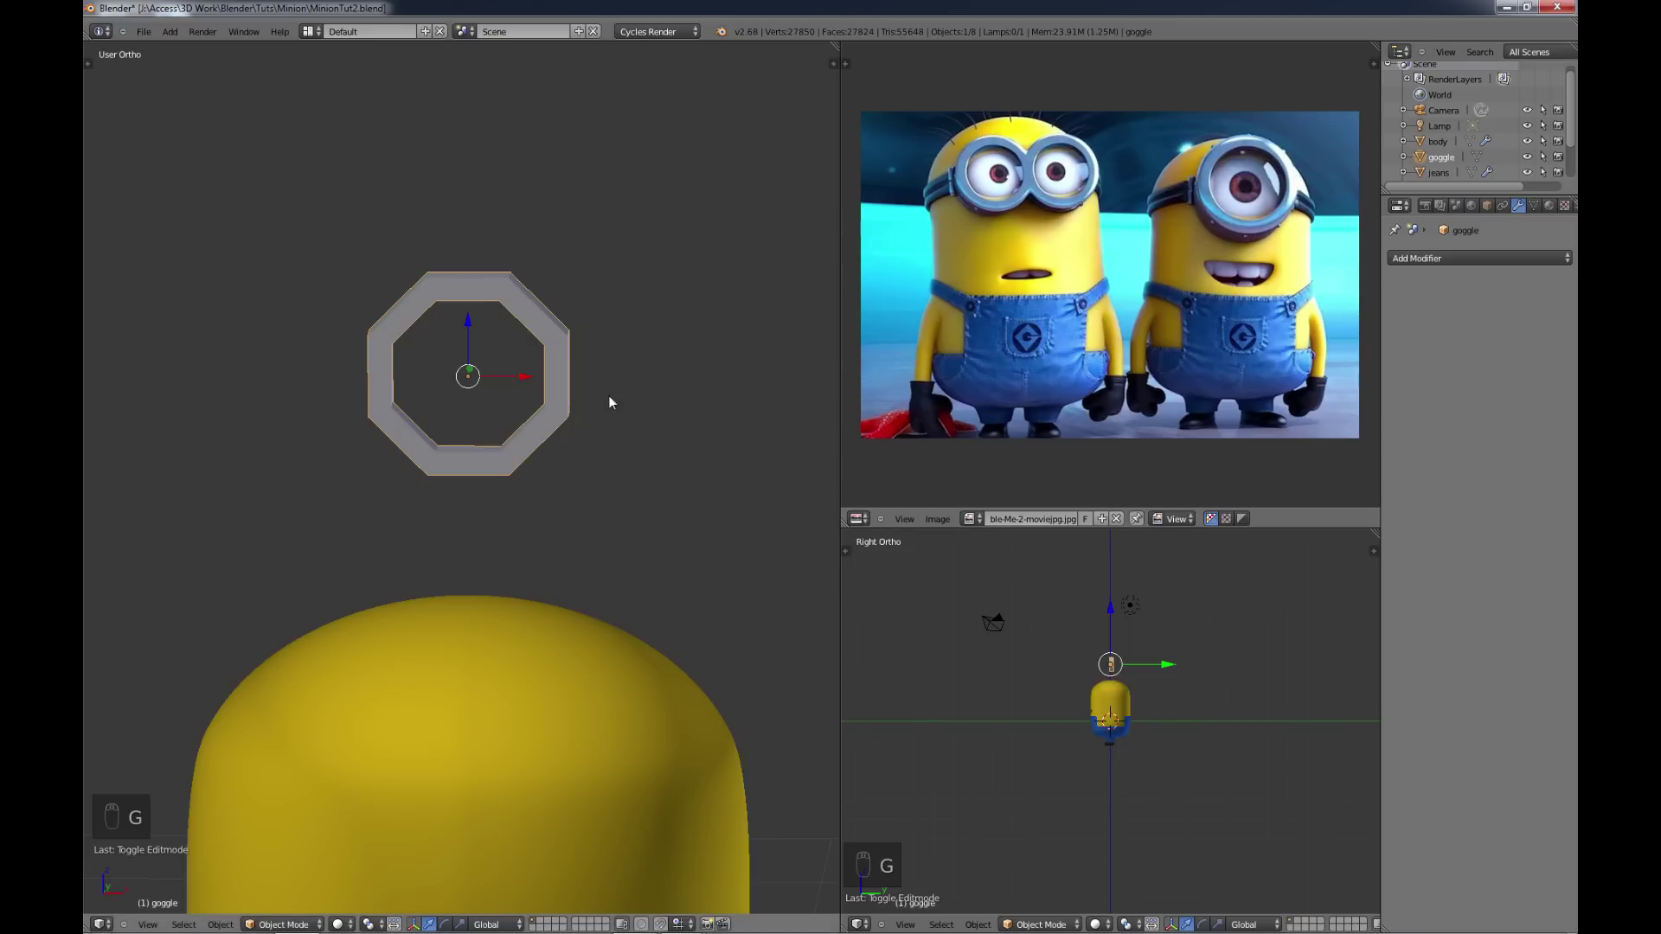
{"action": "key", "text": "Tab"}
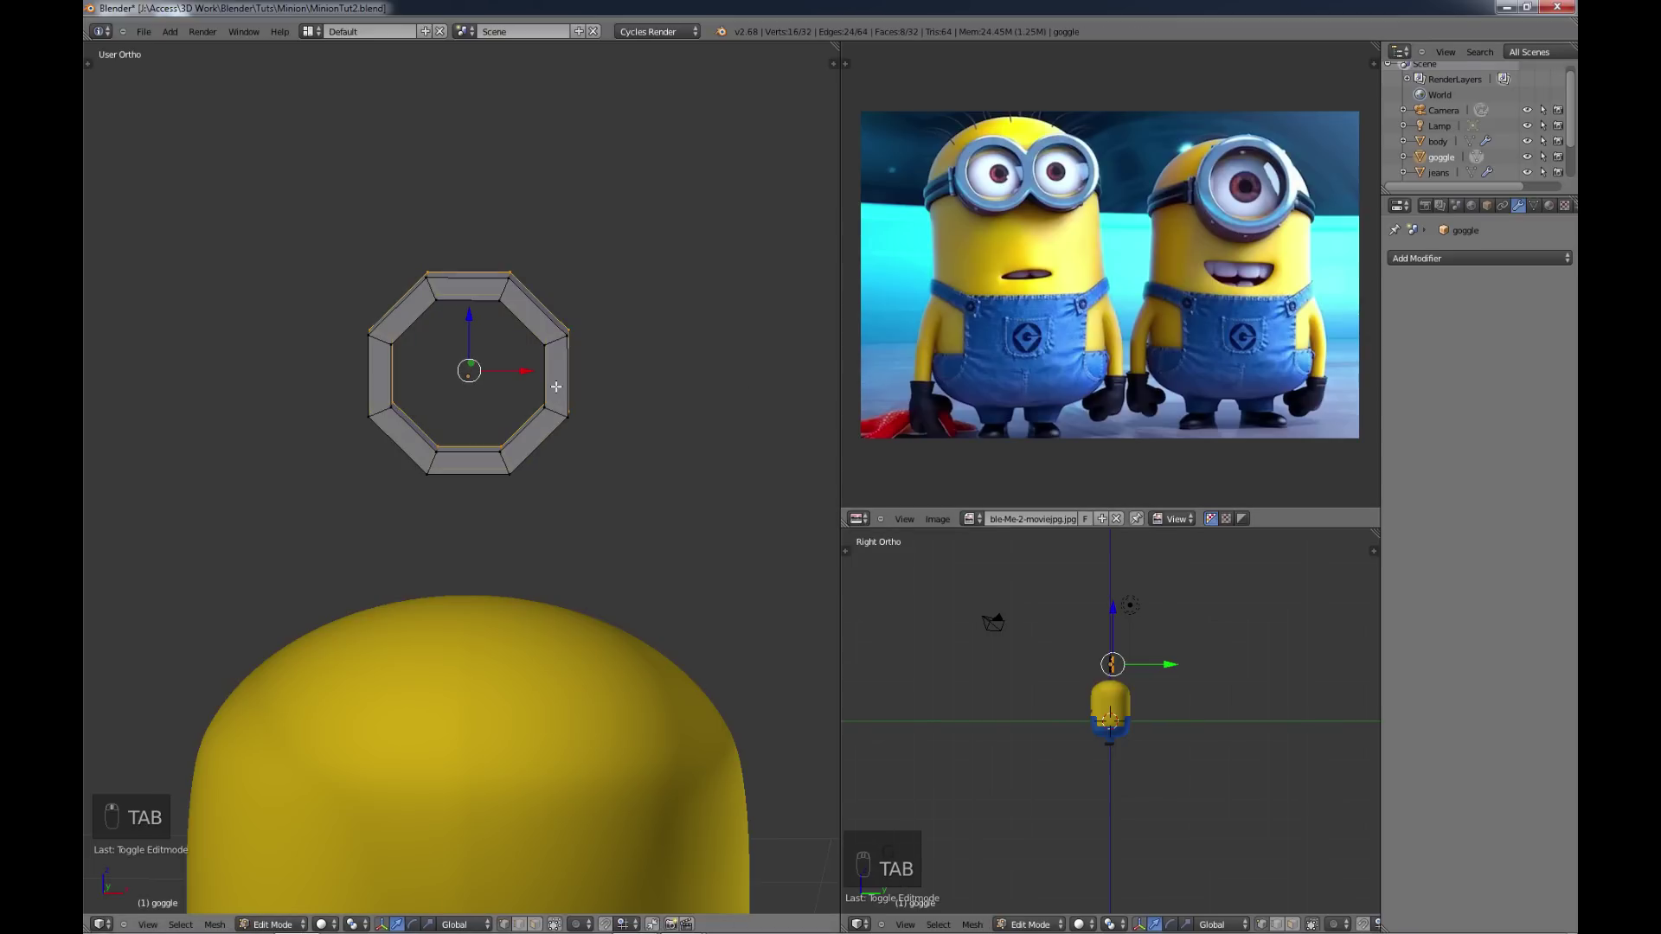
{"action": "key", "text": "KP_1"}
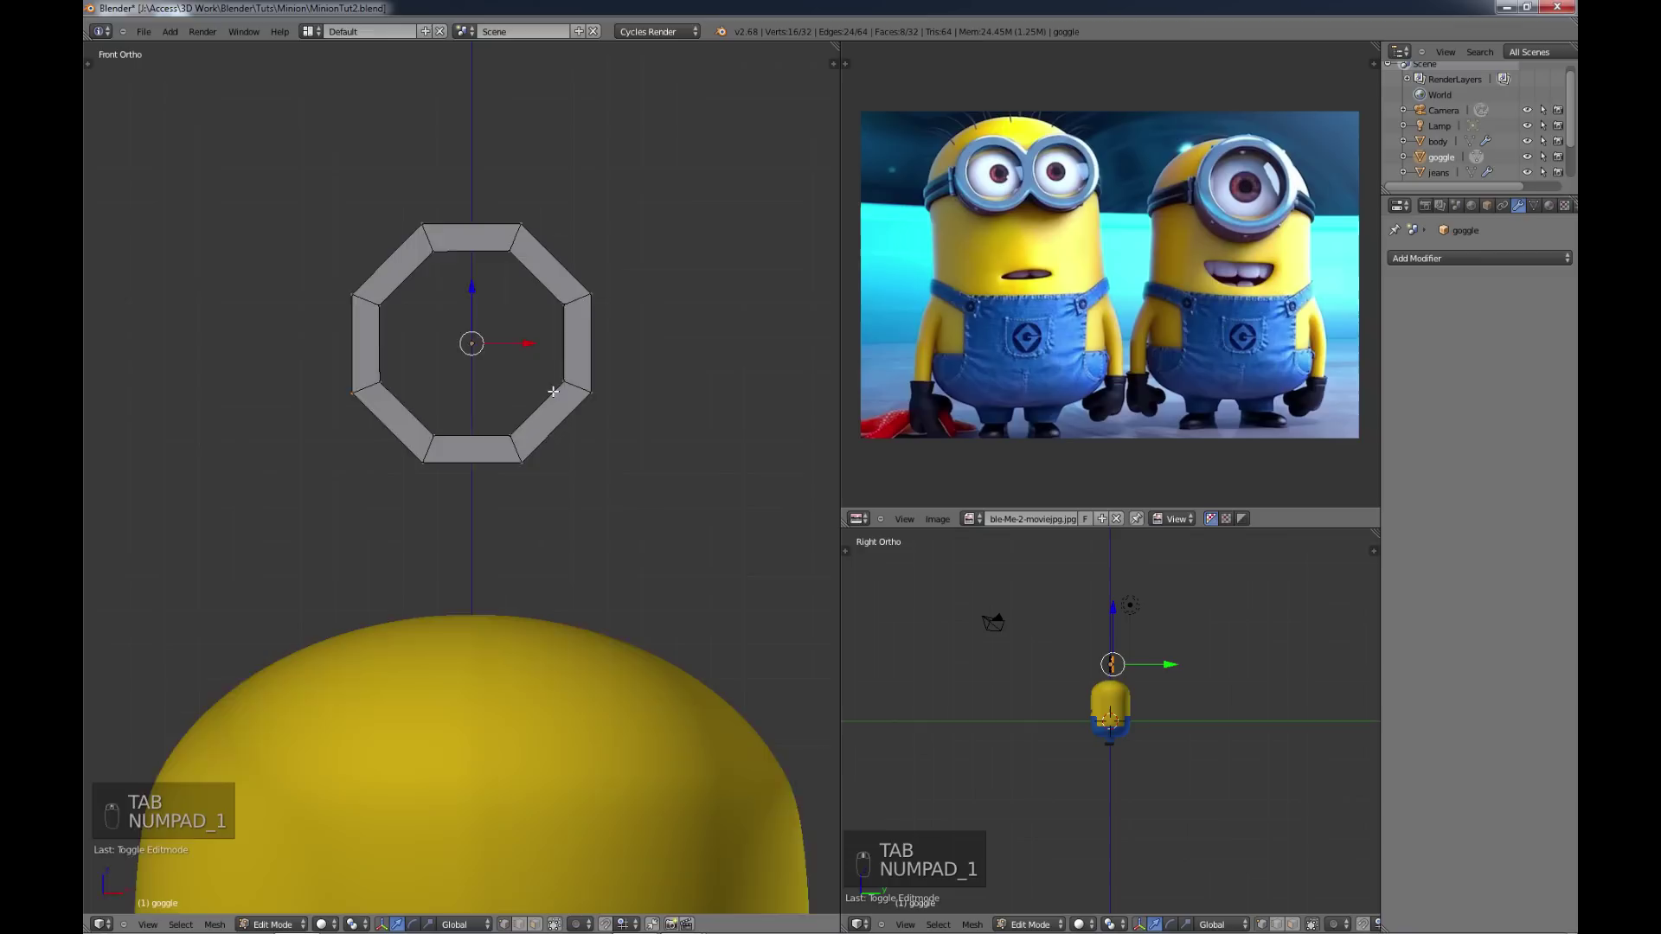
Step: Duplicate the whole ring and slide the copy sideways beside the first
{"action": "key", "text": "a"}
{"action": "key", "text": "a"}
{"action": "key", "text": "shift+d"}
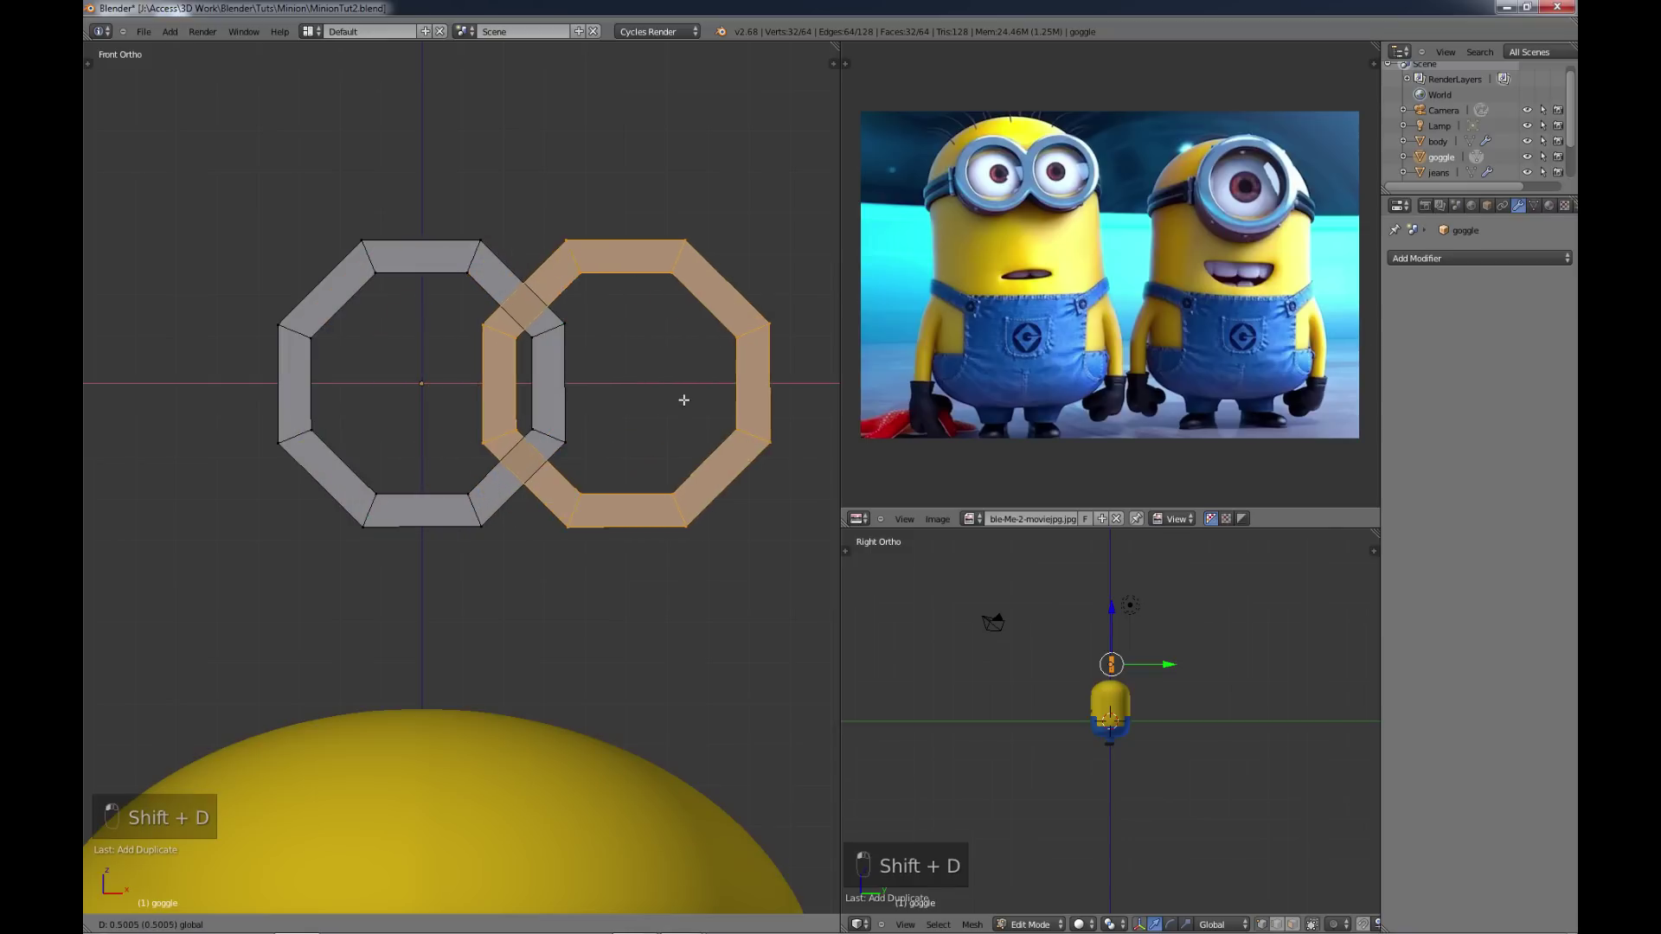
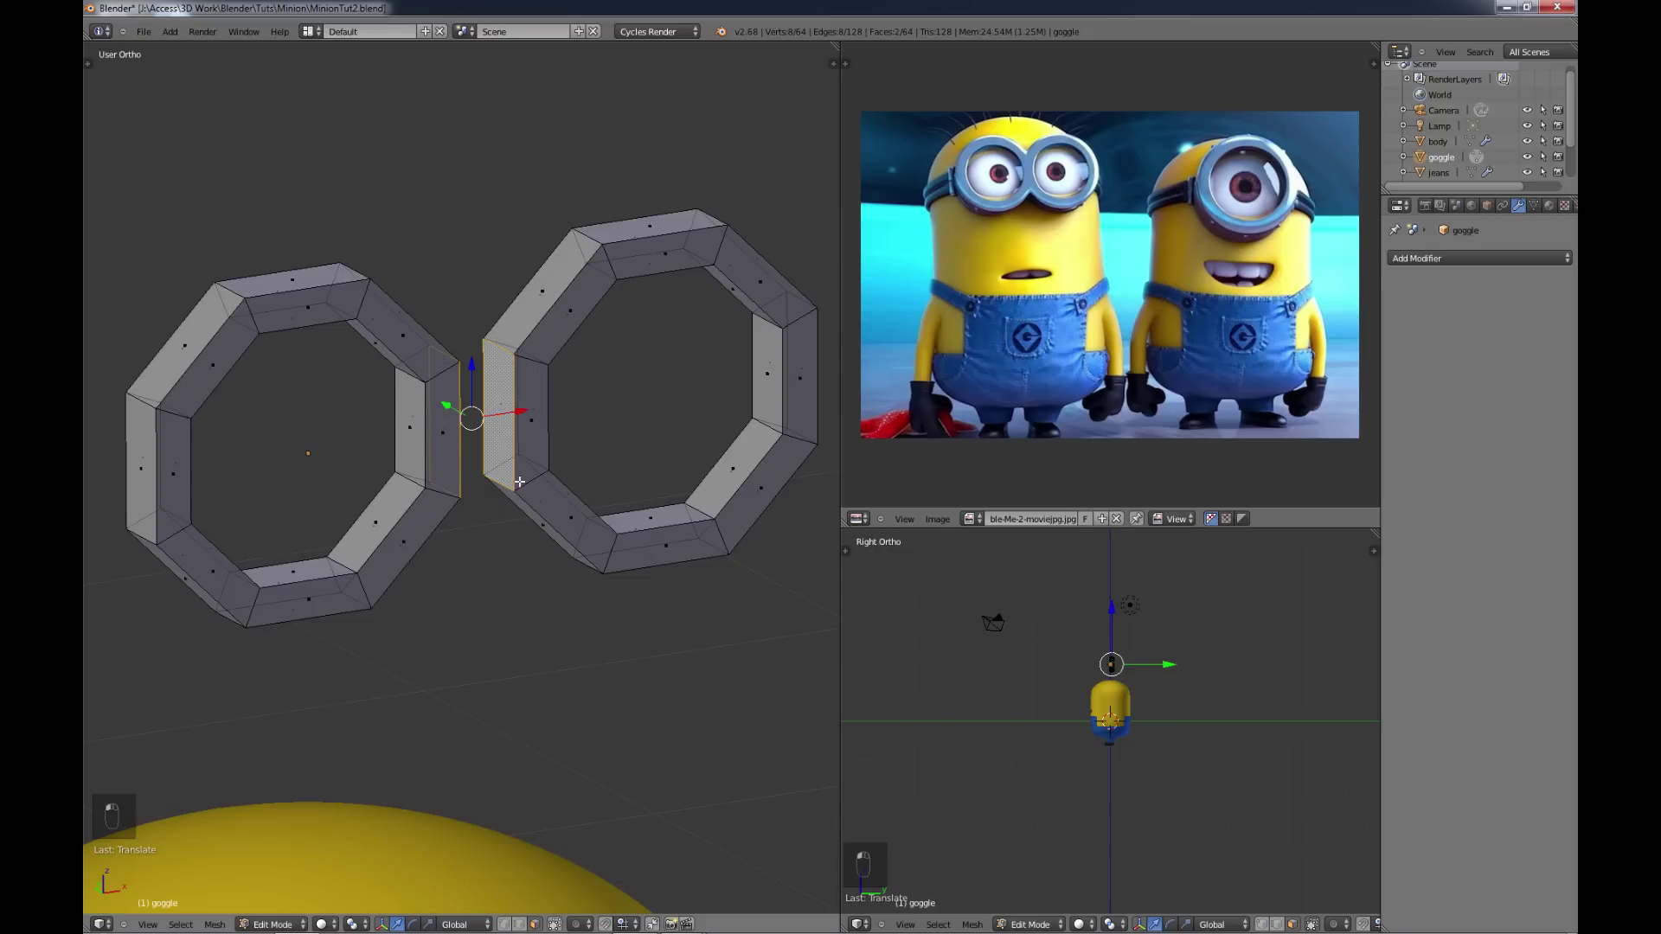
Step: Delete the faces where the two rings overlap and select the touching edges
{"action": "key", "text": "x"}
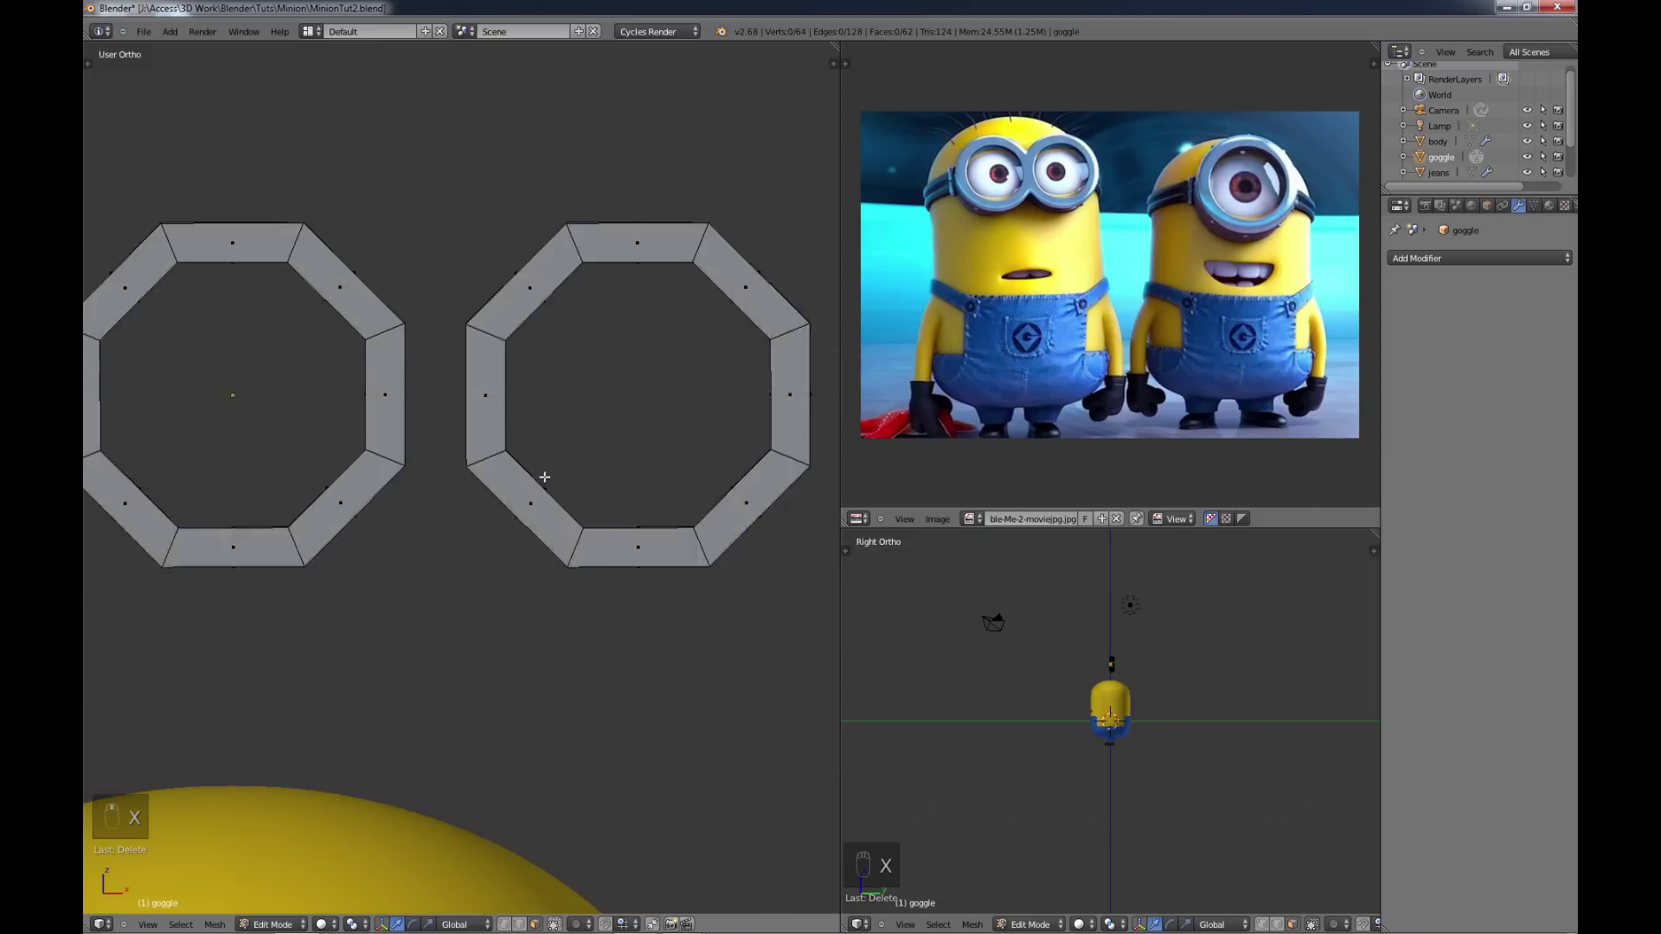
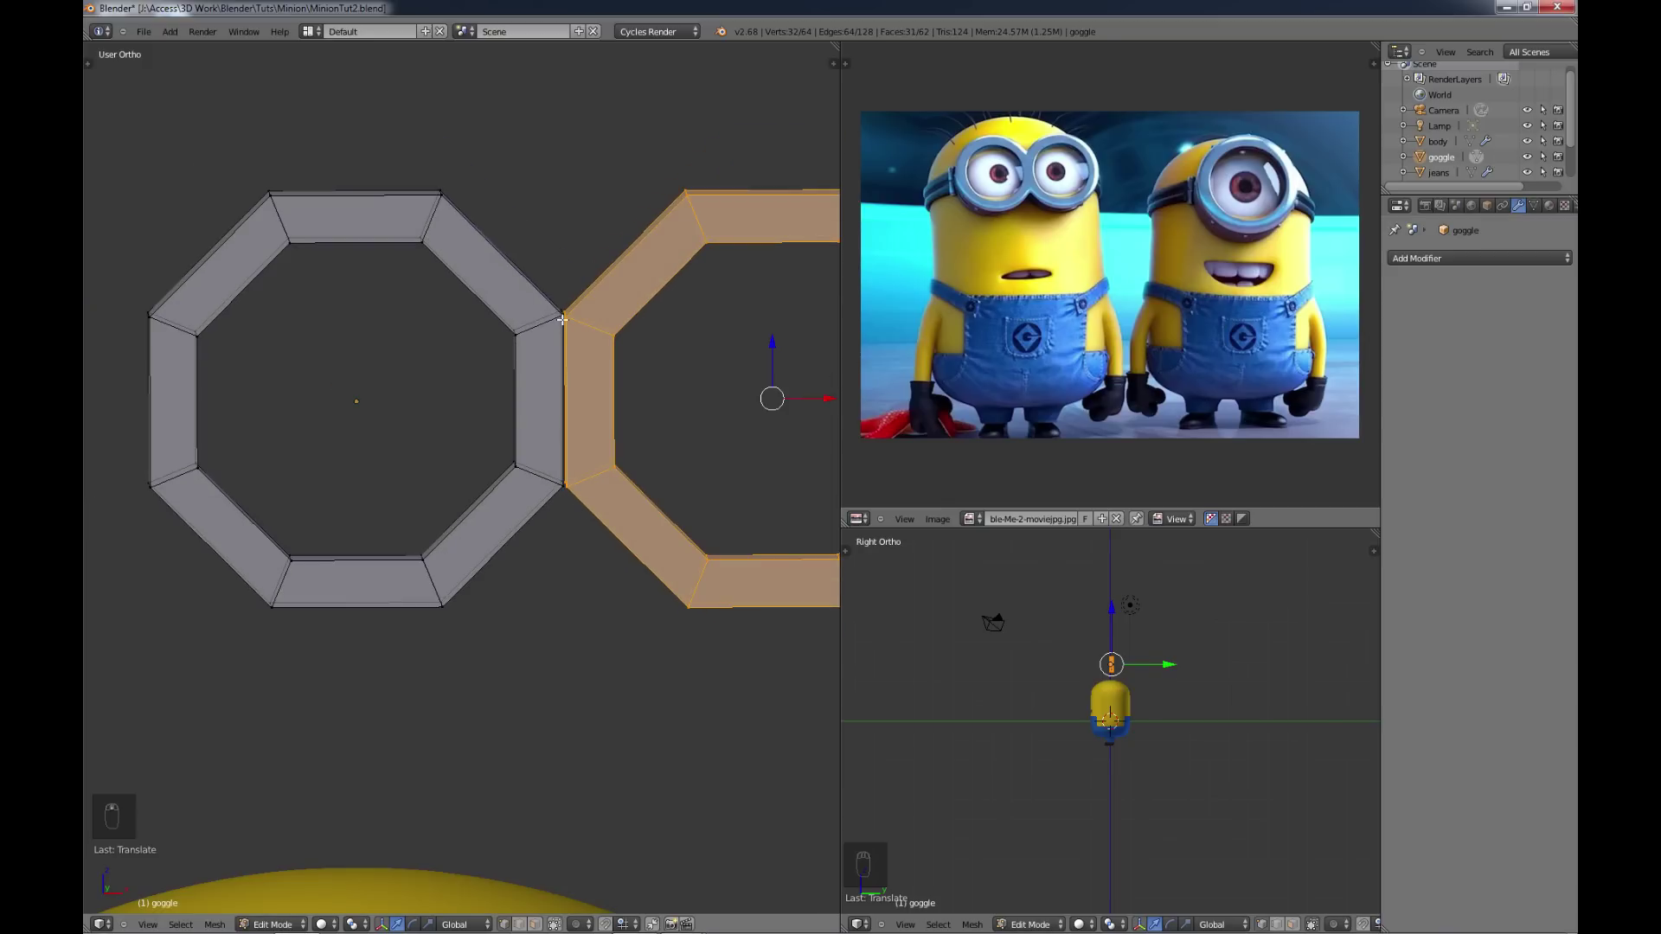
{"action": "key", "text": "b"}
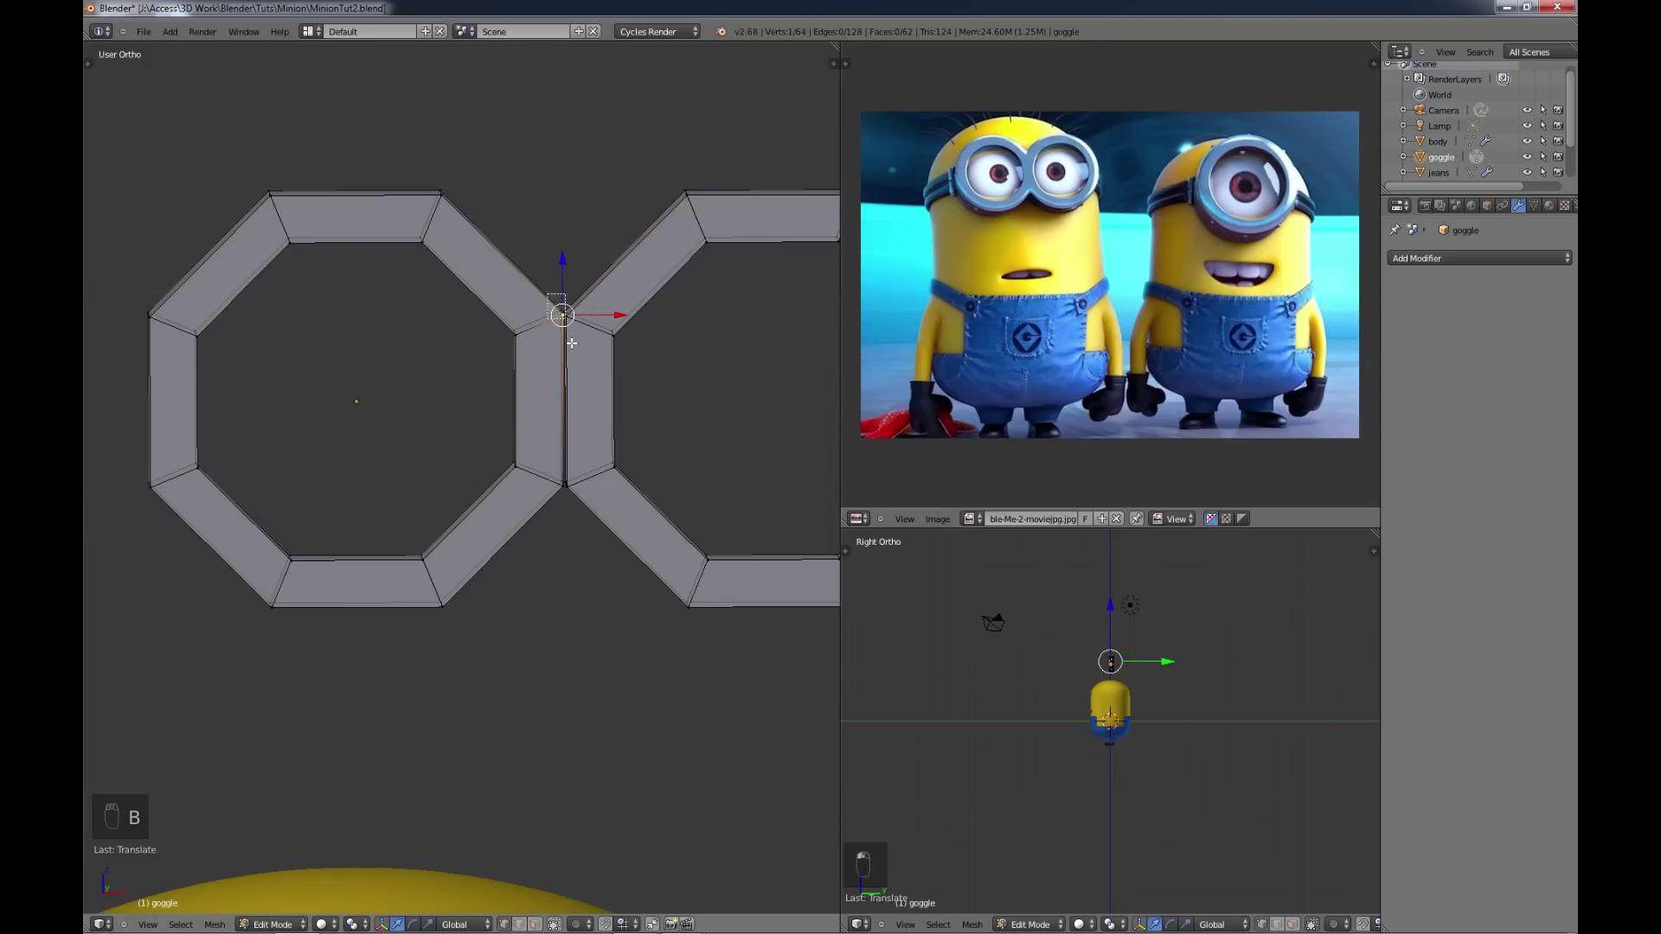
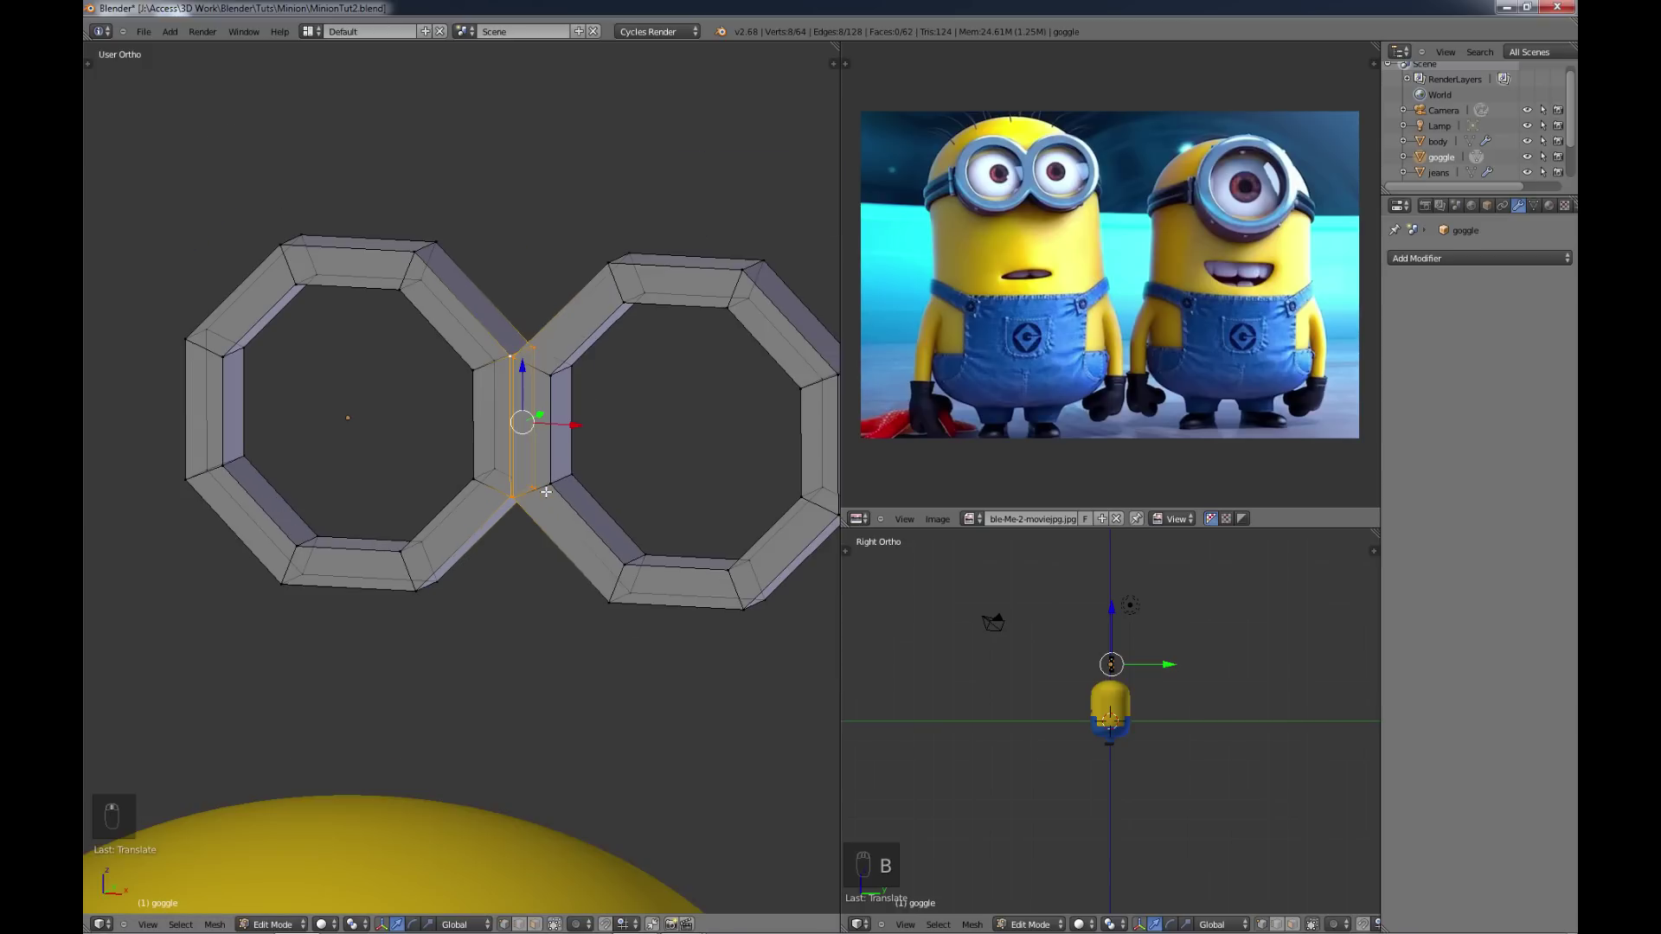
{"action": "key", "text": "w"}
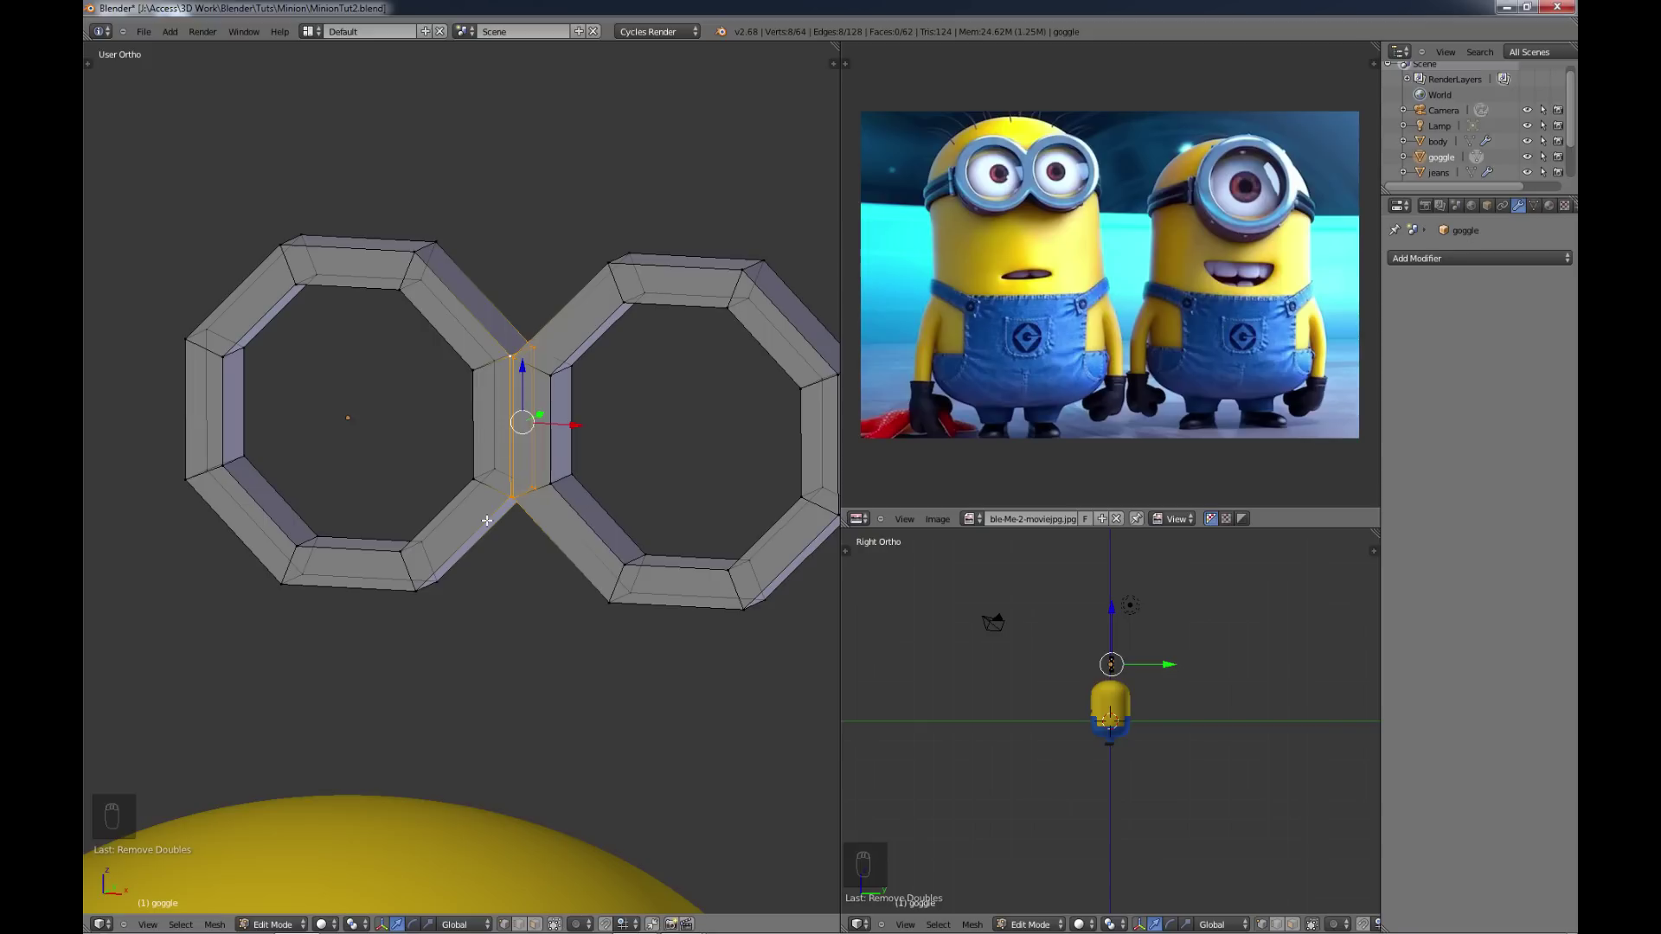
Step: Remove doubles to merge the rings into one figure-eight frame and return to Object Mode
{"action": "key", "text": "t"}
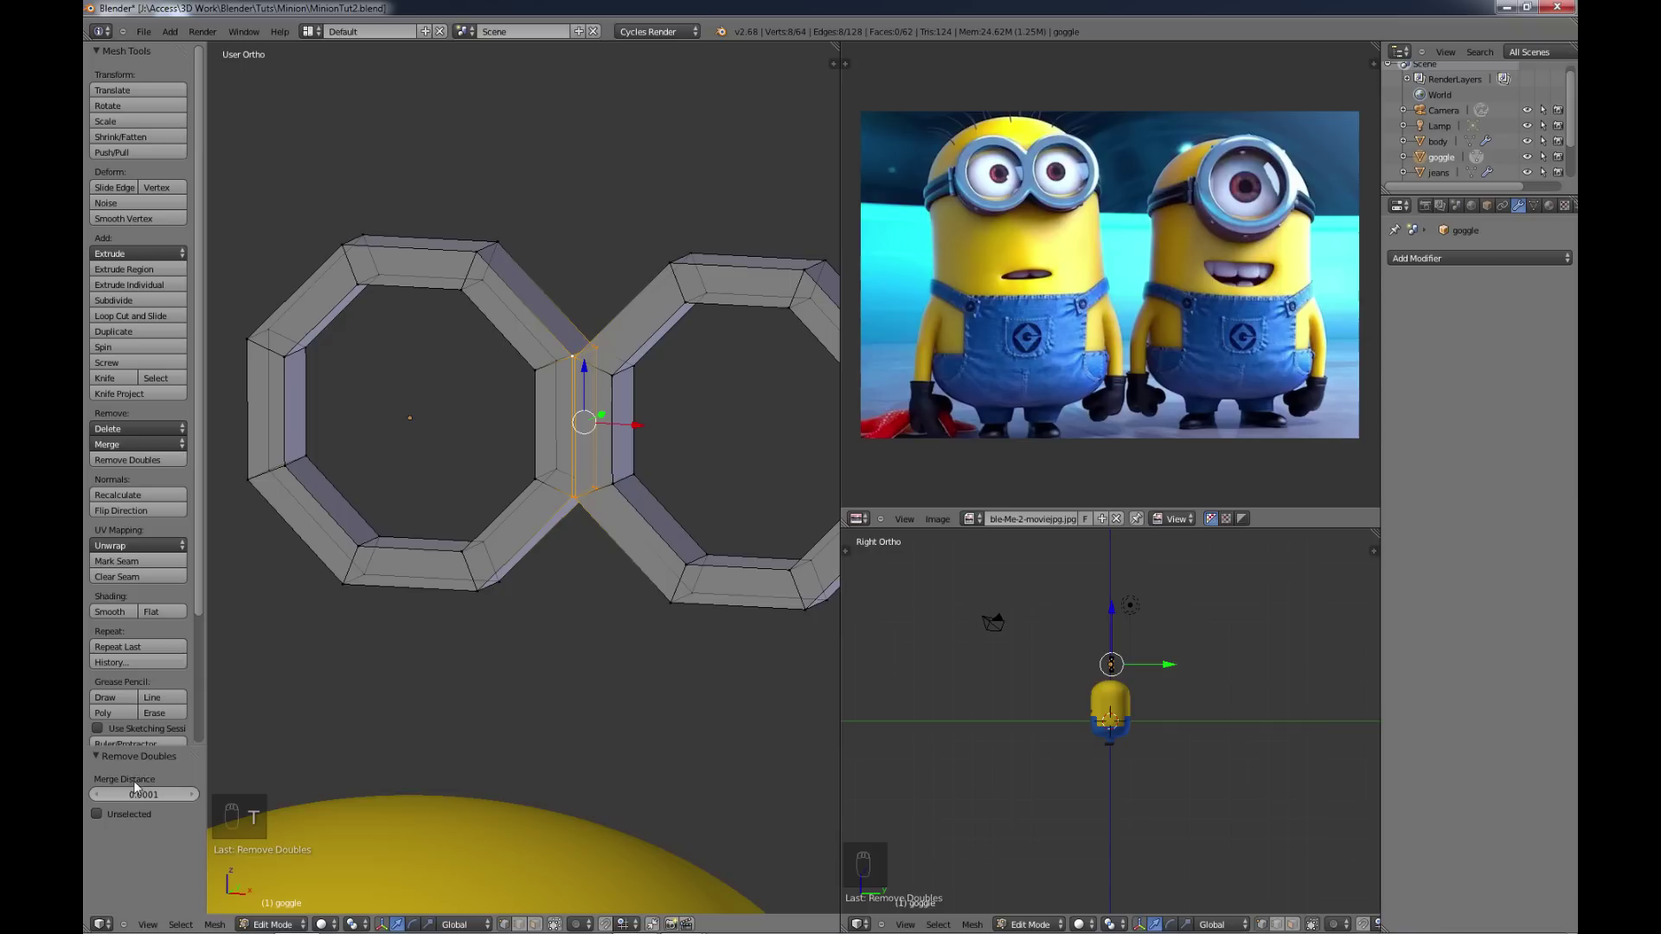
{"action": "left_click", "coordinate": [192, 802]}
{"action": "left_click", "coordinate": [192, 802]}
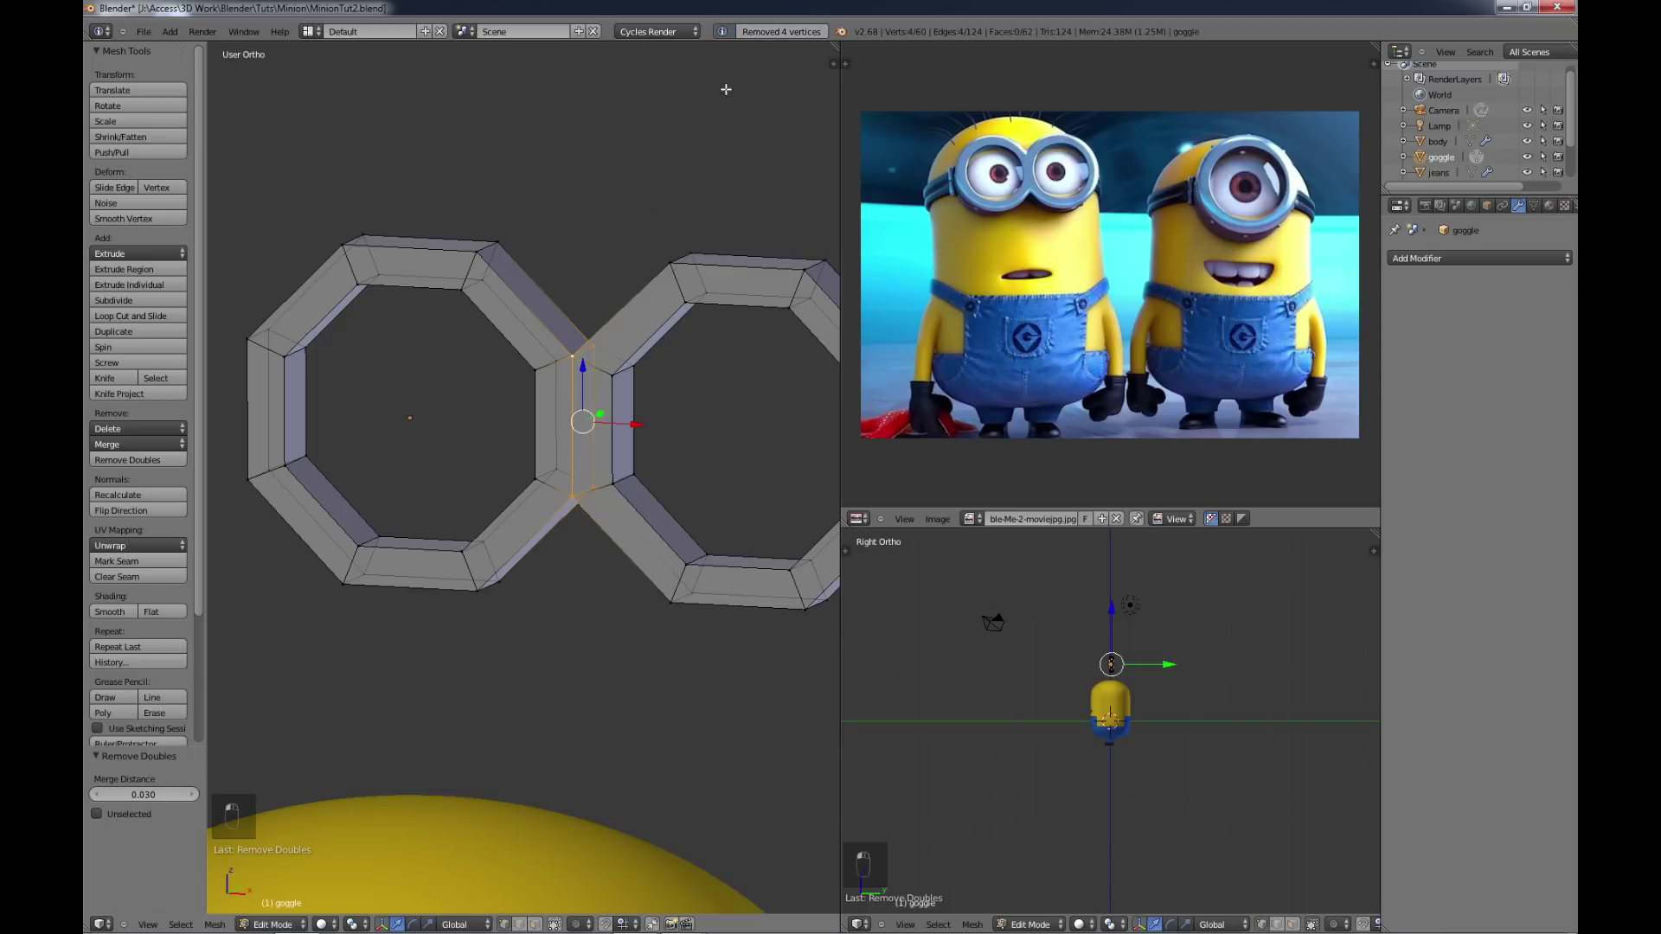
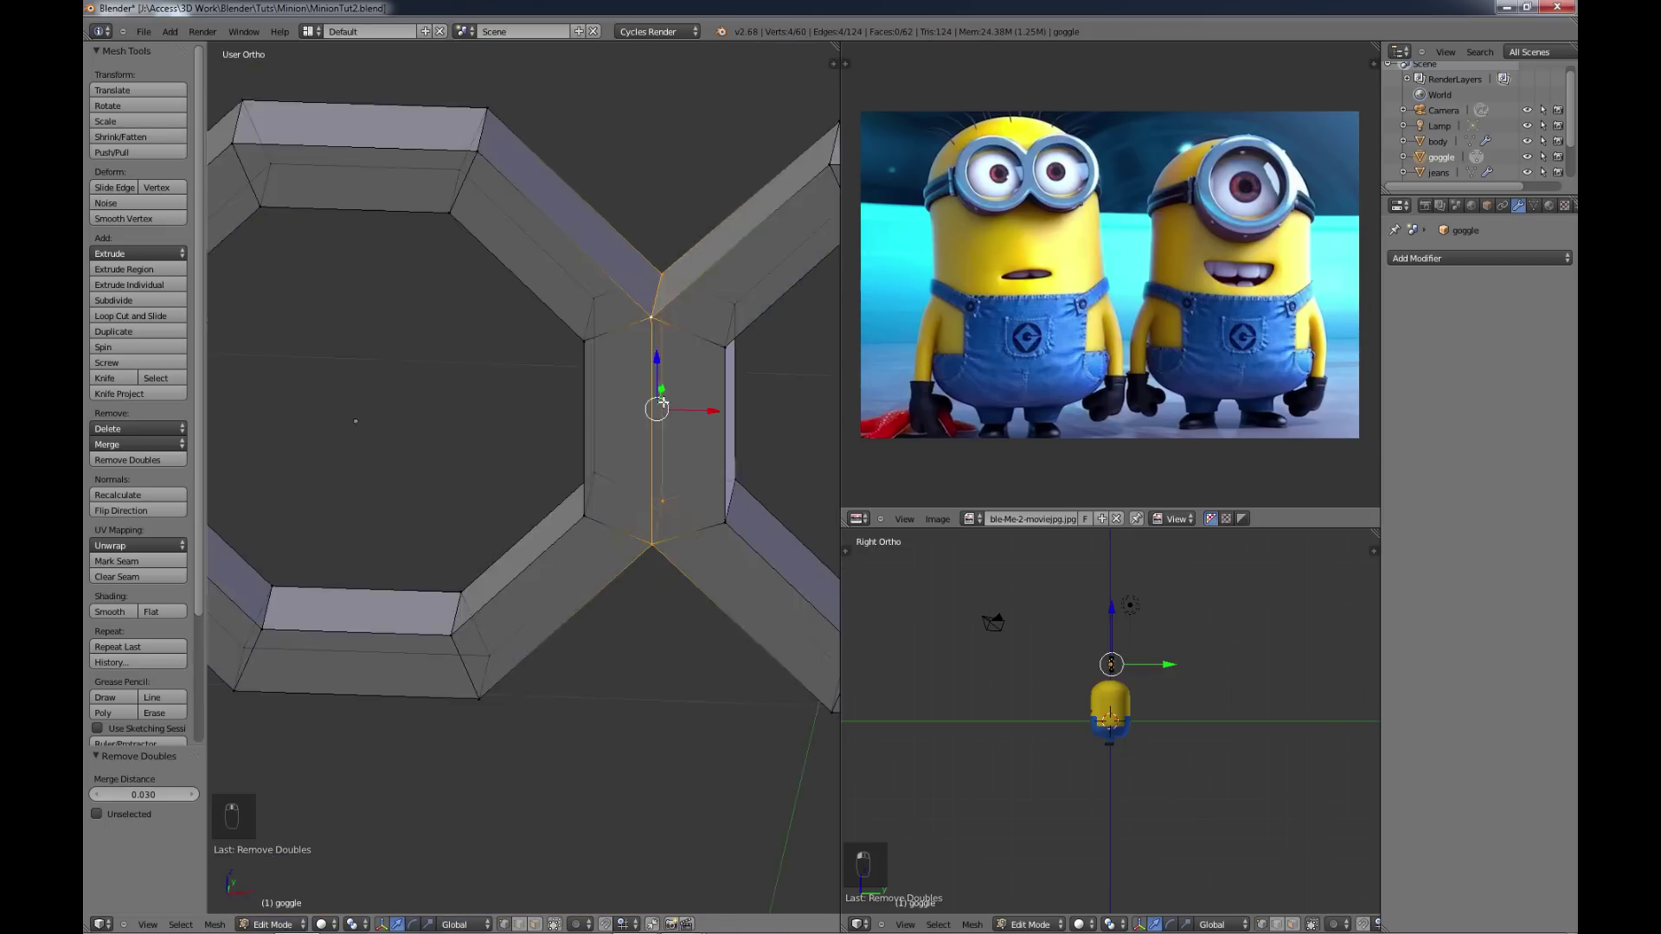
{"action": "key", "text": "a"}
{"action": "key", "text": "Tab"}
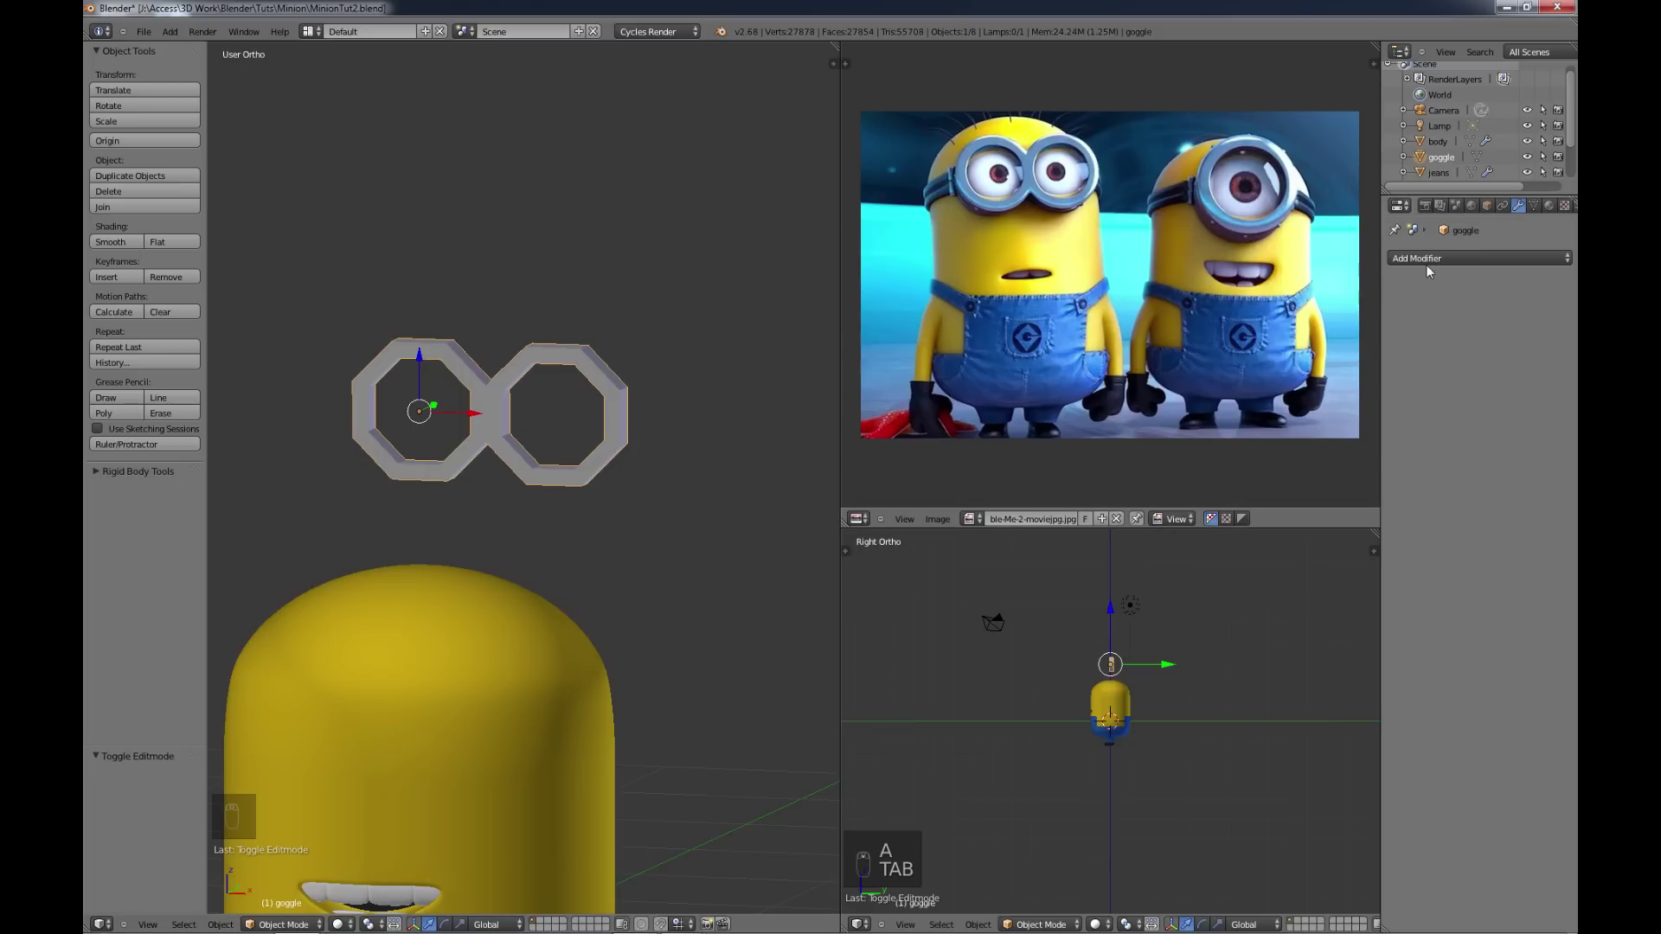
Step: Add a Subdivision Surface modifier to the goggle with viewport level 2
{"action": "left_click_drag", "start_coordinate": [1428, 269], "coordinate": [1239, 518]}
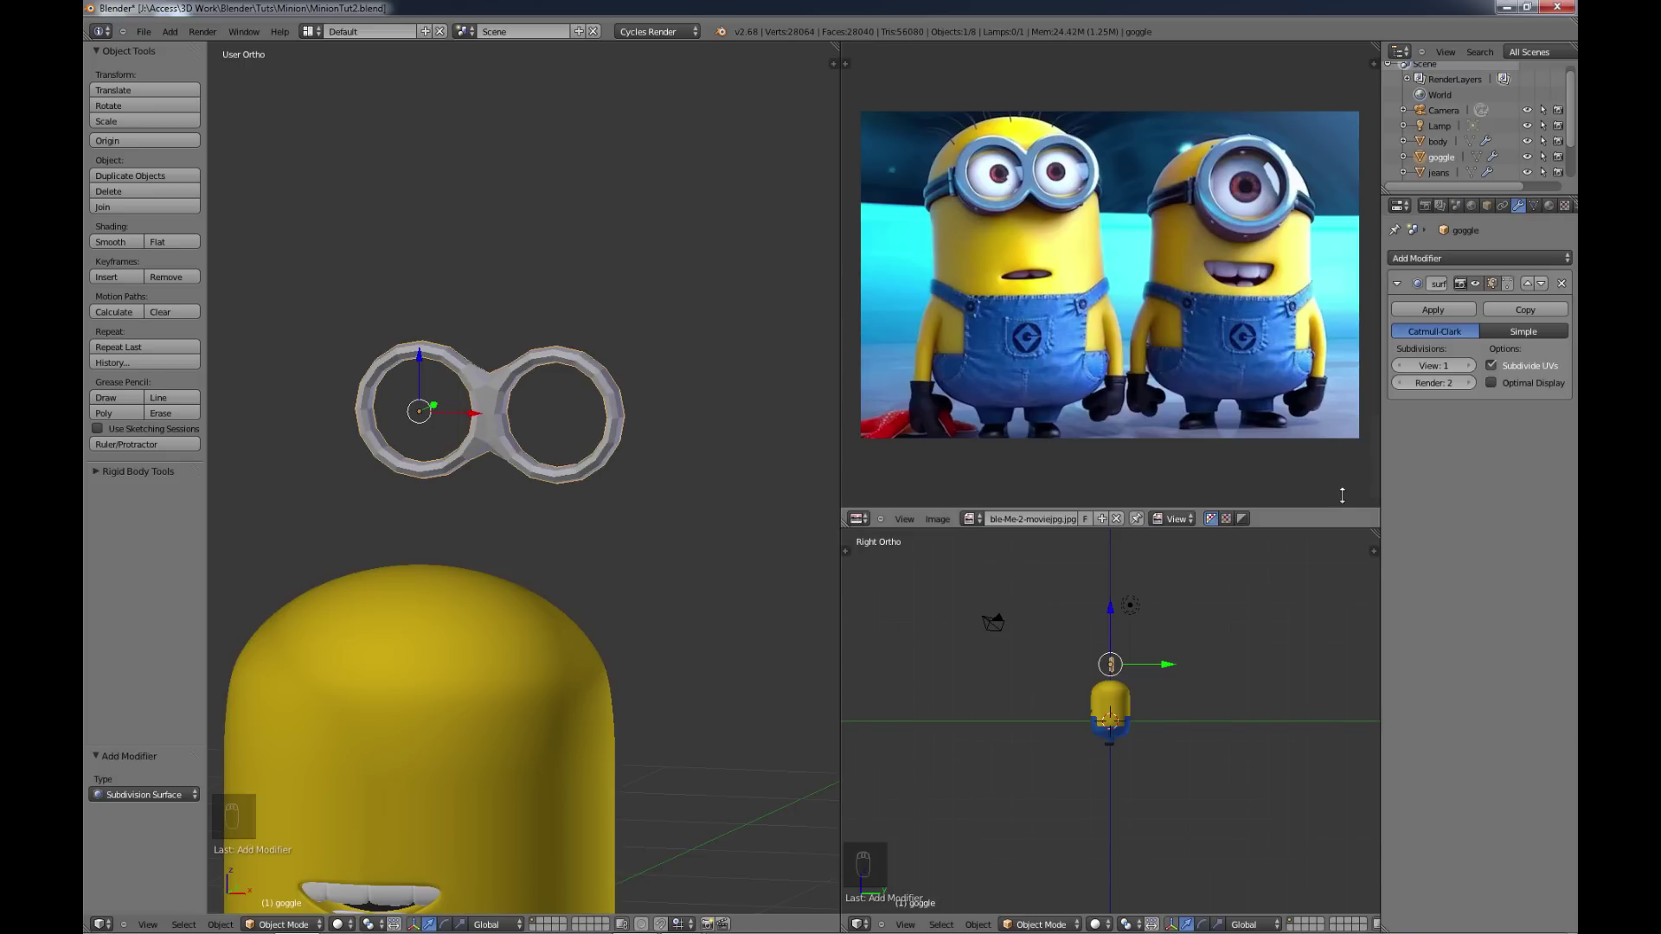
{"action": "left_click_drag", "start_coordinate": [1471, 370], "coordinate": [812, 425]}
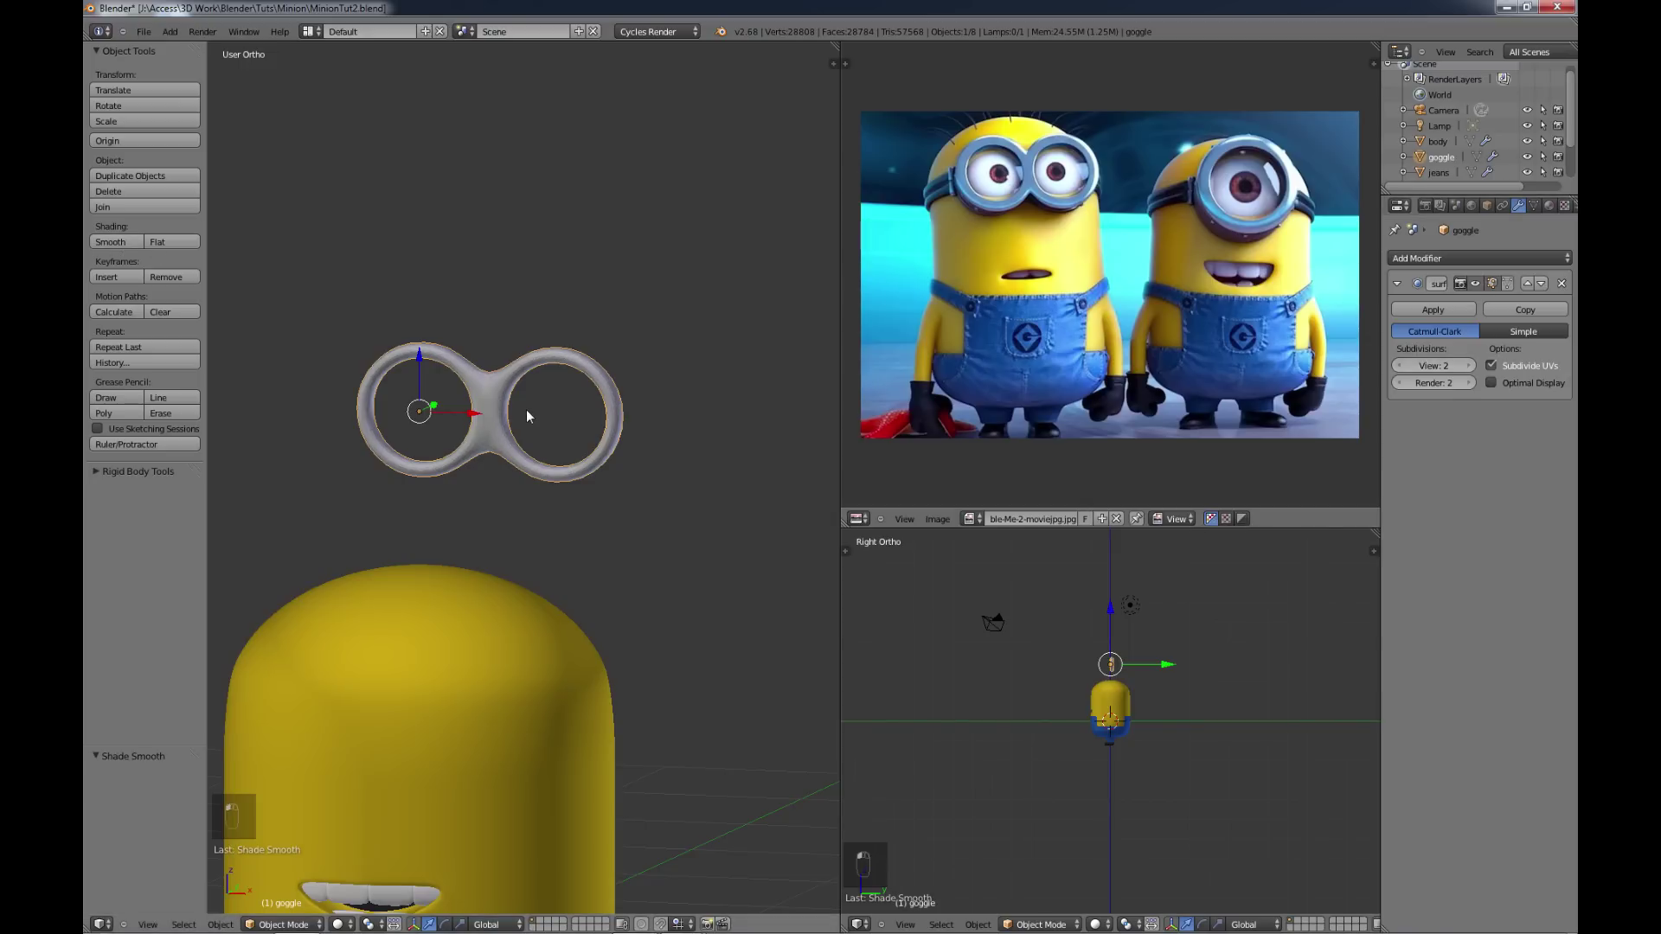
{"action": "left_click_drag", "start_coordinate": [551, 415], "coordinate": [539, 431]}
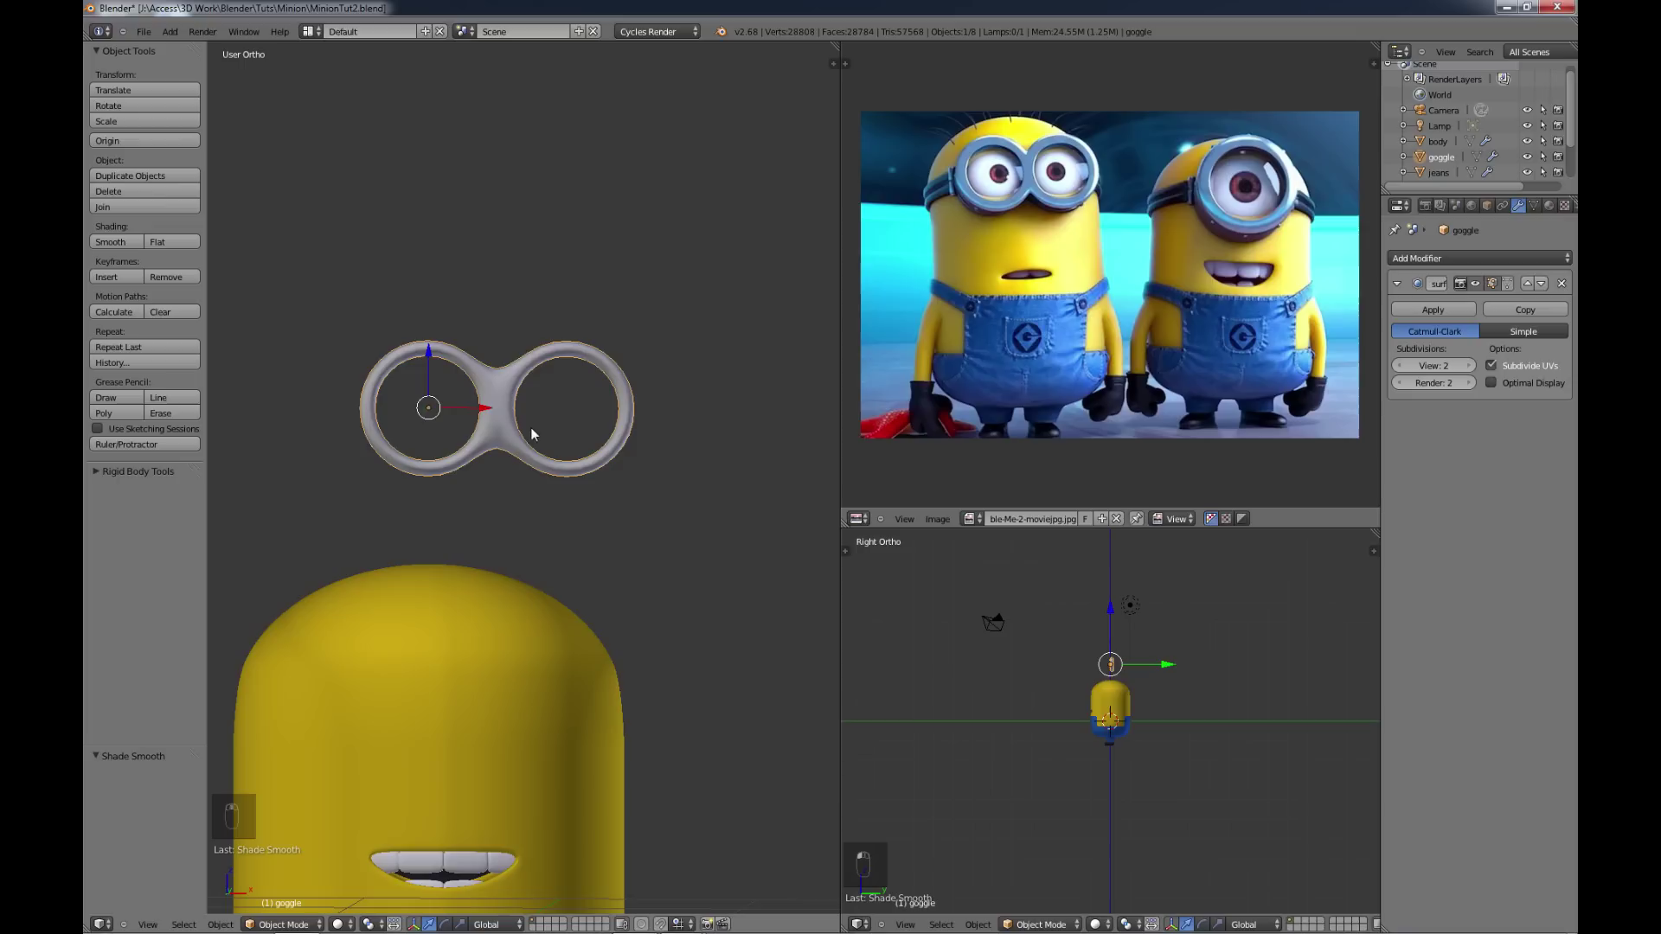
{"action": "key", "text": "t"}
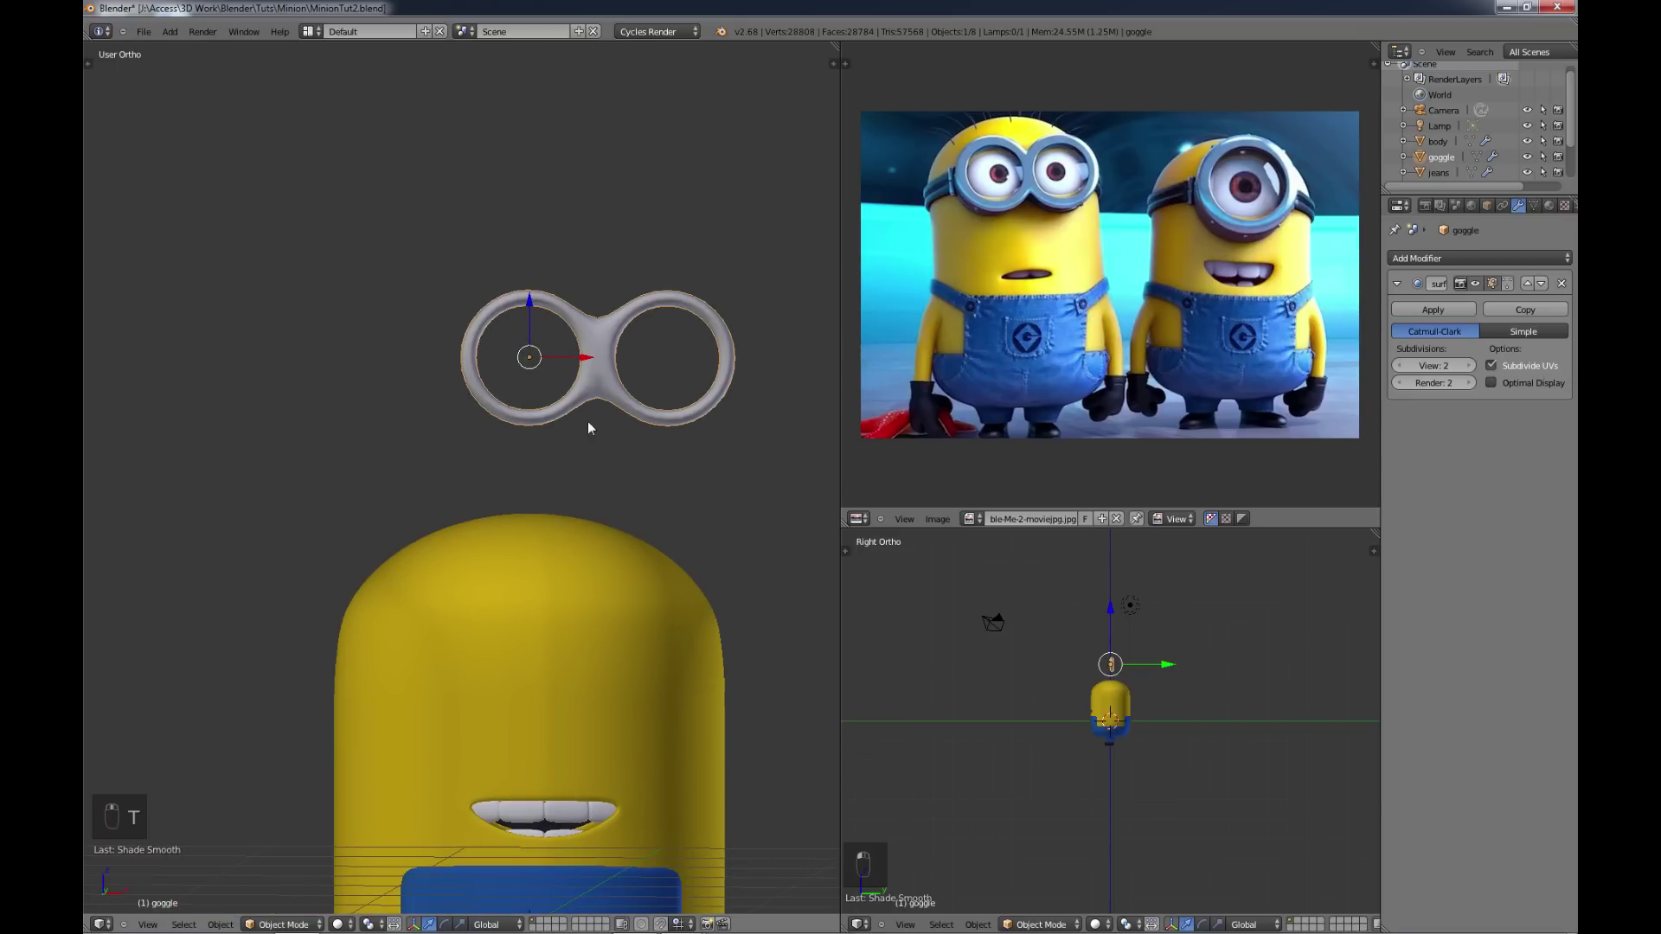
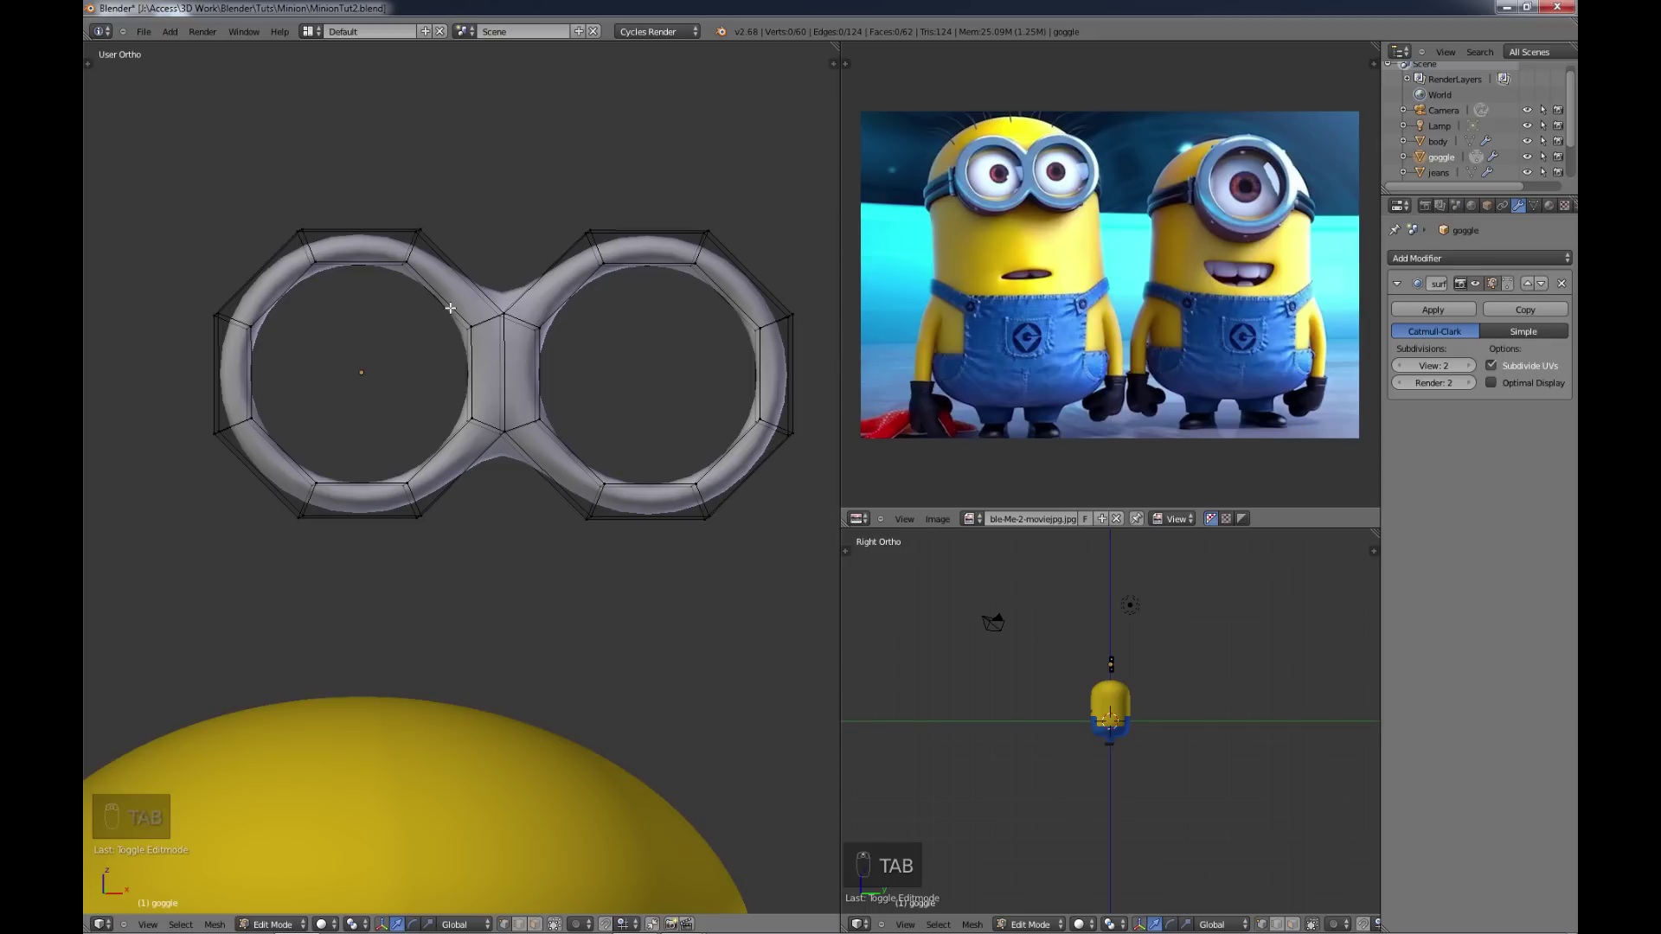
Step: Add loop cuts above and below the junction between the rings to tighten the smoothed join
{"action": "key", "text": "ctrl+r"}
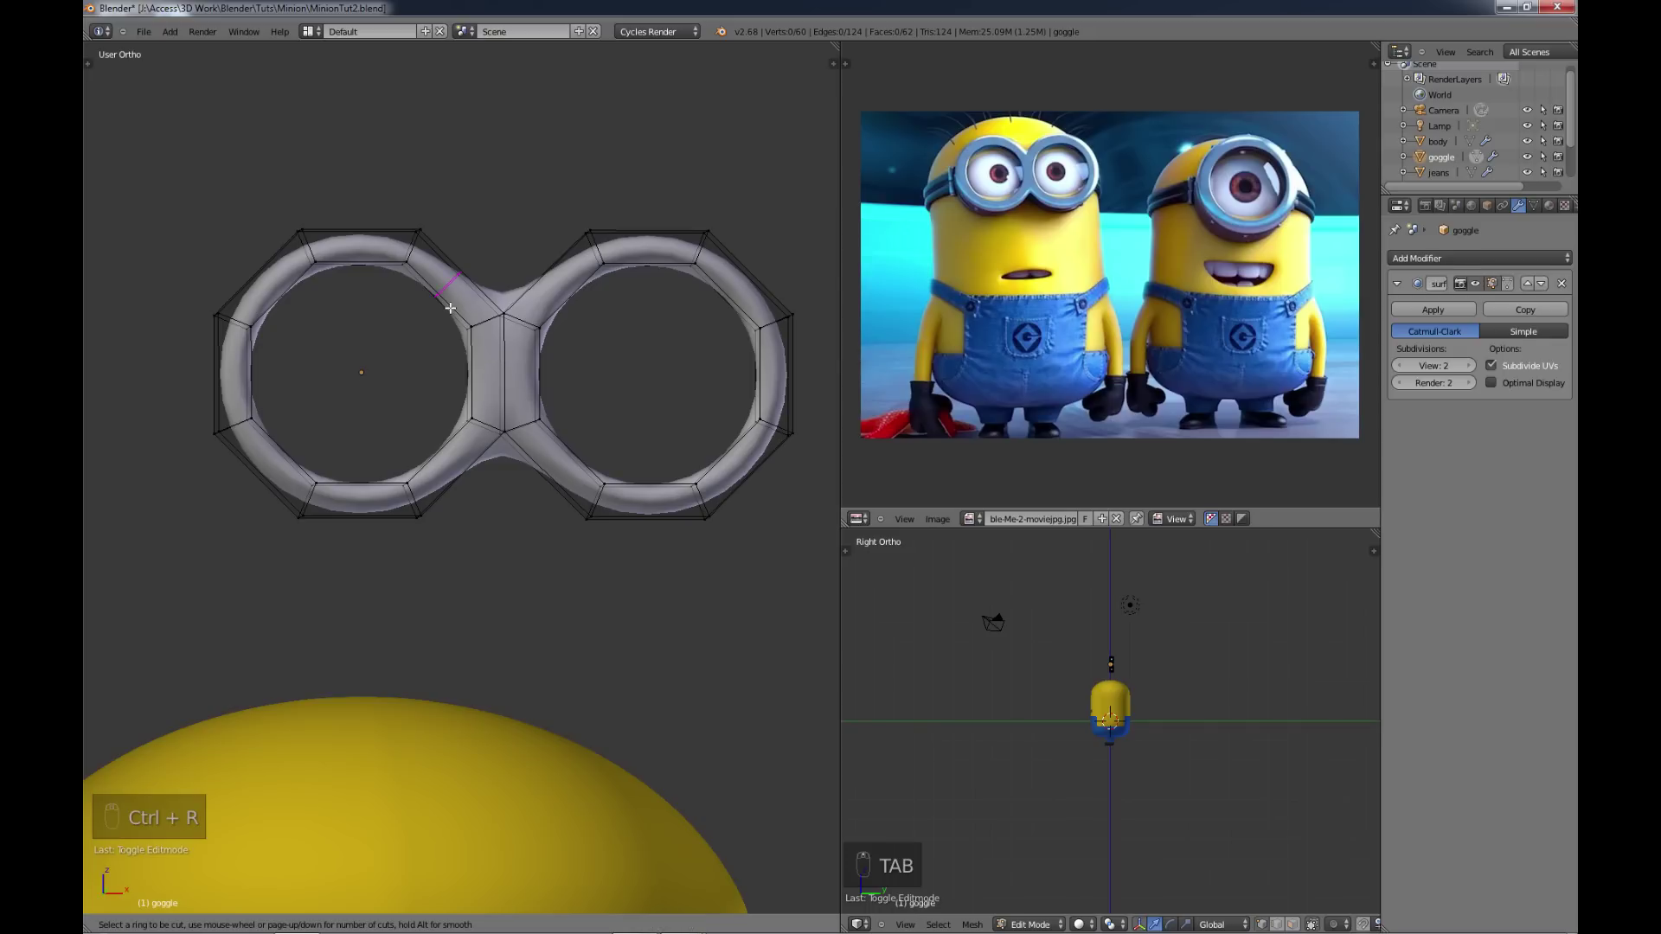
{"action": "key", "text": "ctrl+r"}
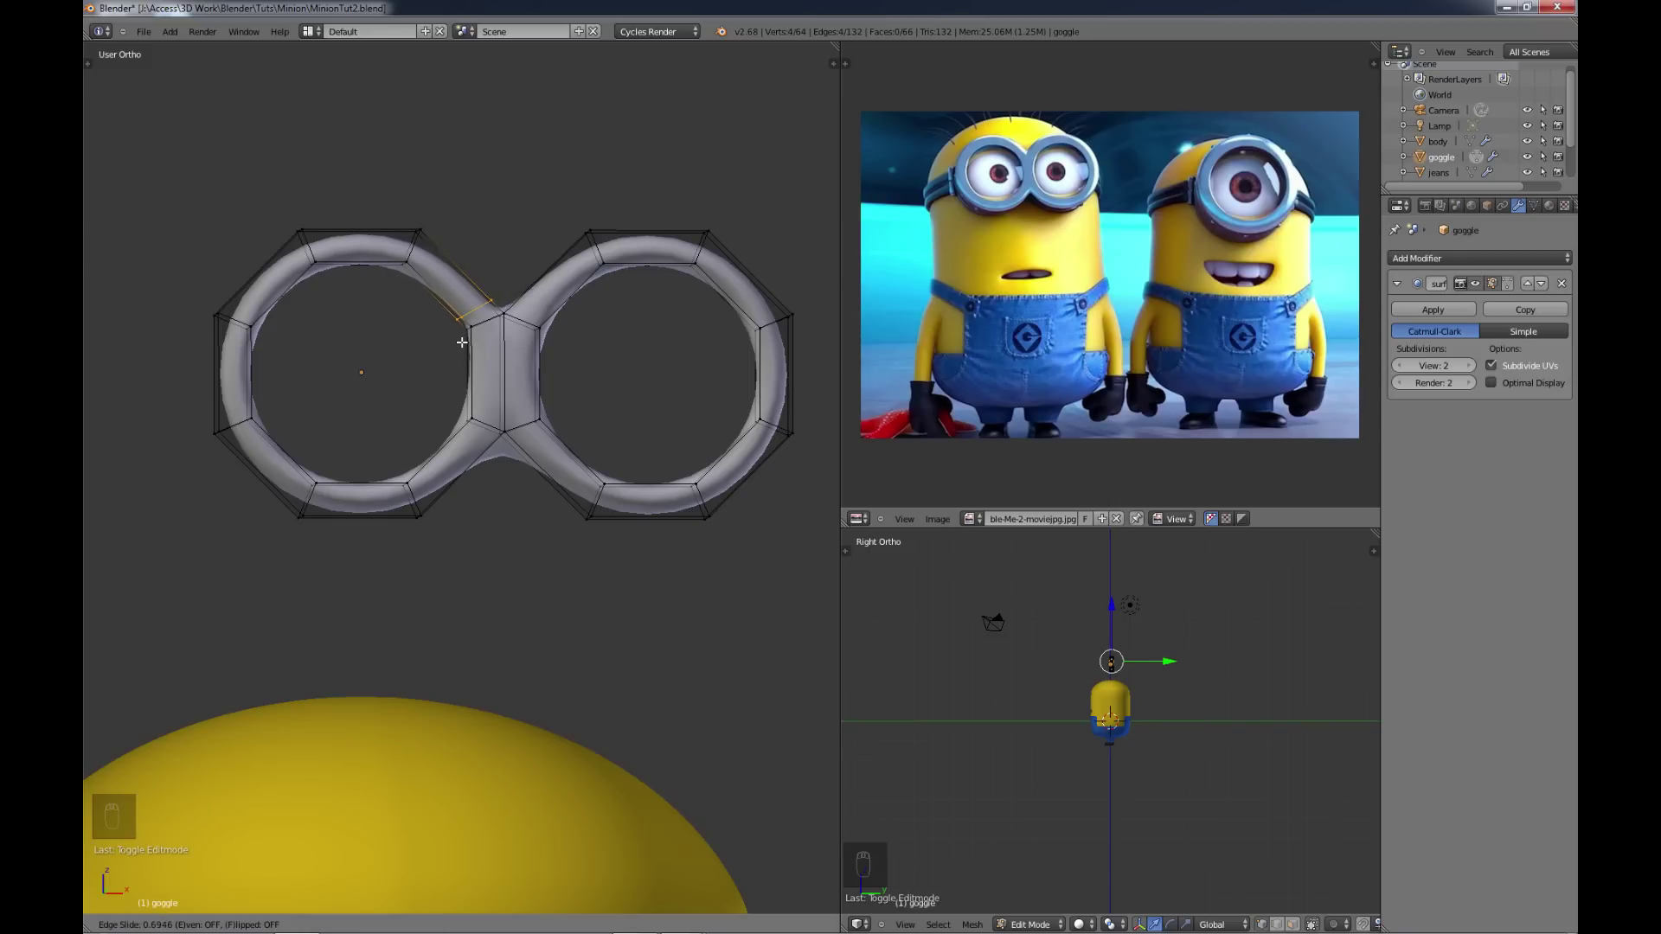
{"action": "key", "text": "ctrl+r"}
{"action": "key", "text": "ctrl+r"}
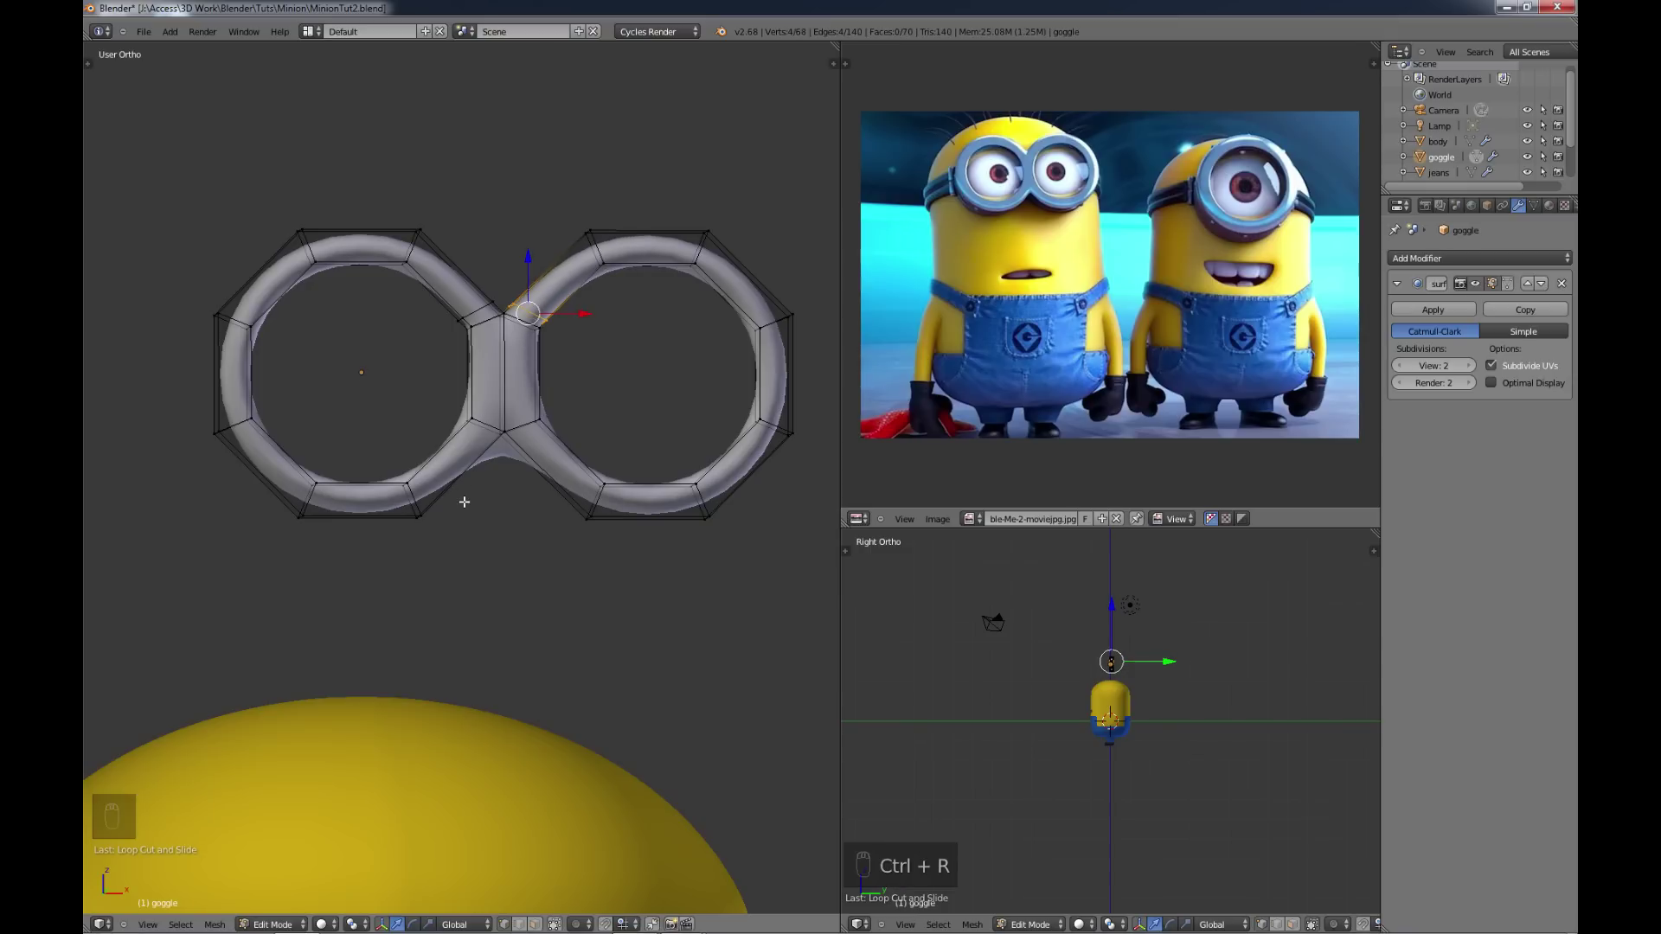
{"action": "key", "text": "ctrl+r"}
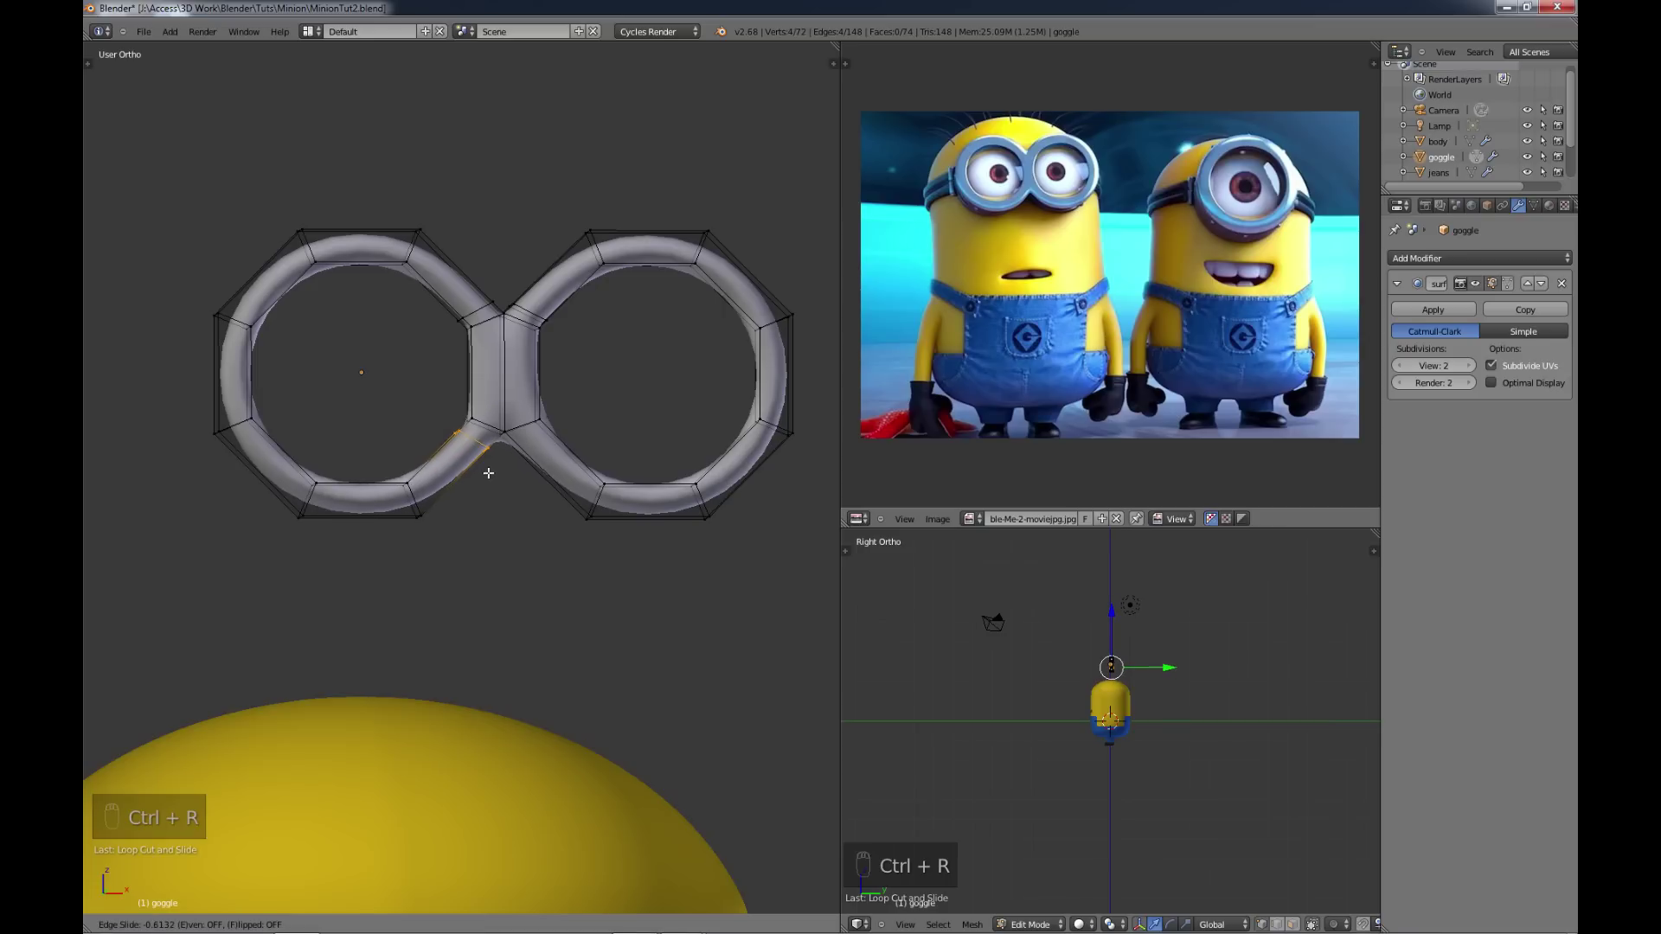
{"action": "key", "text": "ctrl+r"}
{"action": "key", "text": "ctrl+r"}
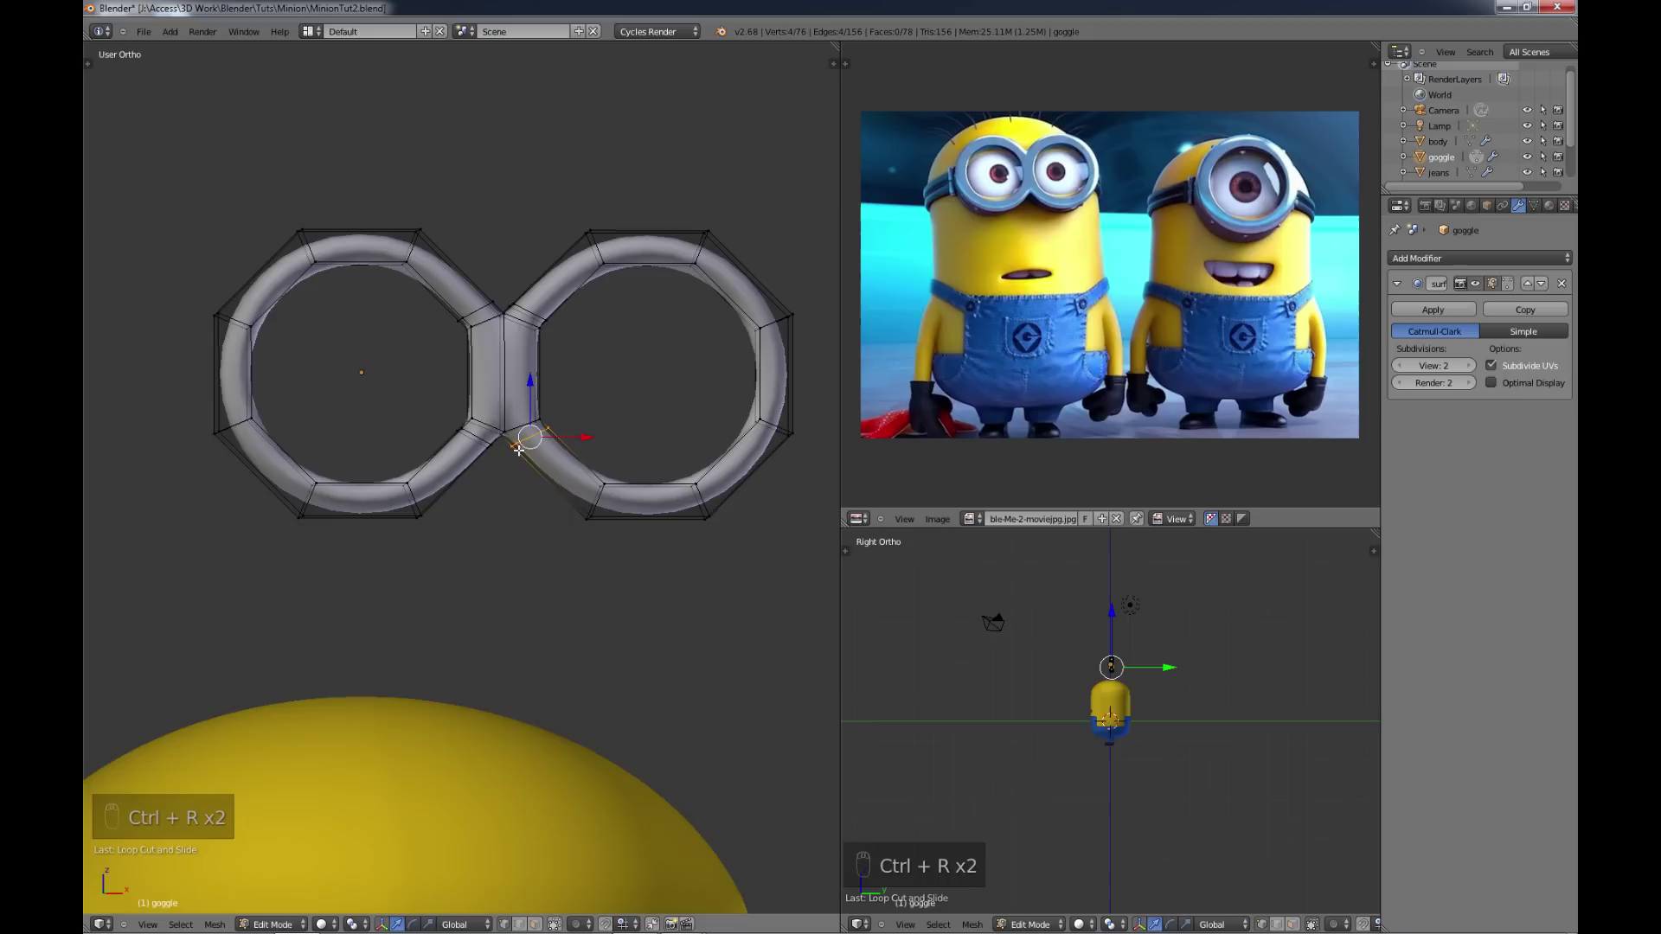
{"action": "key", "text": "a"}
{"action": "key", "text": "Tab"}
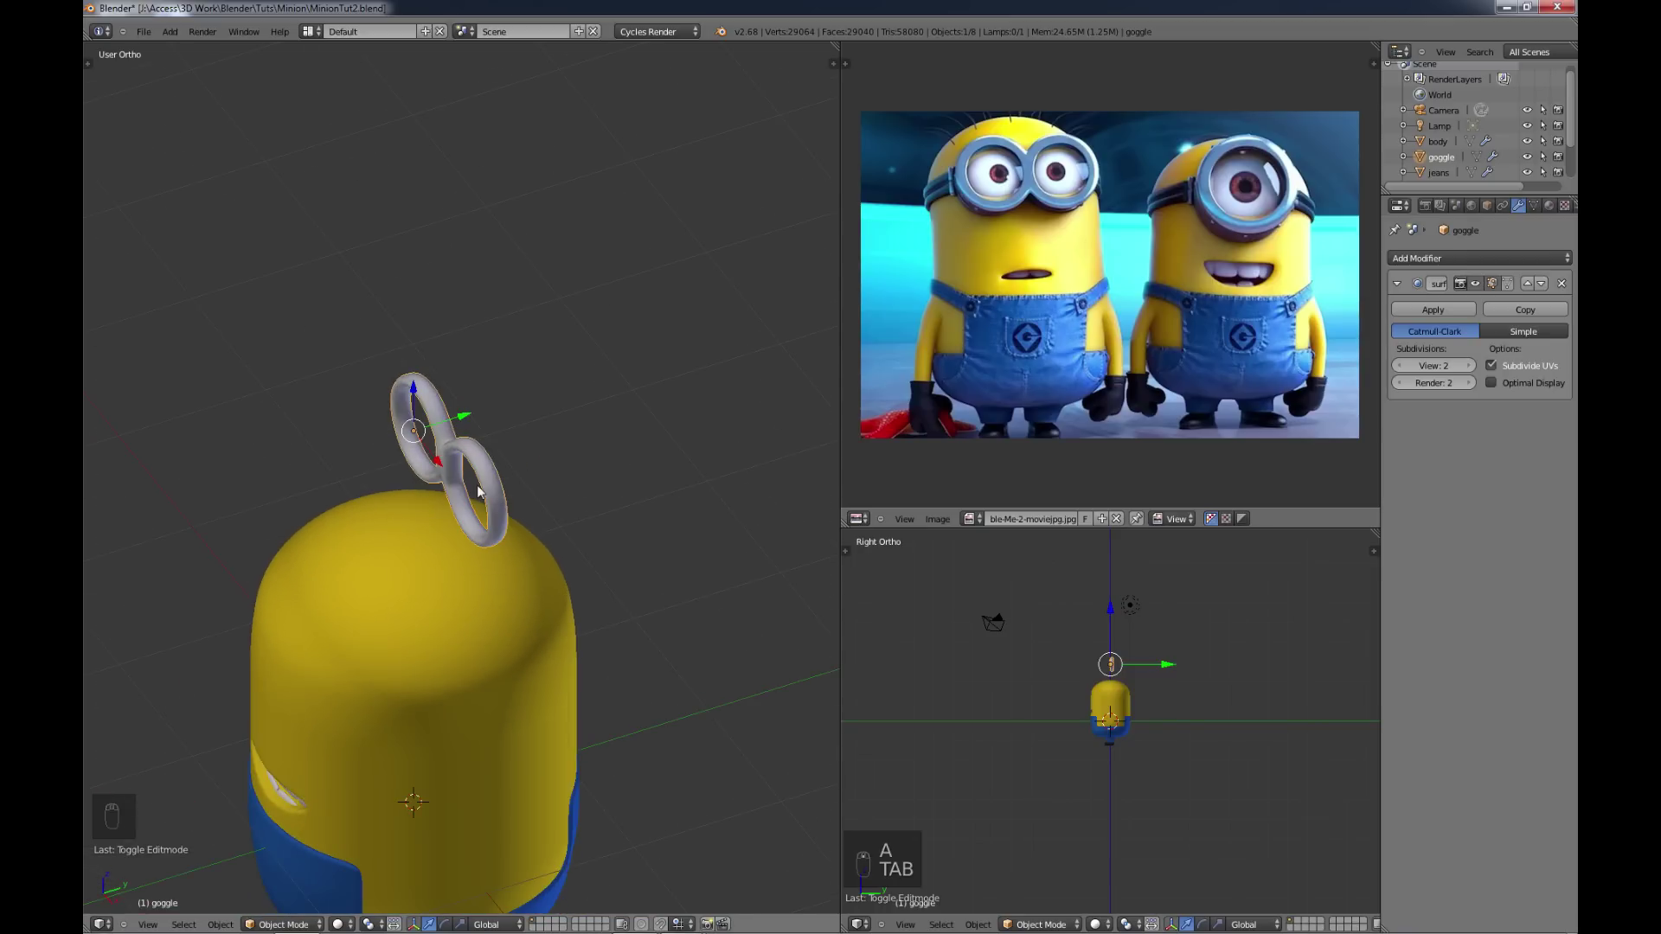
Step: Reopen the goggle mesh for editing with its octagonal cage visible
{"action": "key", "text": "Tab"}
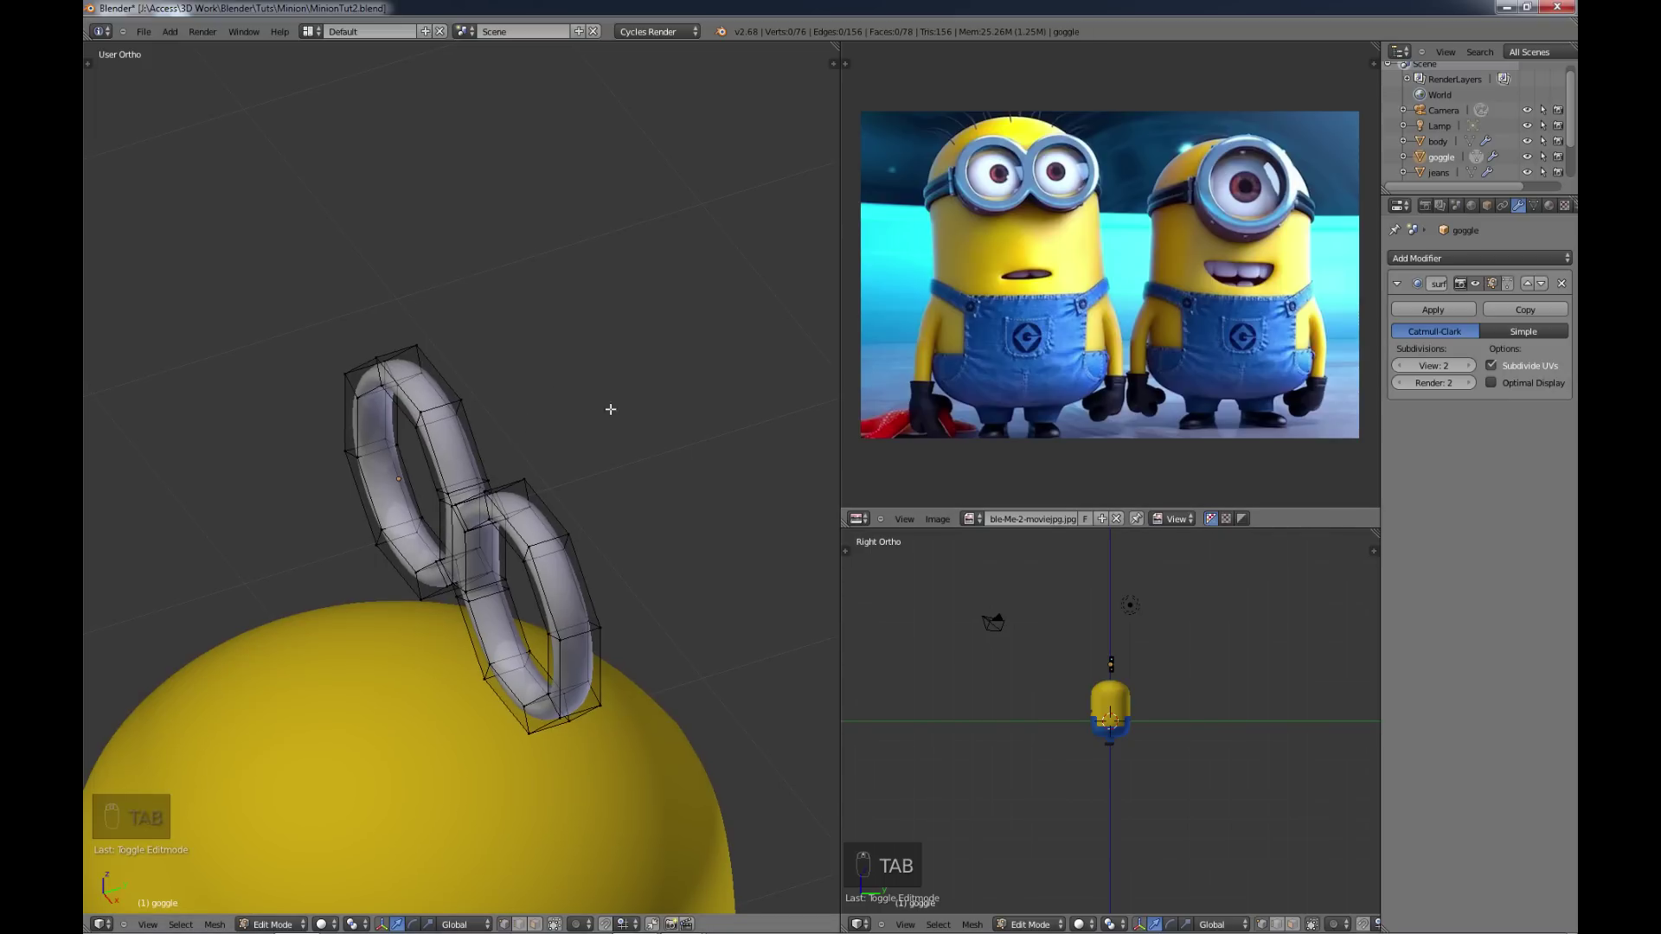
{"action": "key", "text": "ctrl+e"}
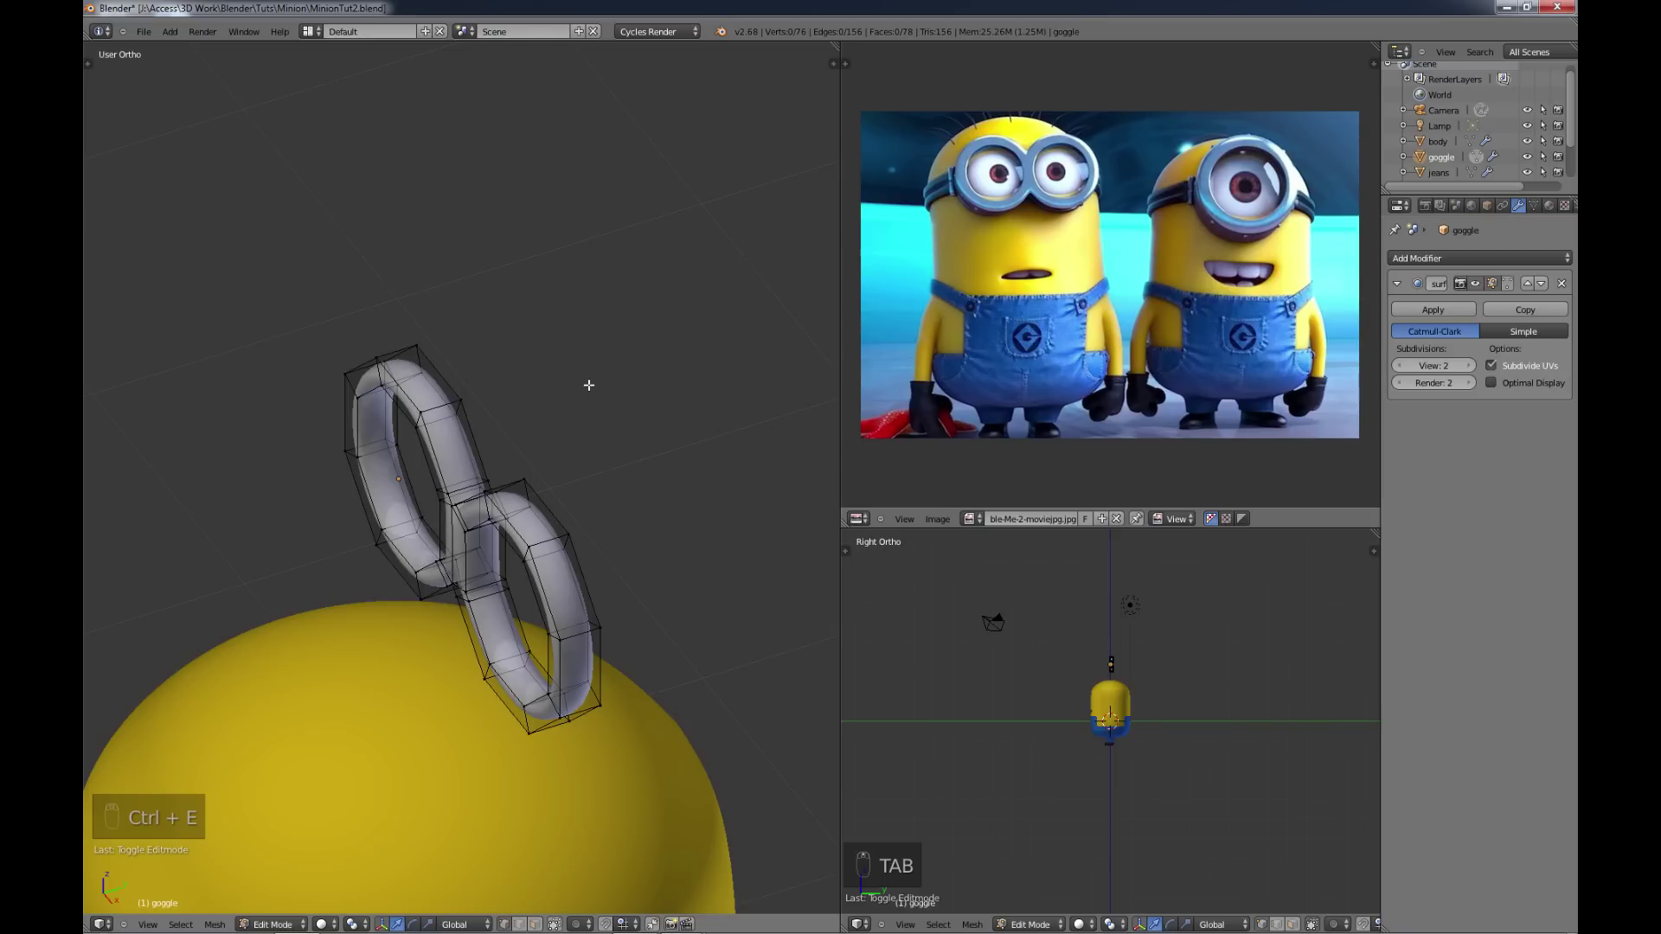
Step: Add loop cuts around both ring rims and inside the left and right rings for crisper sides
{"action": "key", "text": "ctrl+r"}
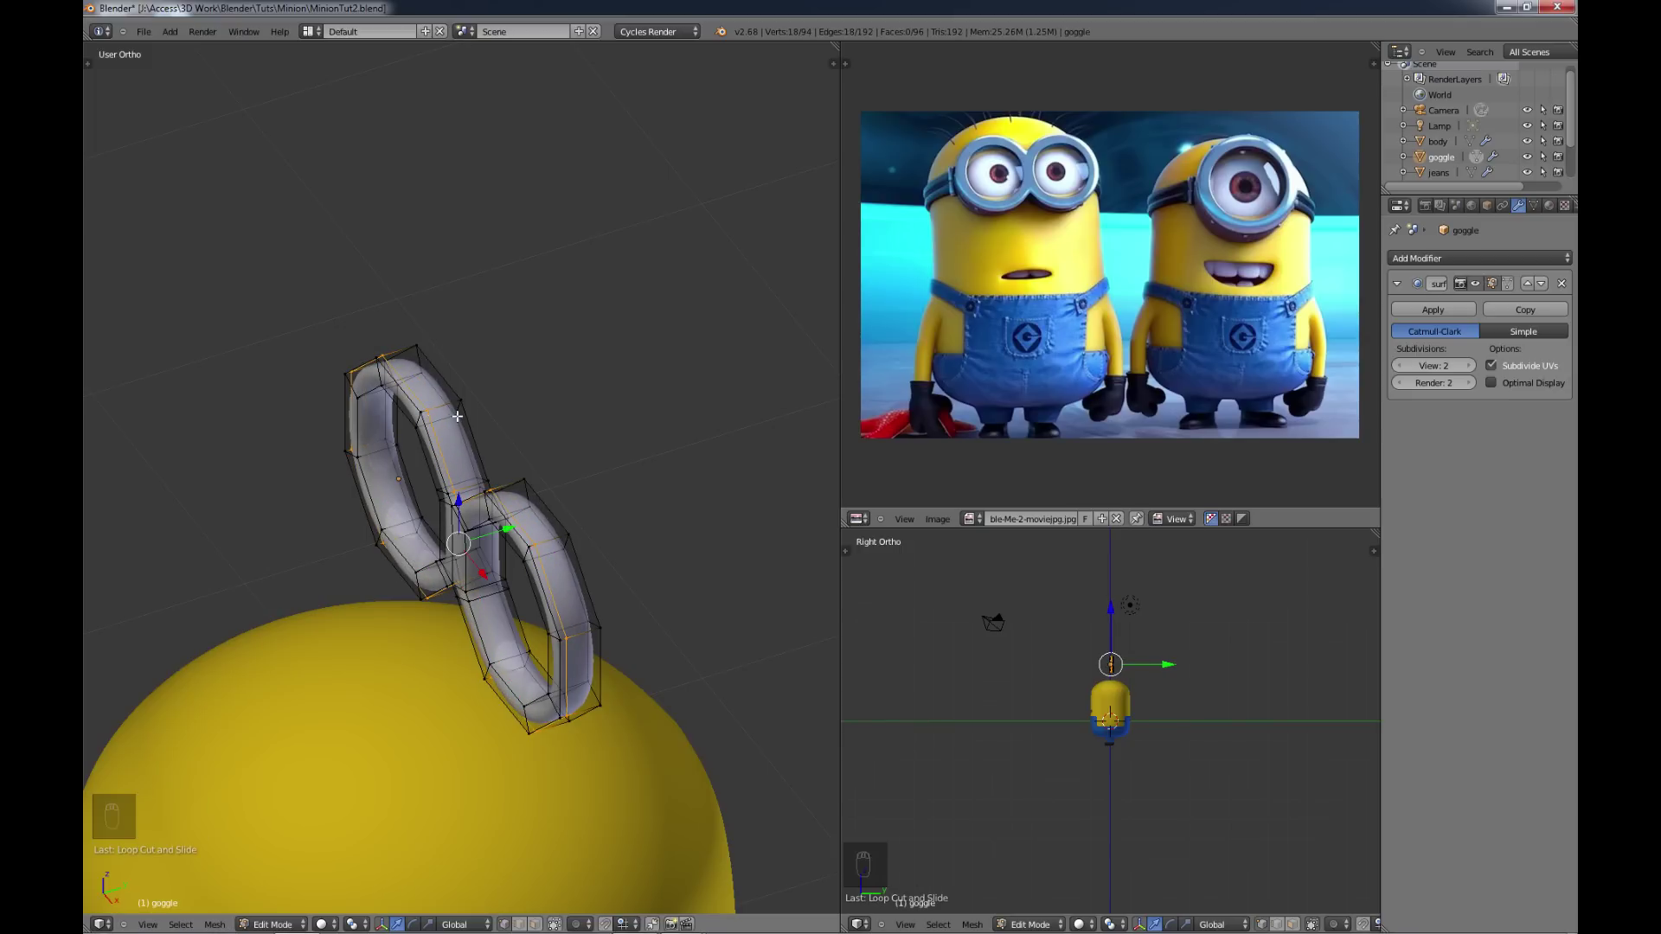
{"action": "key", "text": "ctrl+r"}
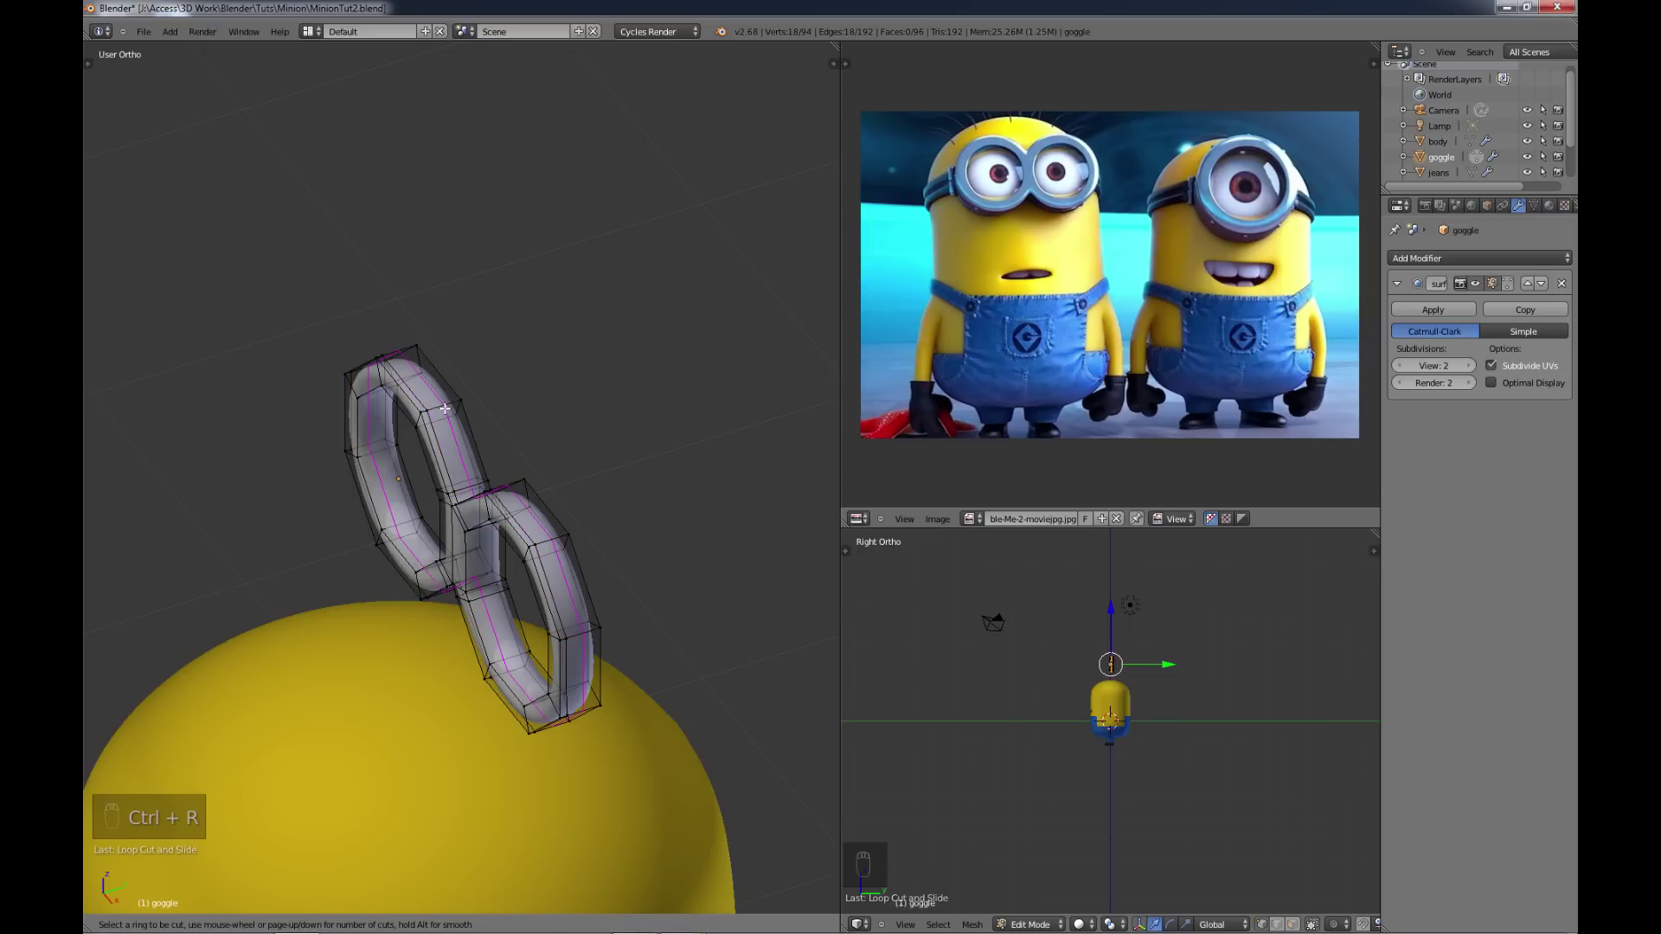
{"action": "key", "text": "ctrl+r"}
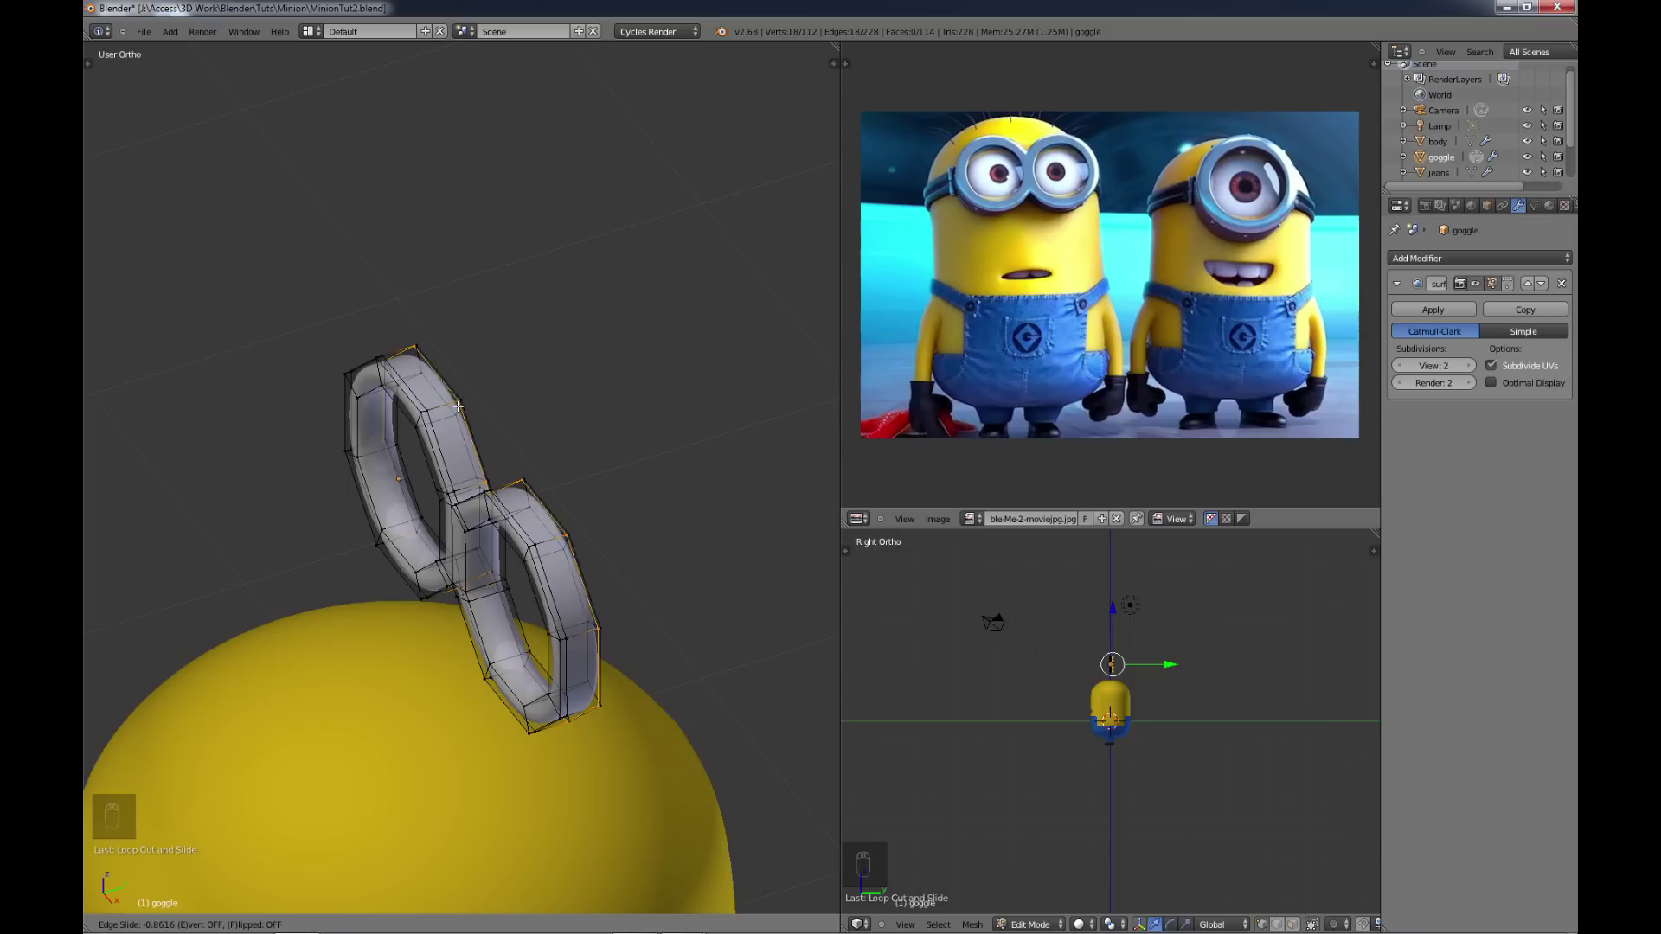
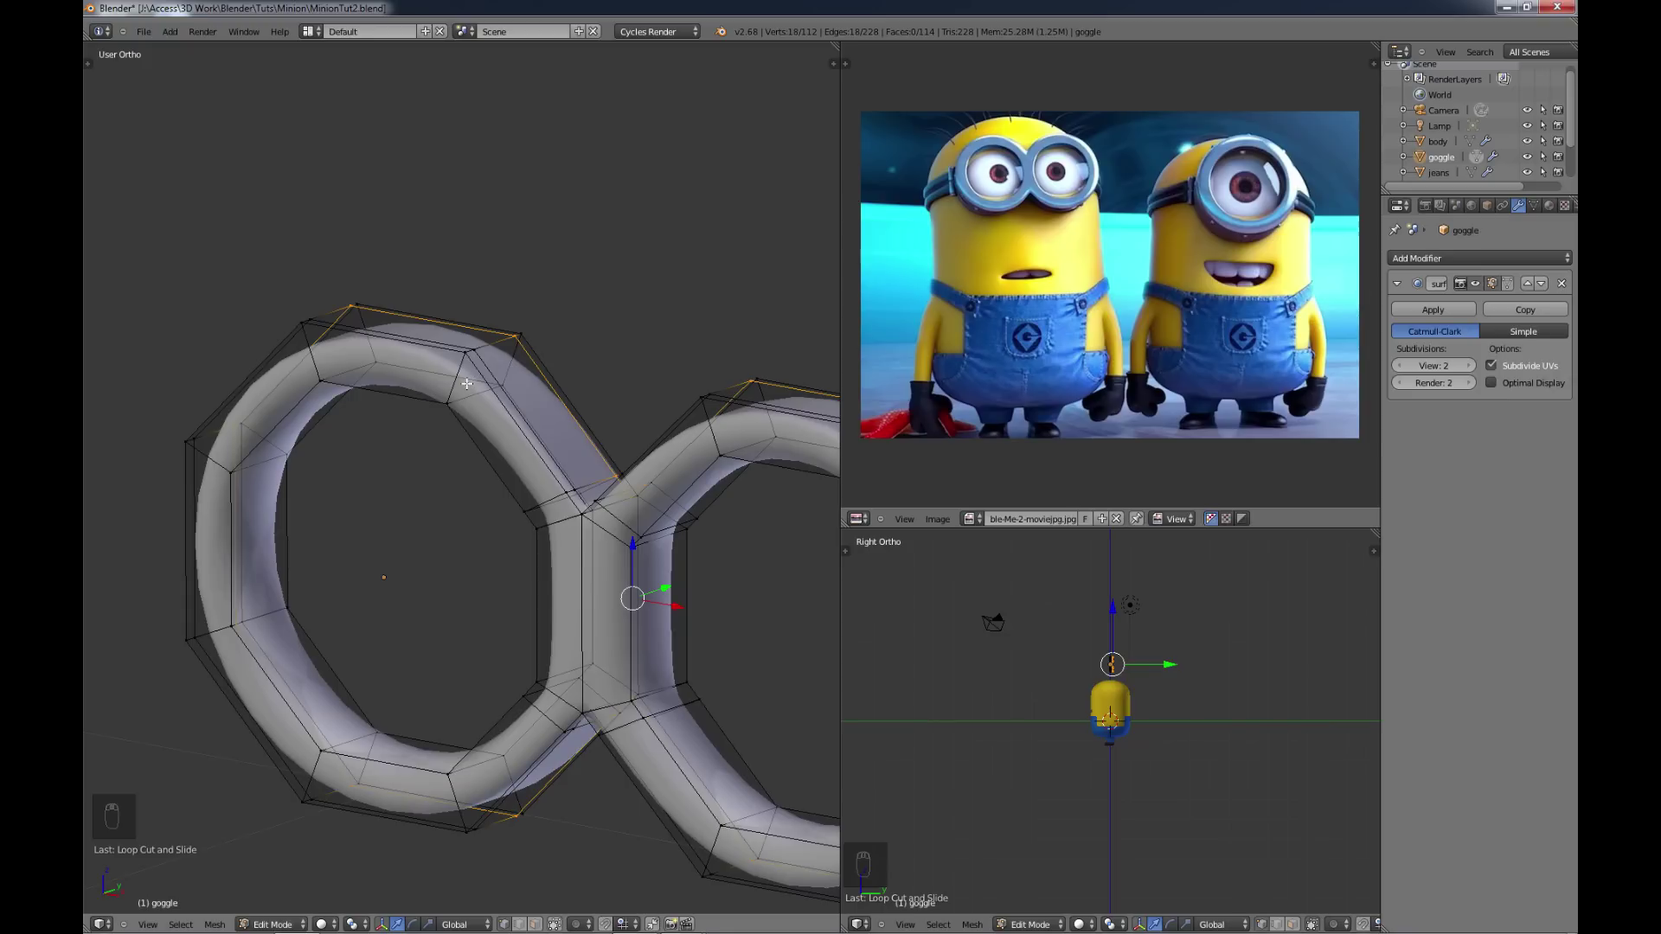
{"action": "key", "text": "ctrl+r"}
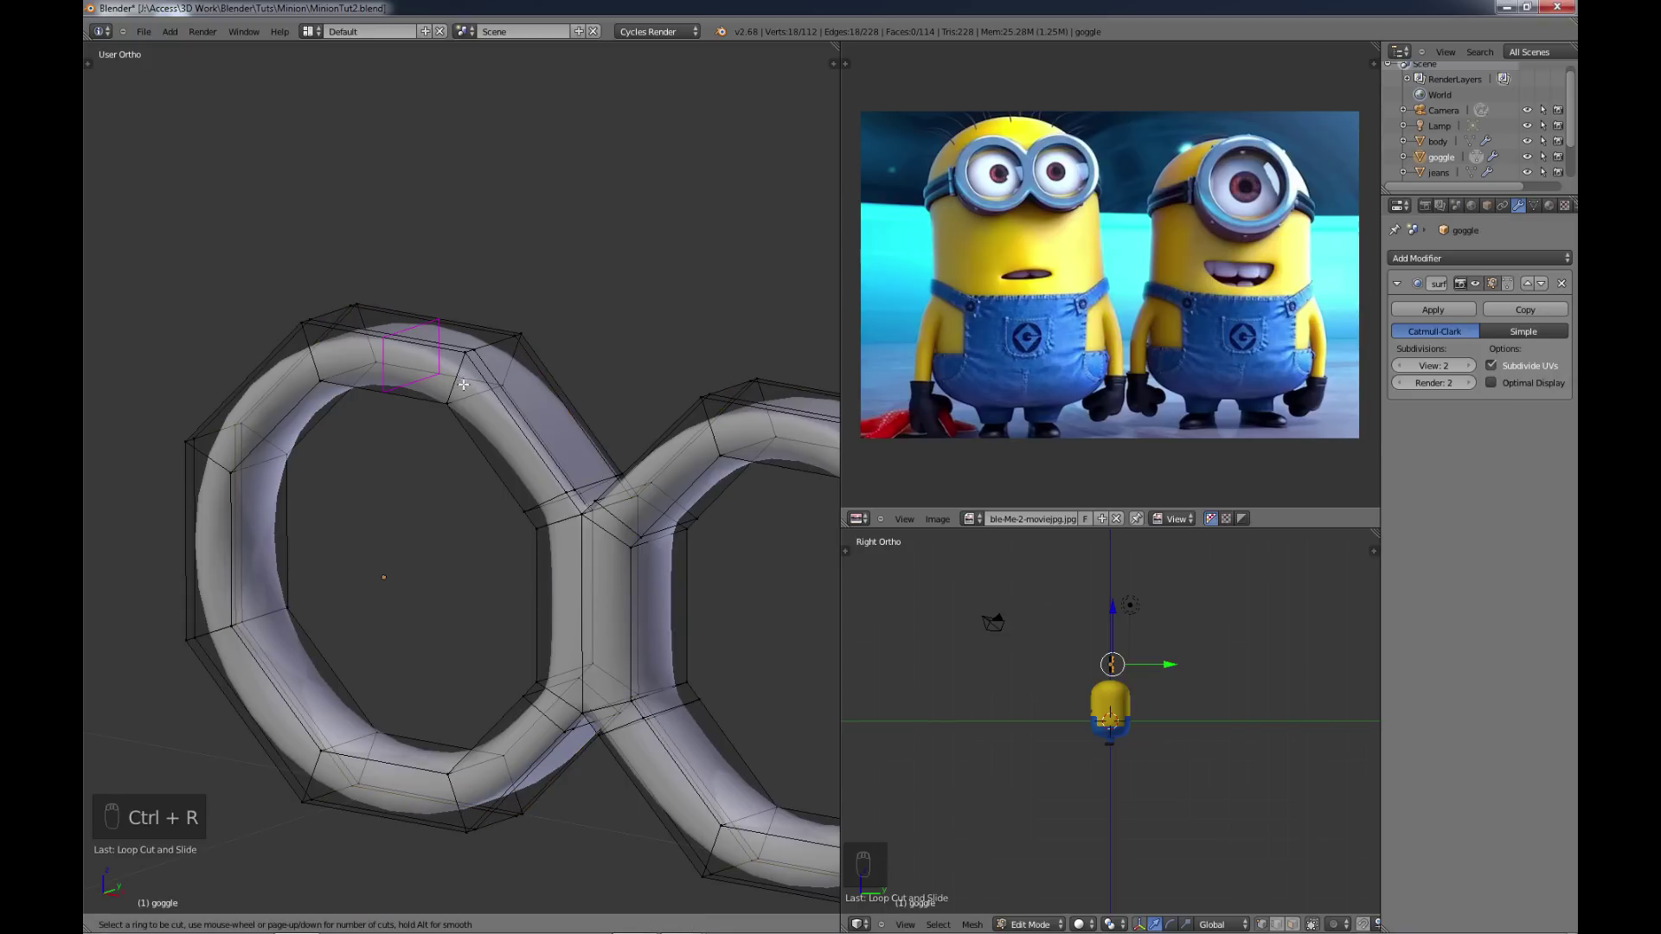
{"action": "key", "text": "ctrl+r"}
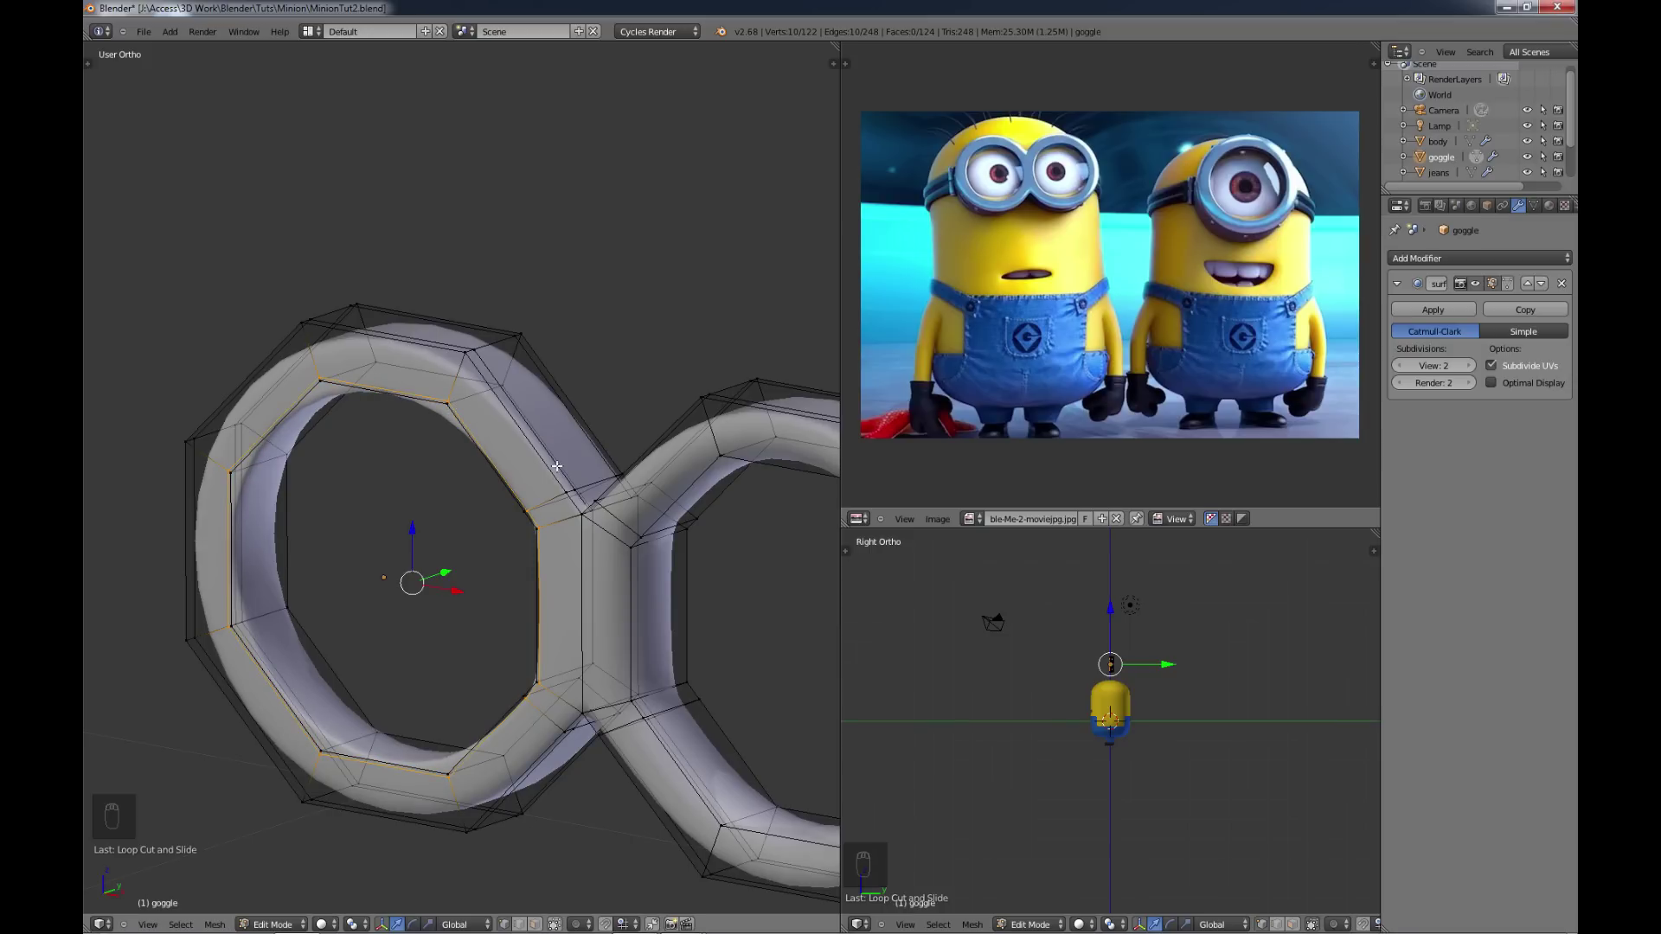
{"action": "key", "text": "ctrl+r"}
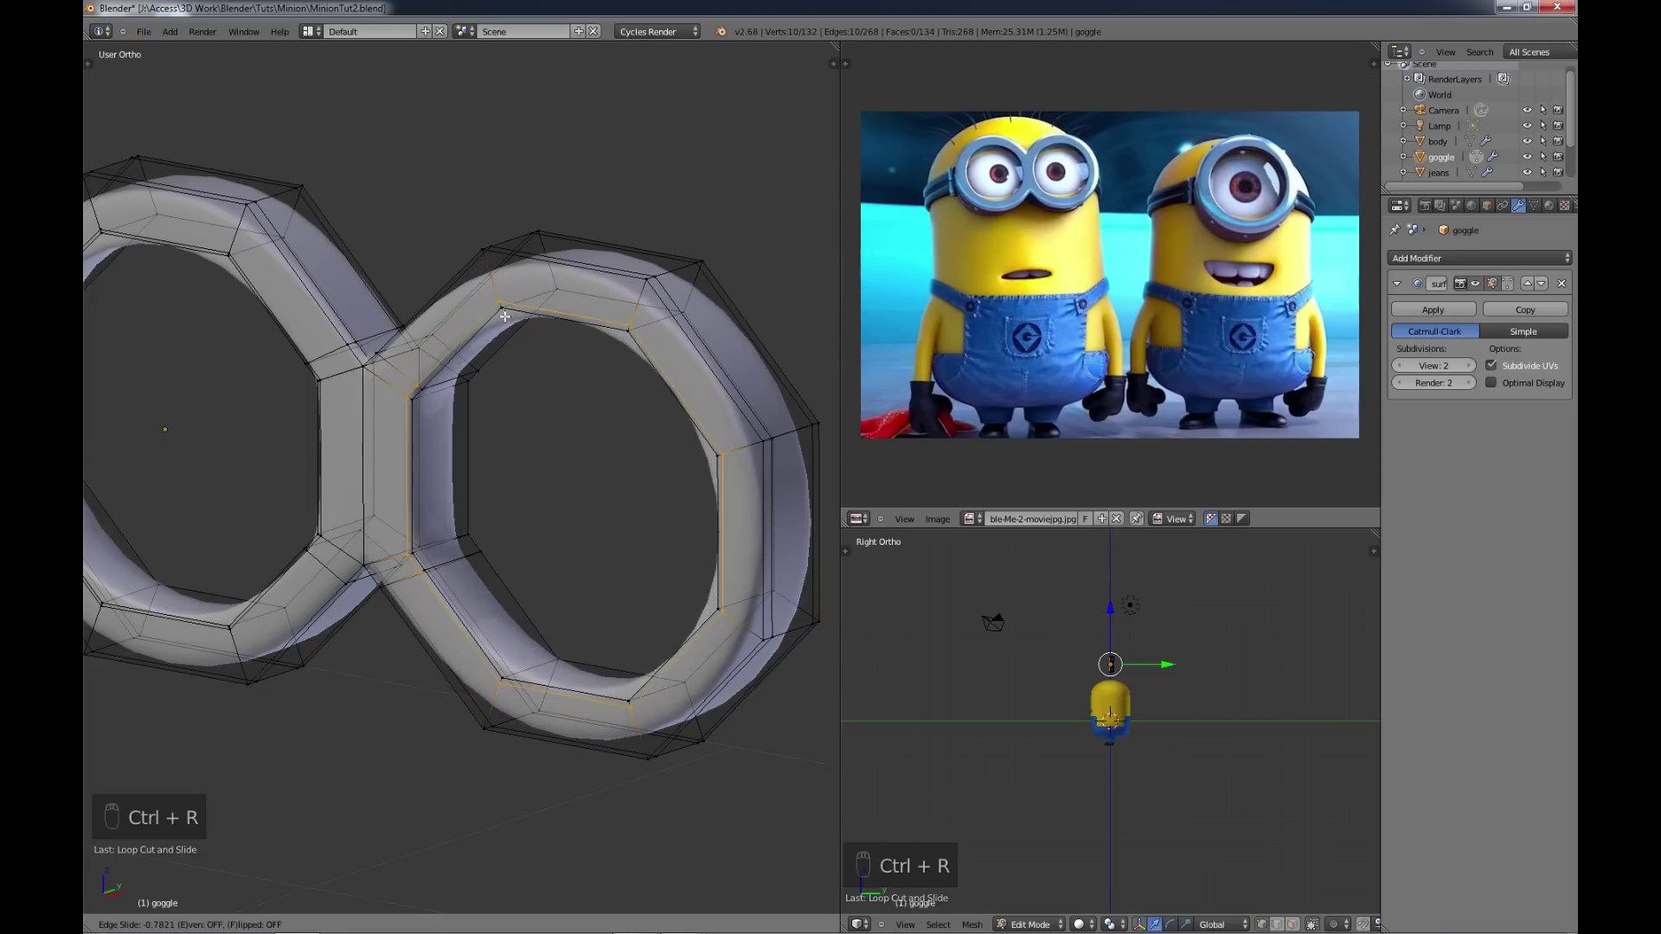
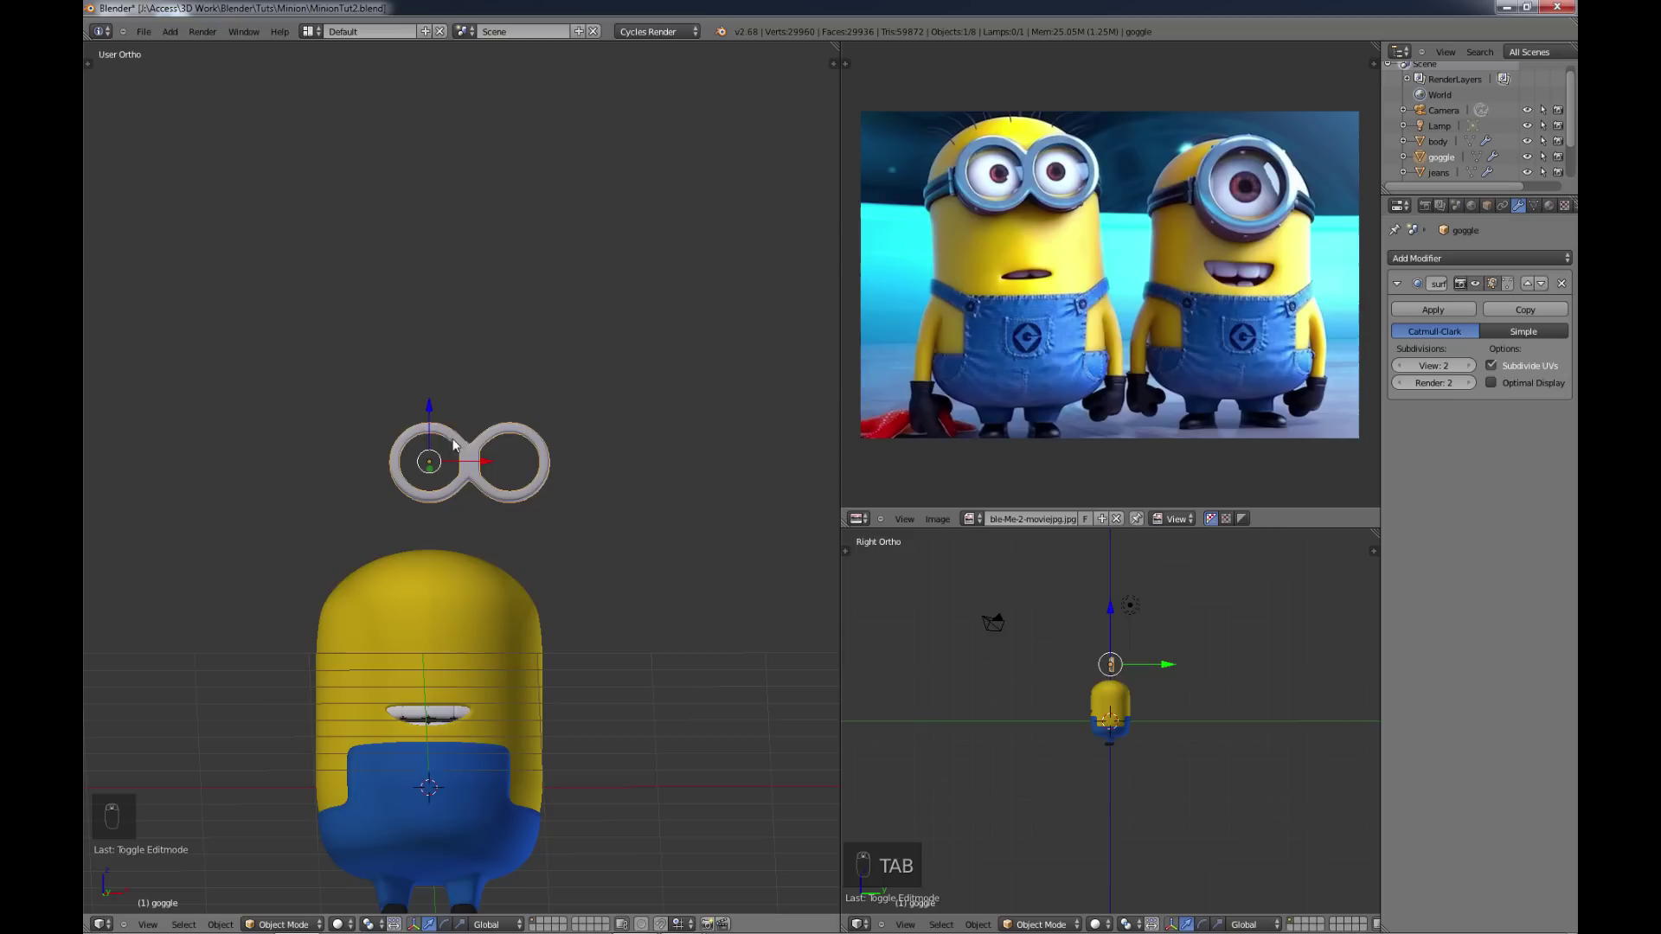
Step: Position the goggle frame against the upper front of the head using front and top views
{"action": "key", "text": "KP_1"}
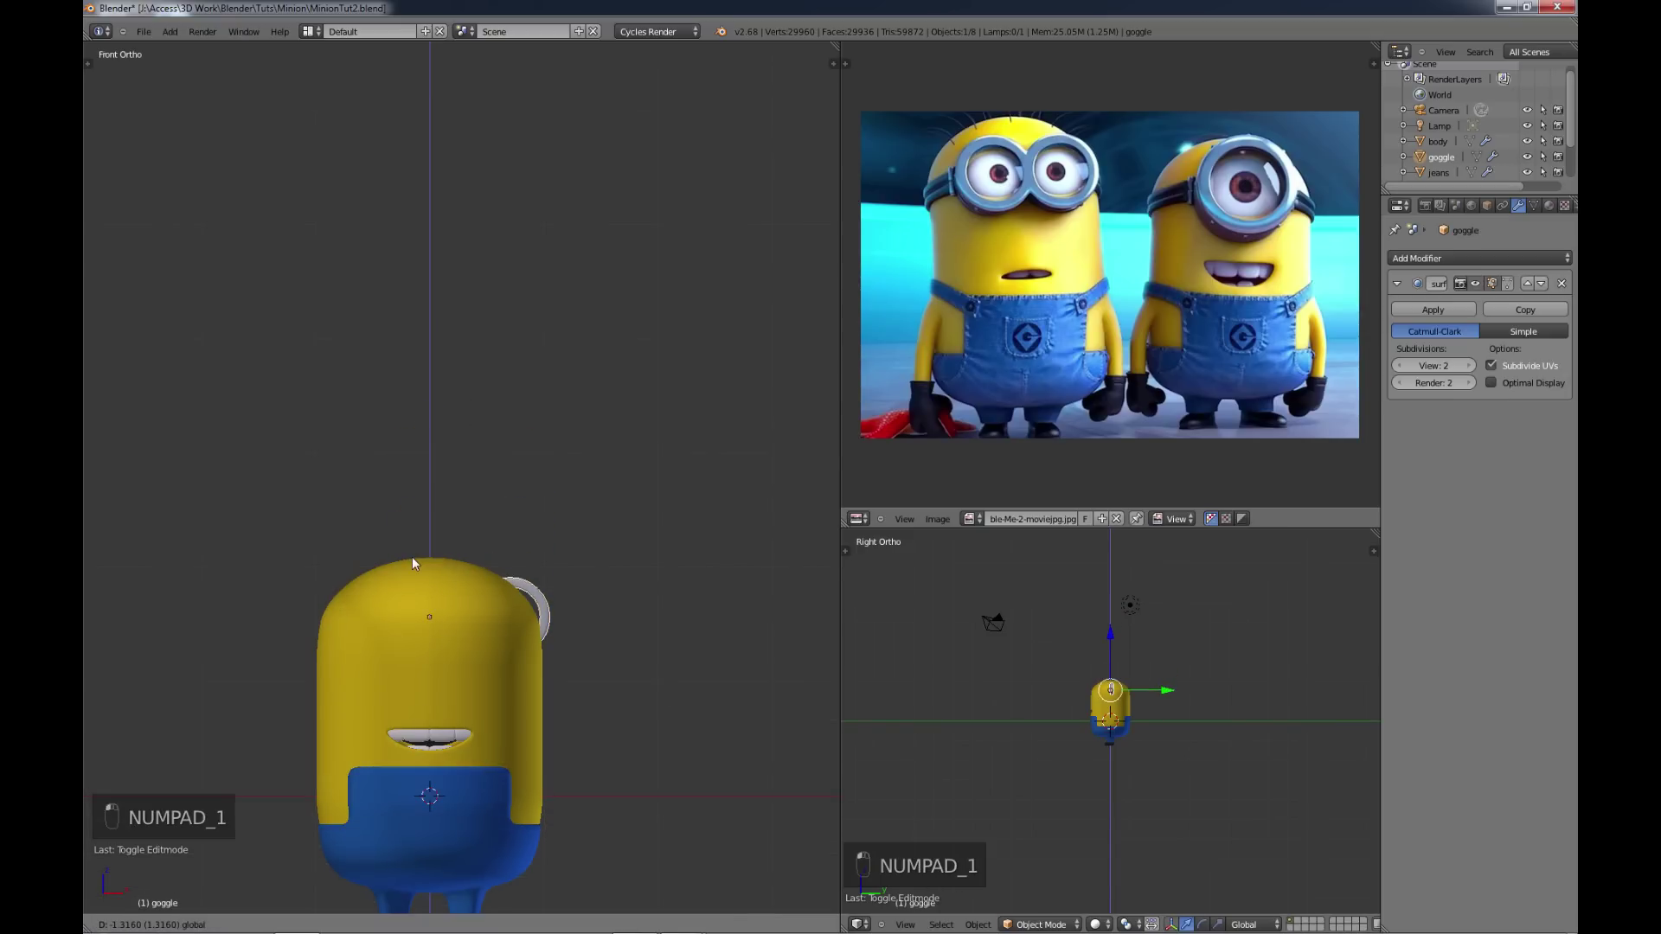
{"action": "middle_click", "coordinate": [485, 654]}
{"action": "left_click", "coordinate": [452, 622]}
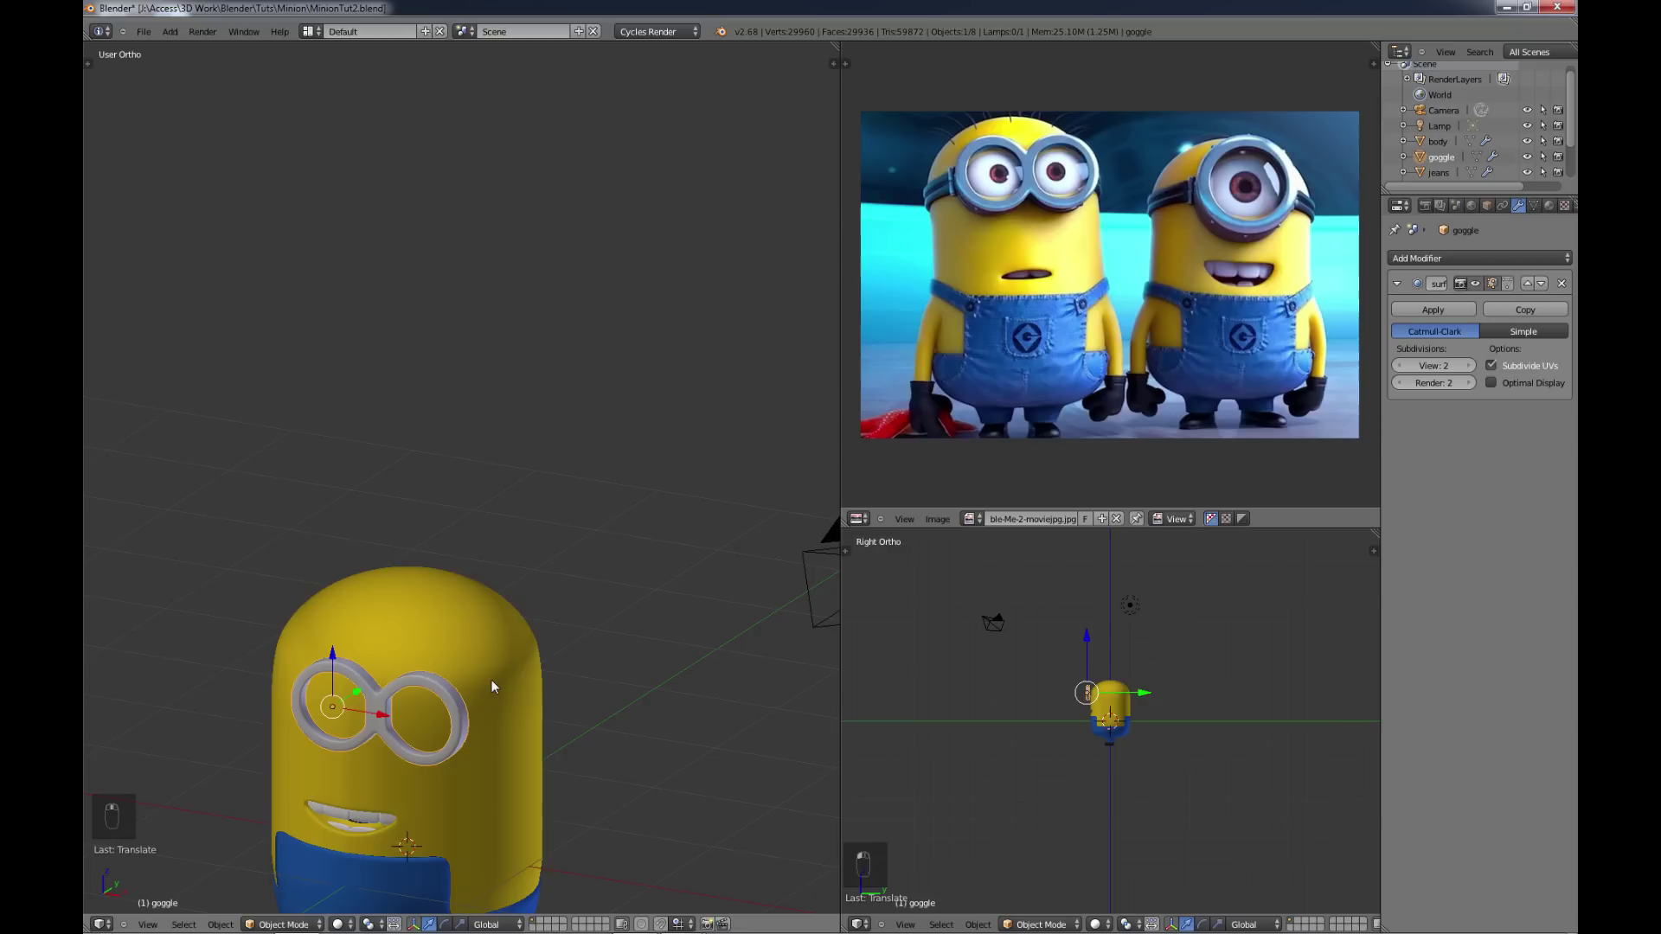
{"action": "key", "text": "KP_7"}
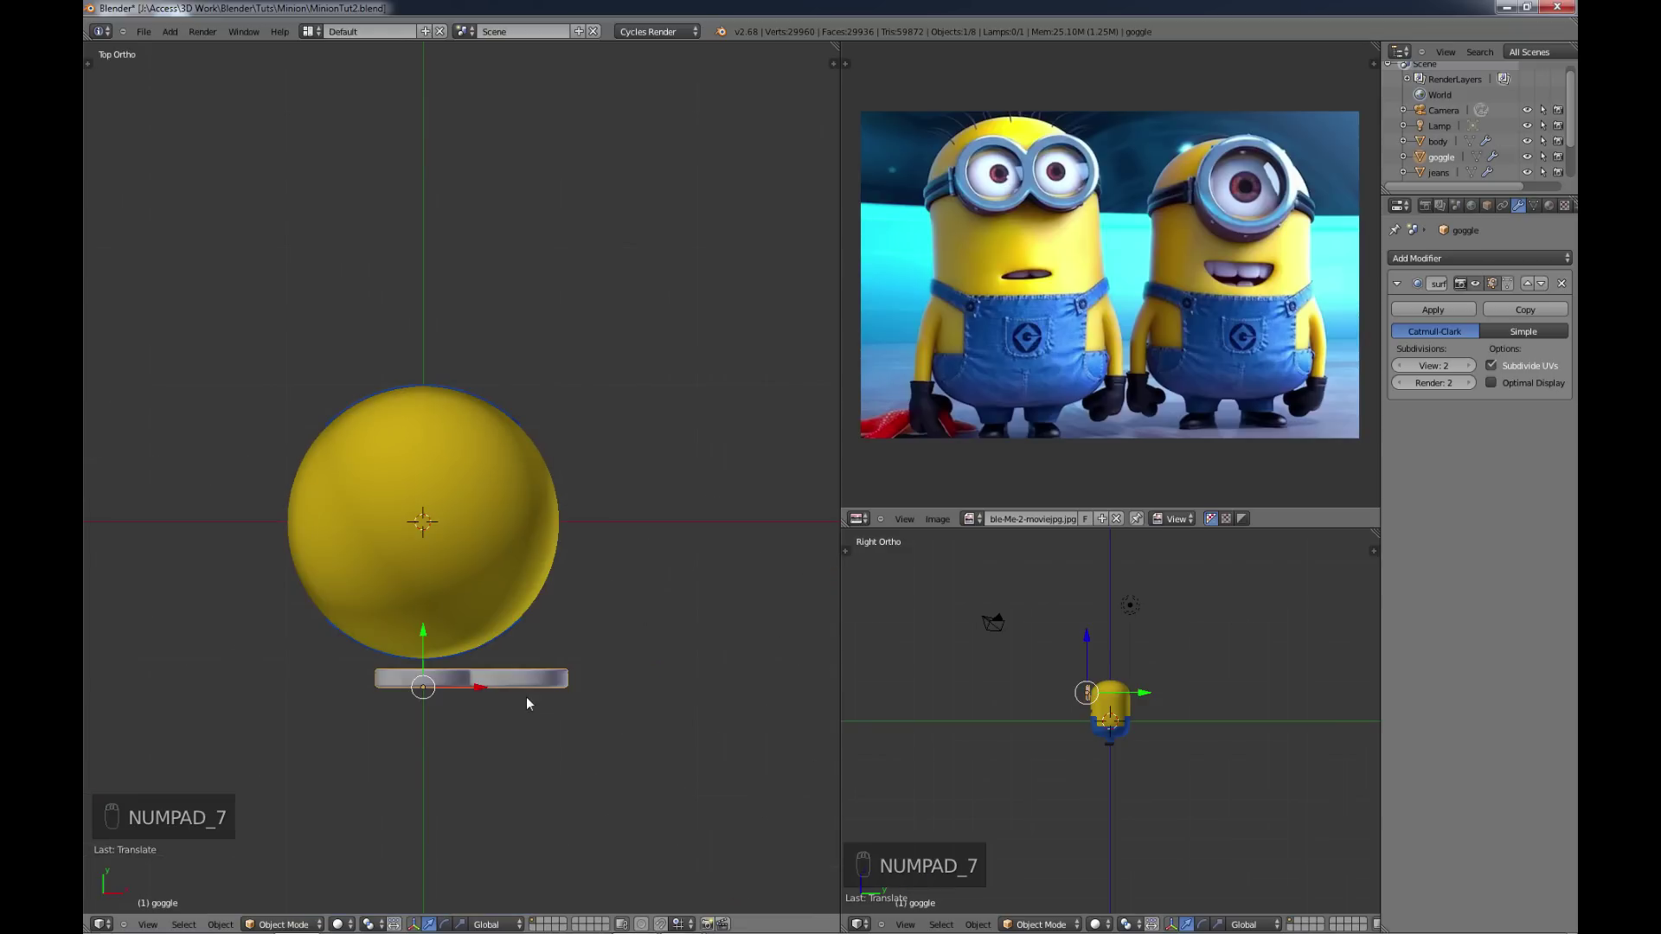
{"action": "left_click_drag", "start_coordinate": [477, 695], "coordinate": [431, 684]}
{"action": "left_click_drag", "start_coordinate": [383, 642], "coordinate": [383, 633]}
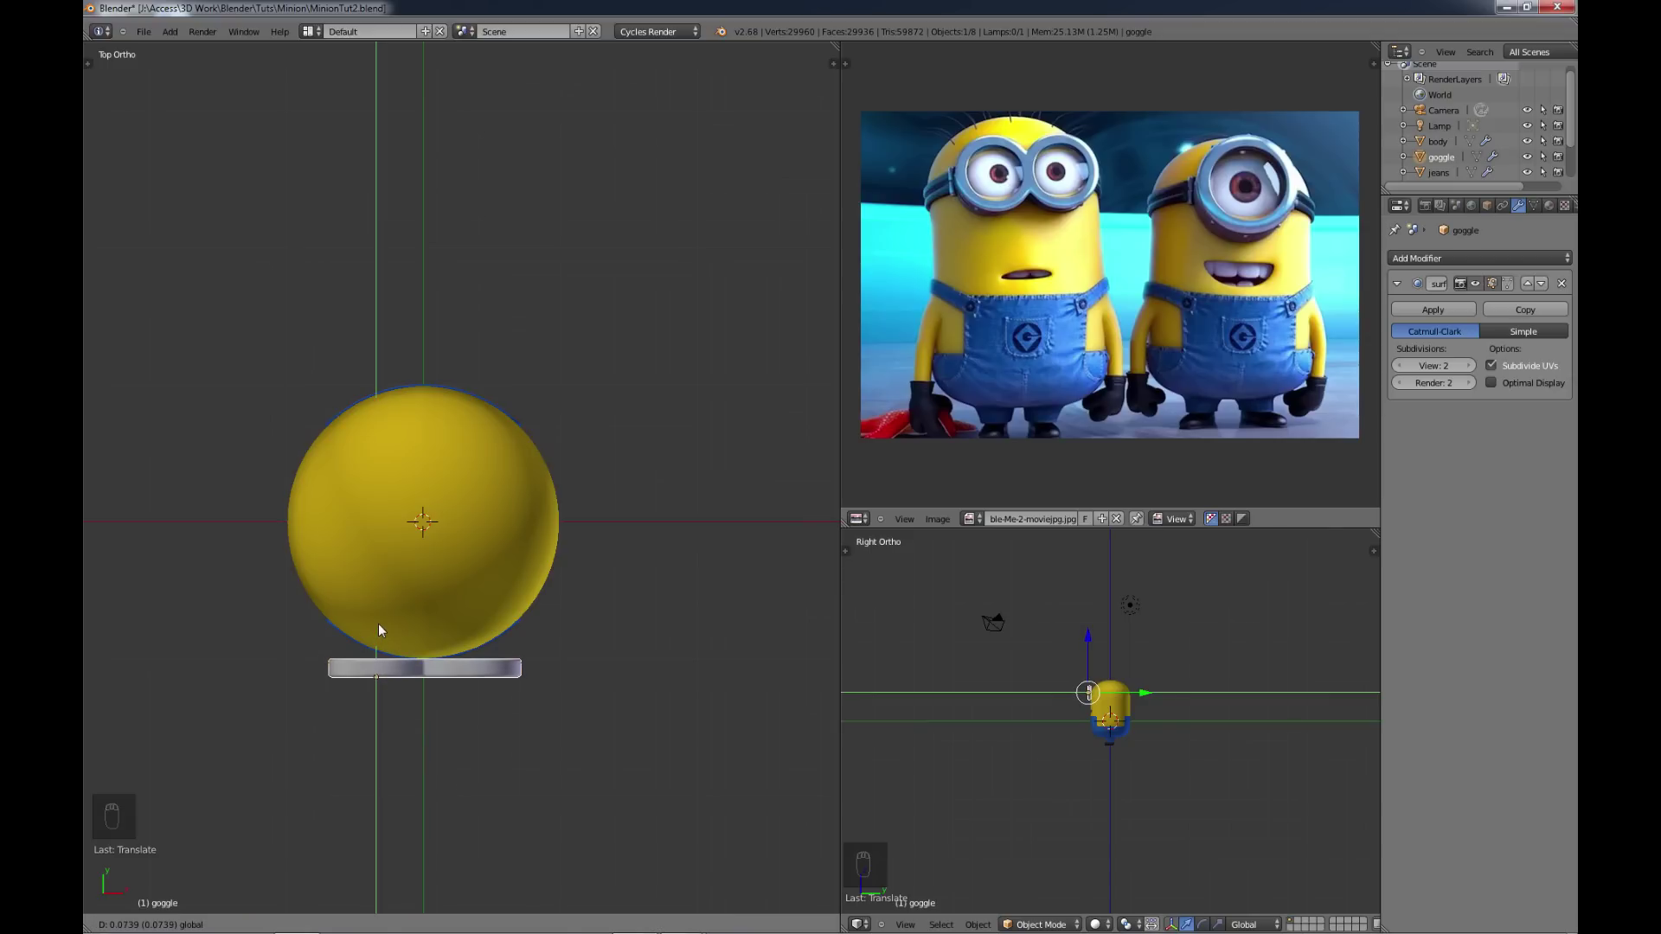
Step: Orbit to check the placement, then select the body from the front
{"action": "middle_click", "coordinate": [429, 728]}
{"action": "middle_click", "coordinate": [418, 567]}
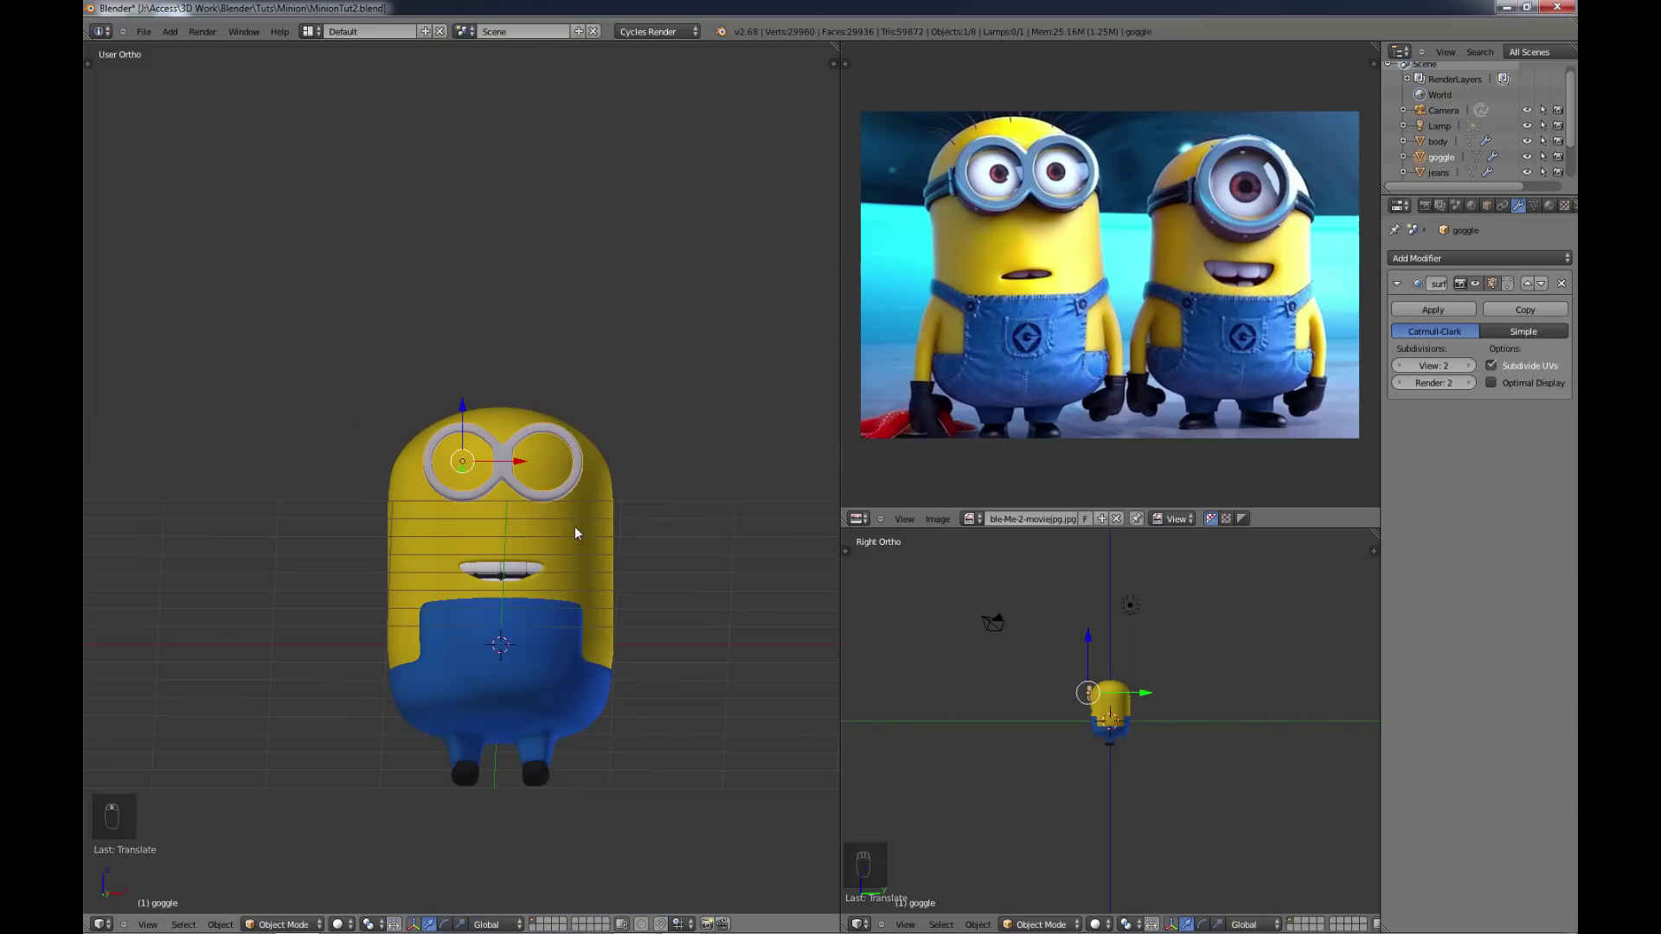
{"action": "left_click_drag", "start_coordinate": [547, 520], "coordinate": [390, 625]}
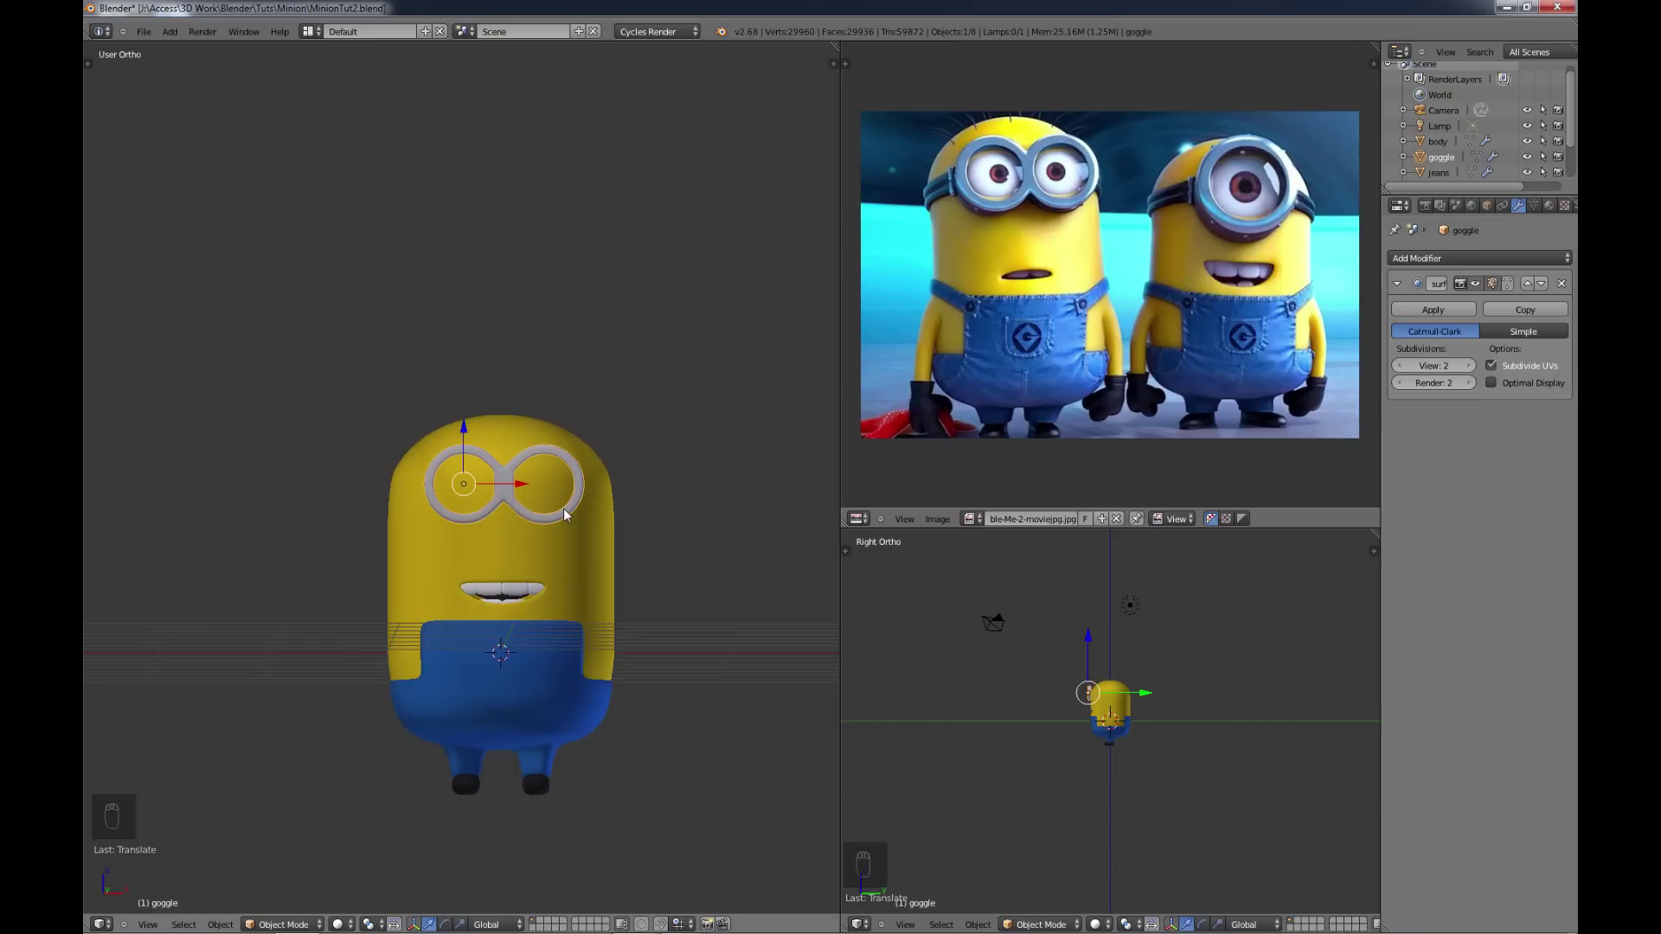
{"action": "key", "text": "KP_1"}
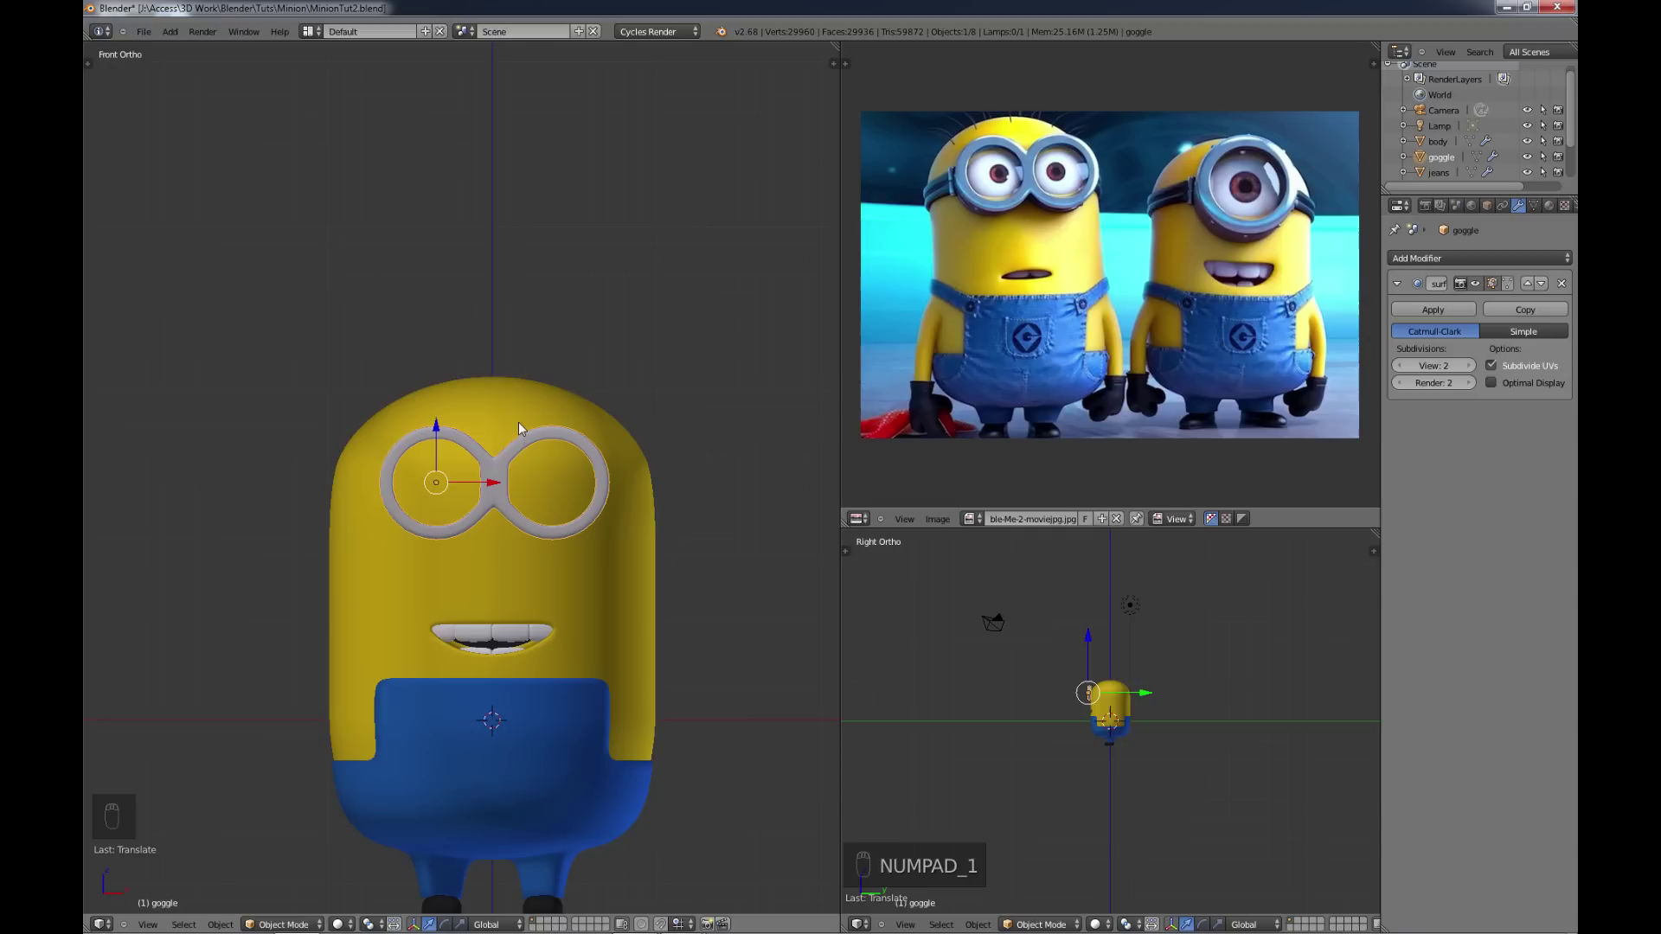
{"action": "left_click_drag", "start_coordinate": [504, 412], "coordinate": [507, 417]}
Step: Duplicate the head's top cap faces and separate them into their own object
{"action": "key", "text": "Tab"}
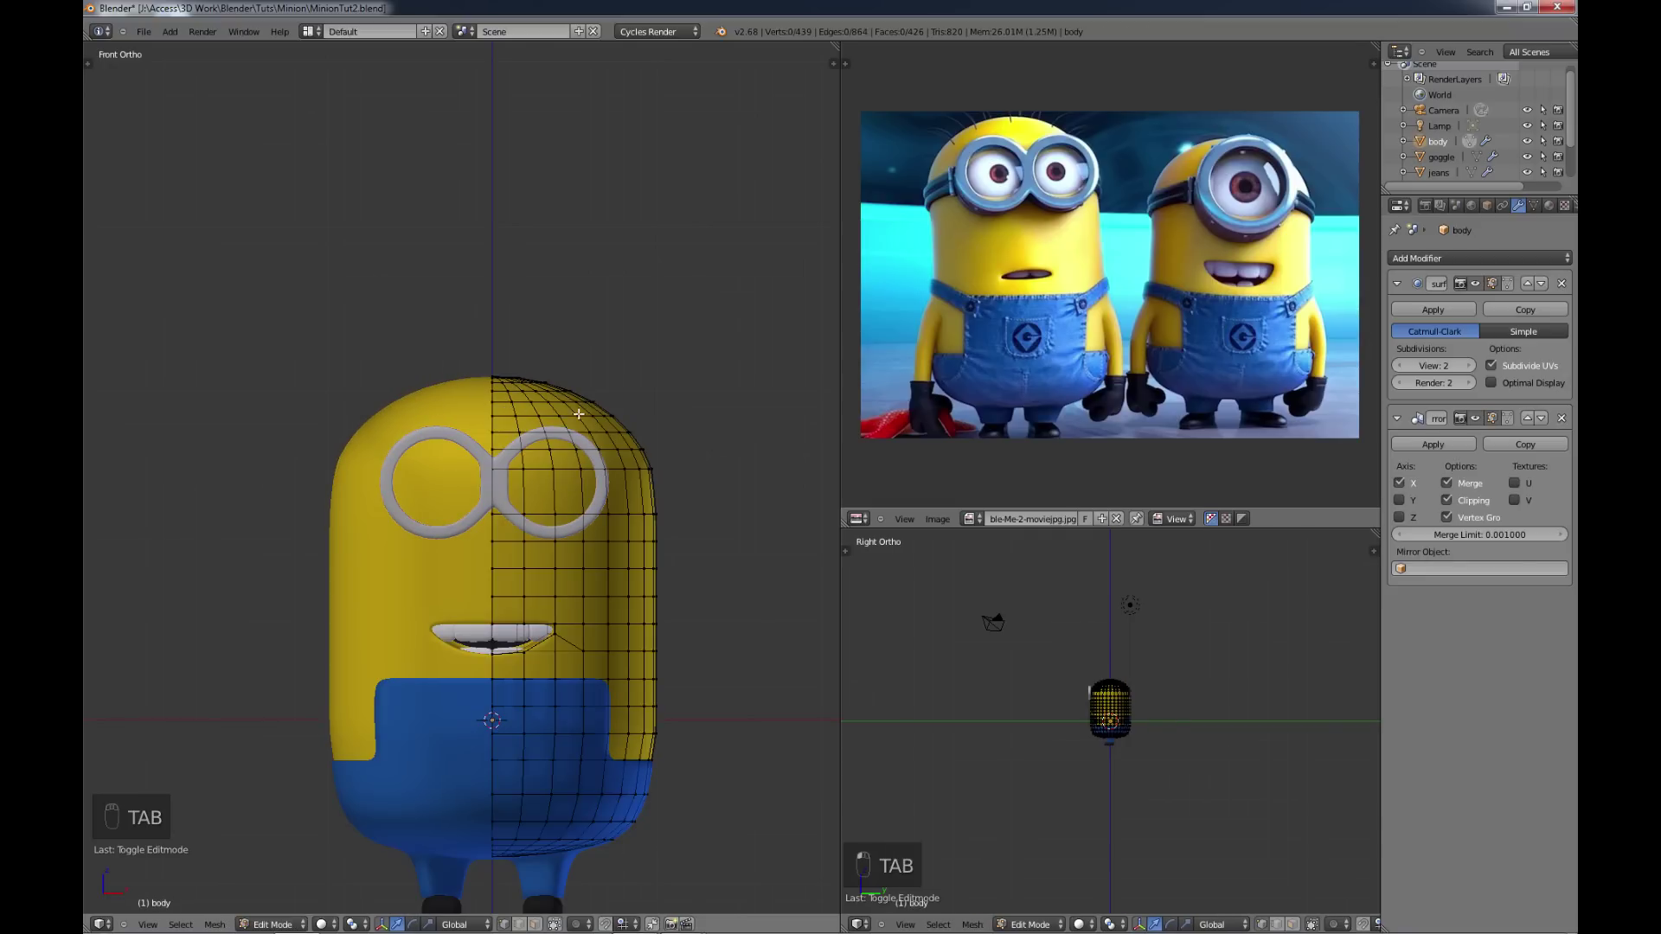
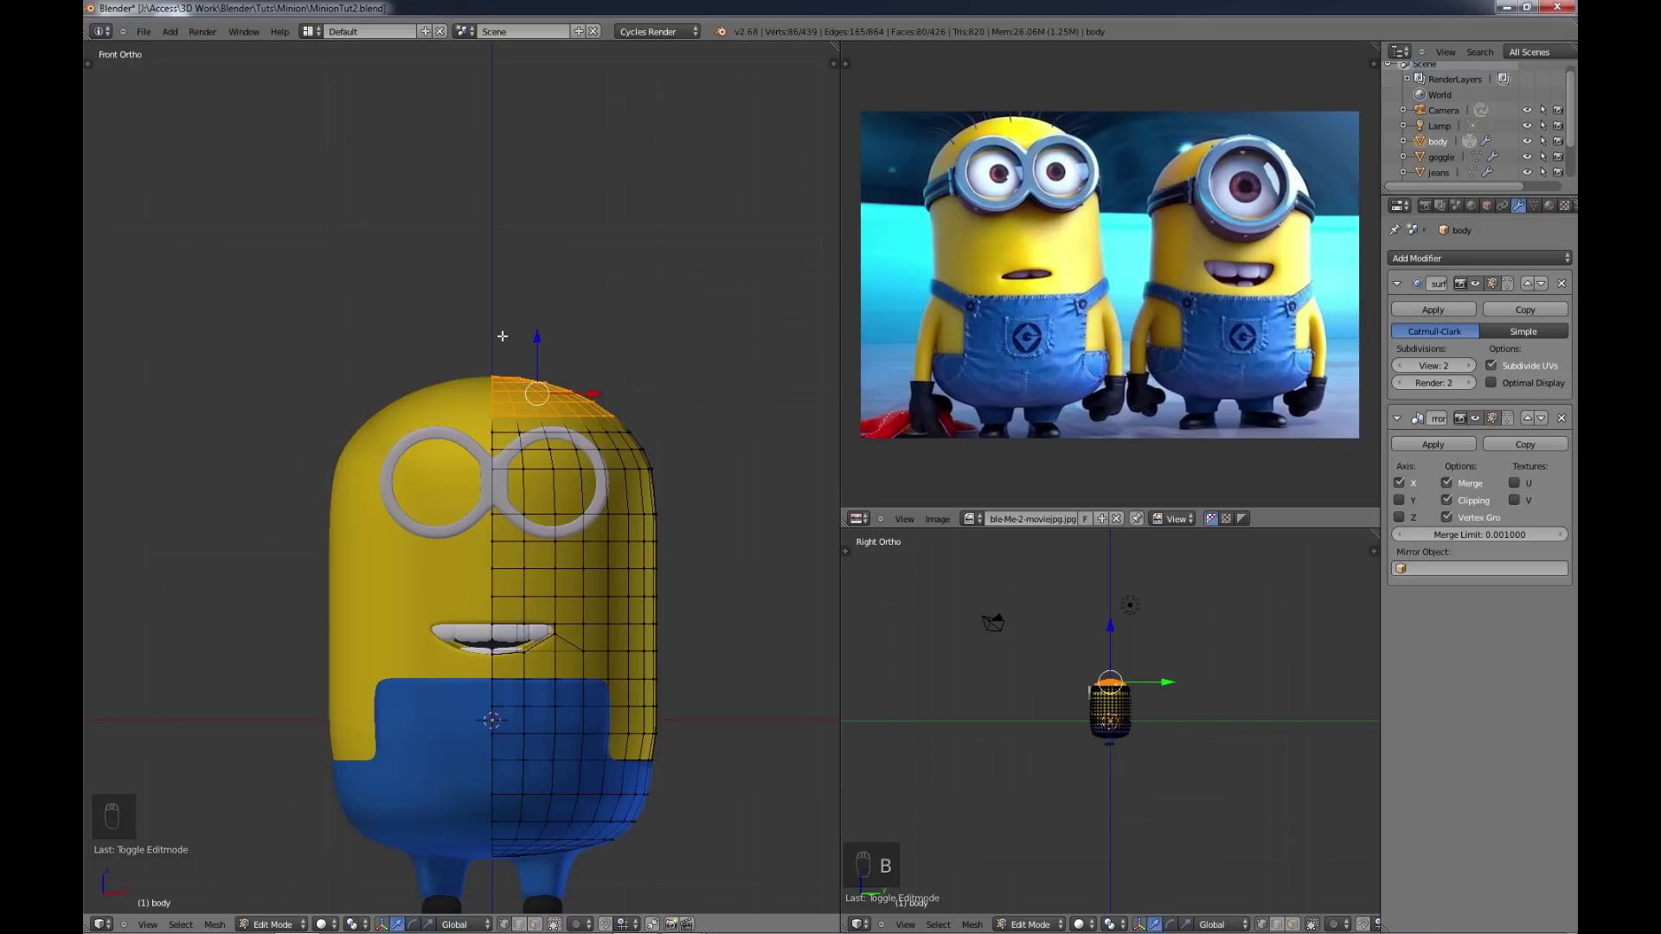
{"action": "key", "text": "shift+d"}
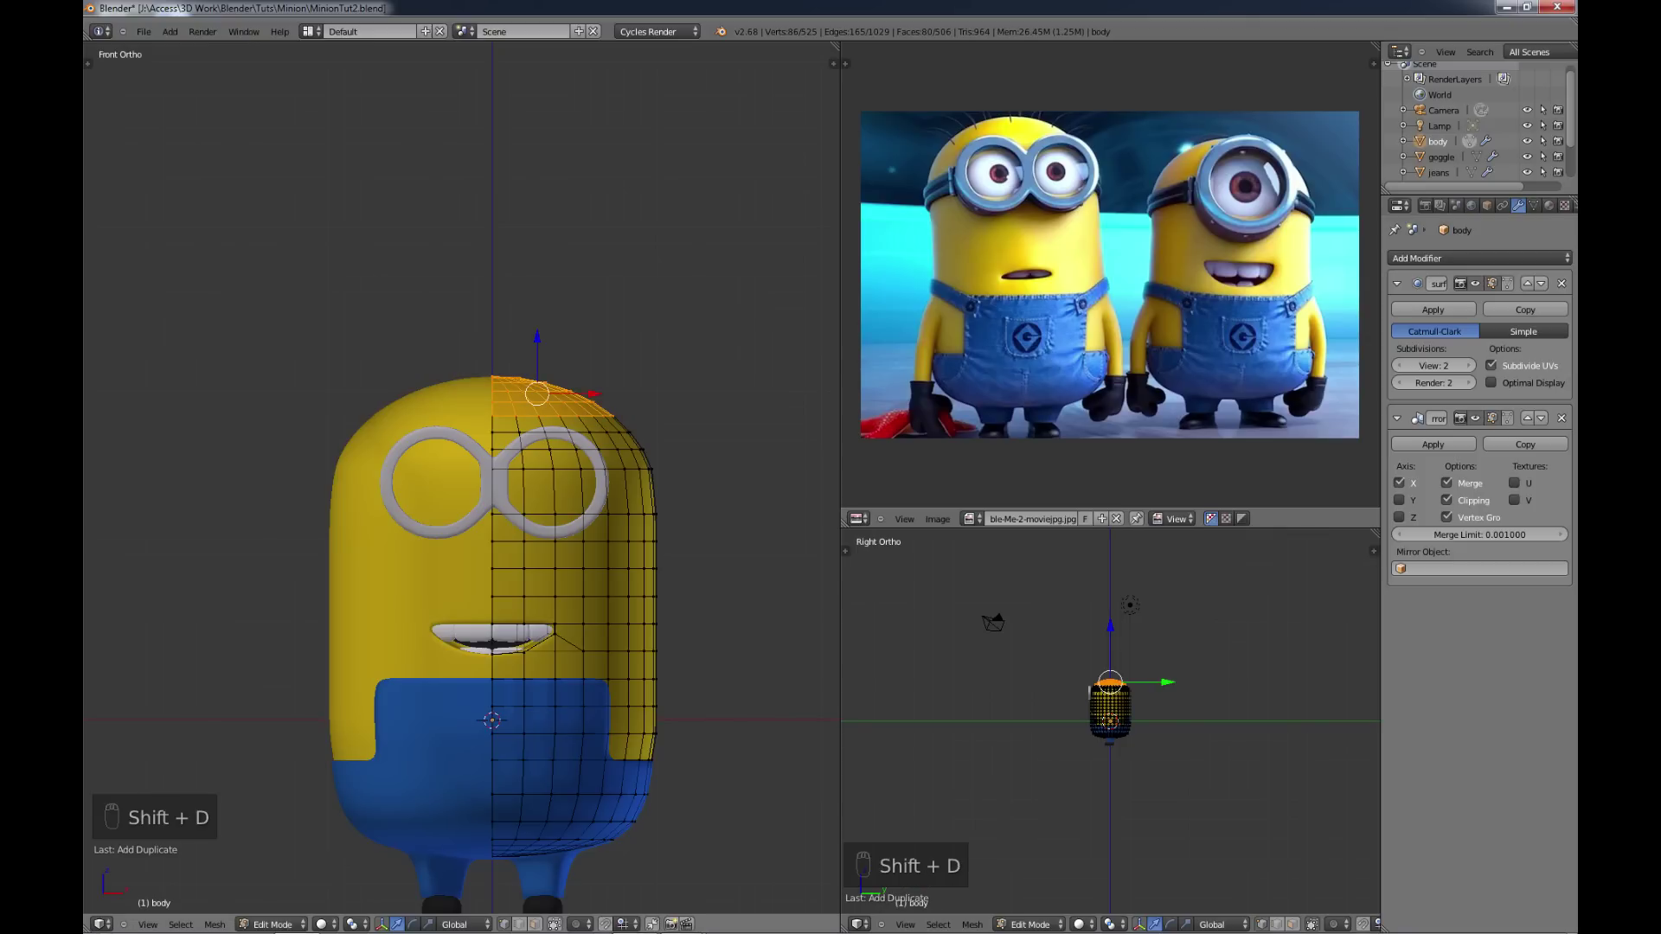
{"action": "key", "text": "p"}
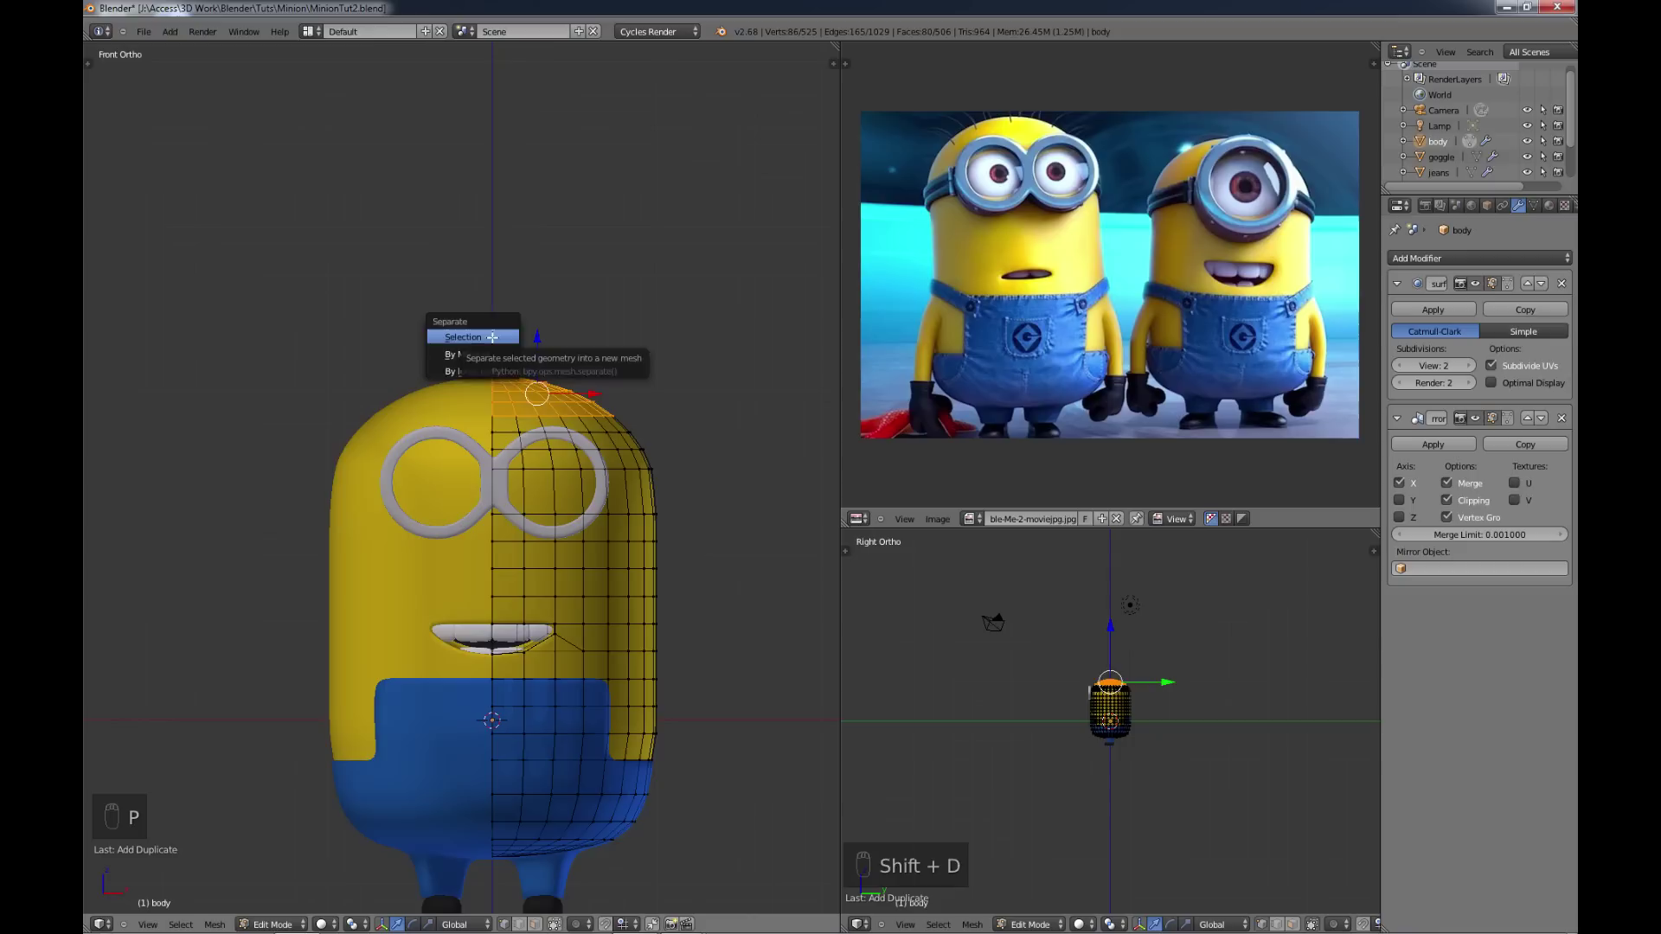
{"action": "key", "text": "Tab"}
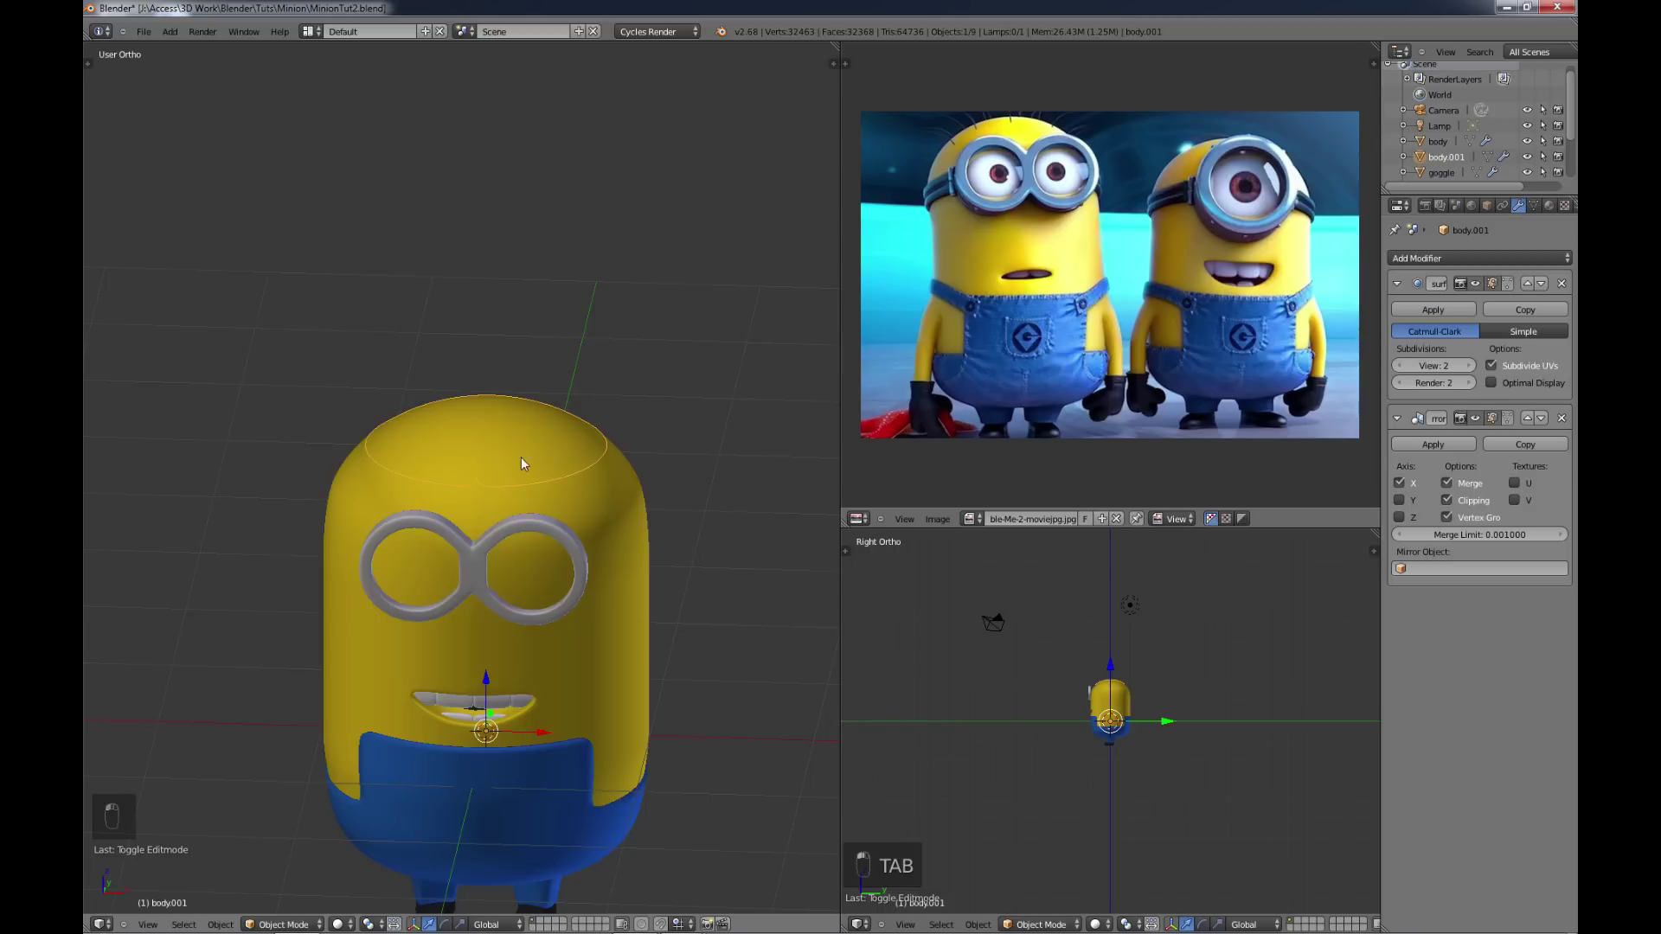
Step: Move the separated cap above the head and scale it into a small round ball
{"action": "left_click_drag", "start_coordinate": [489, 685], "coordinate": [489, 625]}
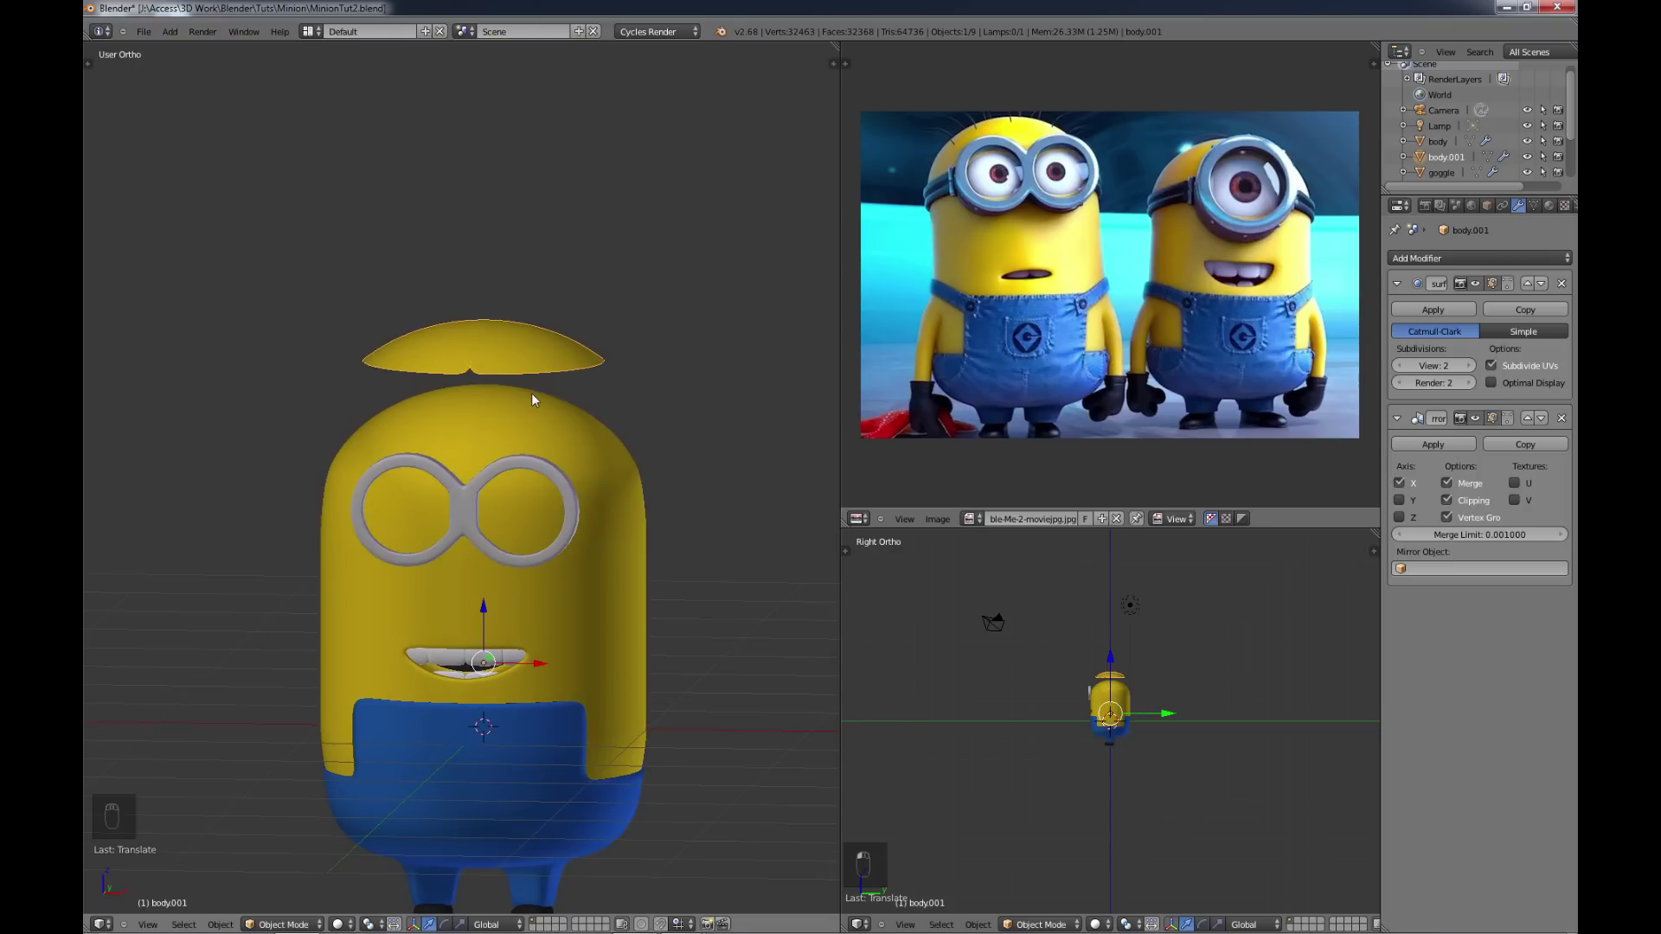
{"action": "key", "text": "r"}
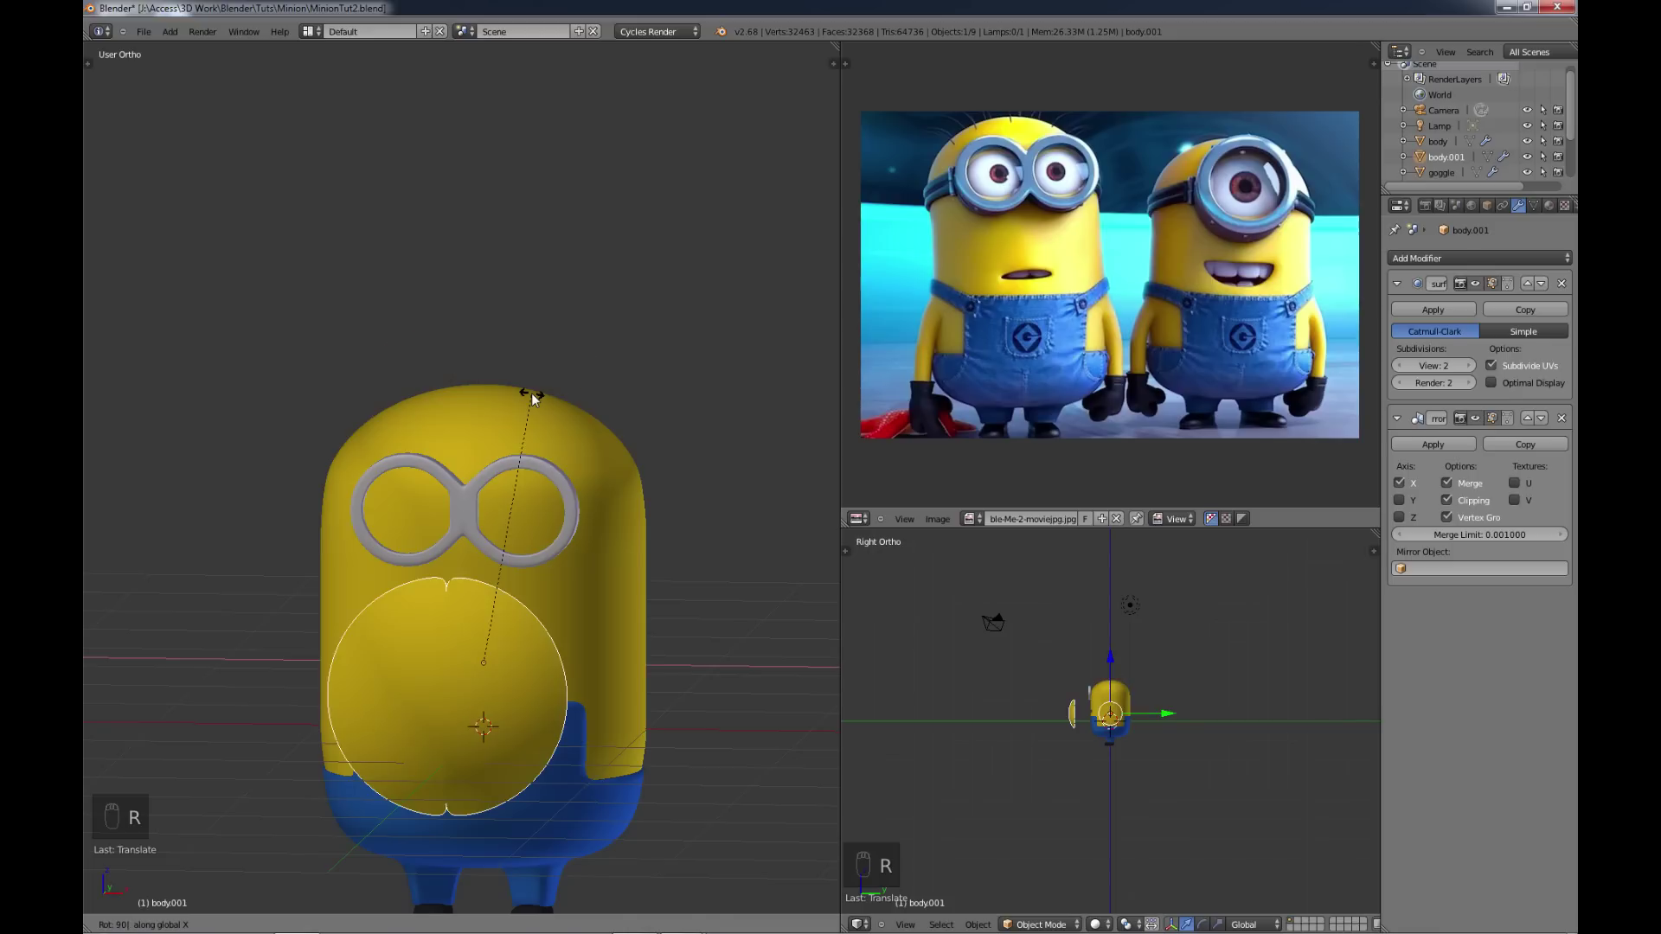
{"action": "left_click_drag", "start_coordinate": [492, 618], "coordinate": [499, 349]}
{"action": "key", "text": "s"}
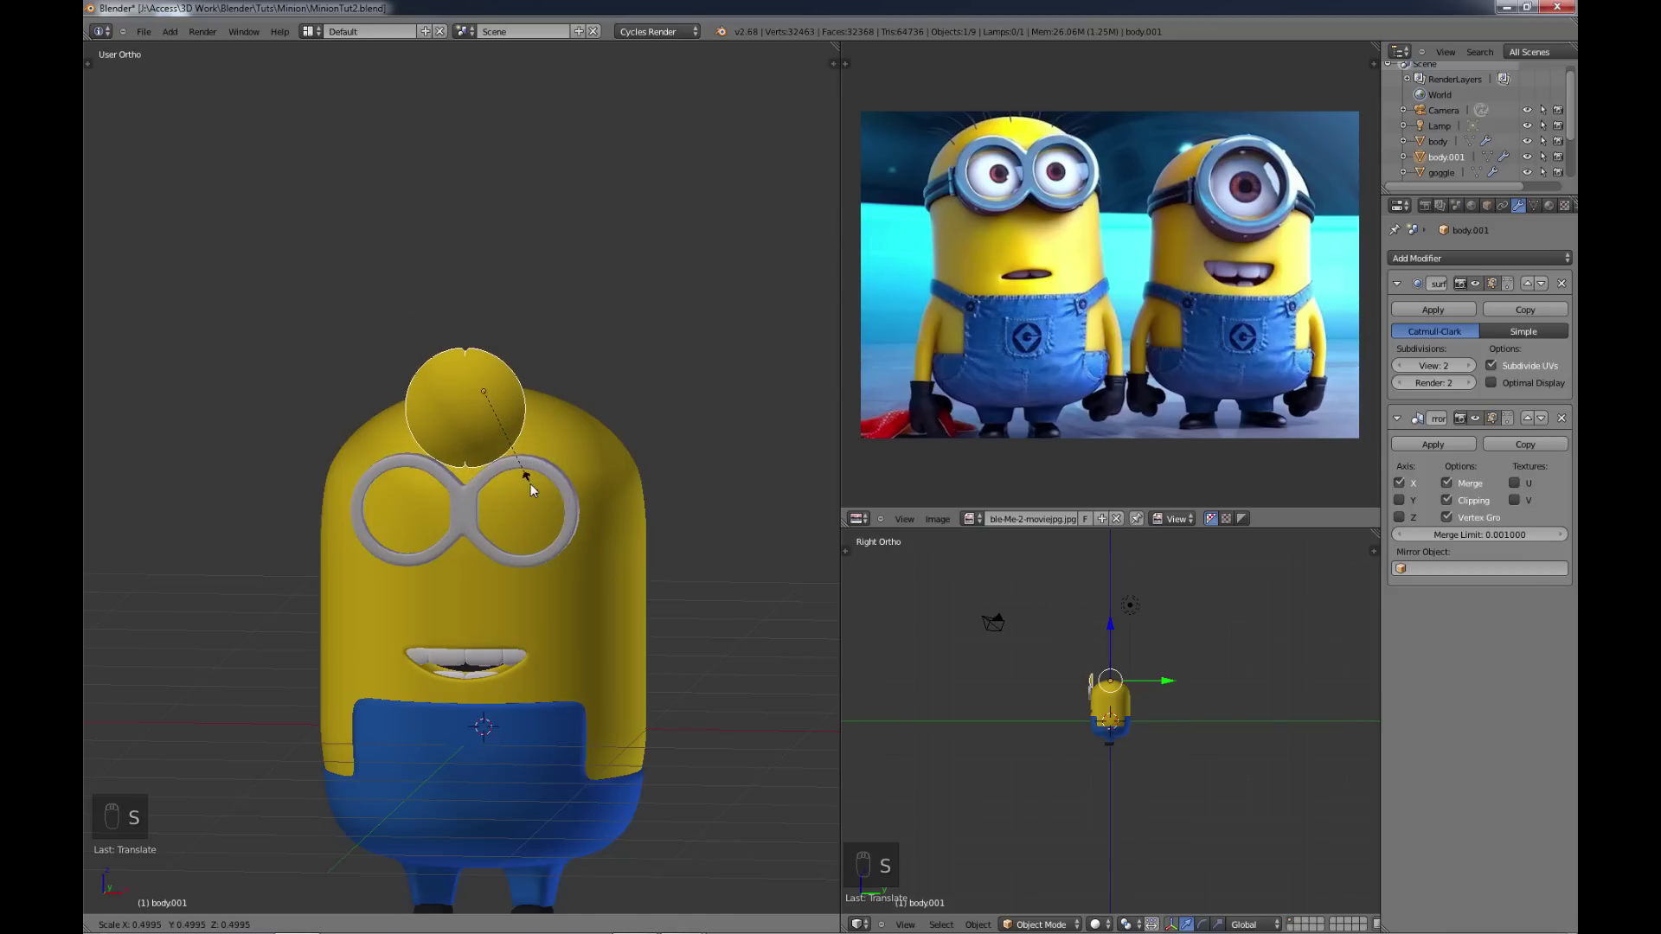
{"action": "left_click_drag", "start_coordinate": [488, 344], "coordinate": [583, 448]}
Step: Apply the eyes object's Mirror modifier and give it the white material
{"action": "middle_click", "coordinate": [583, 448]}
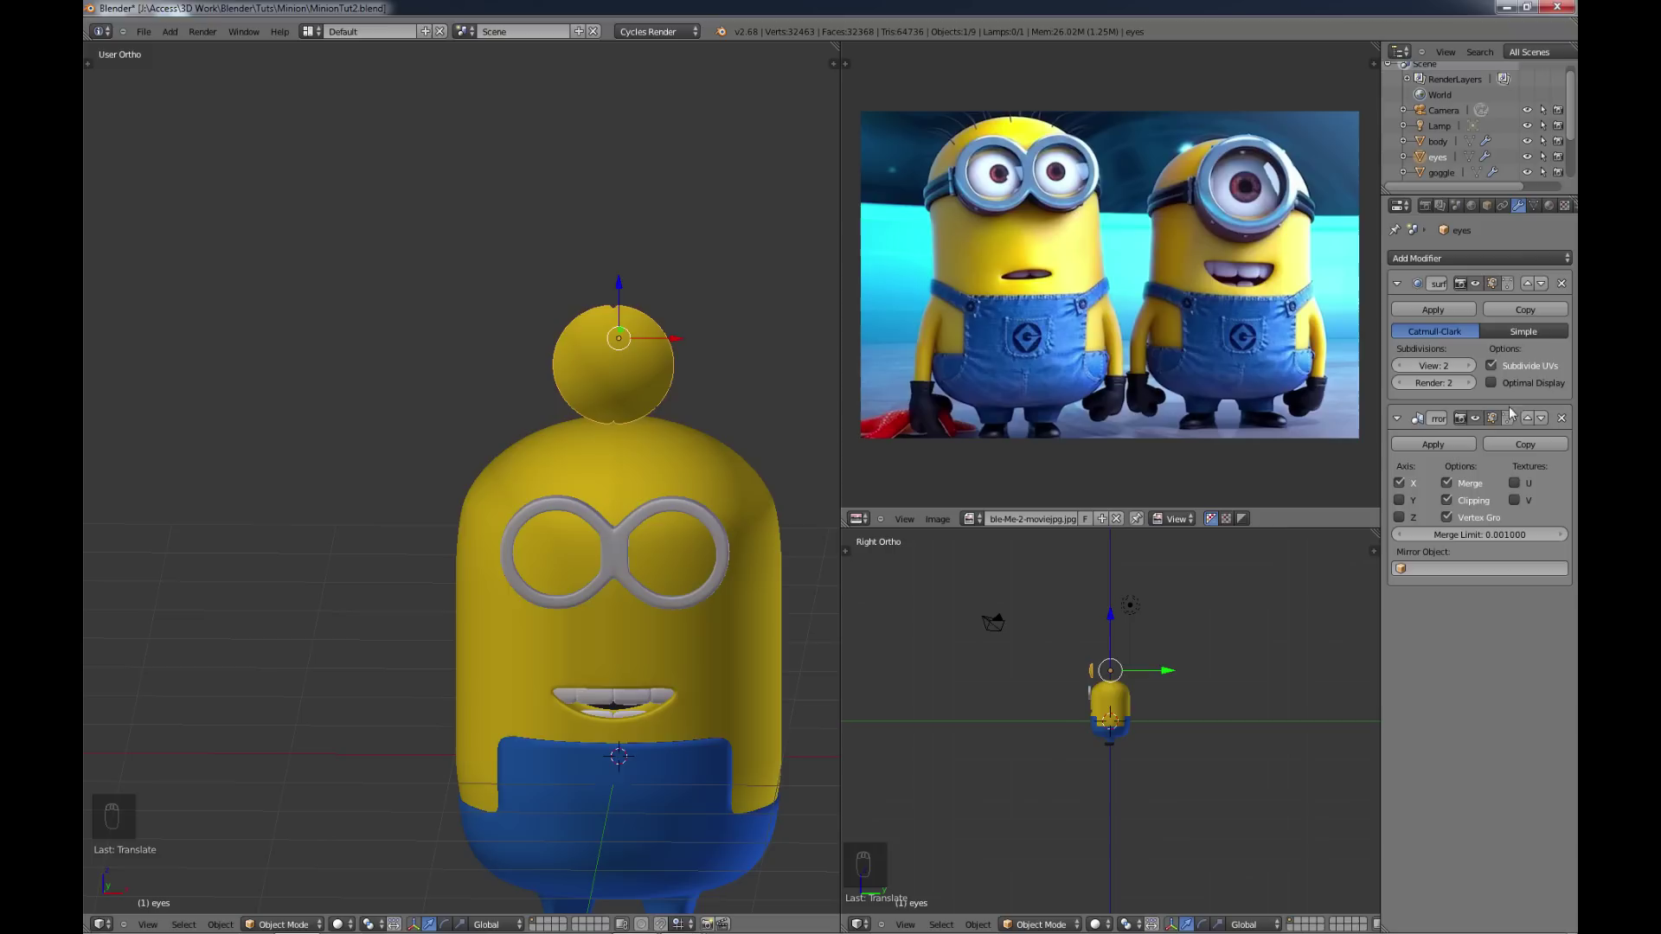
{"action": "left_click_drag", "start_coordinate": [1451, 446], "coordinate": [699, 475]}
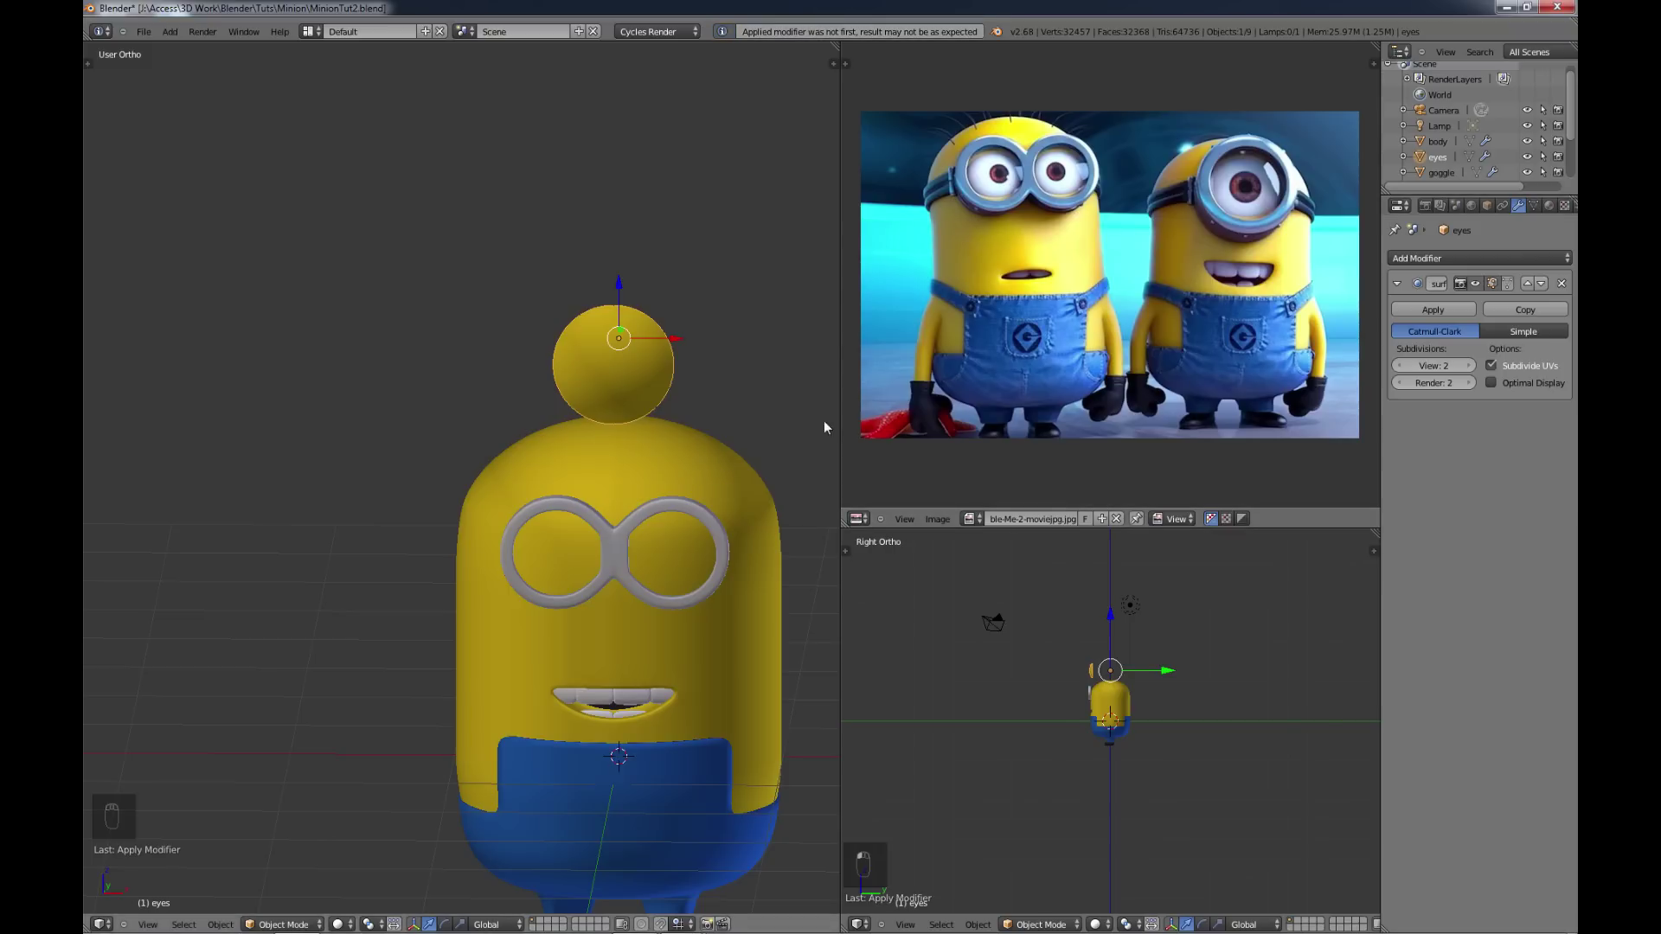
{"action": "left_click_drag", "start_coordinate": [1557, 210], "coordinate": [1571, 258]}
{"action": "left_click_drag", "start_coordinate": [1570, 275], "coordinate": [1405, 312]}
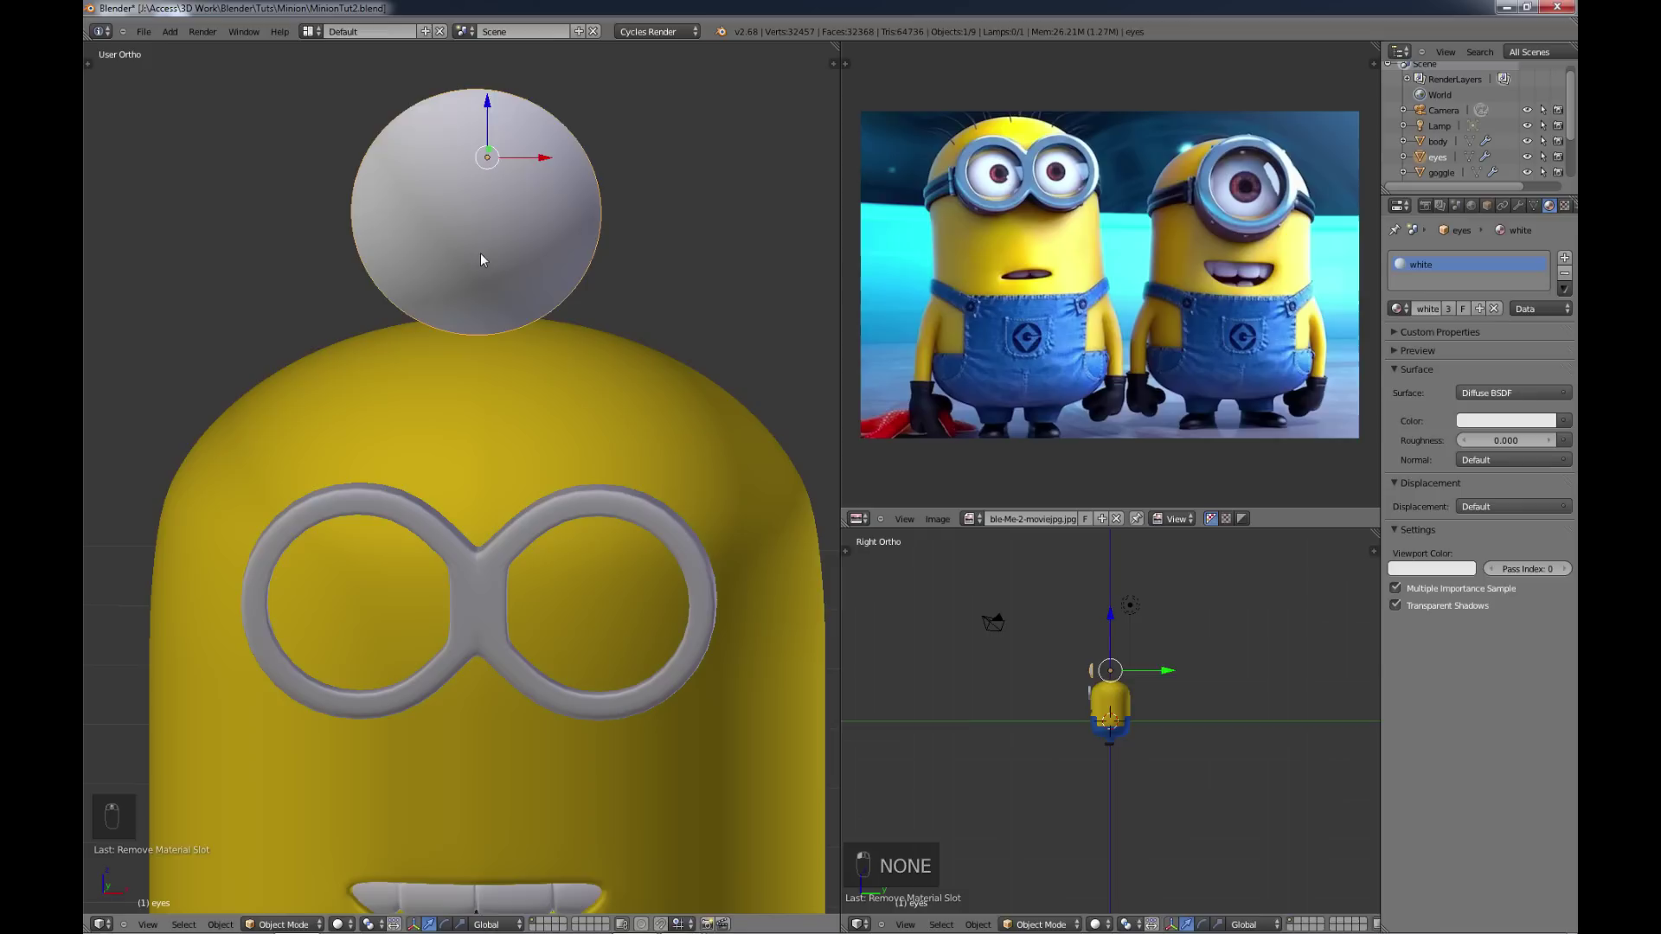
Step: Select the iris ring of faces on the eyeball and assign a new brown material to it
{"action": "key", "text": "Tab"}
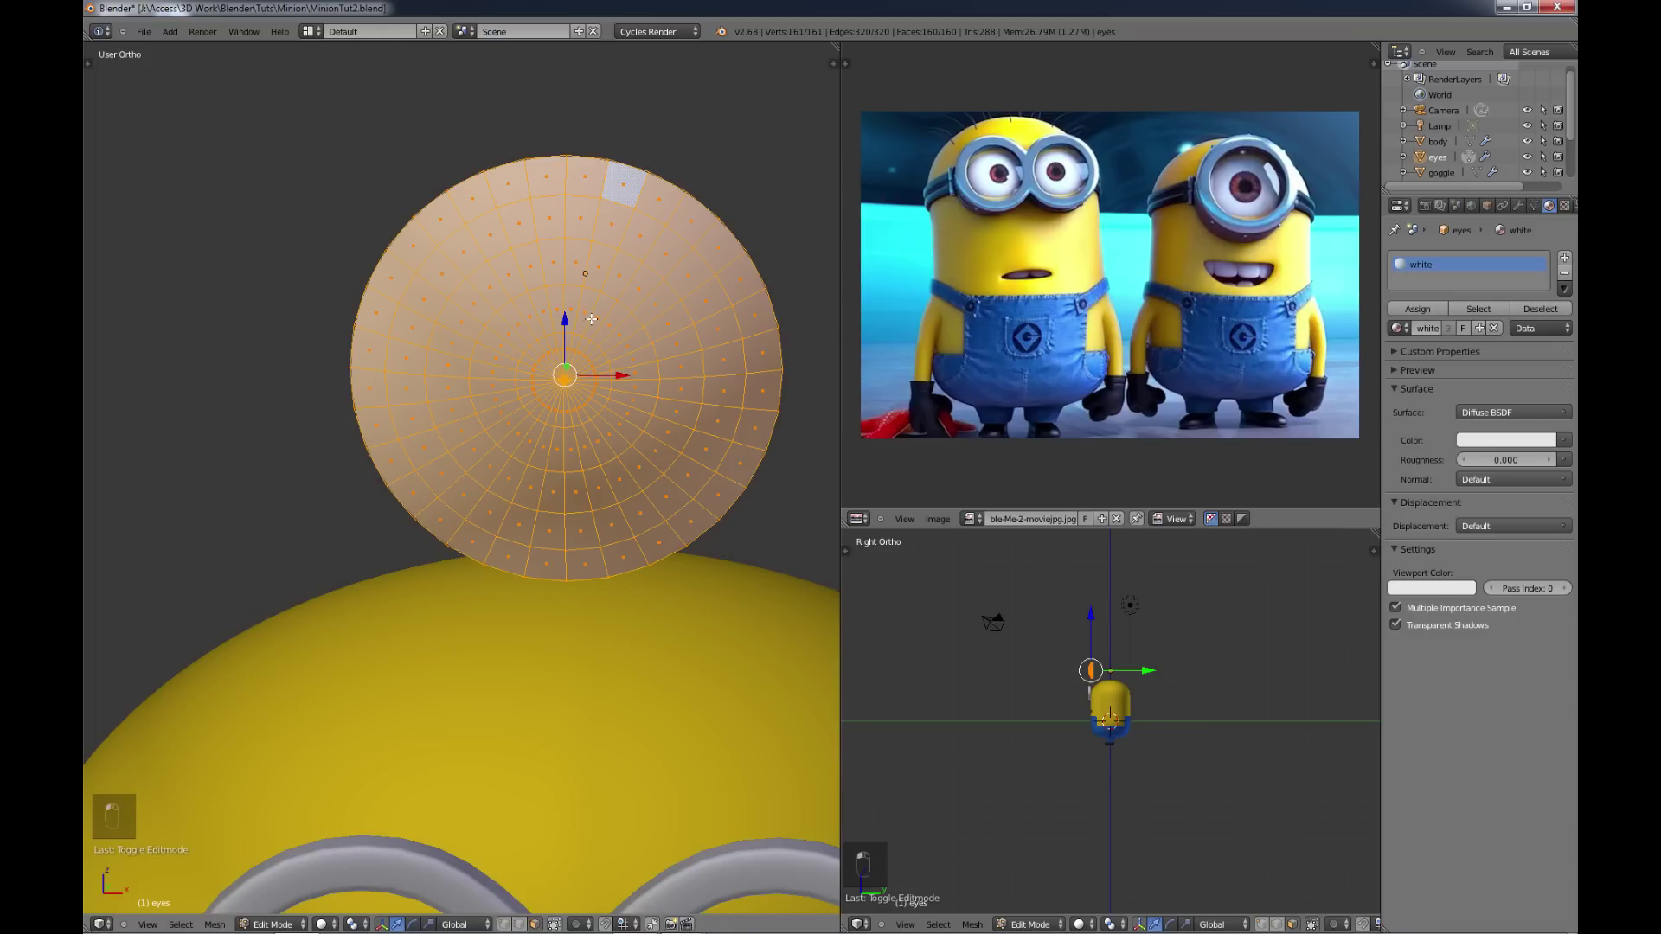
{"action": "key", "text": "c"}
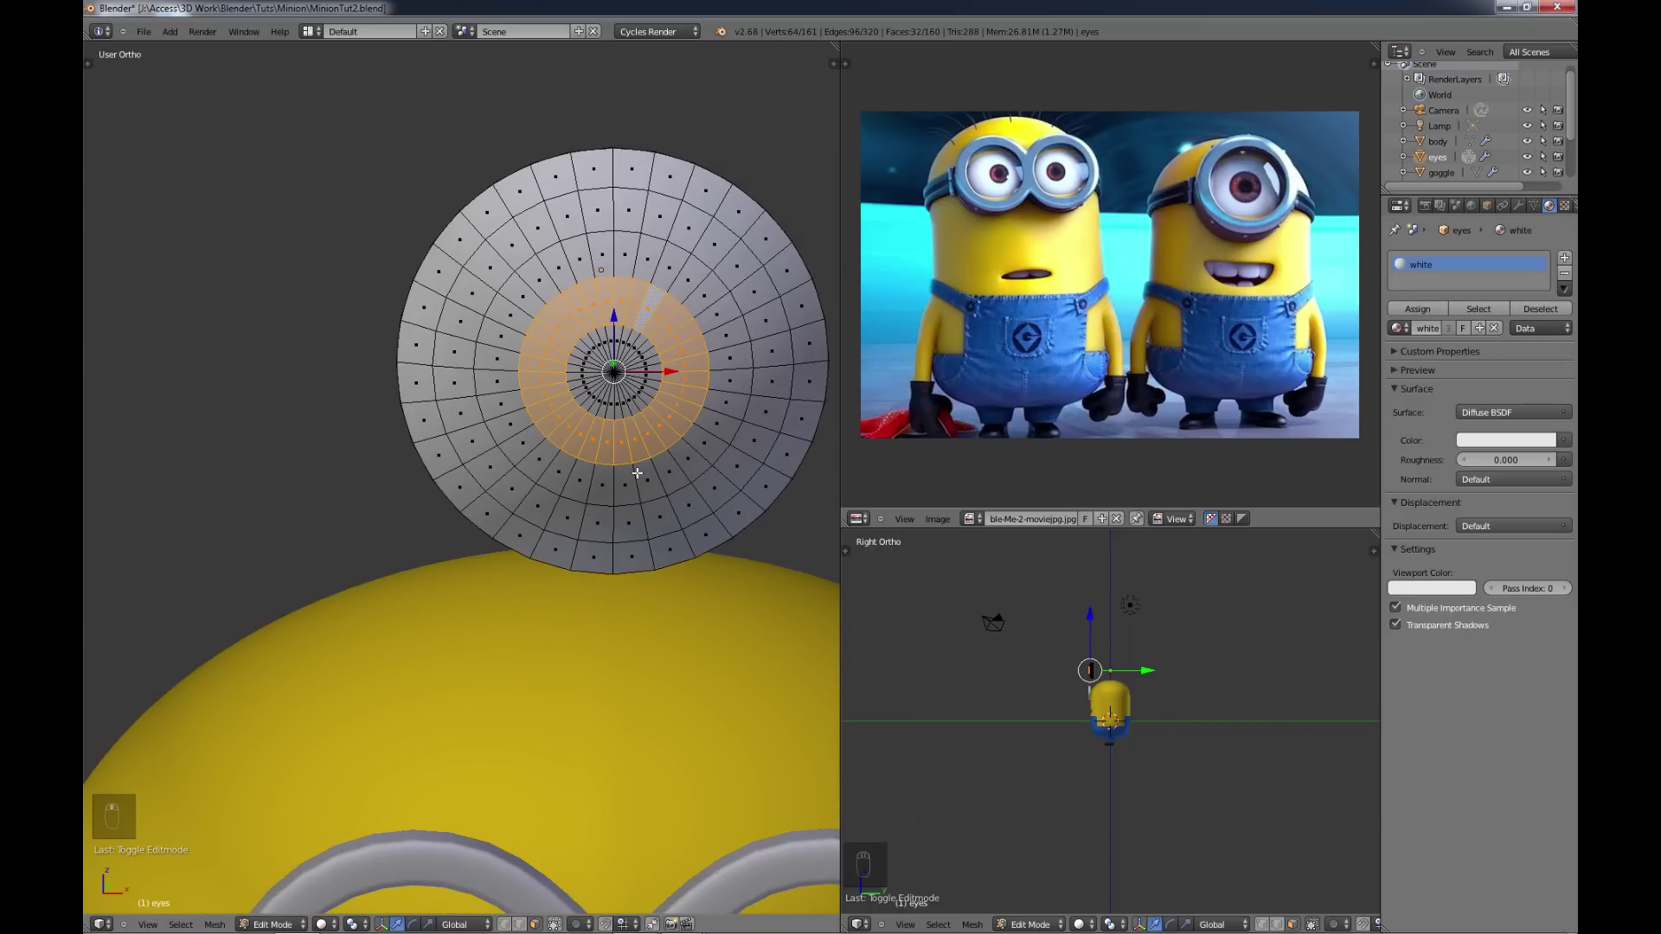
{"action": "key", "text": "KP_1"}
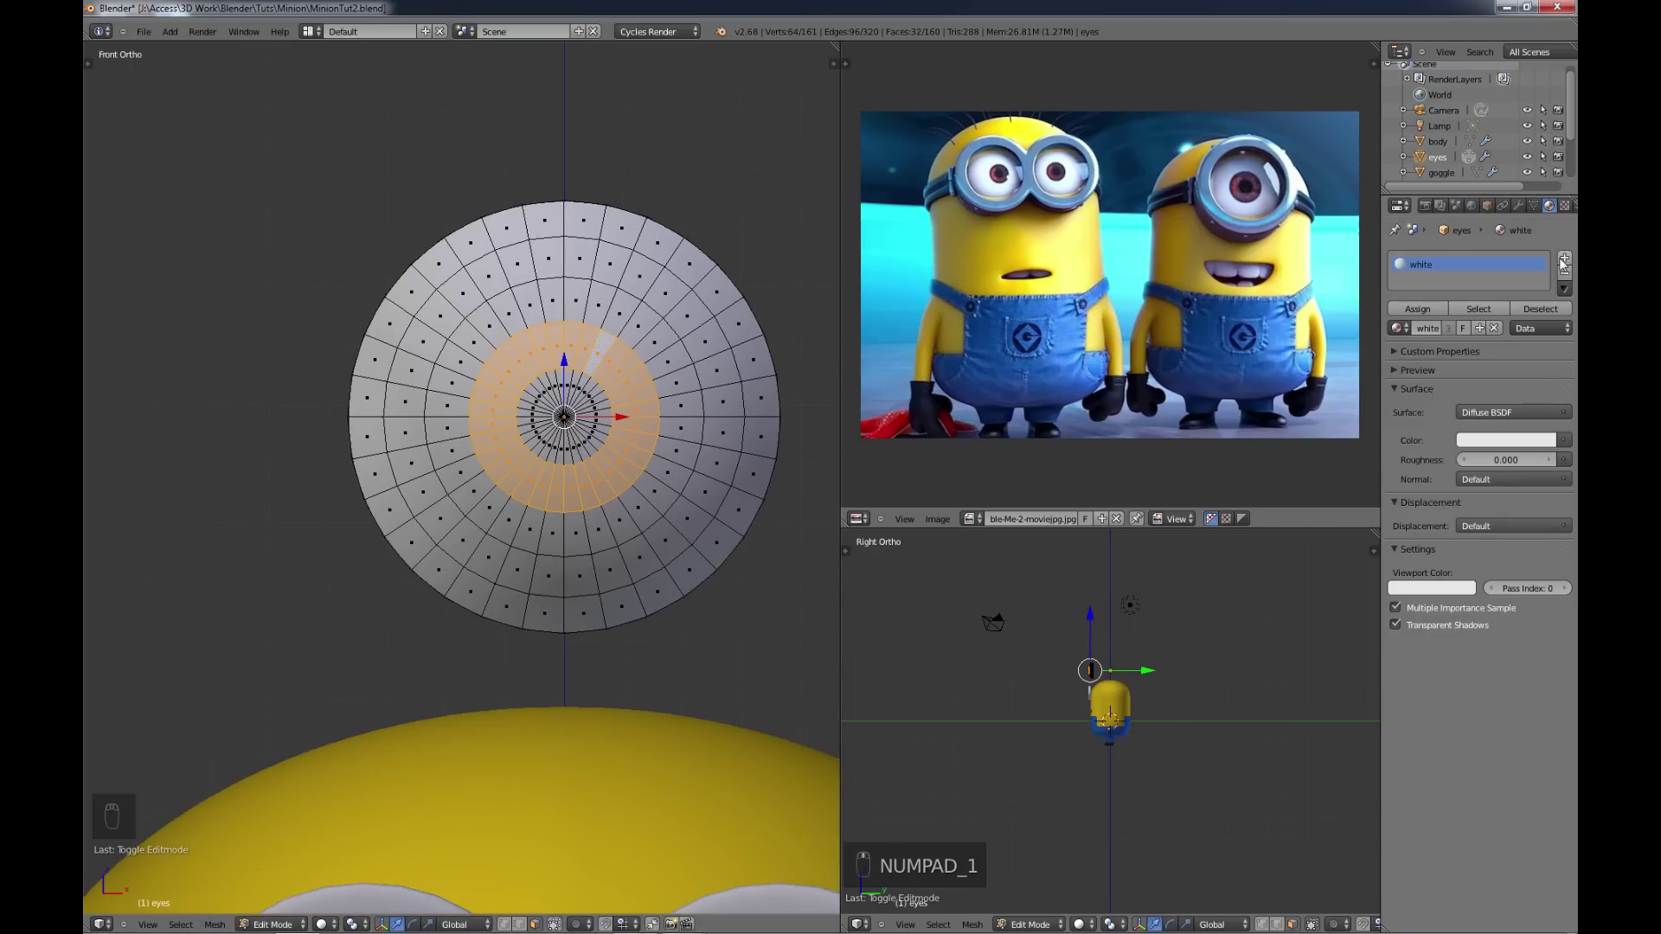
{"action": "left_click_drag", "start_coordinate": [1567, 262], "coordinate": [1435, 332]}
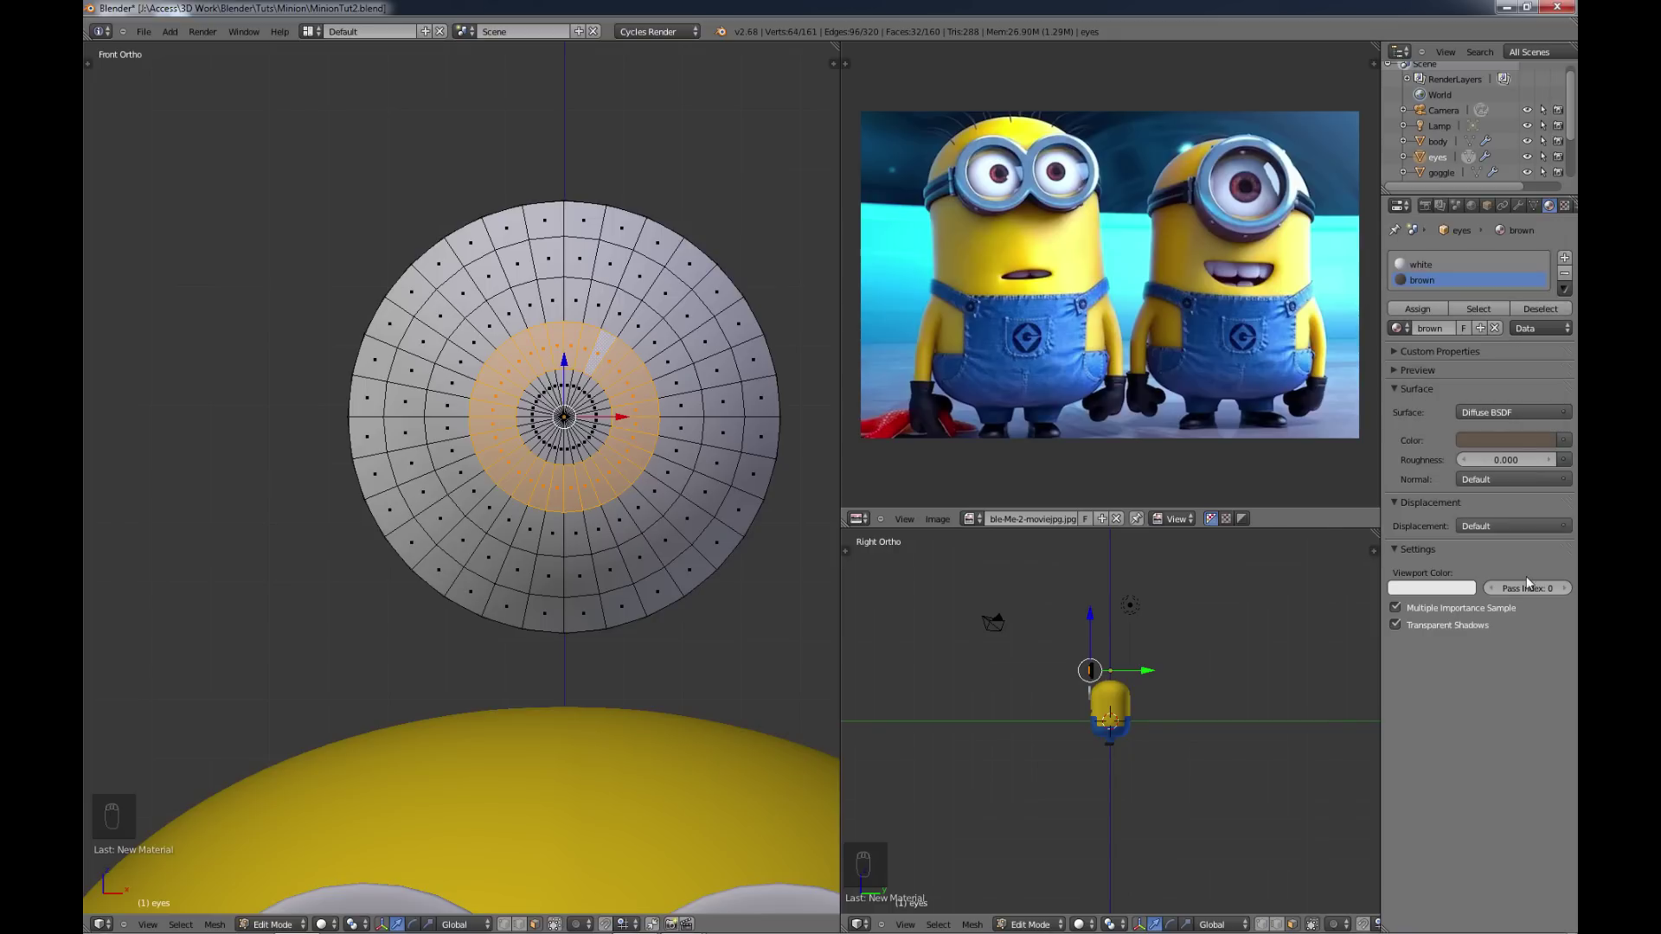
{"action": "left_click", "coordinate": [1438, 595]}
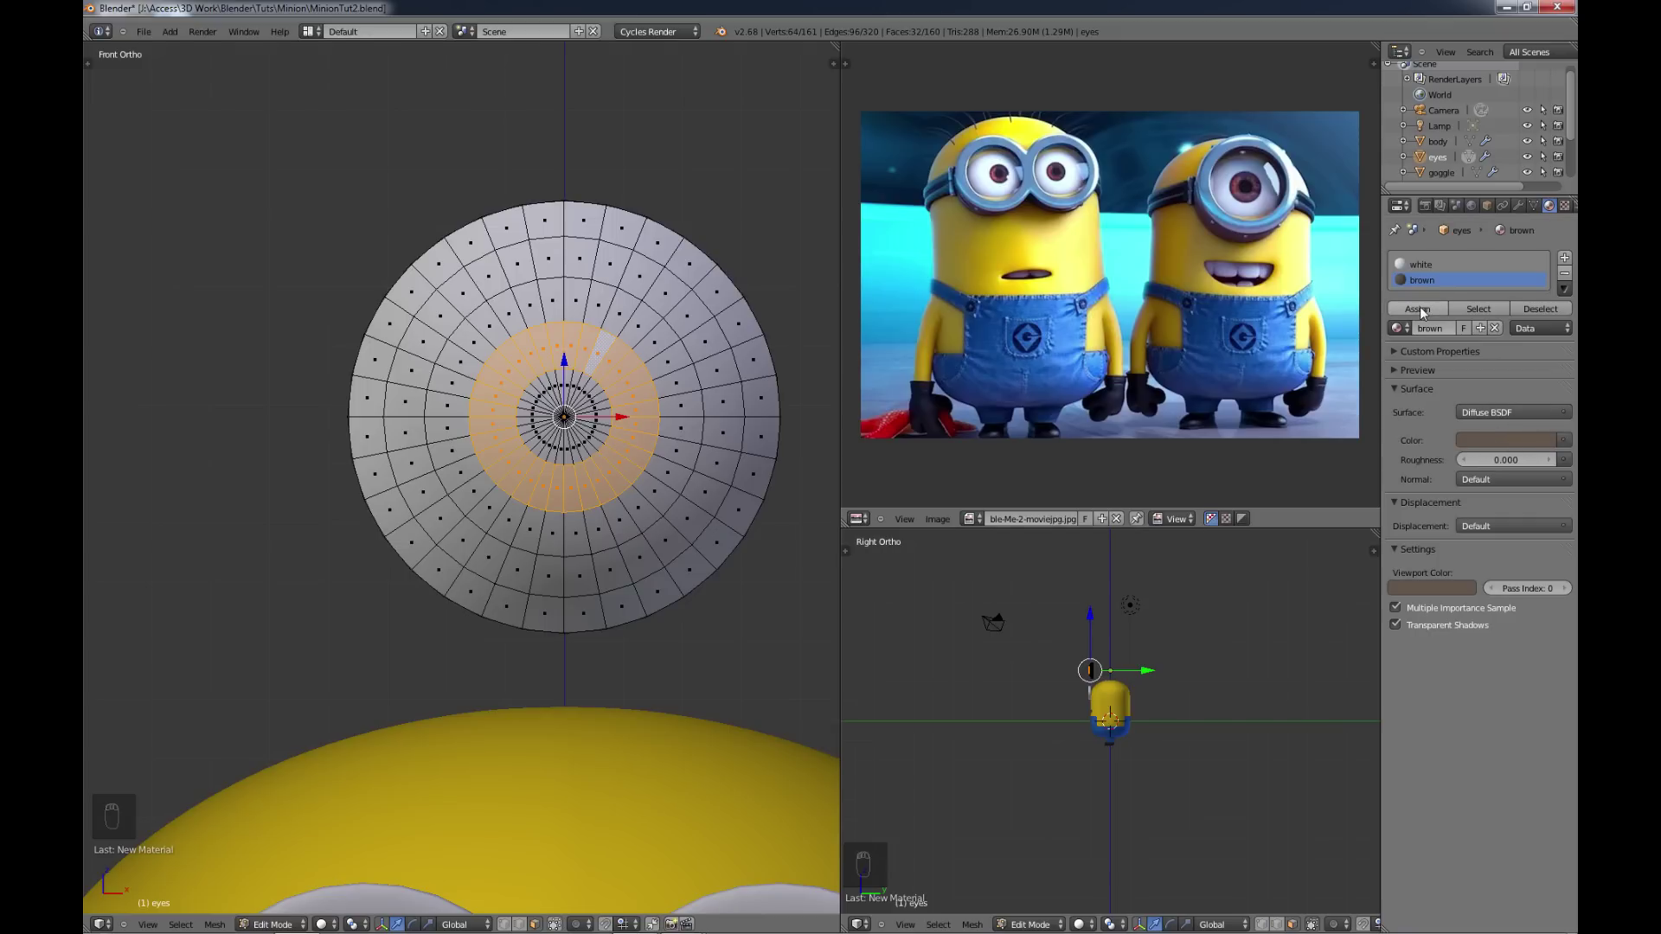
{"action": "left_click", "coordinate": [1423, 312]}
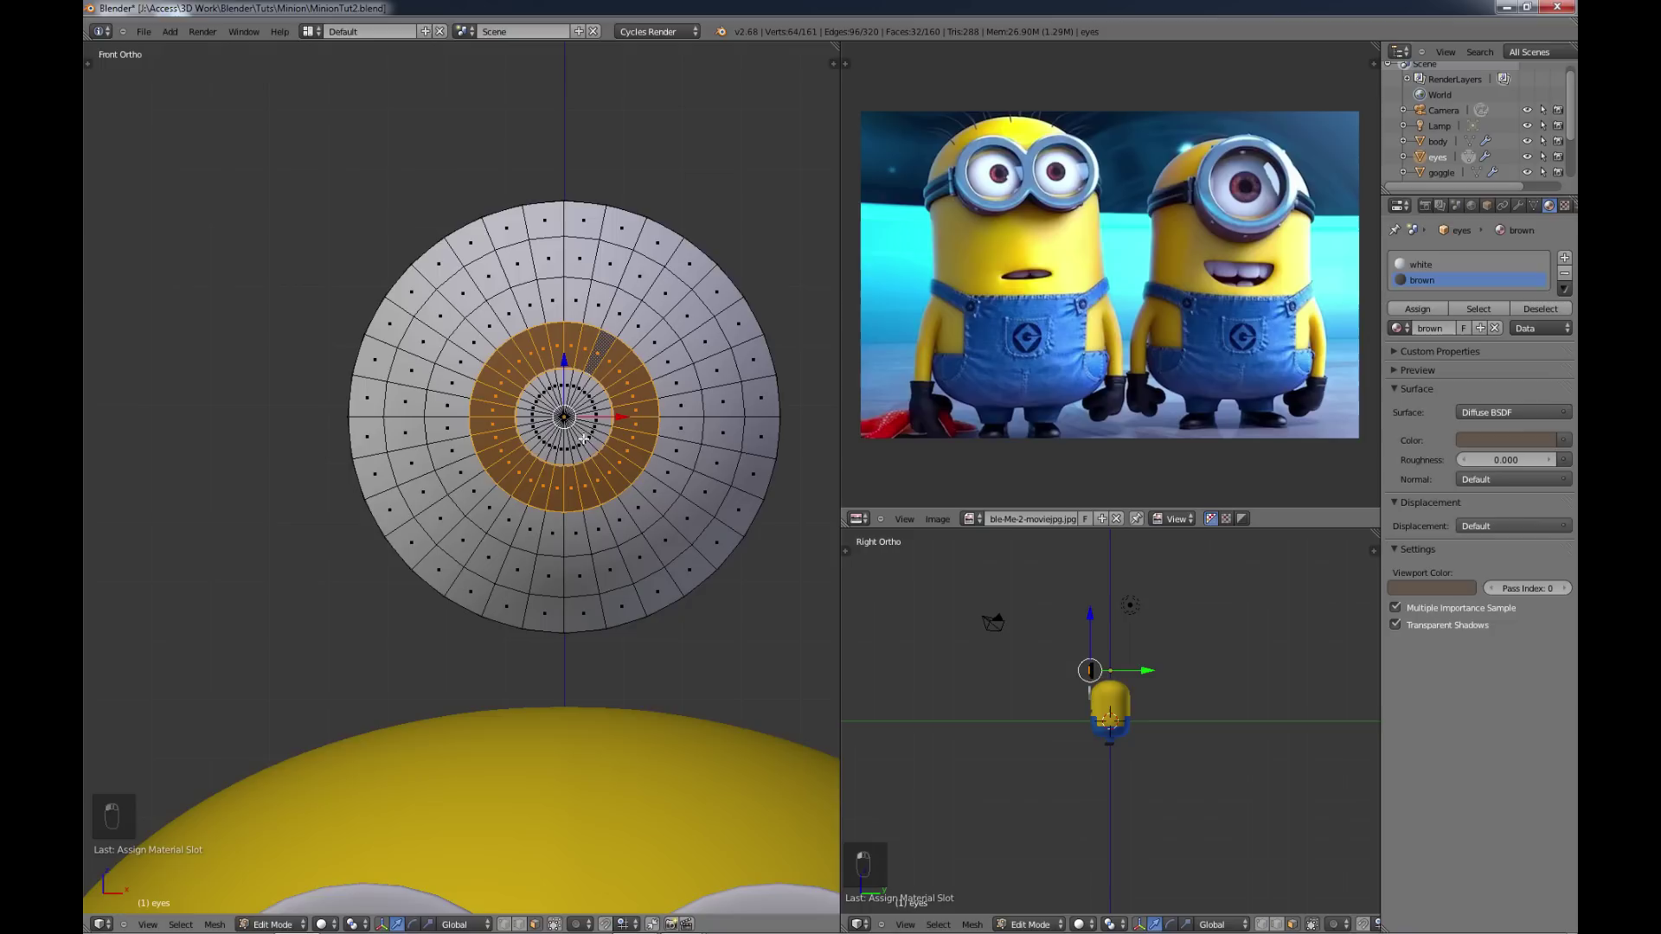
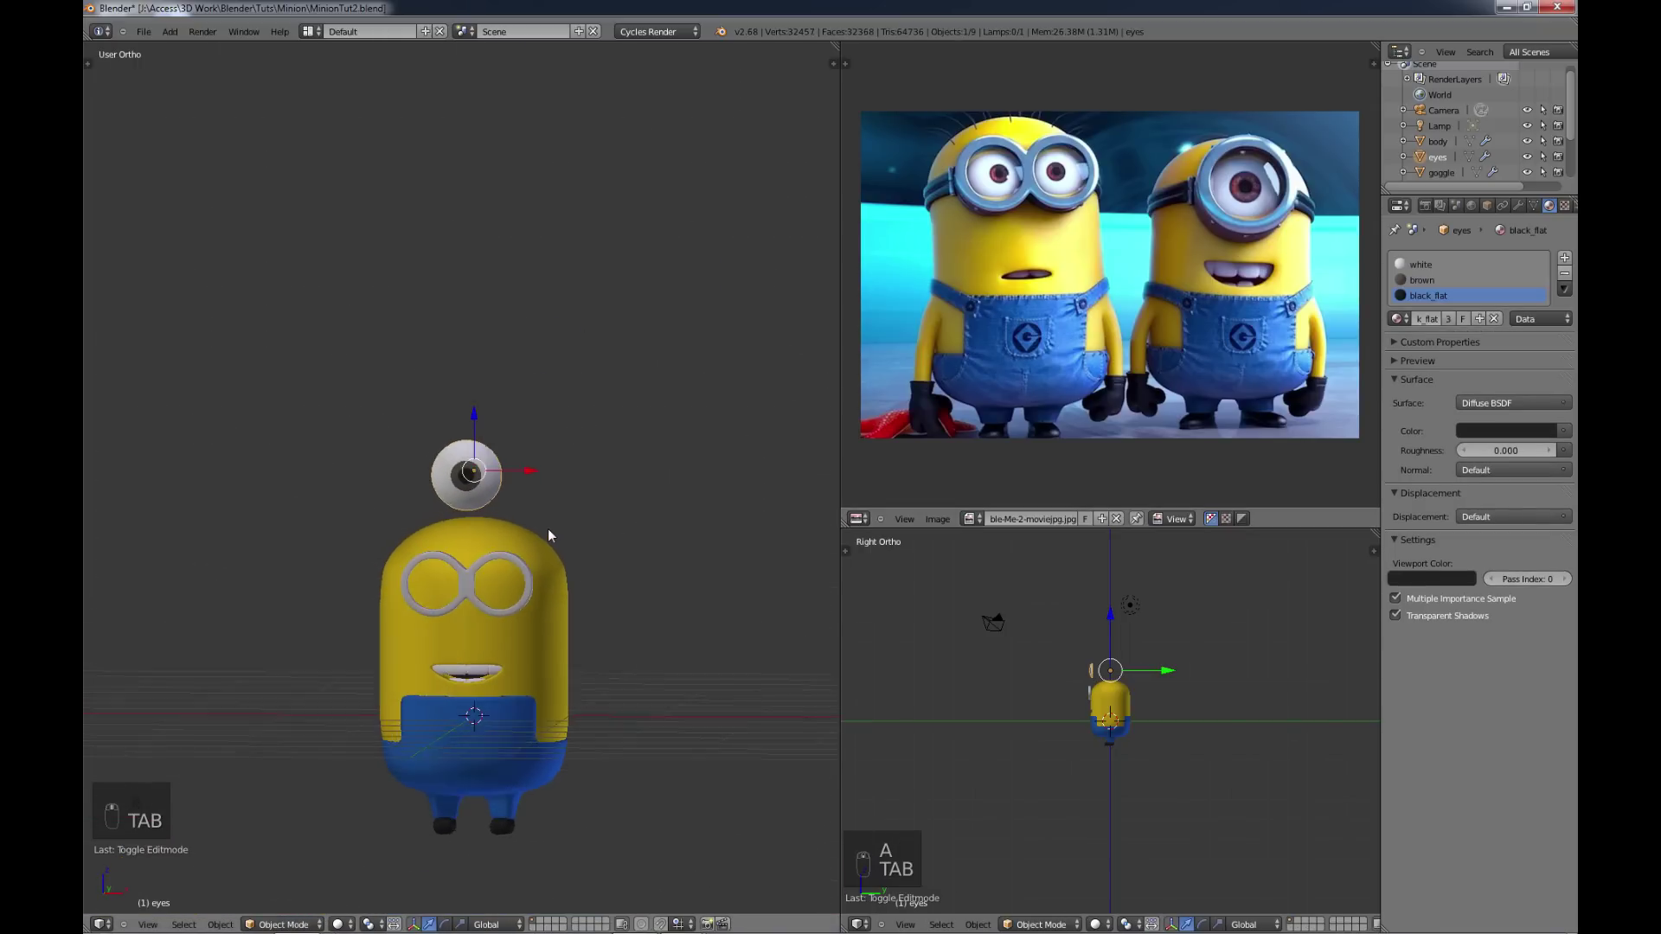
Step: Select the whole eye mesh and scale it along Y into a shallow lens-shaped disc
{"action": "key", "text": "Tab"}
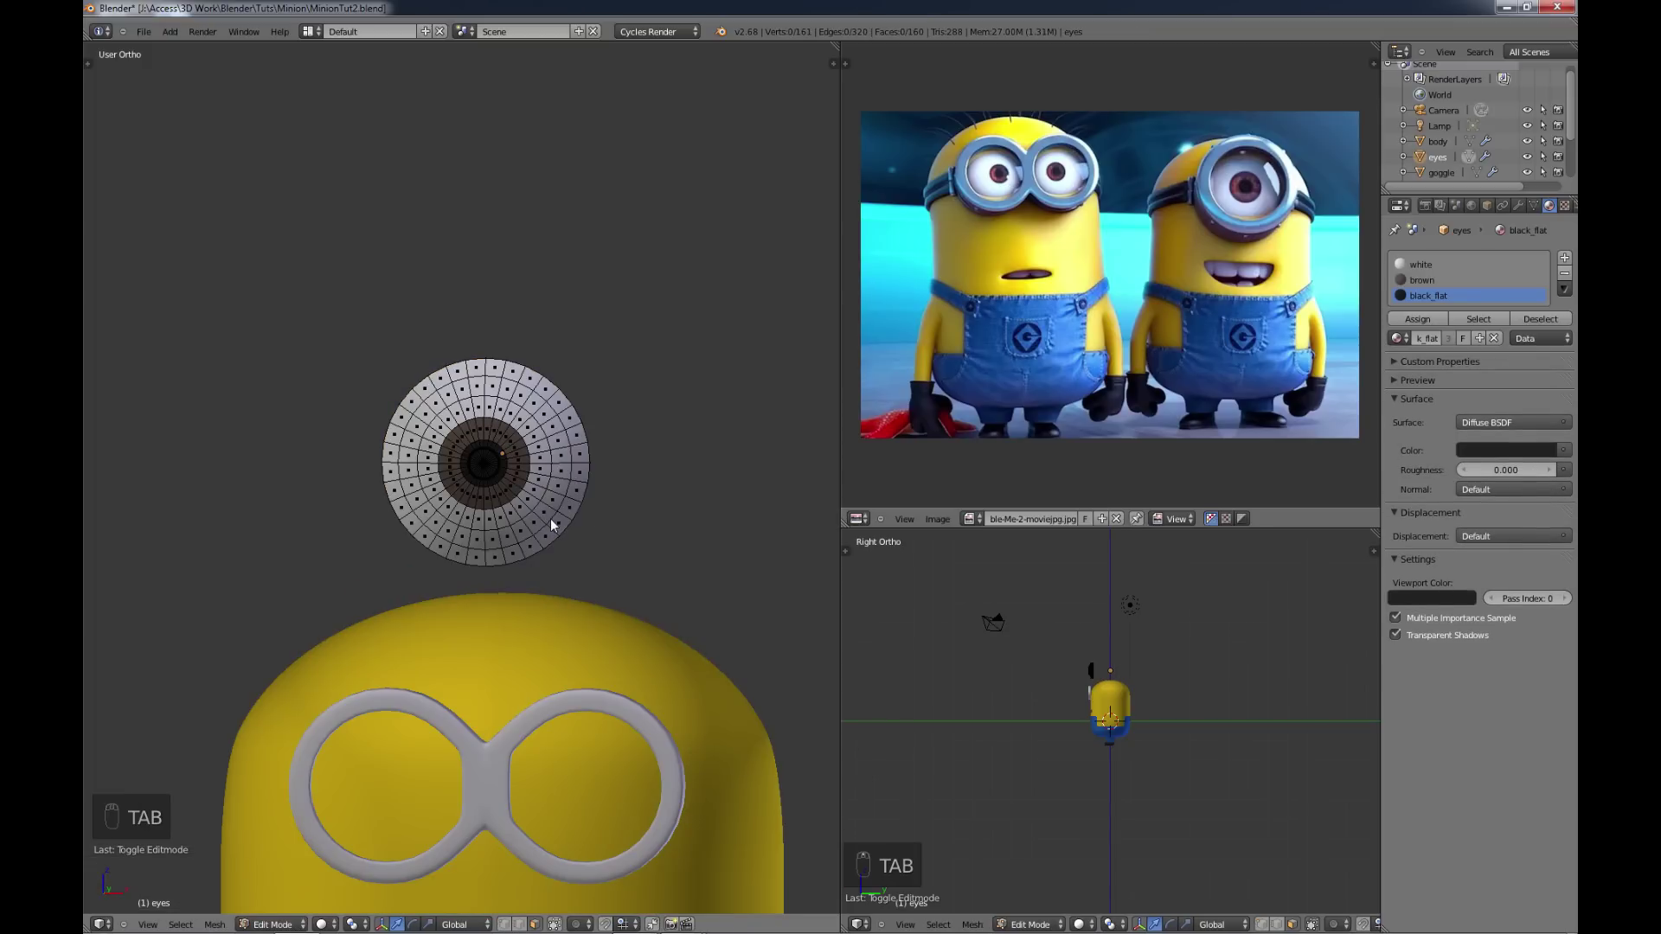
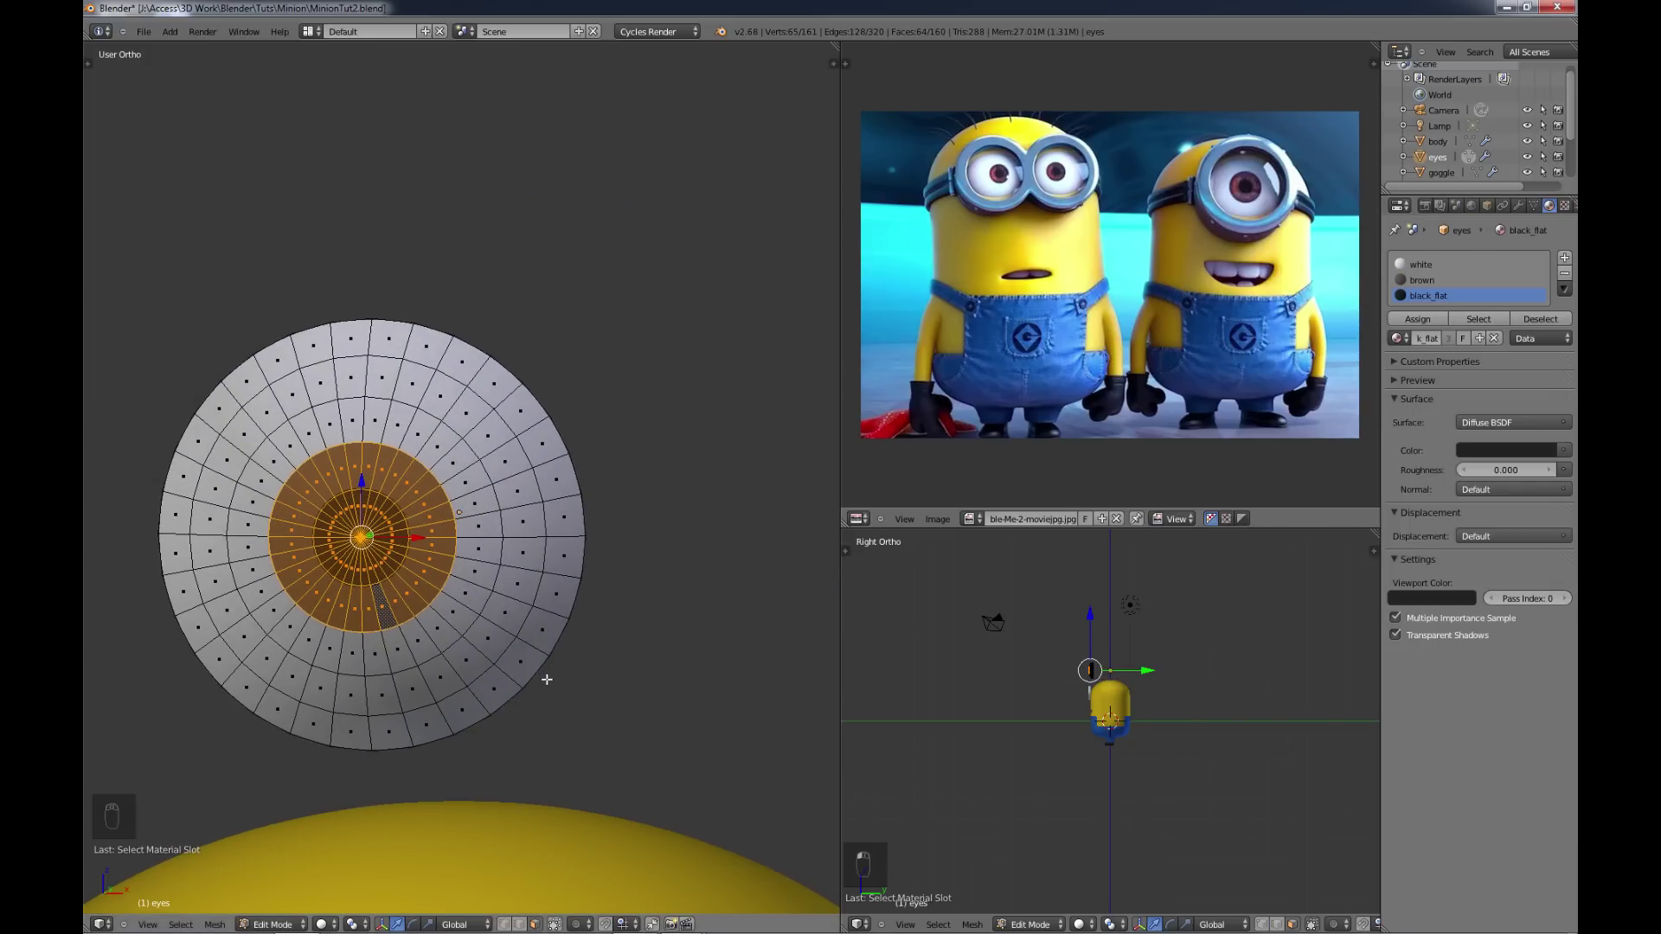
{"action": "key", "text": "KP_1"}
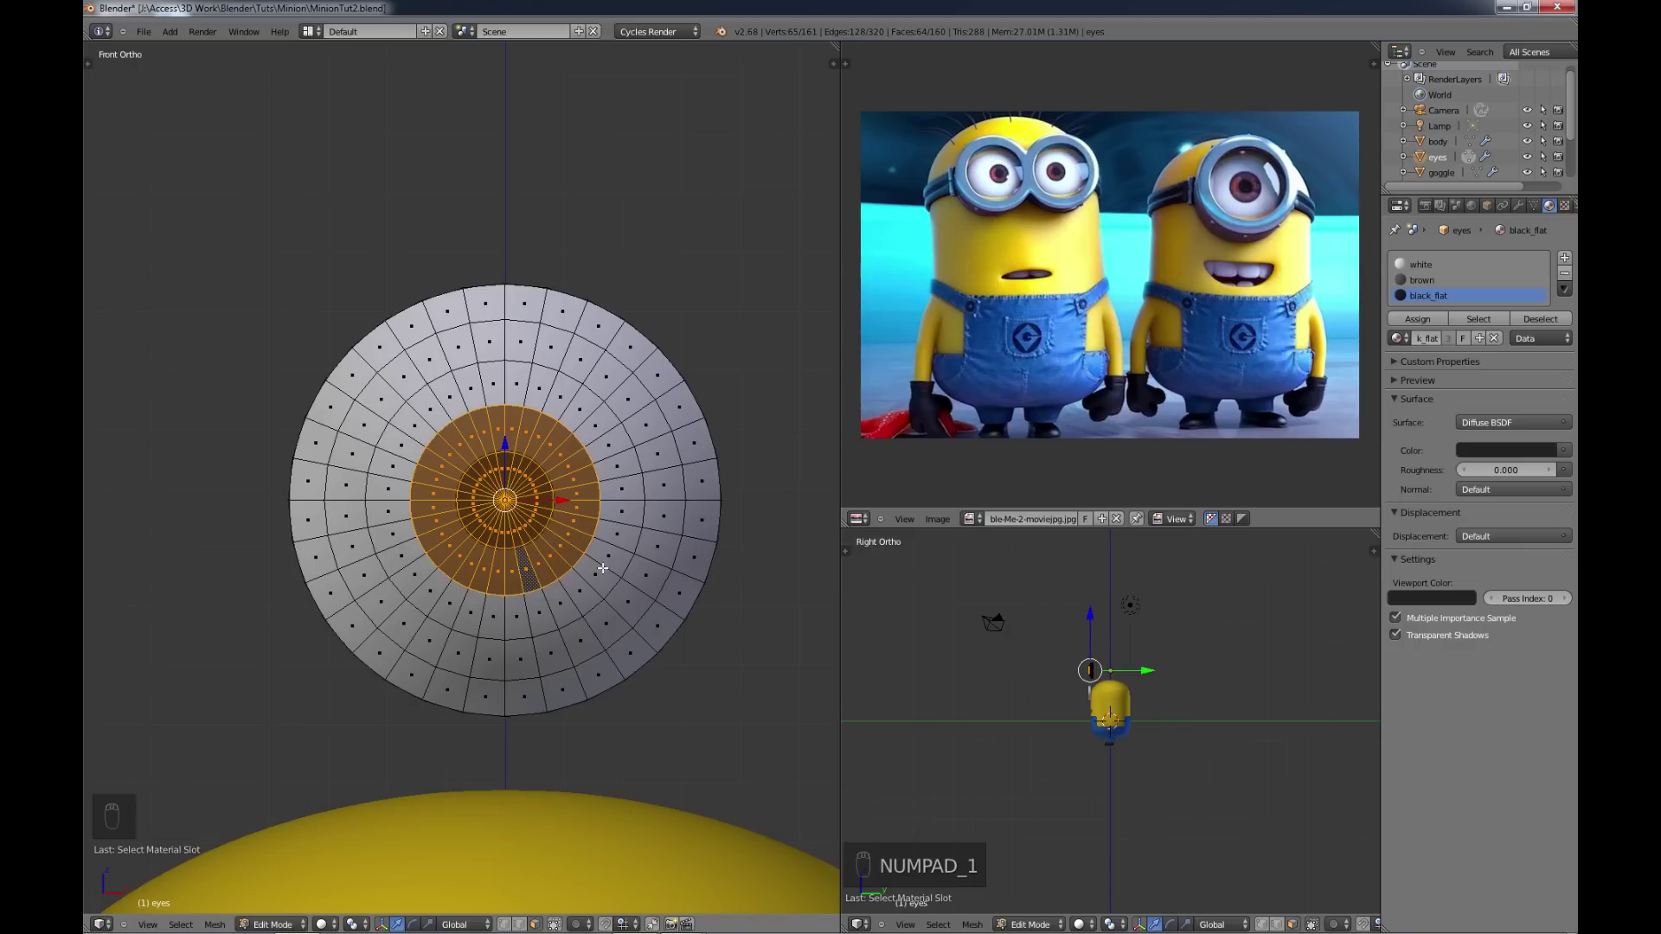
{"action": "key", "text": "s"}
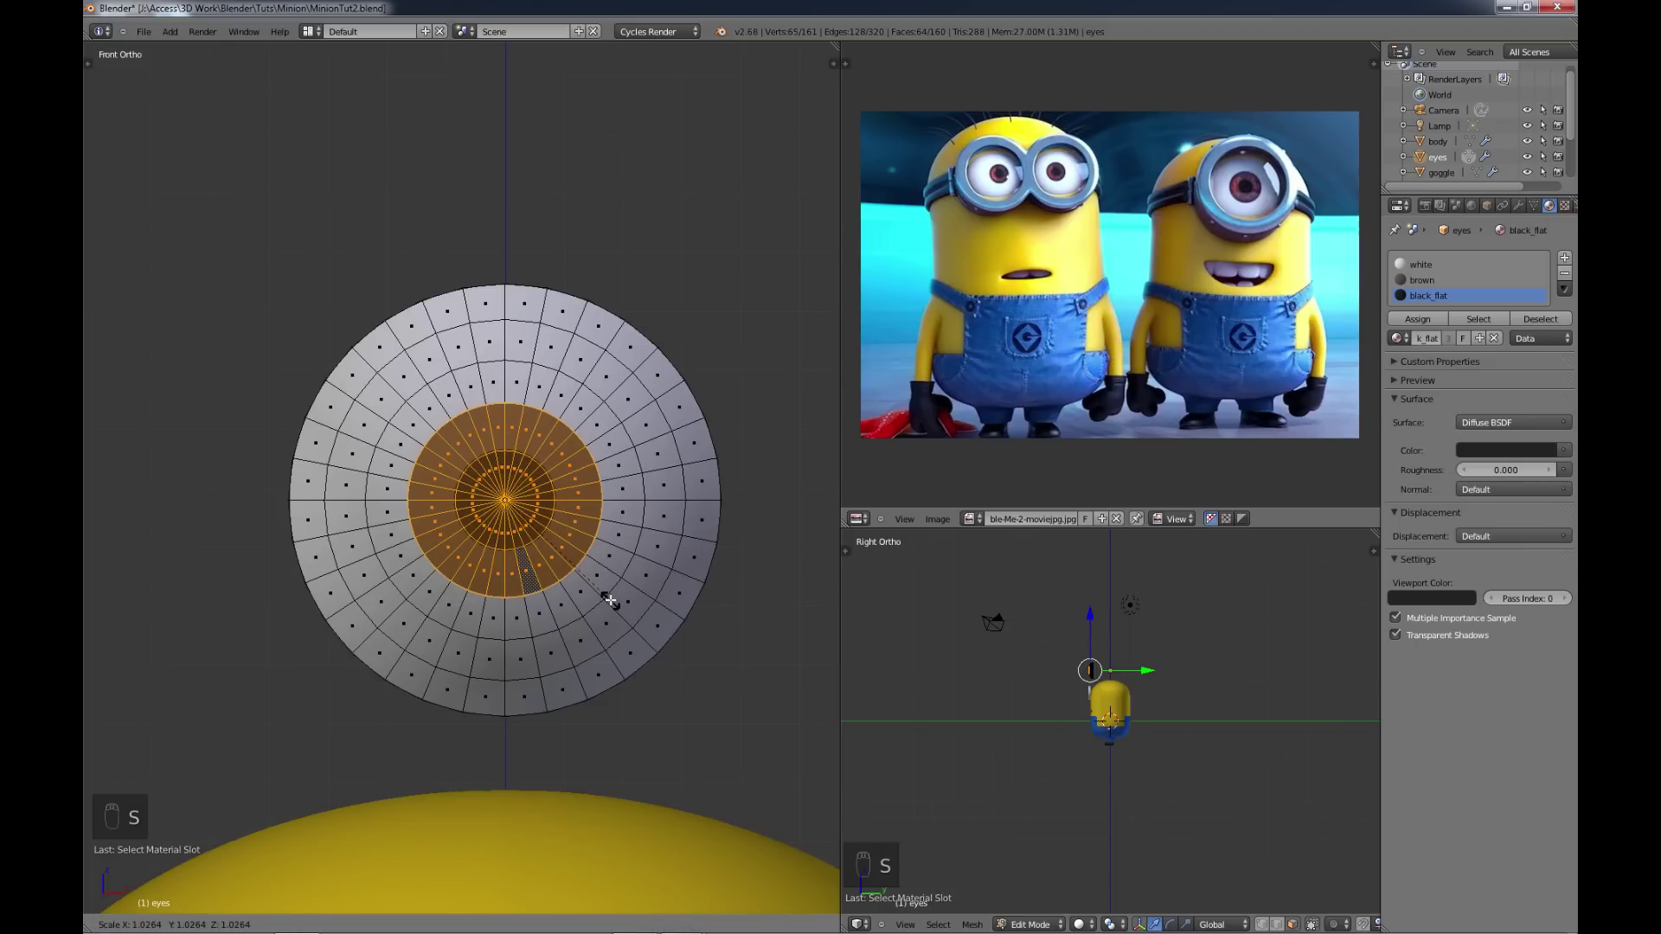
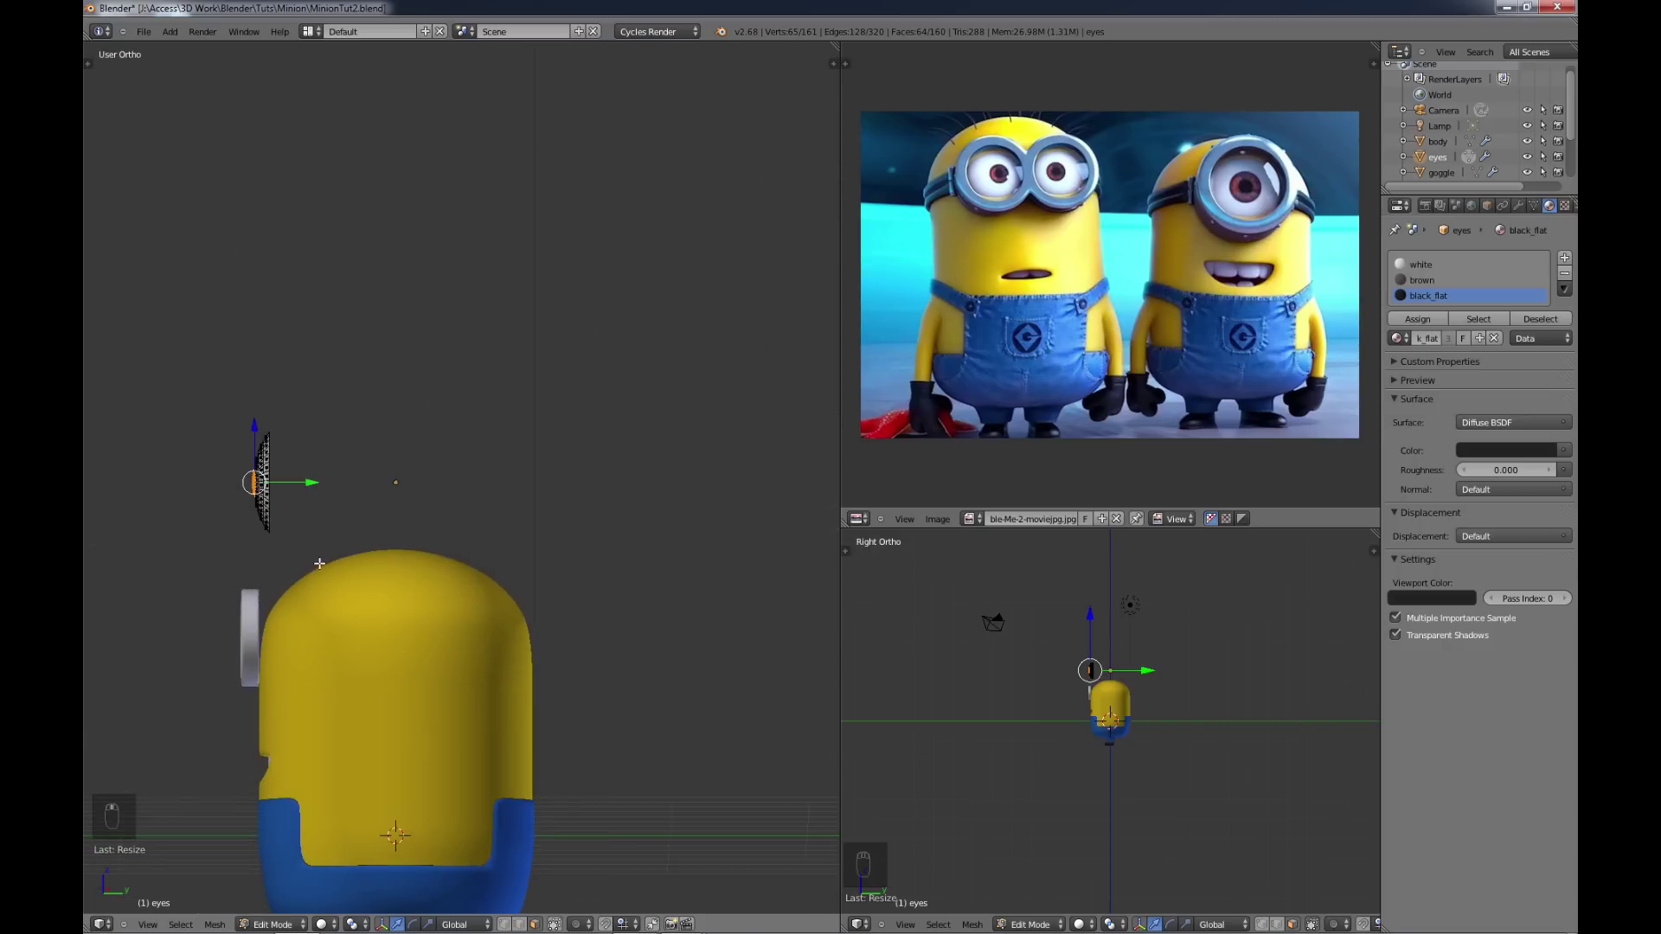
{"action": "key", "text": "a"}
{"action": "key", "text": "a"}
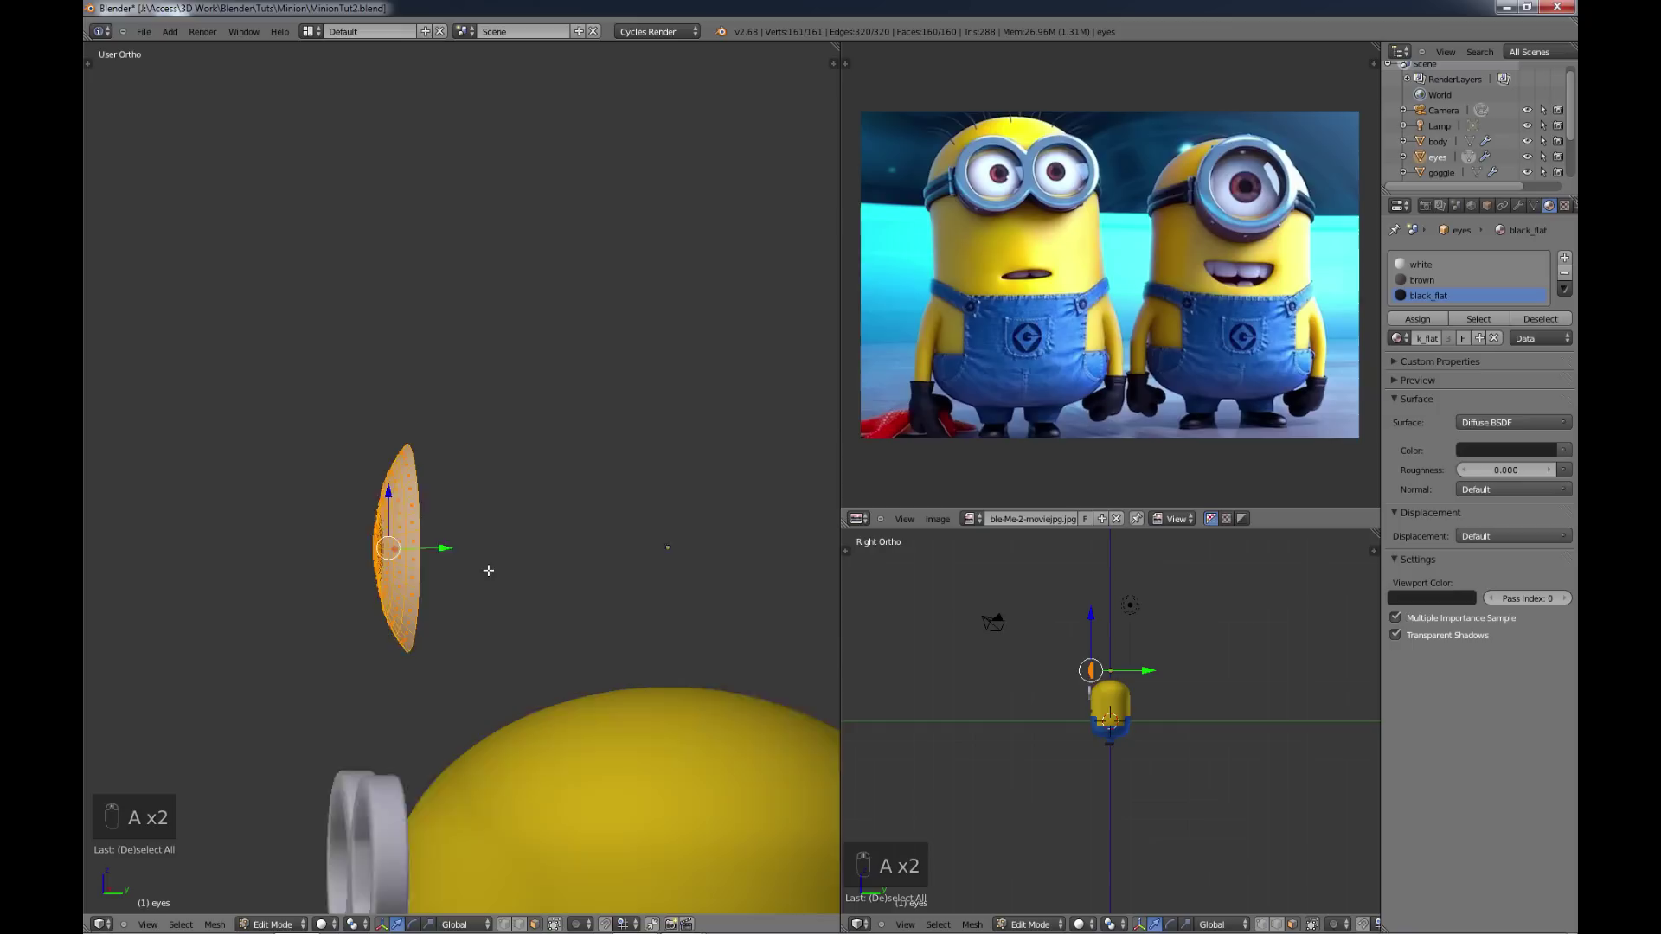
{"action": "key", "text": "s"}
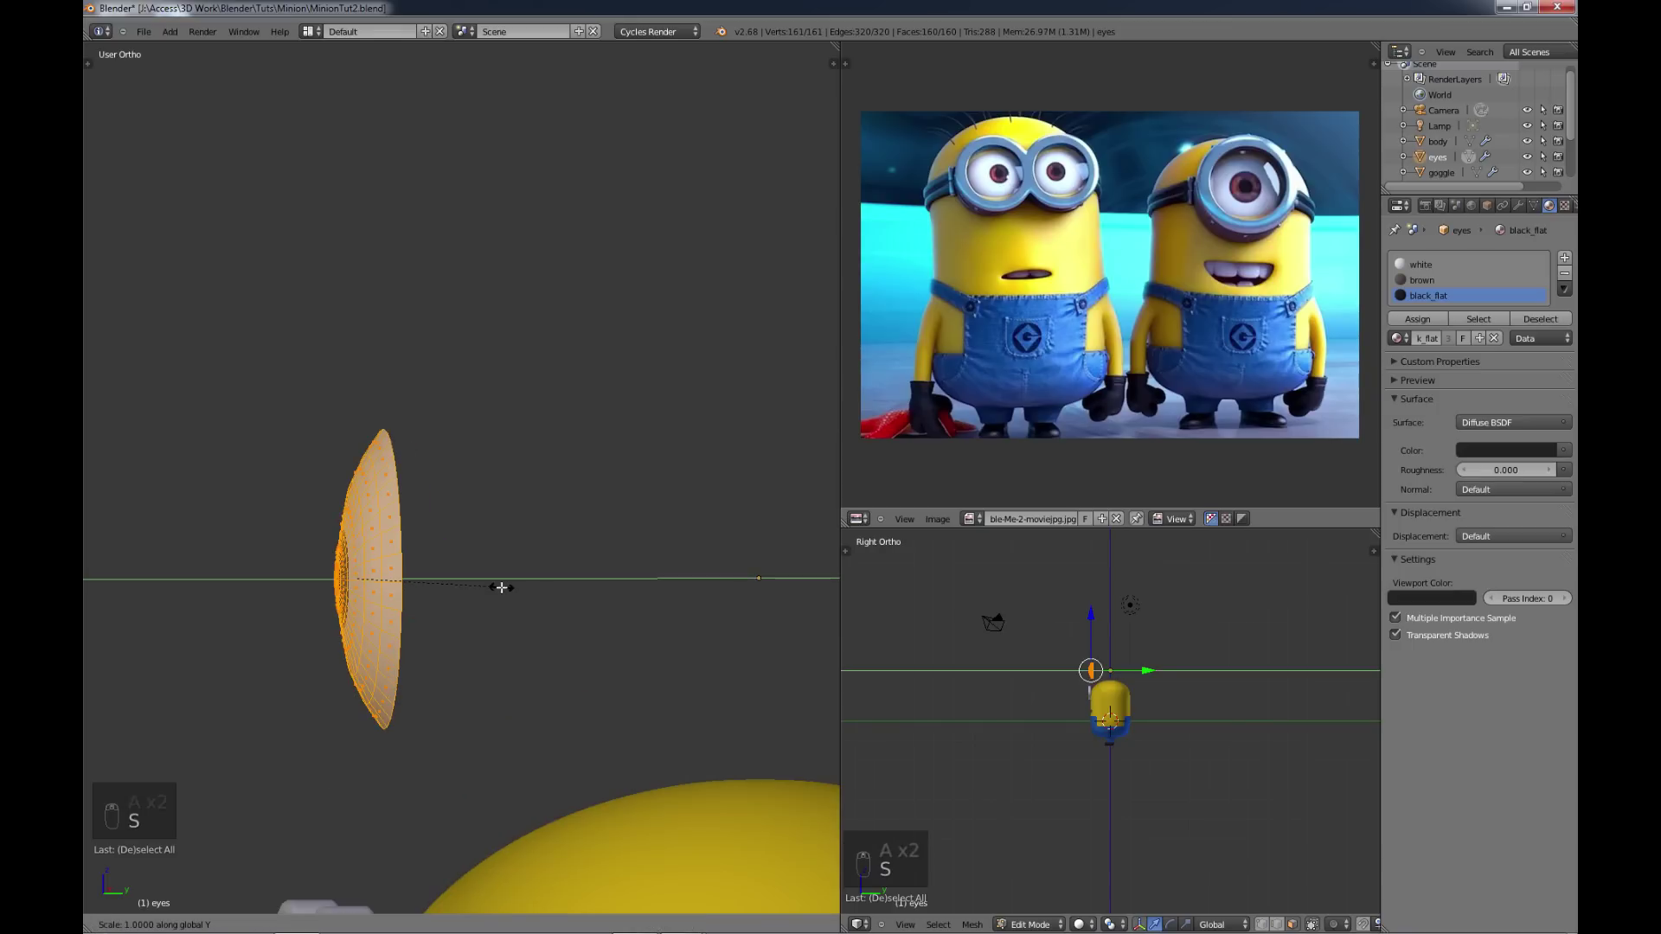
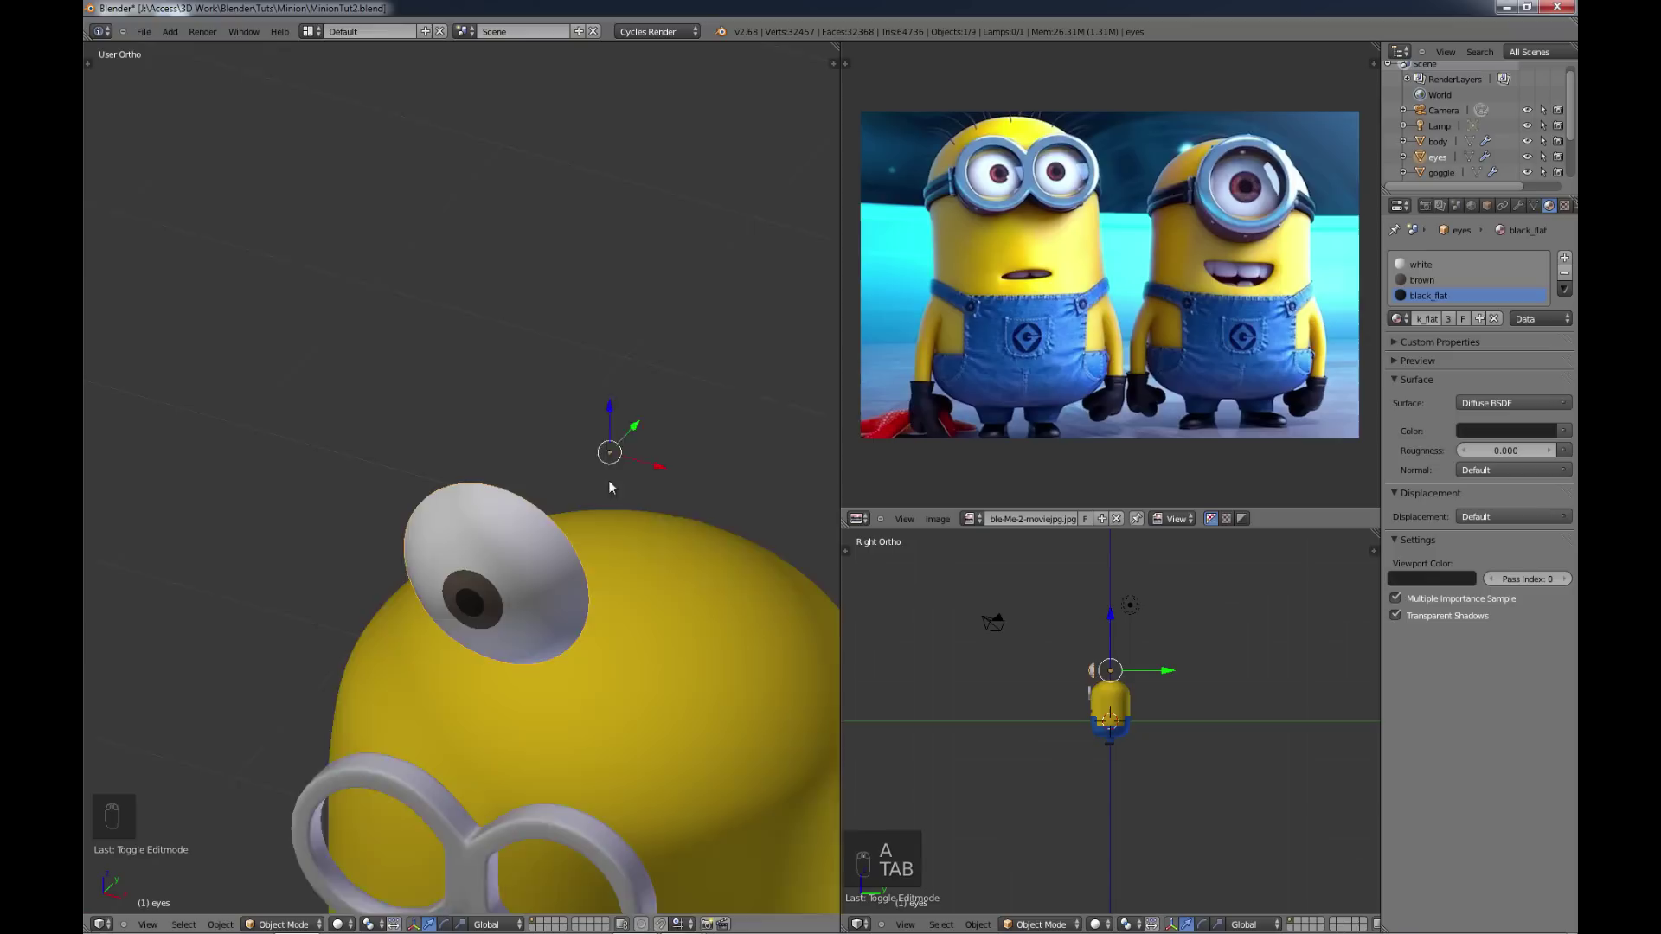
Step: Move and scale the eye down into the right goggle ring, adjusting the goggle to fit around it
{"action": "key", "text": "KP_1"}
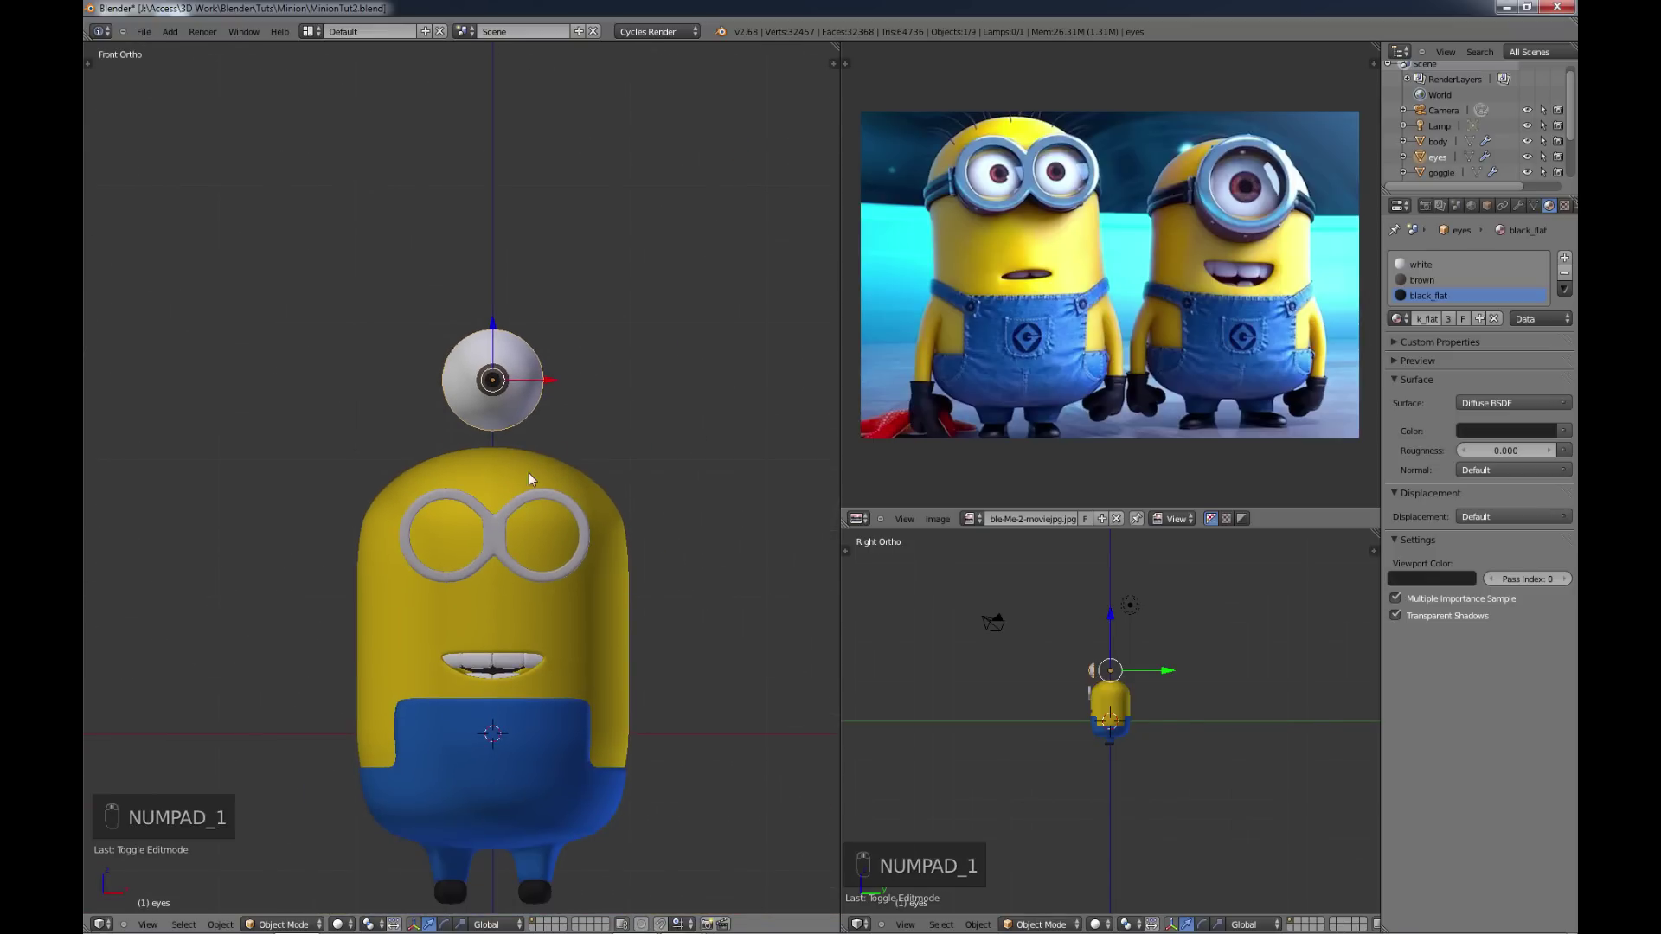
{"action": "left_click_drag", "start_coordinate": [502, 352], "coordinate": [536, 529]}
{"action": "left_click_drag", "start_coordinate": [549, 543], "coordinate": [588, 546]}
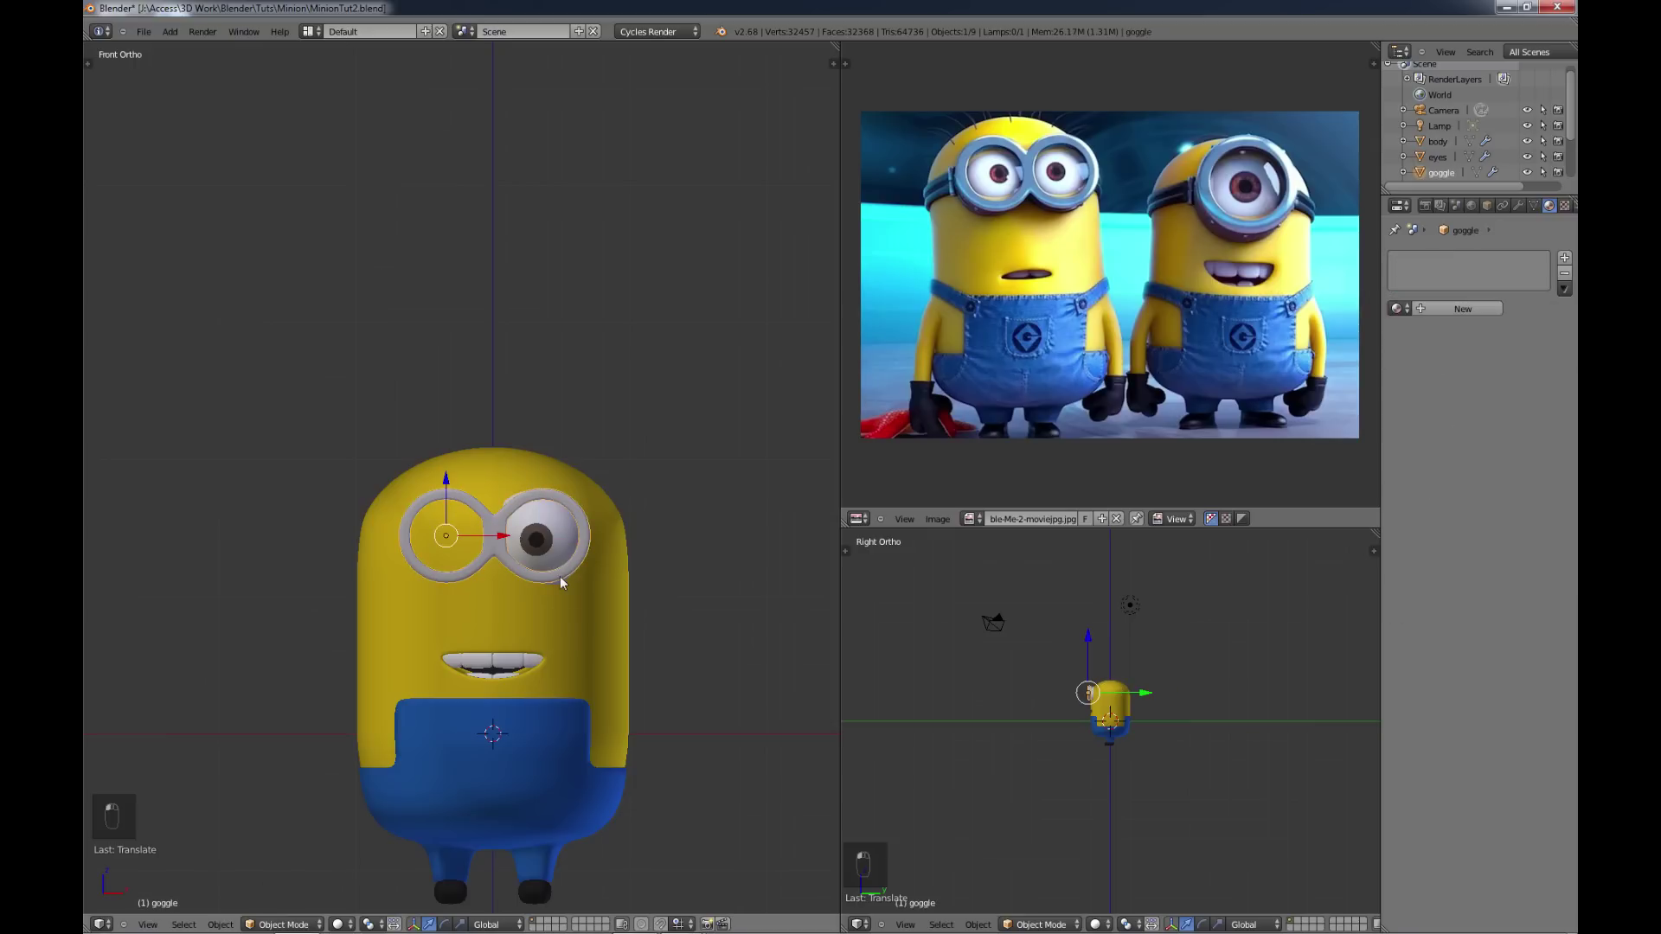
{"action": "left_click", "coordinate": [570, 587]}
{"action": "key", "text": "s"}
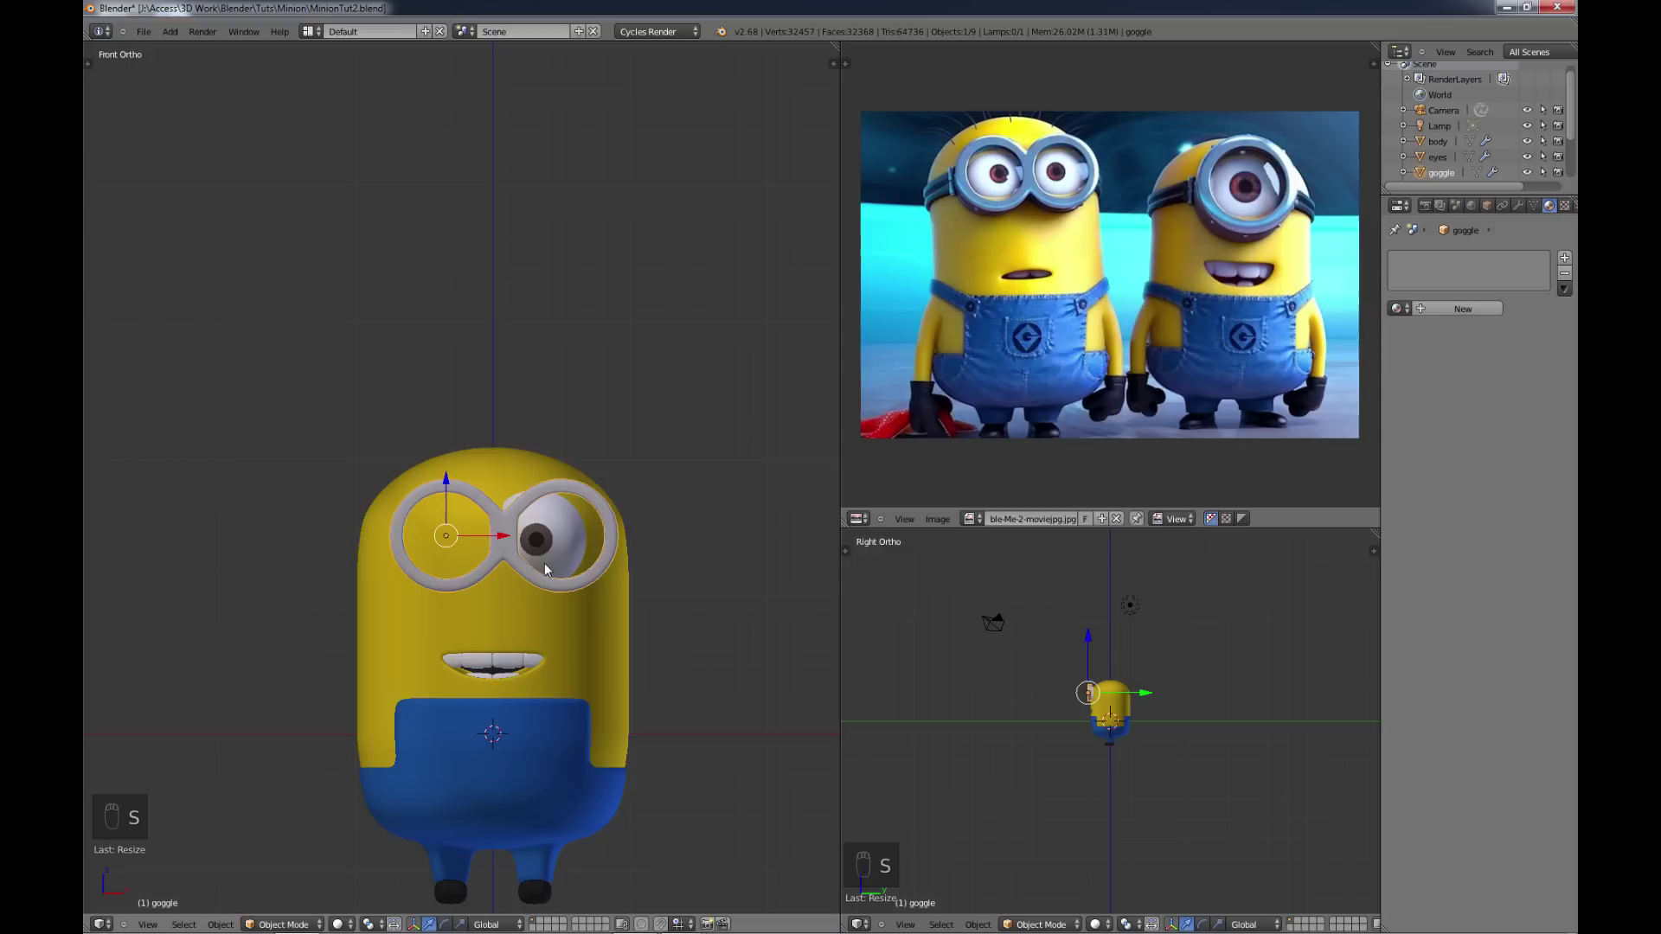
{"action": "left_click_drag", "start_coordinate": [513, 539], "coordinate": [498, 539]}
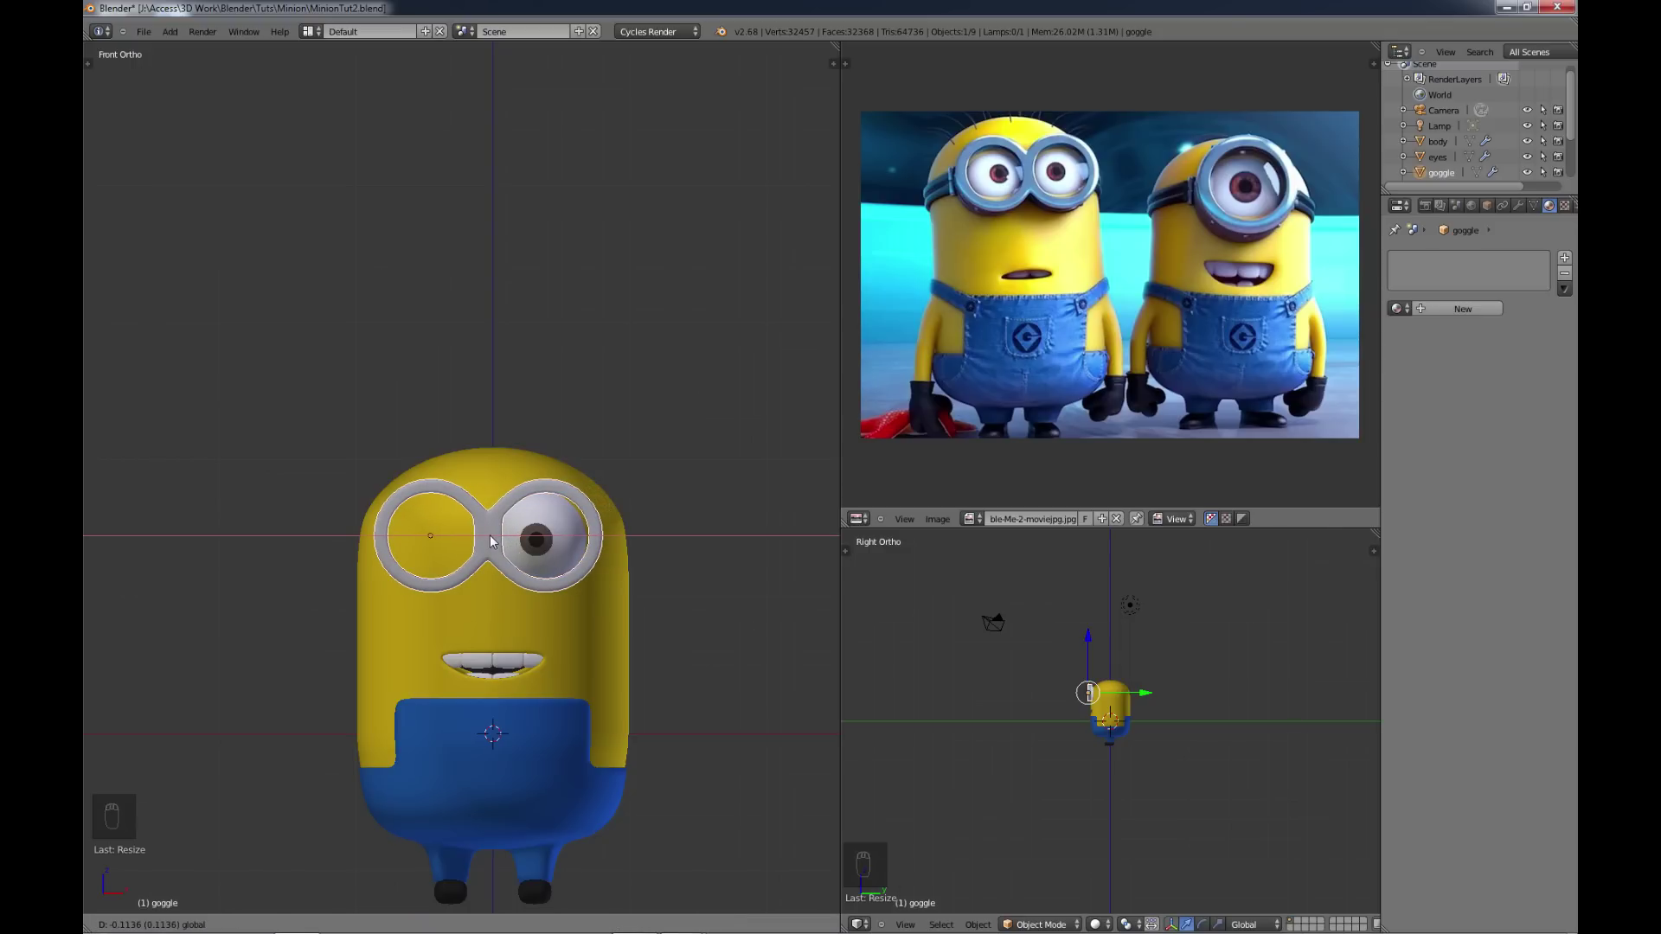
{"action": "key", "text": "s"}
{"action": "key", "text": "s"}
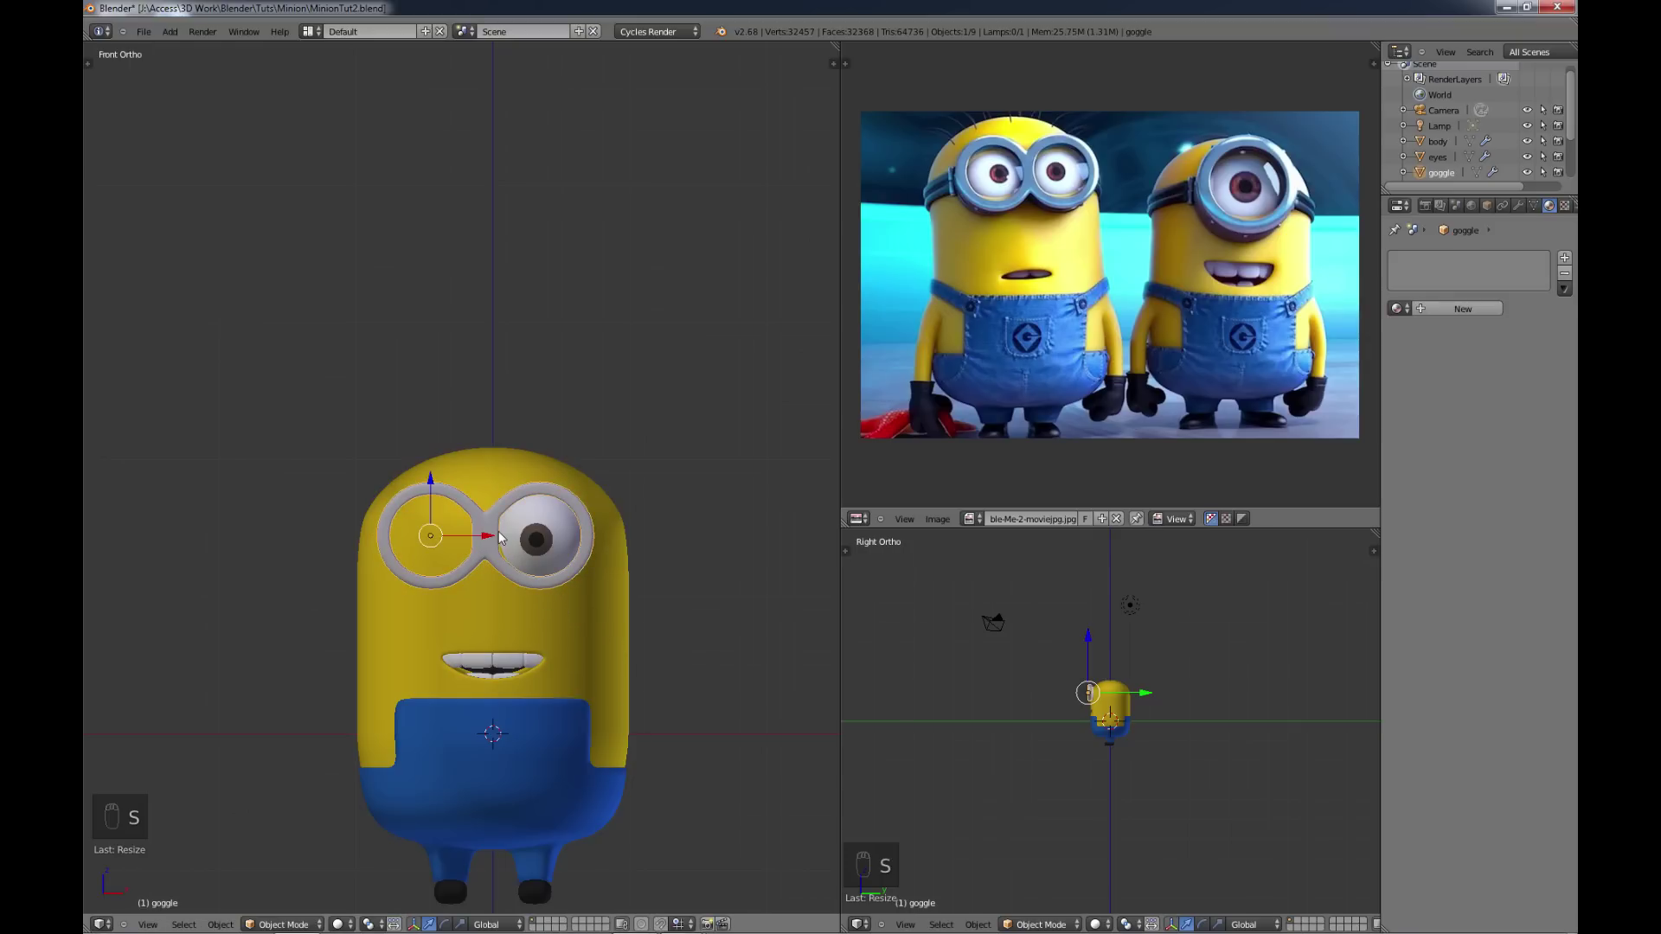
Step: Select the eyes object and add a Mirror modifier beneath its Subdivision Surface modifier
{"action": "key", "text": "KP_7"}
{"action": "left_click", "coordinate": [494, 539]}
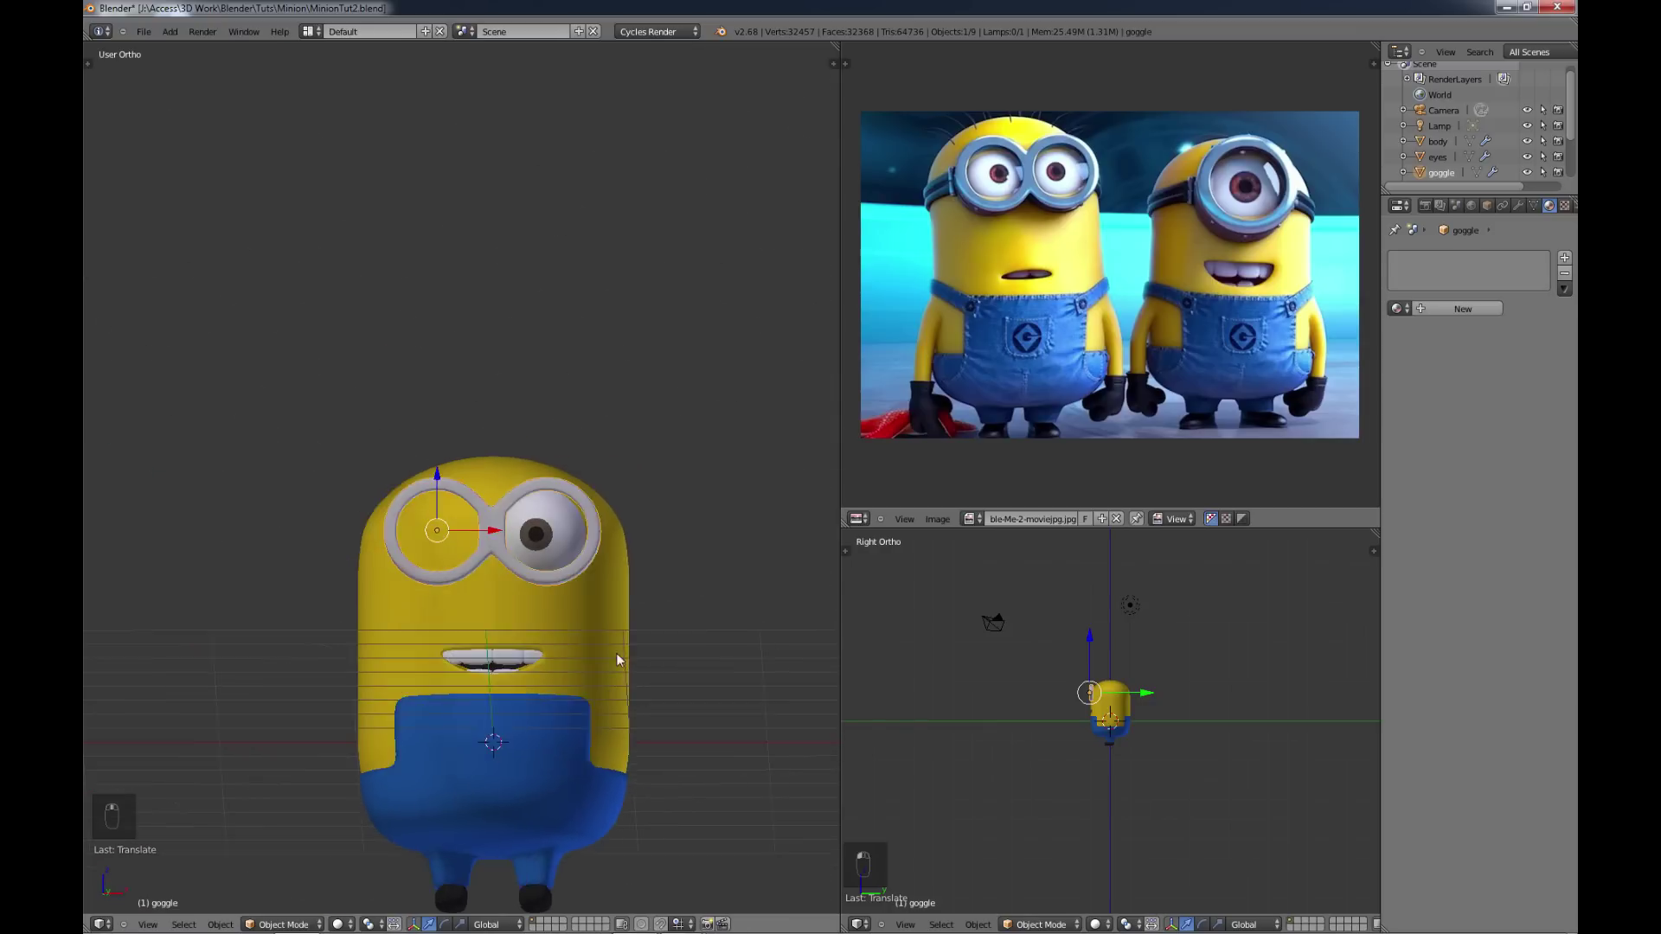
{"action": "left_click_drag", "start_coordinate": [615, 578], "coordinate": [633, 570]}
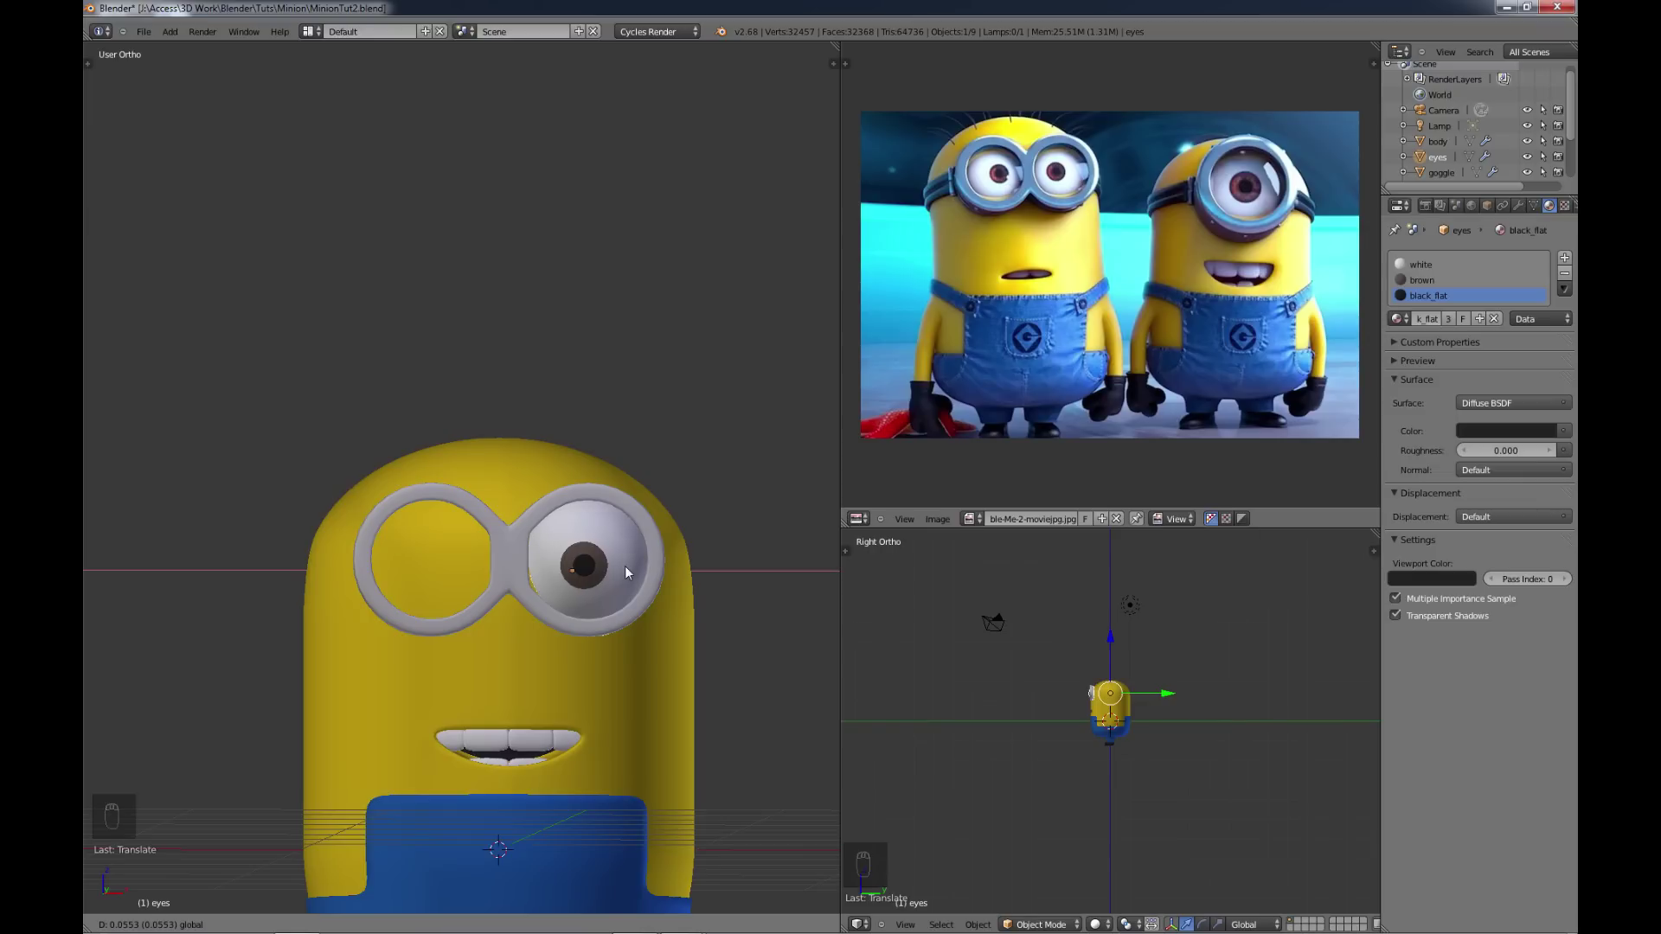
{"action": "left_click_drag", "start_coordinate": [609, 630], "coordinate": [667, 604]}
{"action": "left_click", "coordinate": [682, 596]}
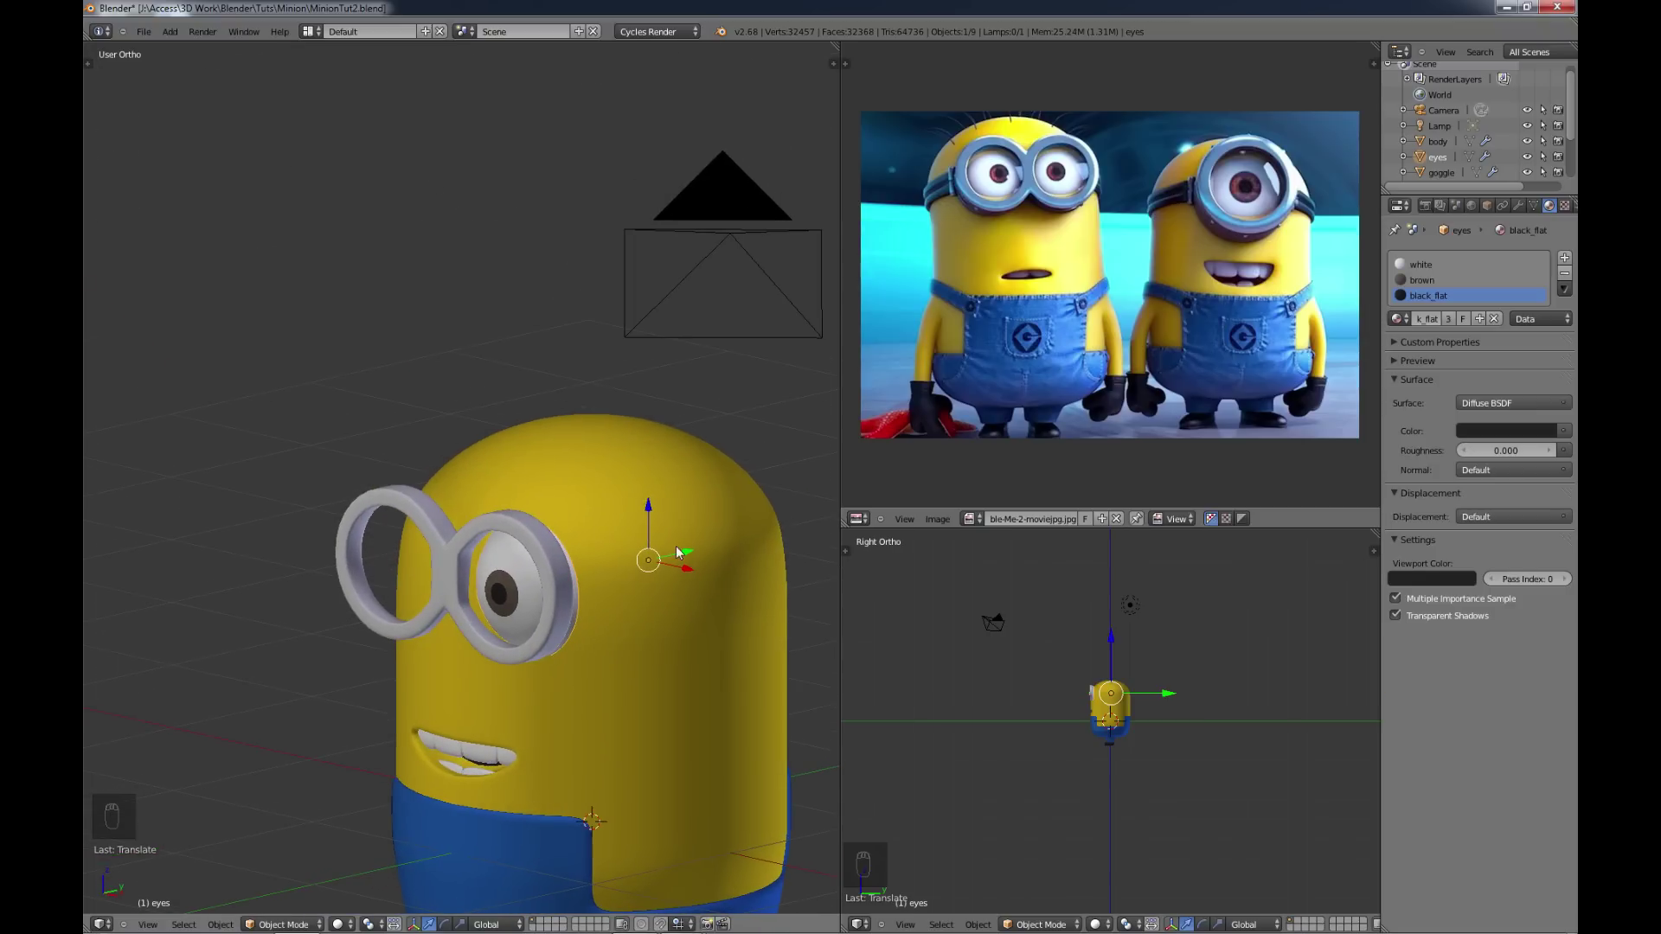
{"action": "left_click_drag", "start_coordinate": [695, 550], "coordinate": [677, 568]}
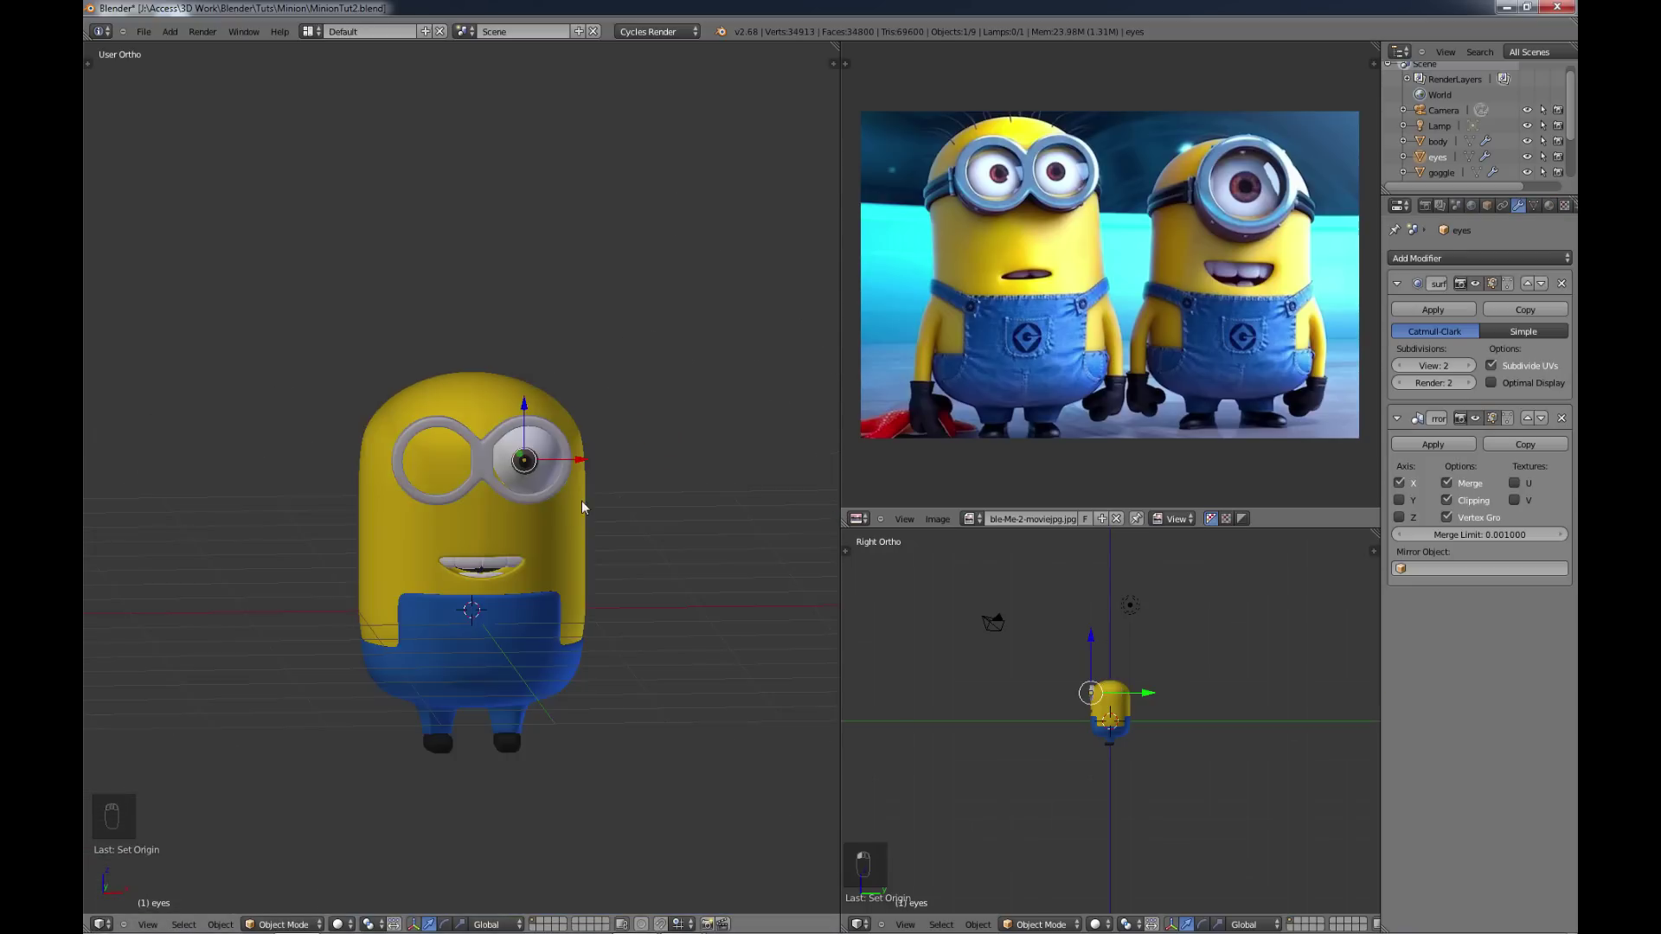
Step: Add a Plain Axes empty, raise it above the head and rename it empty_mirror
{"action": "key", "text": "shift+a"}
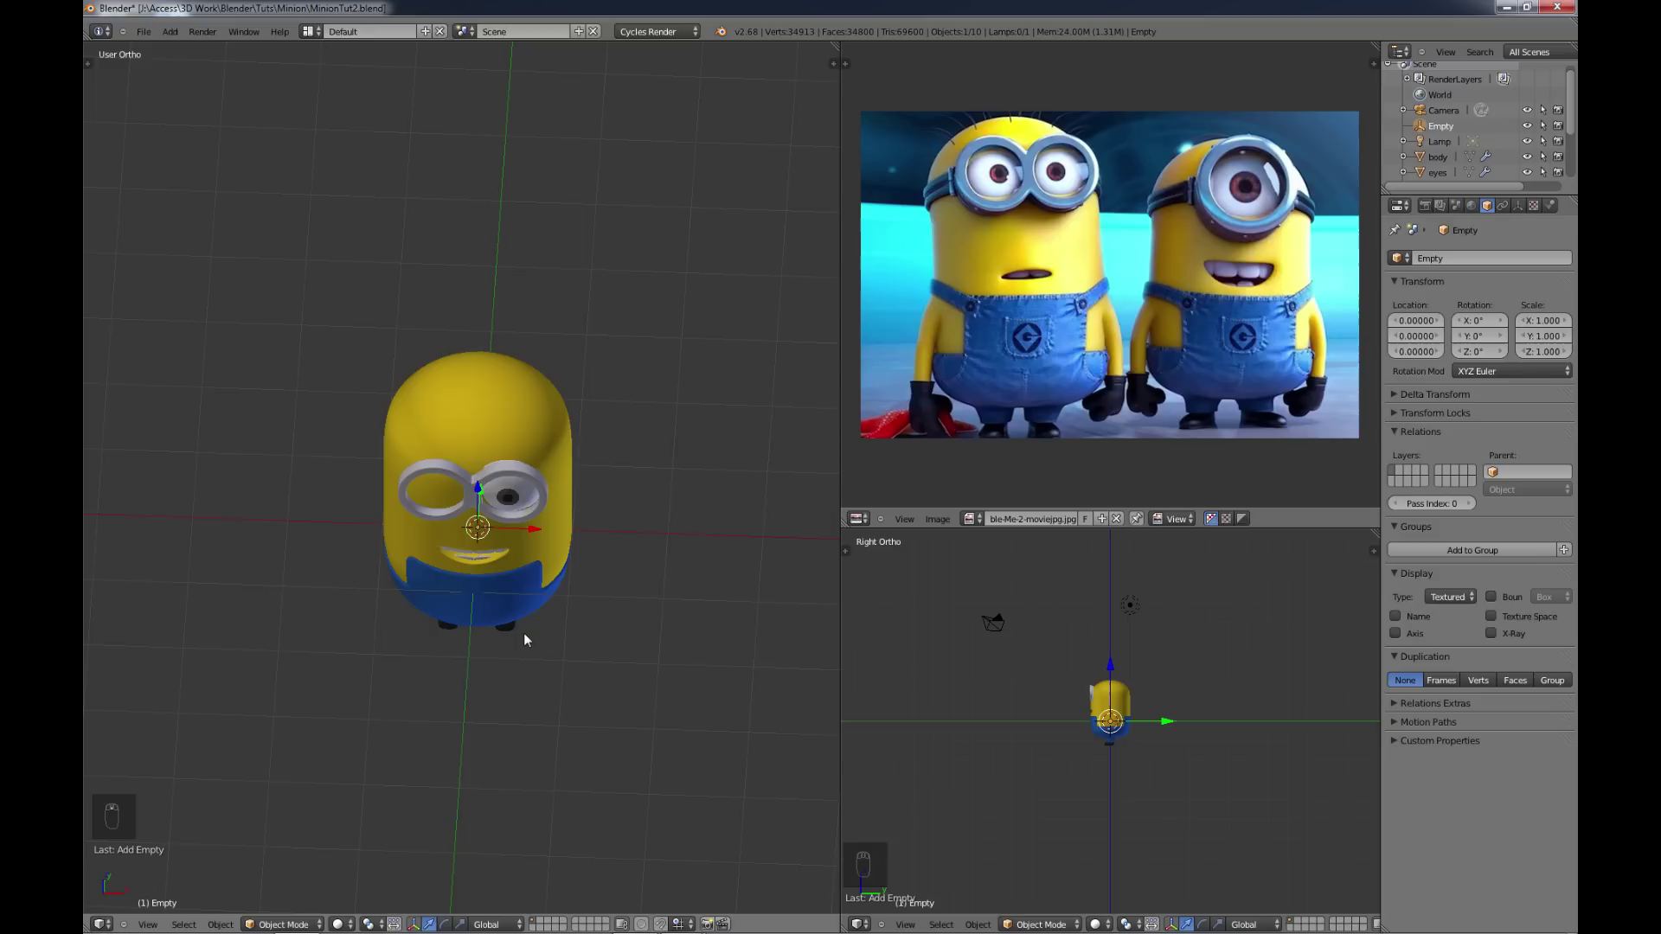
{"action": "key", "text": "shift+s"}
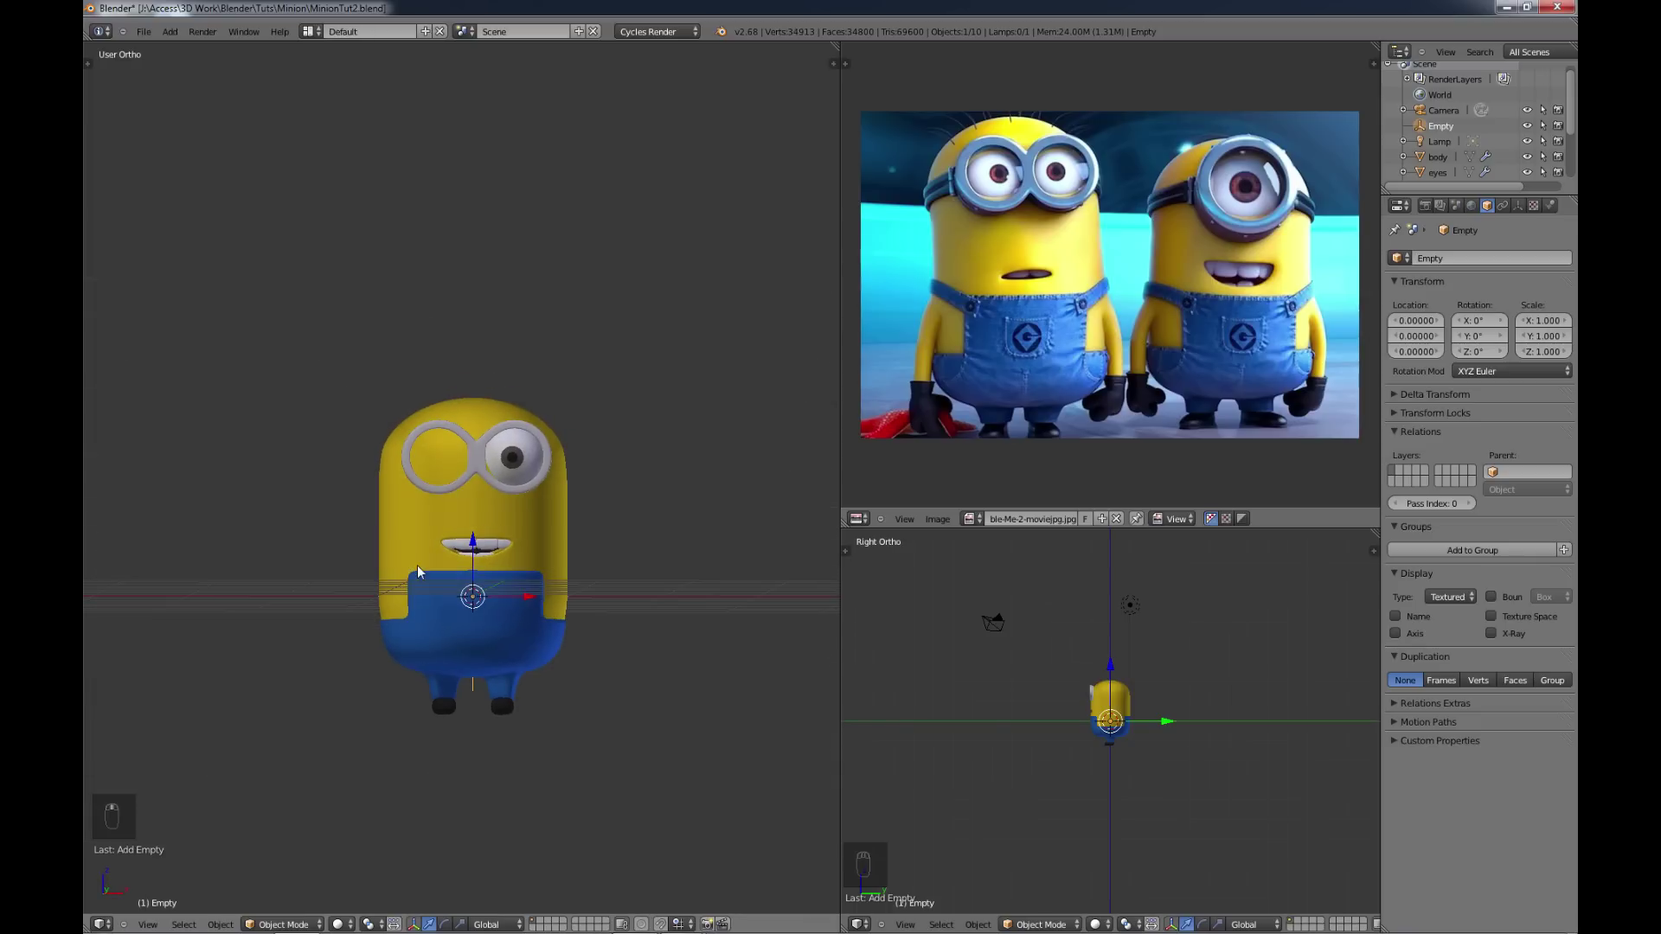
{"action": "left_click_drag", "start_coordinate": [476, 540], "coordinate": [672, 469]}
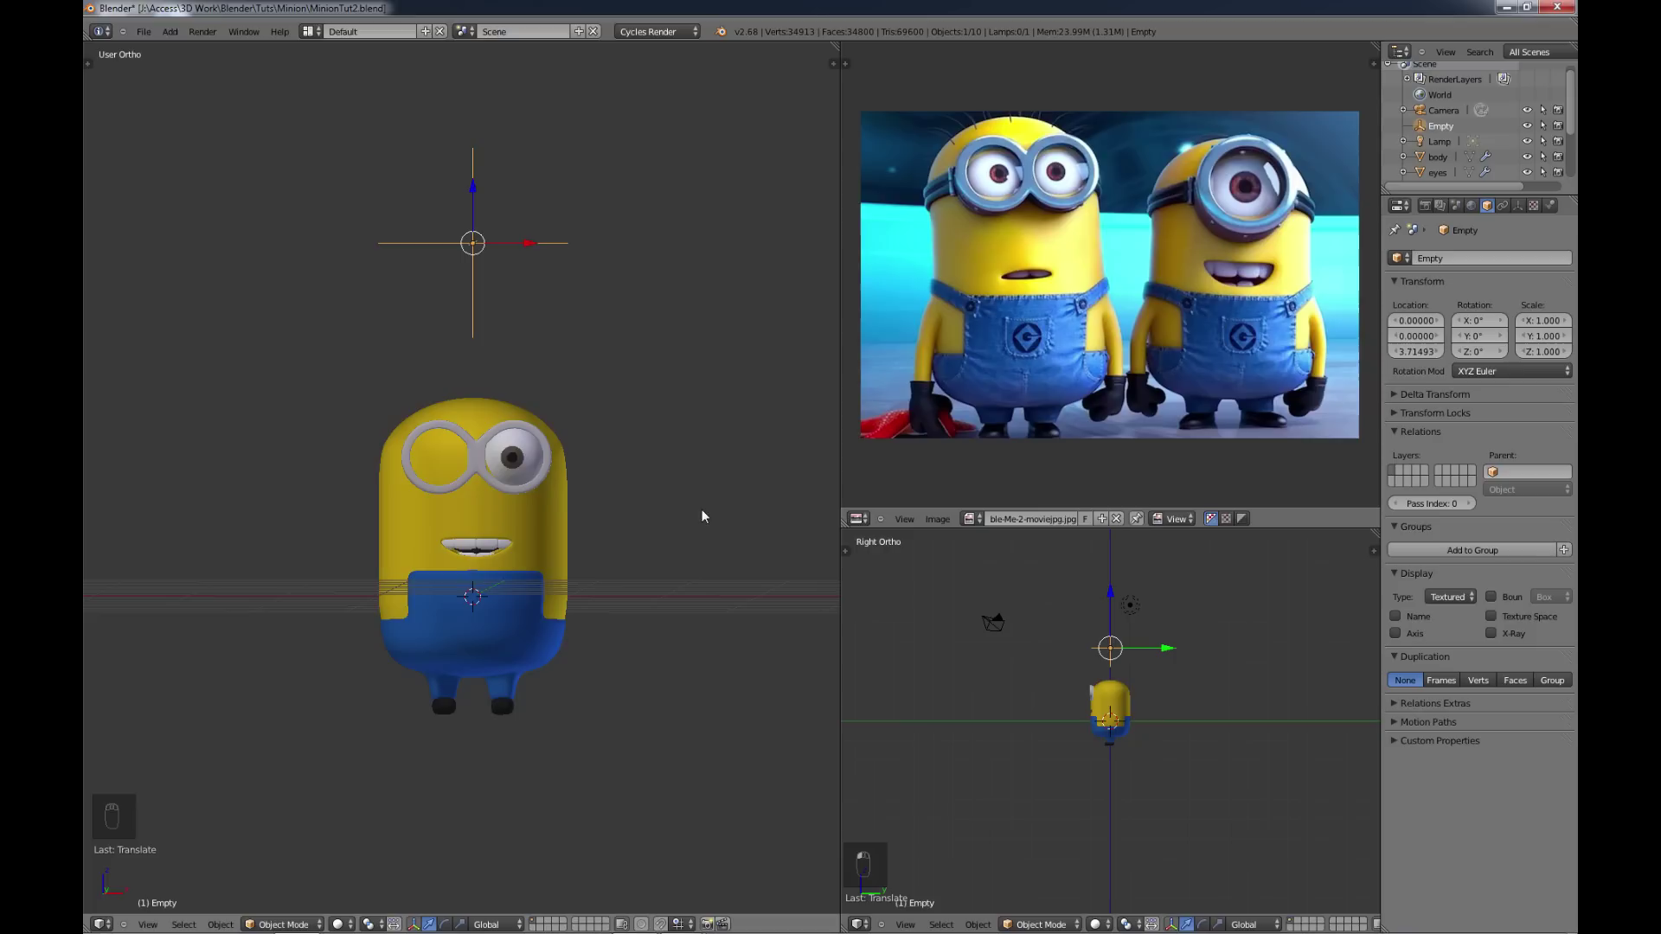
{"action": "left_click_drag", "start_coordinate": [1447, 138], "coordinate": [1447, 137]}
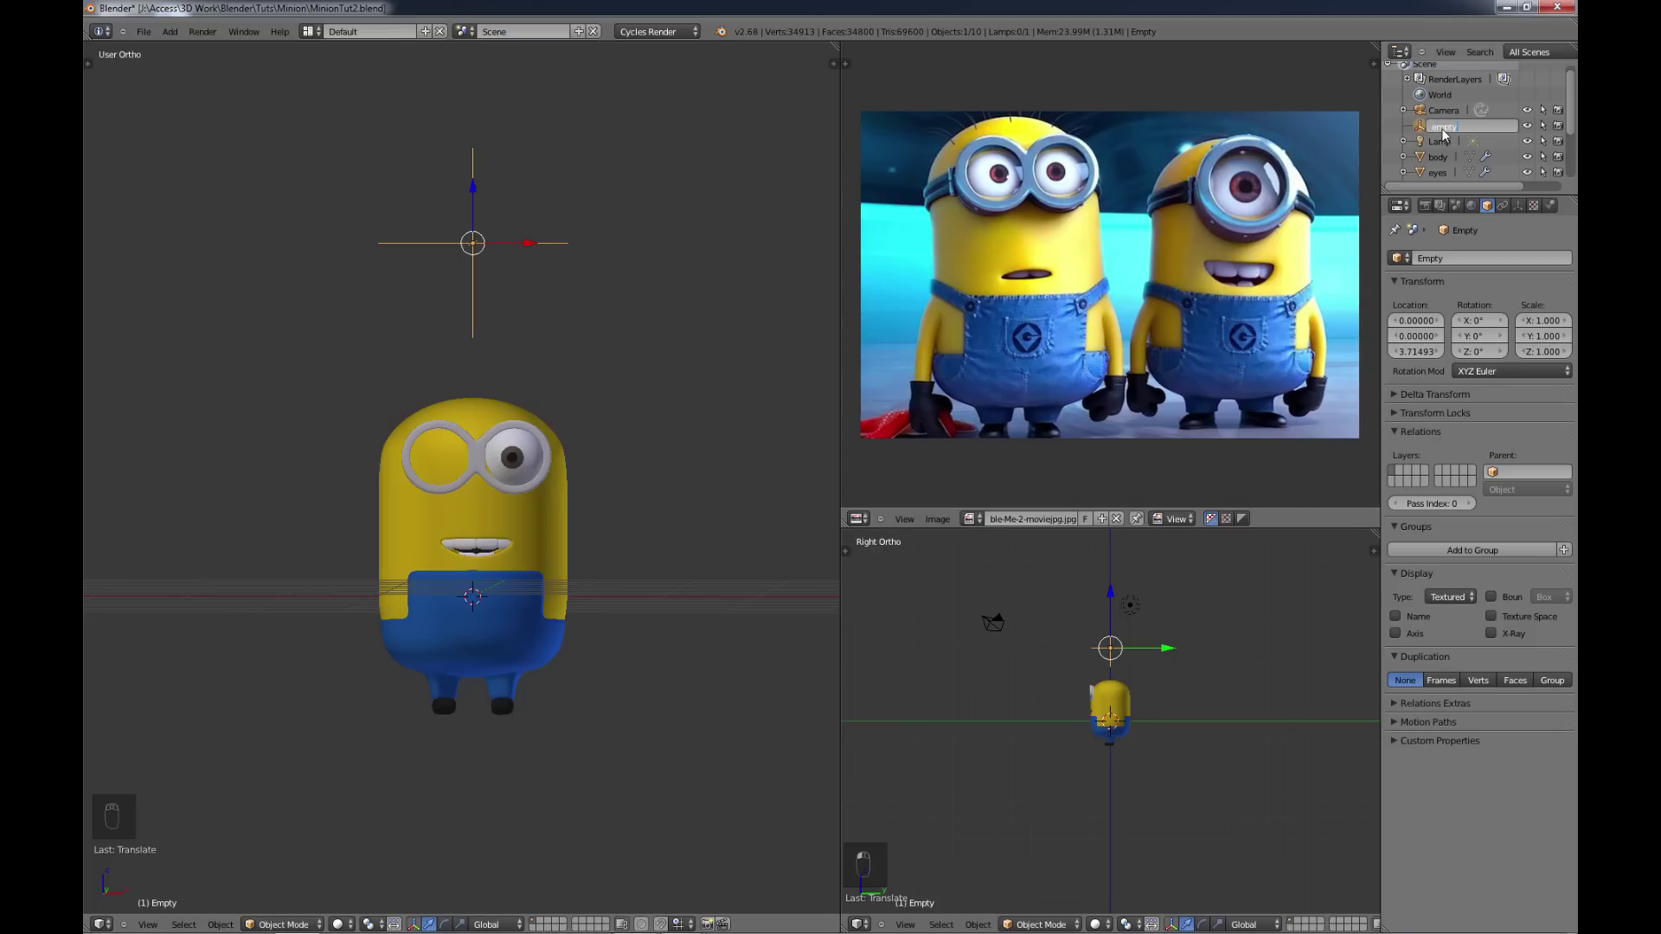
{"action": "key", "text": "r"}
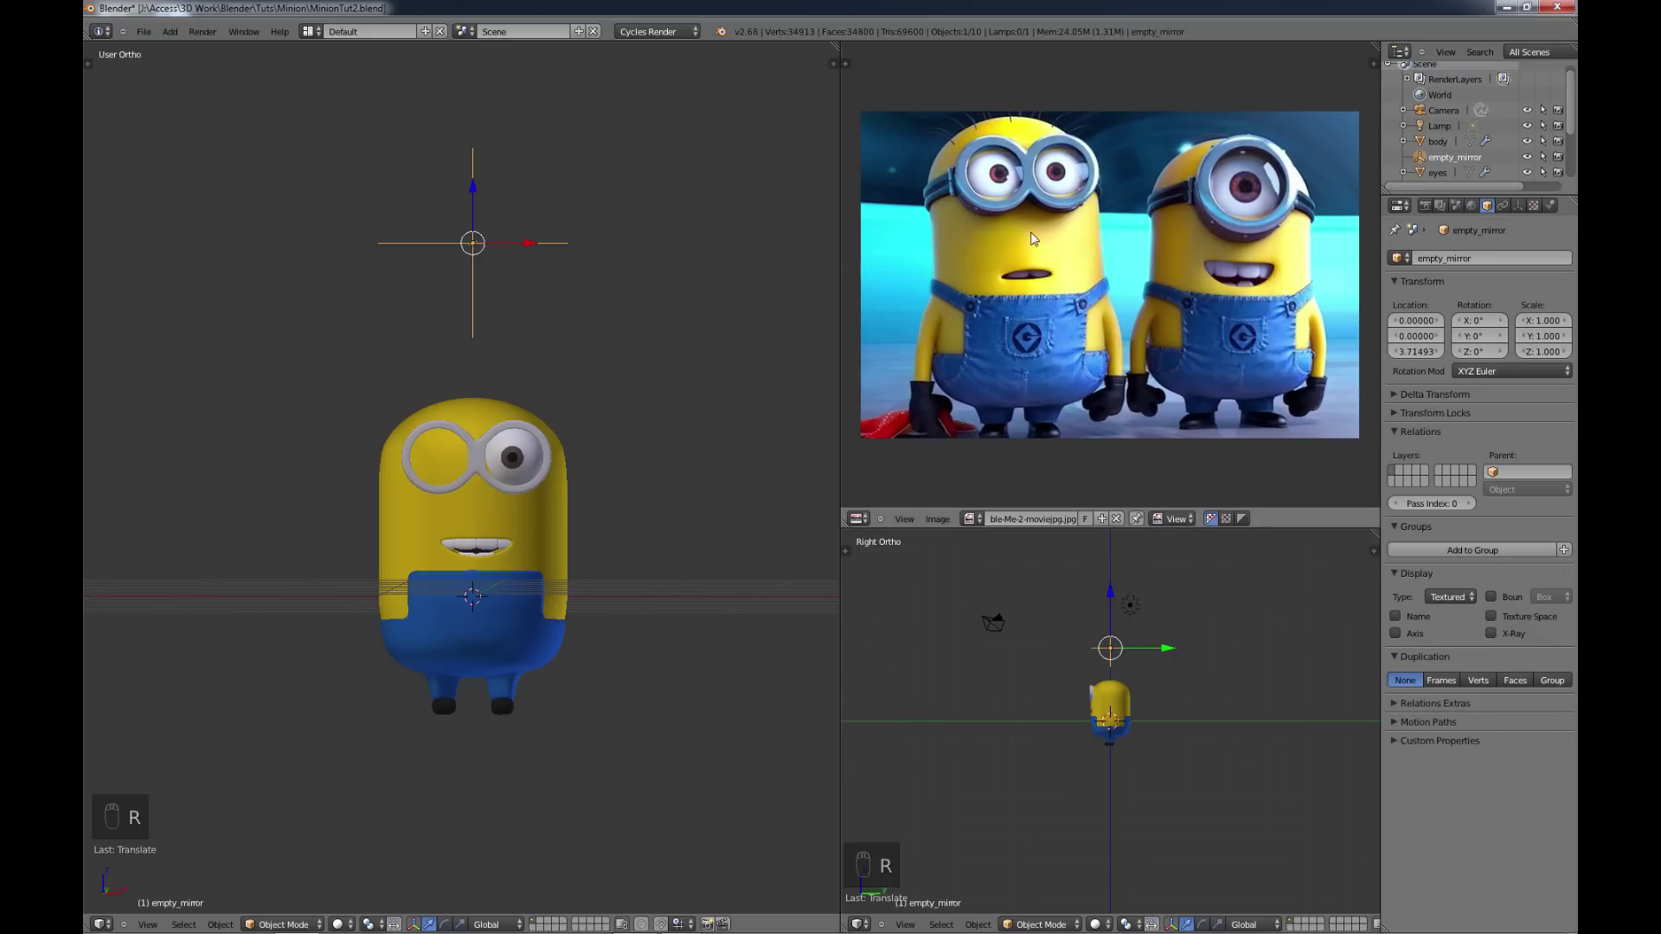
Step: Set empty_mirror as the Mirror Object on the eyes' Mirror modifier, giving the minion two eyes
{"action": "left_click_drag", "start_coordinate": [527, 449], "coordinate": [1480, 571]}
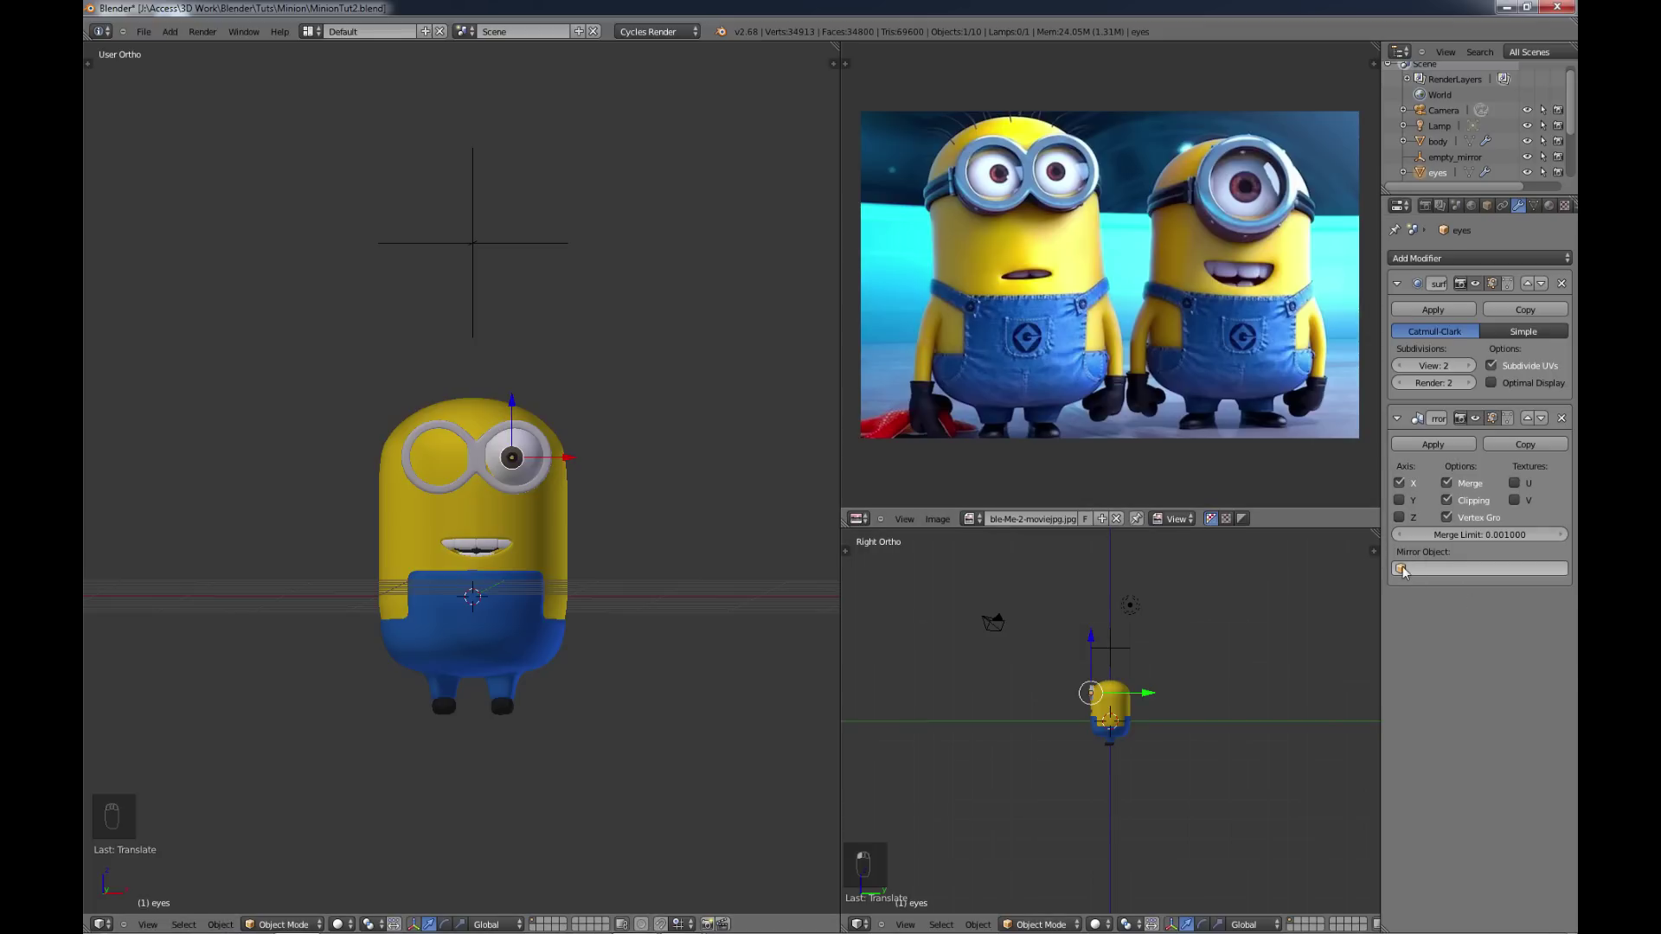
{"action": "left_click_drag", "start_coordinate": [1409, 577], "coordinate": [1384, 643]}
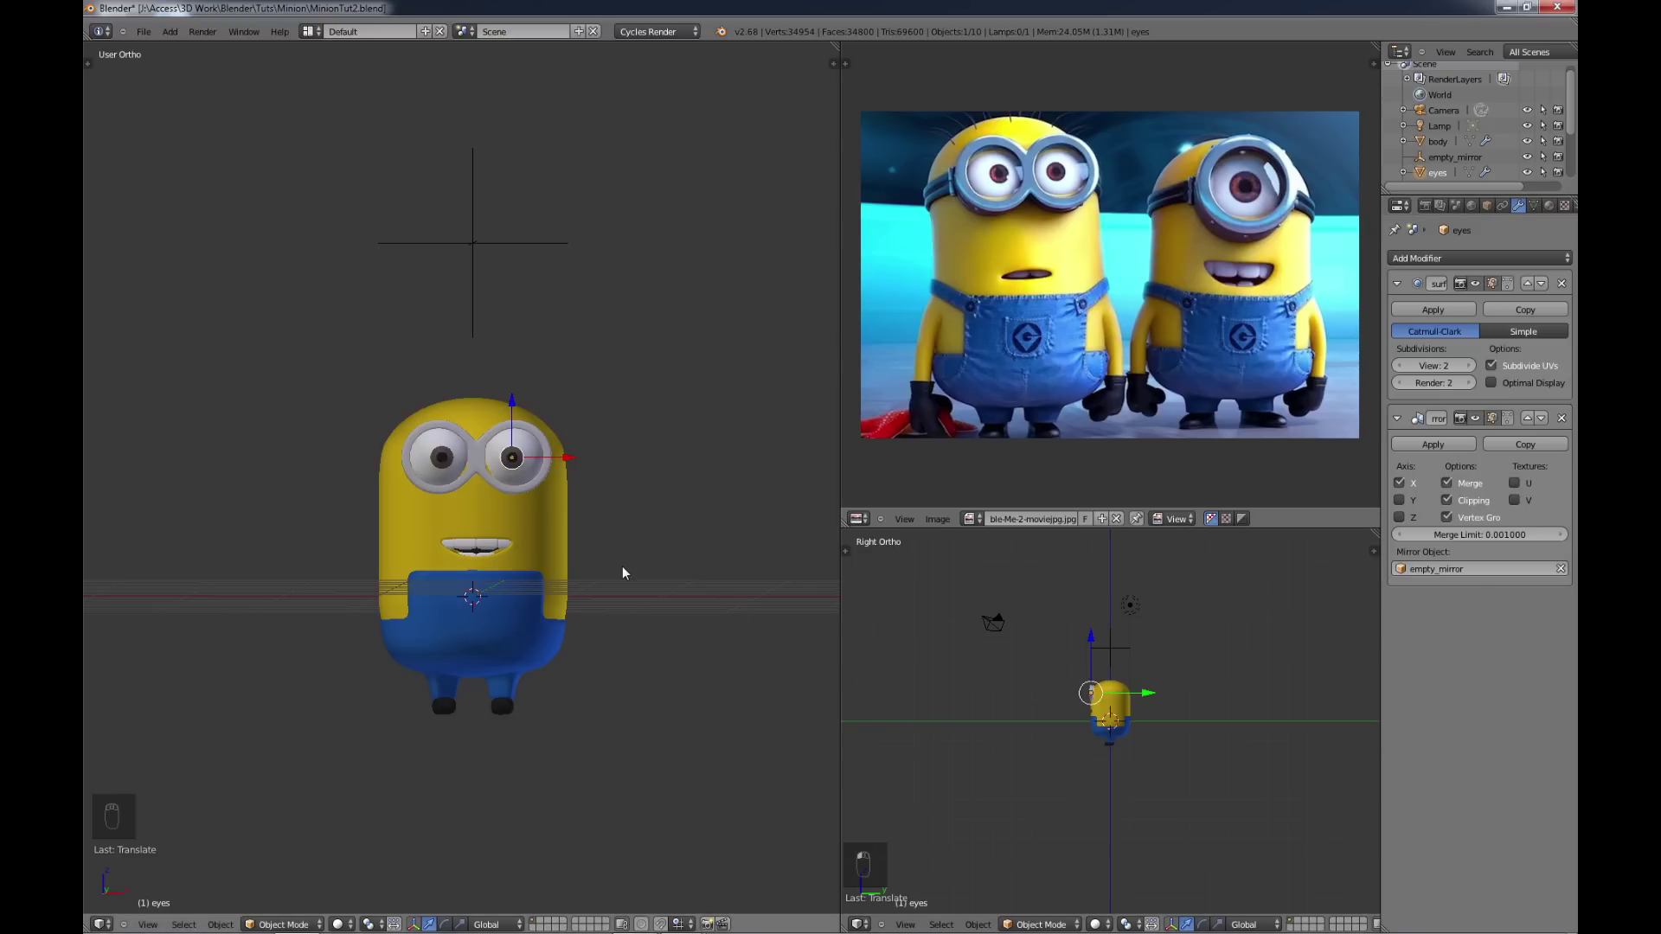
{"action": "left_click_drag", "start_coordinate": [629, 575], "coordinate": [540, 596]}
Step: Orbit and zoom in on both eyes, then select the goggle and enter Edit Mode on its mesh
{"action": "key", "text": "a"}
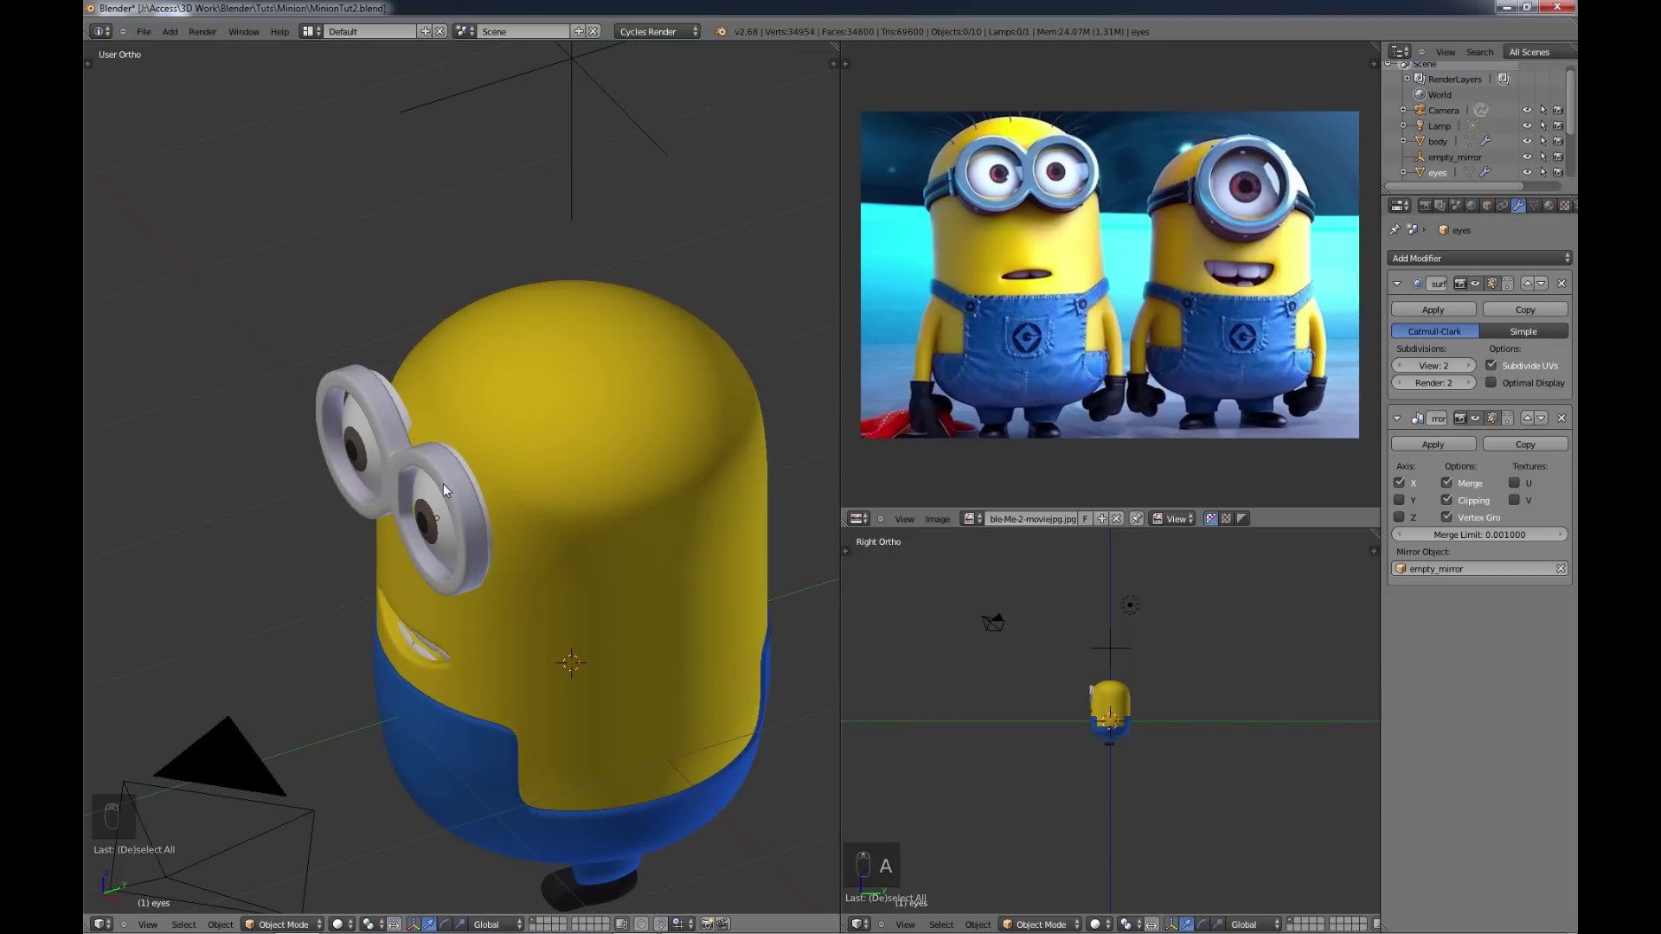
{"action": "left_click_drag", "start_coordinate": [424, 521], "coordinate": [479, 509]}
{"action": "middle_click", "coordinate": [479, 509]}
{"action": "middle_click", "coordinate": [515, 495]}
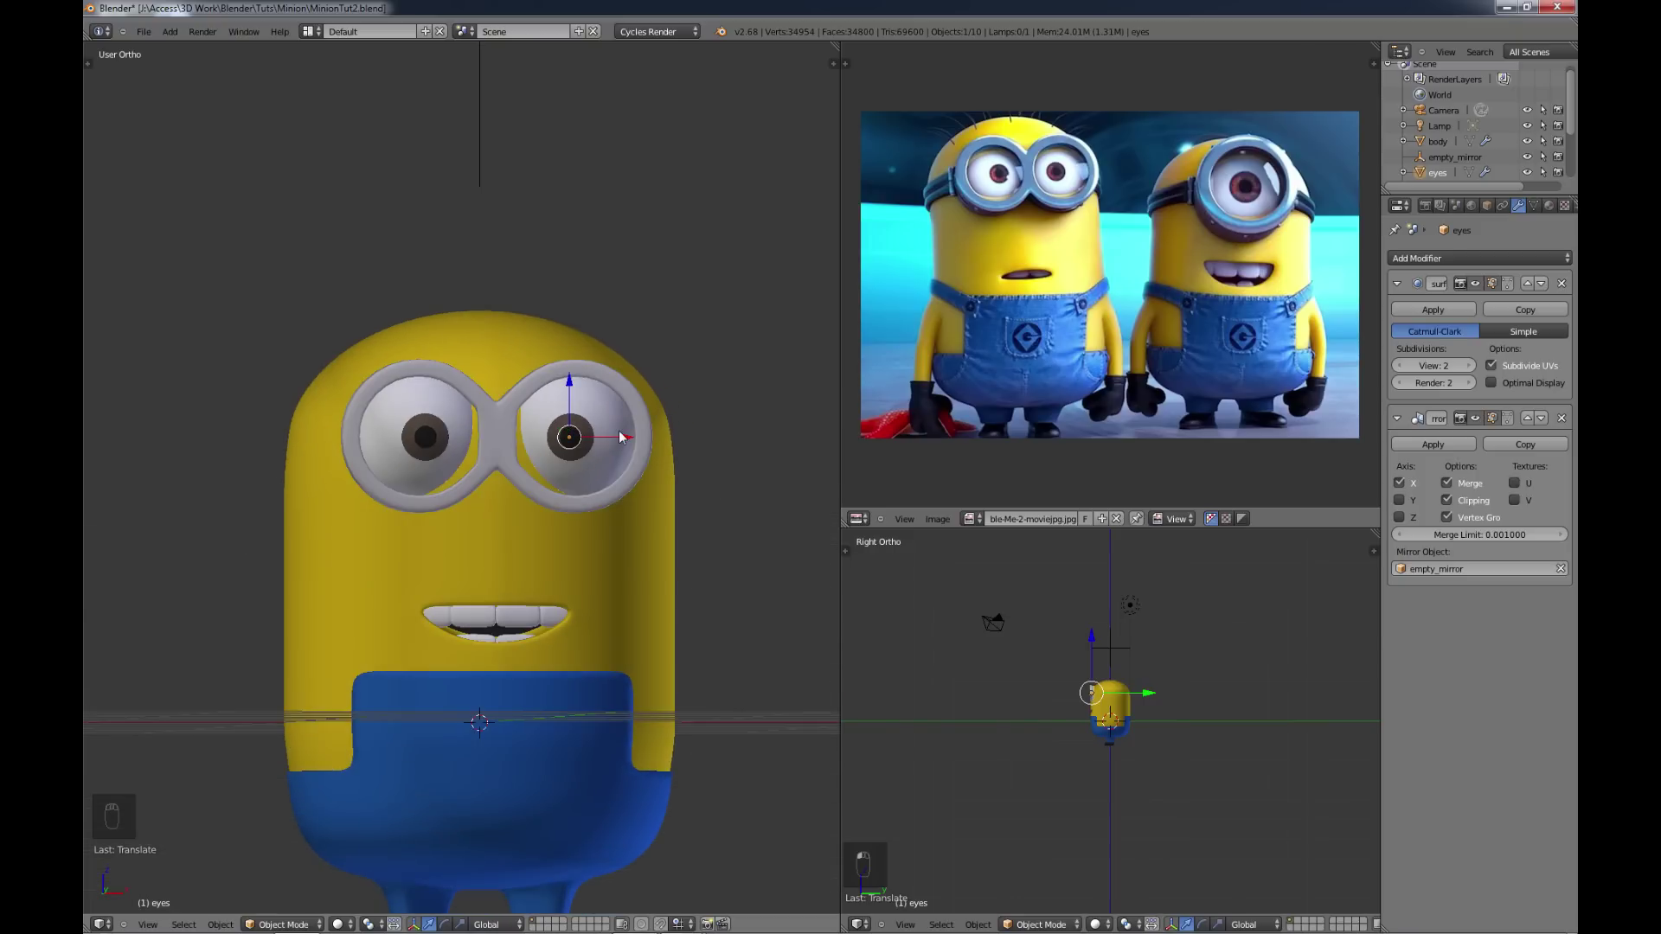
{"action": "middle_click", "coordinate": [628, 442]}
{"action": "left_click_drag", "start_coordinate": [628, 442], "coordinate": [622, 442]}
{"action": "middle_click", "coordinate": [595, 537]}
{"action": "key", "text": "KP_7"}
{"action": "key", "text": "r"}
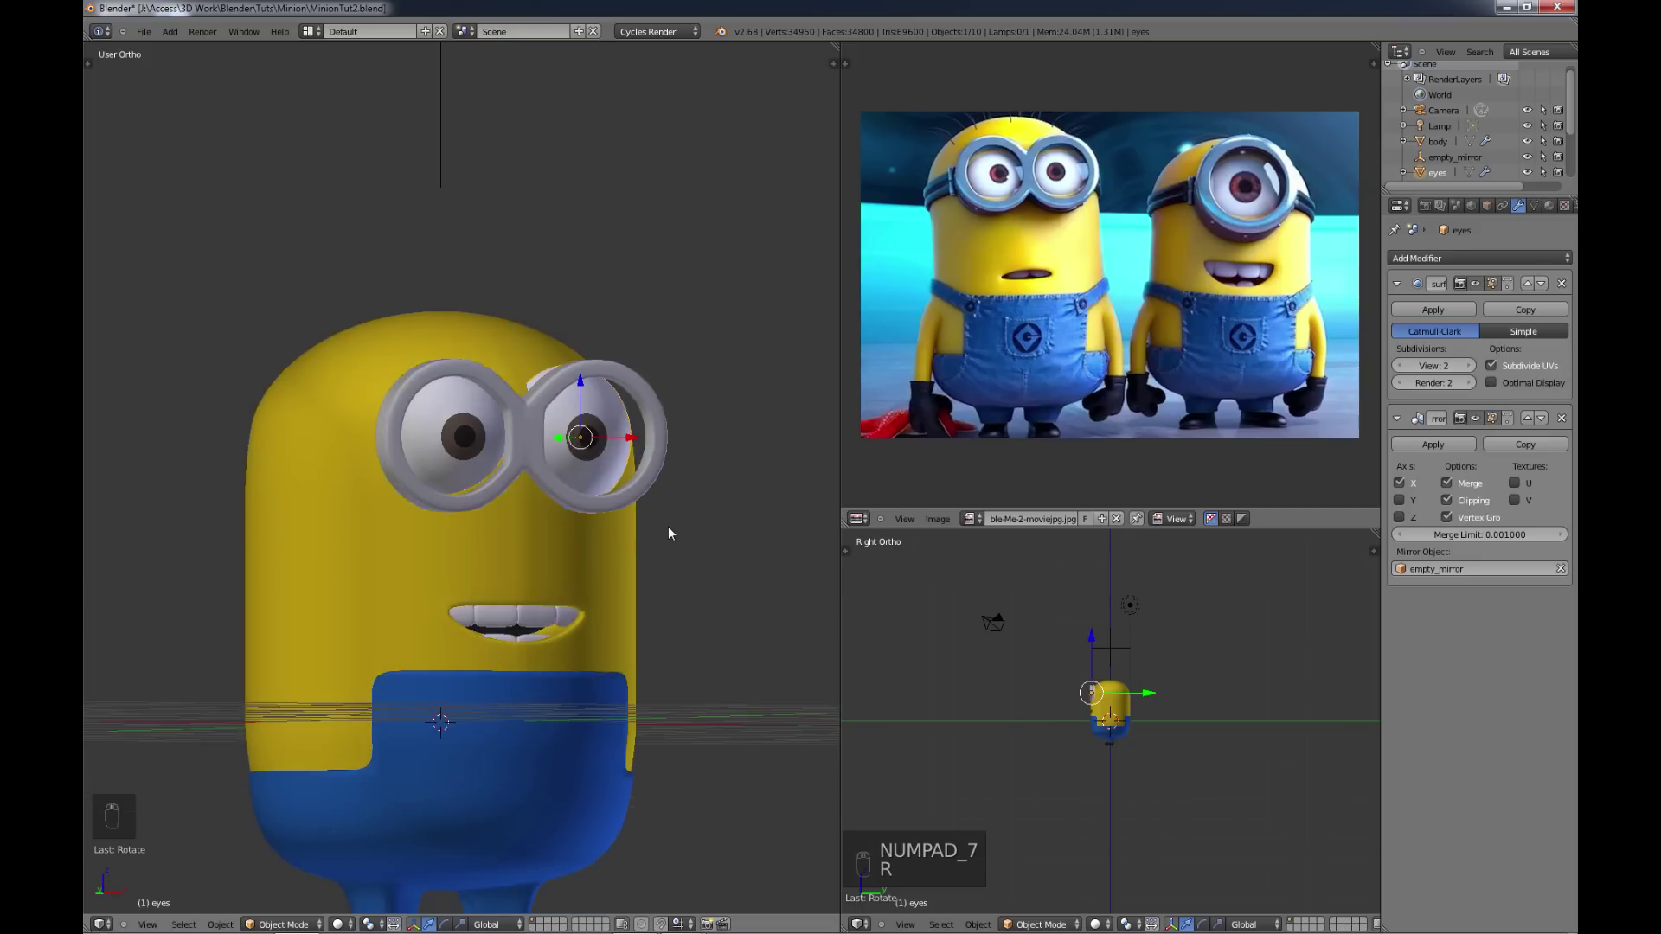
{"action": "left_click_drag", "start_coordinate": [610, 525], "coordinate": [585, 486]}
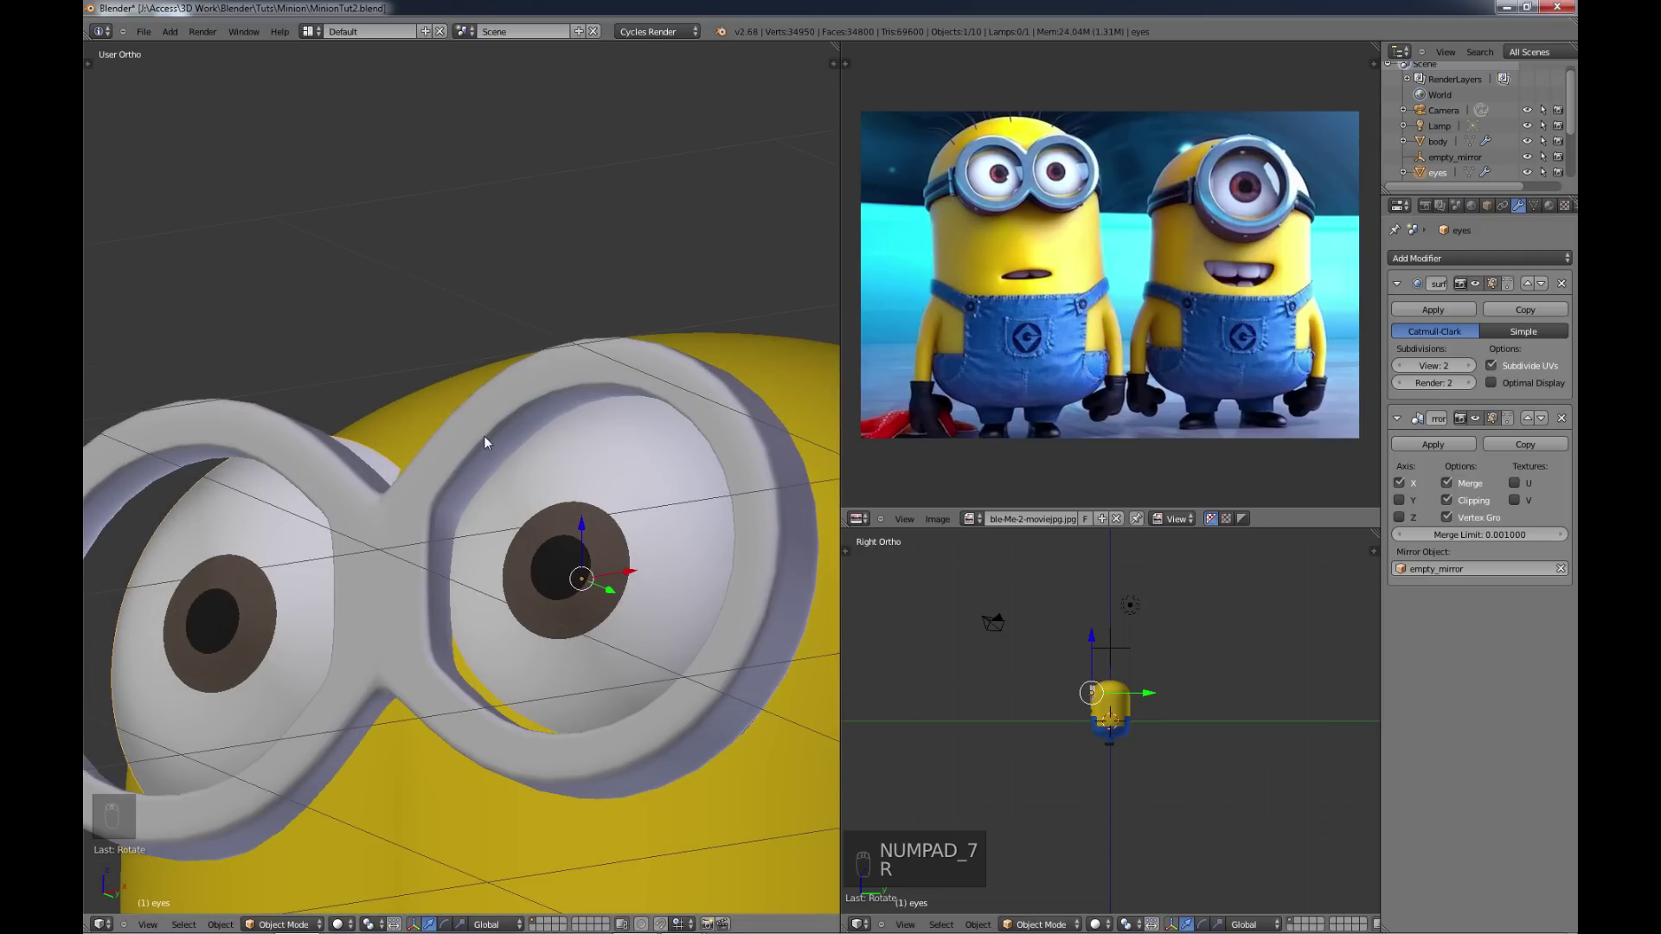
{"action": "left_click_drag", "start_coordinate": [491, 447], "coordinate": [495, 442]}
{"action": "key", "text": "Tab"}
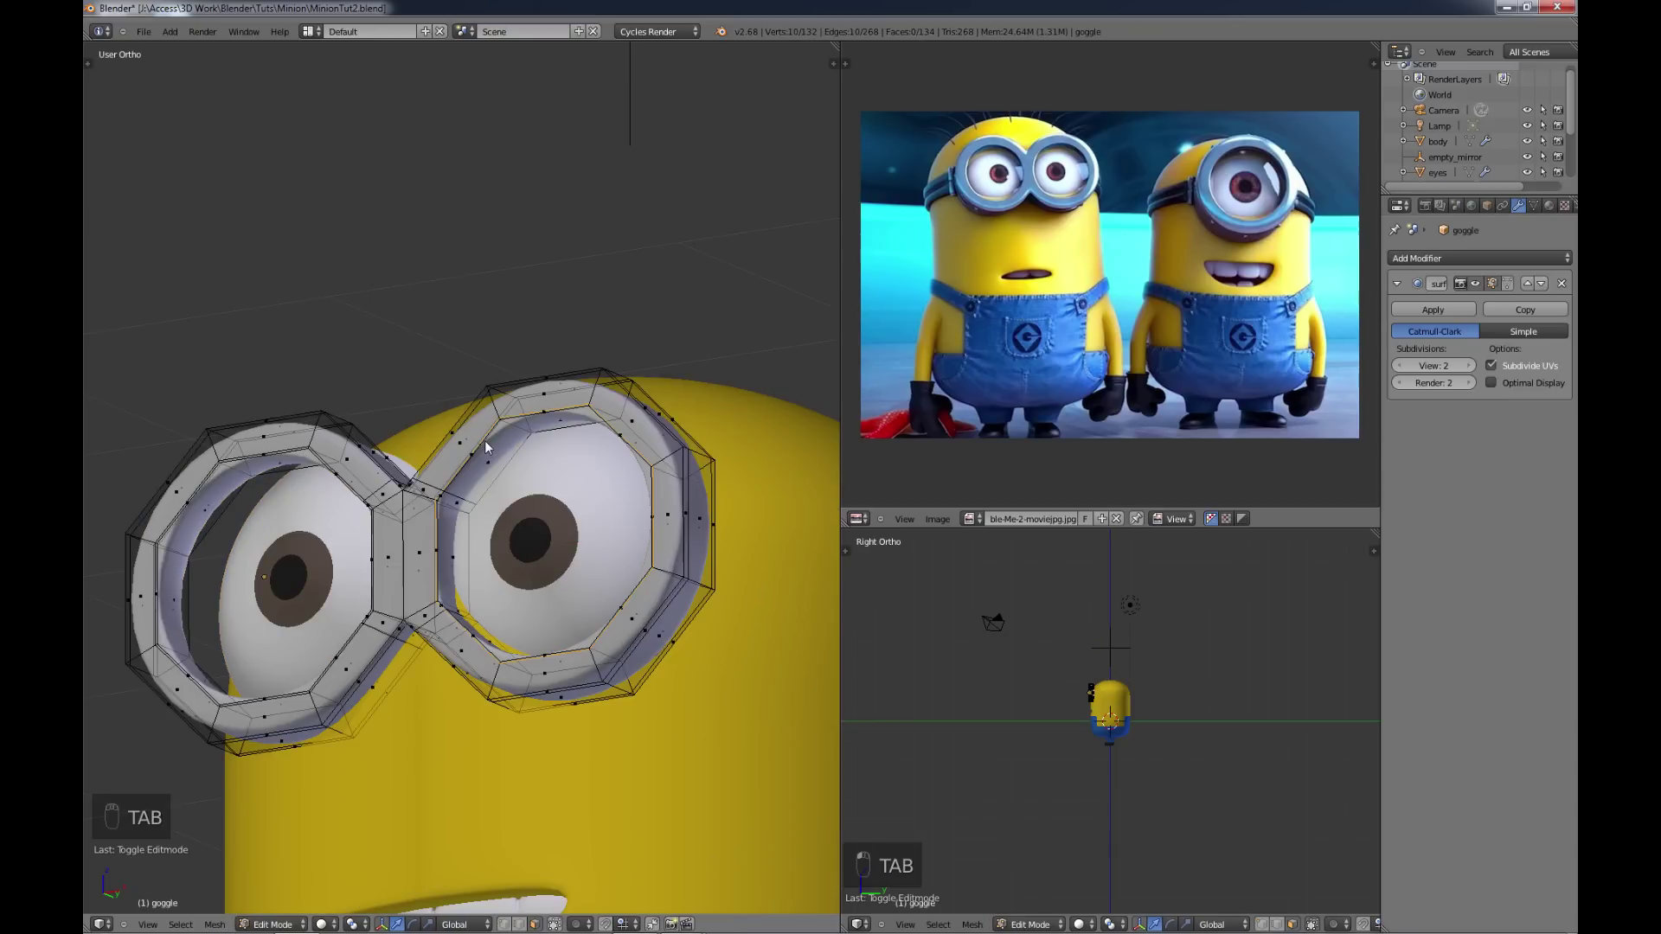
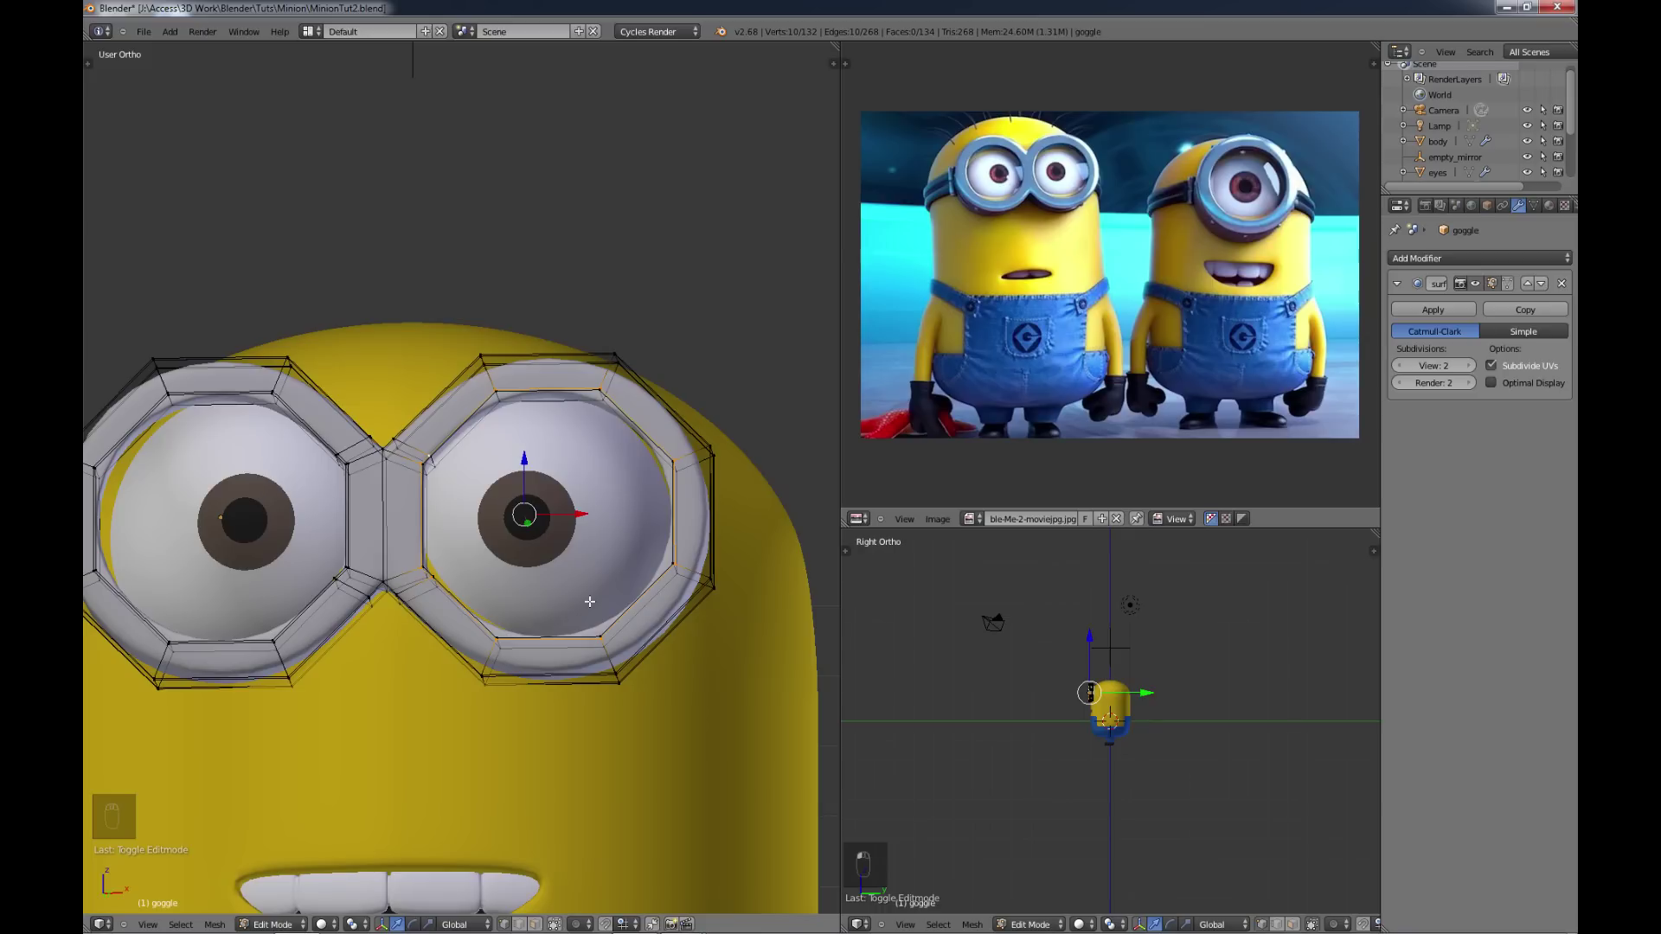
Step: Fill the right goggle ring's opening with a face and collapse it into a fan around one centre vertex
{"action": "key", "text": "shift+d"}
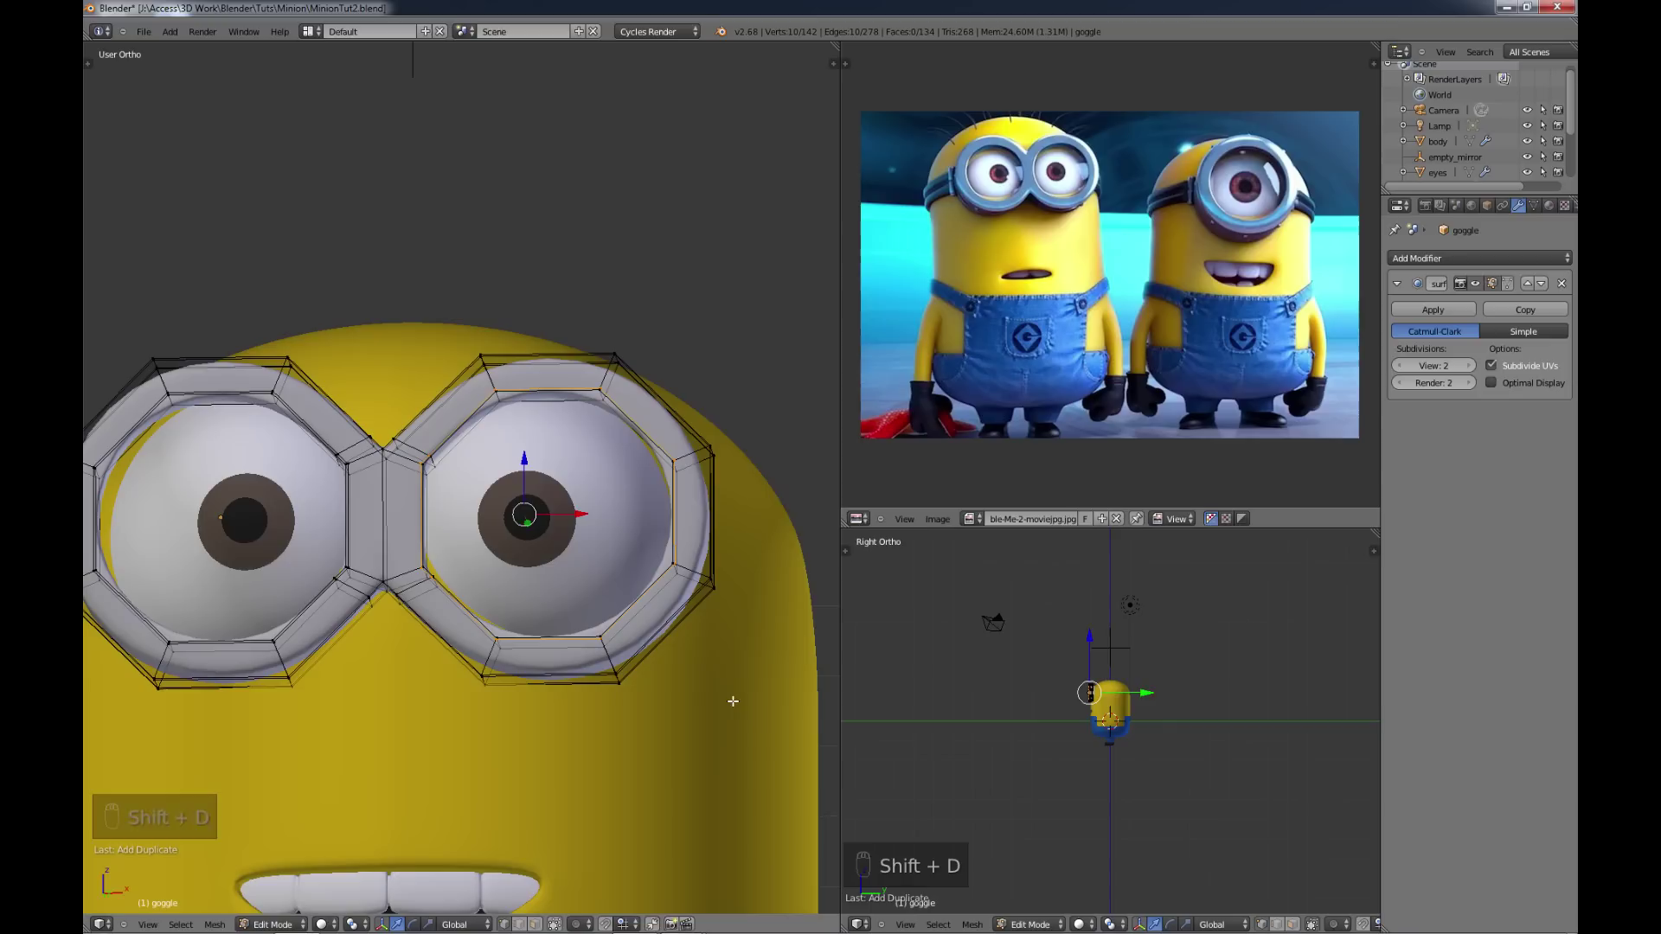
{"action": "key", "text": "s"}
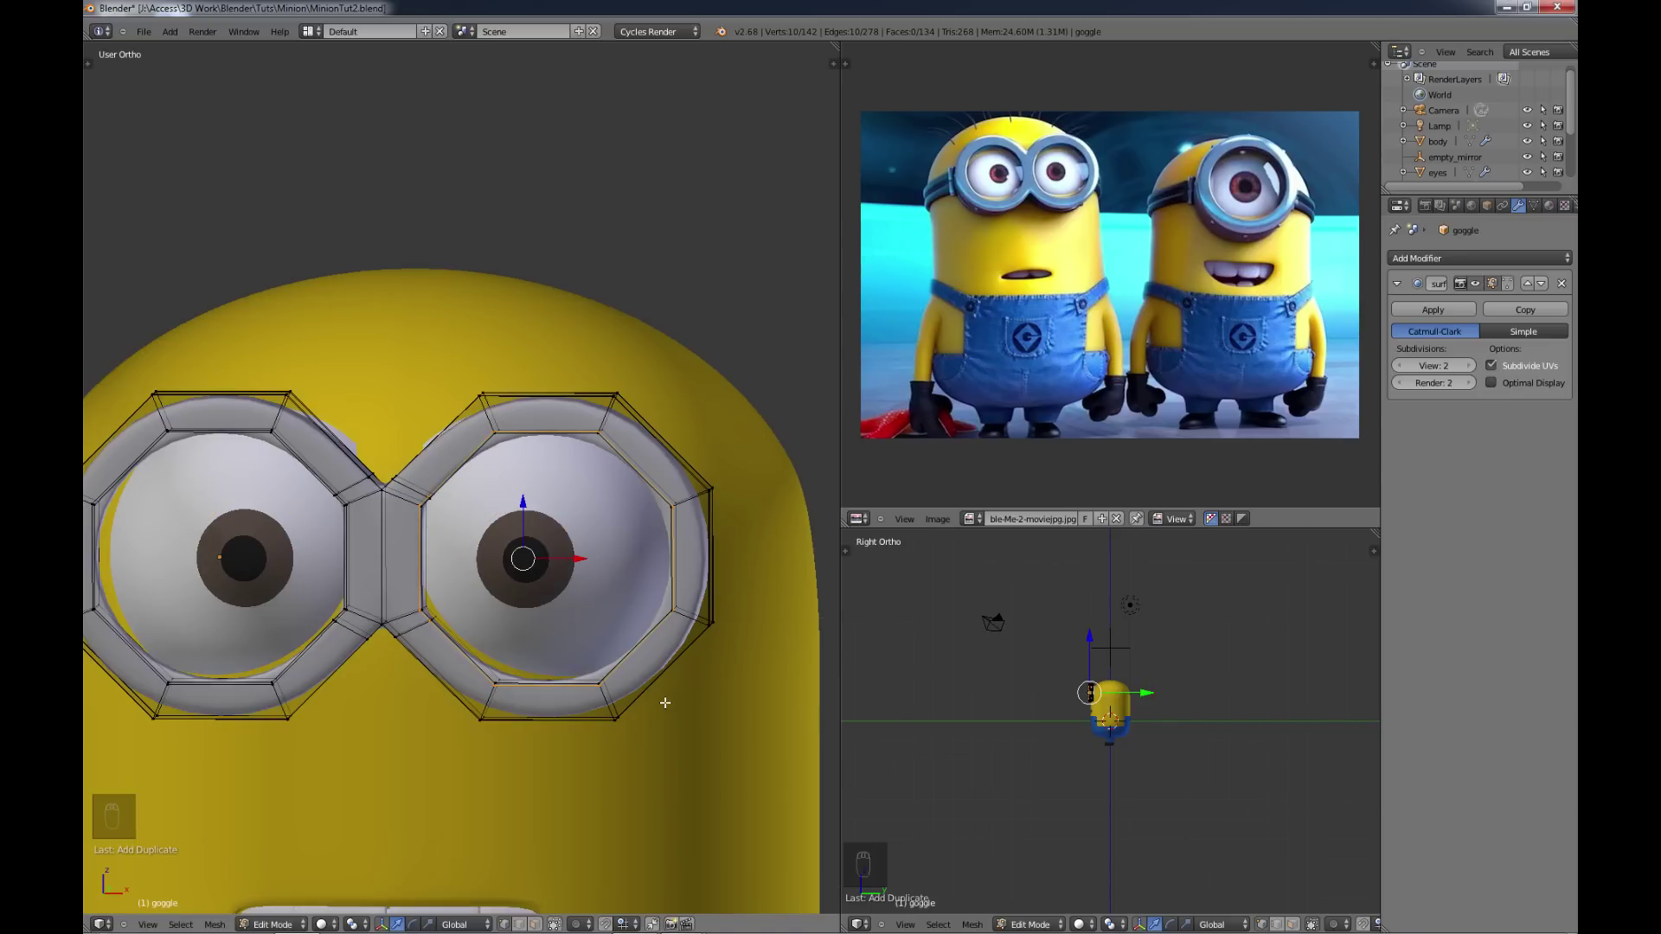
{"action": "key", "text": "e"}
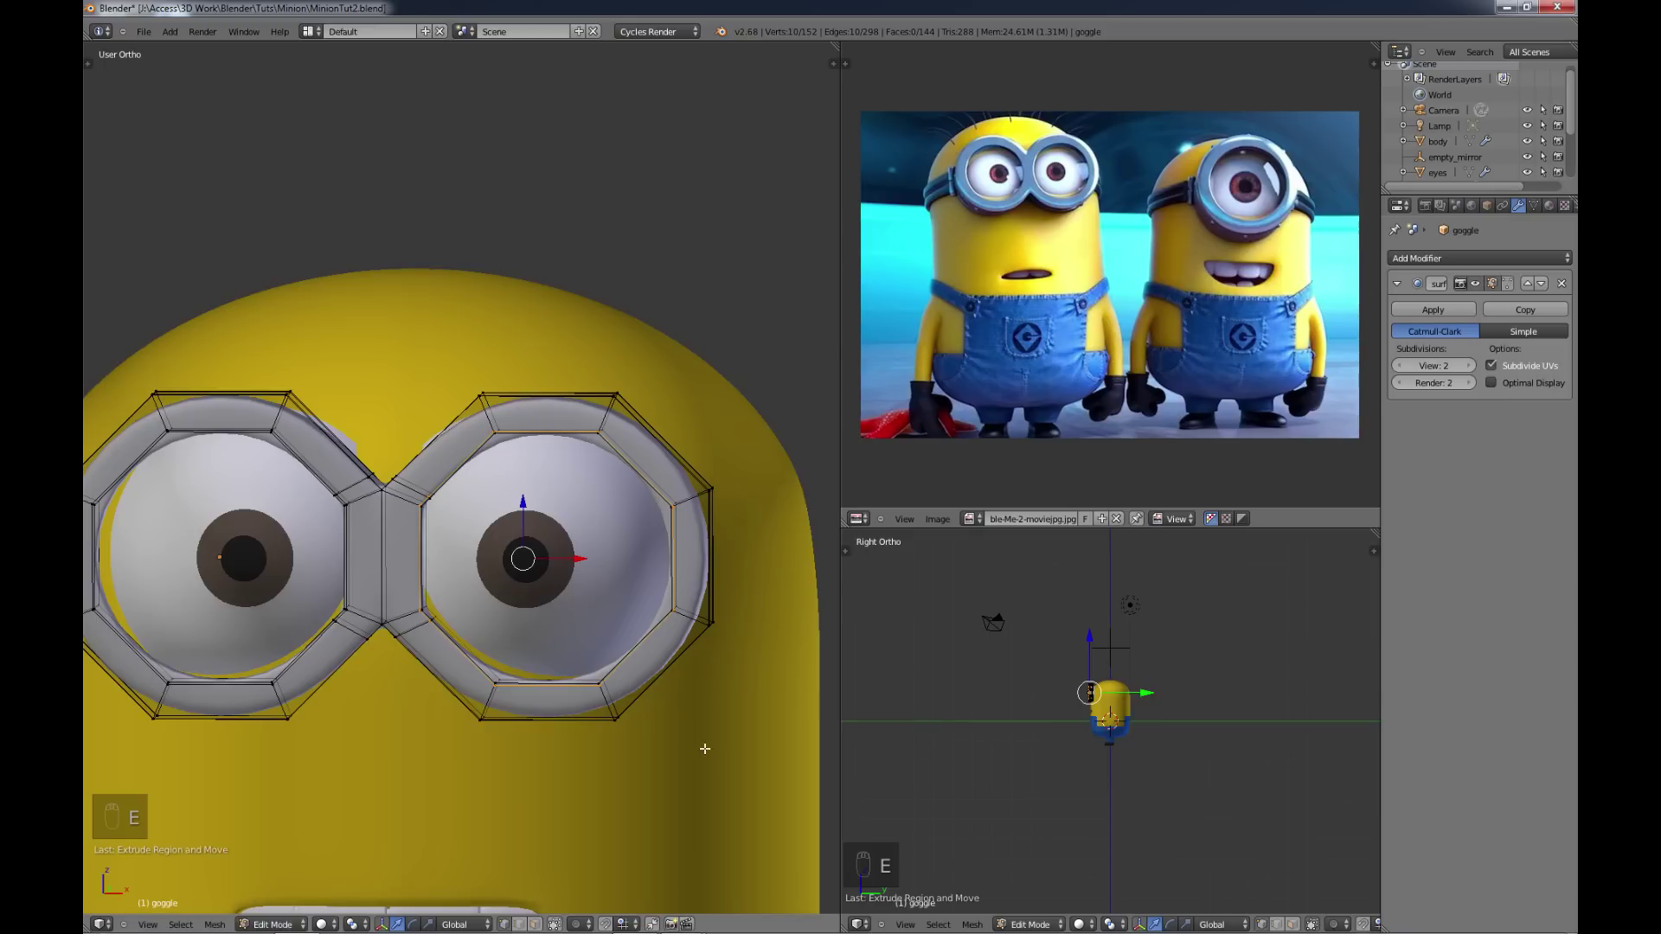
{"action": "key", "text": "s"}
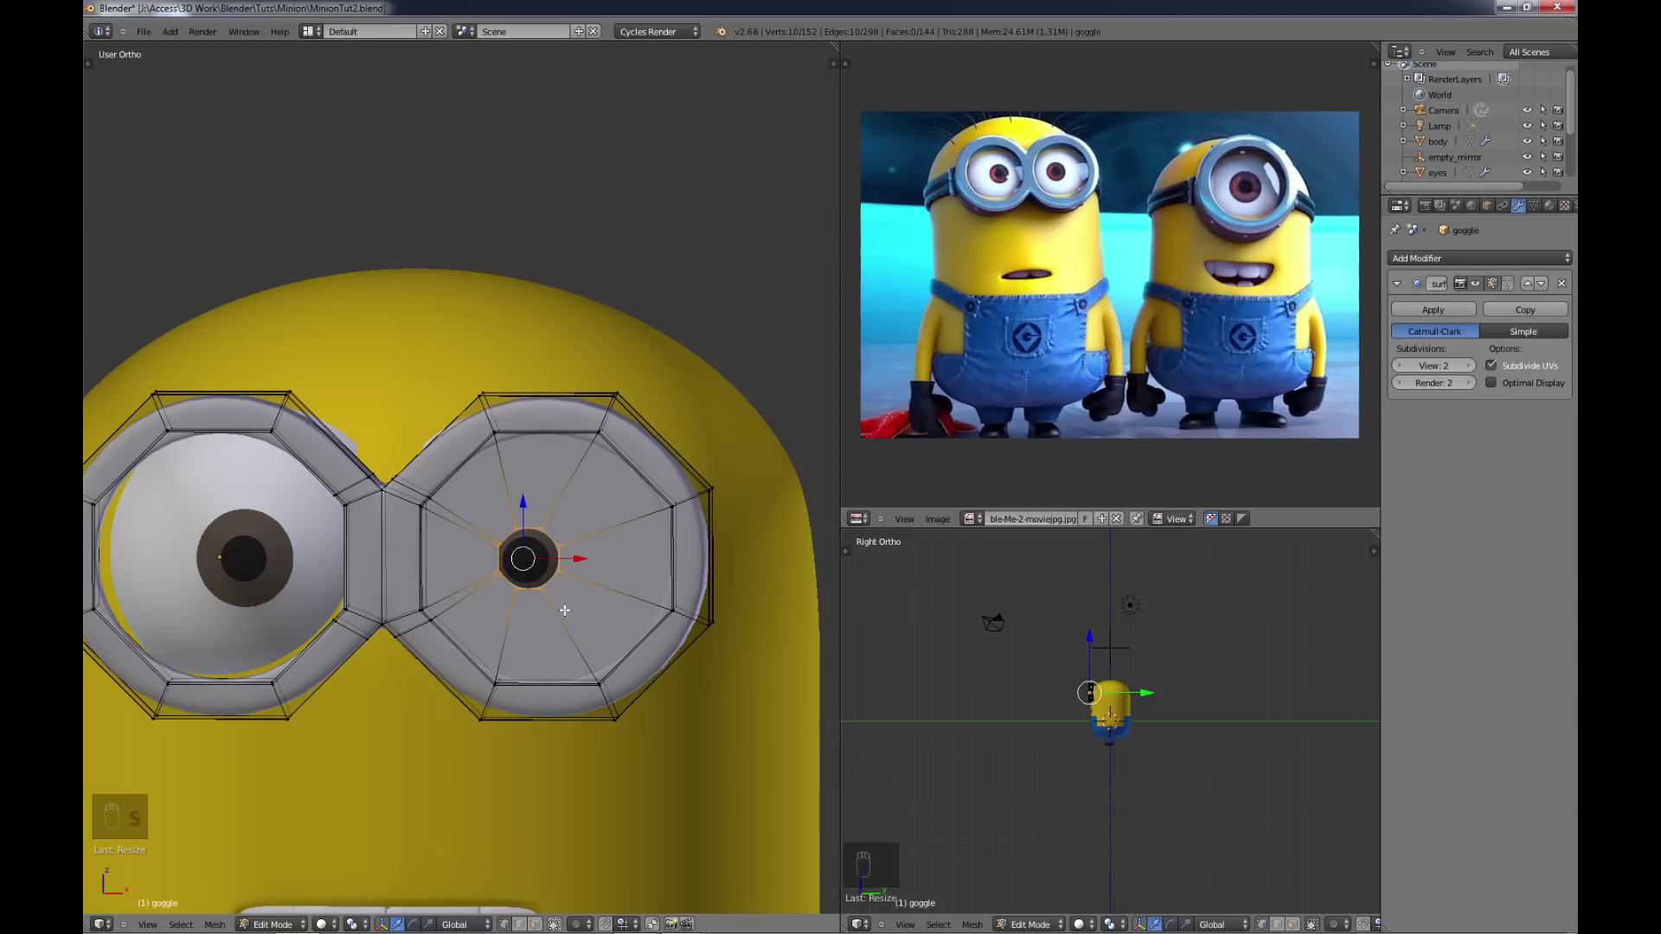
{"action": "key", "text": "alt+m"}
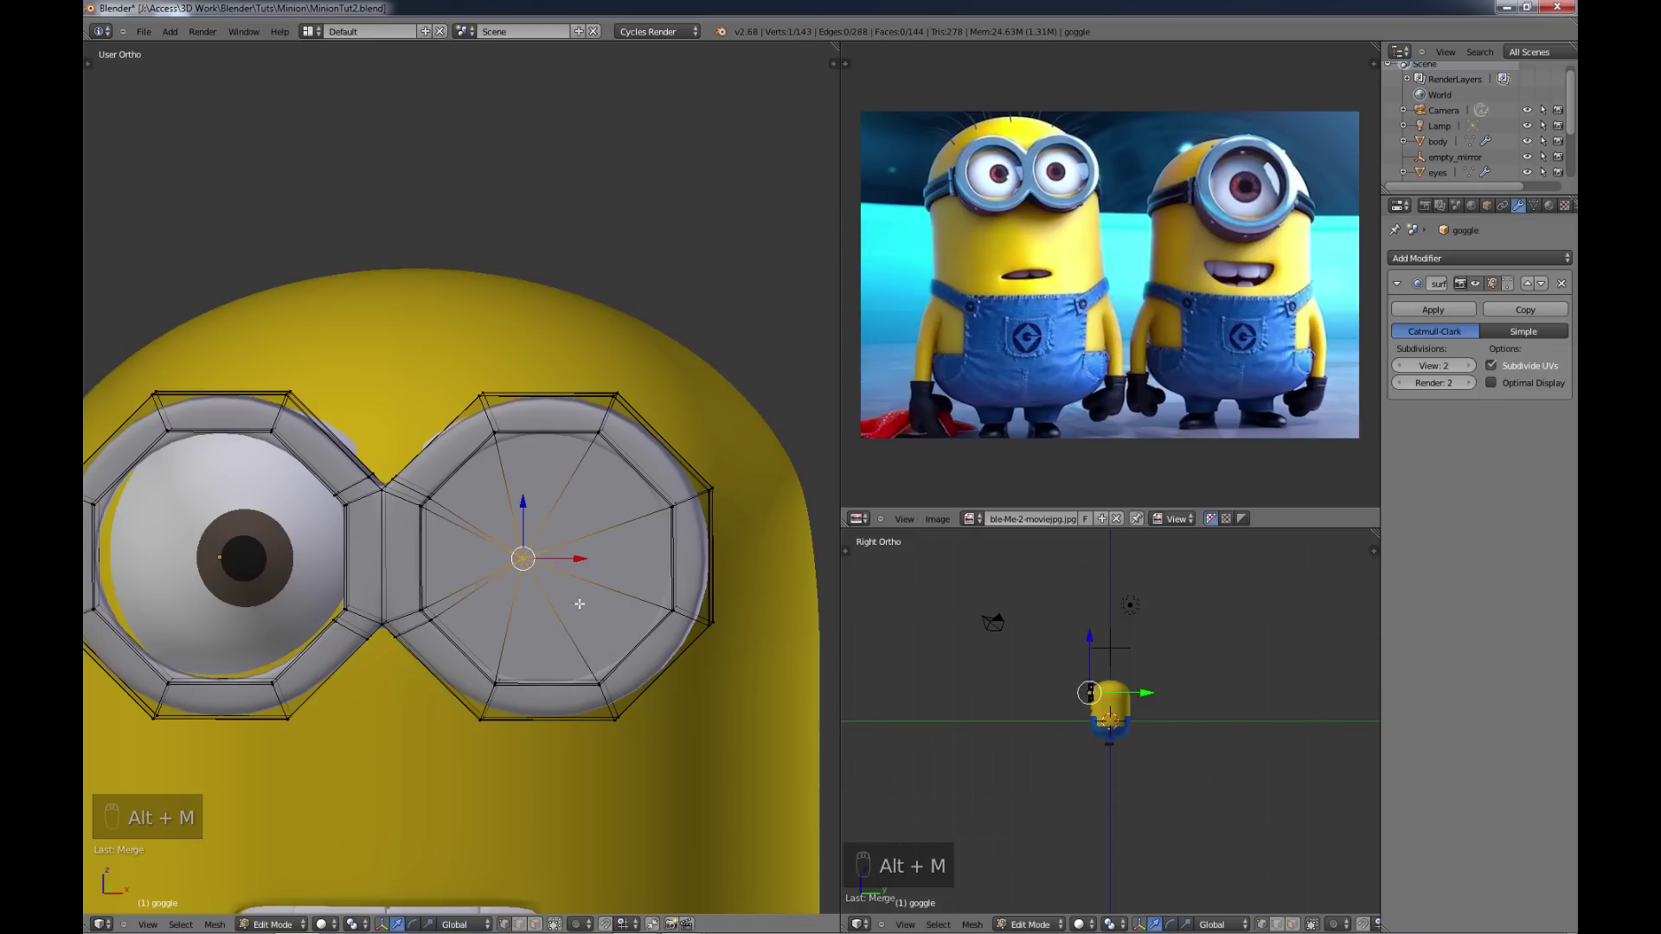
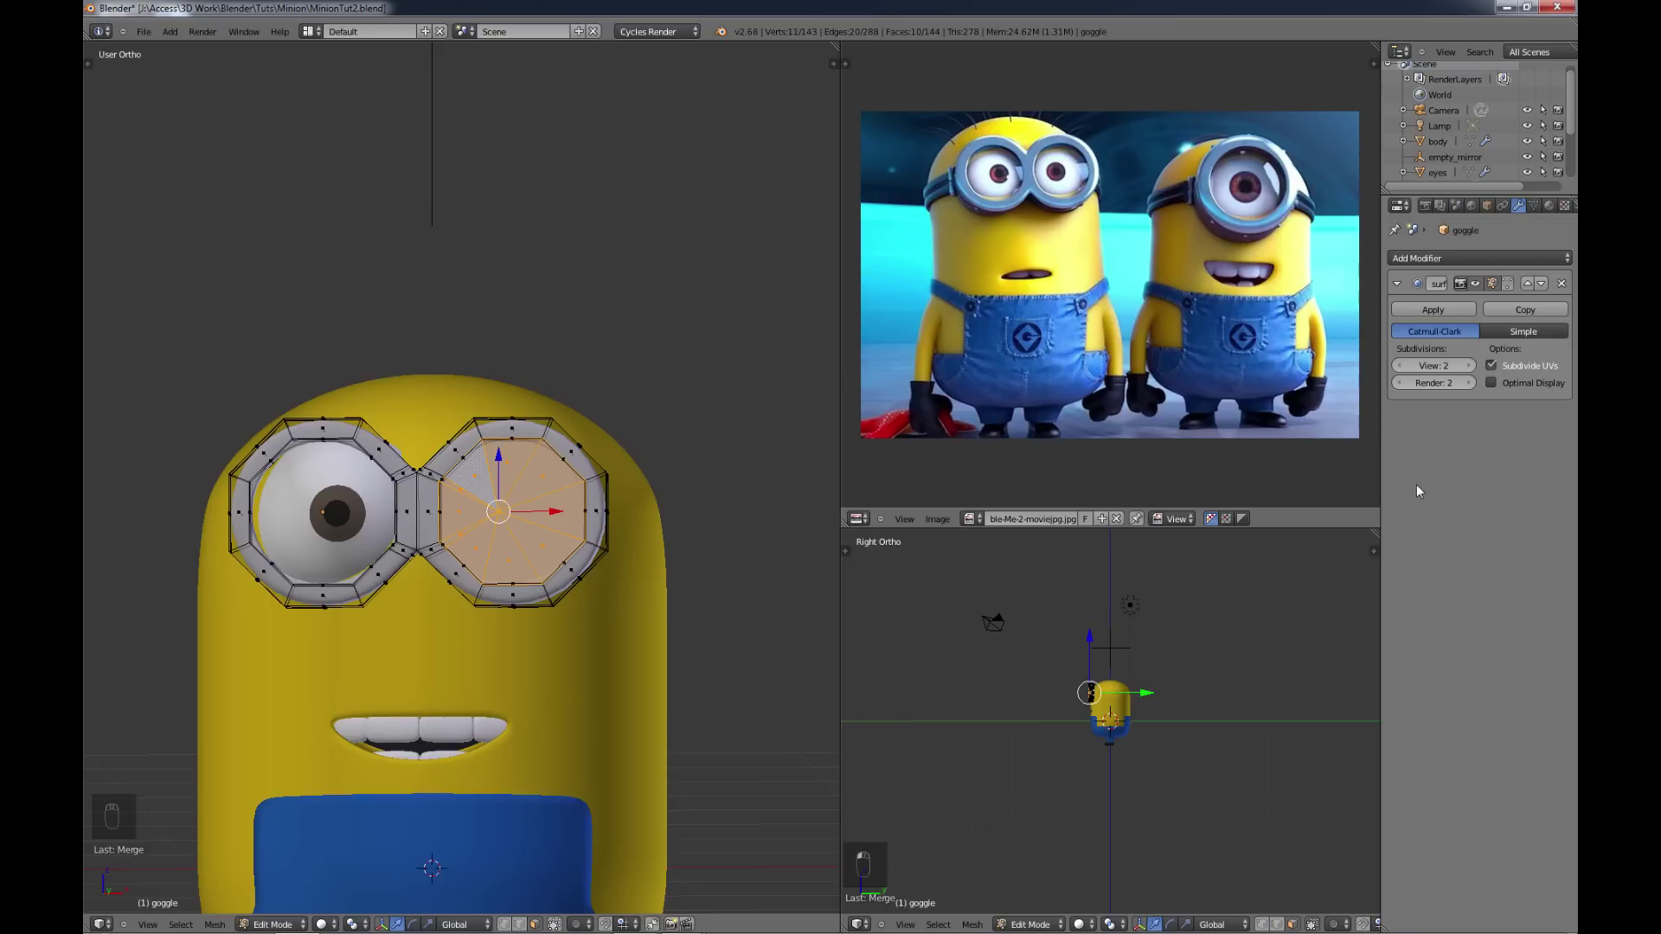
Step: Give the goggle frame a stainlessSteel material using a Glossy BSDF surface with roughness 0.2
{"action": "left_click_drag", "start_coordinate": [1540, 241], "coordinate": [1567, 263]}
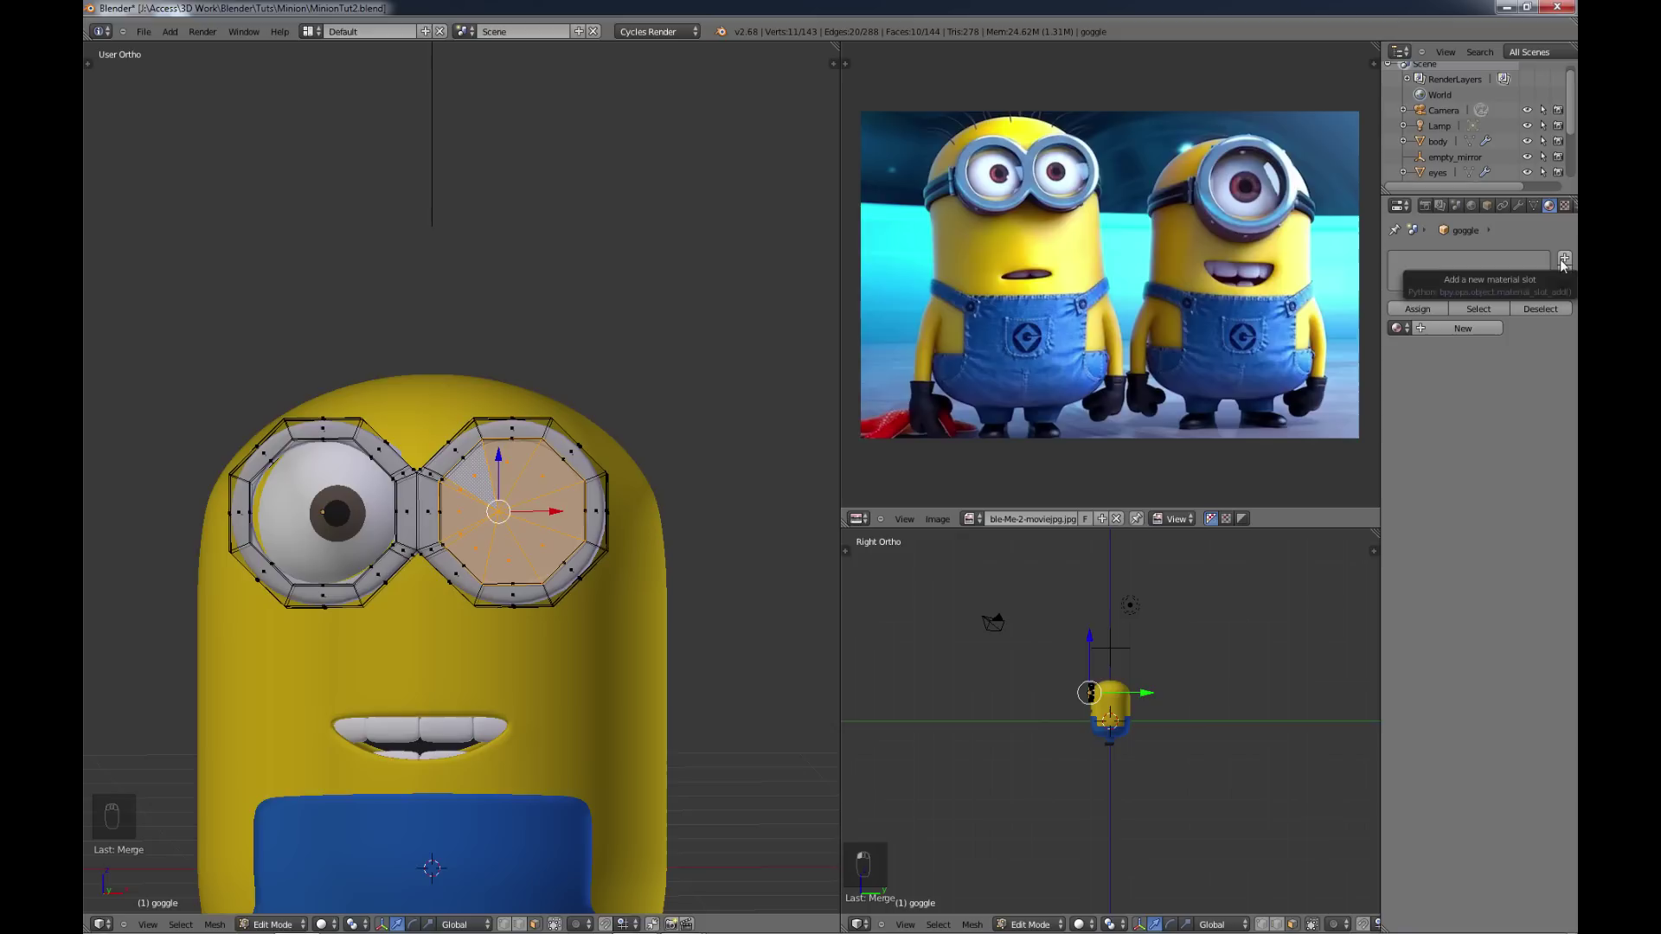
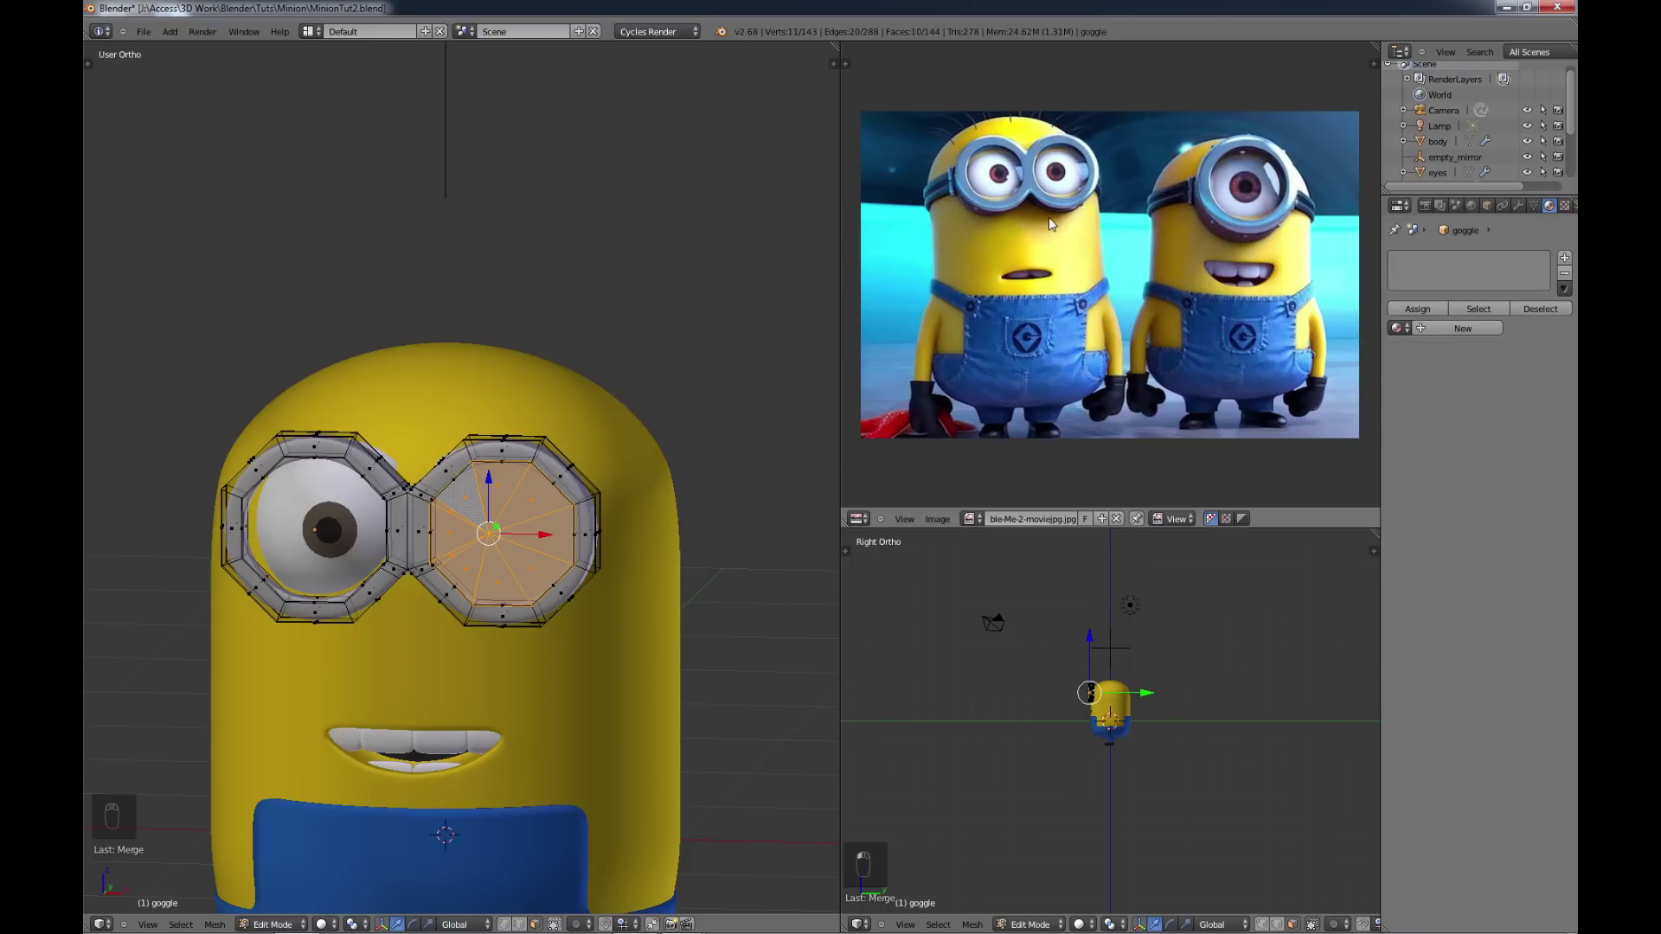
{"action": "key", "text": "Tab"}
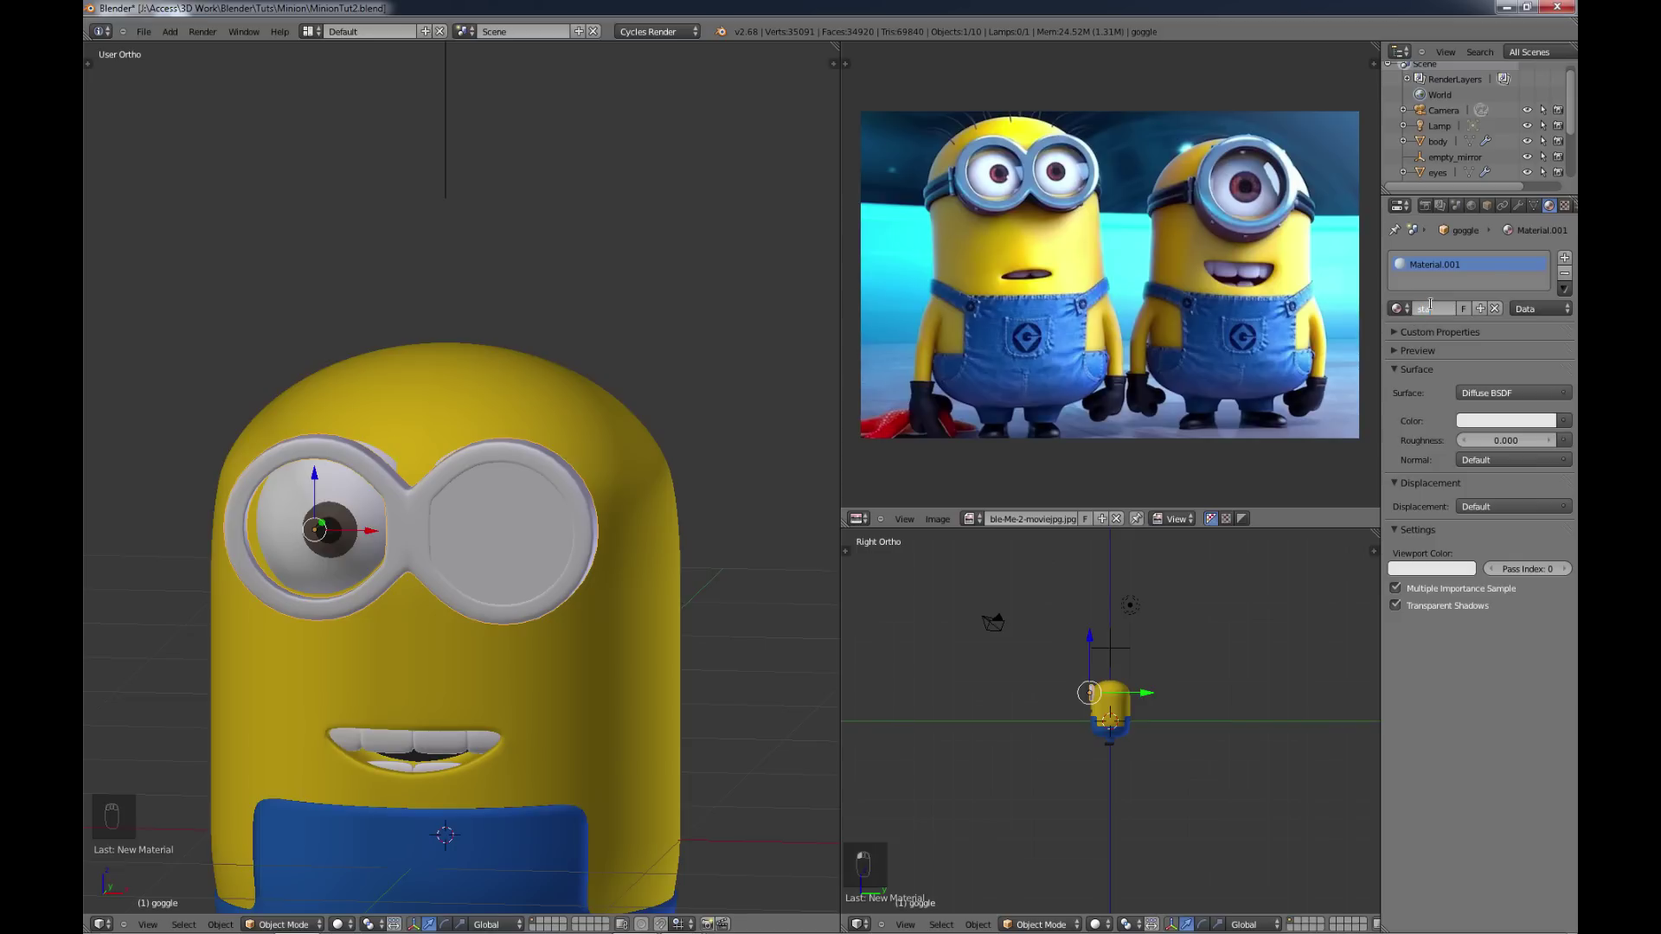
{"action": "key", "text": "BackSpace"}
{"action": "key", "text": "s"}
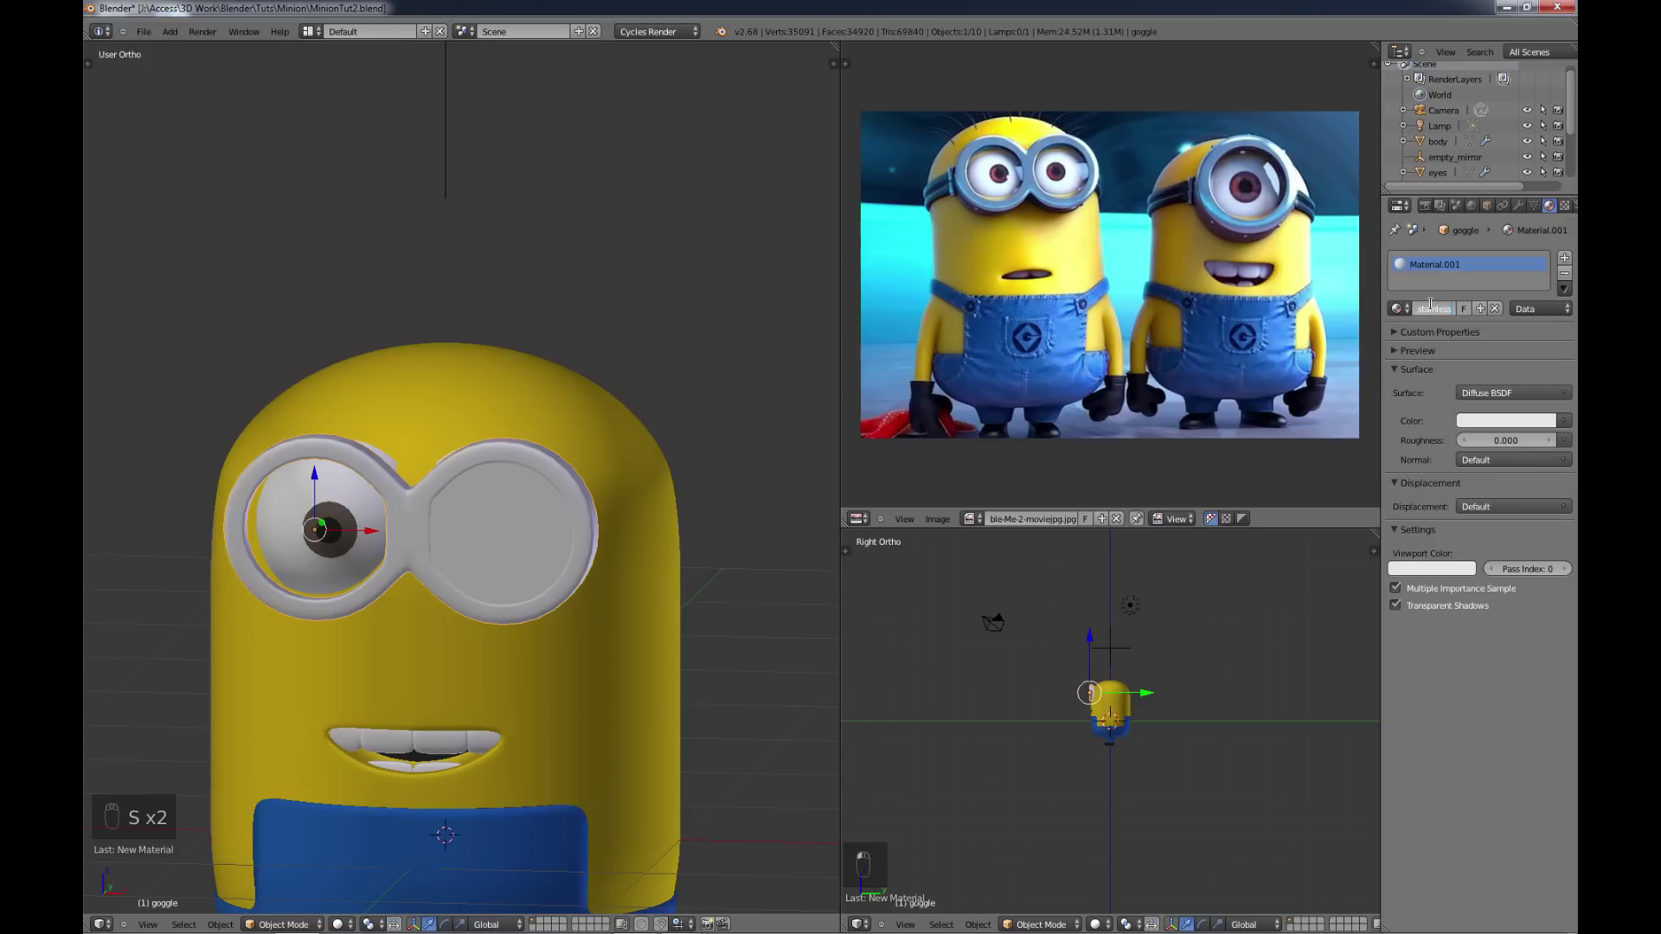
{"action": "key", "text": "e"}
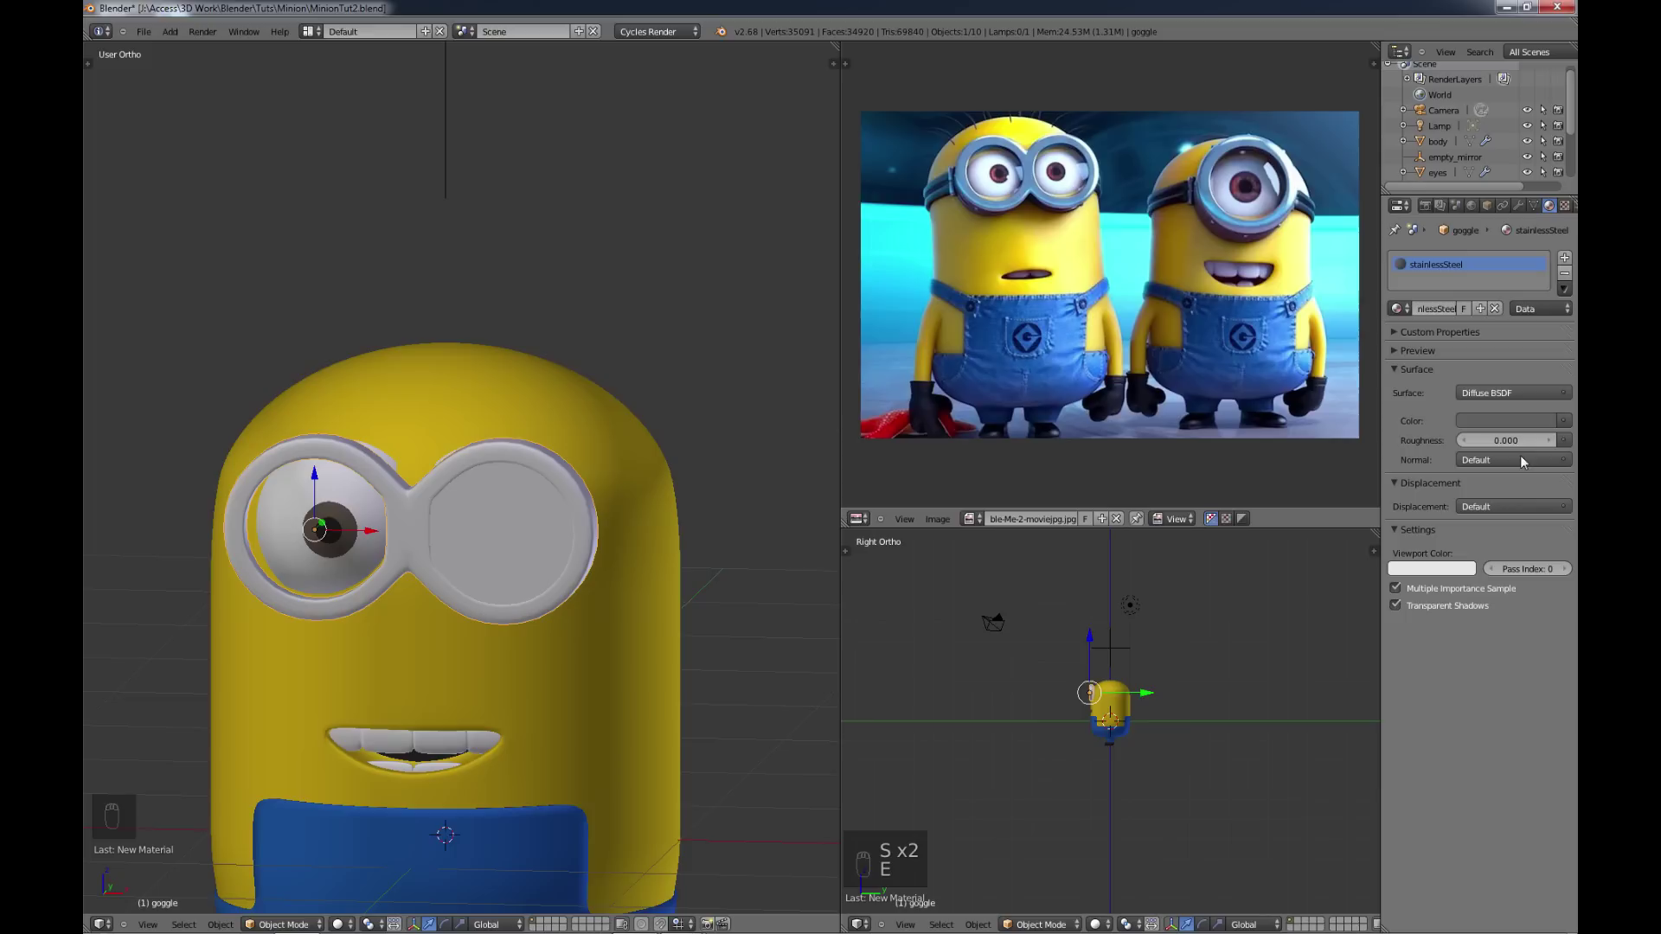
{"action": "left_click_drag", "start_coordinate": [1497, 394], "coordinate": [1363, 447]}
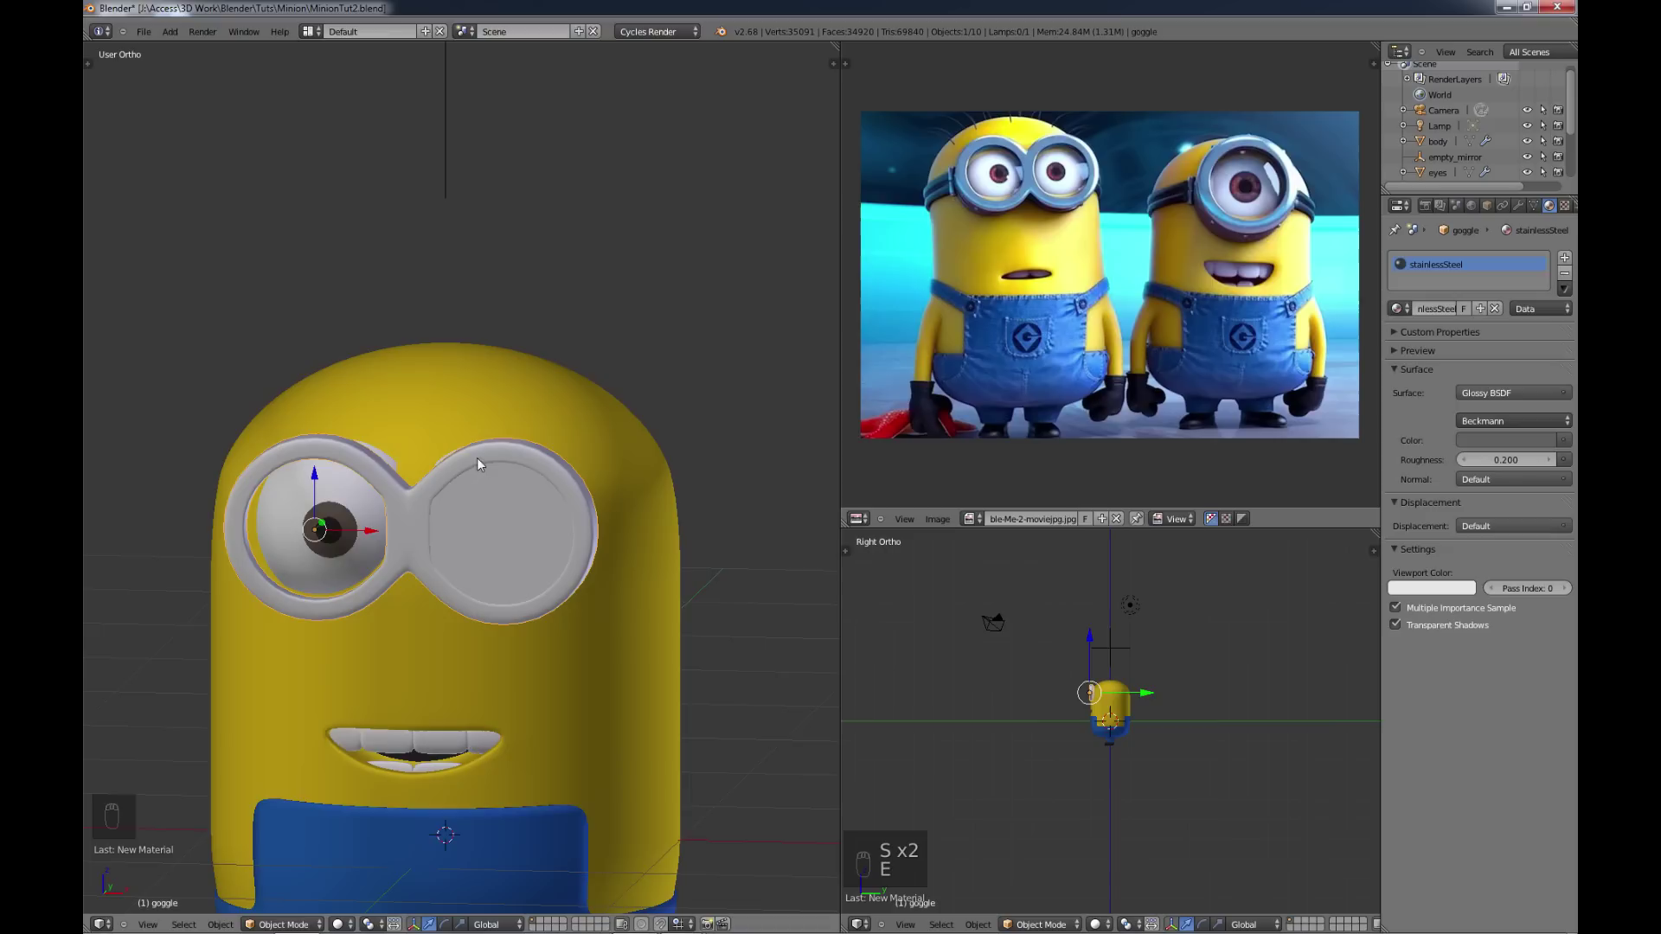
Step: Assign a new glass material with a Glass BSDF surface (IOR 1.45) to the goggle's lens faces
{"action": "key", "text": "Tab"}
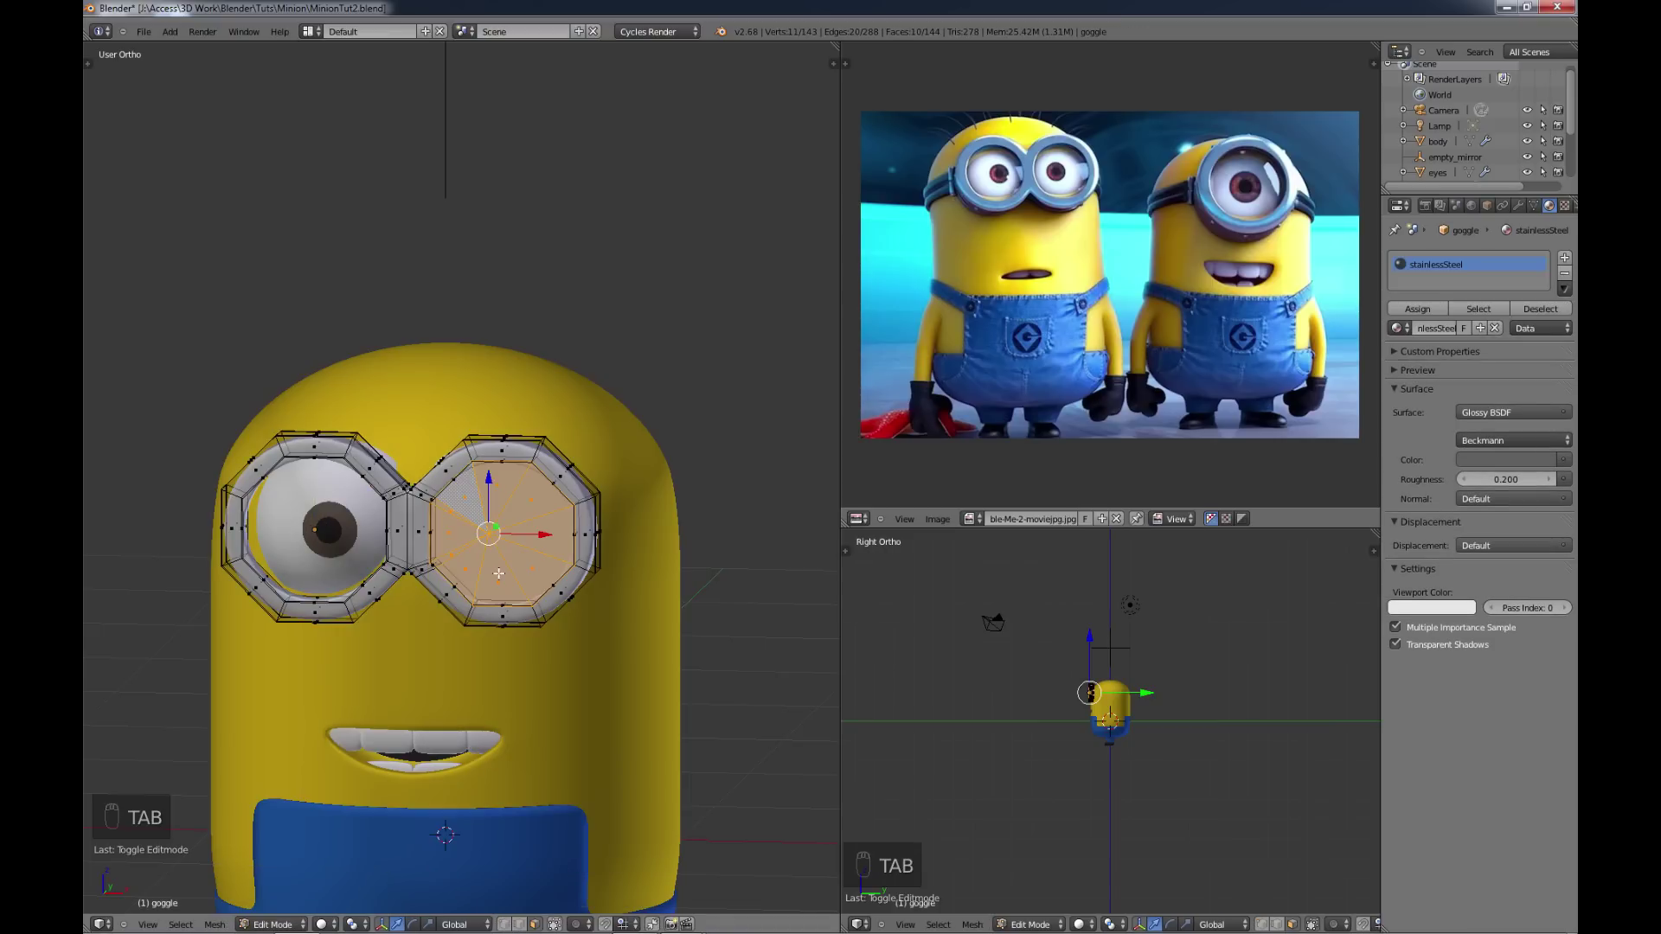
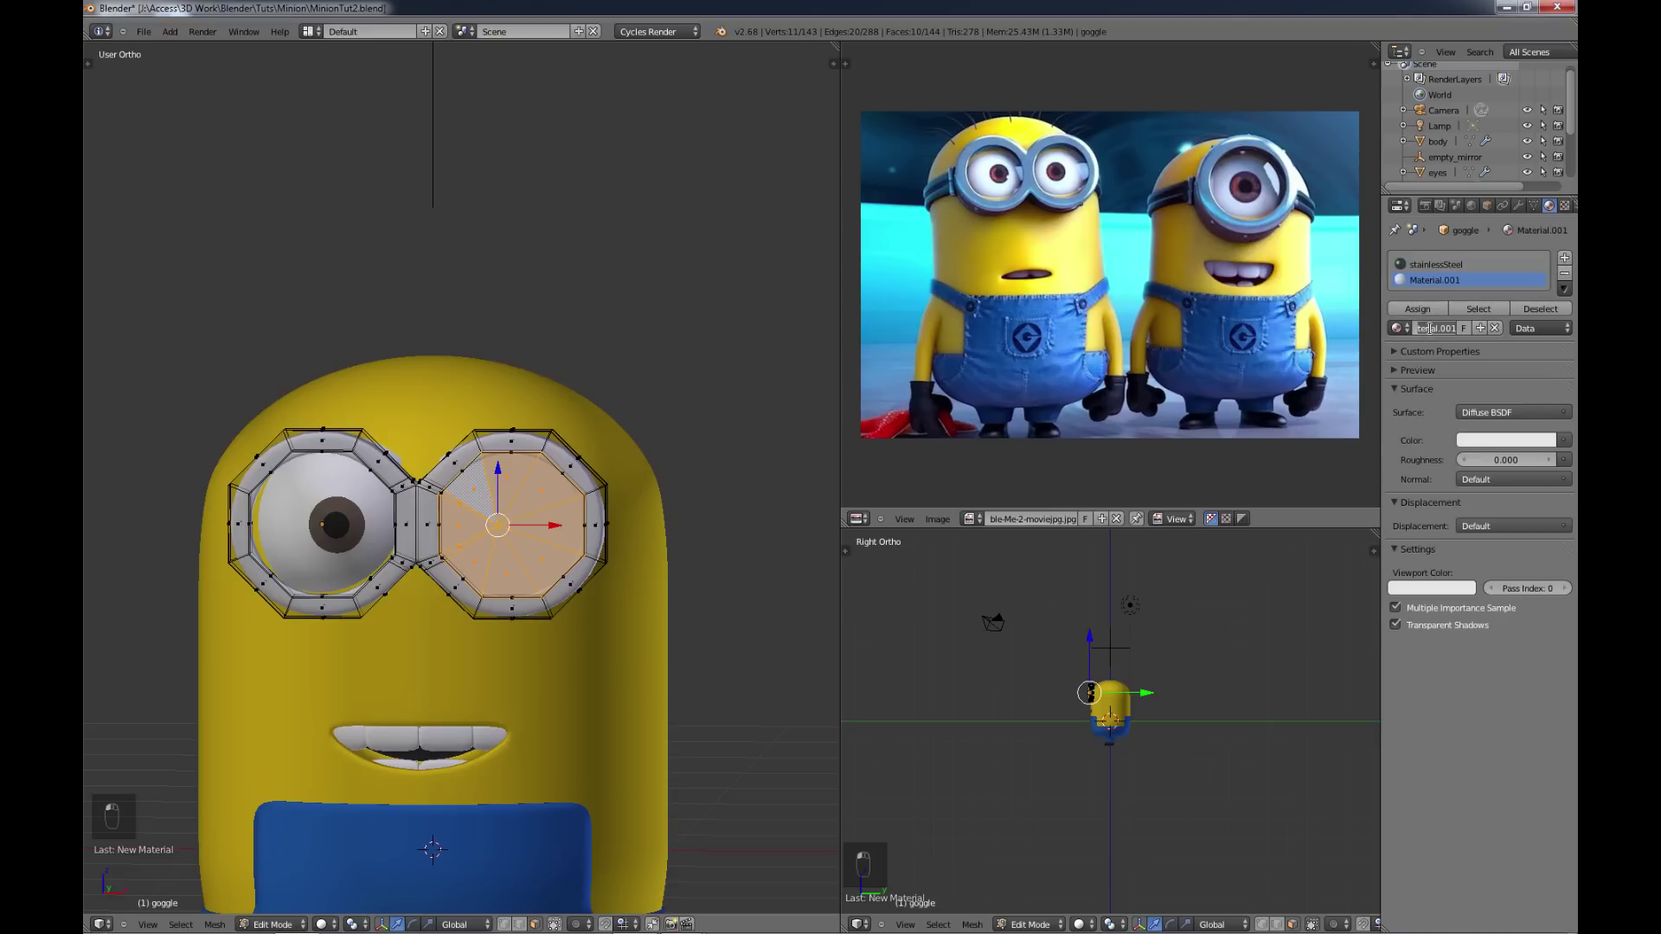
{"action": "key", "text": "s"}
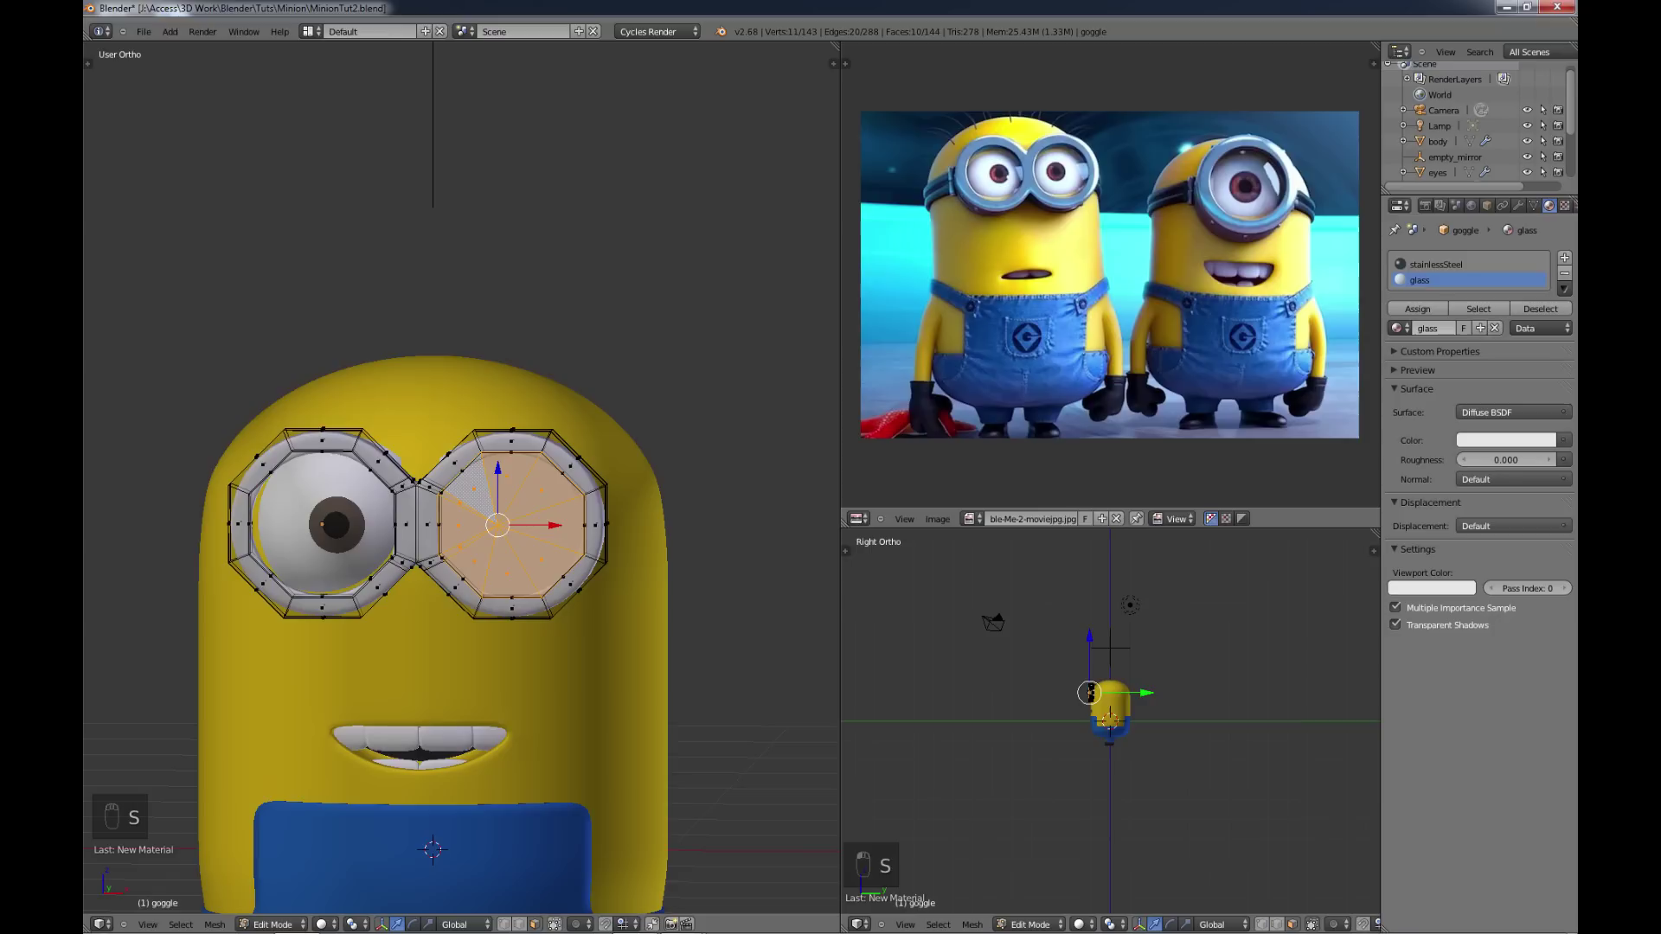
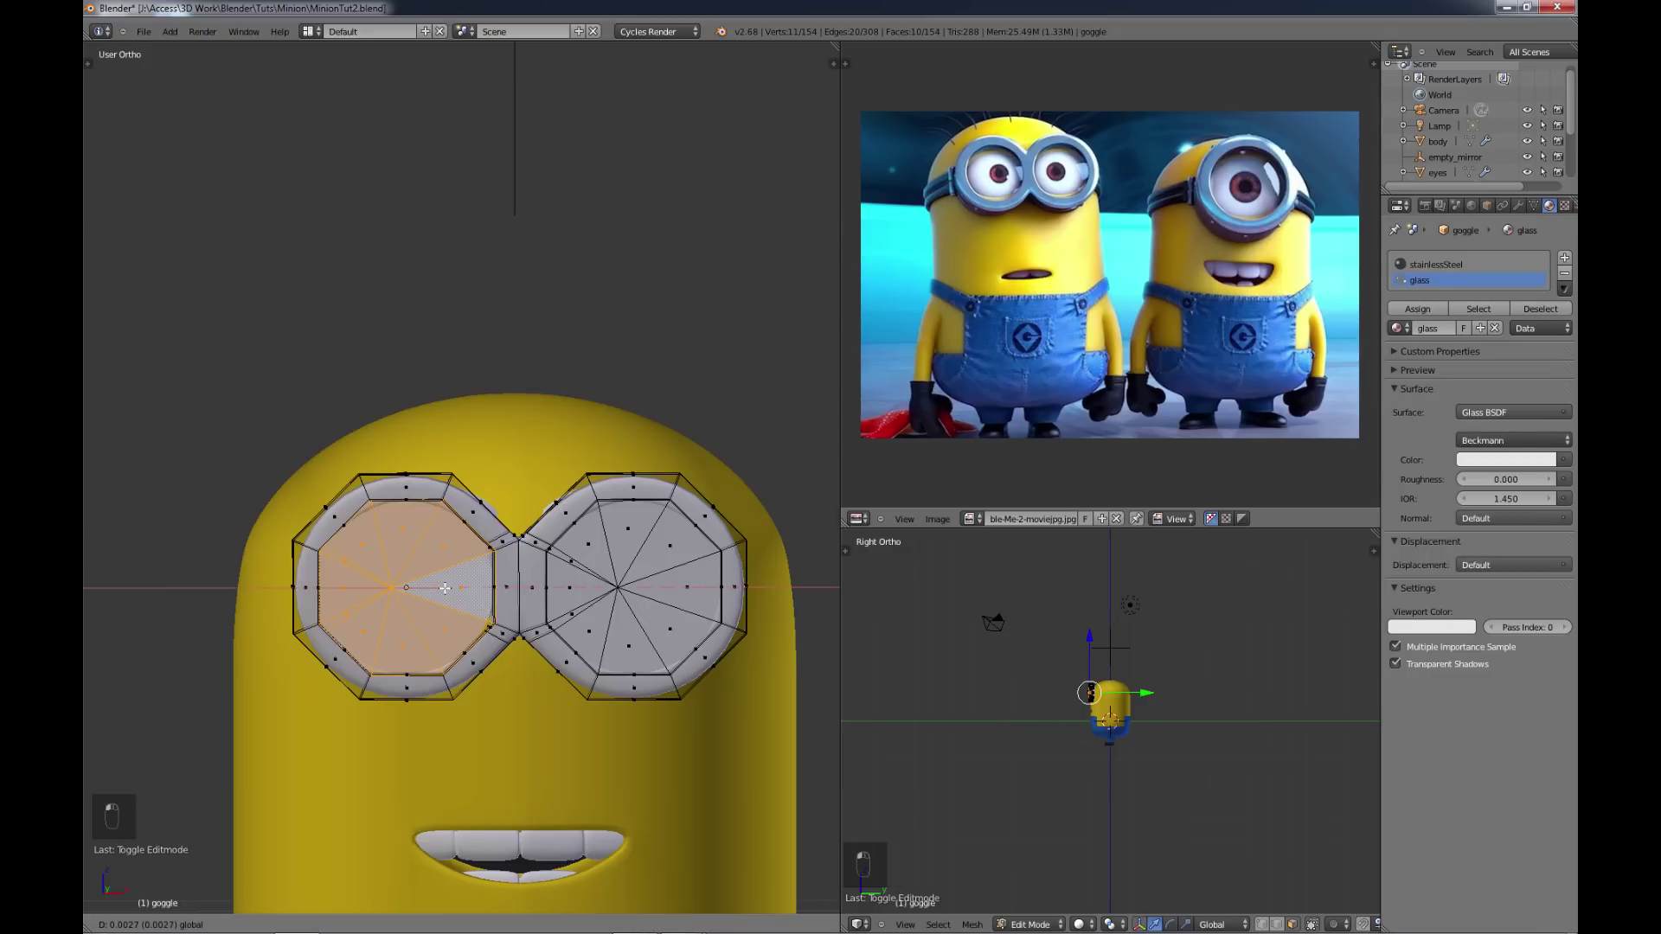
{"action": "key", "text": "Tab"}
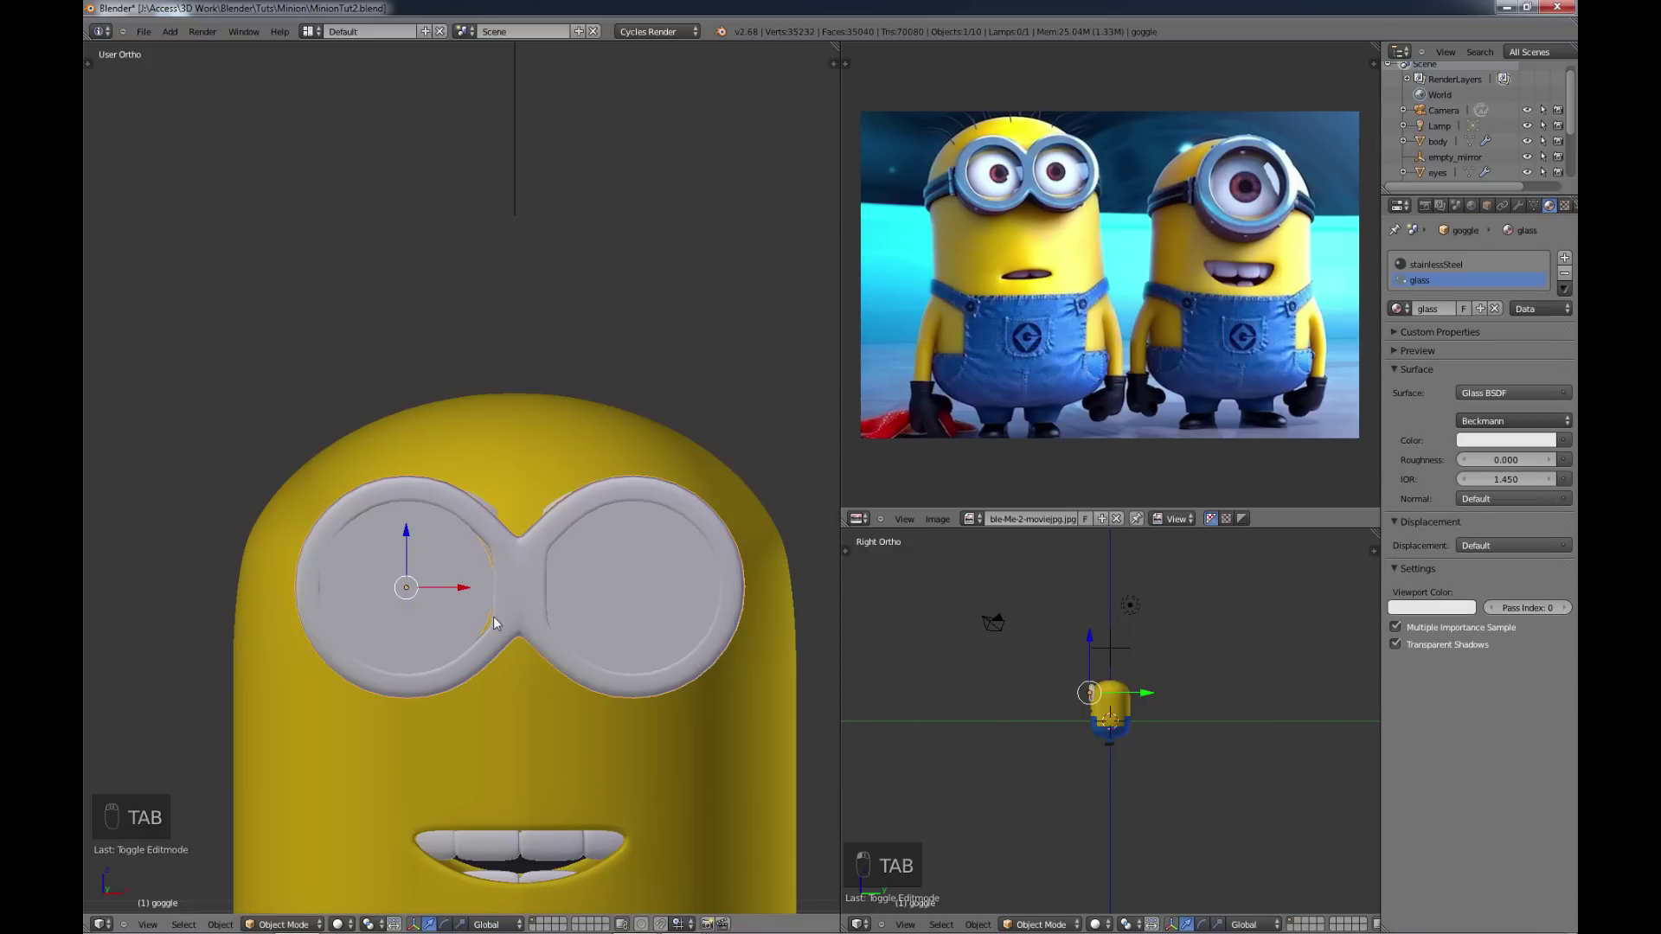
{"action": "key", "text": "Tab"}
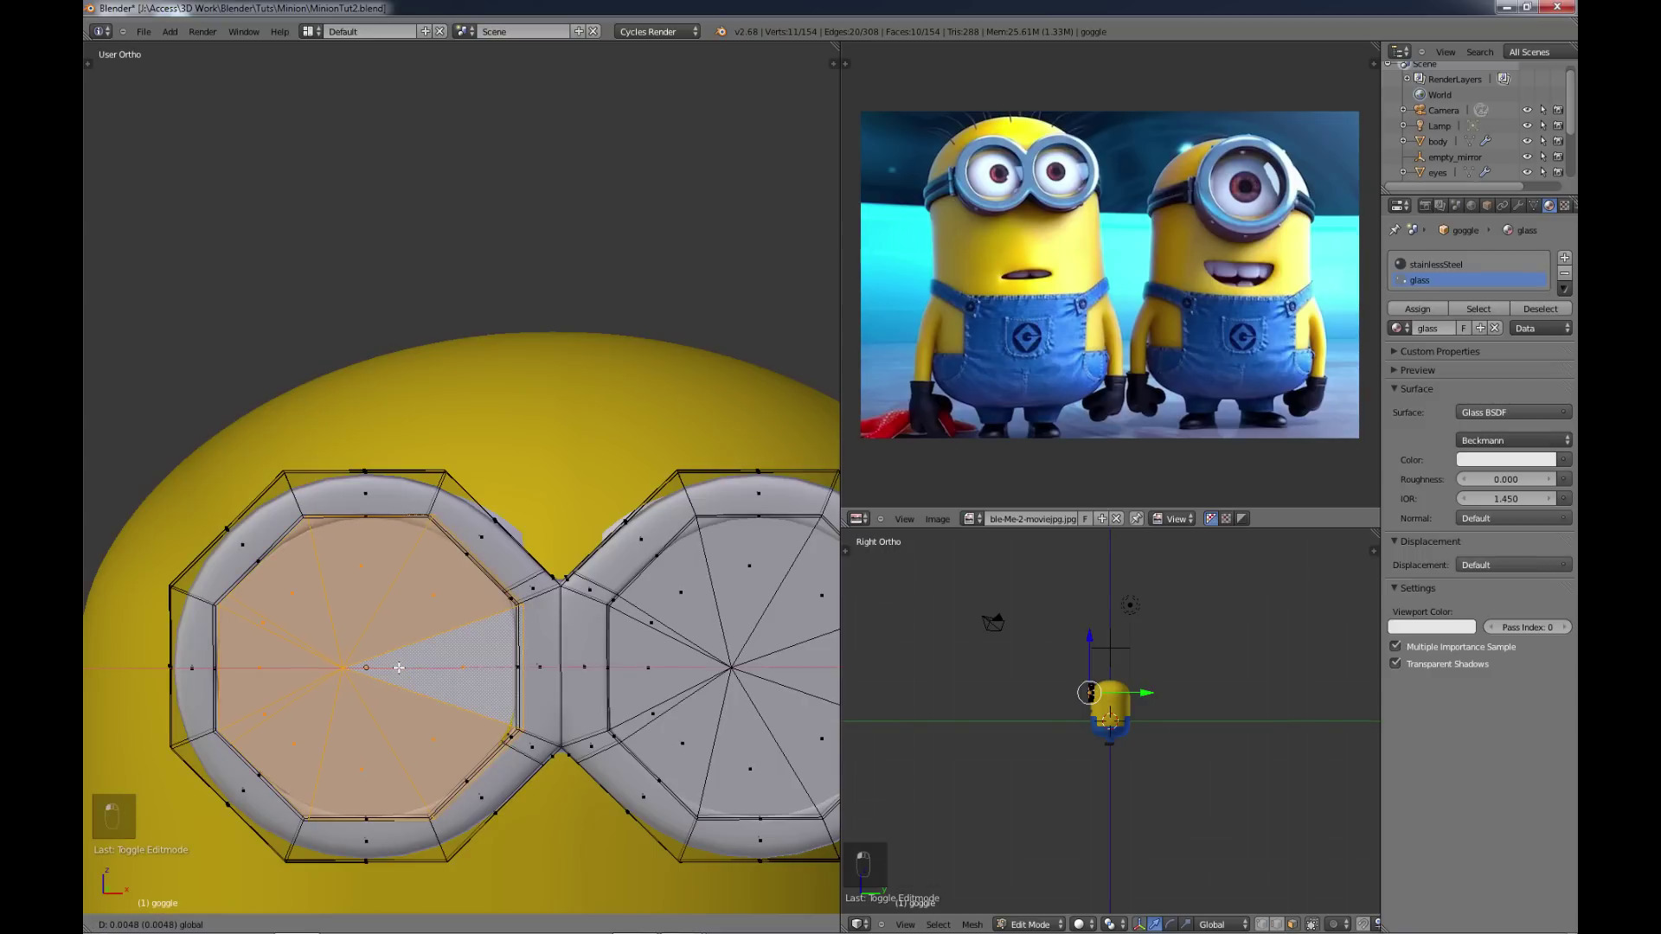
{"action": "key", "text": "Tab"}
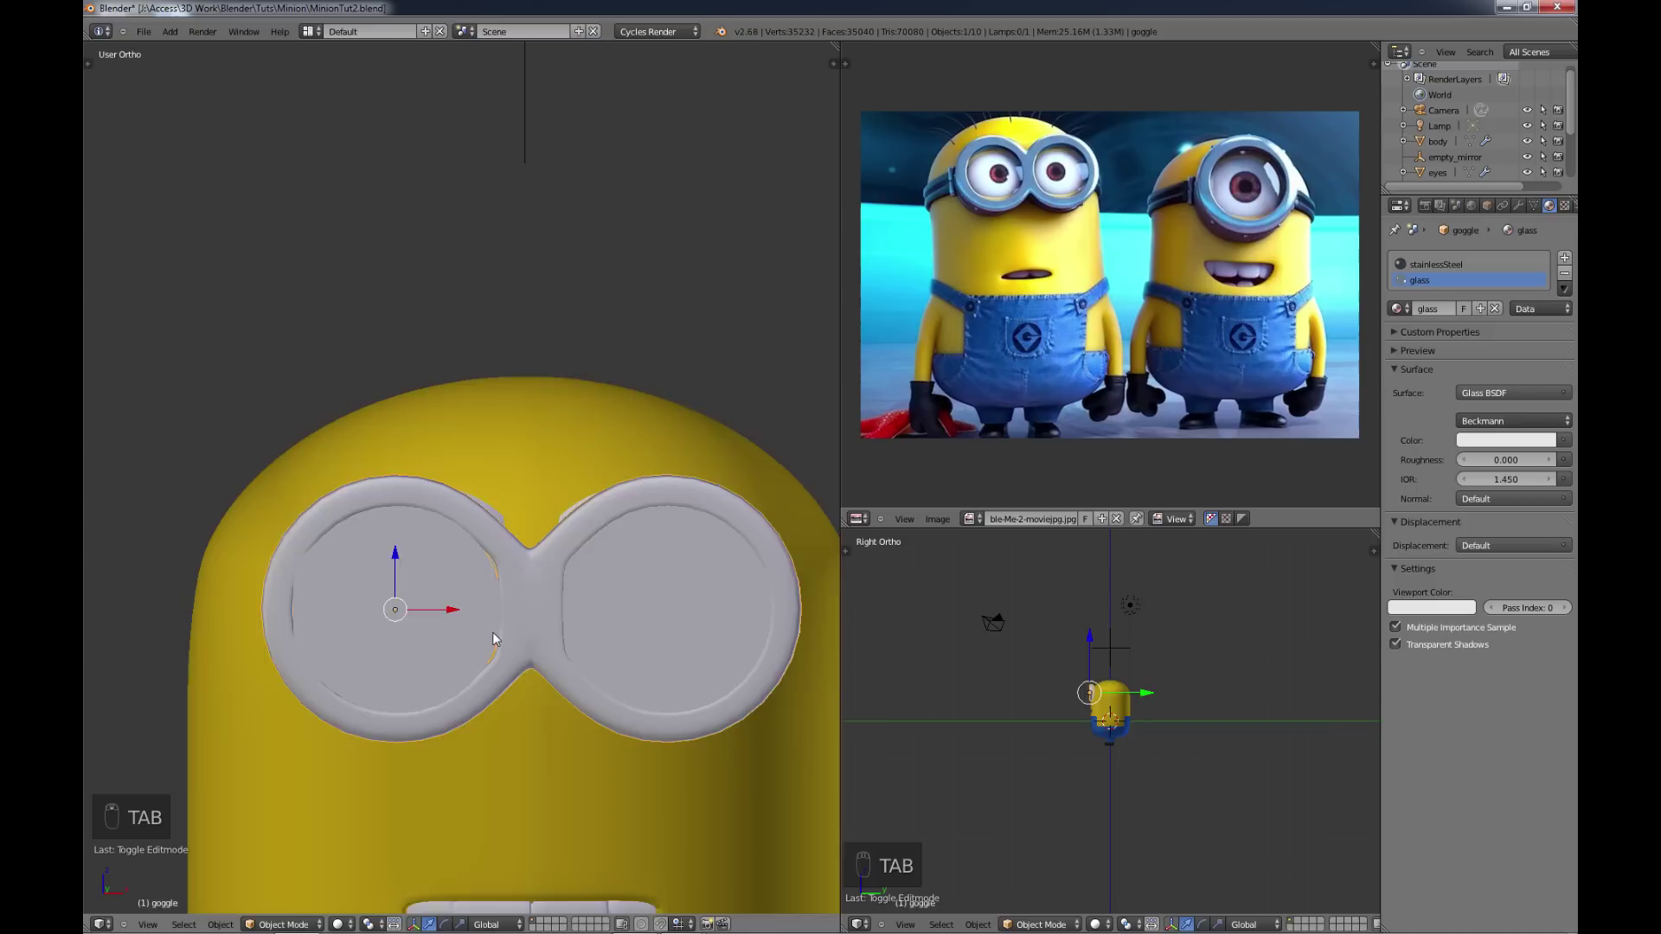
Step: Select the goggle rim's back edge loop in Edit Mode and extrude it toward the head
{"action": "key", "text": "a"}
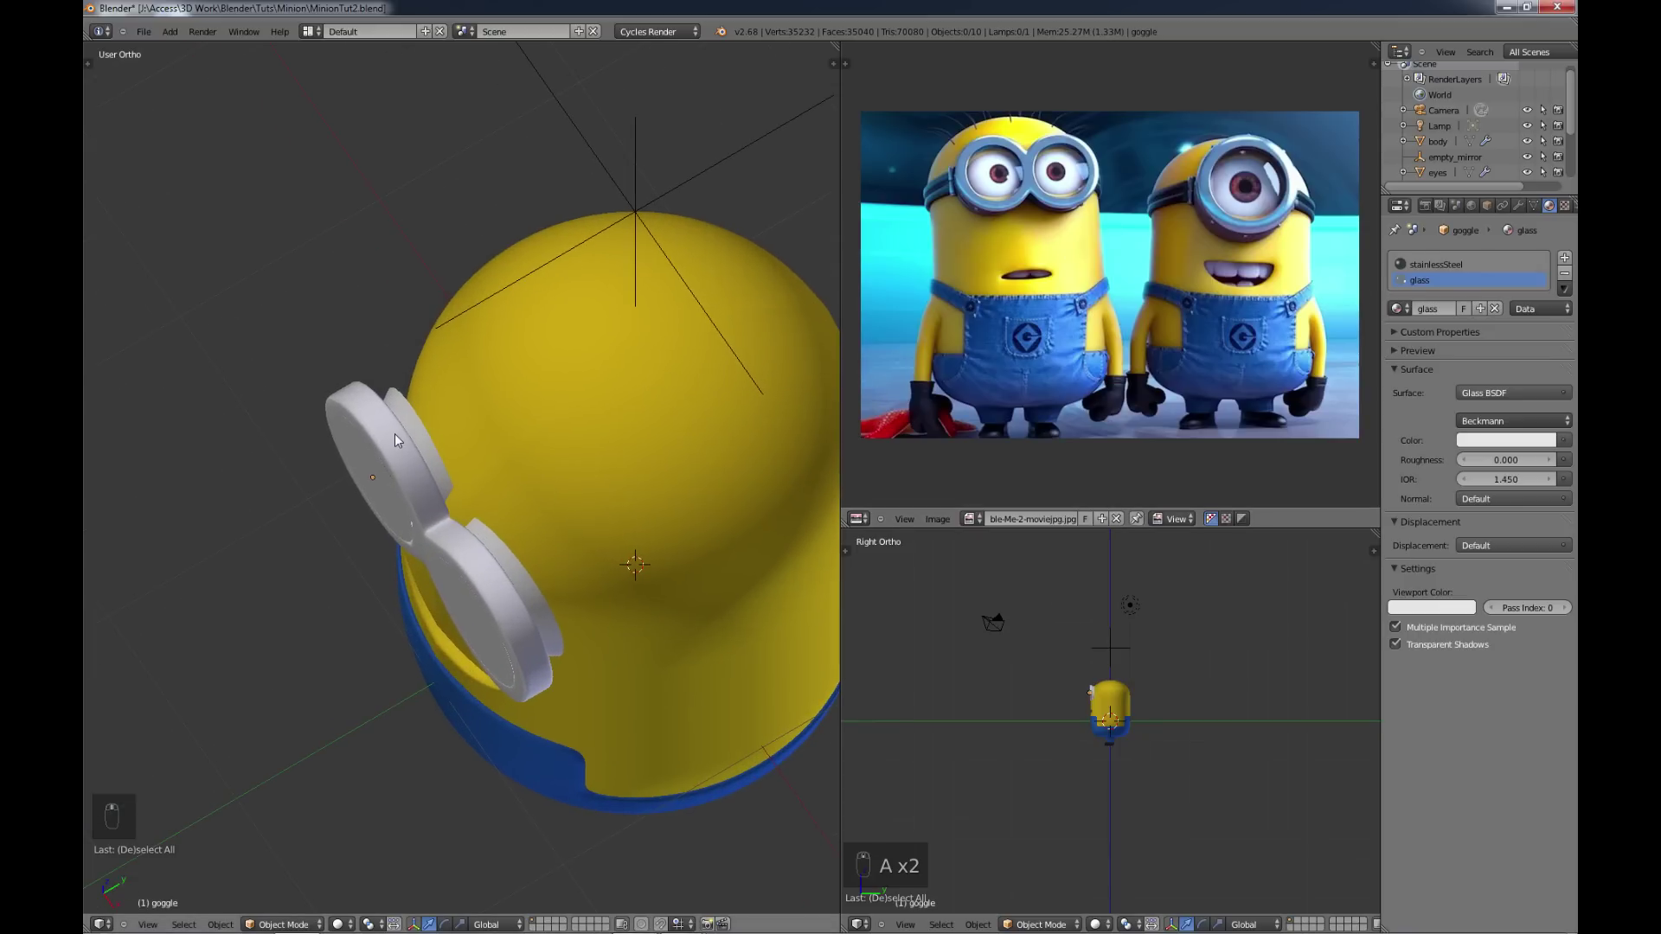
{"action": "key", "text": "Tab"}
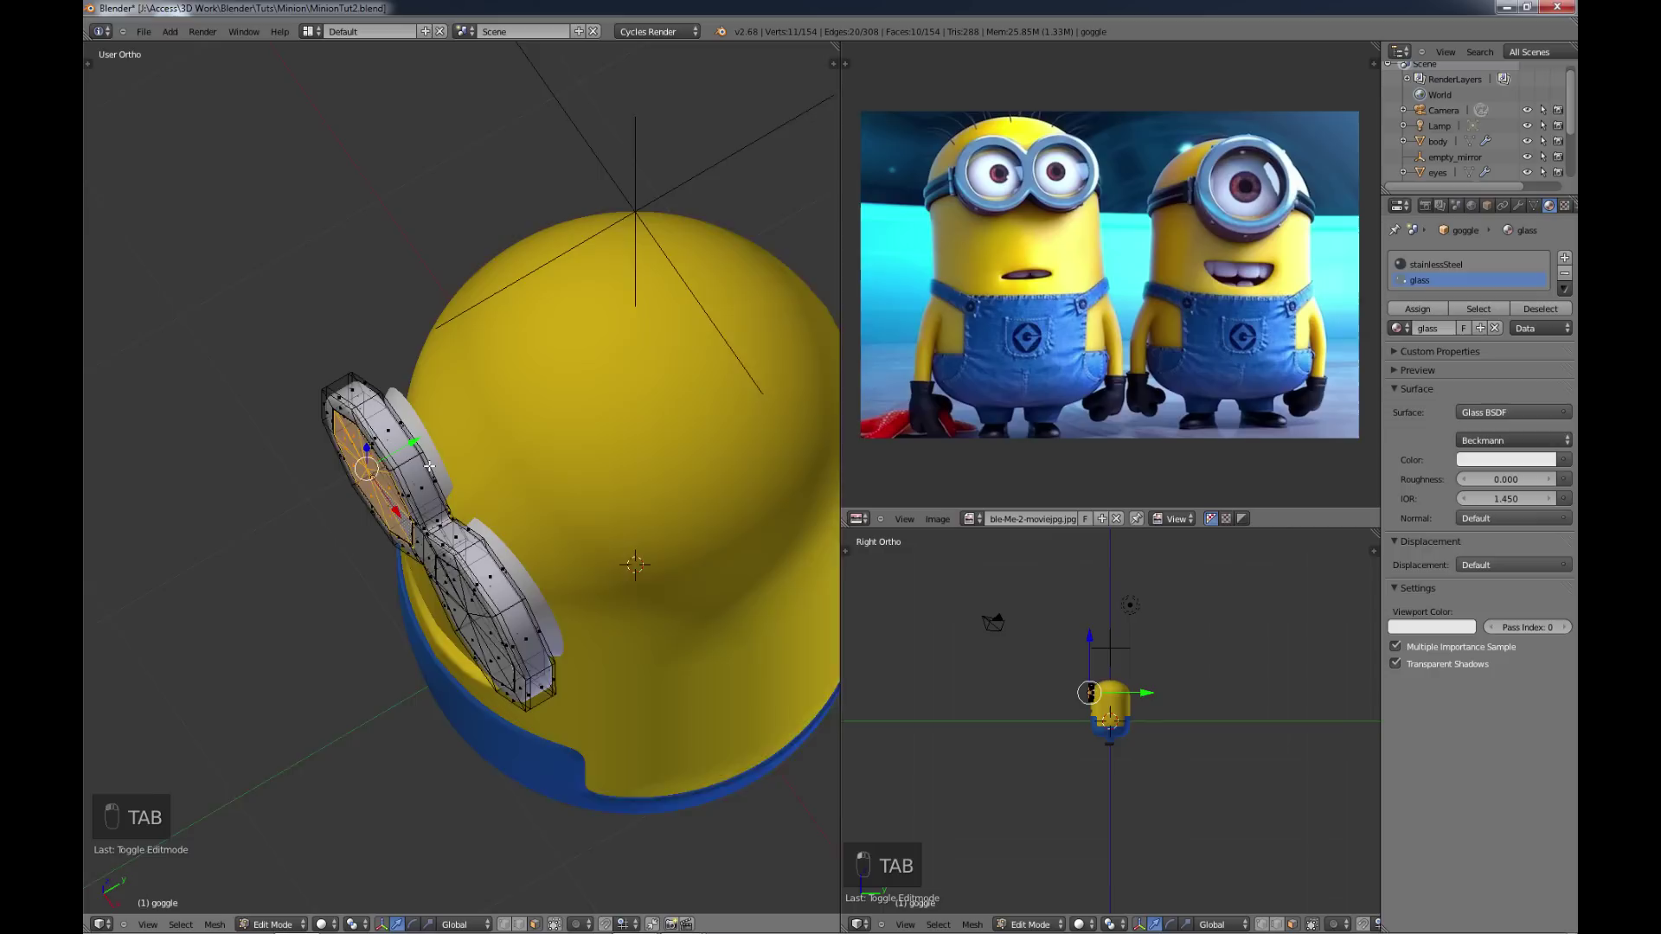
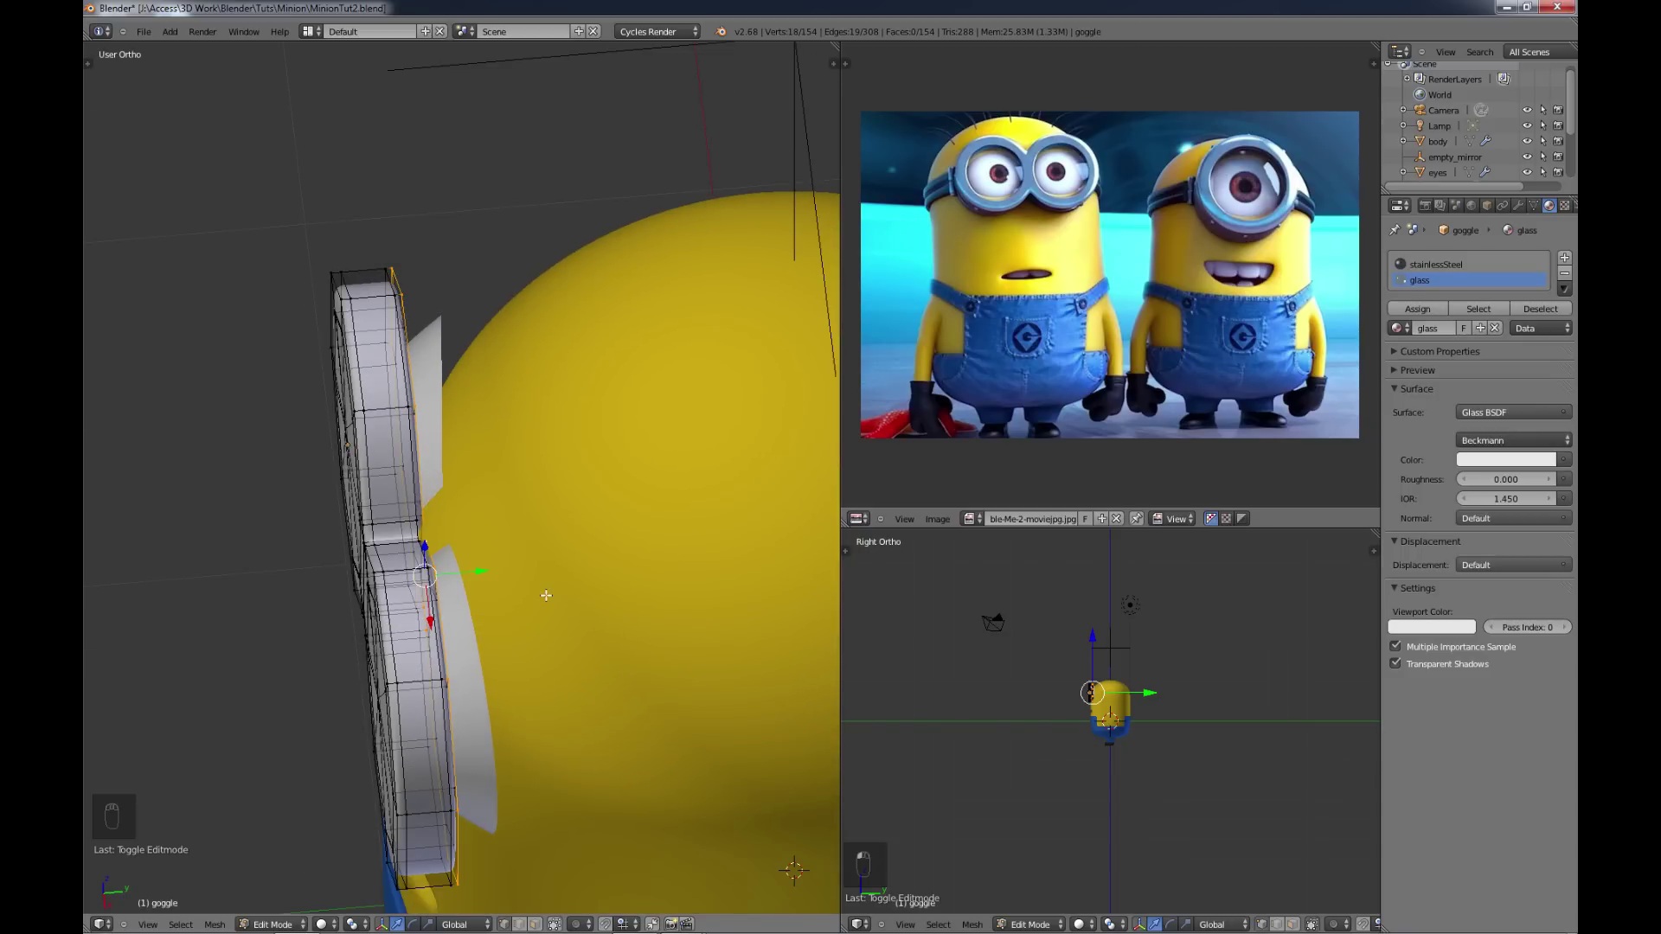
{"action": "key", "text": "e"}
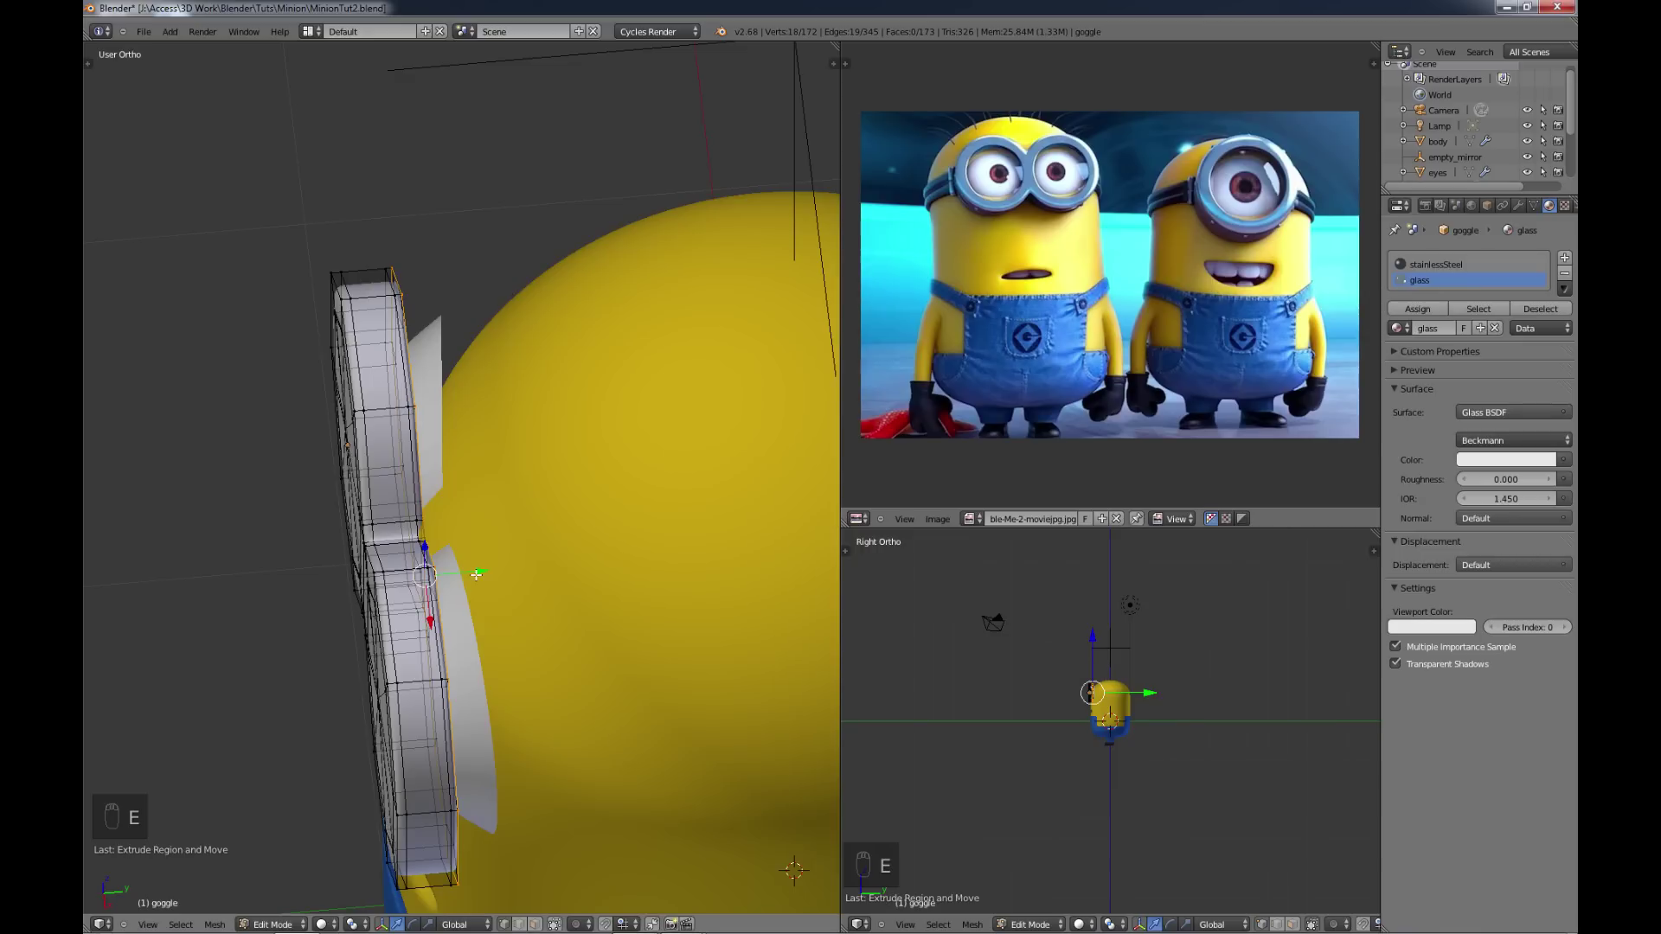
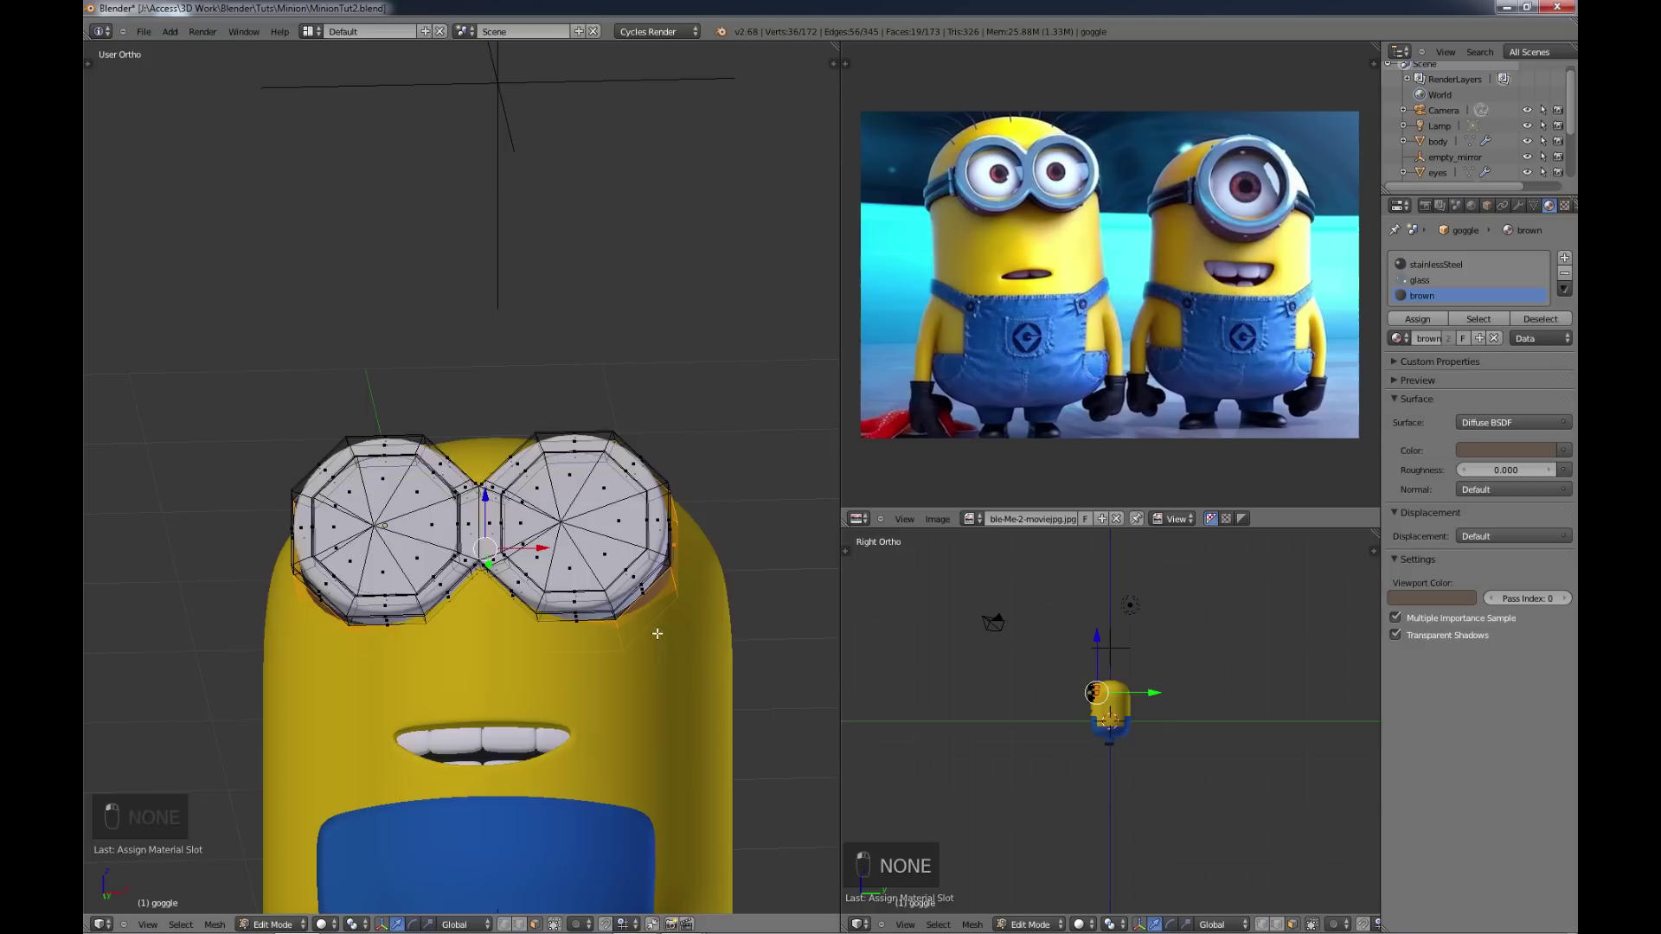
Step: Assign a new brown diffuse material to the extruded strap faces and return to Object Mode
{"action": "key", "text": "a"}
{"action": "key", "text": "Tab"}
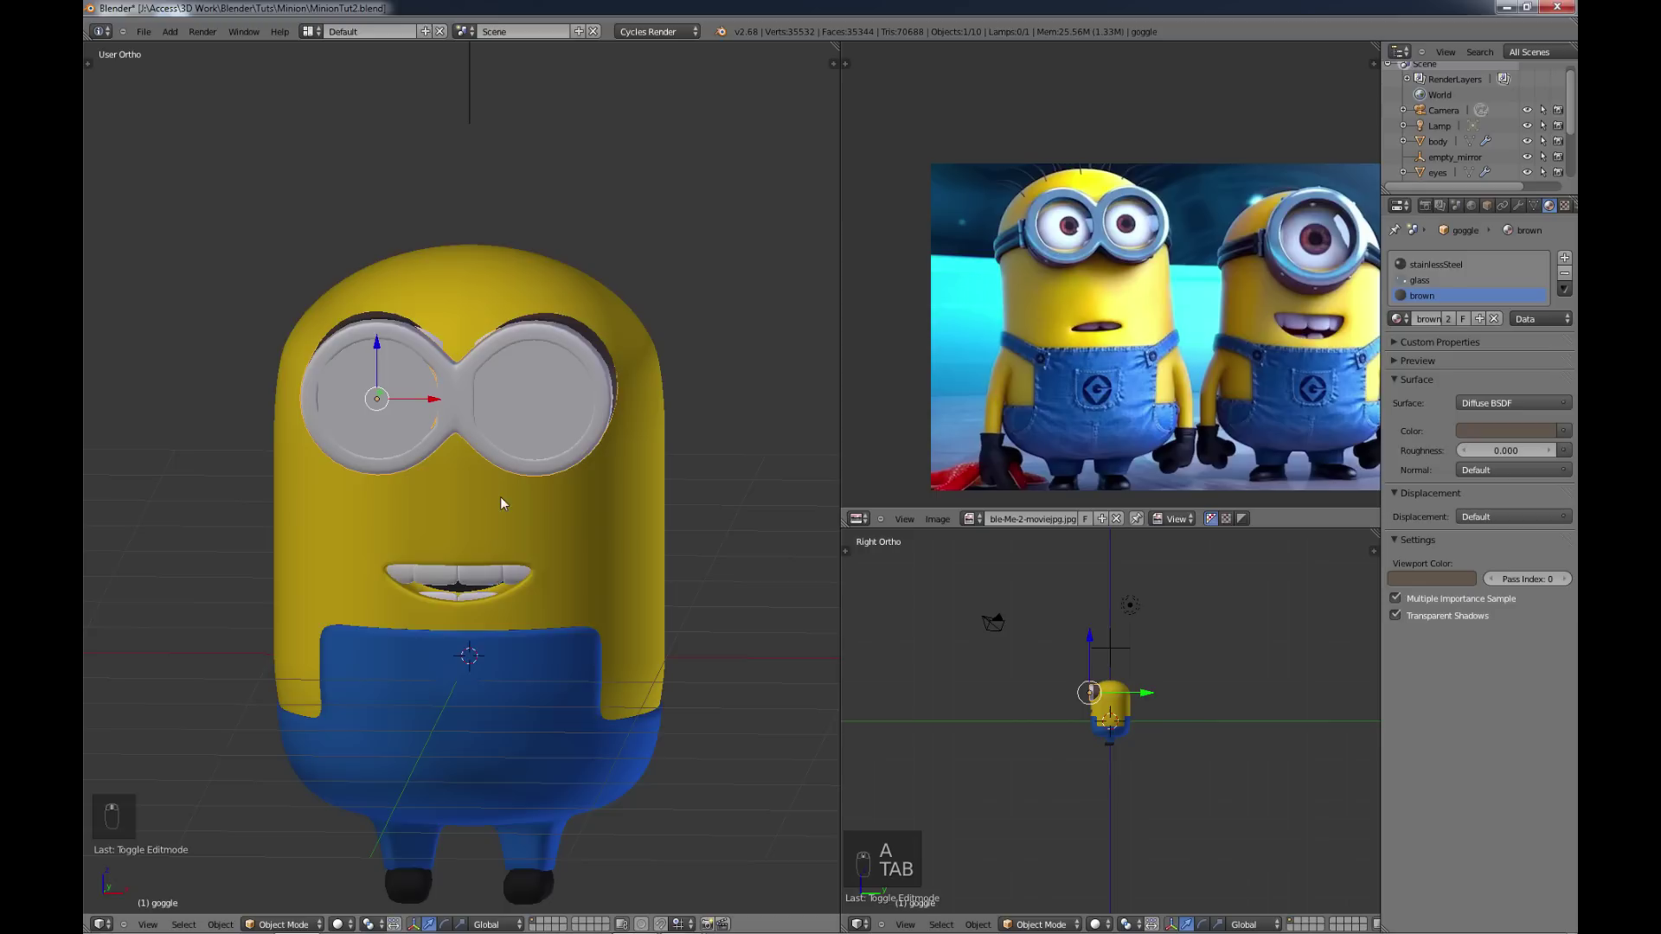
Step: Select the Minion's body, enter mesh editing and pick a vertex on its side for the arm
{"action": "left_click_drag", "start_coordinate": [508, 511], "coordinate": [513, 680]}
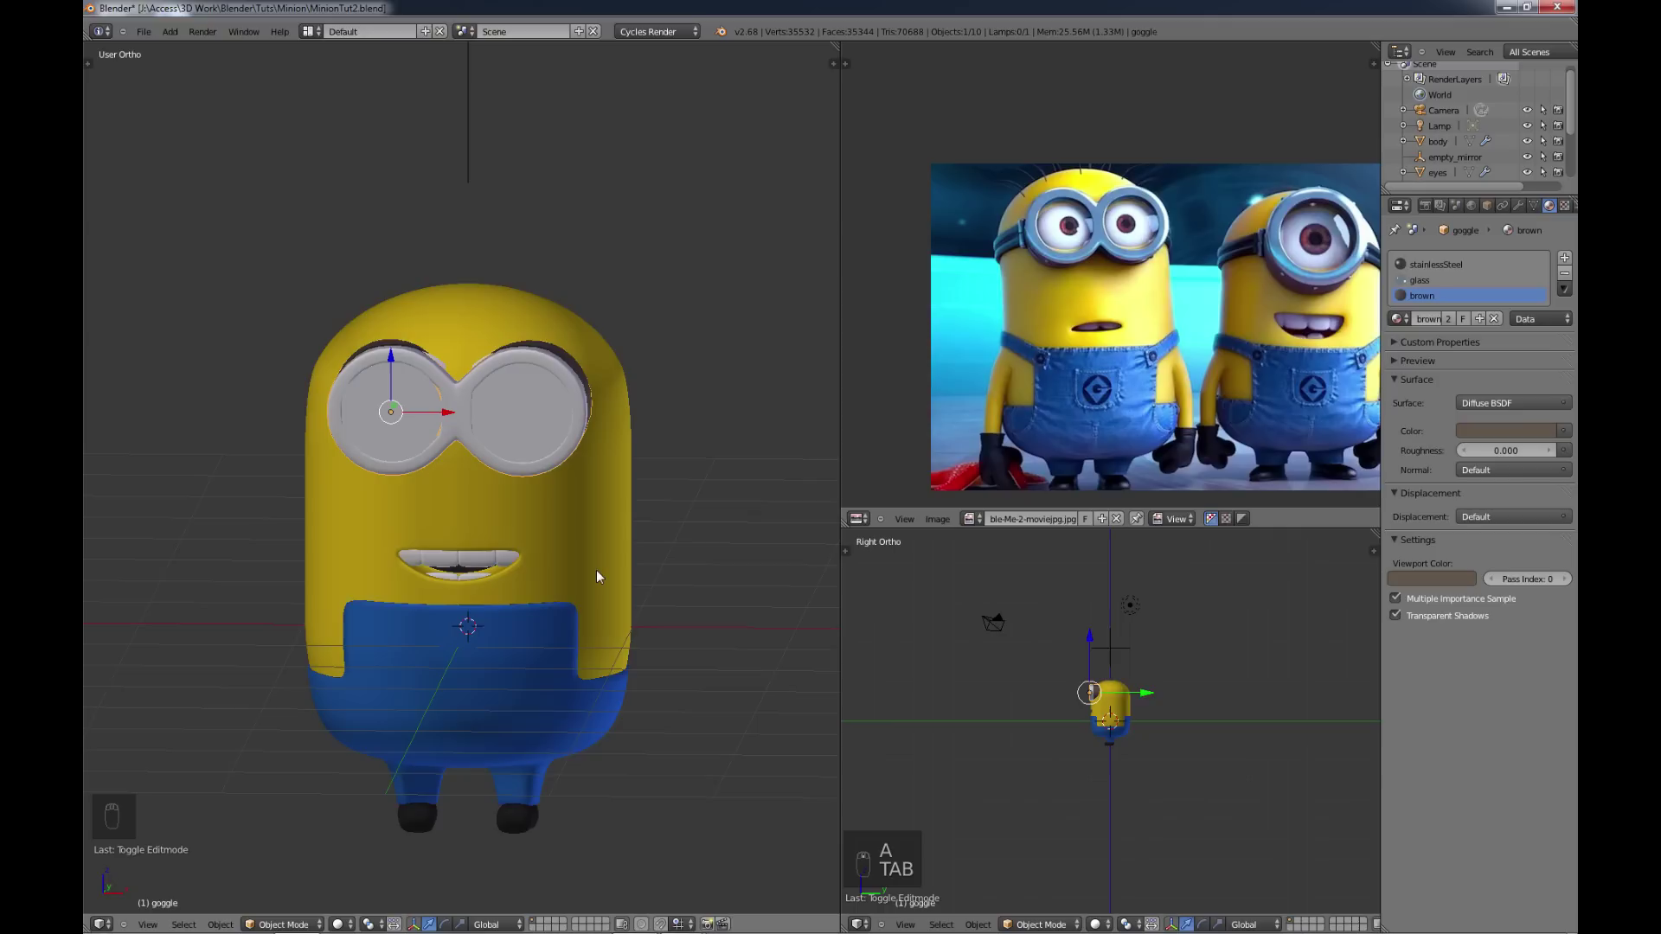
{"action": "left_click_drag", "start_coordinate": [598, 542], "coordinate": [598, 550]}
{"action": "key", "text": "Tab"}
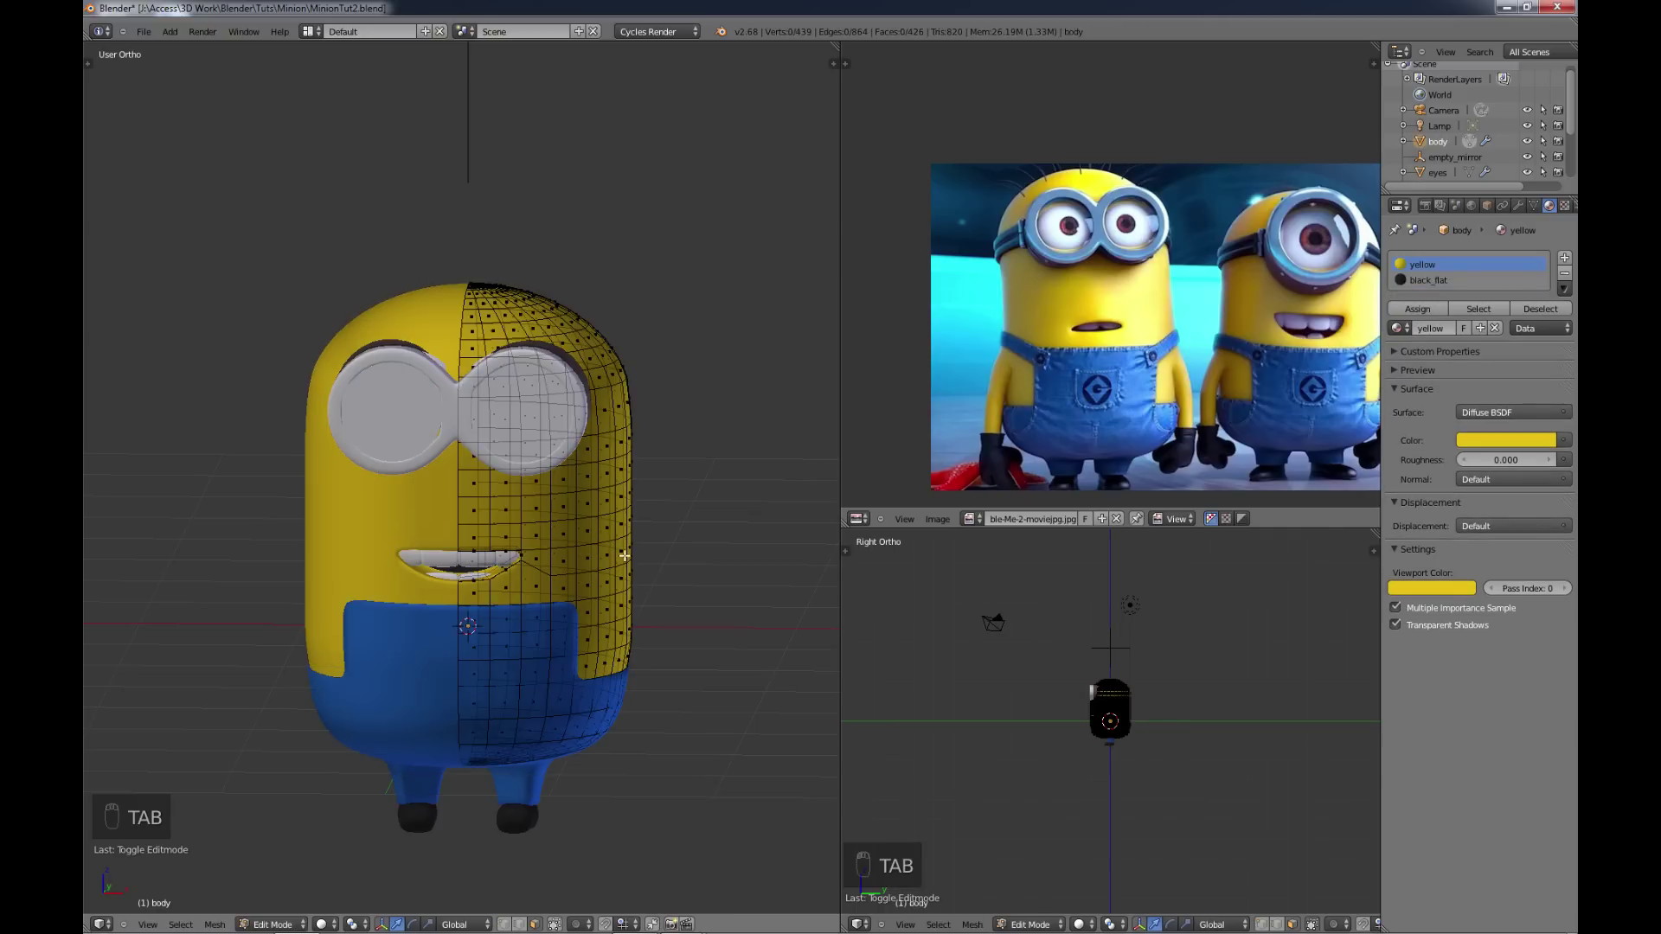
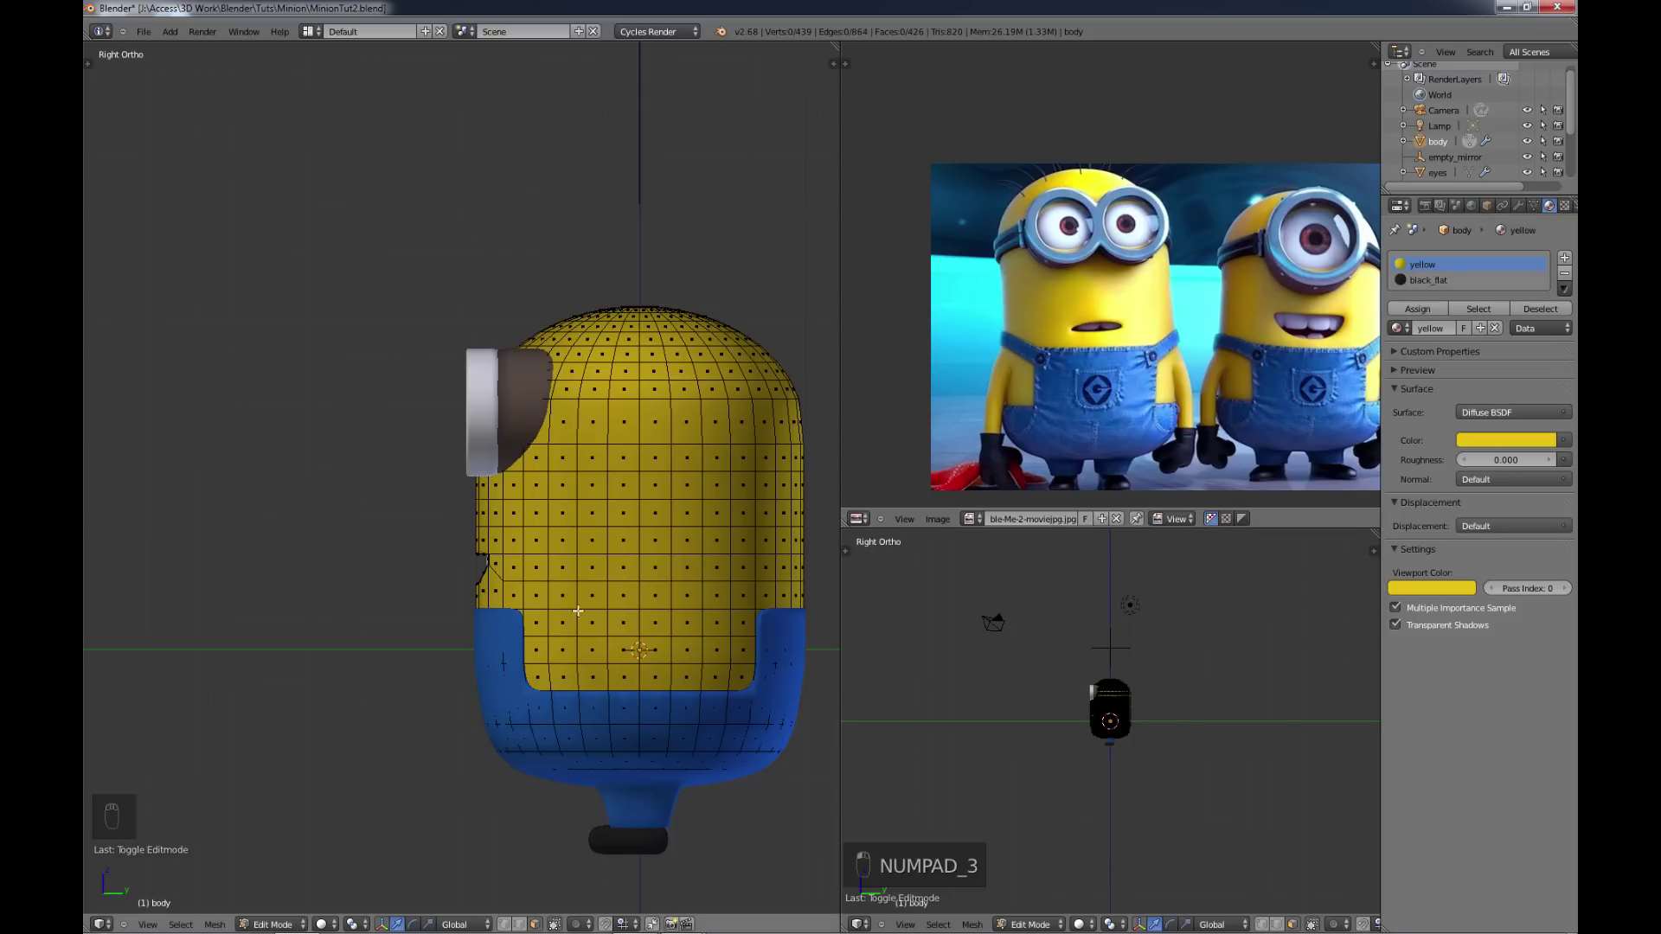
{"action": "left_click_drag", "start_coordinate": [1155, 343], "coordinate": [1155, 343]}
{"action": "middle_click", "coordinate": [1156, 344]}
{"action": "left_click_drag", "start_coordinate": [1156, 343], "coordinate": [1156, 344]}
{"action": "left_click", "coordinate": [1156, 344]}
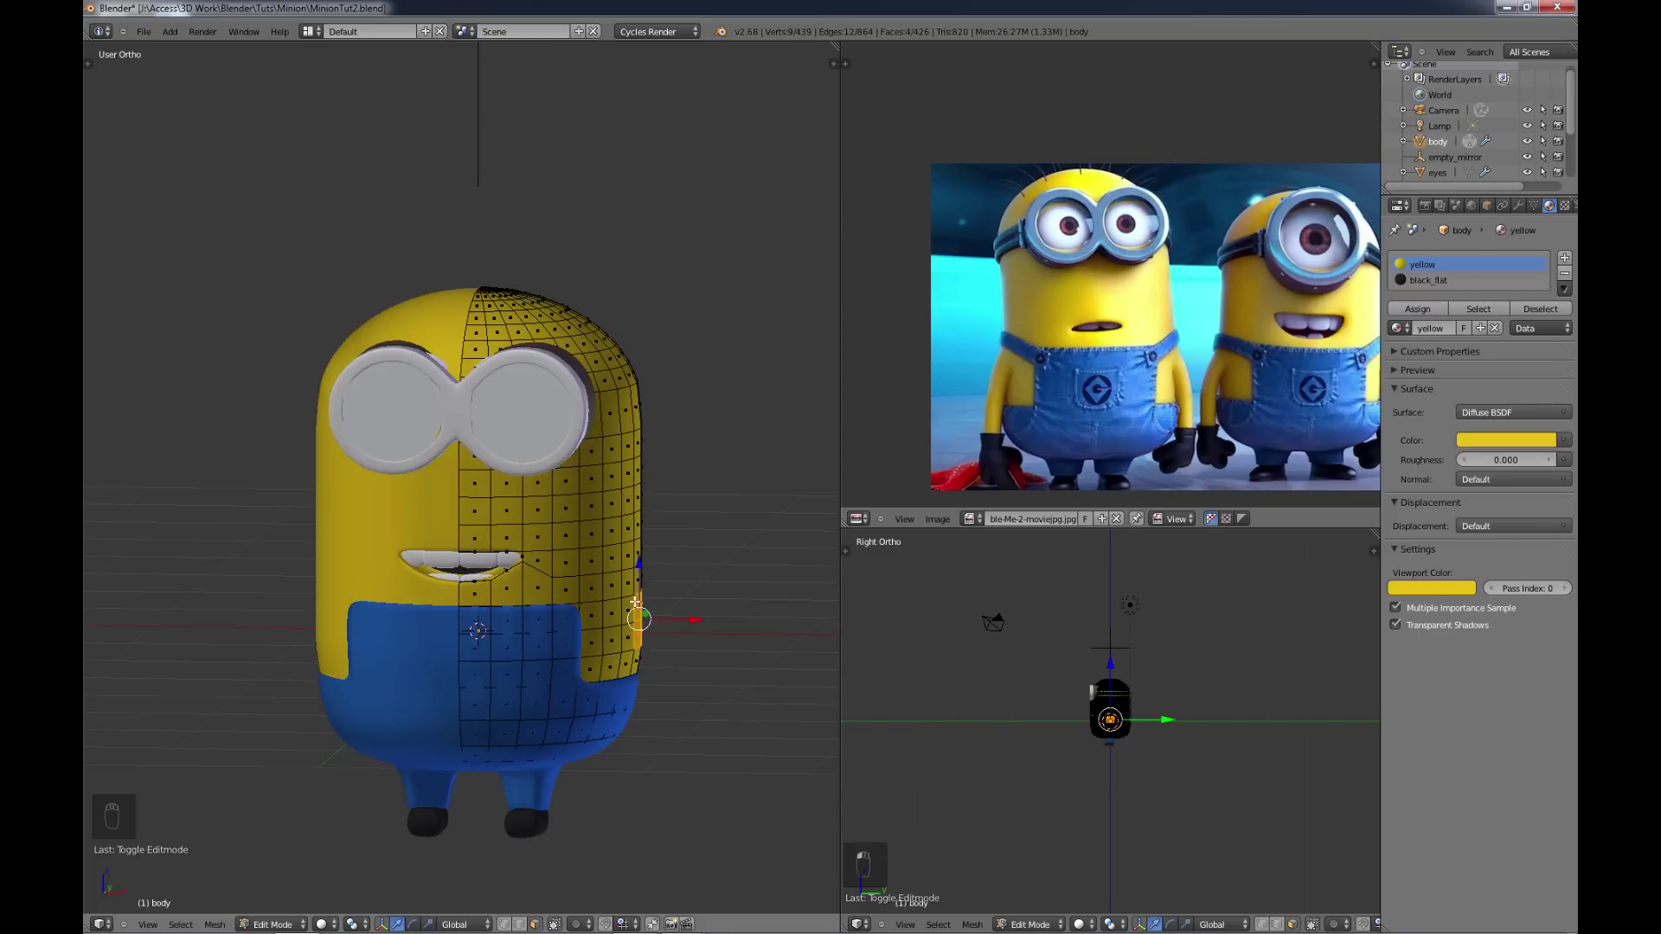
Step: Extrude the side vertices outward twice into a short arm stub, rotated to bend downward
{"action": "key", "text": "KP_1"}
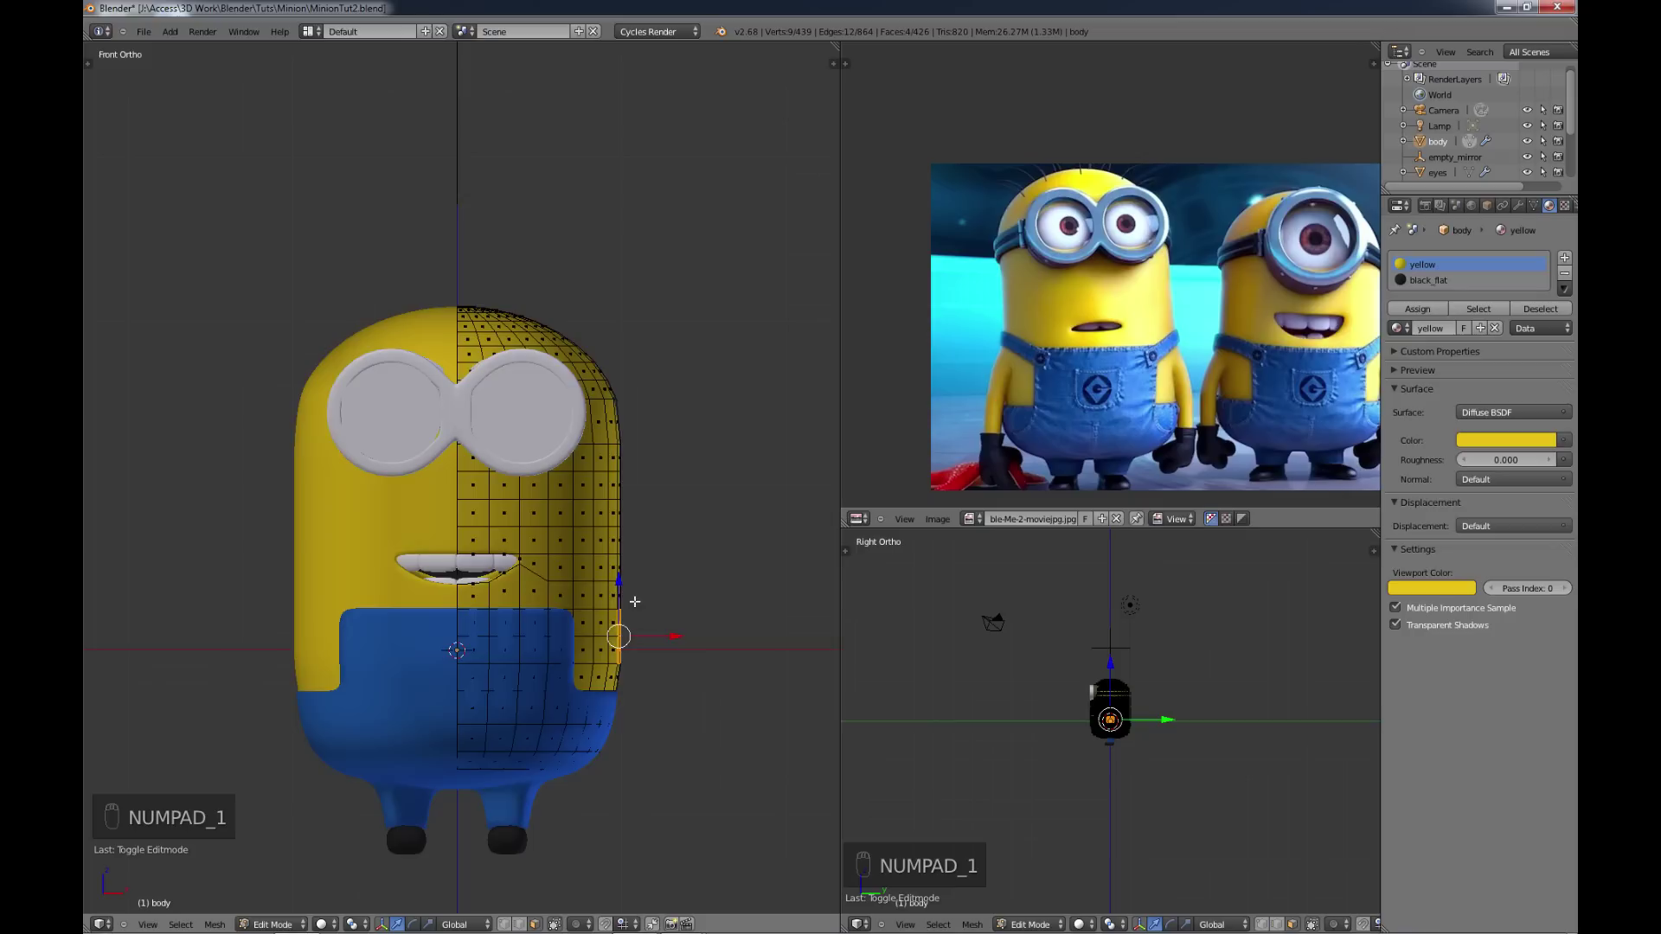
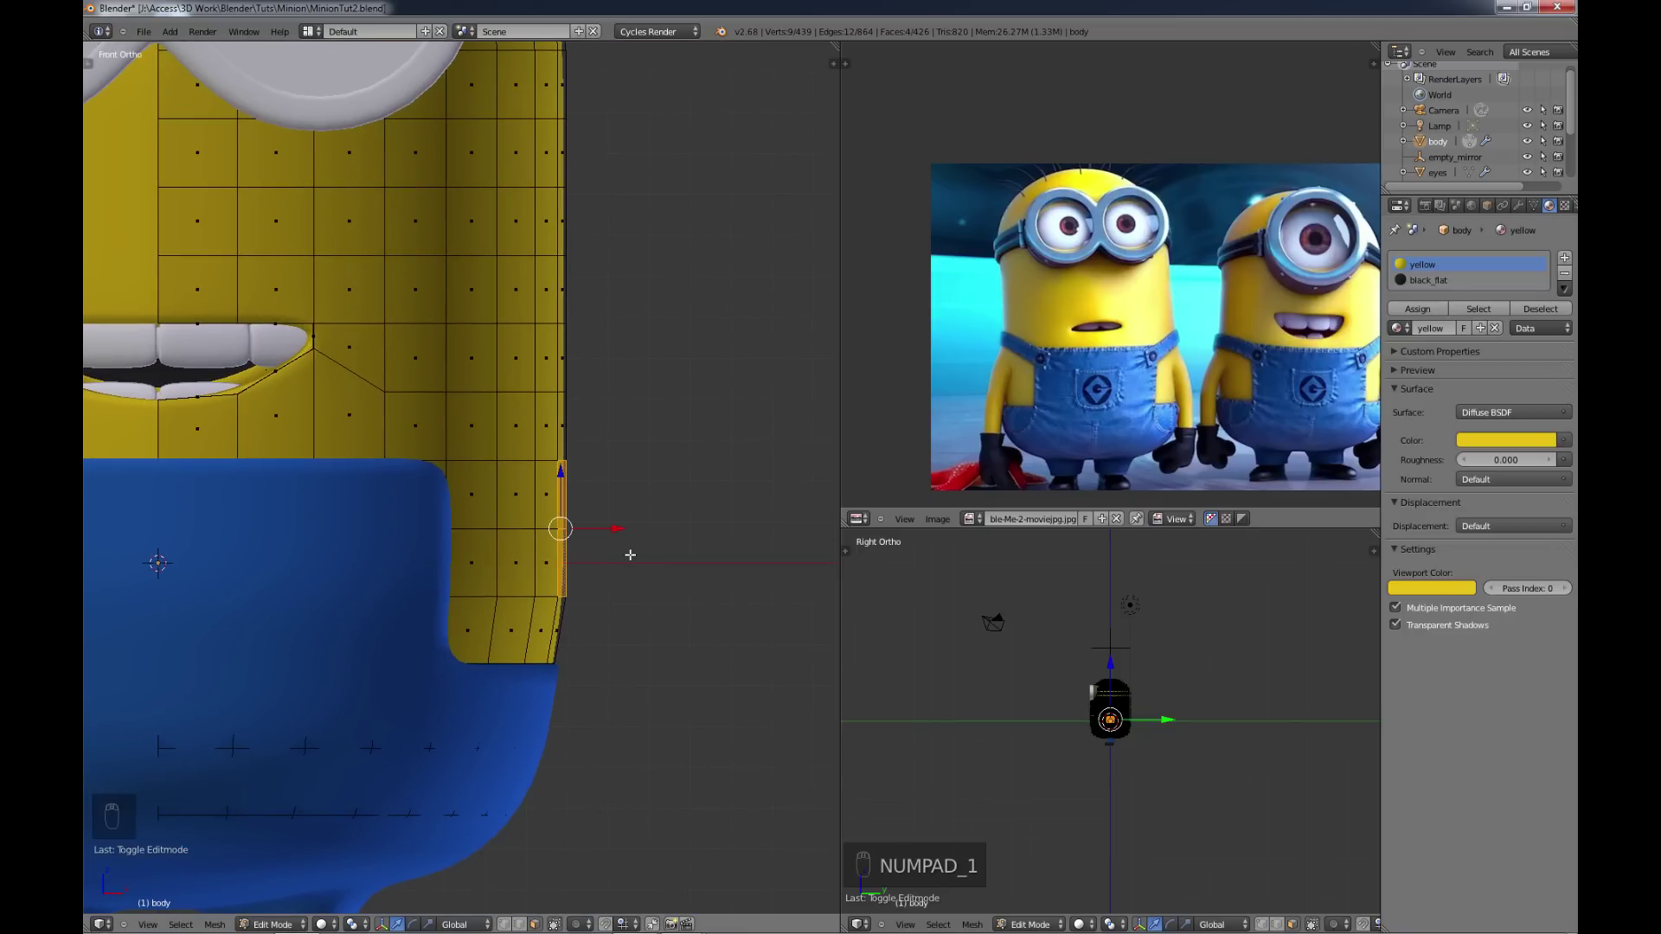
{"action": "key", "text": "e"}
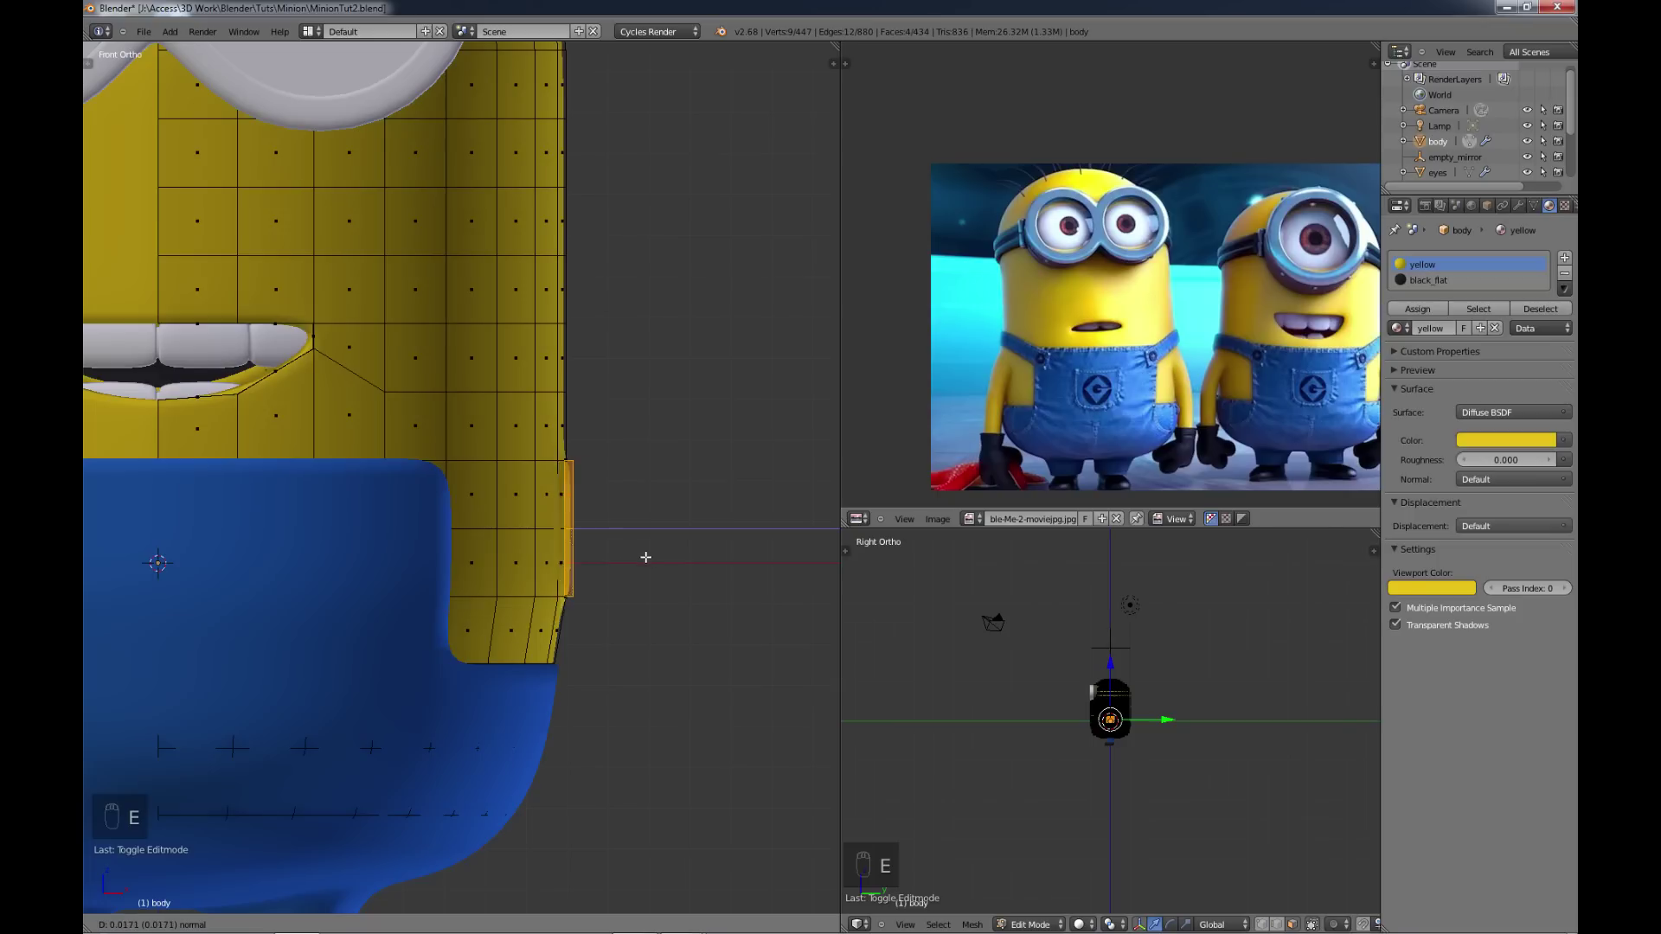
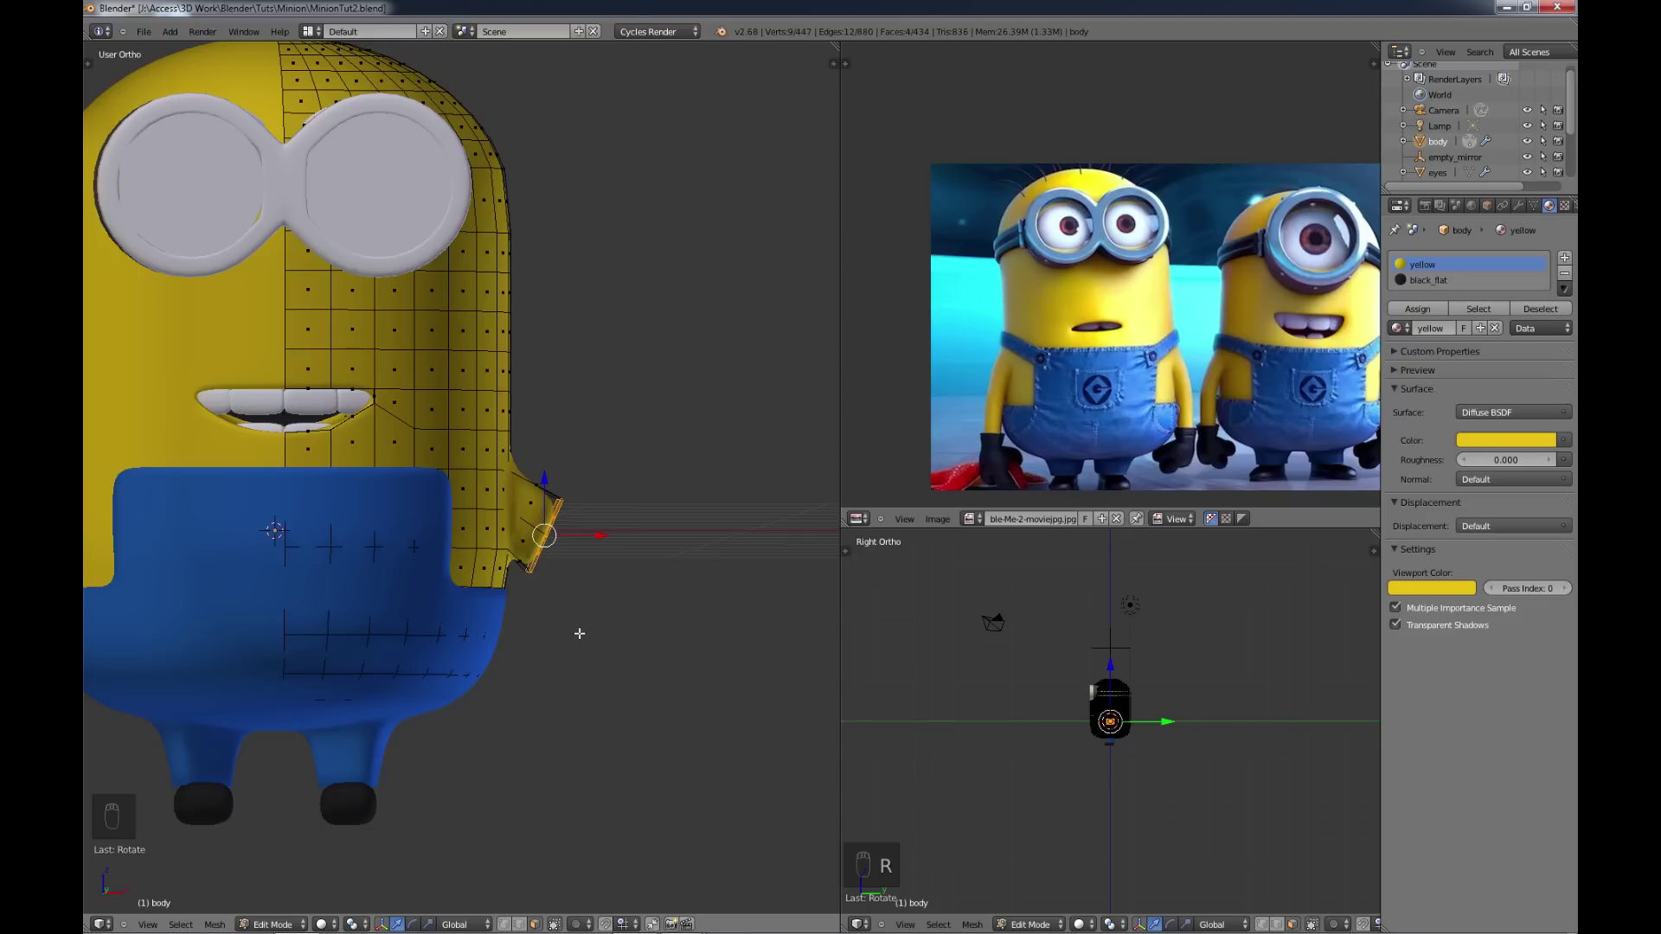
{"action": "key", "text": "KP_1"}
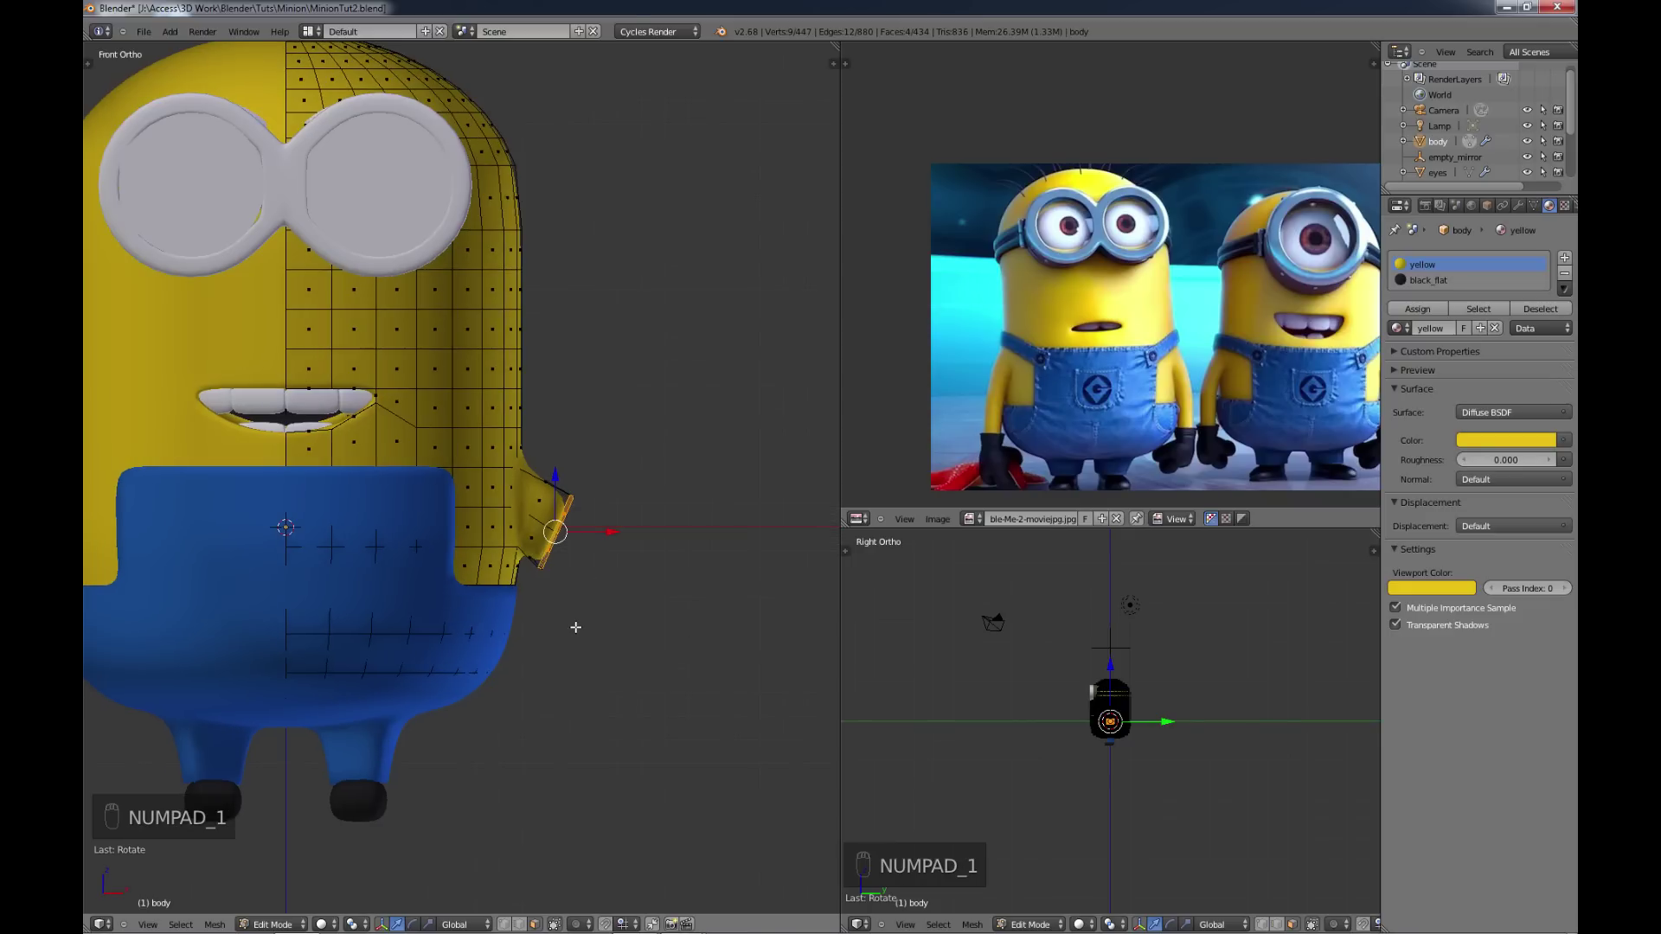
{"action": "key", "text": "r"}
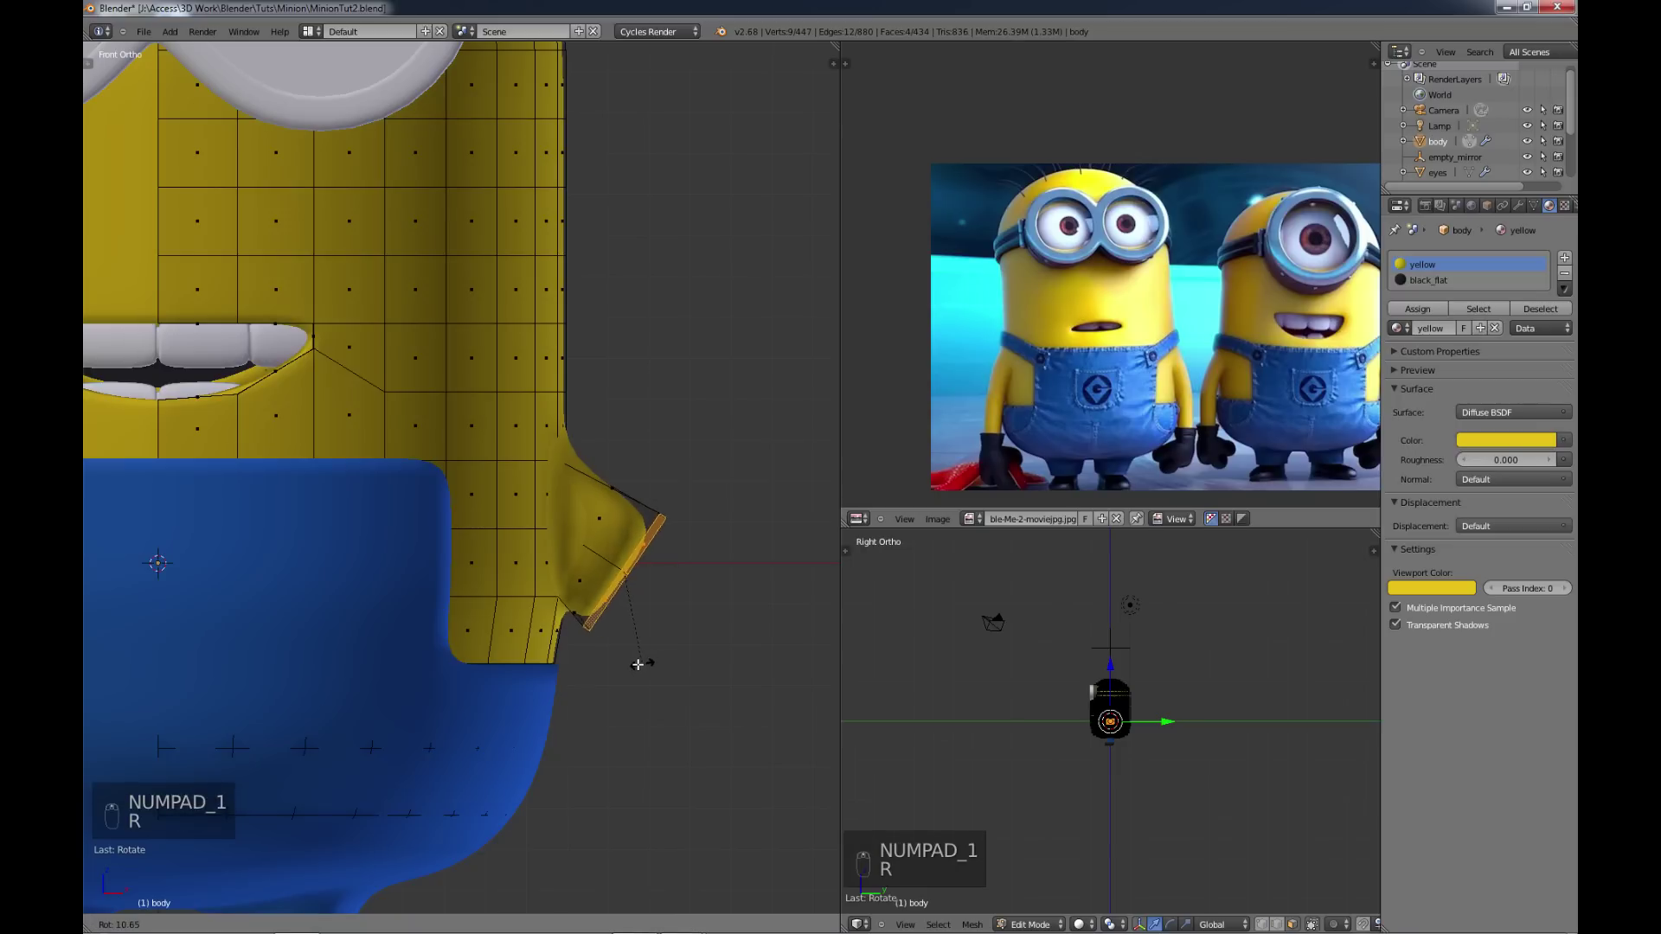
{"action": "key", "text": "e"}
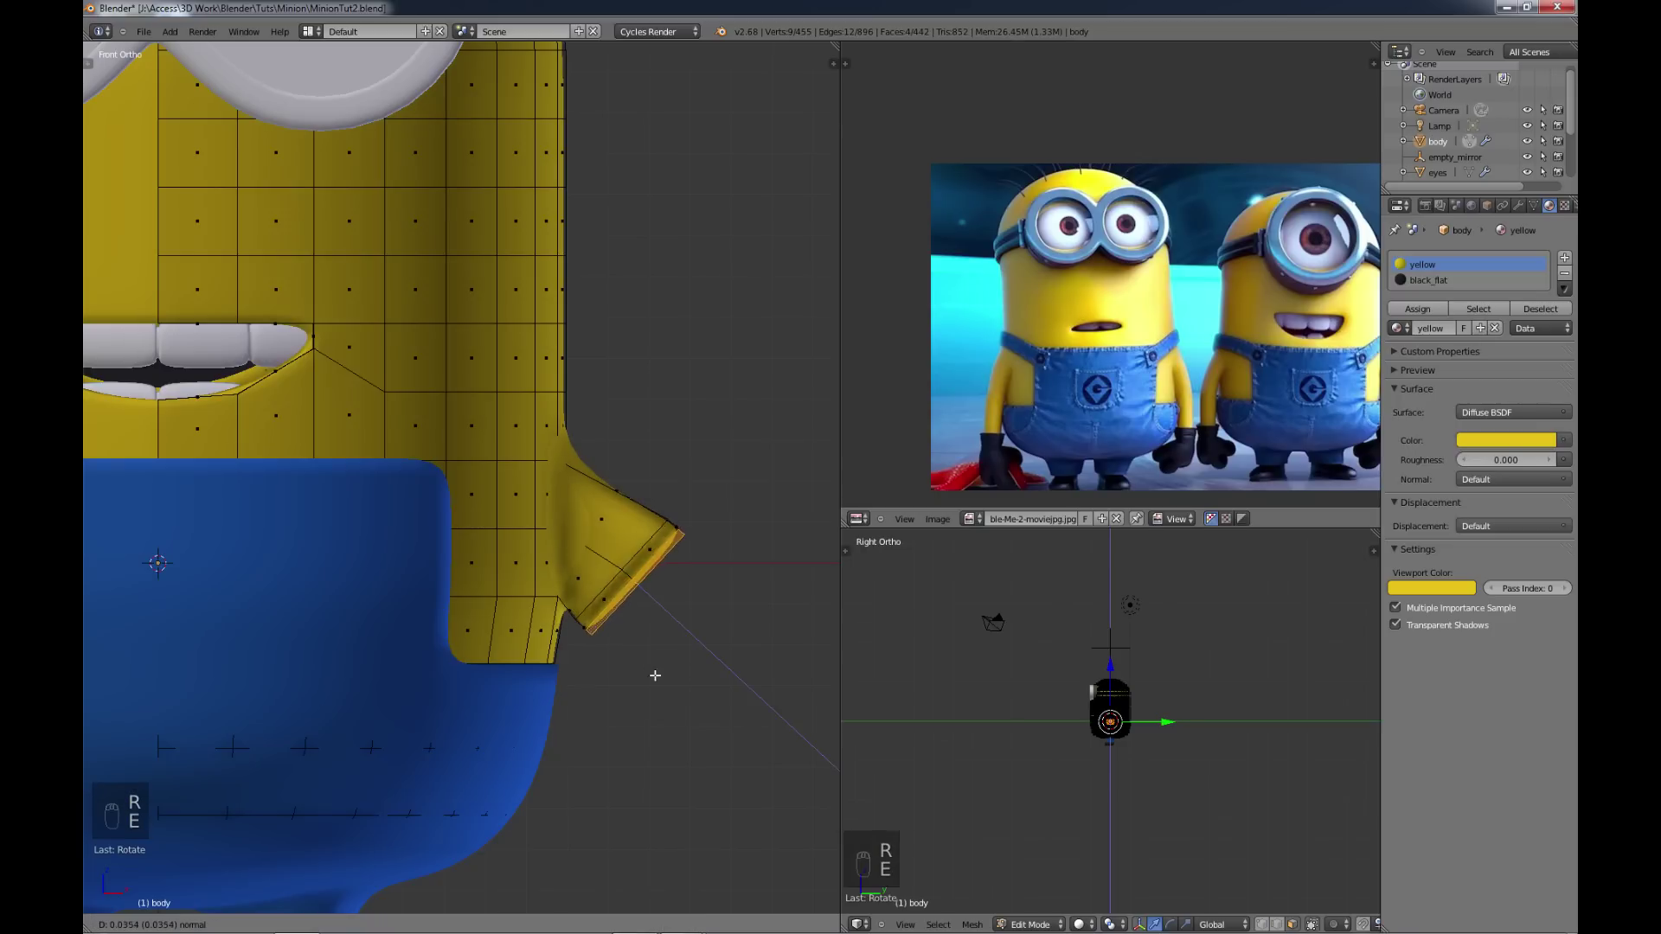
{"action": "key", "text": "g"}
{"action": "key", "text": "r"}
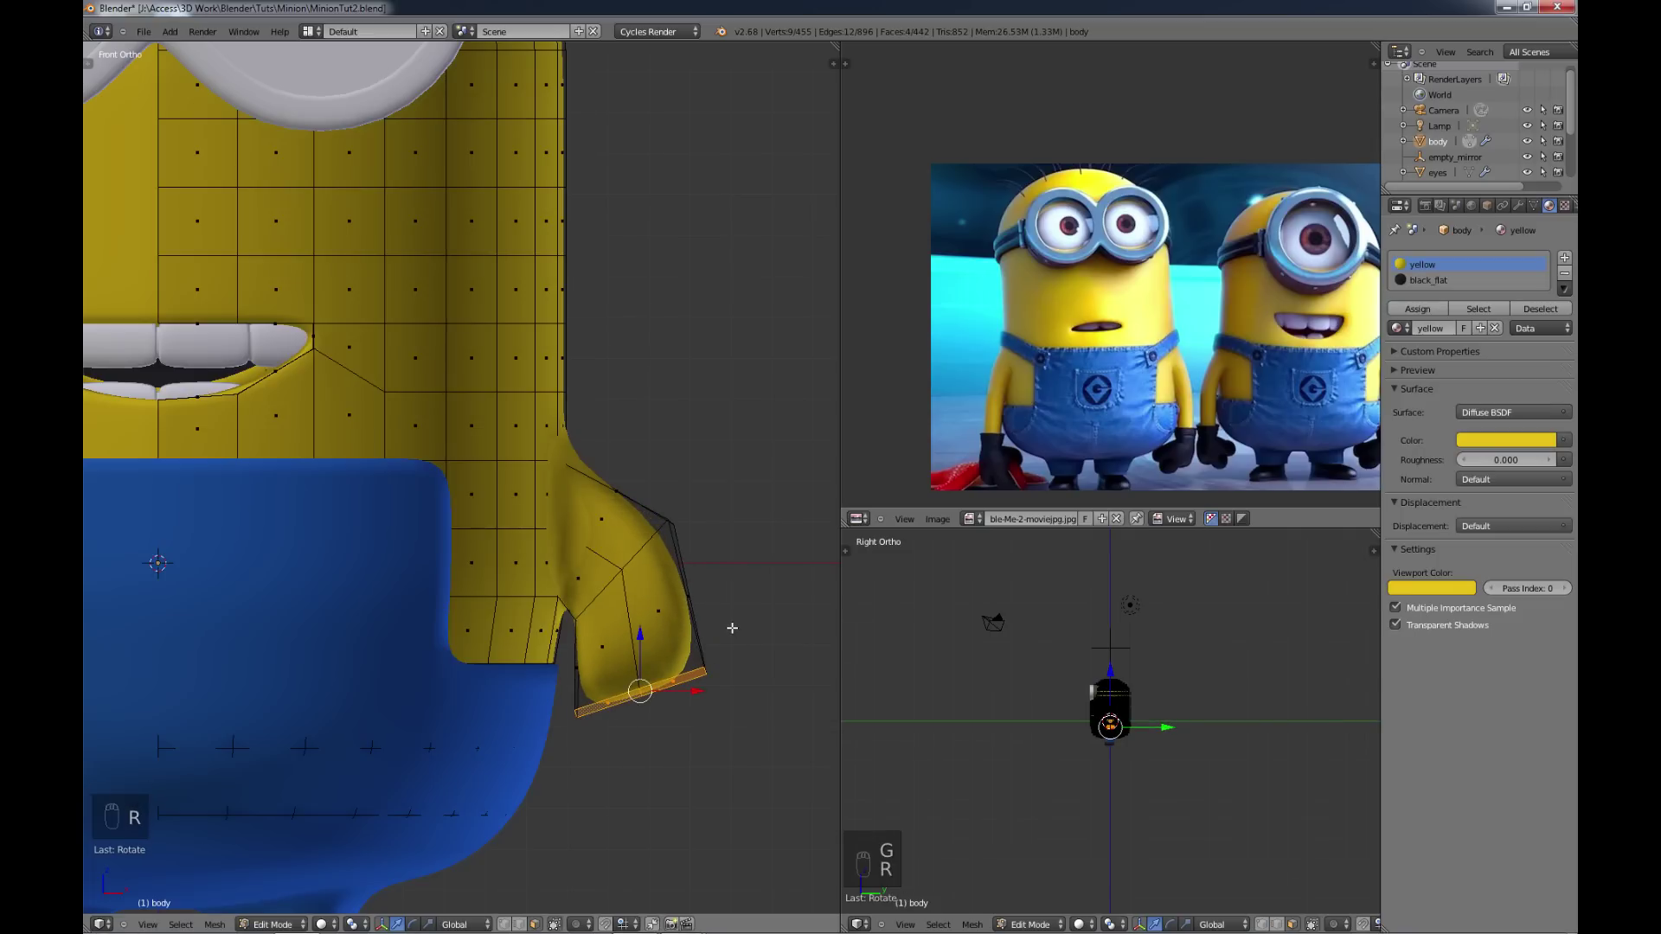
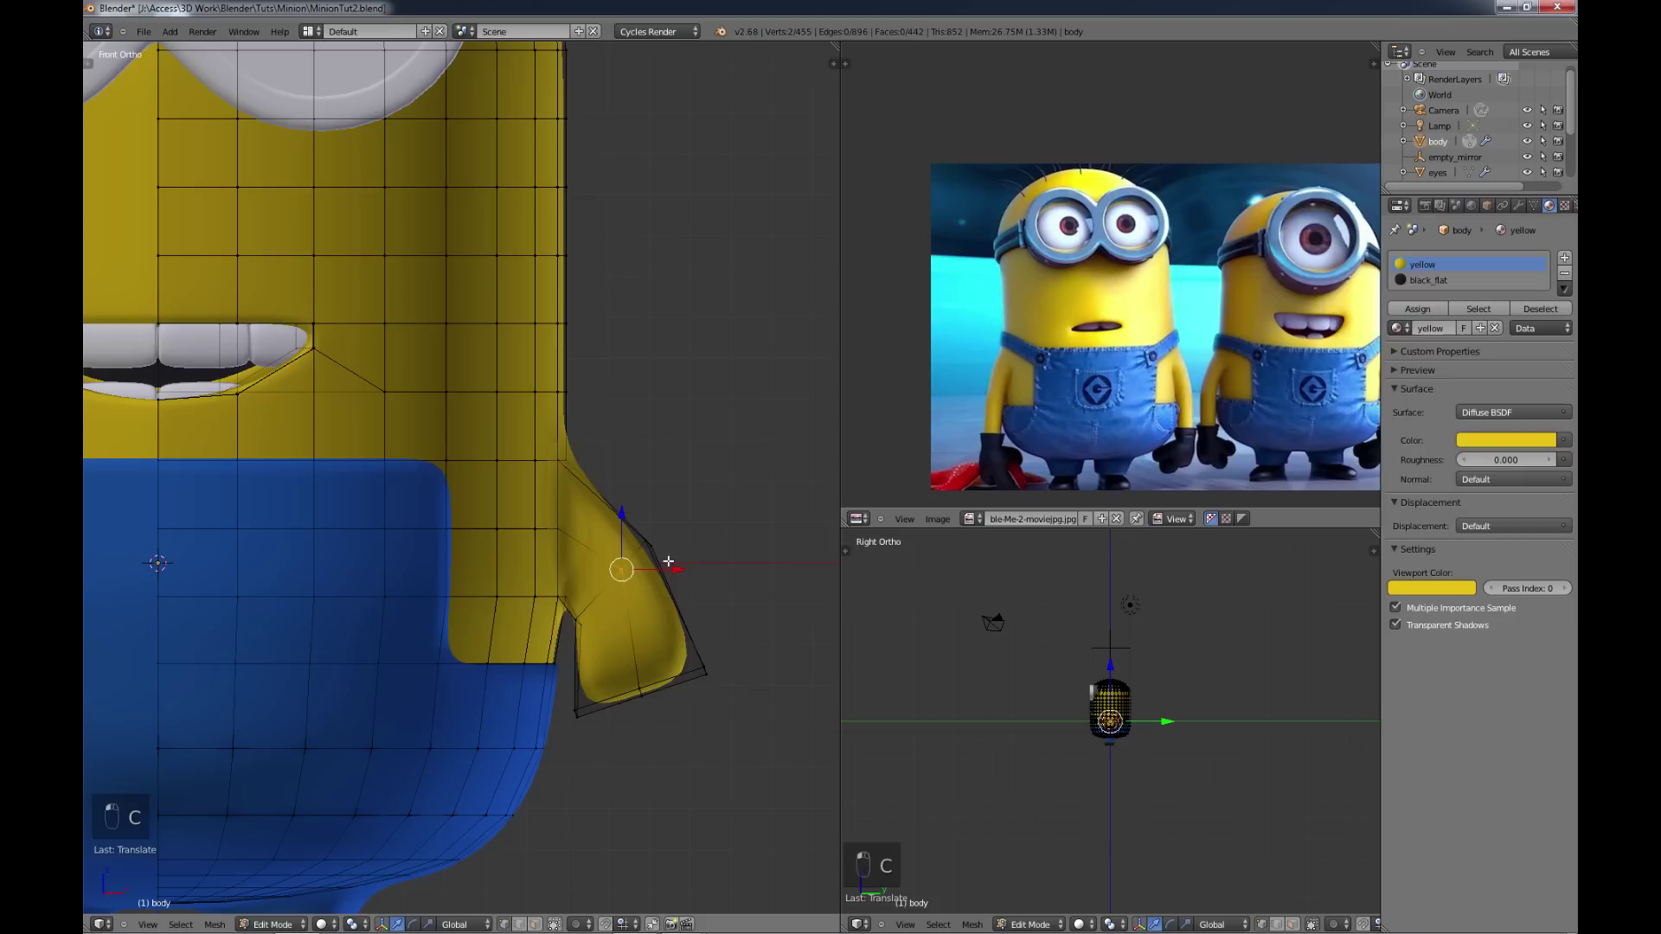
Step: Nudge the arm stub's vertices into a rounded tube shape
{"action": "key", "text": "g"}
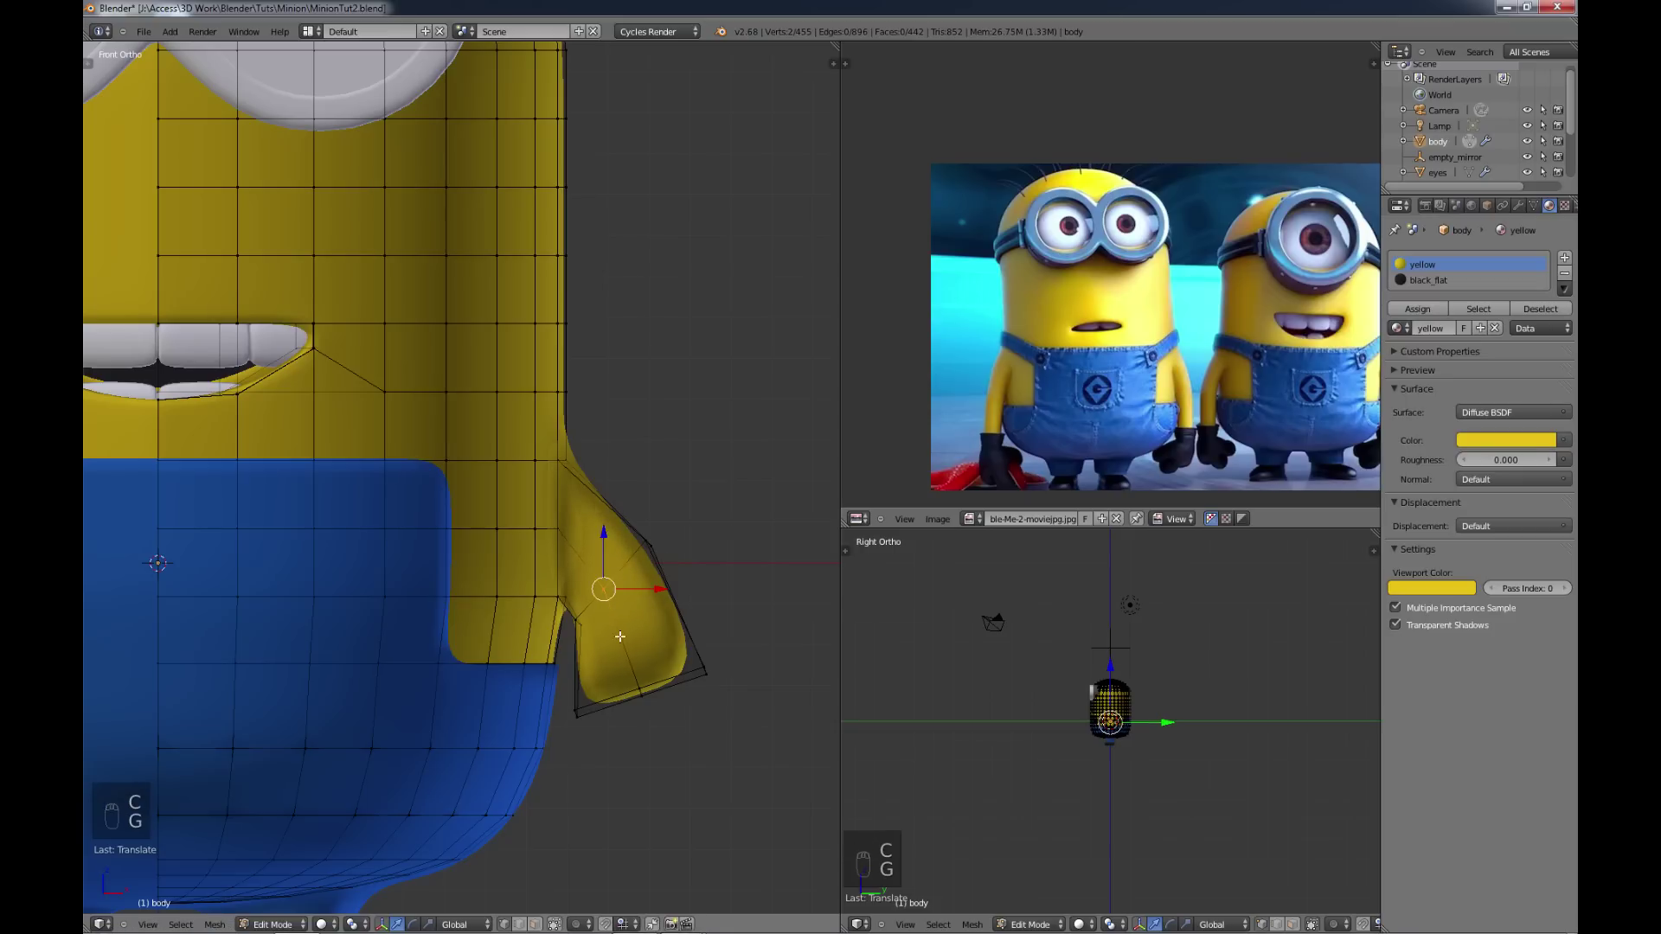
{"action": "key", "text": "c"}
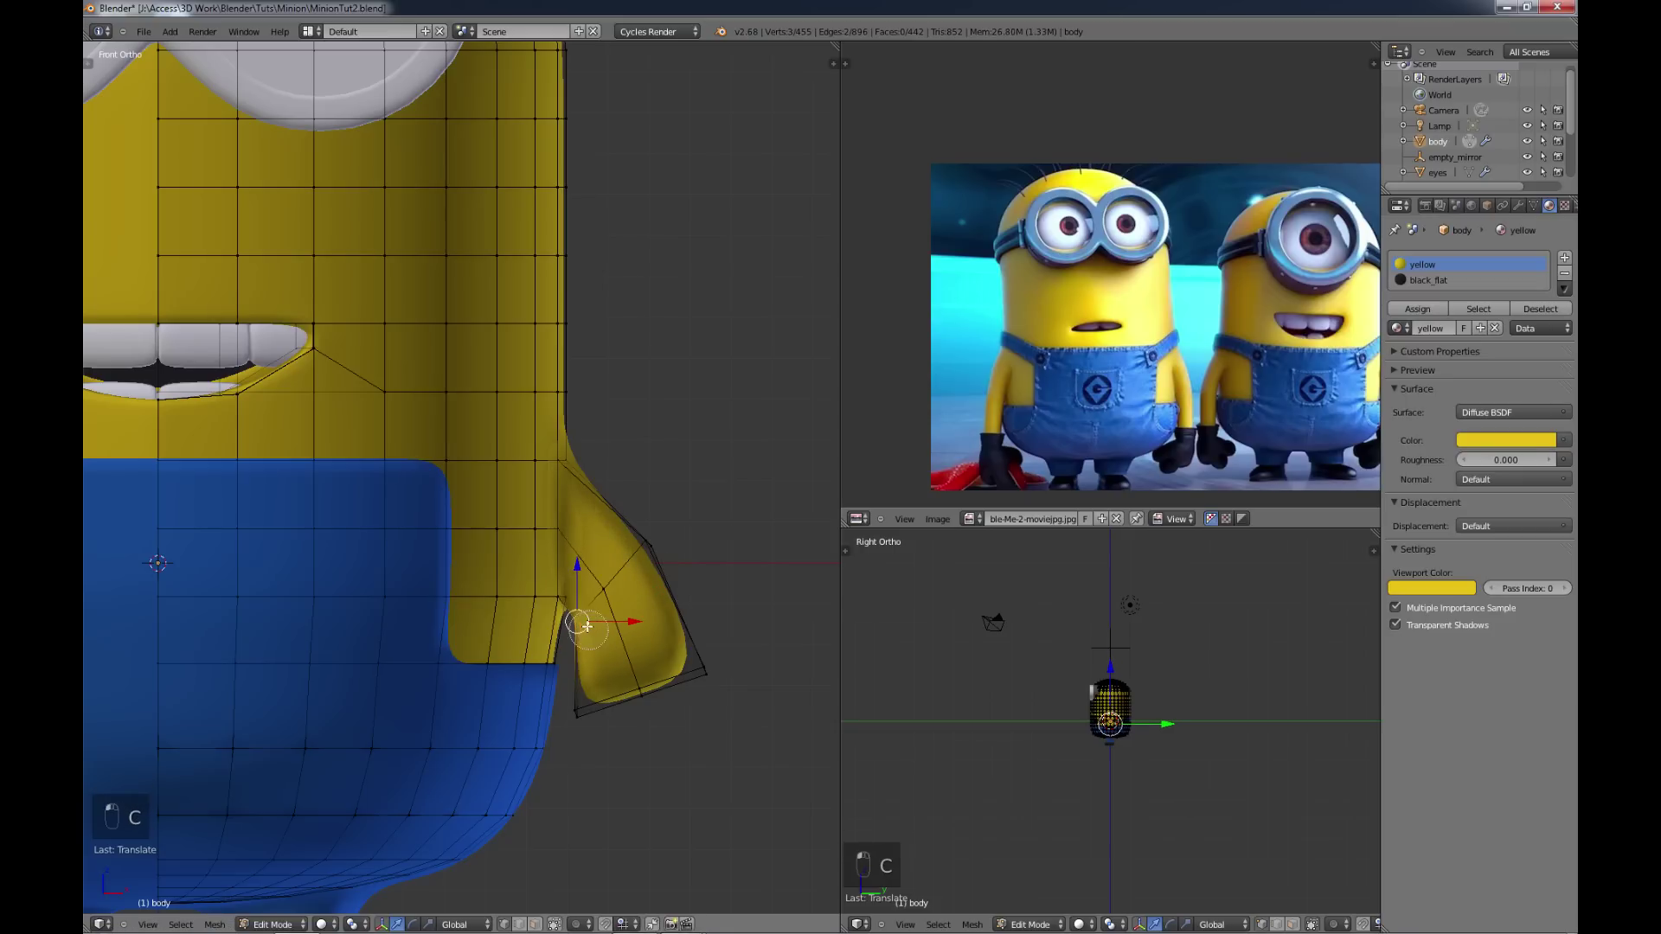
{"action": "key", "text": "g"}
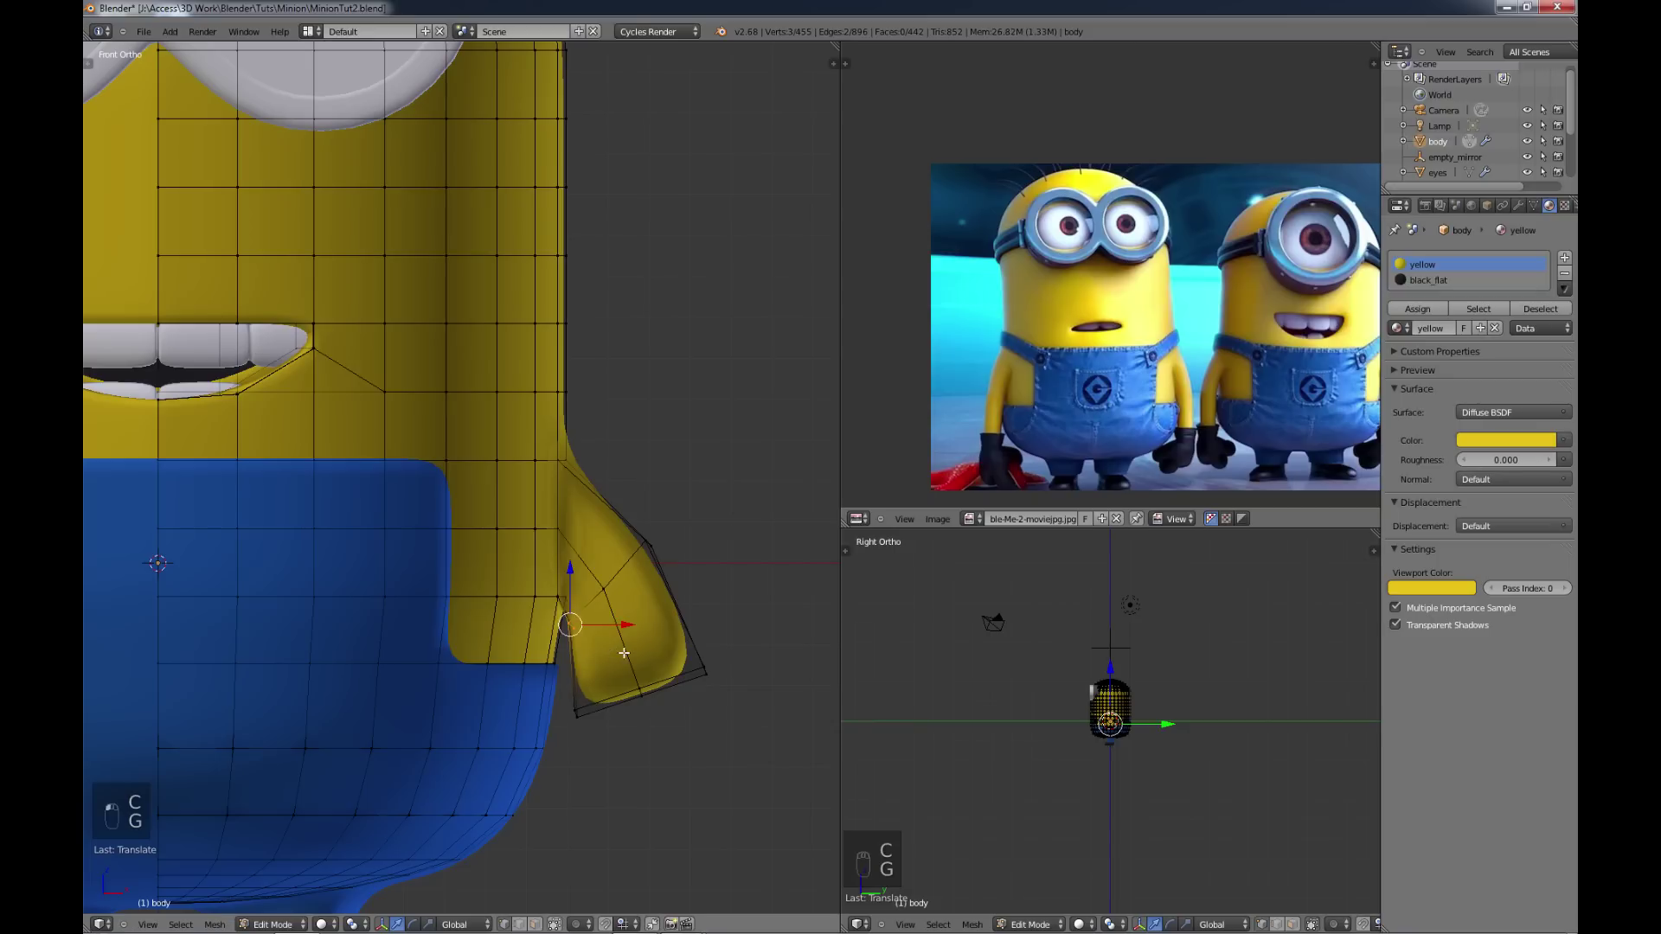
{"action": "key", "text": "c"}
{"action": "key", "text": "g"}
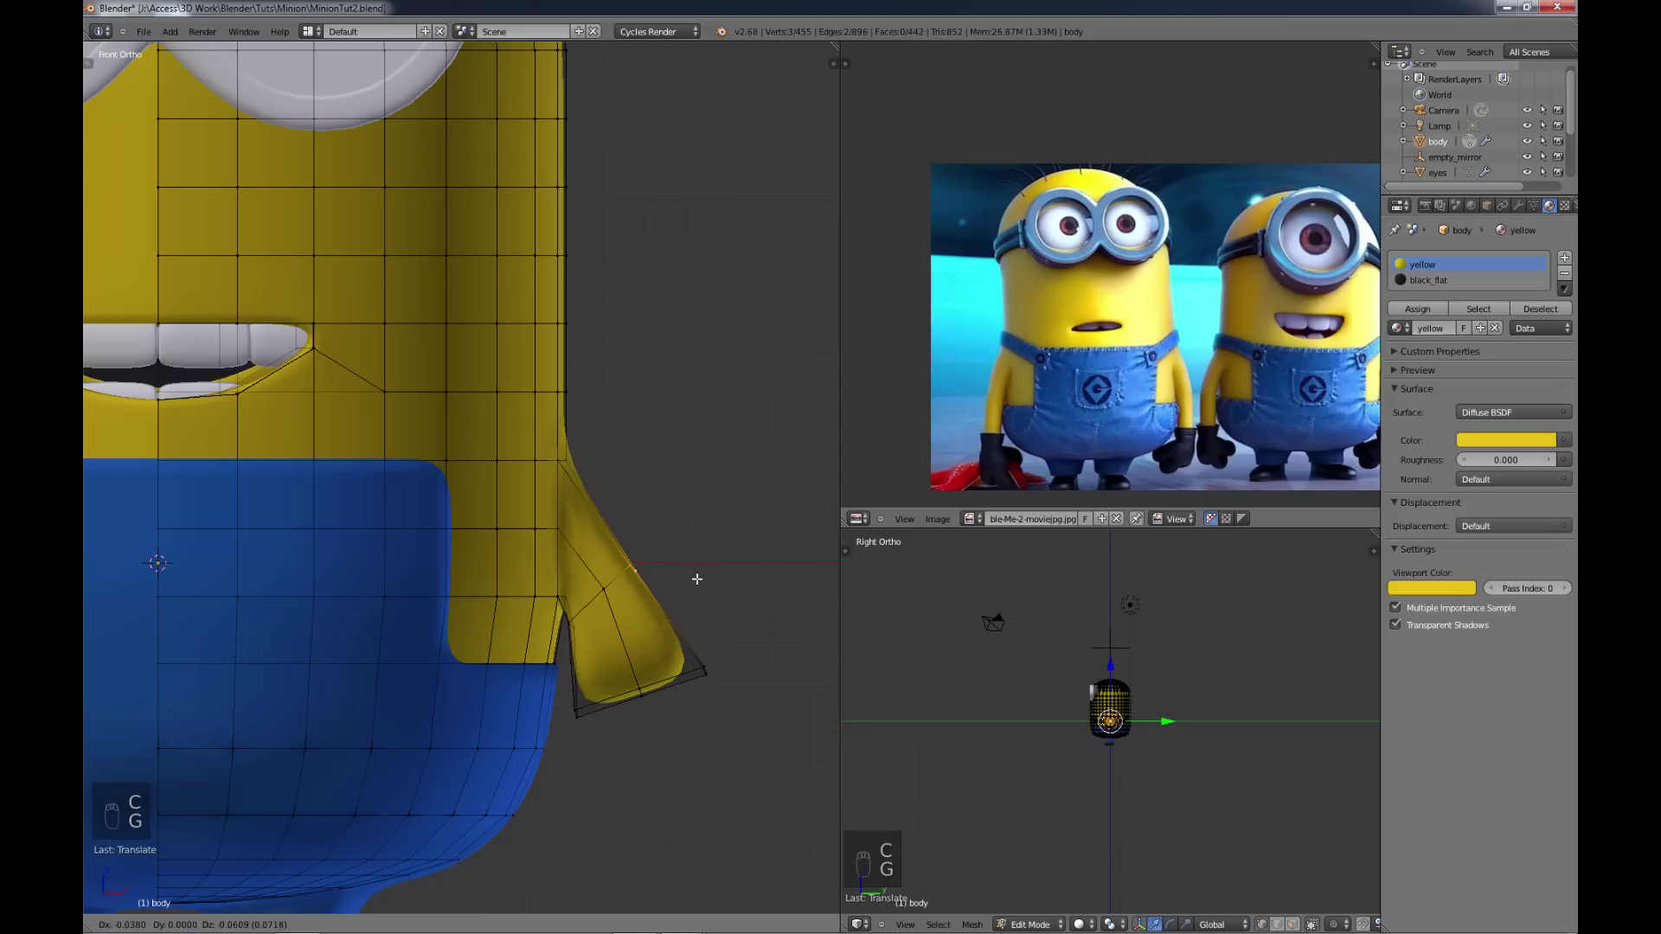
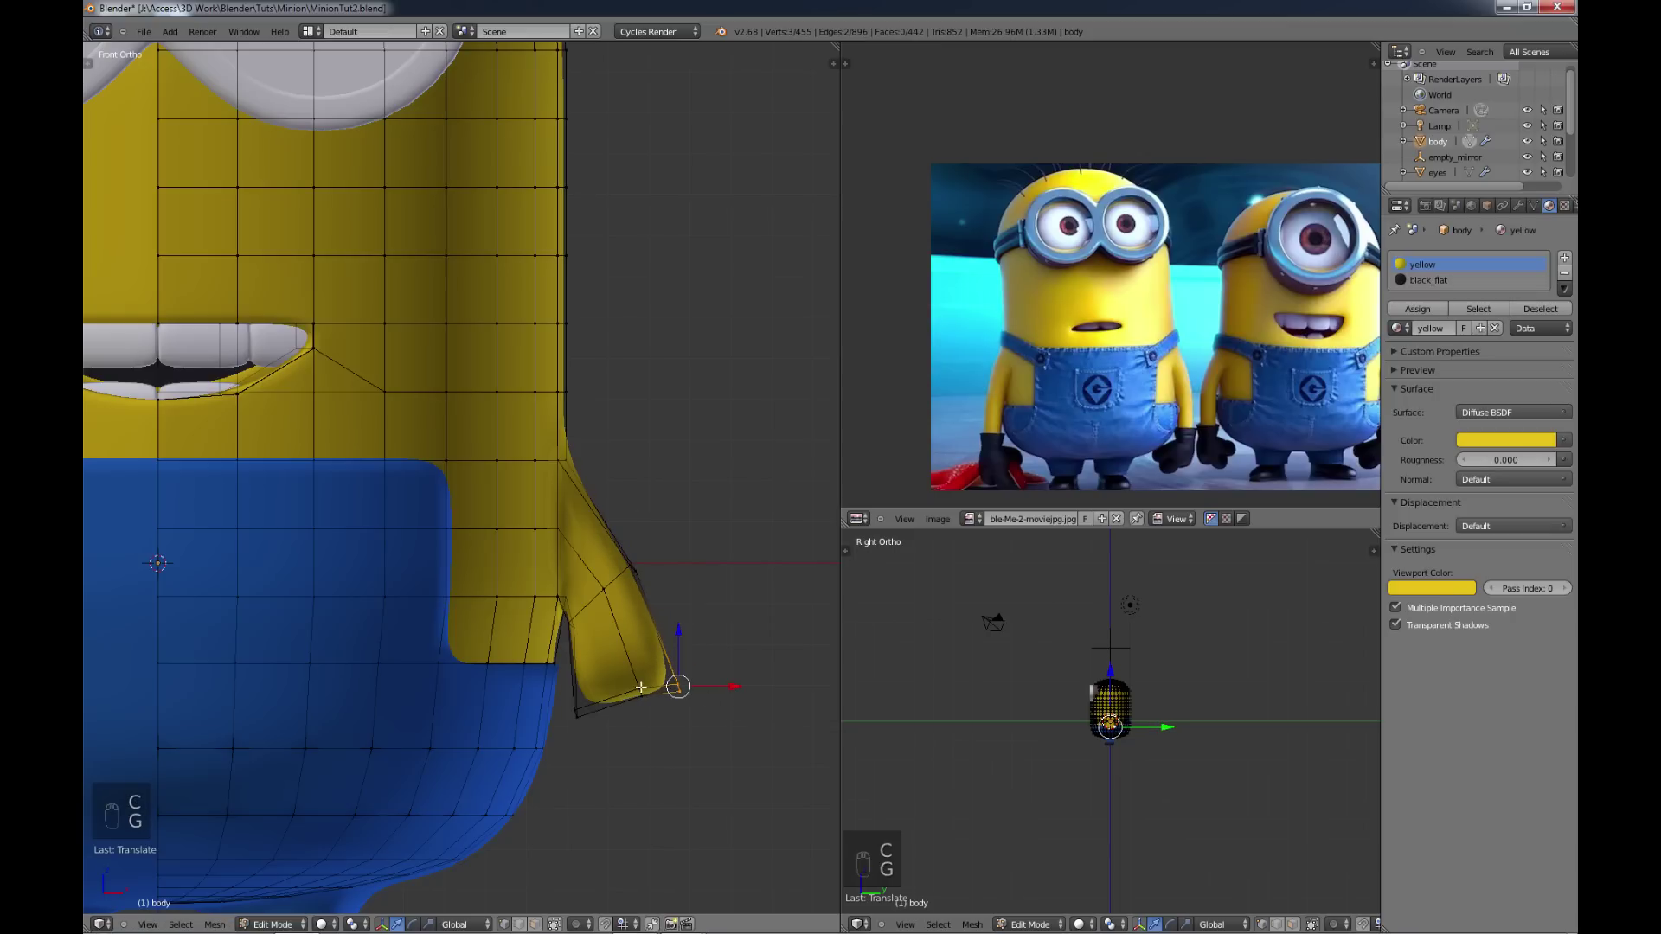
Step: Extrude the shoulder edge loop downward in sections to lengthen the arm
{"action": "key", "text": "c"}
{"action": "key", "text": "g"}
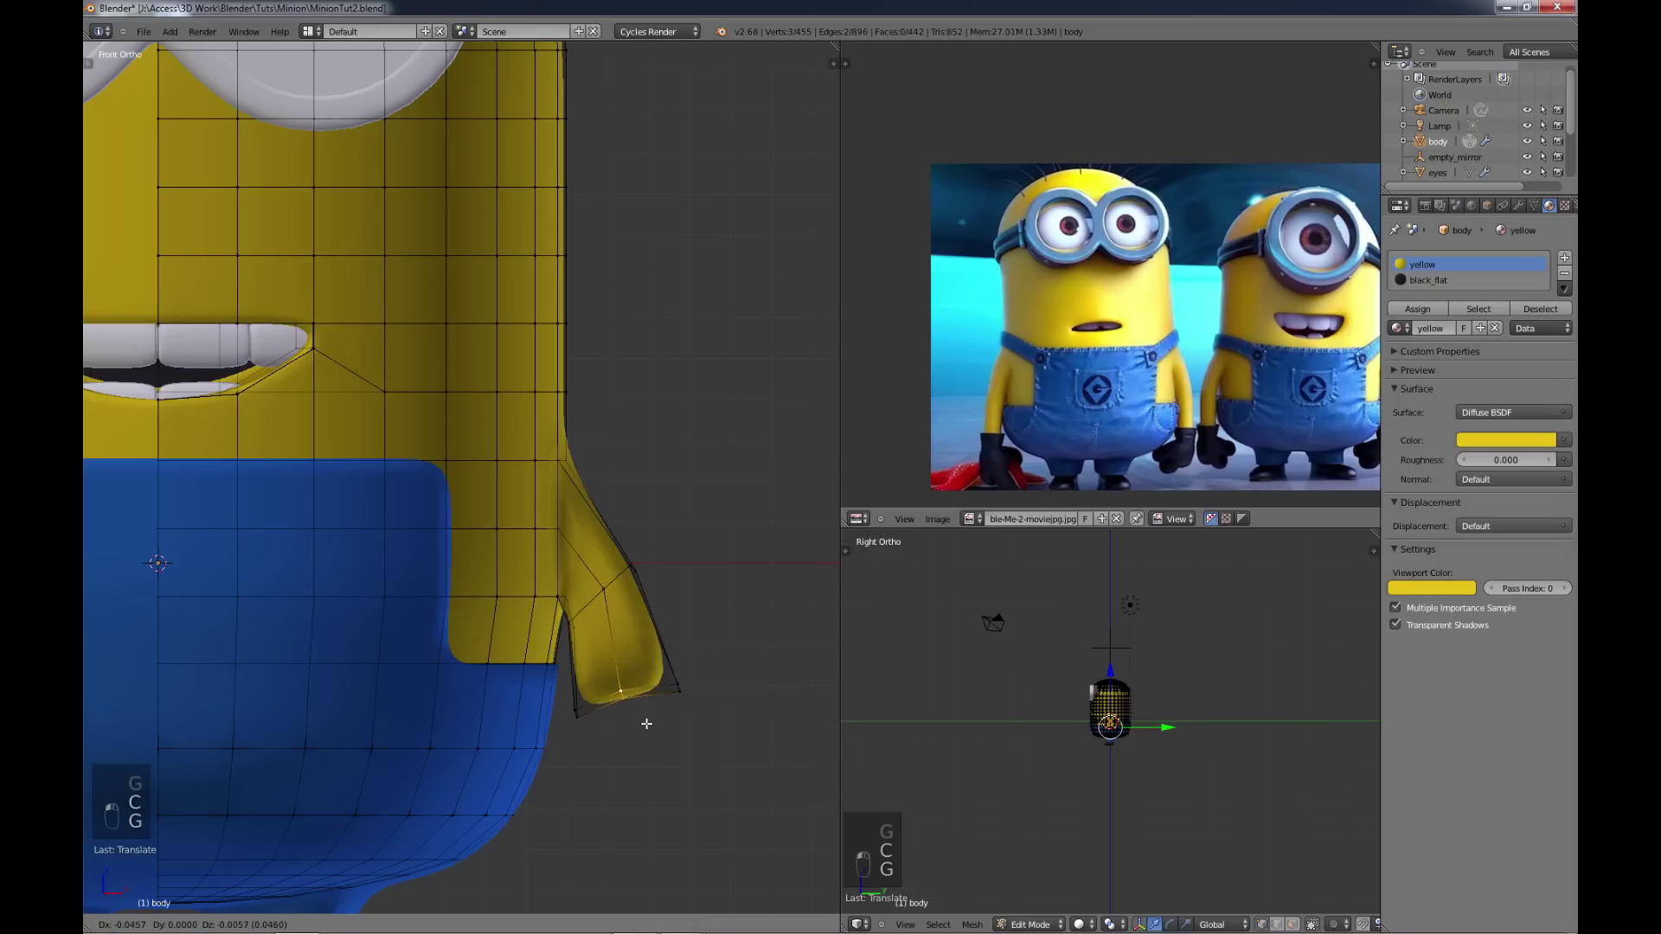
{"action": "key", "text": "c"}
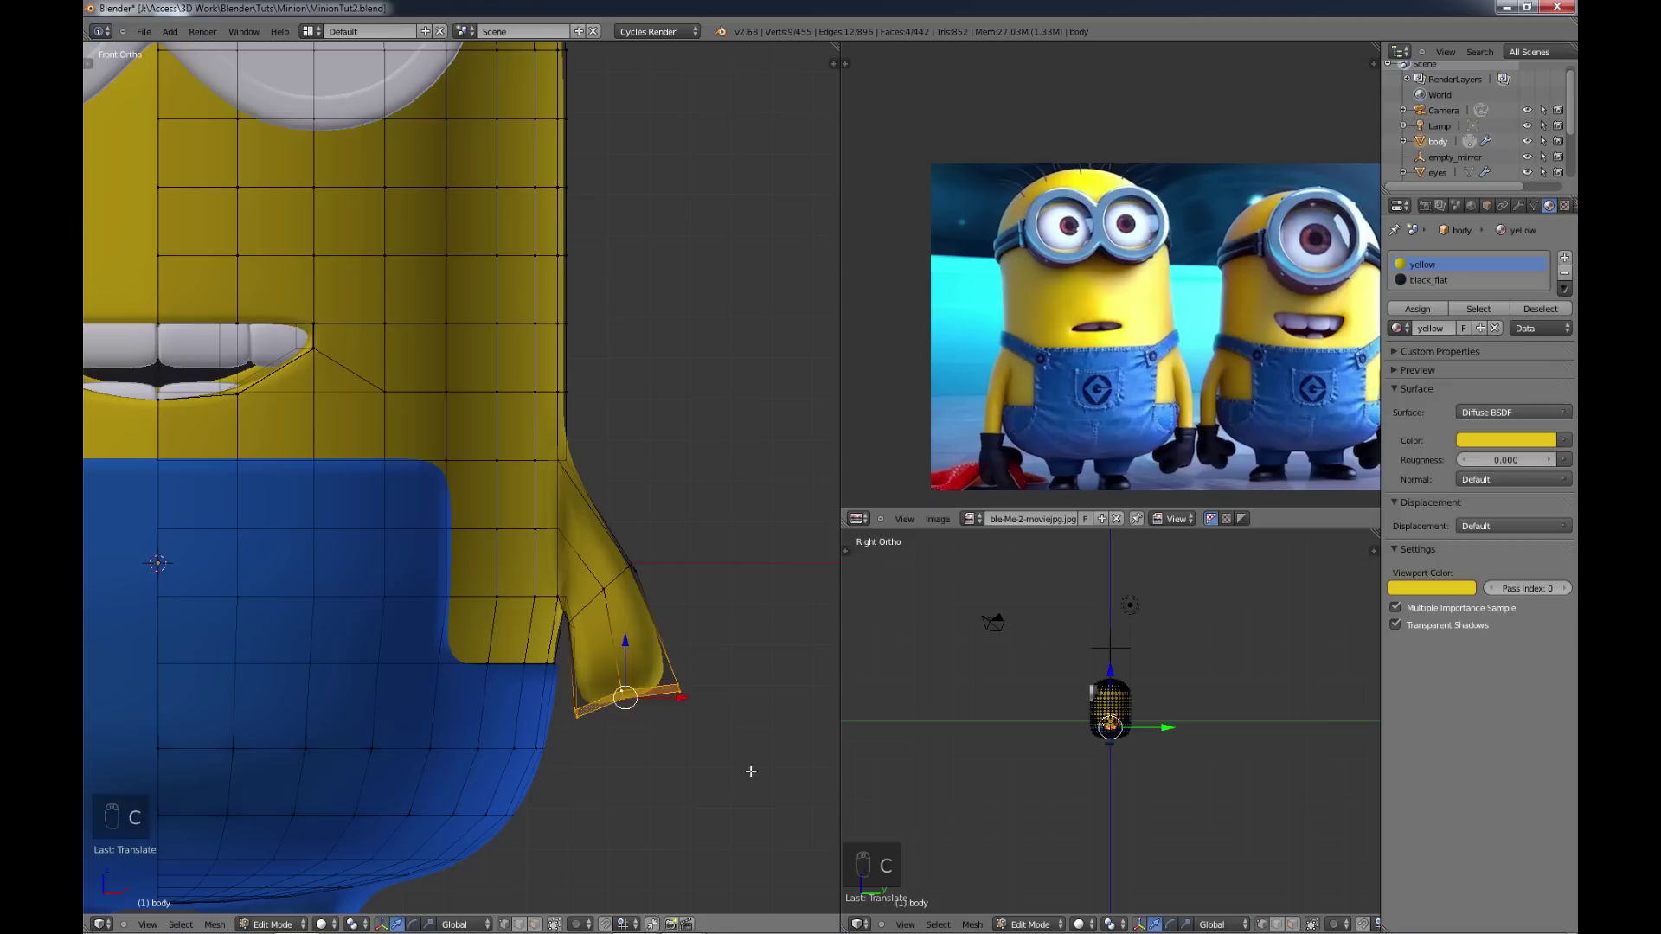
{"action": "key", "text": "s"}
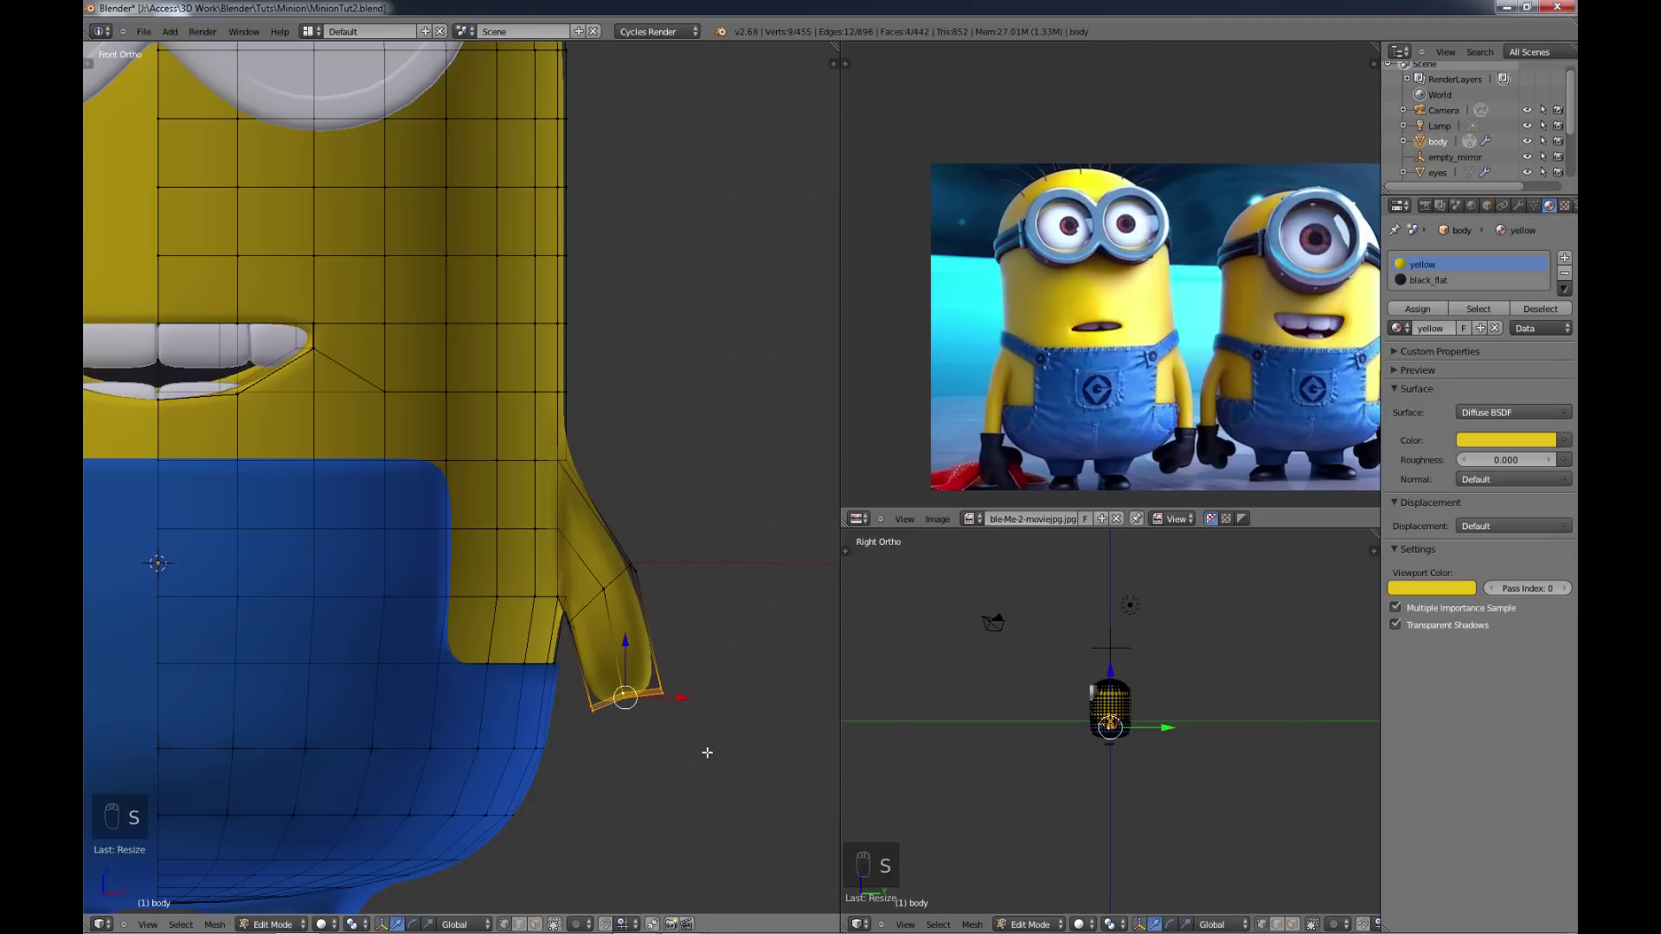
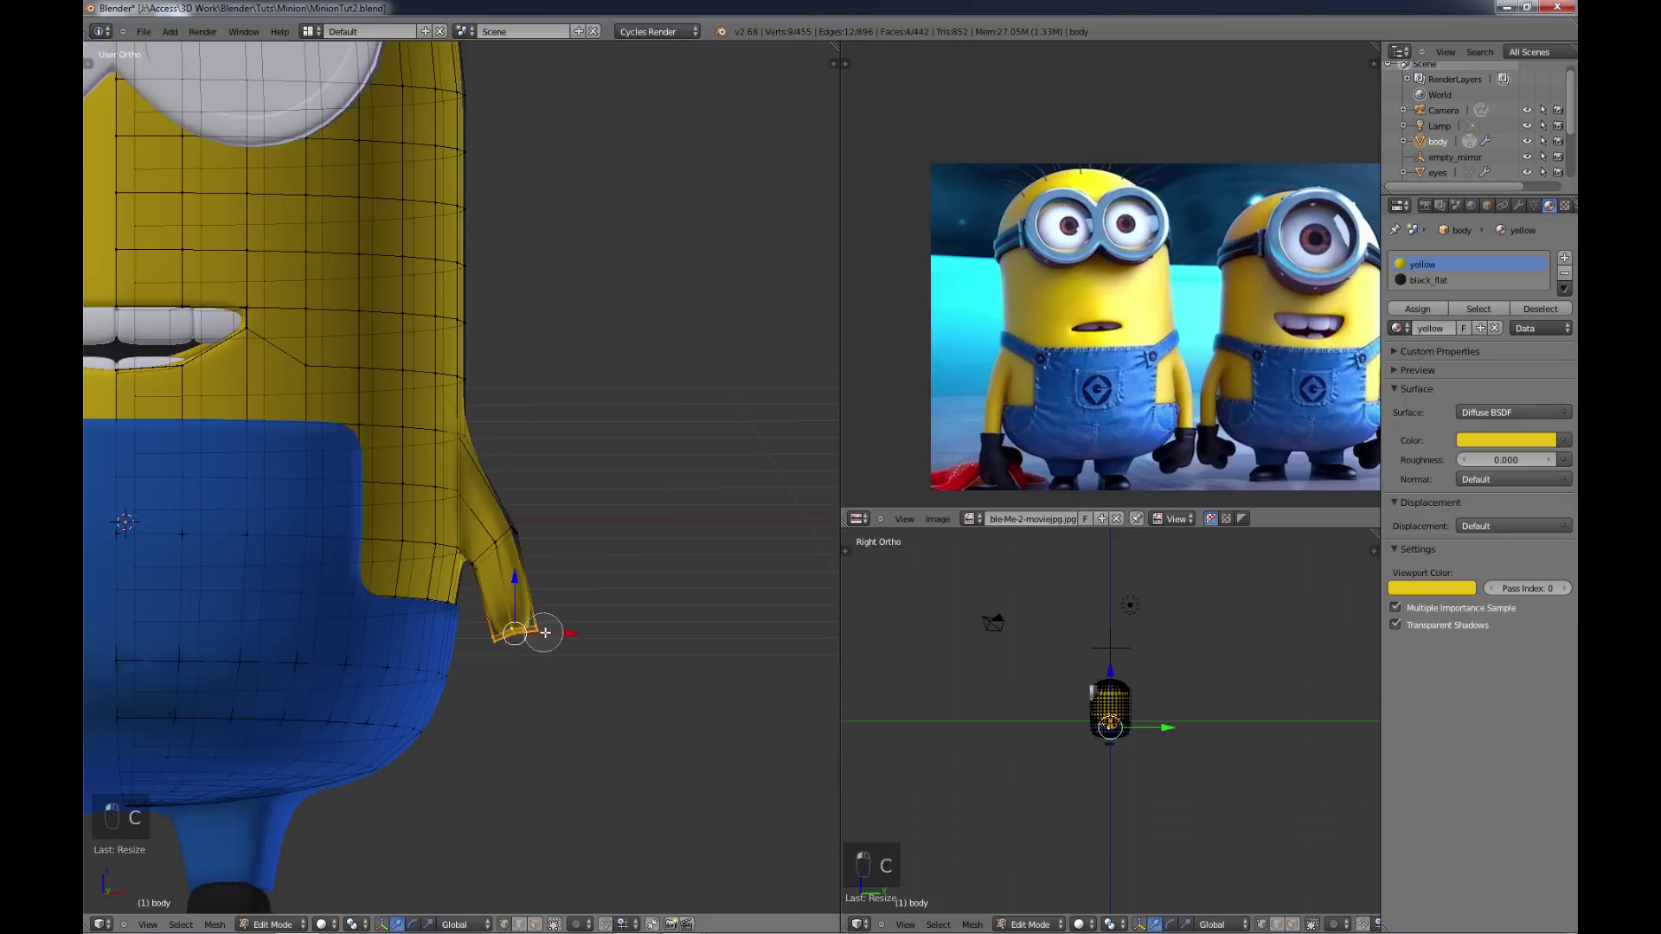
Step: From front view, extrude the arm's end loop one segment lower, past the overalls' top
{"action": "key", "text": "KP_1"}
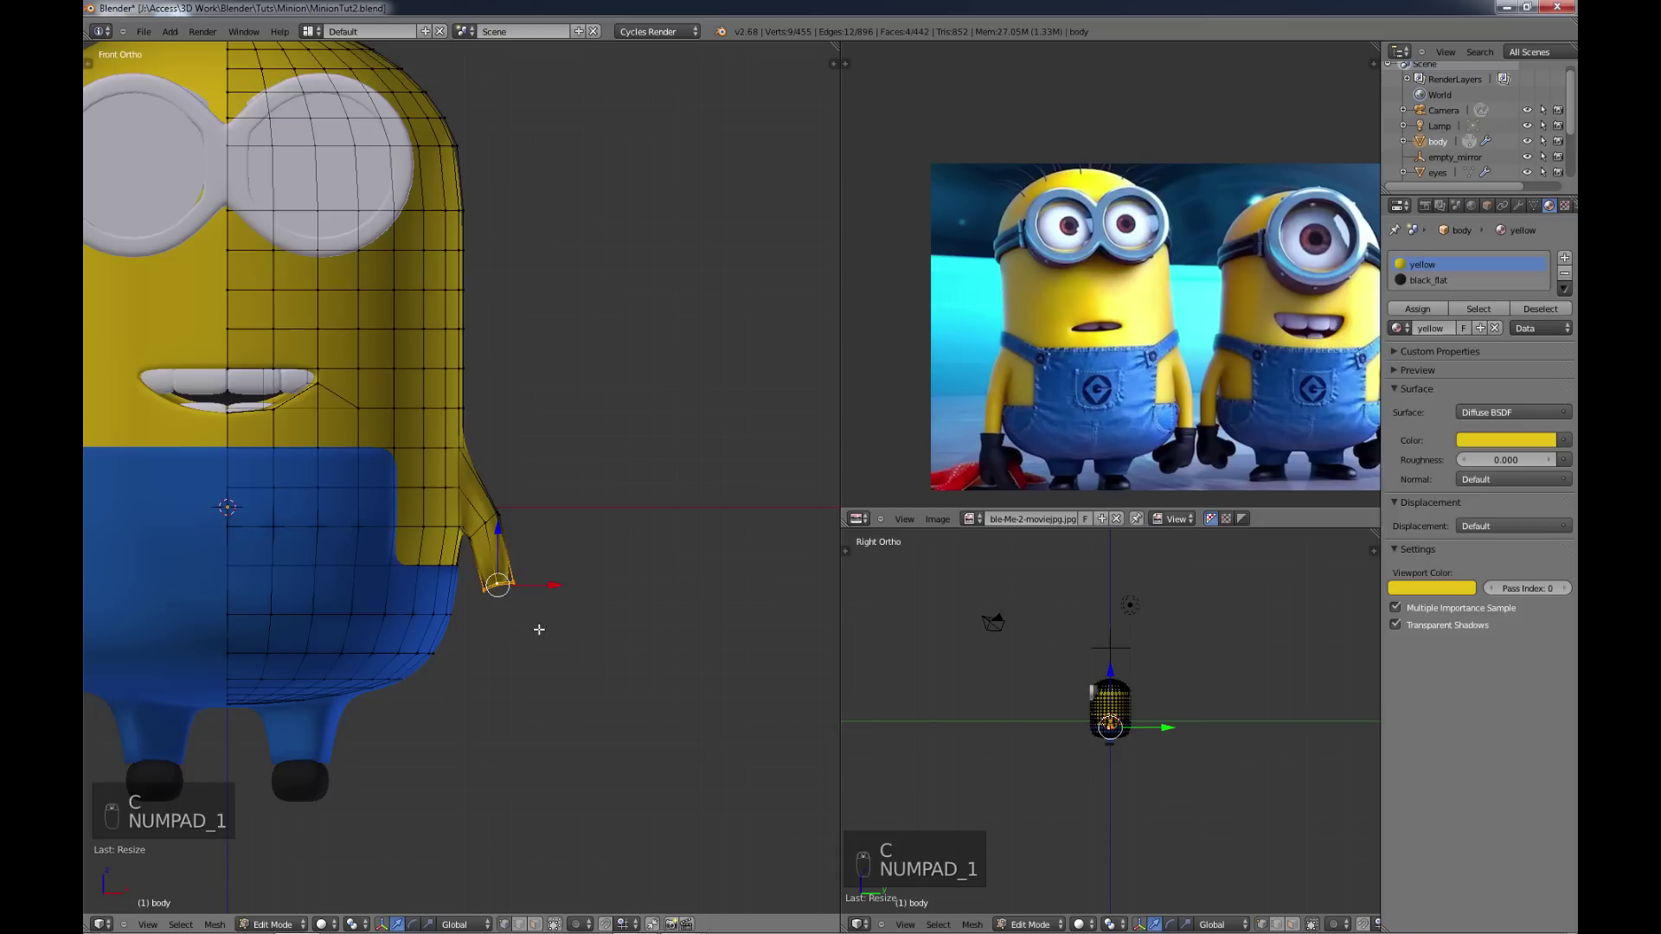
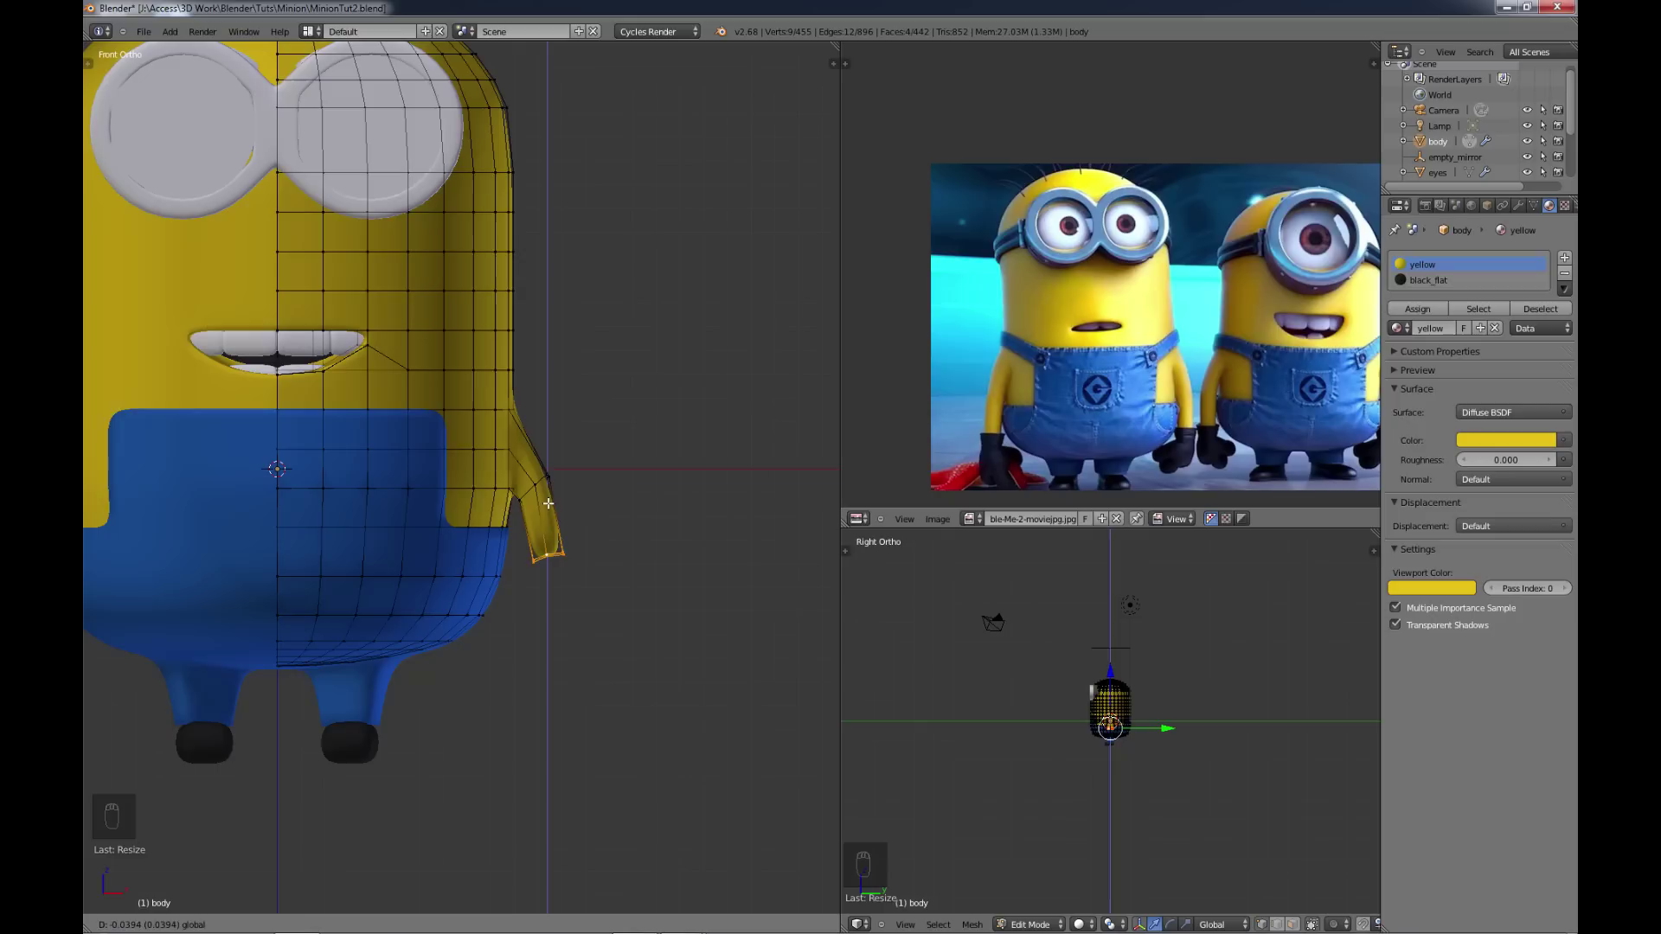
{"action": "key", "text": "e"}
{"action": "key", "text": "g"}
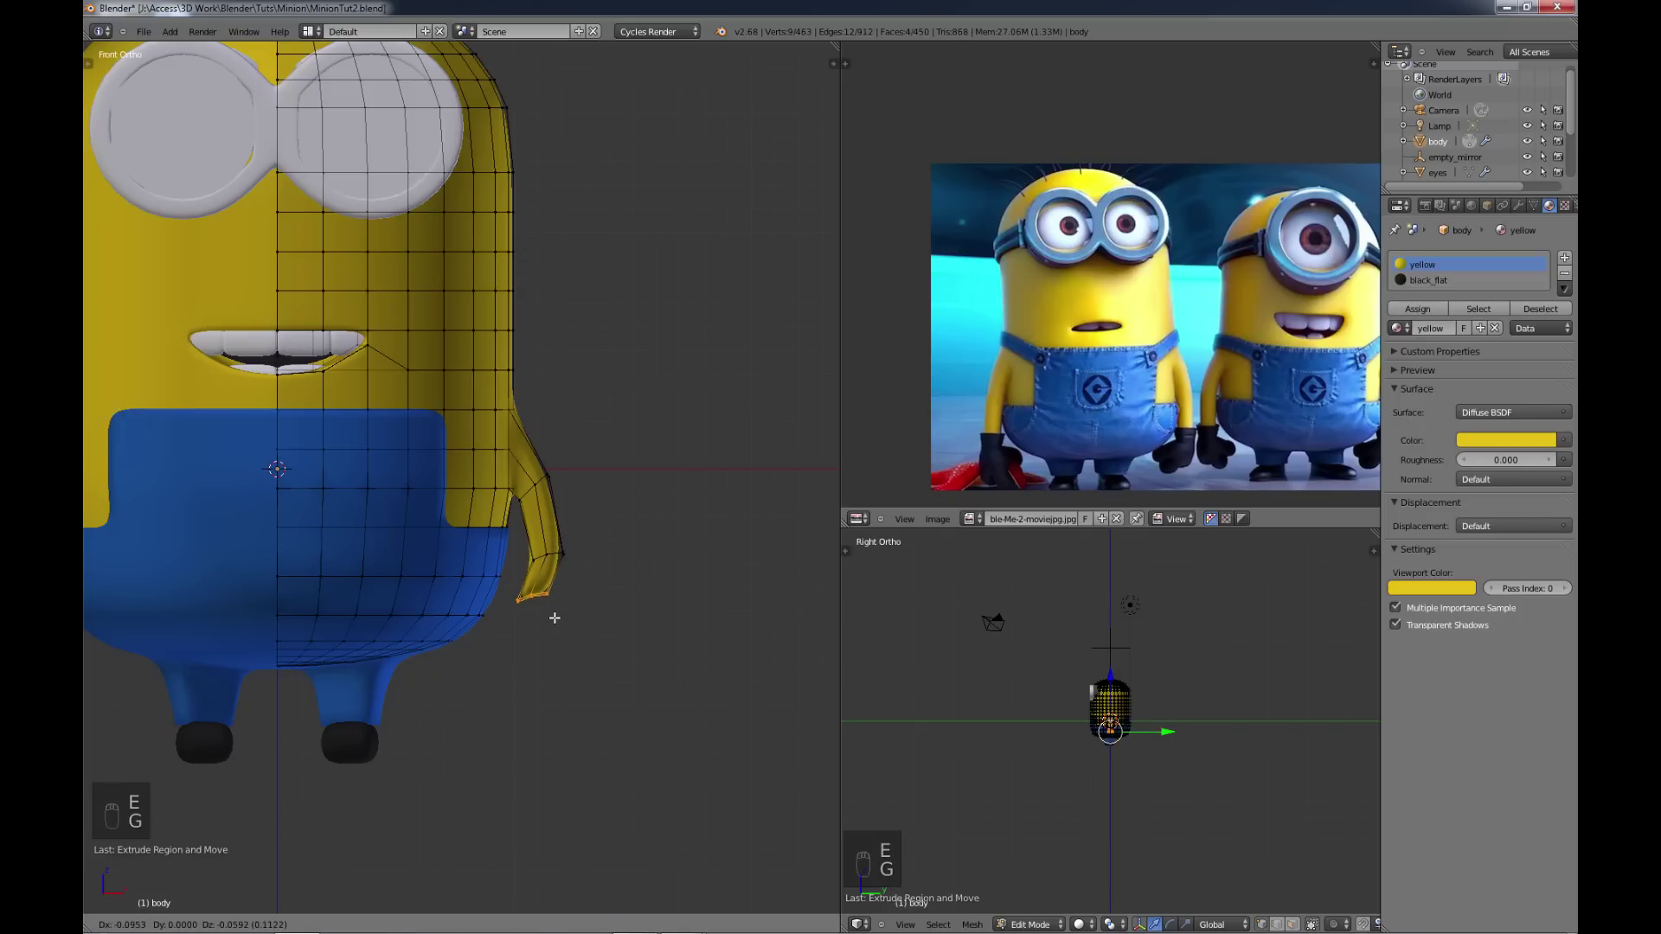
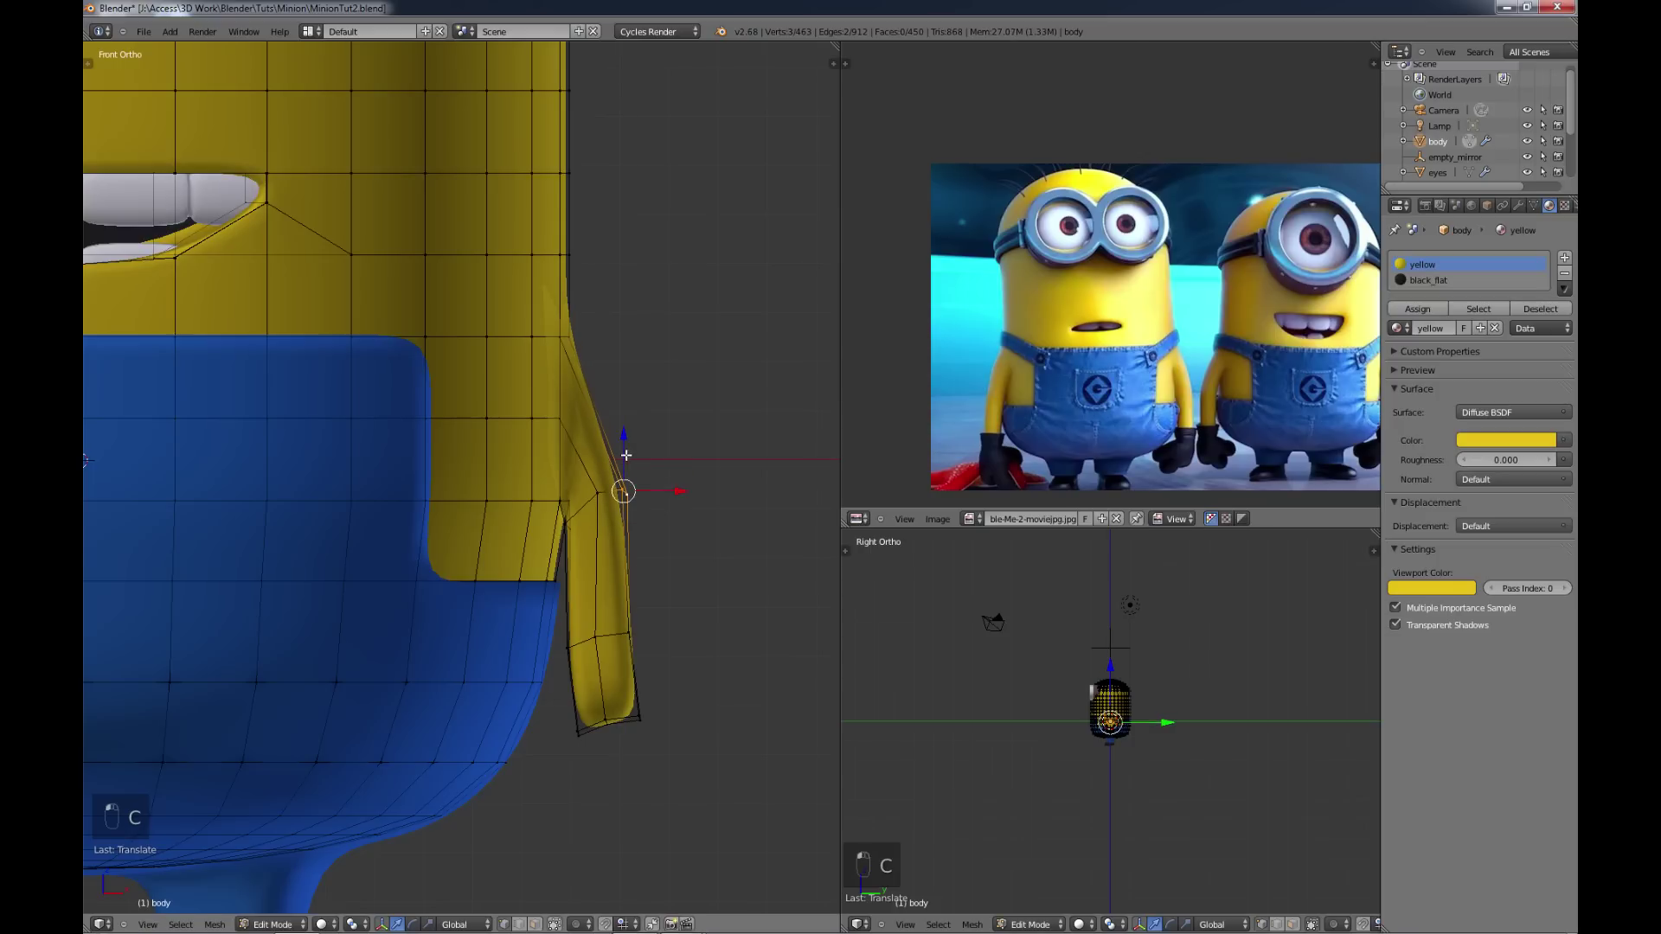
Step: Reshape the elbow and lower arm loops so the arm hangs straight against the body
{"action": "key", "text": "c"}
{"action": "key", "text": "c"}
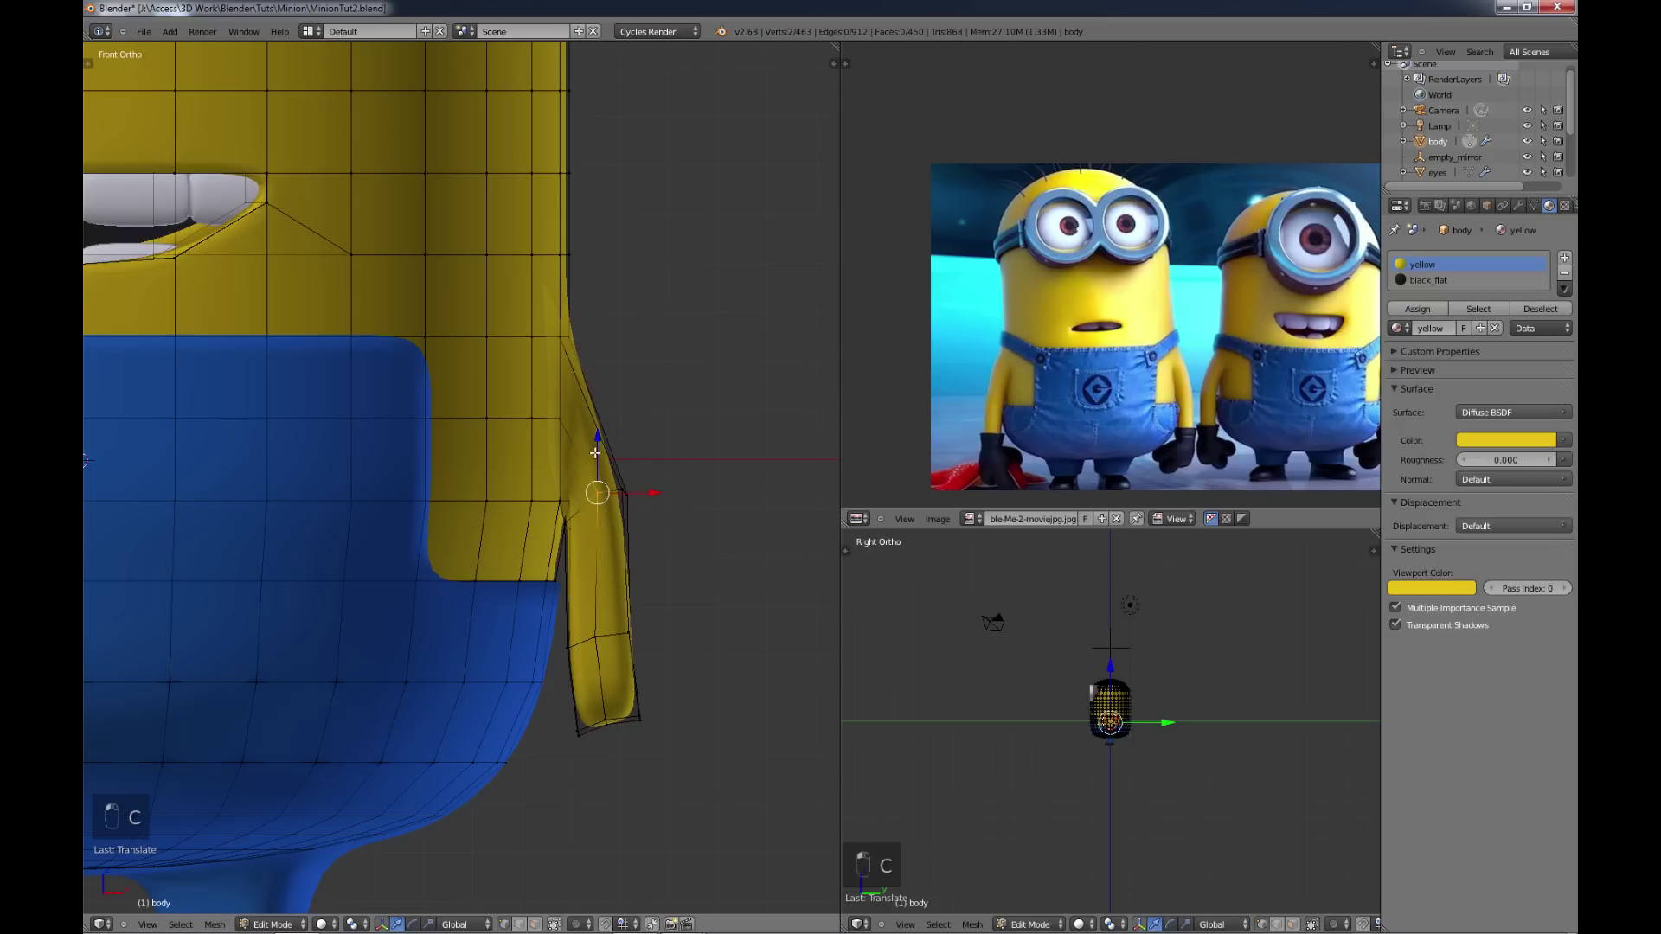
{"action": "key", "text": "g"}
{"action": "key", "text": "g"}
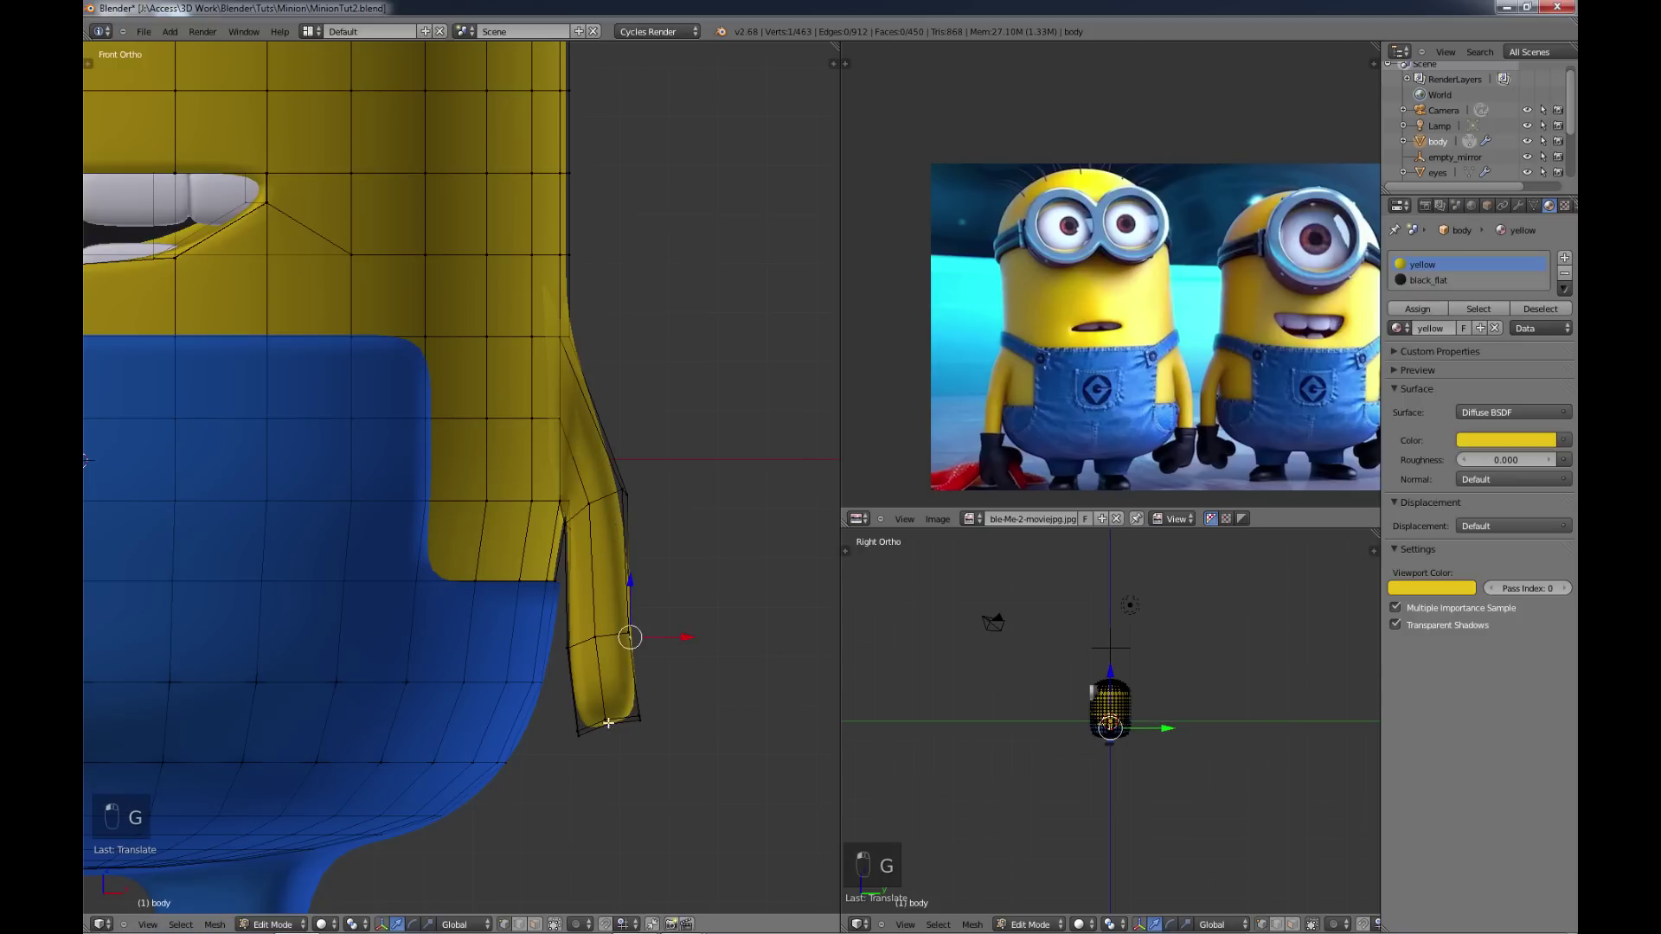
{"action": "key", "text": "c"}
{"action": "key", "text": "r"}
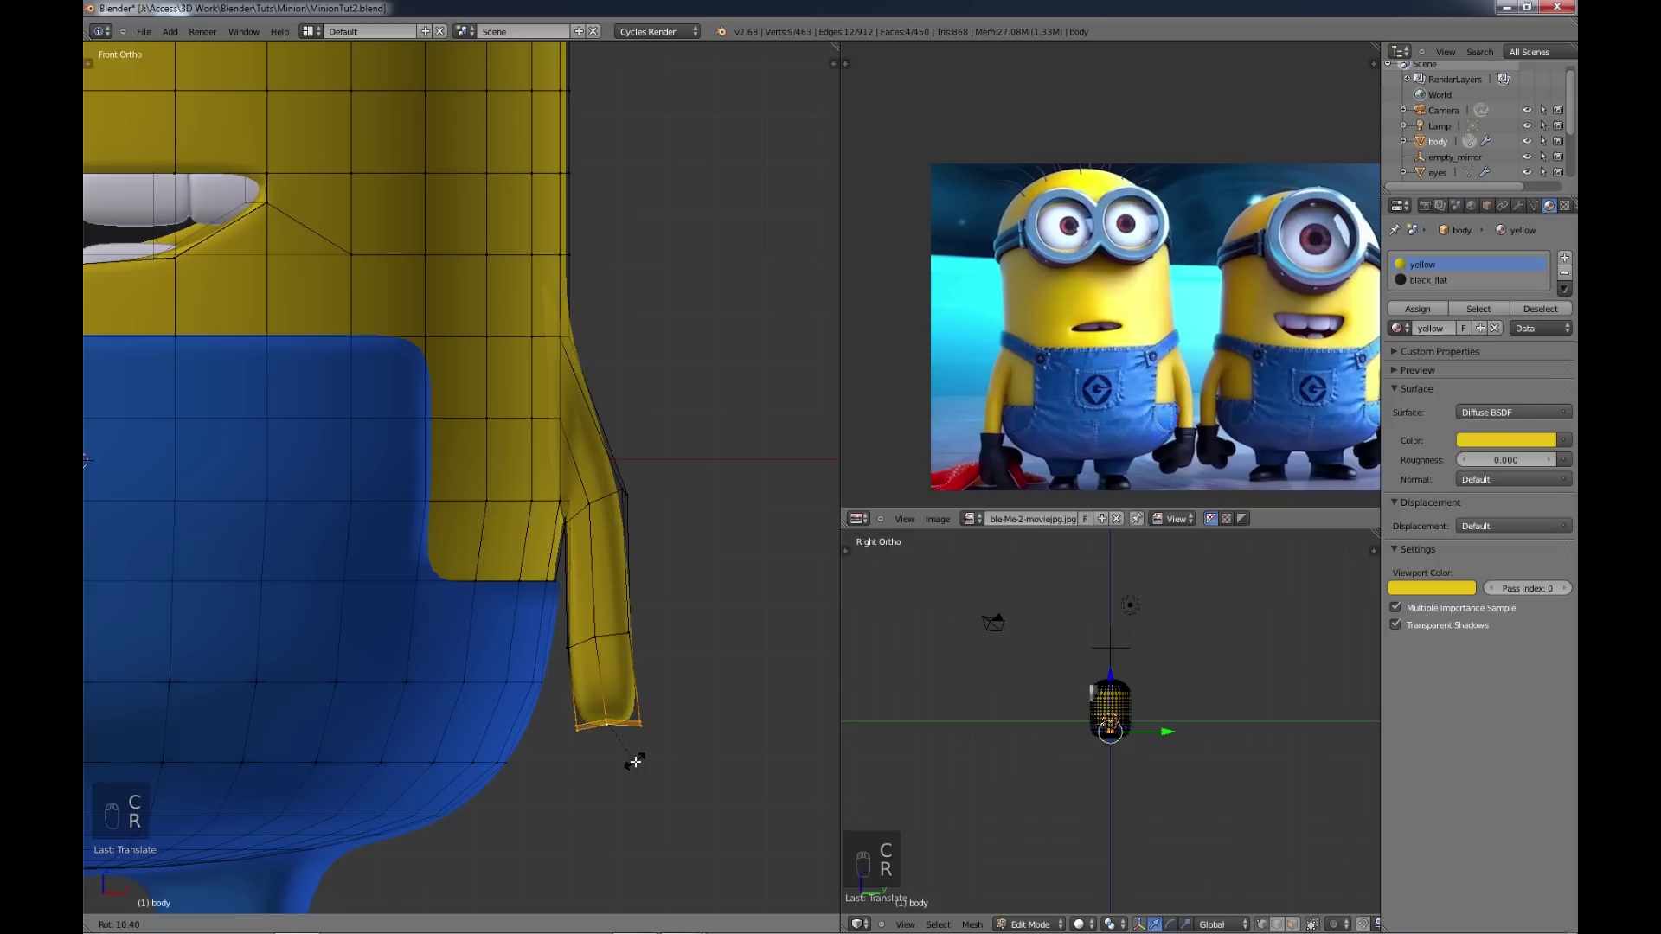
{"action": "key", "text": "g"}
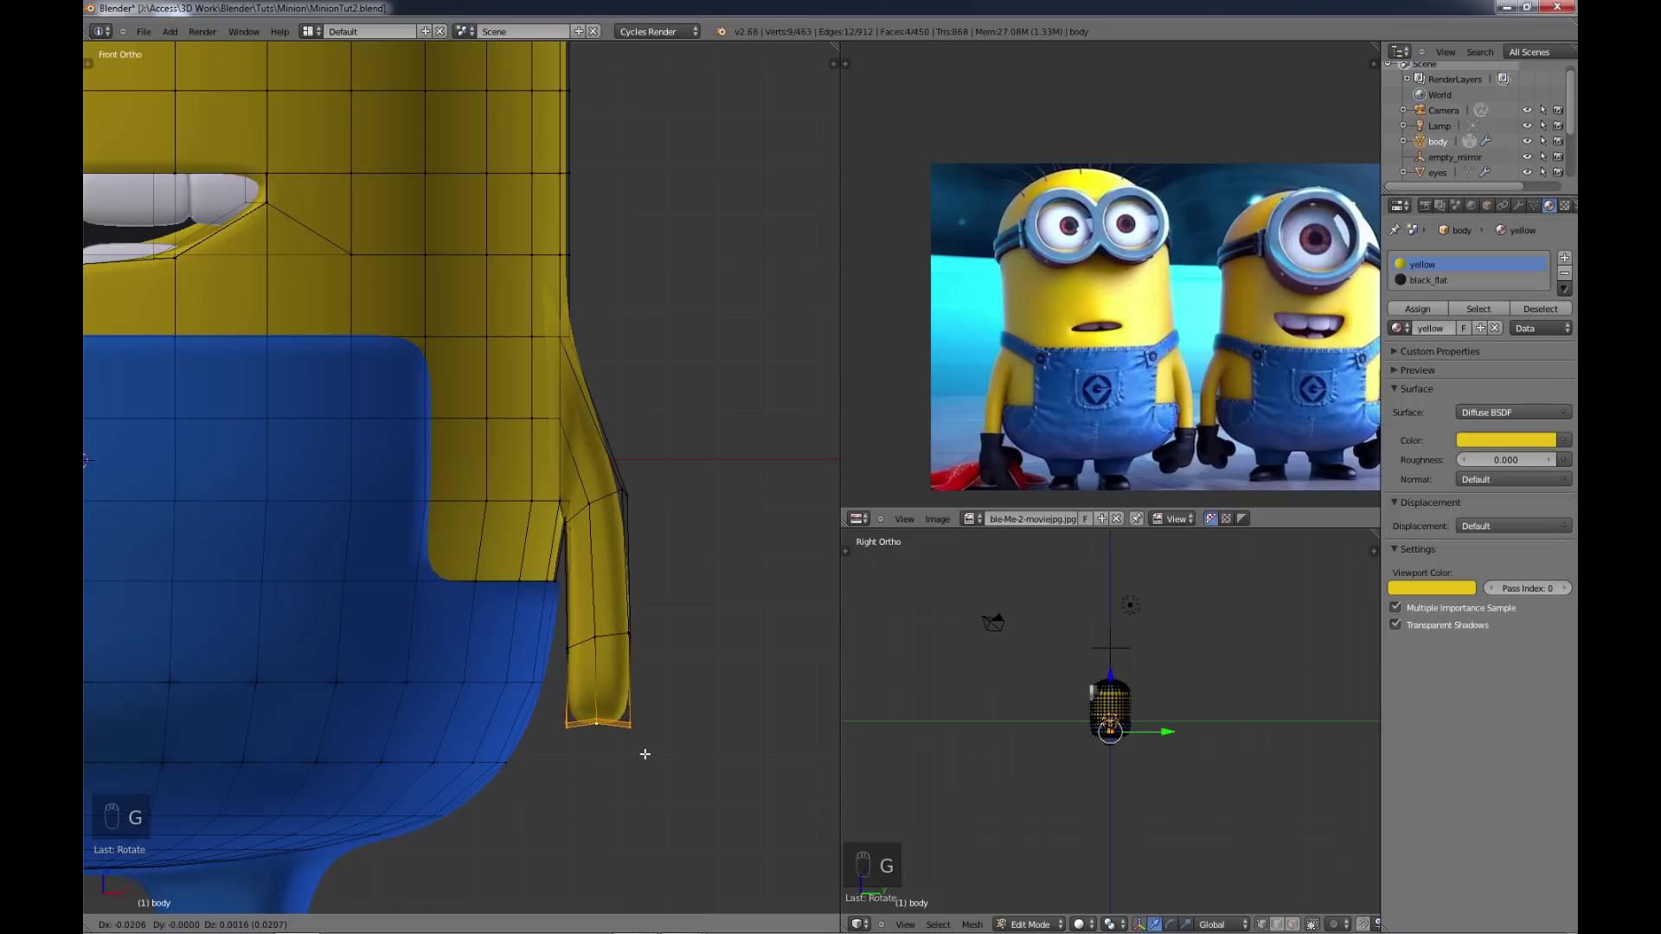
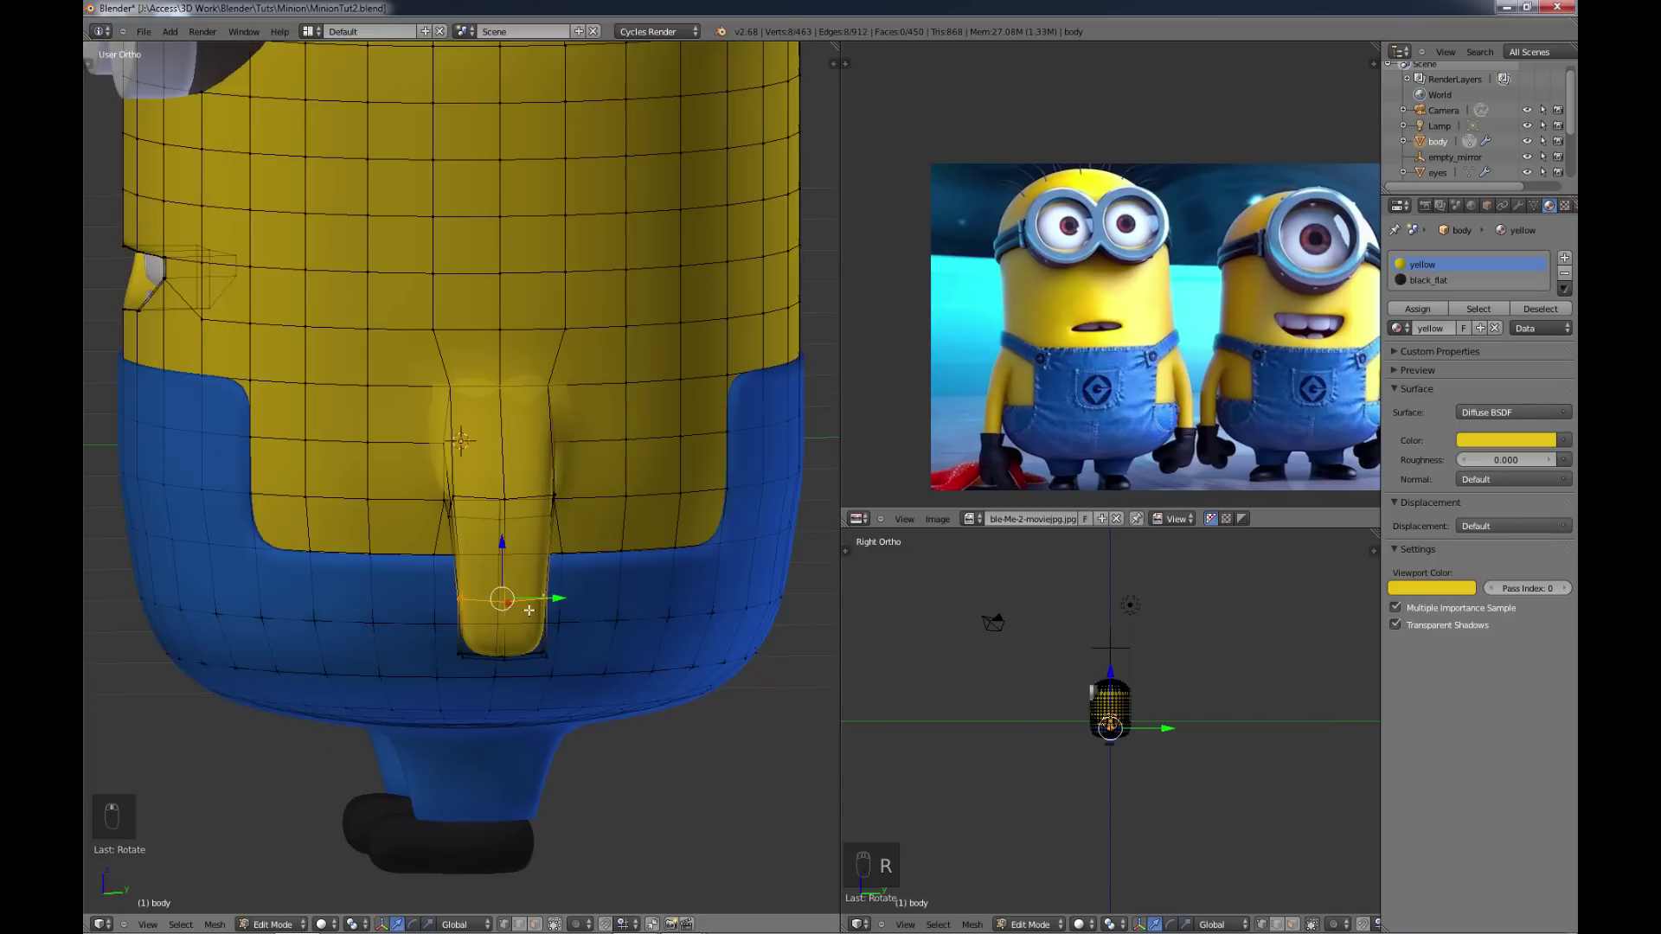
Step: Reposition and scale the arm's end loop ready to be split off
{"action": "key", "text": "s"}
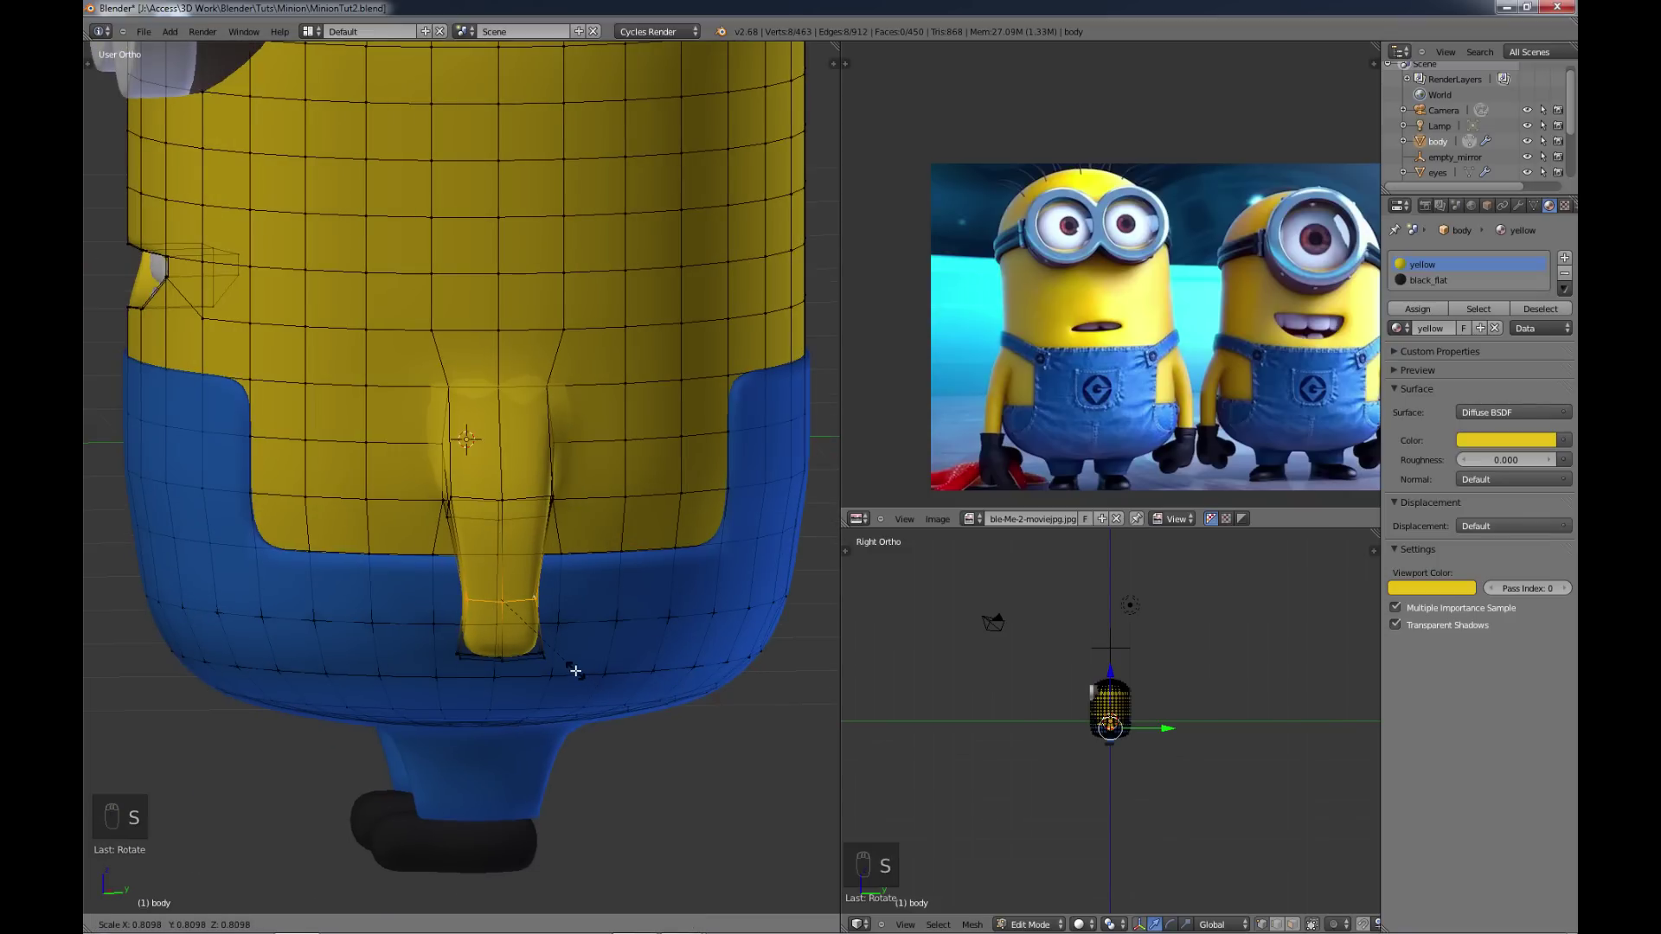
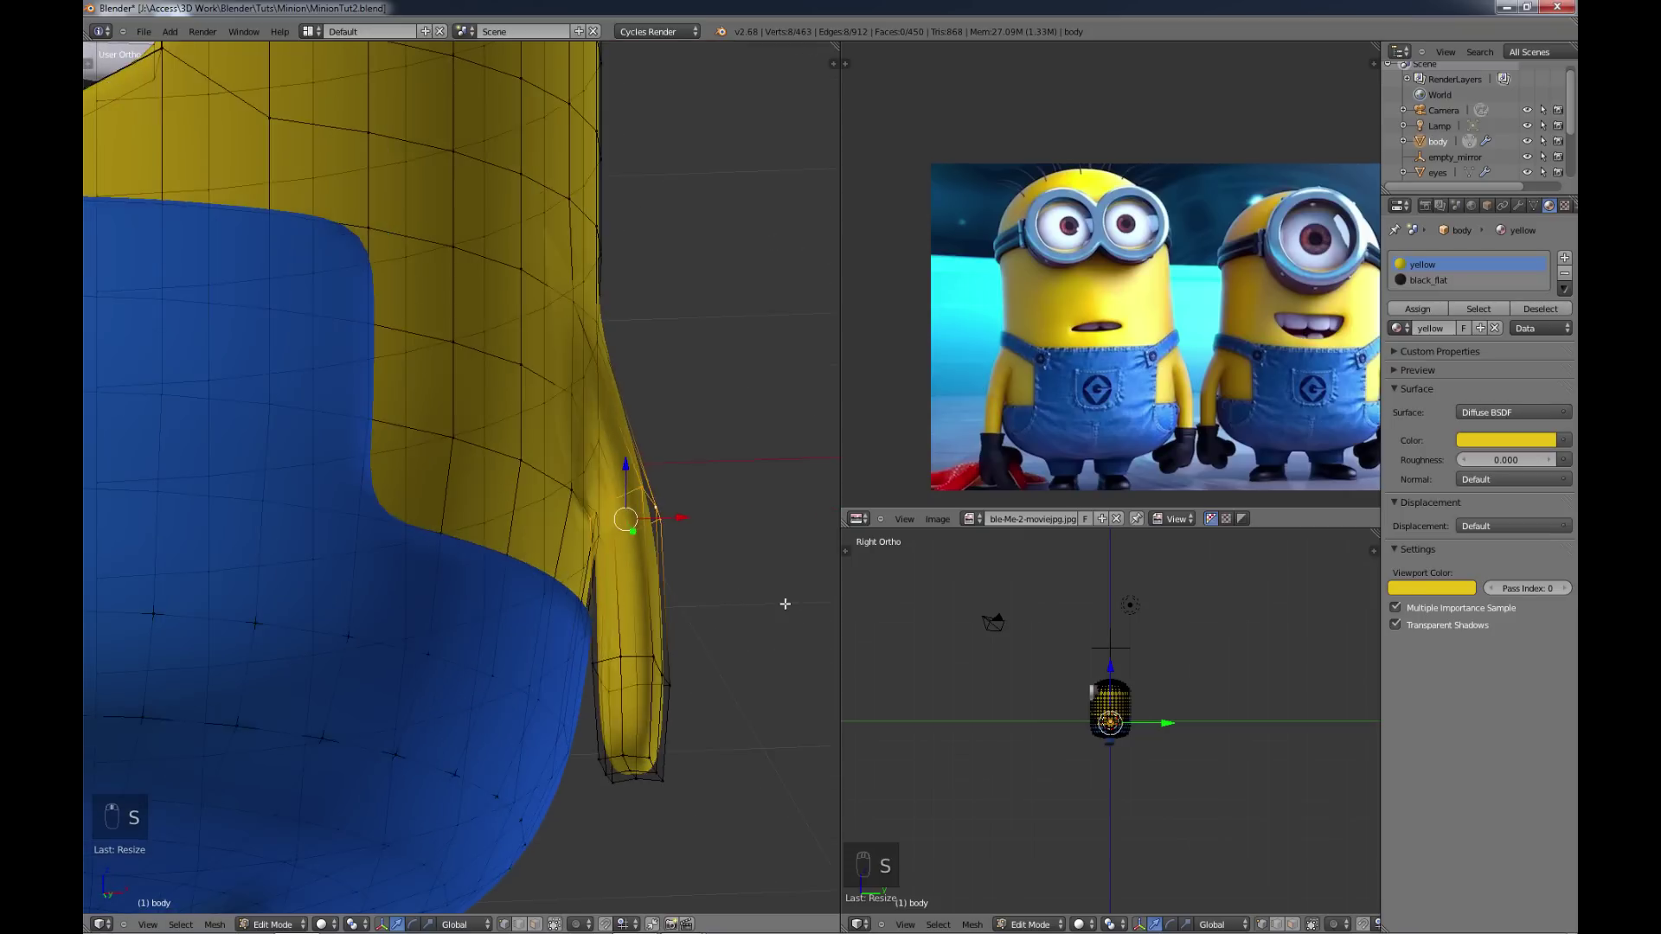
{"action": "key", "text": "s"}
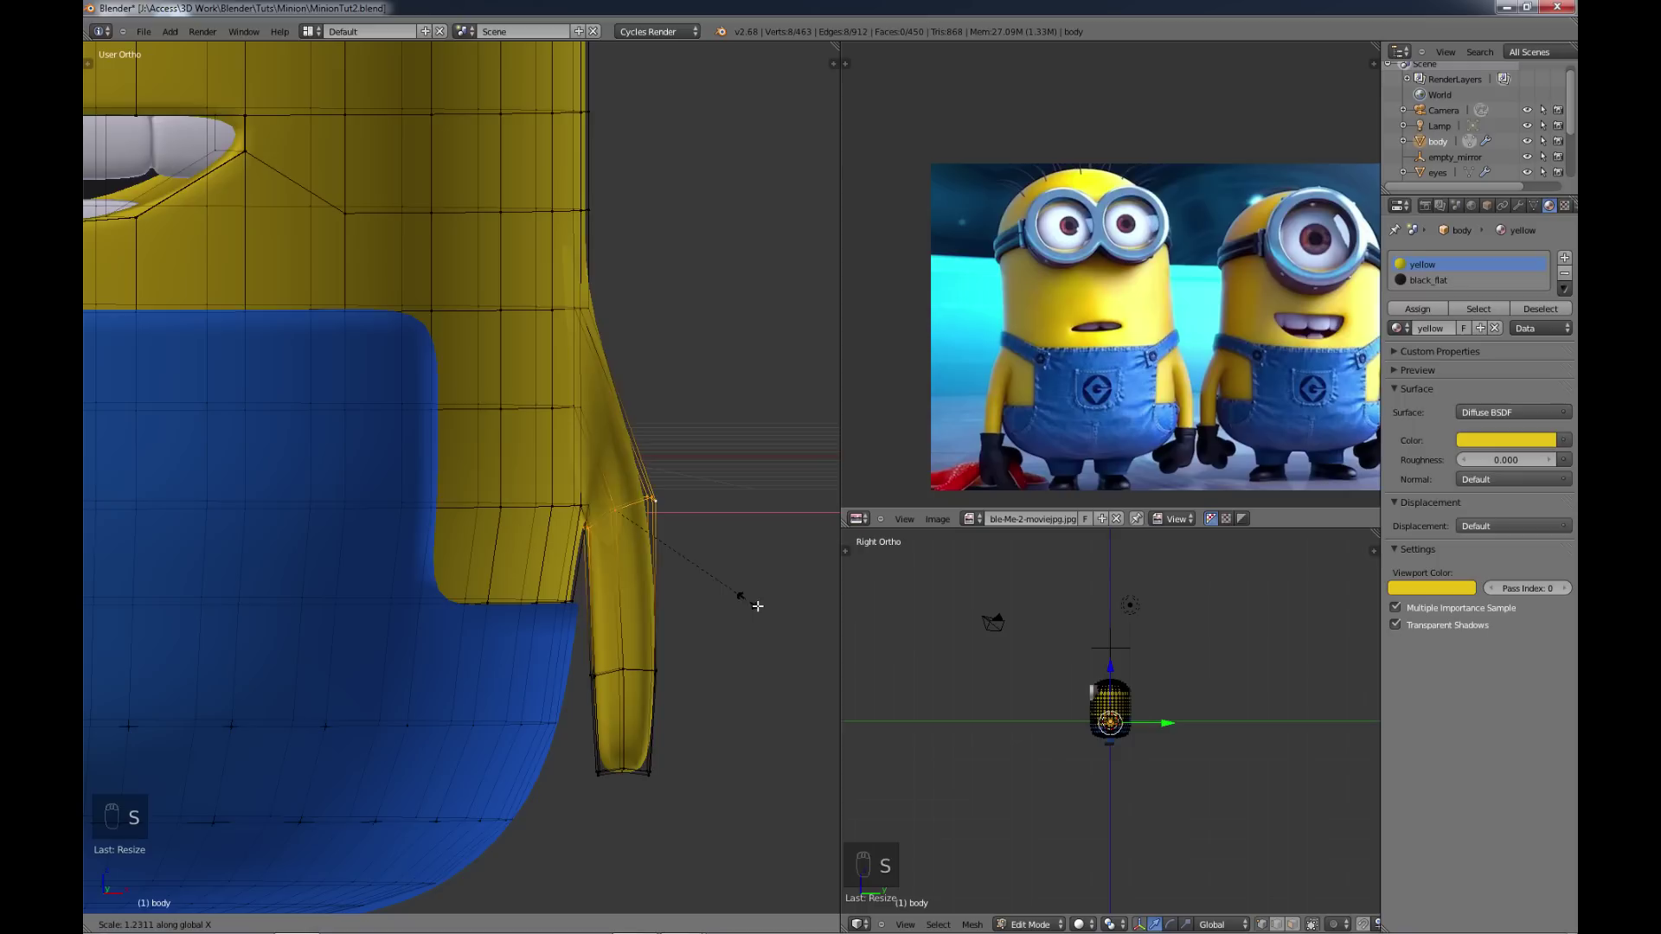
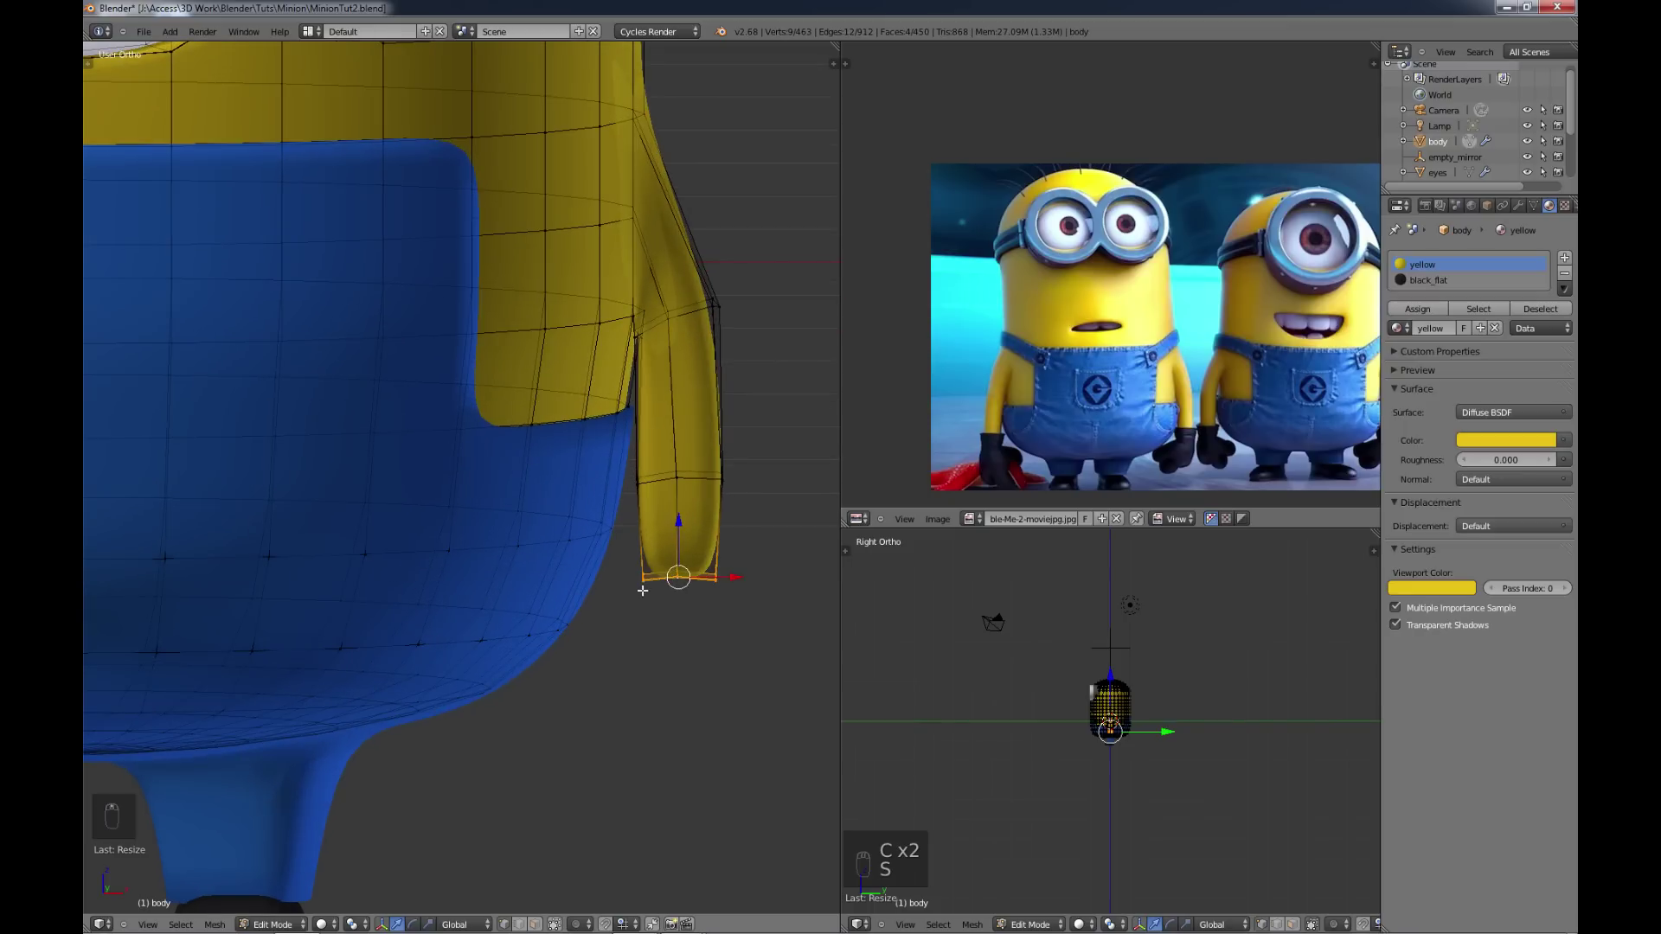
Step: Separate the end ring as the gloves object using only the black_flat material
{"action": "key", "text": "p"}
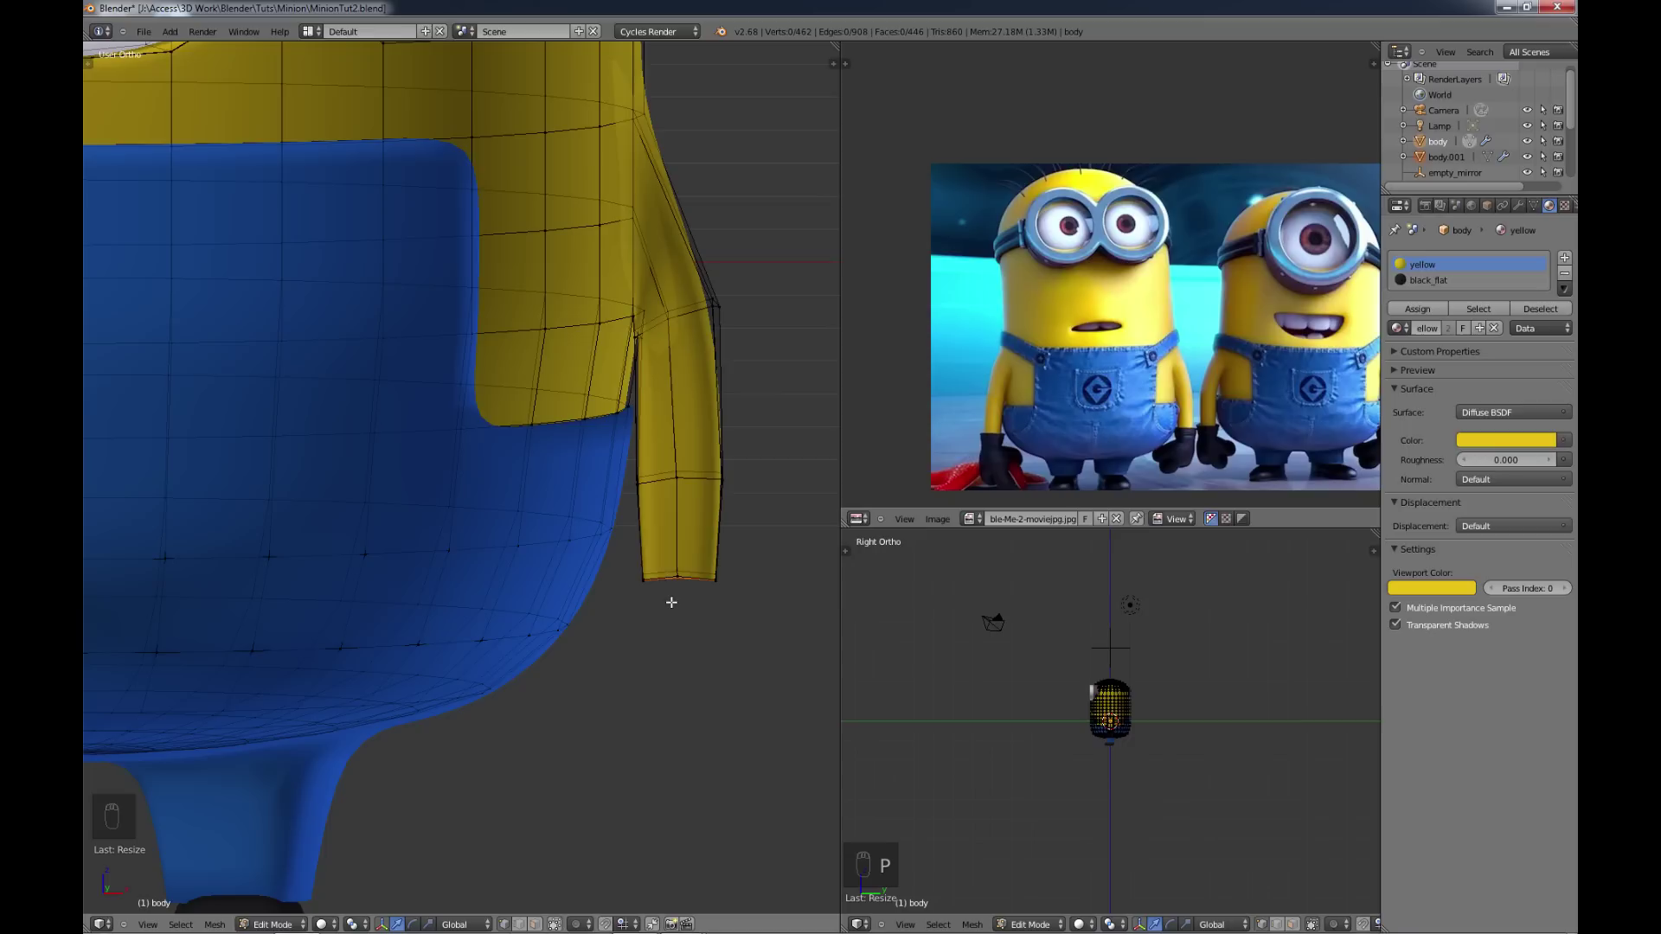
{"action": "key", "text": "Tab"}
{"action": "middle_click", "coordinate": [681, 589]}
{"action": "right_click", "coordinate": [686, 585]}
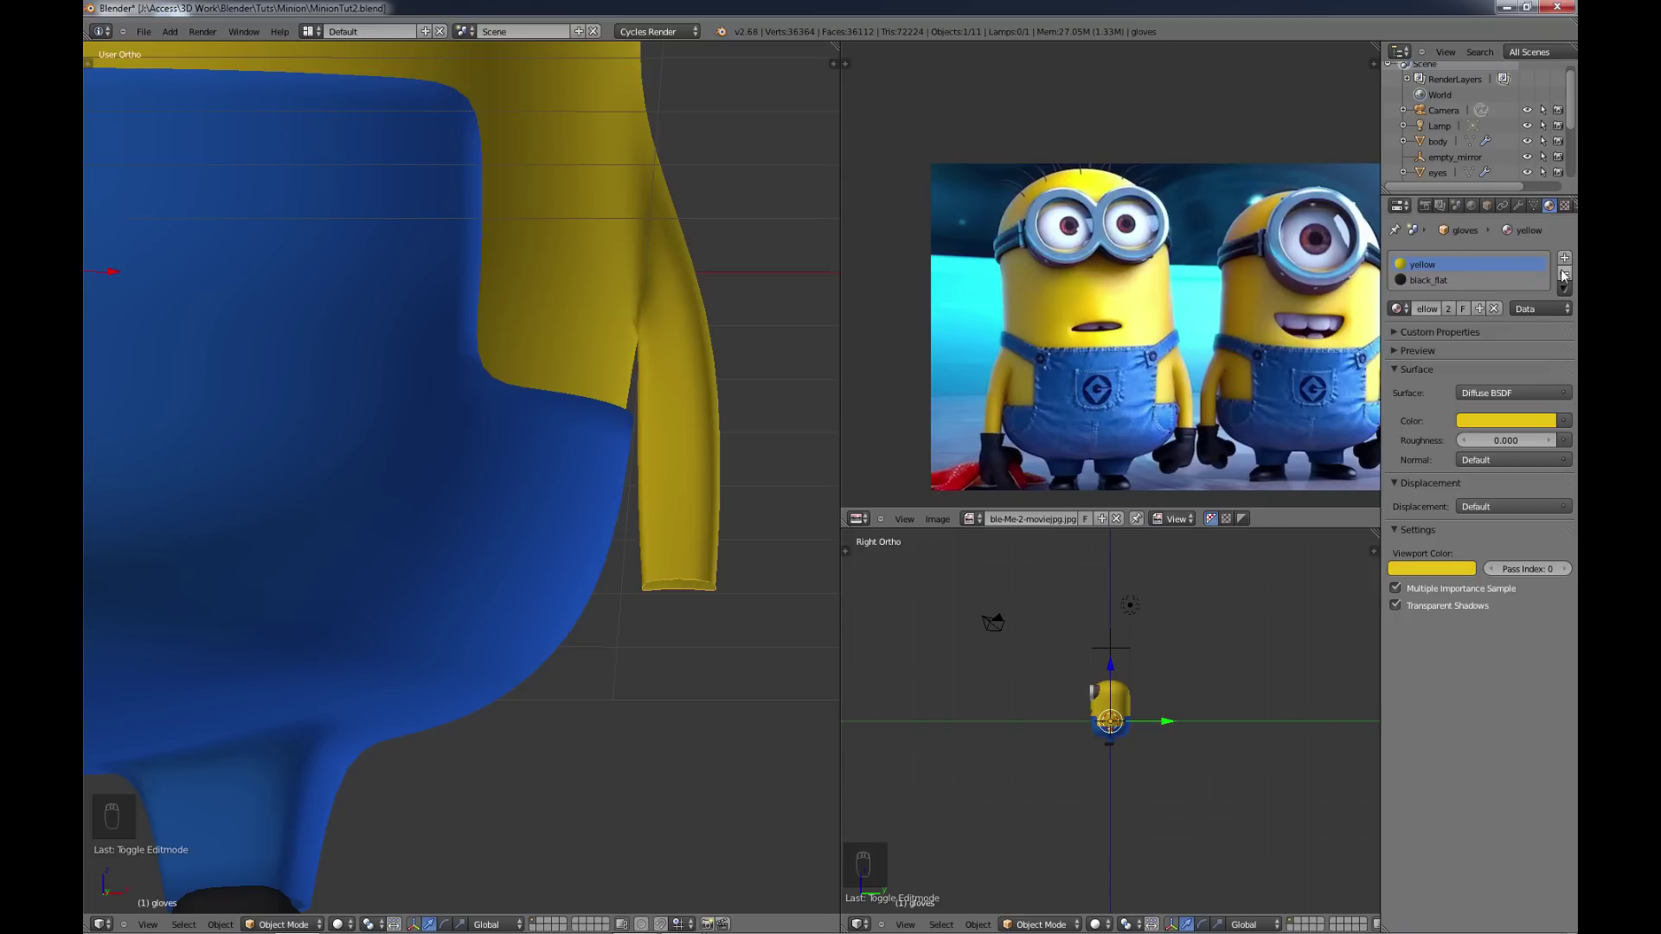
{"action": "left_click_drag", "start_coordinate": [1568, 274], "coordinate": [491, 569]}
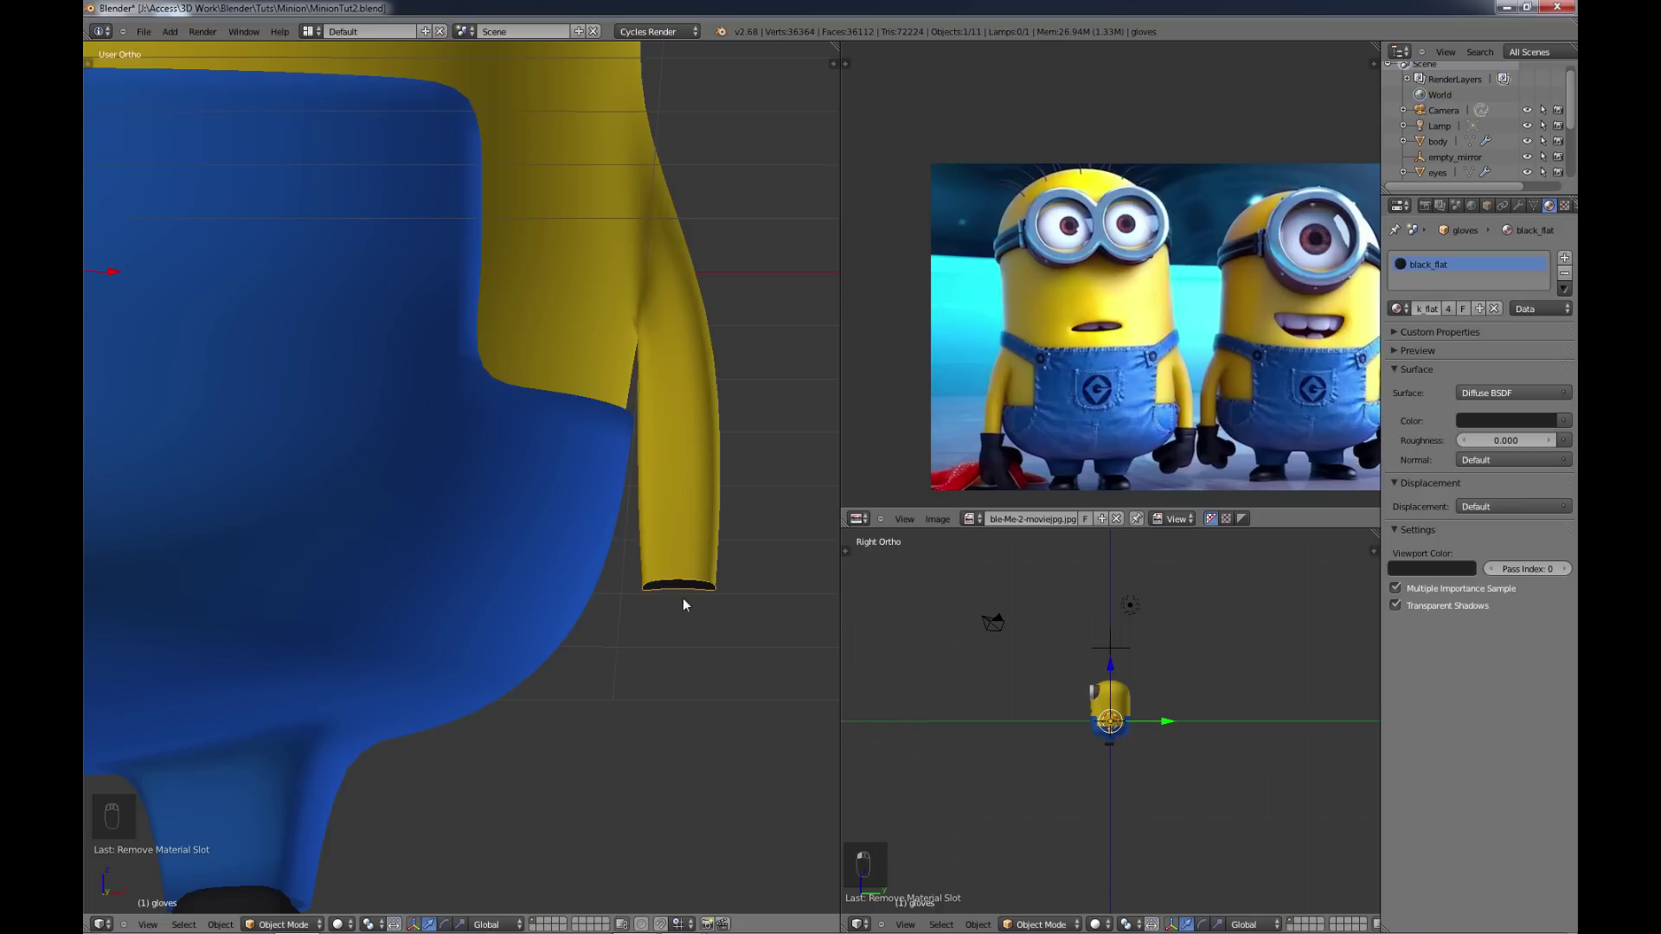
Step: Widen the gloves ring and extrude it downward into a black cuff
{"action": "key", "text": "Tab"}
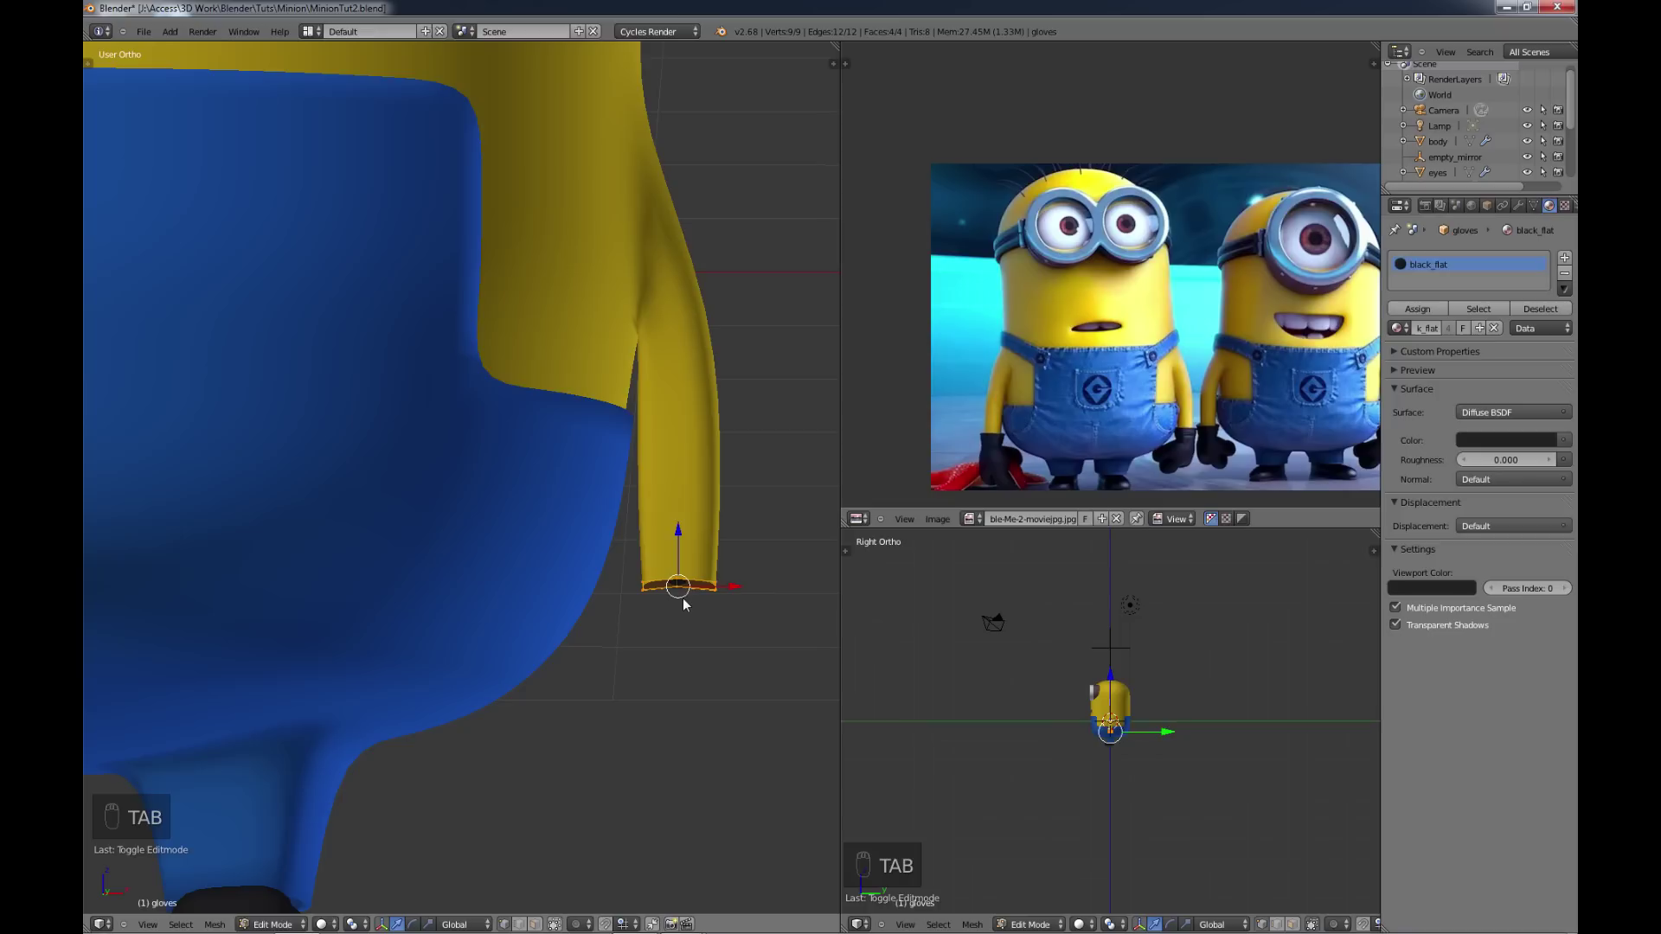
{"action": "key", "text": "KP_1"}
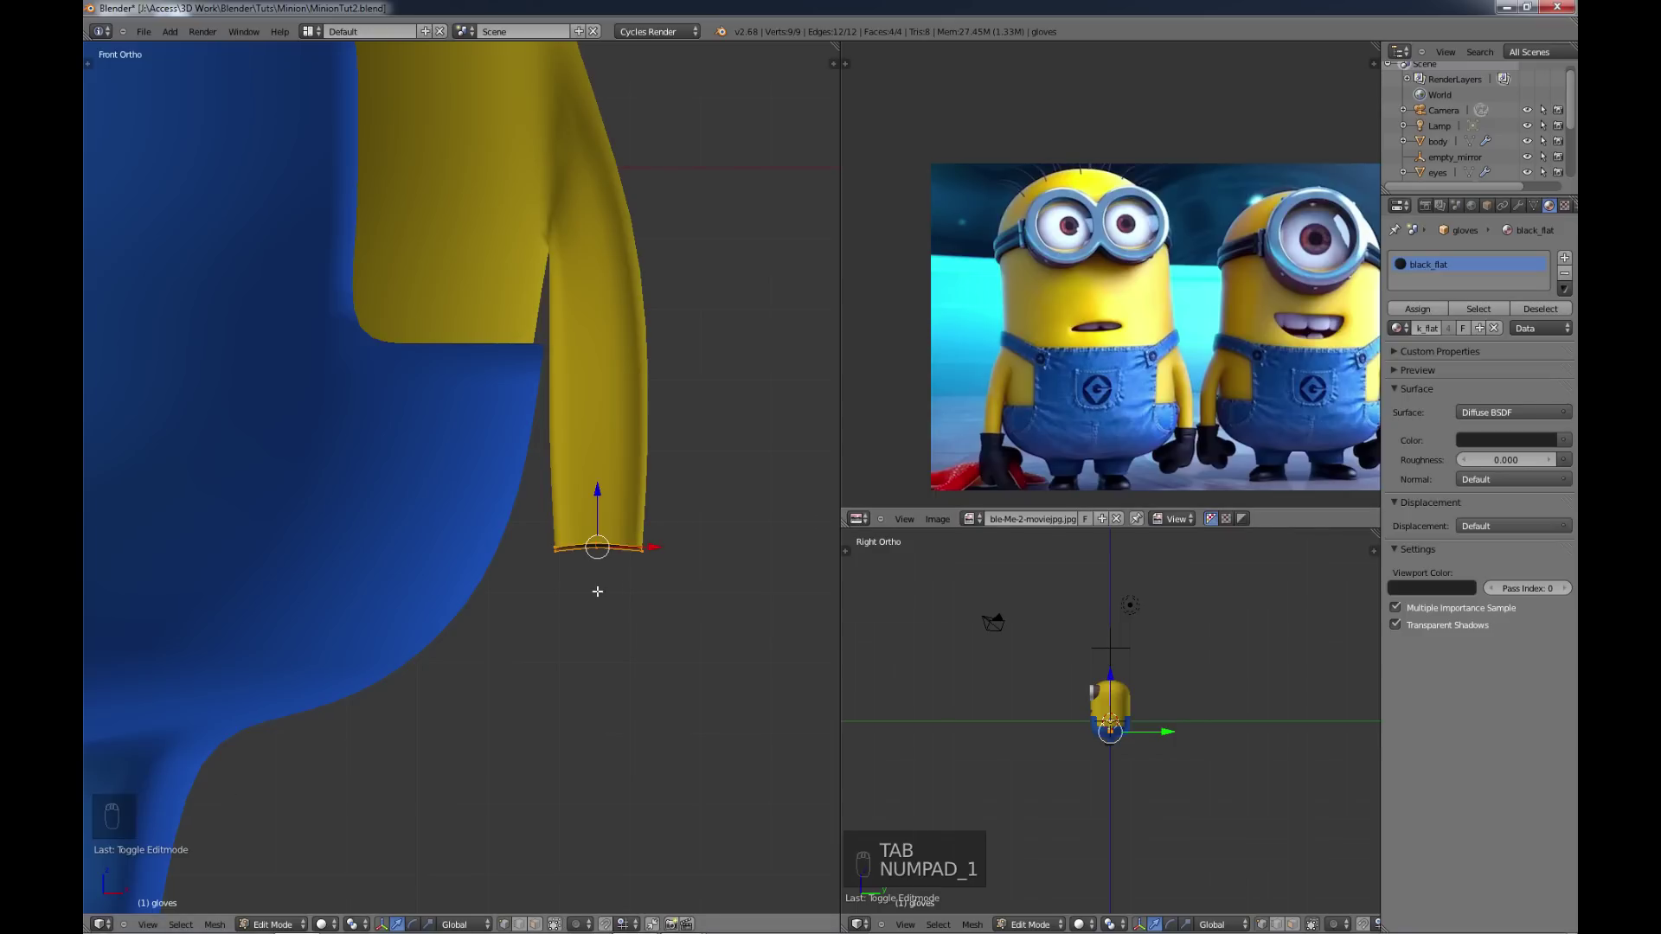
{"action": "key", "text": "s"}
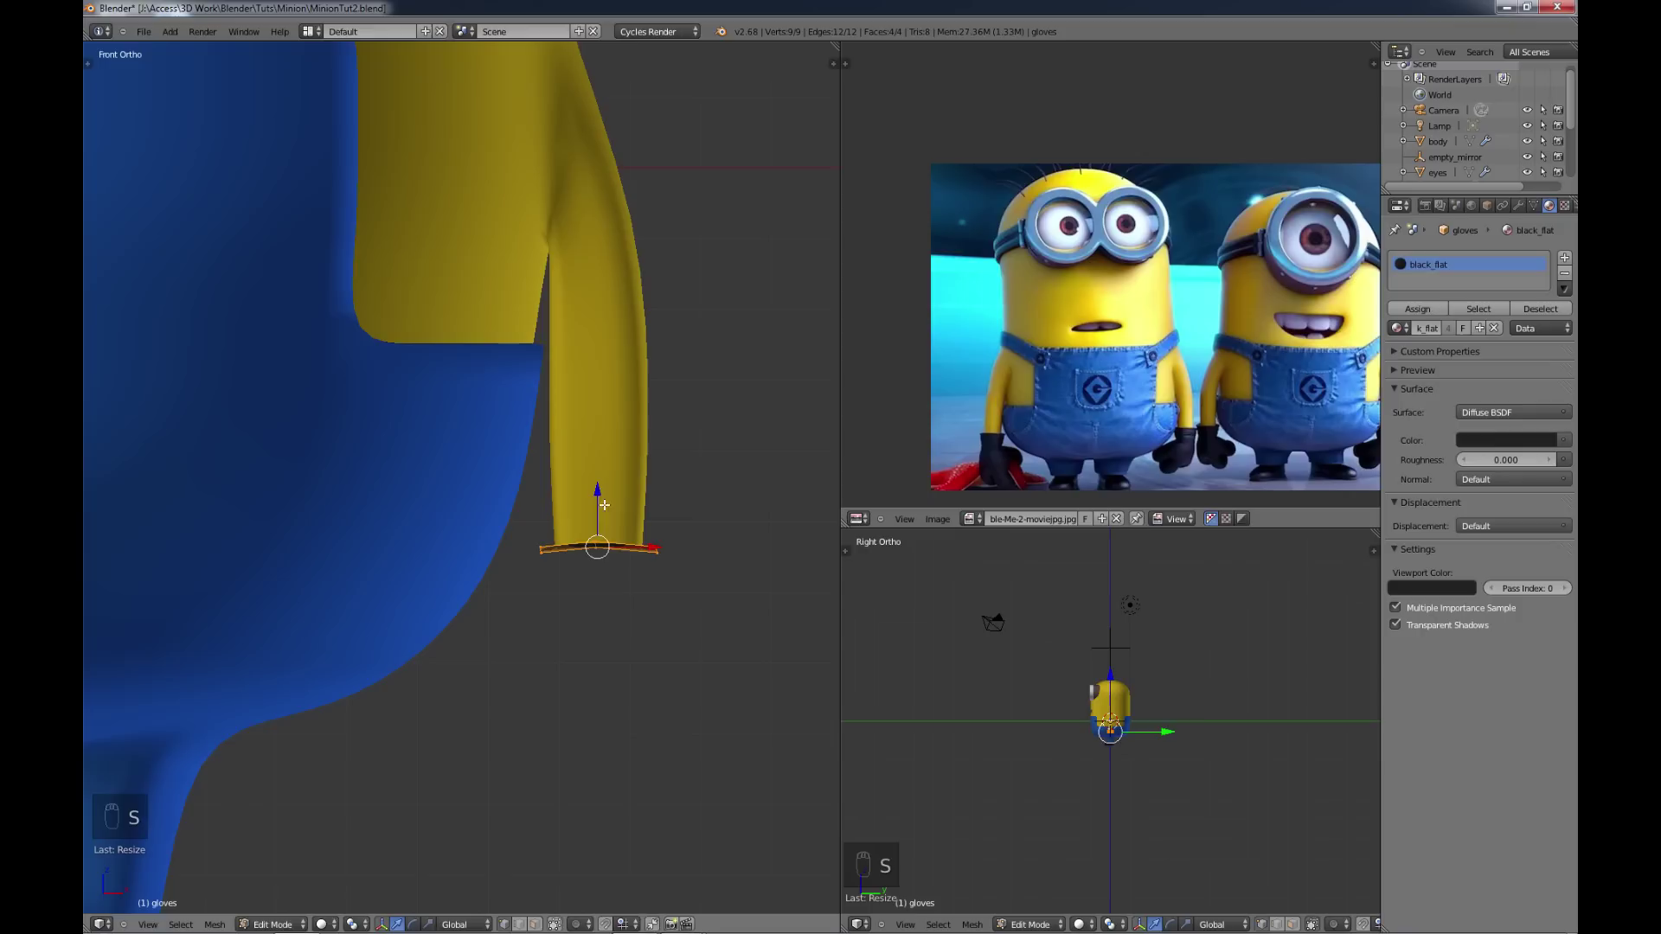
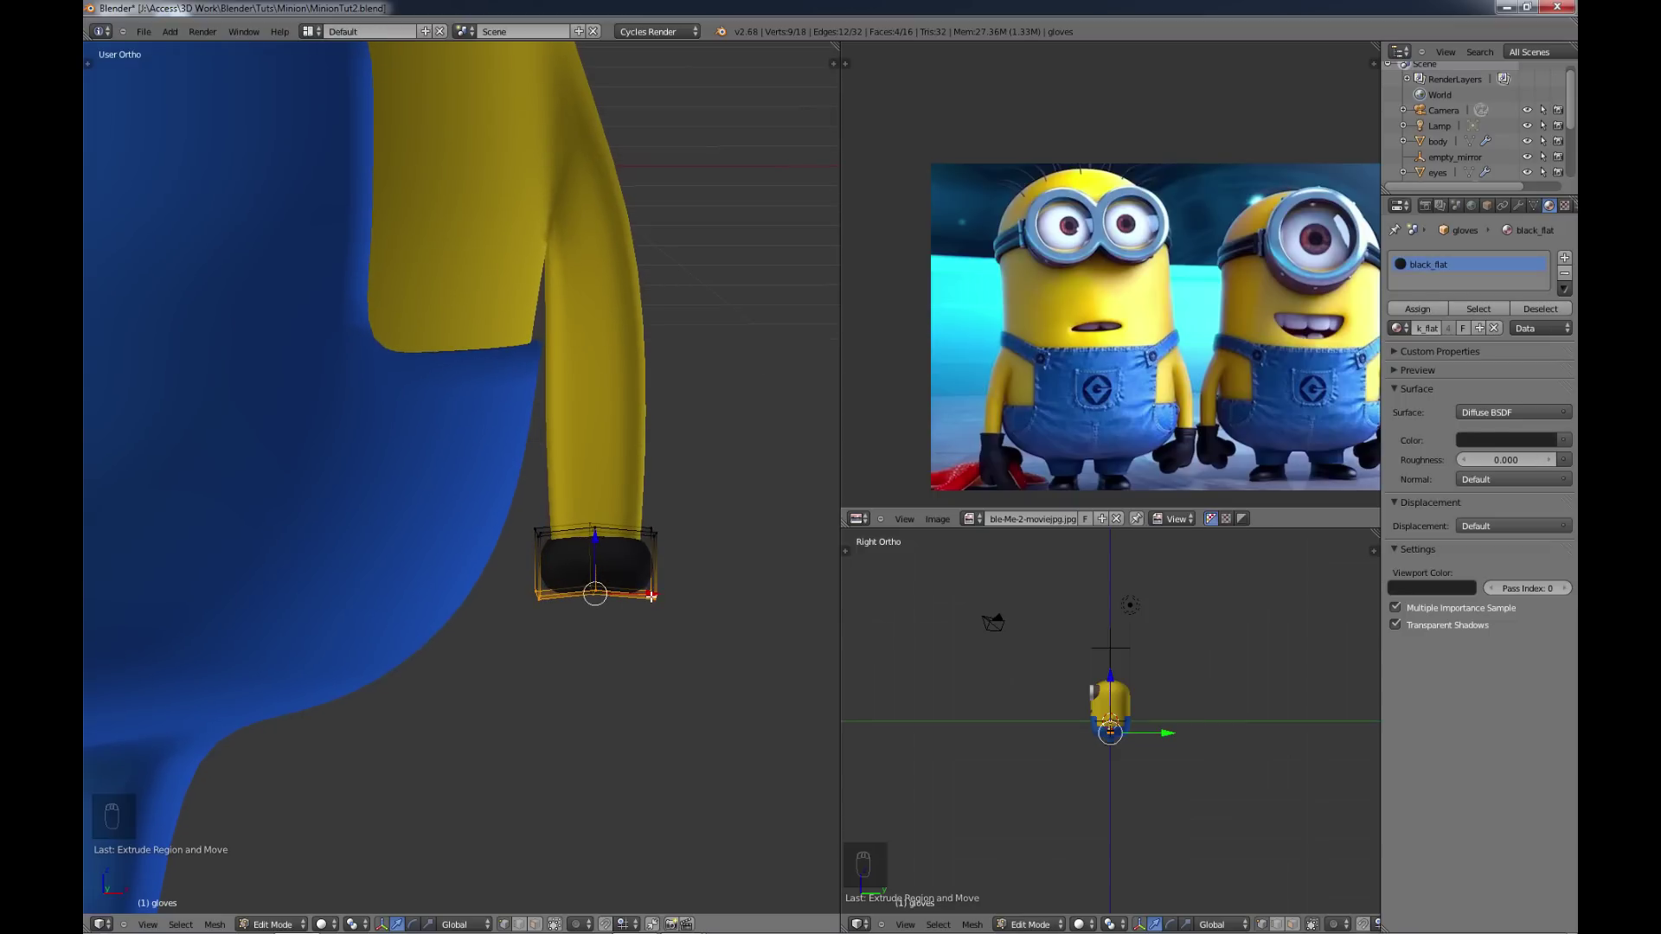
{"action": "key", "text": "e"}
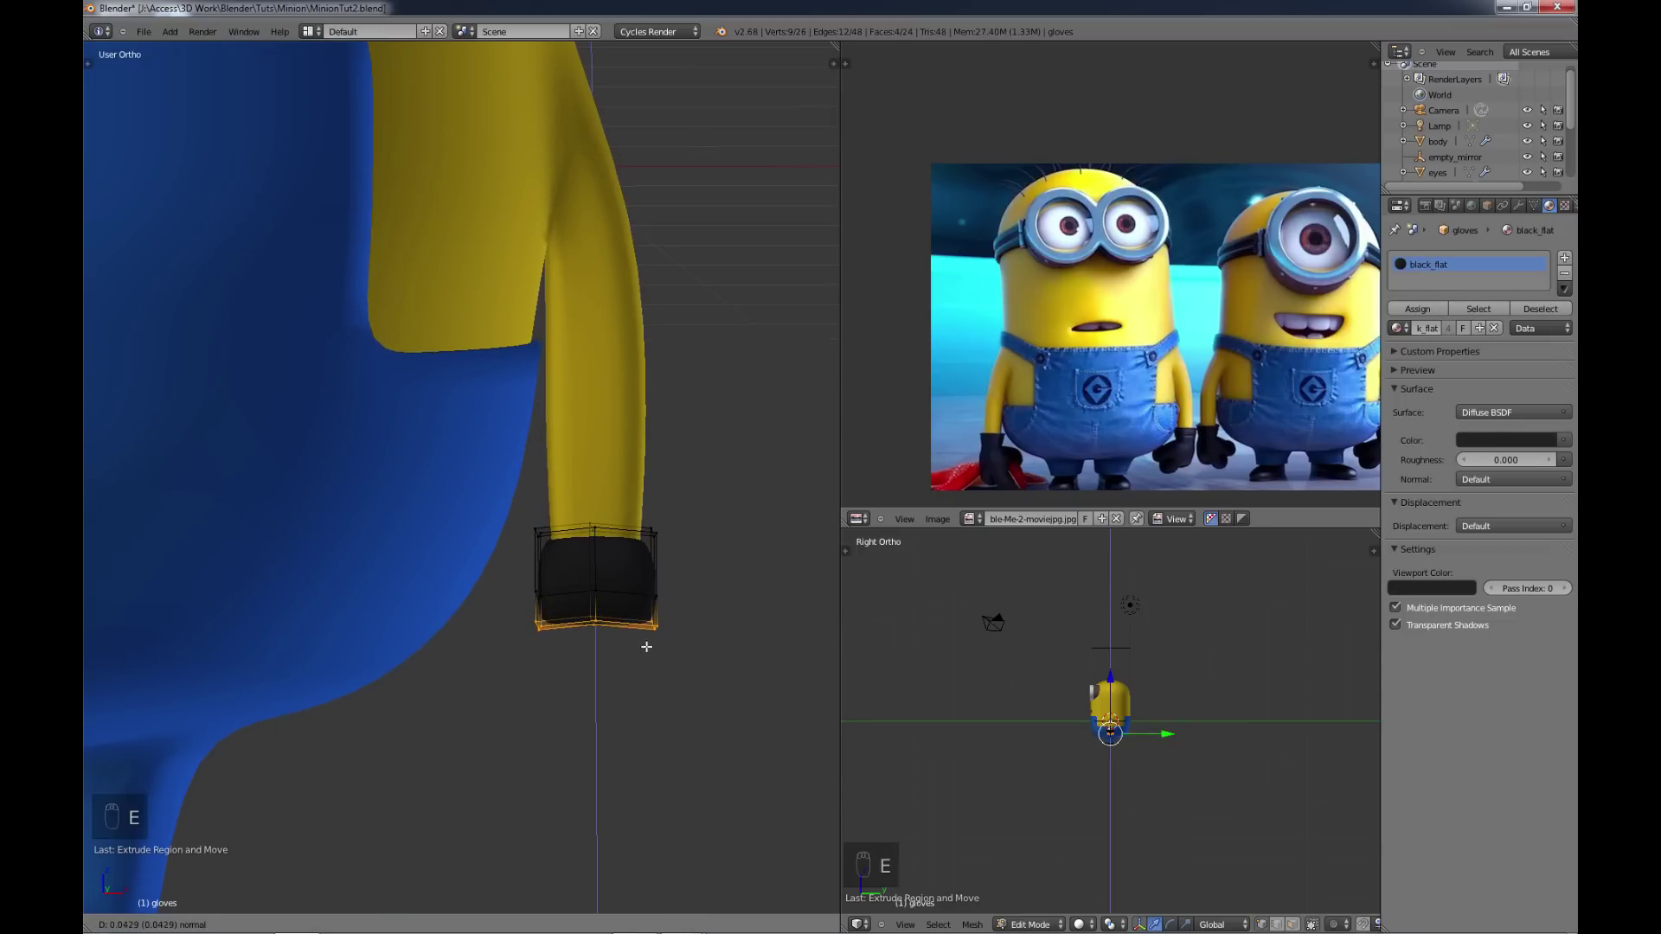
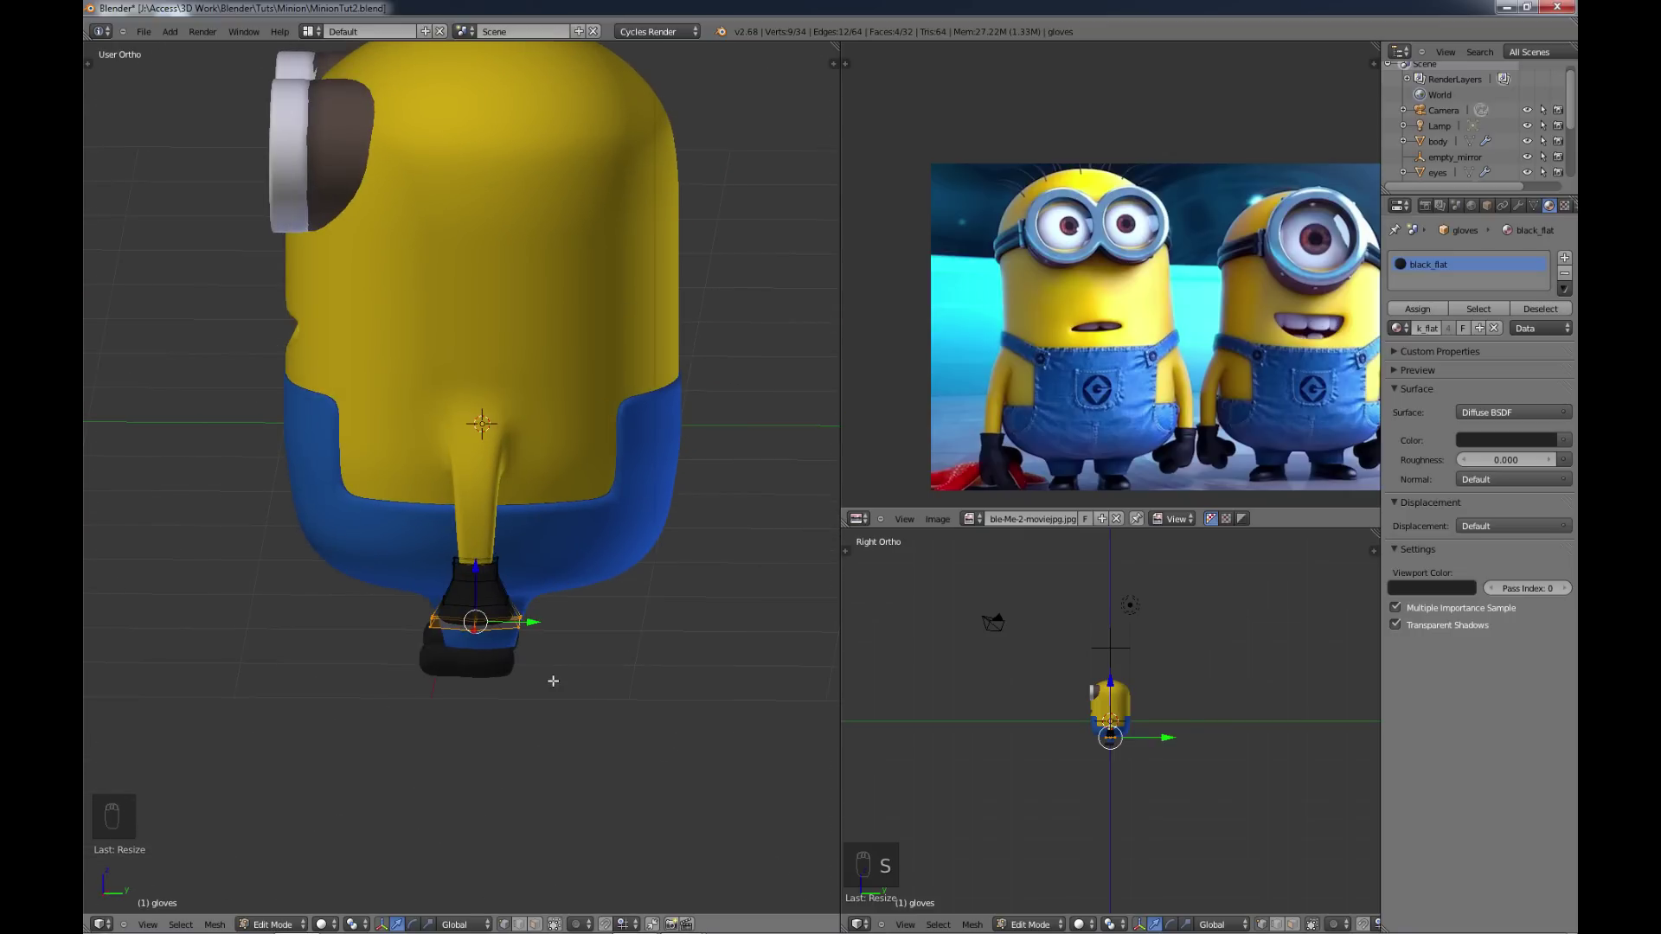
Step: Flare the glove's base into a wider hand shape and select all its geometry for a white material
{"action": "key", "text": "s"}
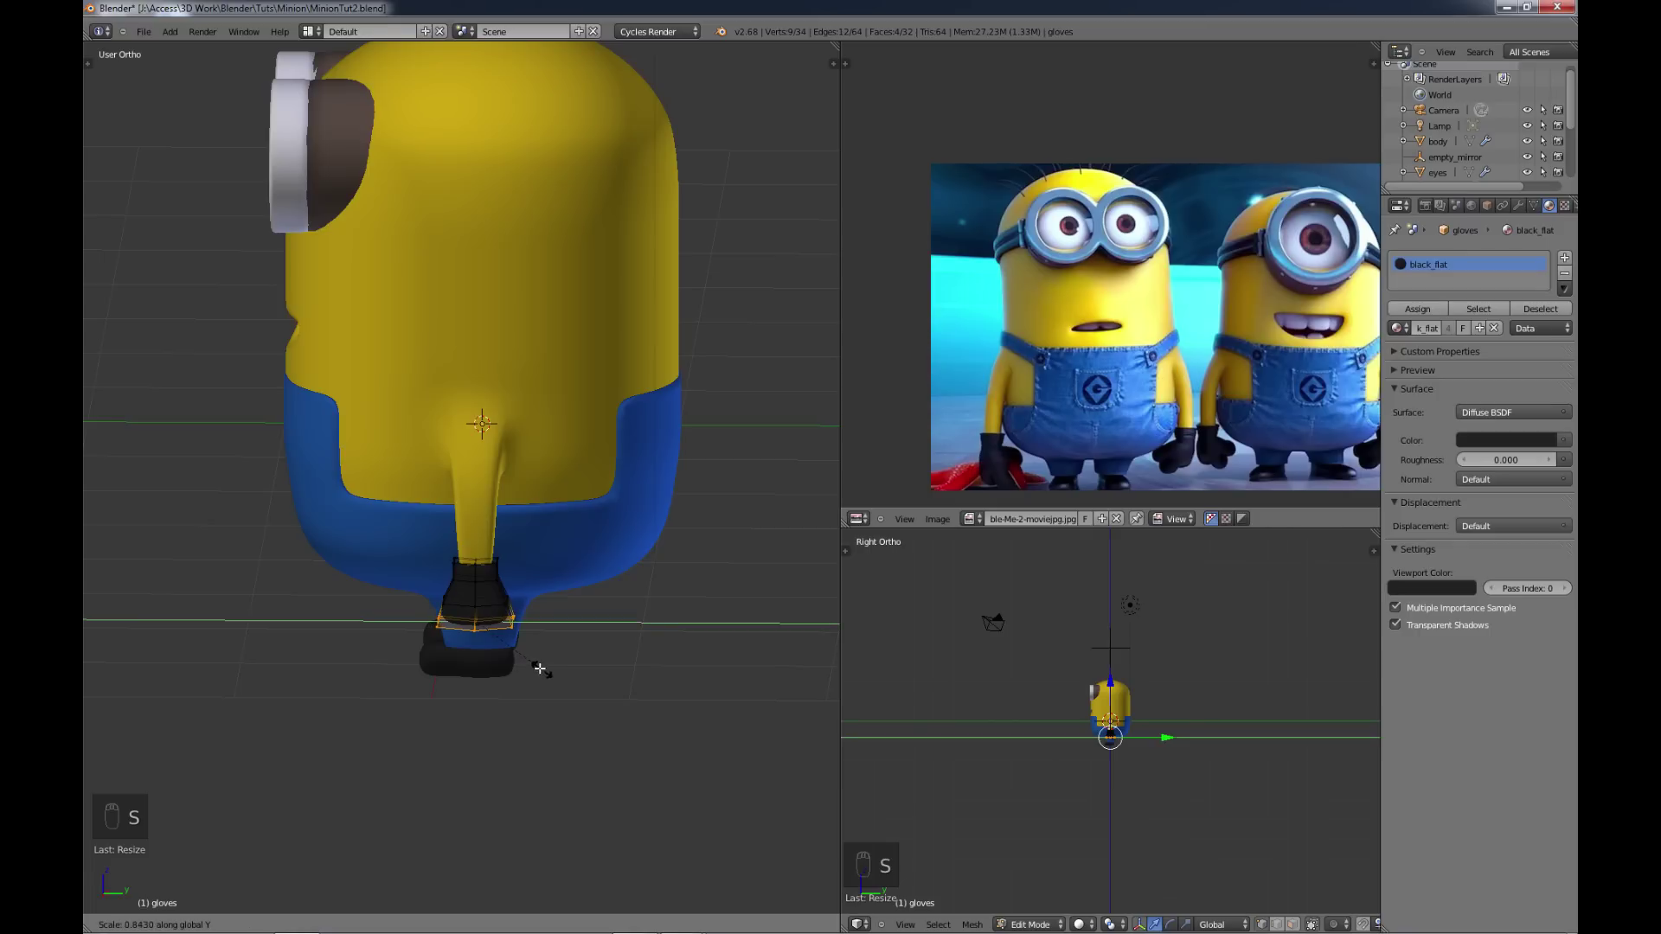
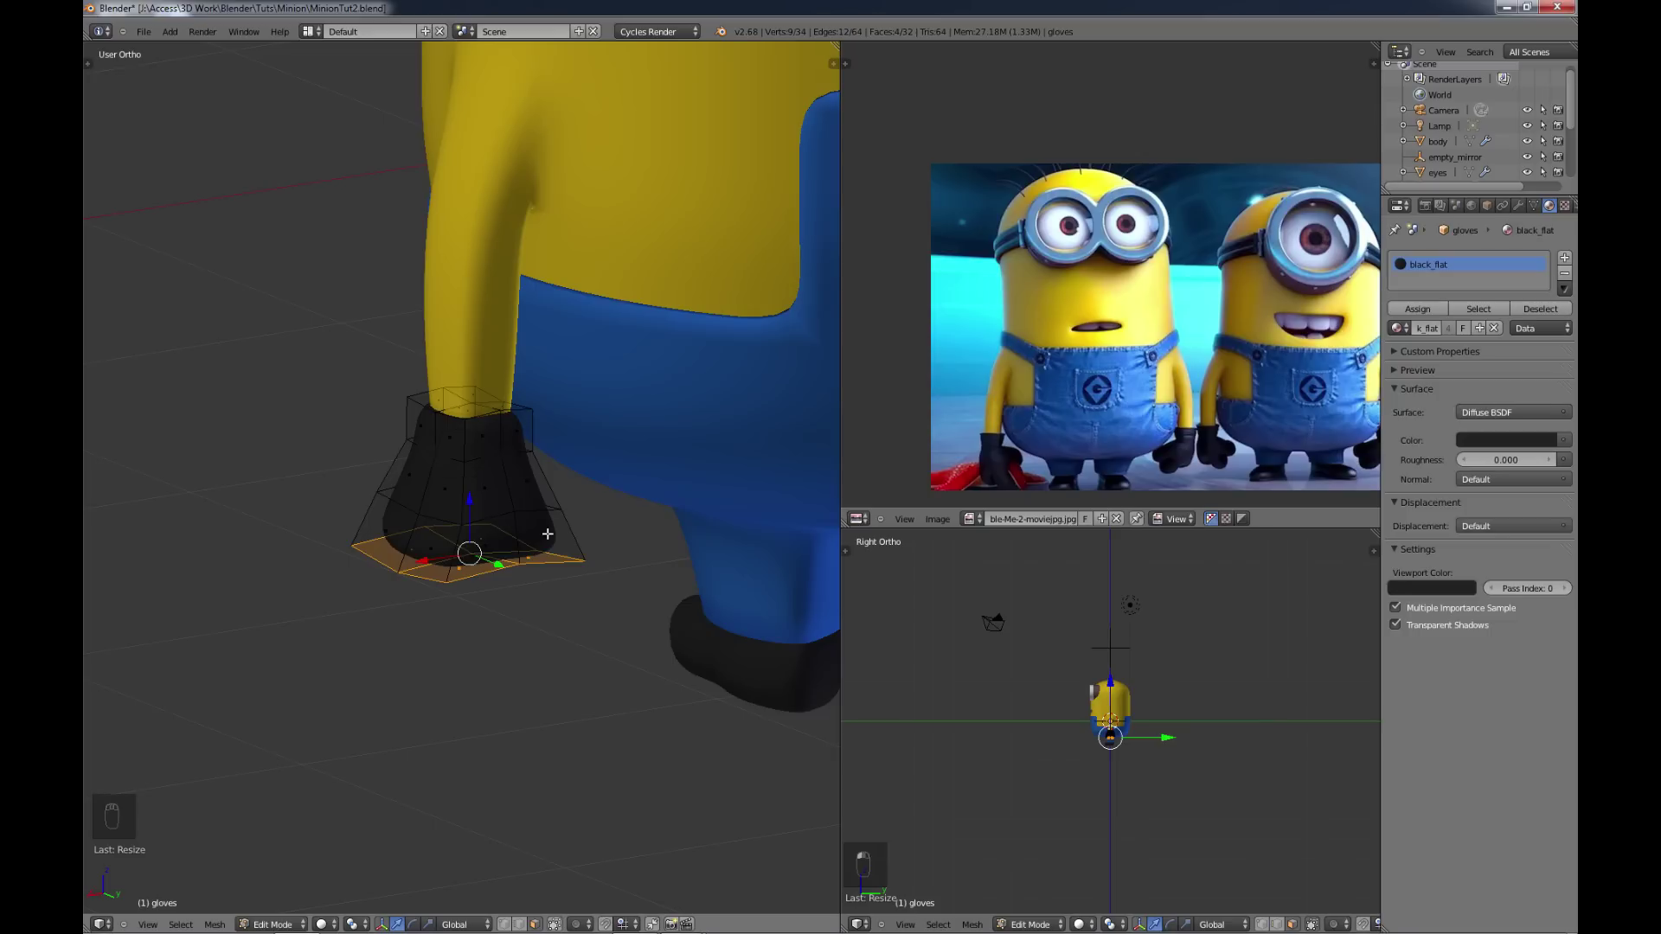
{"action": "key", "text": "a"}
{"action": "key", "text": "a"}
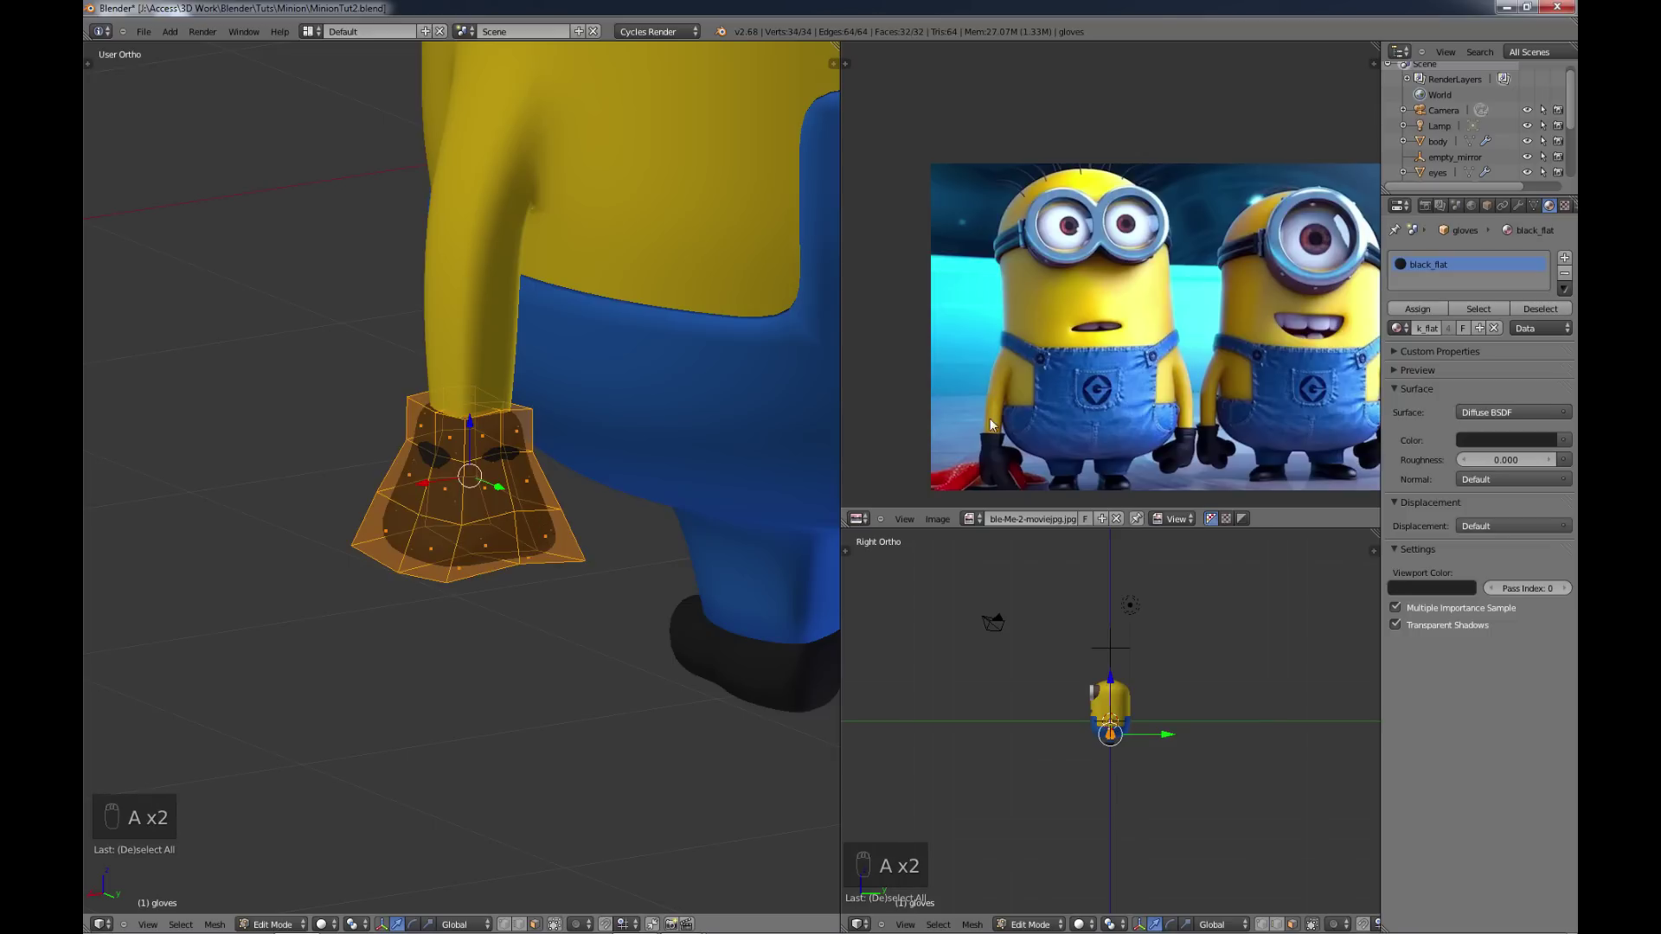
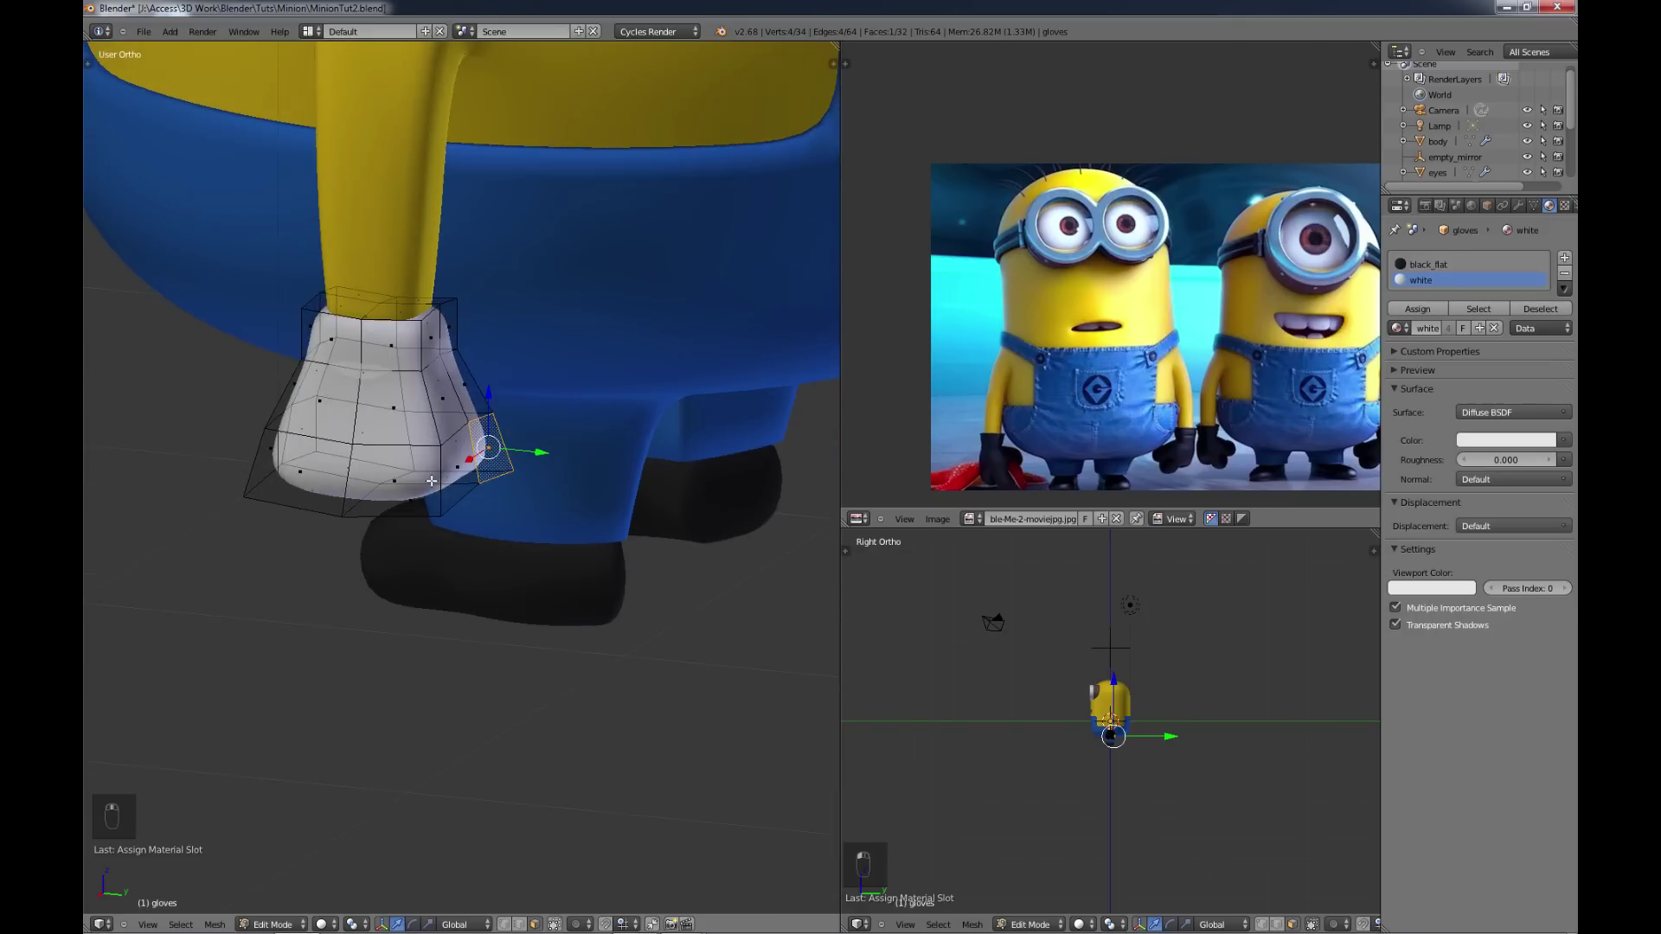
Step: Extrude two fingers forward from the hand, each with an extra edge loop
{"action": "key", "text": "e"}
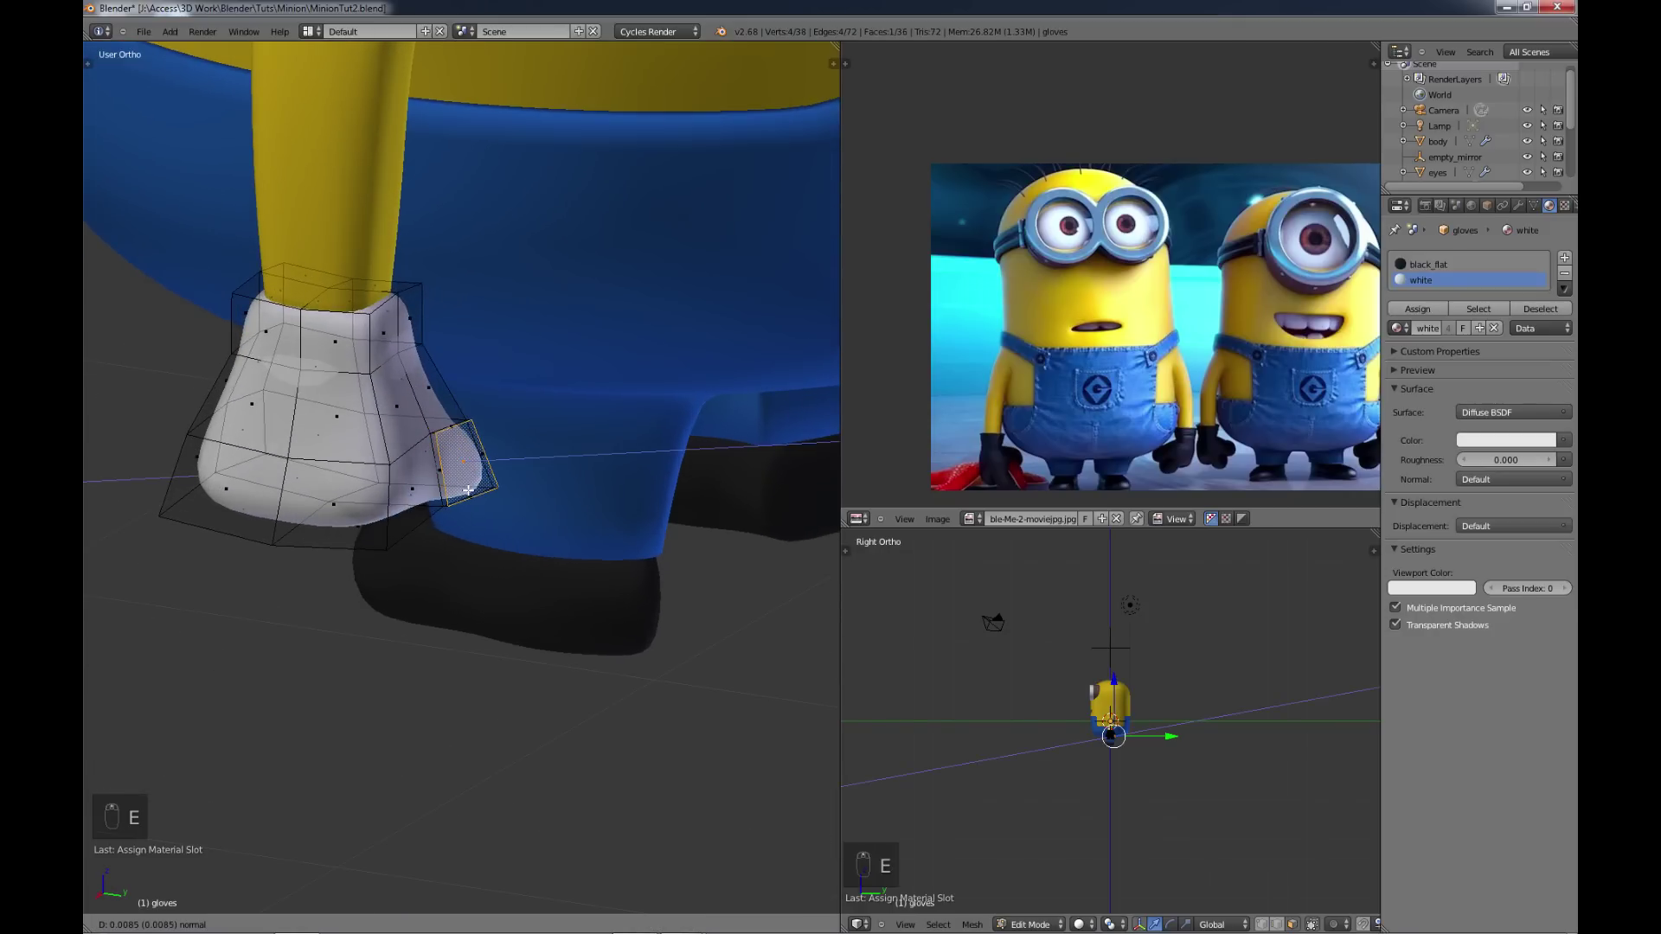
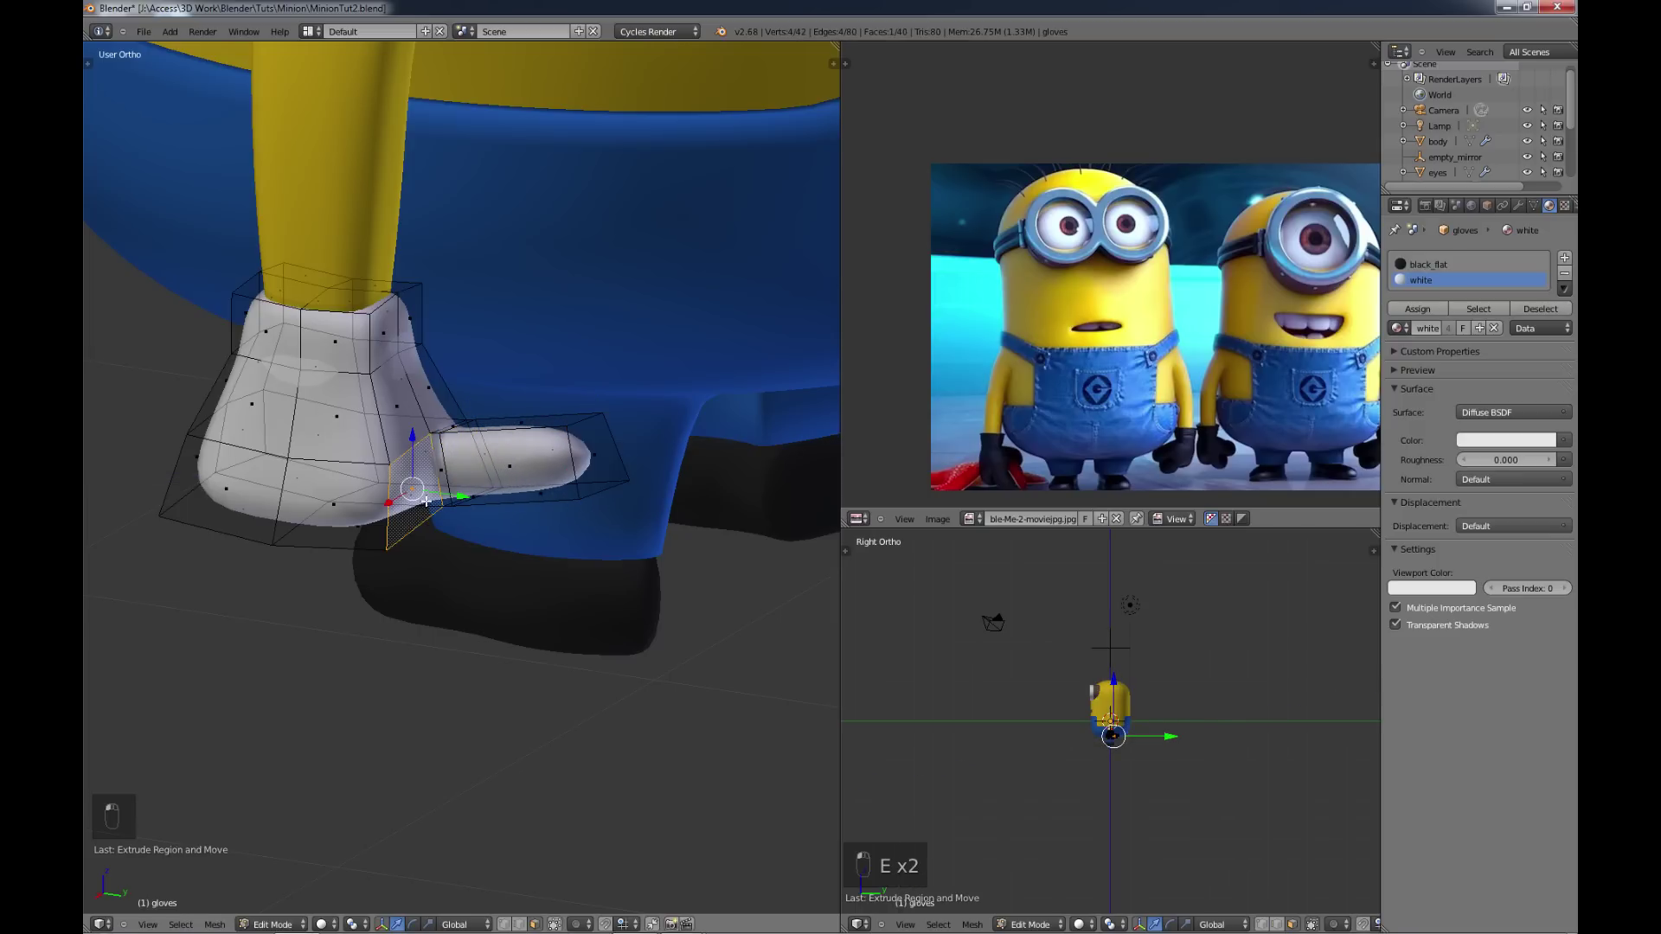
{"action": "key", "text": "e"}
{"action": "key", "text": "e"}
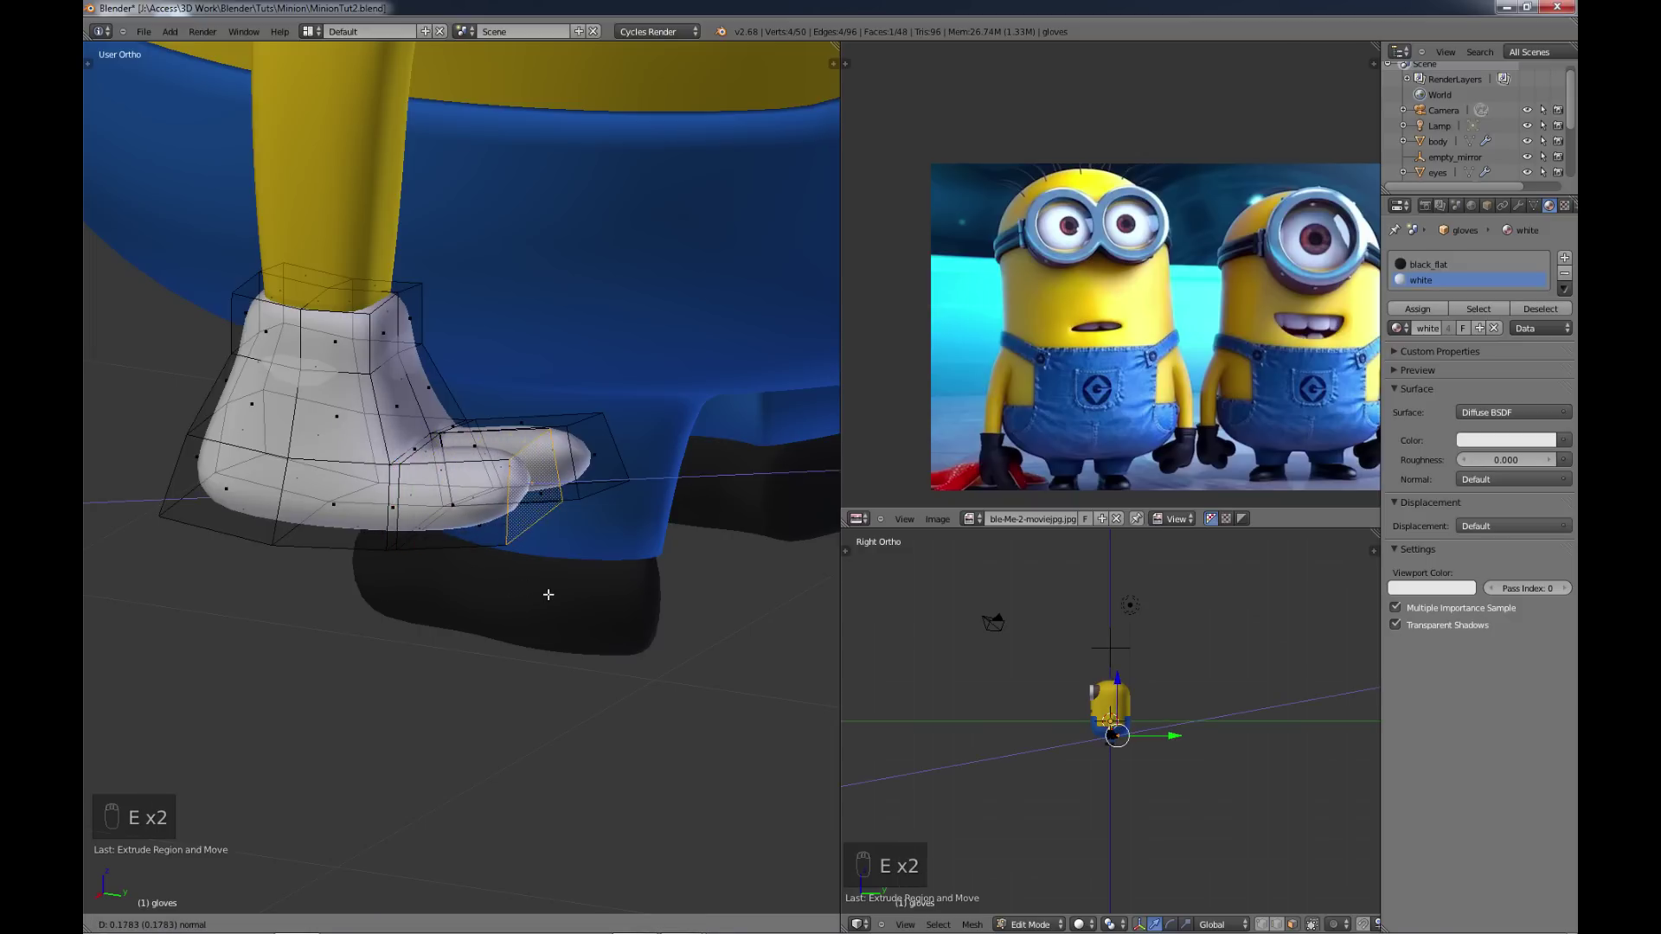
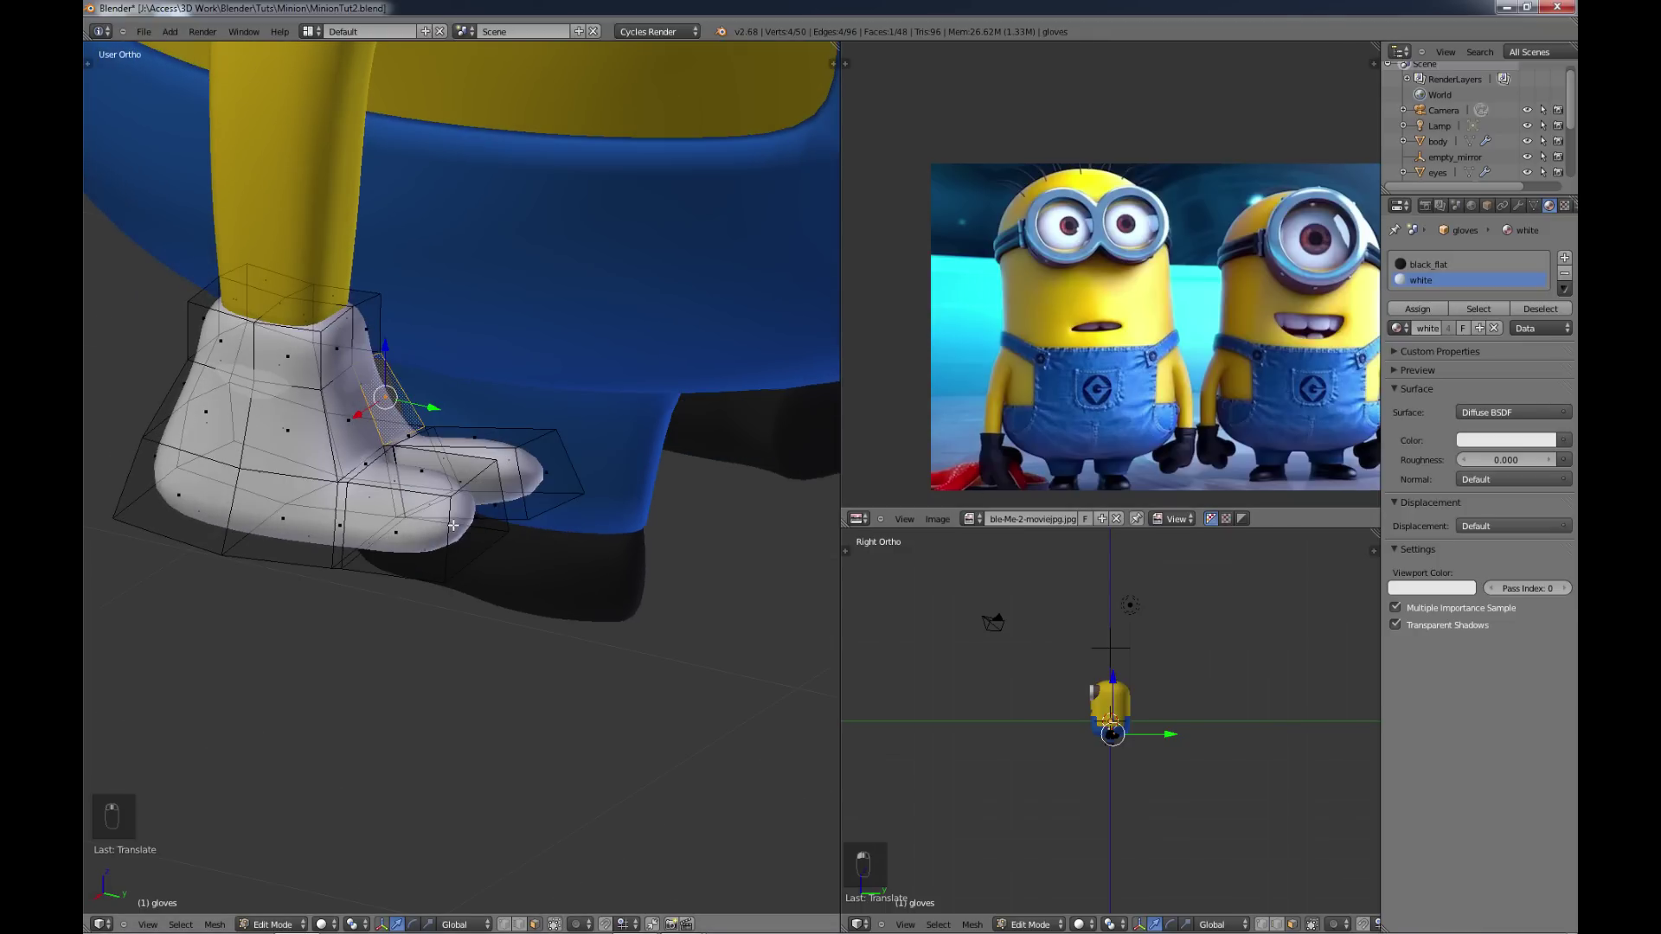
{"action": "key", "text": "e"}
{"action": "key", "text": "r"}
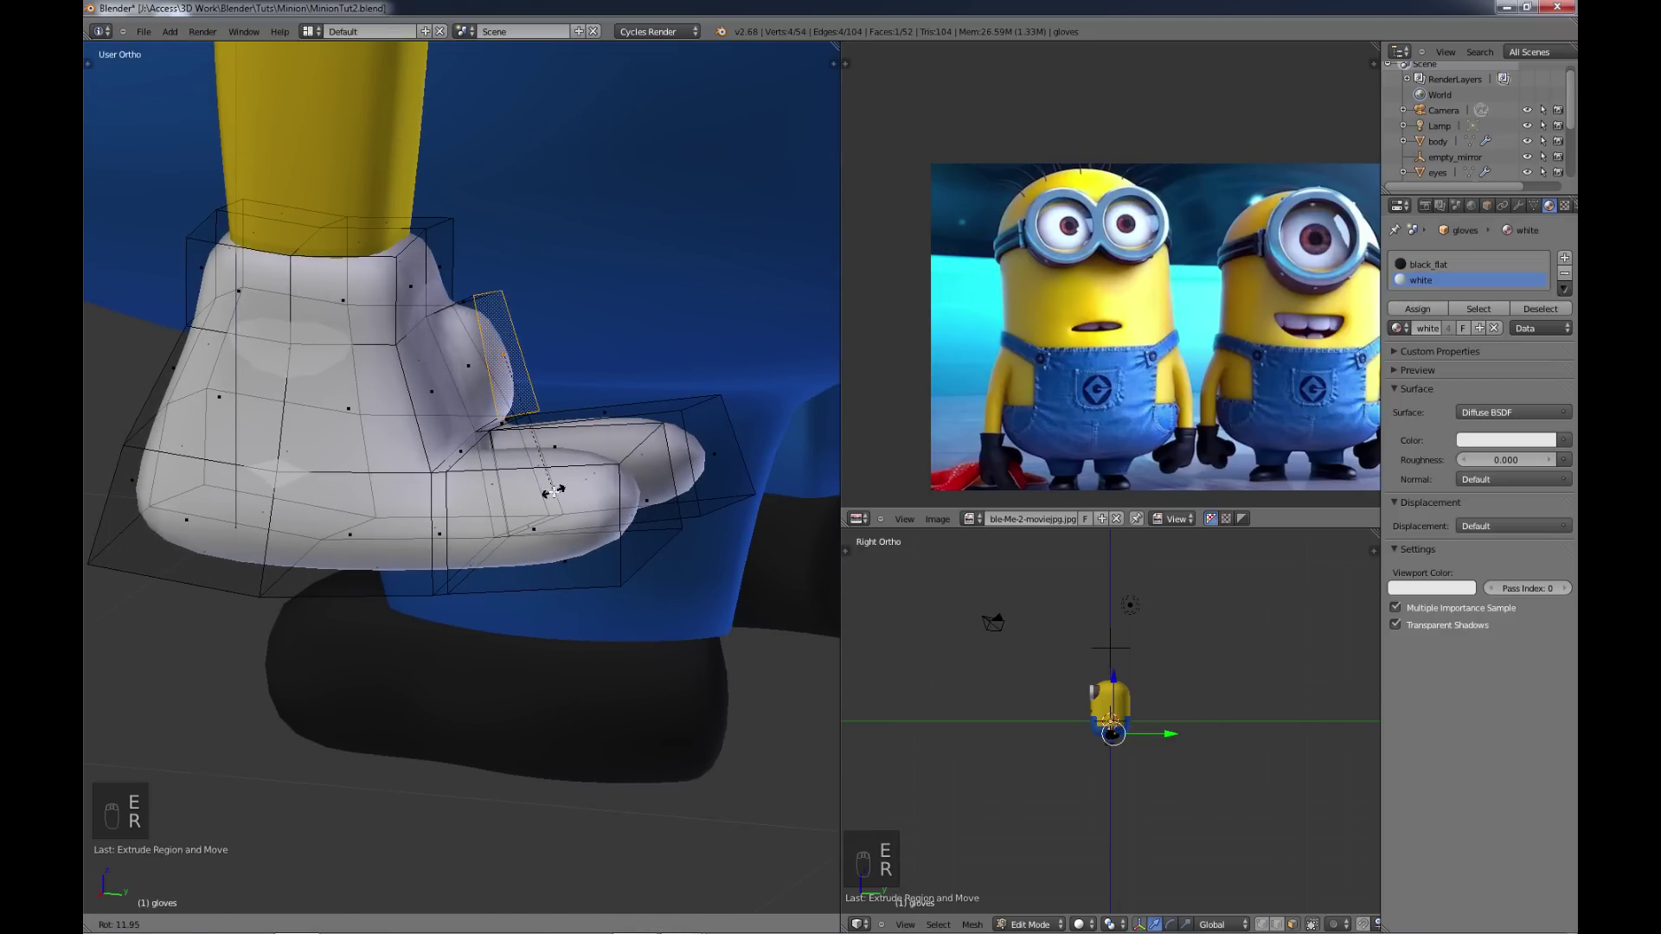
{"action": "key", "text": "e"}
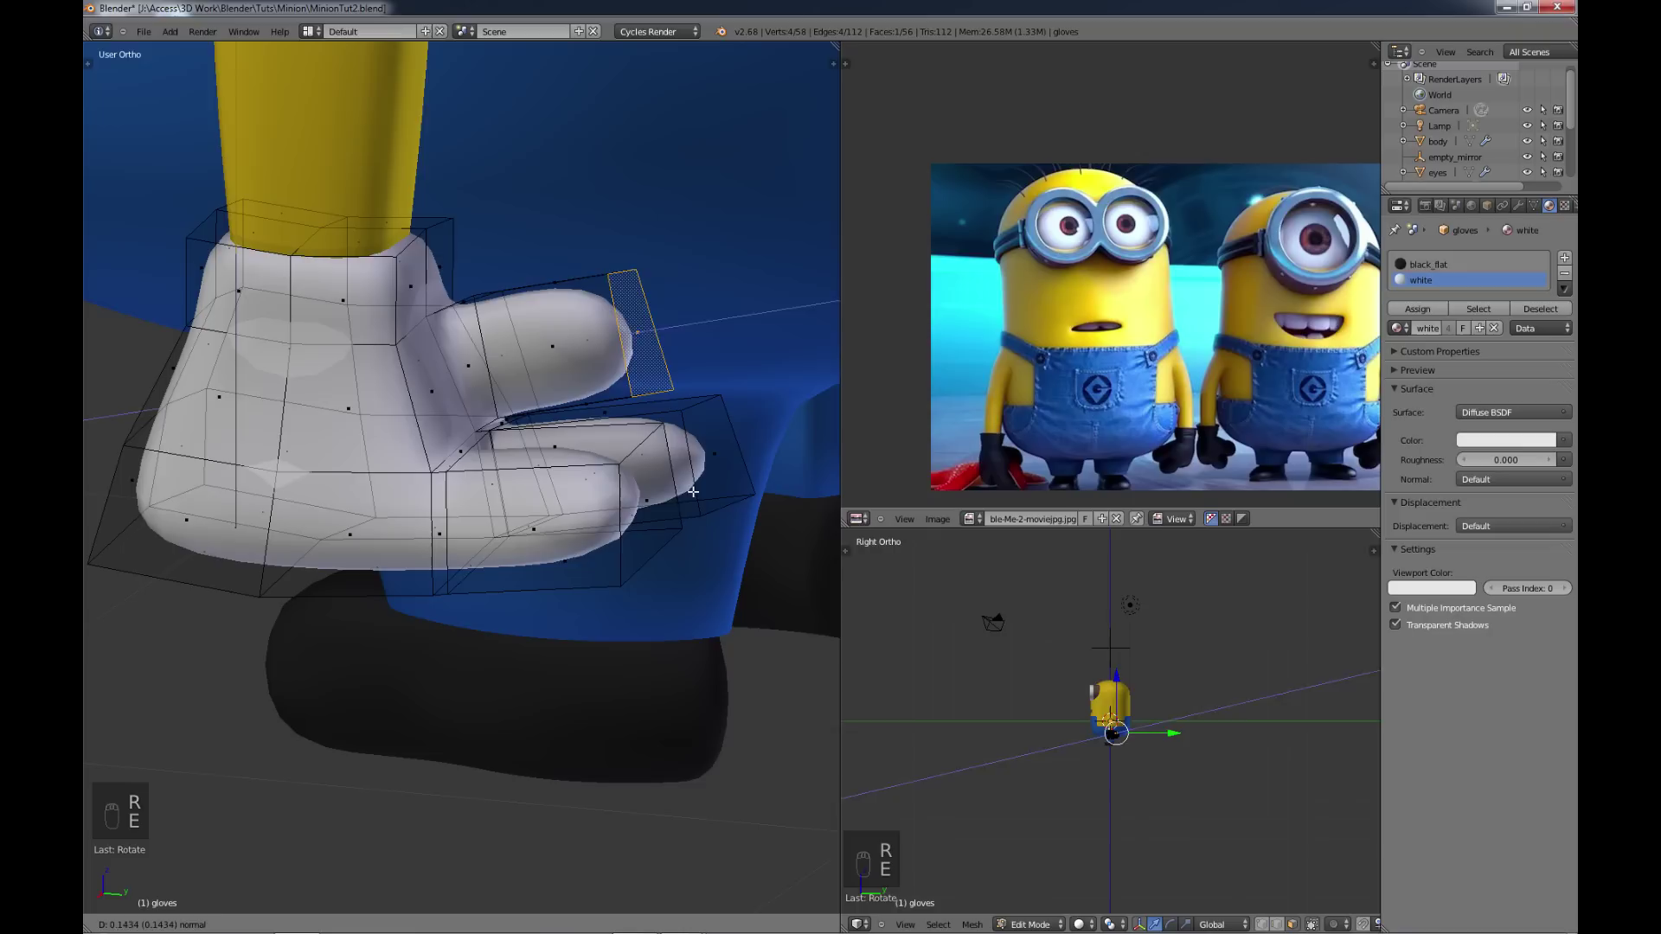
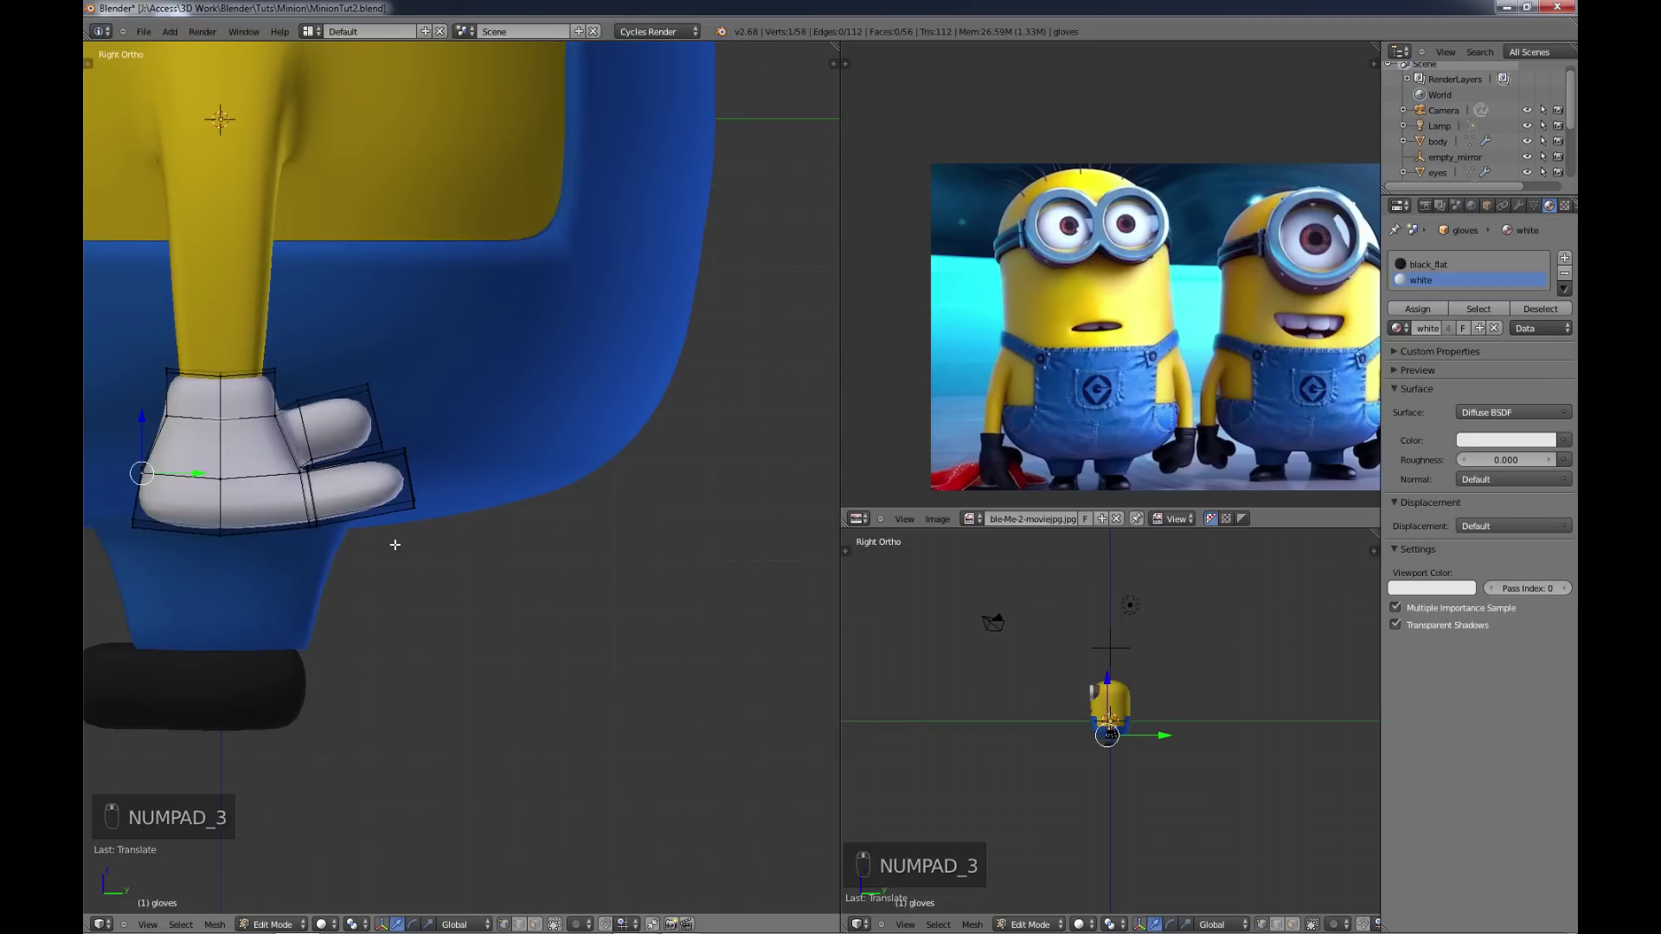
Step: Extrude and shape a third finger on the glove's lower front
{"action": "key", "text": "c"}
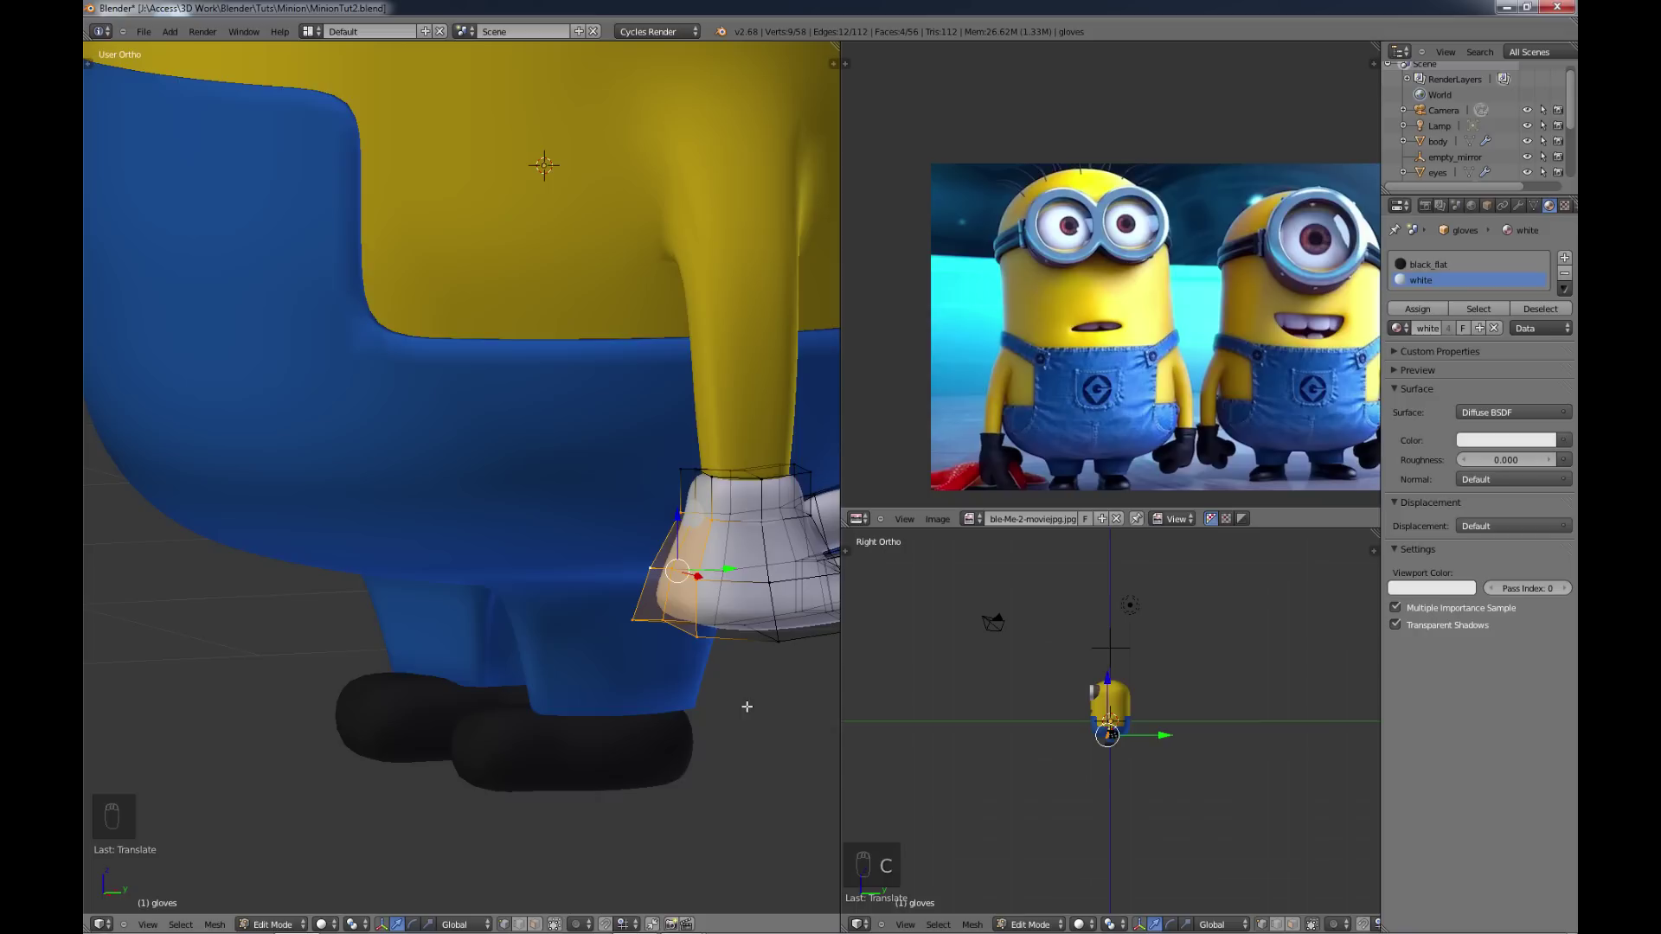
{"action": "key", "text": "s"}
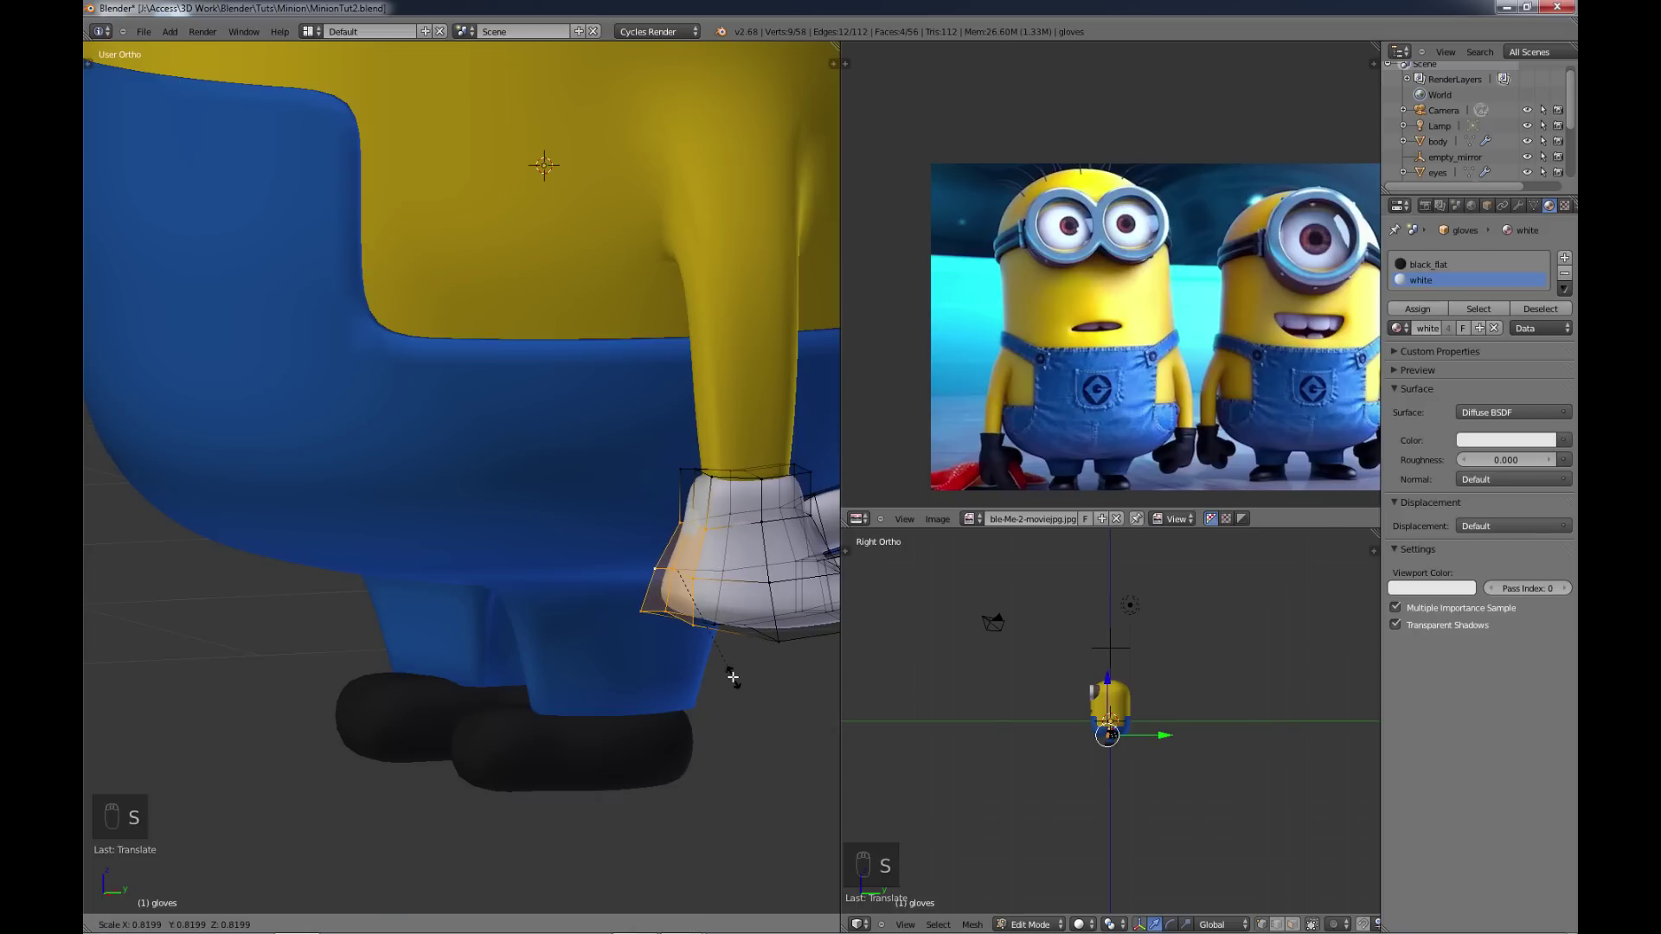
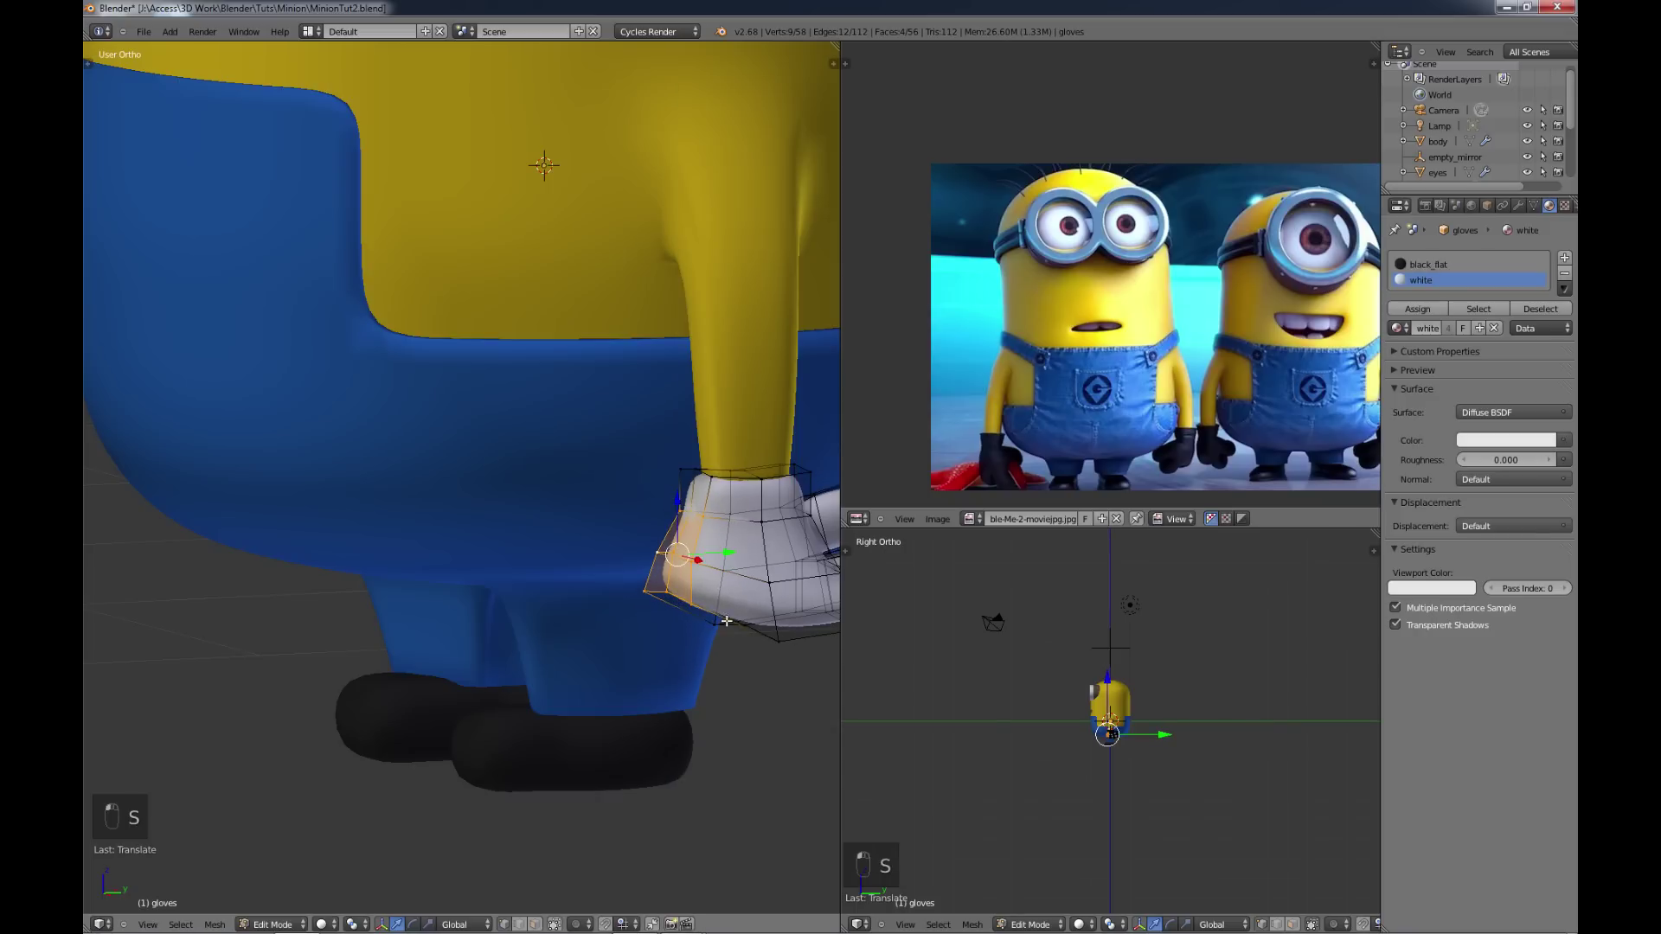
{"action": "key", "text": "s"}
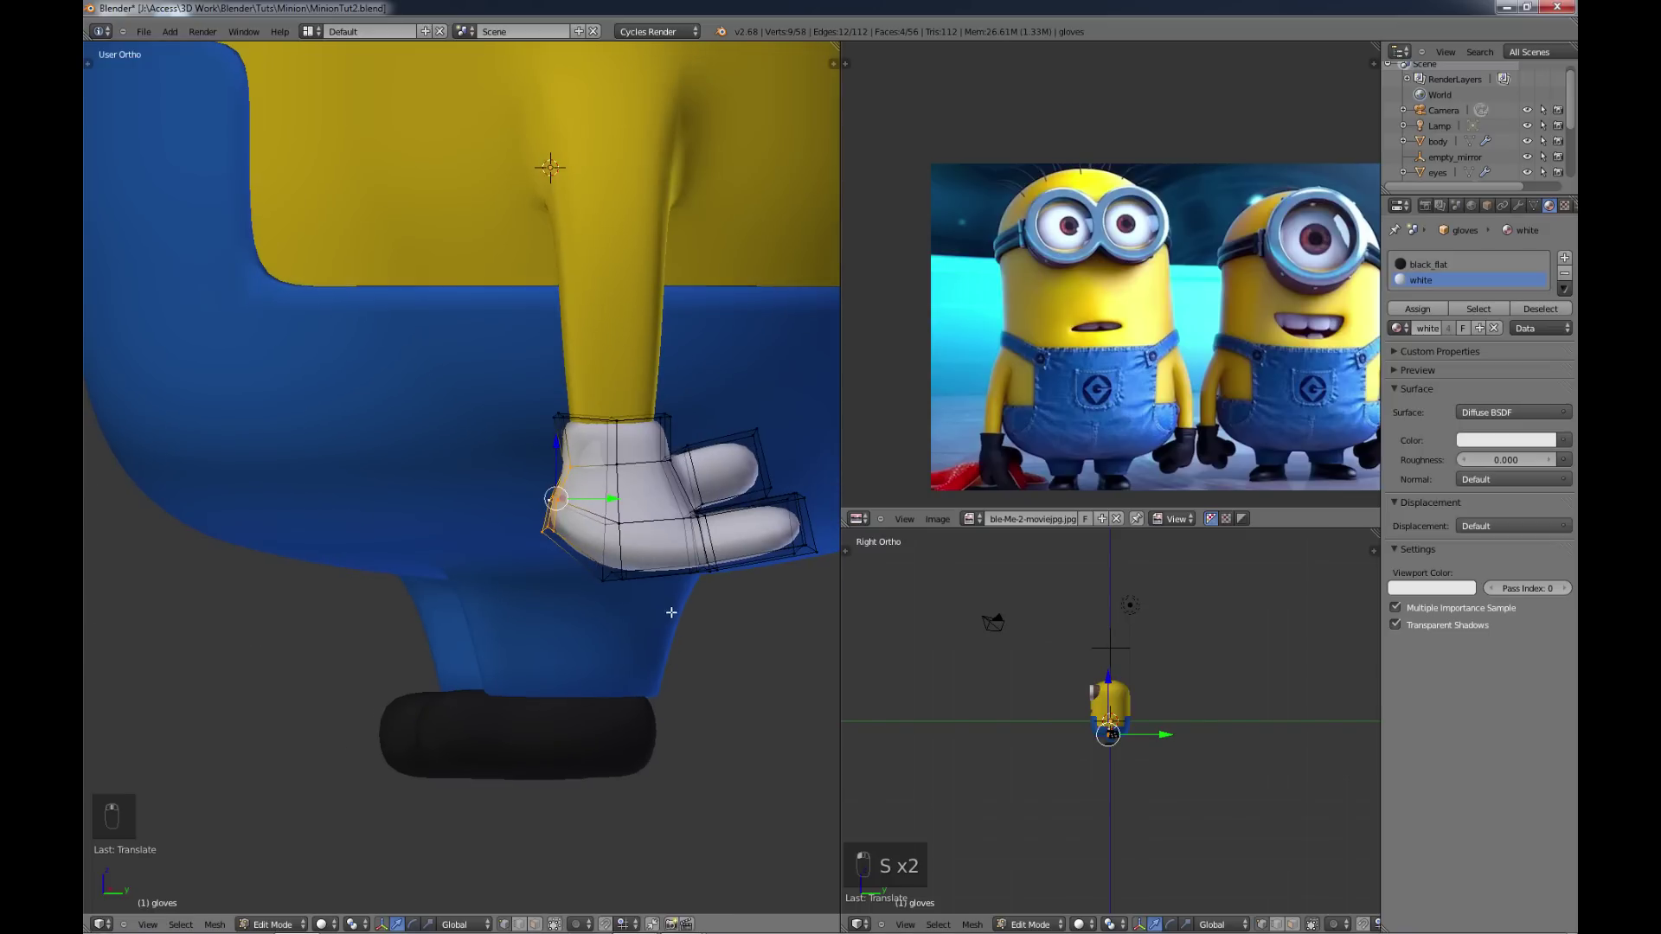
{"action": "key", "text": "r"}
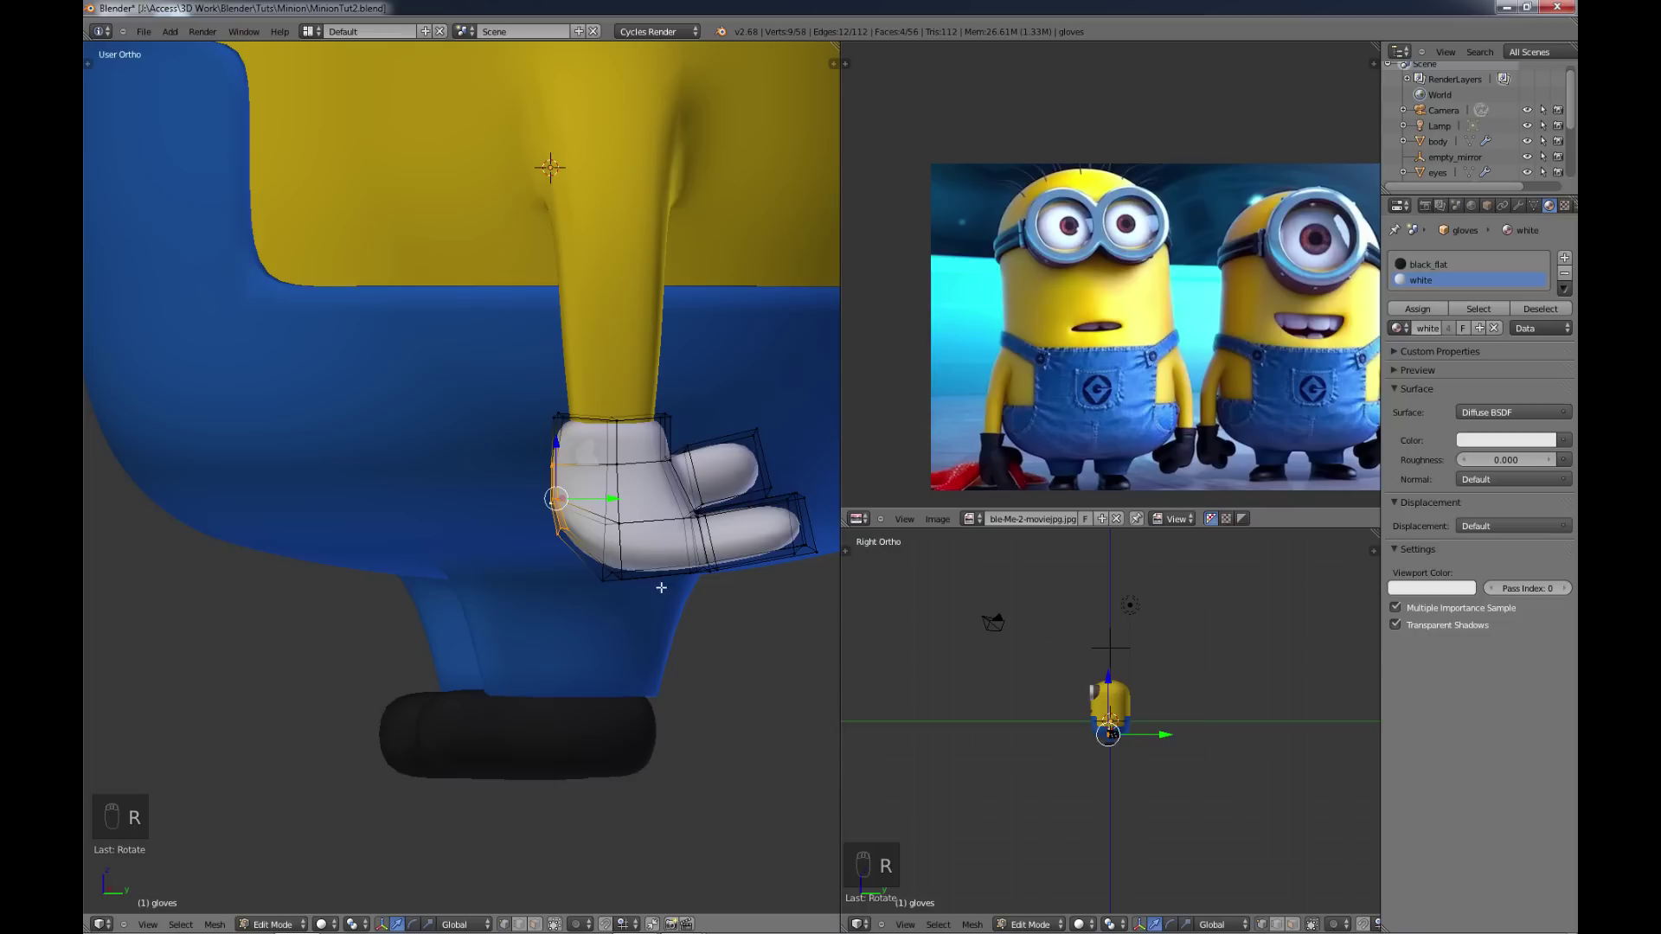
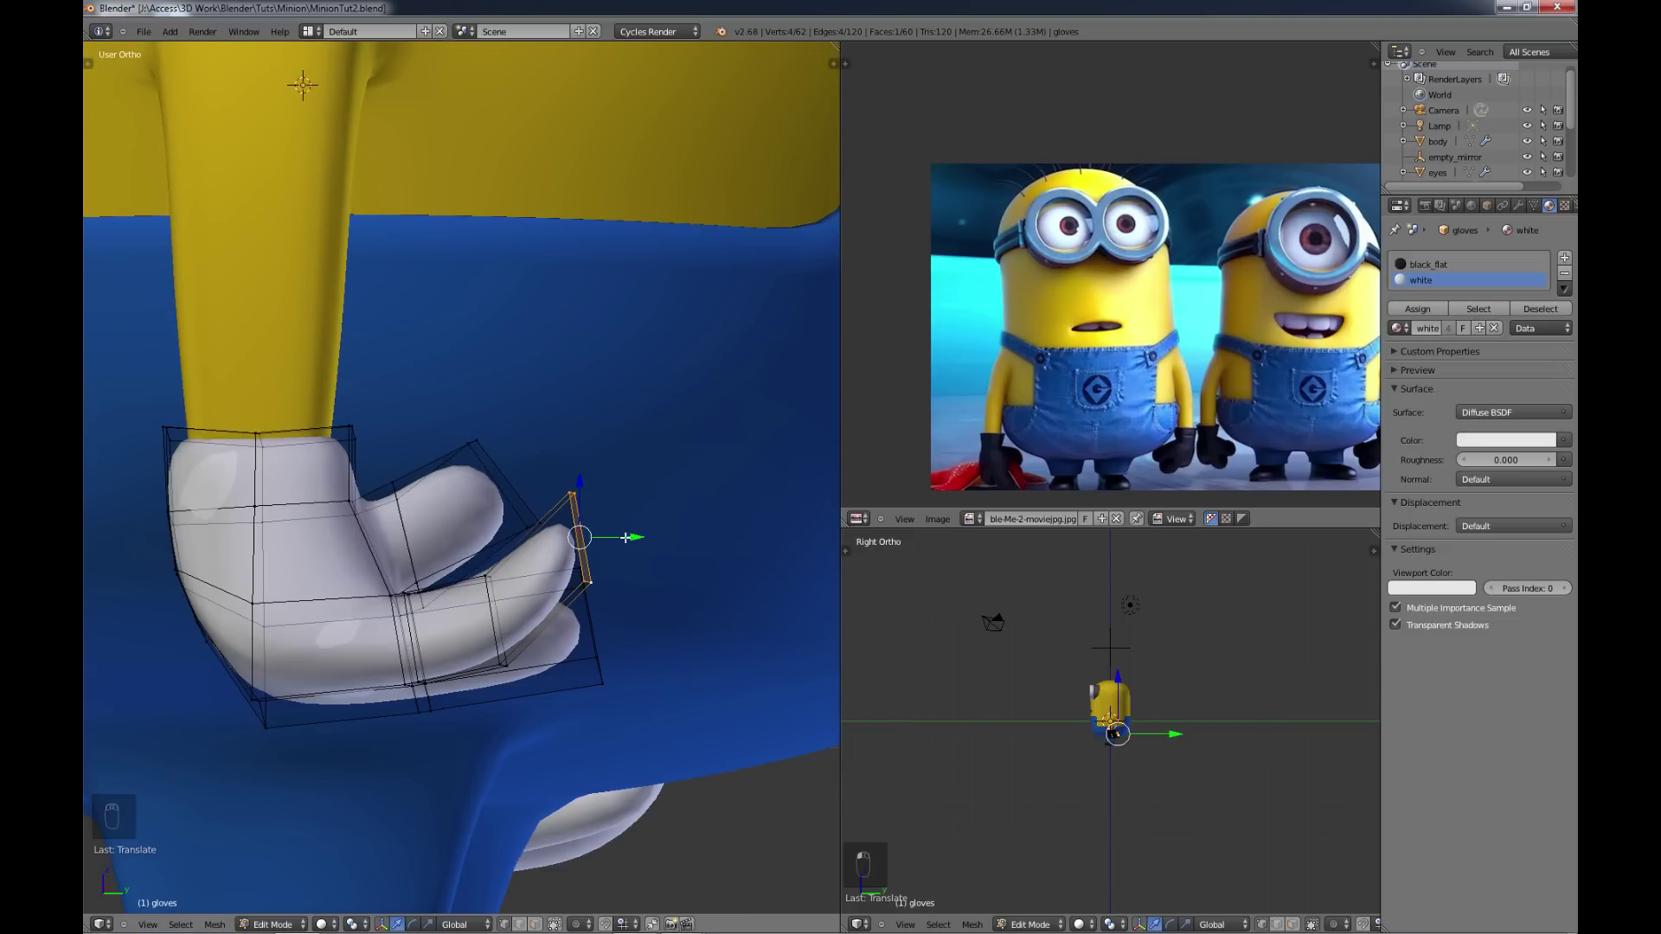
Step: Curl the glove's finger tip faces inward with a rotate and move
{"action": "key", "text": "r"}
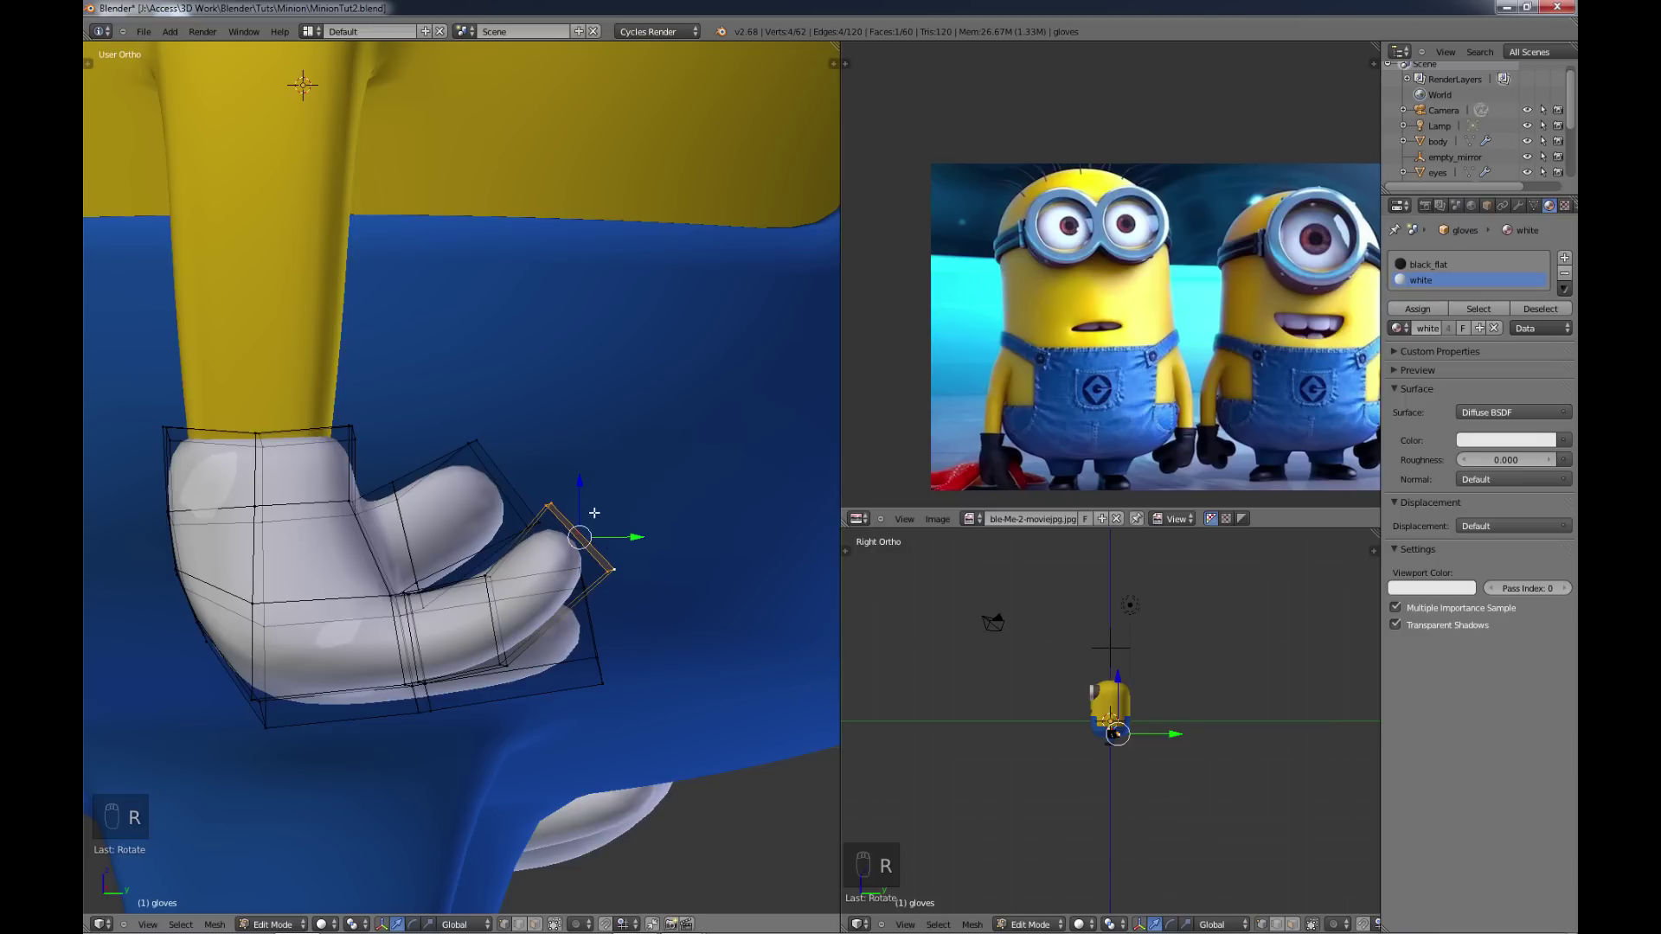
{"action": "key", "text": "g"}
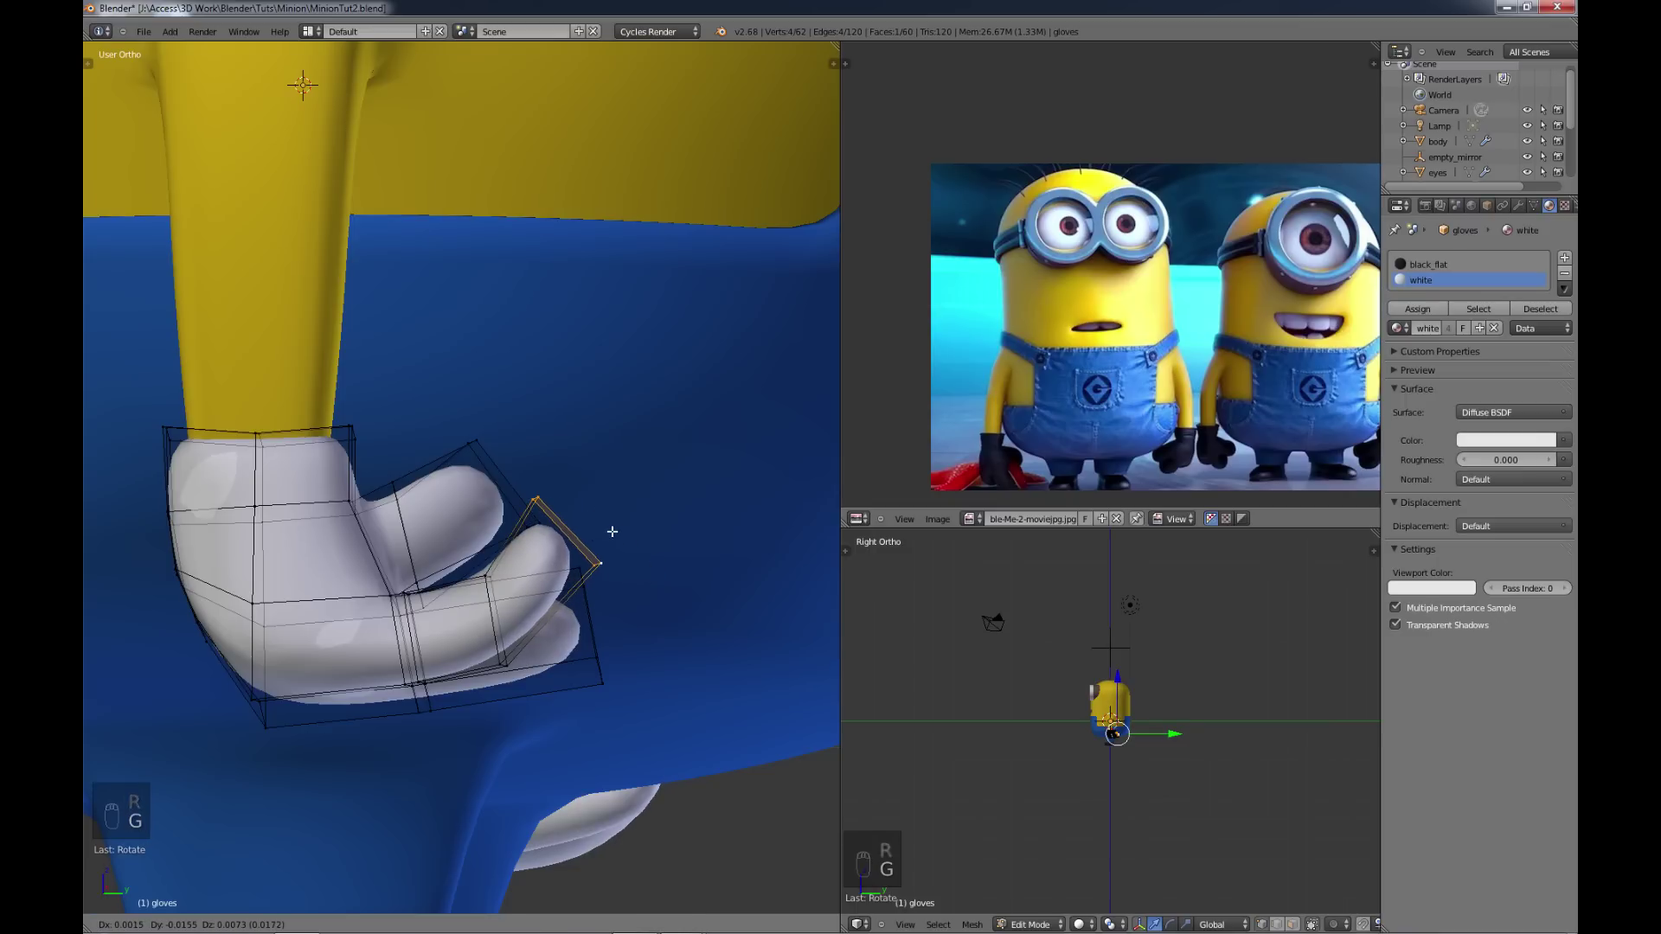
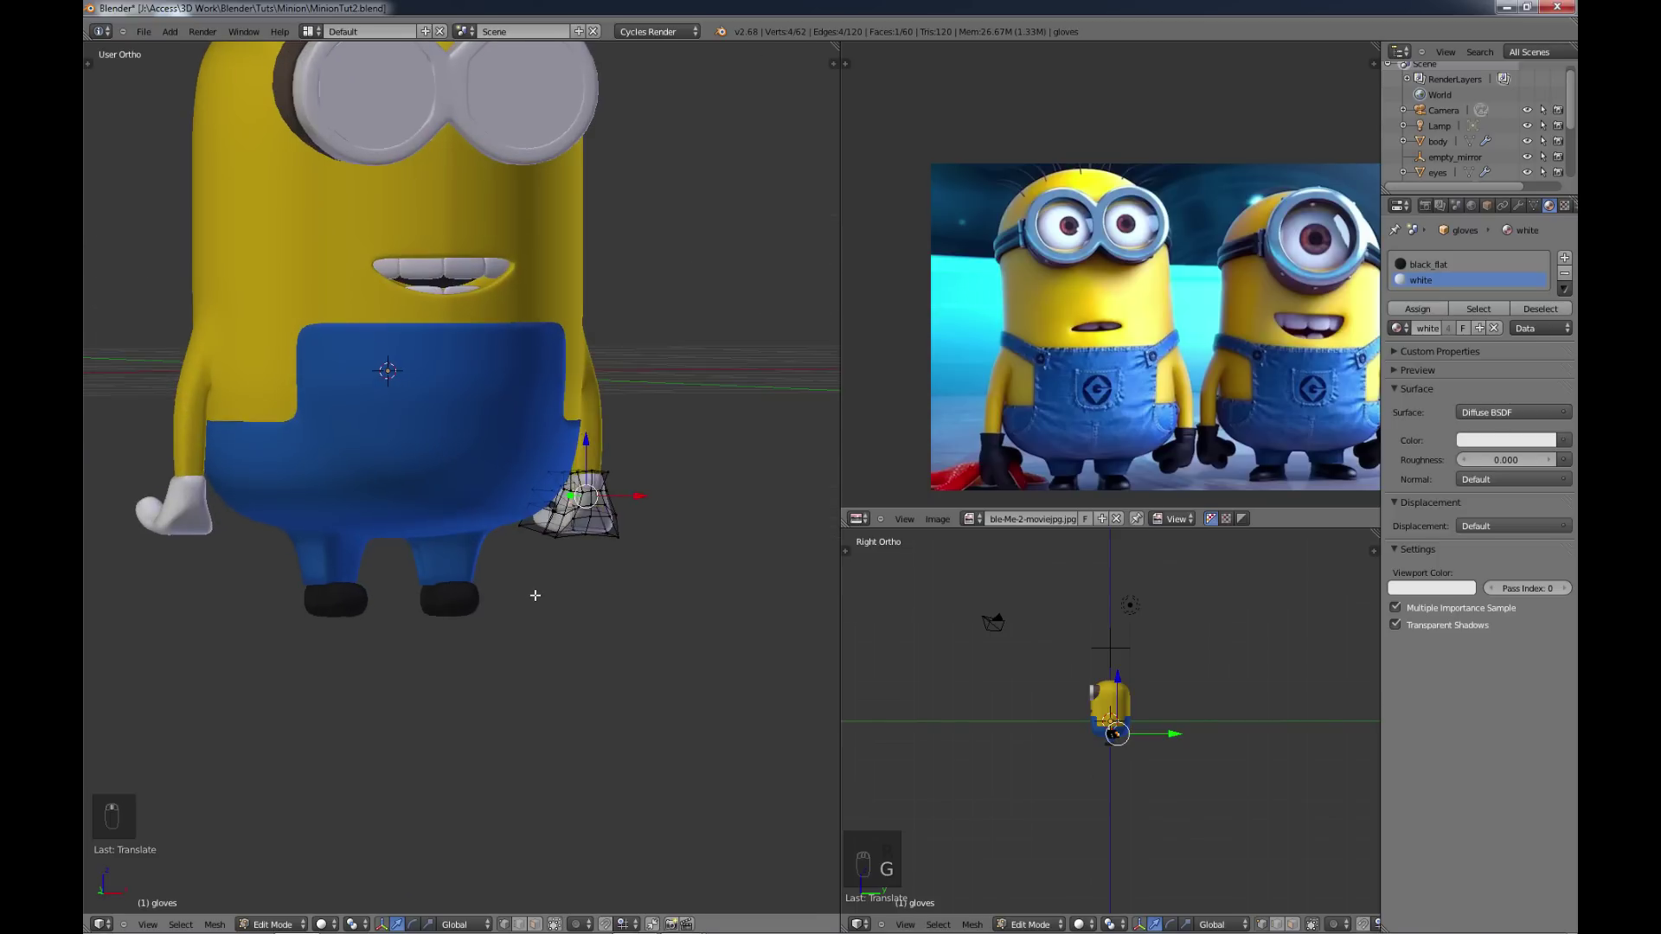
{"action": "key", "text": "a"}
Step: Check both mirrored gloves on the Minion, then cut a new edge loop around the wrist
{"action": "key", "text": "Tab"}
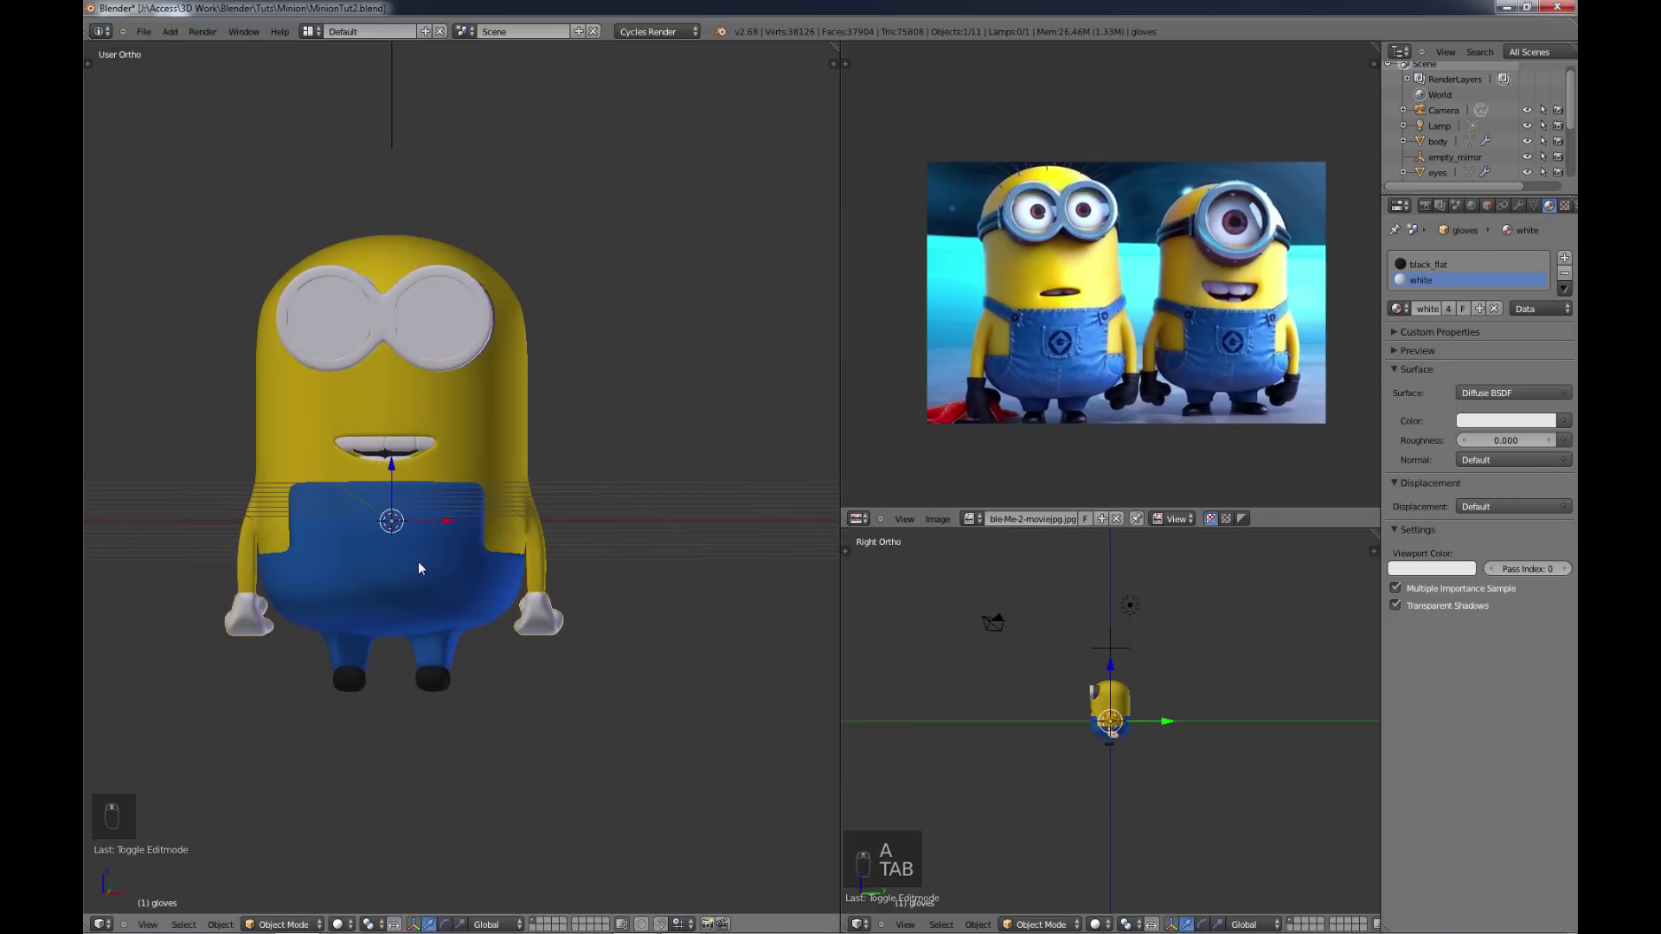
{"action": "key", "text": "Tab"}
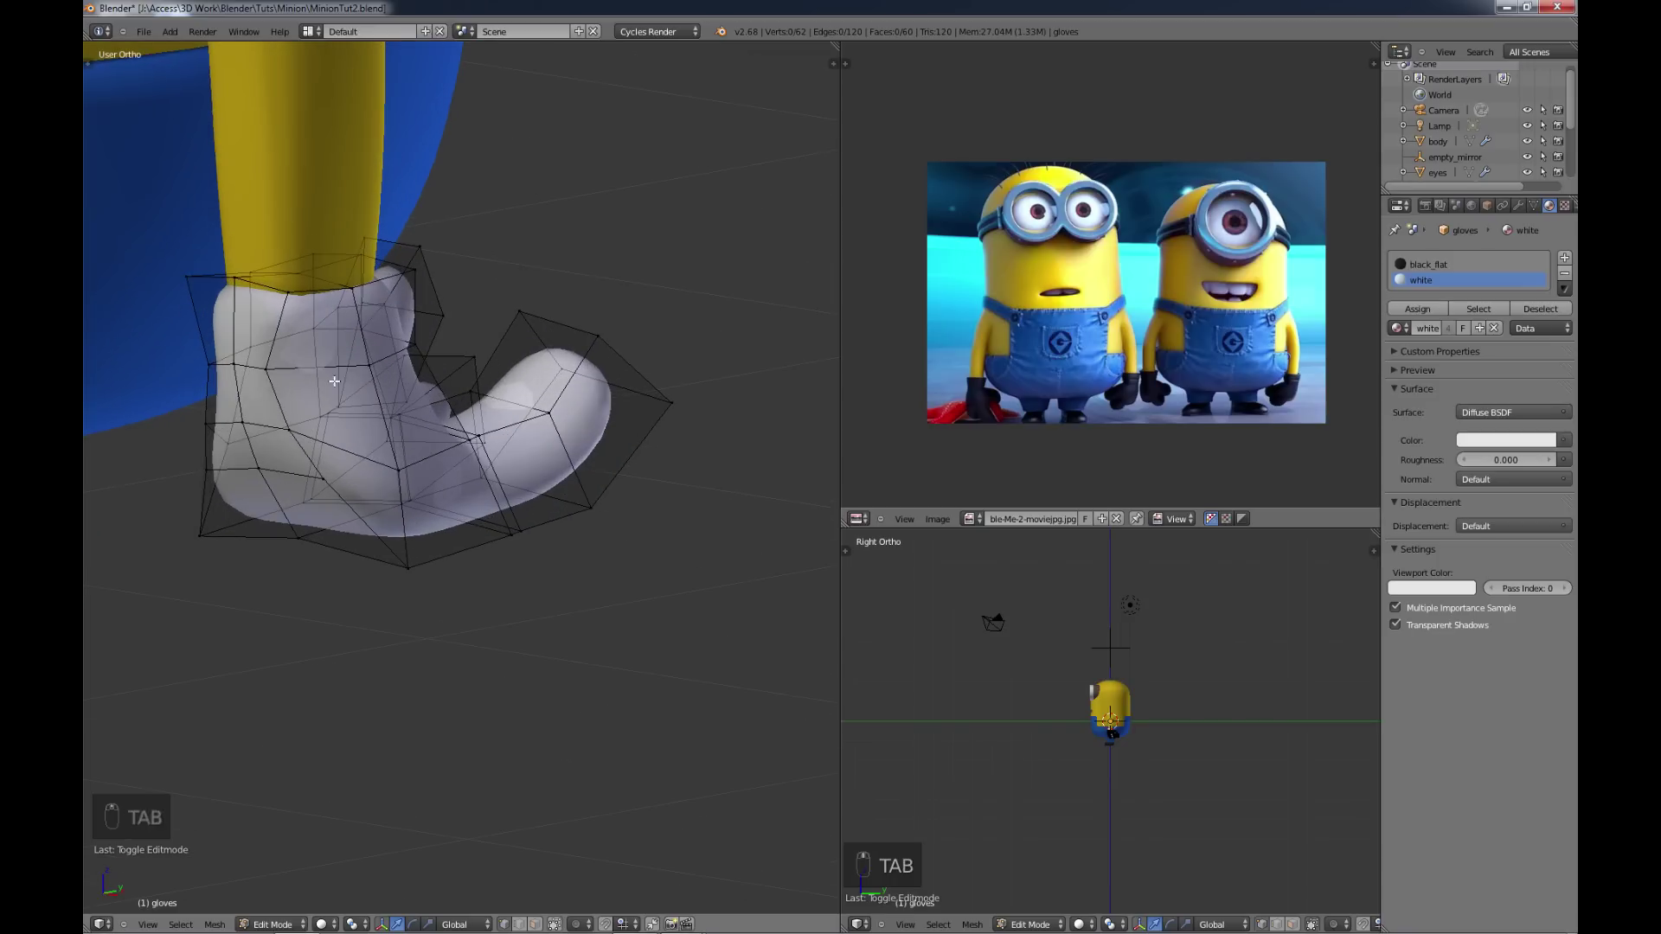
{"action": "key", "text": "ctrl+r"}
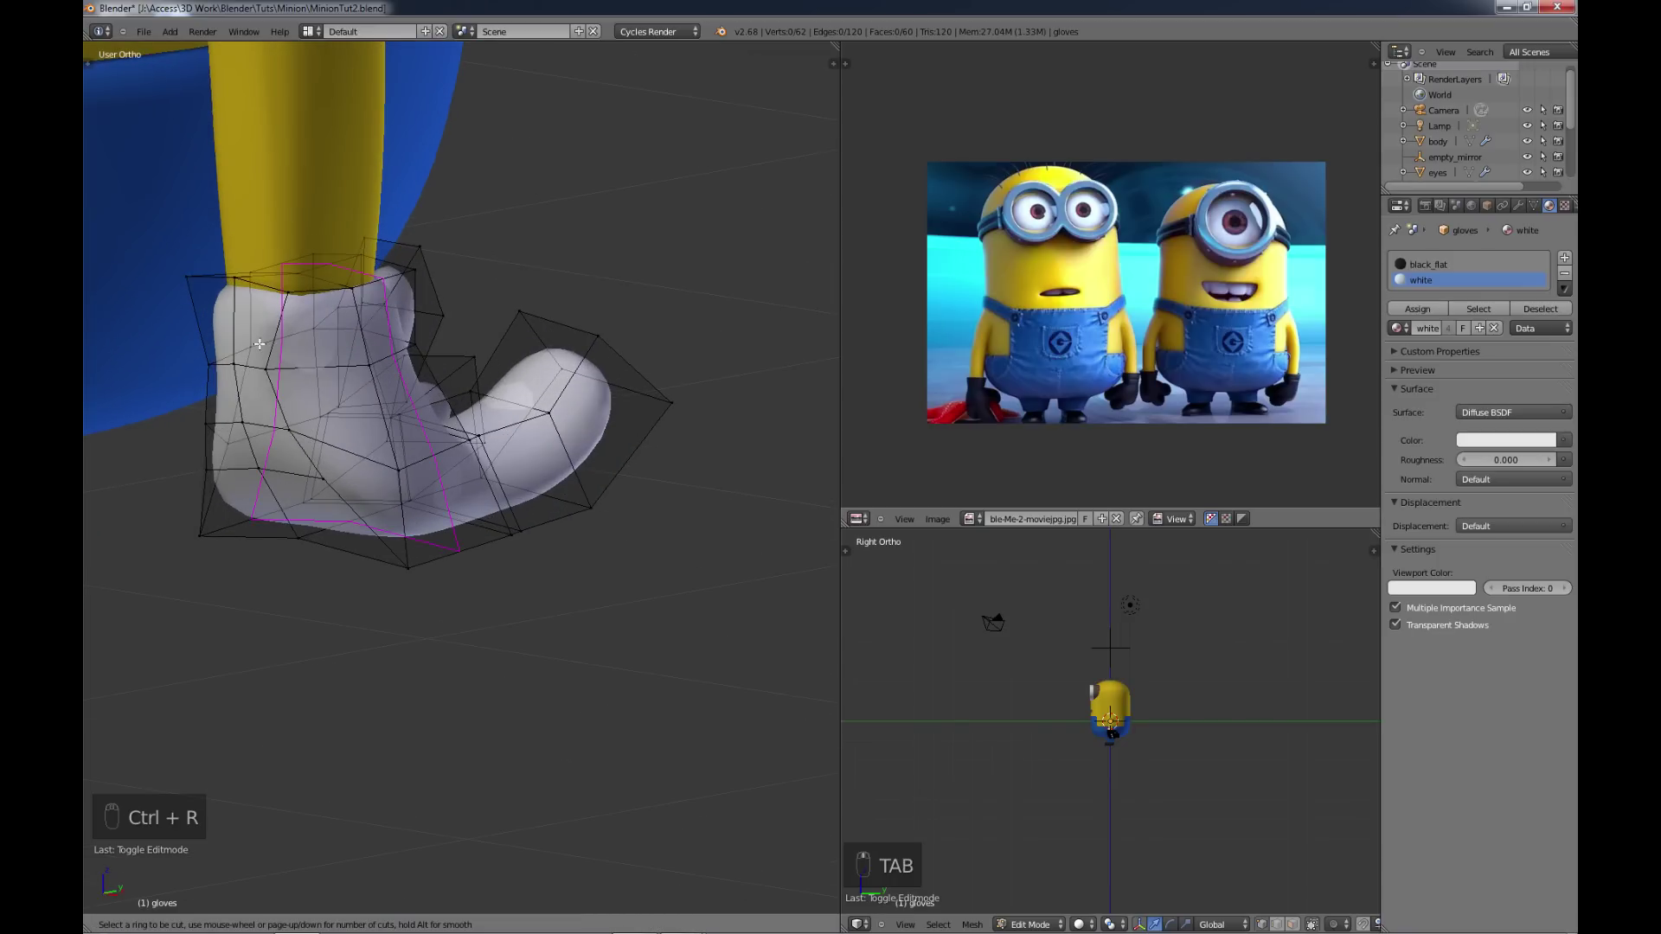
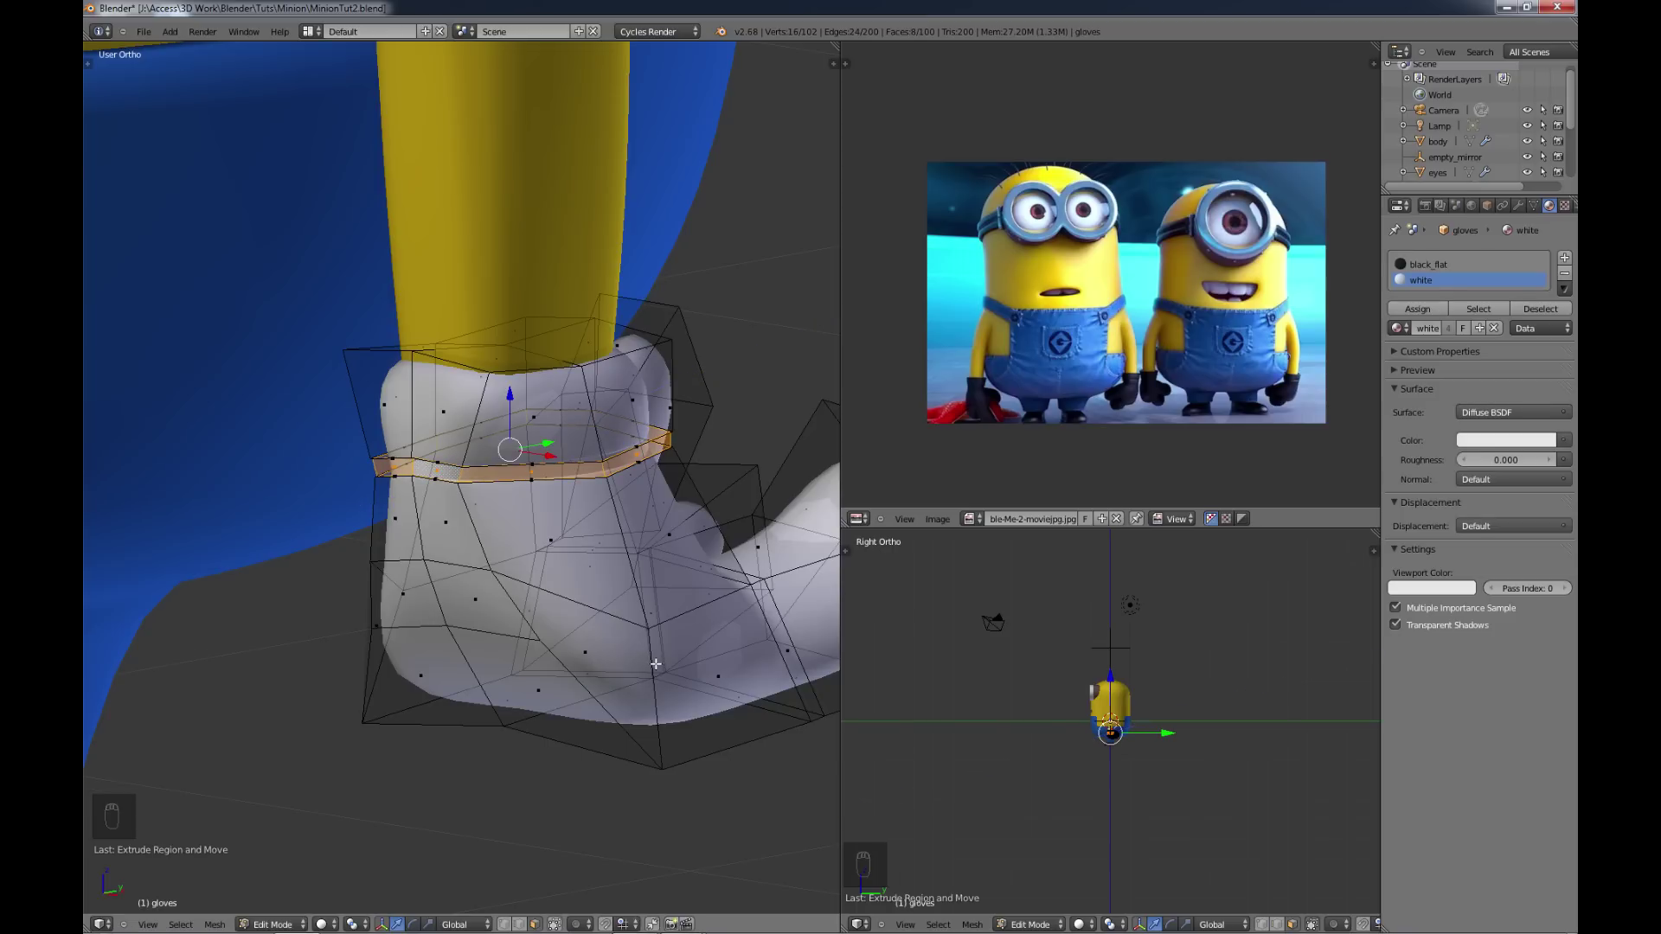
Step: Scale the wrist loops outward into a raised cuff and preview the smoothed glove
{"action": "key", "text": "s"}
{"action": "key", "text": "a"}
{"action": "key", "text": "Tab"}
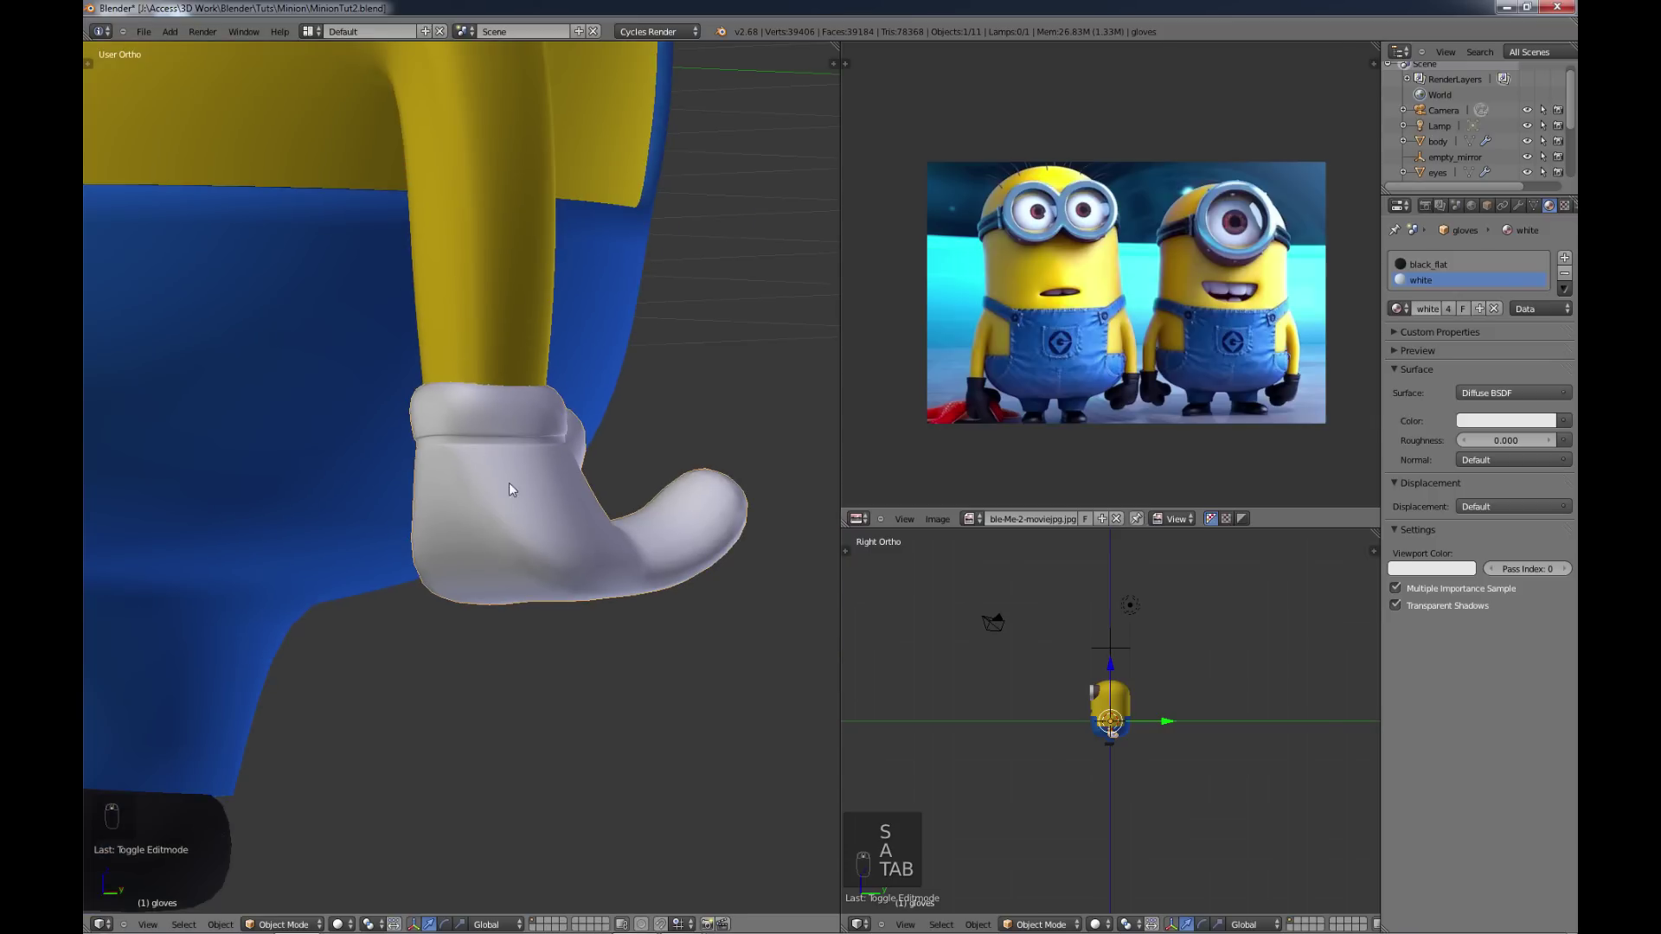
Step: Select everything on the glove except the thin wrist band loop by inverting the selection
{"action": "key", "text": "Tab"}
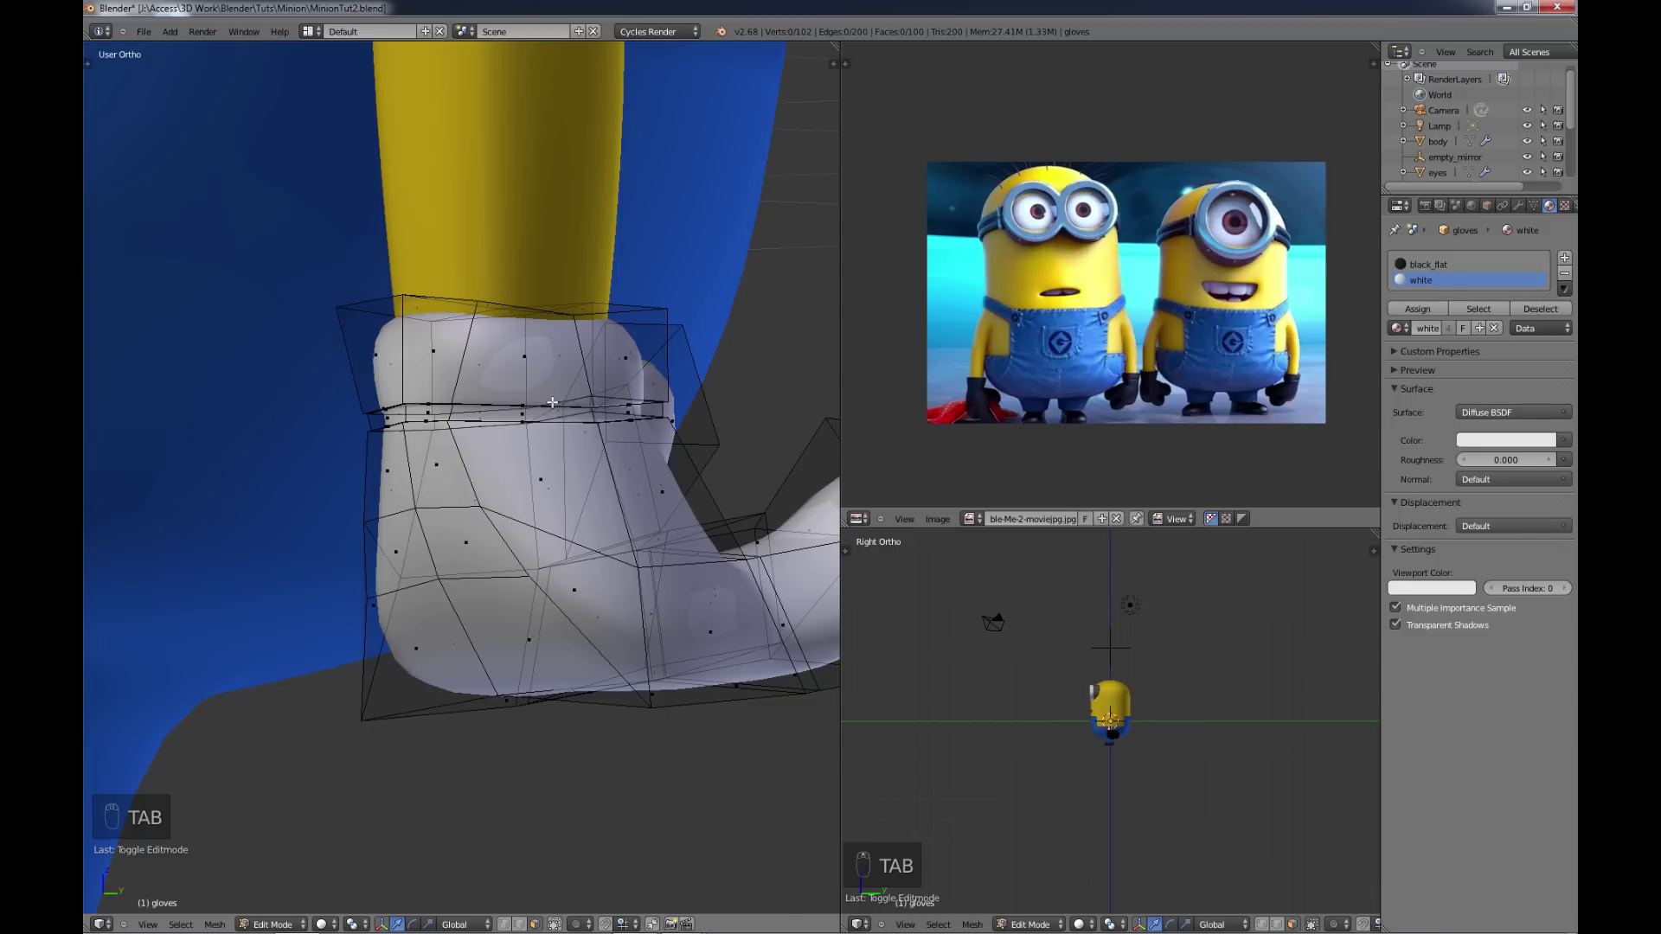
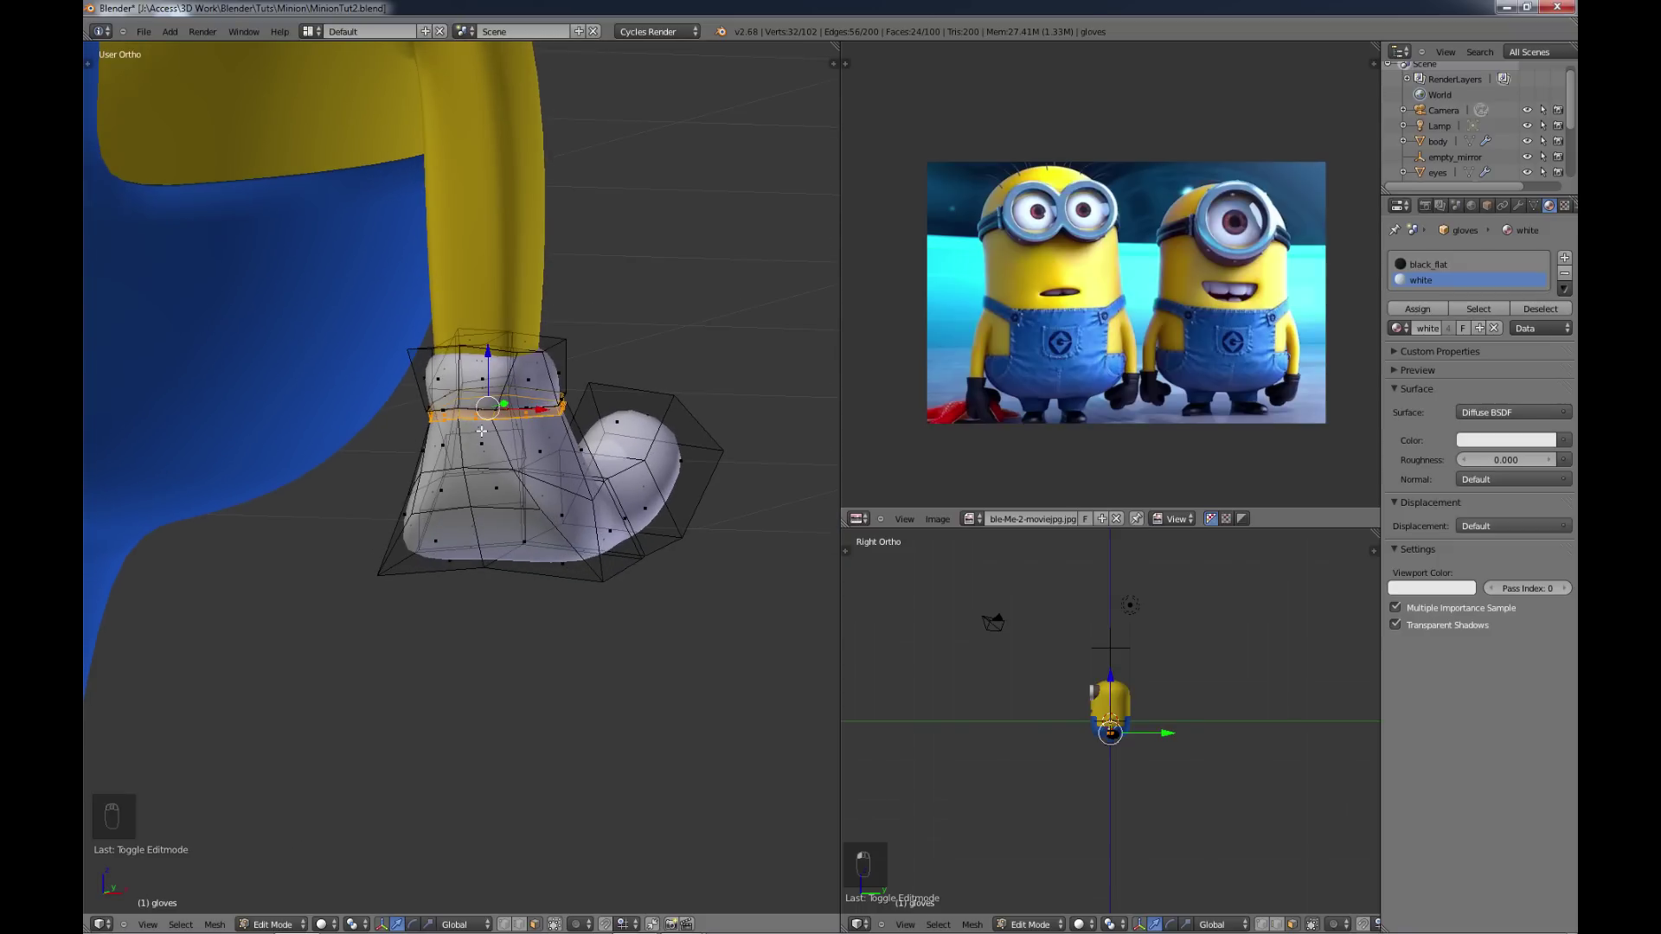
{"action": "key", "text": "ctrl+i"}
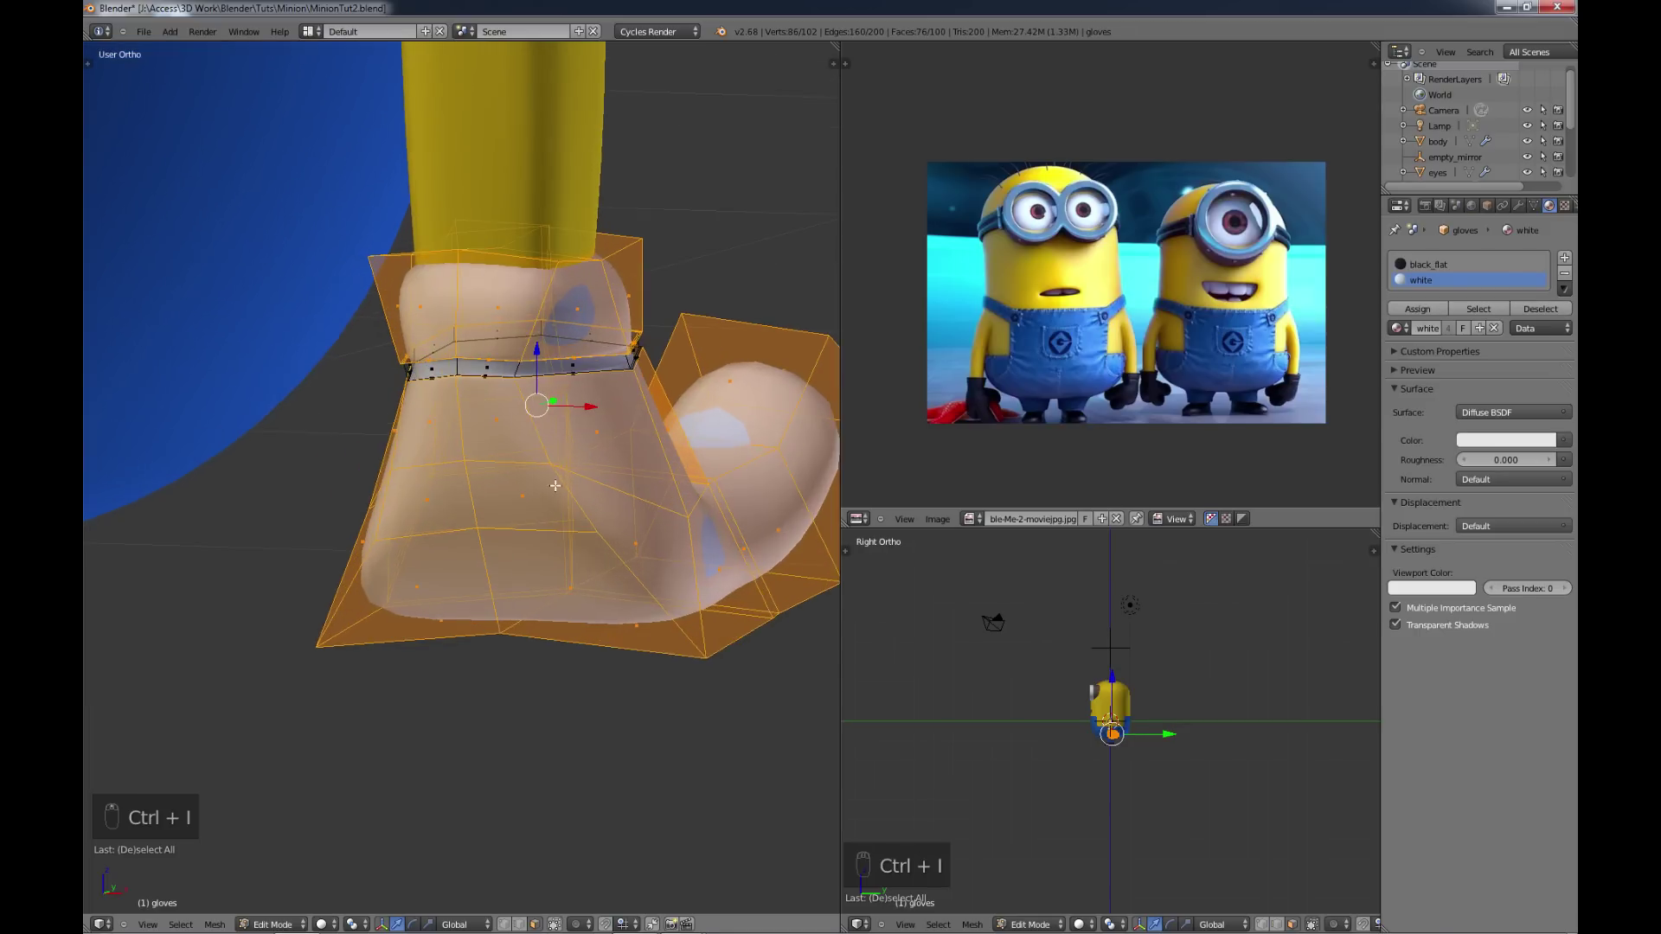
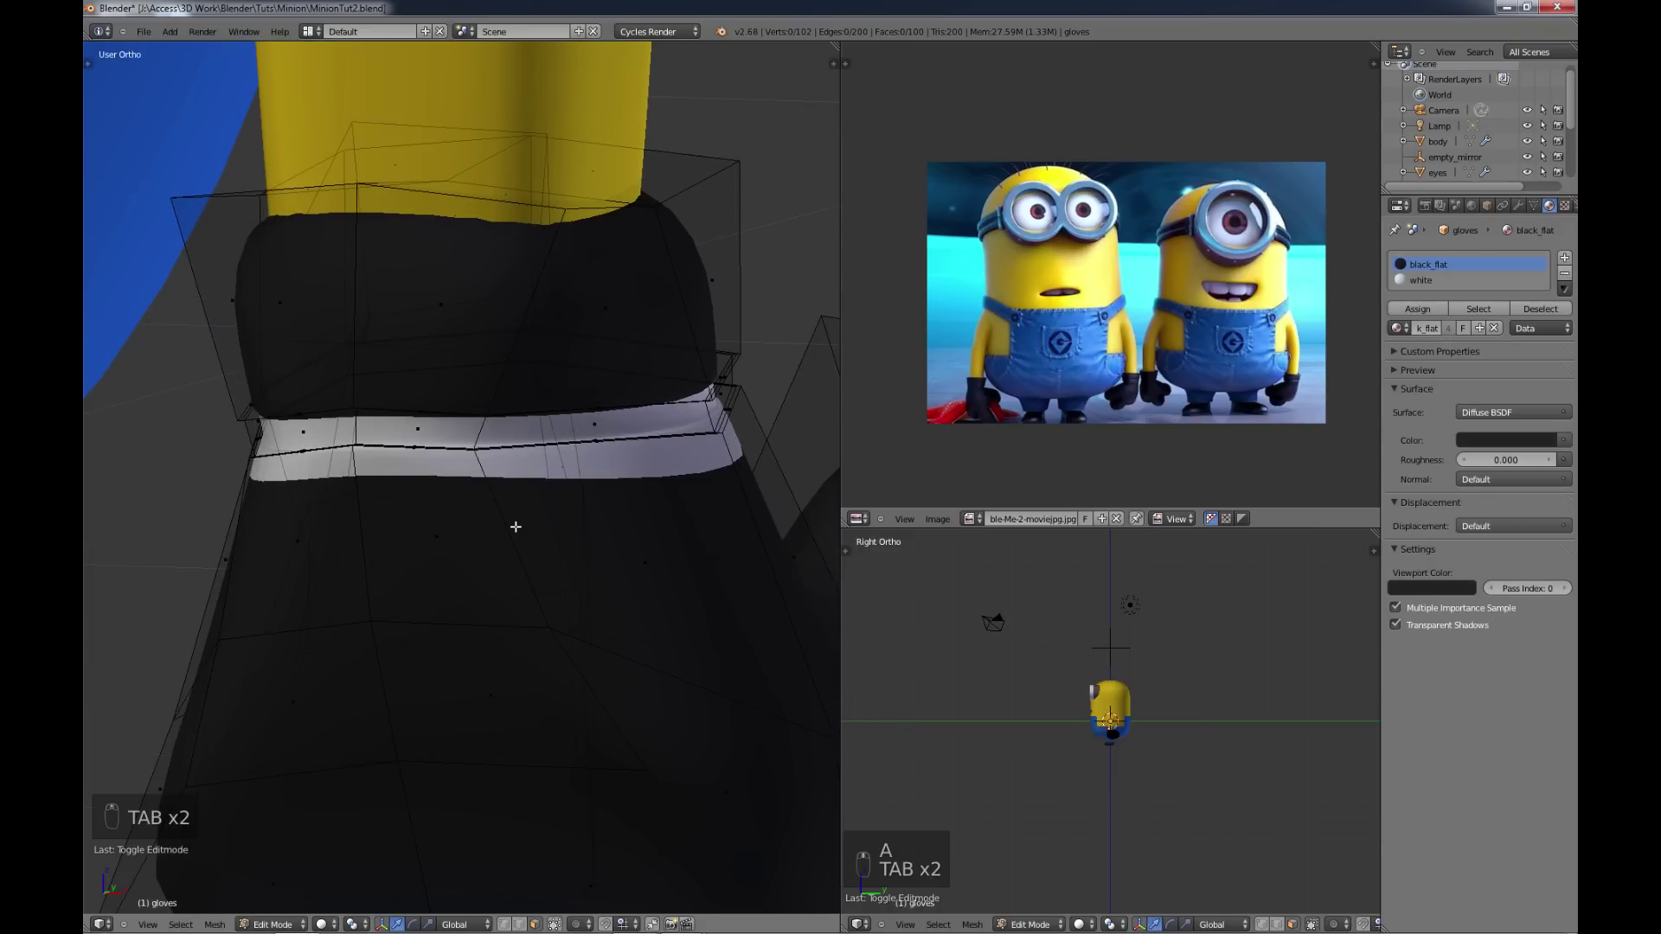
Step: Make the glove black with black_flat, keep the wrist band white, and finish editing
{"action": "key", "text": "ctrl+r"}
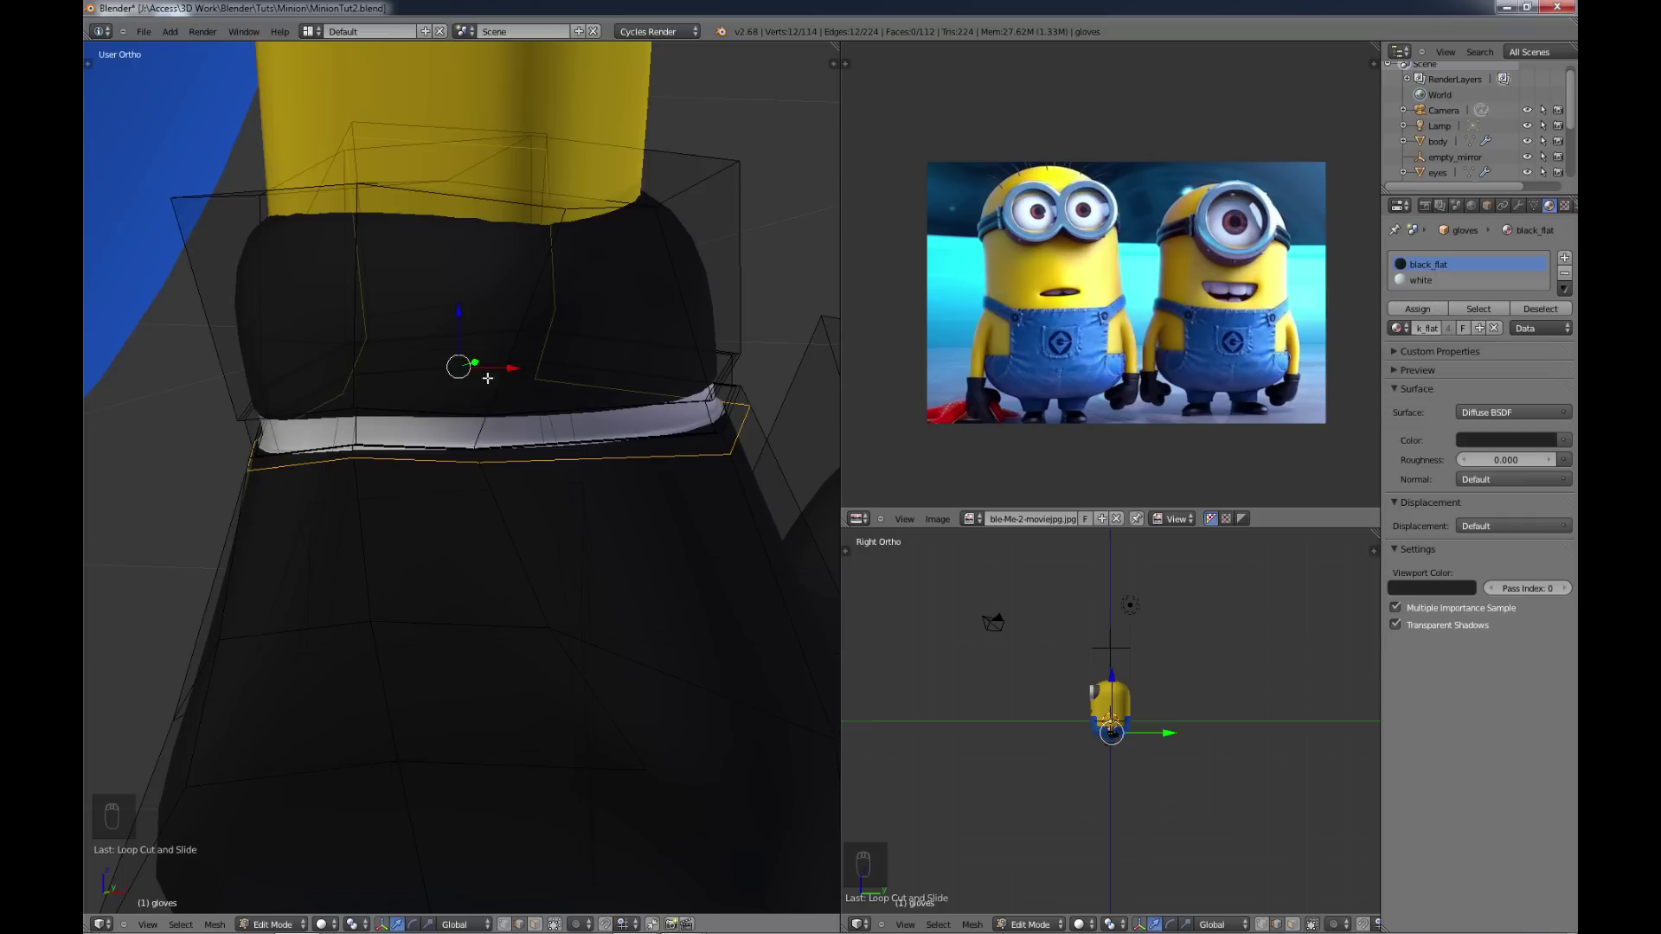
{"action": "key", "text": "a"}
{"action": "key", "text": "Tab"}
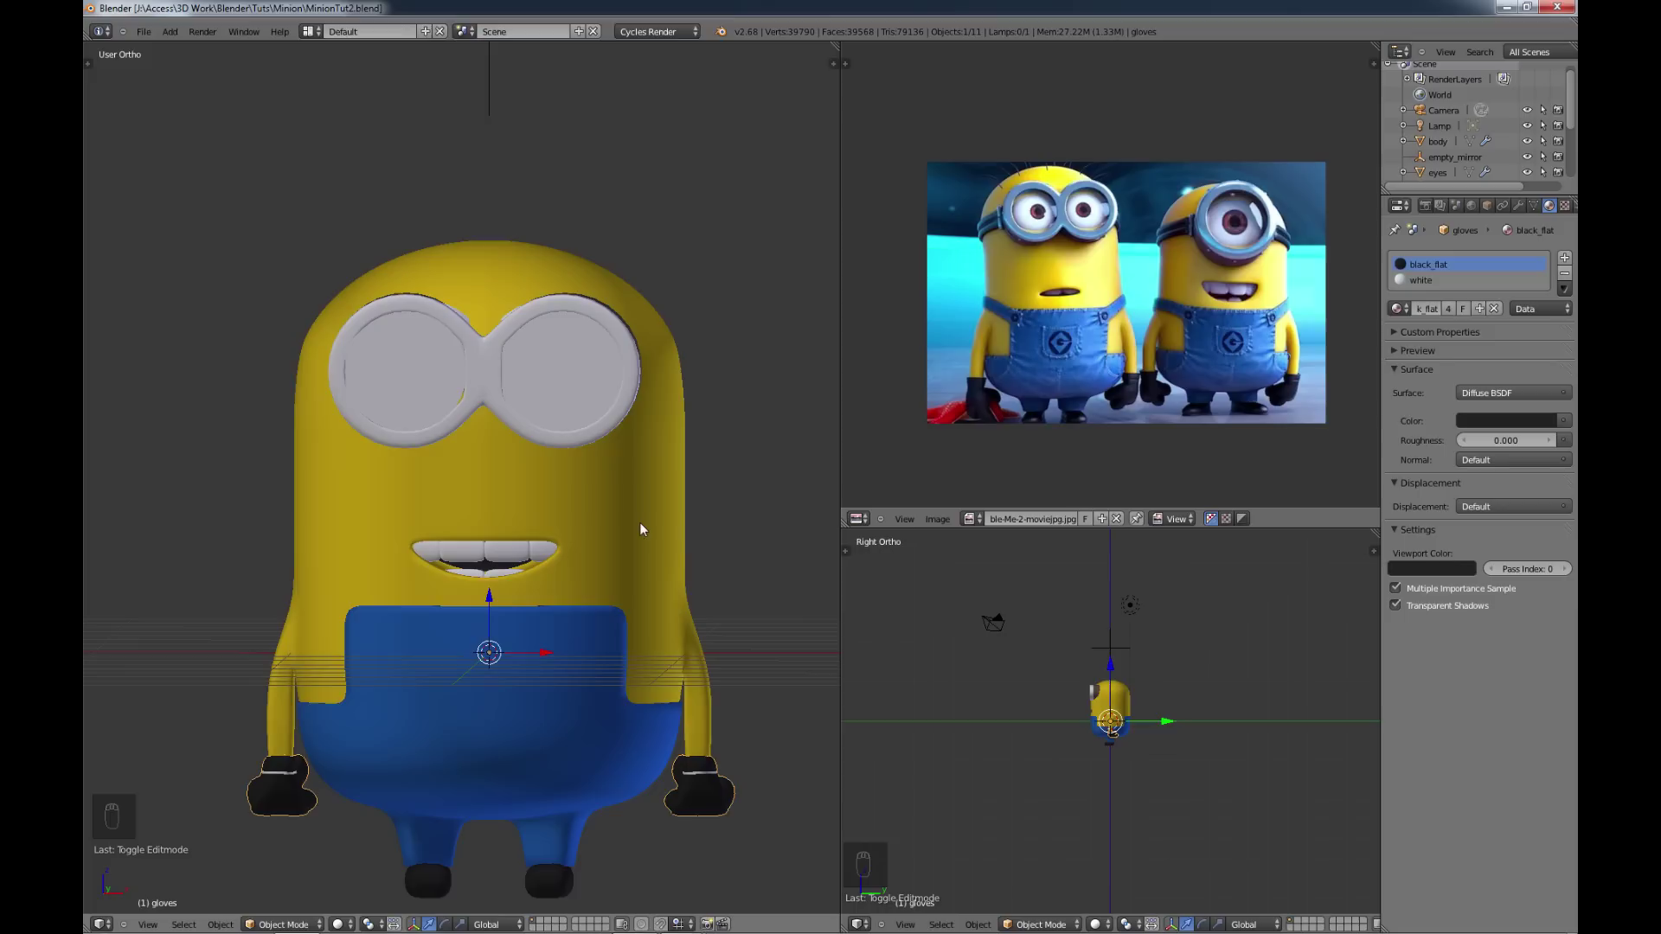
Step: Duplicate the strap band of faces on the body and split it into its own object
{"action": "left_click_drag", "start_coordinate": [640, 522], "coordinate": [642, 521]}
{"action": "key", "text": "Tab"}
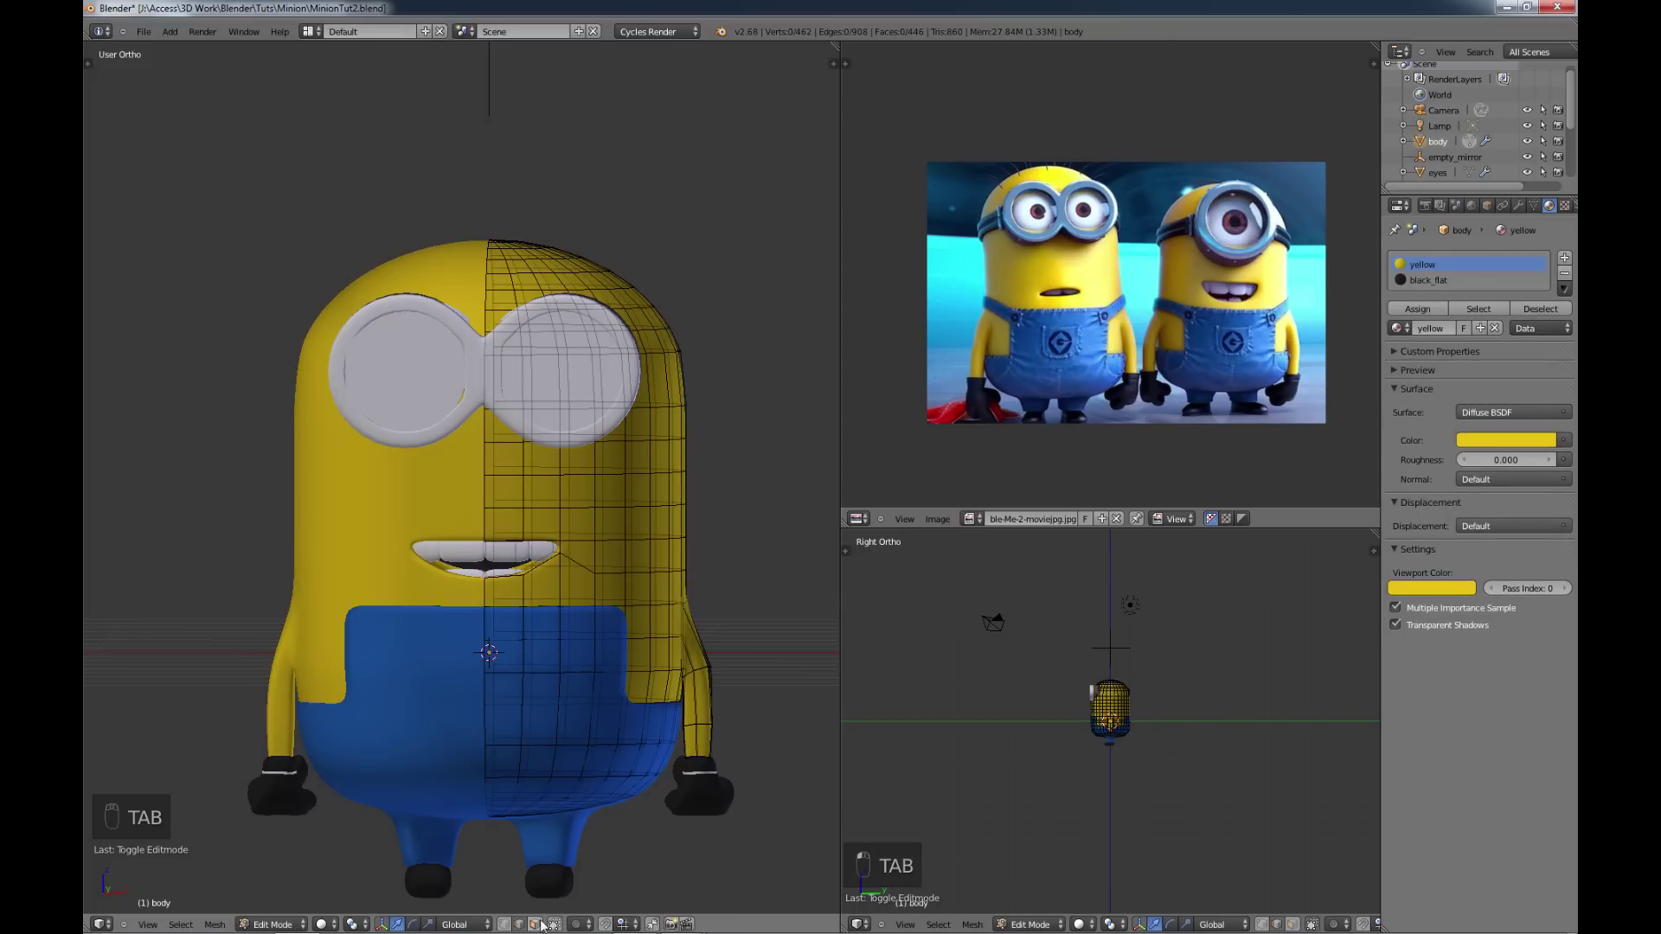
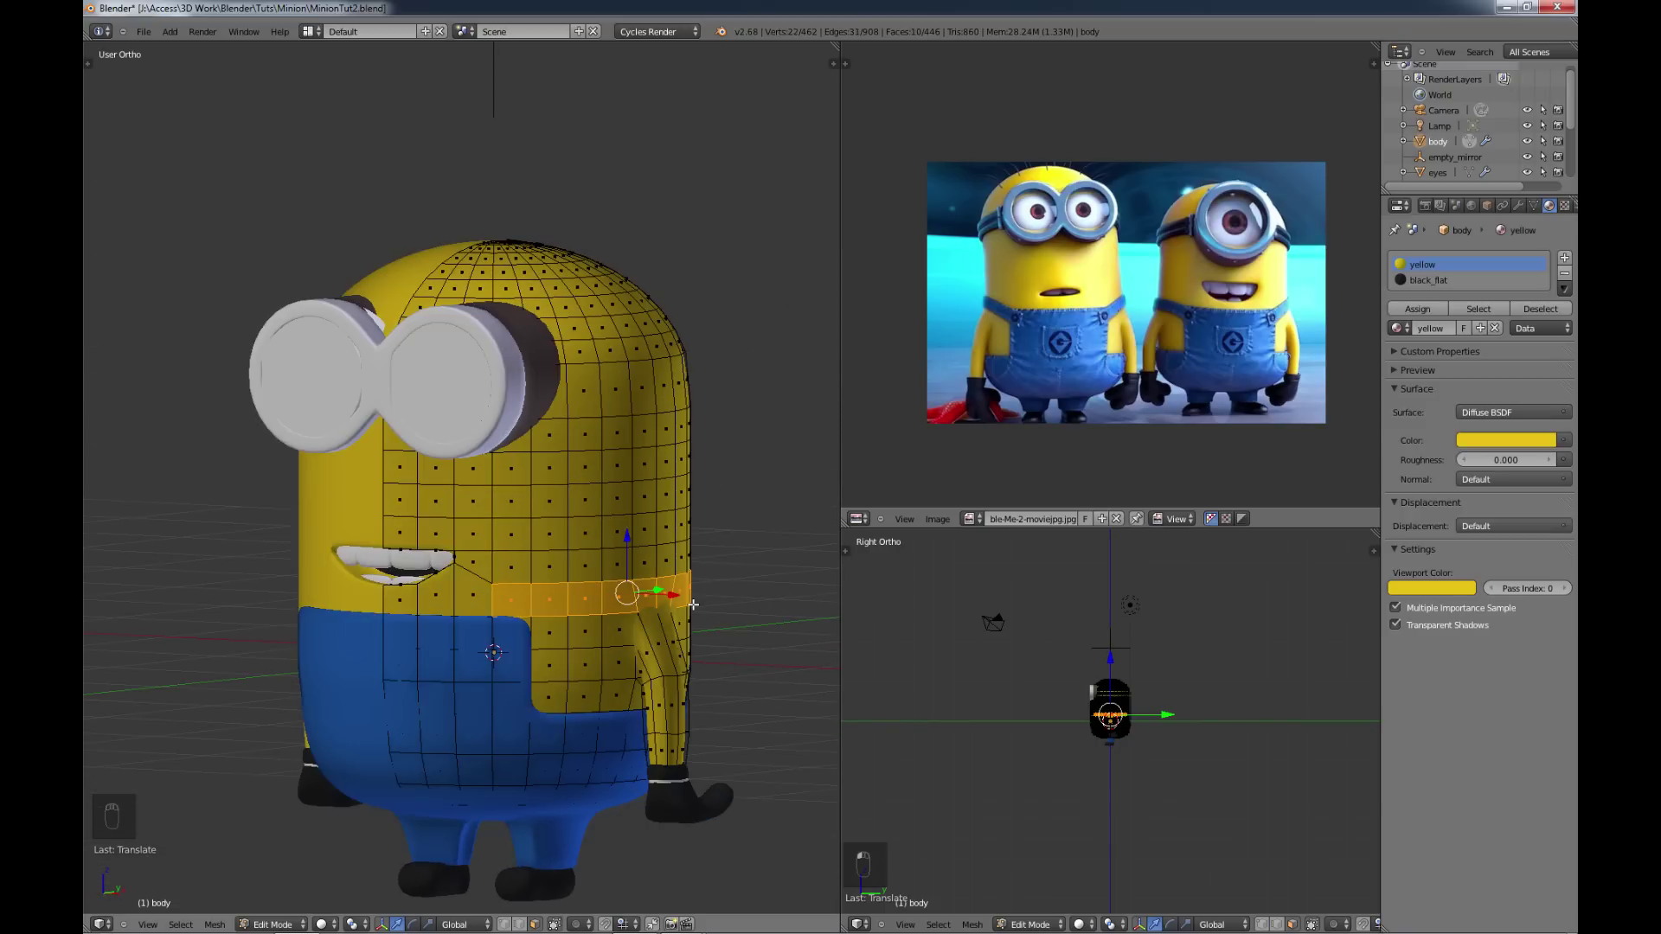
{"action": "key", "text": "shift+d"}
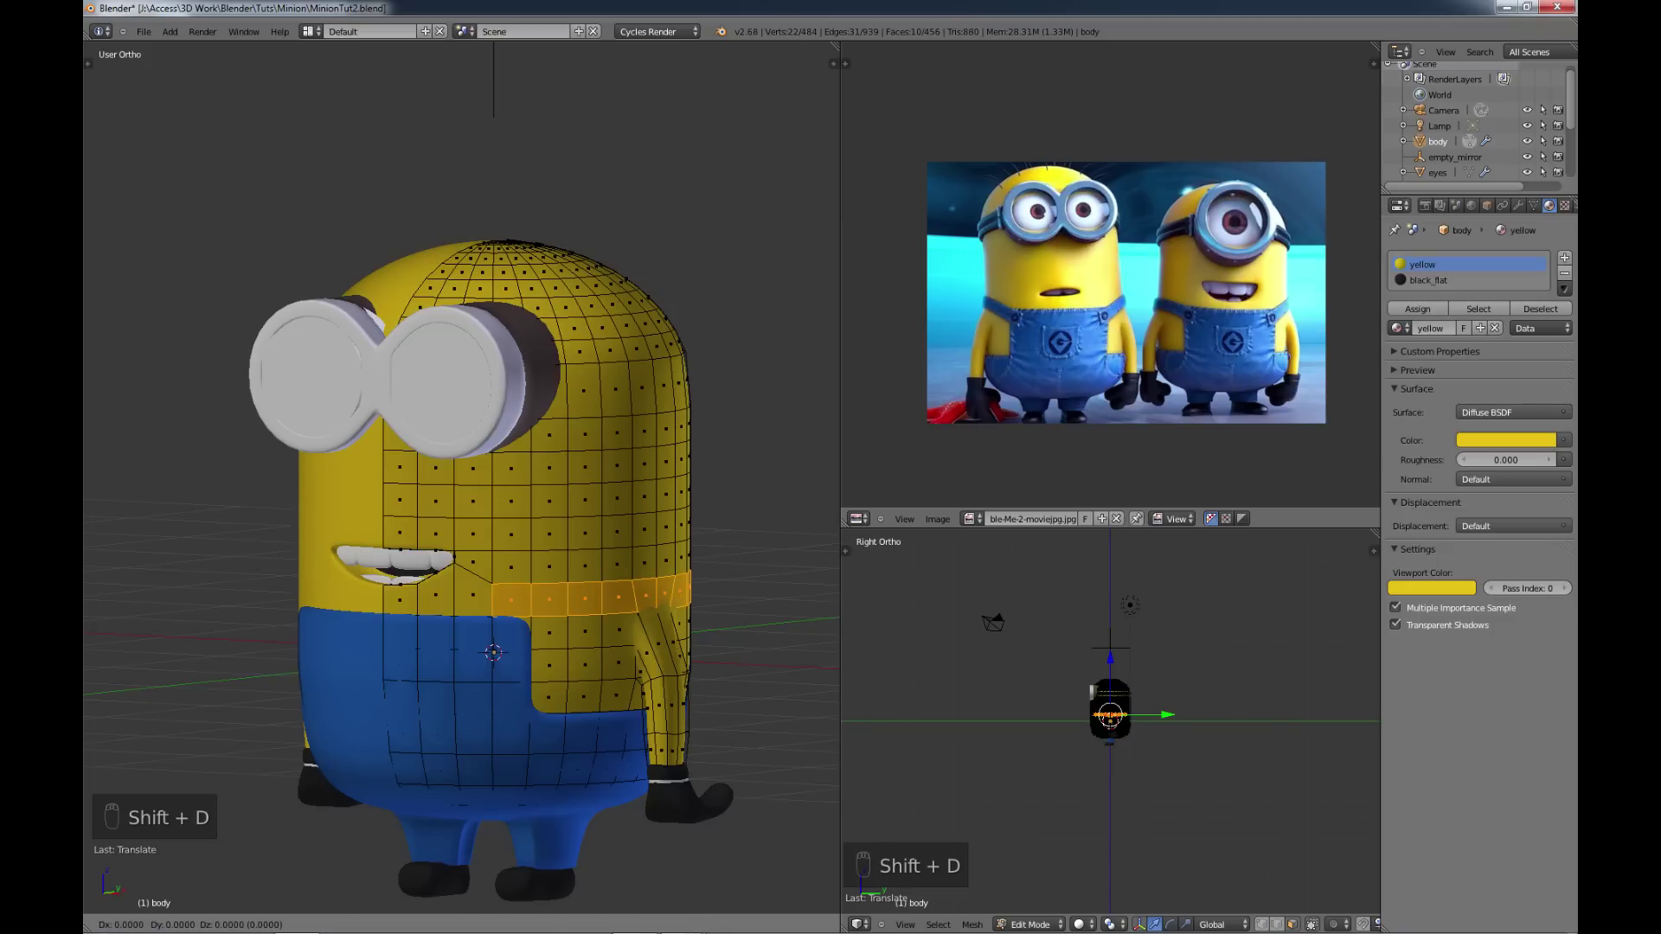
{"action": "key", "text": "p"}
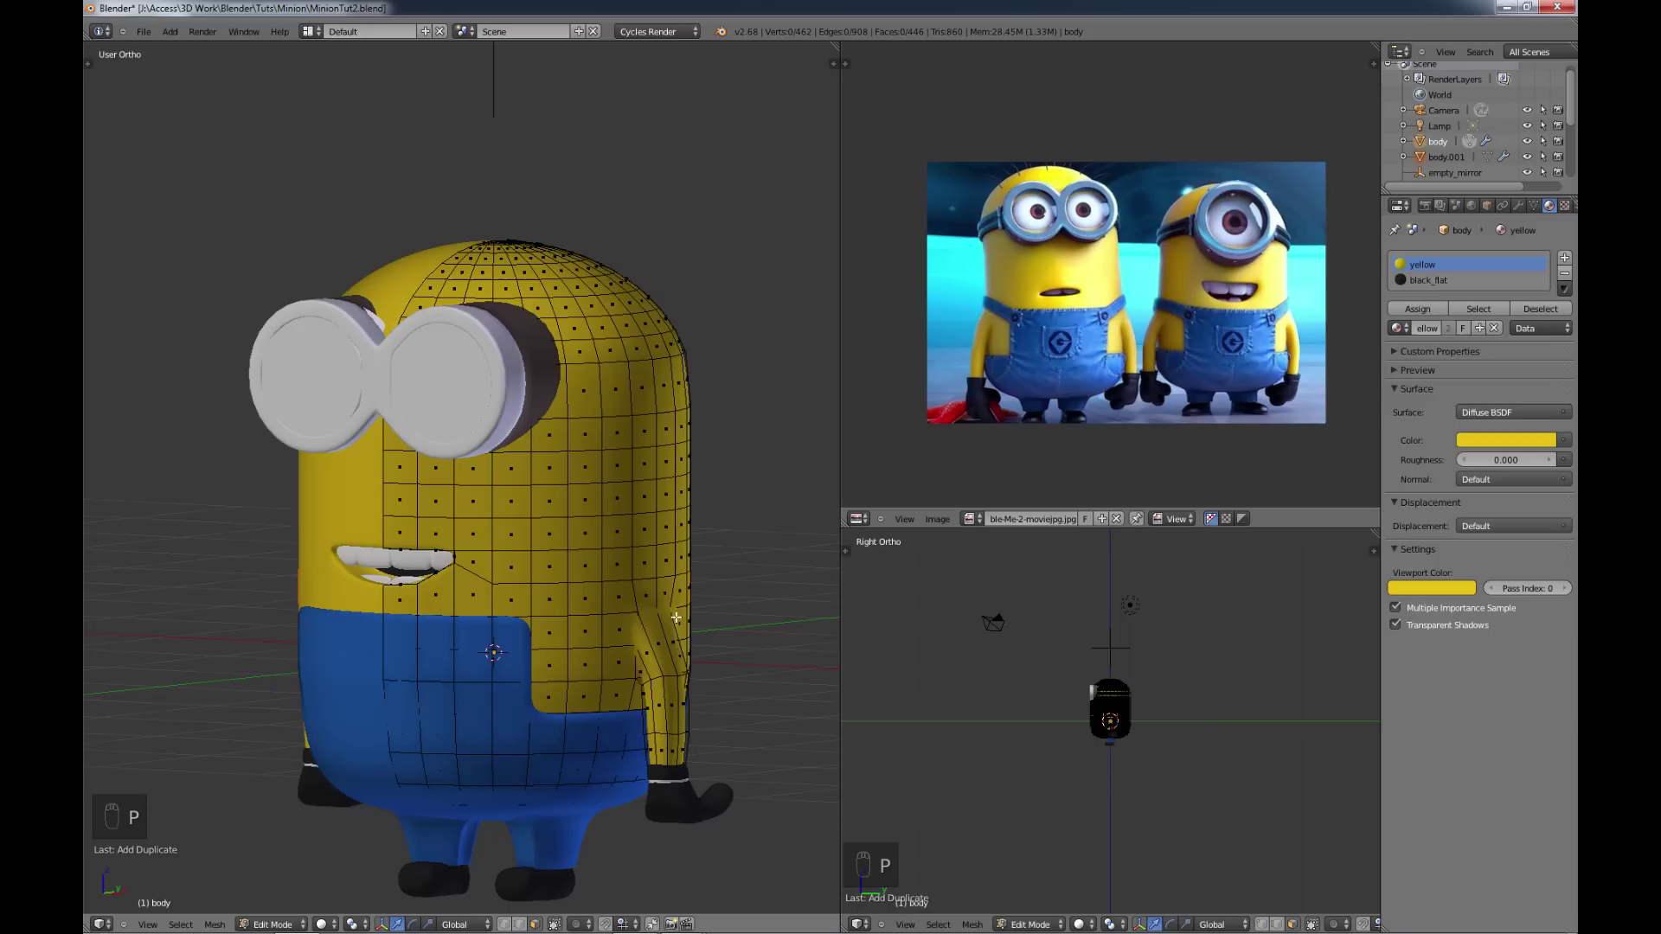
Step: Give the new straps object the blue jeans material and face the Minion's front
{"action": "key", "text": "Tab"}
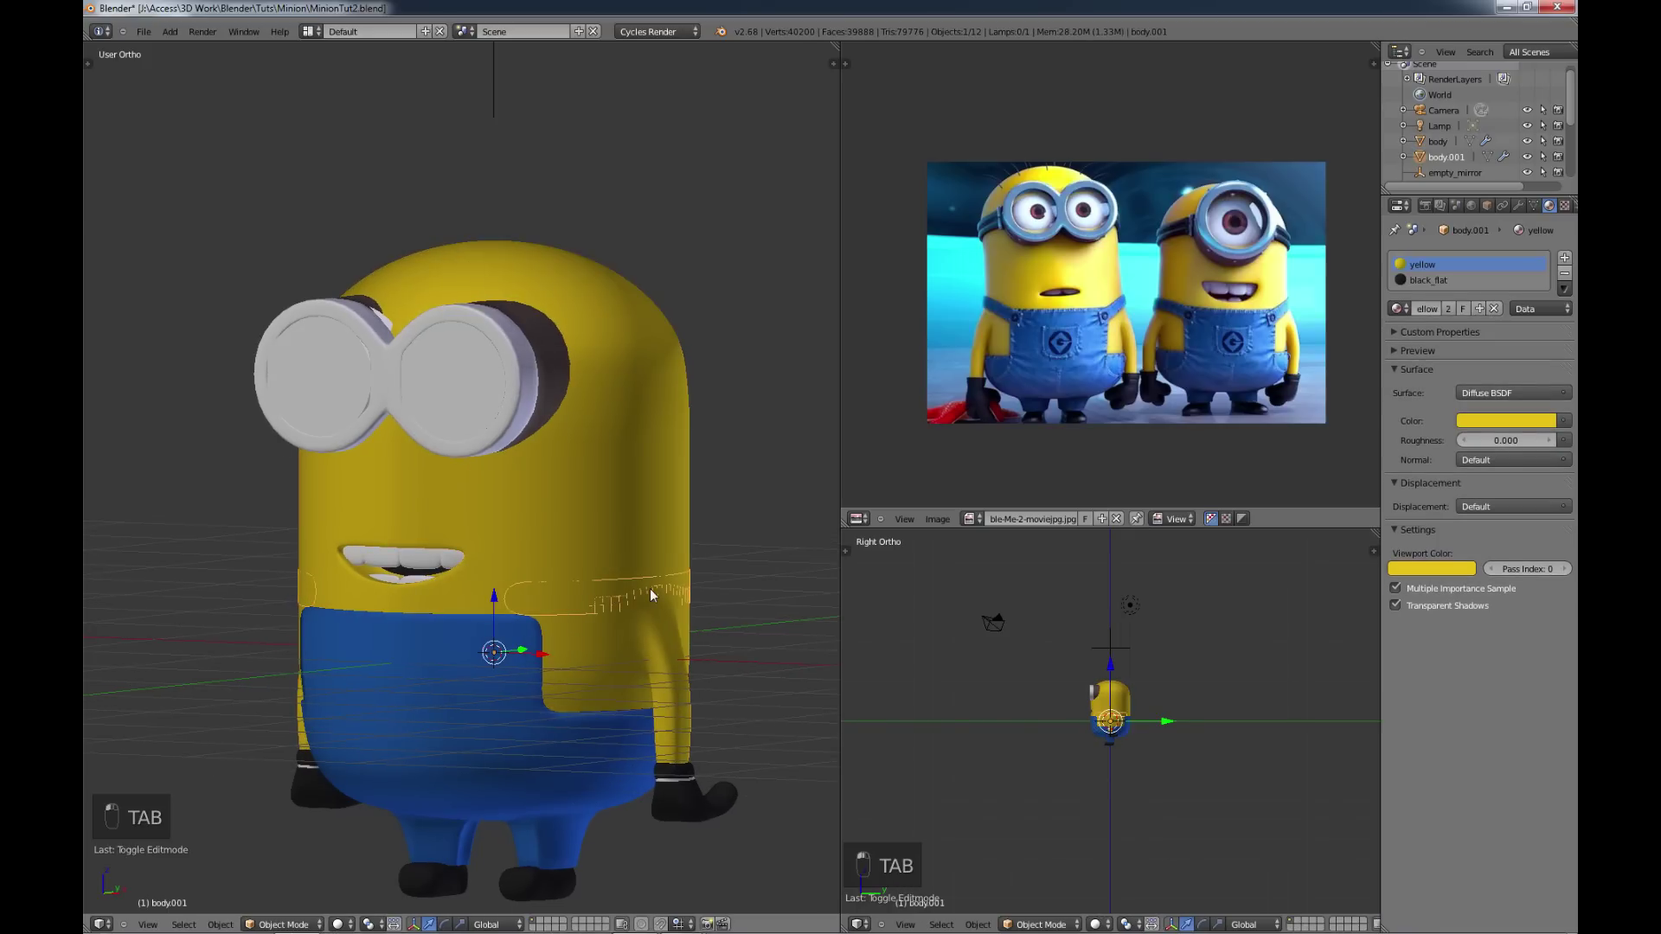
{"action": "left_click_drag", "start_coordinate": [1456, 156], "coordinate": [1457, 156]}
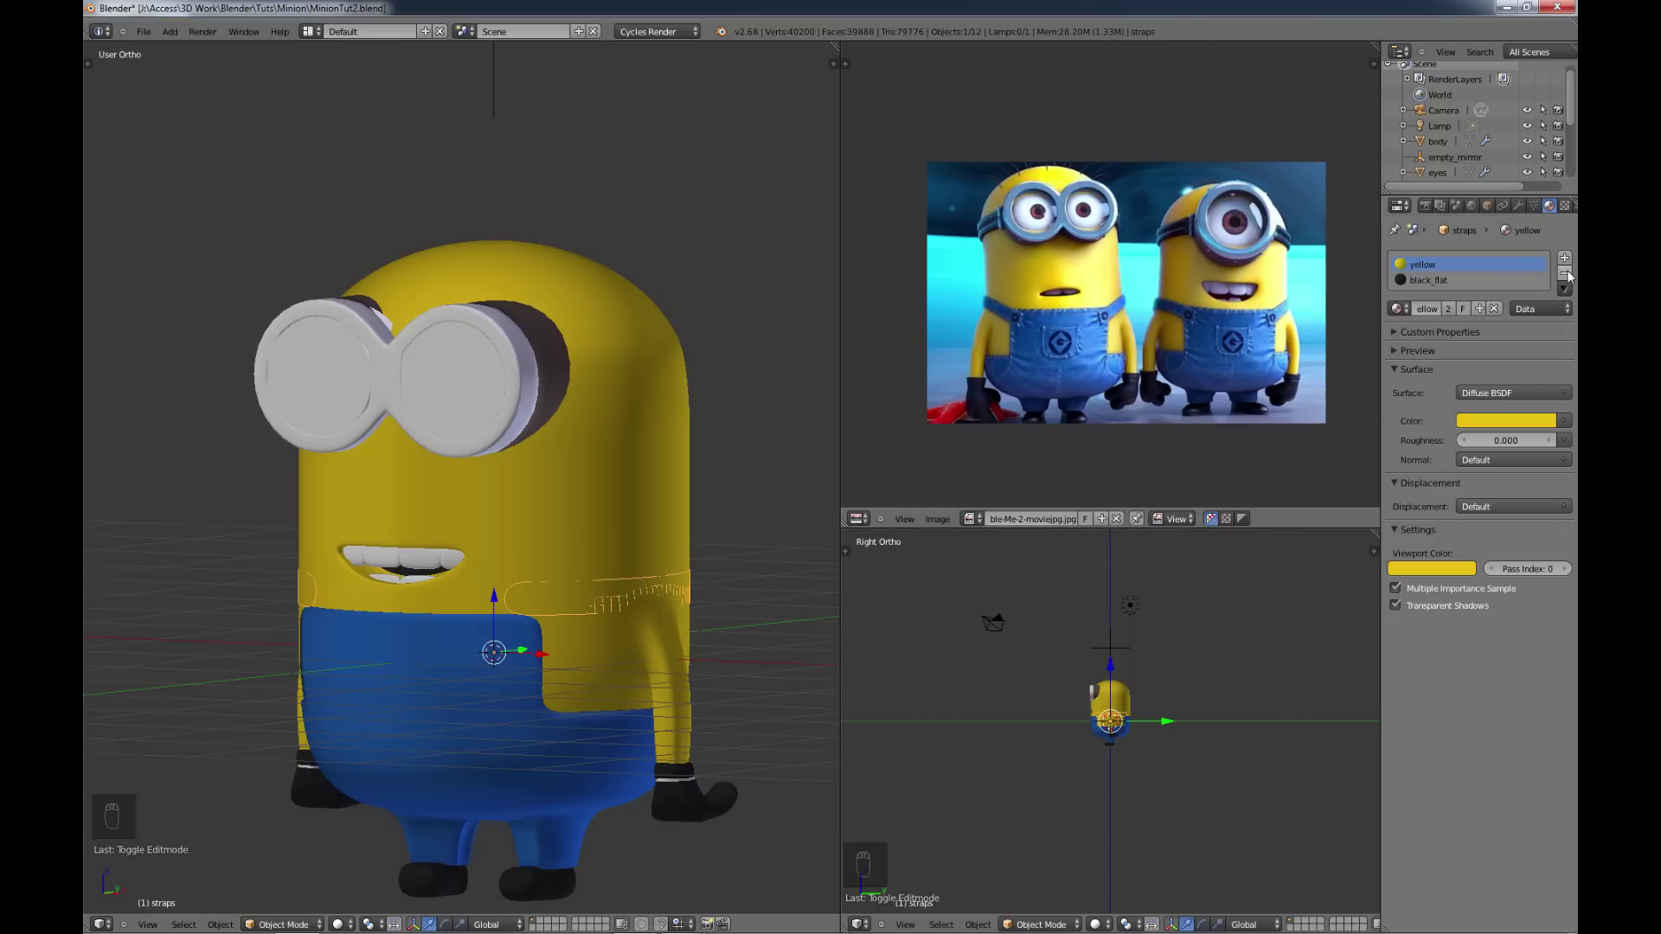
{"action": "left_click_drag", "start_coordinate": [1569, 280], "coordinate": [1400, 310]}
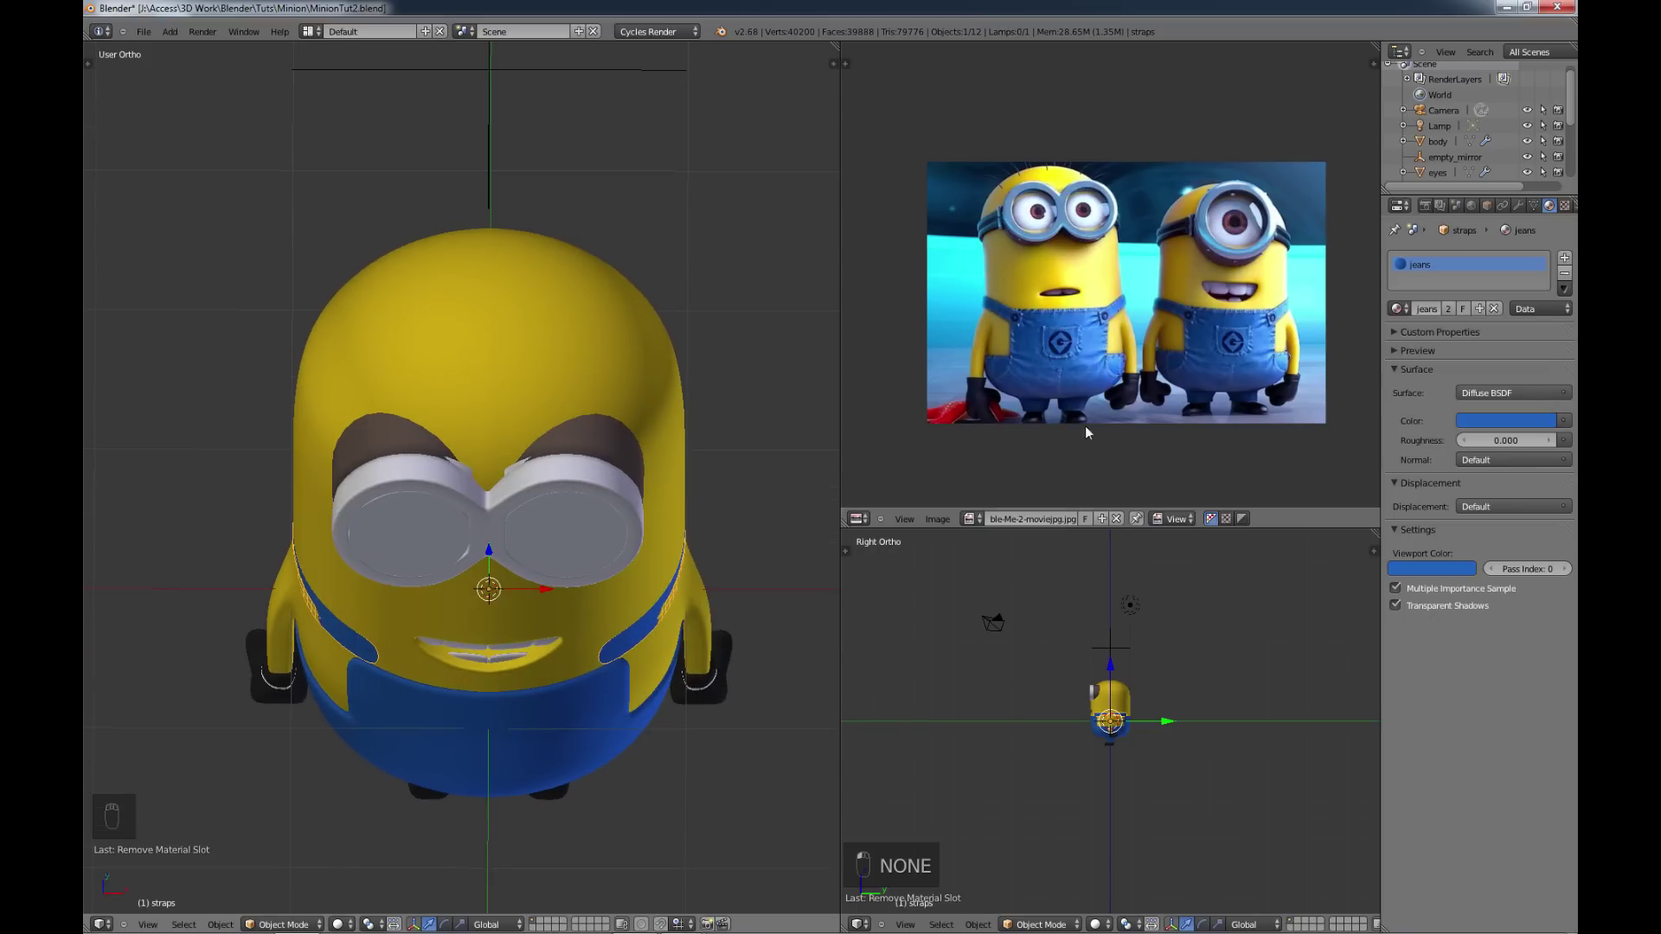
Step: Orbit around the Minion to inspect the blue straps, then return to front view
{"action": "left_click_drag", "start_coordinate": [1528, 216], "coordinate": [815, 606]}
{"action": "left_click_drag", "start_coordinate": [649, 647], "coordinate": [593, 654]}
{"action": "middle_click", "coordinate": [571, 667]}
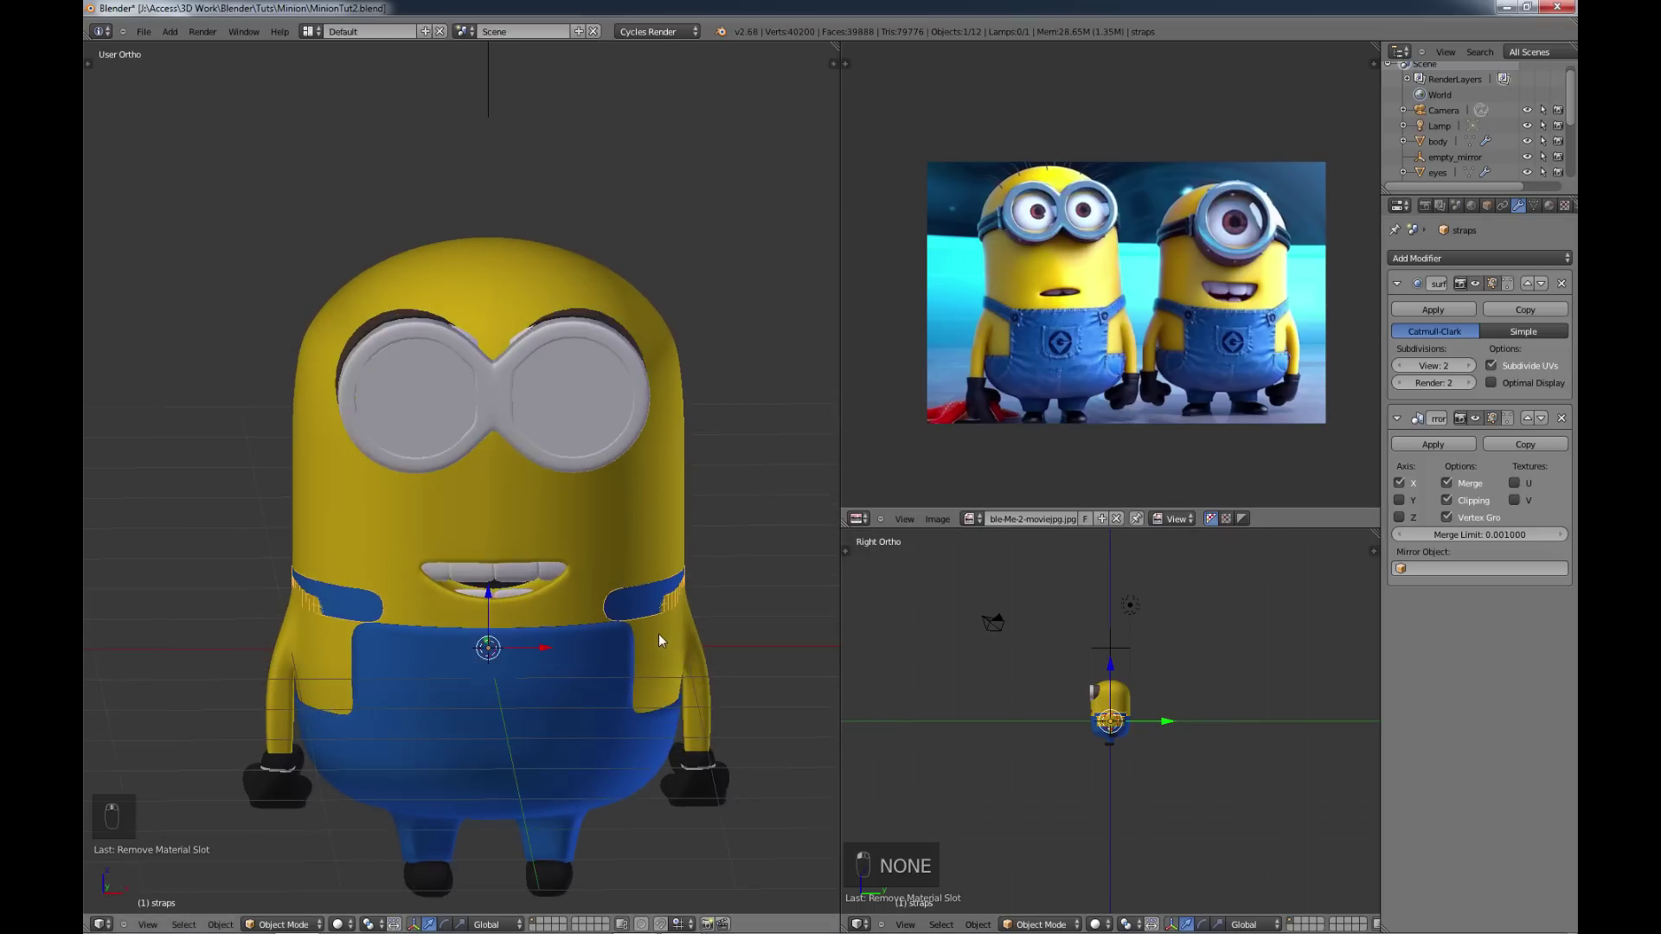
Step: Reshape the strap vertices into a band curving along the overalls' top edge
{"action": "key", "text": "Tab"}
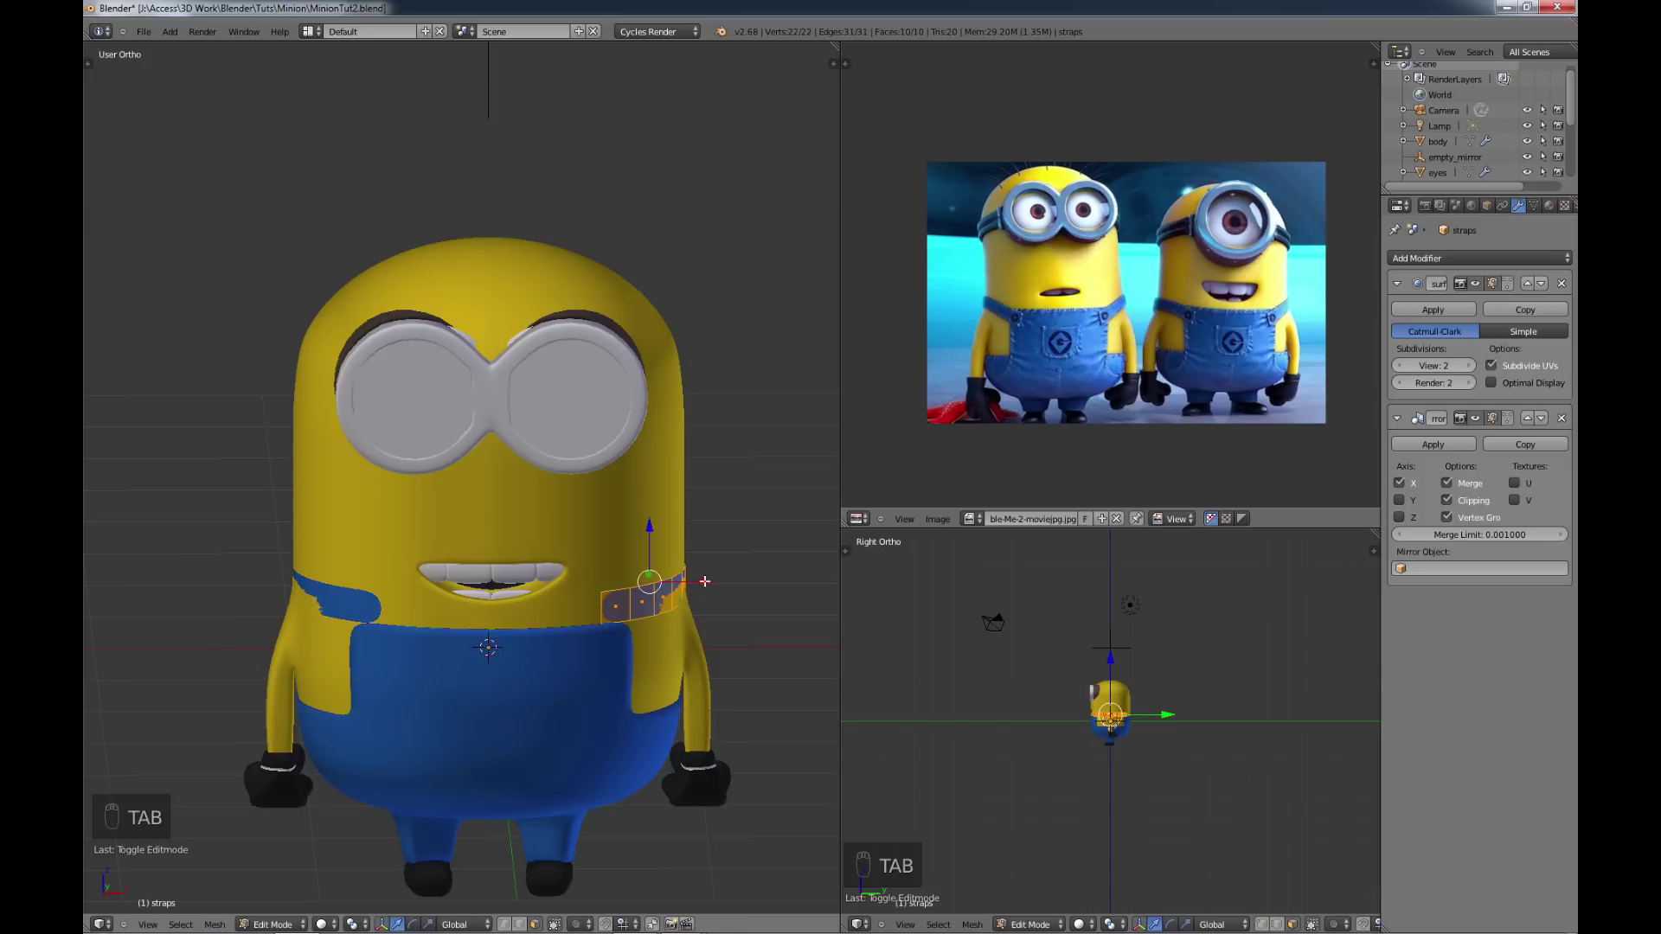
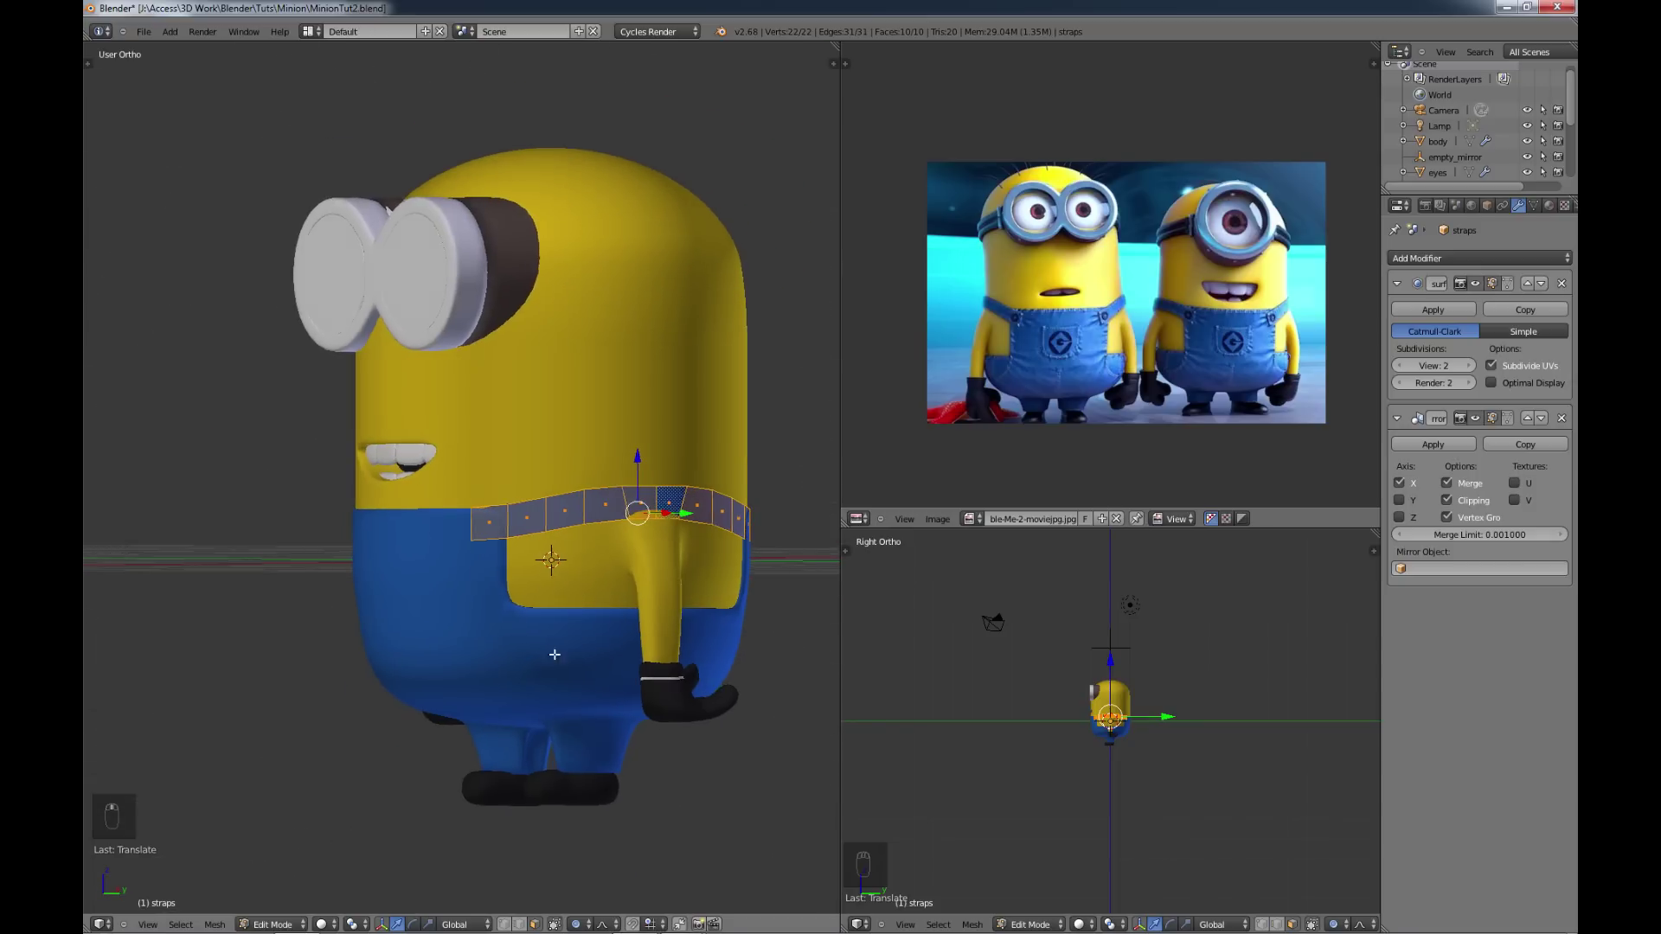
{"action": "key", "text": "Tab"}
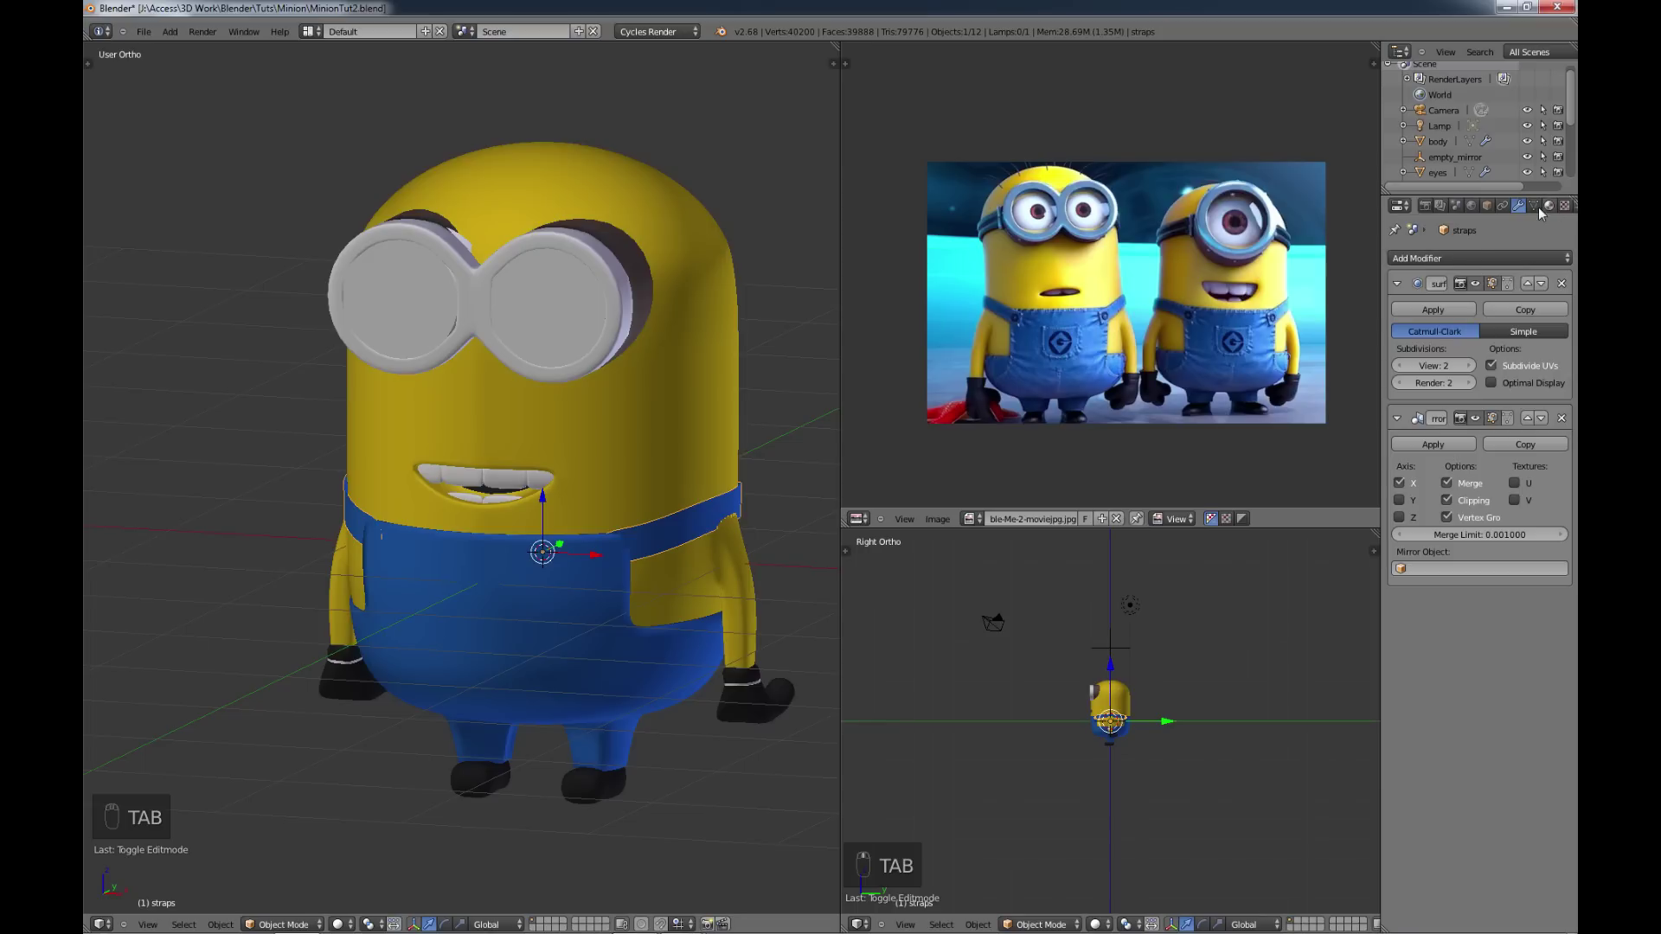
Step: Thicken the straps with a Solidify modifier at about 0.013
{"action": "left_click_drag", "start_coordinate": [1469, 259], "coordinate": [1229, 504]}
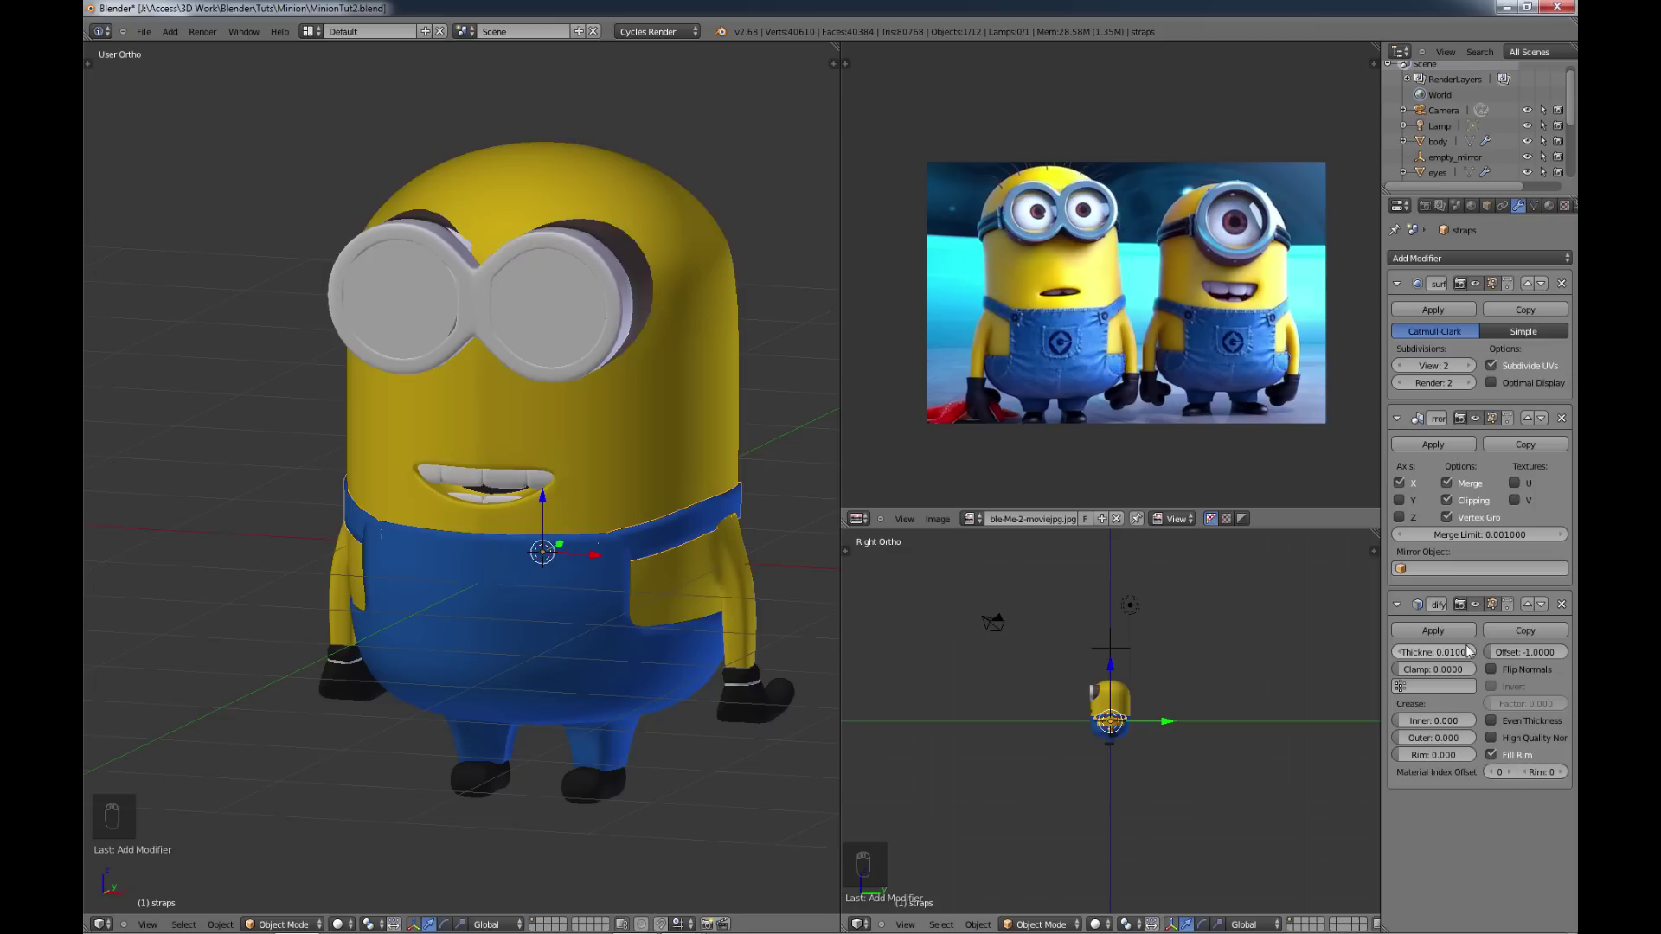
{"action": "left_click_drag", "start_coordinate": [1476, 653], "coordinate": [709, 675]}
Step: Orbit around the Minion to check the thickened straps from the front
{"action": "middle_click", "coordinate": [709, 675]}
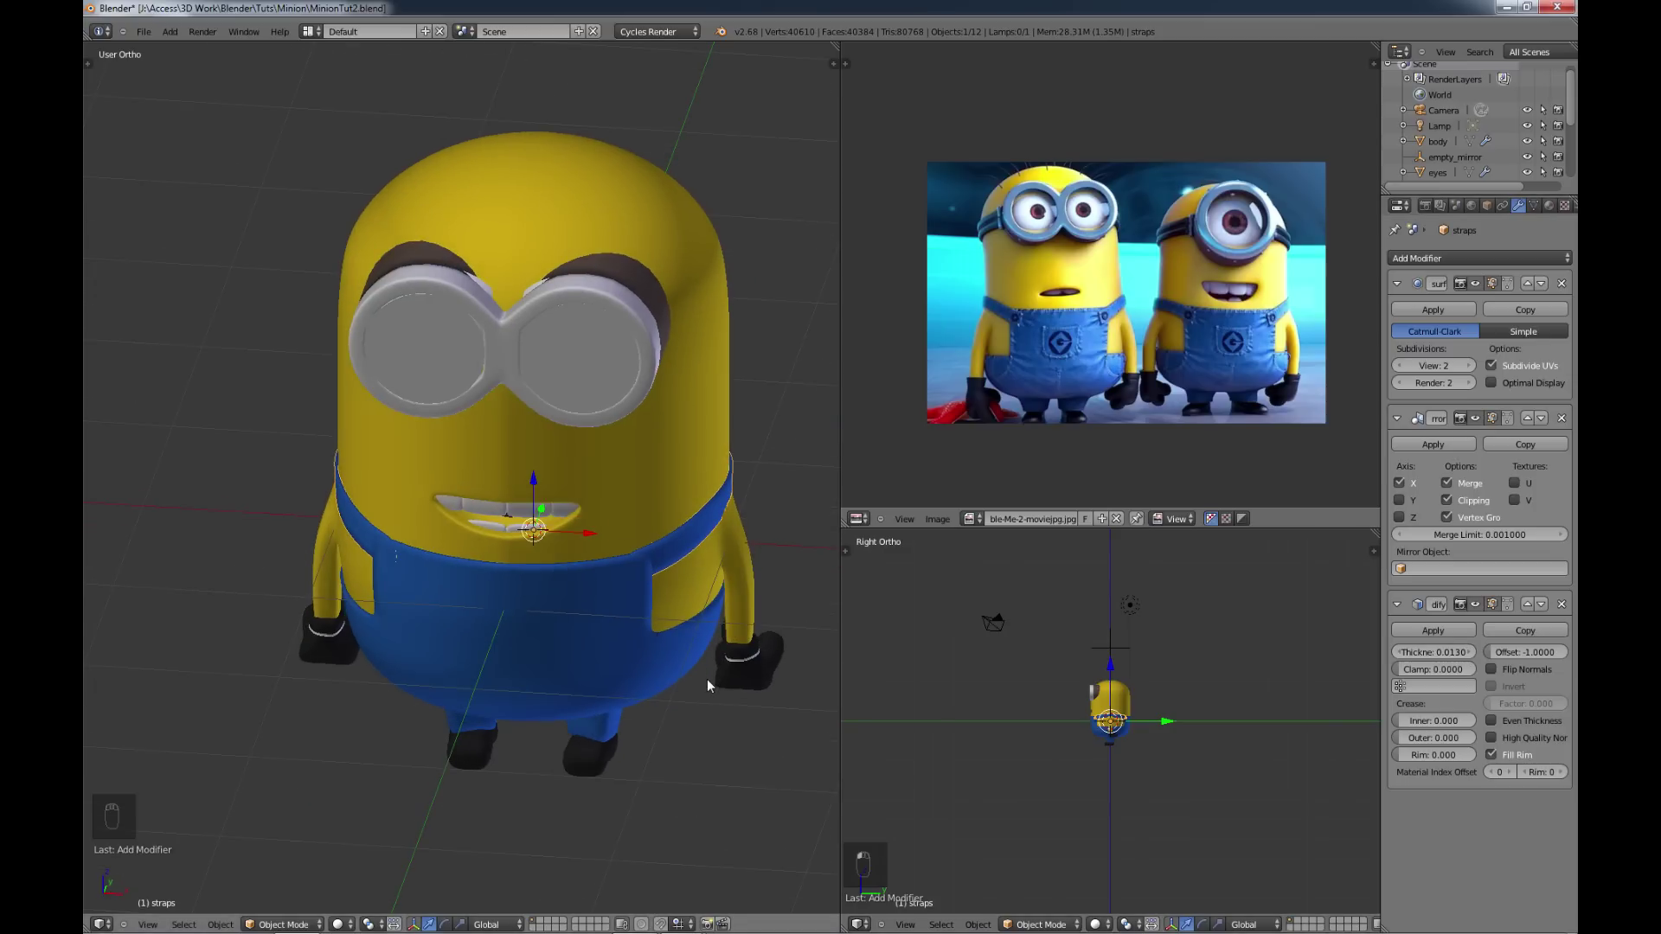
{"action": "key", "text": "s"}
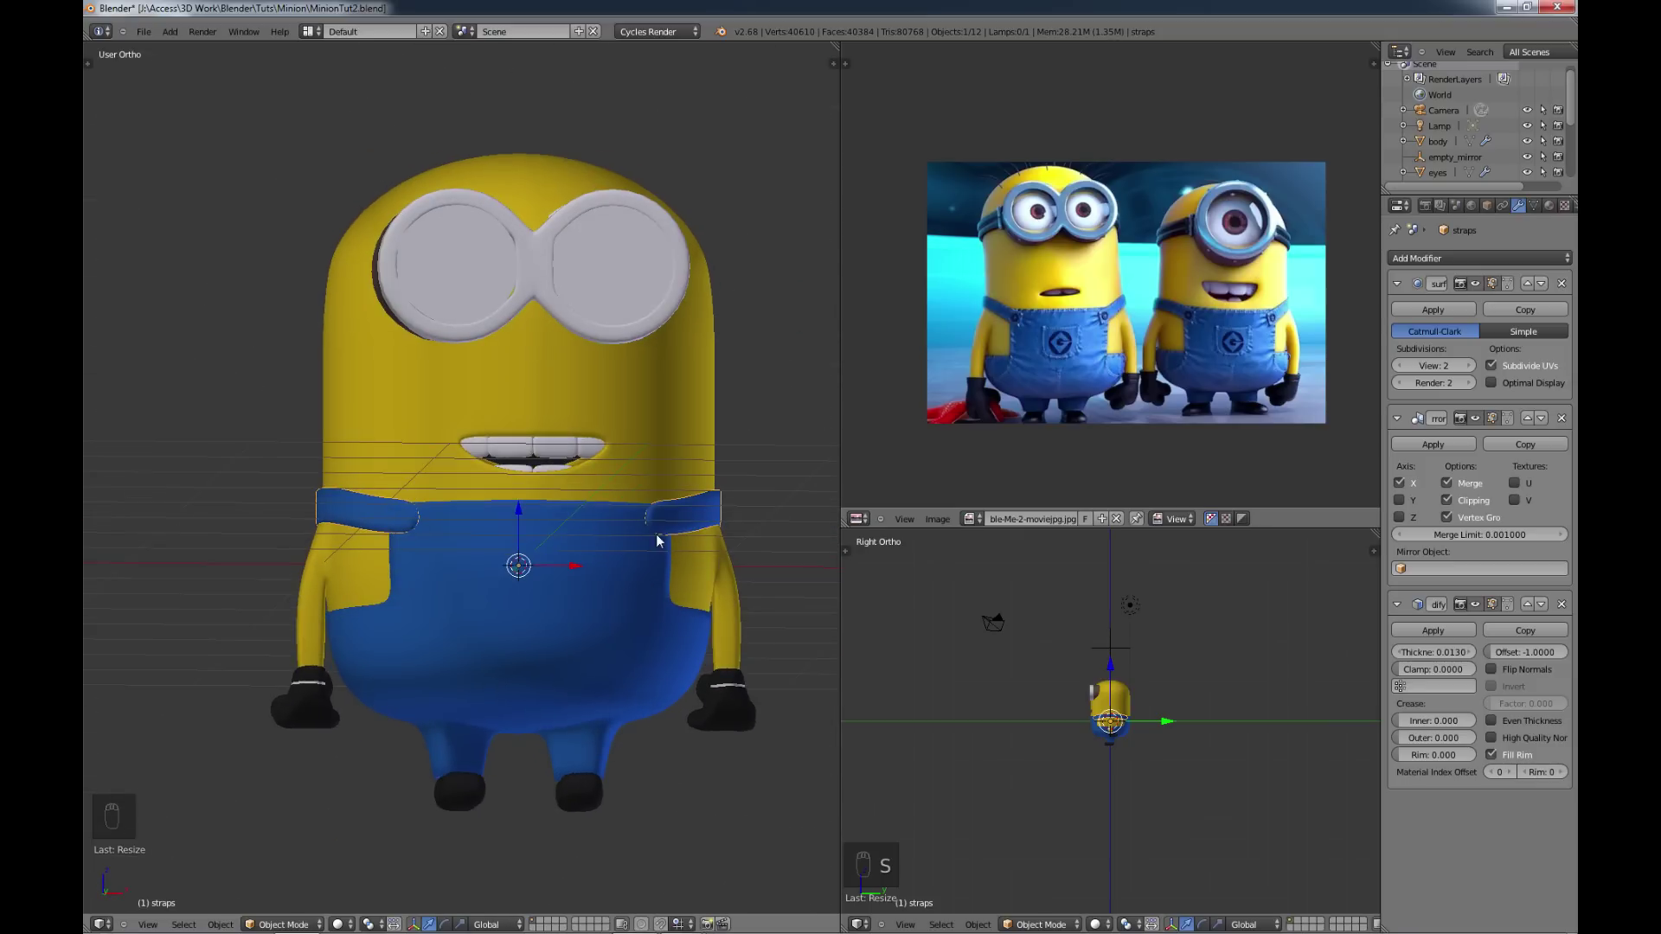
{"action": "middle_click", "coordinate": [644, 532]}
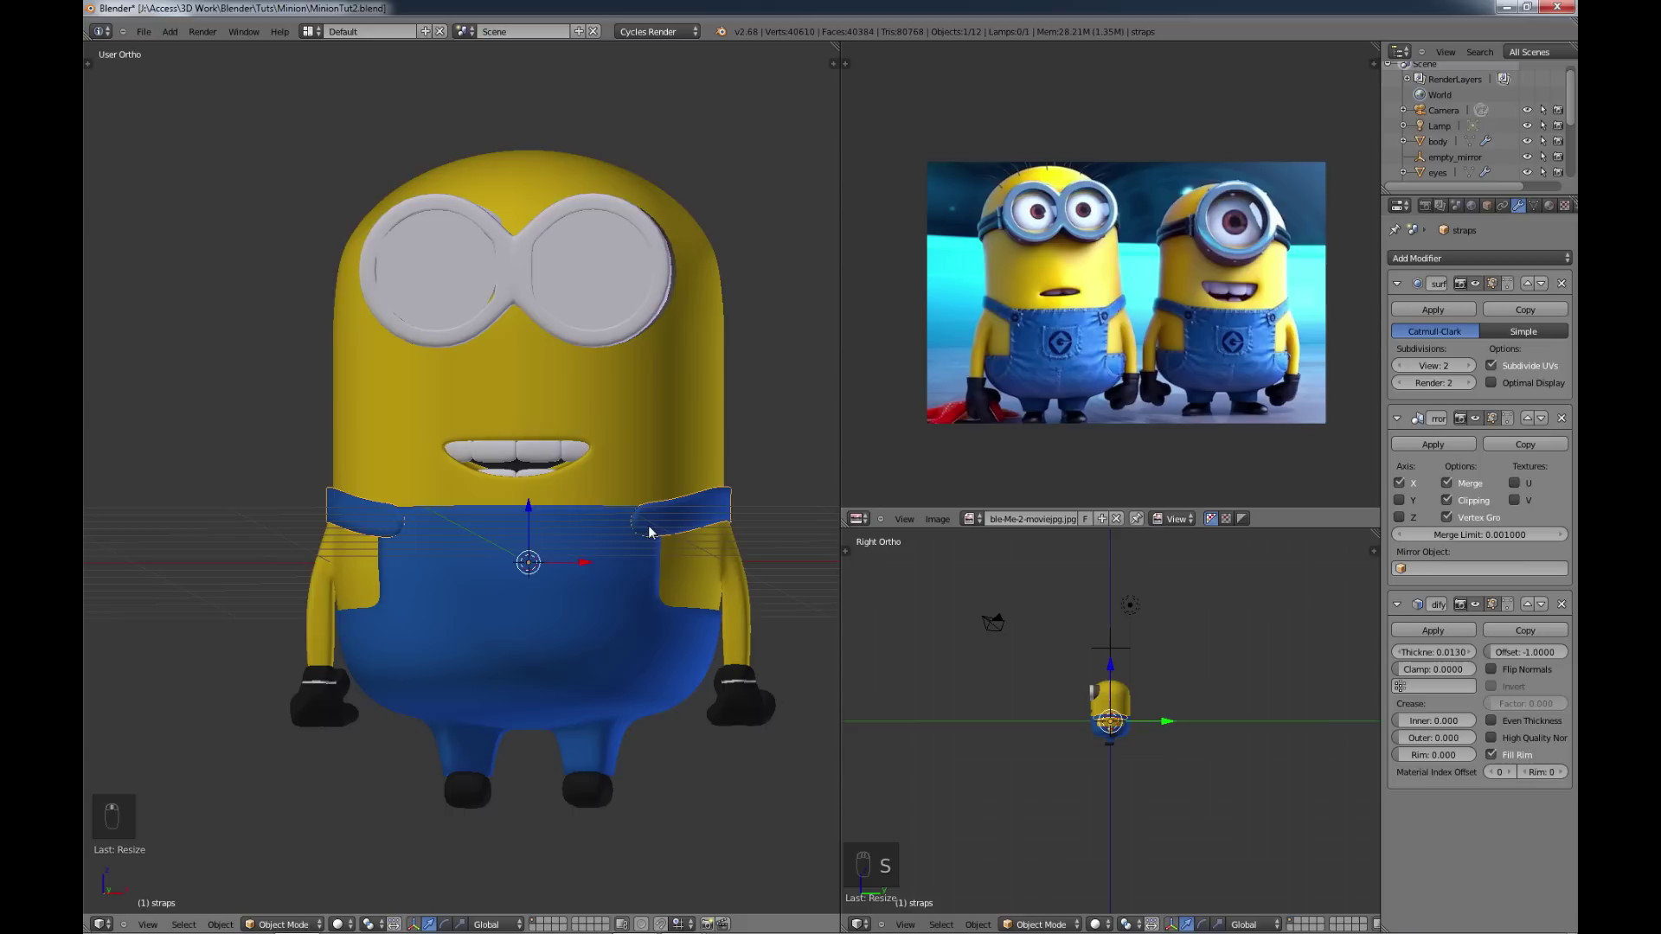
{"action": "left_click_drag", "start_coordinate": [550, 666], "coordinate": [618, 576]}
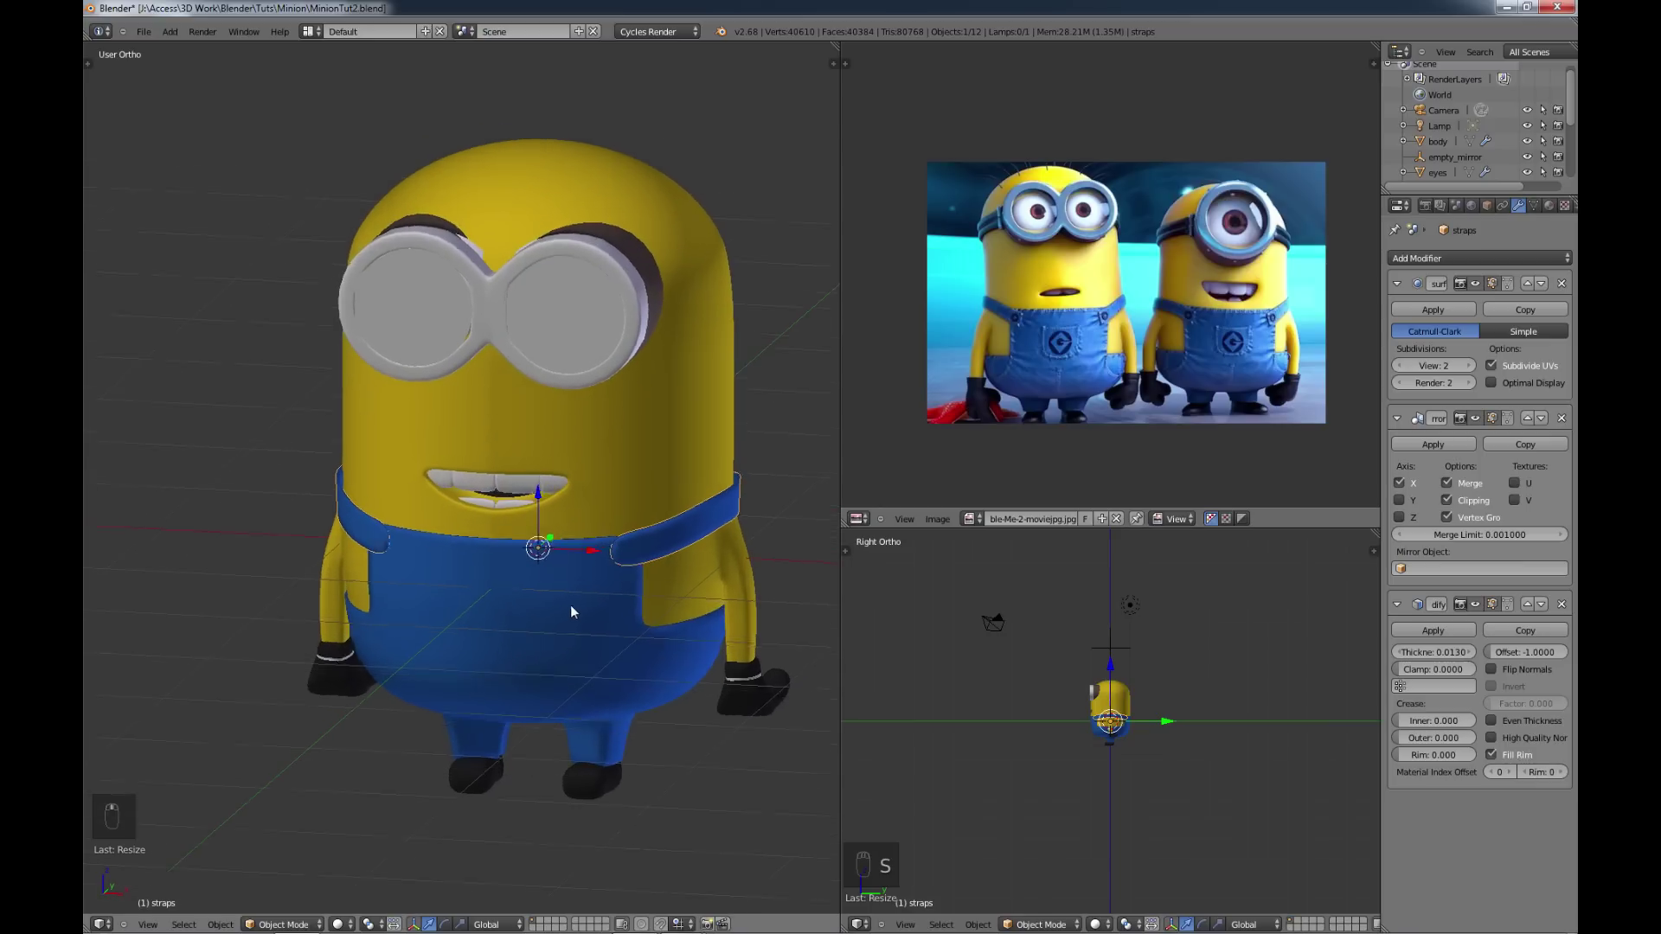
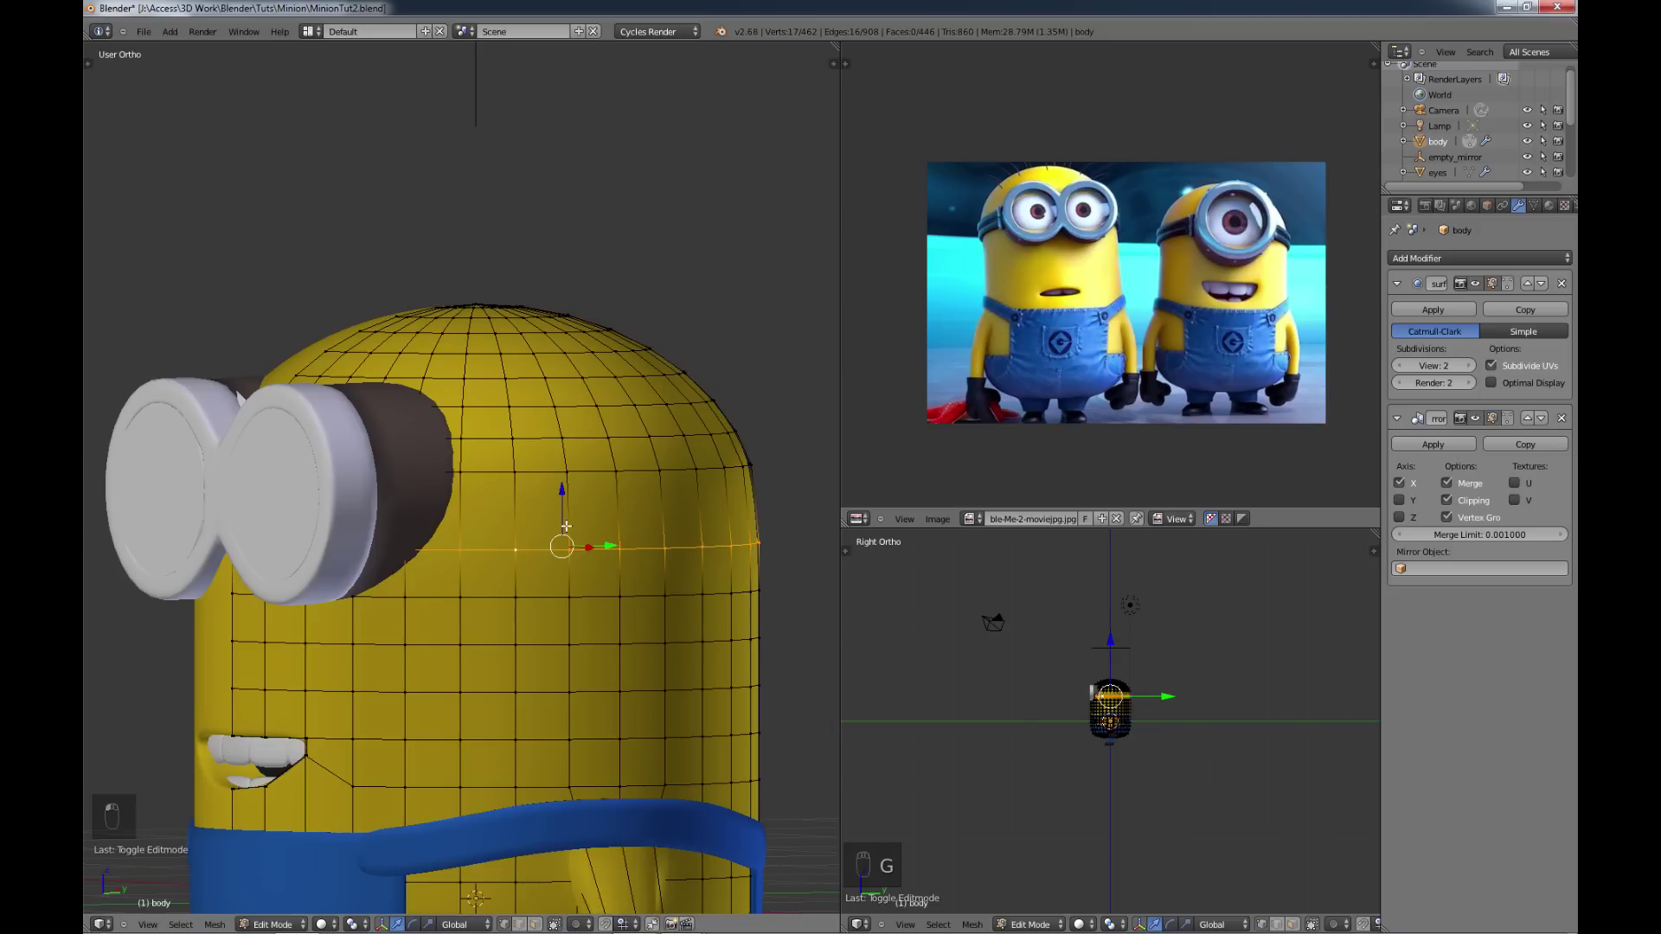
Step: Duplicate a ring of head faces, split it off, and name the new object goggleStraps
{"action": "key", "text": "g"}
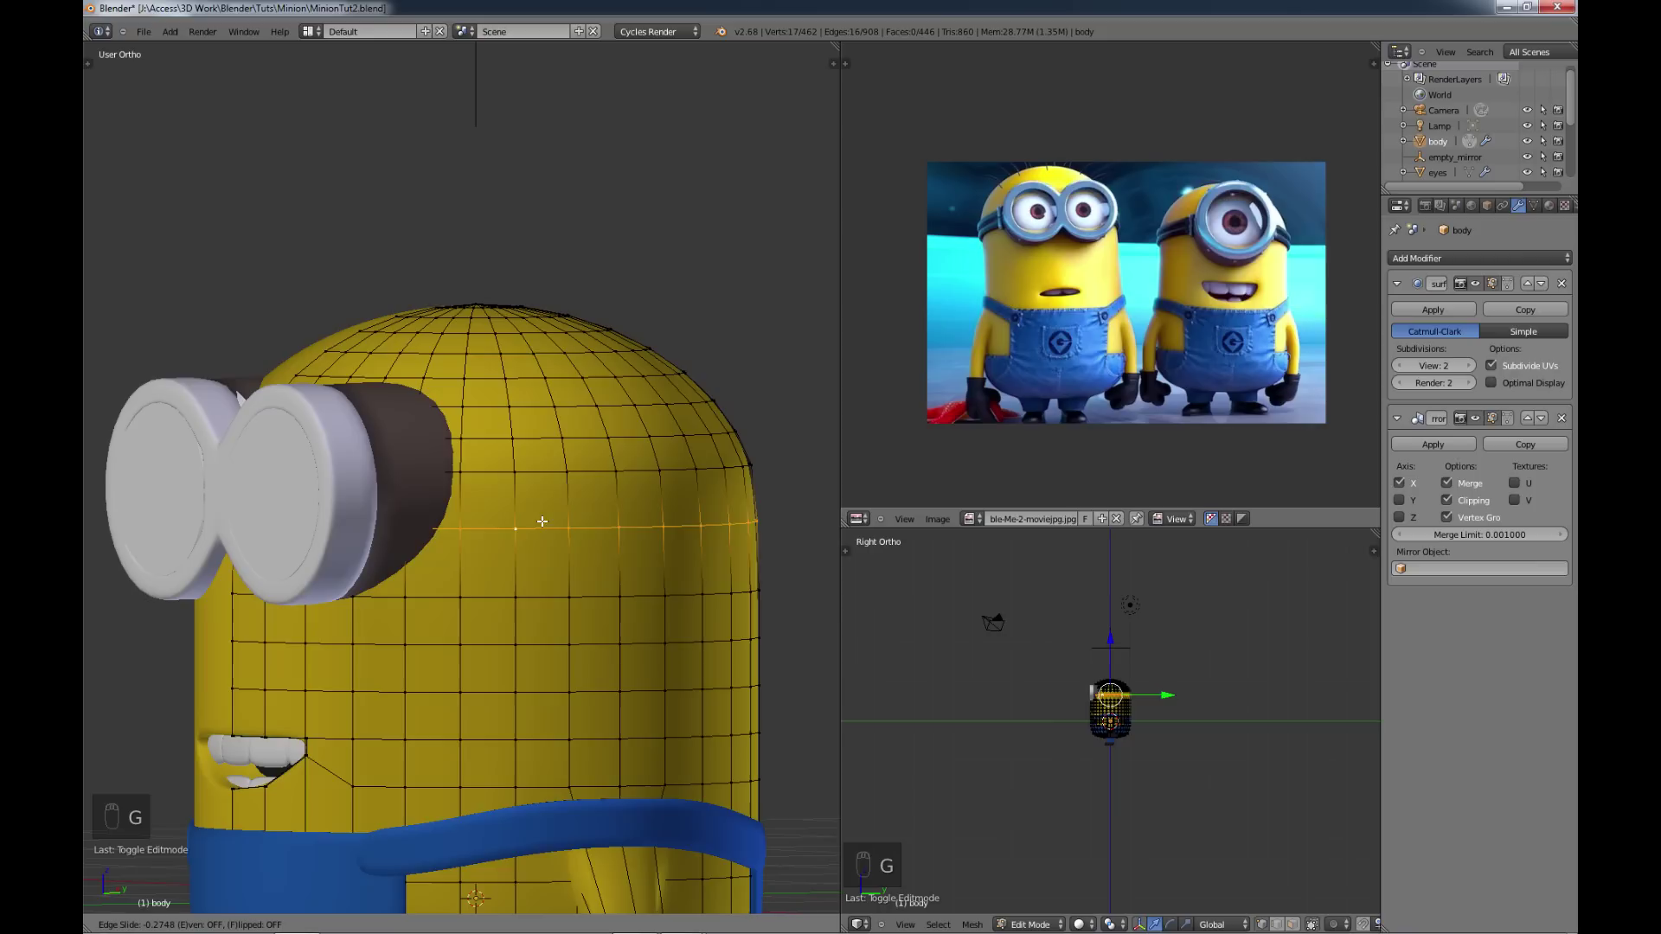
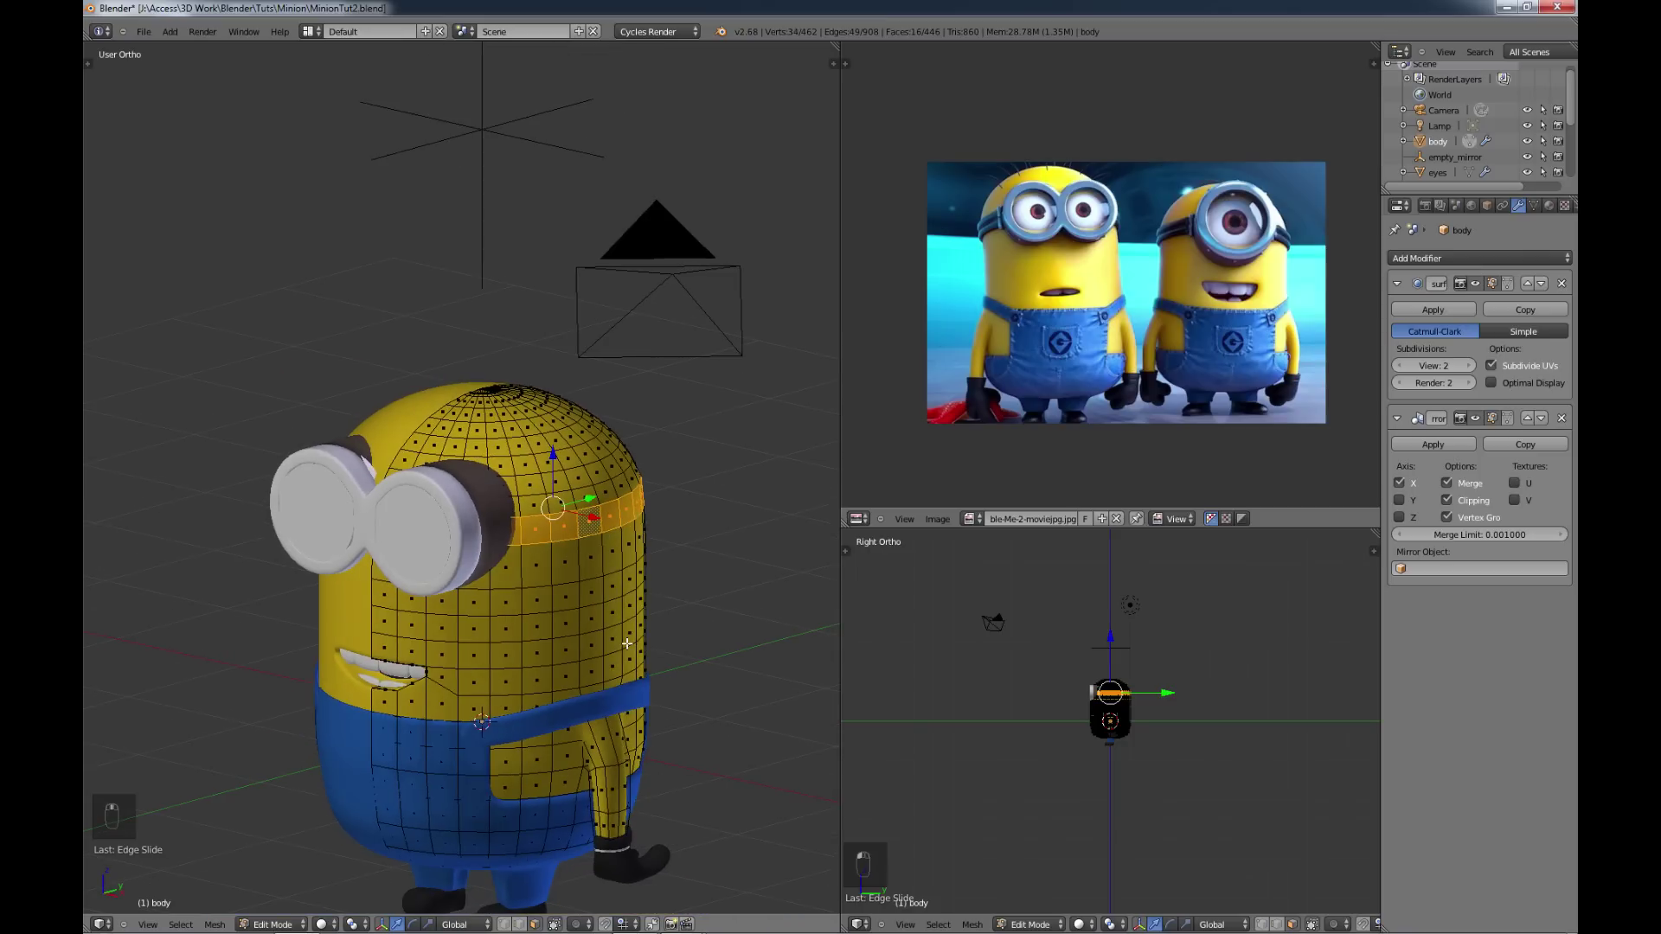
{"action": "key", "text": "shift+d"}
{"action": "key", "text": "p"}
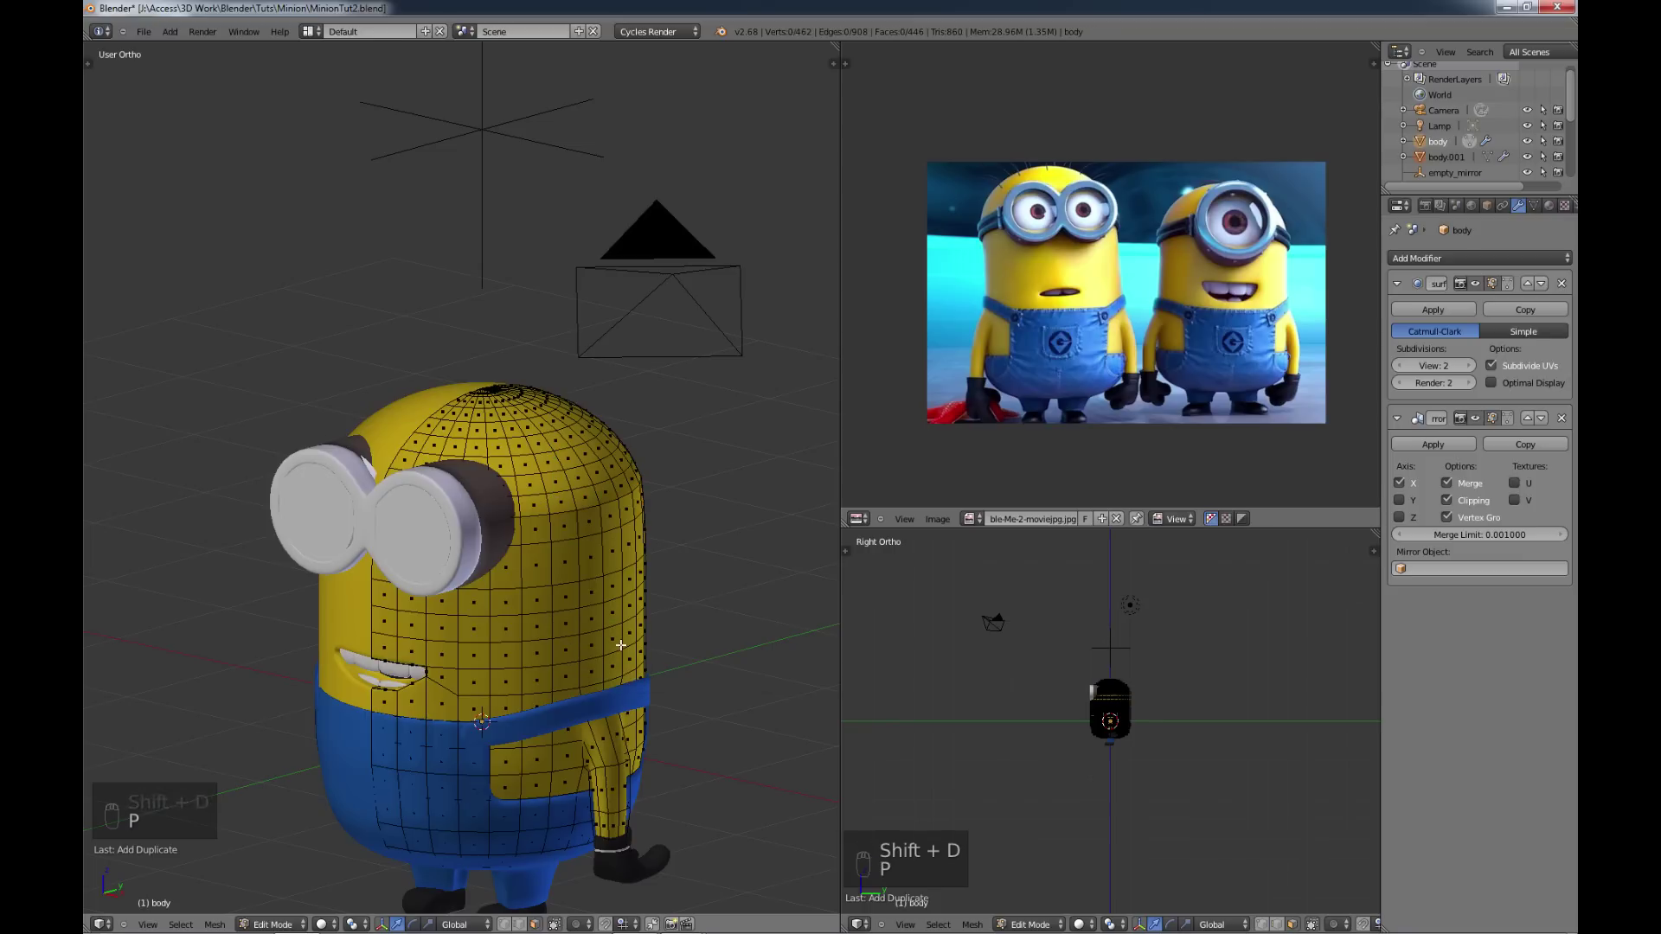
{"action": "key", "text": "Tab"}
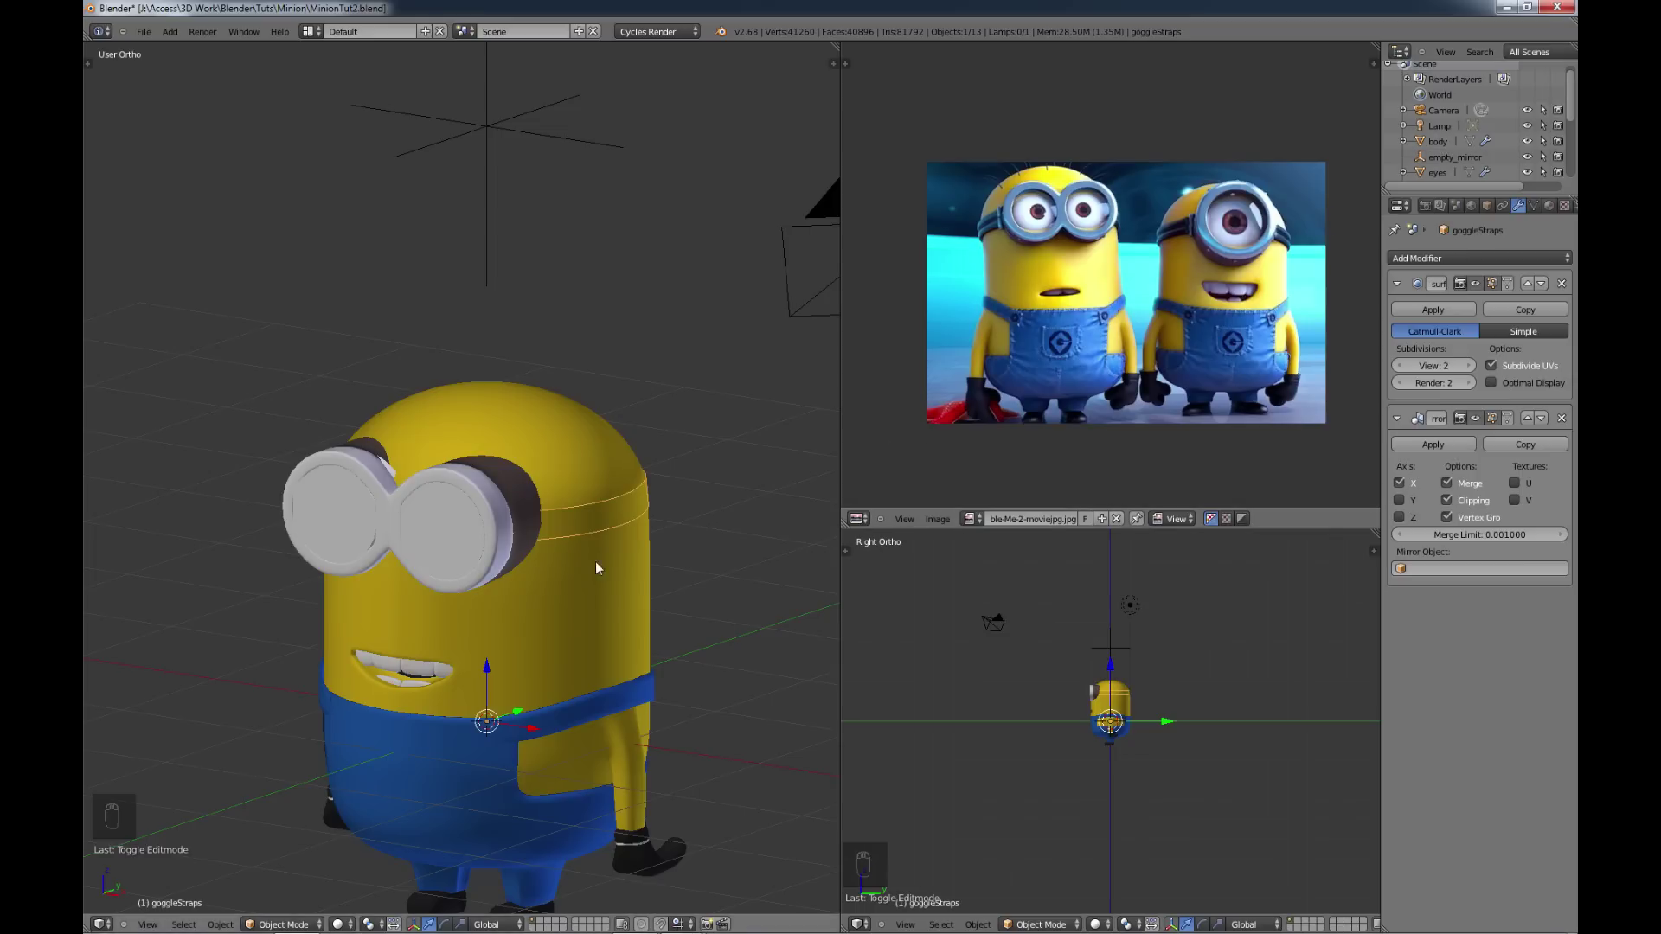
Step: Edit the goggle strap from above the head, viewing it through wireframe
{"action": "left_click_drag", "start_coordinate": [615, 570], "coordinate": [580, 573]}
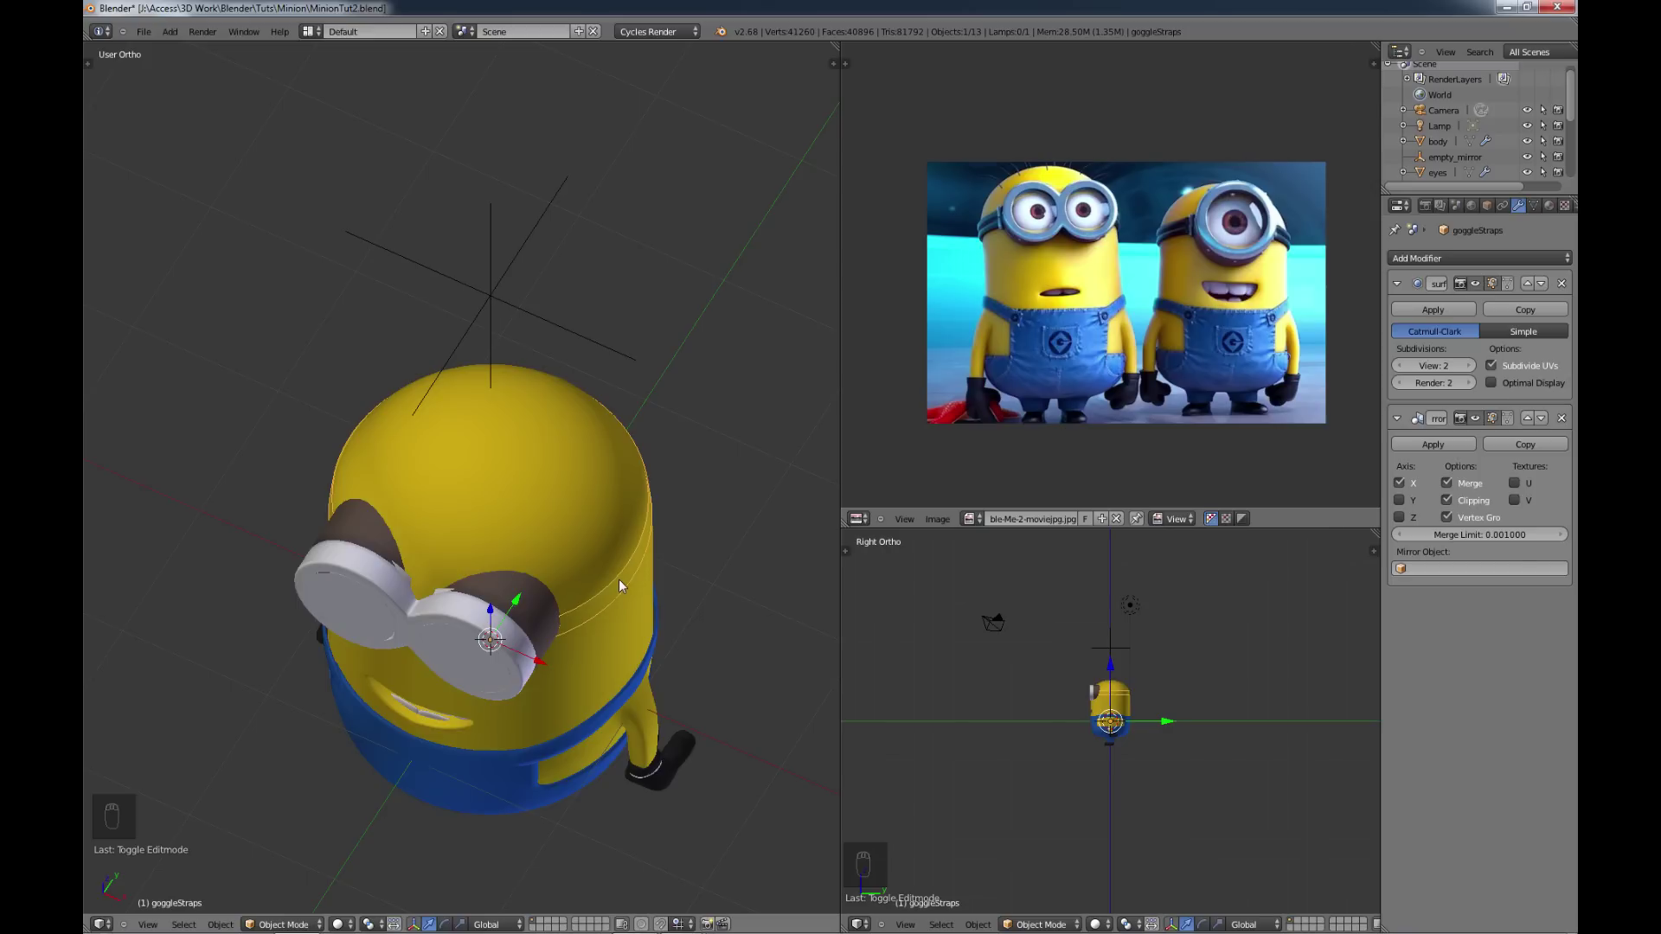
{"action": "key", "text": "Tab"}
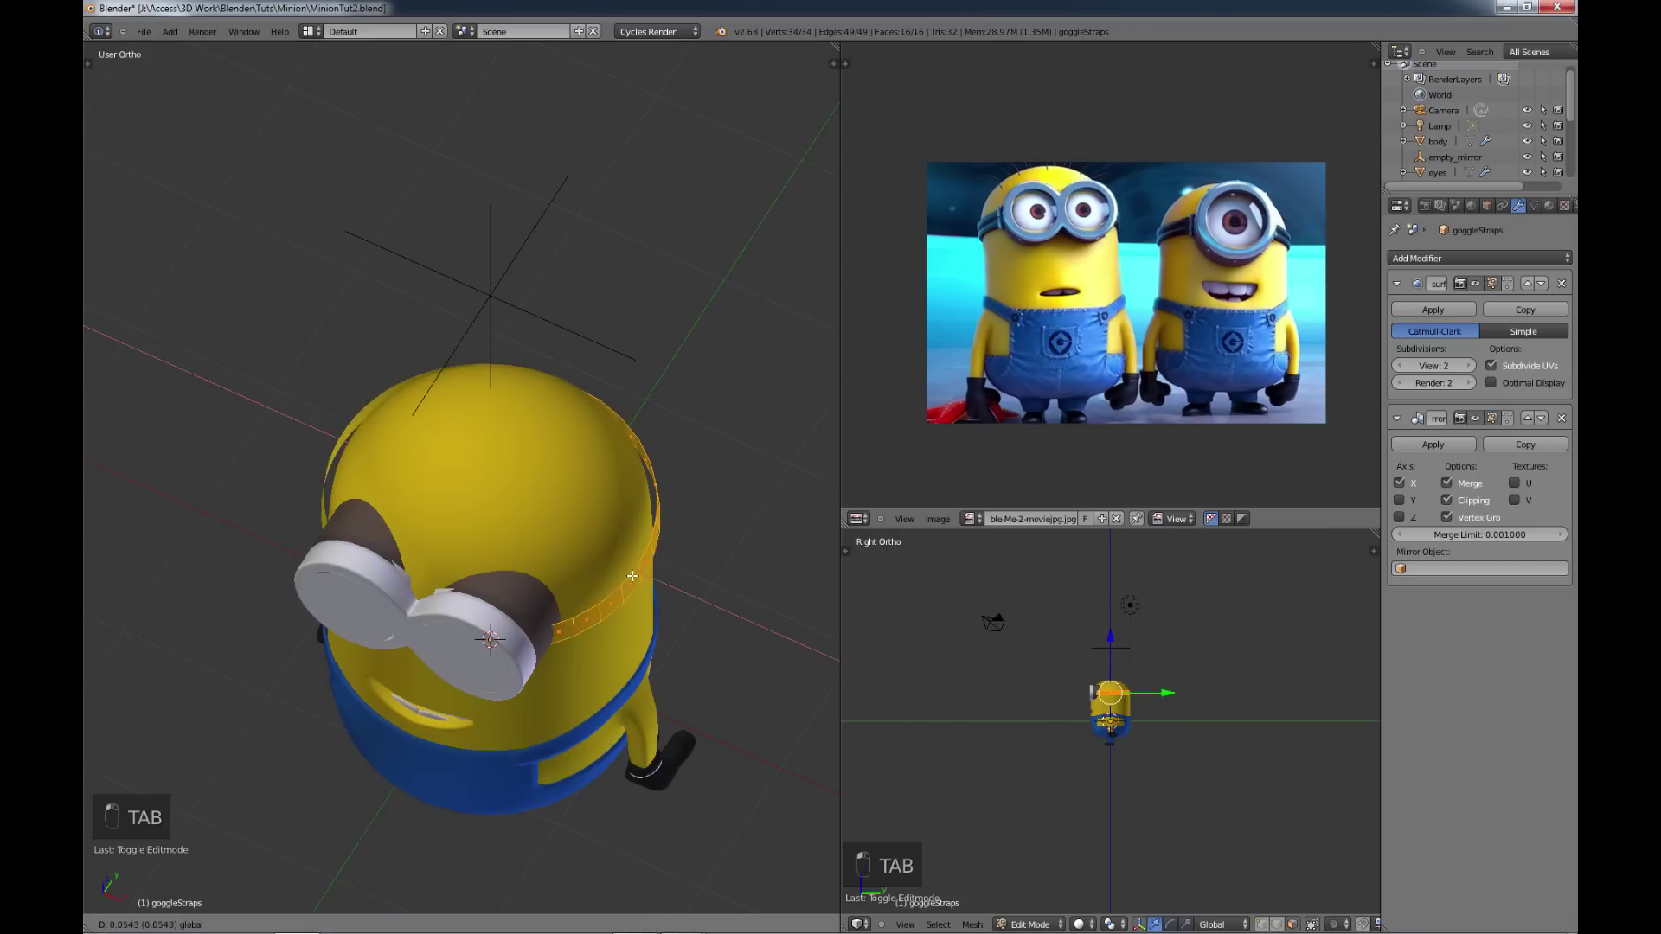
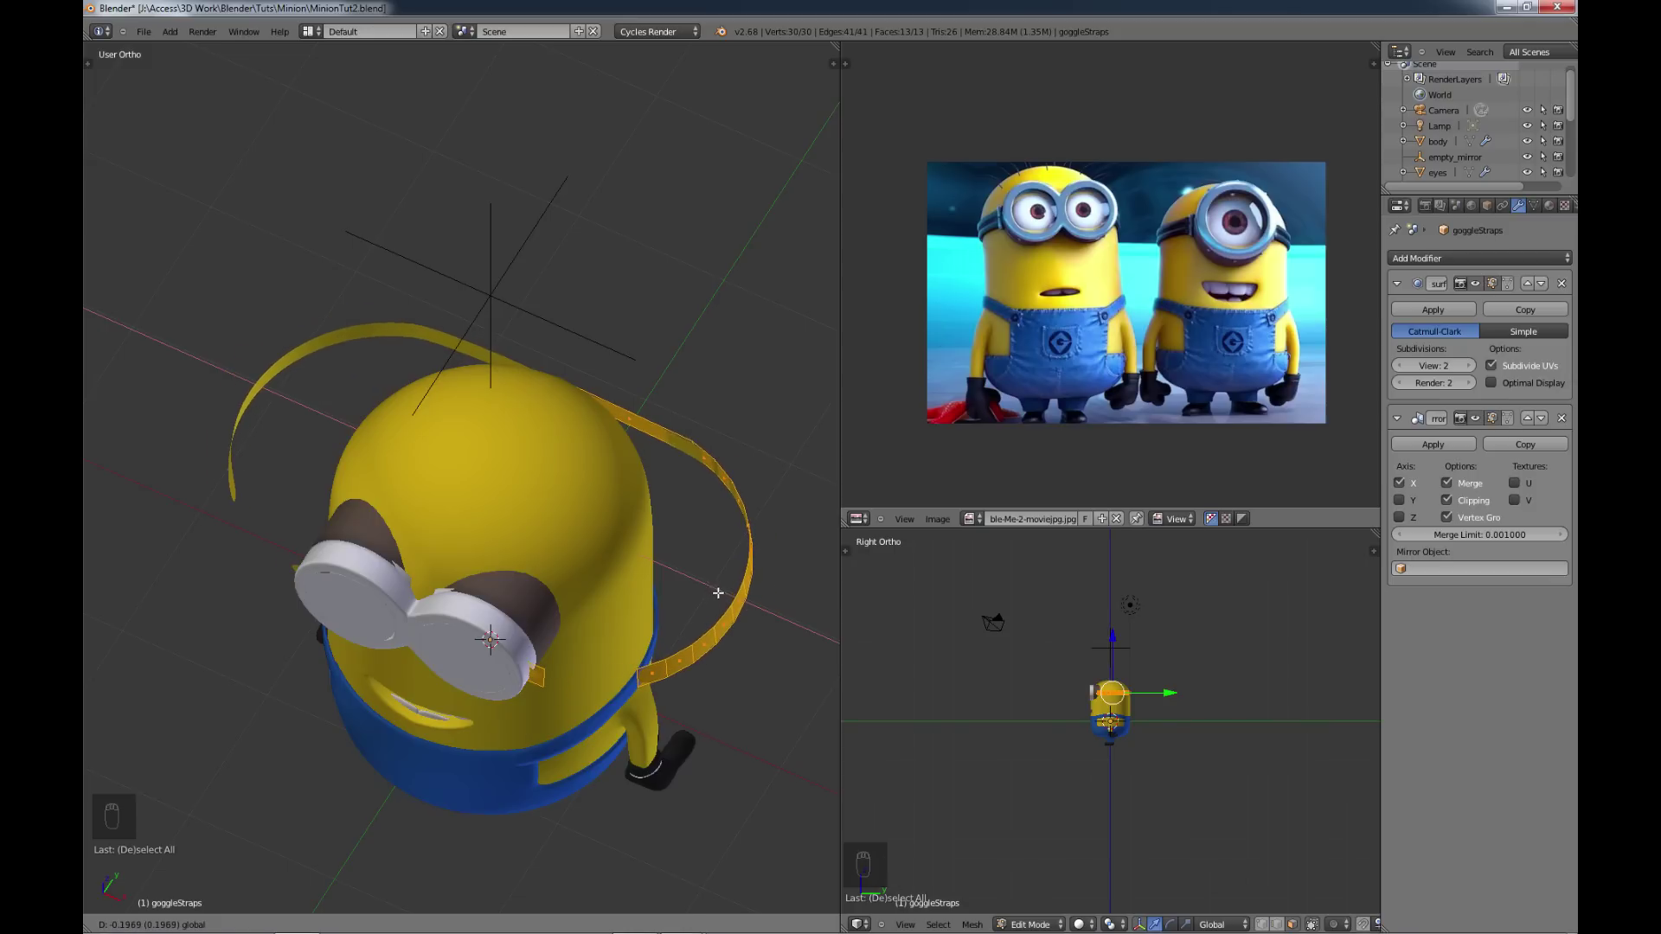
{"action": "key", "text": "z"}
Step: Delete the strap's front faces behind the goggles so it runs around the sides and back
{"action": "key", "text": "x"}
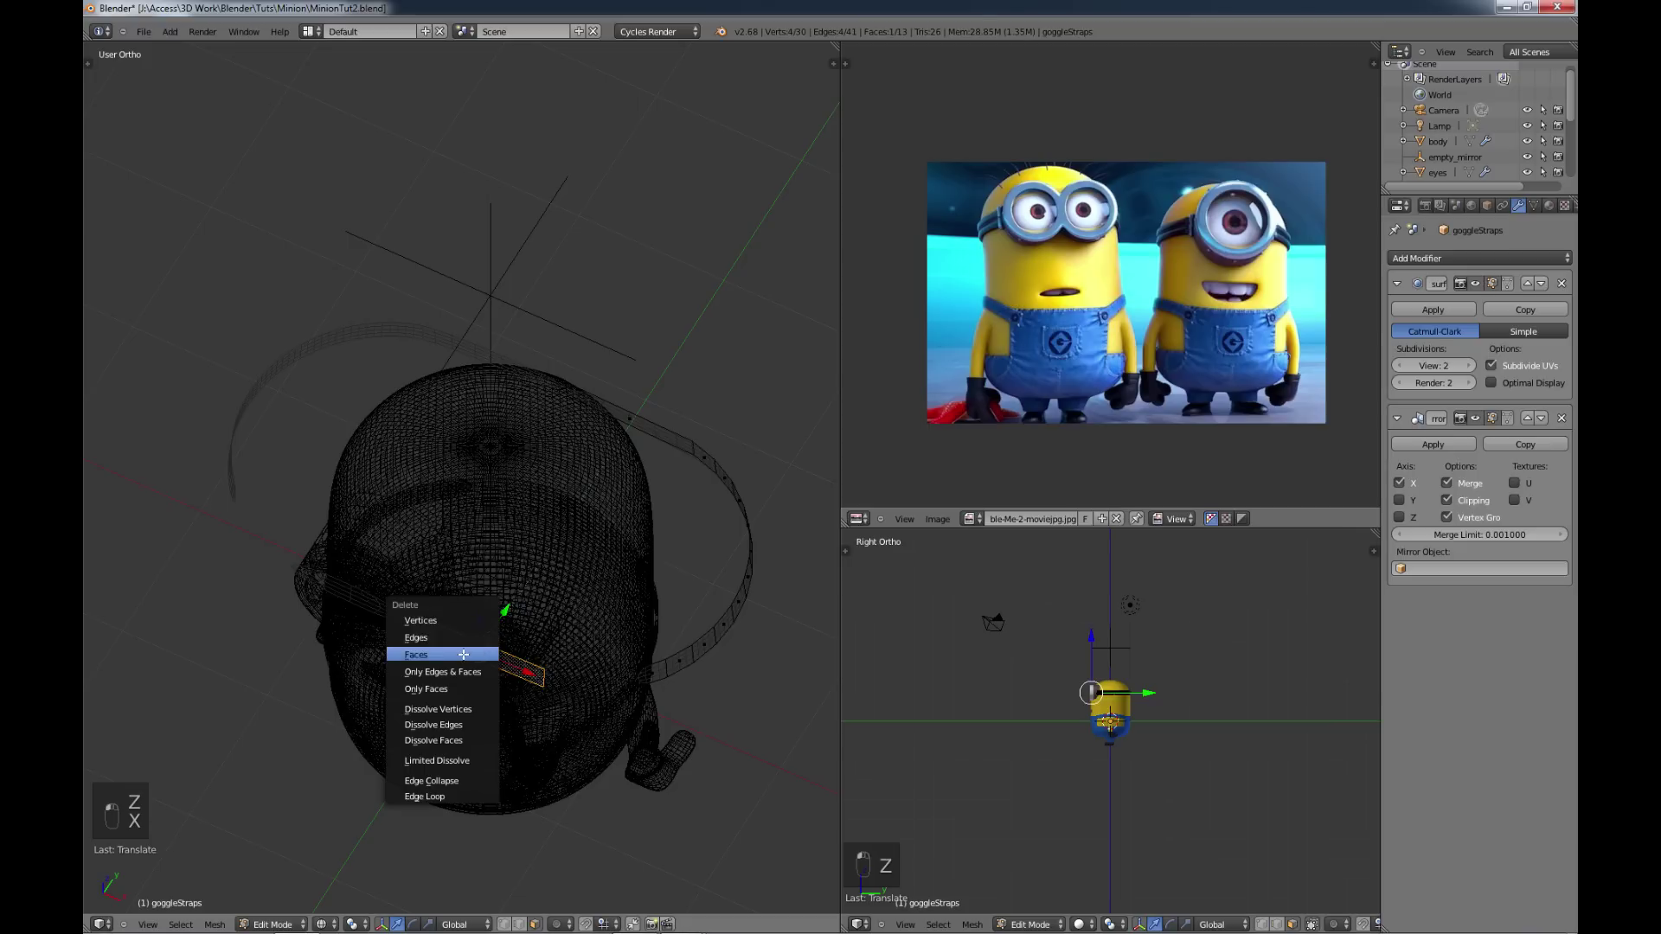
{"action": "key", "text": "z"}
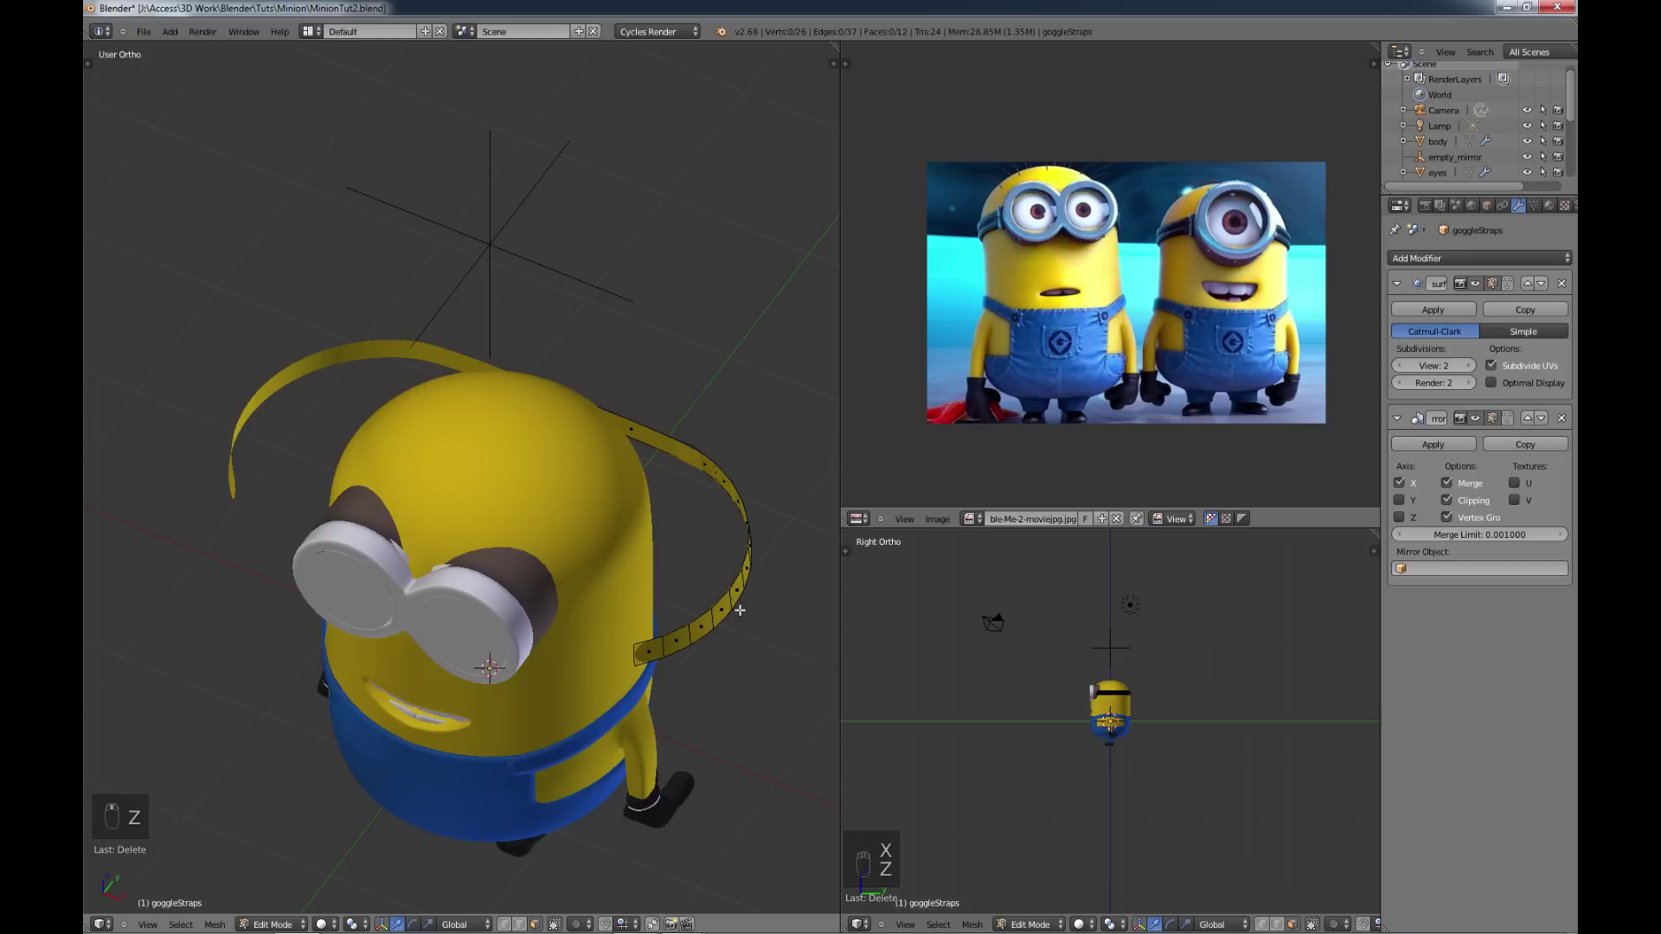
{"action": "key", "text": "Tab"}
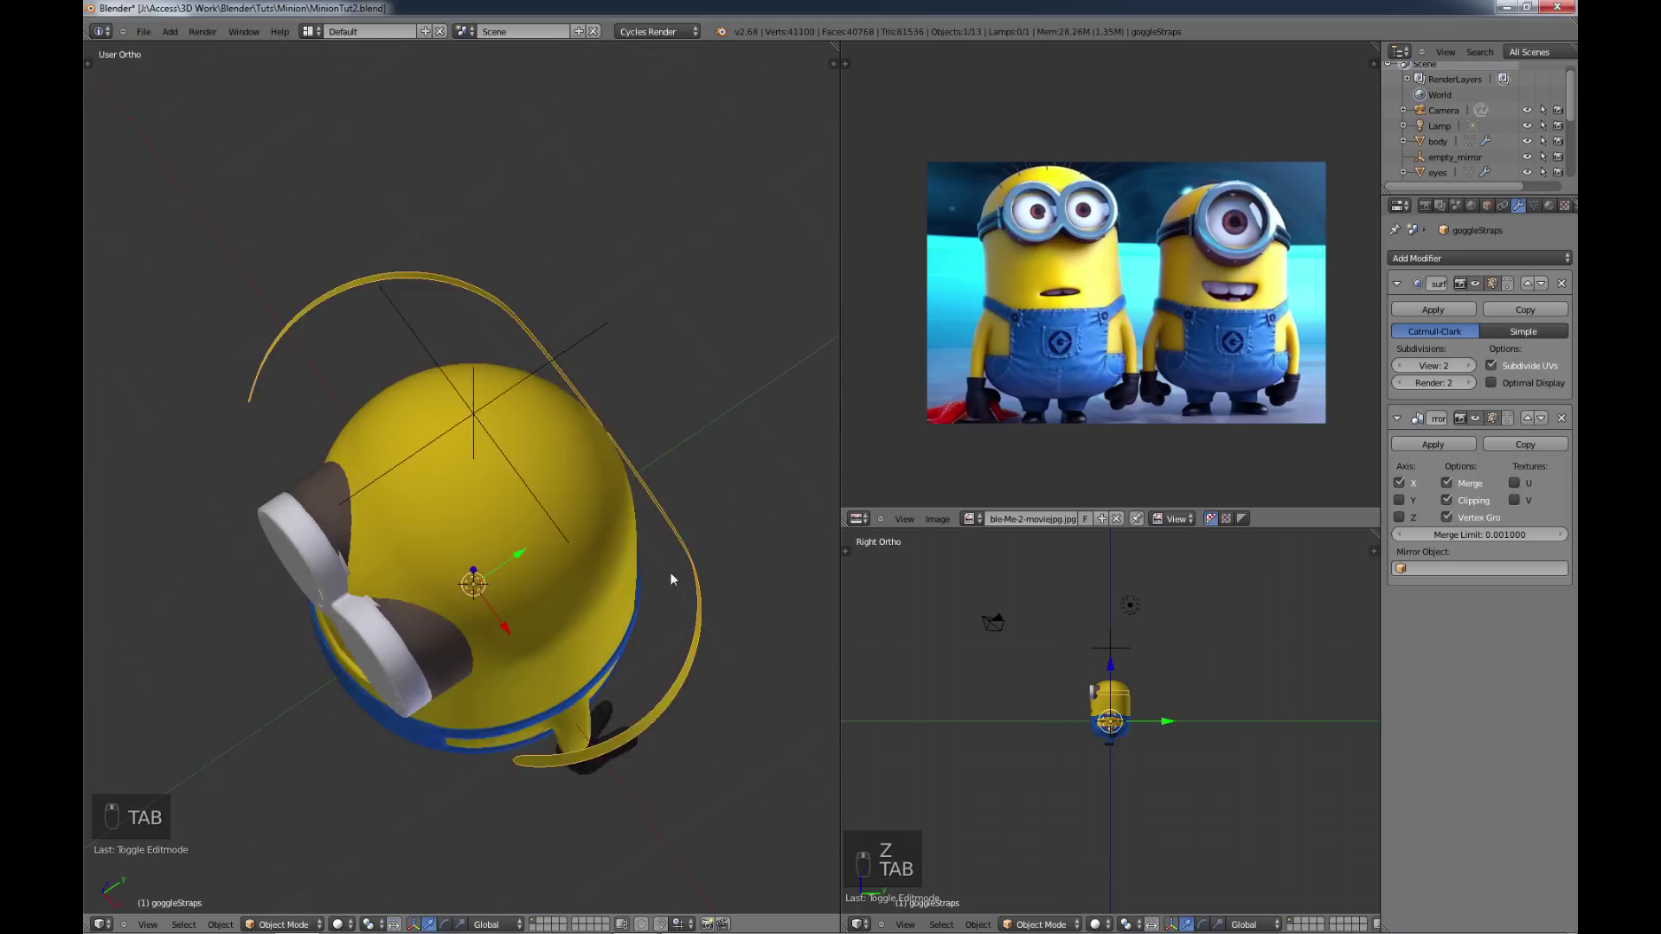
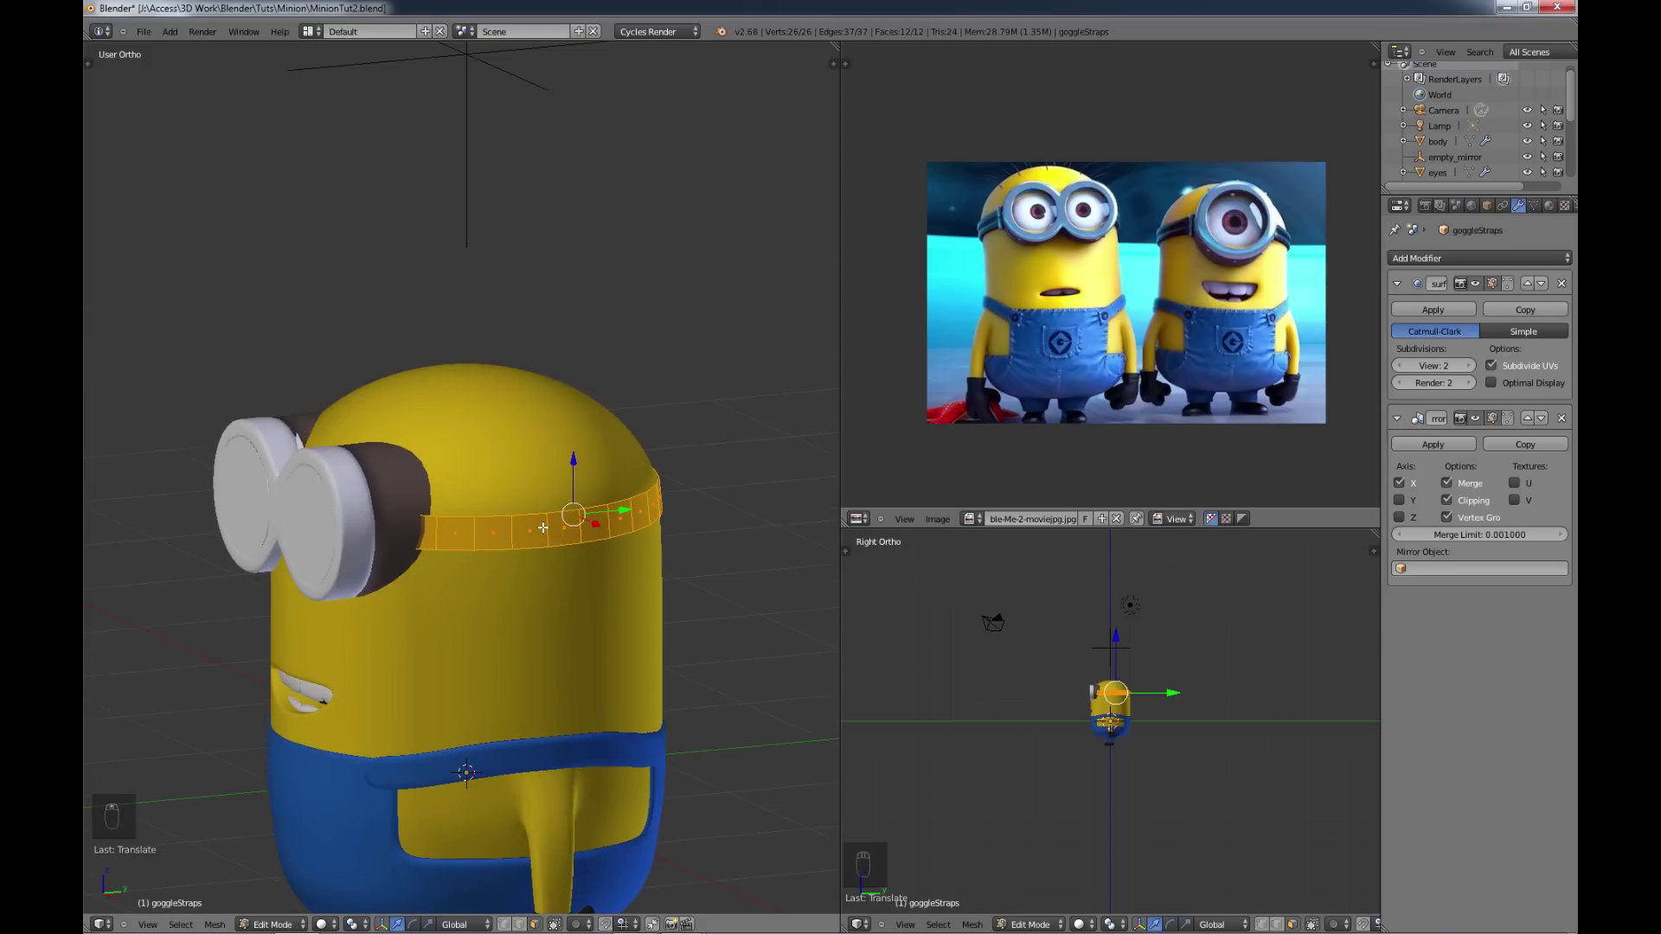
Step: Cut extra lengthwise edge loops along the goggle strap band with Ctrl+R
{"action": "key", "text": "ctrl+r"}
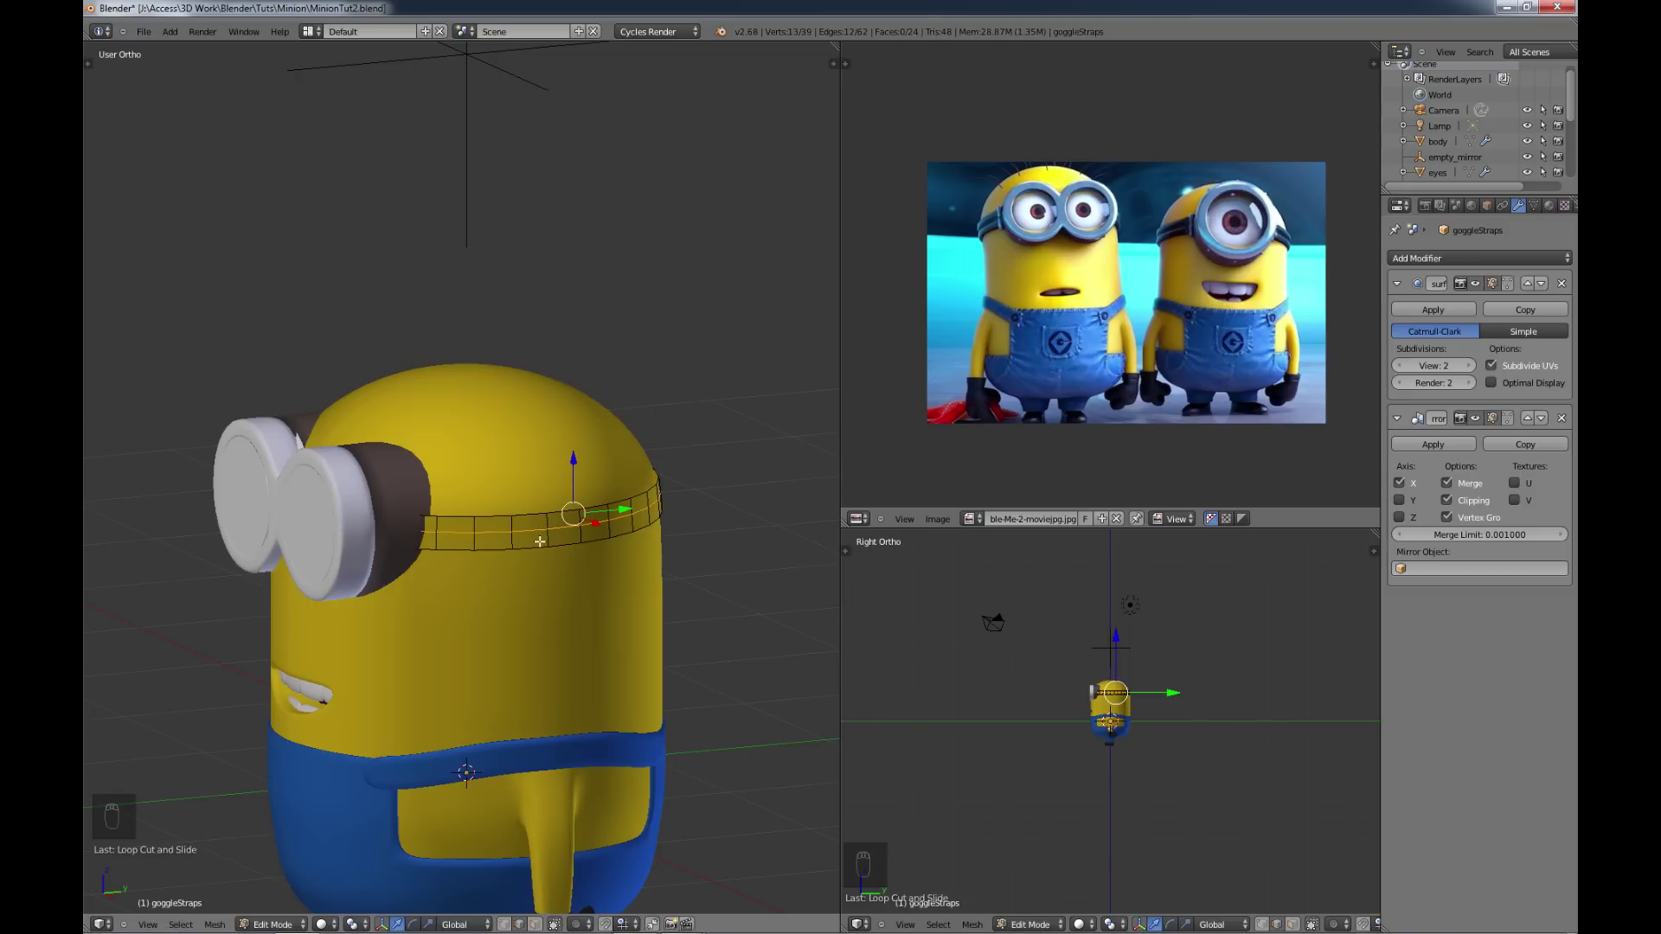
{"action": "key", "text": "ctrl+r"}
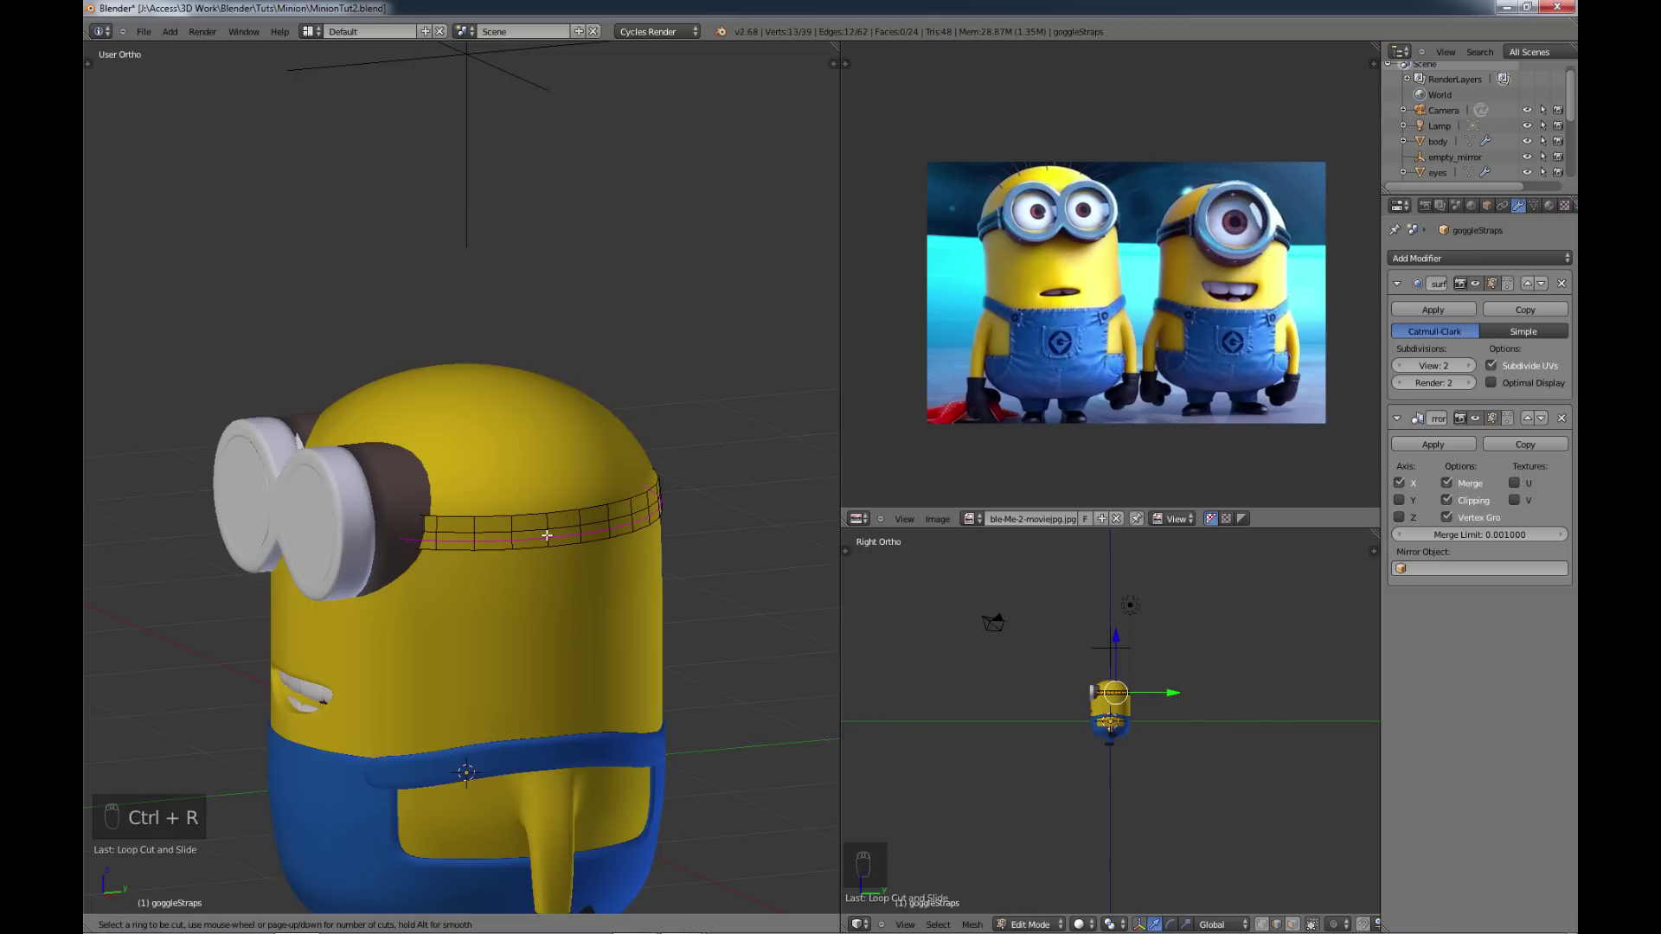
{"action": "key", "text": "ctrl+r"}
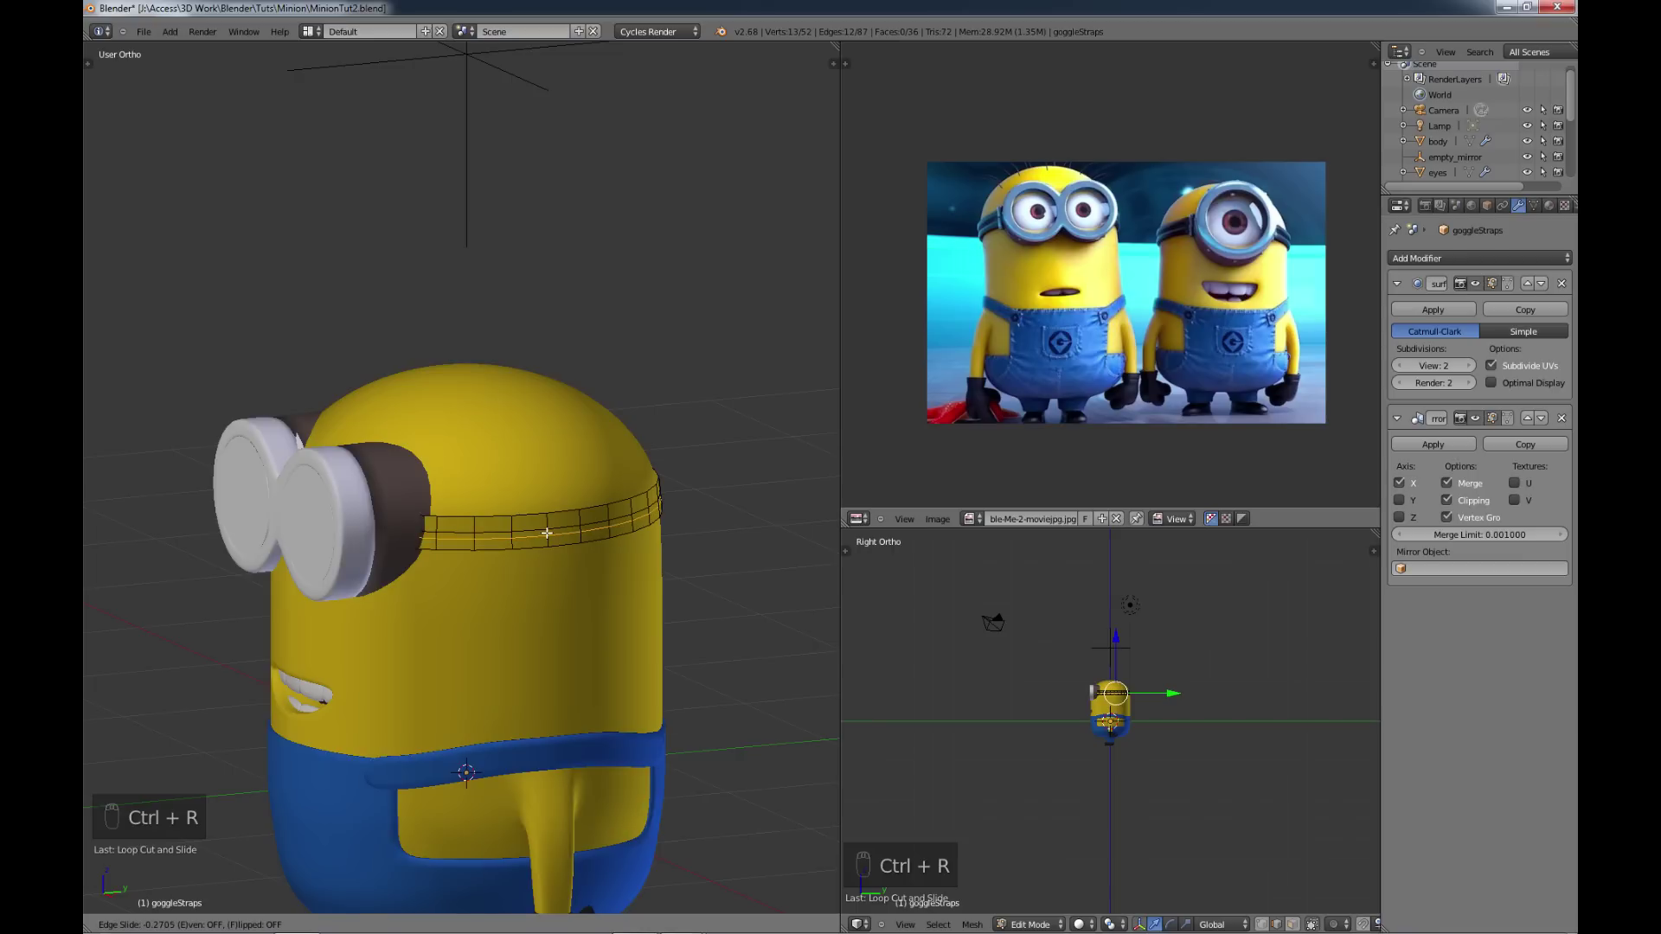
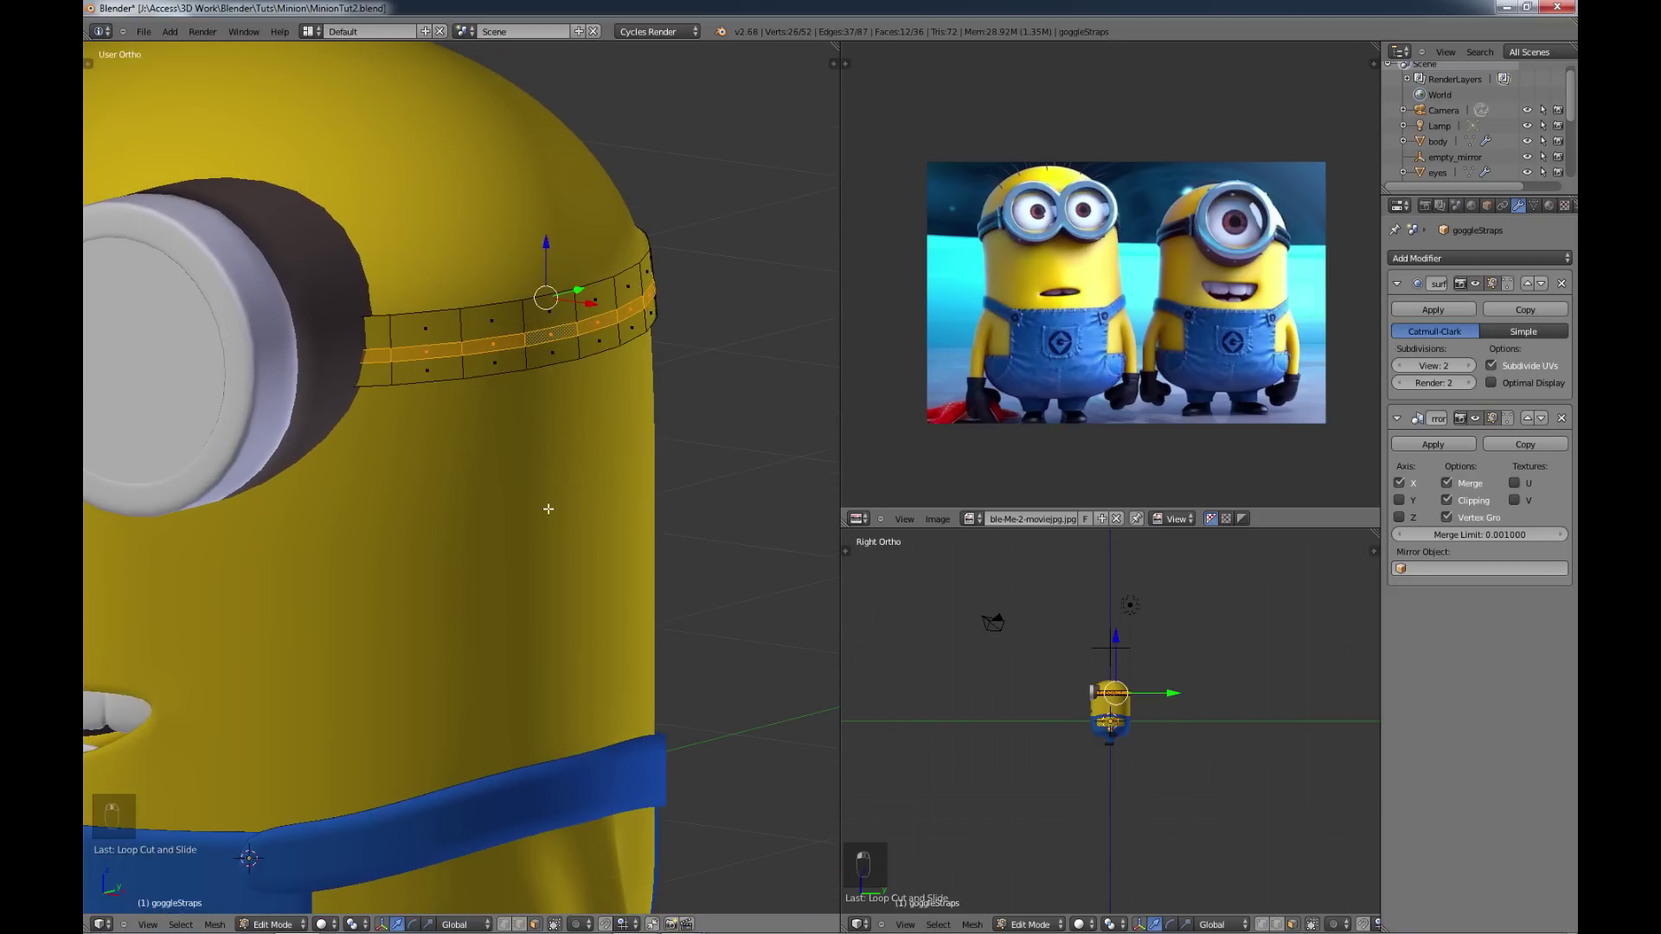
Step: Extrude and scale the middle loop outward into a raised ridge along the strap
{"action": "key", "text": "e"}
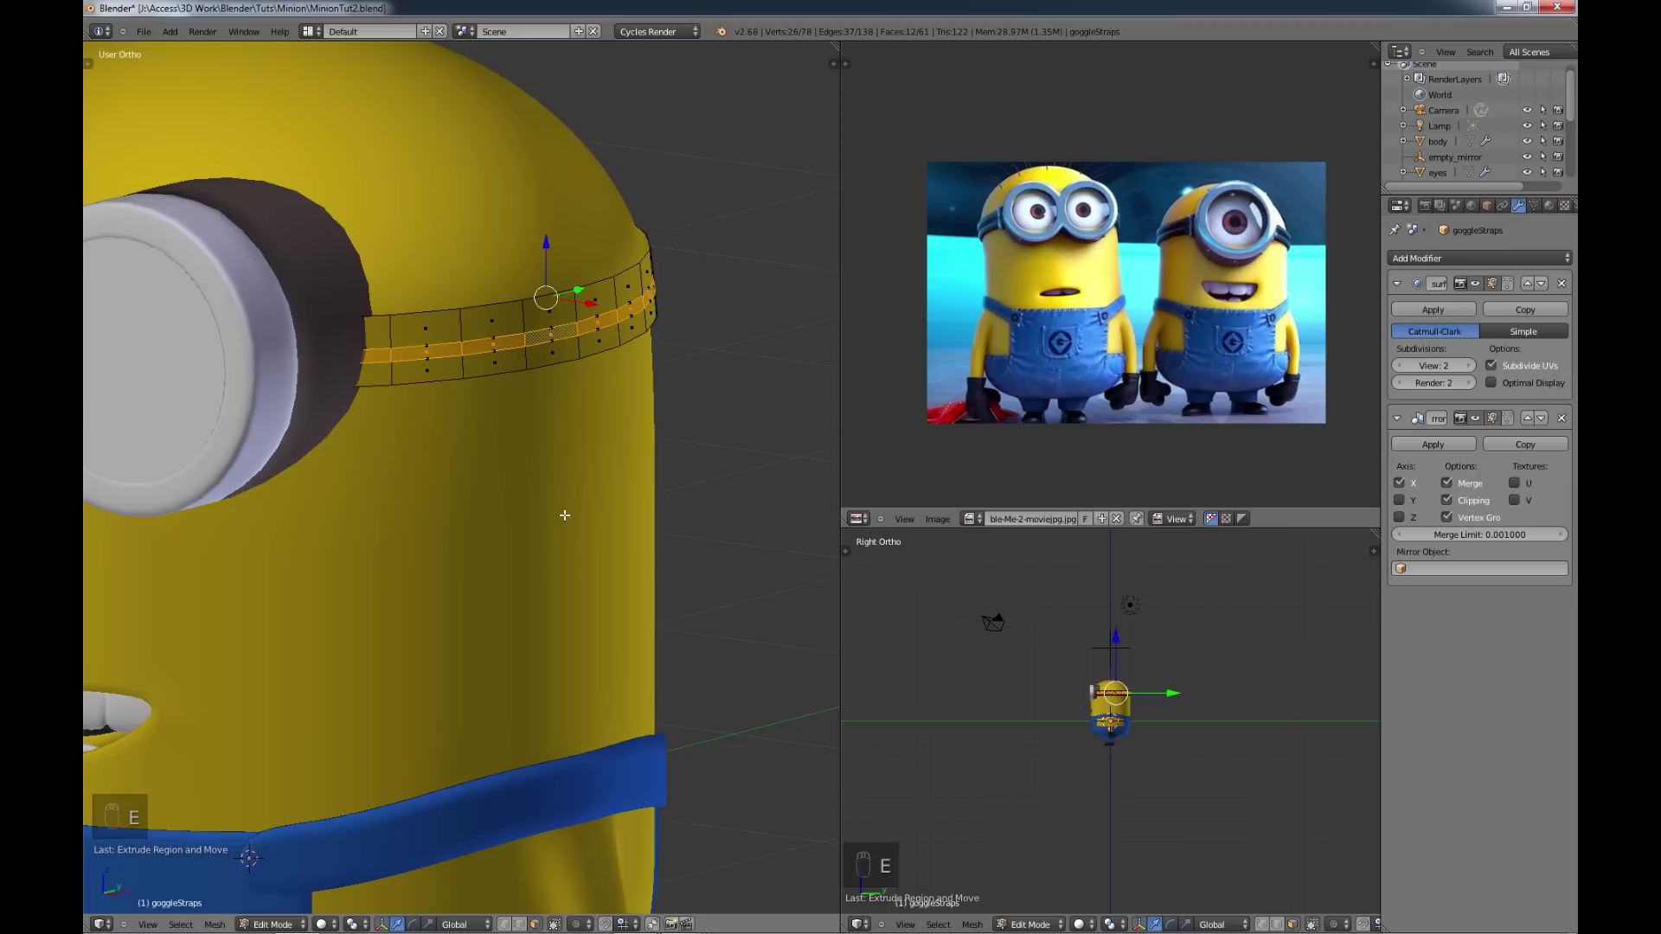
{"action": "key", "text": "s"}
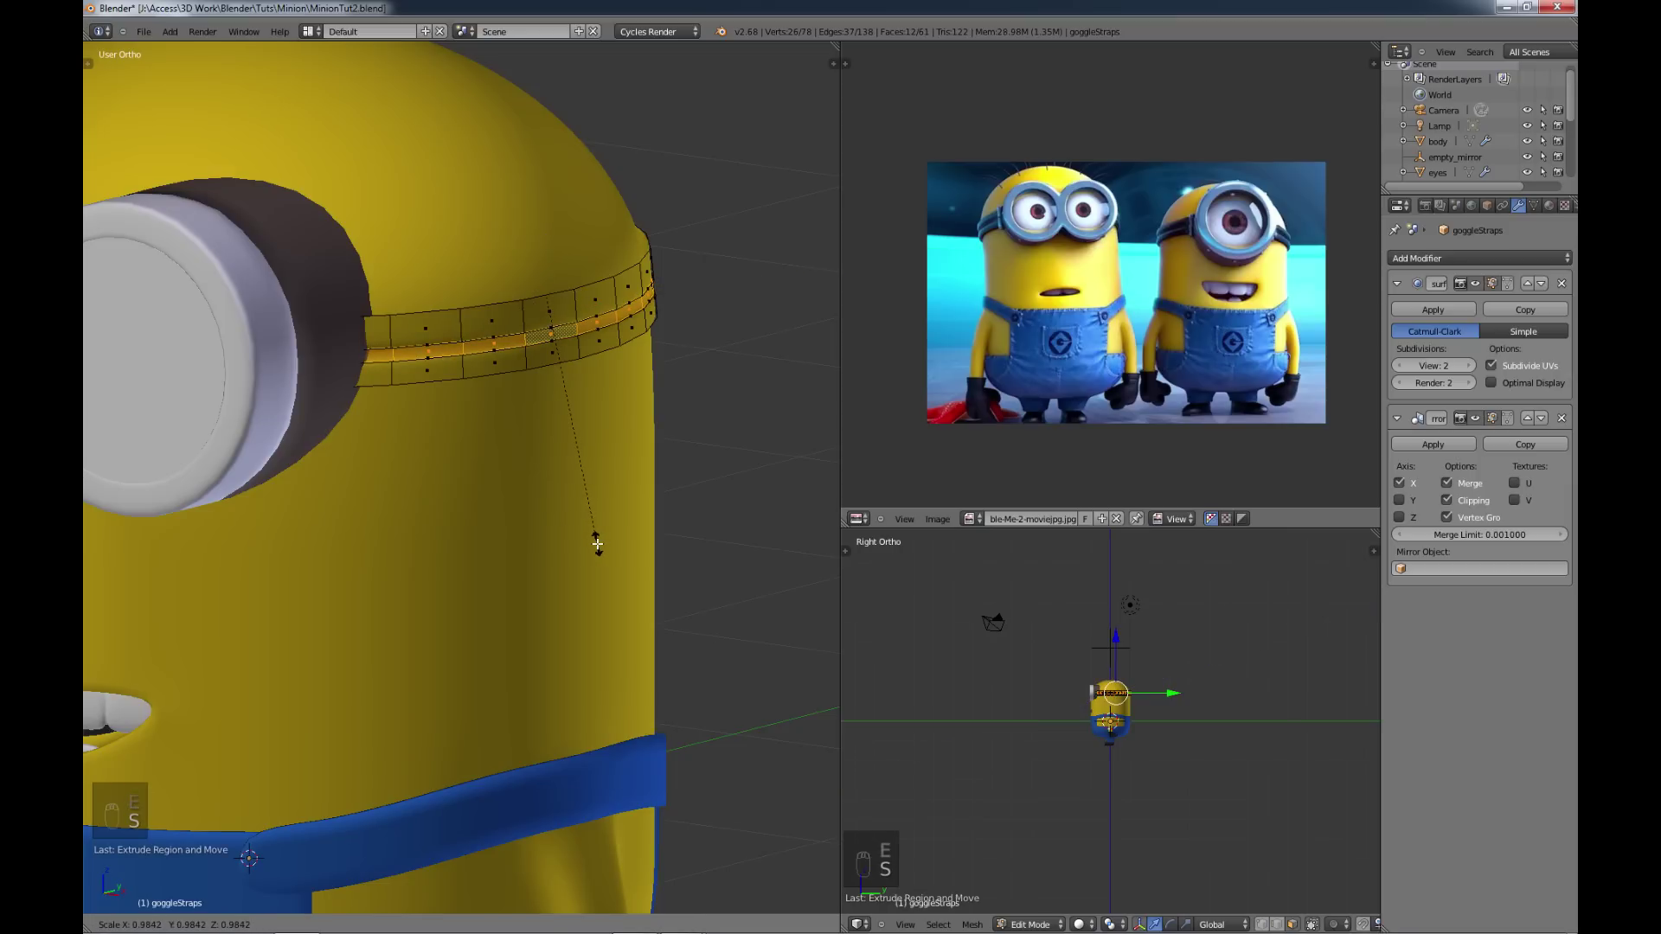
{"action": "key", "text": "e"}
{"action": "key", "text": "s"}
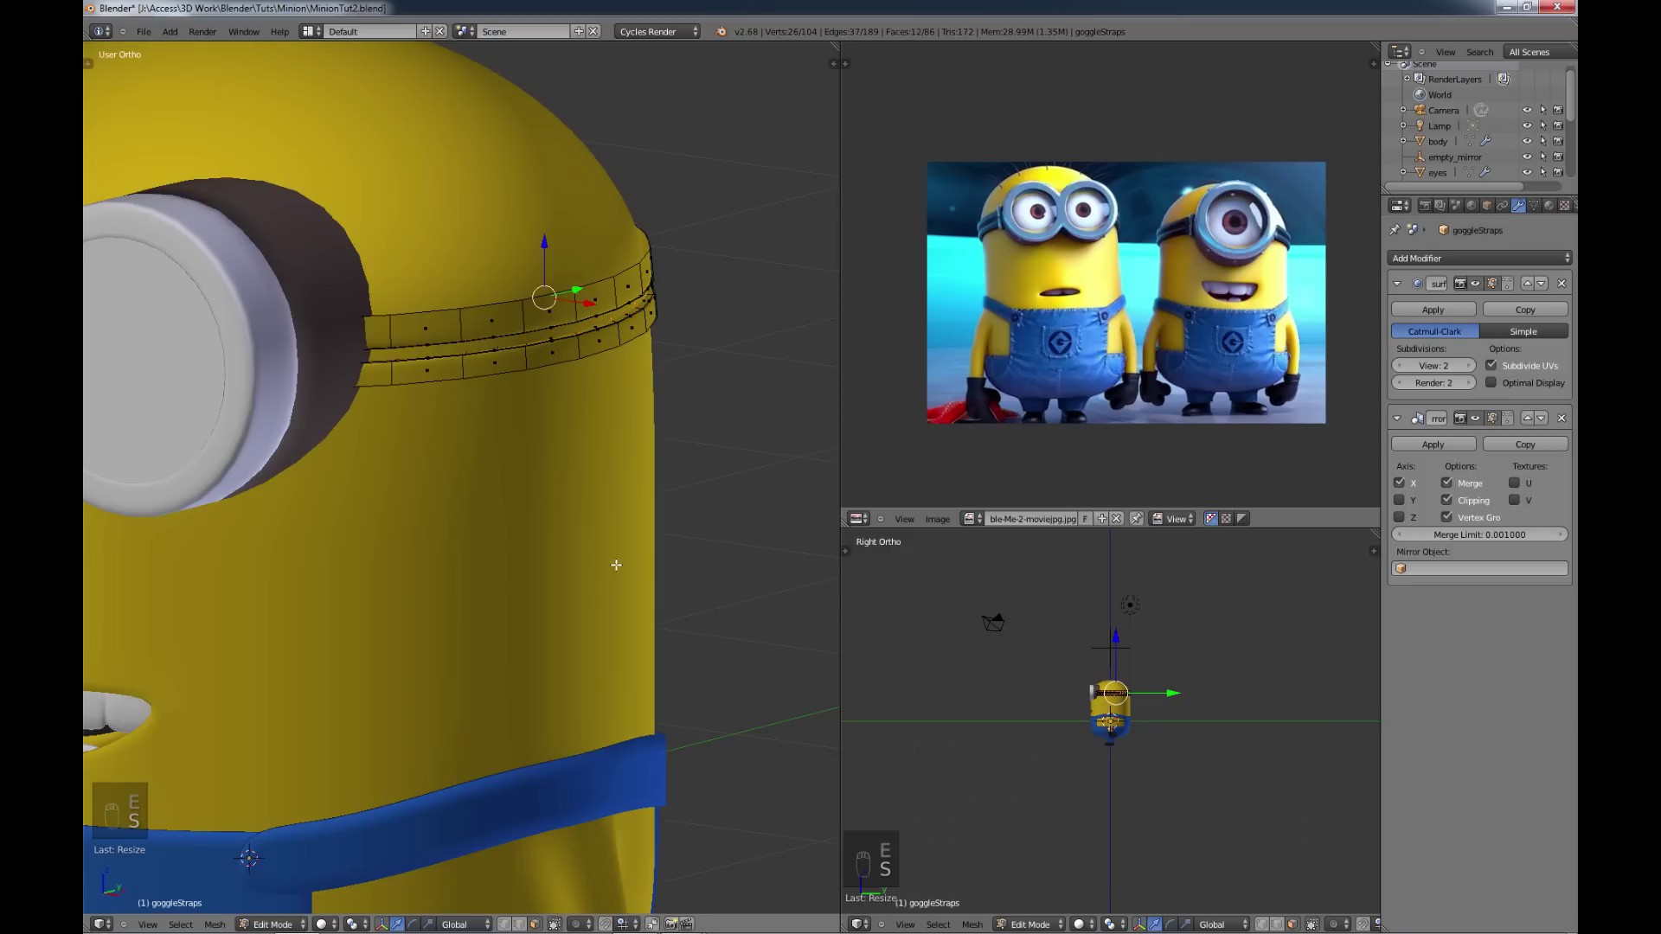
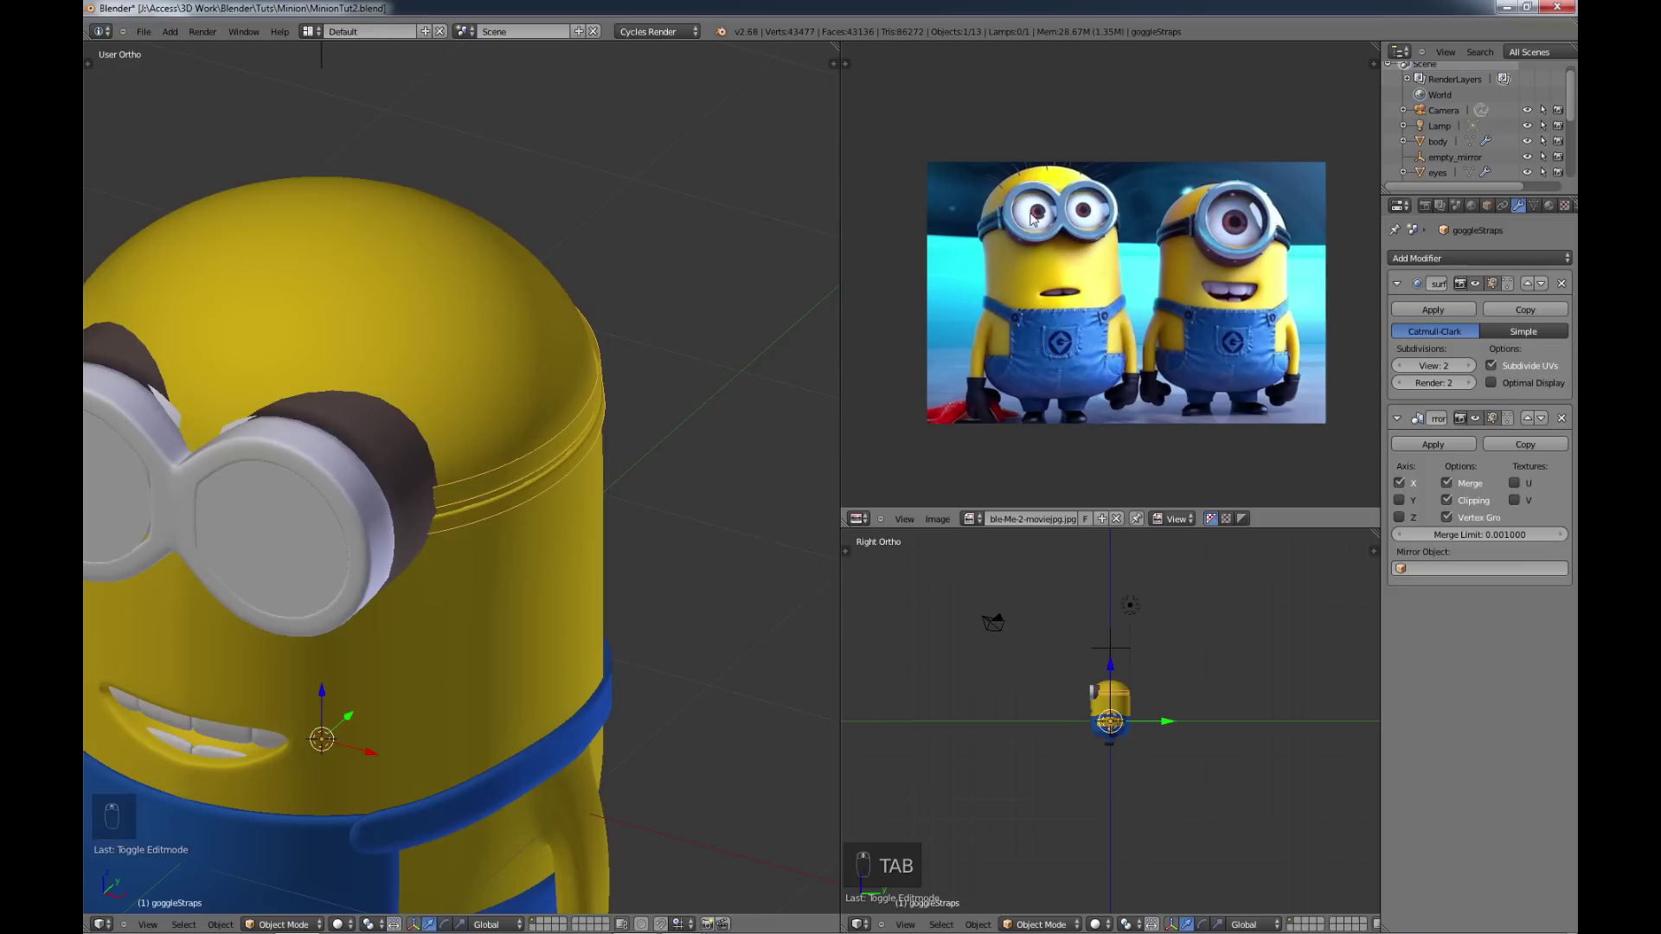
Step: Thicken the goggleStraps band with a Solidify modifier at 0.024 thickness
{"action": "left_click_drag", "start_coordinate": [789, 430], "coordinate": [510, 523]}
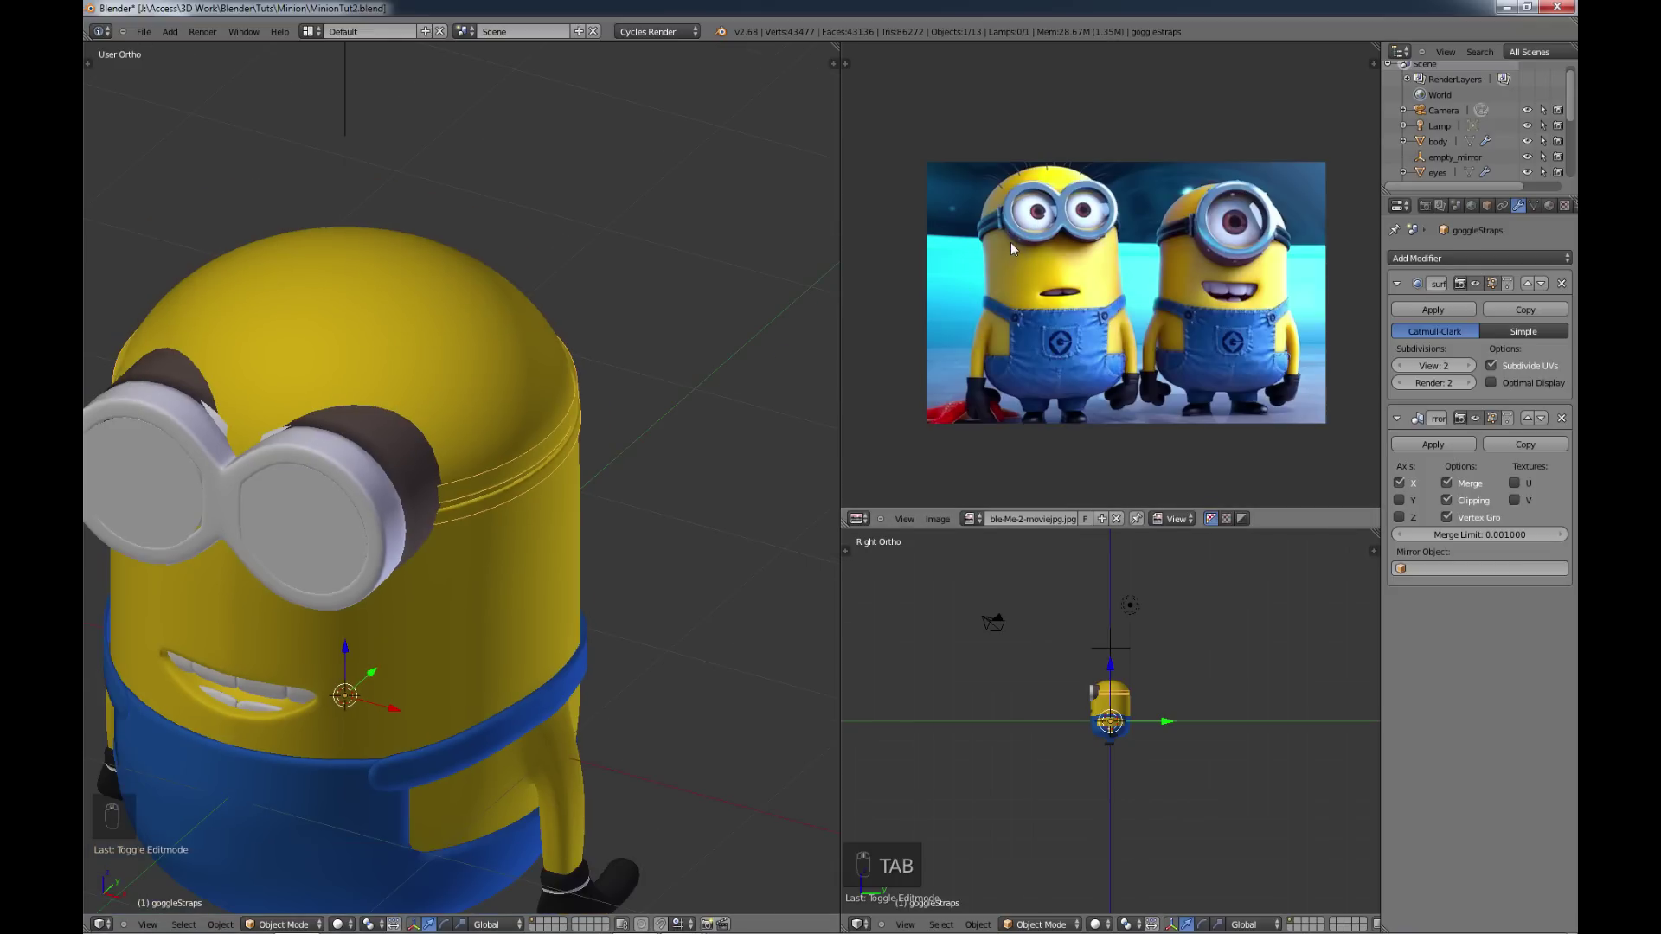
{"action": "left_click_drag", "start_coordinate": [593, 449], "coordinate": [545, 510]}
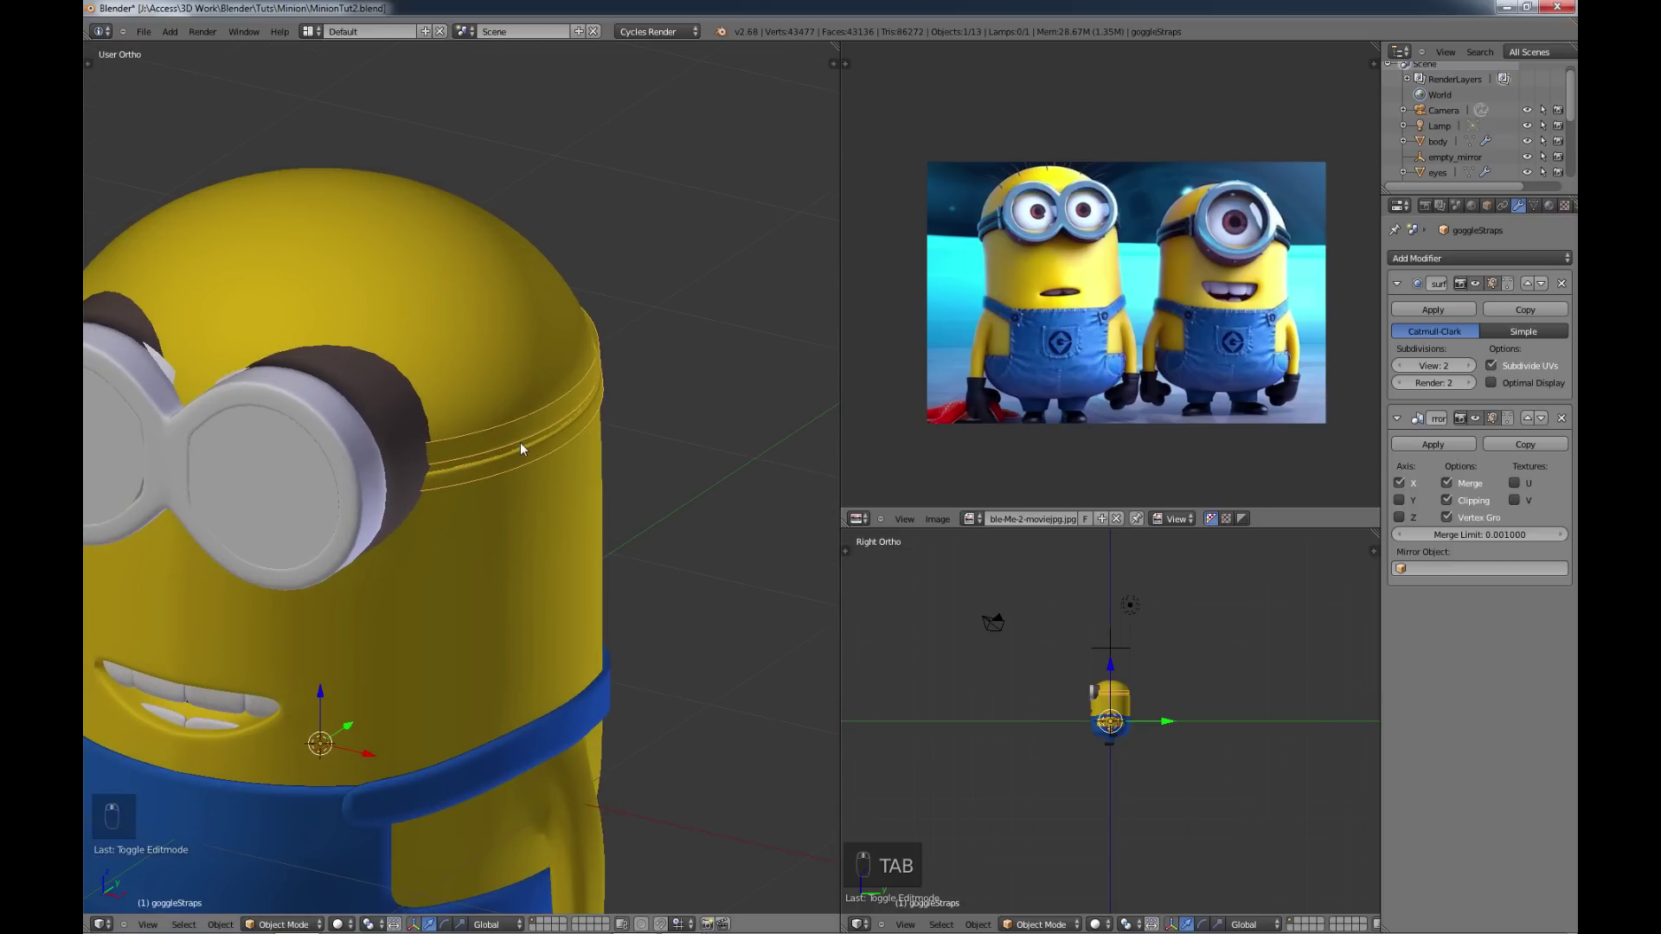
{"action": "middle_click", "coordinate": [1477, 313]}
{"action": "left_click_drag", "start_coordinate": [1473, 259], "coordinate": [1223, 508]}
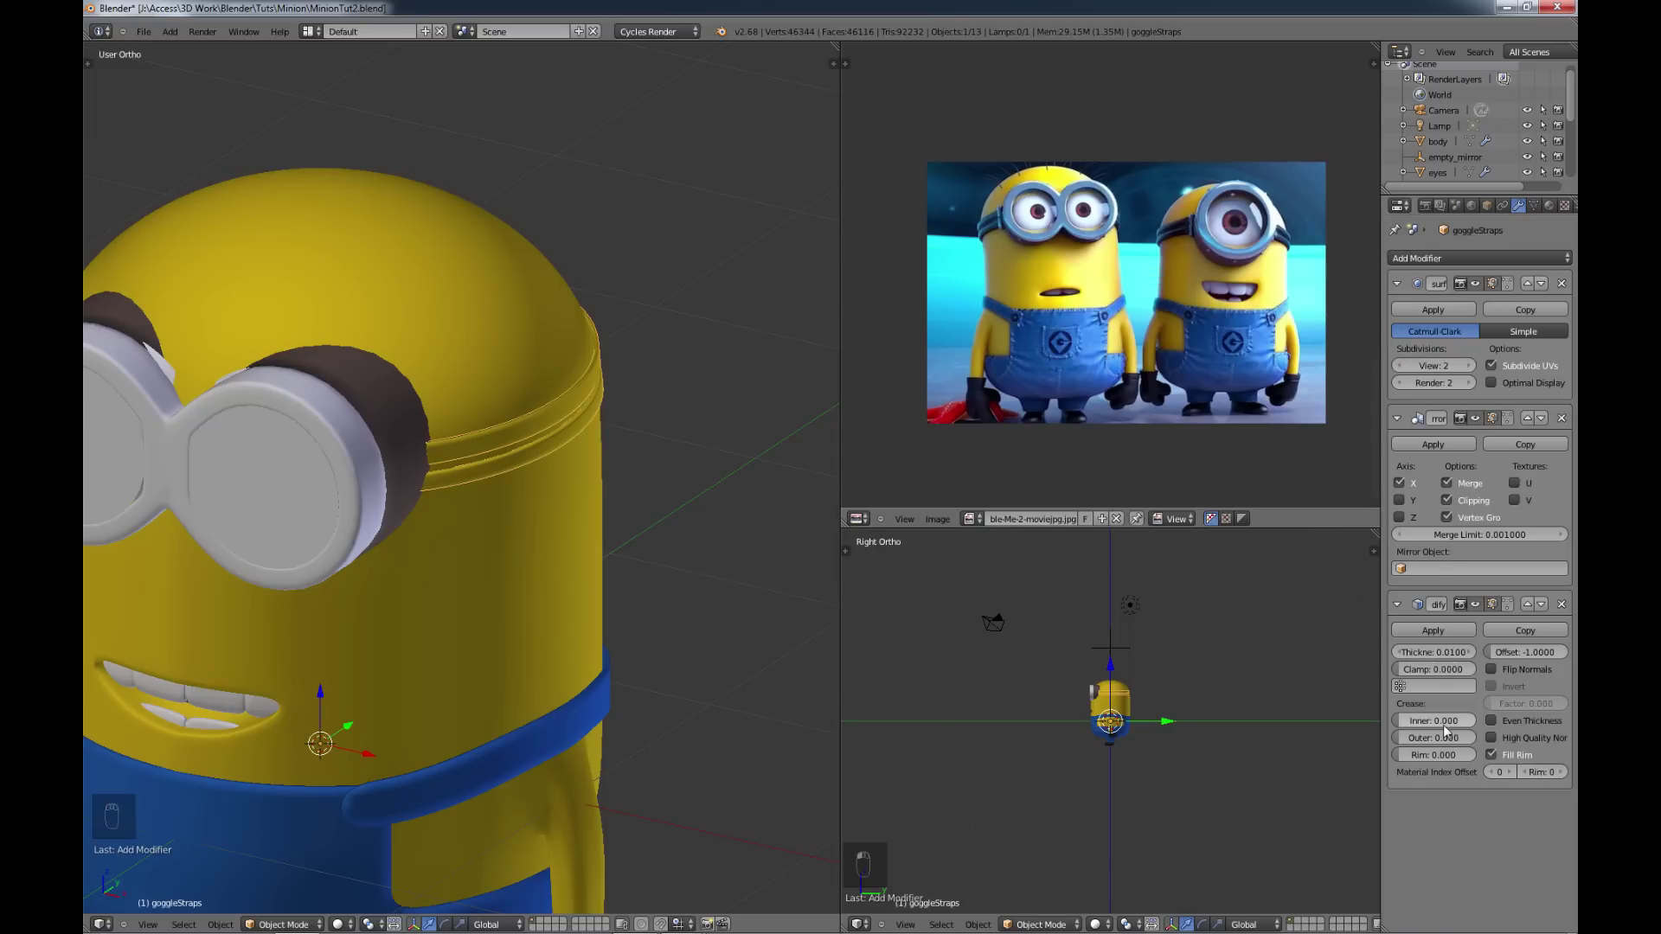
{"action": "left_click_drag", "start_coordinate": [1470, 660], "coordinate": [615, 507]}
{"action": "middle_click", "coordinate": [614, 507]}
{"action": "key", "text": "a"}
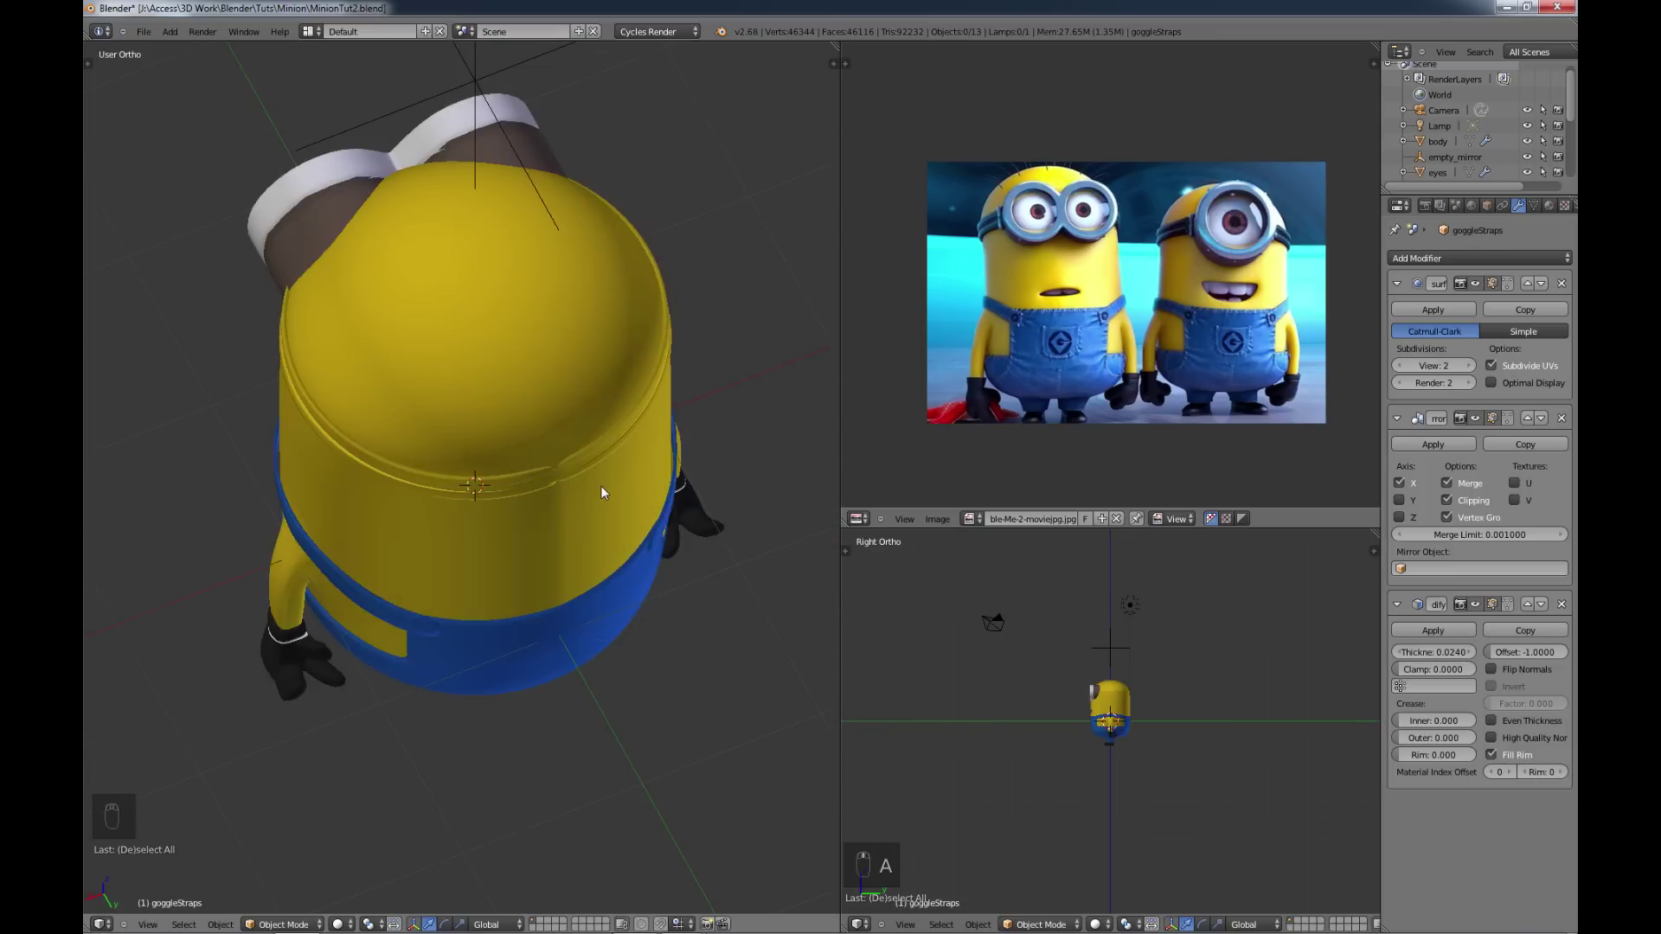
Step: Rescale the whole strap mesh and give it the dark rubber material
{"action": "key", "text": "Tab"}
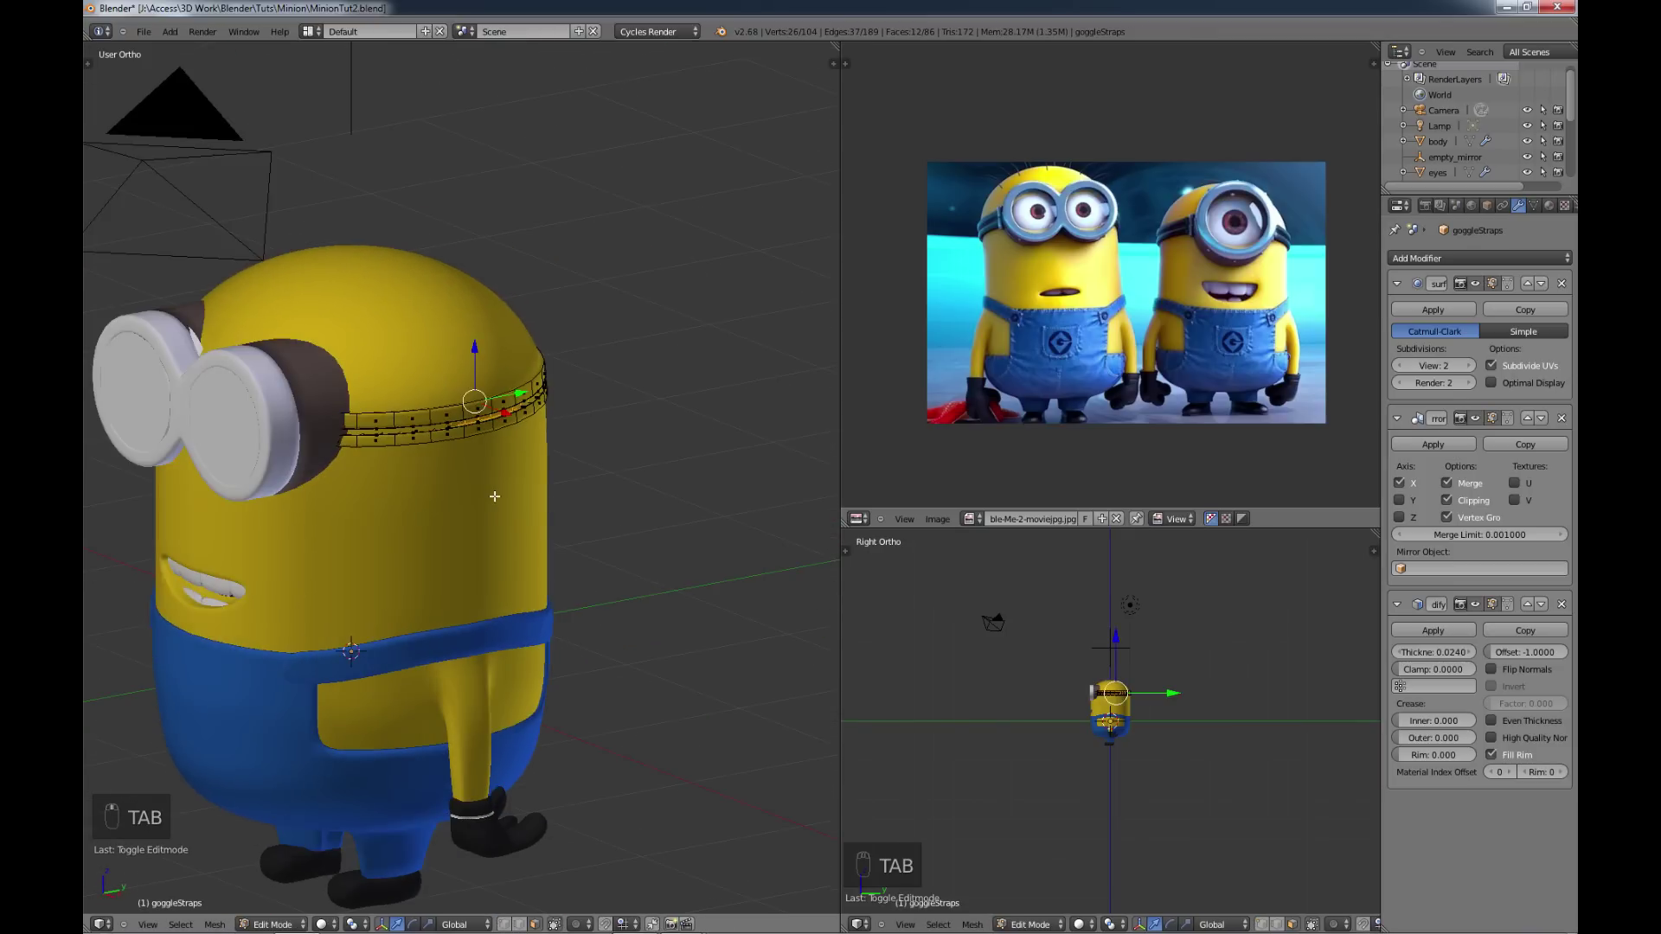
{"action": "key", "text": "a"}
{"action": "key", "text": "a"}
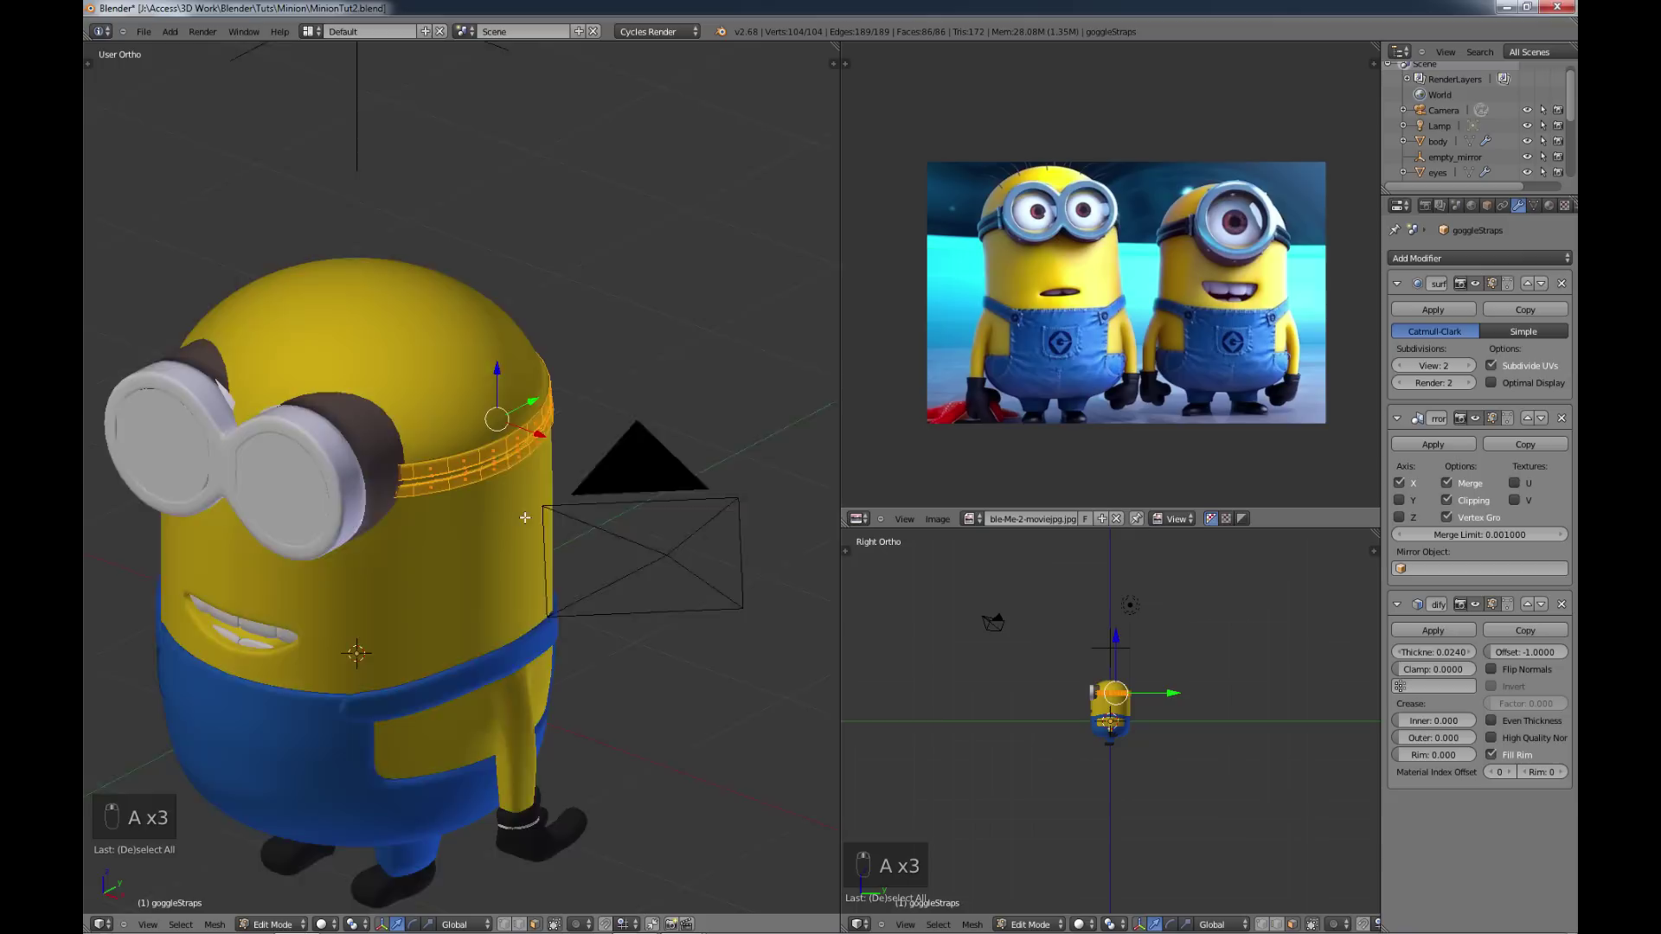
{"action": "key", "text": "s"}
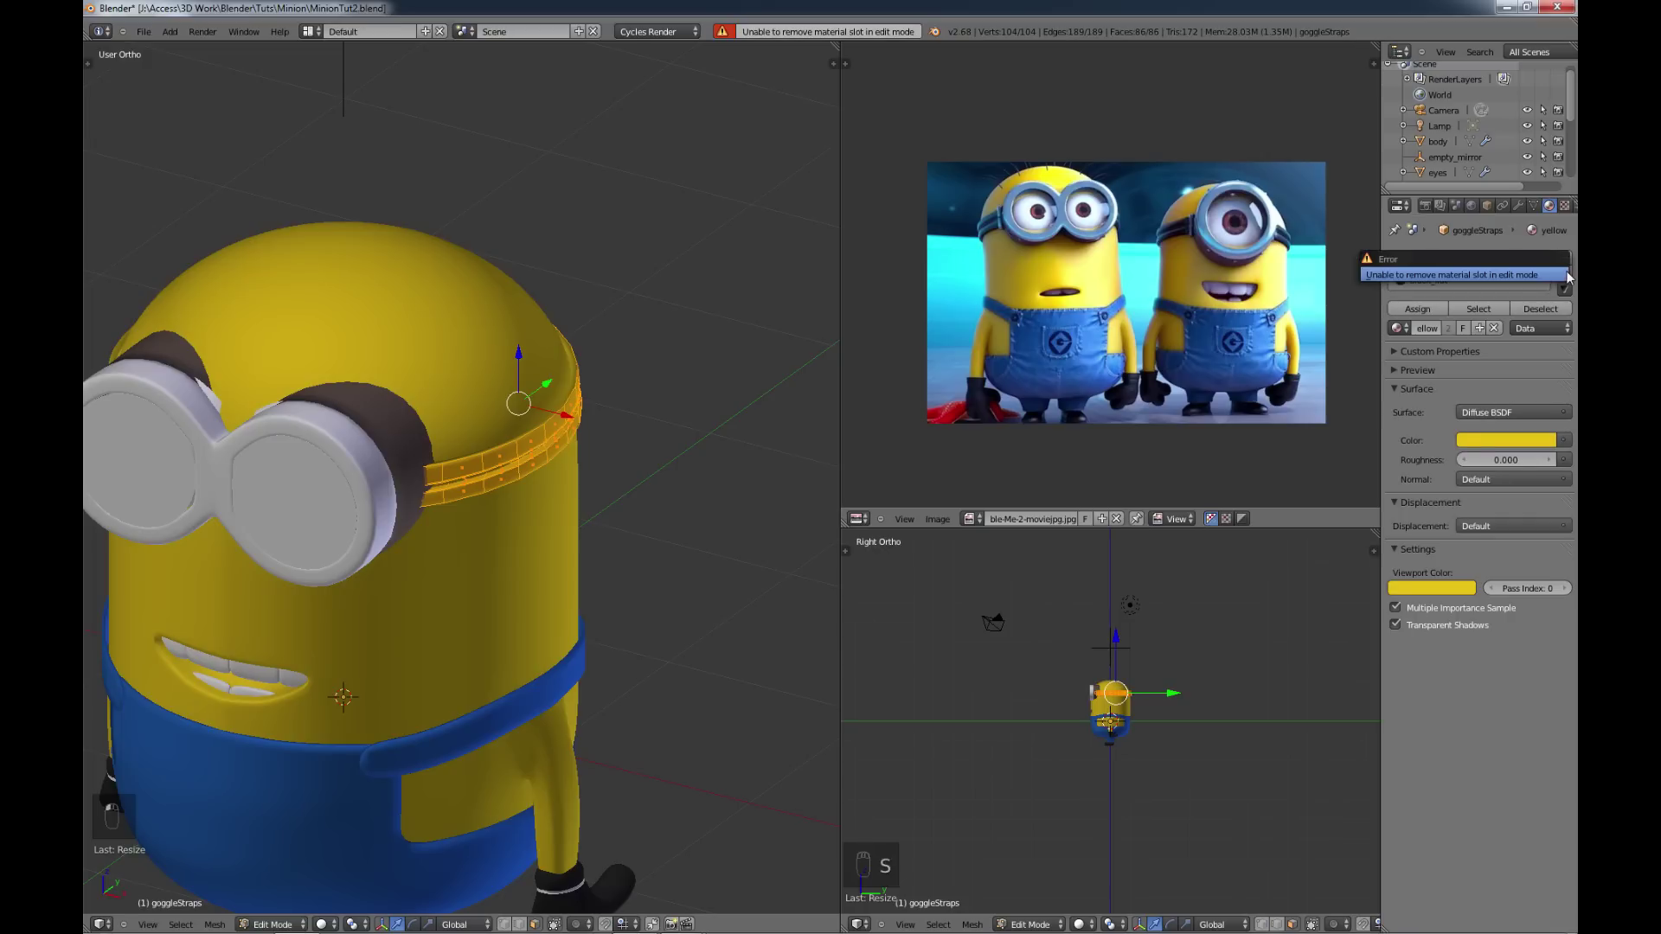
{"action": "key", "text": "Tab"}
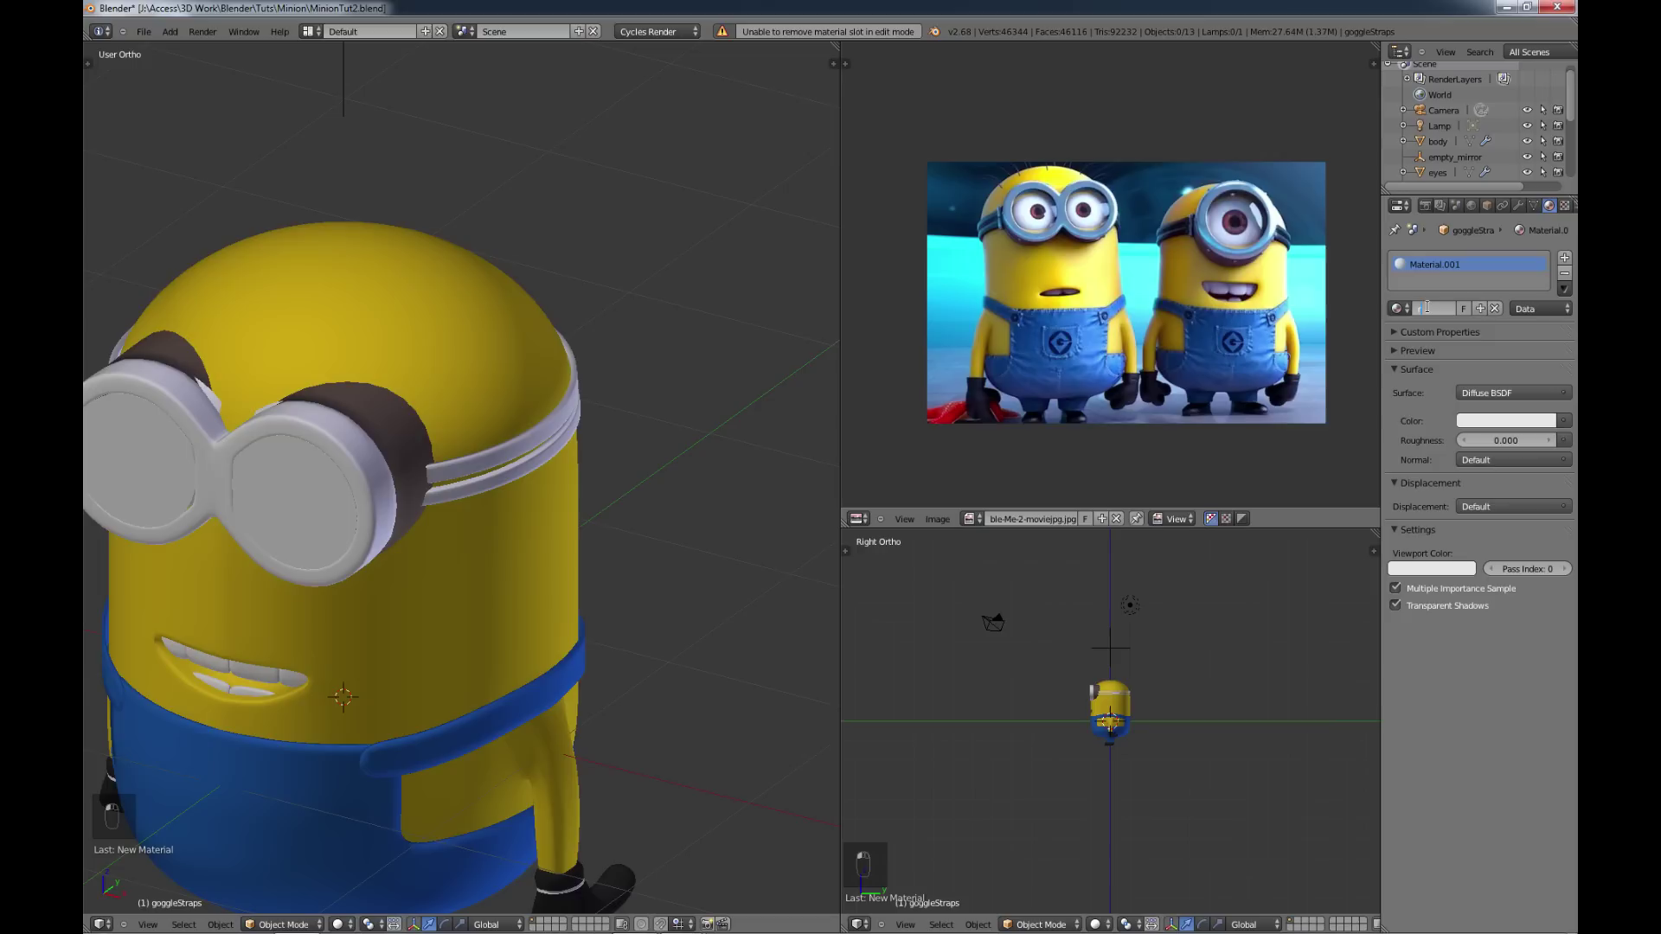
{"action": "key", "text": "b"}
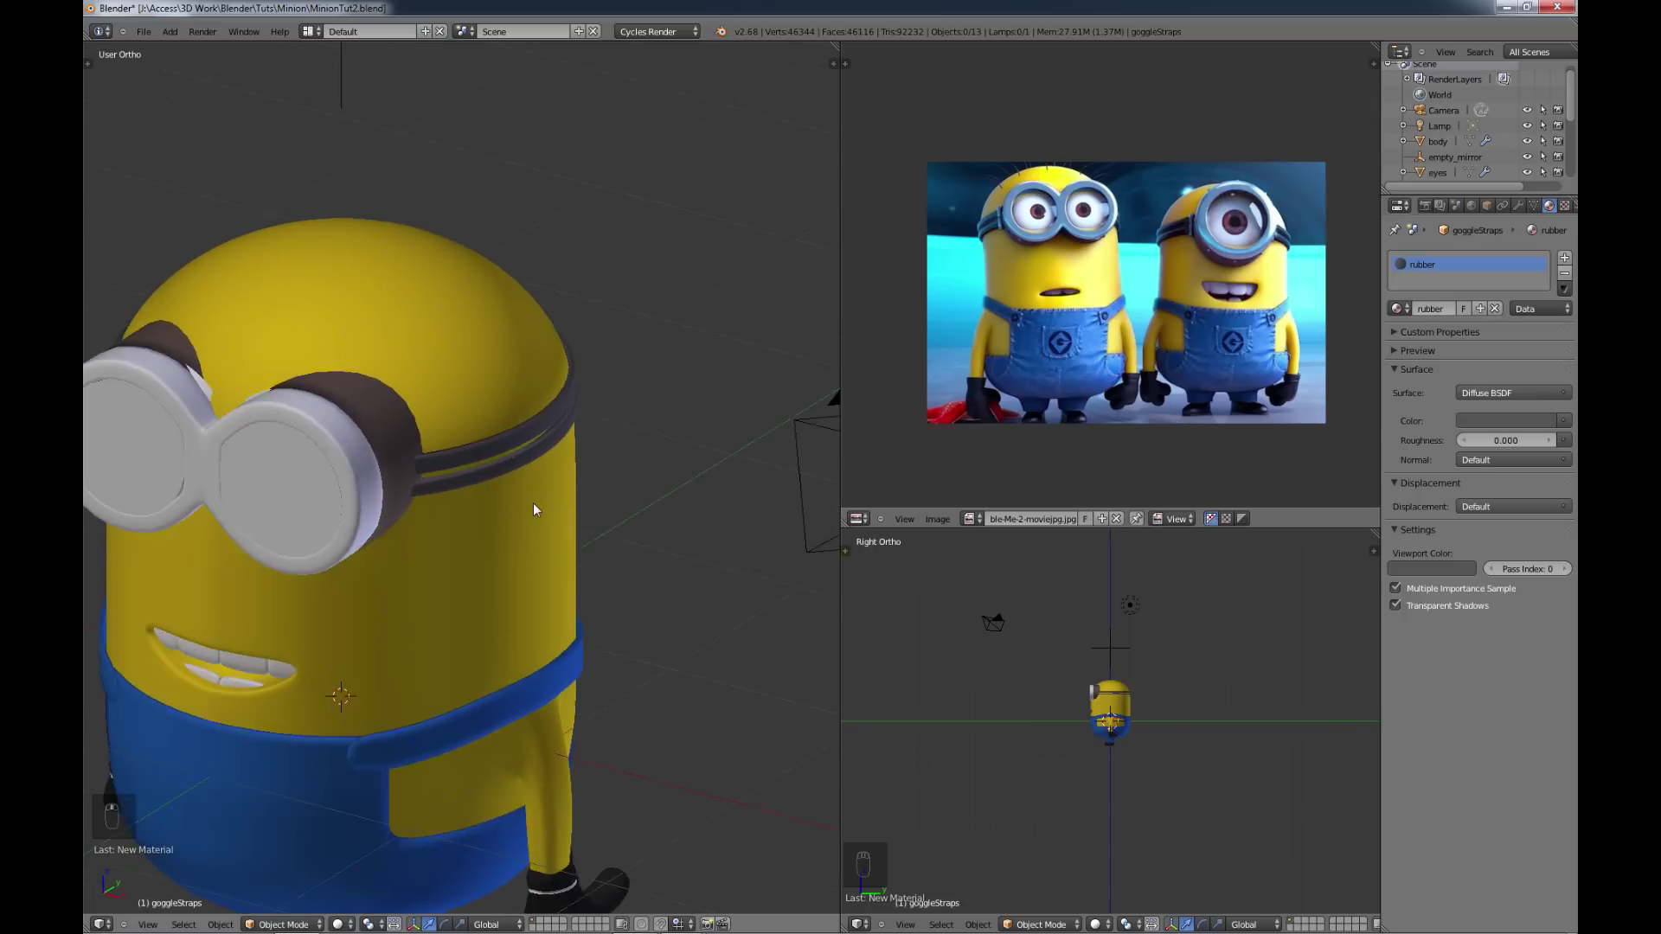
{"action": "key", "text": "Tab"}
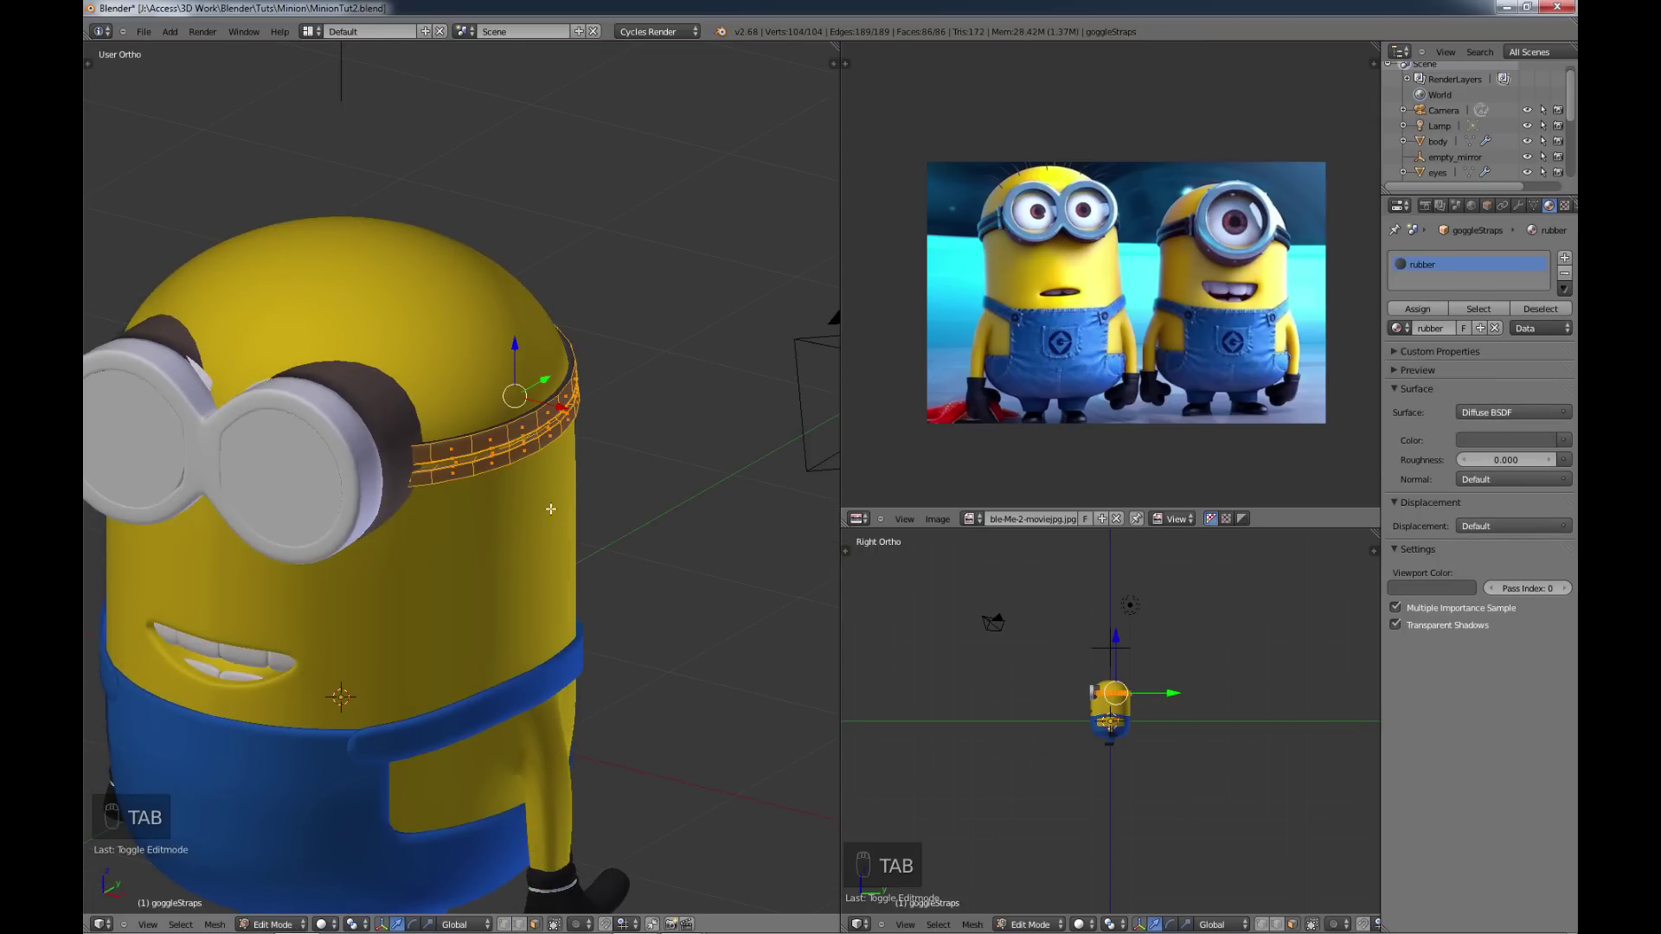
{"action": "key", "text": "s"}
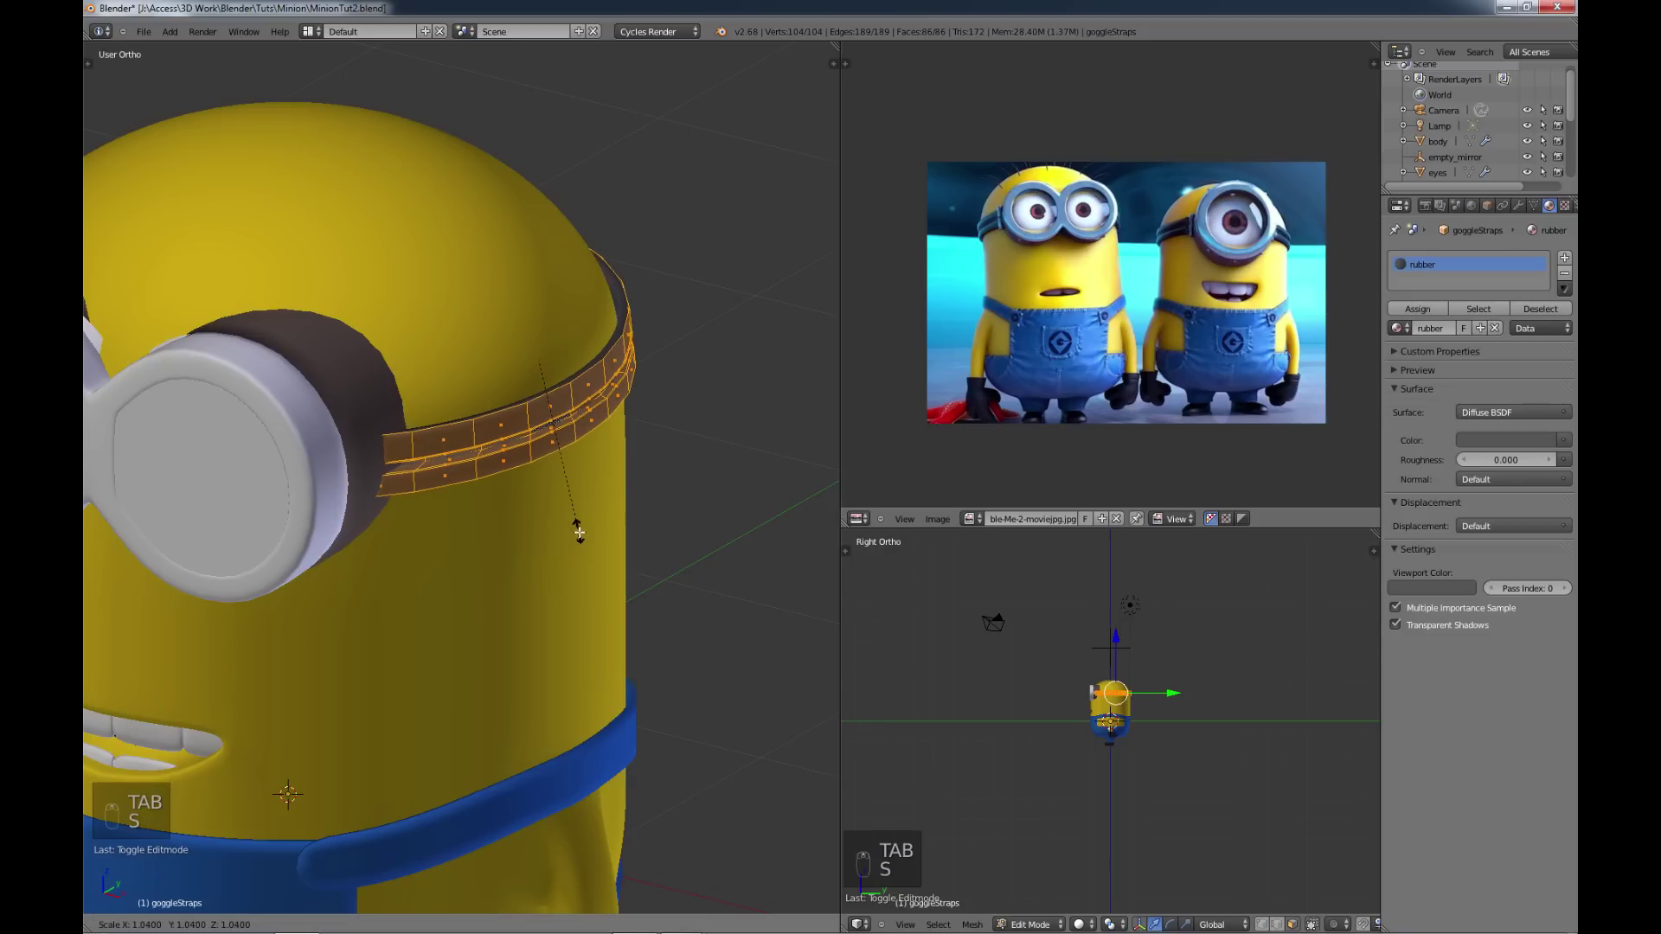
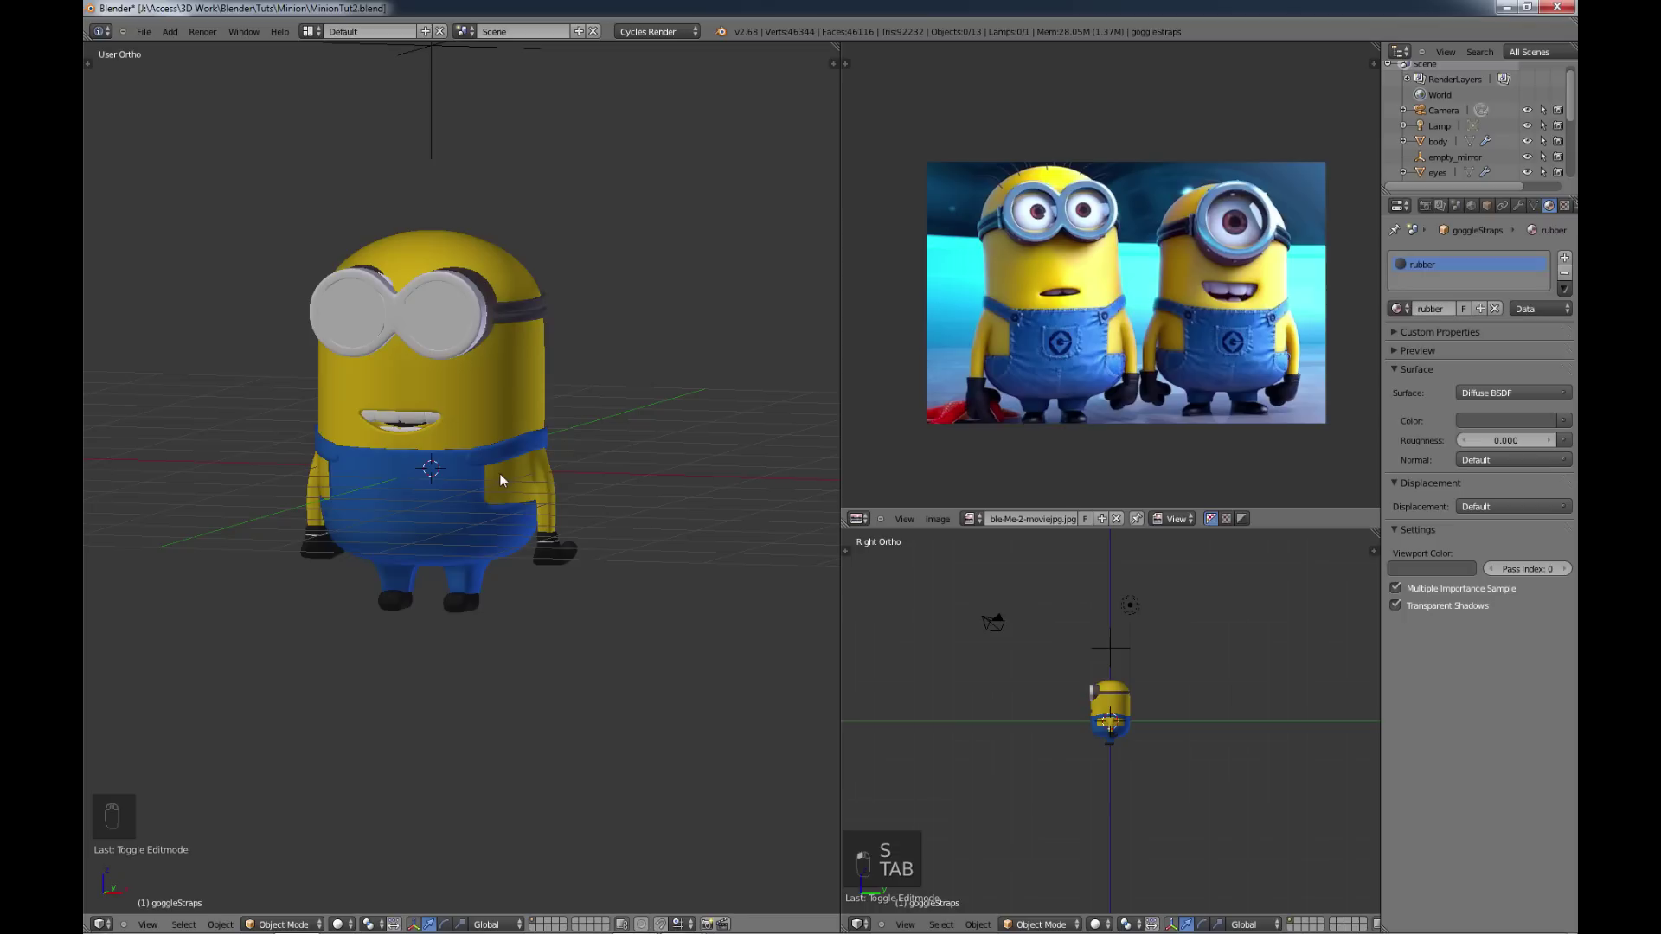
Step: Save over the Minion file and make the lower view look through the camera
{"action": "key", "text": "ctrl+s"}
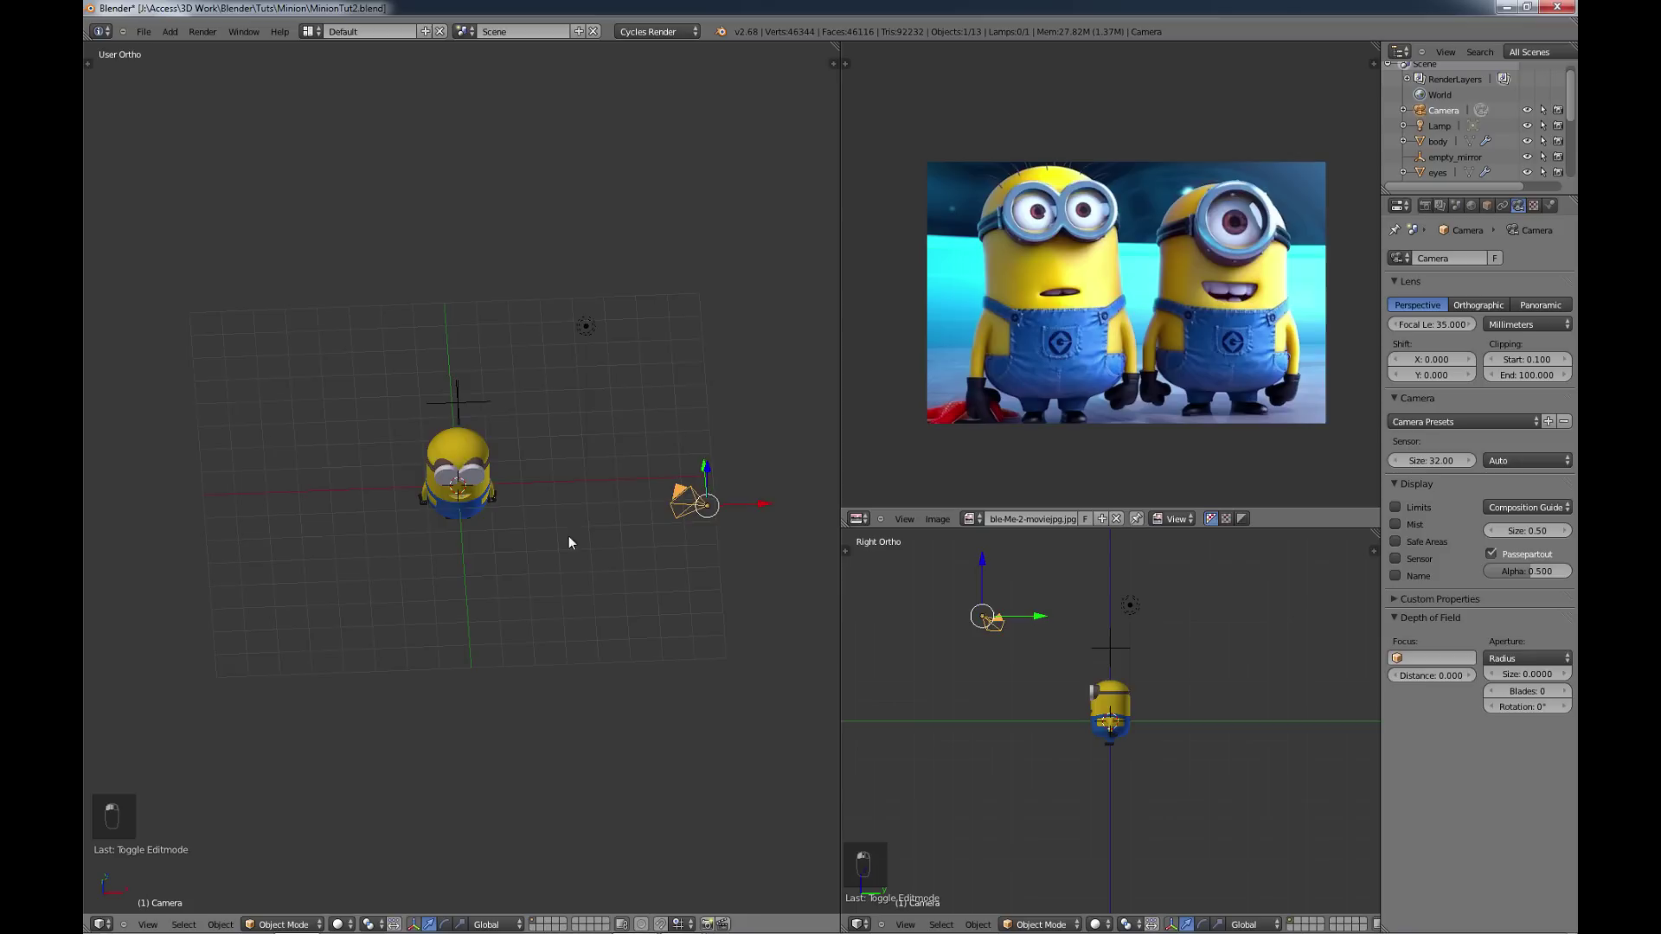
{"action": "key", "text": "shift+a"}
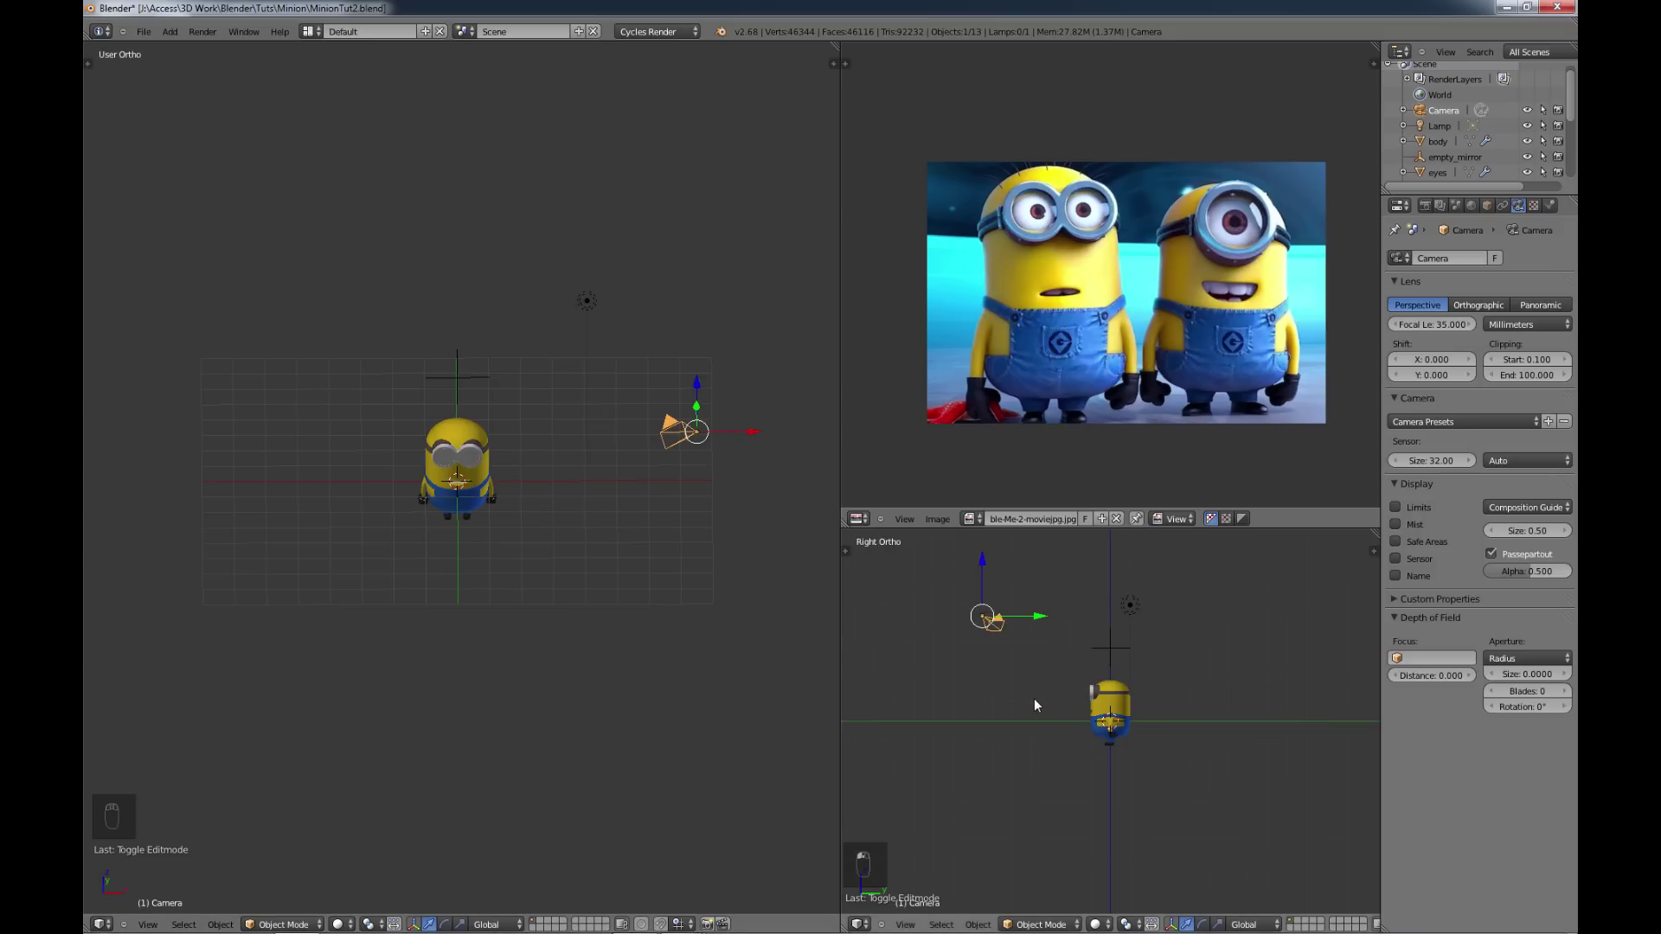
{"action": "key", "text": "ctrl+KP_0"}
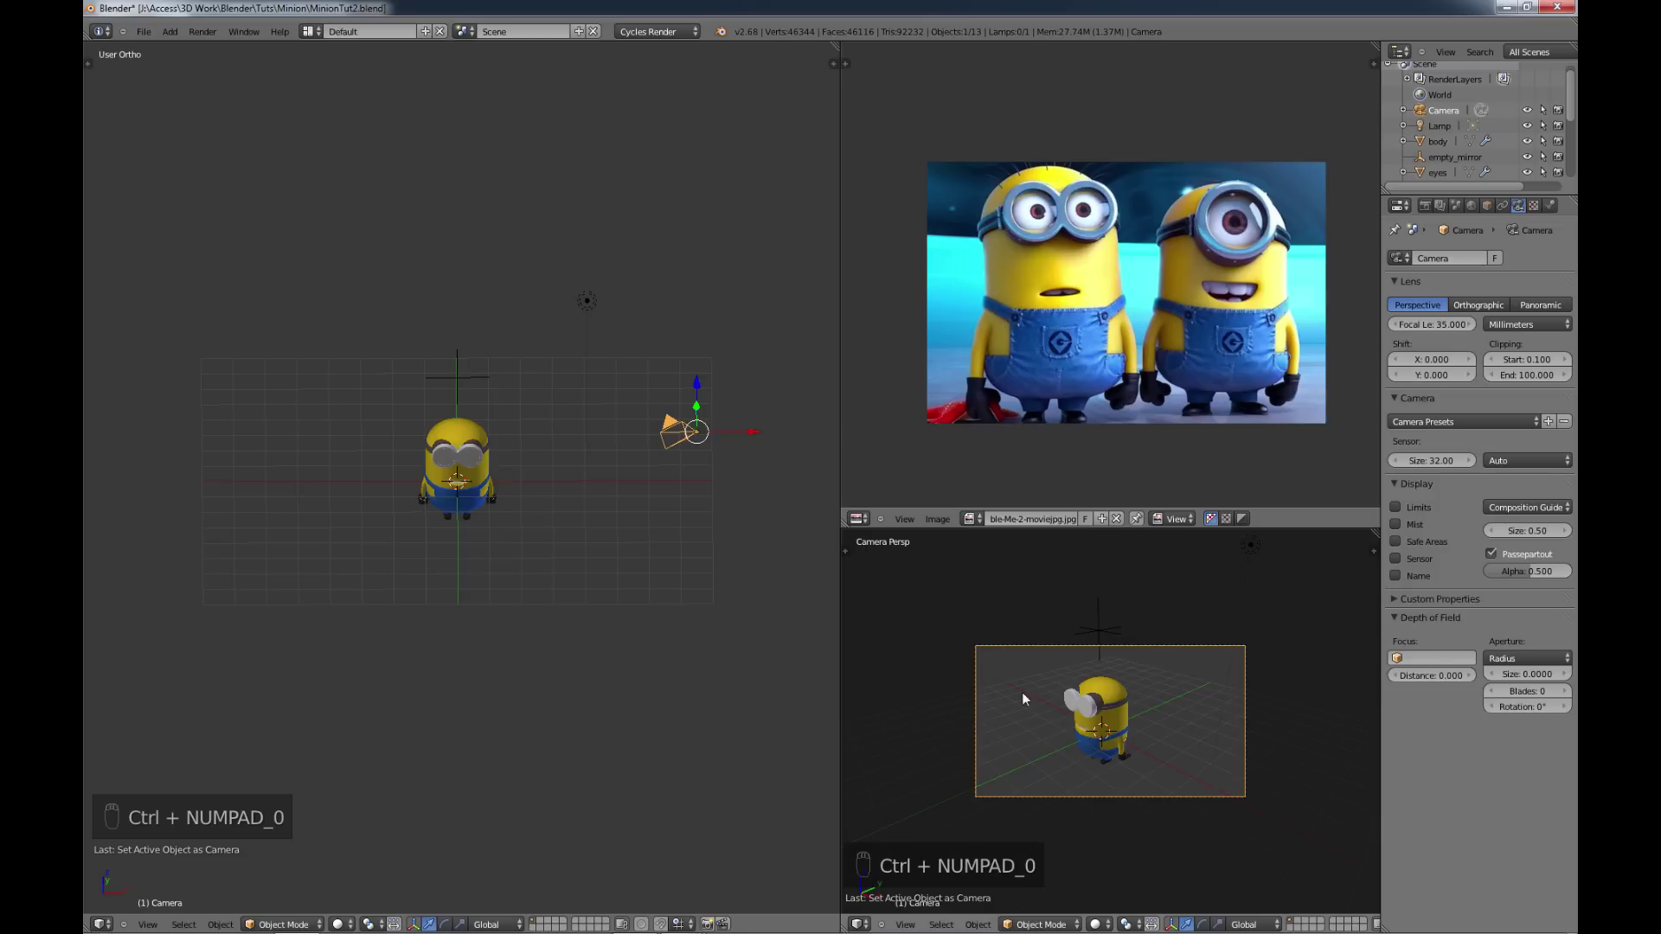
{"action": "key", "text": "KP_7"}
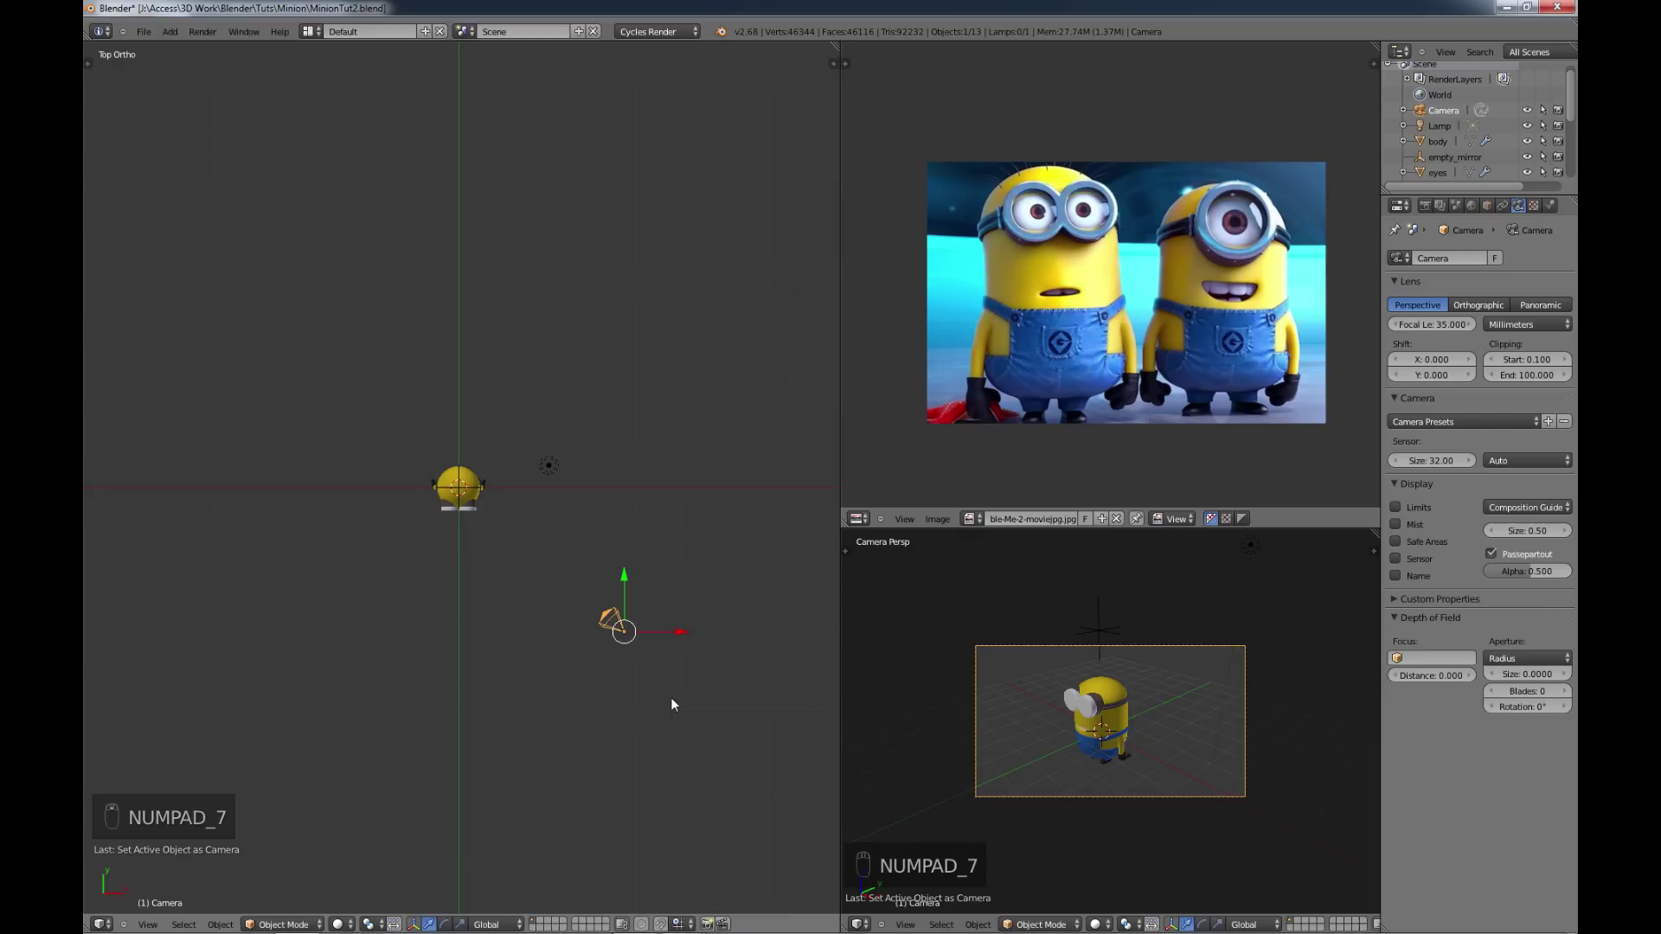
Step: Move the camera off to the side of the Minion in top view
{"action": "key", "text": "r"}
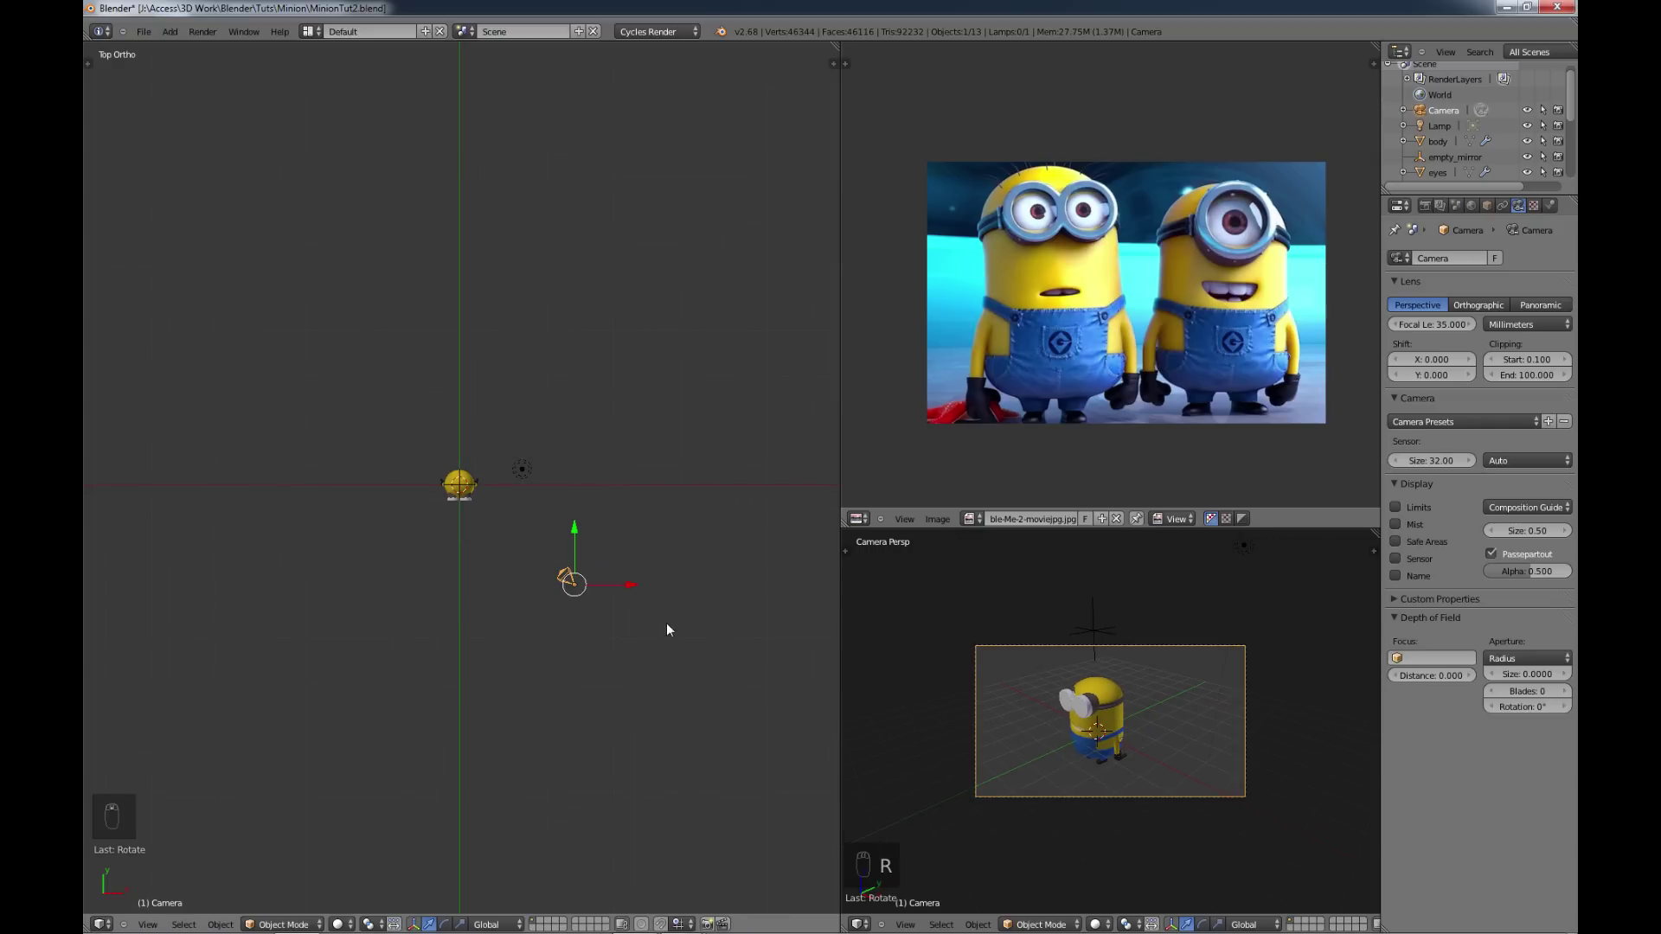
{"action": "key", "text": "g"}
{"action": "key", "text": "r"}
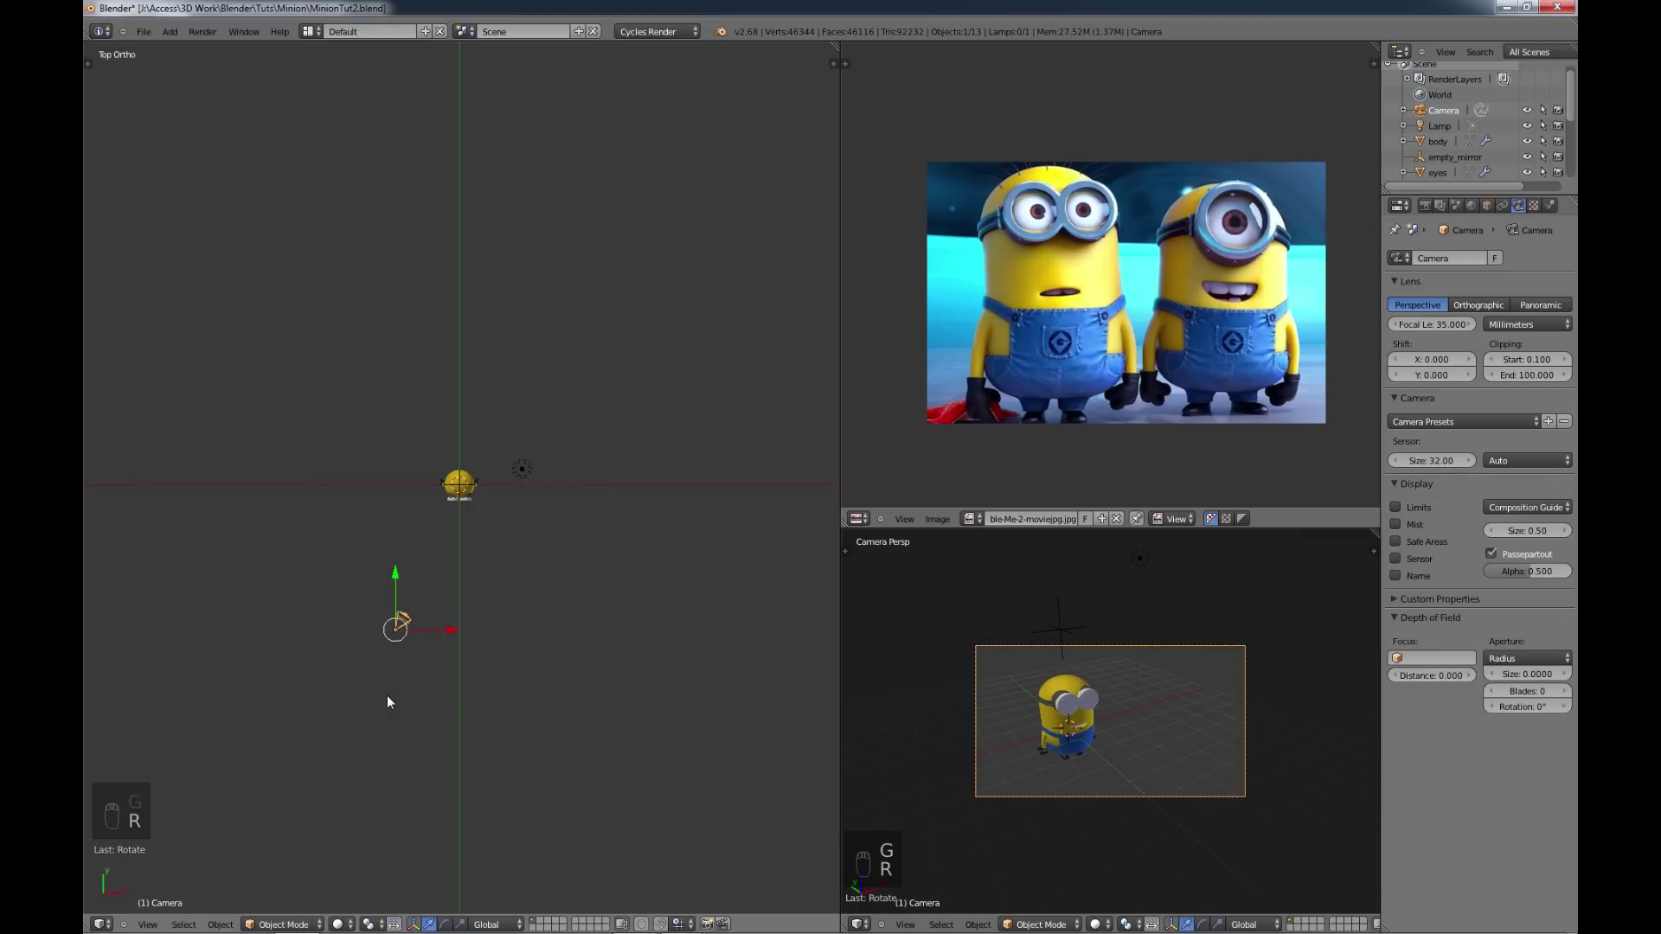
{"action": "key", "text": "KP_1"}
{"action": "left_click", "coordinate": [405, 358]}
{"action": "key", "text": "KP_3"}
Step: Lower the camera to the Minion's height in side view
{"action": "key", "text": "r"}
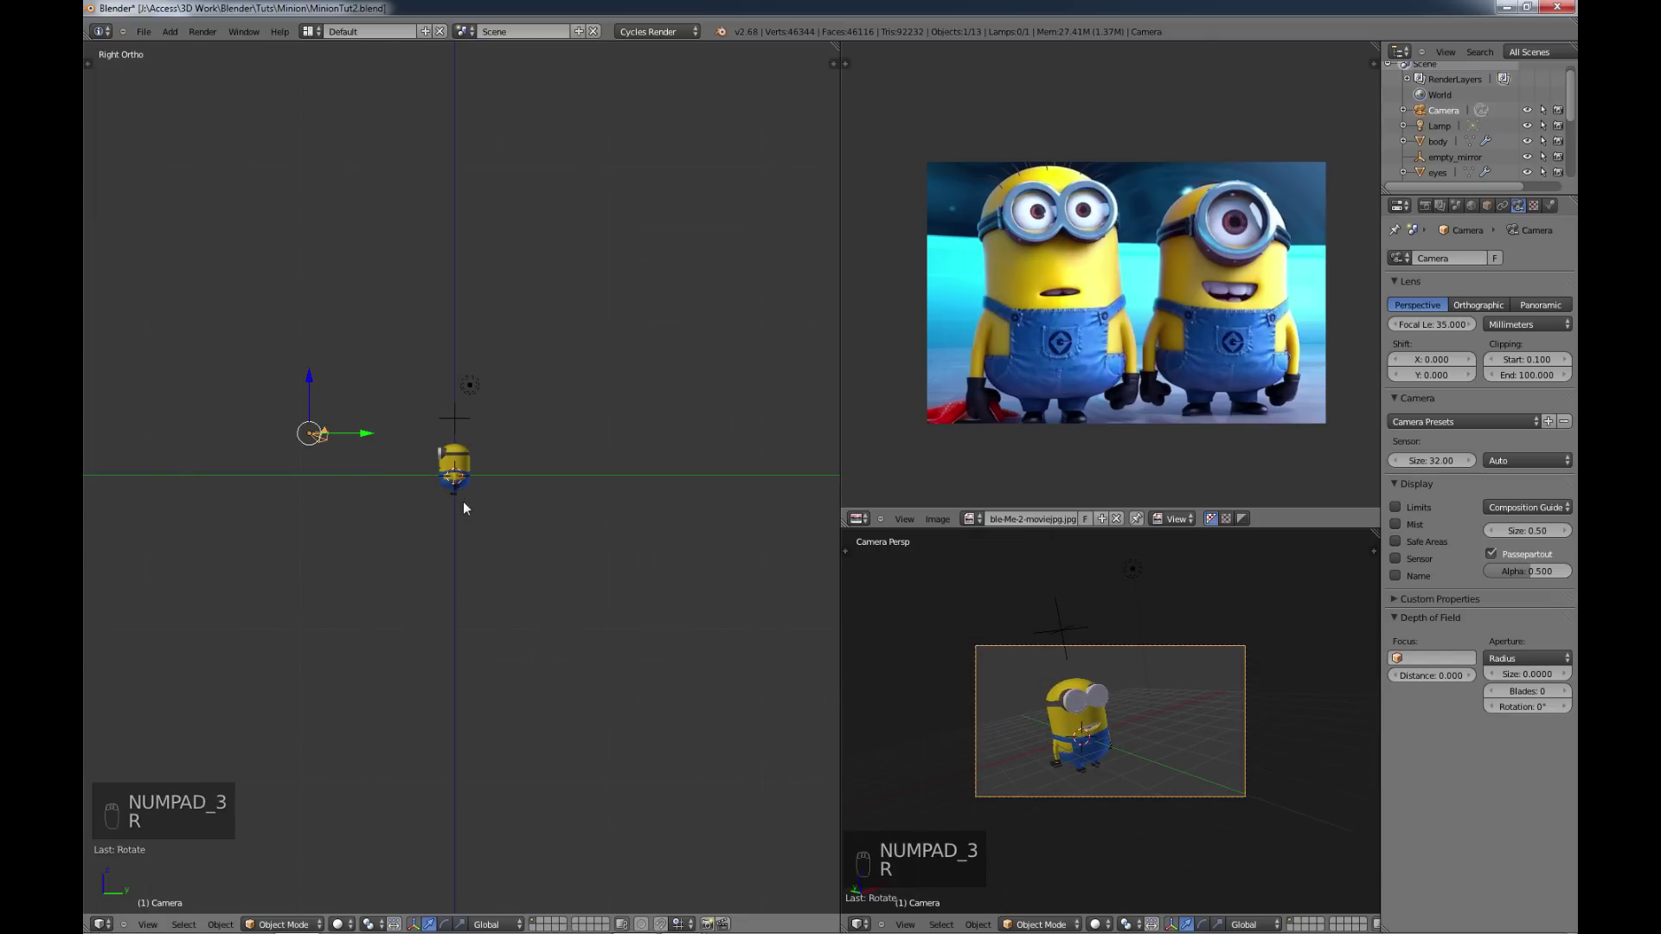
{"action": "key", "text": "r"}
{"action": "key", "text": "g"}
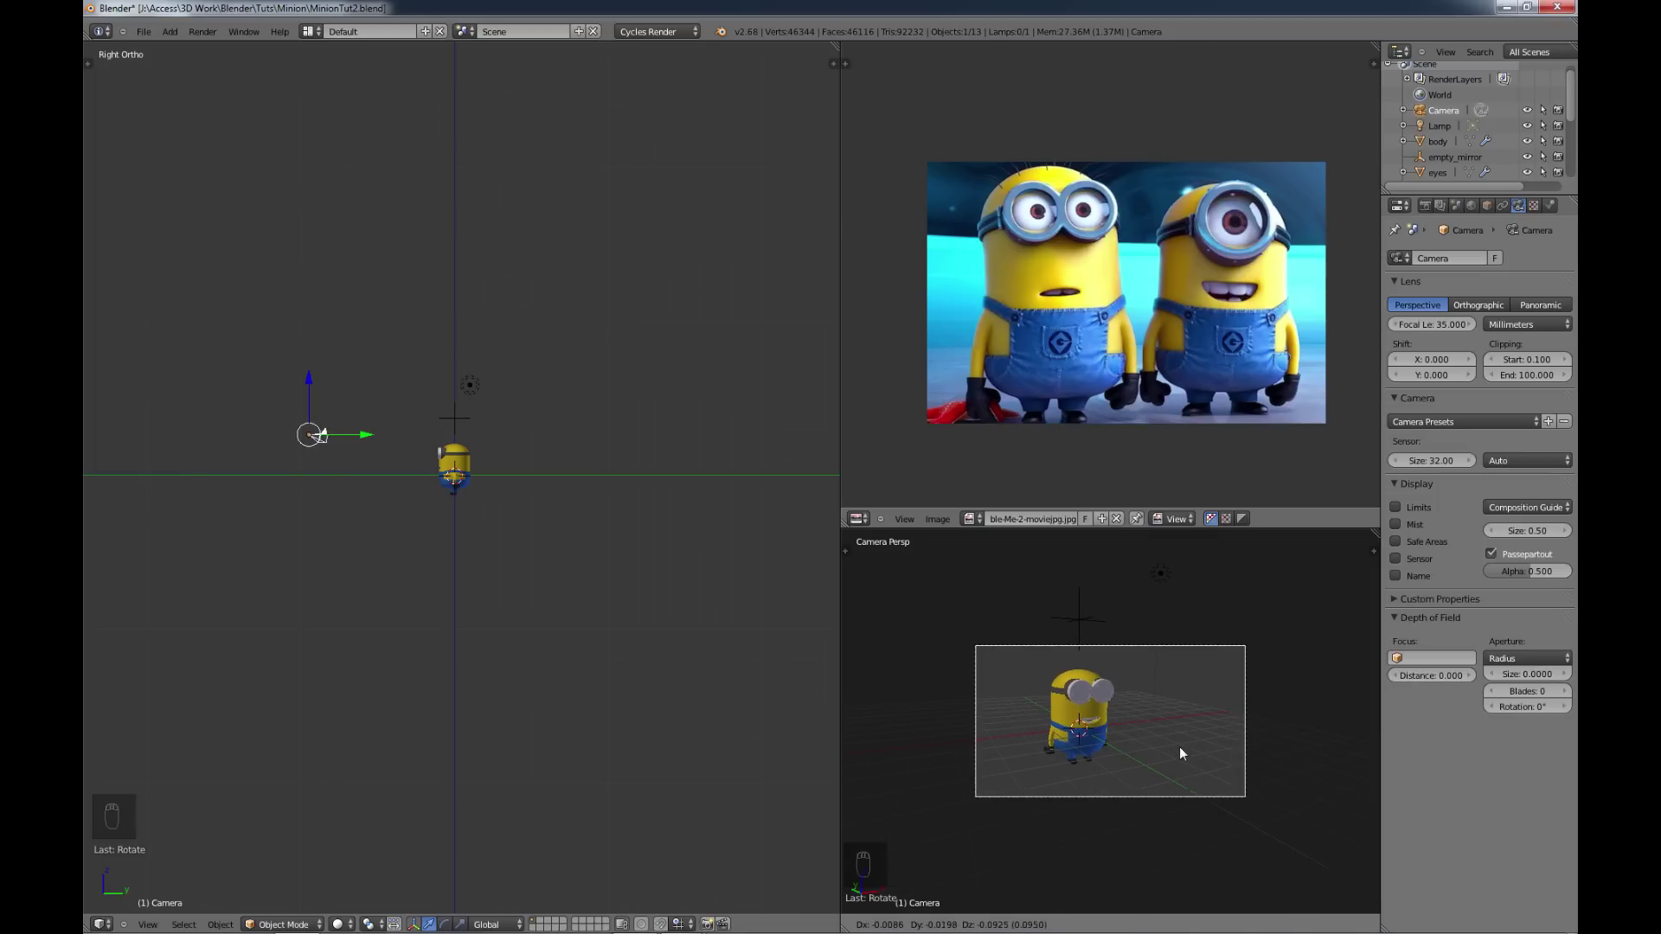
{"action": "left_click_drag", "start_coordinate": [319, 383], "coordinate": [315, 403]}
{"action": "key", "text": "r"}
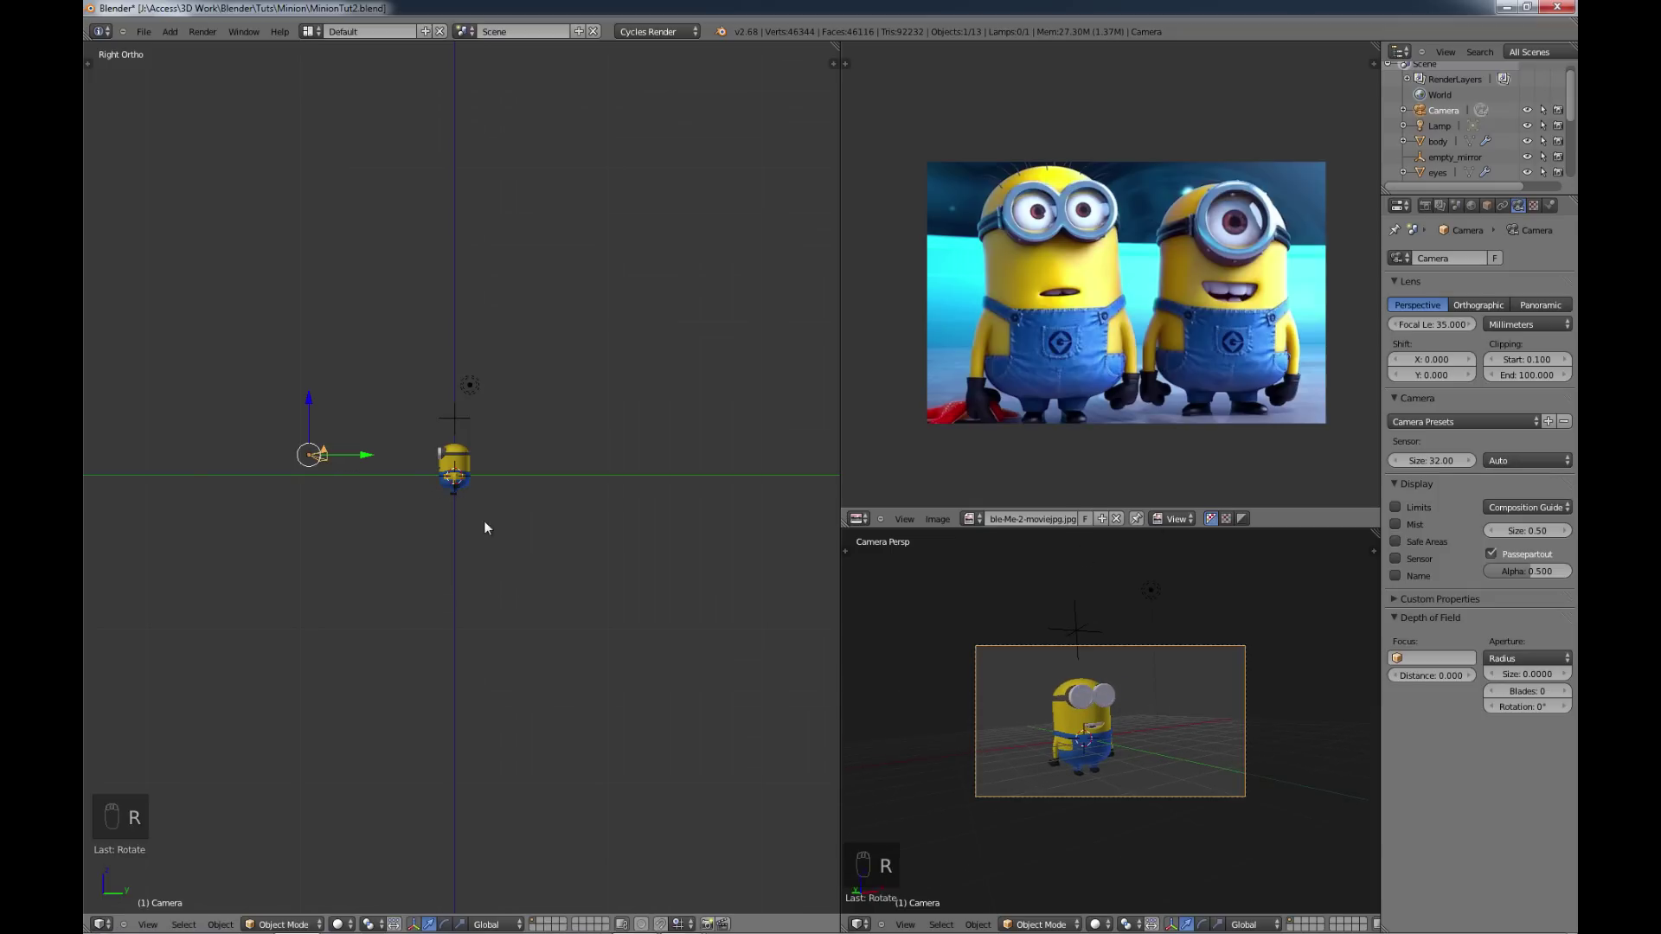
{"action": "key", "text": "r"}
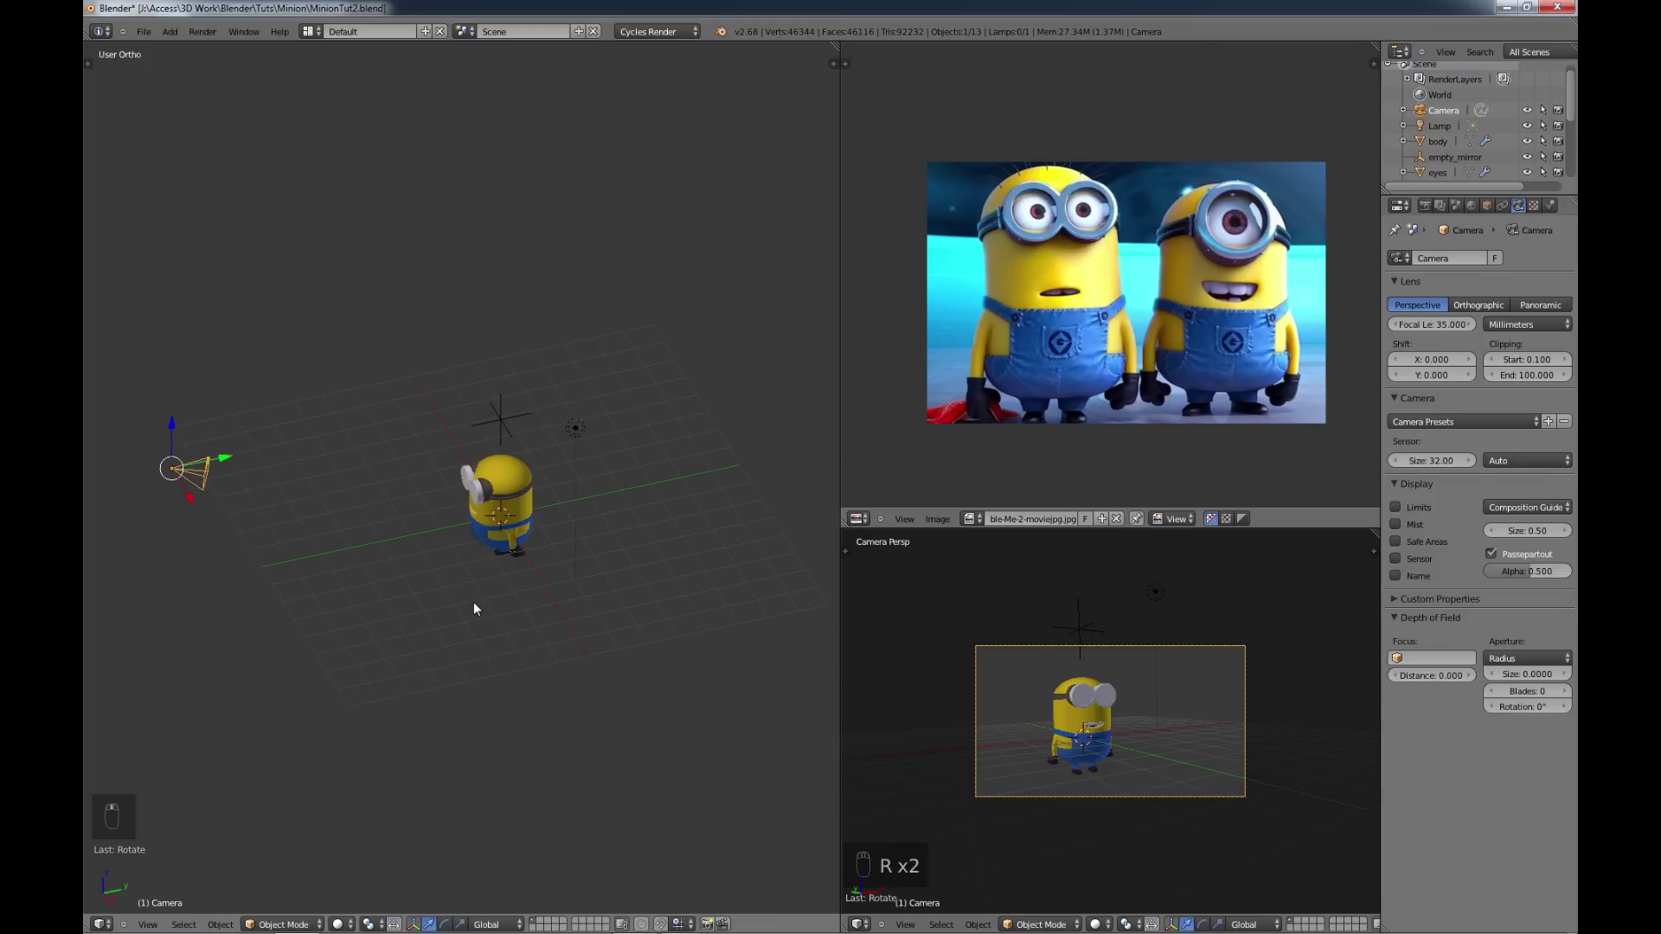
Step: Add a plane under the Minion's feet and scale it up into a large floor
{"action": "key", "text": "shift+a"}
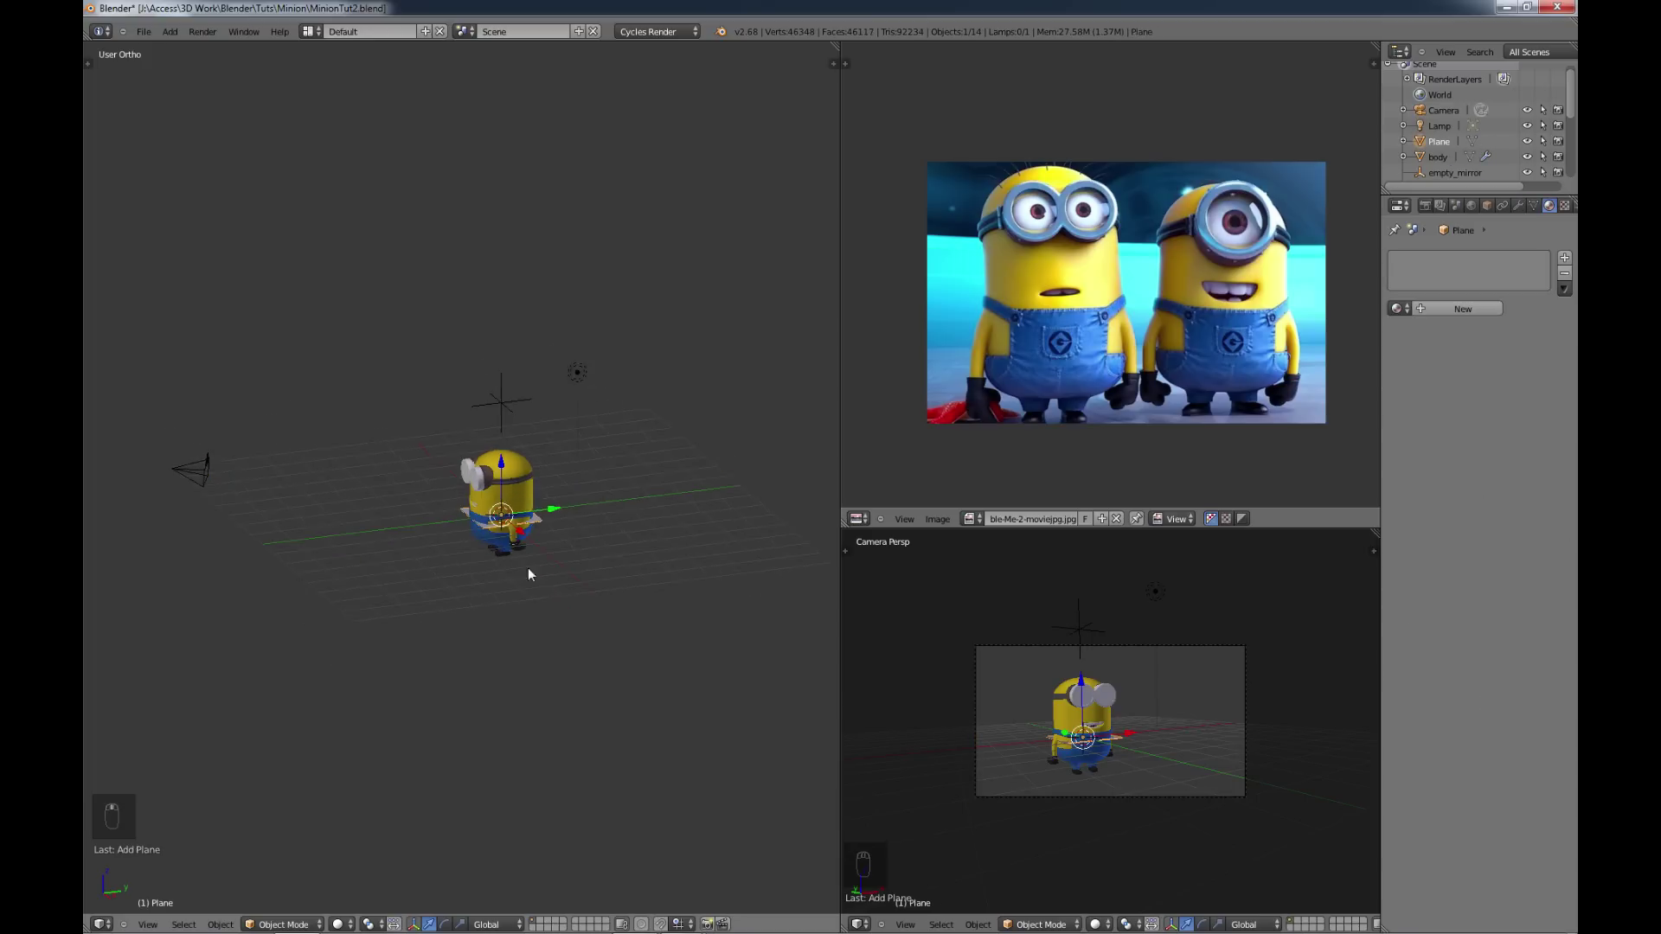
{"action": "key", "text": "s"}
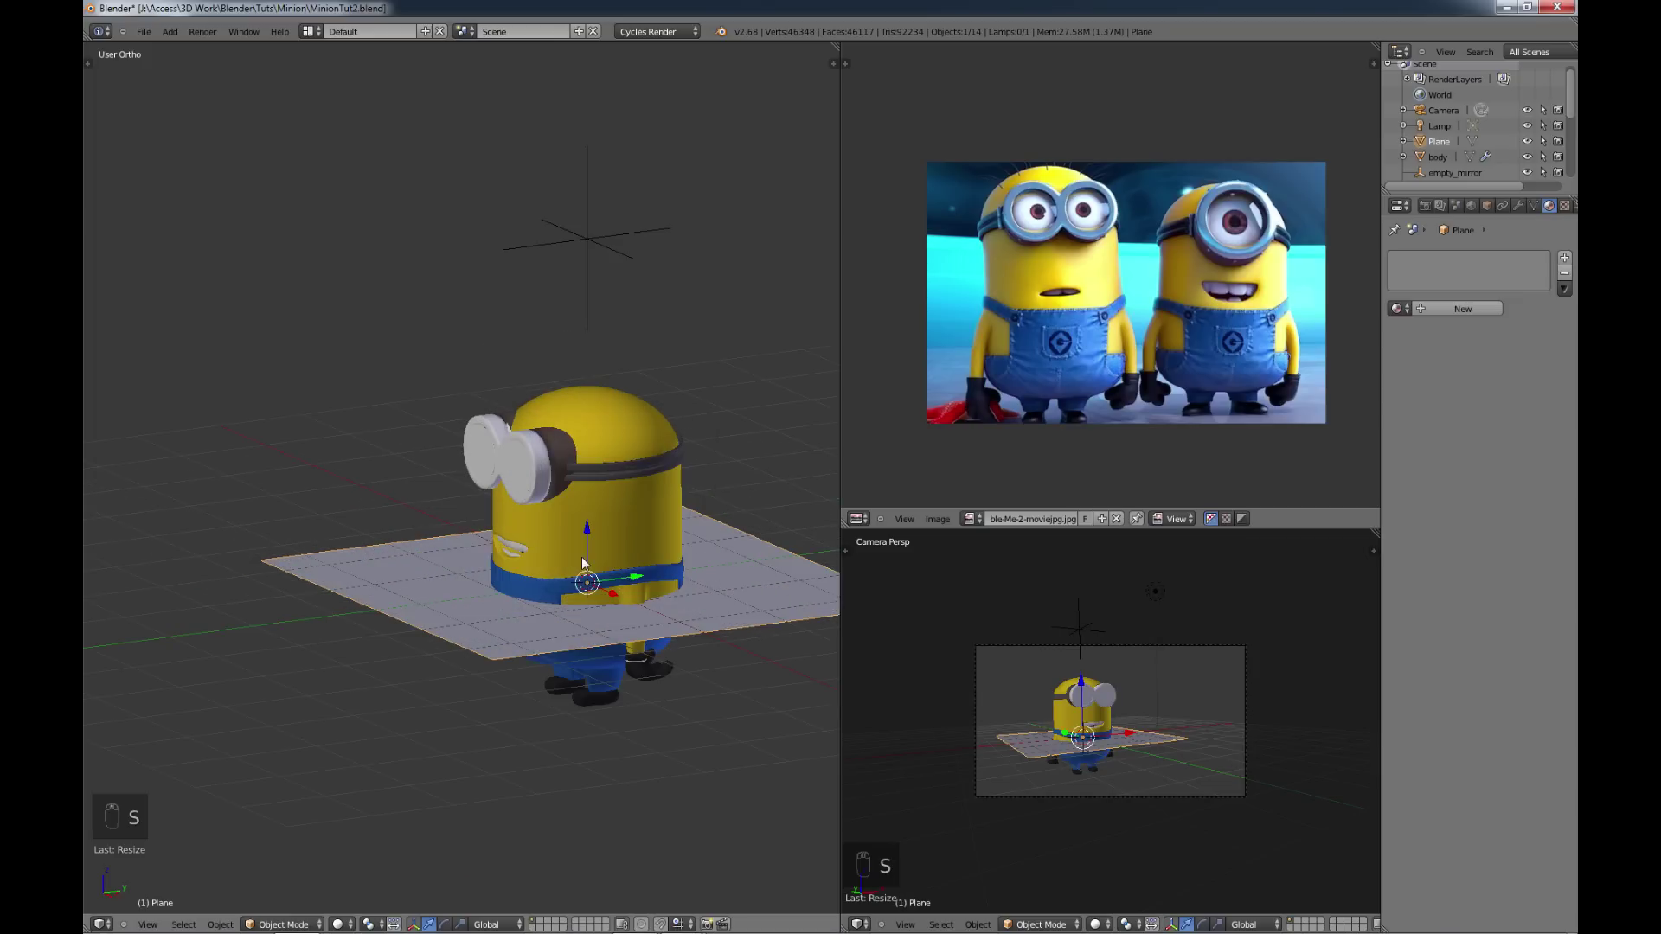
{"action": "middle_click", "coordinate": [593, 583]}
{"action": "left_click", "coordinate": [592, 662]}
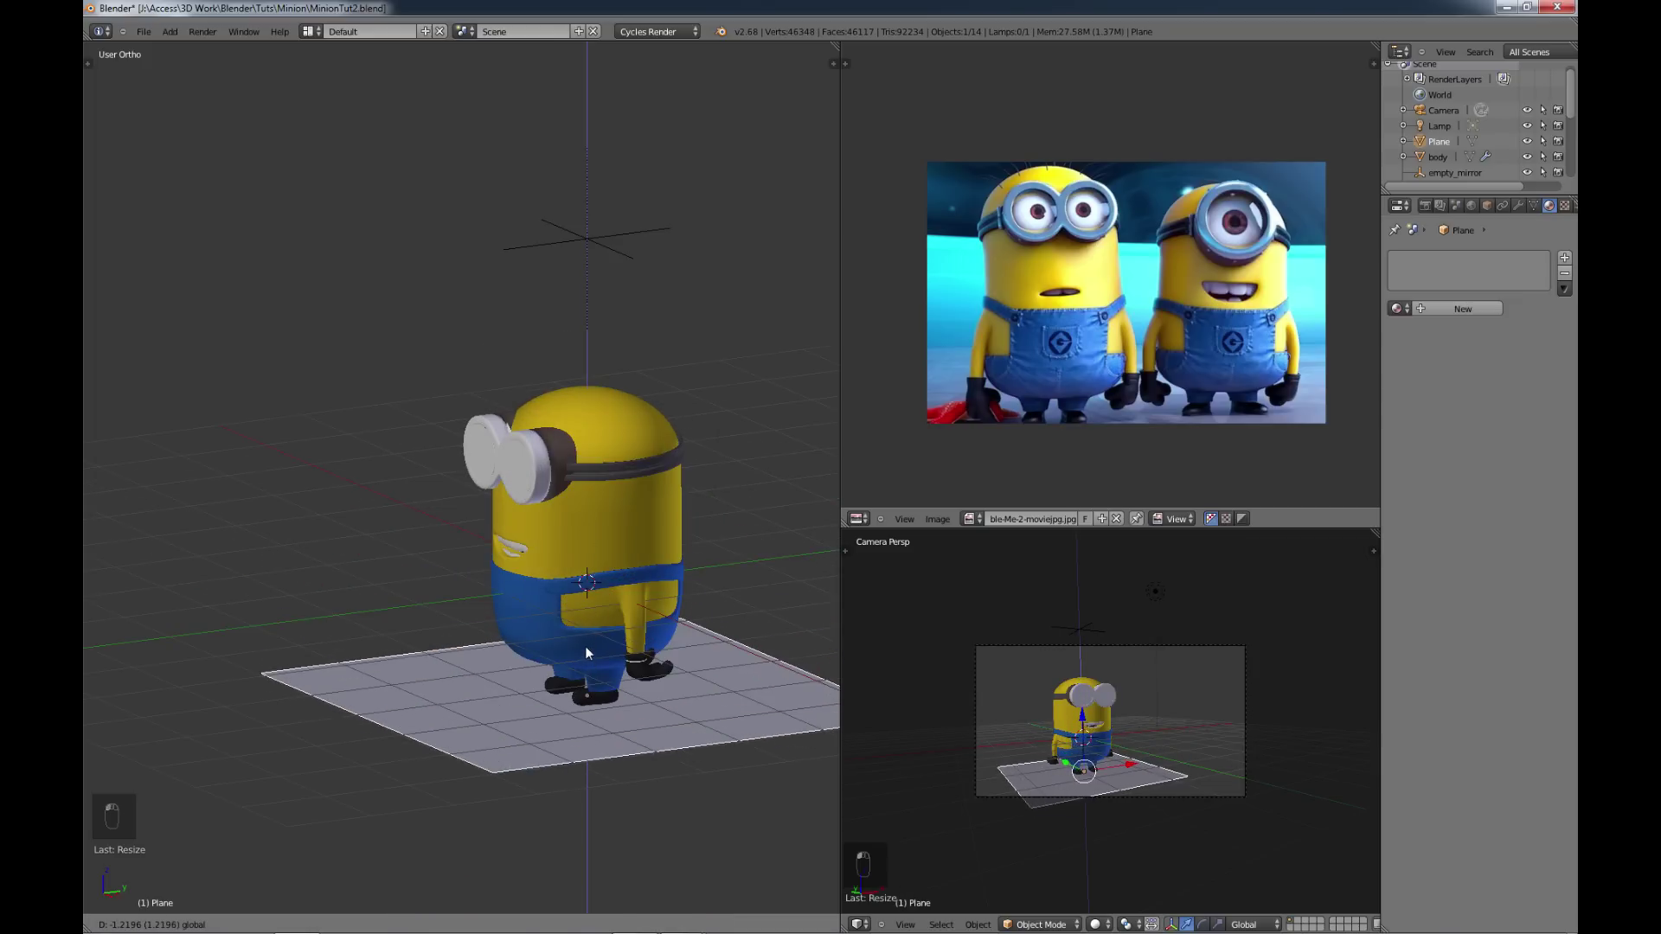
{"action": "left_click_drag", "start_coordinate": [282, 384], "coordinate": [514, 565]}
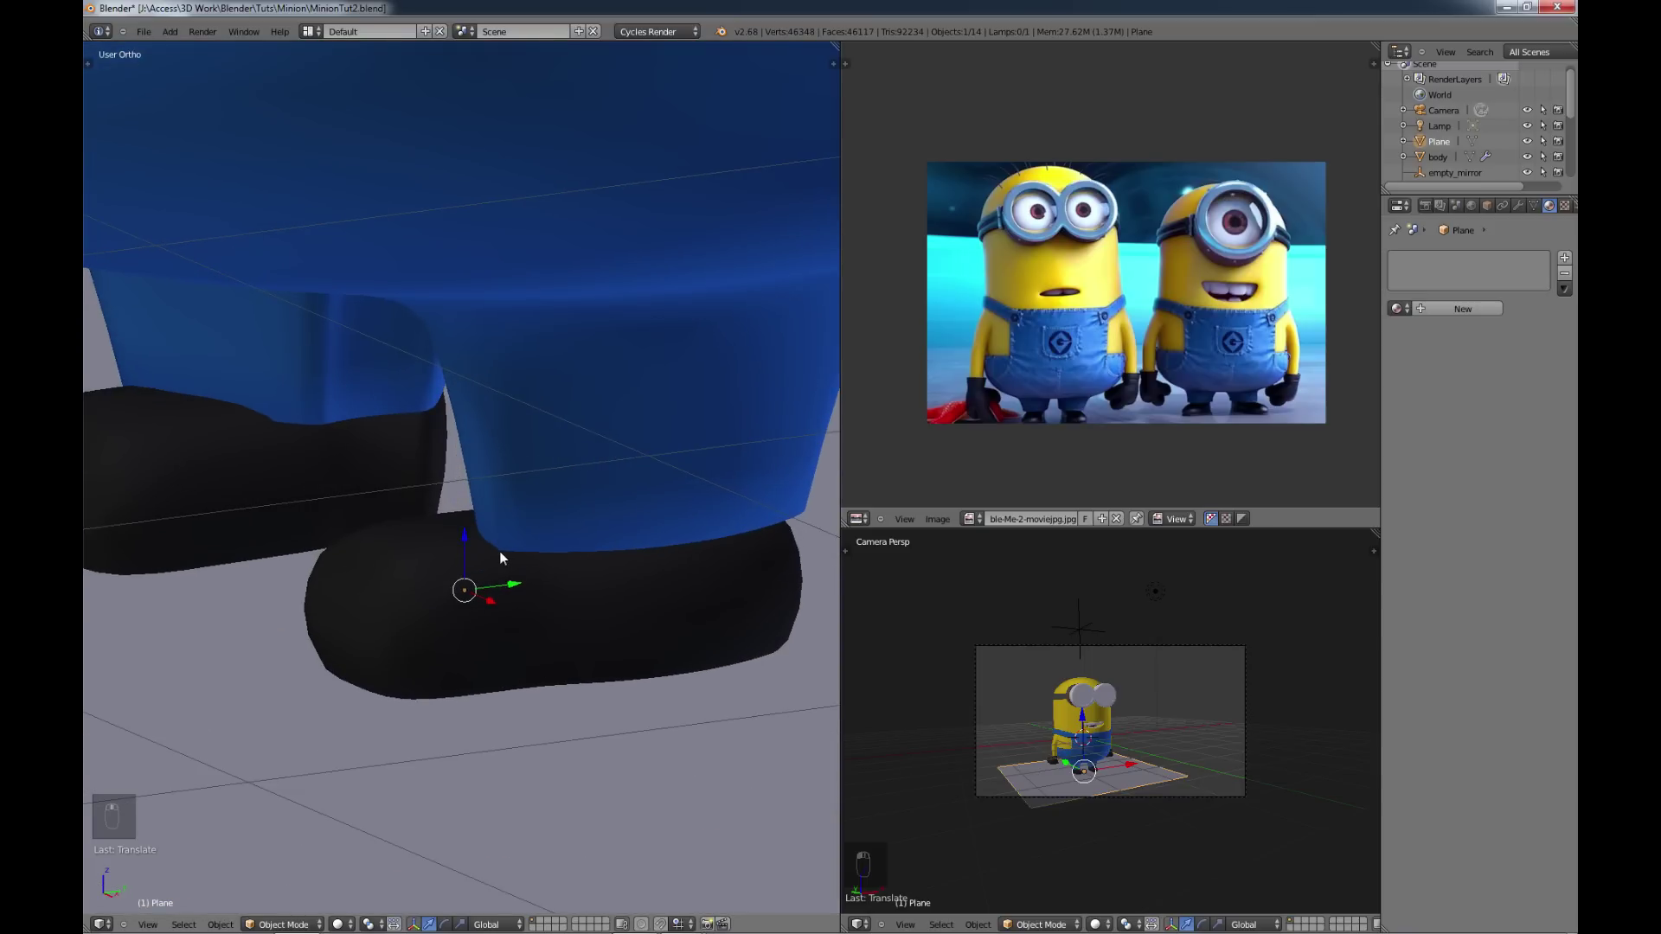
{"action": "left_click_drag", "start_coordinate": [471, 594], "coordinate": [473, 630]}
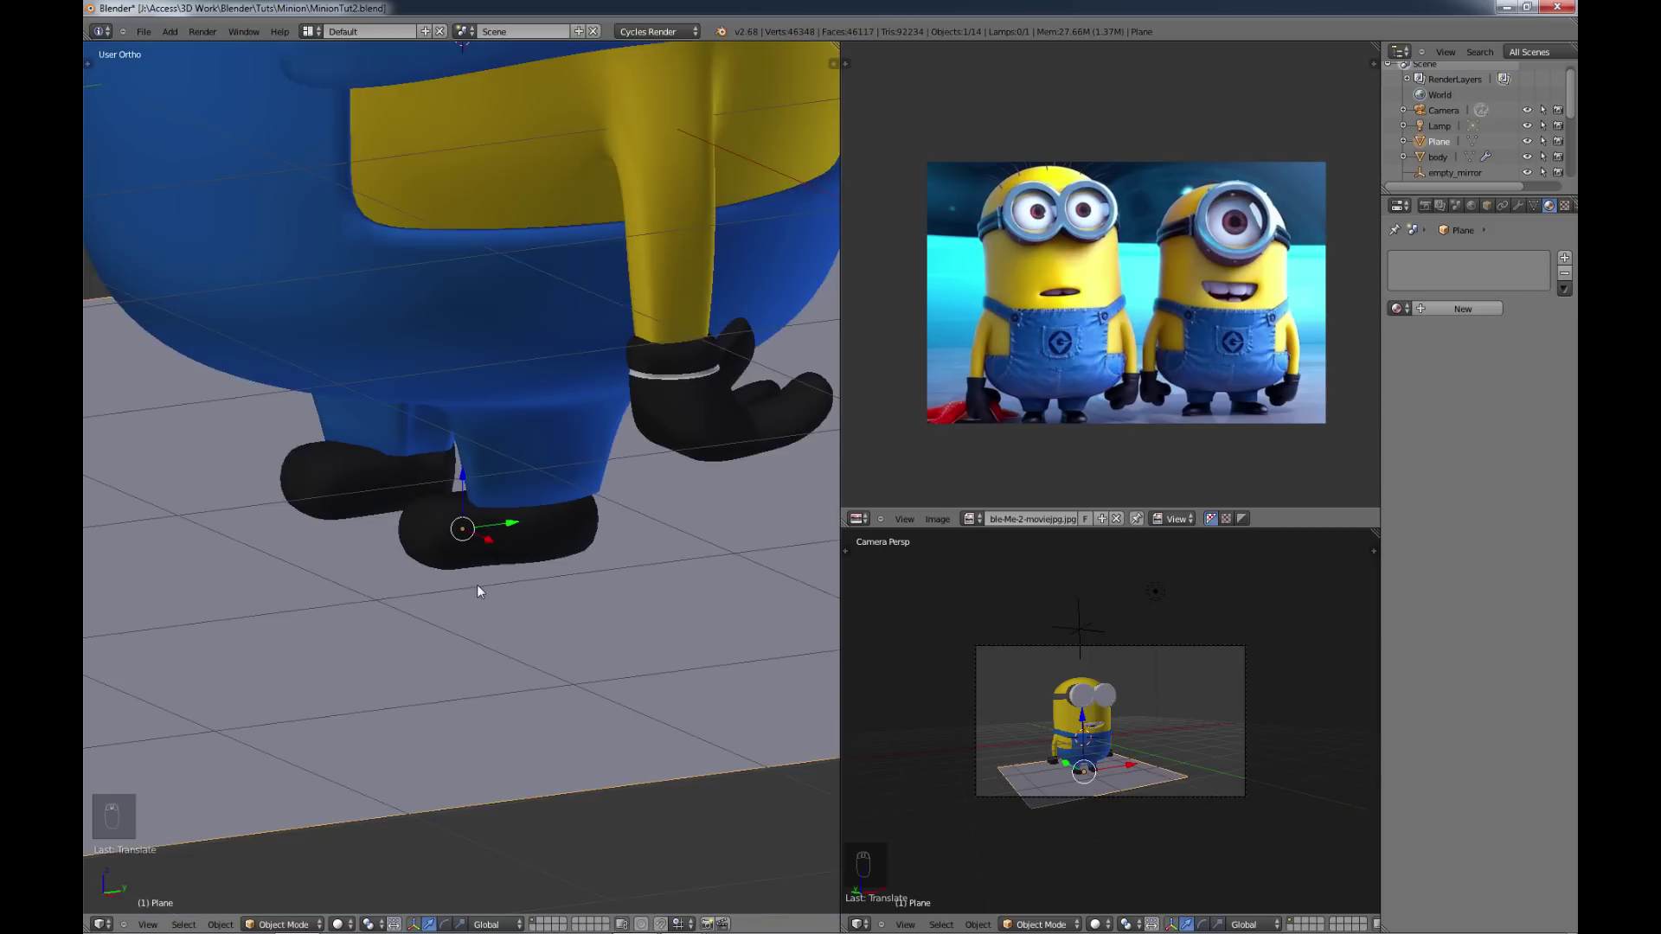
{"action": "key", "text": "KP_7"}
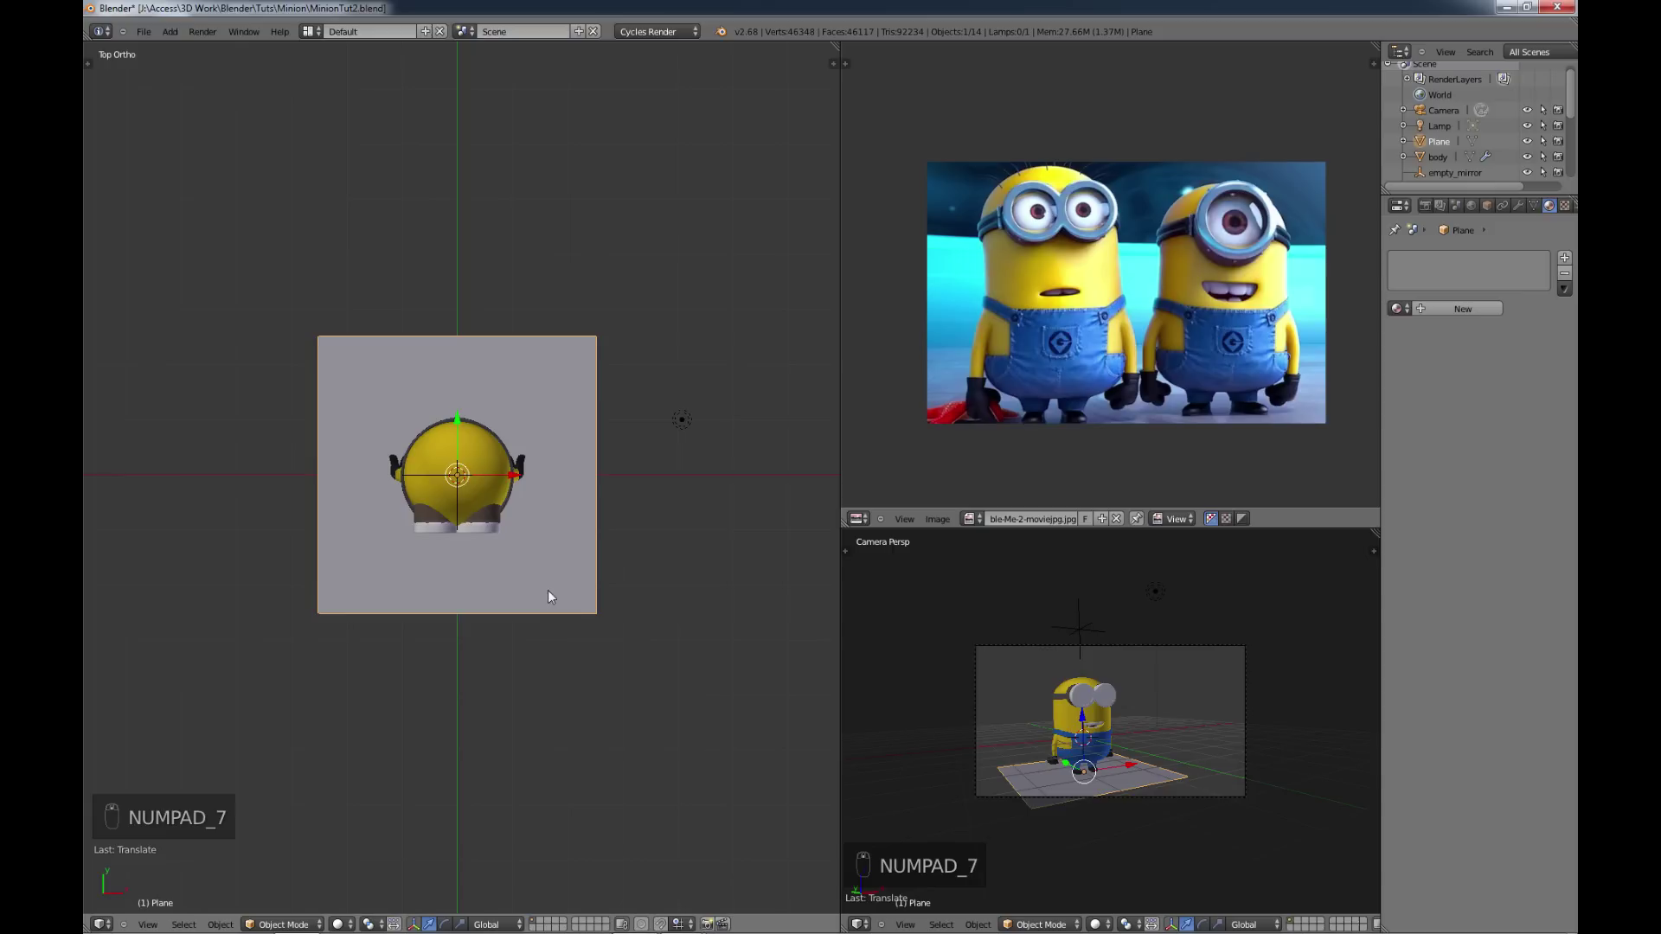
{"action": "key", "text": "s"}
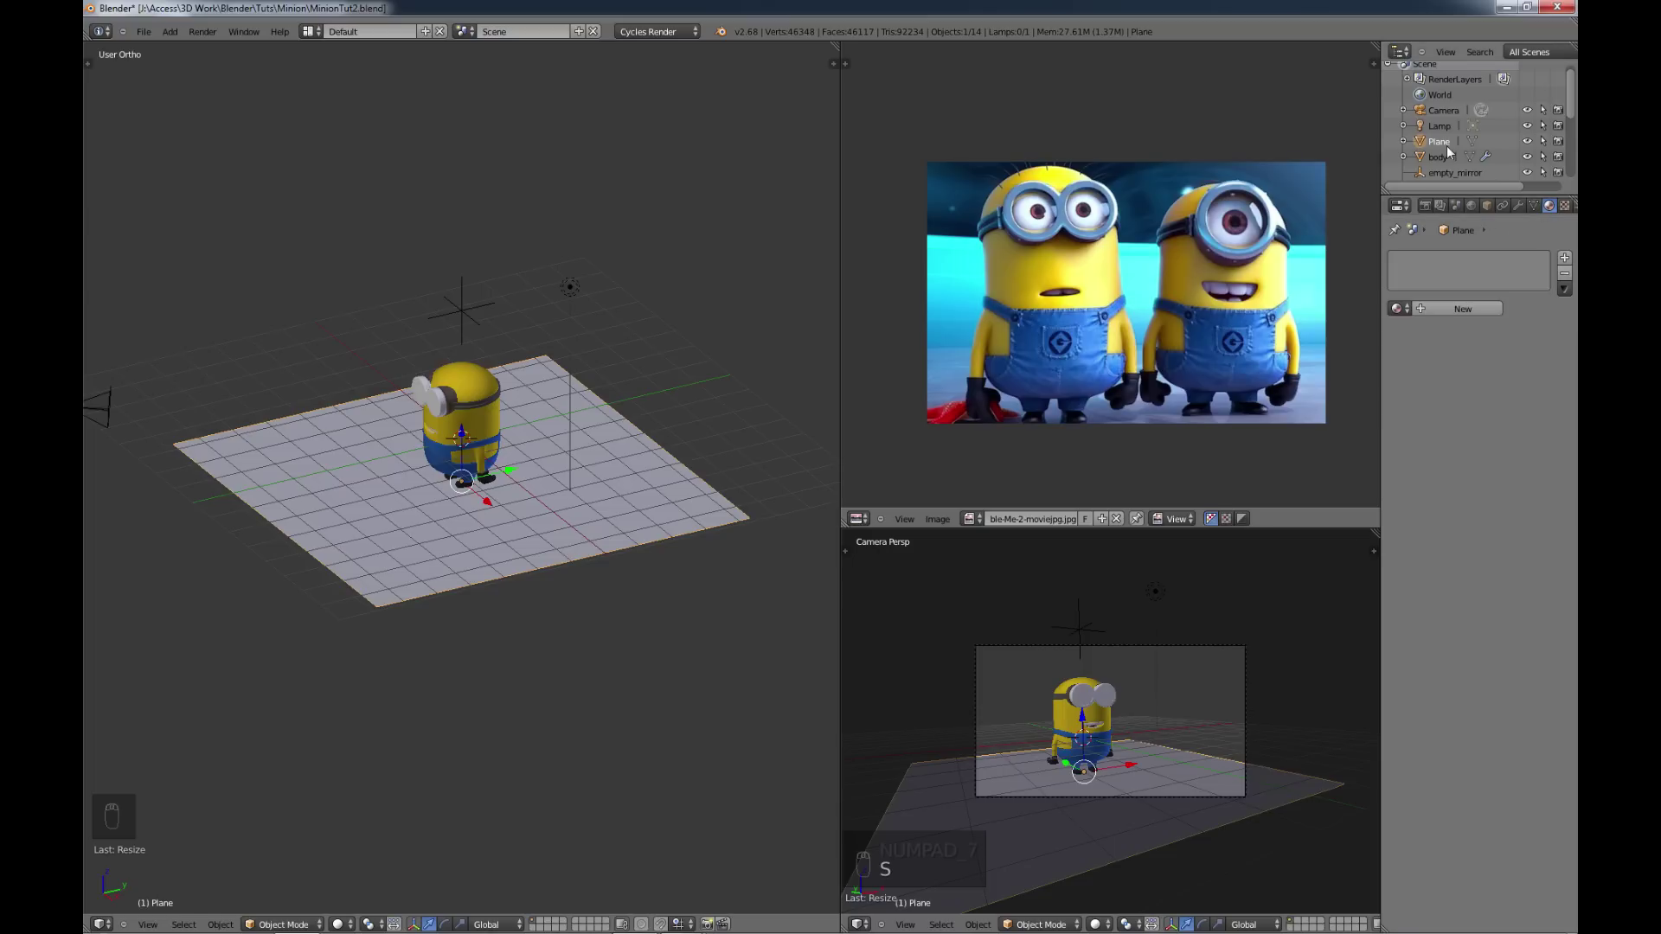
Step: Rename the plane 'backdrop' and give it subdivision level 2
{"action": "left_click_drag", "start_coordinate": [1445, 146], "coordinate": [1446, 147]}
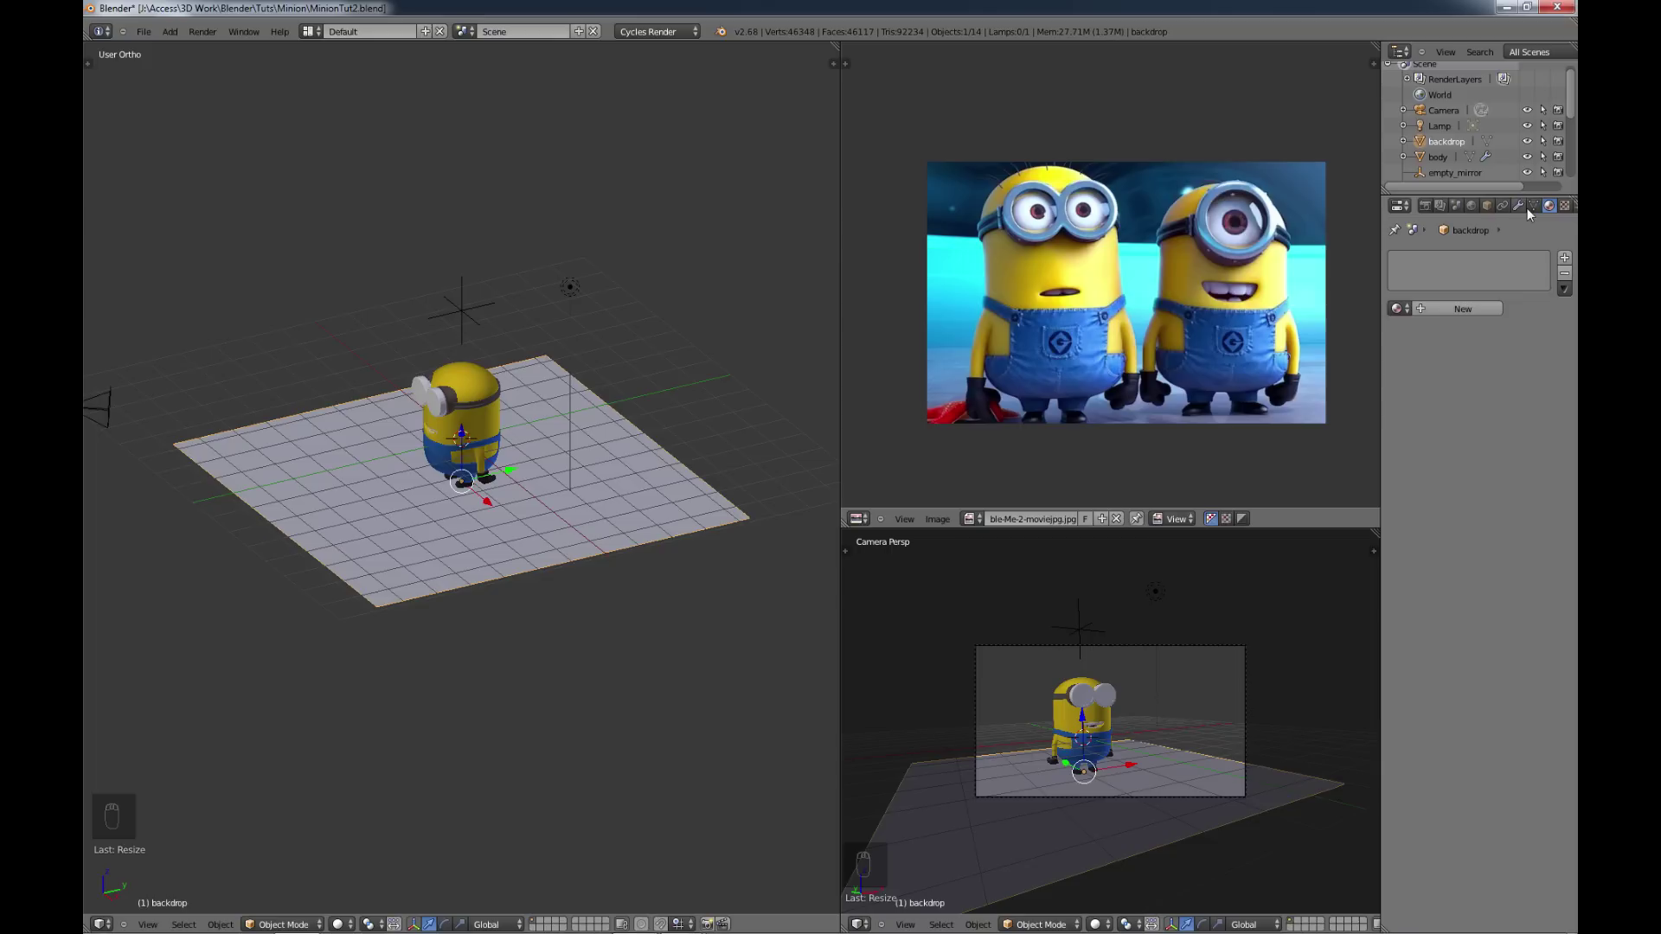
{"action": "left_click_drag", "start_coordinate": [1528, 211], "coordinate": [1243, 515]}
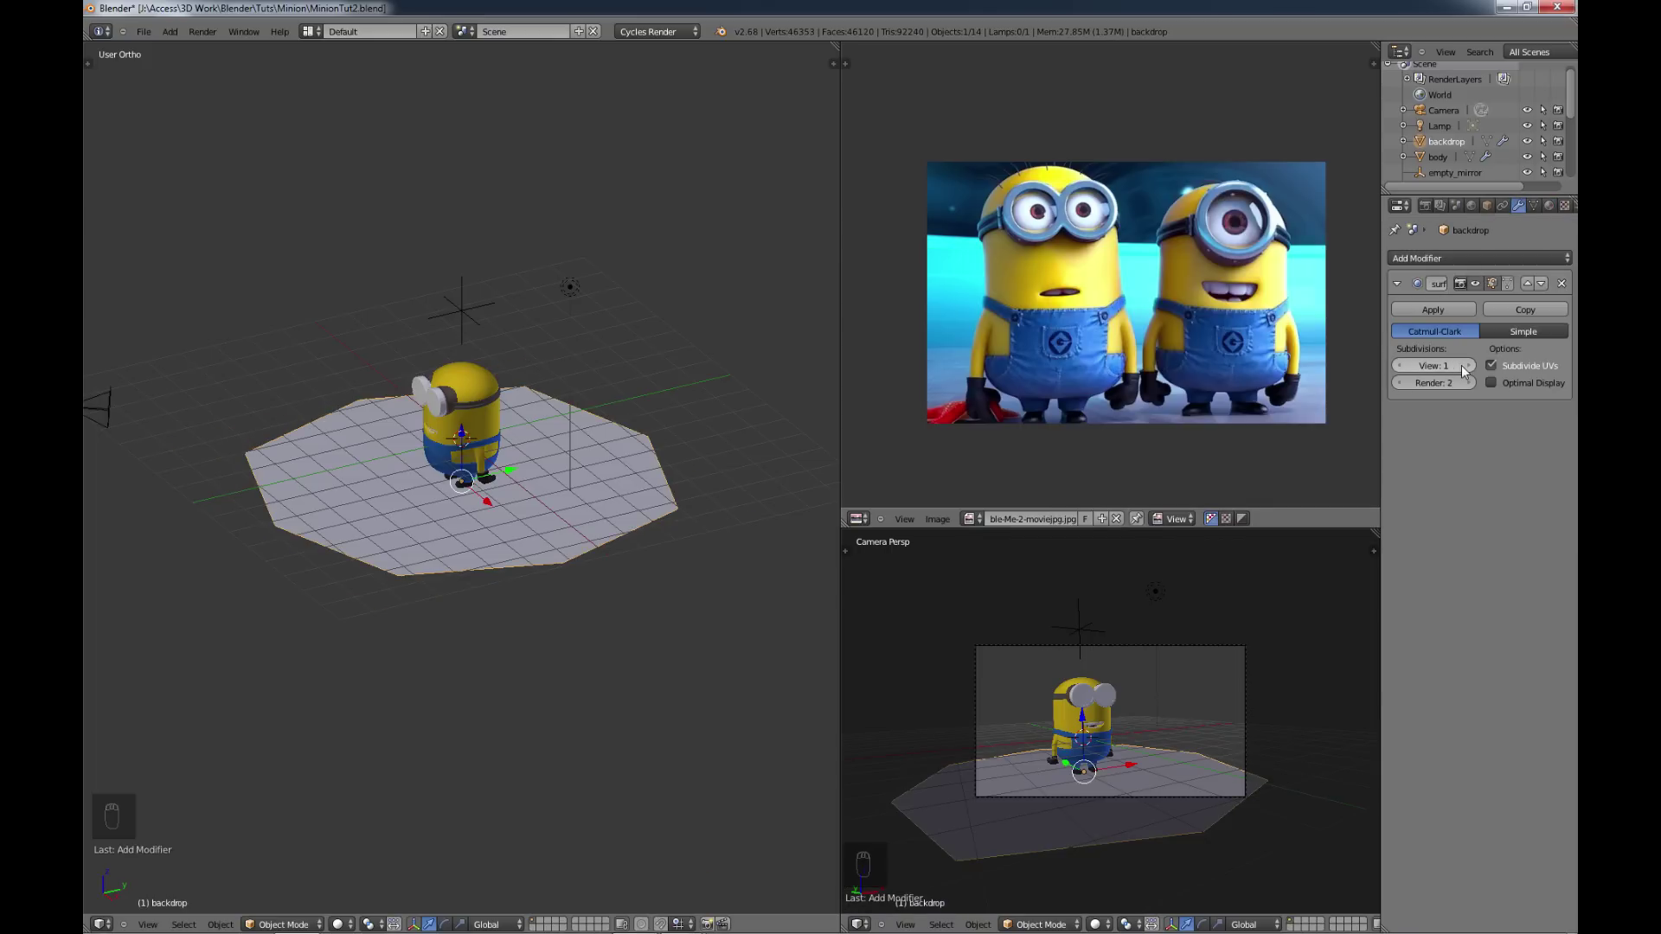
{"action": "left_click_drag", "start_coordinate": [1477, 366], "coordinate": [458, 530]}
{"action": "key", "text": "Tab"}
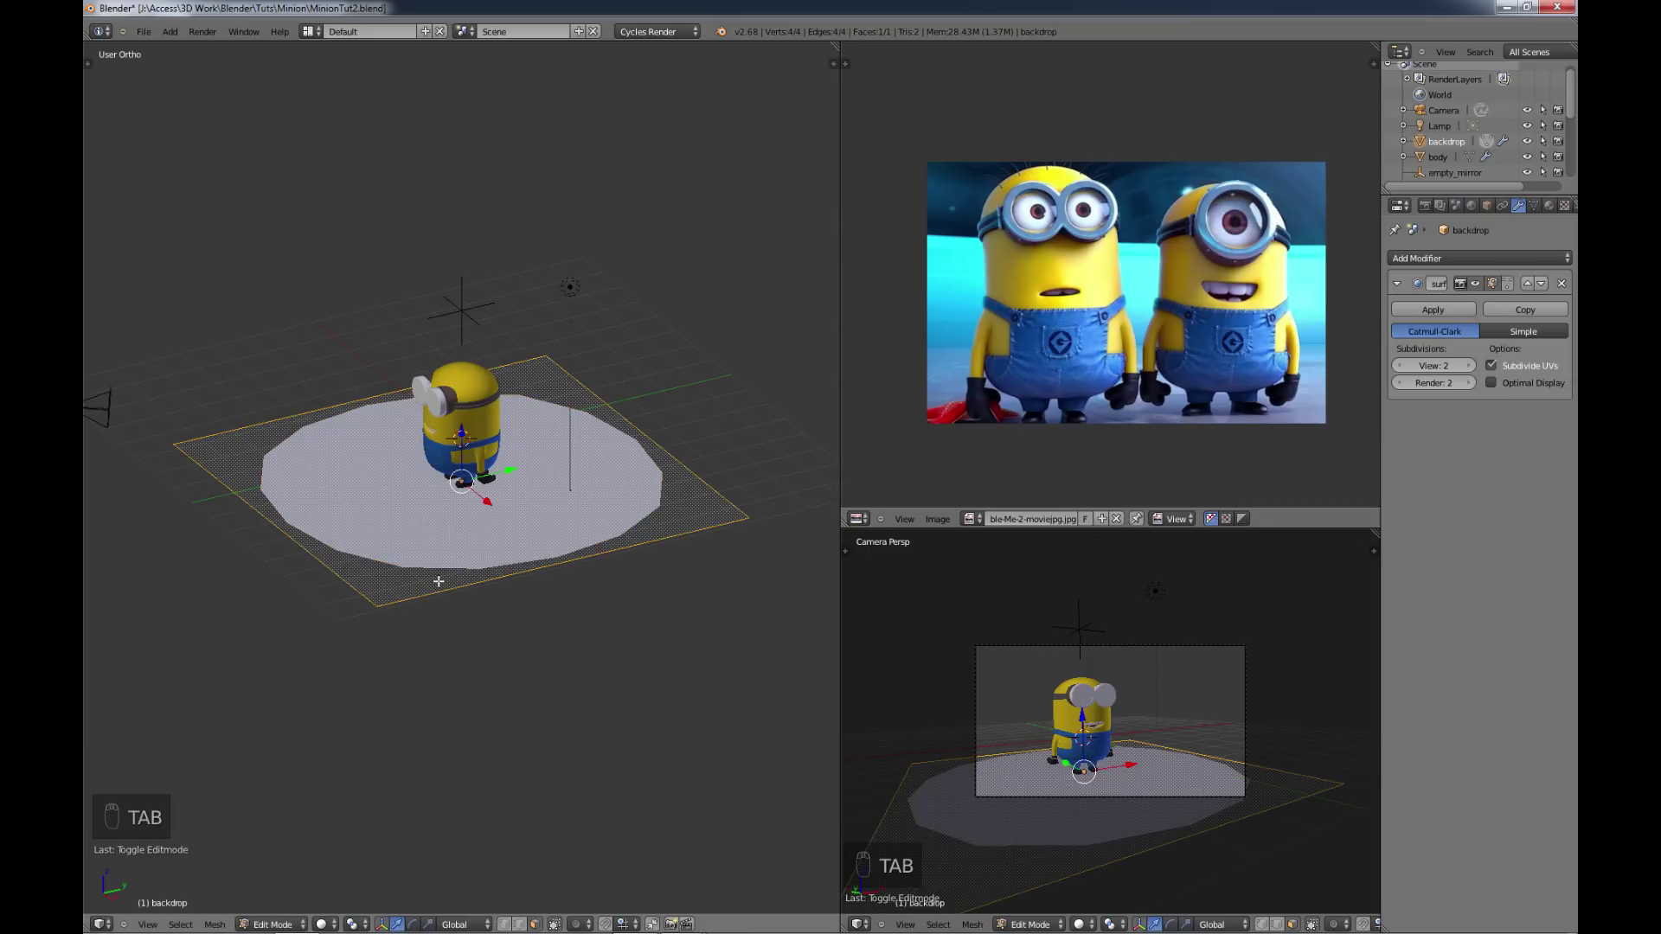
Step: Extrude the floor's back edge upward twice into a tall curved wall
{"action": "key", "text": "ctrl+r"}
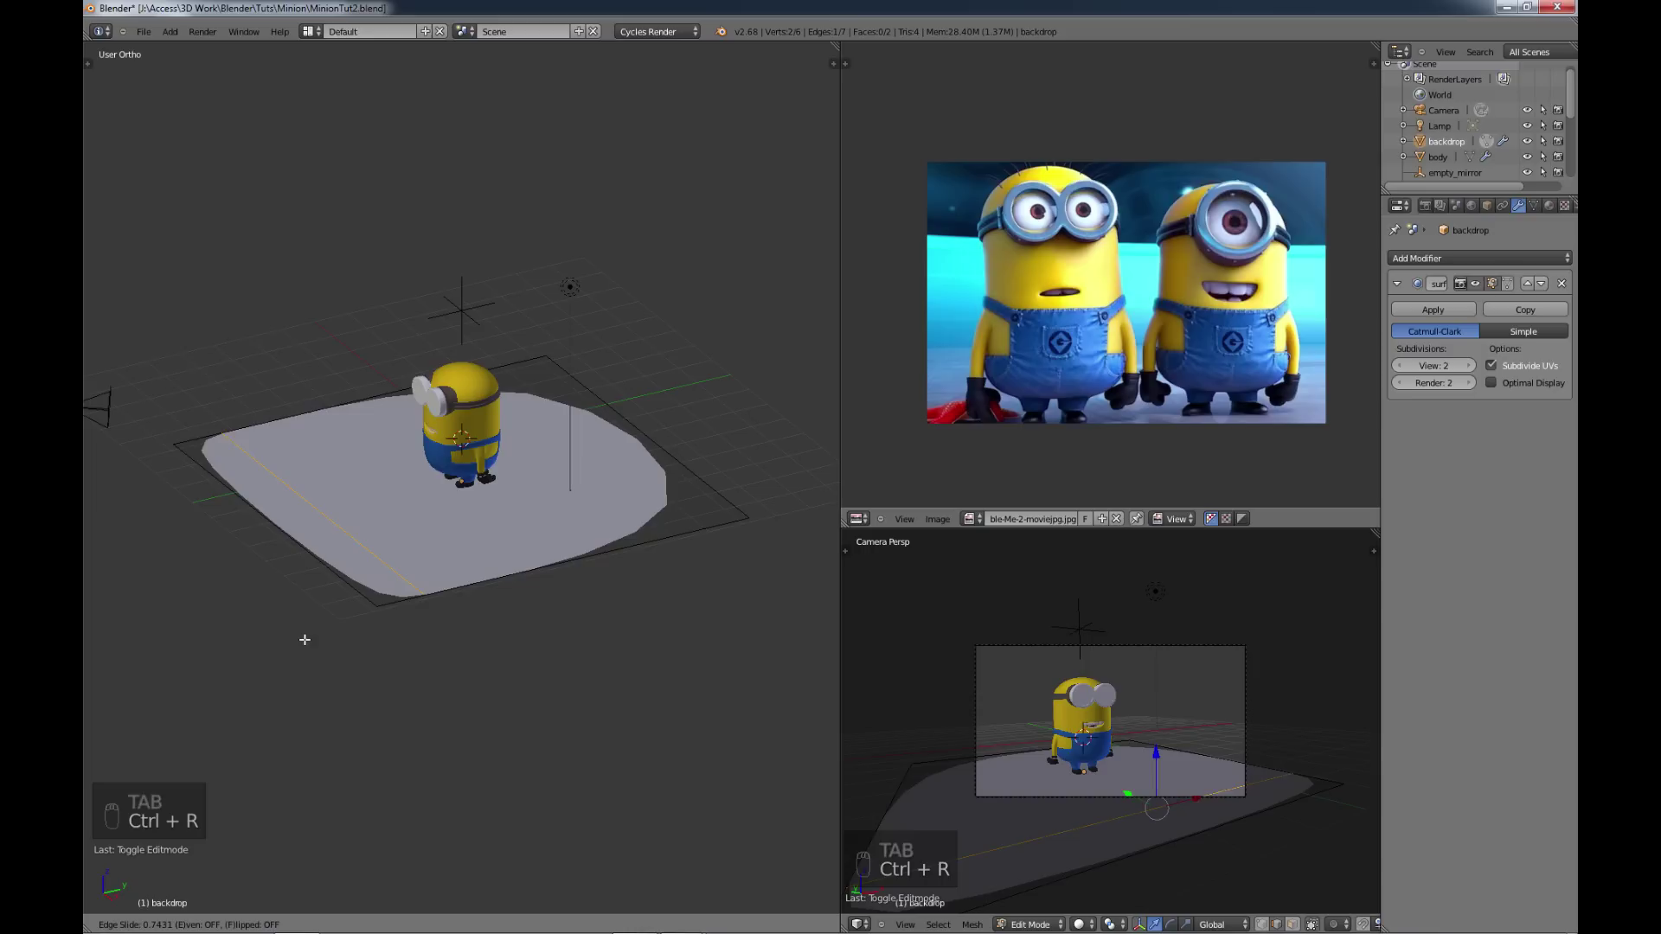
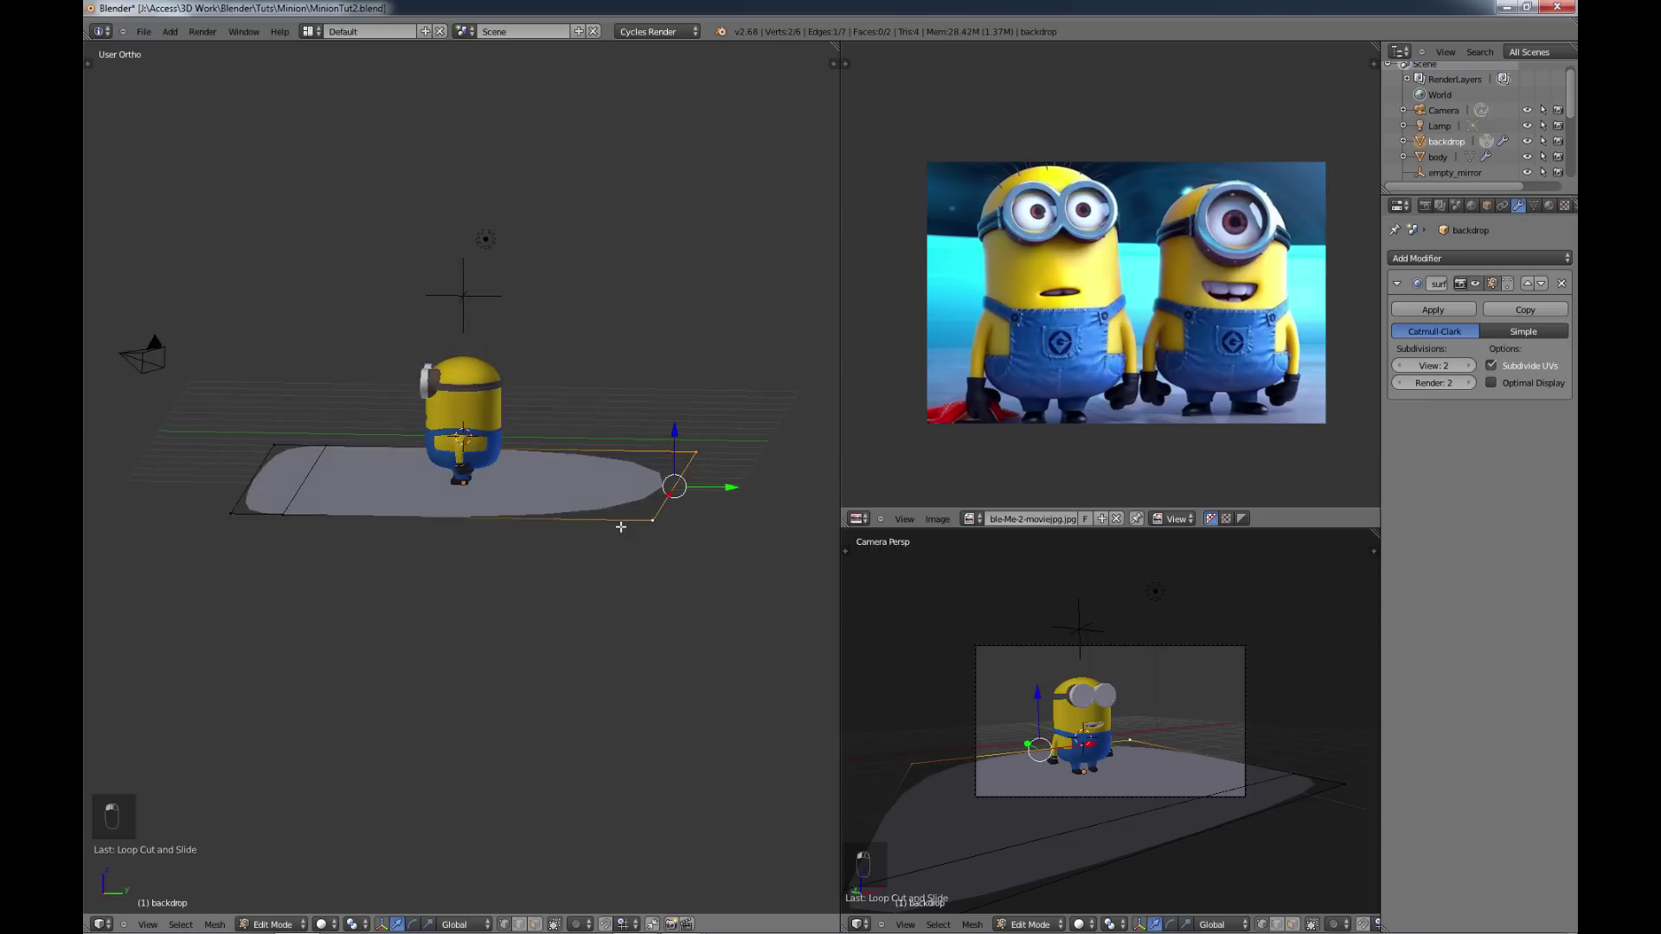
{"action": "key", "text": "KP_3"}
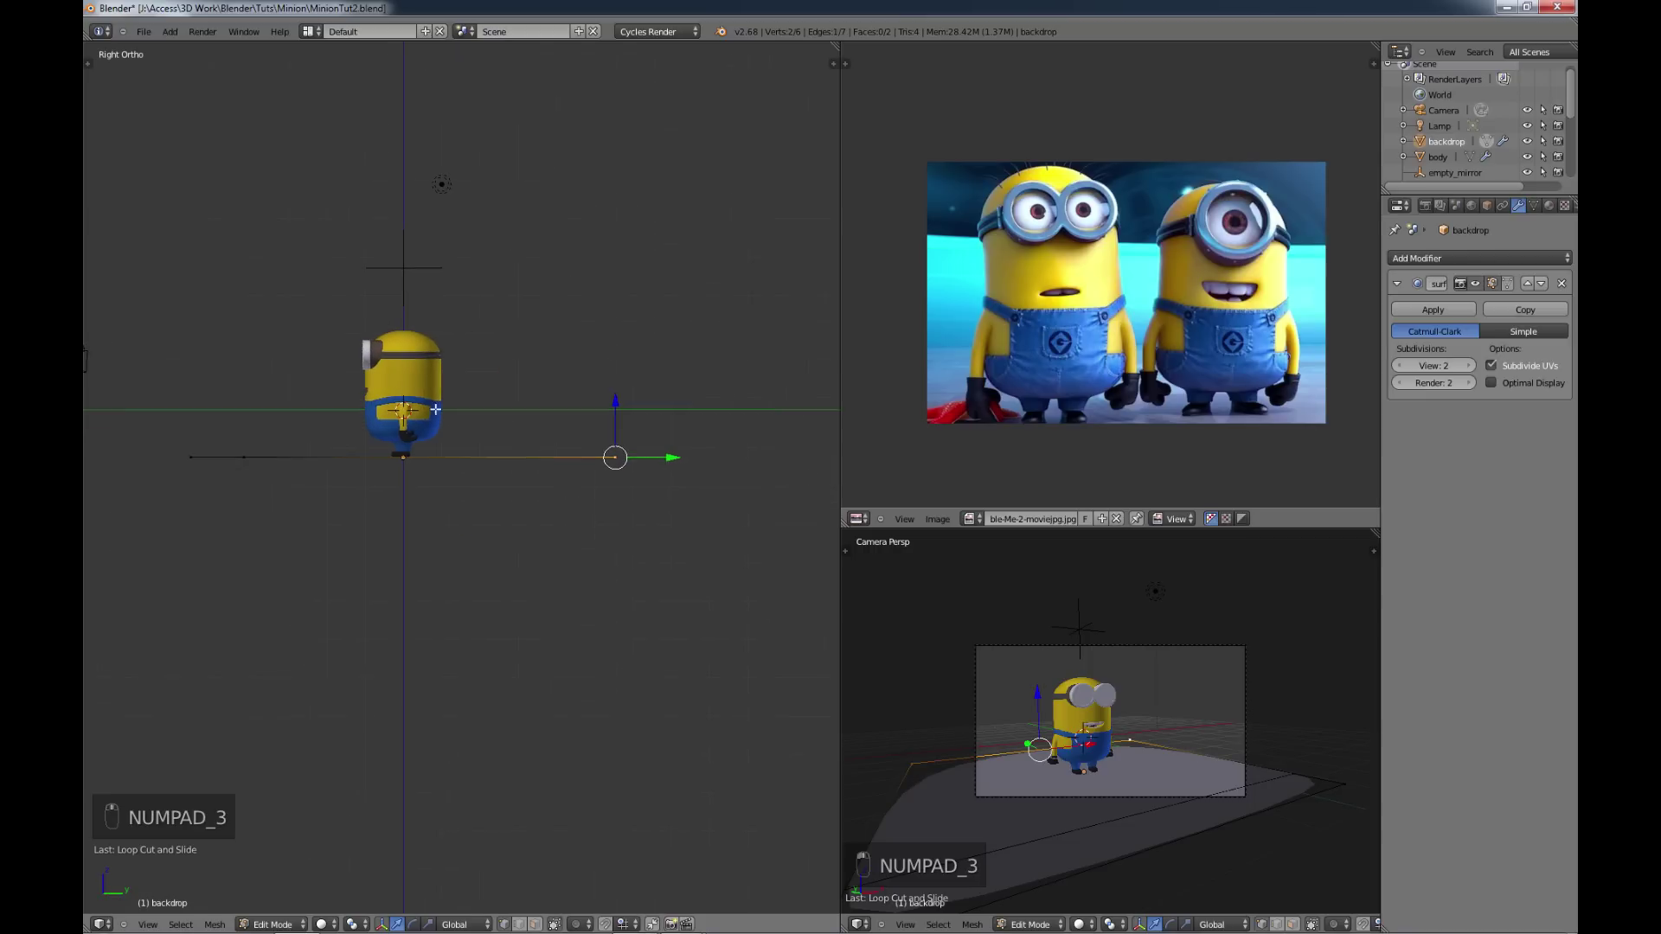
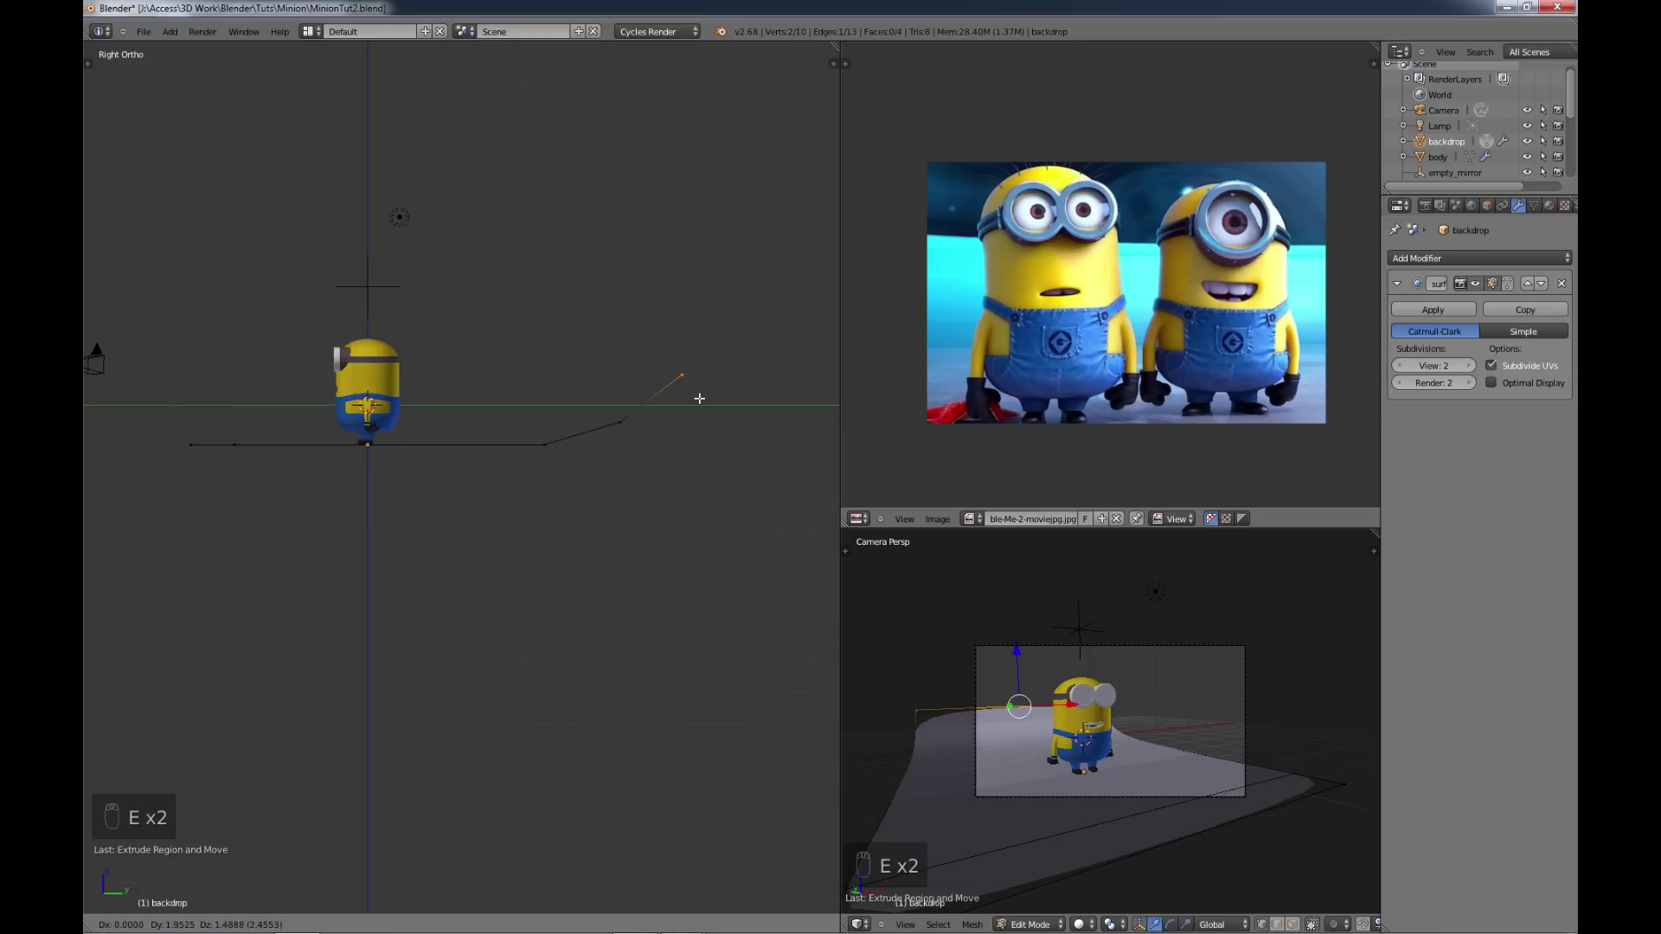
{"action": "key", "text": "e"}
{"action": "key", "text": "e"}
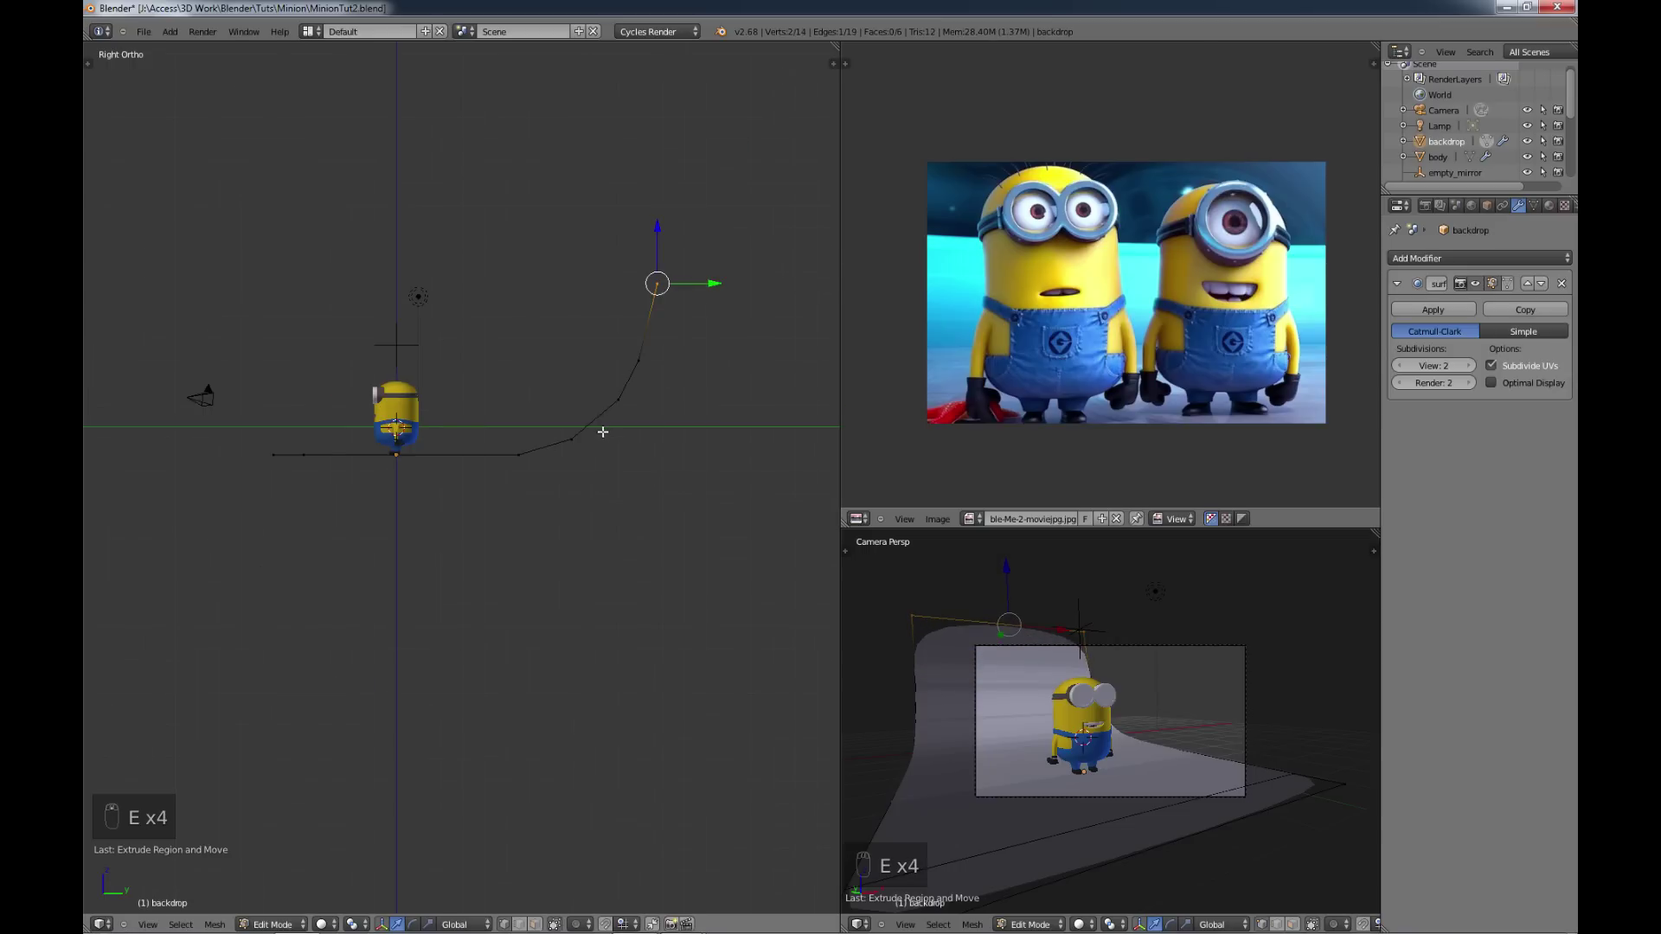
{"action": "key", "text": "a"}
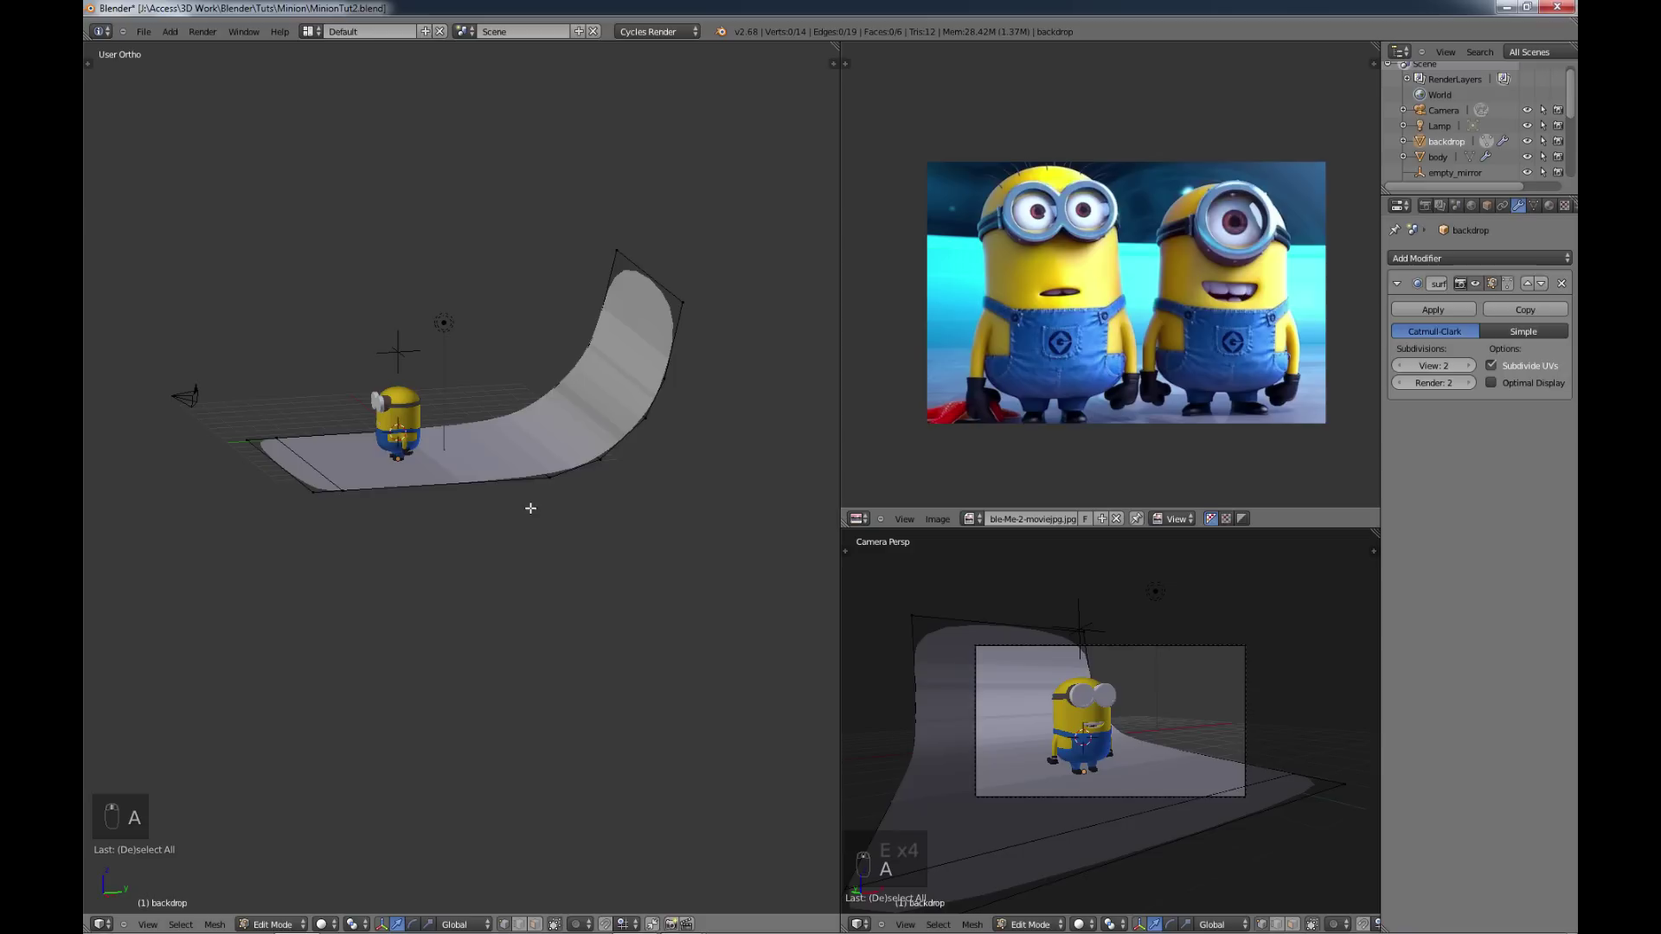
{"action": "key", "text": "Tab"}
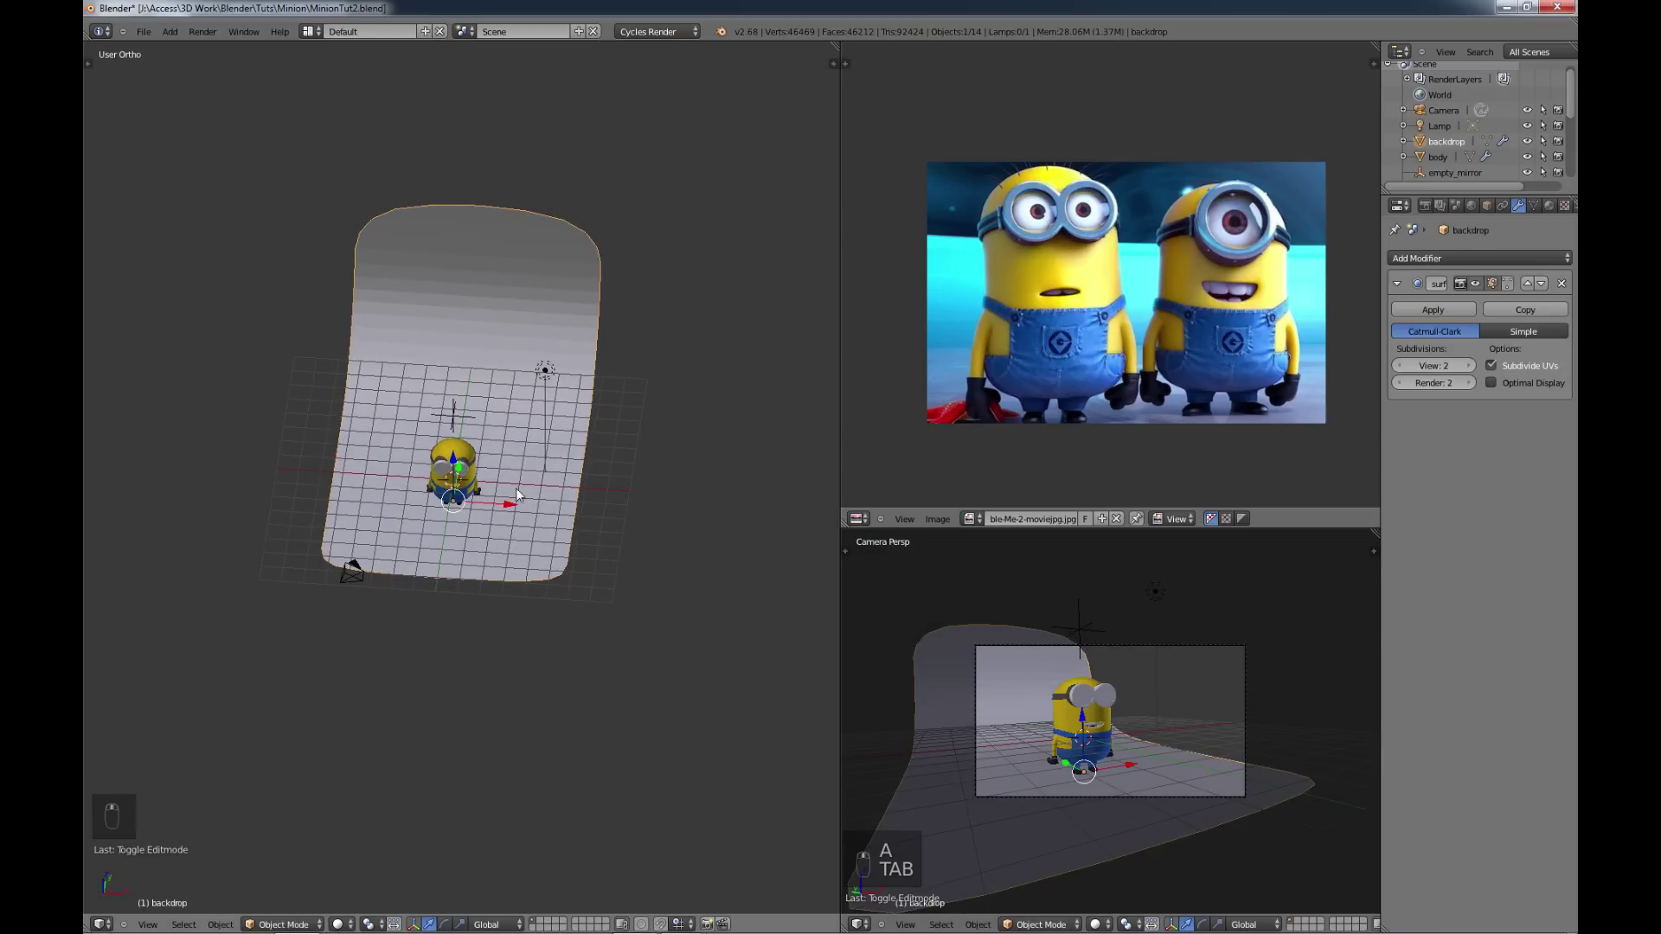
Step: Review the curved backdrop from above and adjust its size
{"action": "key", "text": "t"}
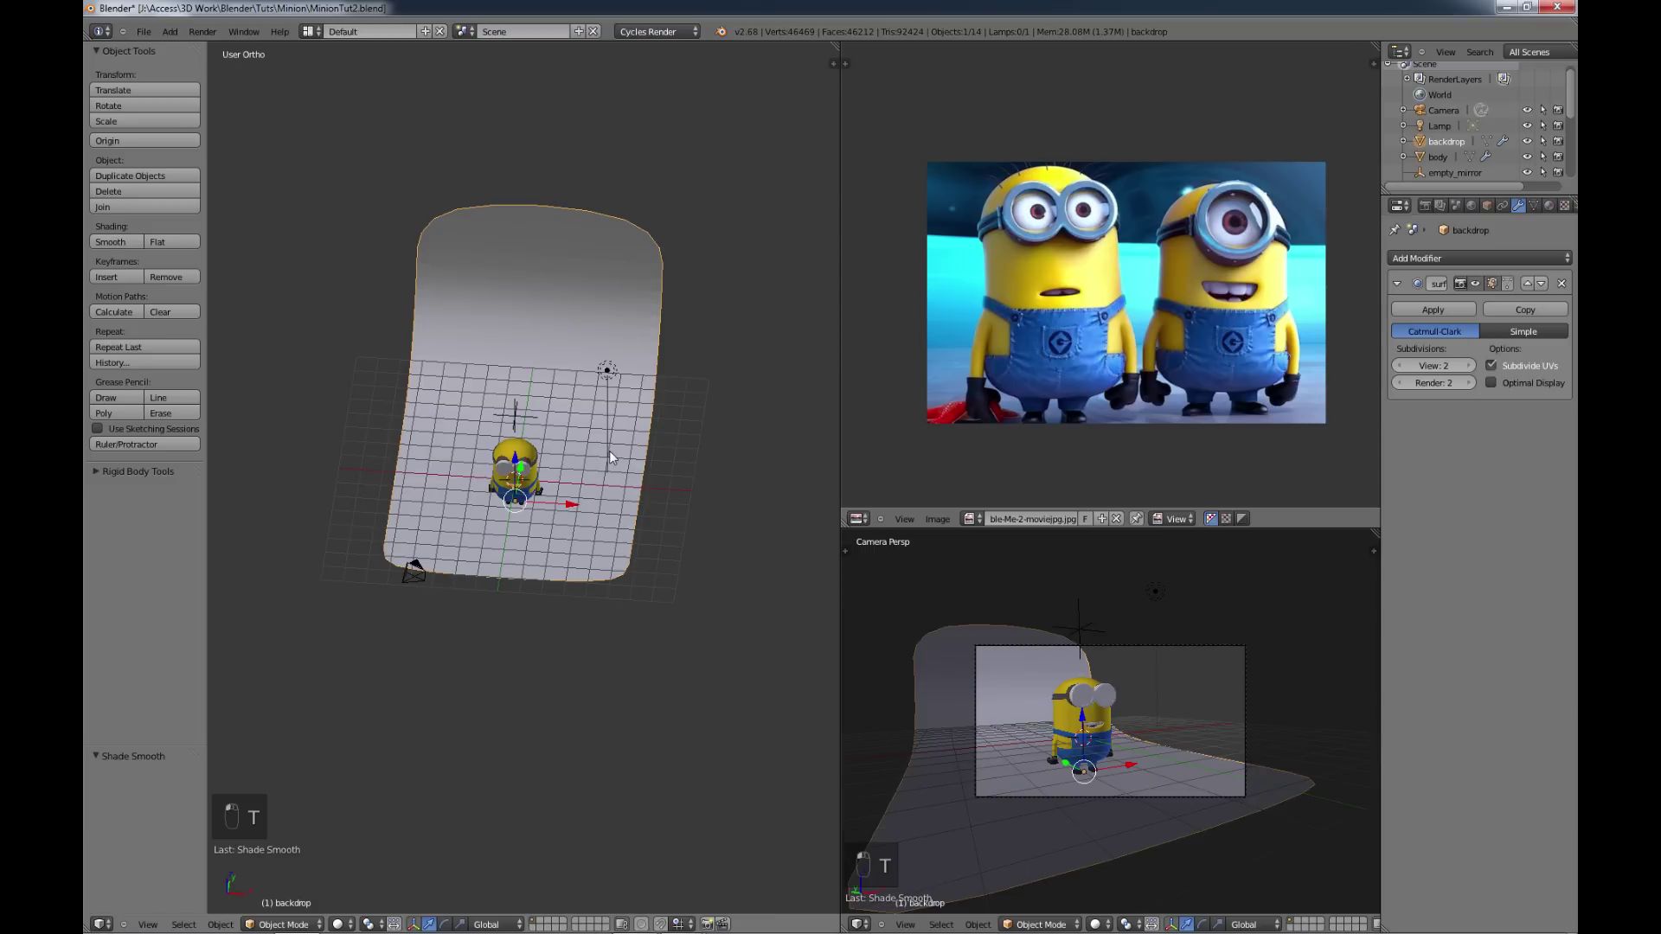
{"action": "key", "text": "t"}
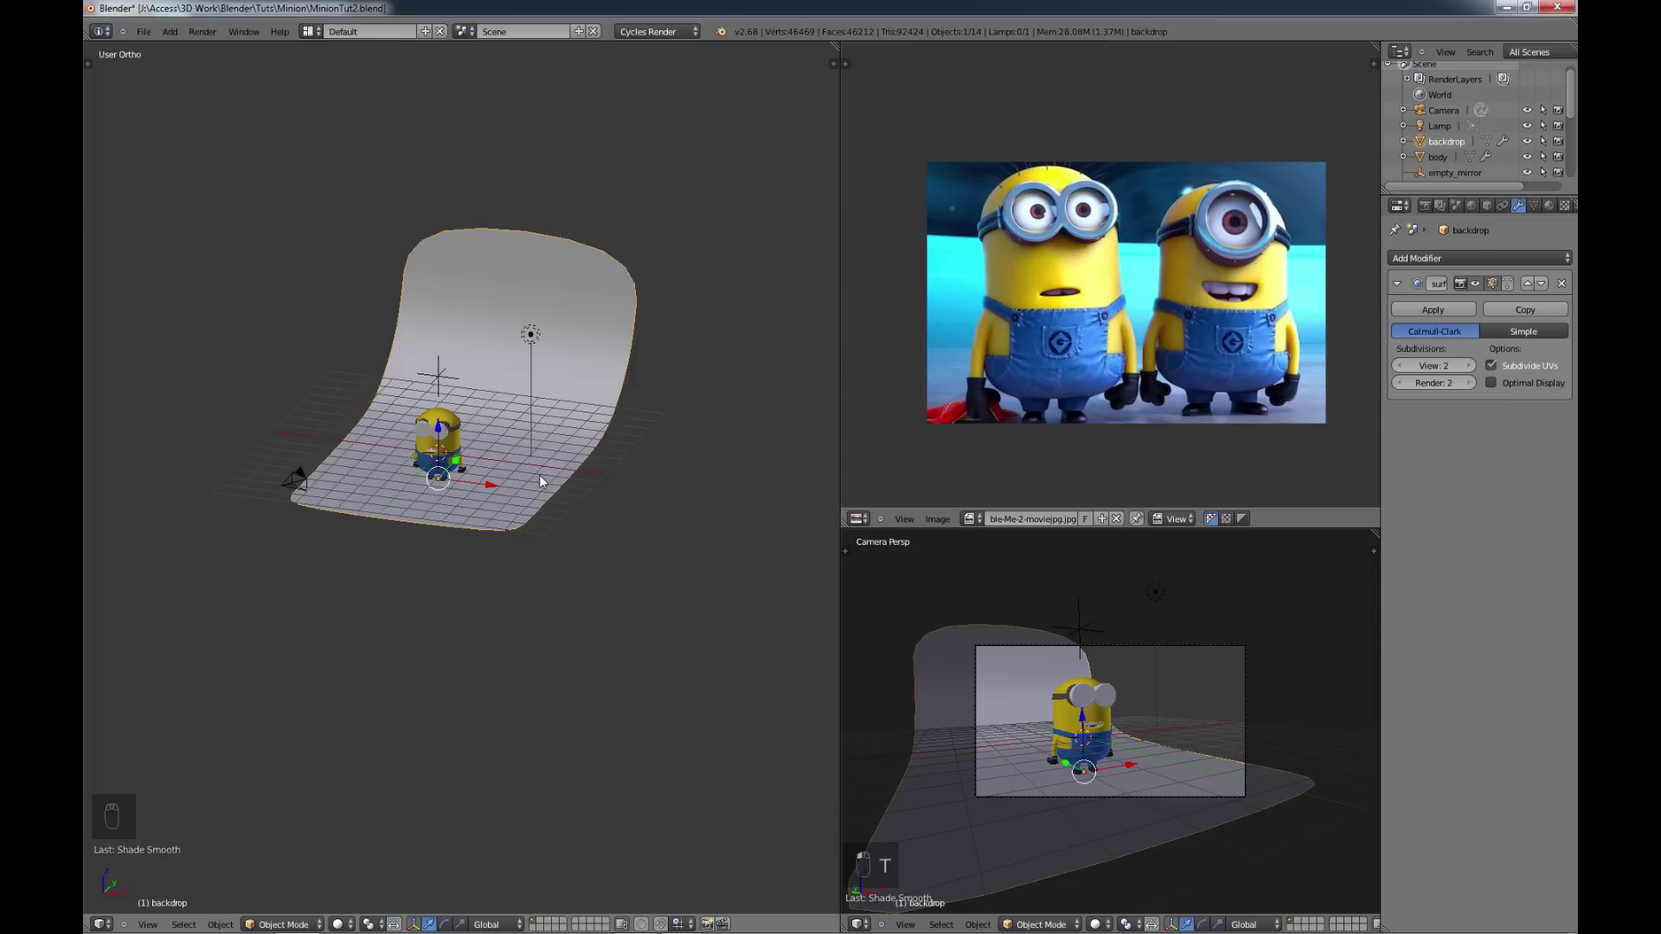
{"action": "key", "text": "KP_7"}
{"action": "key", "text": "s"}
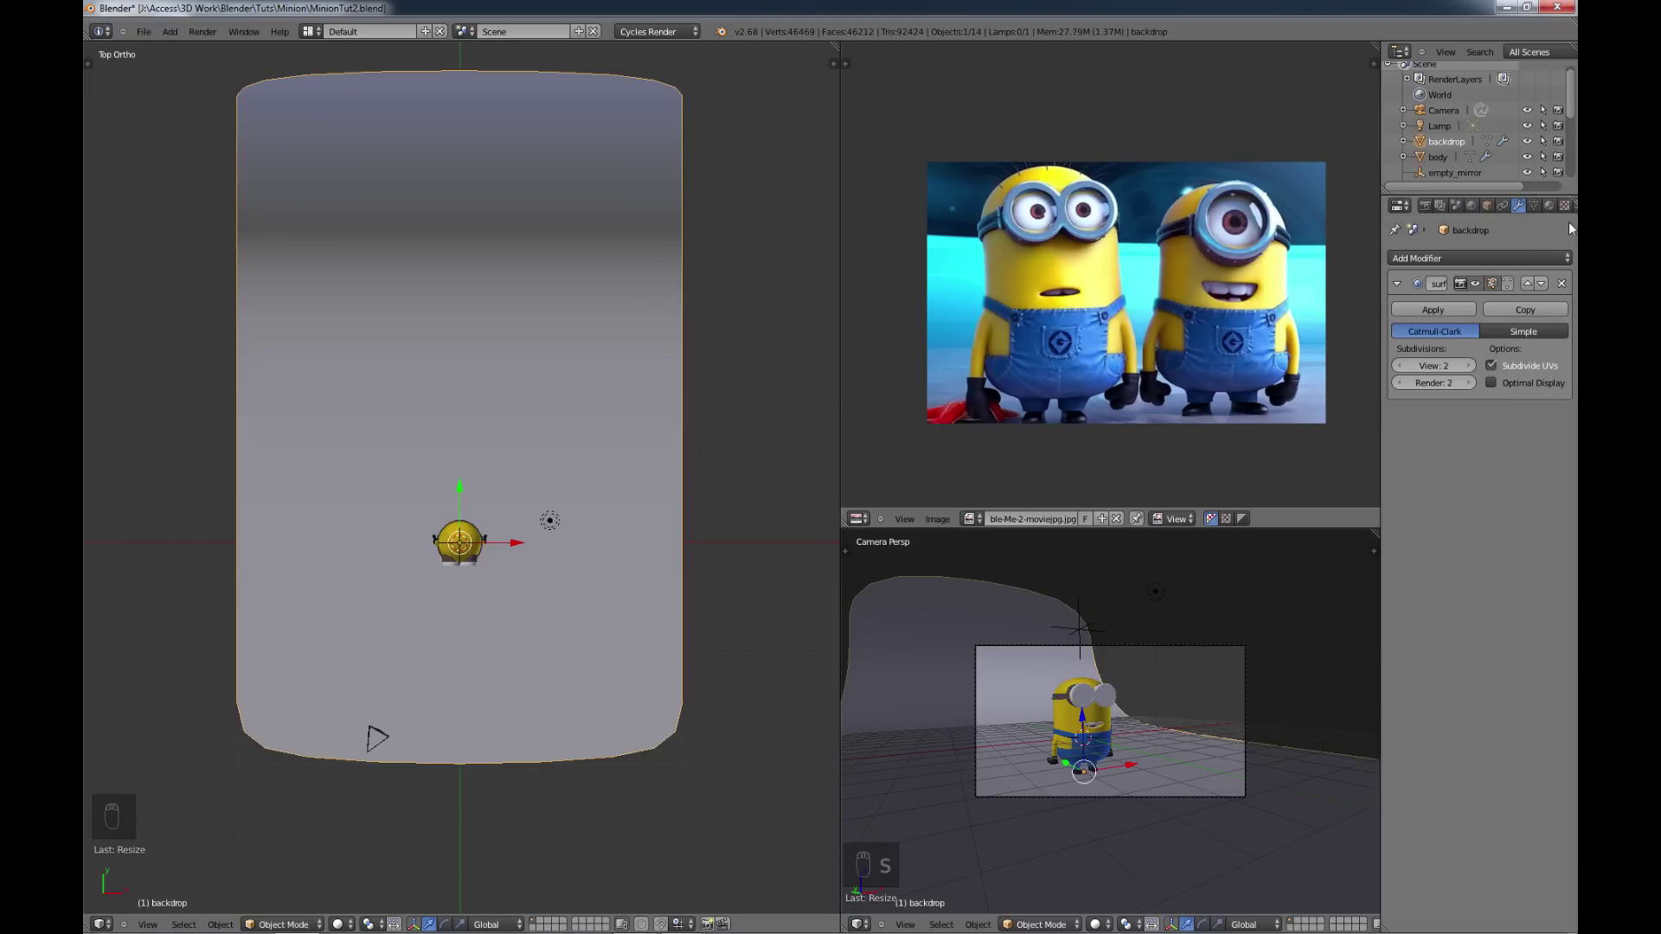
Step: Give the backdrop a light blue Velvet BSDF material and turn its wall toward the camera
{"action": "left_click_drag", "start_coordinate": [1553, 210], "coordinate": [1361, 564]}
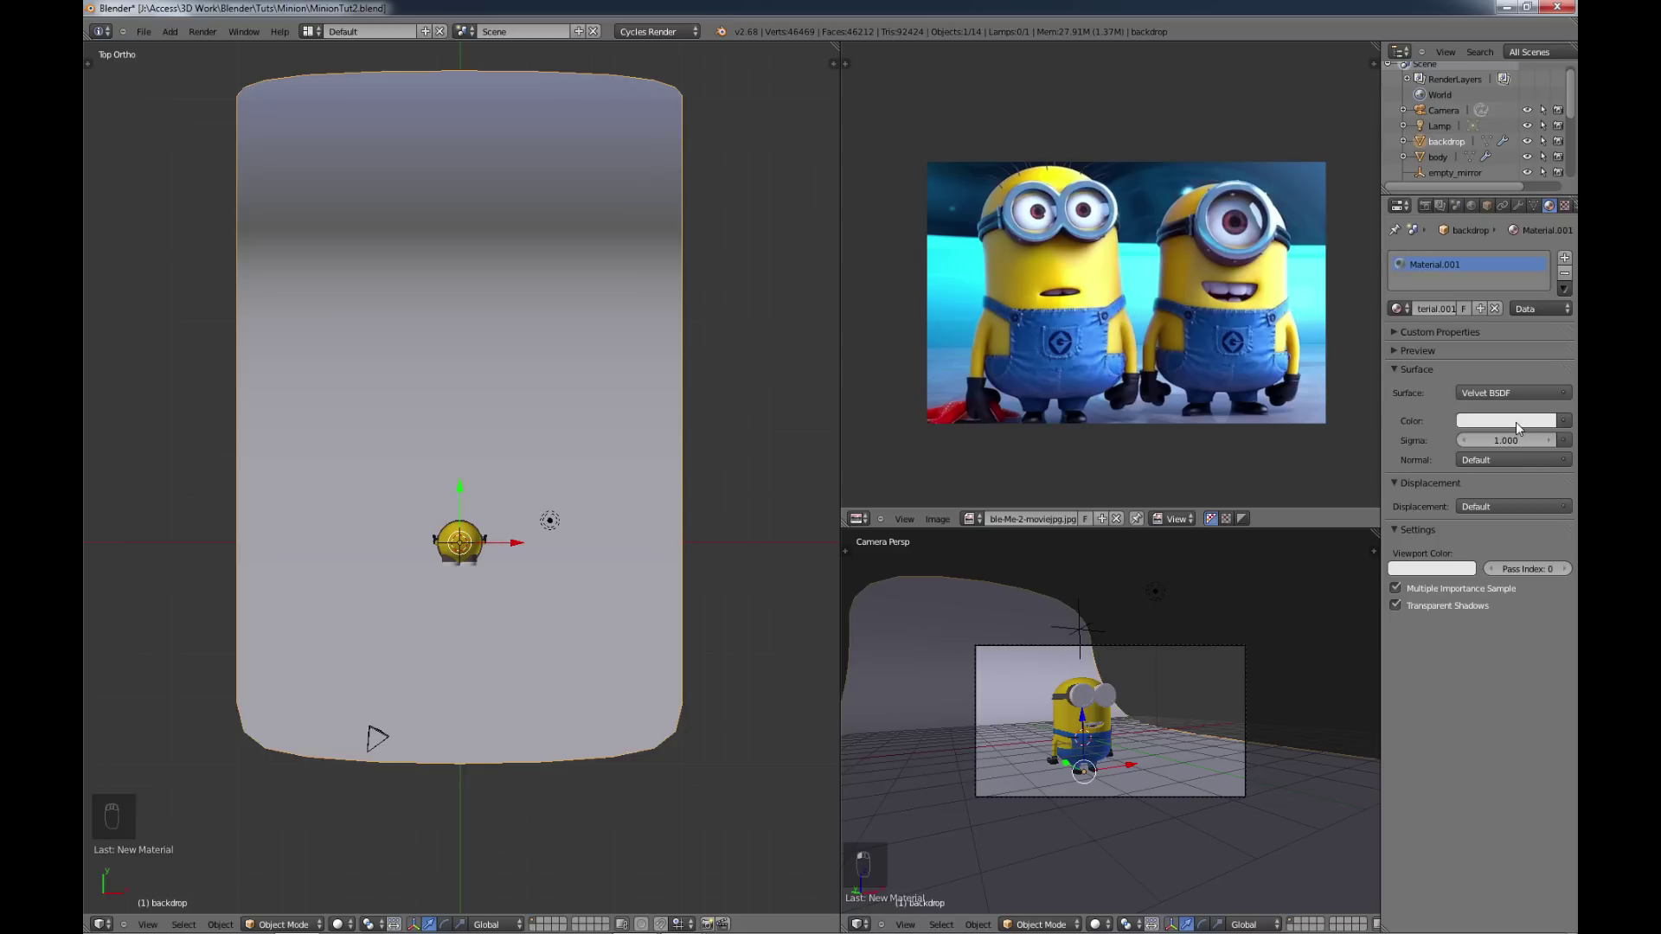
{"action": "left_click_drag", "start_coordinate": [1516, 433], "coordinate": [1492, 229]}
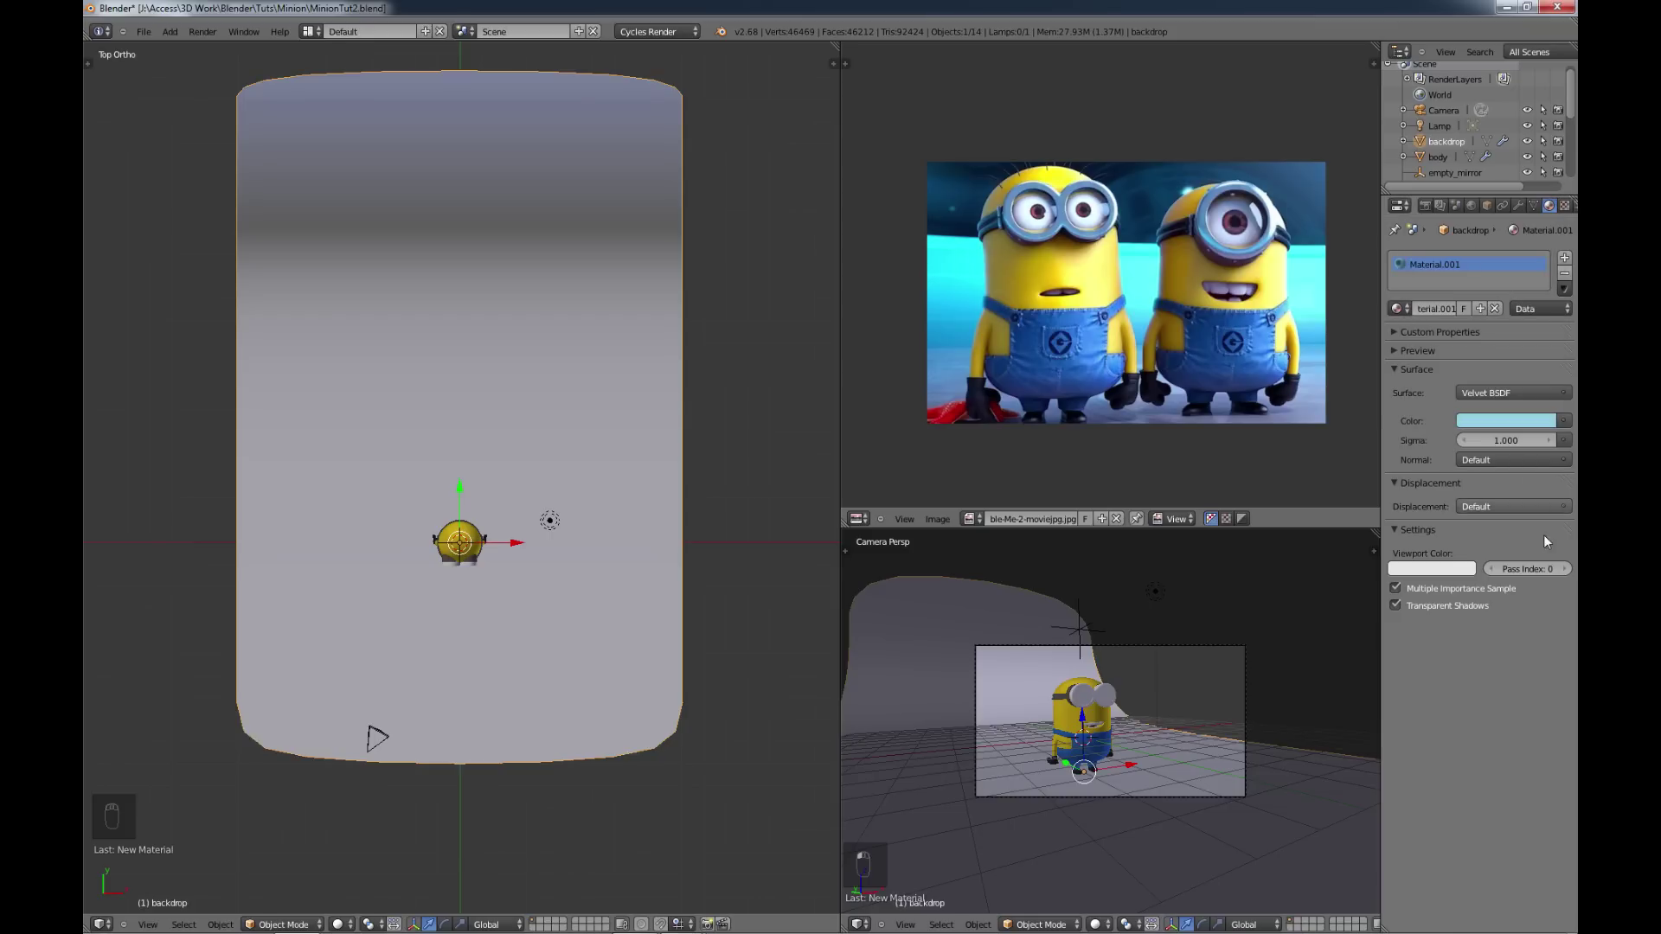
{"action": "key", "text": "r"}
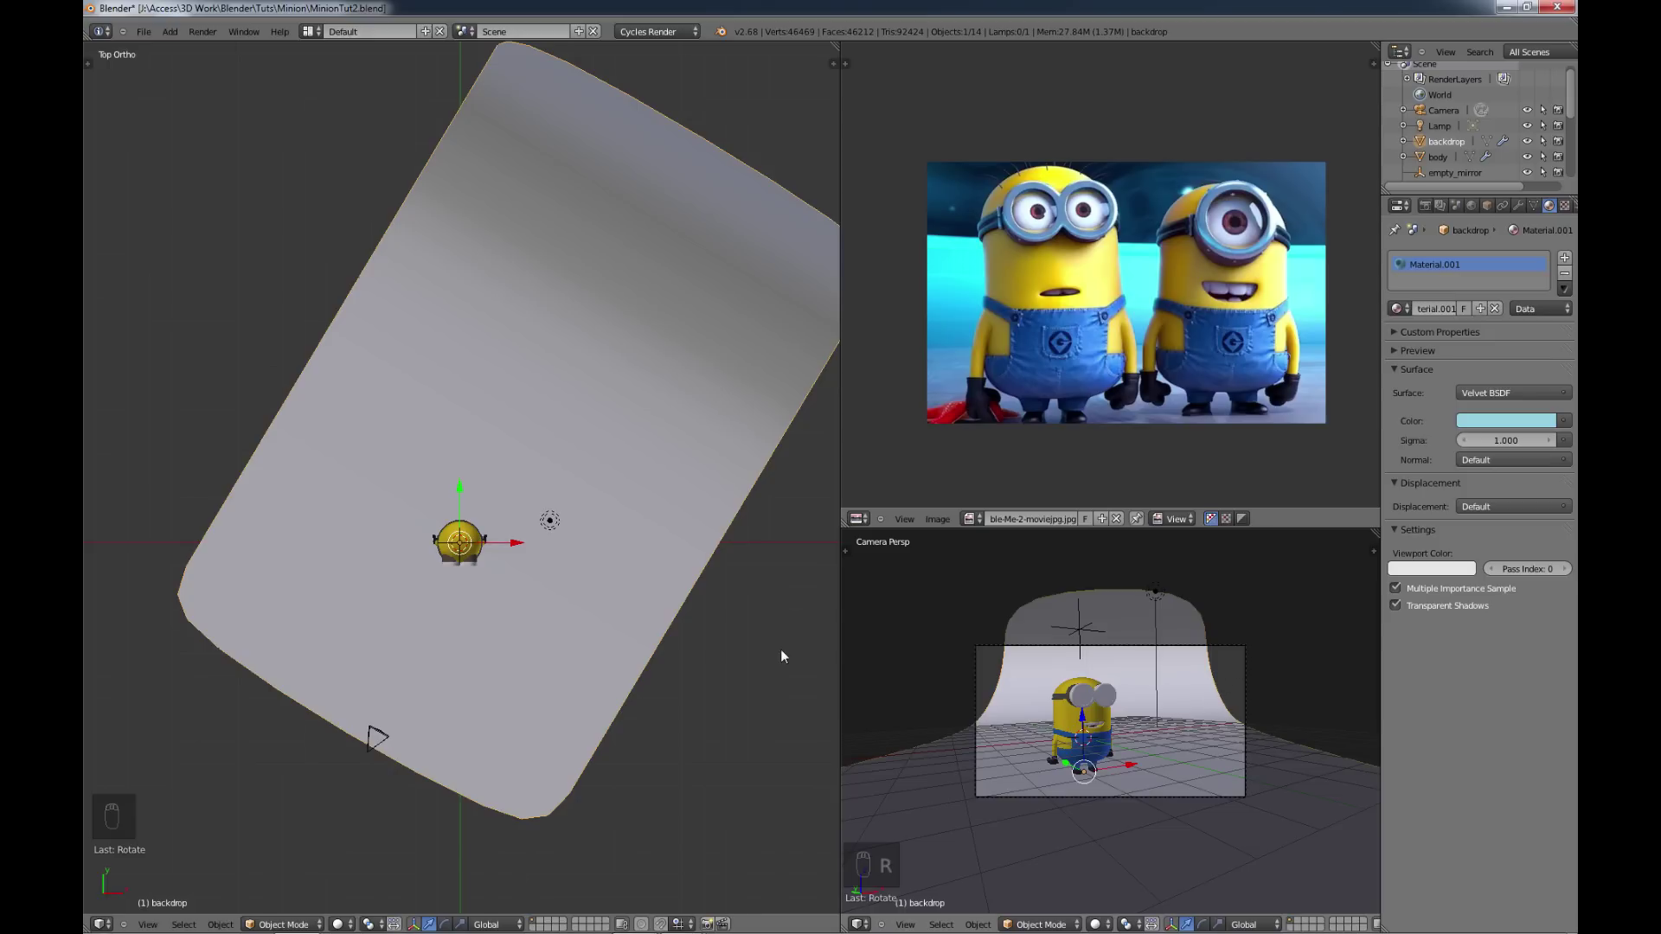
{"action": "key", "text": "s"}
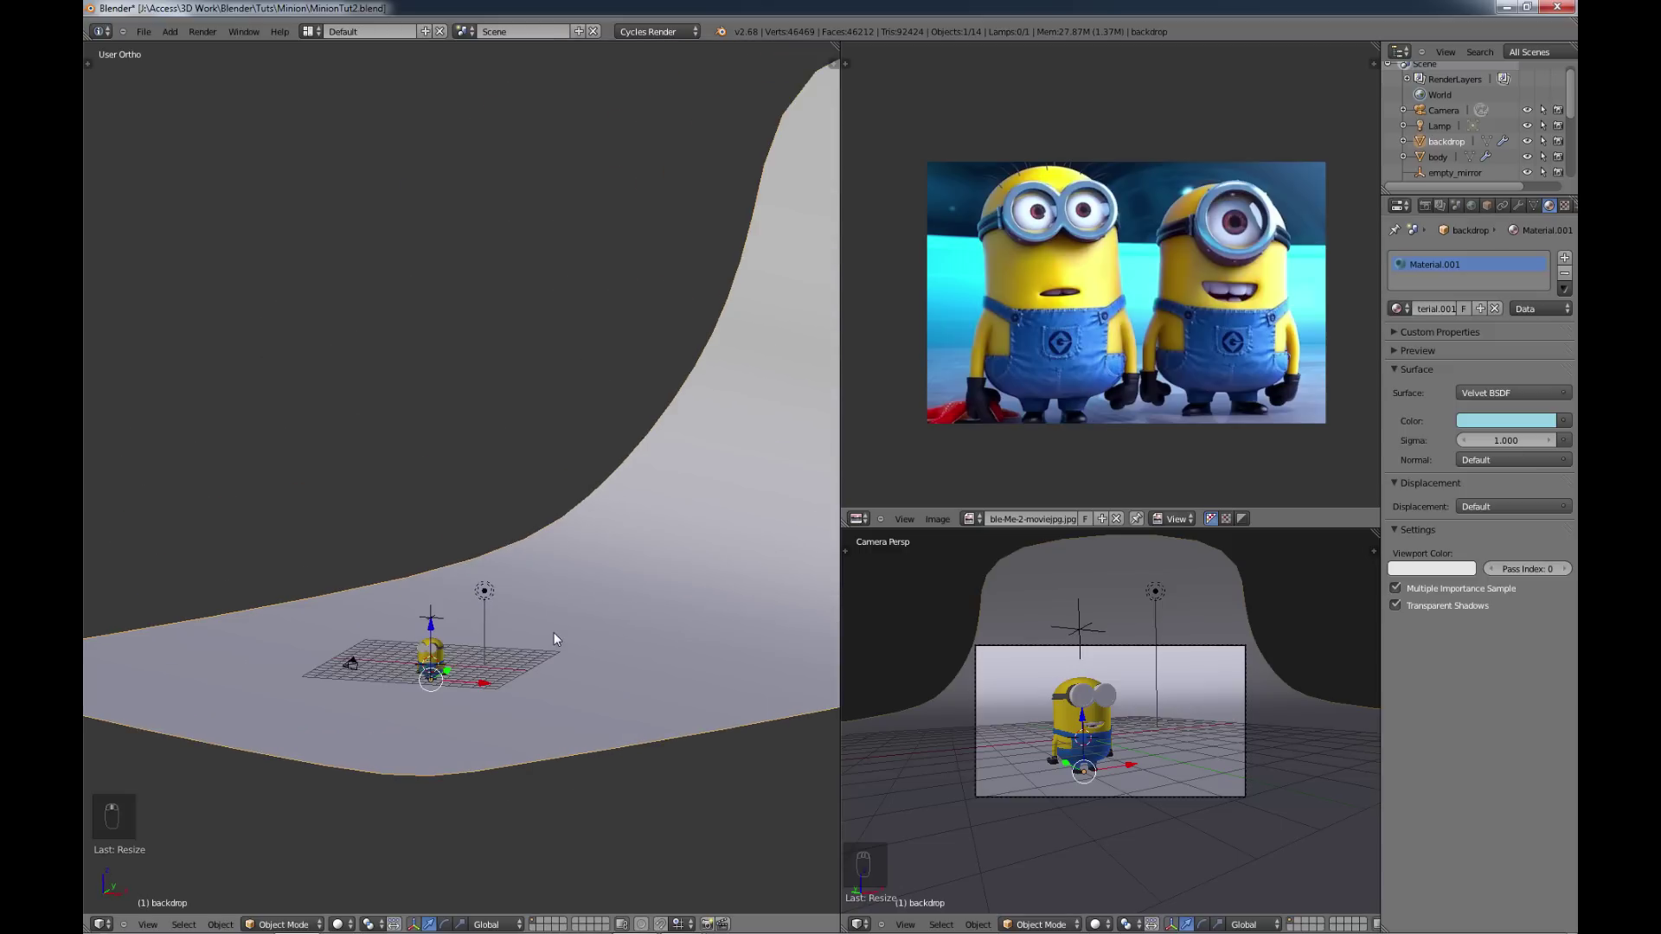
{"action": "left_click_drag", "start_coordinate": [489, 596], "coordinate": [515, 599]}
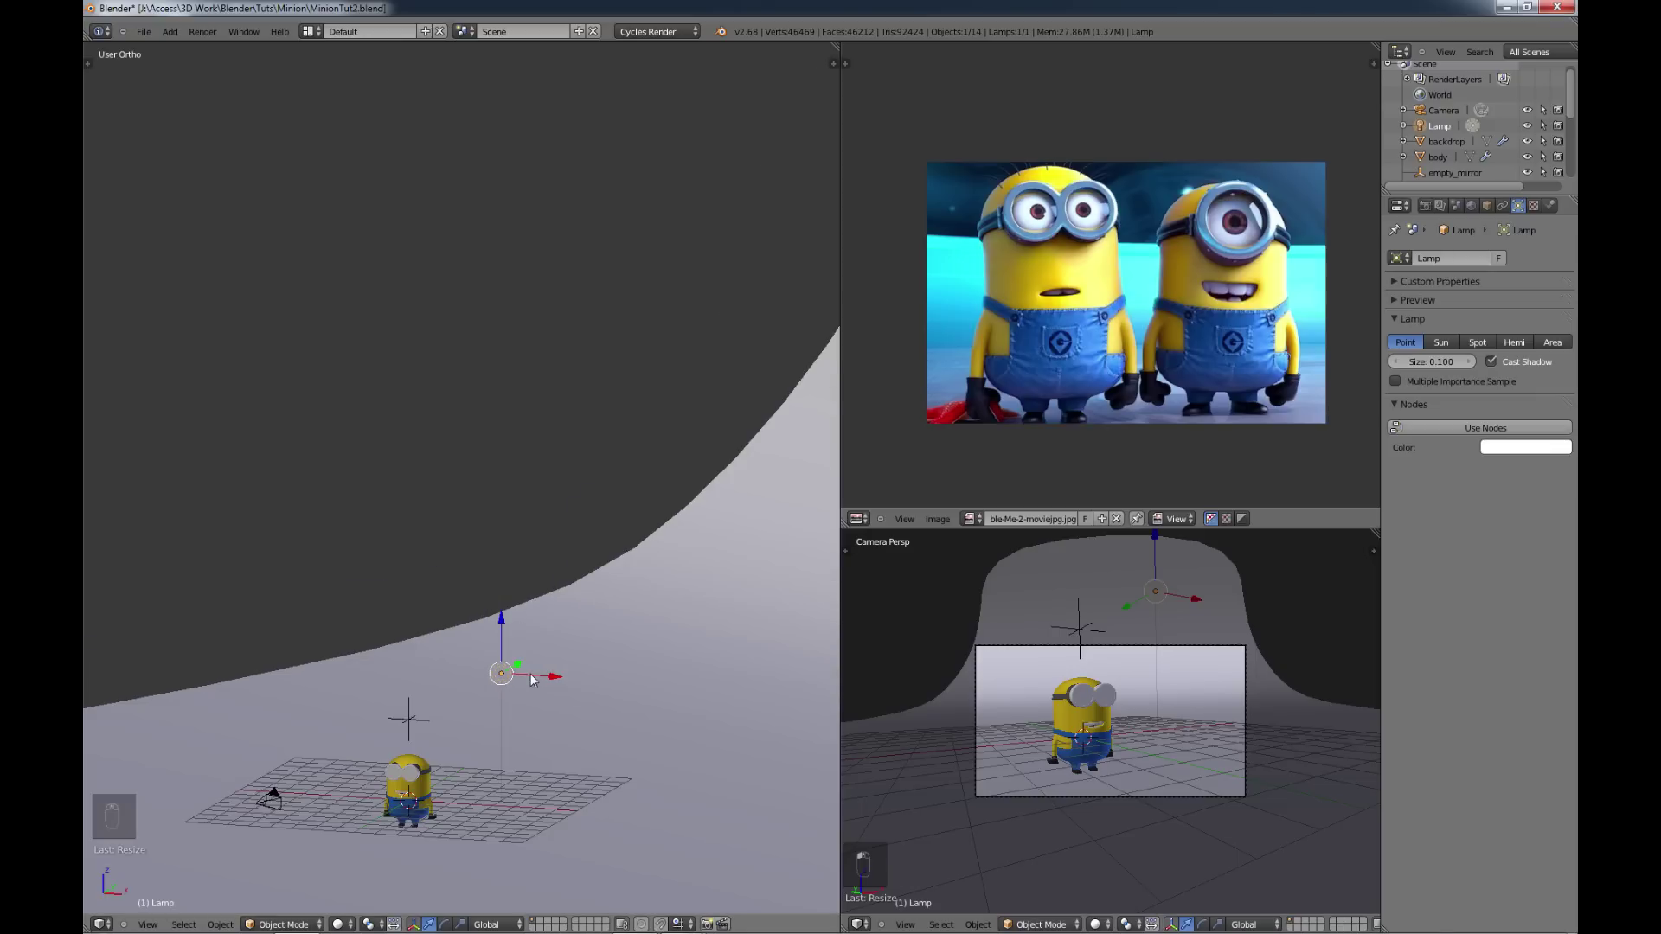
Step: Delete the old lamp and add a plane hovering above the Minion
{"action": "key", "text": "x"}
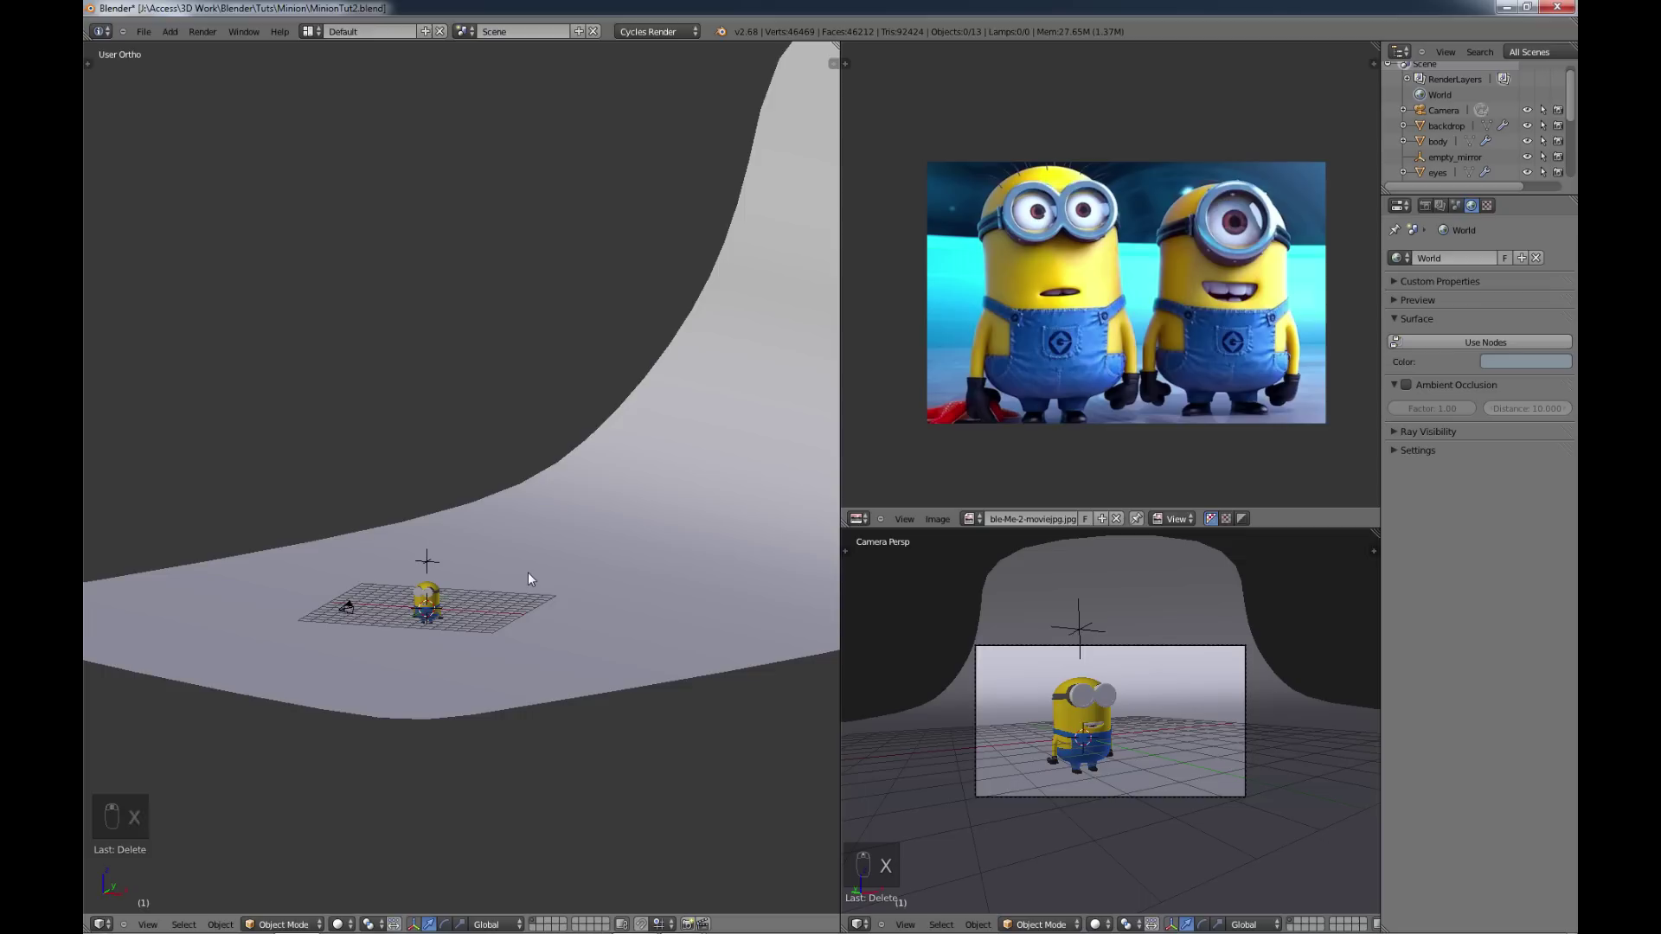
{"action": "key", "text": "shift+a"}
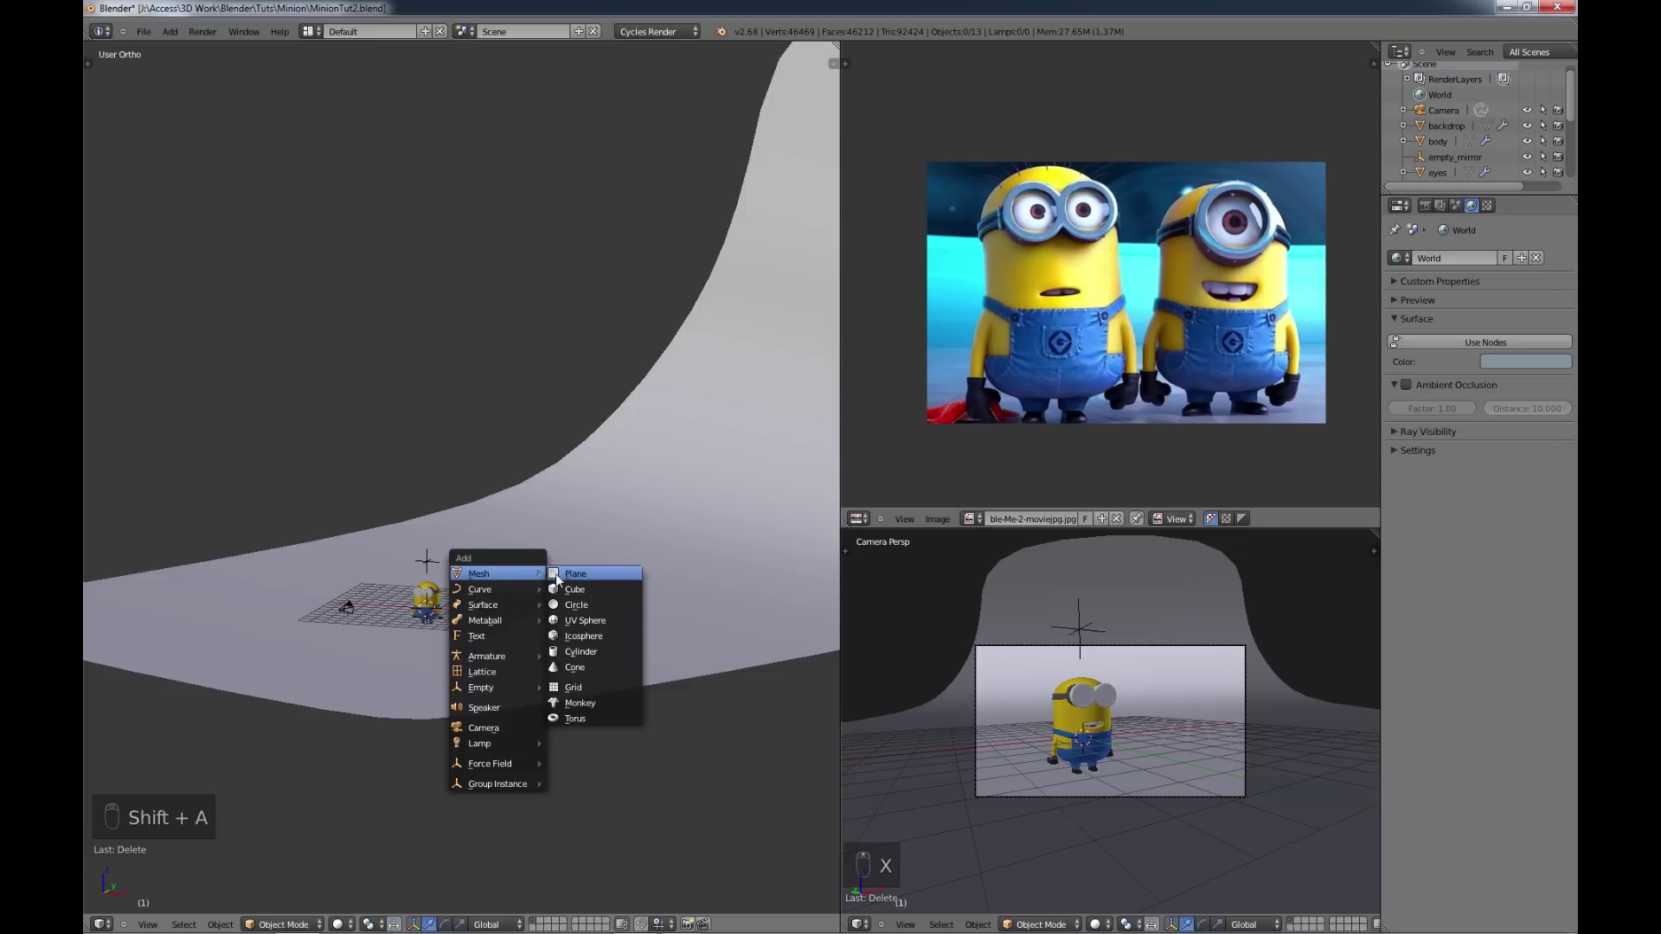
{"action": "left_click", "coordinate": [430, 541]}
{"action": "key", "text": "s"}
{"action": "left_click", "coordinate": [521, 582]}
{"action": "left_click_drag", "start_coordinate": [531, 579], "coordinate": [551, 597]}
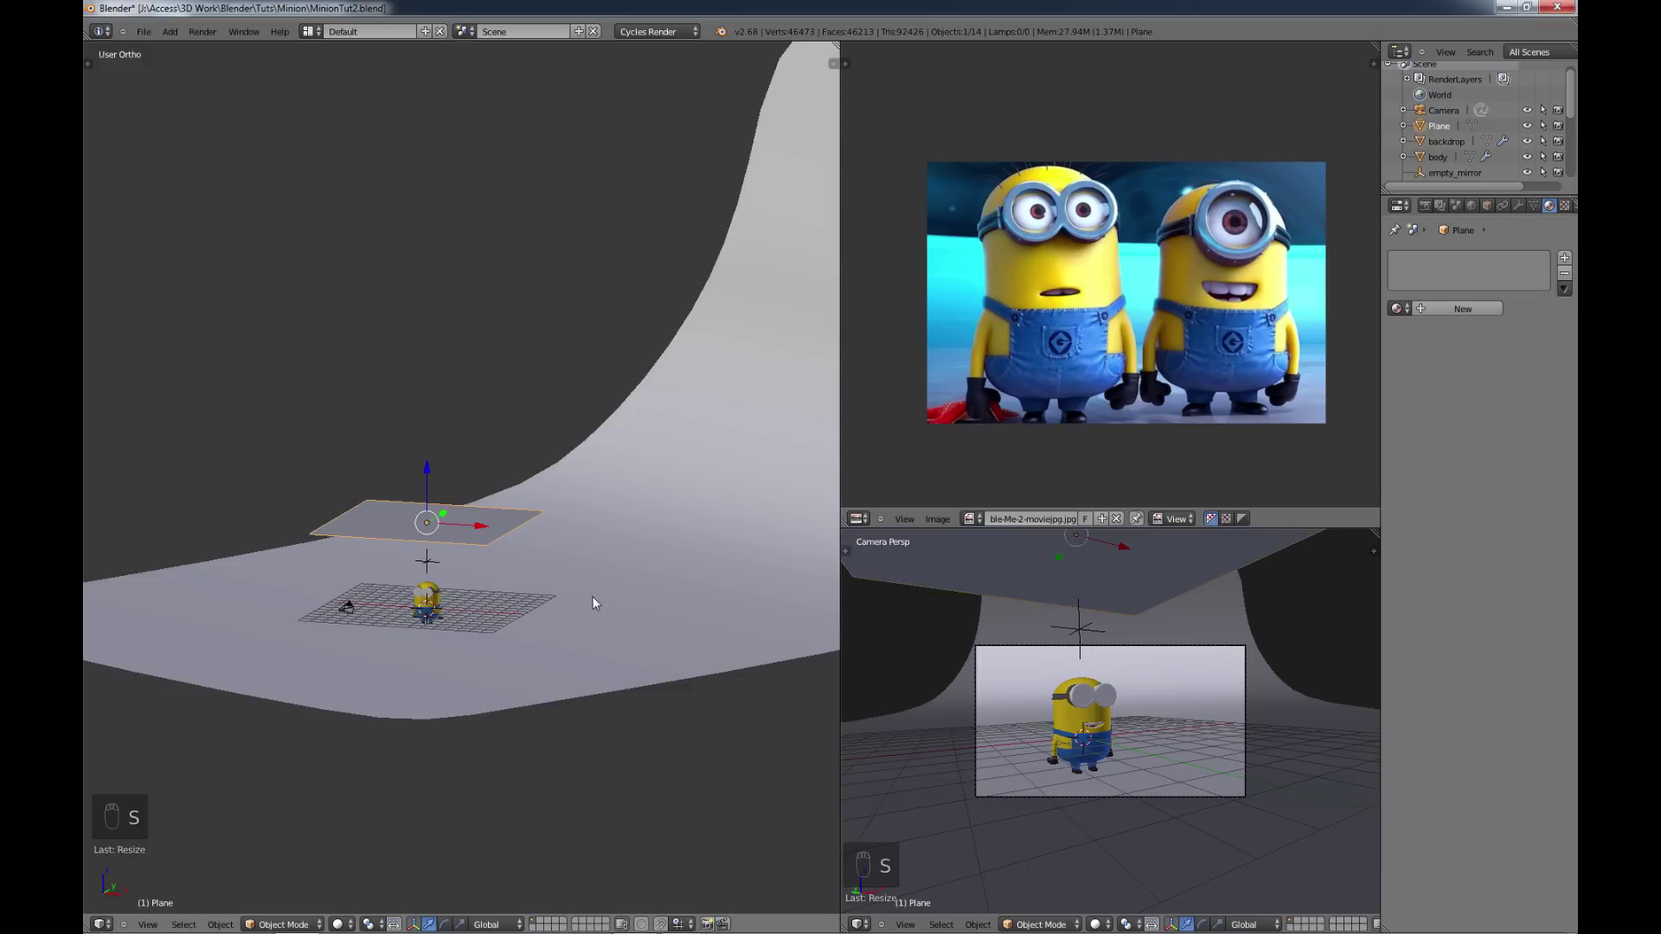
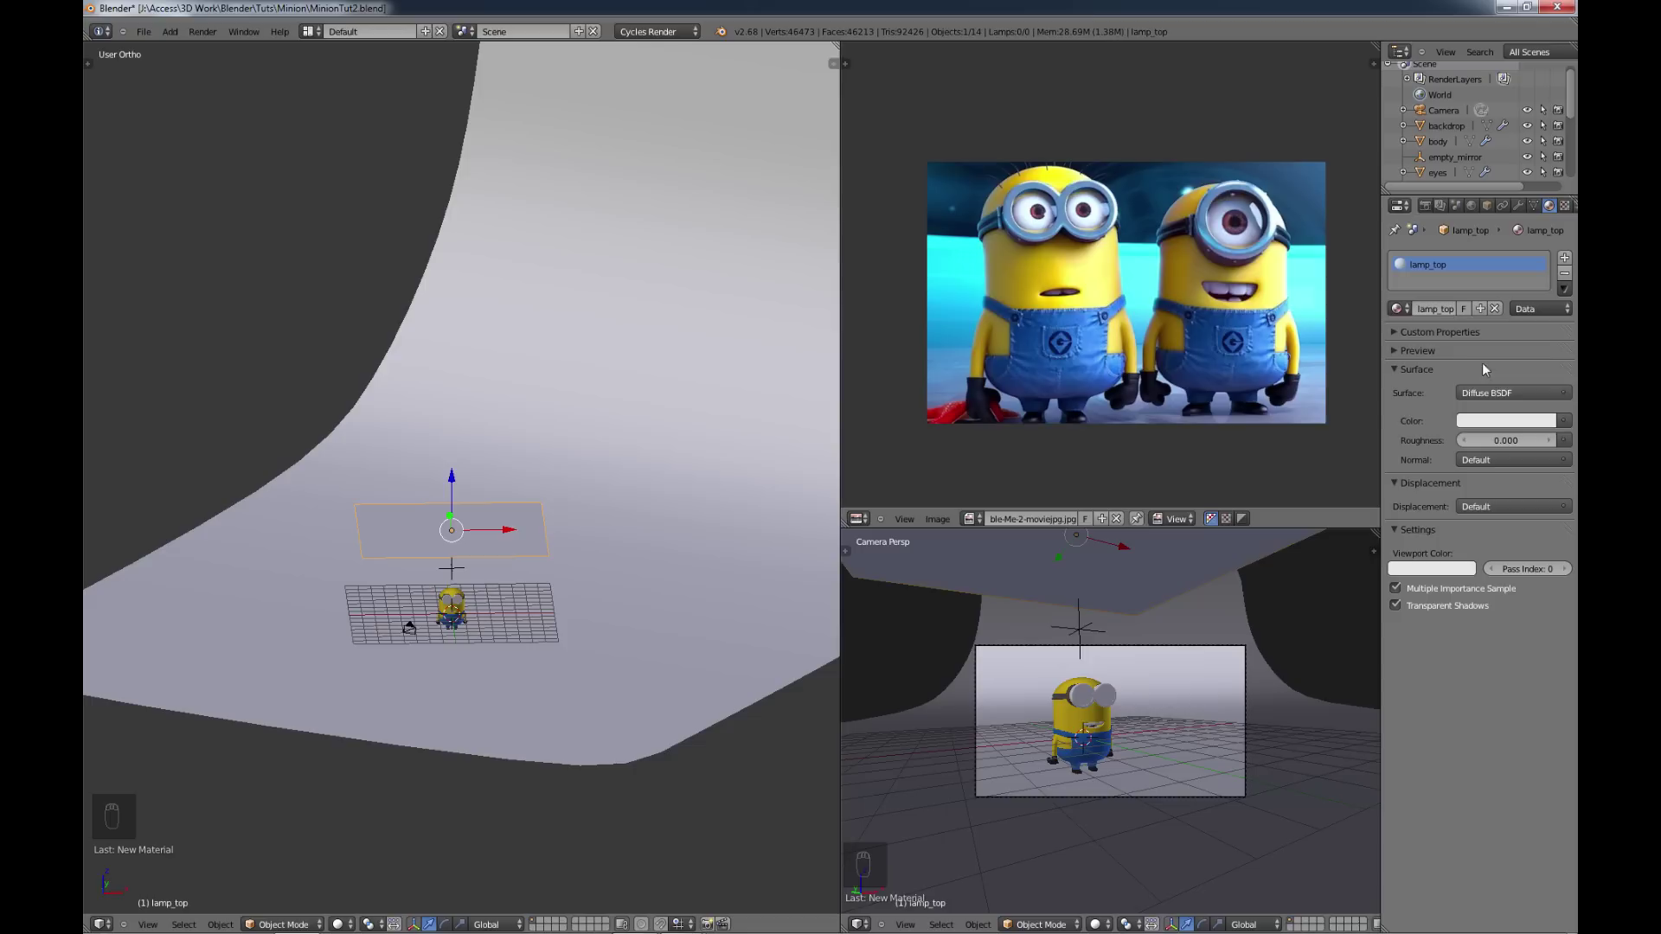
Step: Make the lamp_top material an Emission shader at strength 2.5 and enlarge the plane
{"action": "left_click_drag", "start_coordinate": [1499, 395], "coordinate": [1379, 507]}
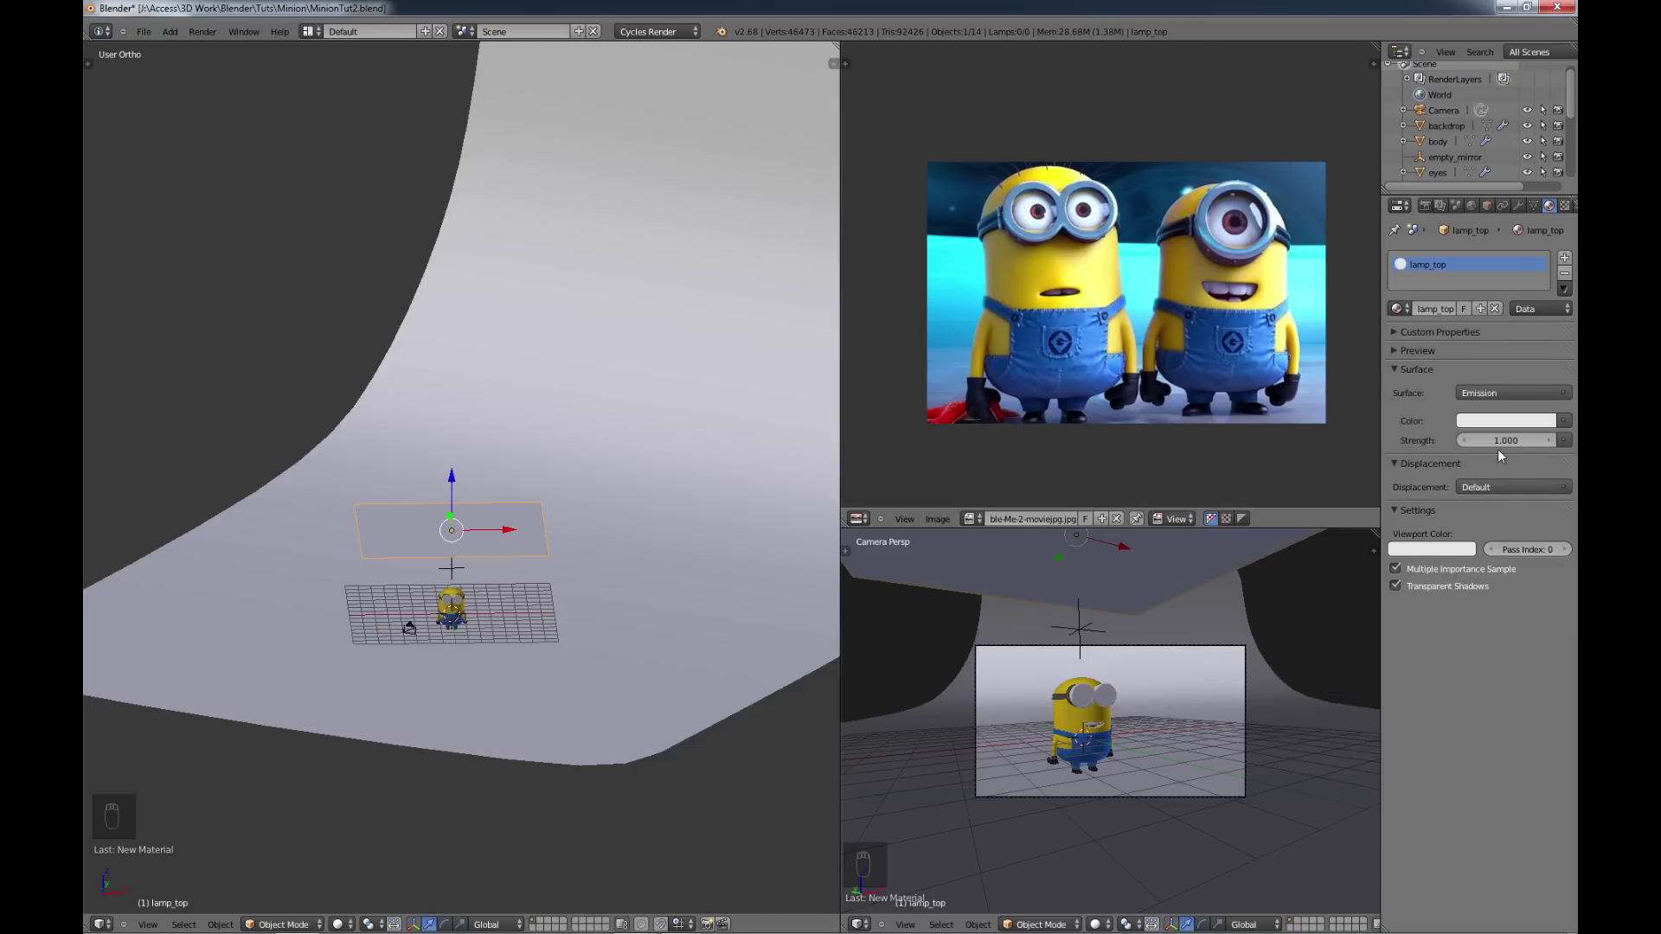
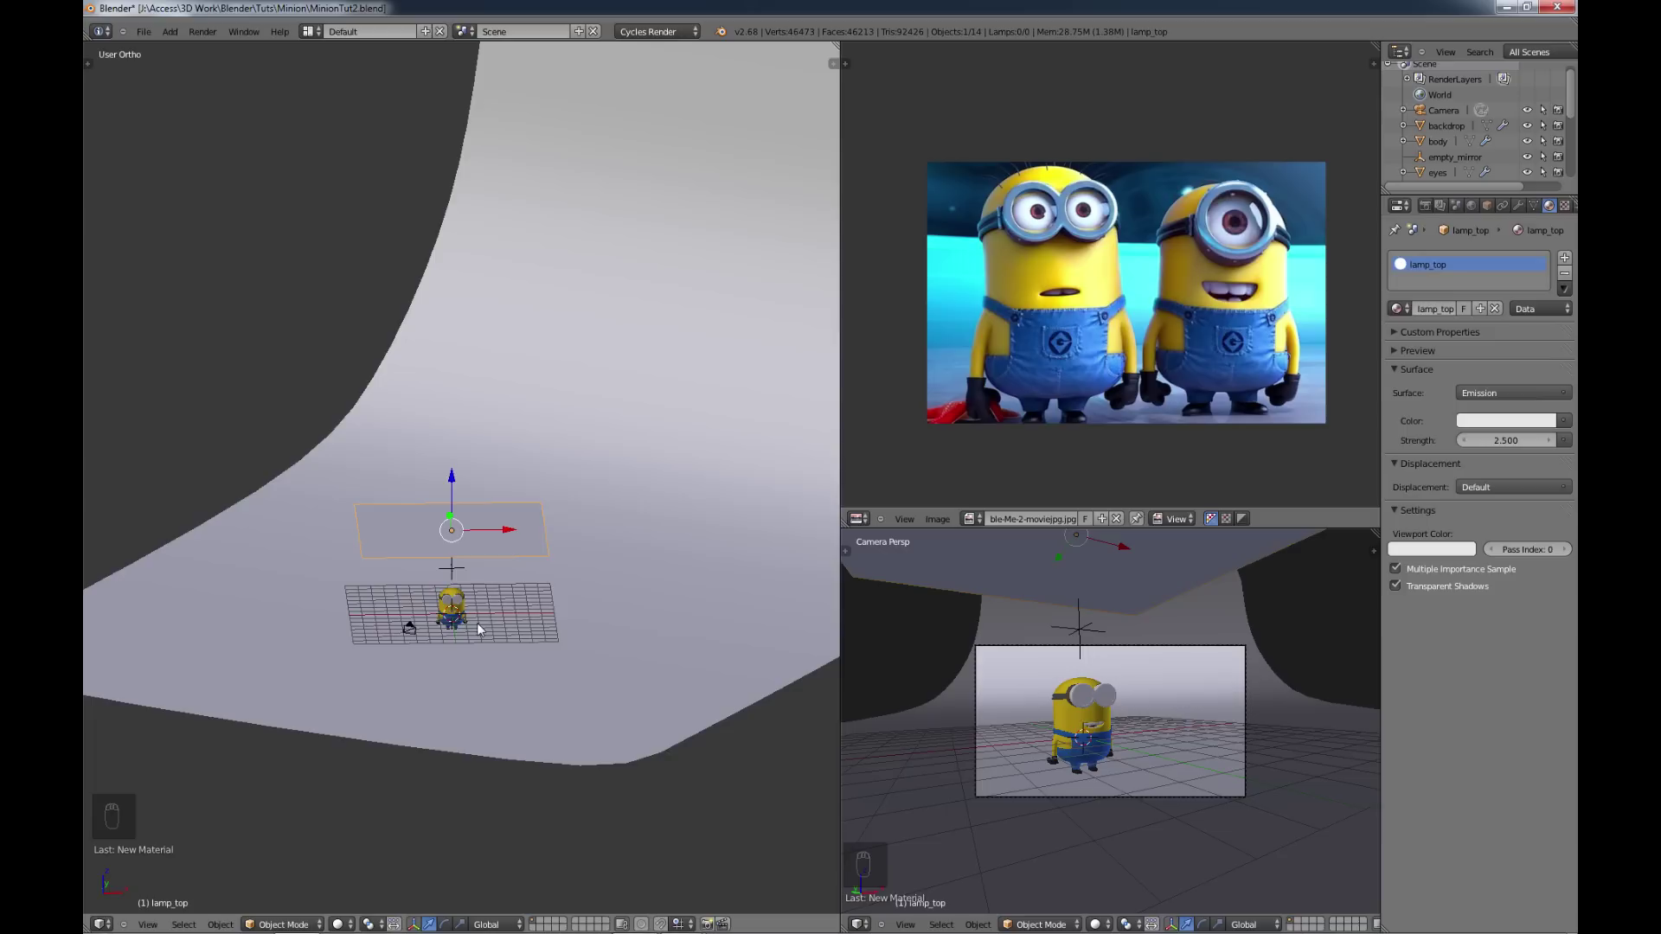
{"action": "left_click_drag", "start_coordinate": [484, 629], "coordinate": [550, 630]}
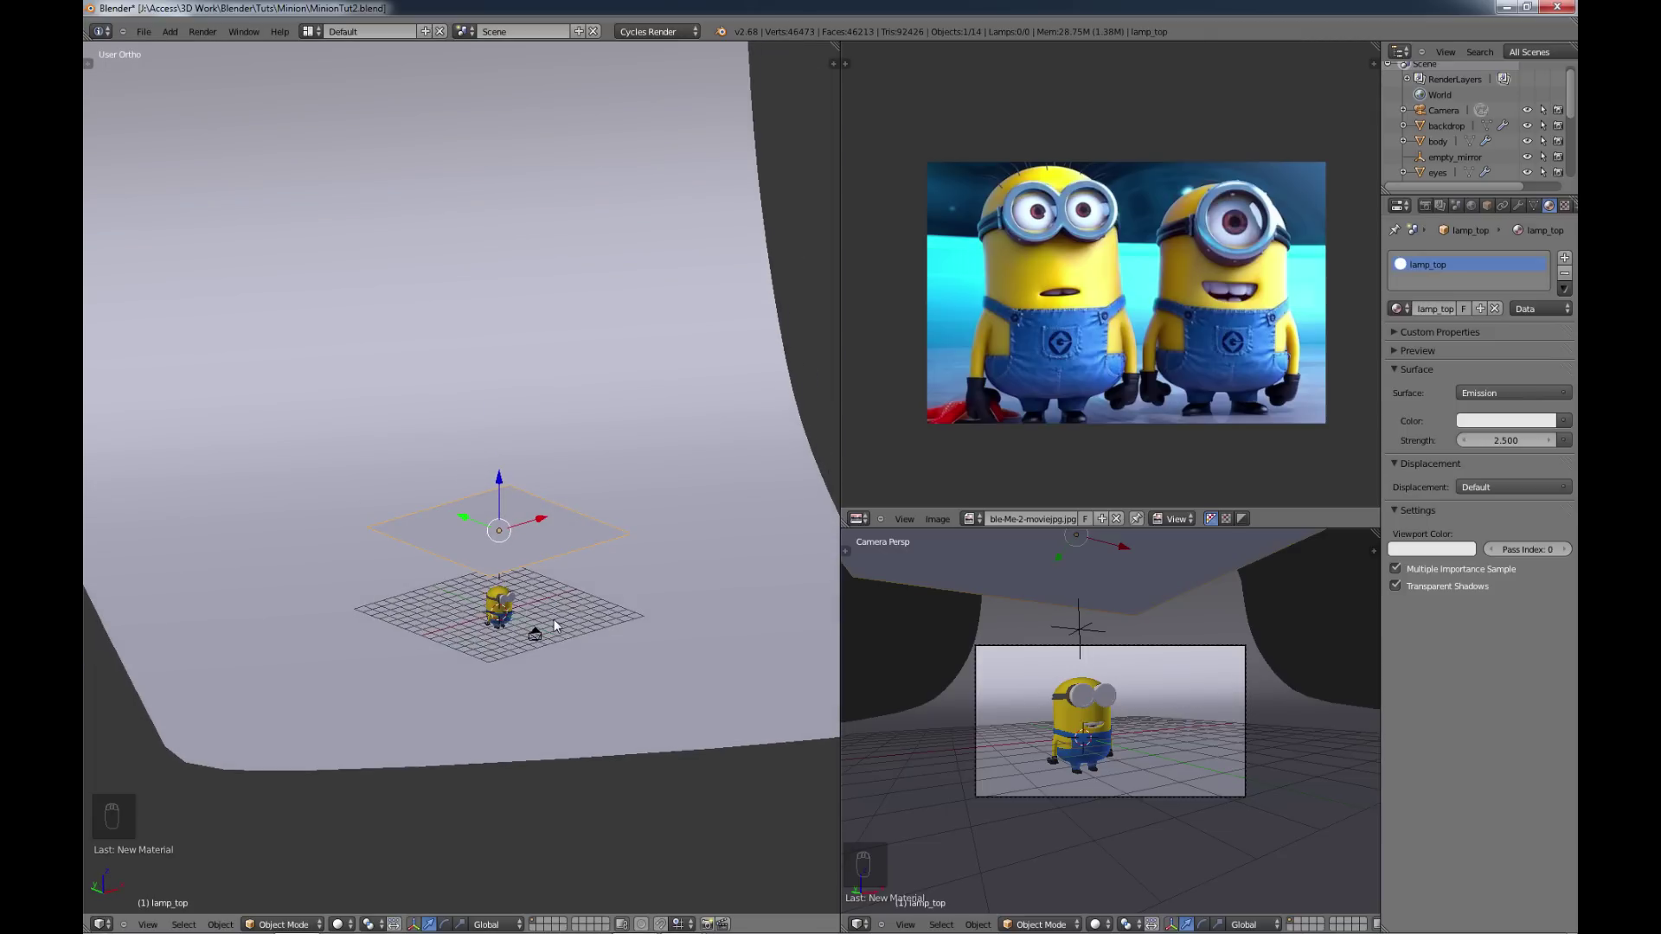
{"action": "key", "text": "ctrl+s"}
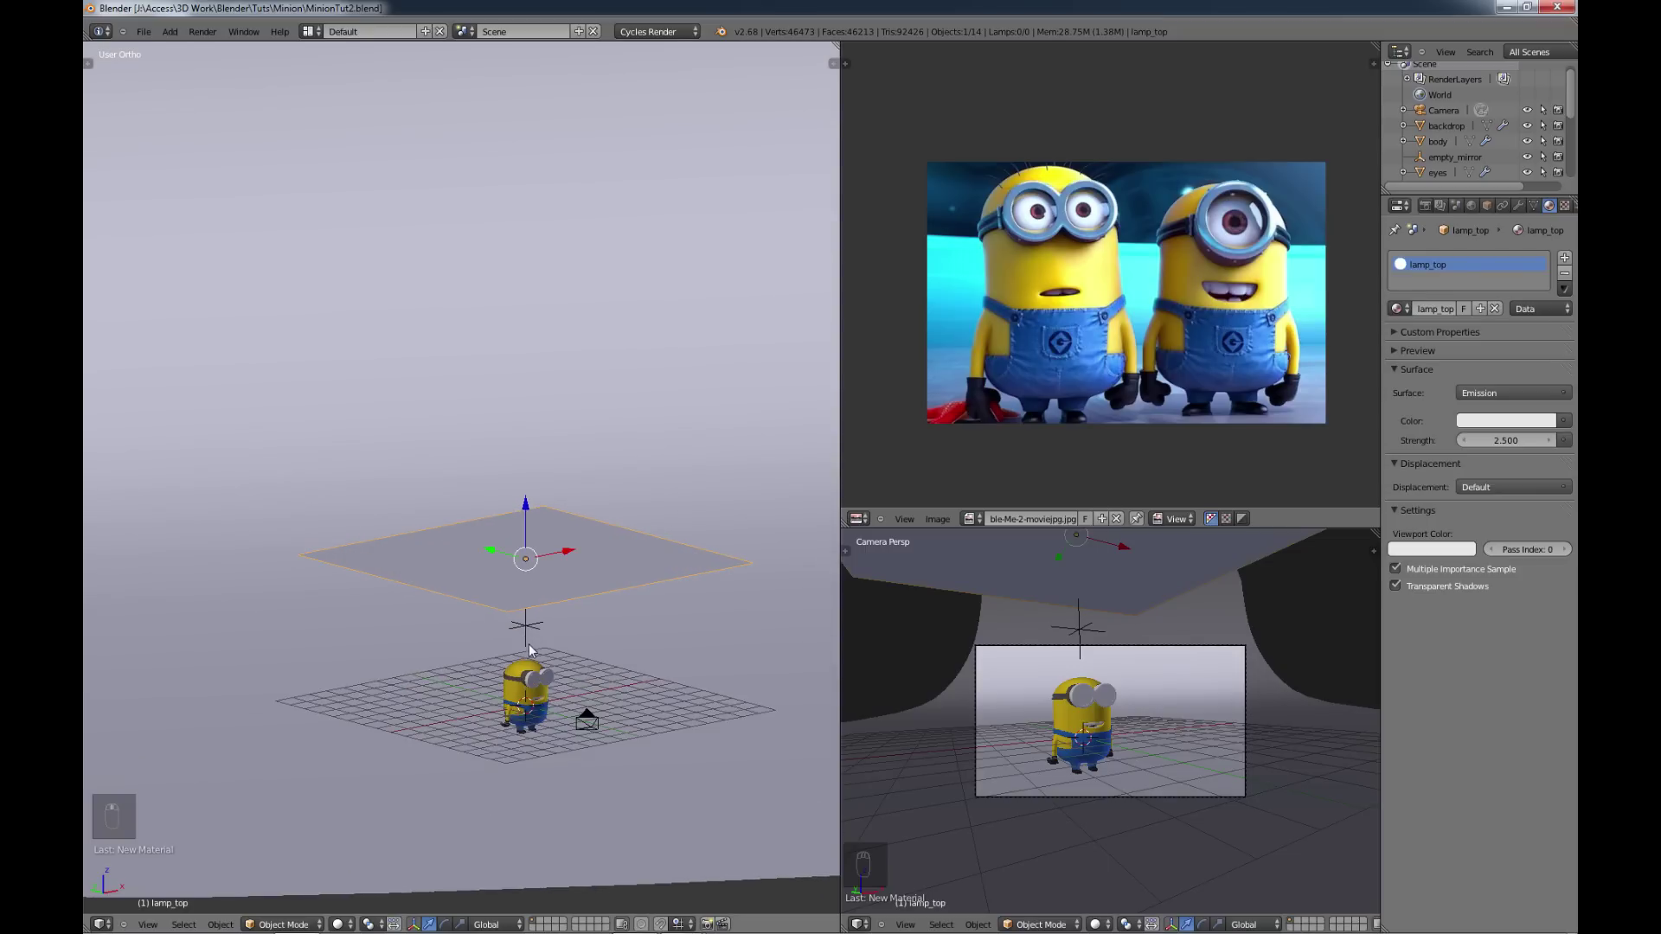
{"action": "key", "text": "ctrl+Up"}
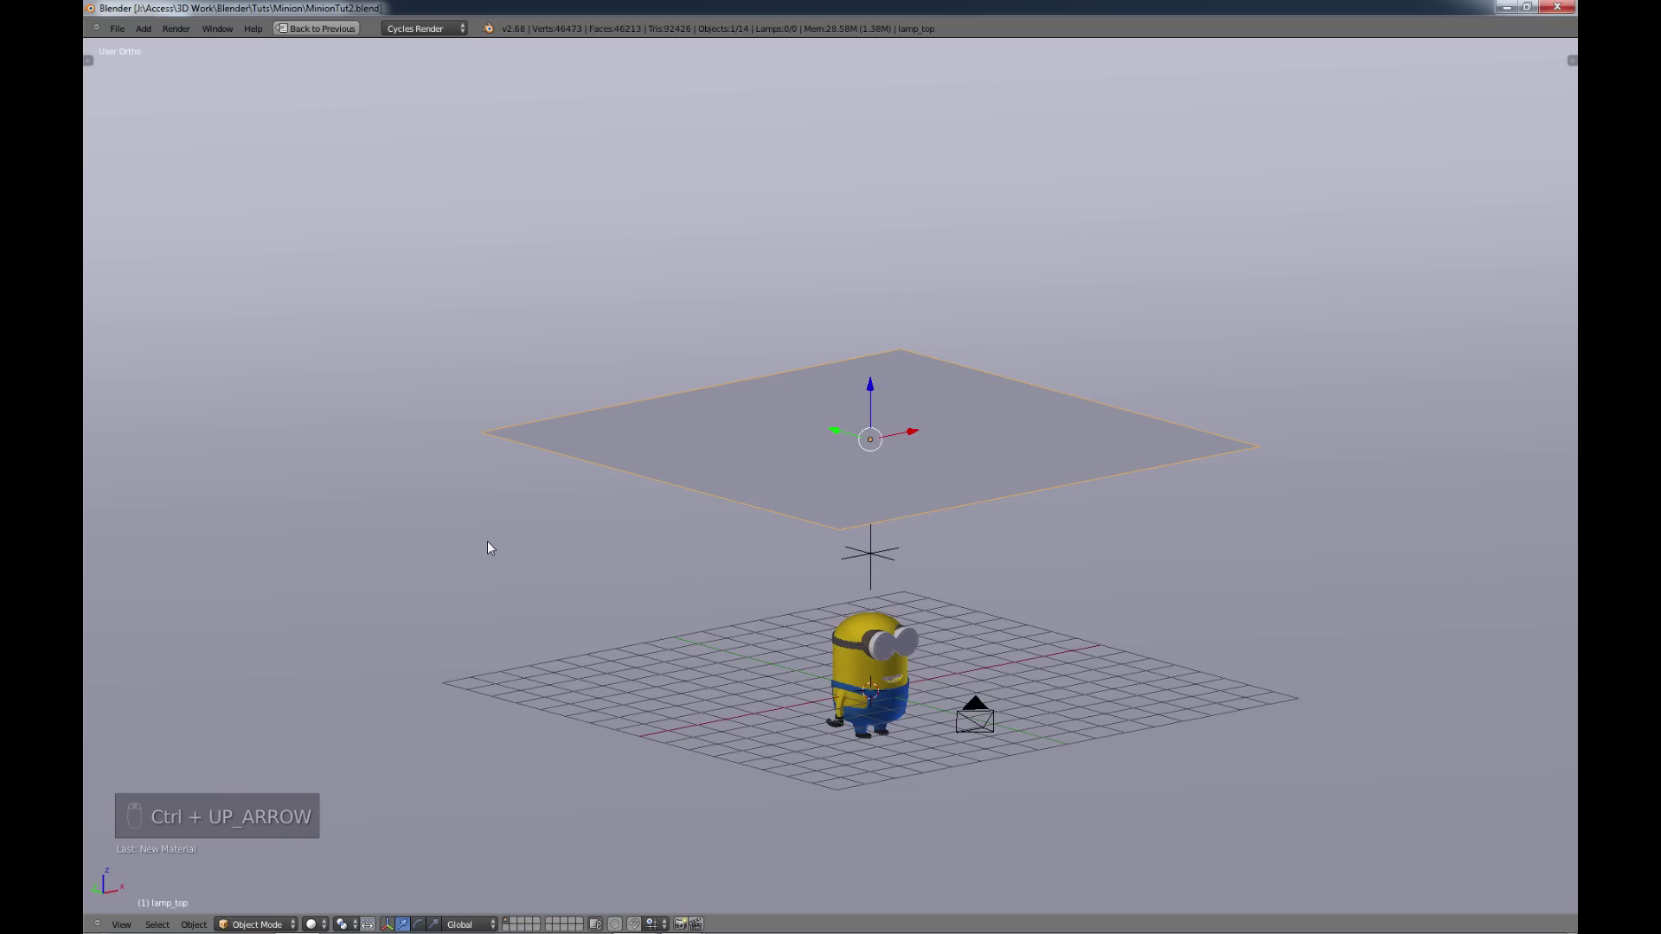
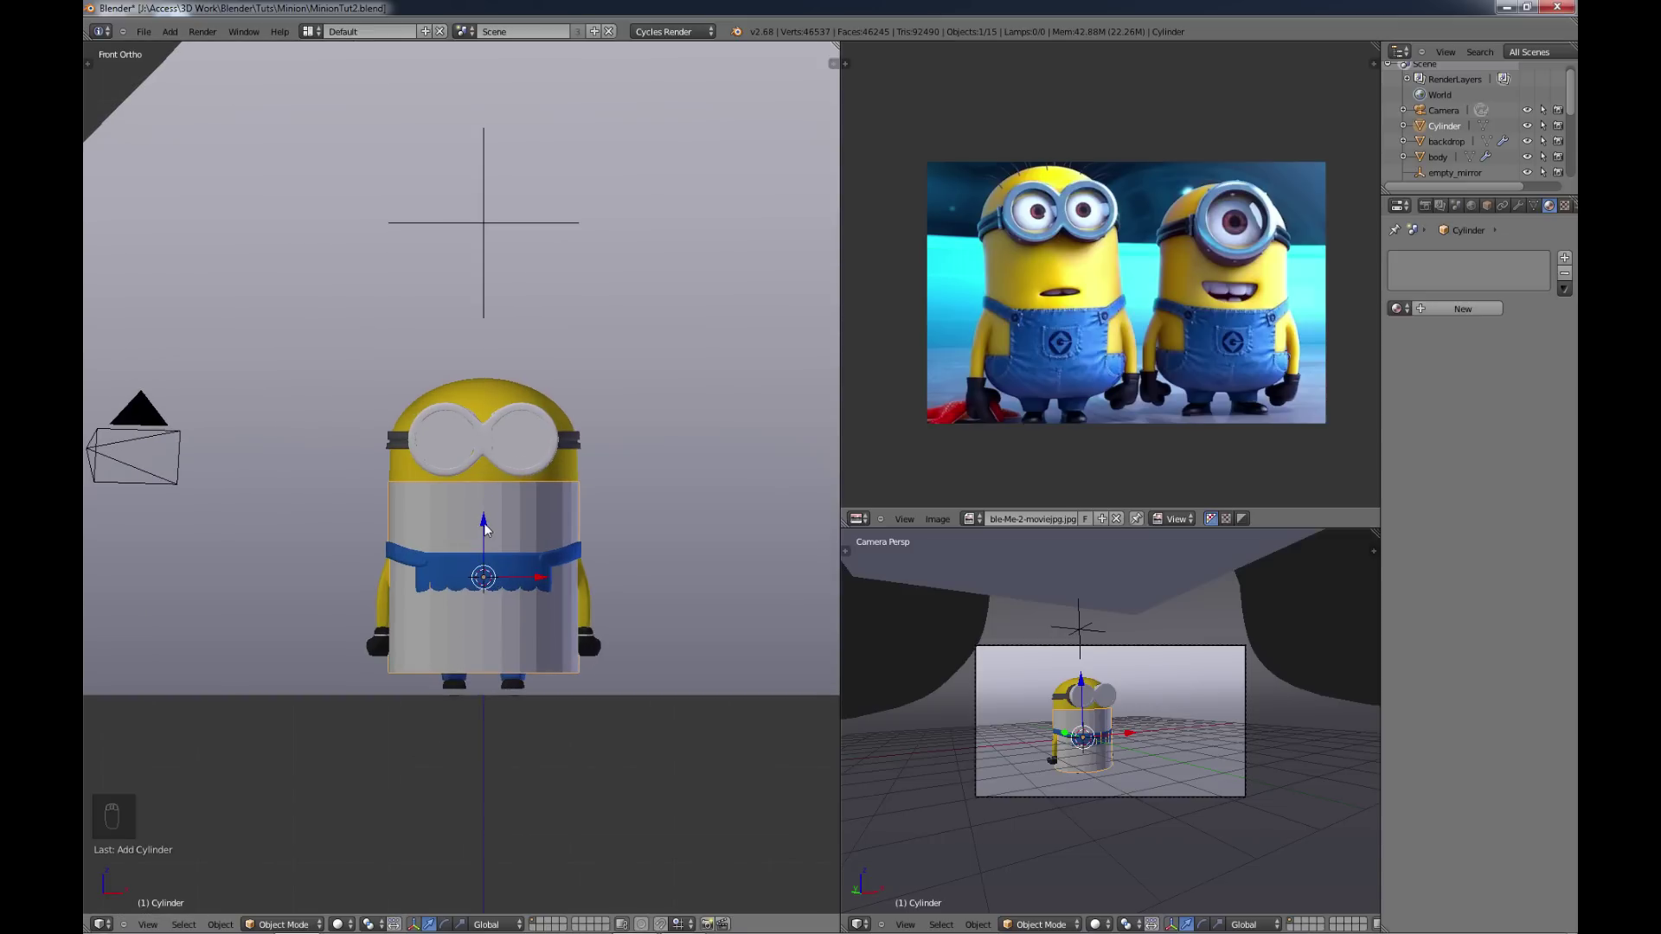
Step: Move the cylinder above the Minion's head, name it 'hair' and shrink it to a thin strand
{"action": "left_click_drag", "start_coordinate": [493, 526], "coordinate": [482, 301]}
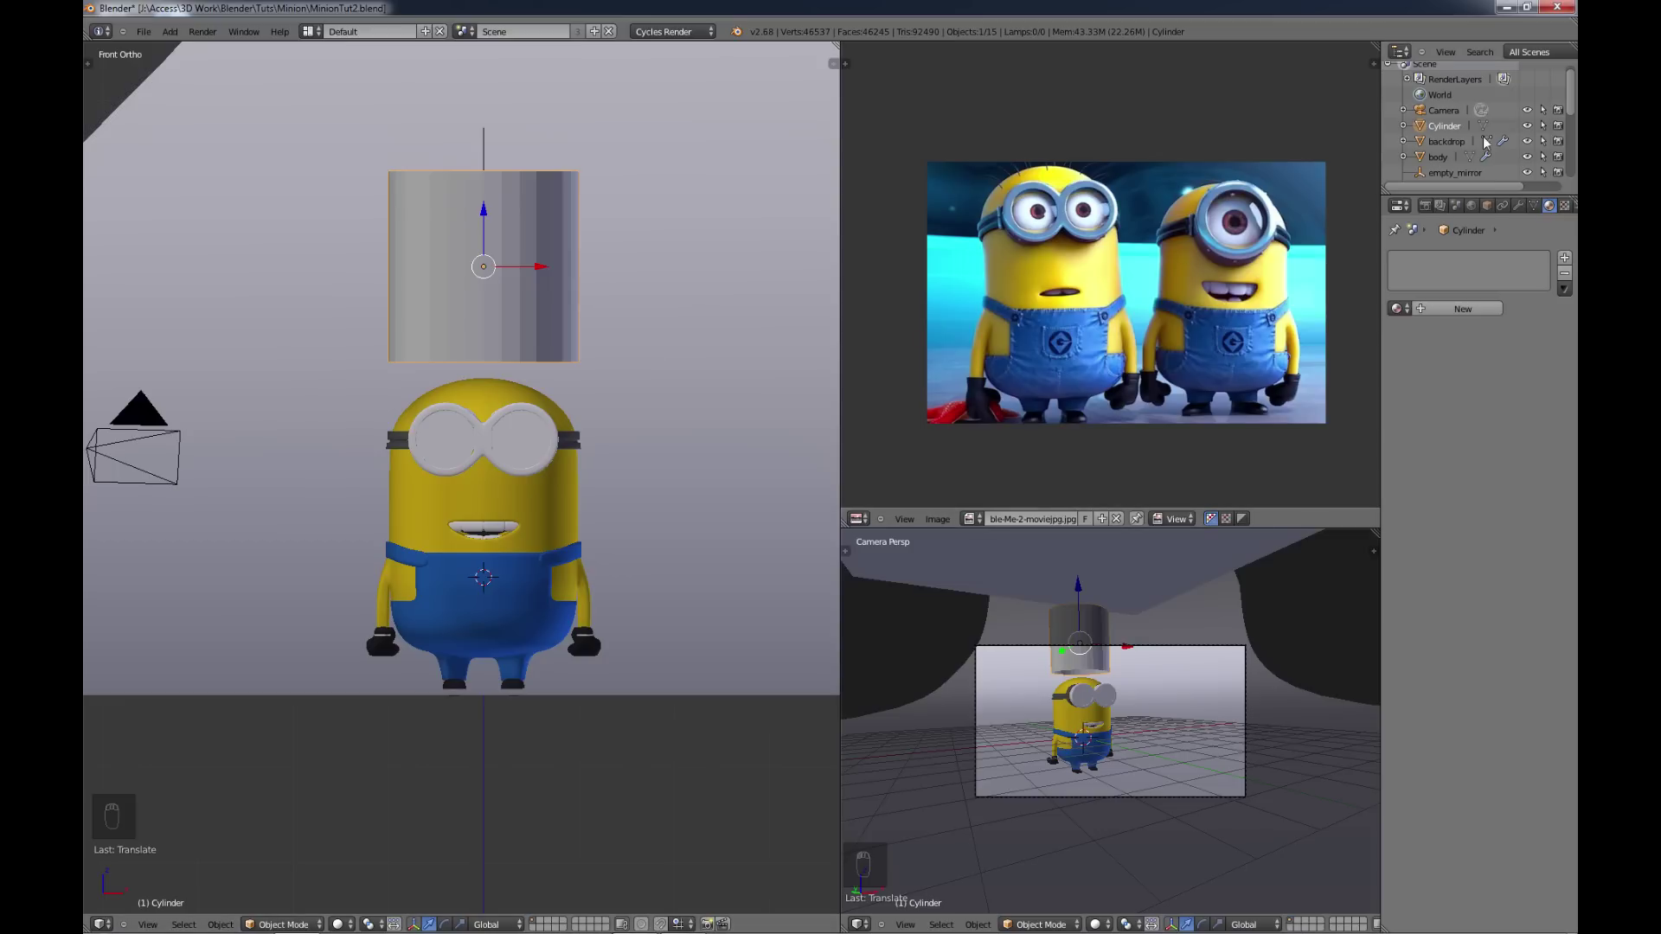
{"action": "left_click_drag", "start_coordinate": [1454, 127], "coordinate": [1454, 127]}
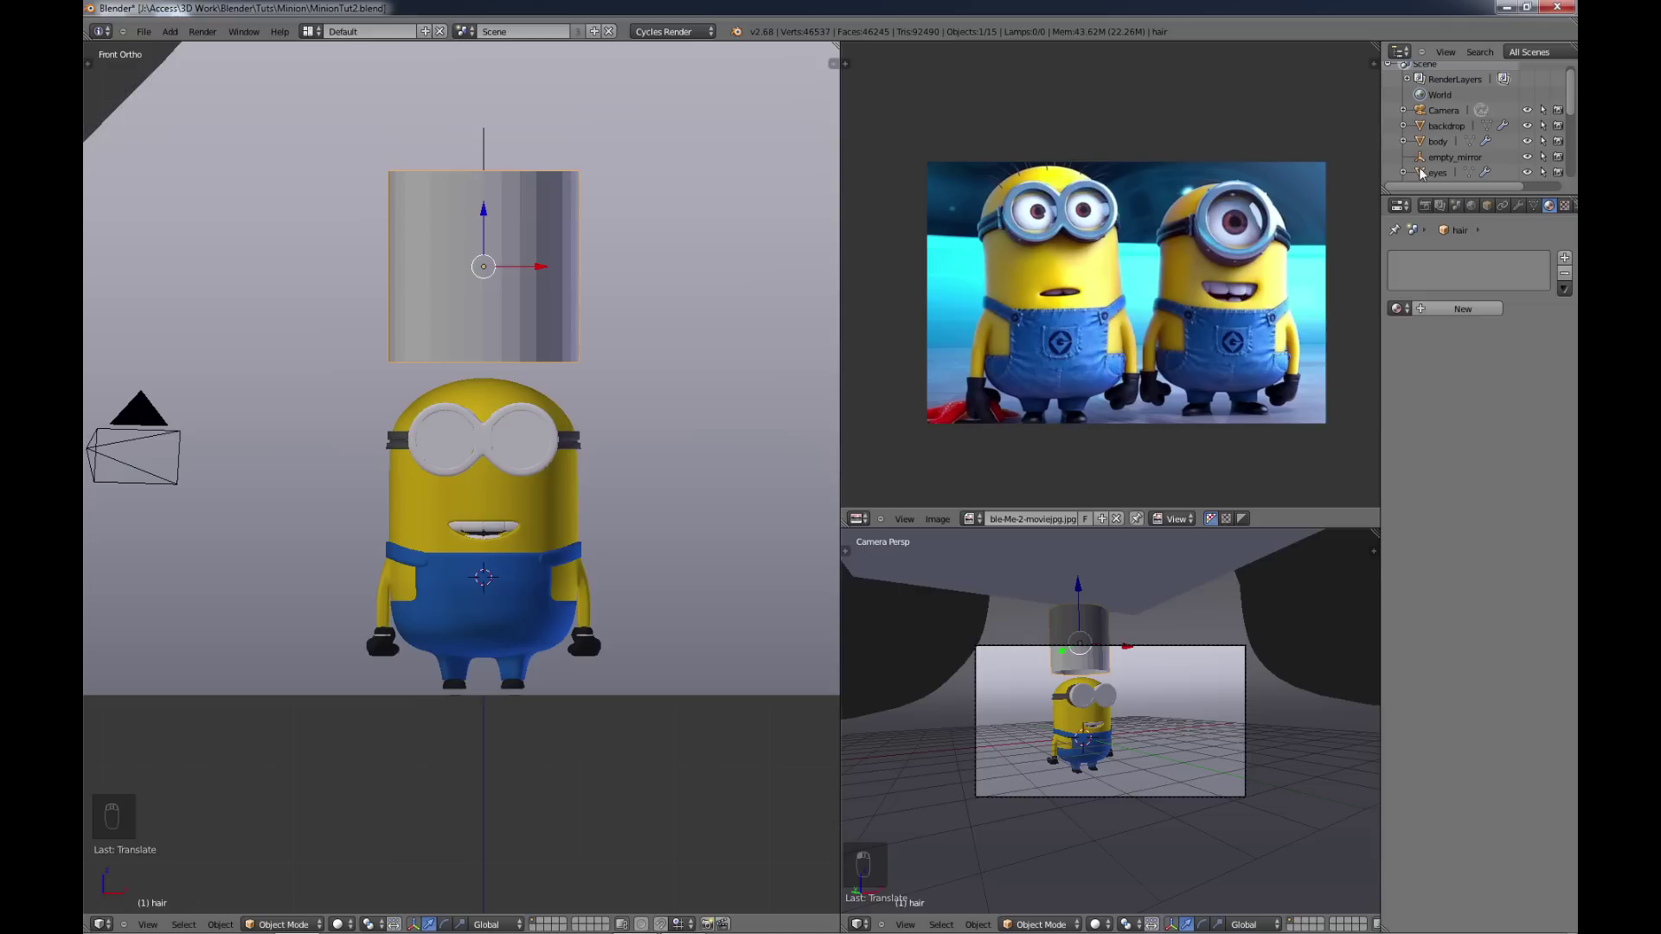
{"action": "middle_click", "coordinate": [542, 391]}
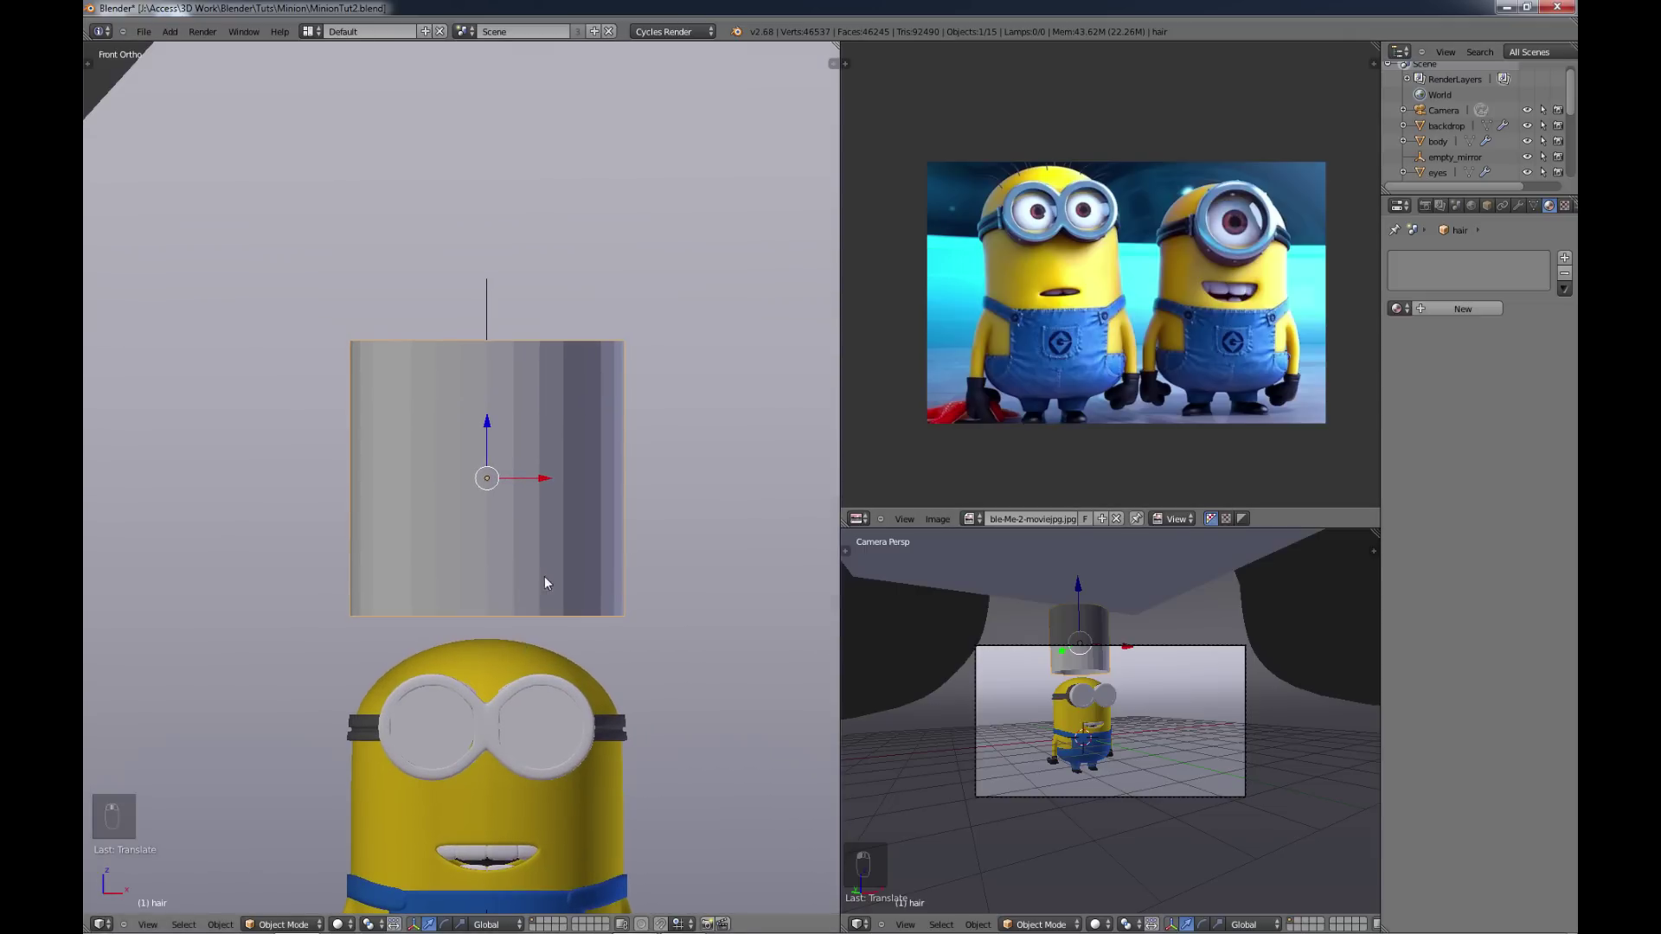
{"action": "key", "text": "s"}
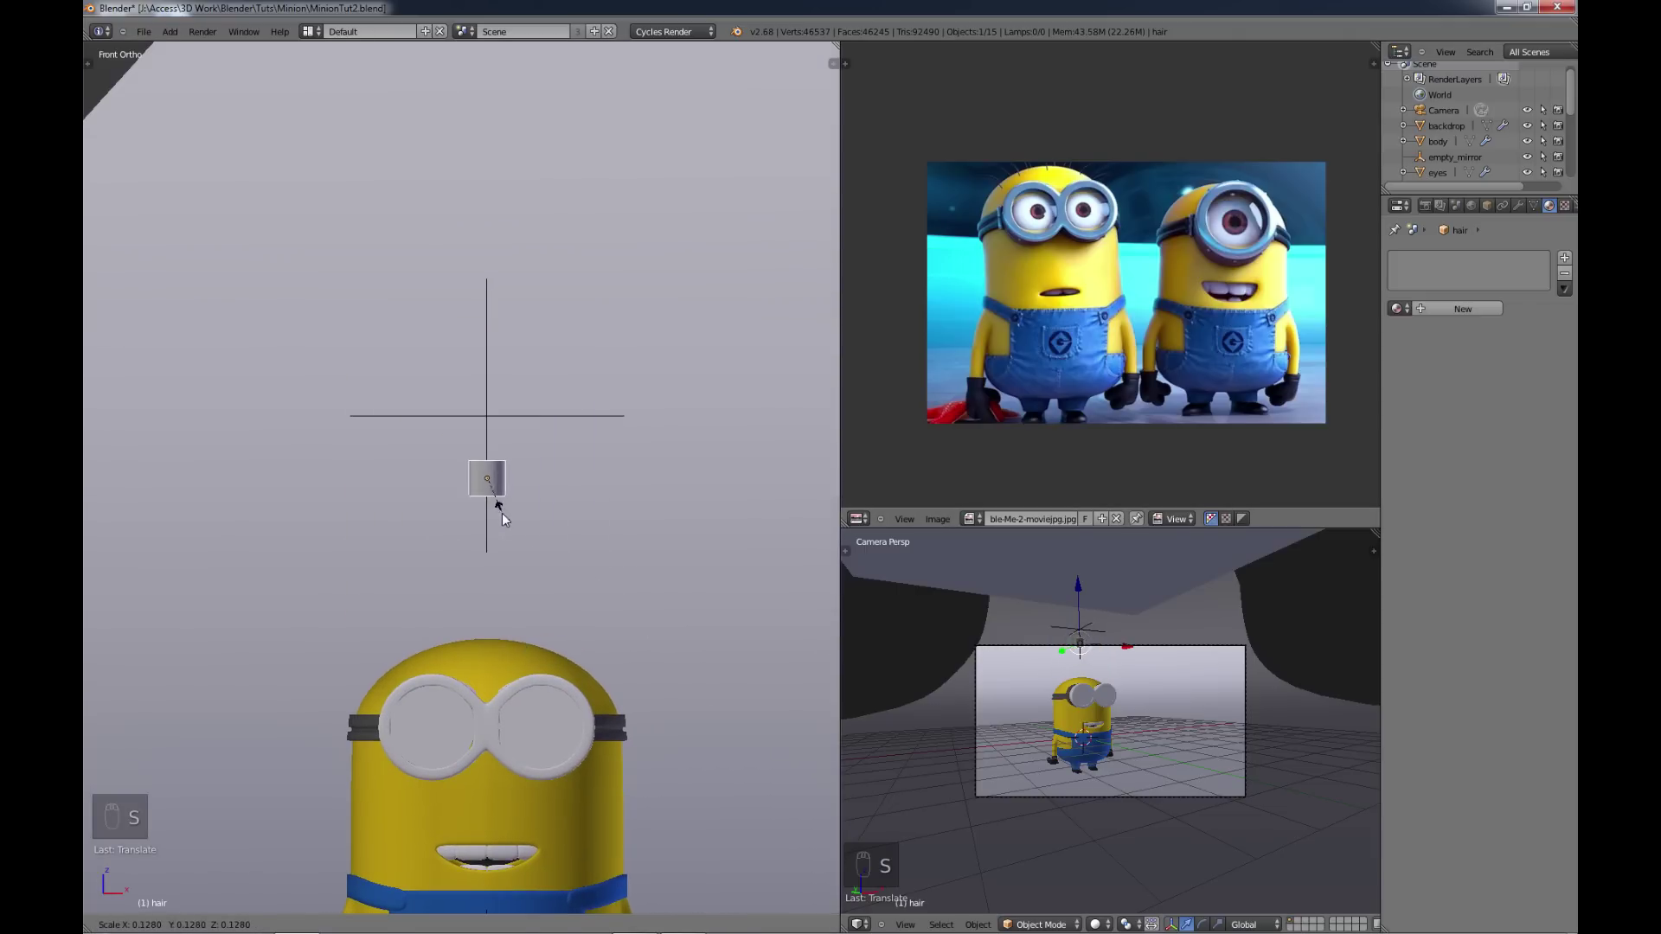
{"action": "key", "text": "s"}
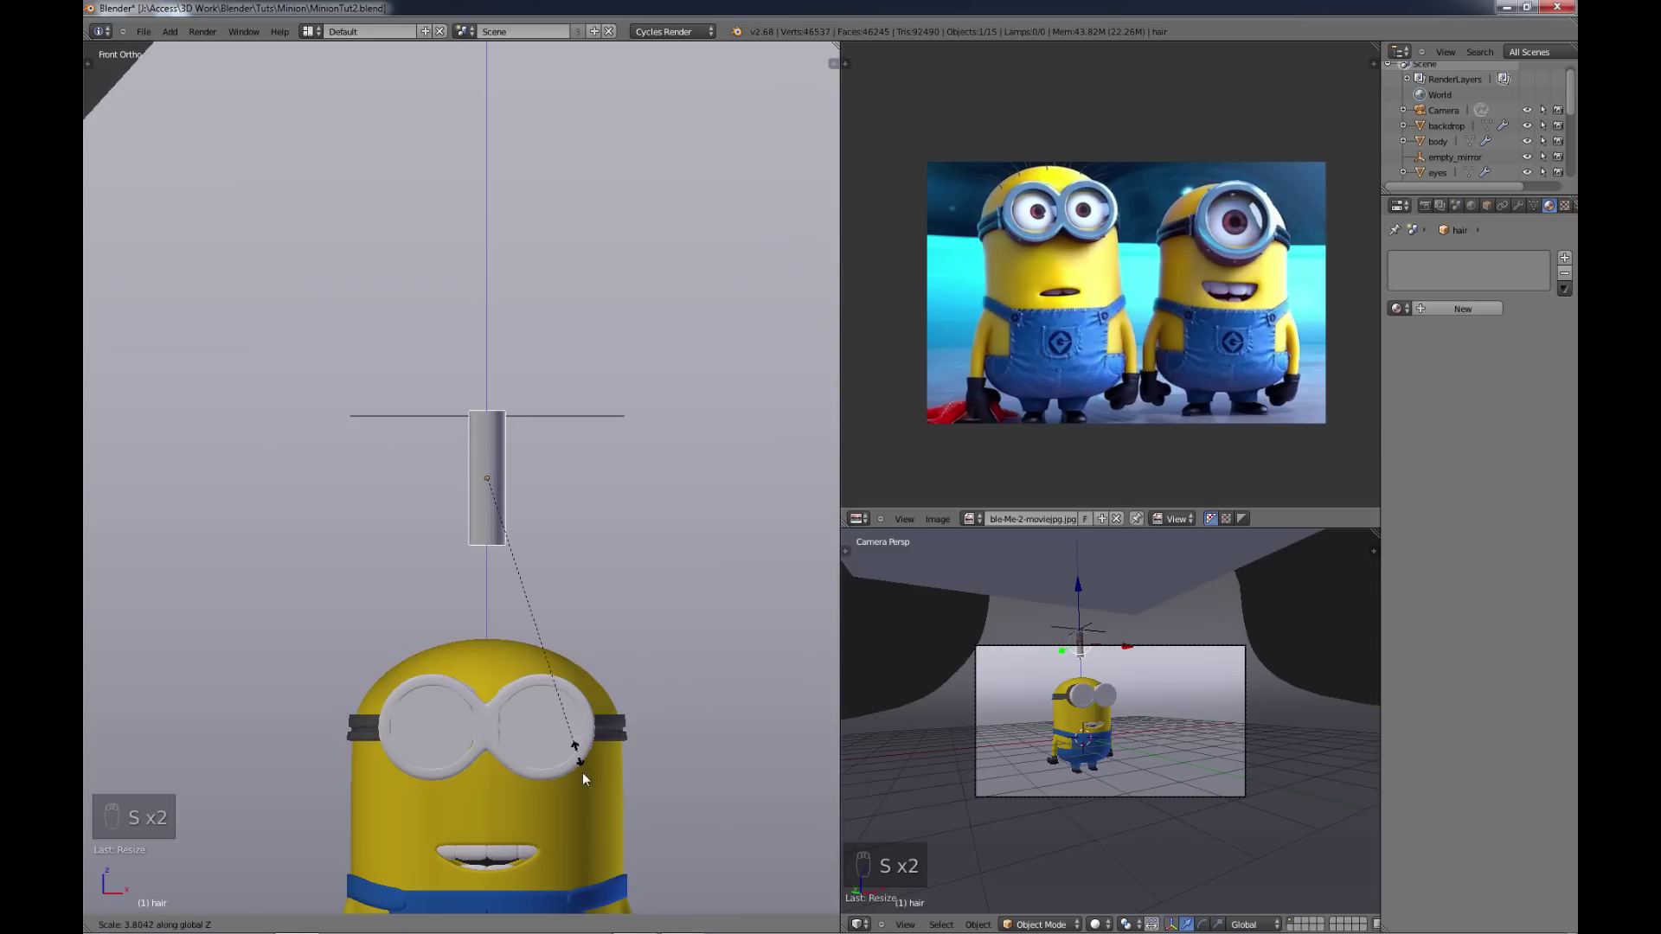
{"action": "middle_click", "coordinate": [561, 641]}
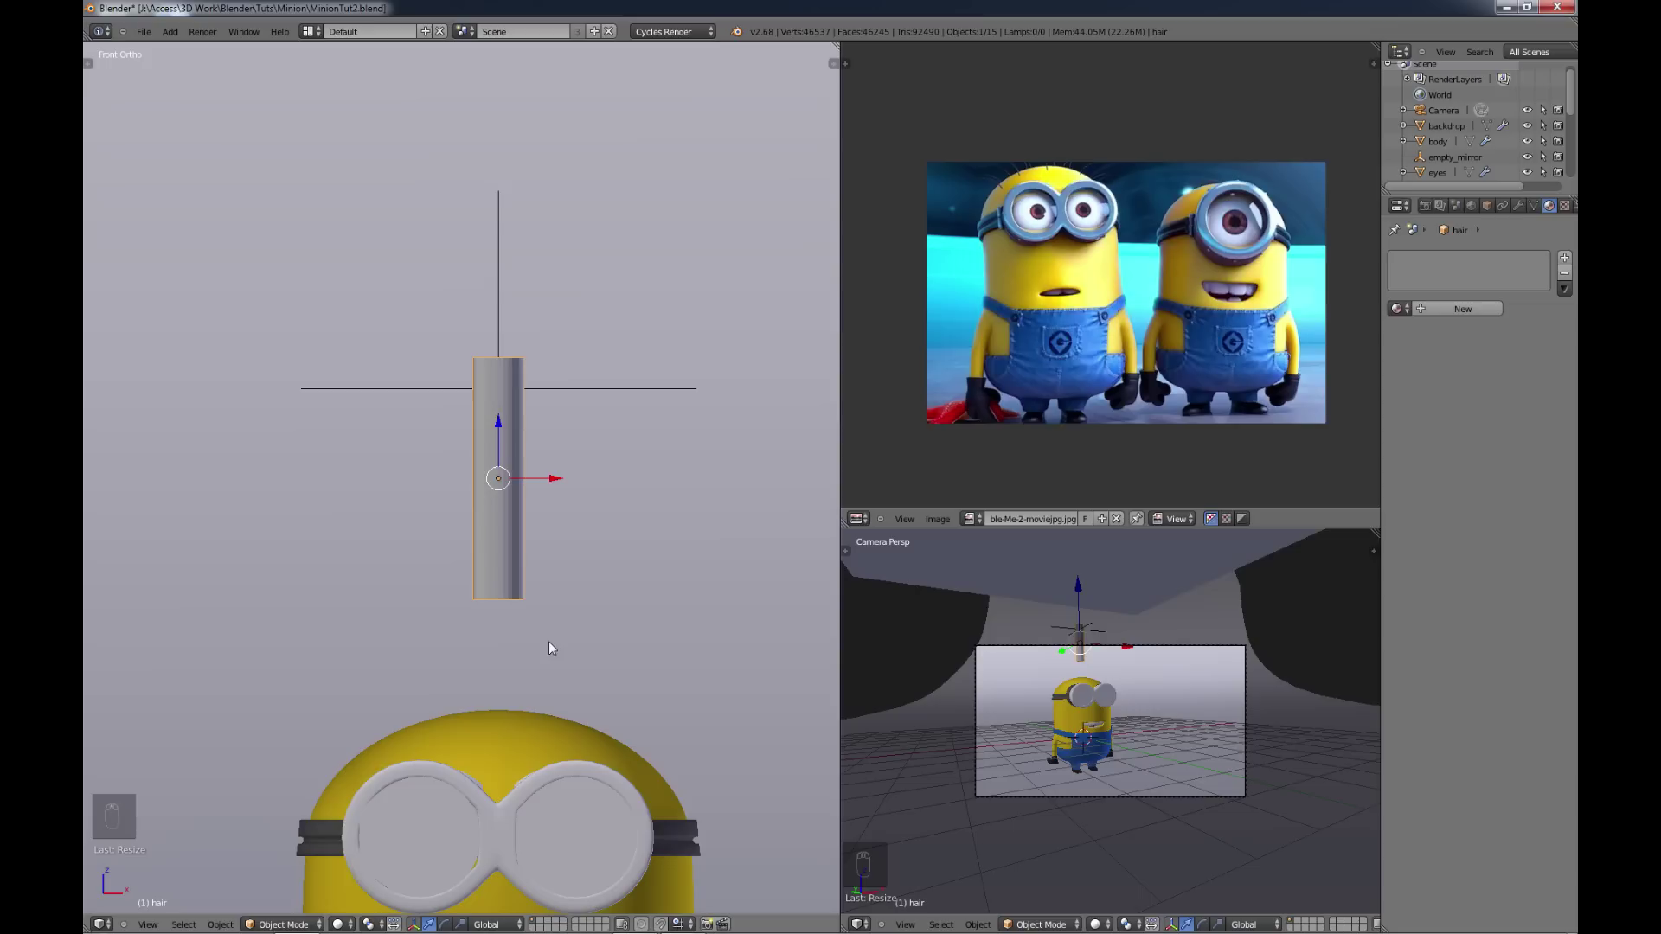
Step: Isolate the hair cylinder in front view ready for mesh editing
{"action": "key", "text": "t"}
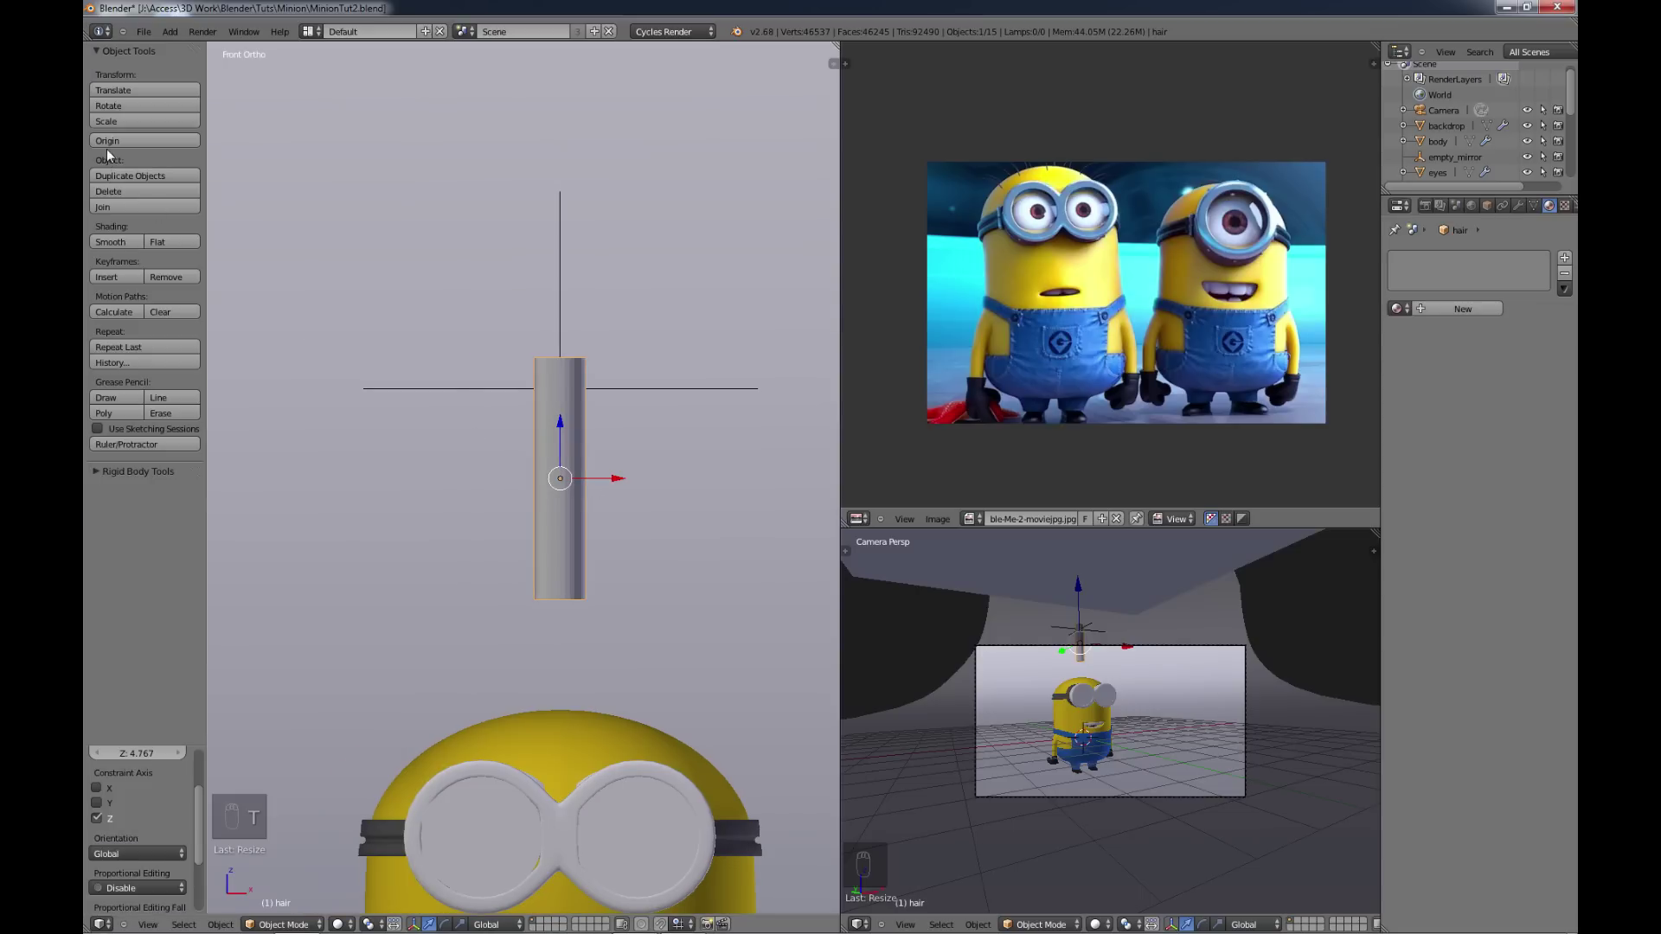
{"action": "left_click", "coordinate": [110, 250]}
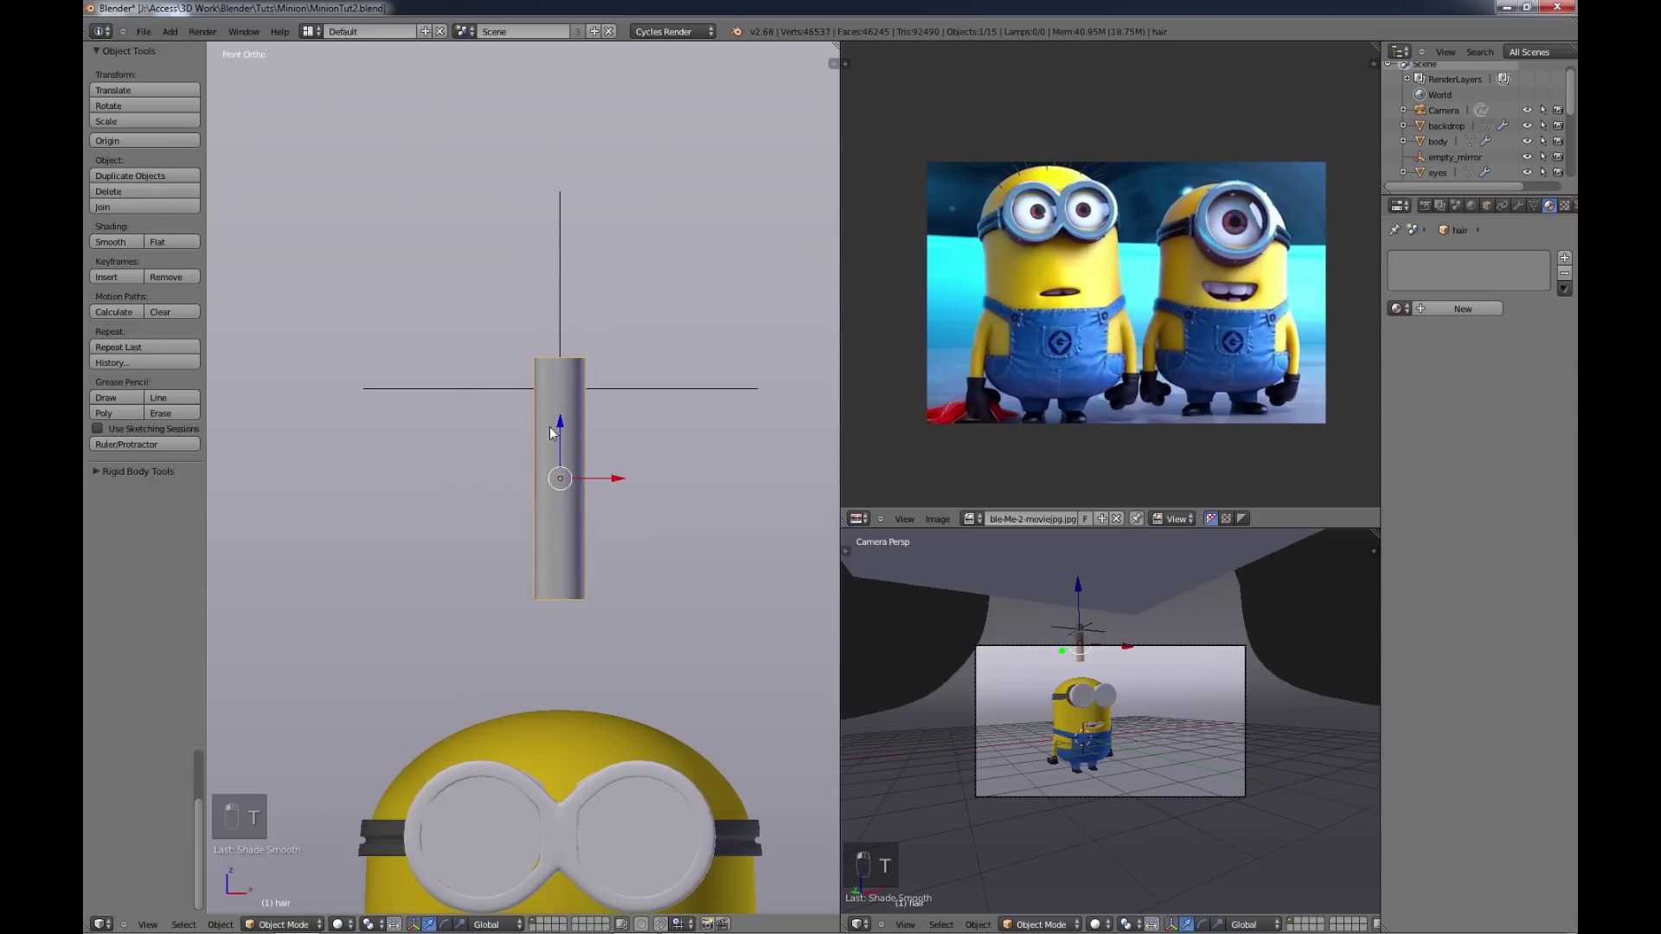
{"action": "left_click", "coordinate": [573, 382]}
Step: Scale the hair's top vertex ring to a point and give it the brown material
{"action": "key", "text": "Tab"}
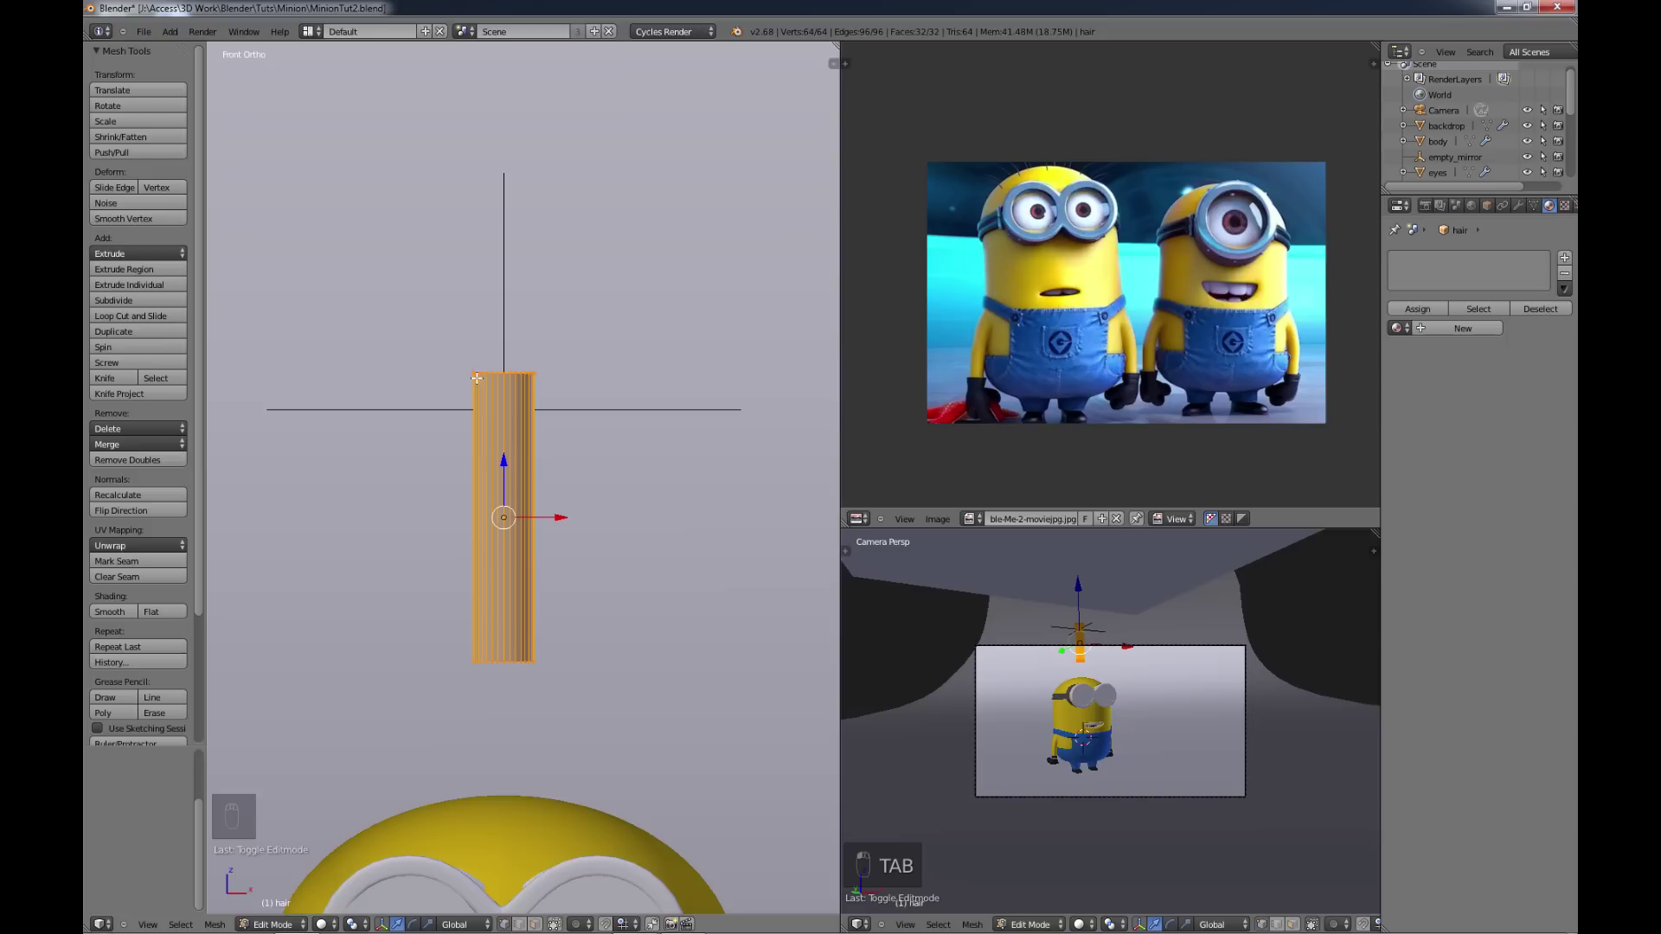
{"action": "key", "text": "b"}
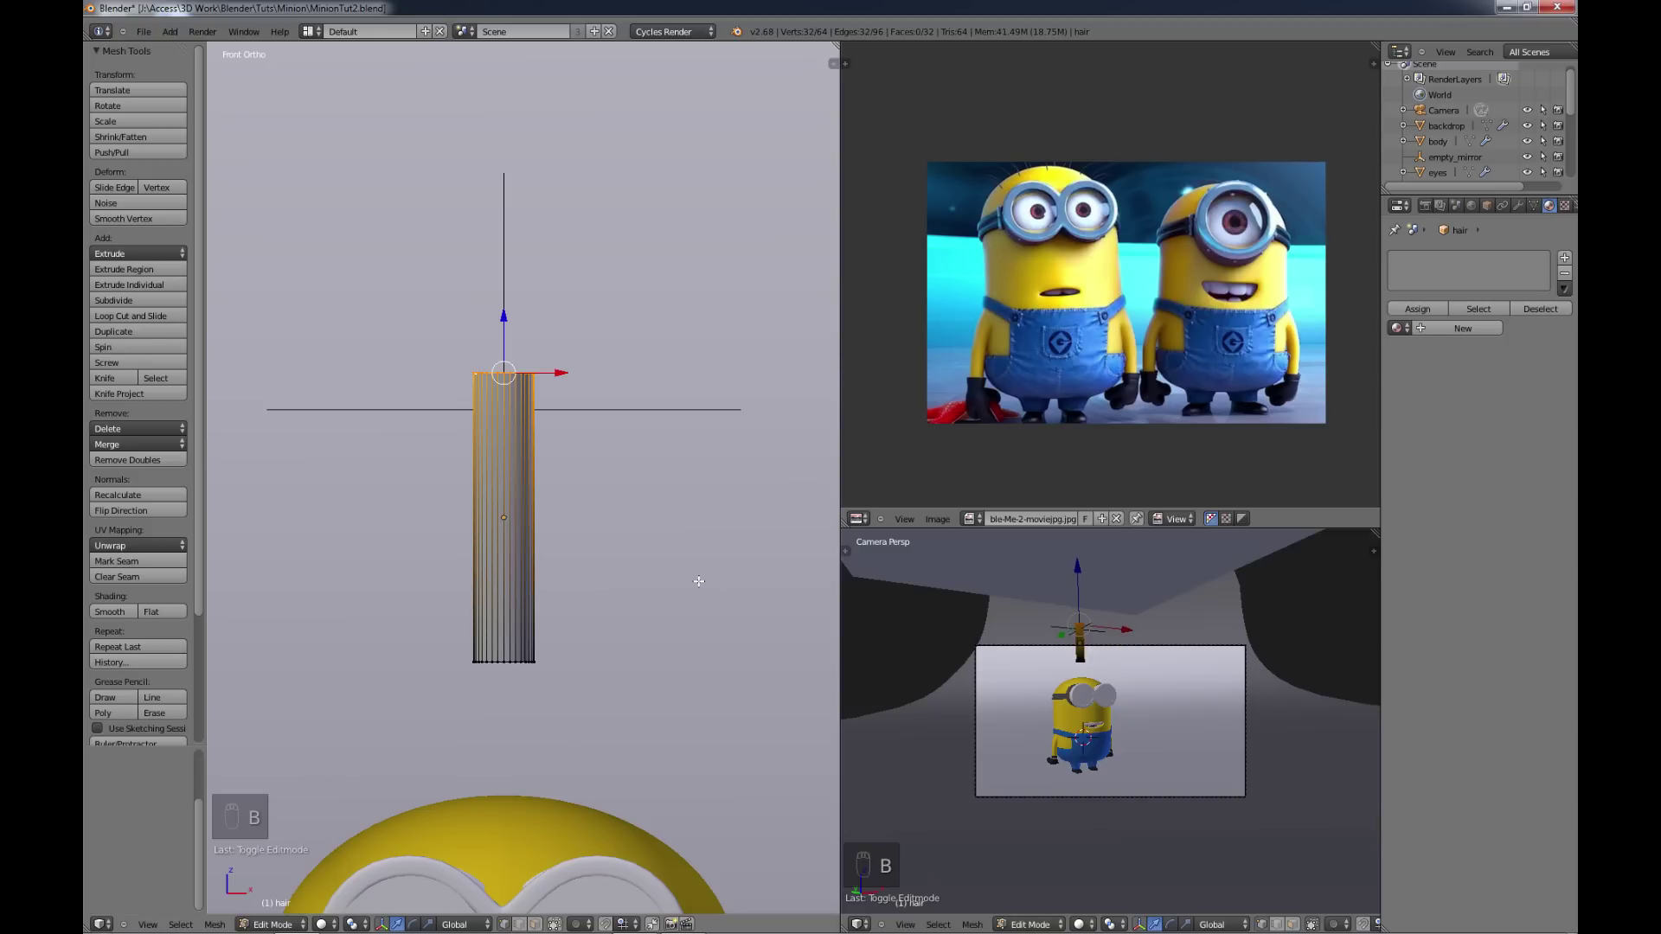
{"action": "key", "text": "s"}
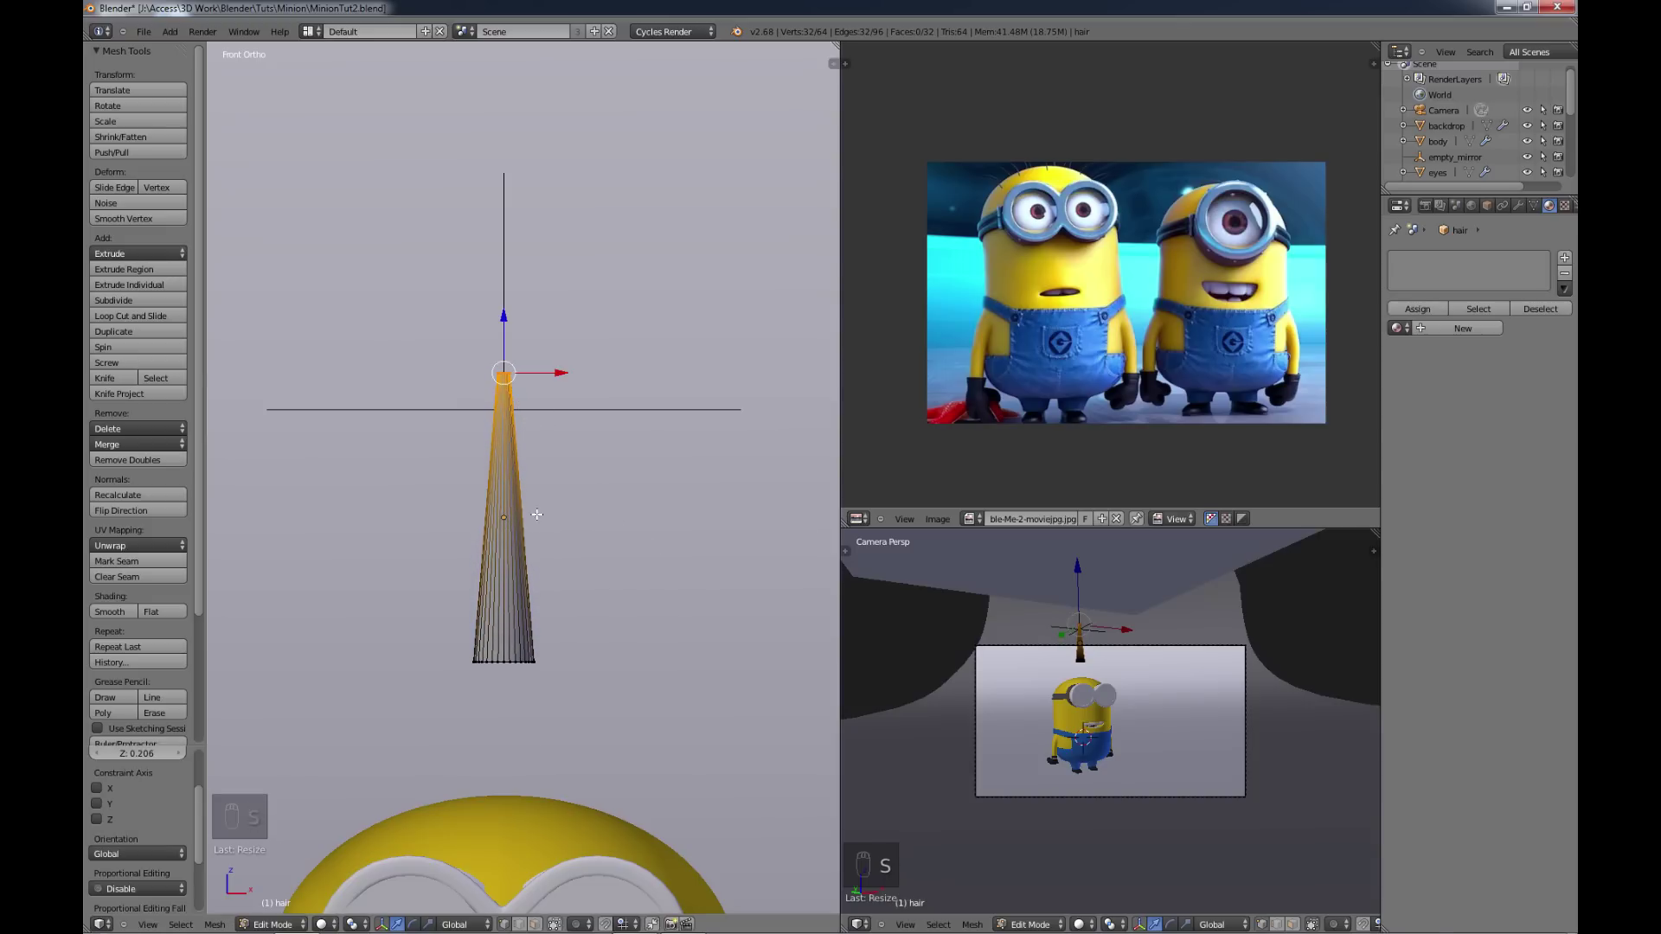
{"action": "key", "text": "Tab"}
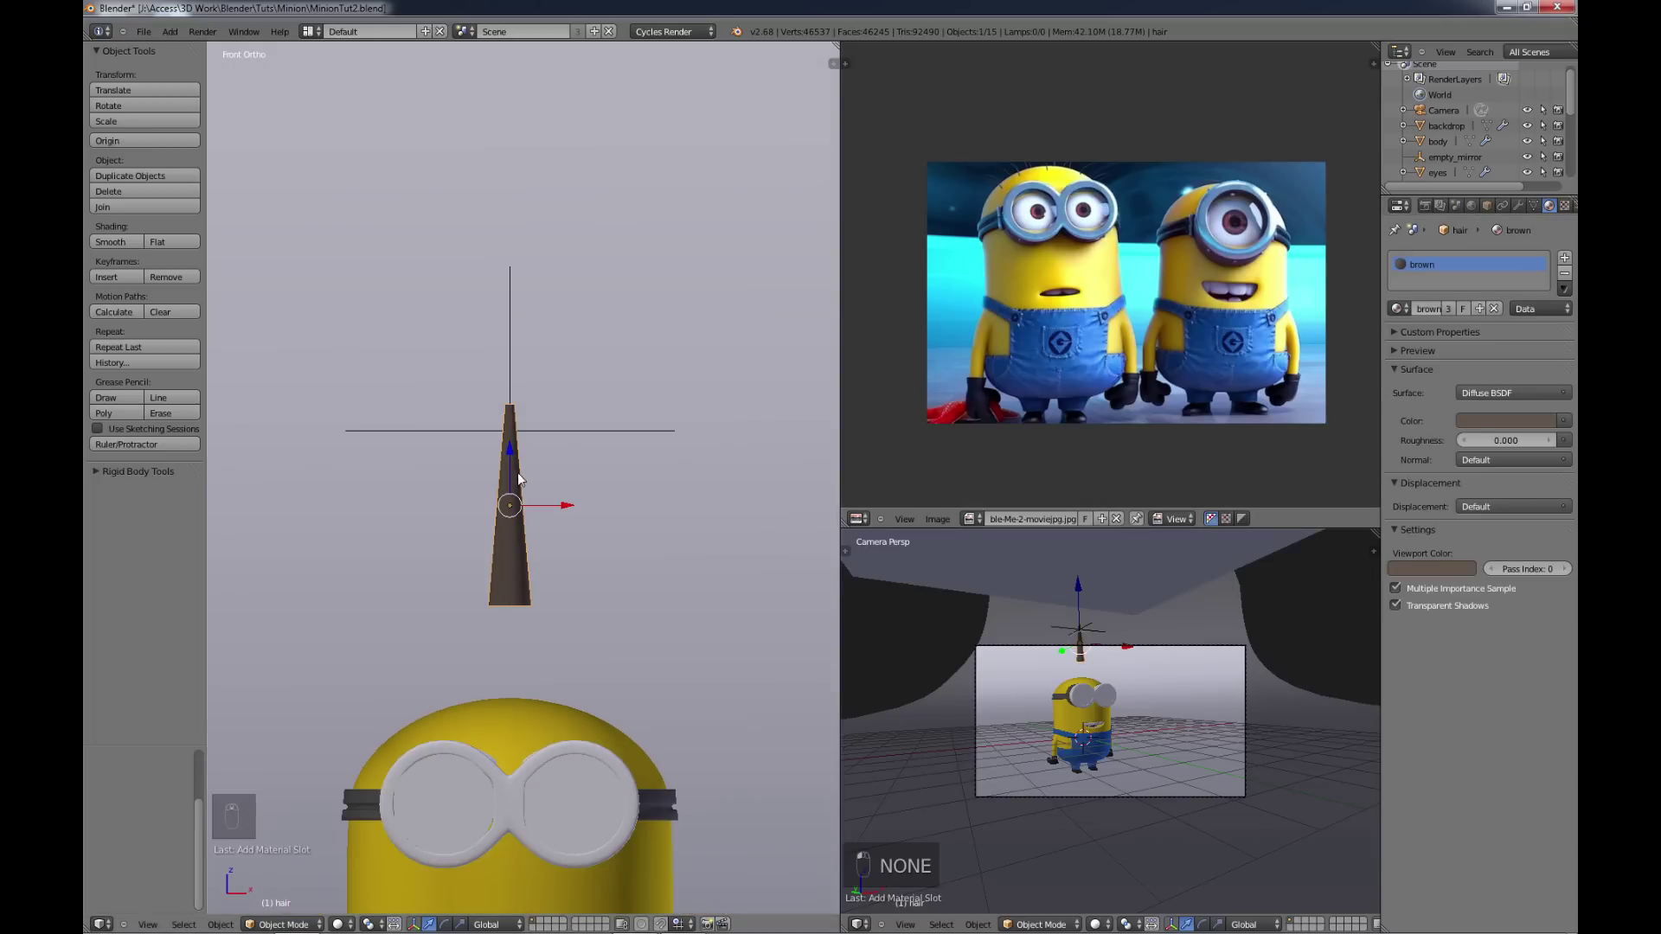
Step: Leave the hair's isolated view and look down on the whole scene from above
{"action": "key", "text": "s"}
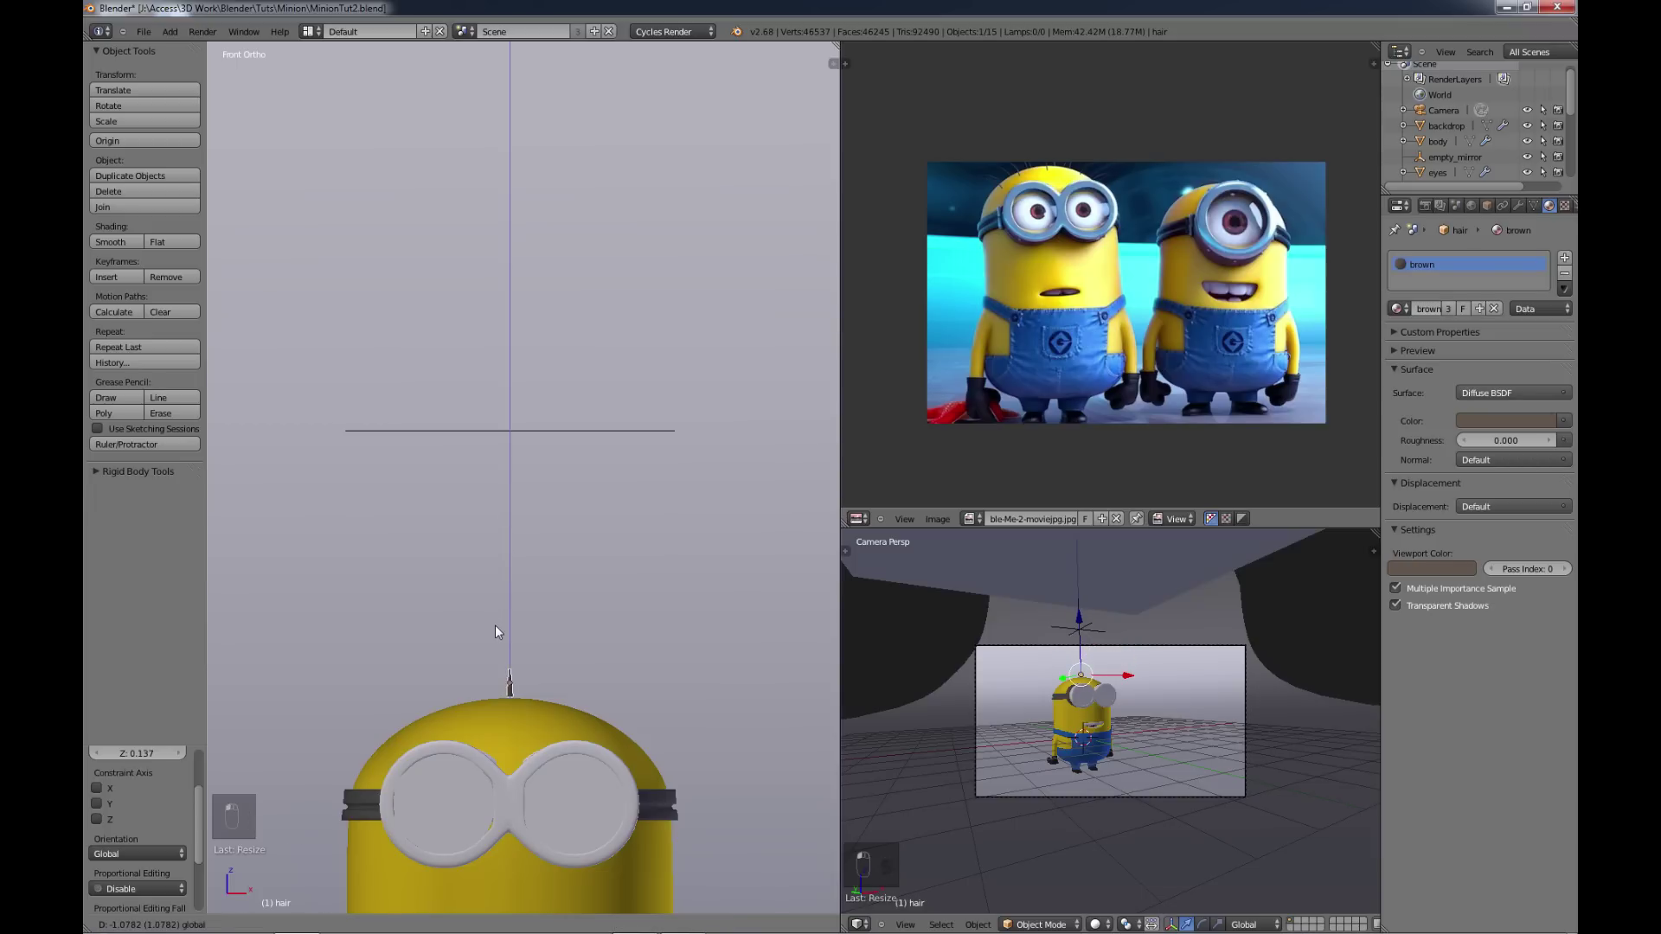
{"action": "key", "text": "KP_7"}
{"action": "key", "text": "KP_7"}
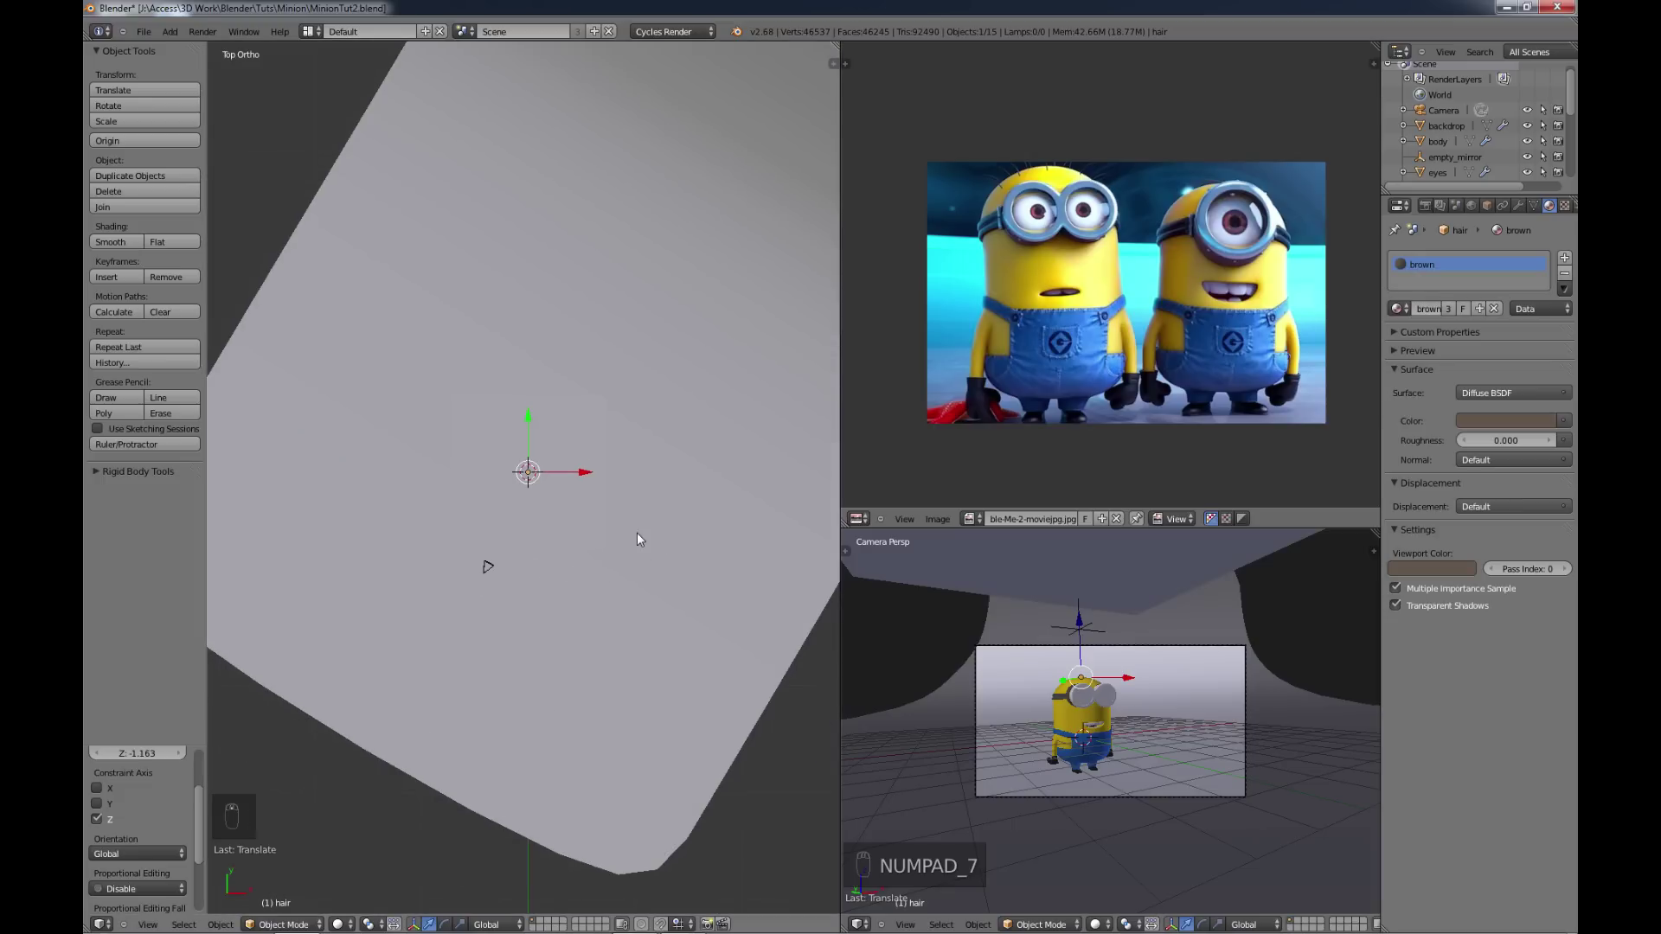
{"action": "left_click_drag", "start_coordinate": [652, 537], "coordinate": [630, 558]}
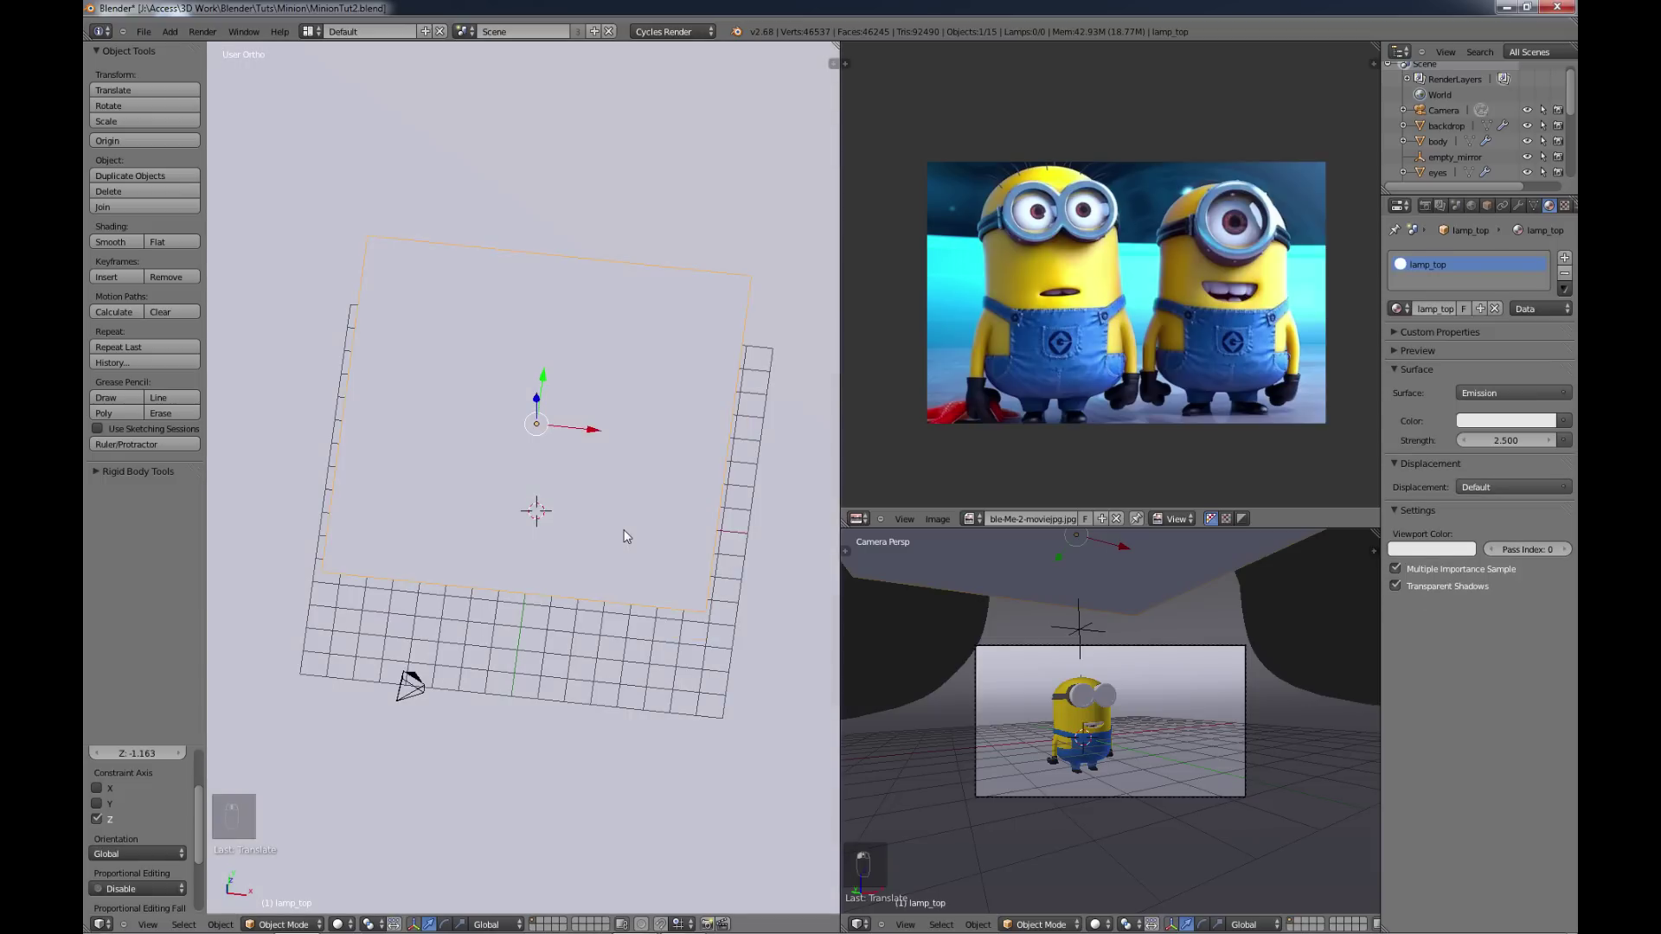
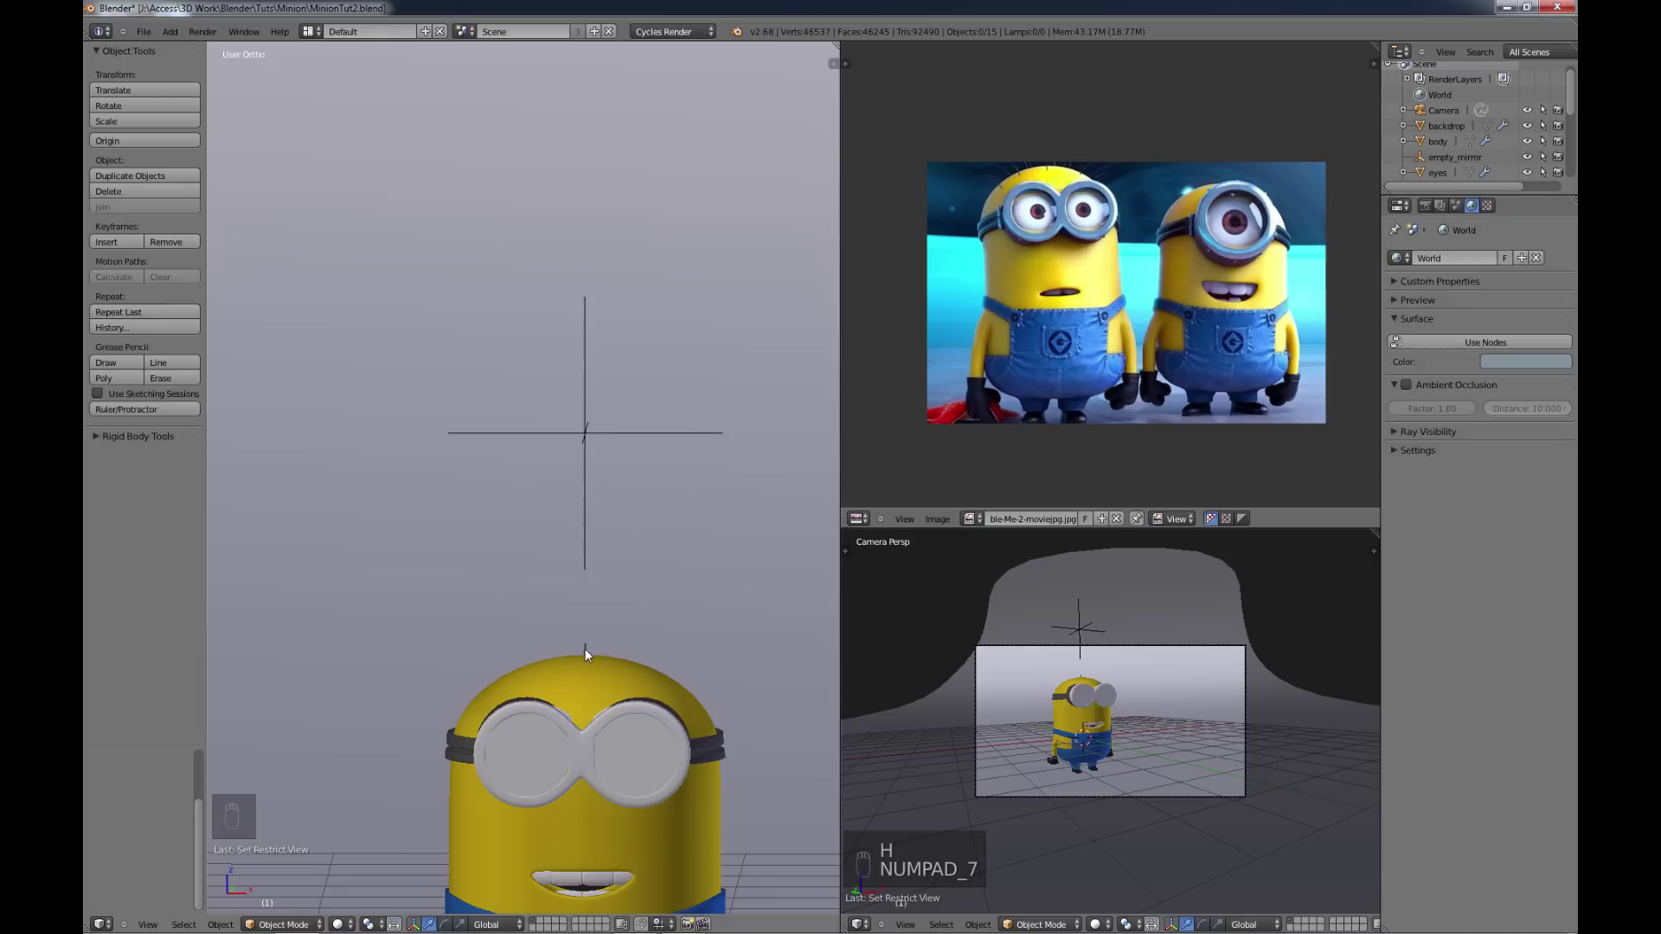
Step: Move the brown hair spike onto the minion's head in top view and reopen its mesh for editing
{"action": "key", "text": "KP_7"}
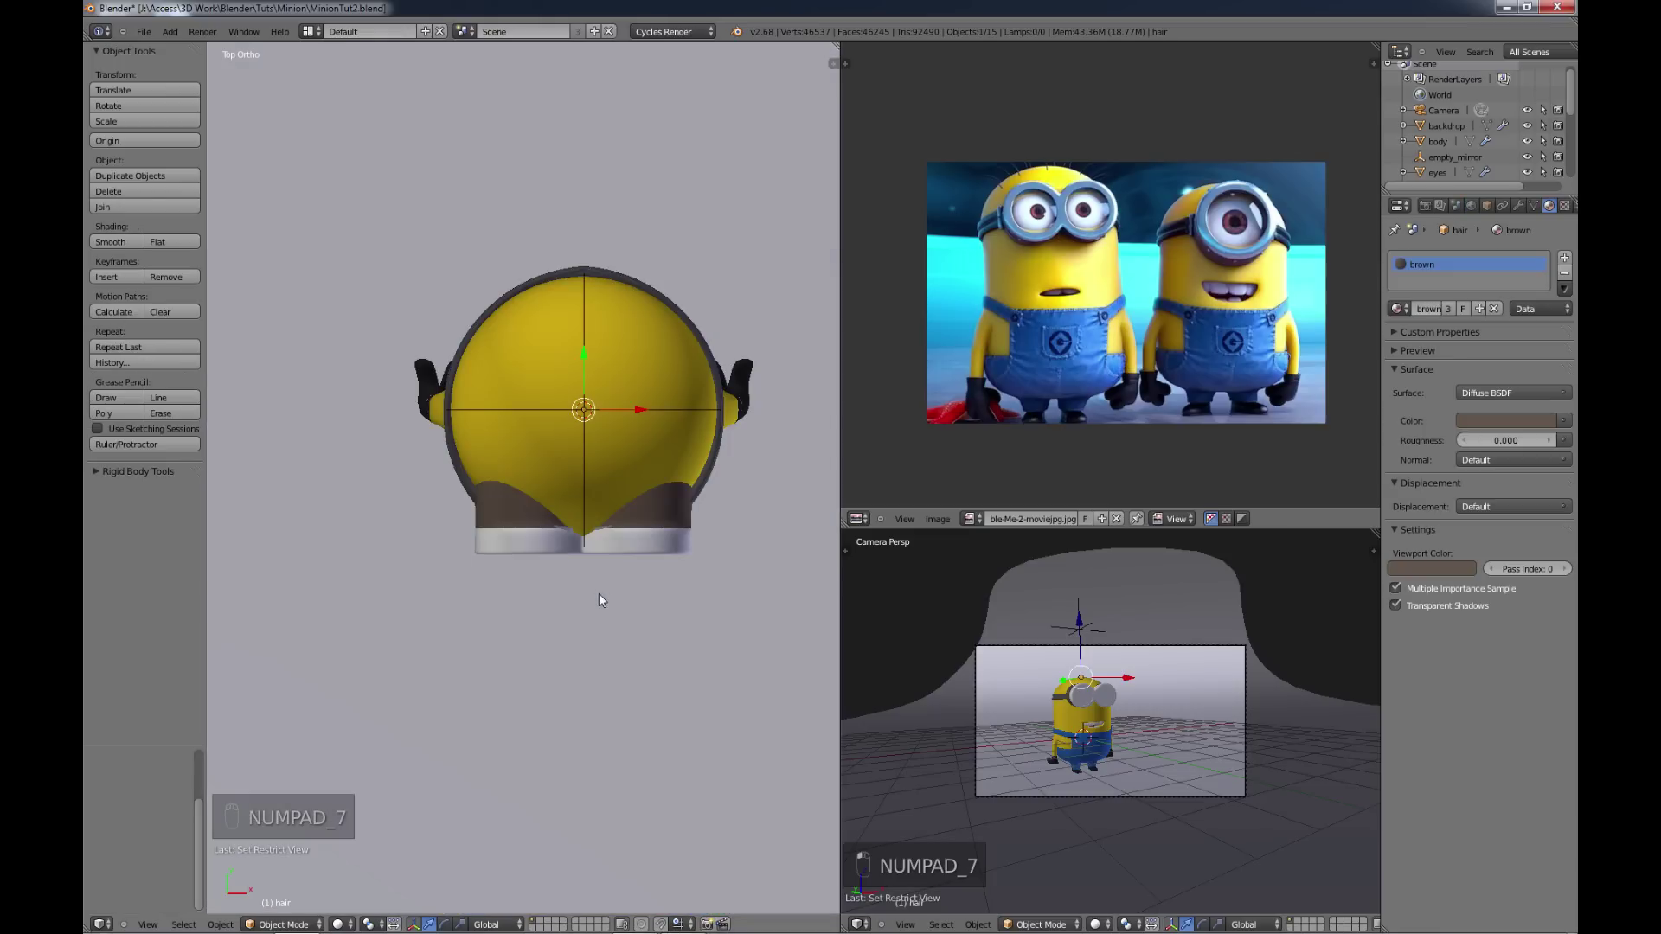
{"action": "key", "text": "g"}
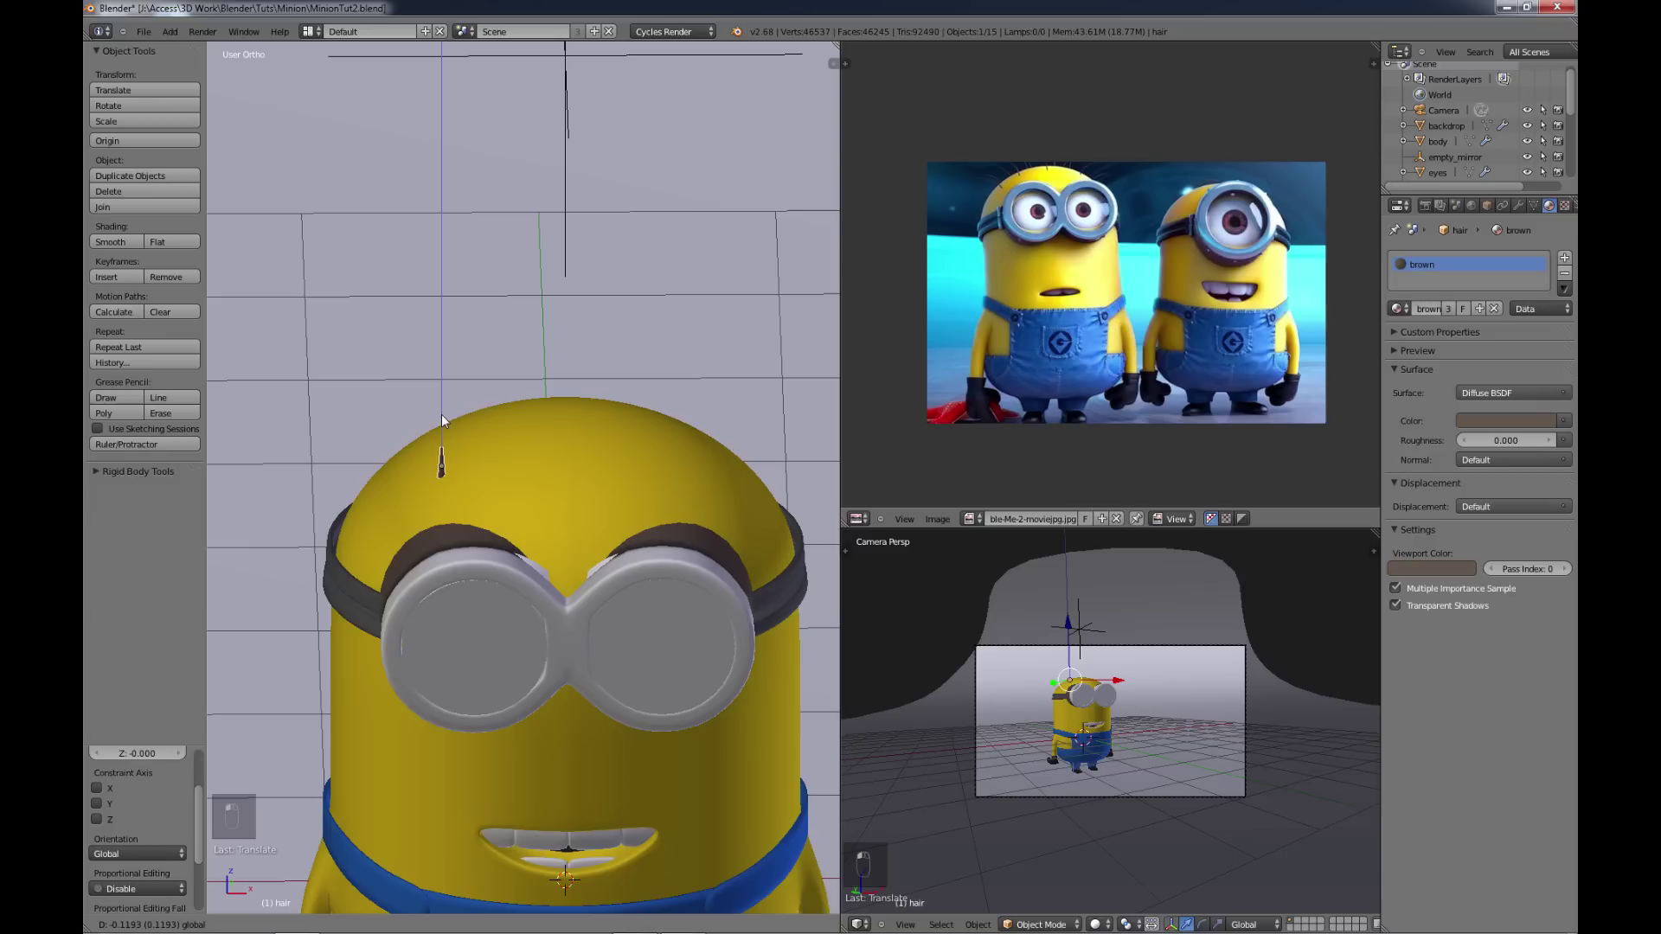
{"action": "key", "text": "KP_7"}
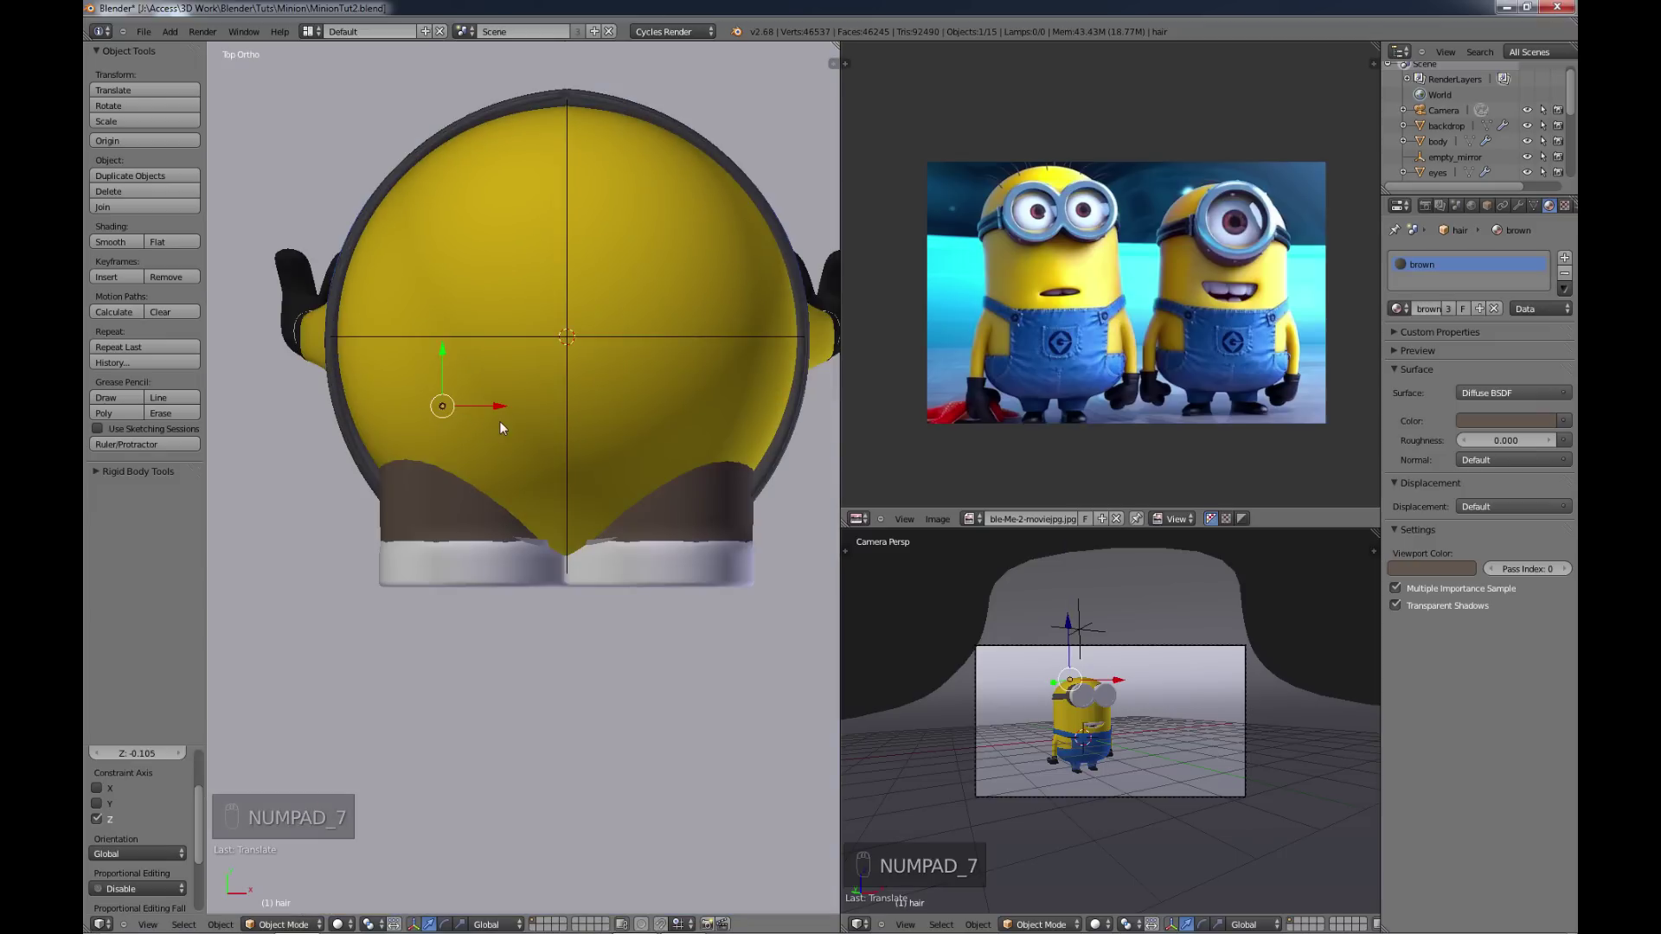
{"action": "key", "text": "Tab"}
{"action": "key", "text": "a"}
{"action": "key", "text": "a"}
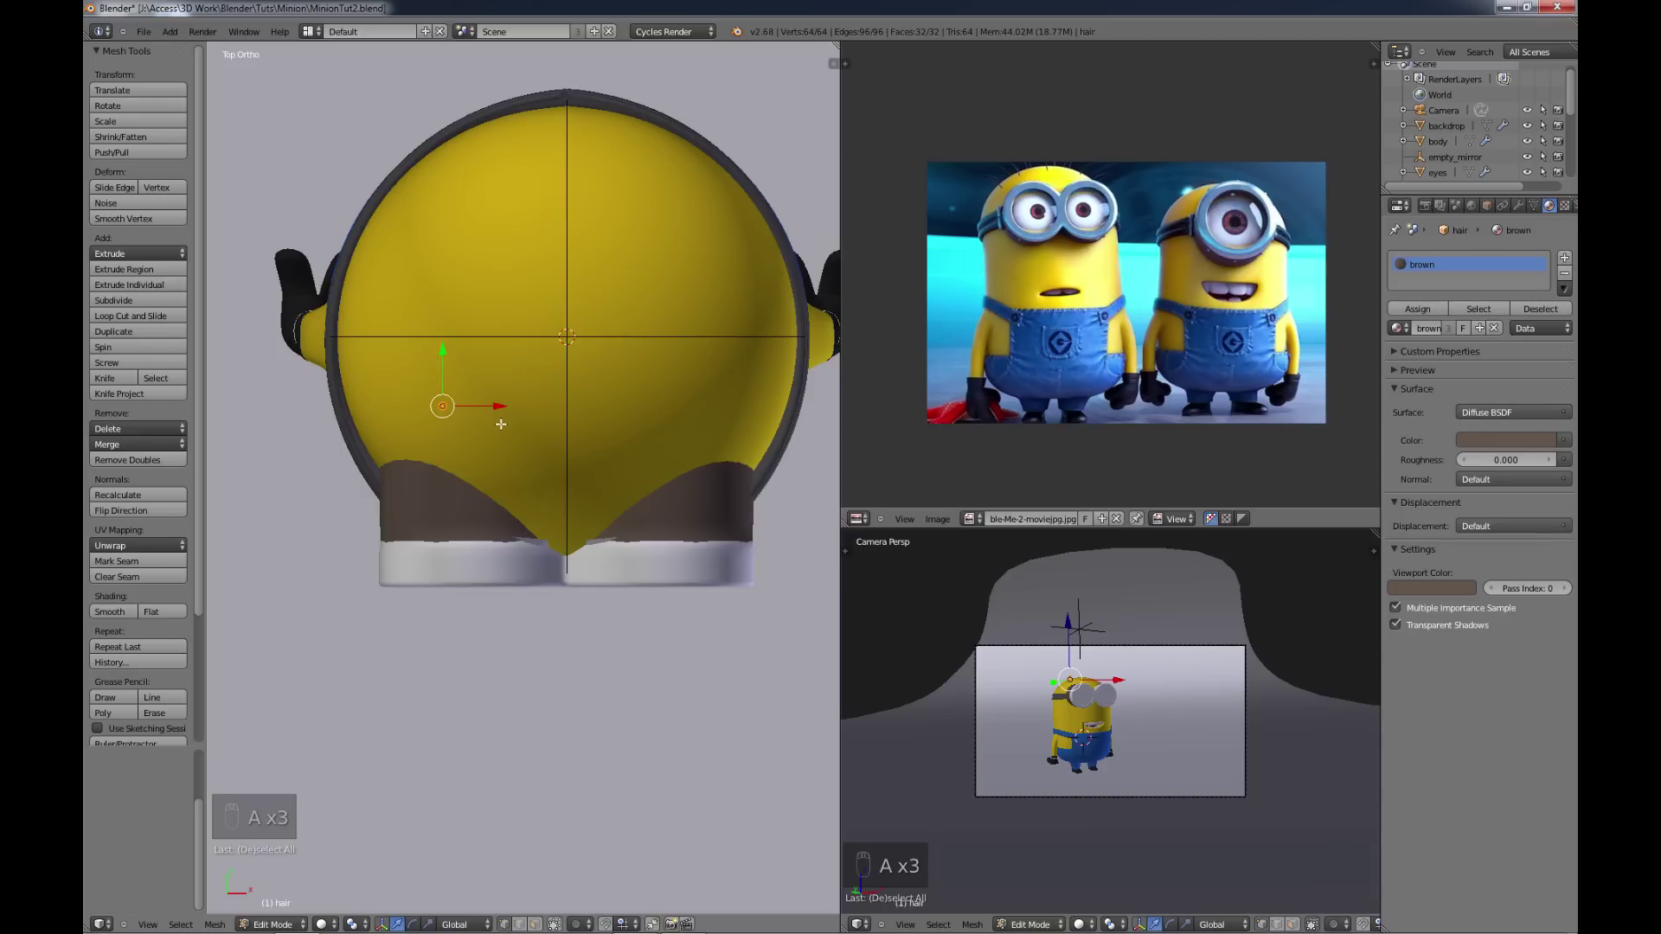
Step: Duplicate the spike's geometry four times along the head to make five spikes, seen from the front
{"action": "key", "text": "shift+d"}
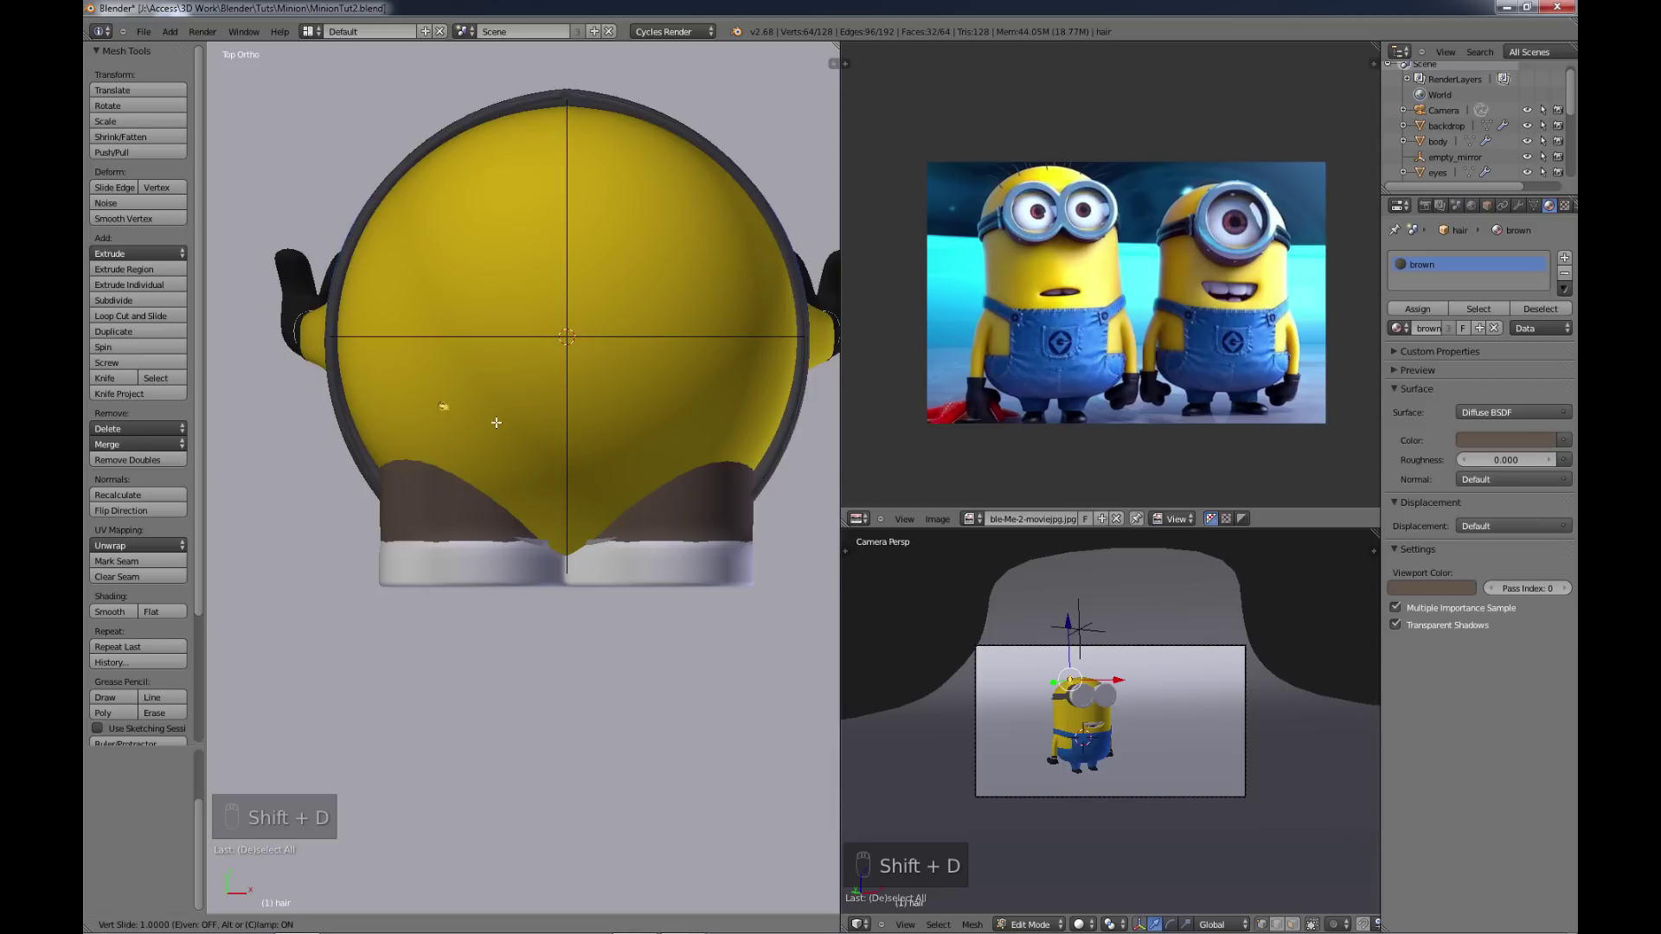
{"action": "key", "text": "ctrl+z"}
{"action": "key", "text": "g"}
{"action": "key", "text": "shift+d"}
{"action": "key", "text": "g"}
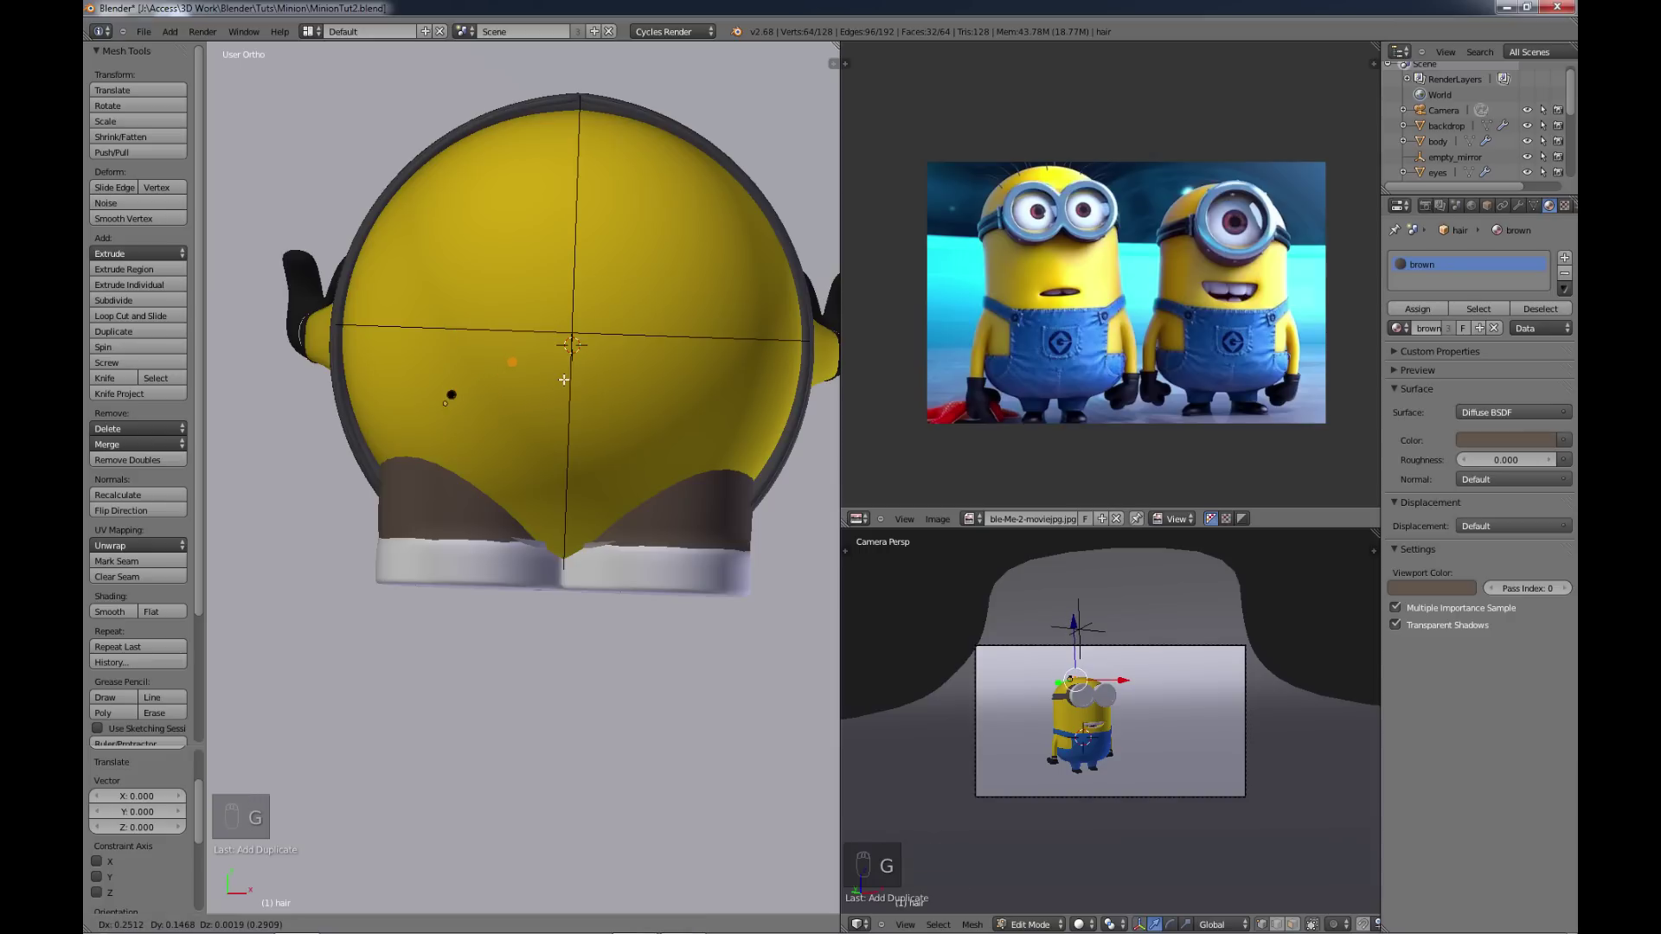
{"action": "key", "text": "shift+d"}
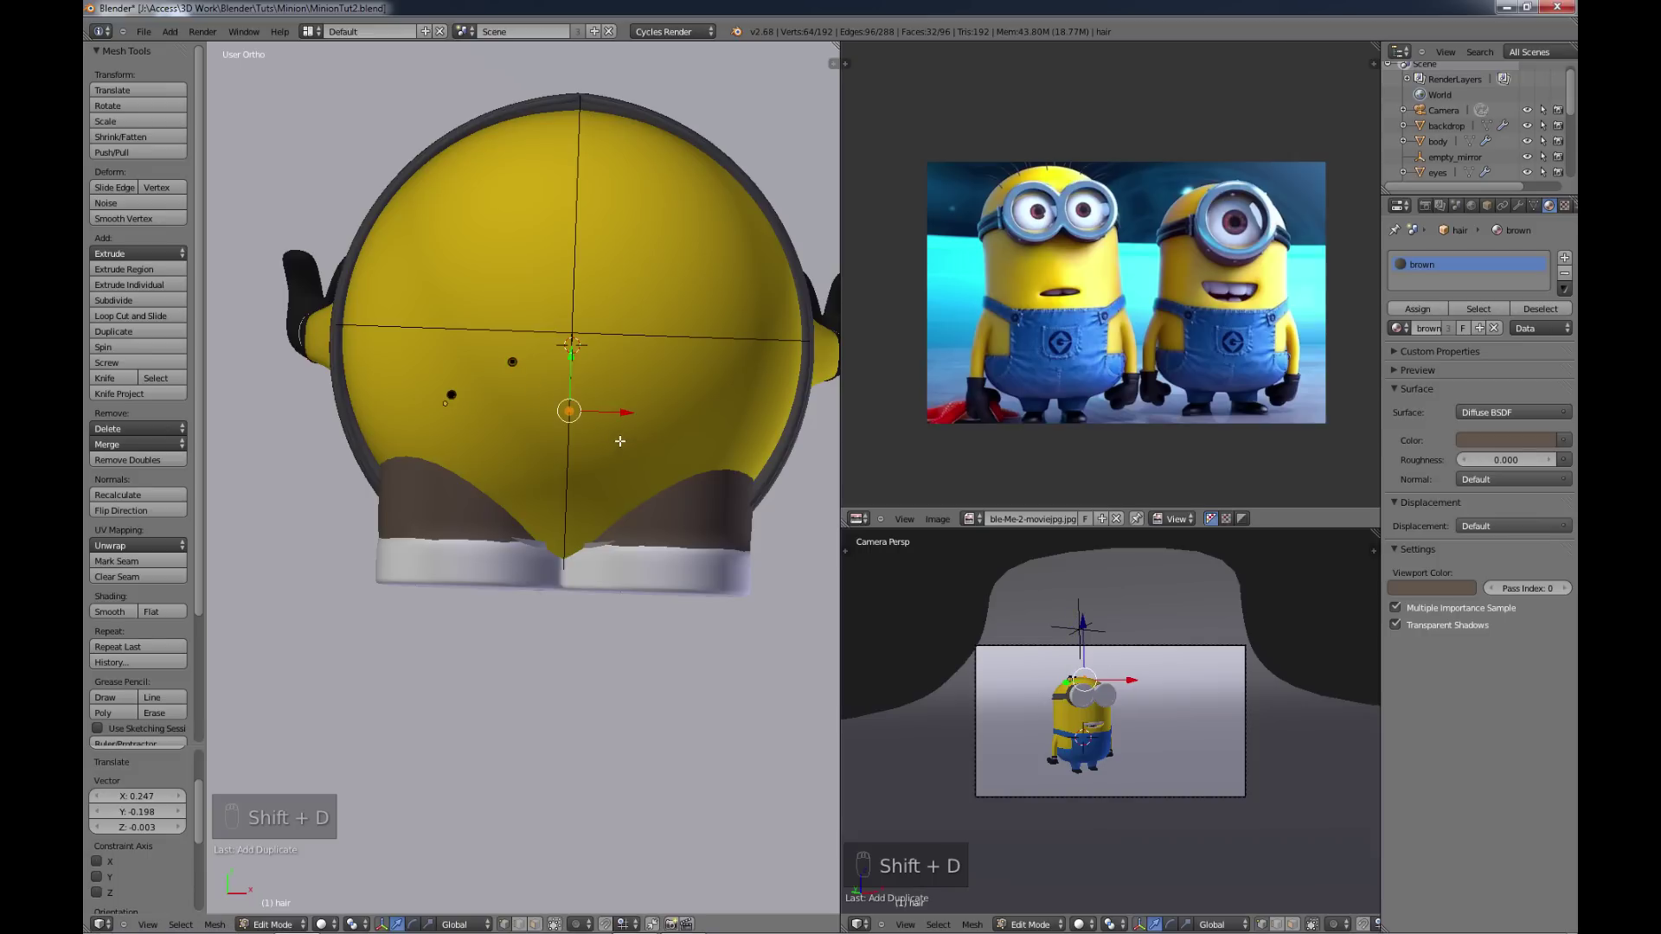
{"action": "key", "text": "shift+d"}
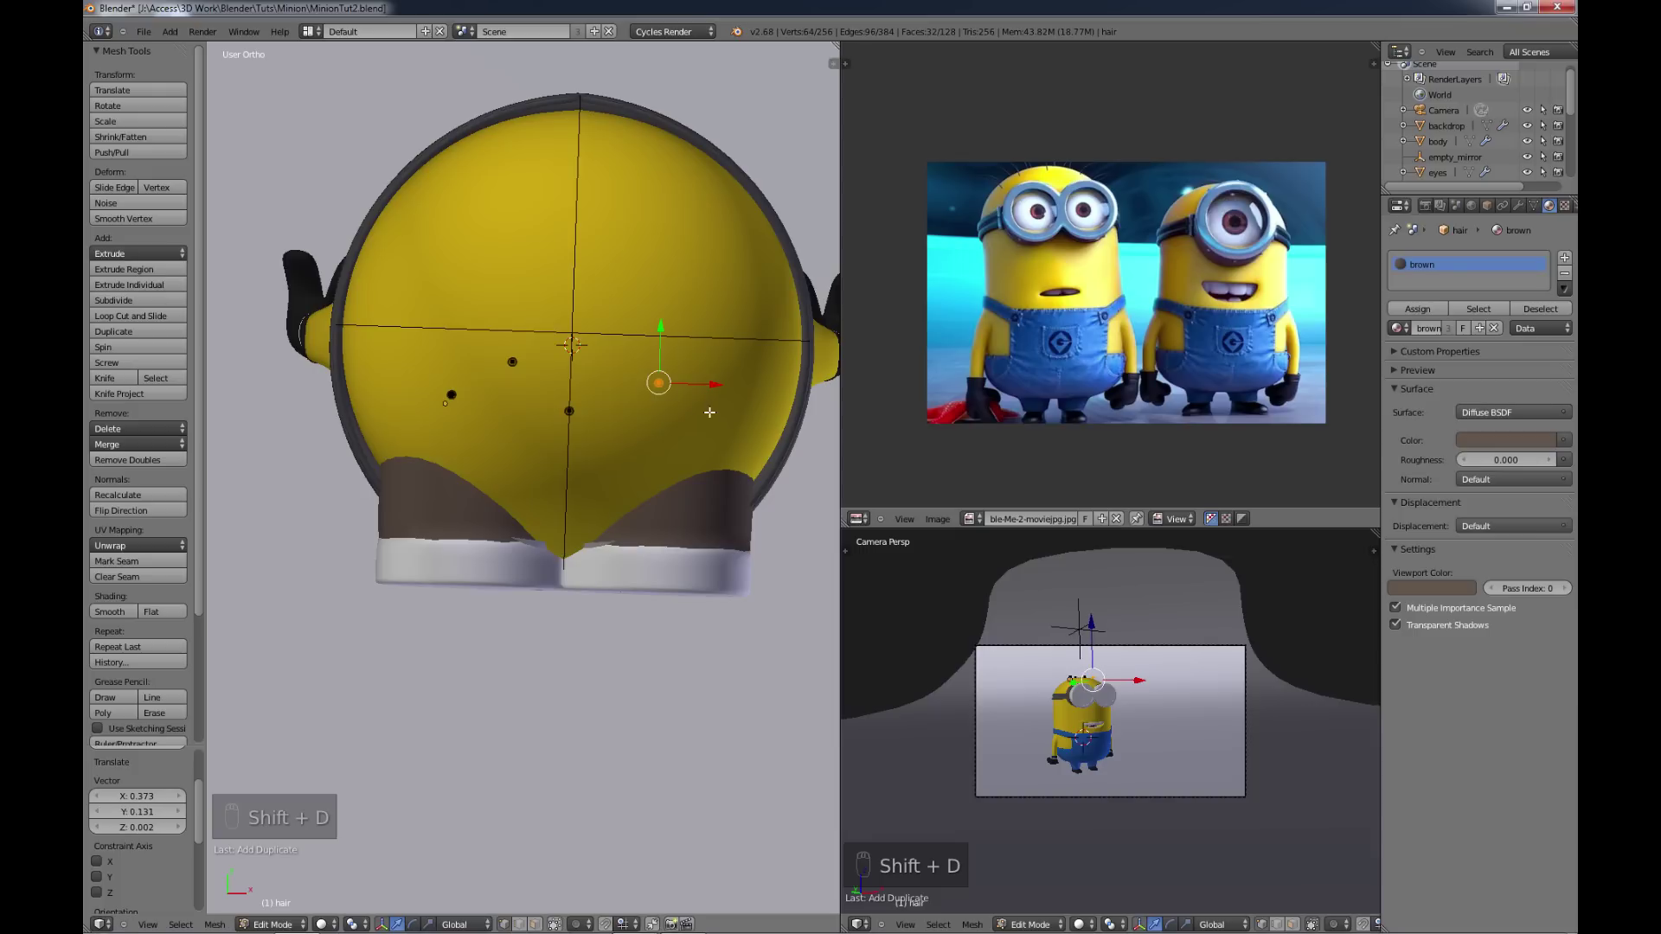
{"action": "key", "text": "shift+d"}
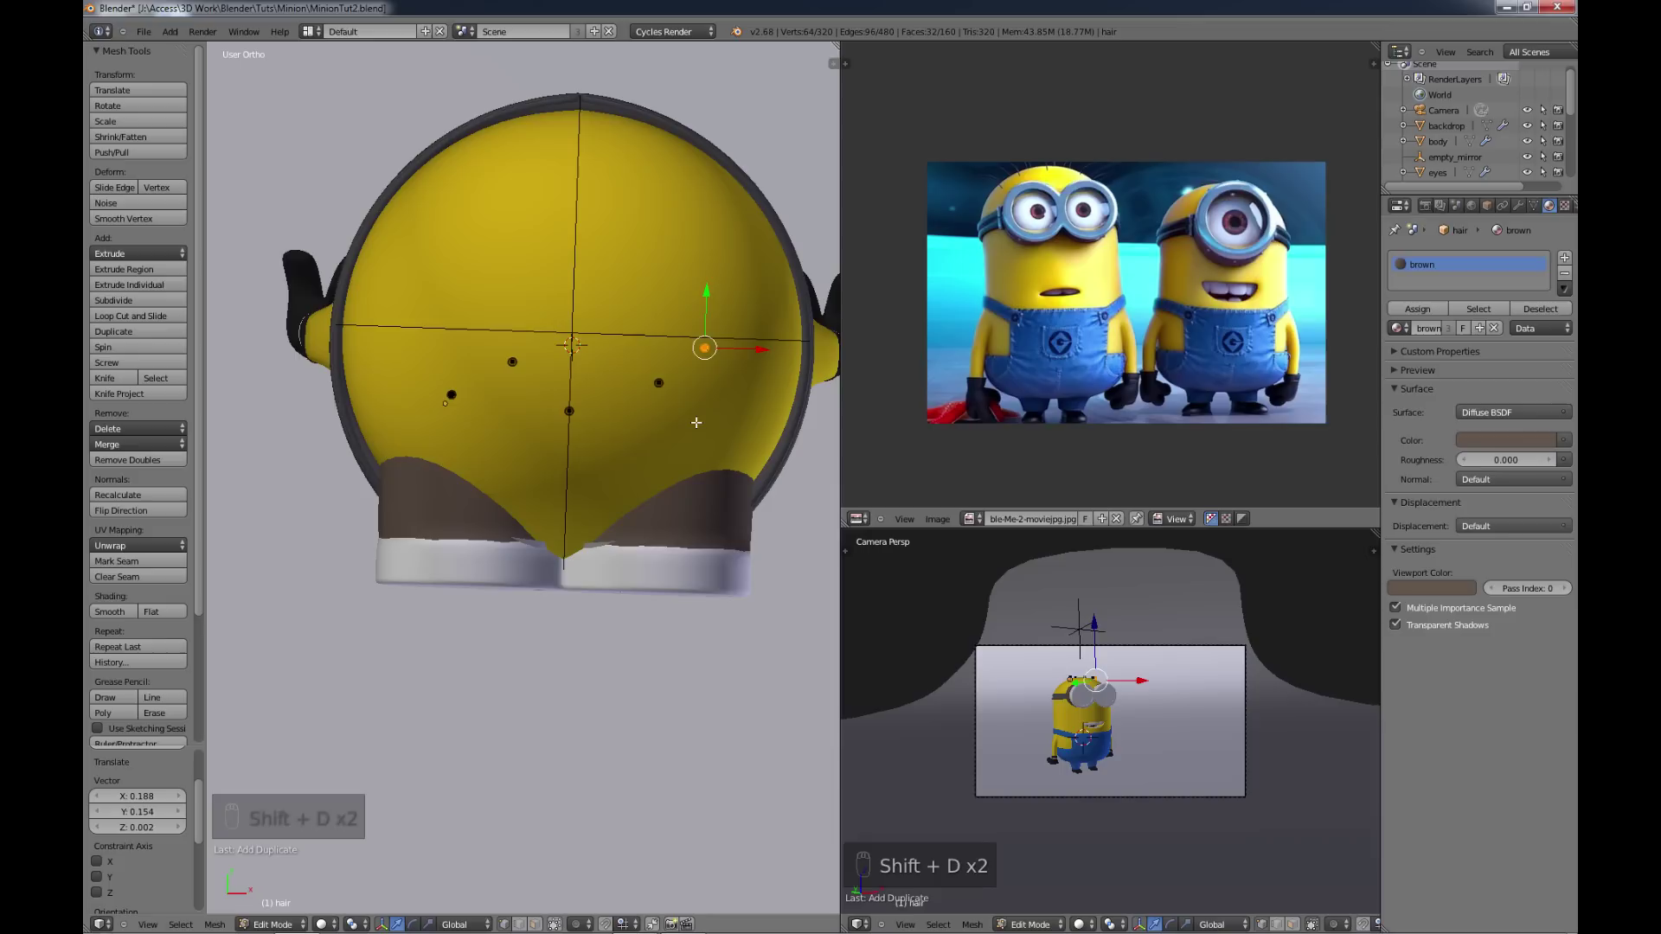
{"action": "key", "text": "KP_1"}
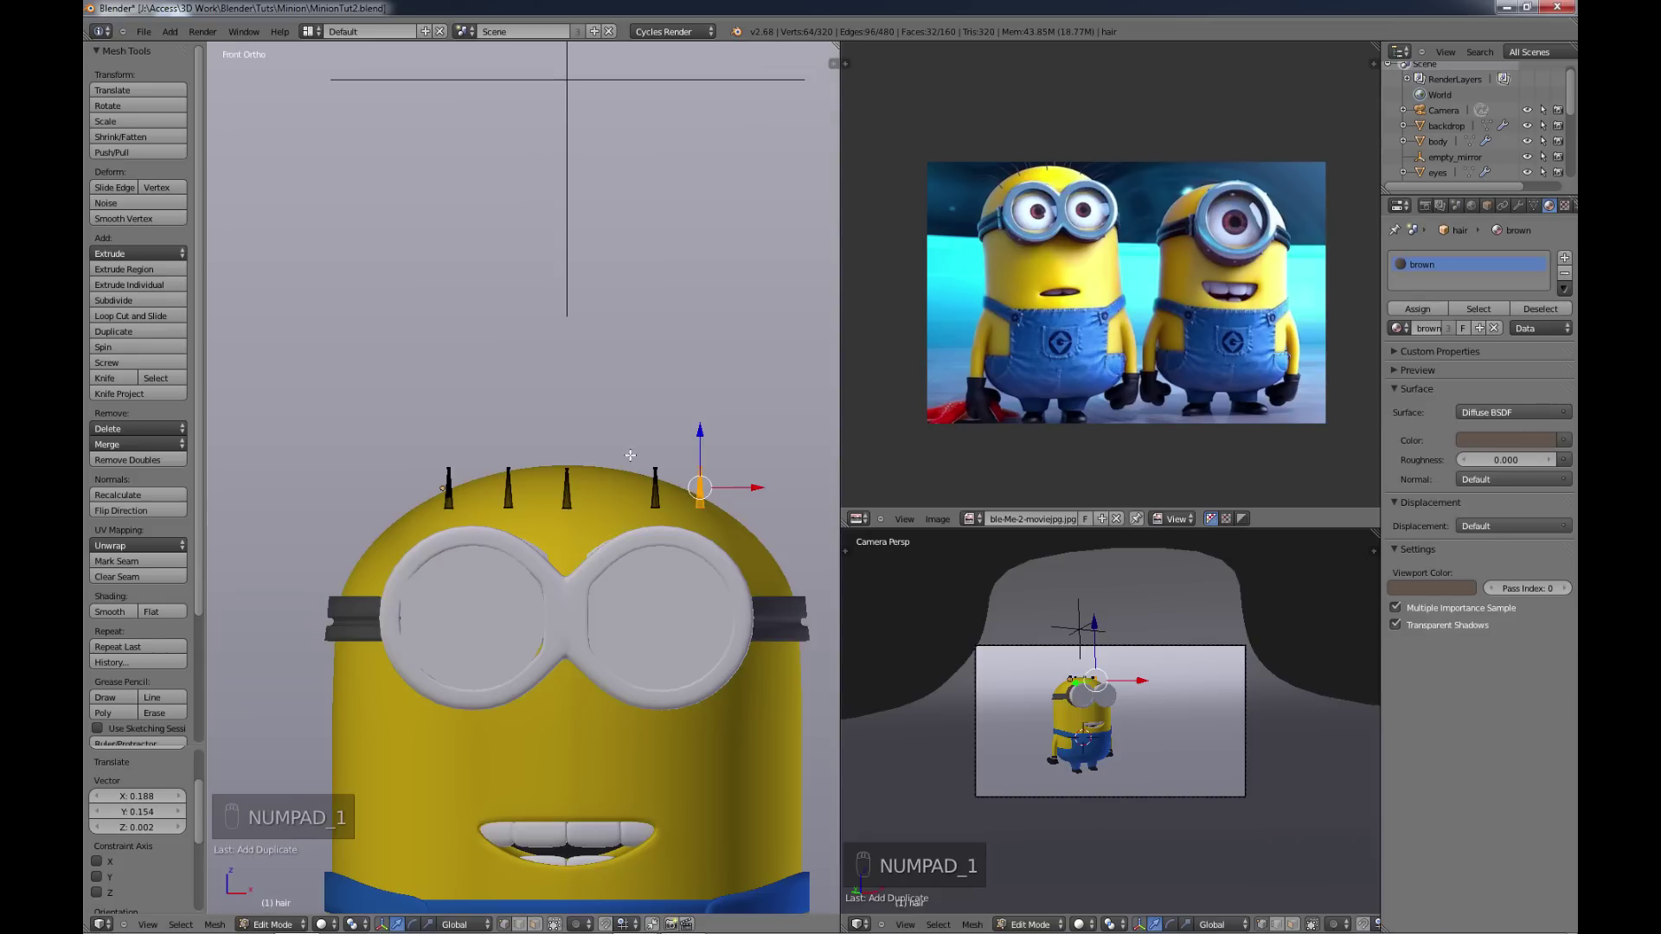
Step: Tilt the rightmost spike outward and move another spike toward the middle of the crown
{"action": "key", "text": "t"}
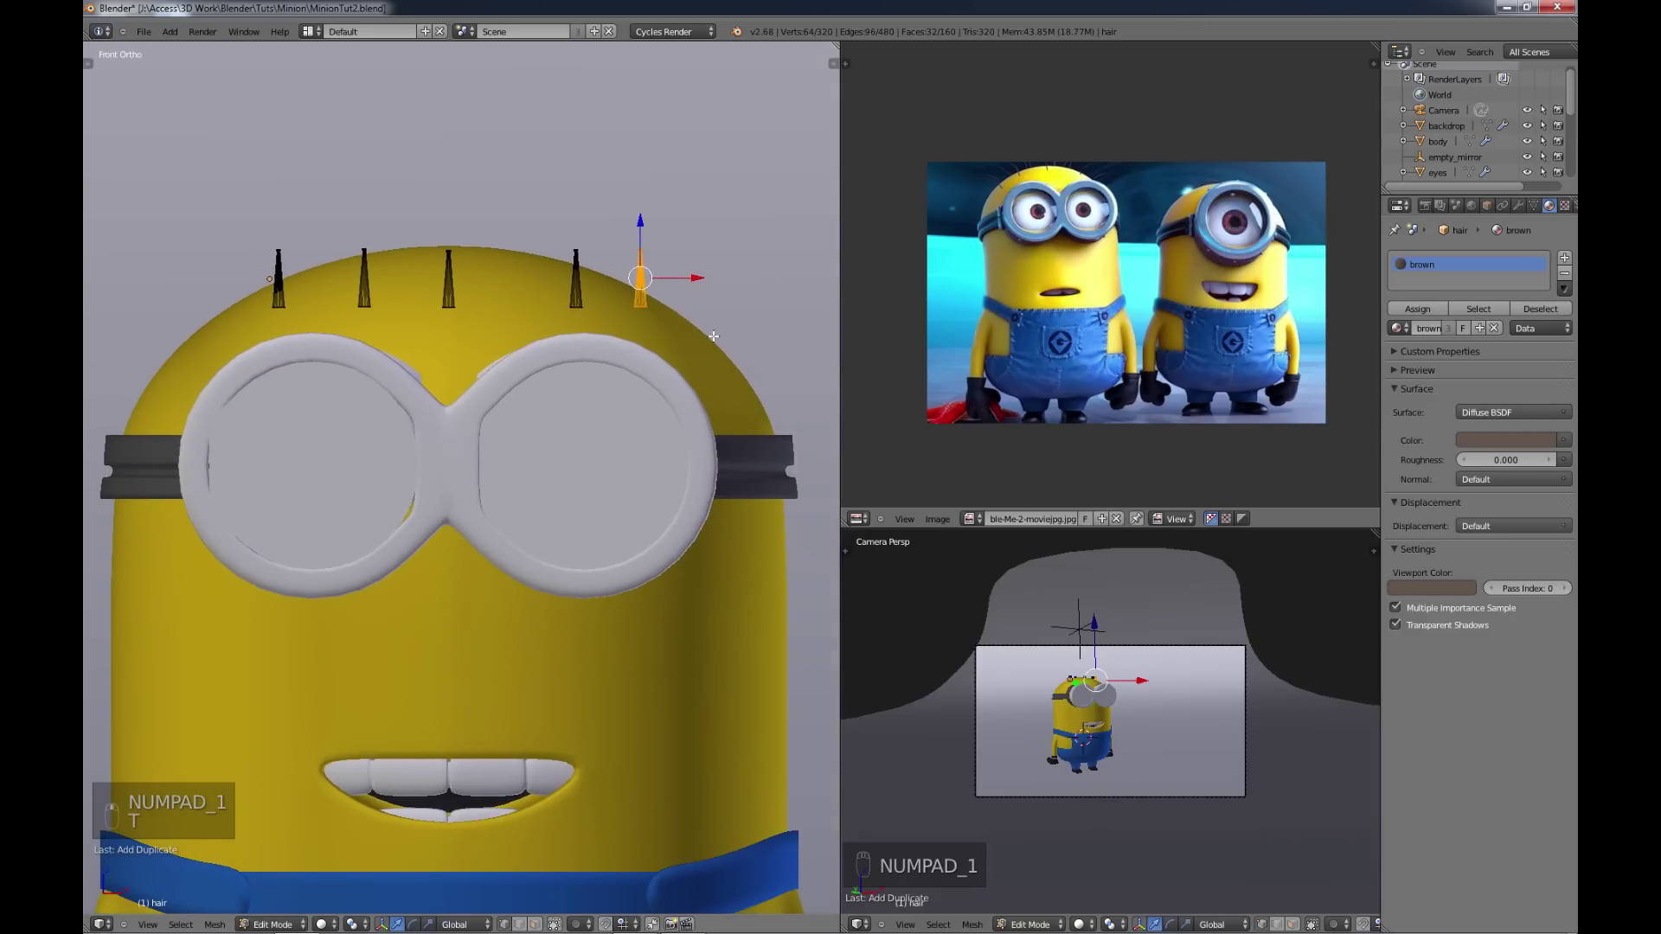
{"action": "key", "text": "r"}
{"action": "key", "text": "g"}
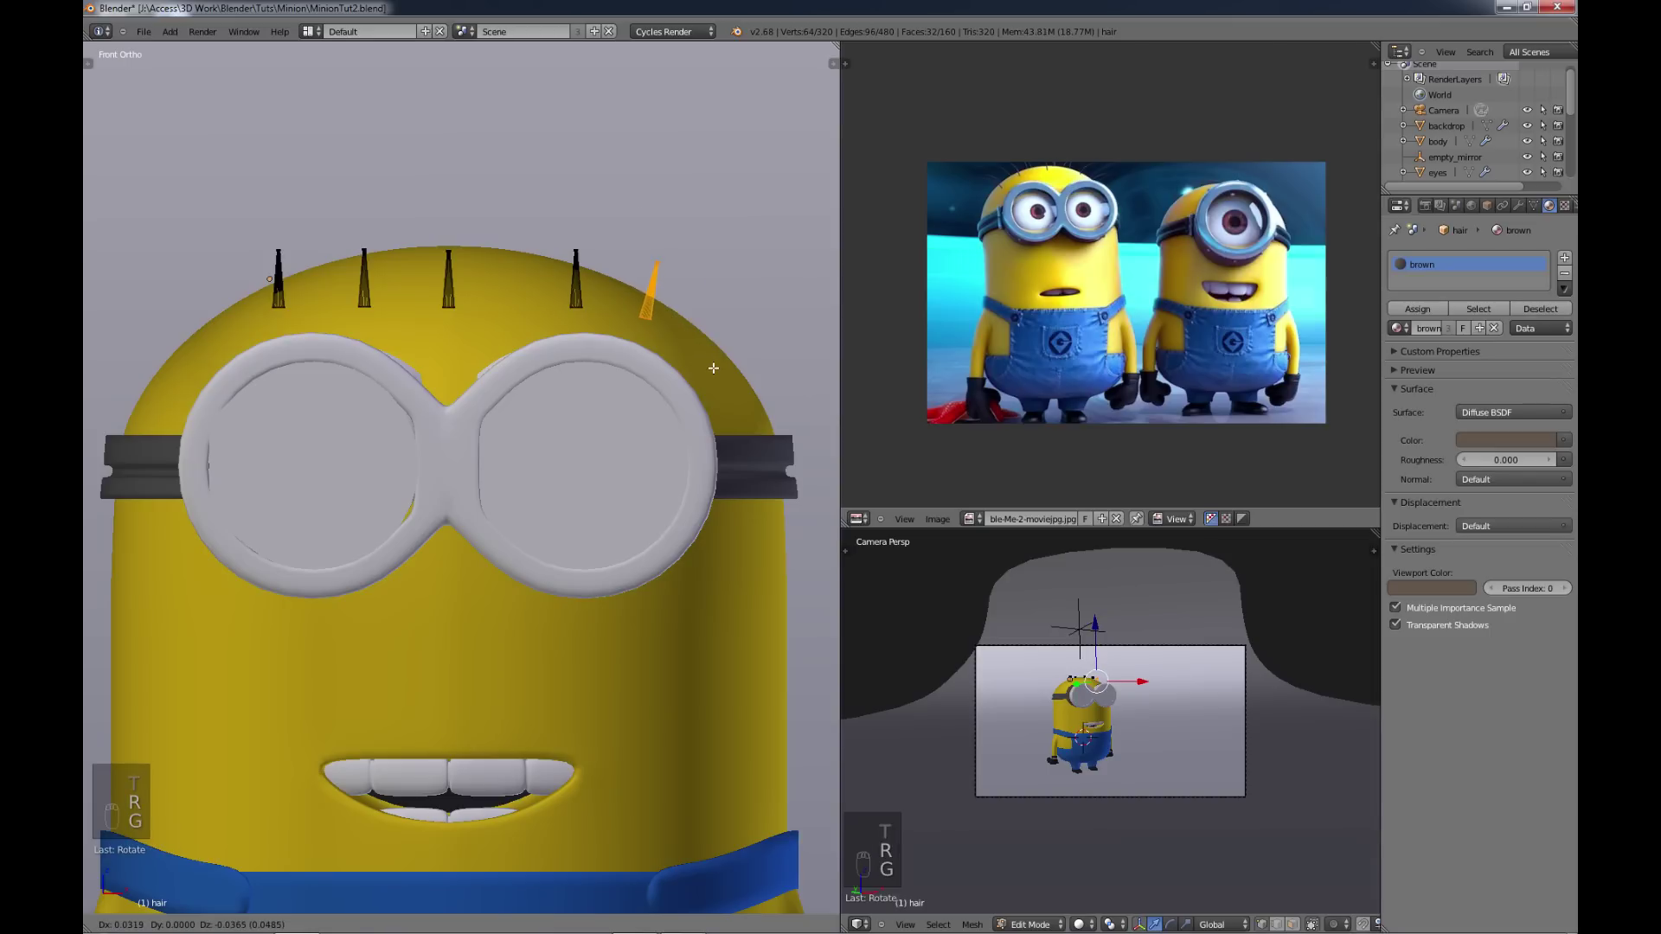
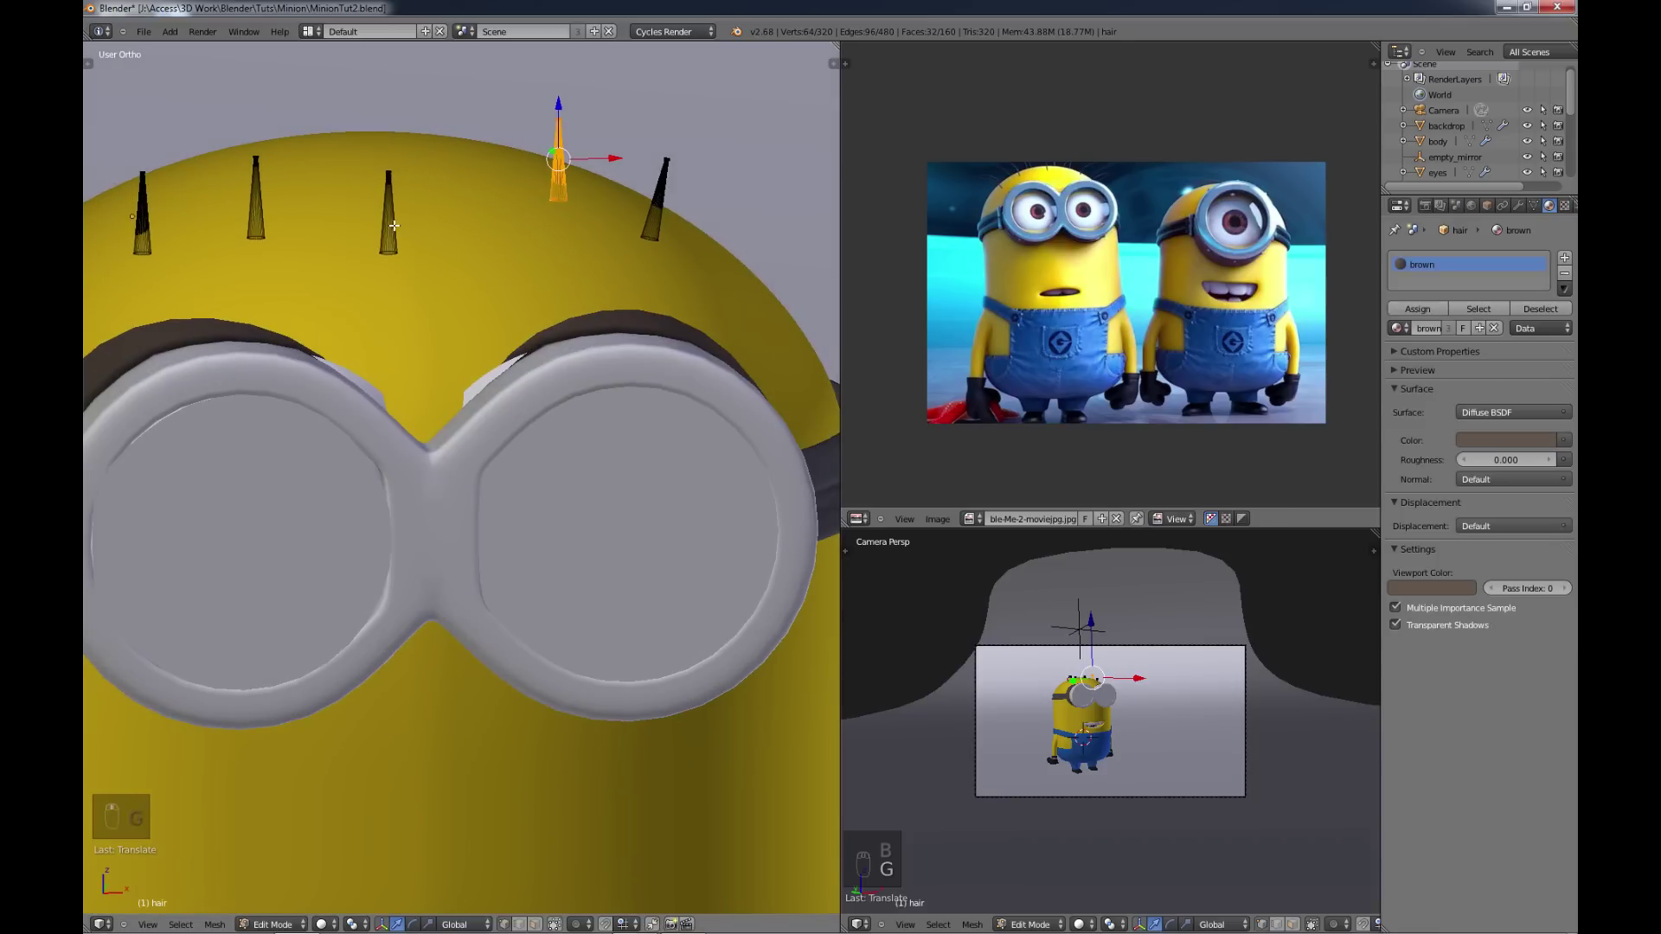
{"action": "key", "text": "b"}
{"action": "key", "text": "g"}
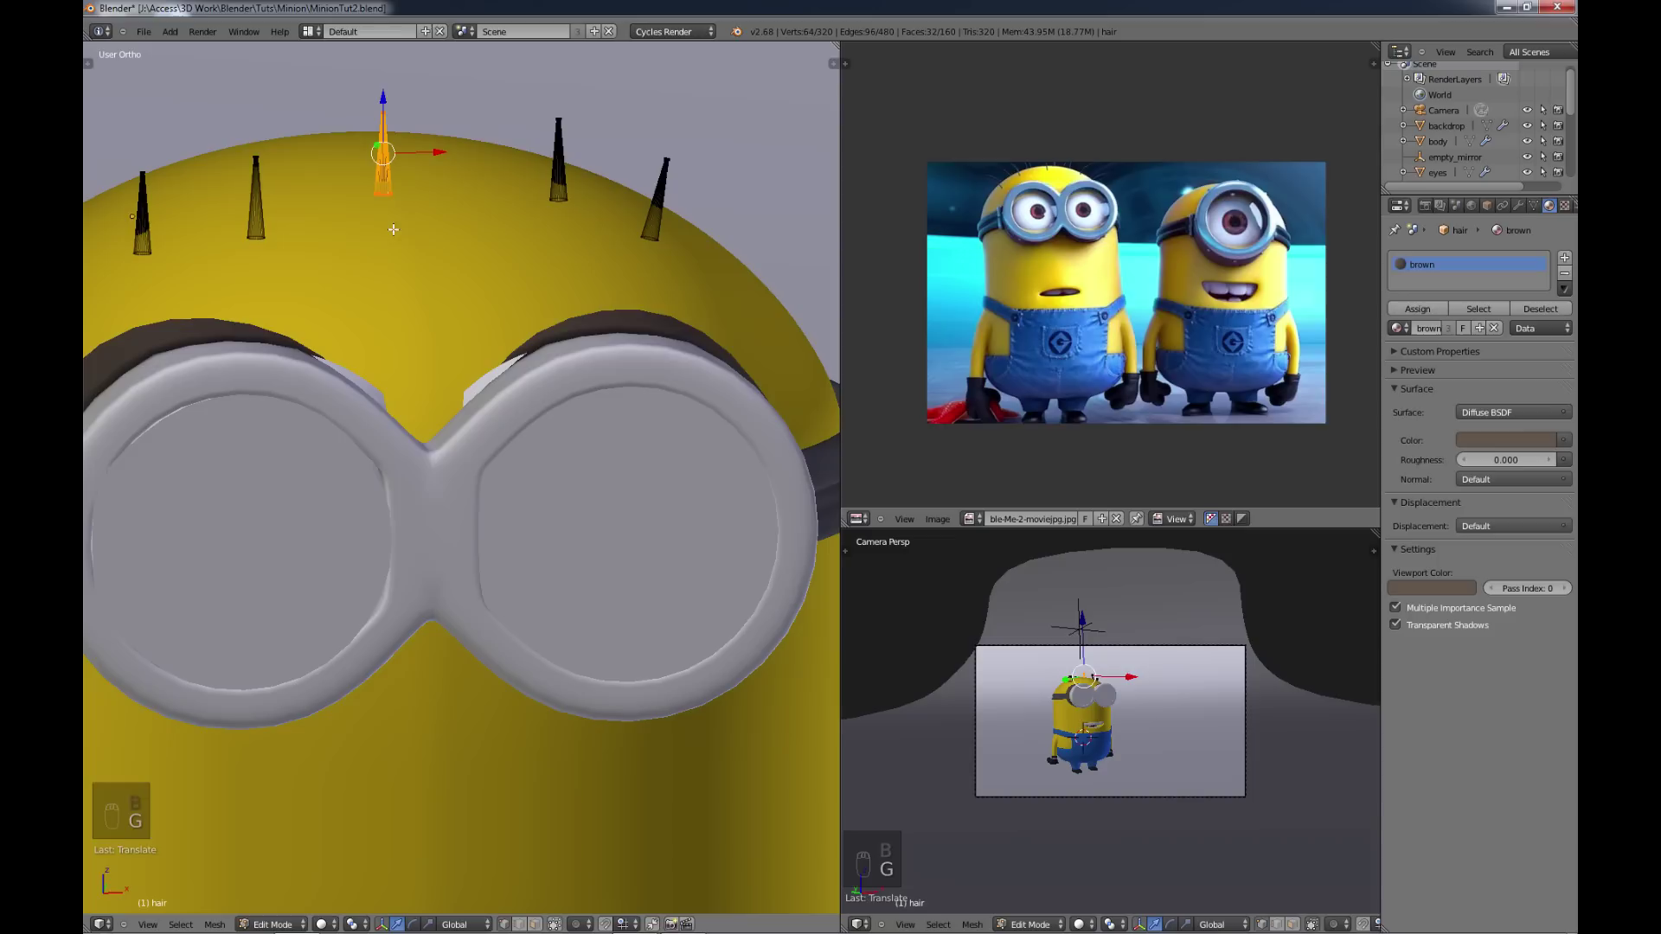
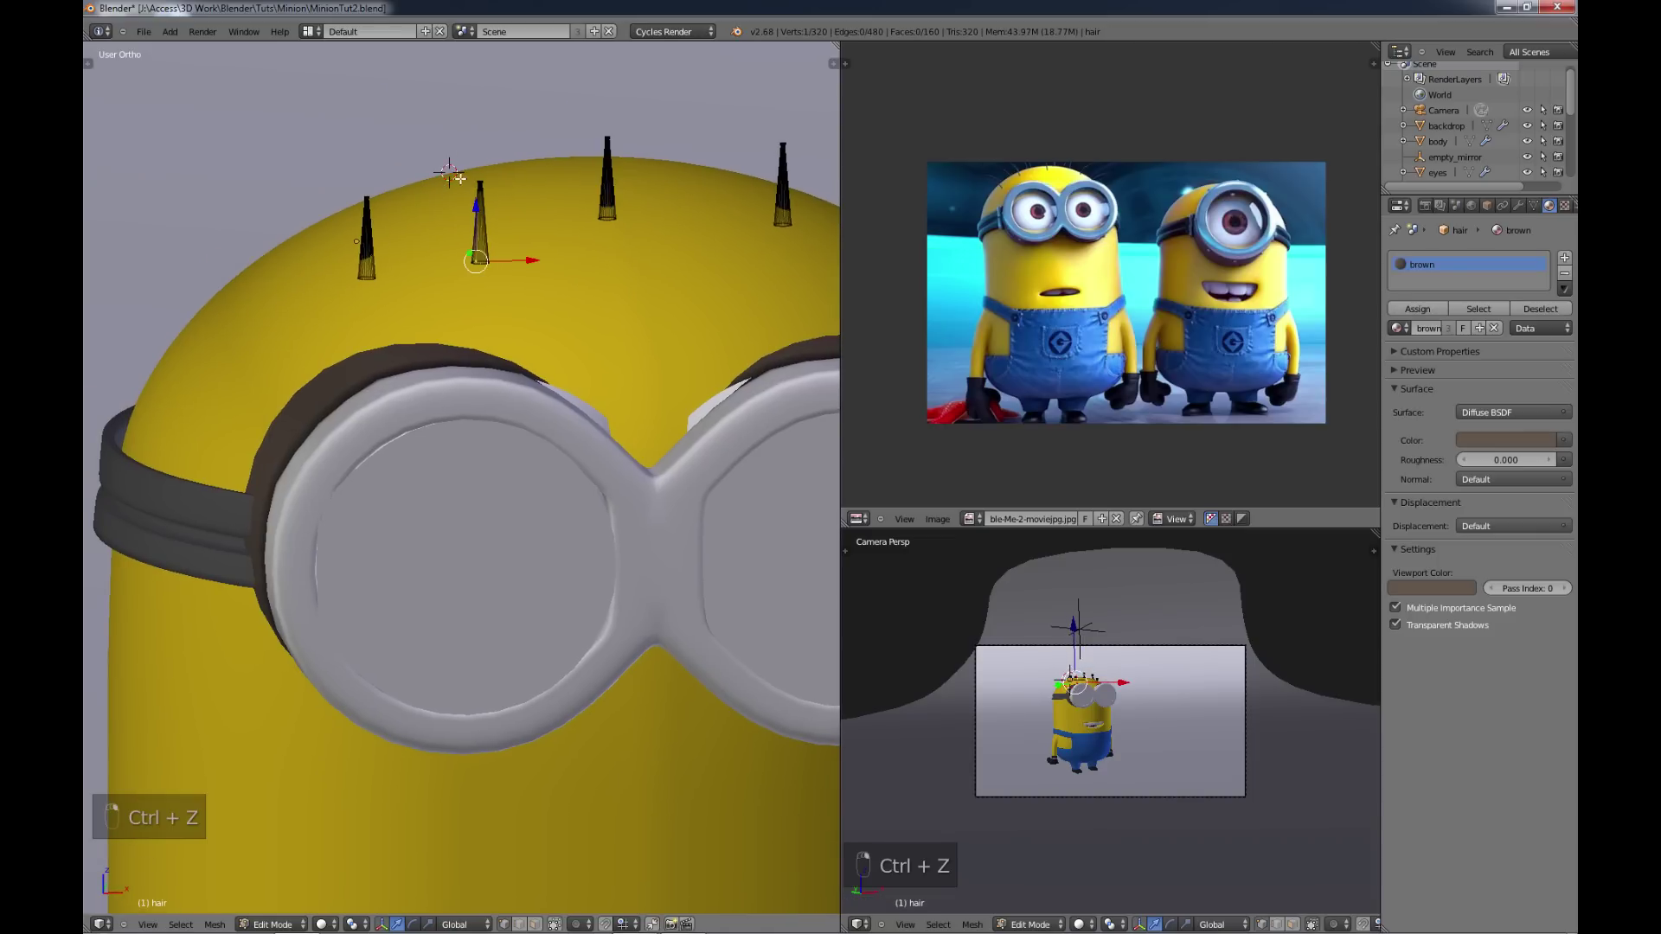
Step: Tilt and reposition further spikes at varied angles, check them from the side, then leave mesh editing
{"action": "key", "text": "b"}
{"action": "key", "text": "g"}
{"action": "key", "text": "r"}
{"action": "key", "text": "g"}
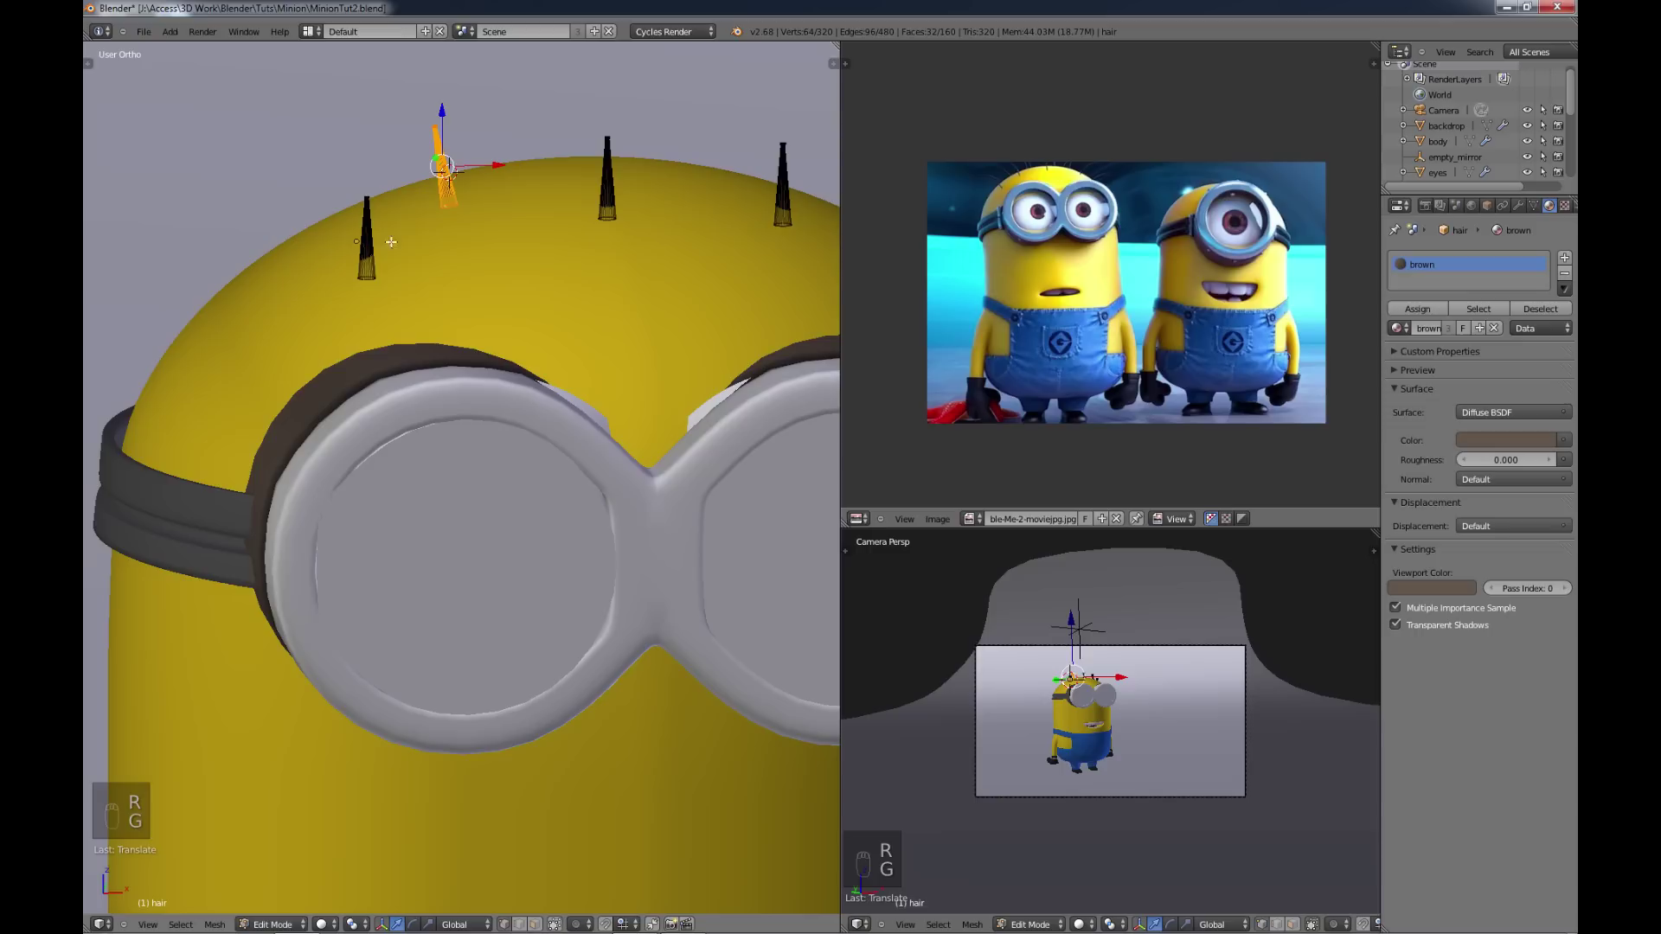
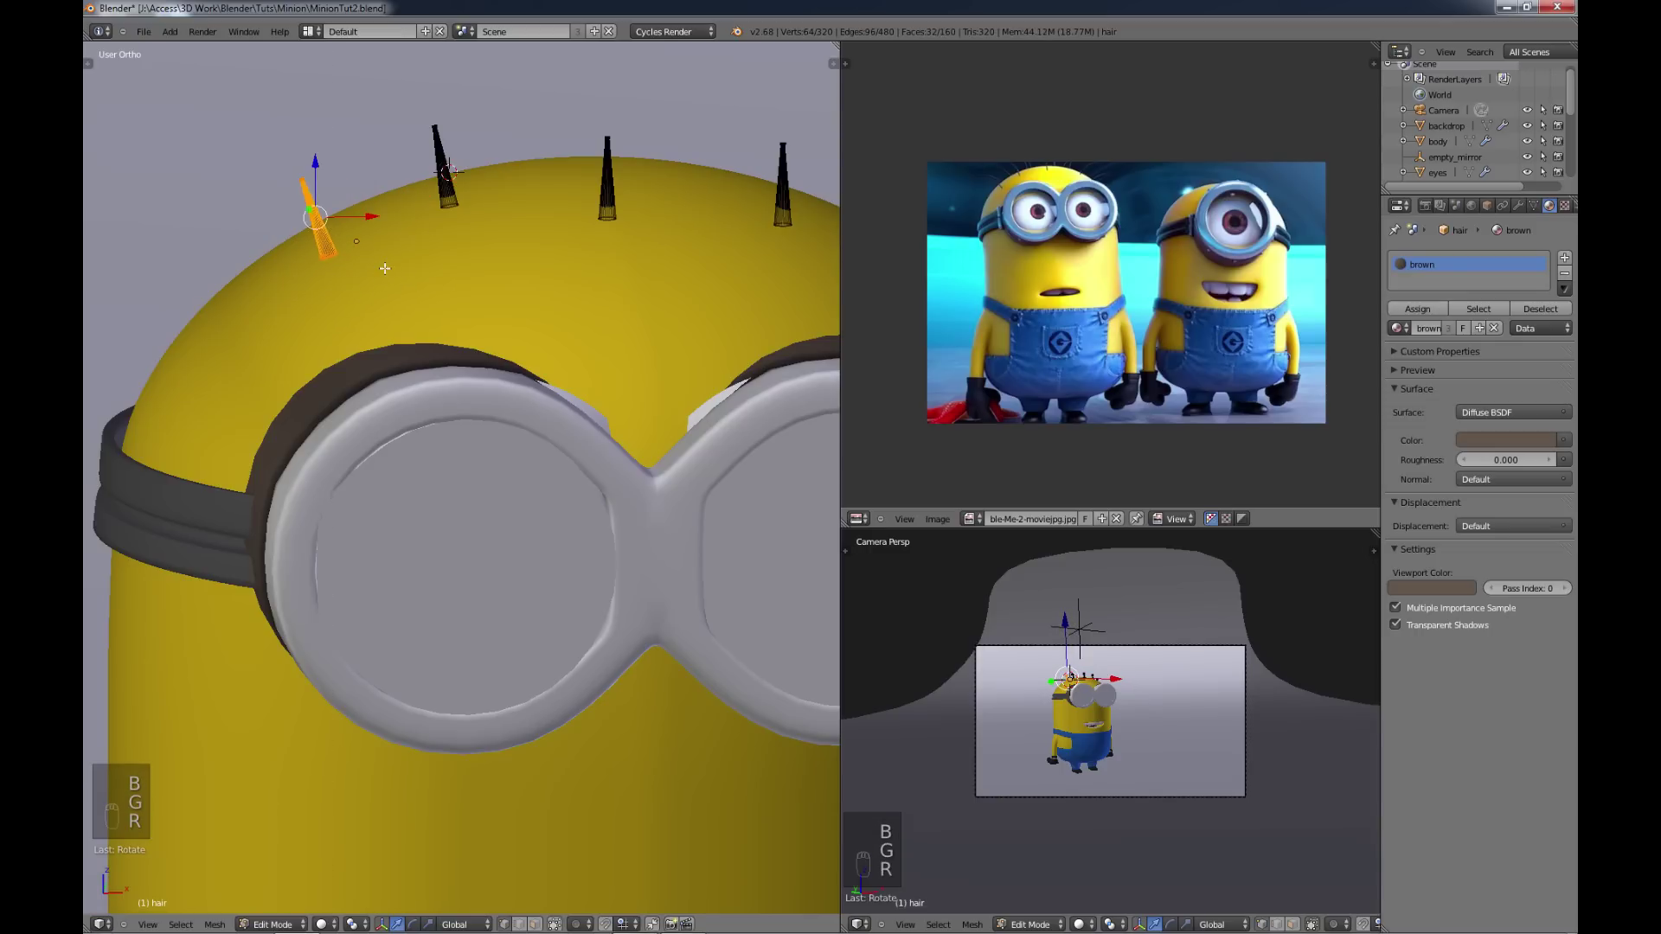
{"action": "key", "text": "g"}
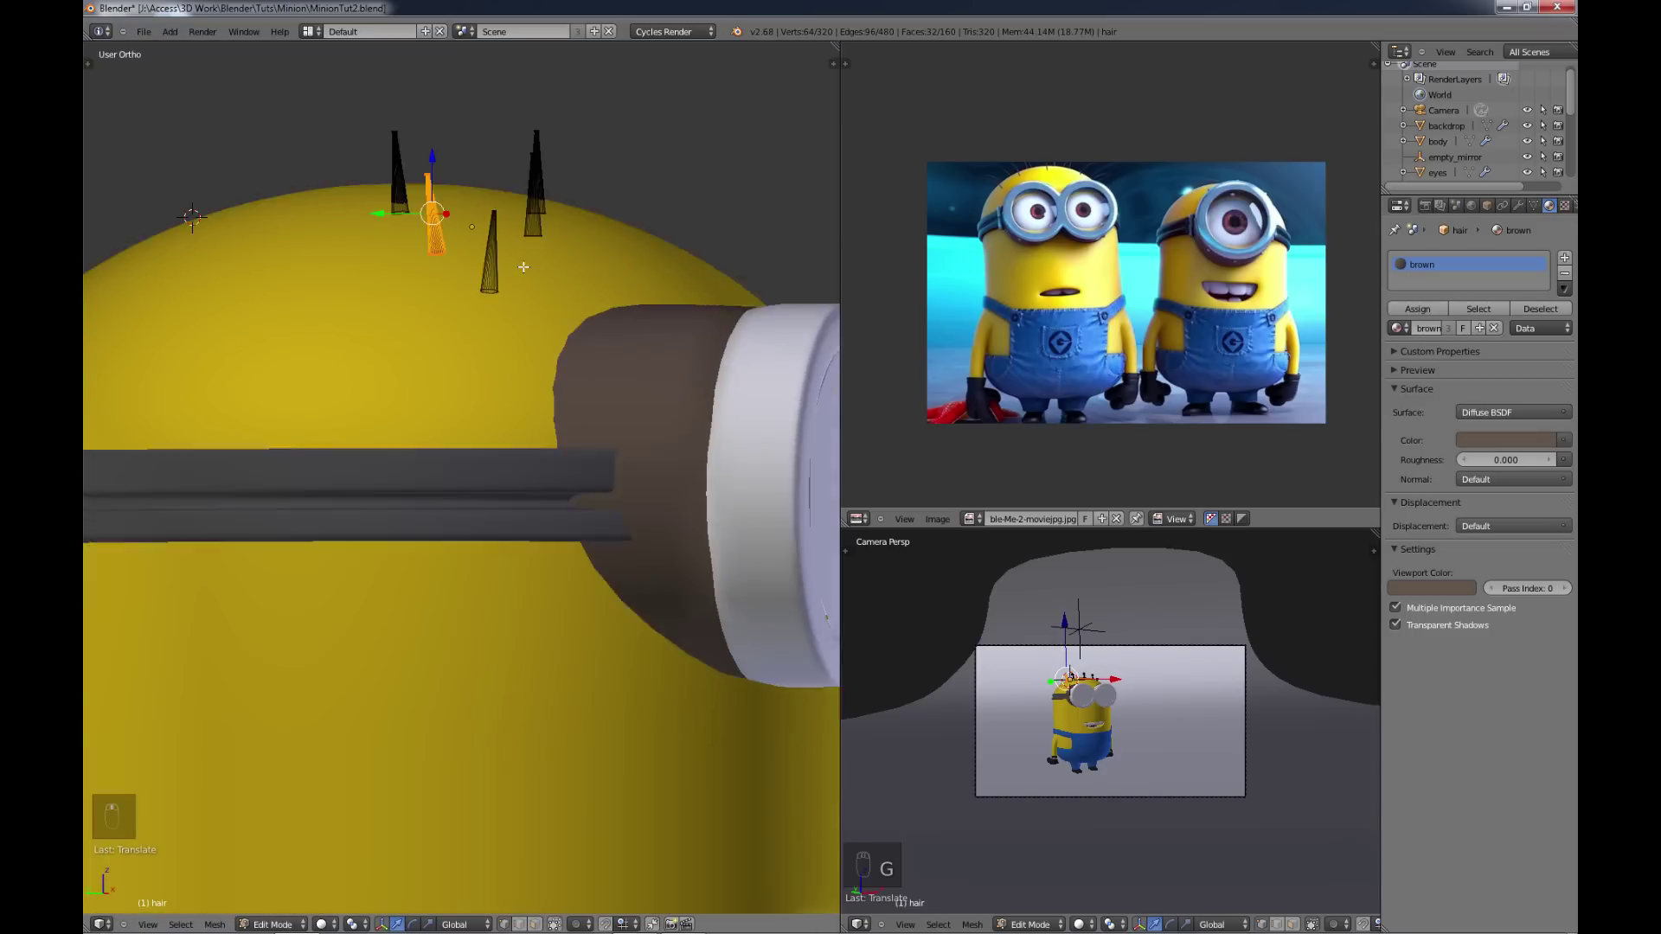
{"action": "key", "text": "g"}
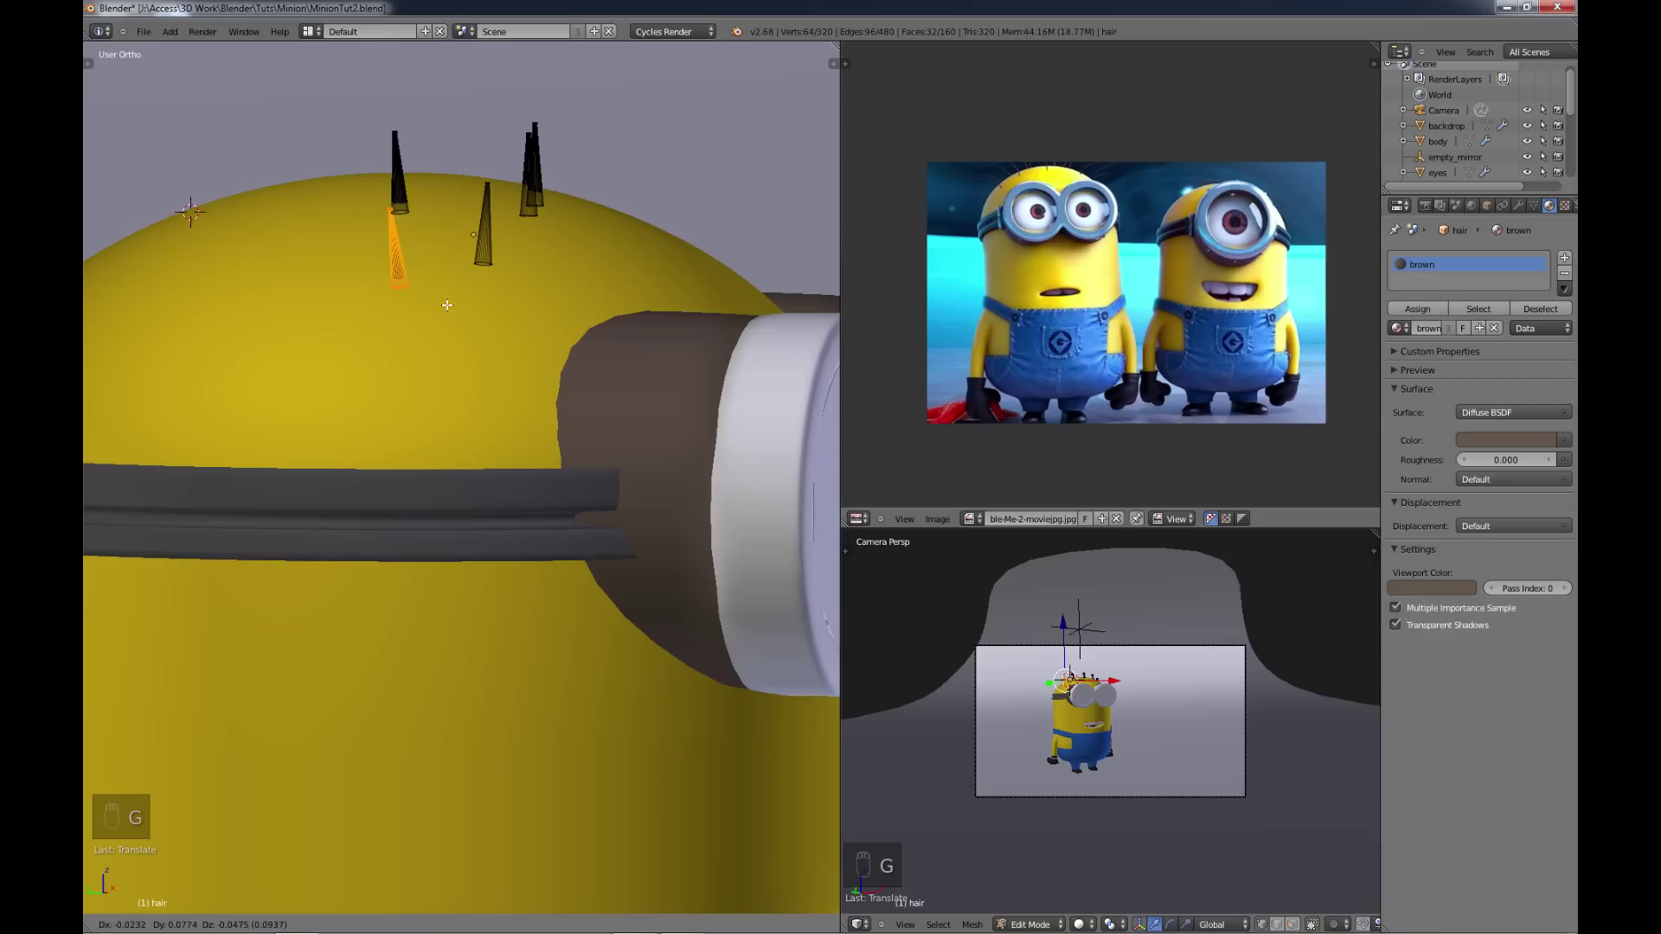
{"action": "key", "text": "a"}
{"action": "key", "text": "Tab"}
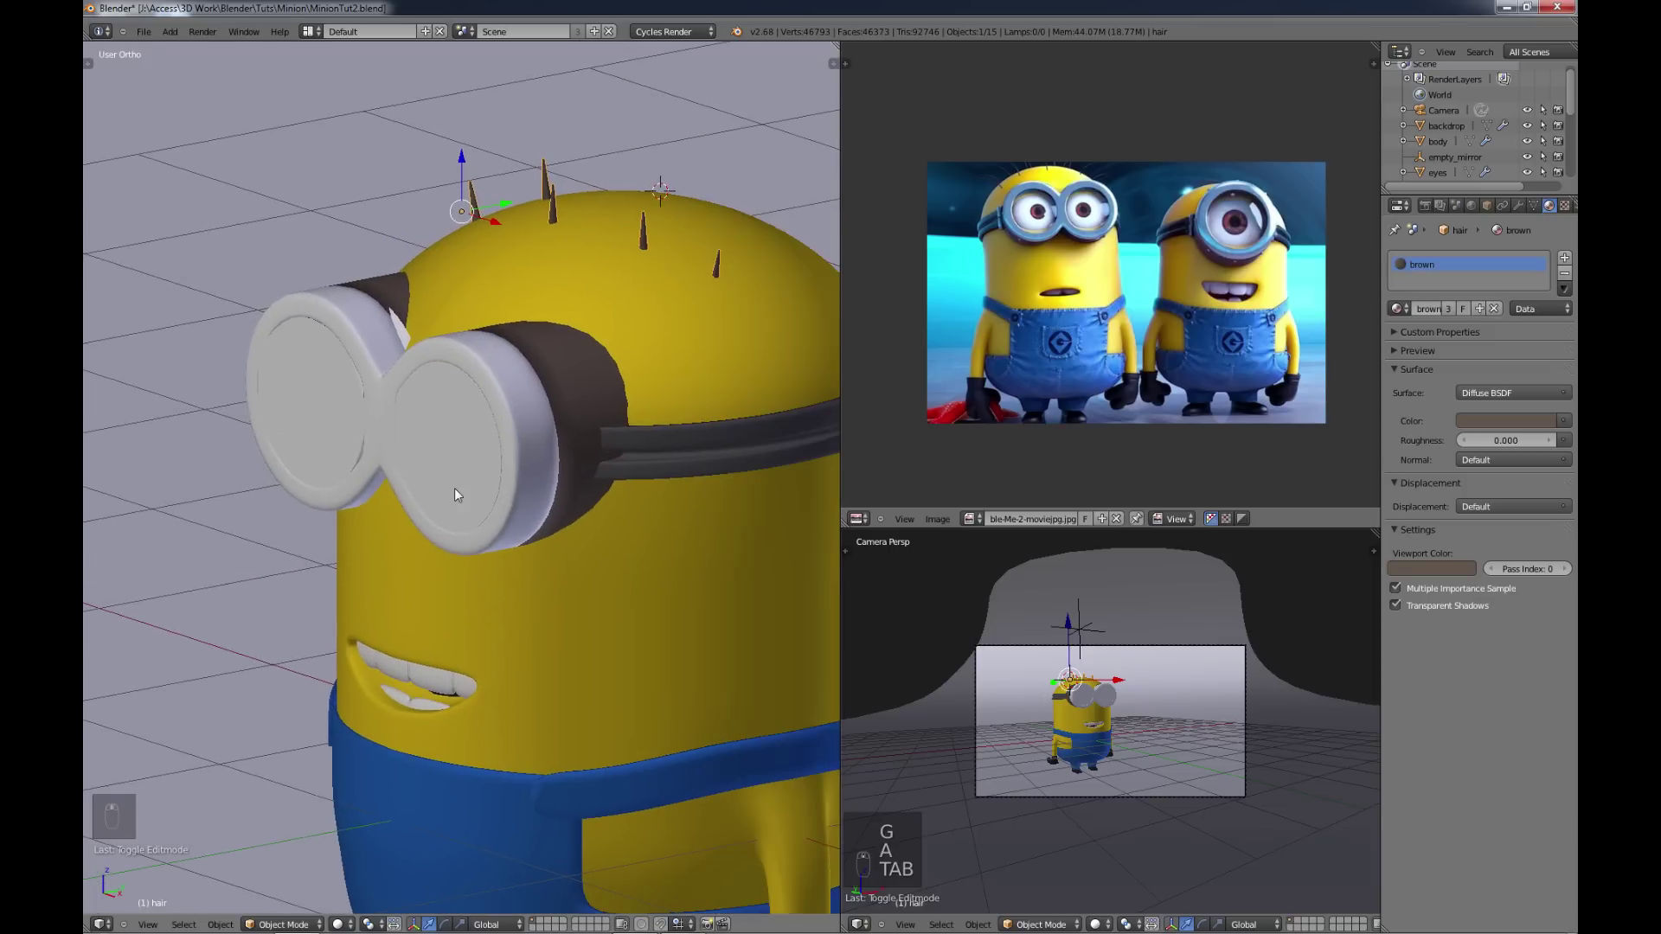
Step: Select the goggle to show its stainlessSteel material nodes with the Minion seen from the front
{"action": "left_click_drag", "start_coordinate": [528, 446], "coordinate": [943, 387]}
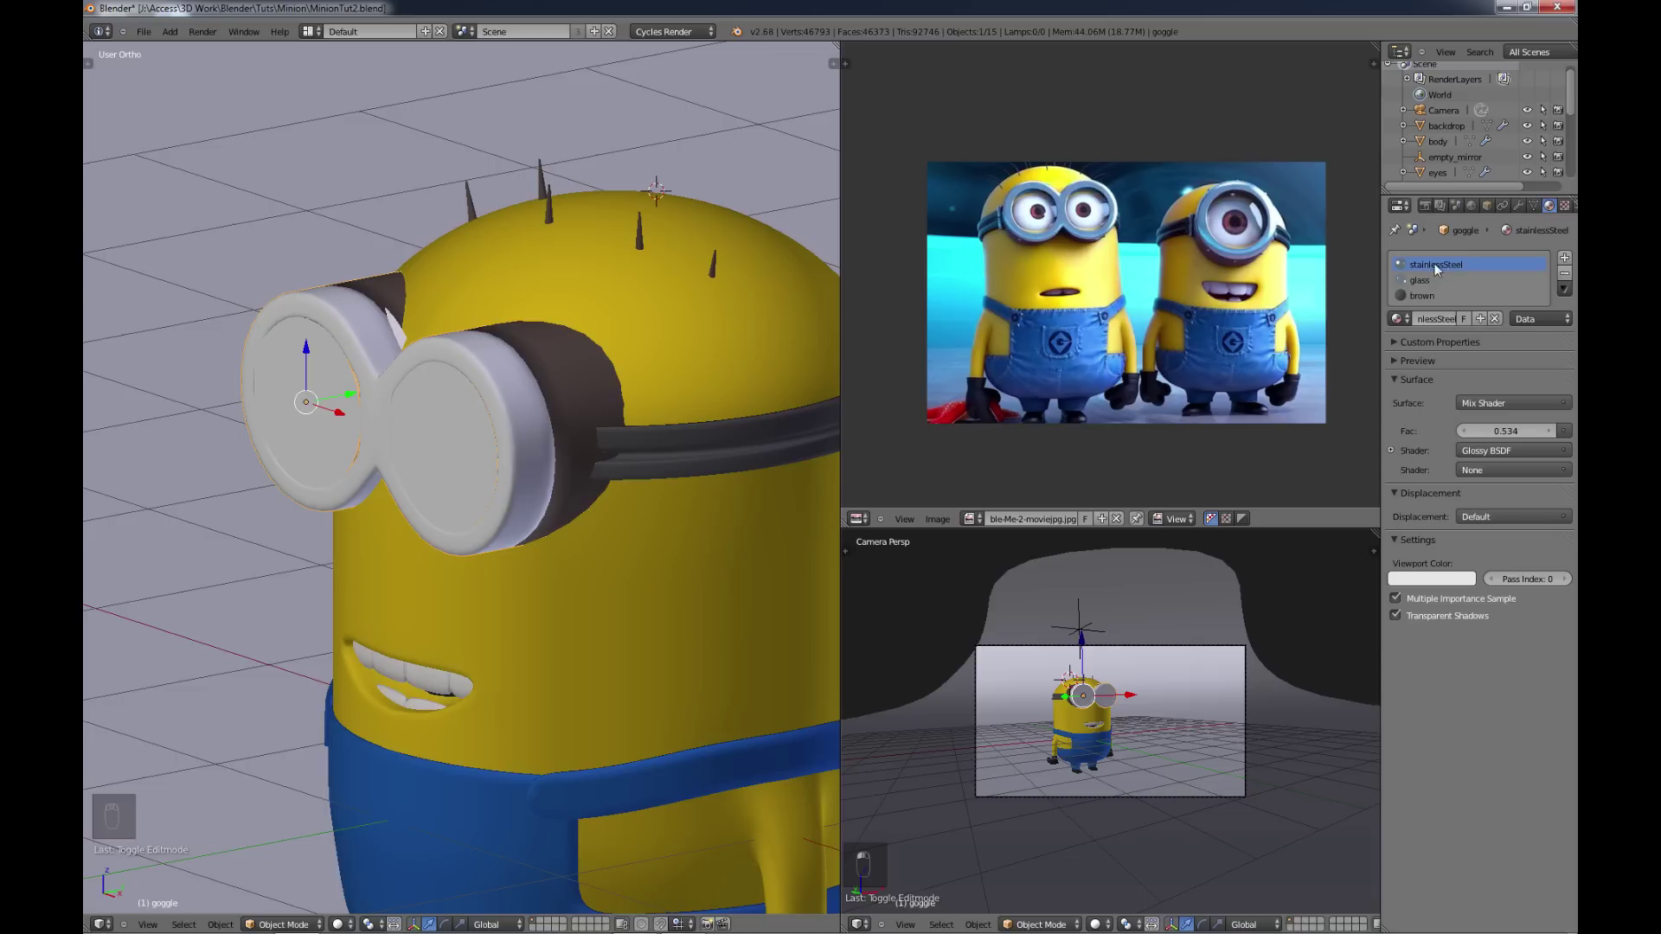
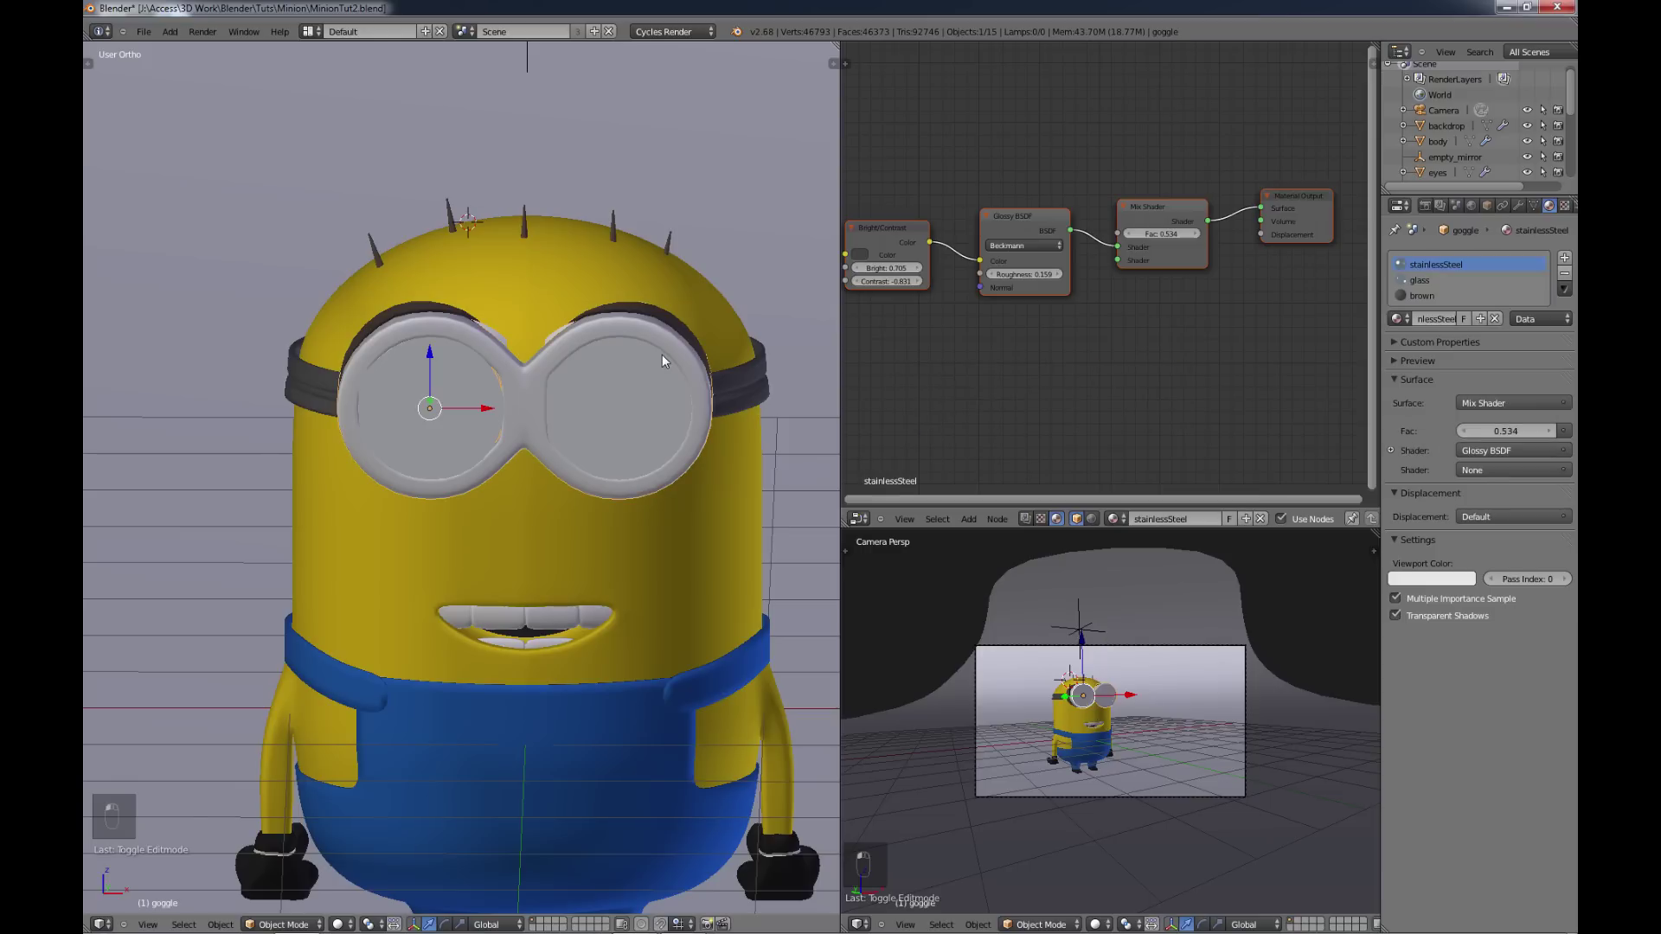
Step: Edit the goggle mesh and select the glass lens faces to display the glass material's shader nodes
{"action": "key", "text": "Tab"}
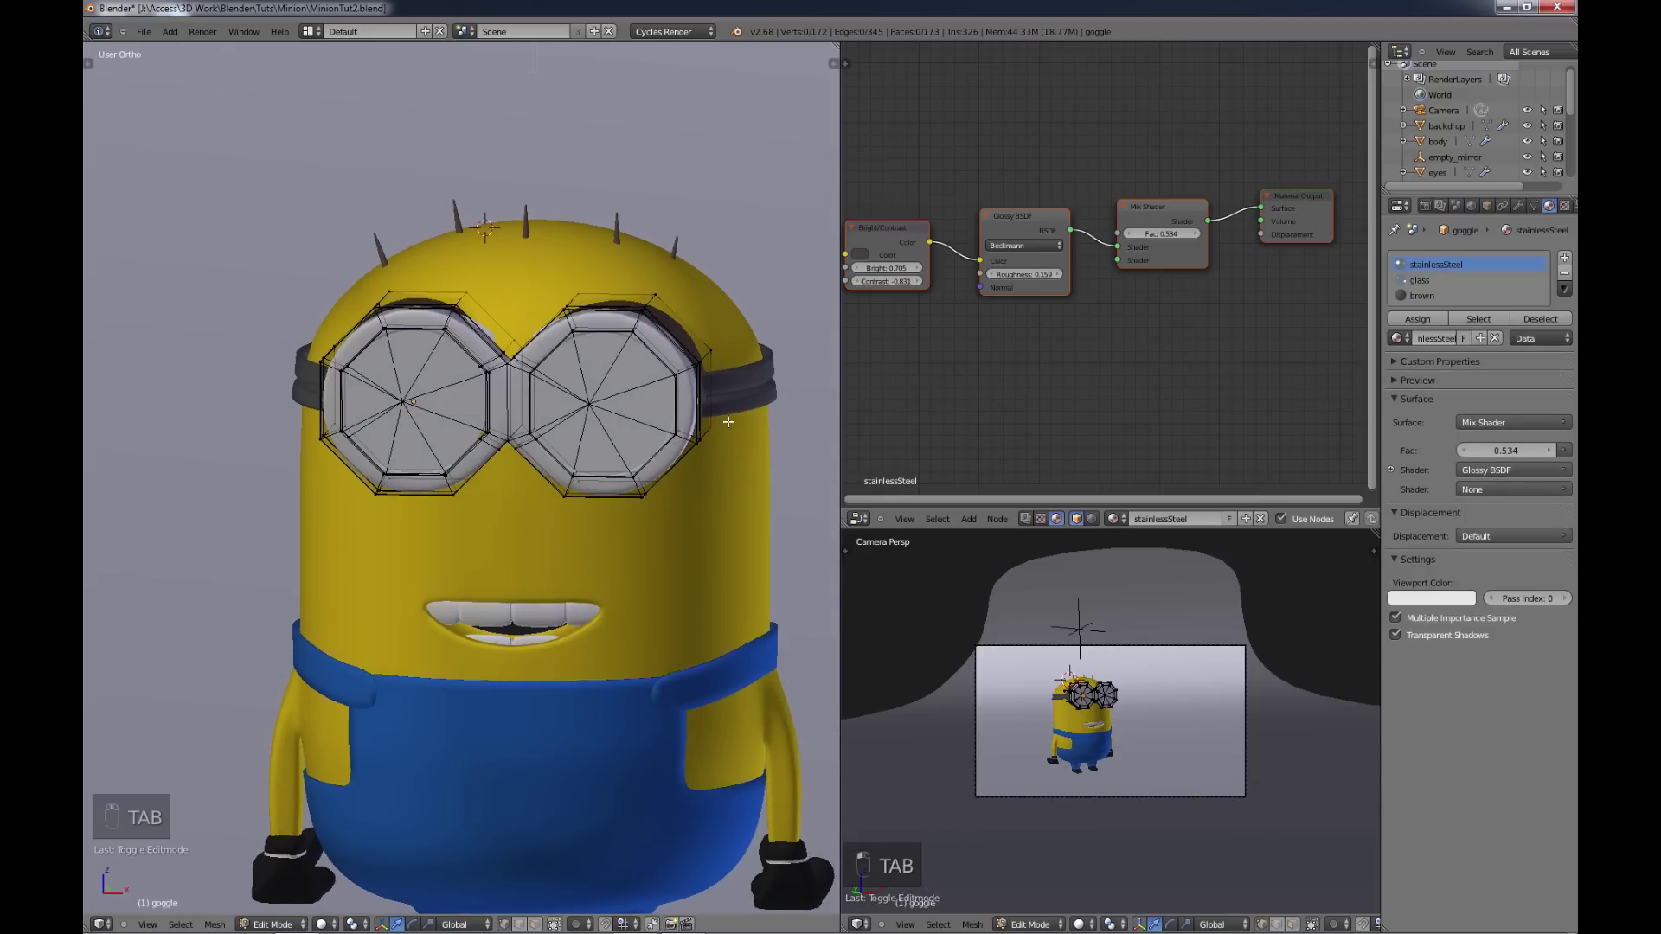
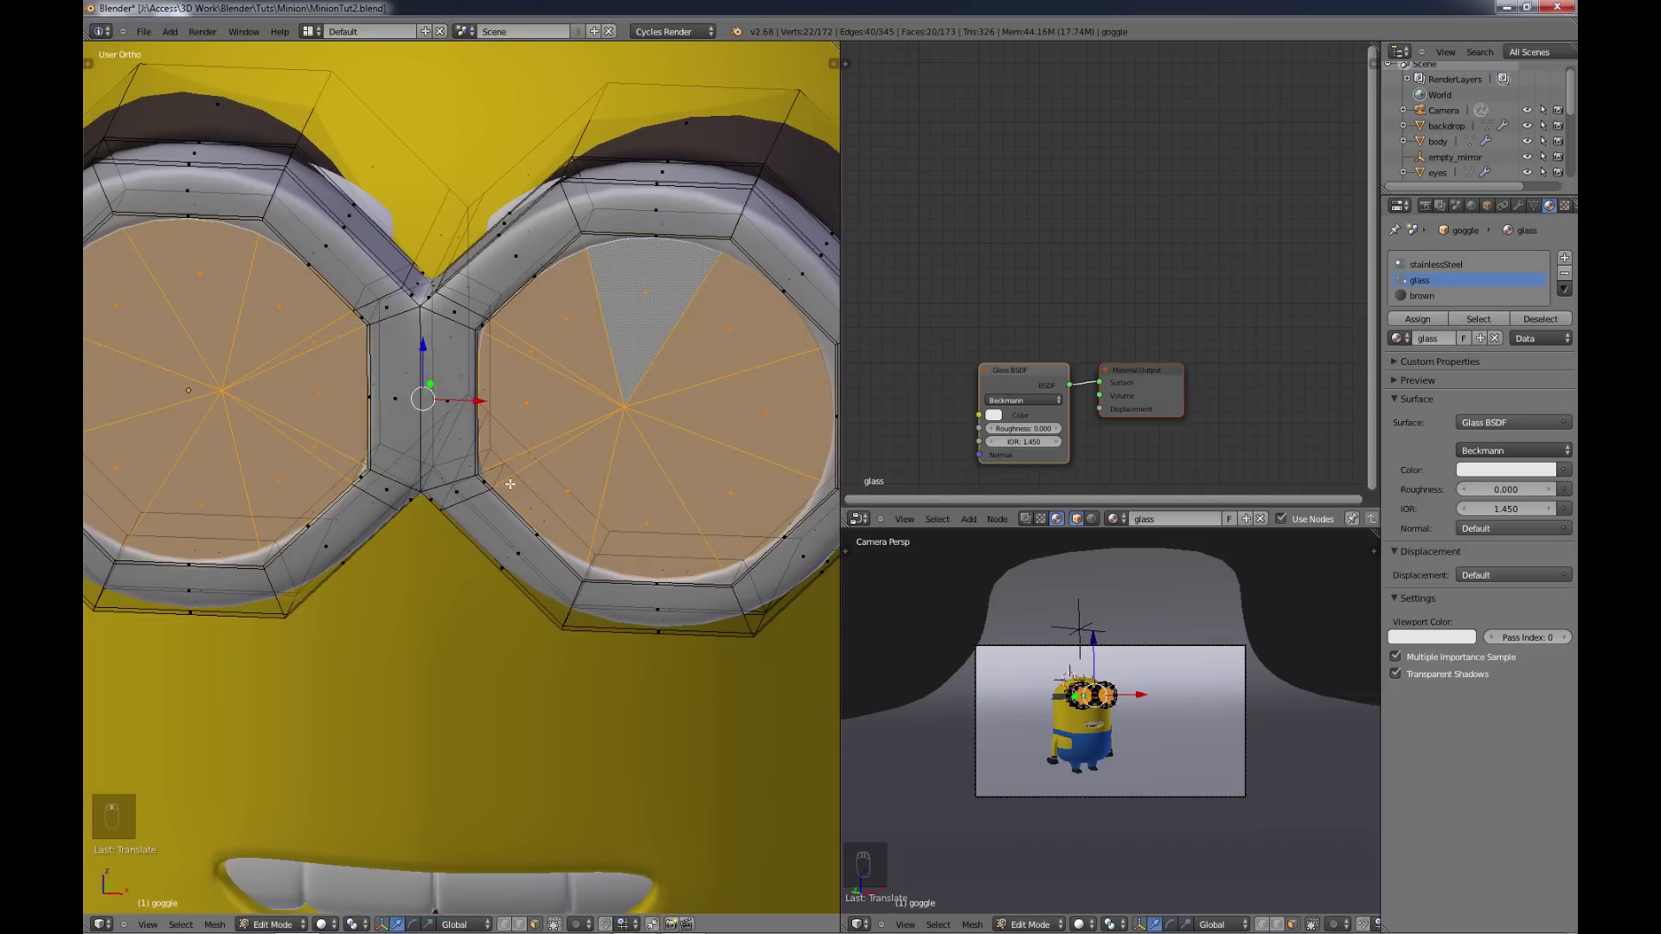
{"action": "key", "text": "c"}
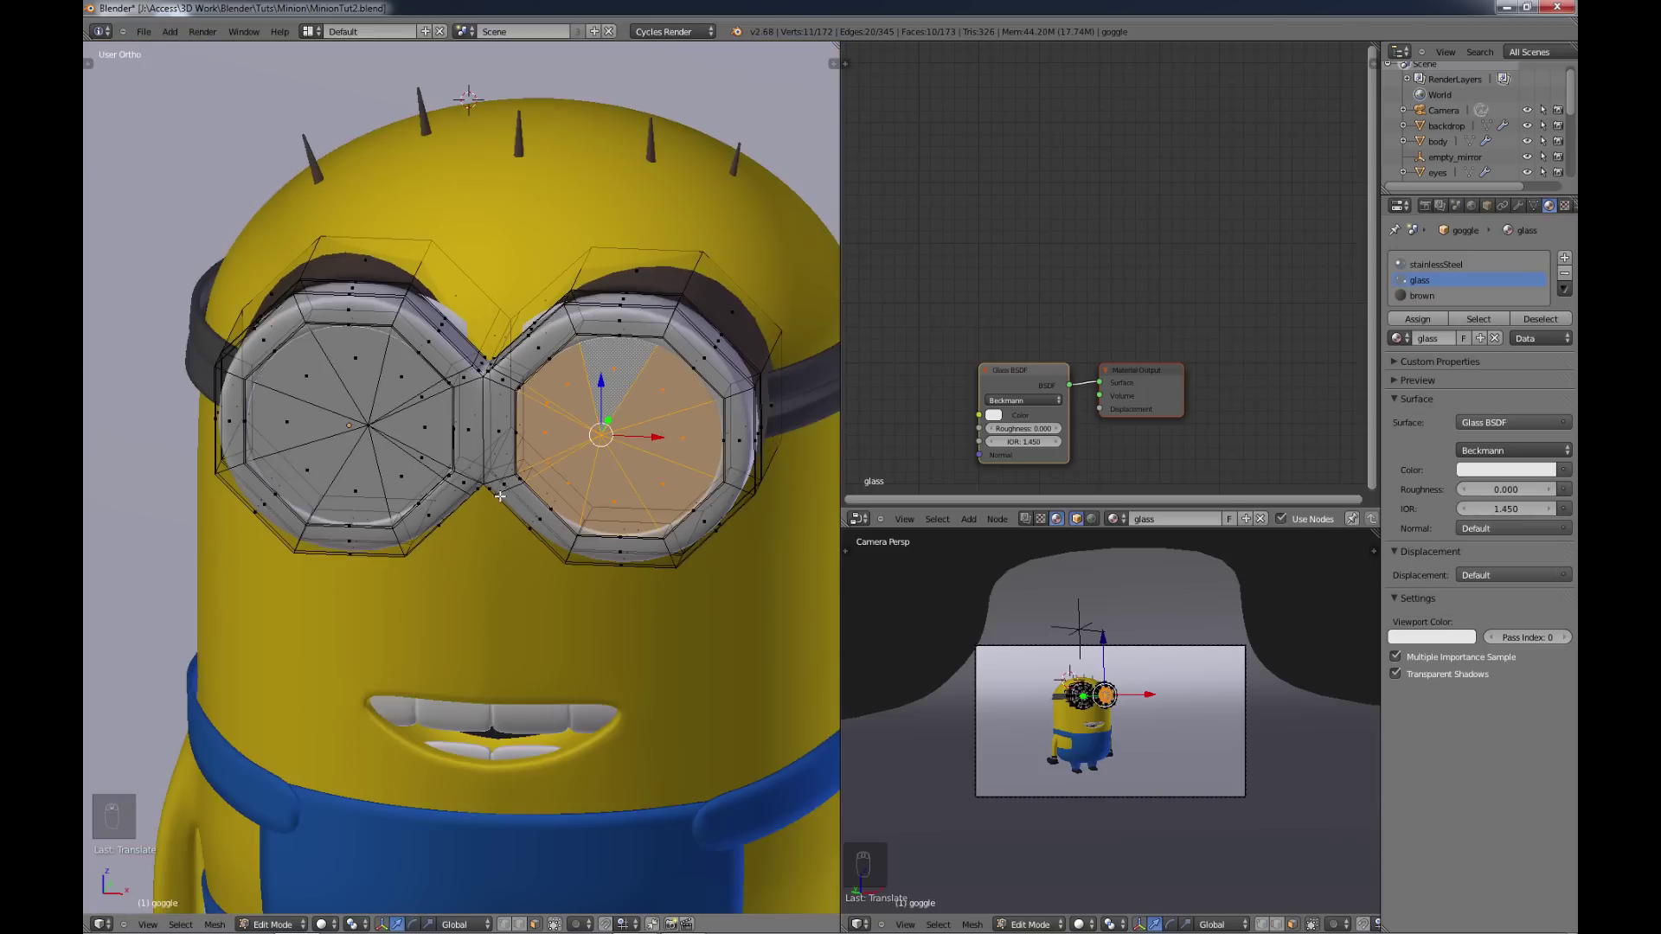
{"action": "key", "text": "s"}
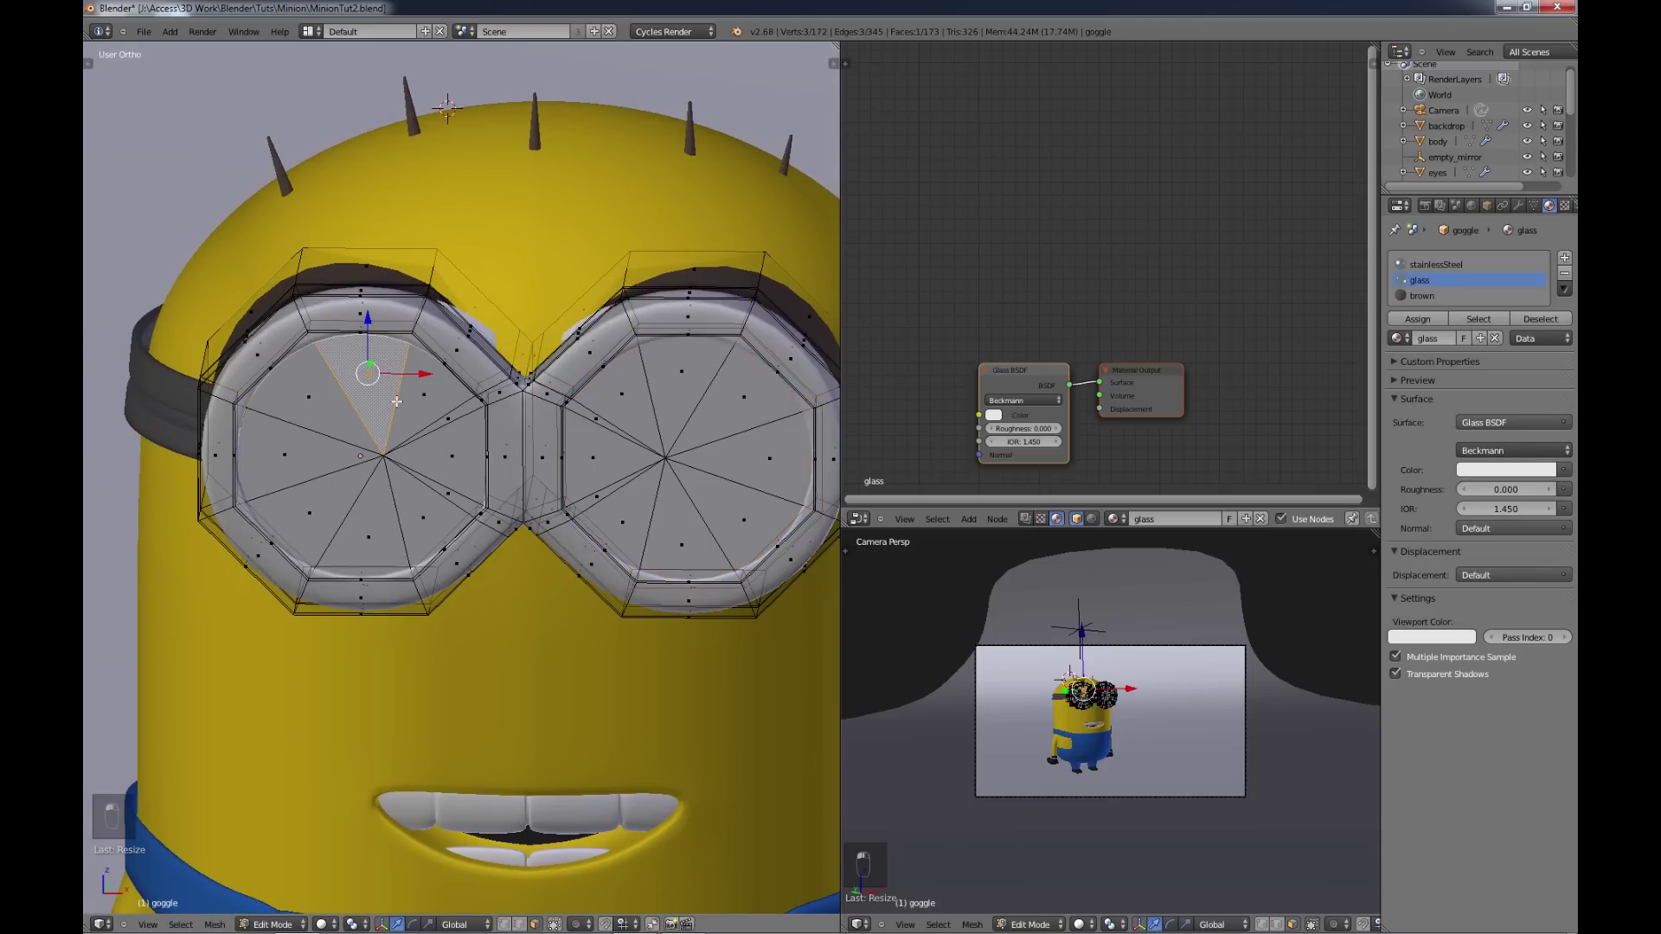
{"action": "key", "text": "c"}
{"action": "key", "text": "c"}
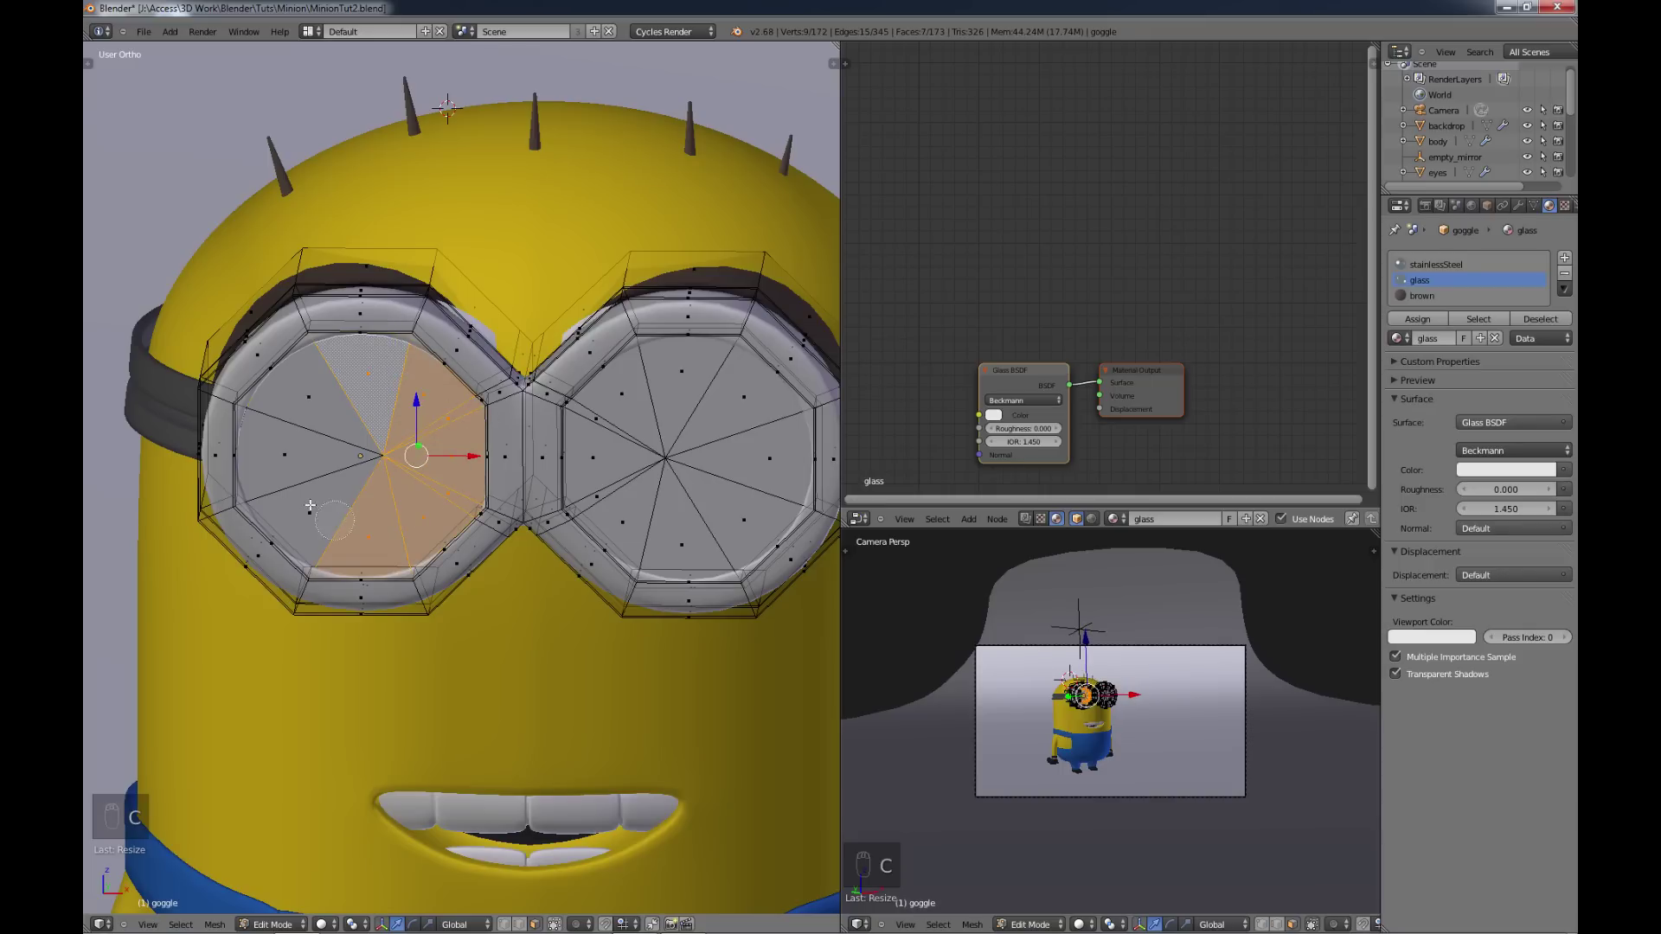
Step: Grow then clear the lens face selection and zoom in on the goggle bridge
{"action": "key", "text": "s"}
{"action": "key", "text": "s"}
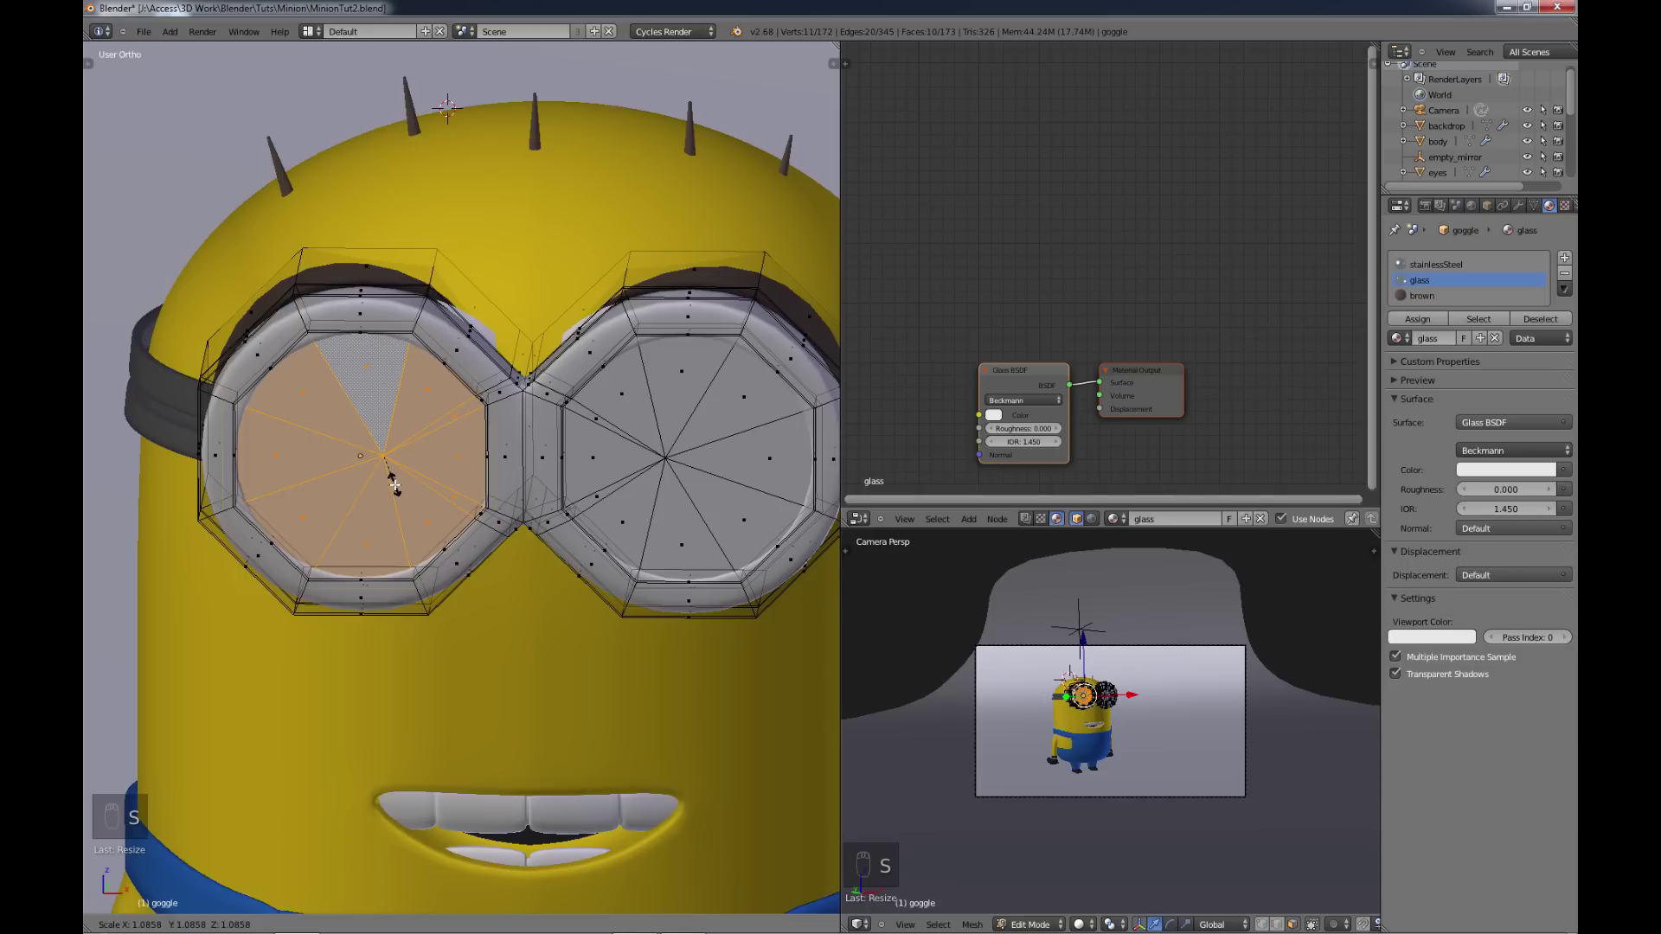
{"action": "key", "text": "a"}
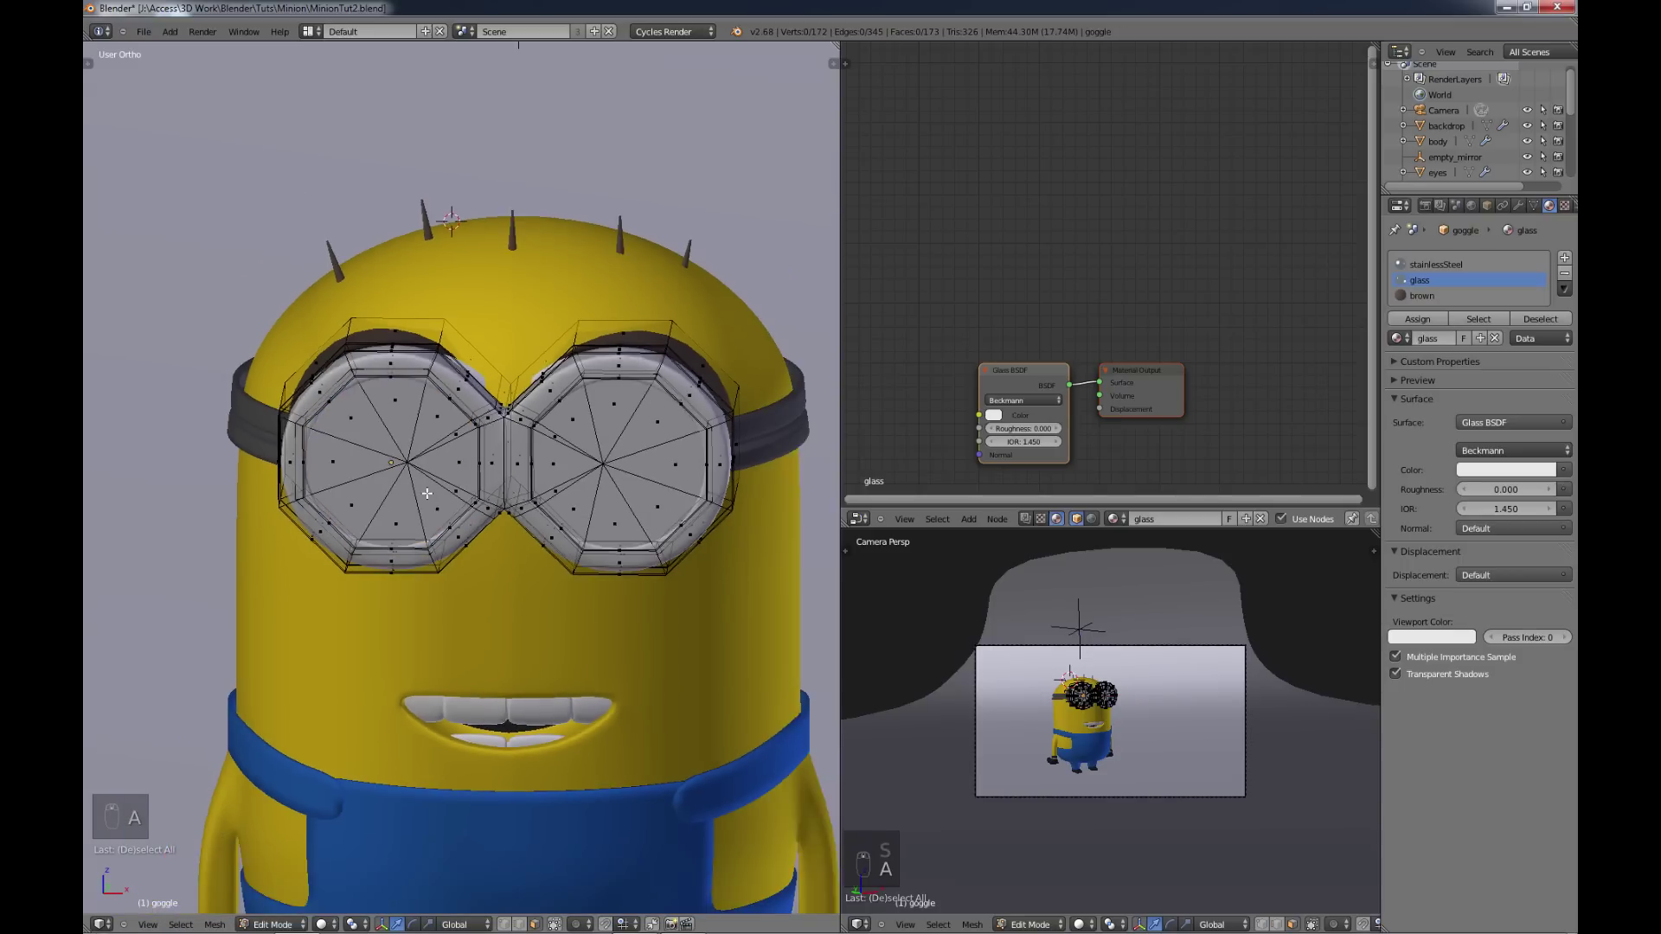
{"action": "key", "text": "Tab"}
{"action": "key", "text": "Tab"}
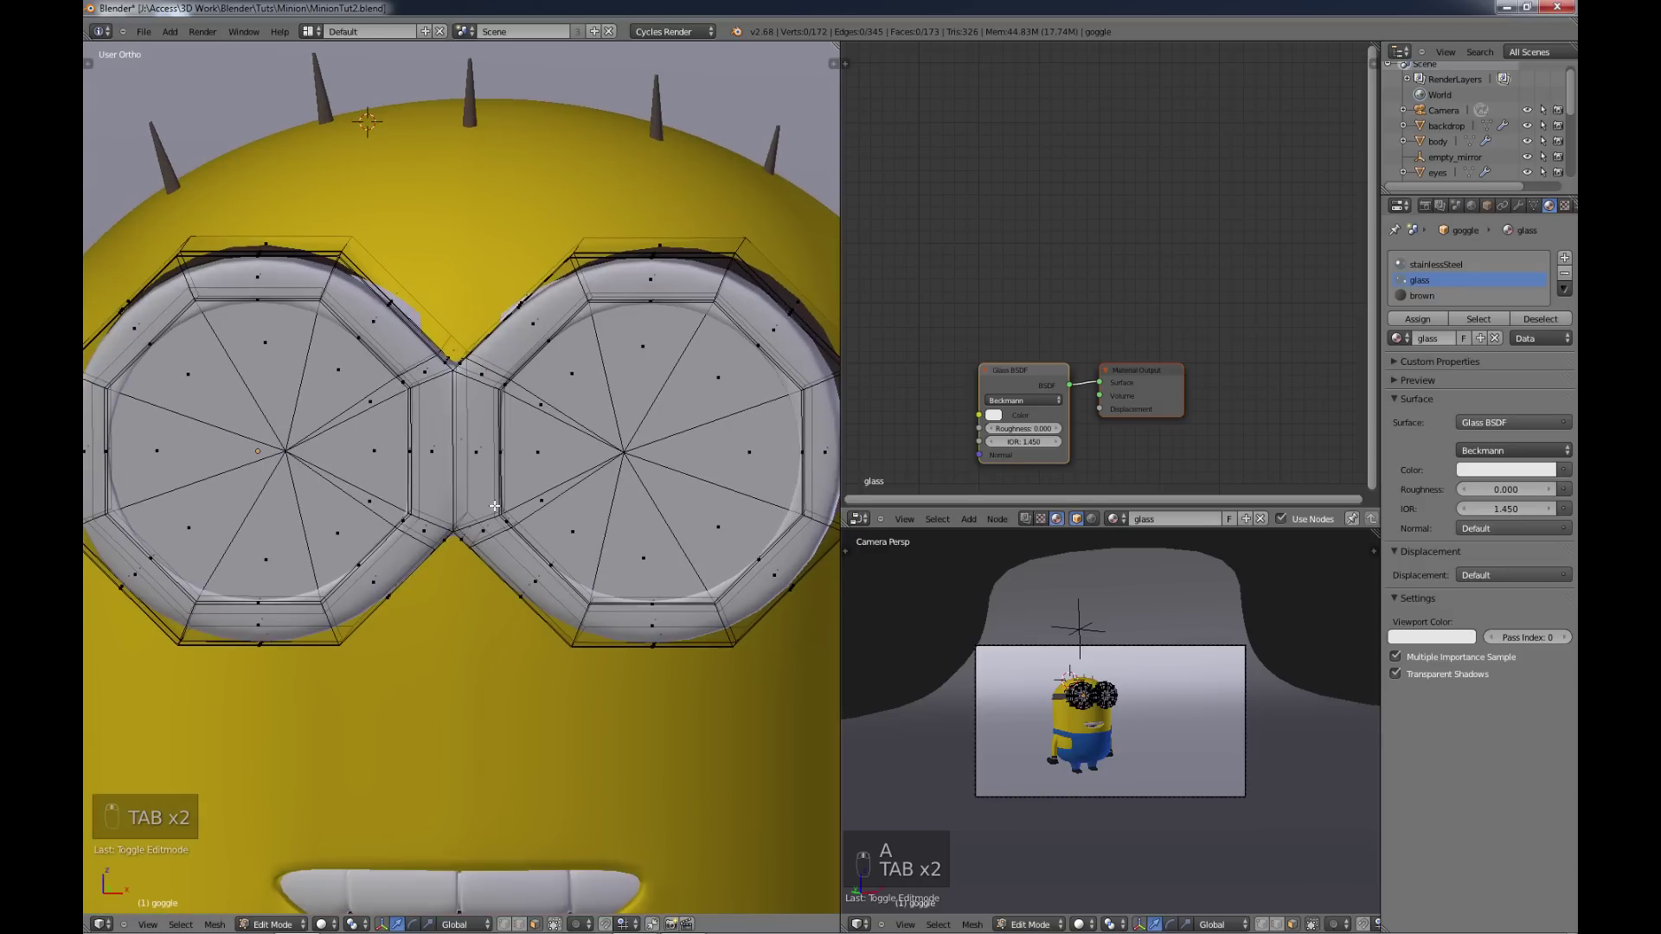
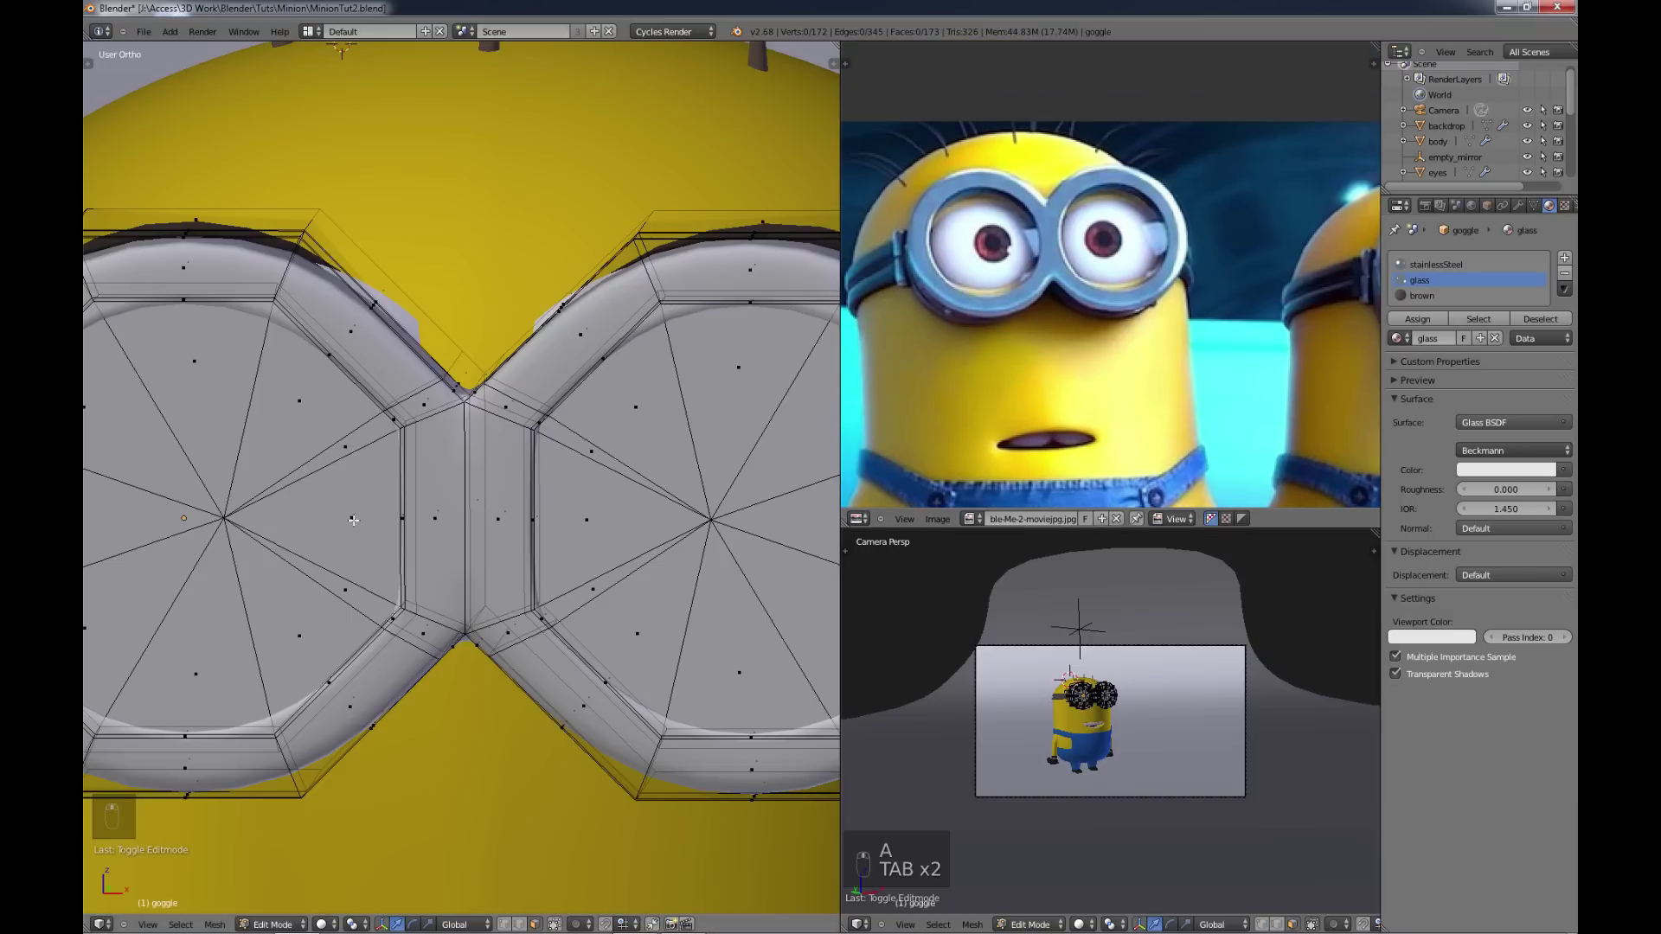
Step: Add an edge loop across the goggle bridge between the lenses and finish editing the goggle
{"action": "key", "text": "ctrl+r"}
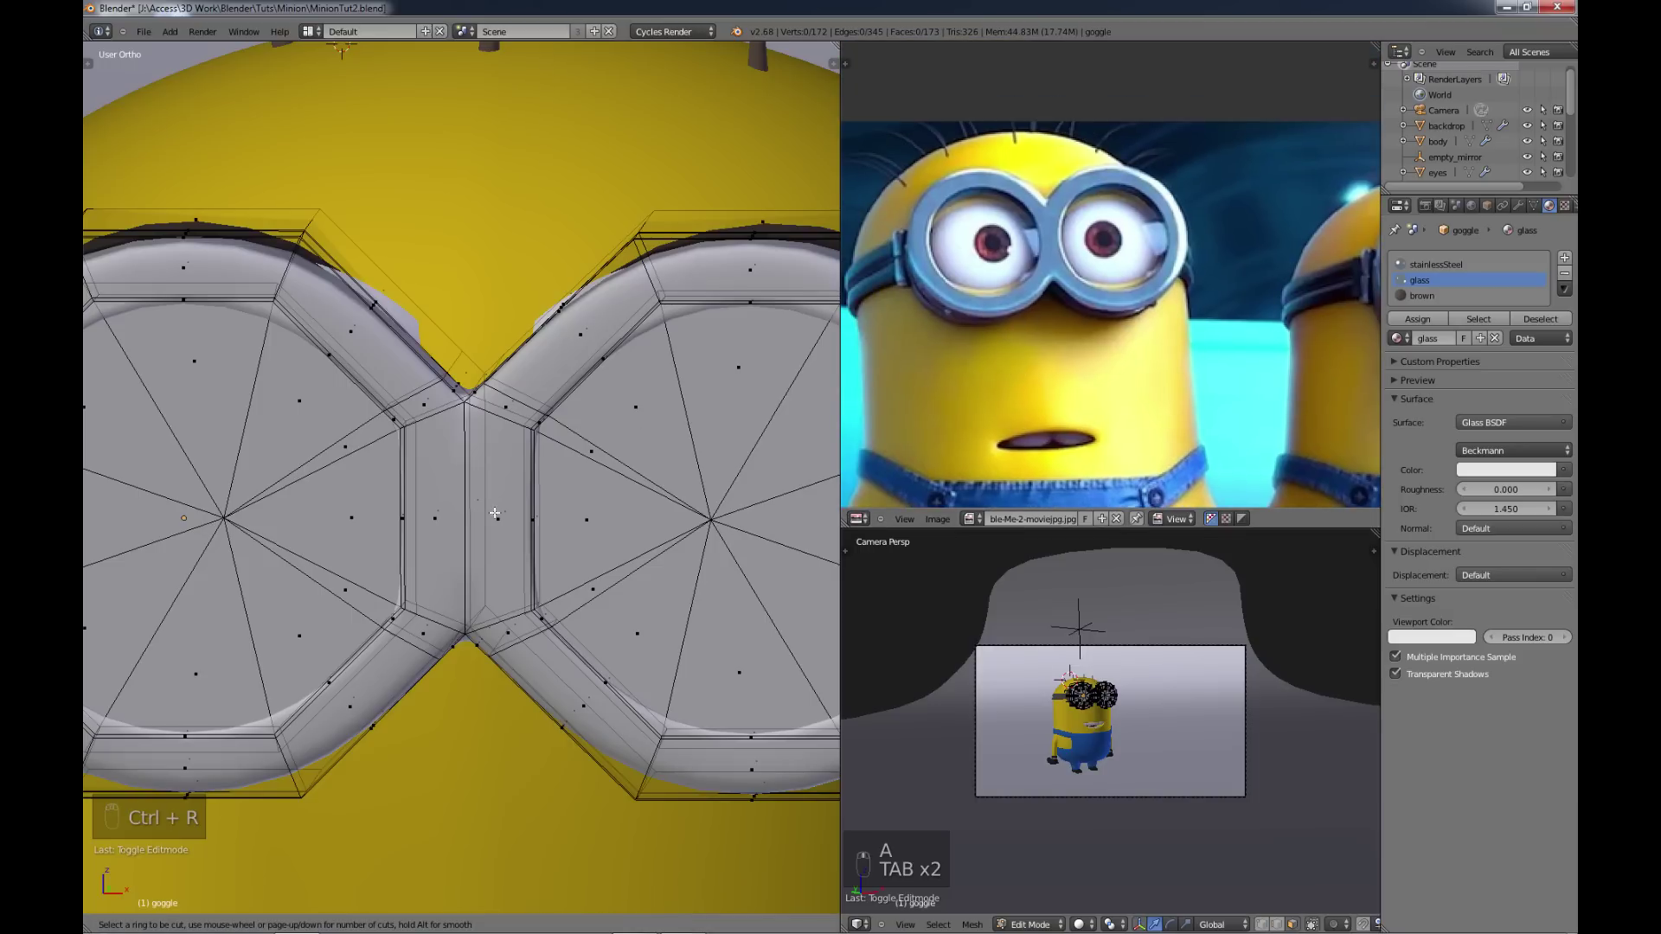
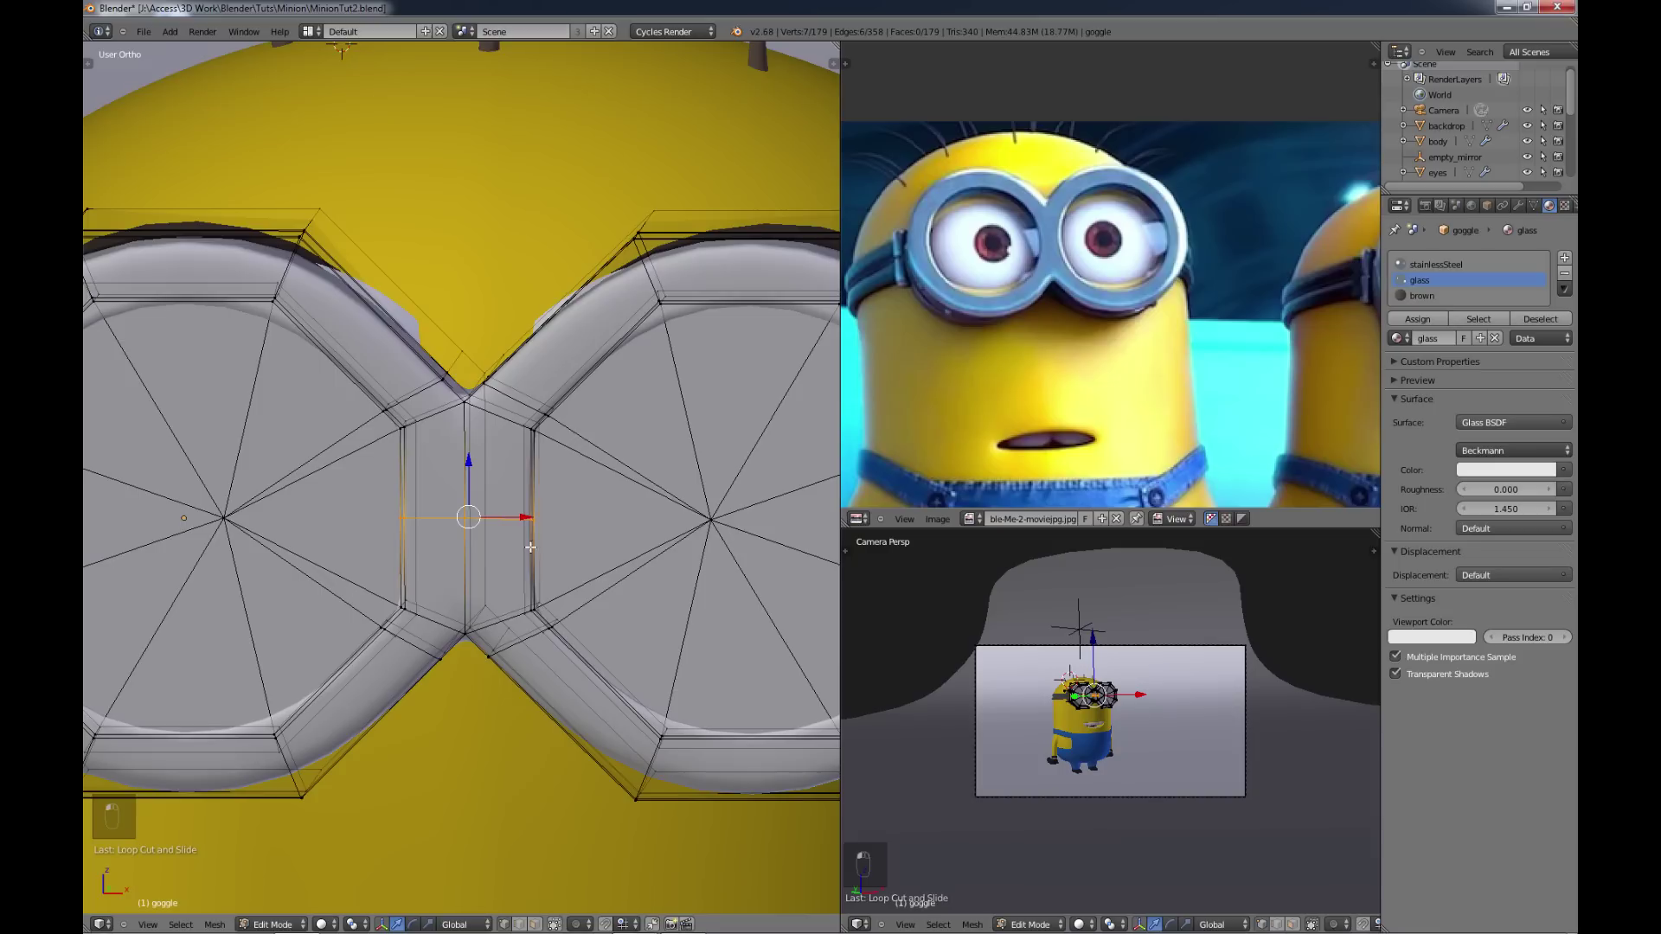
{"action": "key", "text": "c"}
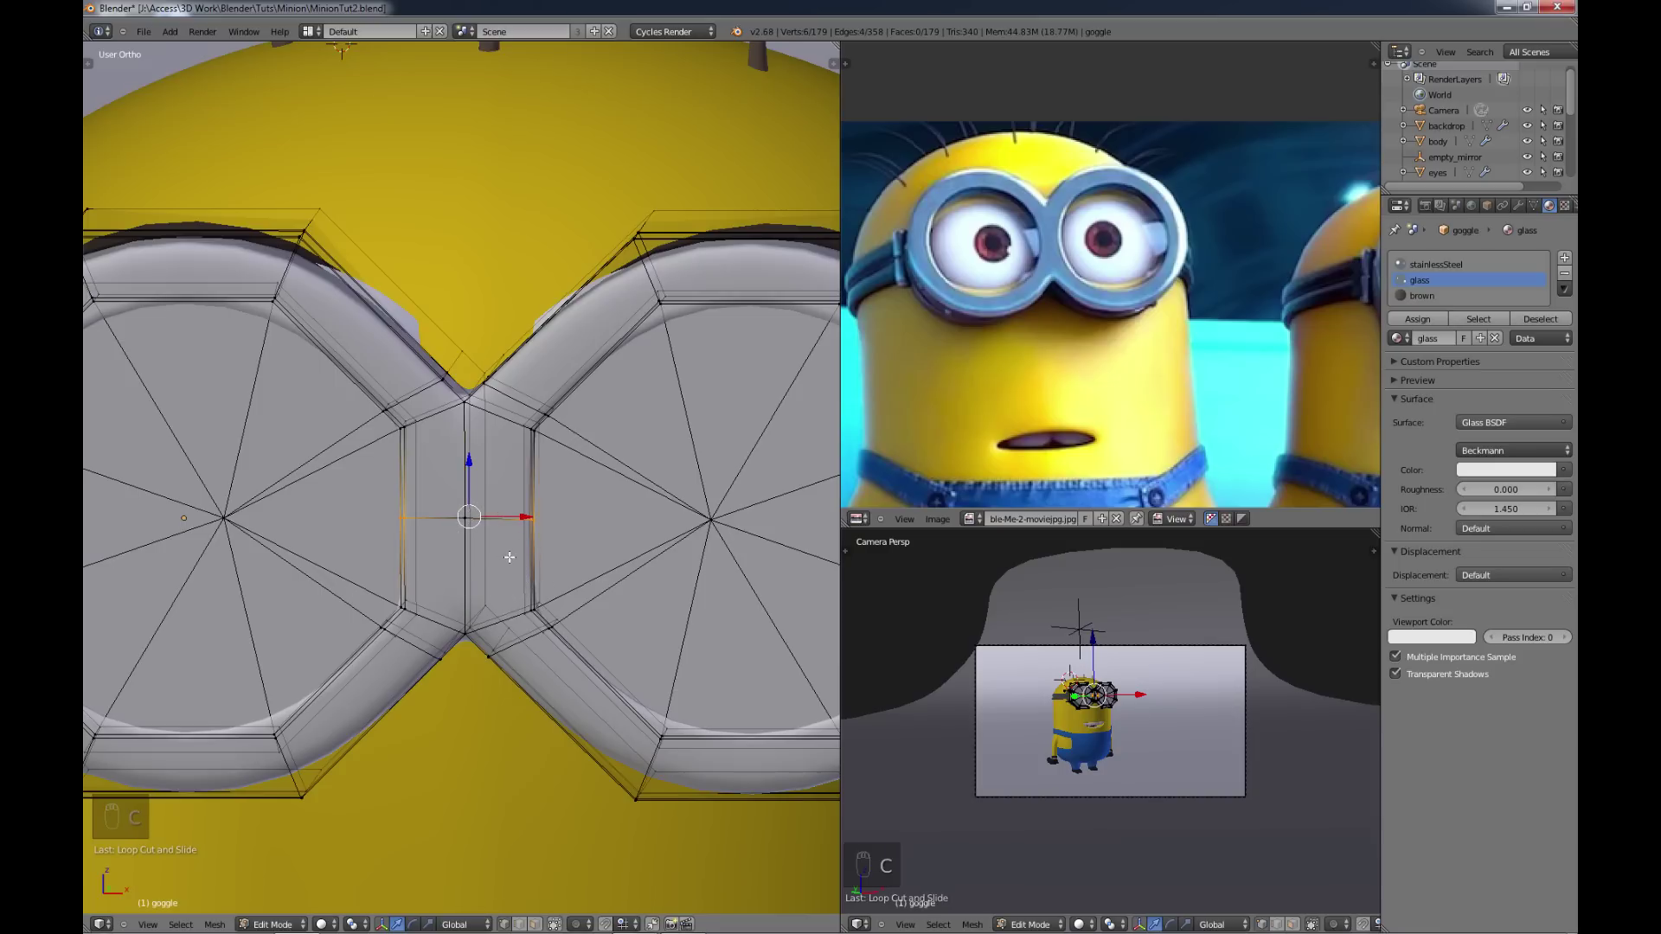
{"action": "key", "text": "s"}
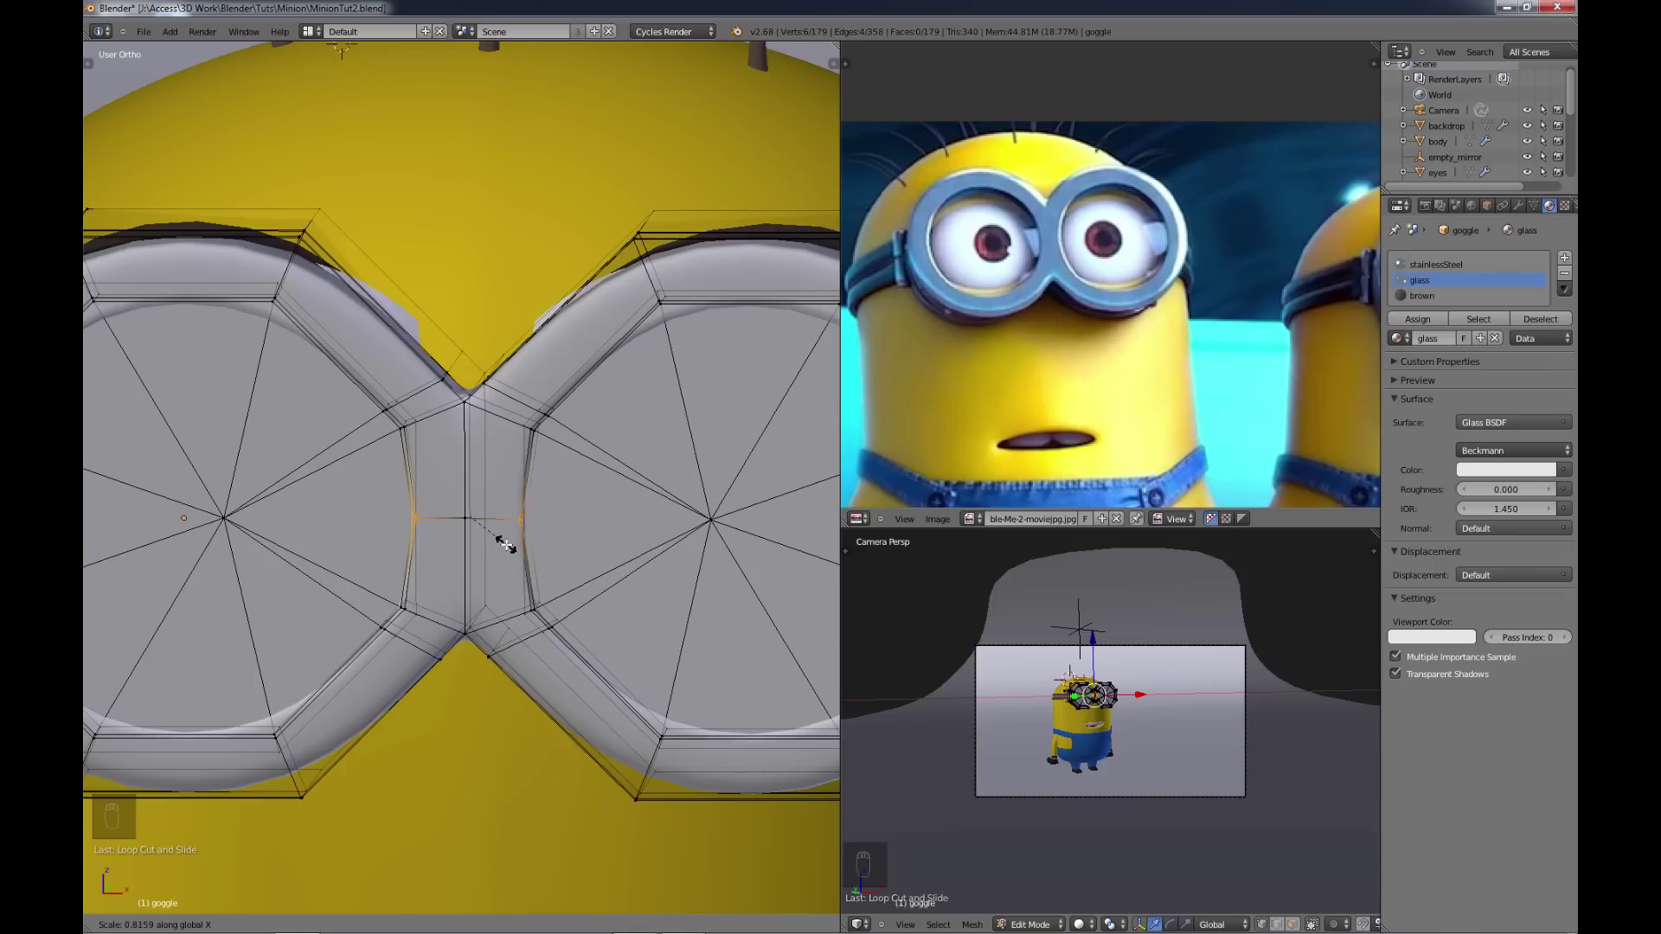
{"action": "key", "text": "a"}
{"action": "key", "text": "Tab"}
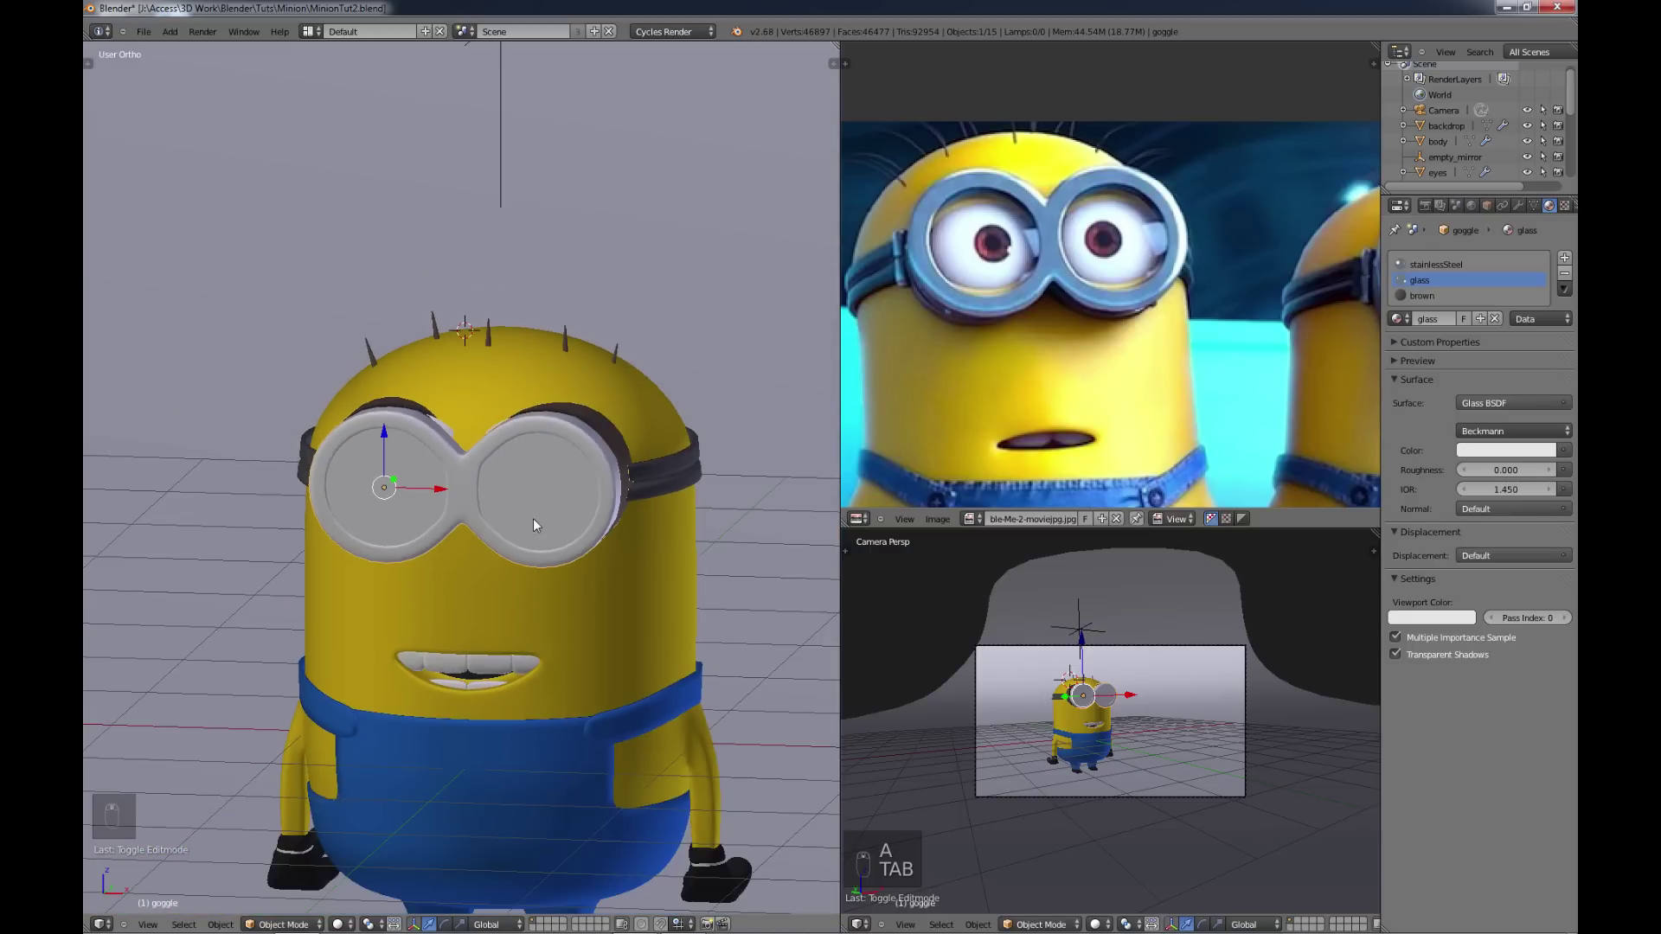
Step: Deselect everything and box-select all of the Minion's parts
{"action": "key", "text": "KP_1"}
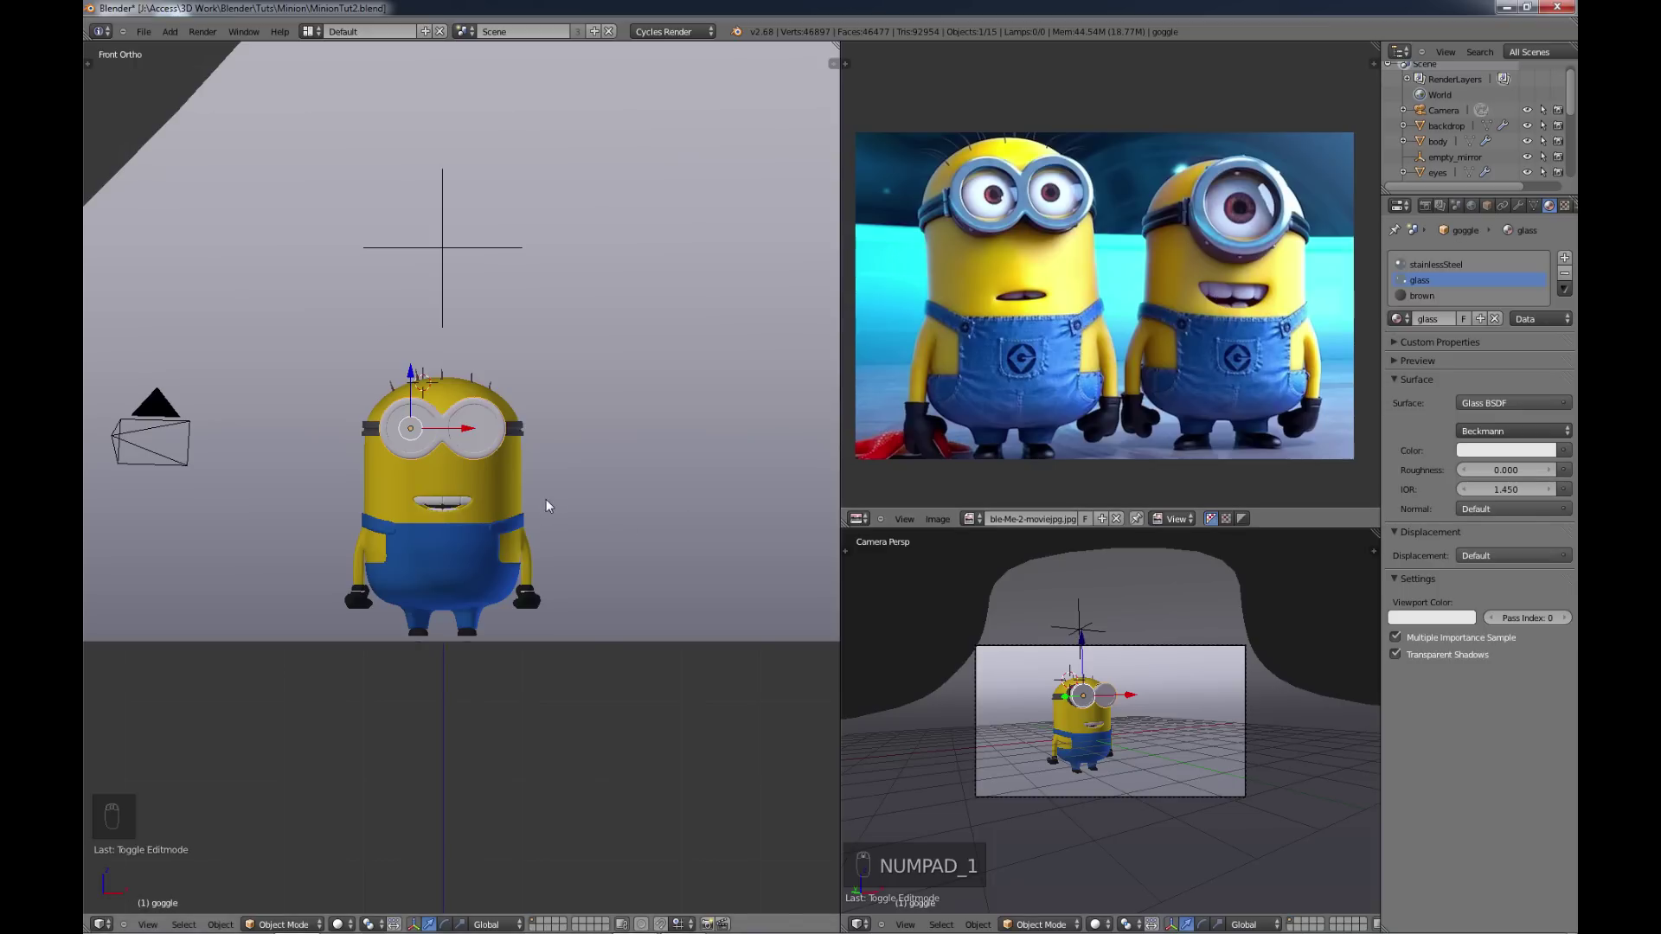
{"action": "key", "text": "a"}
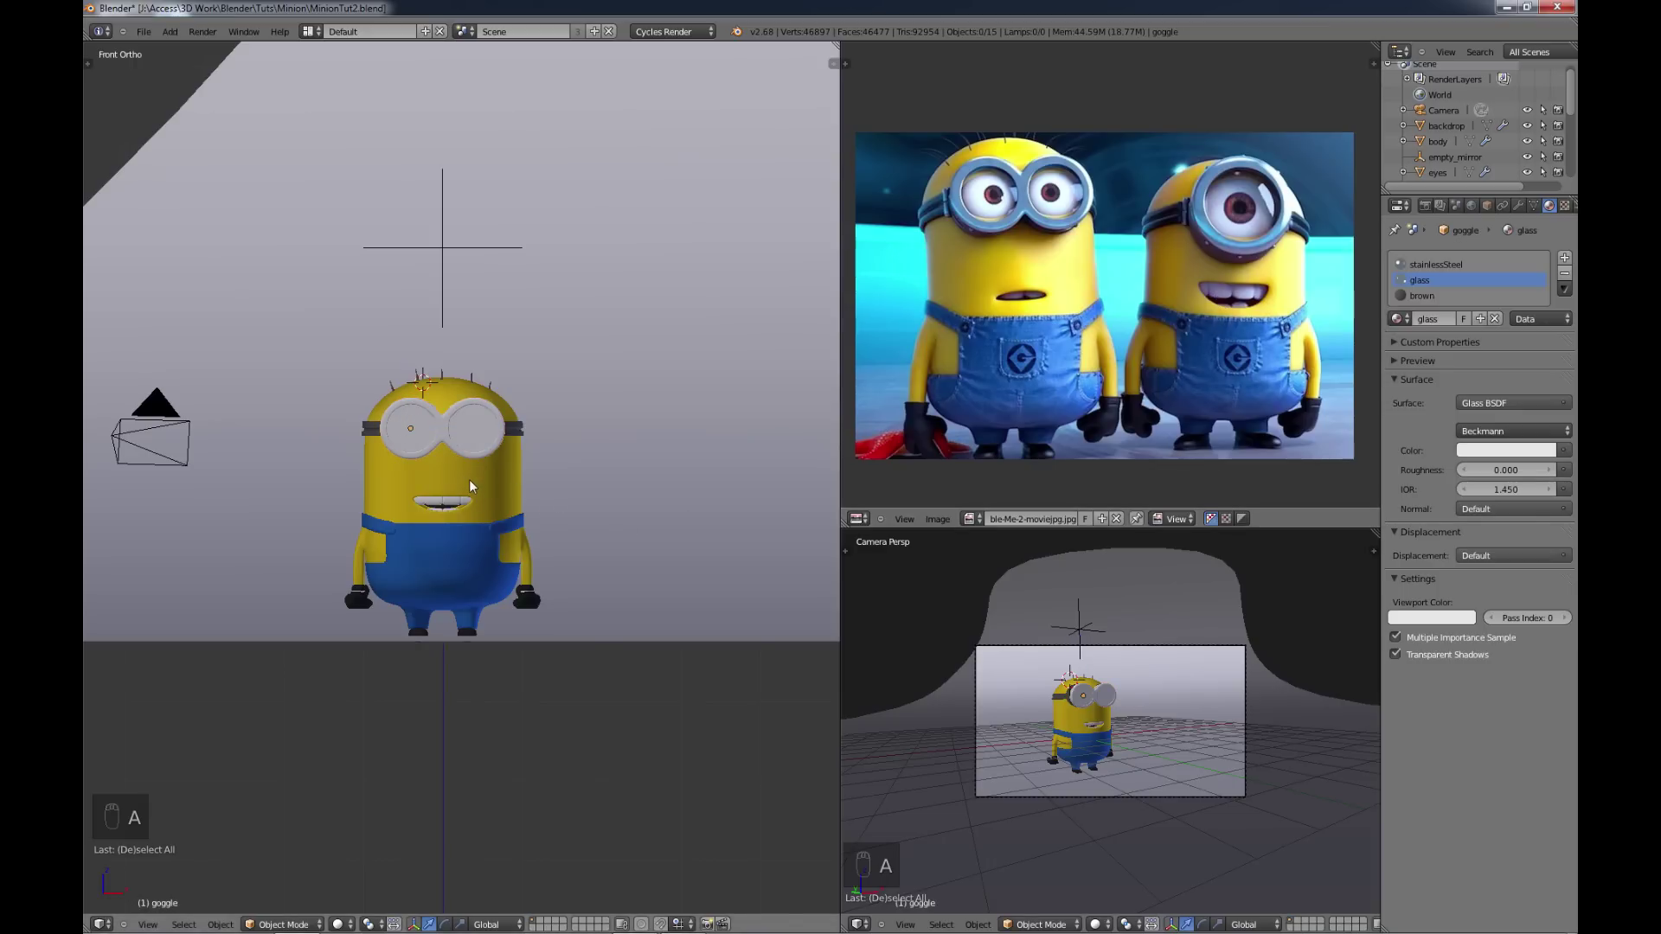
{"action": "key", "text": "shift+b"}
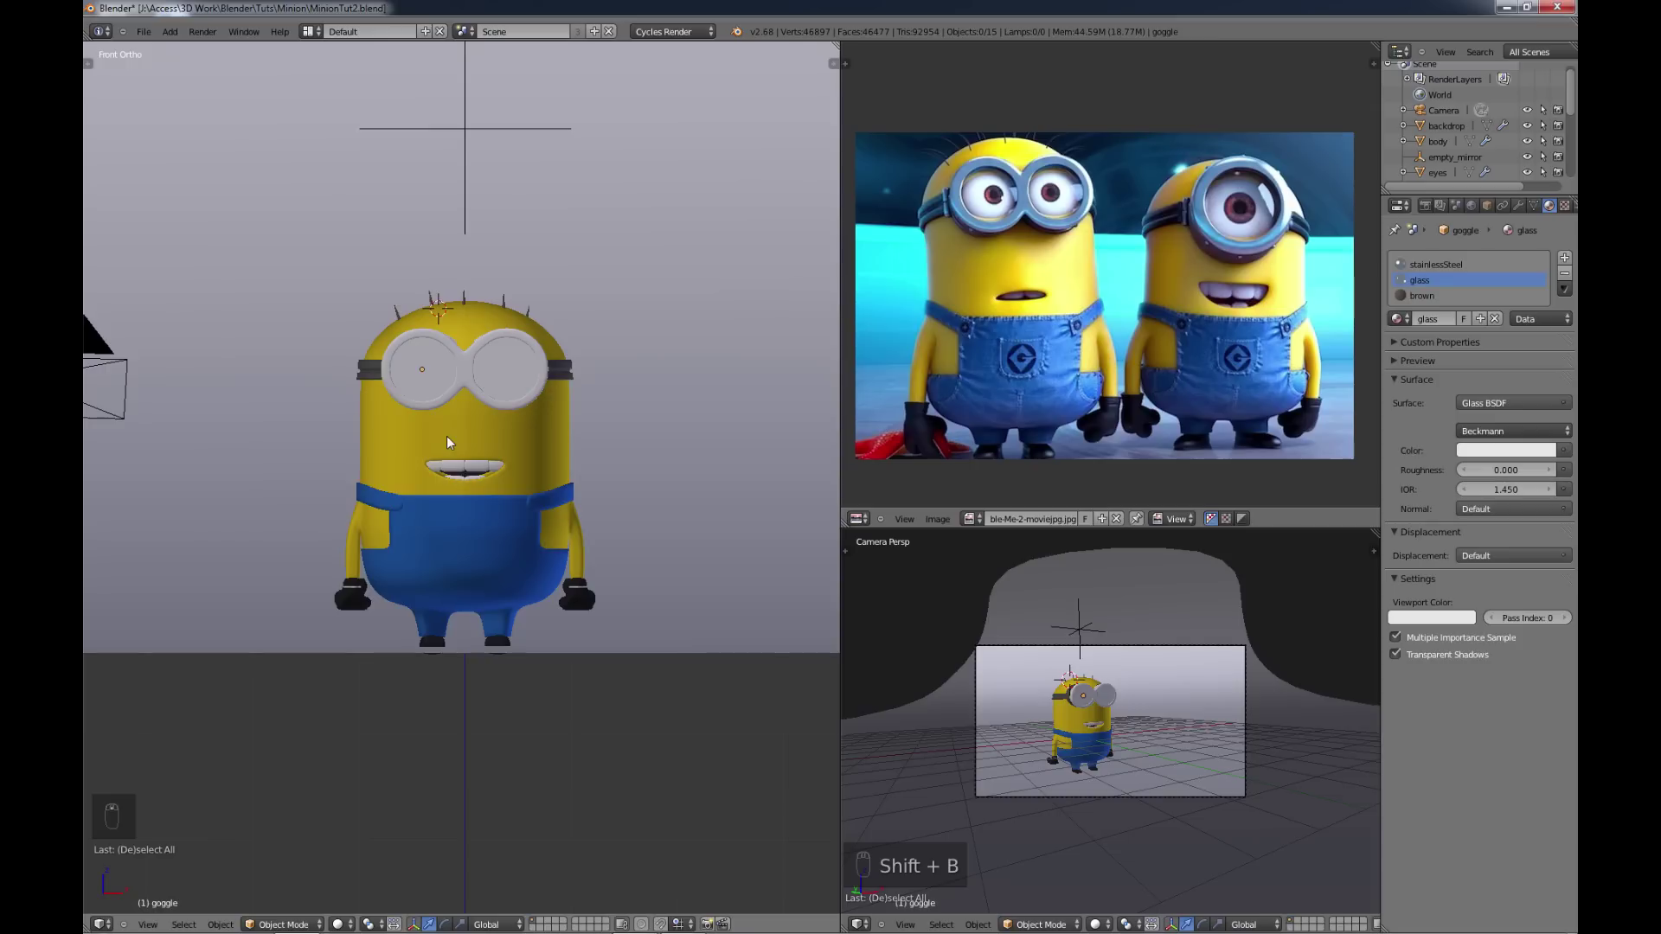
{"action": "key", "text": "b"}
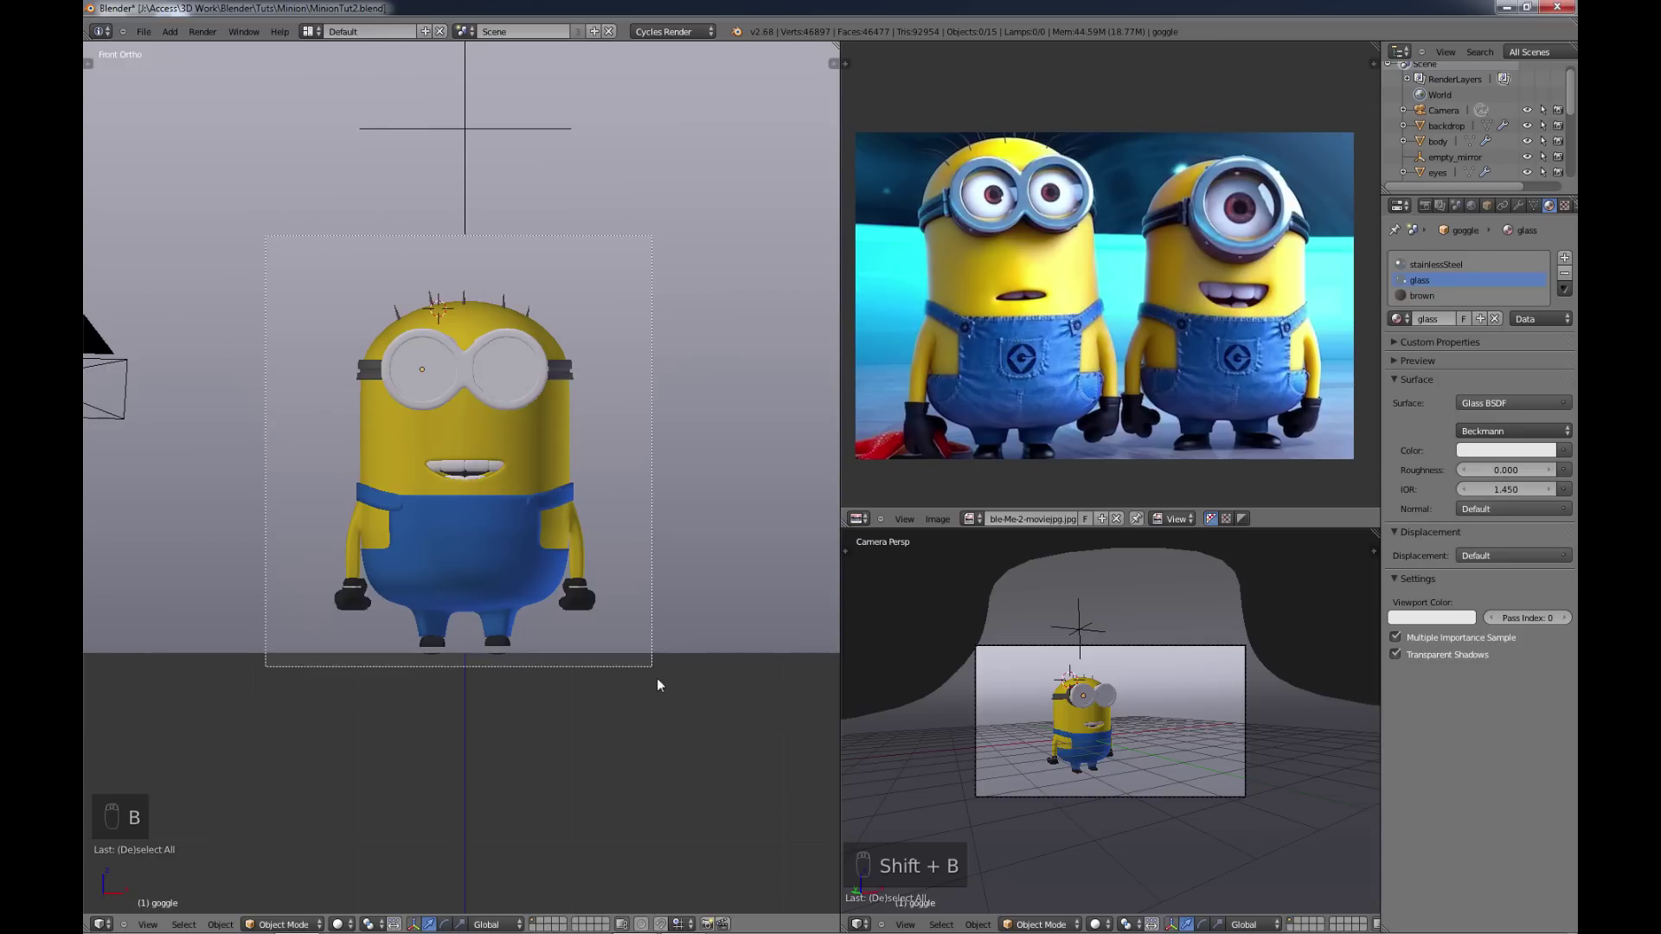
{"action": "key", "text": "b"}
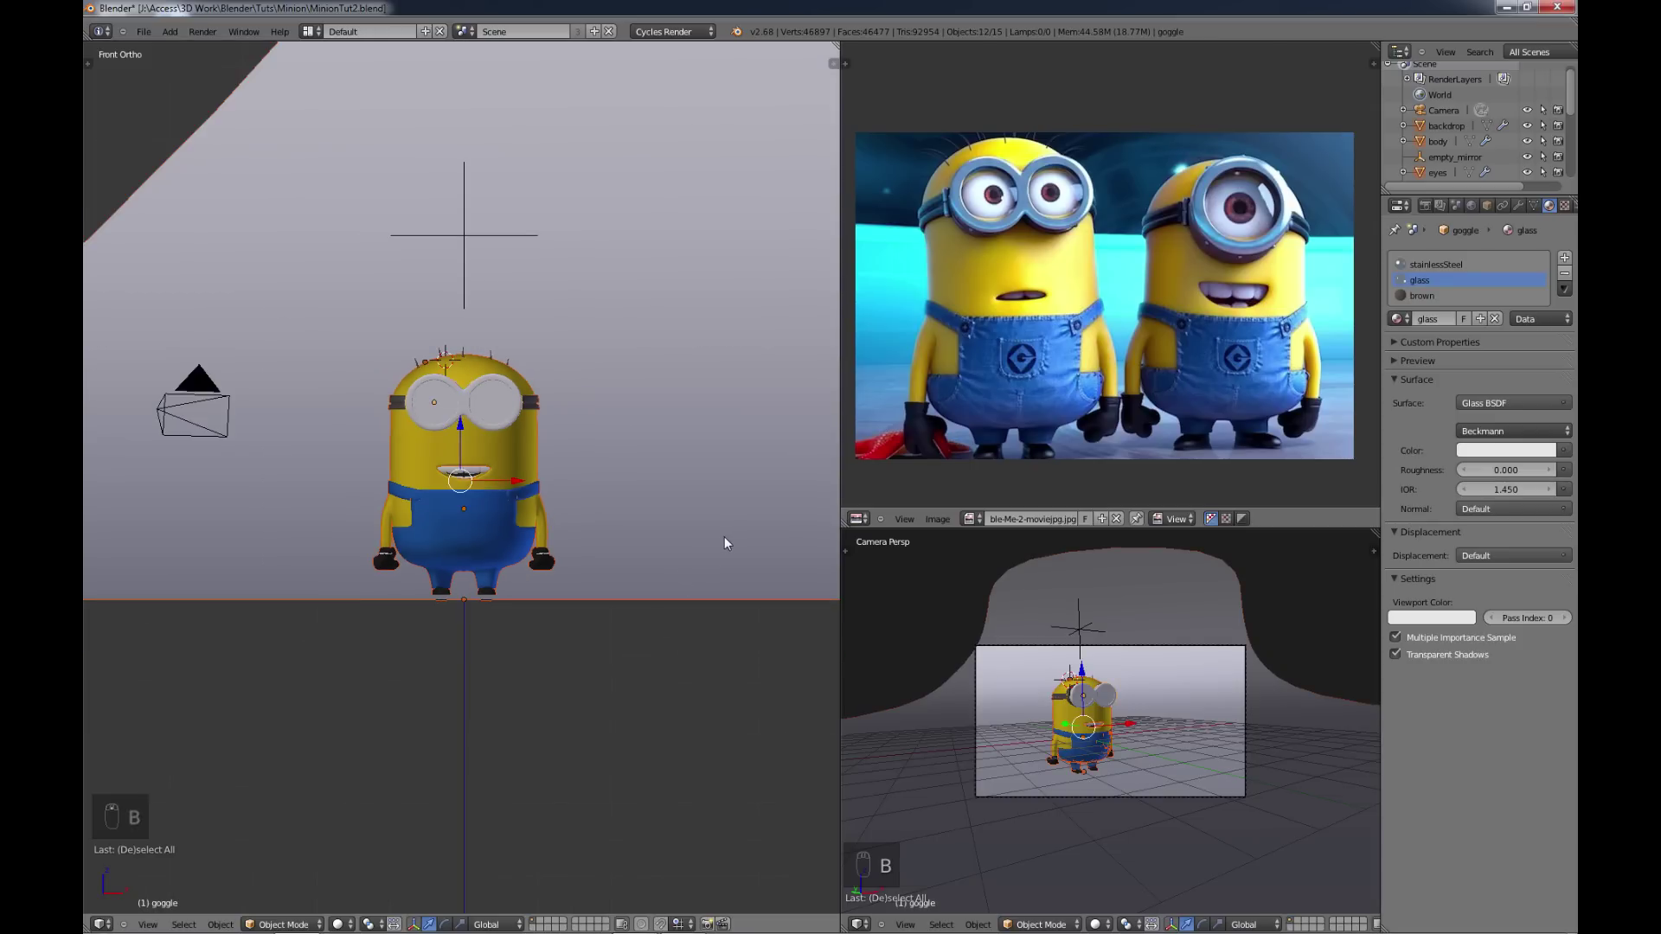
Step: Duplicate the whole selected Minion and place the copy beside the original
{"action": "left_click_drag", "start_coordinate": [726, 551], "coordinate": [592, 532]}
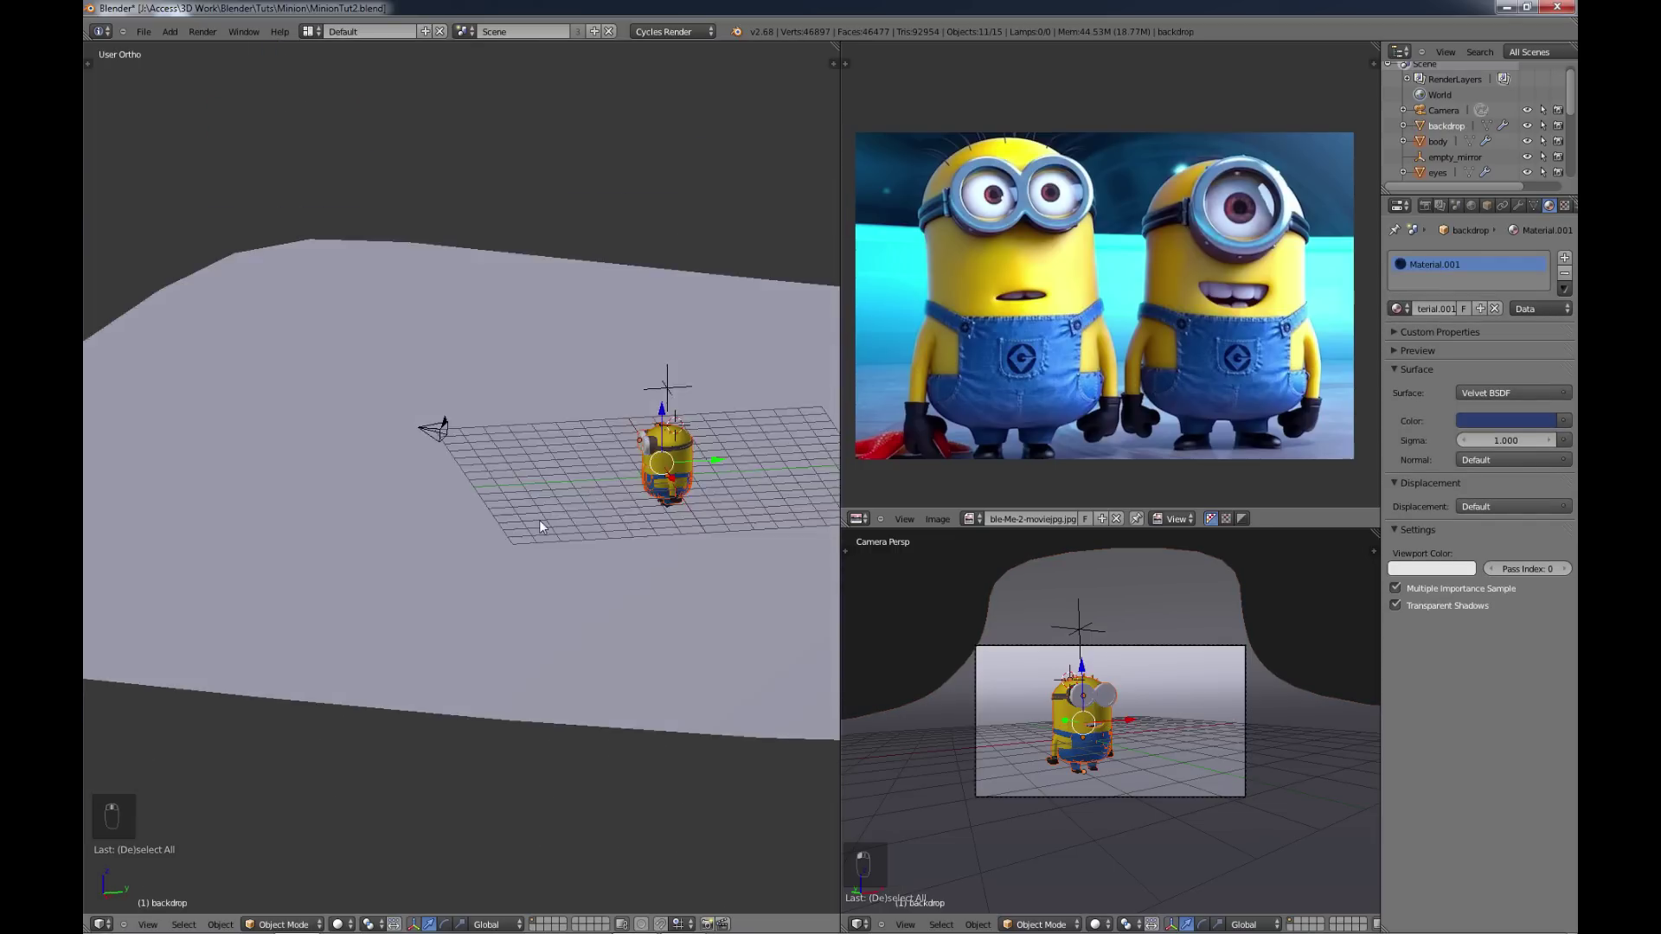
{"action": "key", "text": "KP_1"}
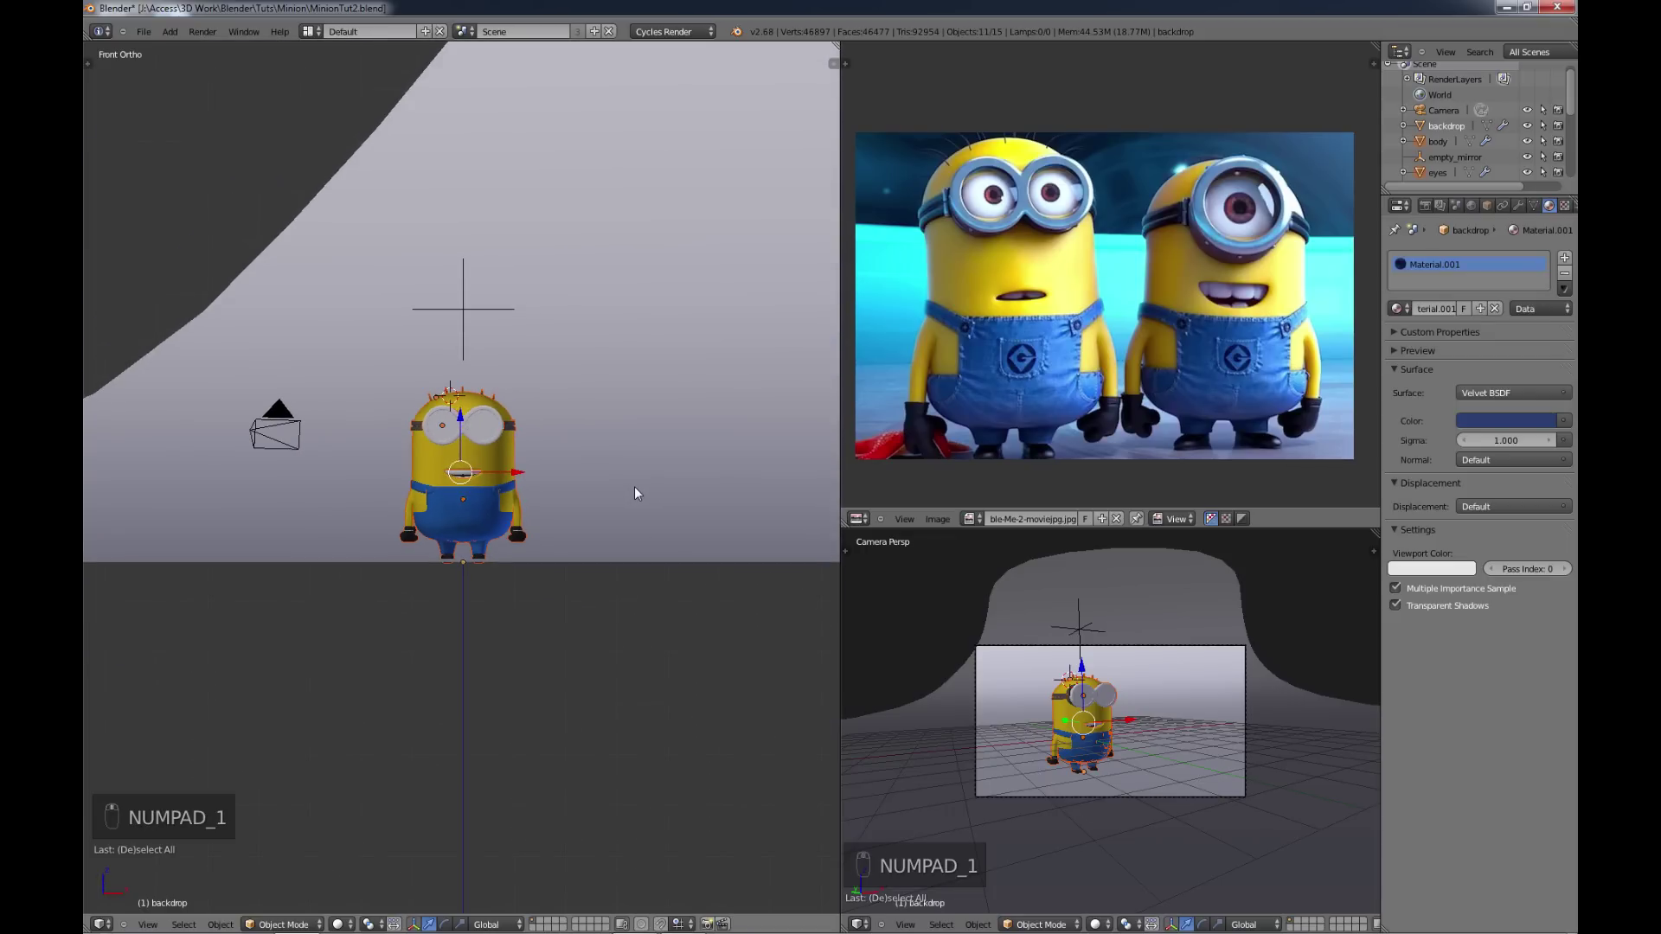
{"action": "key", "text": "shift+d"}
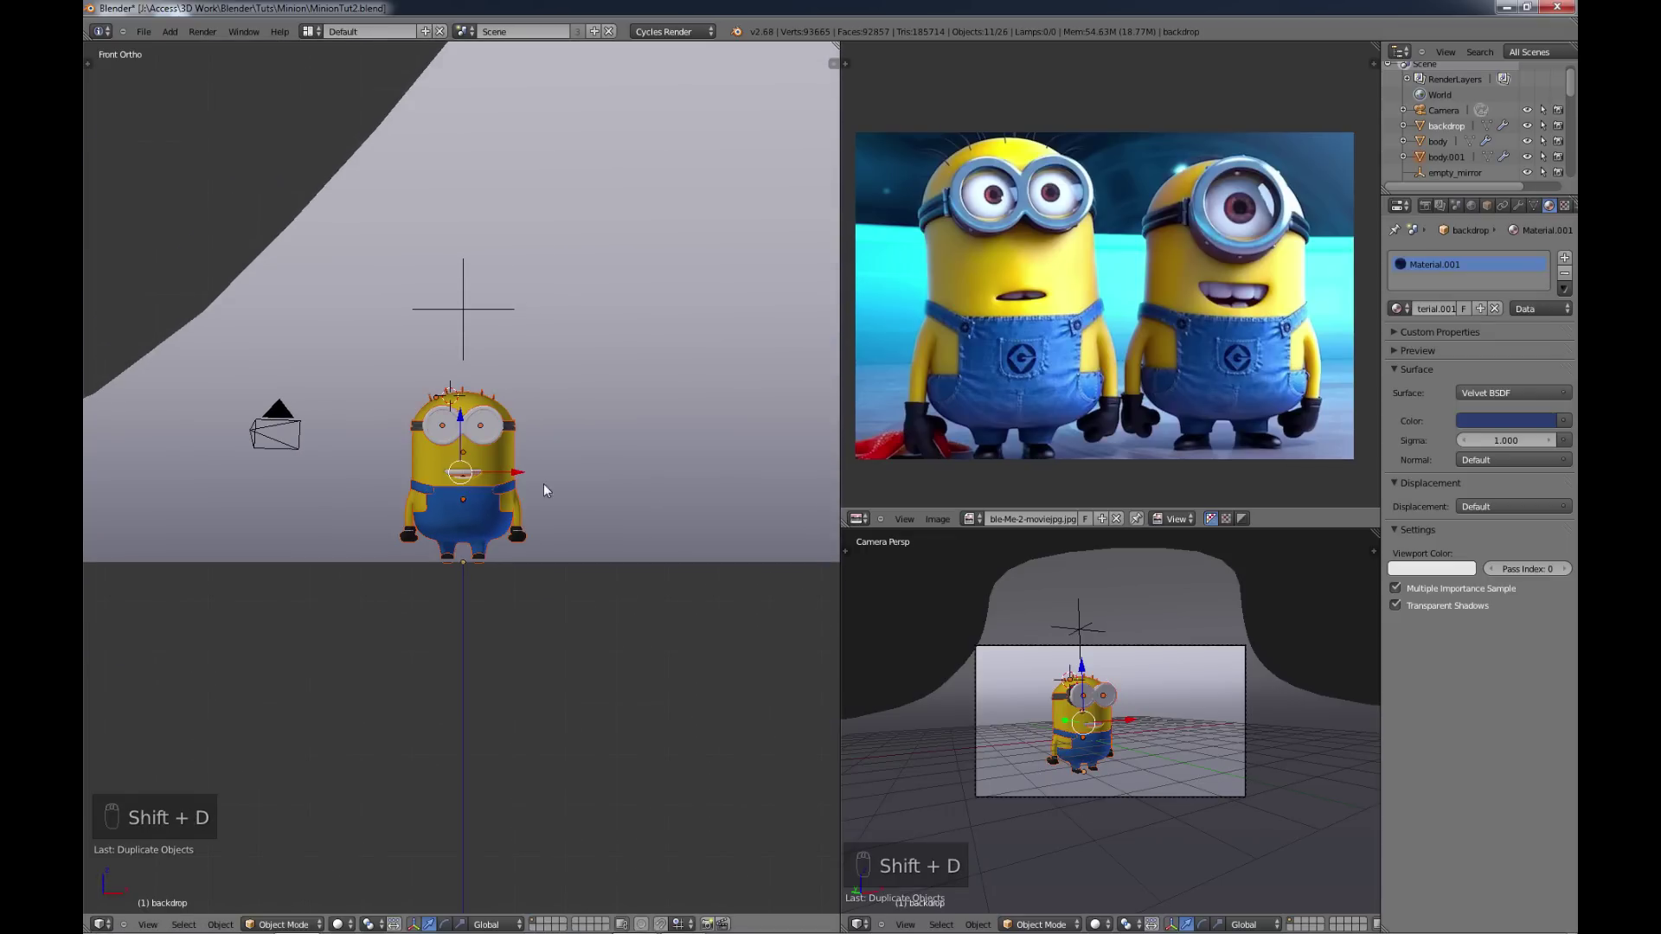
{"action": "left_click", "coordinate": [551, 483]}
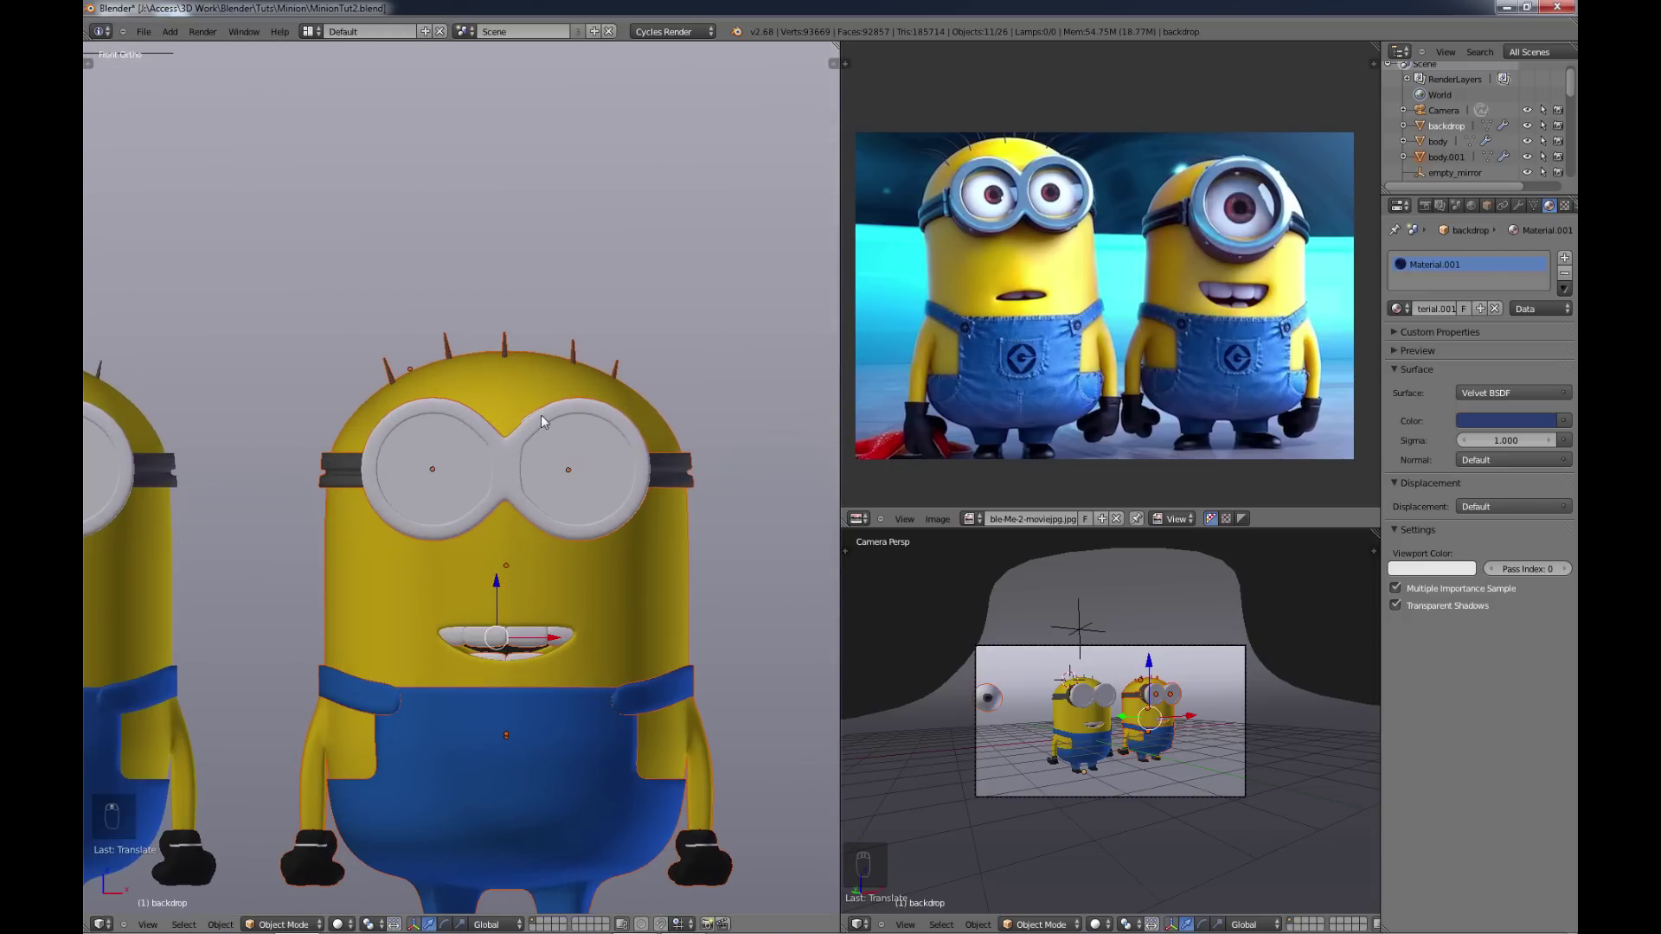
Step: Delete the right lens from the copied Minion's goggle, leaving a single eyepiece
{"action": "left_click", "coordinate": [543, 426]}
{"action": "key", "text": "Tab"}
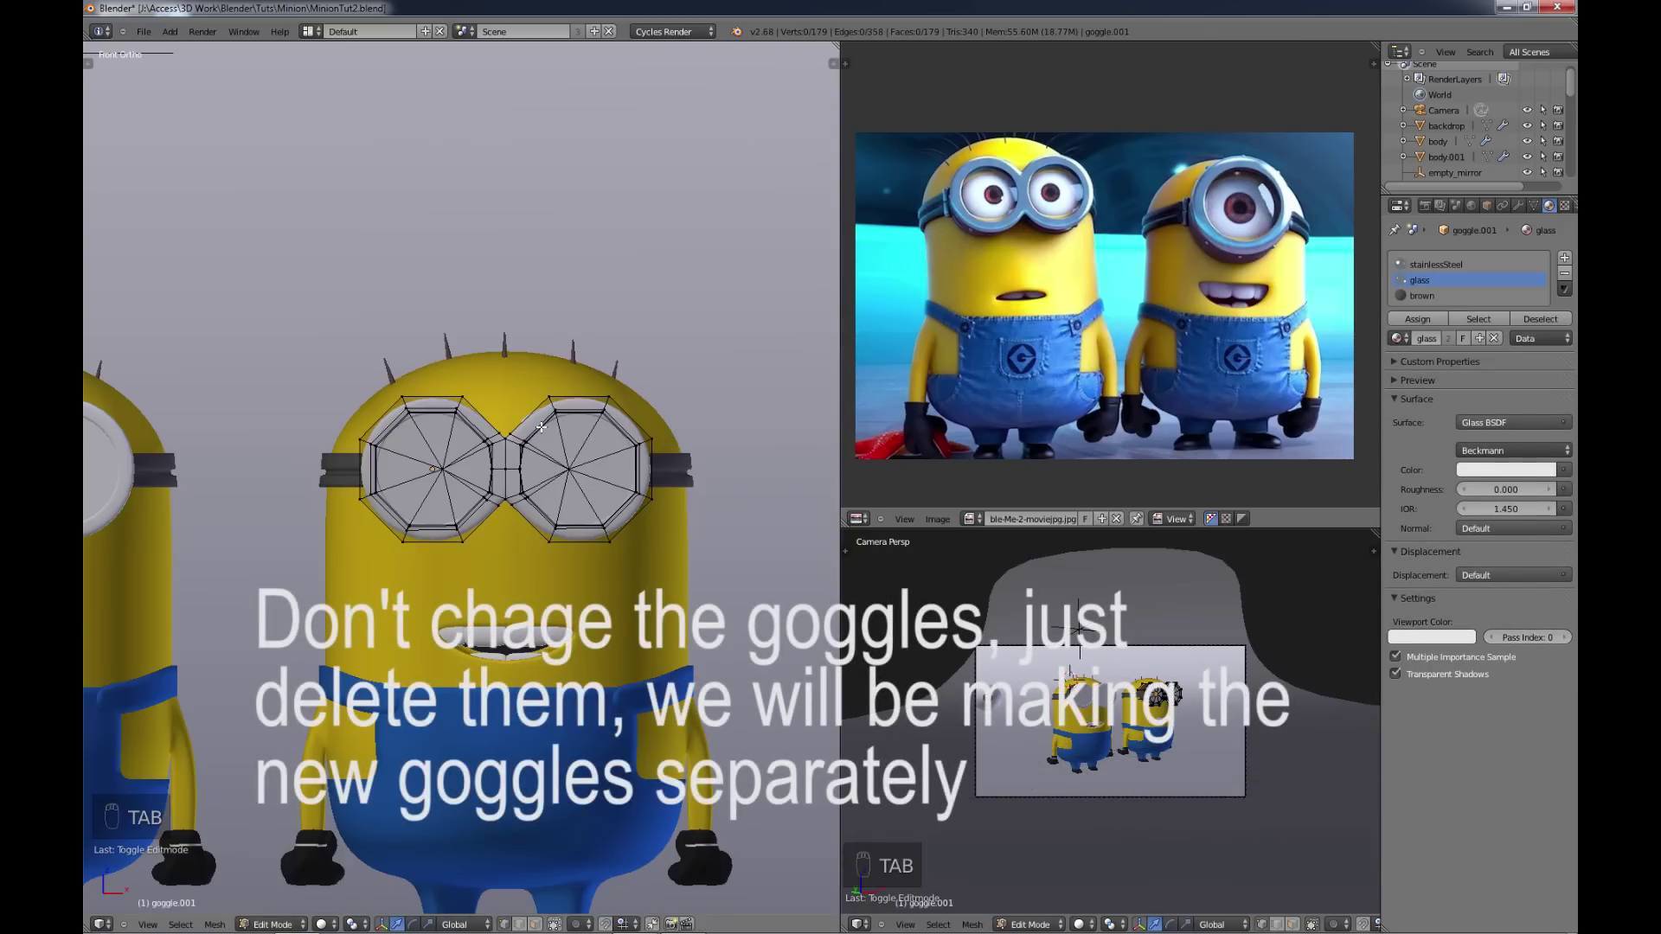
{"action": "key", "text": "b"}
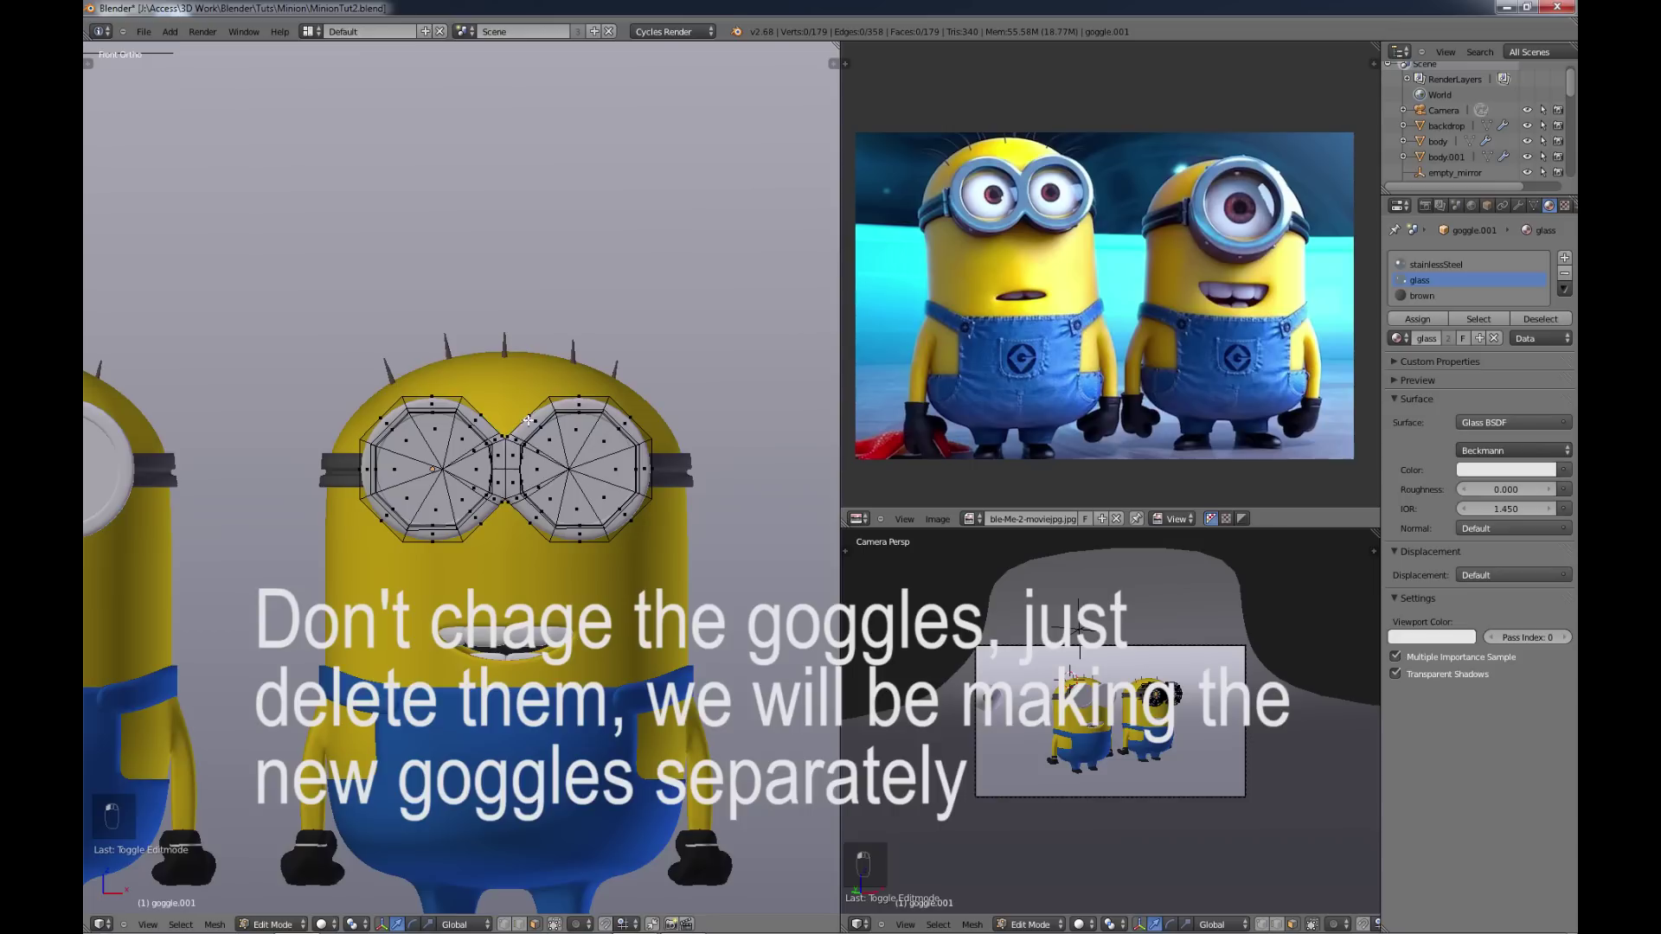
{"action": "key", "text": "b"}
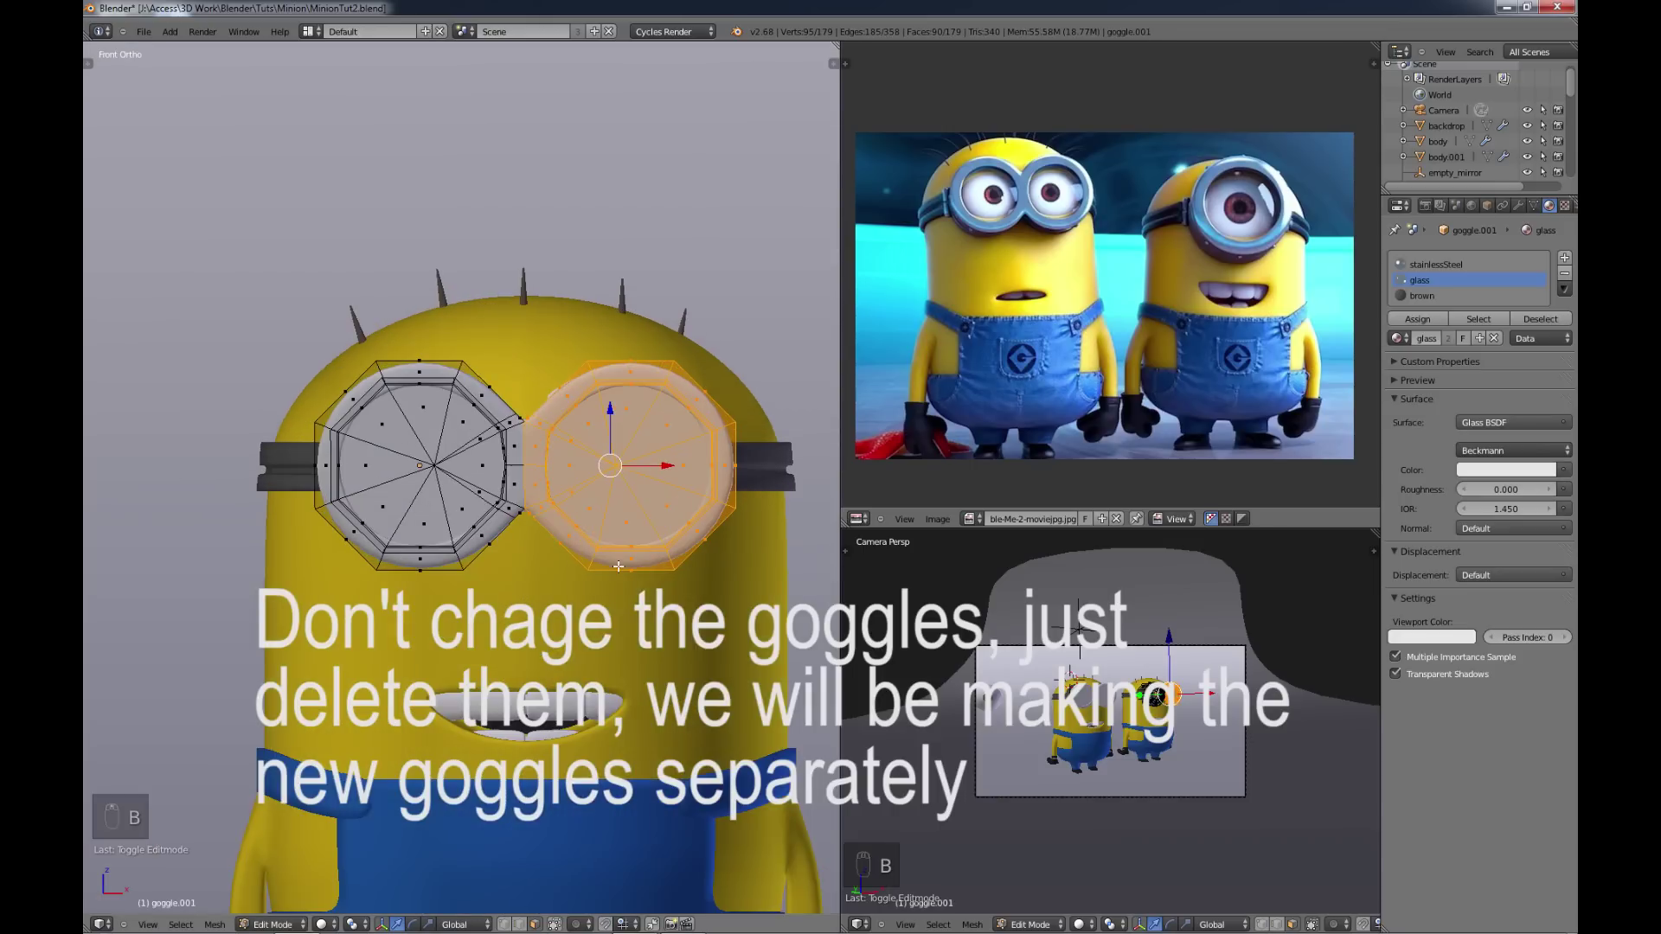
{"action": "key", "text": "x"}
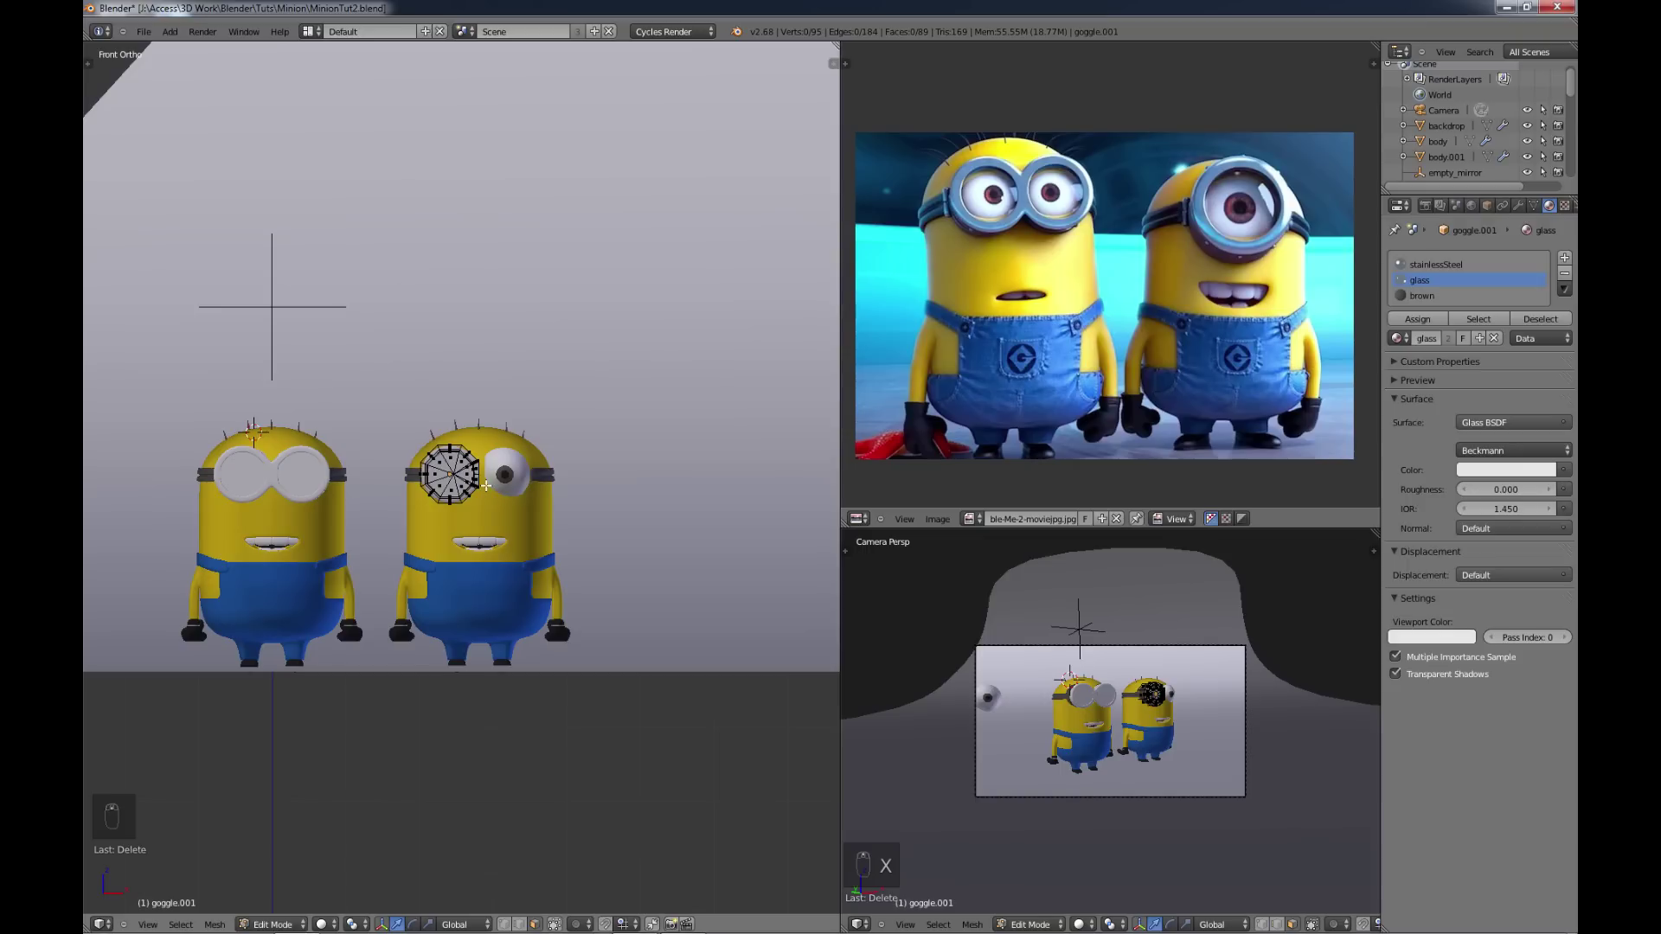
Step: Finish the goggle edit and delete the spare duplicate eye from the copied Minion
{"action": "key", "text": "Tab"}
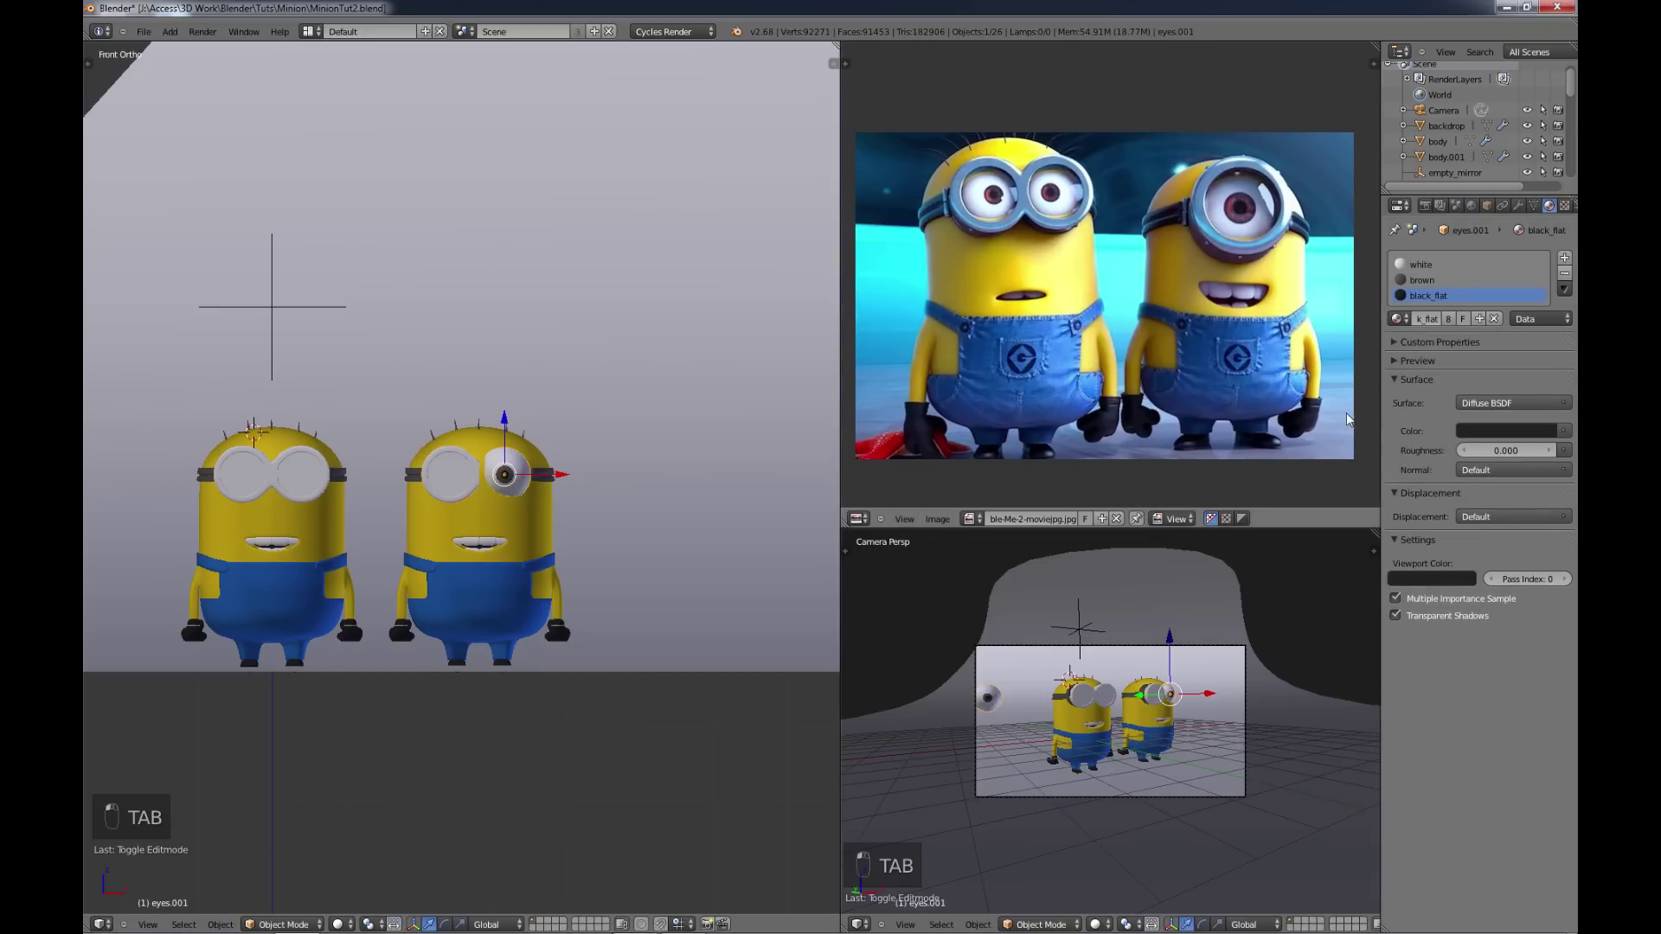
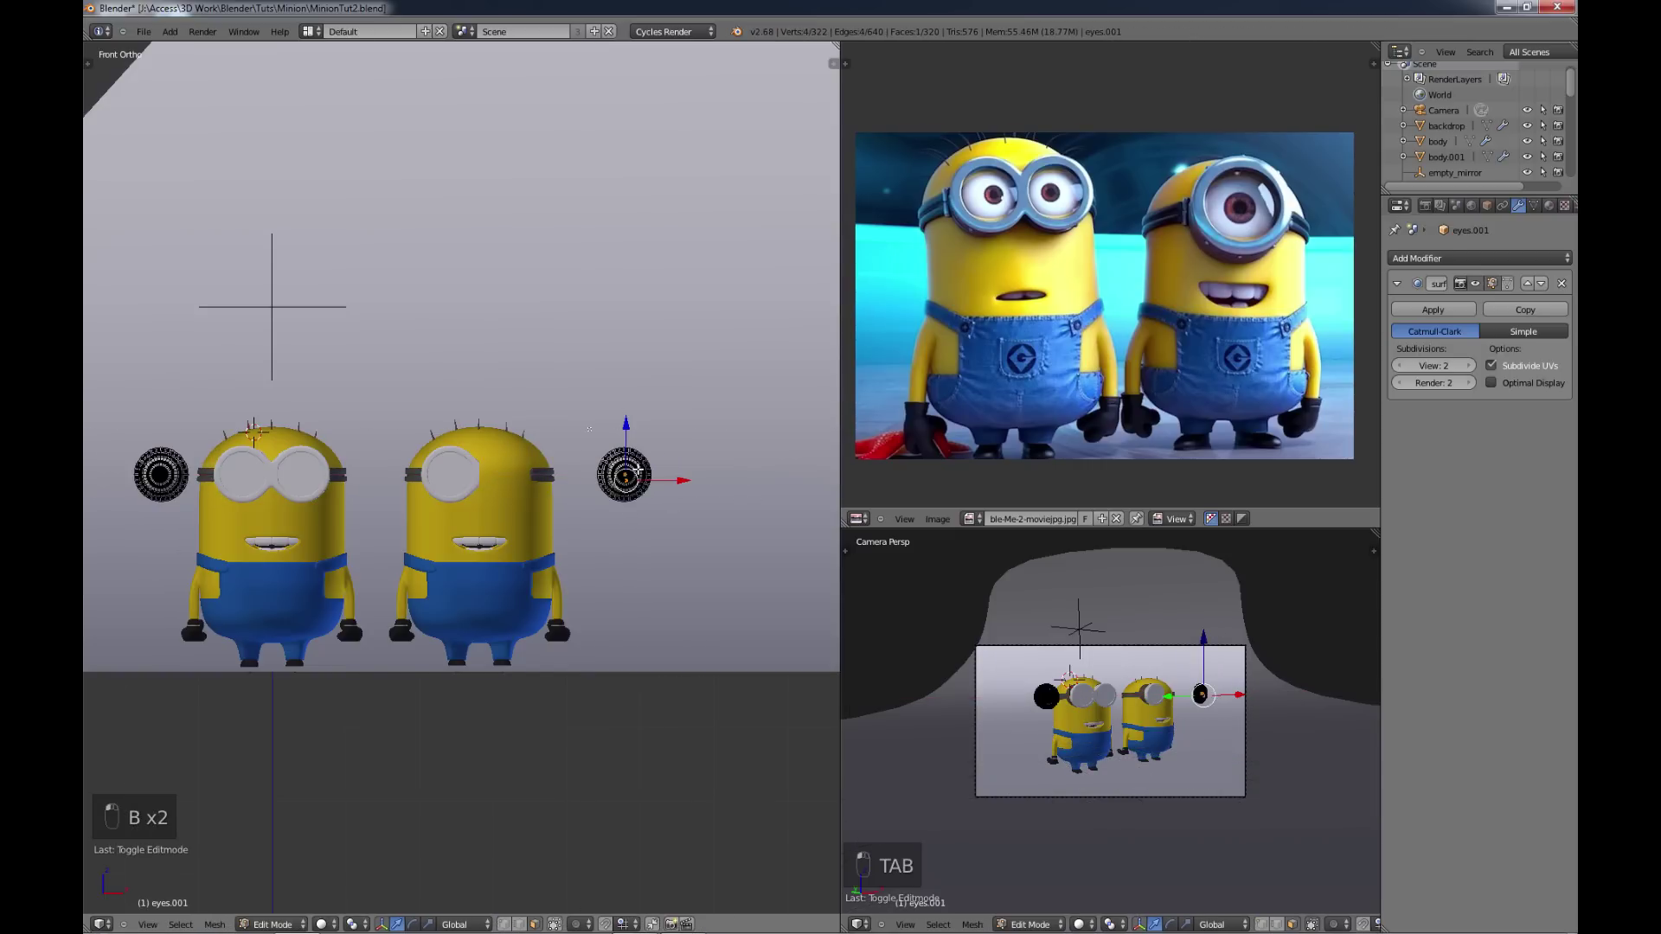
{"action": "key", "text": "b"}
{"action": "key", "text": "x"}
{"action": "key", "text": "x"}
{"action": "key", "text": "Tab"}
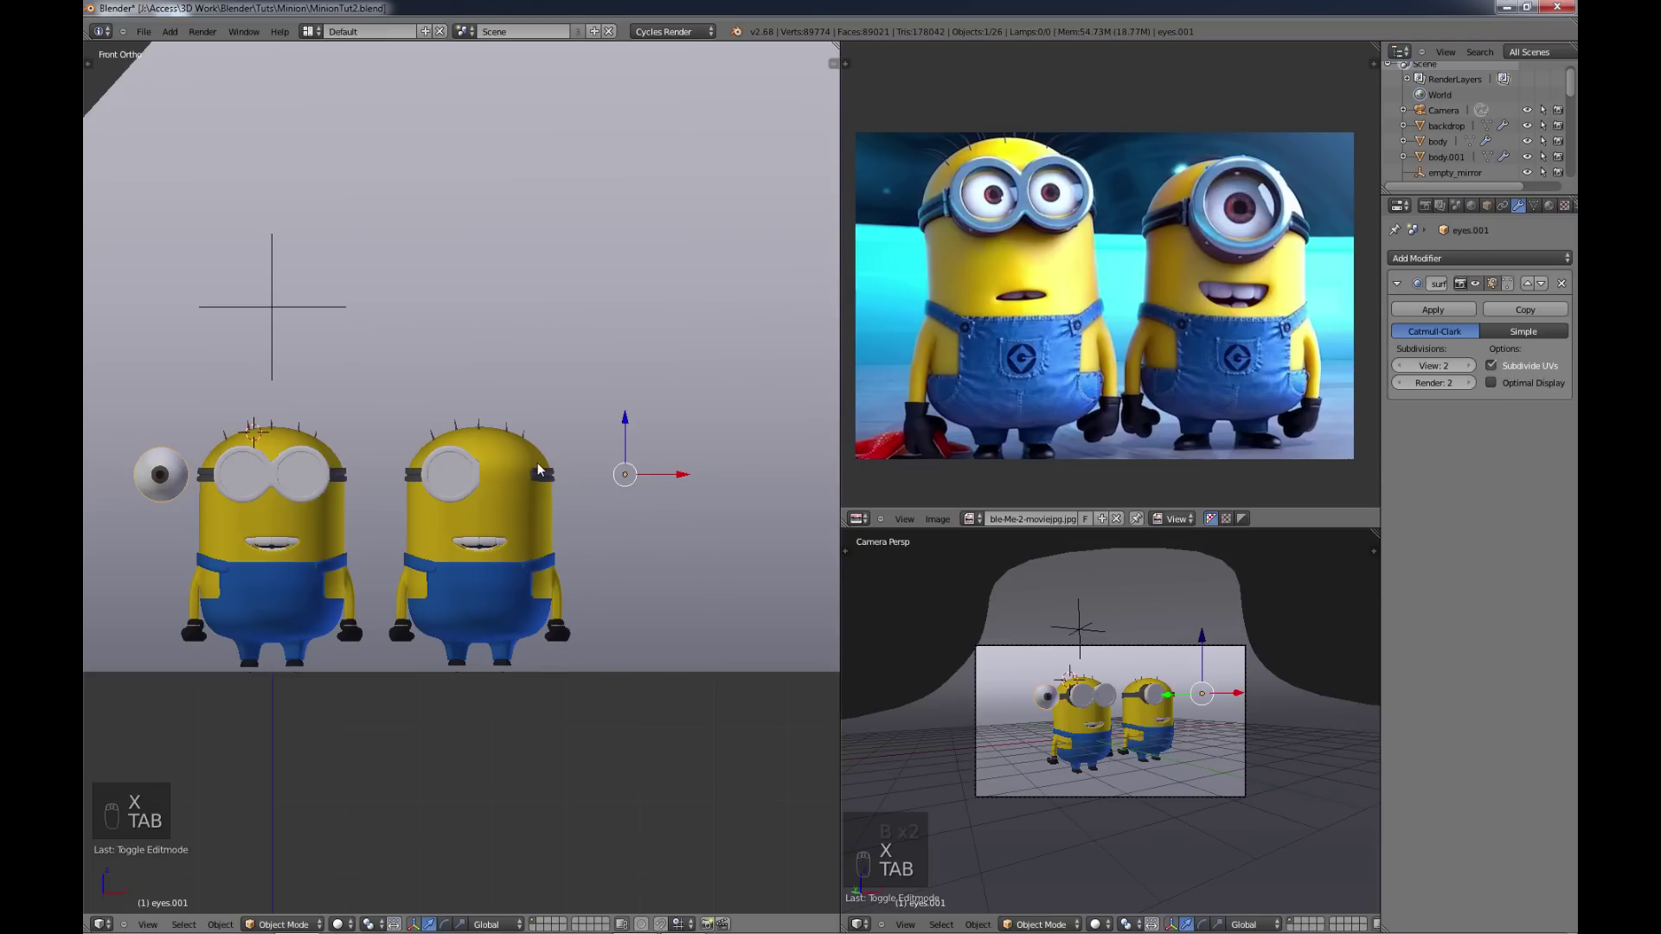
{"action": "key", "text": "t"}
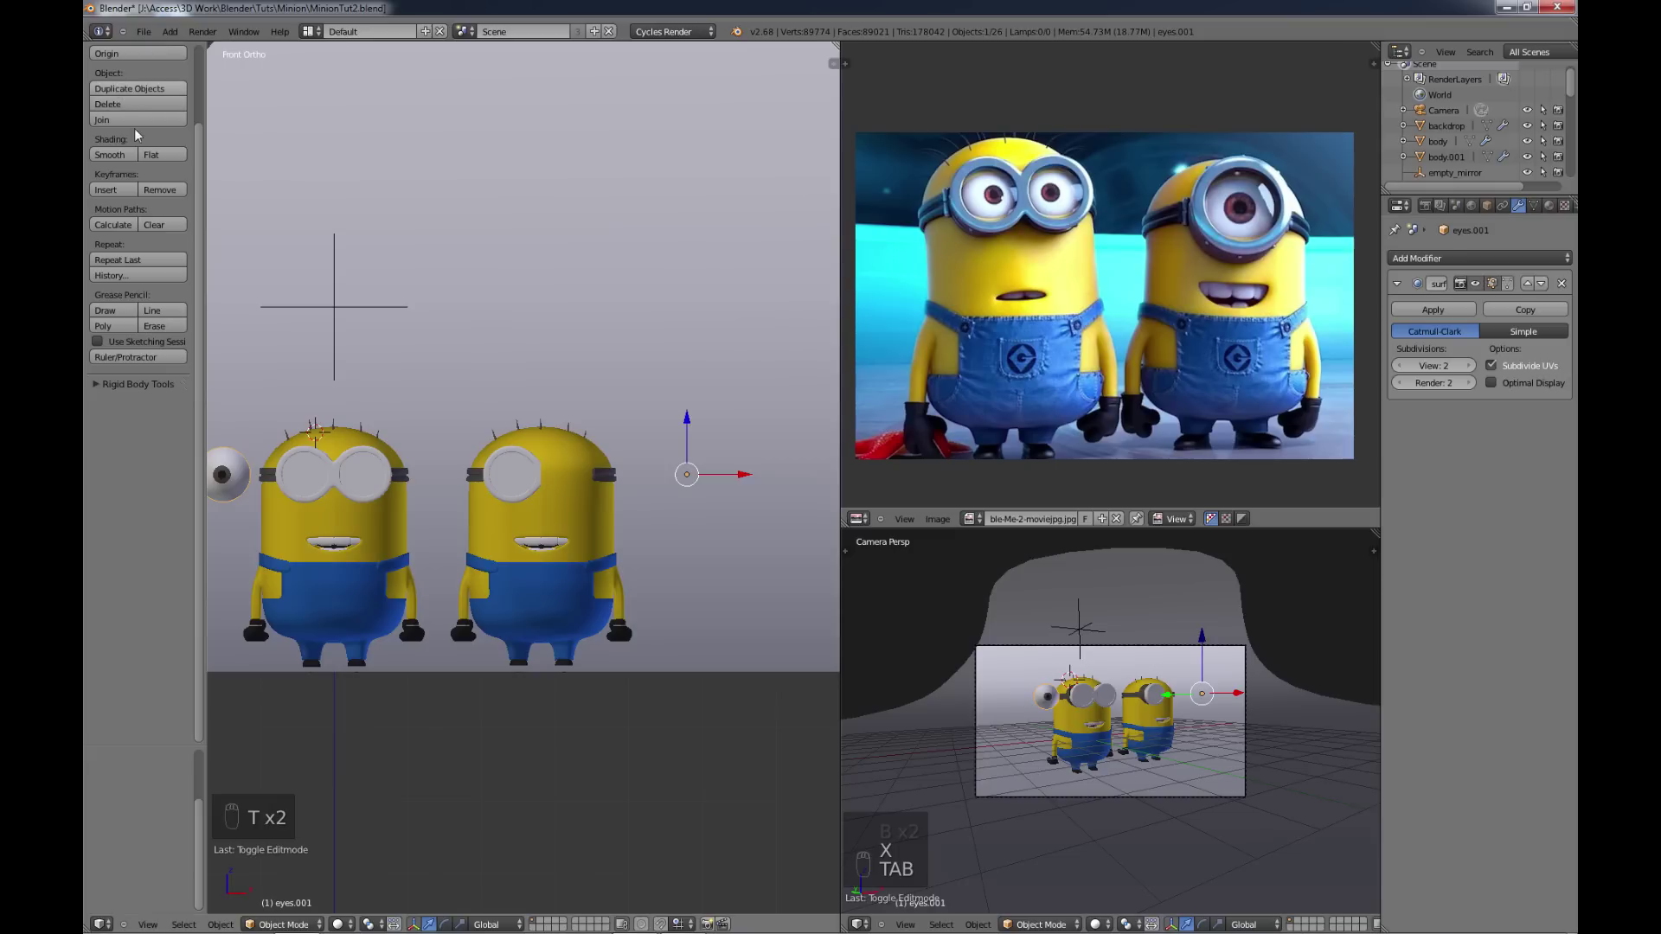
{"action": "left_click_drag", "start_coordinate": [124, 149], "coordinate": [132, 160]}
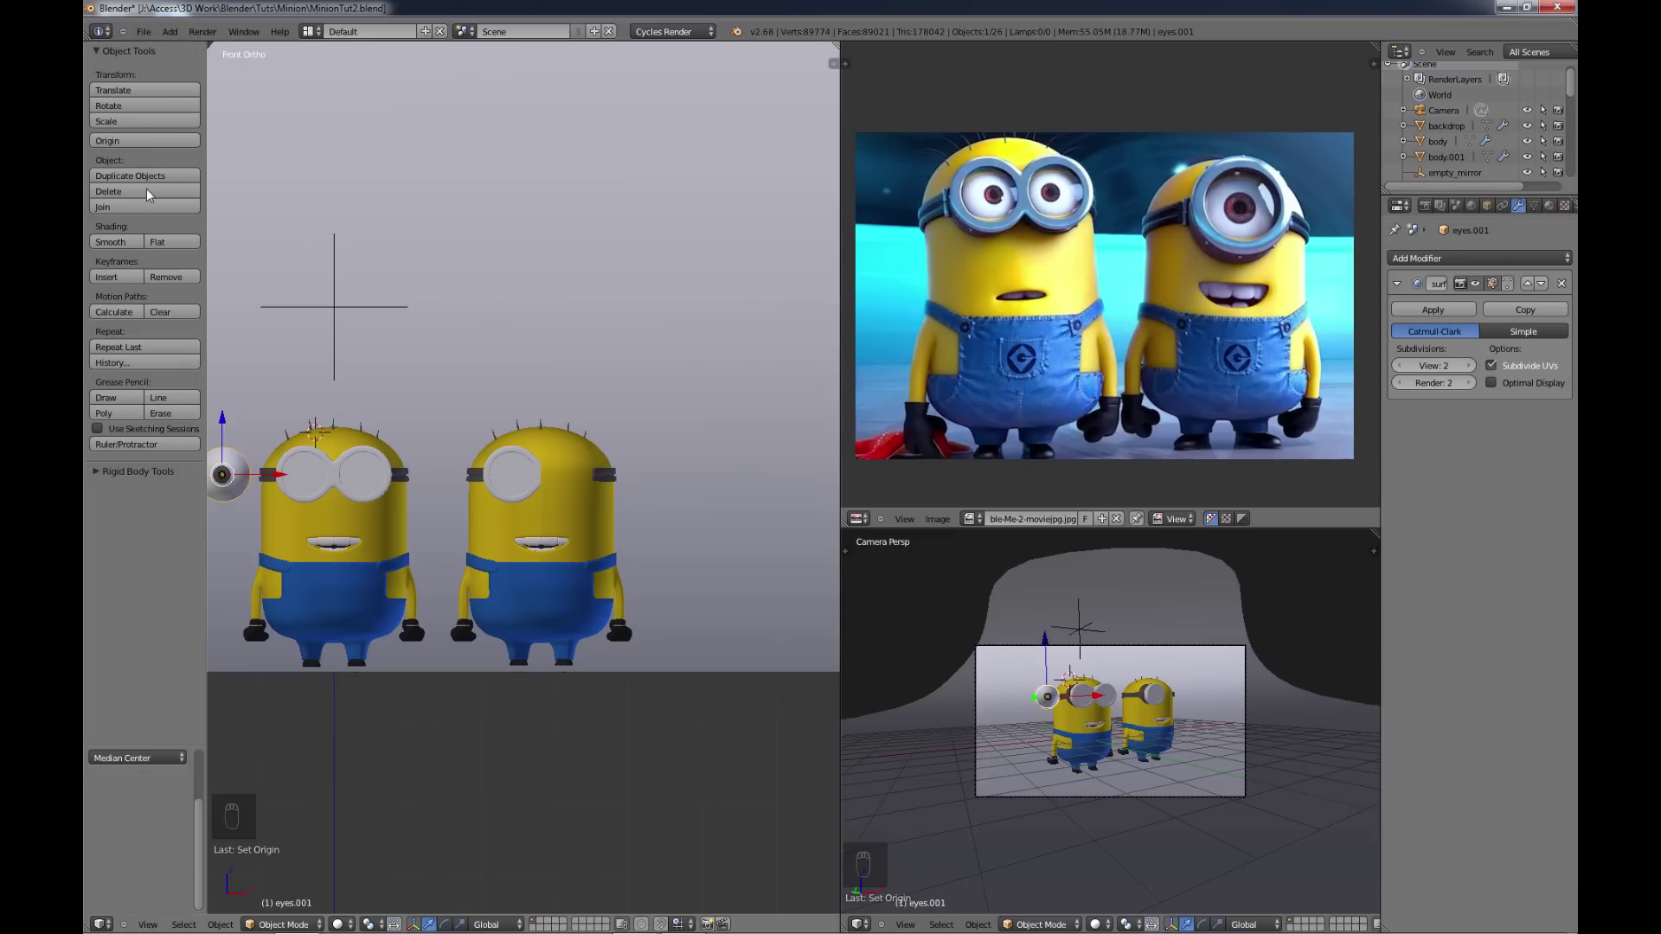
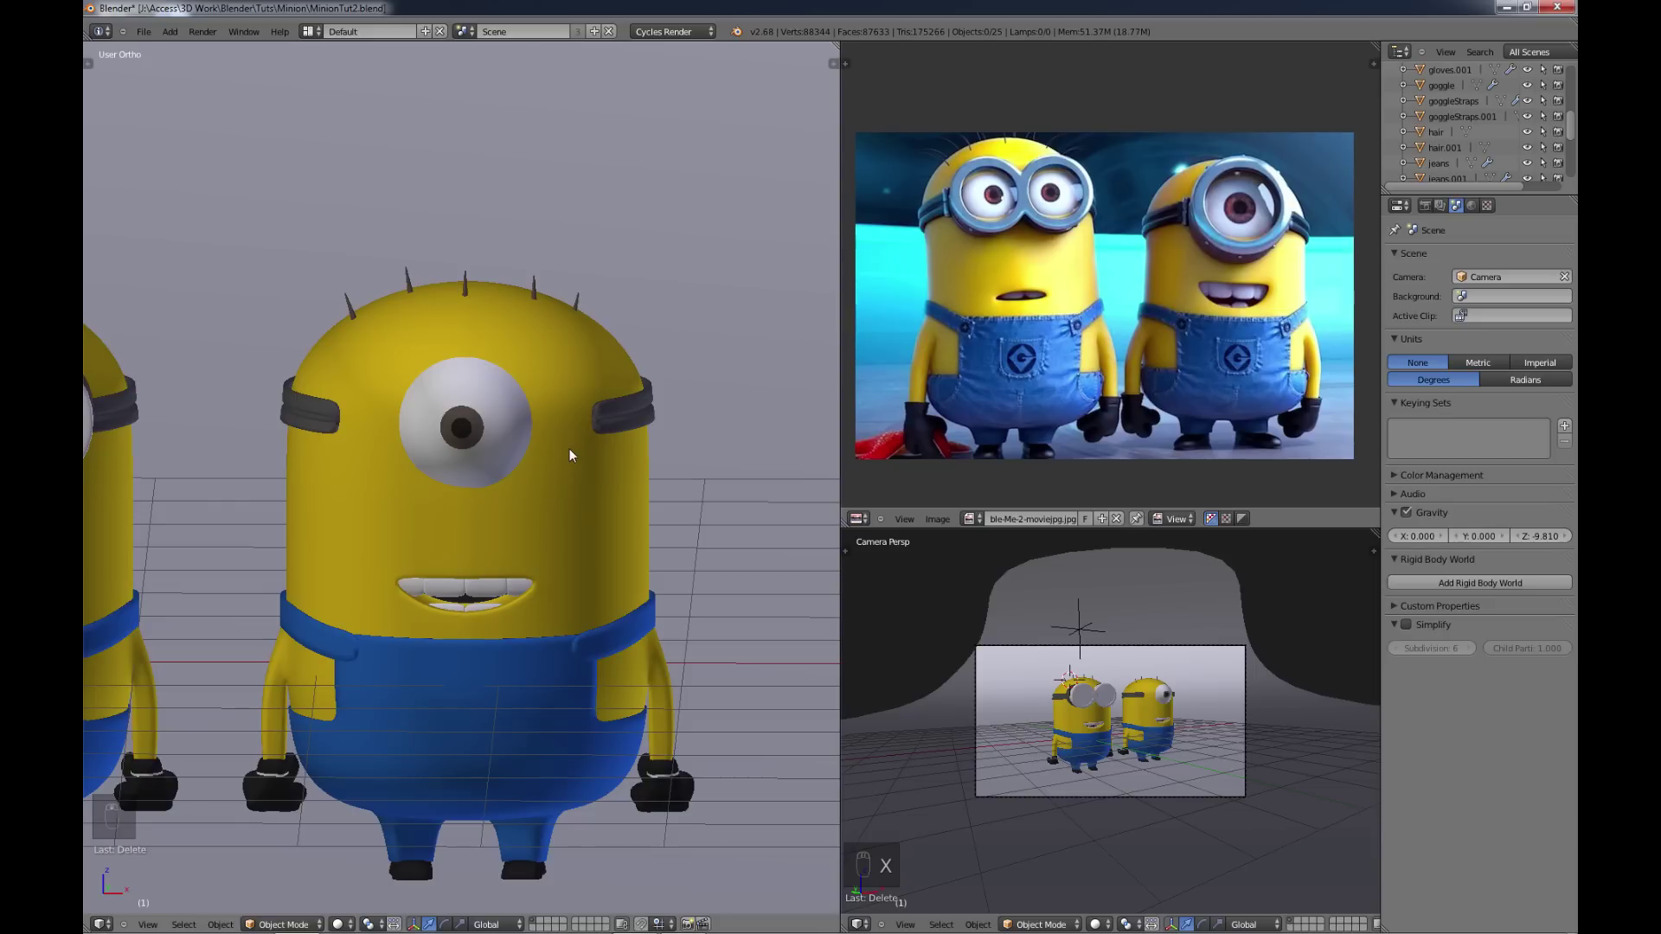
Step: Add a circle mesh to the scene and bring both Minions back into view
{"action": "key", "text": "shift+a"}
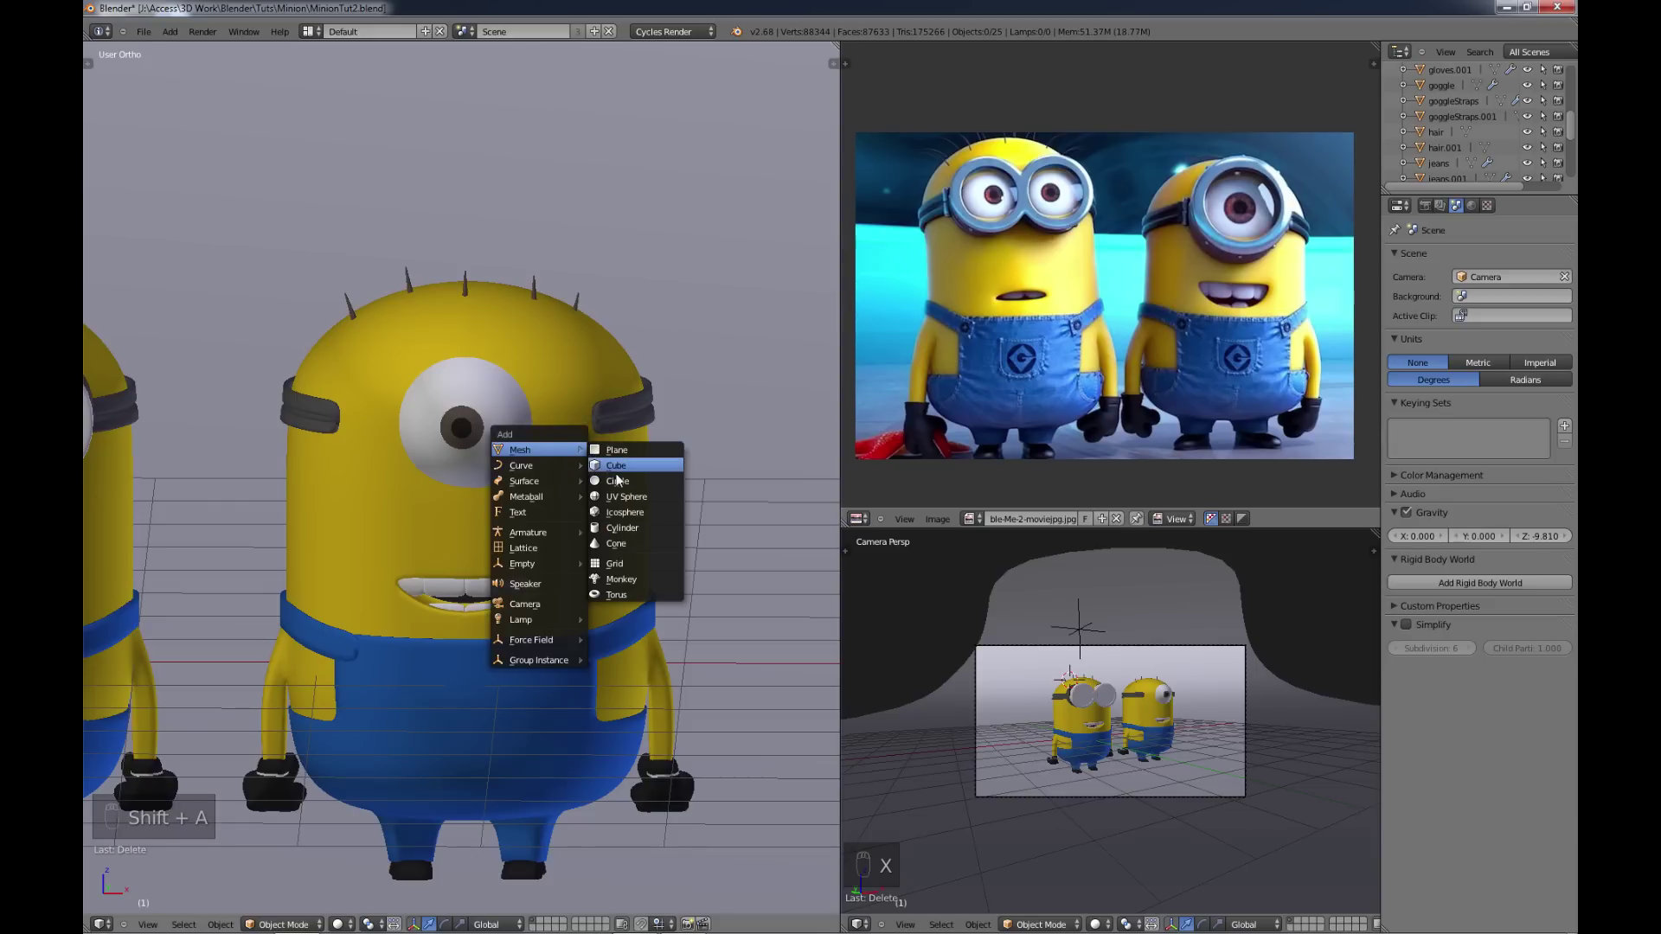
{"action": "key", "text": "t"}
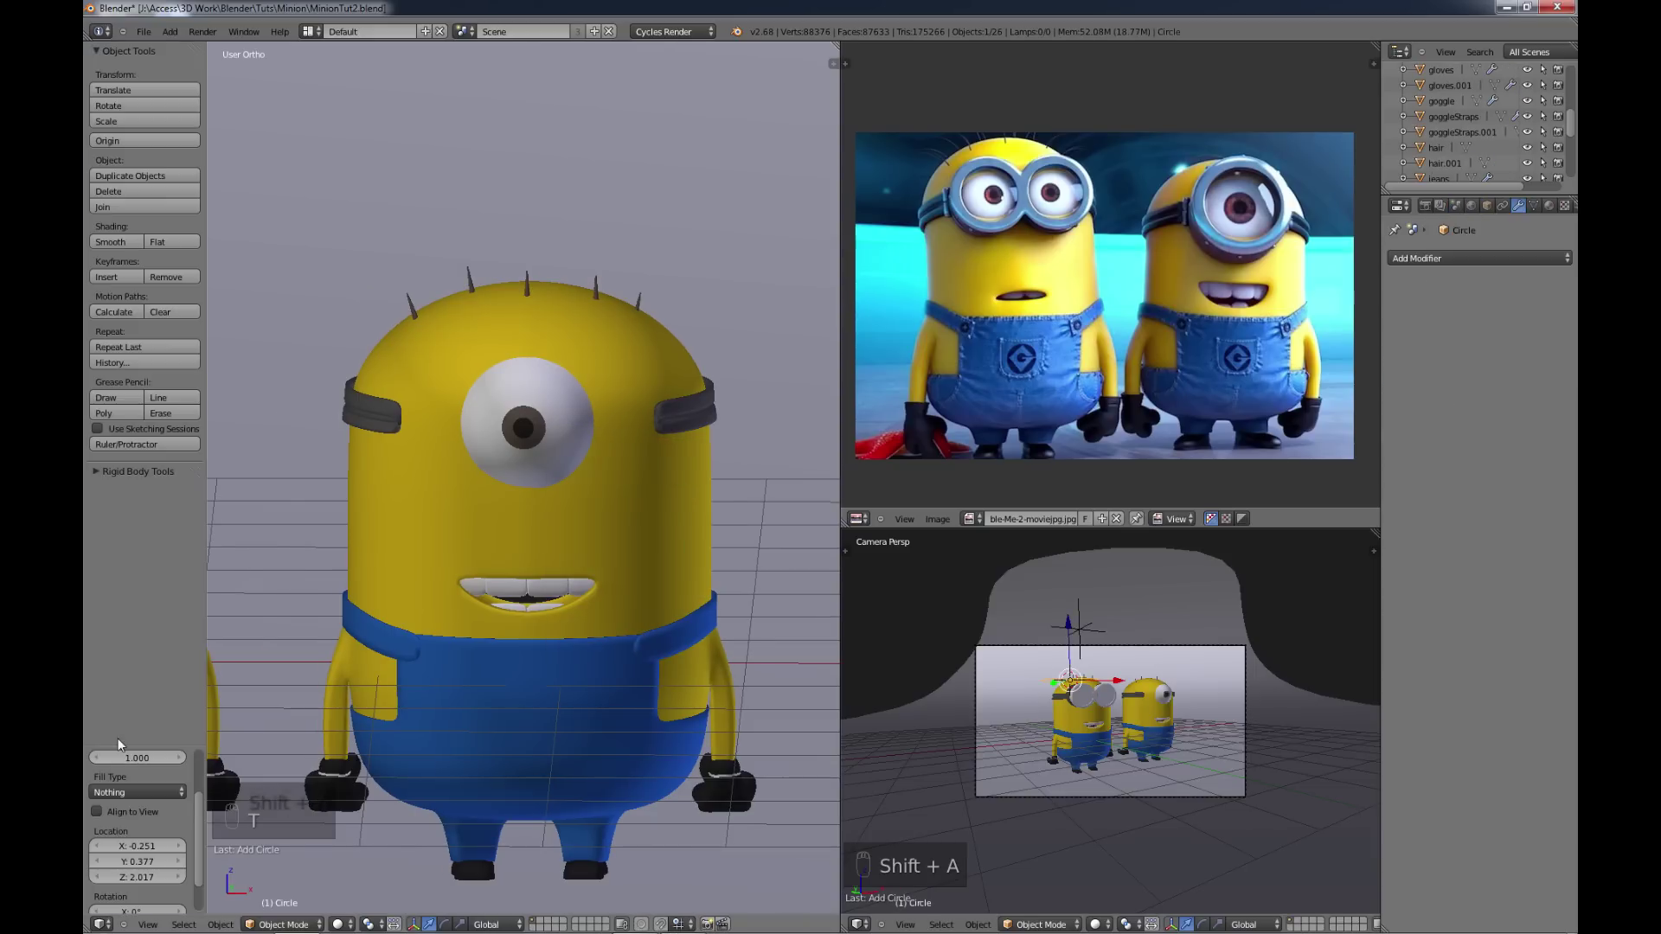
{"action": "left_click", "coordinate": [203, 848]}
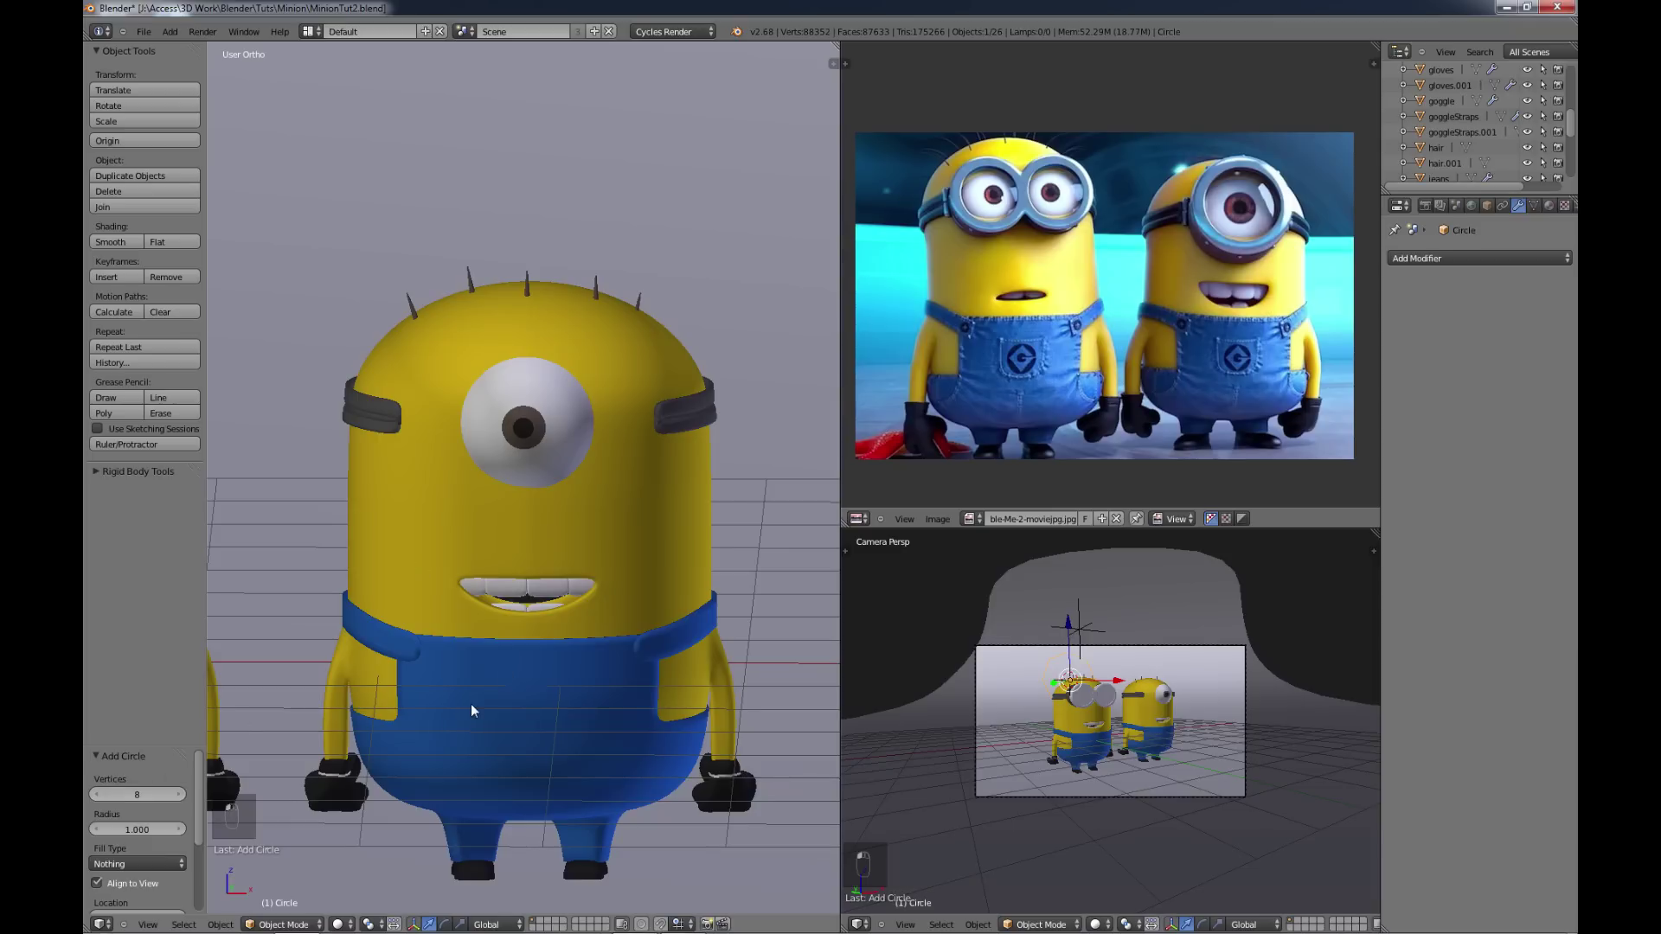
{"action": "key", "text": "t"}
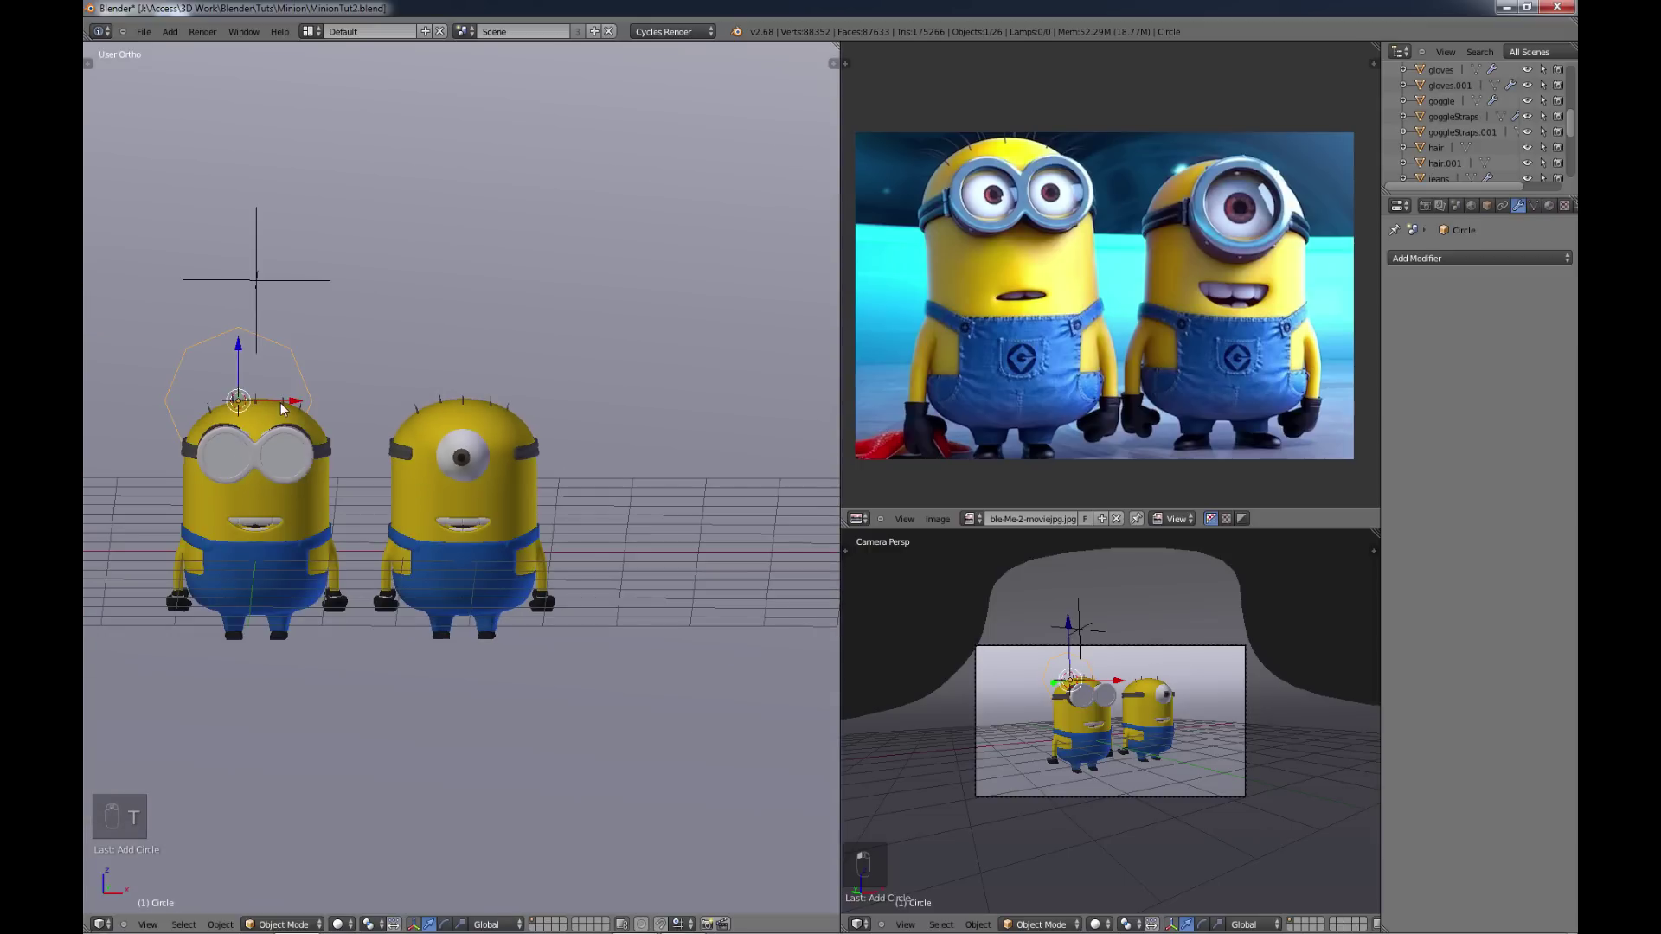
{"action": "left_click", "coordinate": [351, 404]}
{"action": "left_click_drag", "start_coordinate": [511, 398], "coordinate": [533, 398]}
{"action": "right_click", "coordinate": [479, 376]}
{"action": "left_click", "coordinate": [477, 414]}
{"action": "middle_click", "coordinate": [524, 565]}
{"action": "left_click", "coordinate": [567, 452]}
Step: In front view, move and scale the circle to surround the one-eyed Minion's single eye
{"action": "key", "text": "KP_1"}
{"action": "key", "text": "KP_1"}
{"action": "key", "text": "g"}
{"action": "key", "text": "s"}
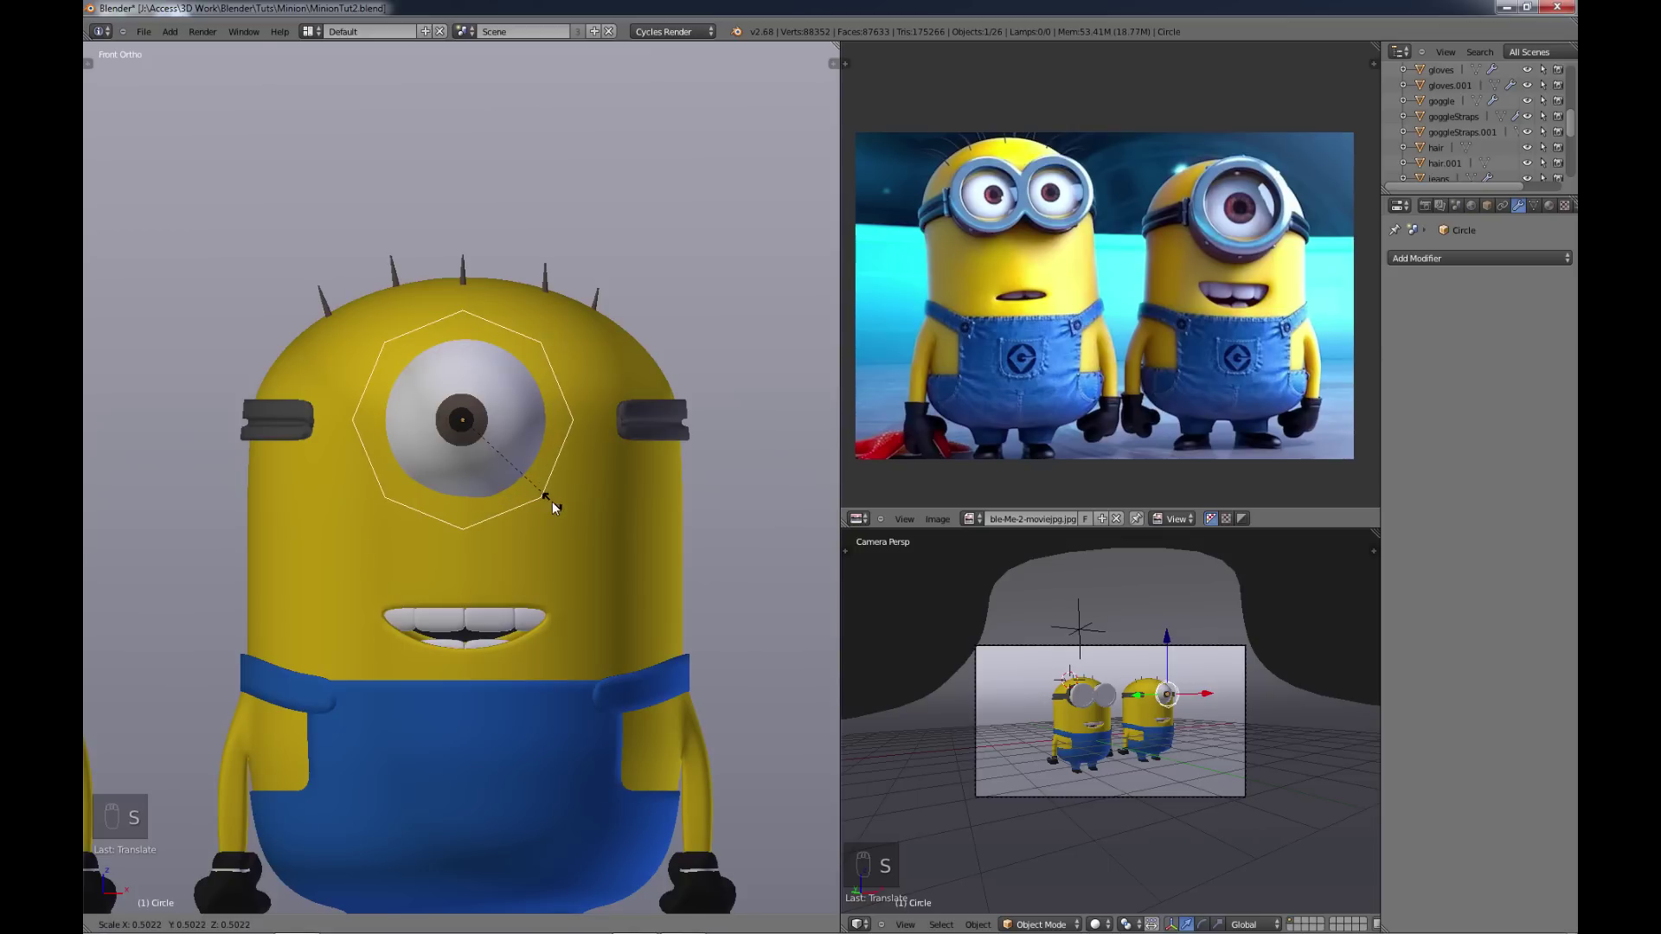
Step: Extrude and widen the circle into a flat ring around the eye, then give it depth
{"action": "key", "text": "Tab"}
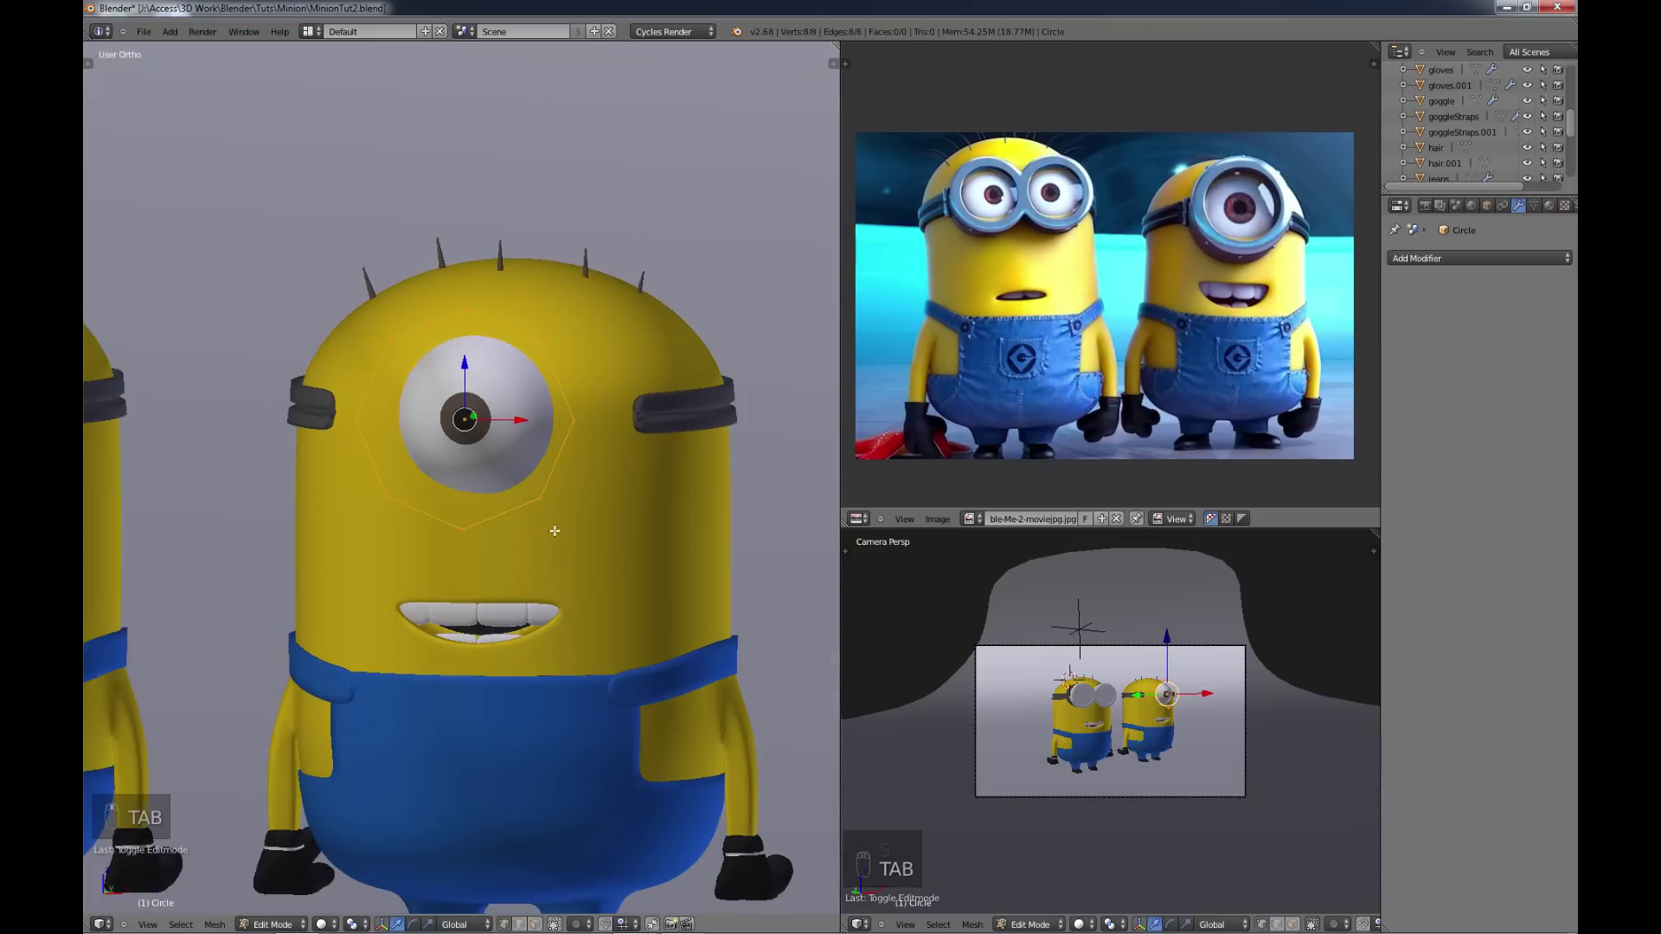
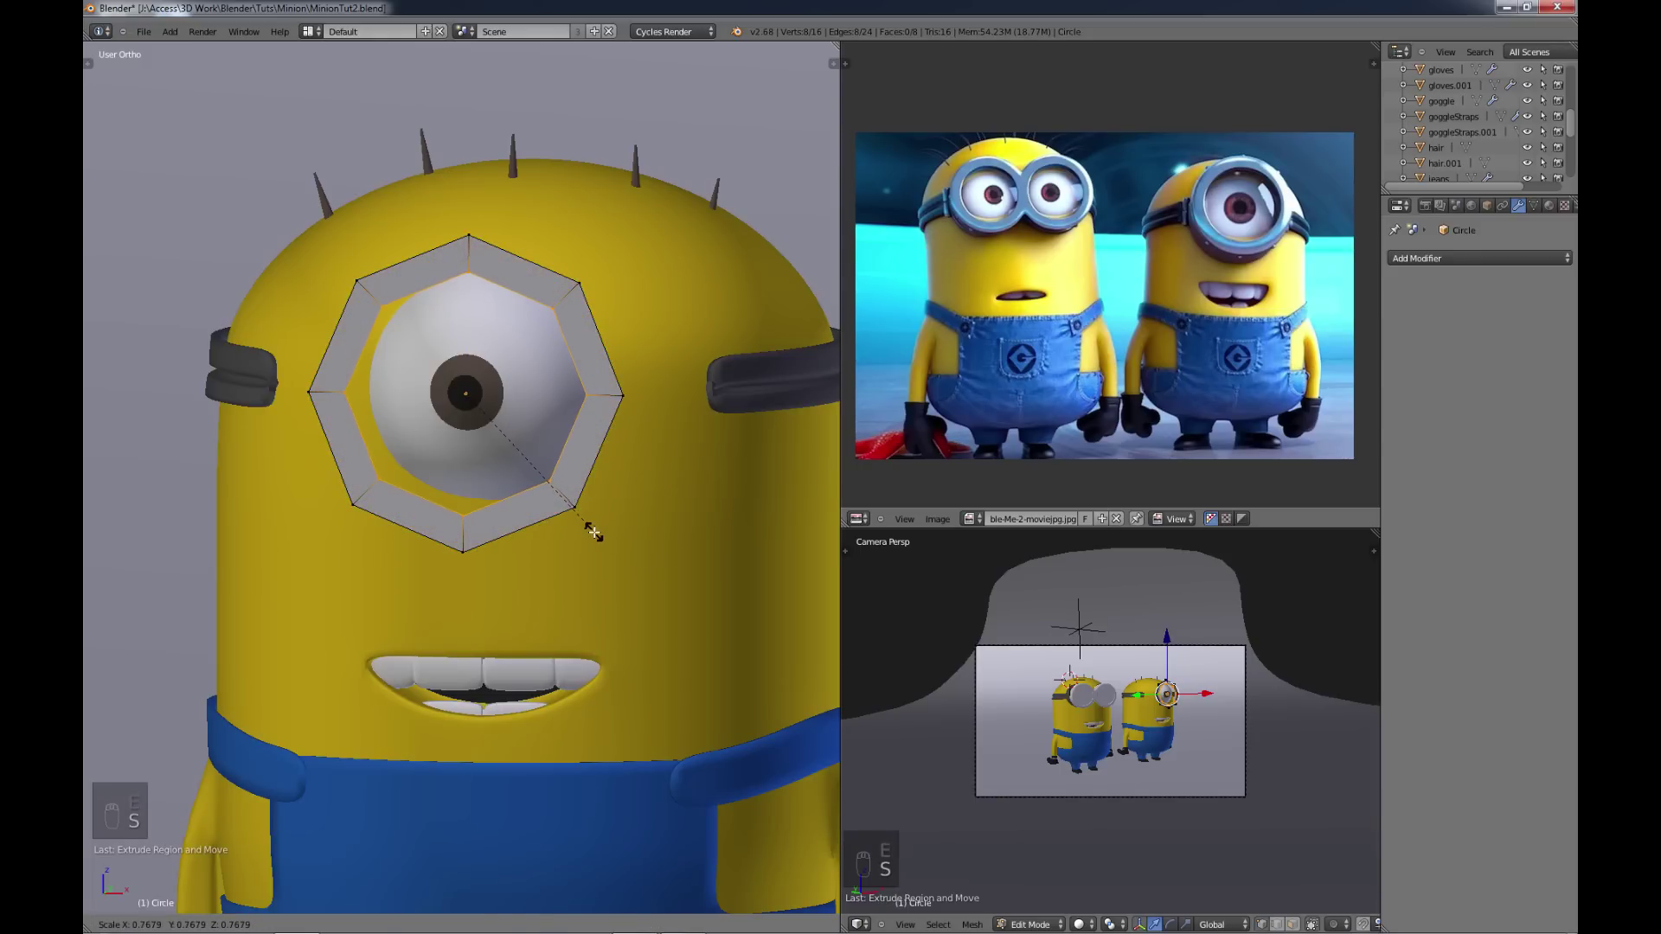
{"action": "key", "text": "a"}
{"action": "key", "text": "a"}
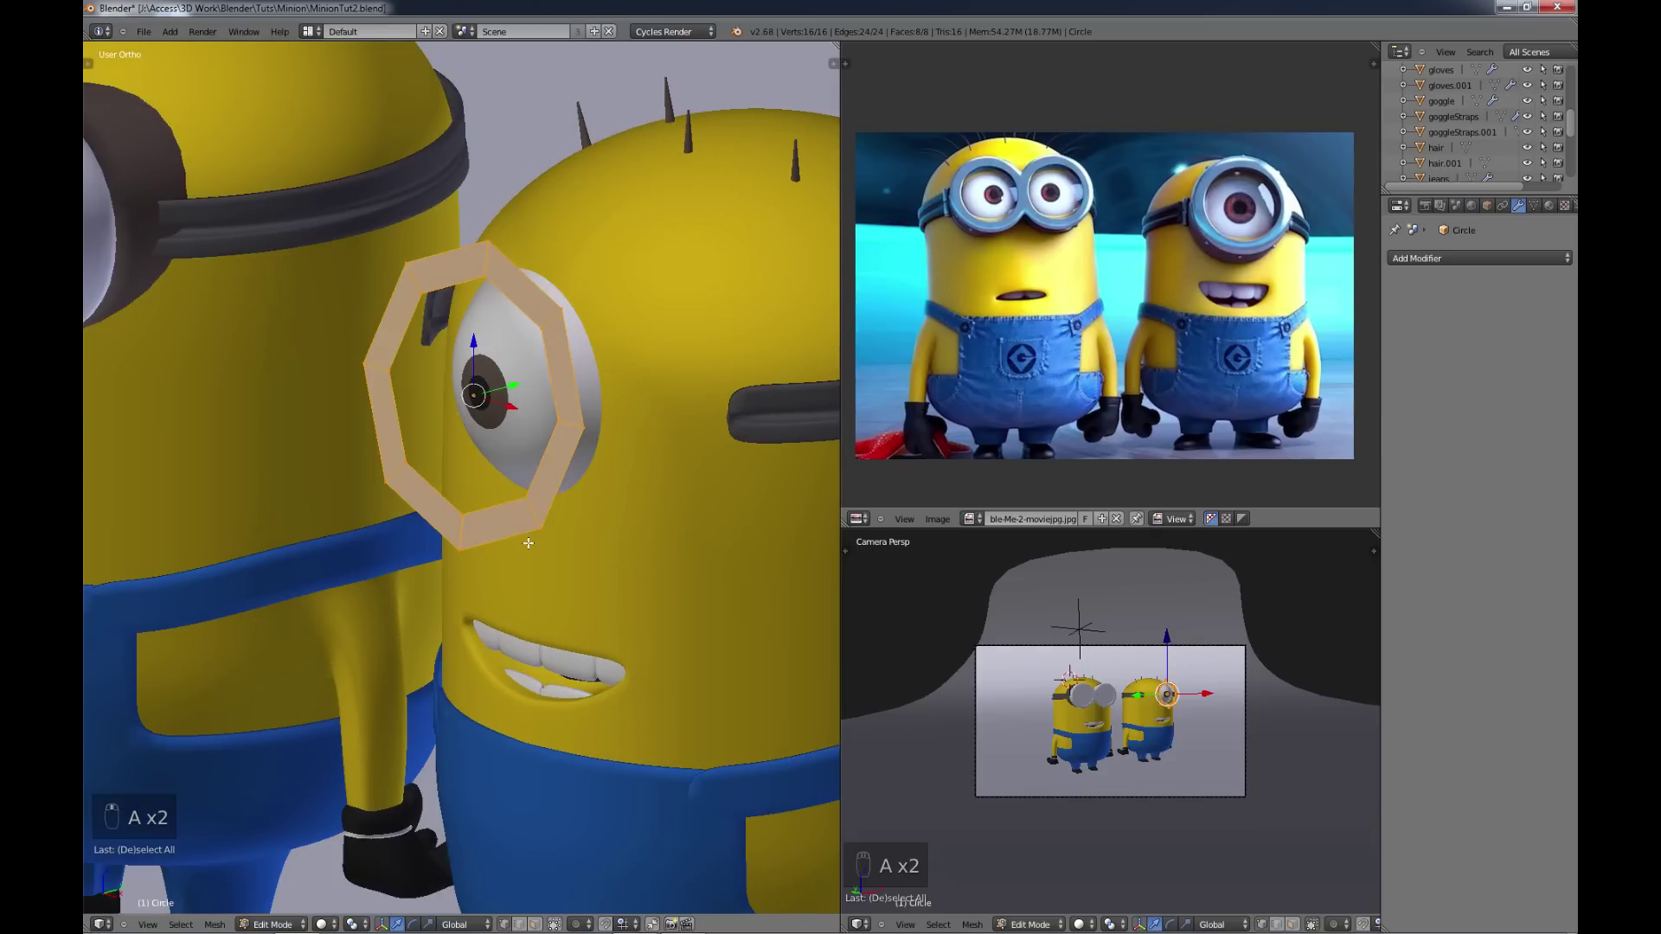
{"action": "key", "text": "e"}
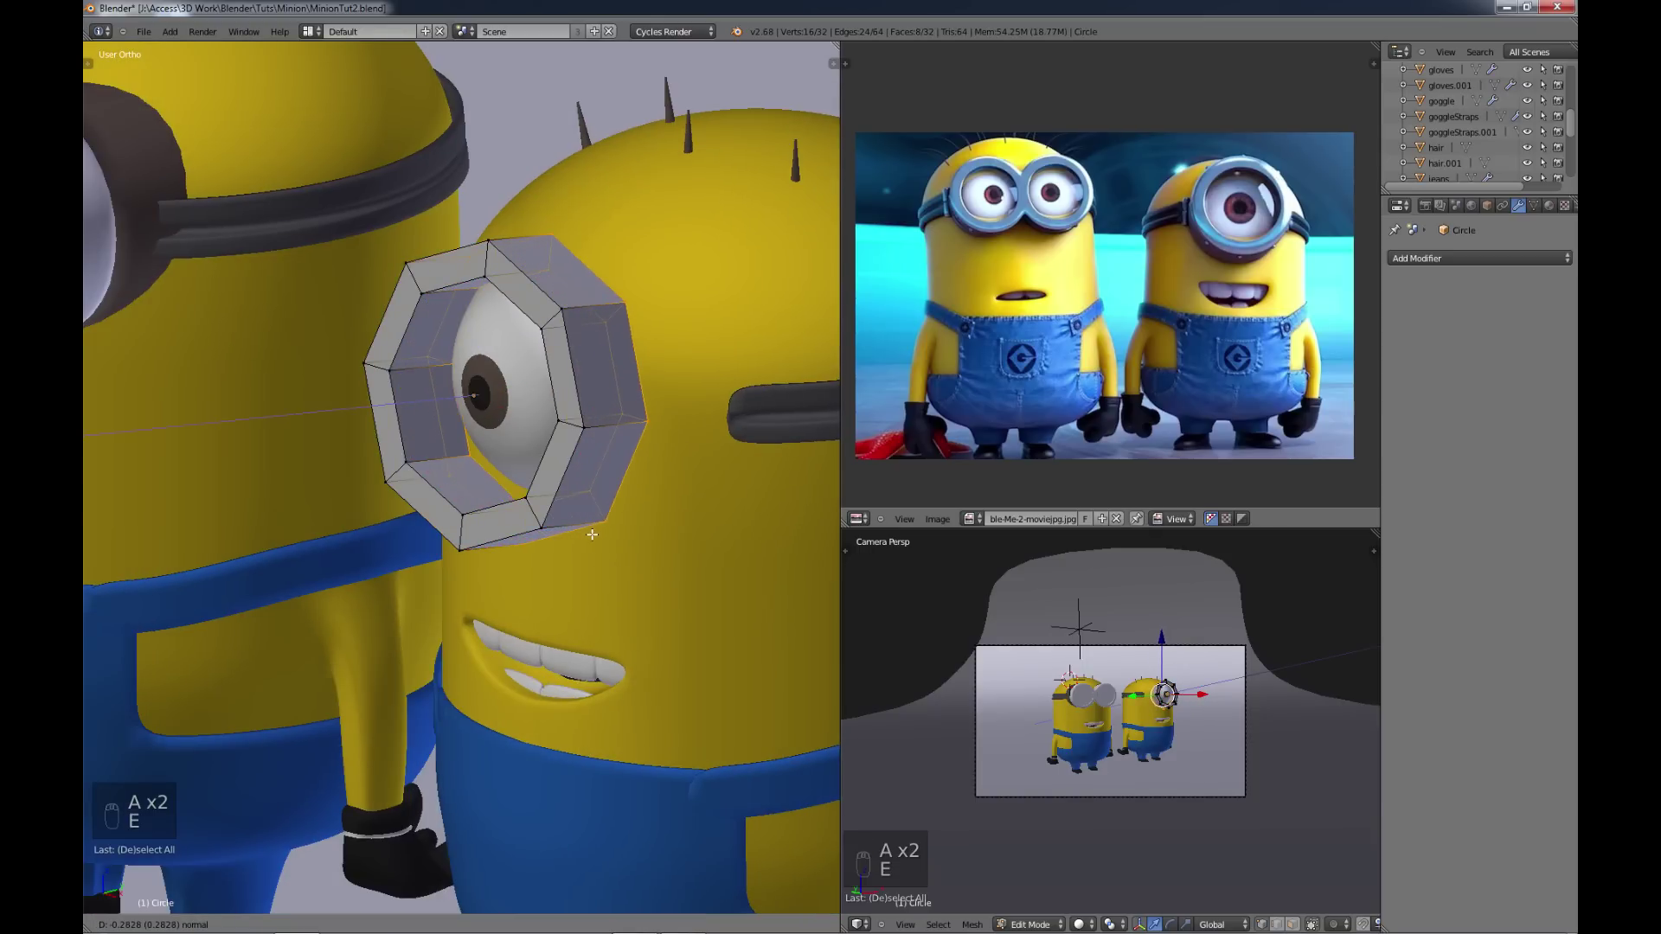
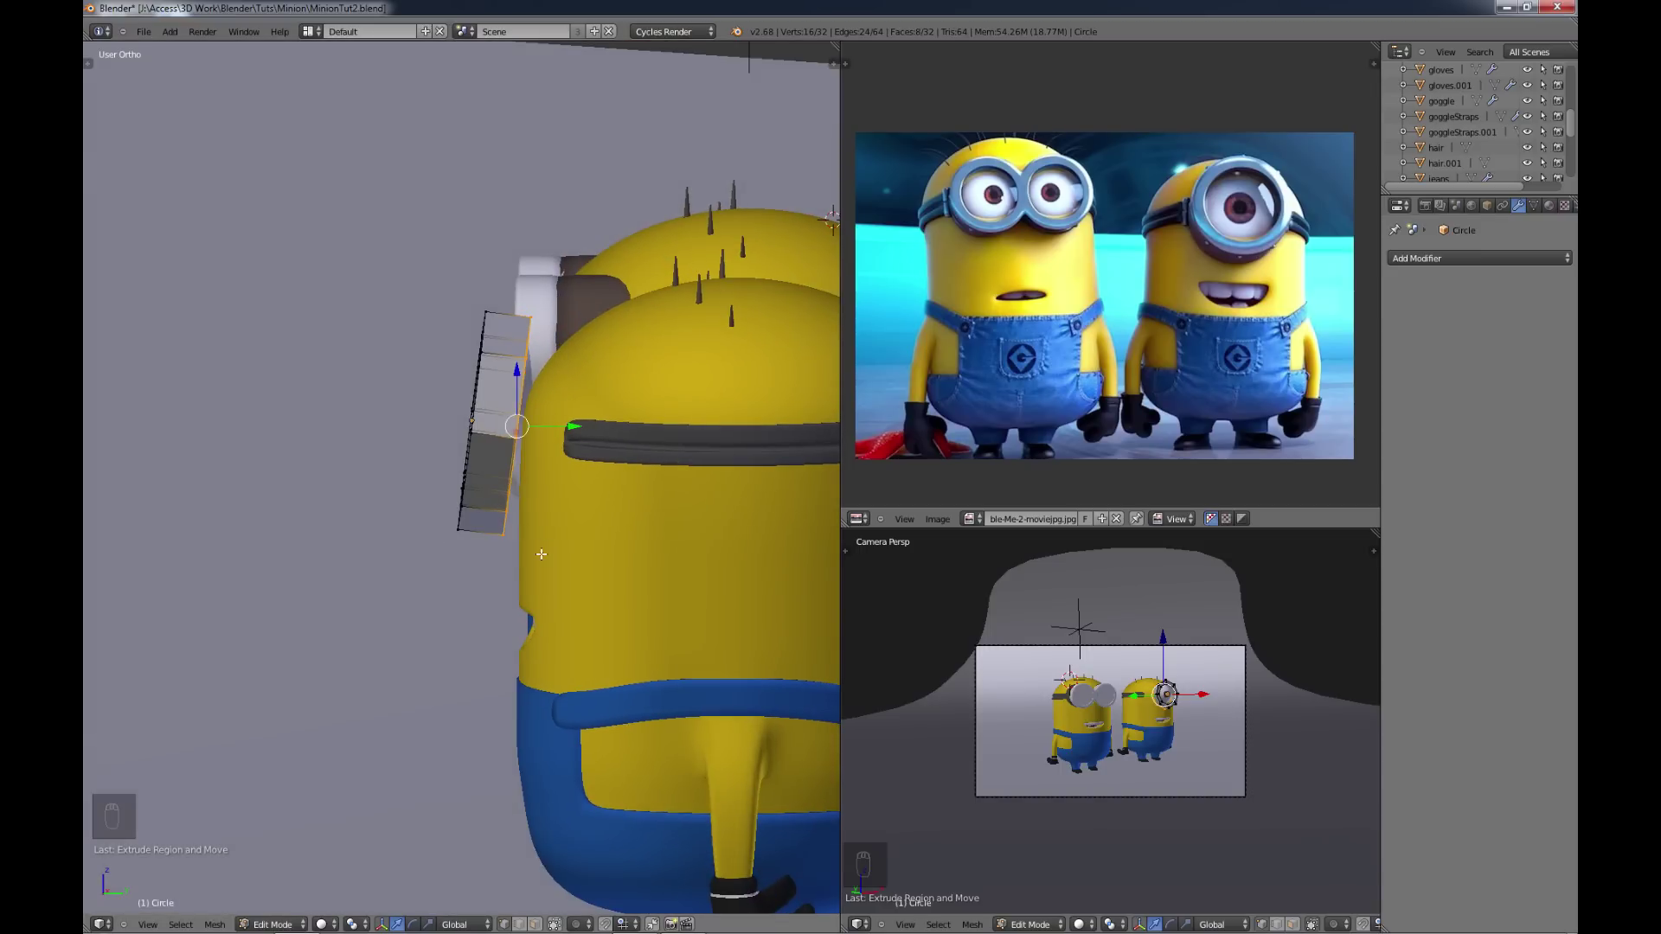
{"action": "key", "text": "a"}
{"action": "key", "text": "a"}
{"action": "key", "text": "r"}
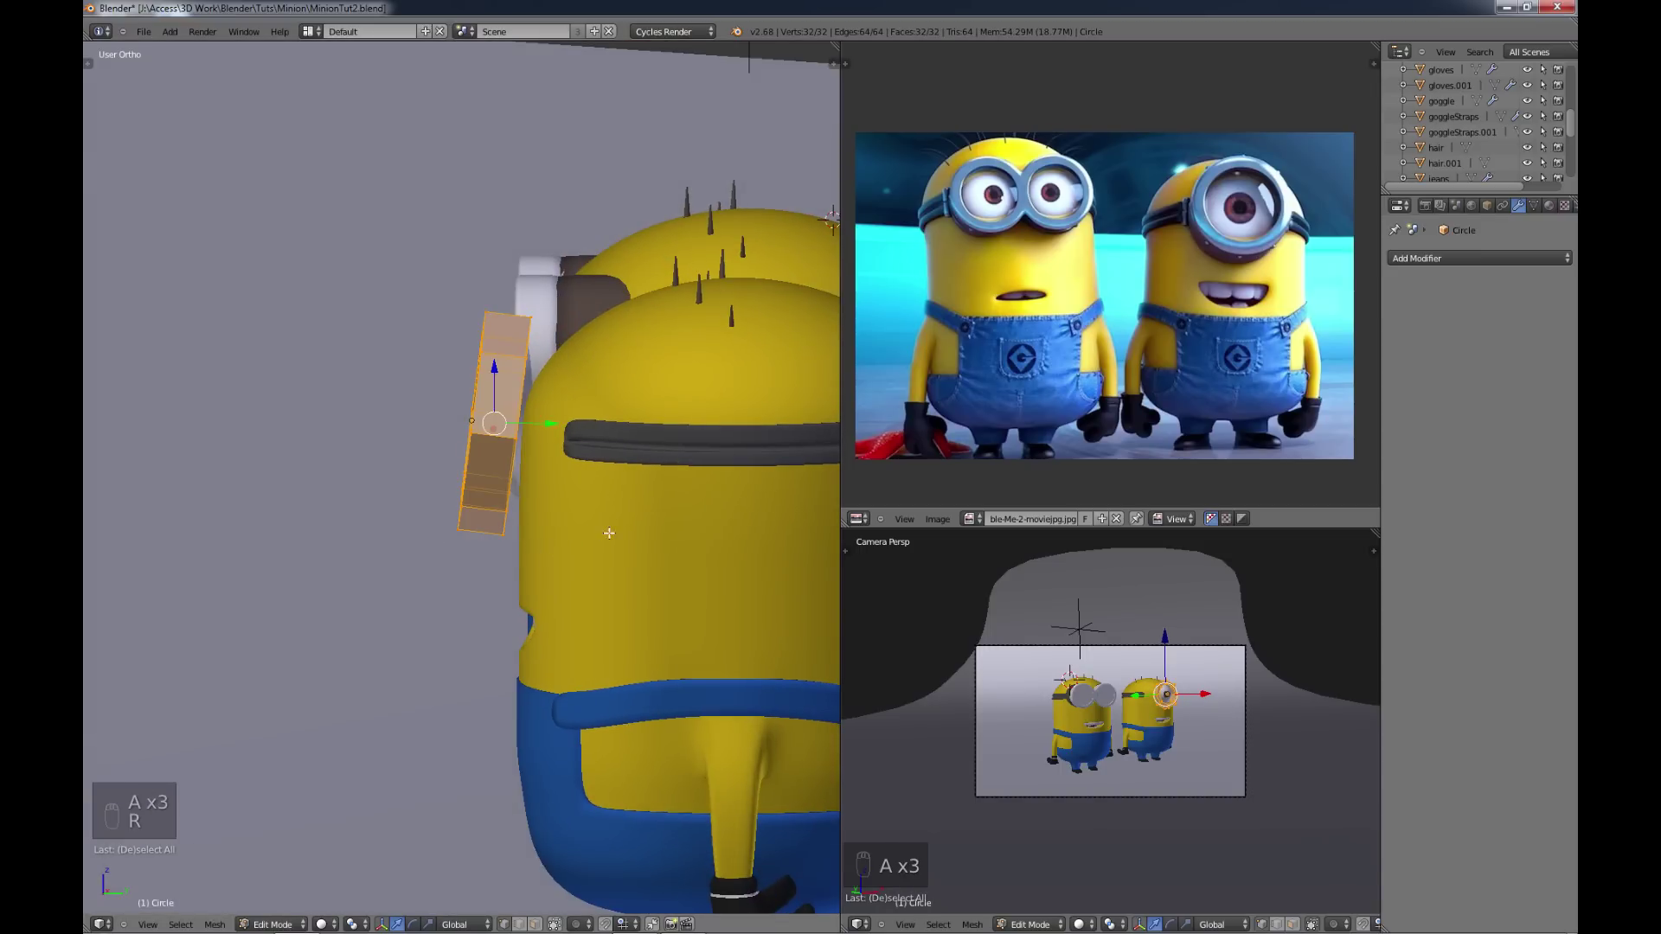
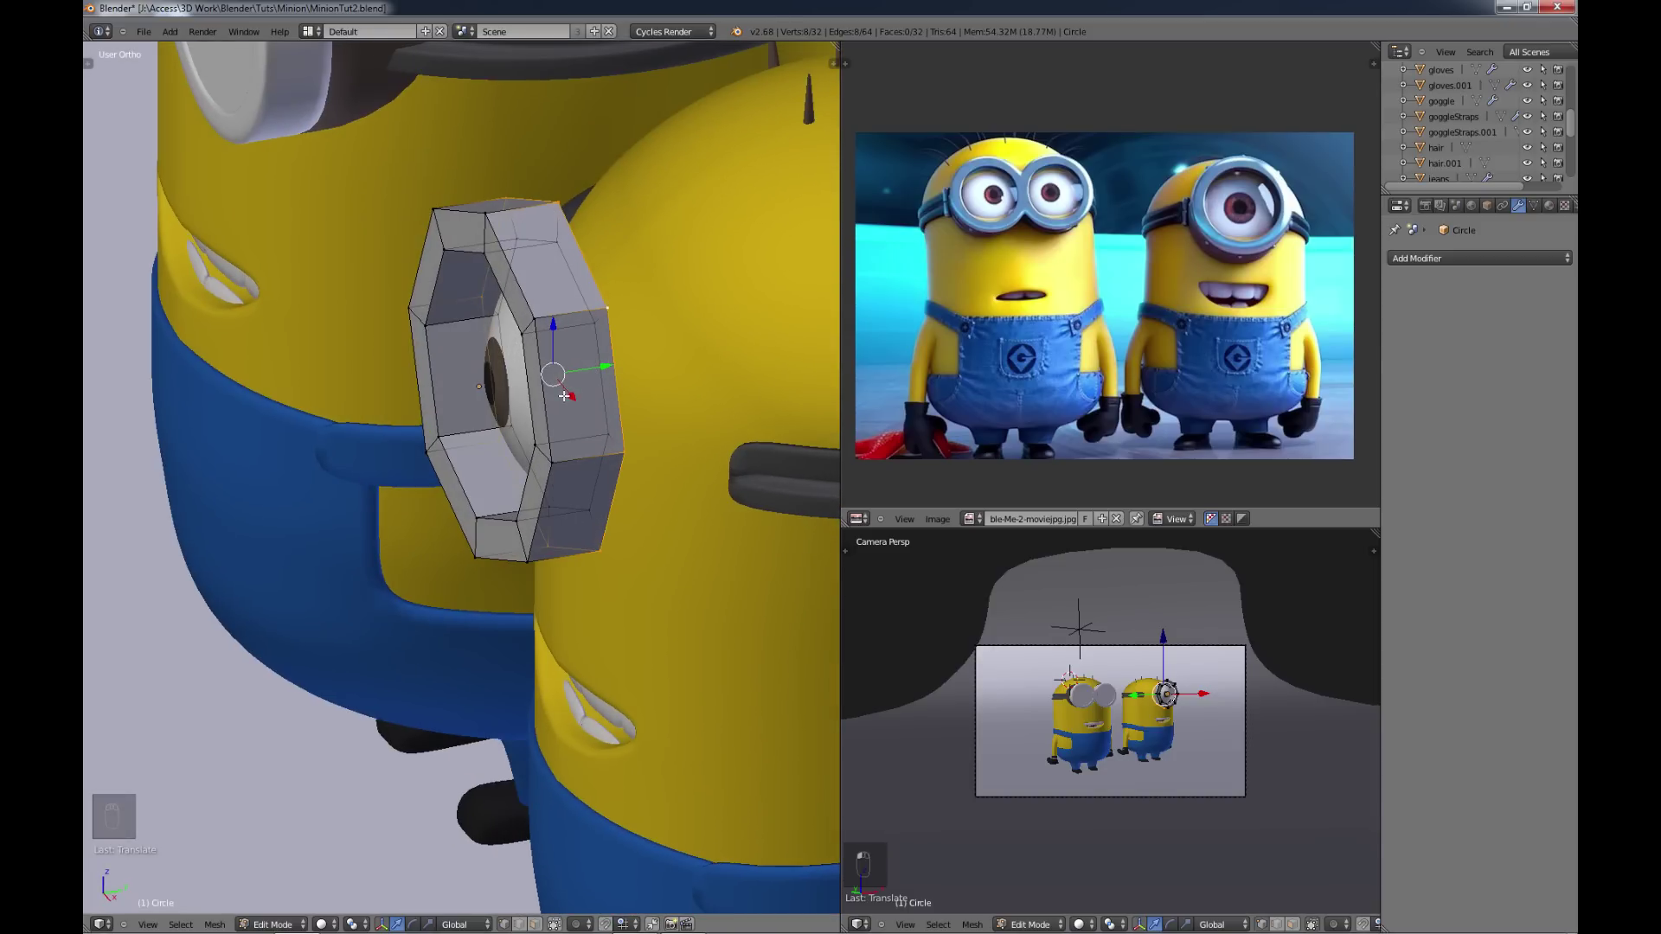
Step: Extrude and enlarge the rim's outer edge into a thick goggle frame with subdivision smoothing
{"action": "key", "text": "shift+d"}
{"action": "key", "text": "s"}
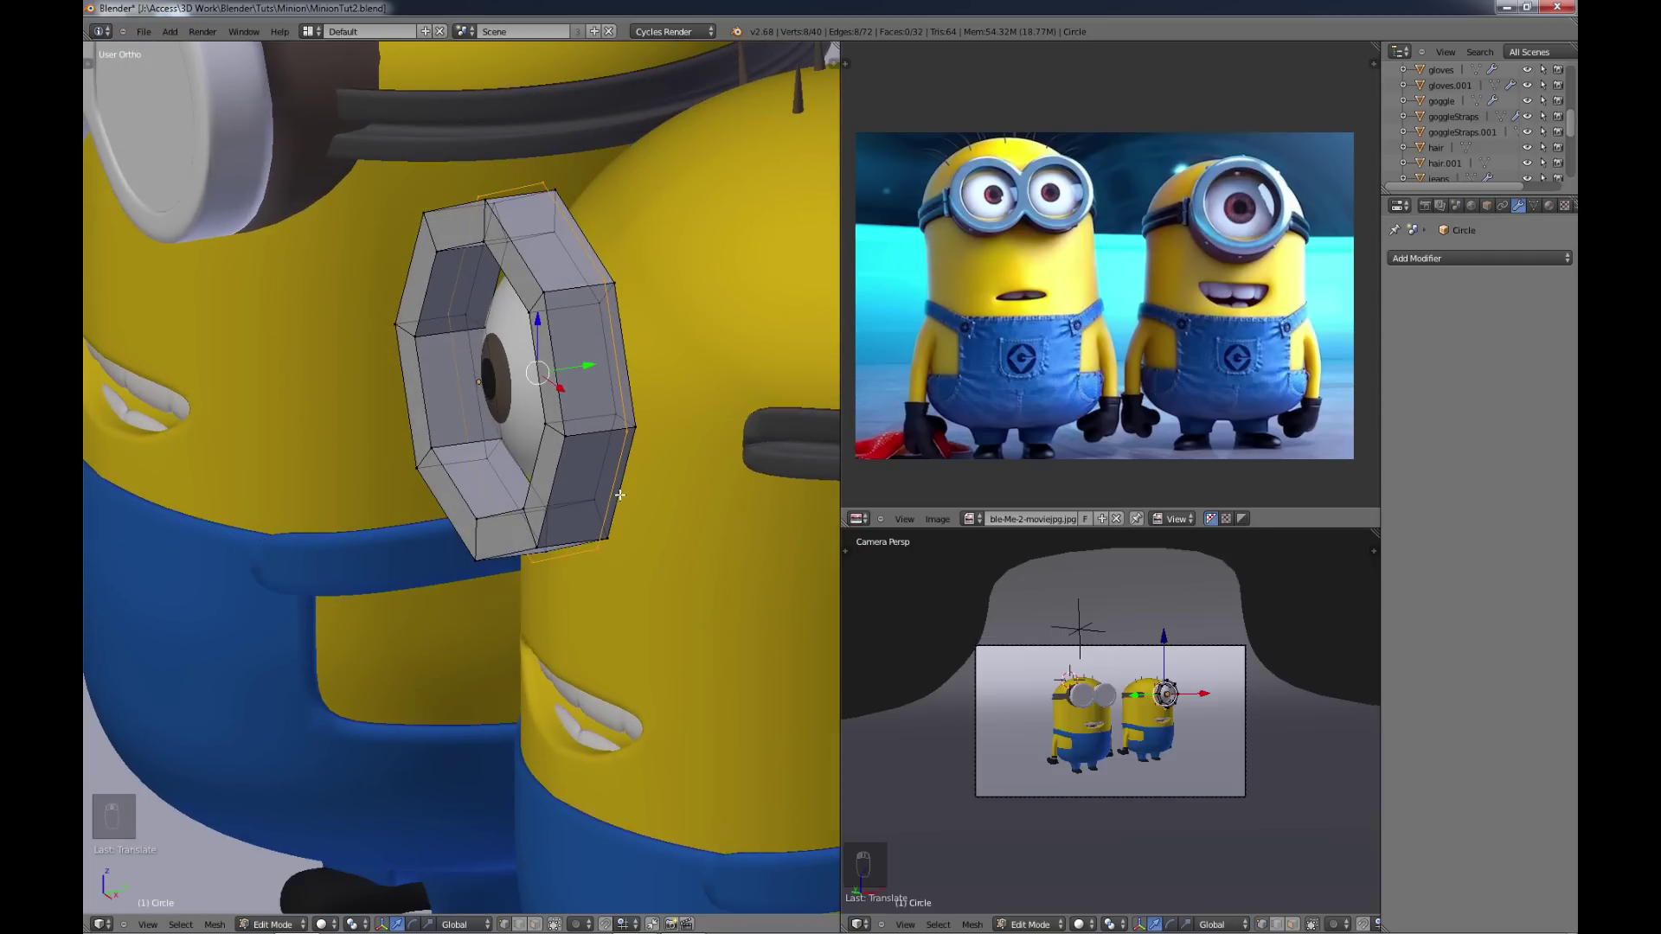
{"action": "key", "text": "s"}
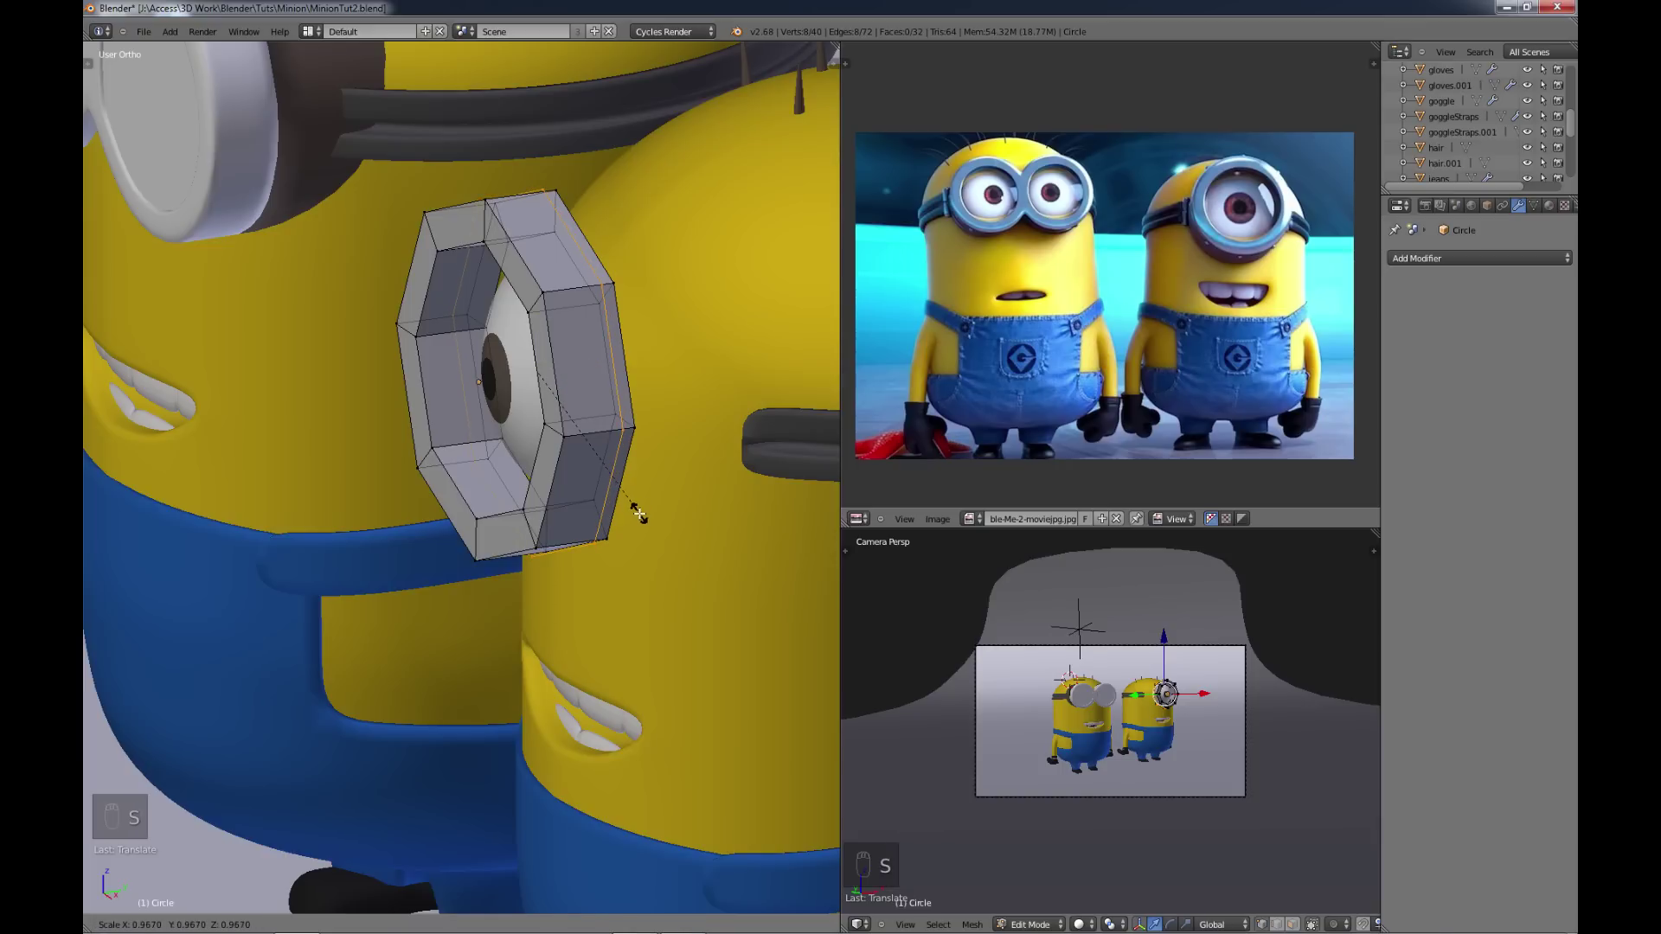
{"action": "key", "text": "e"}
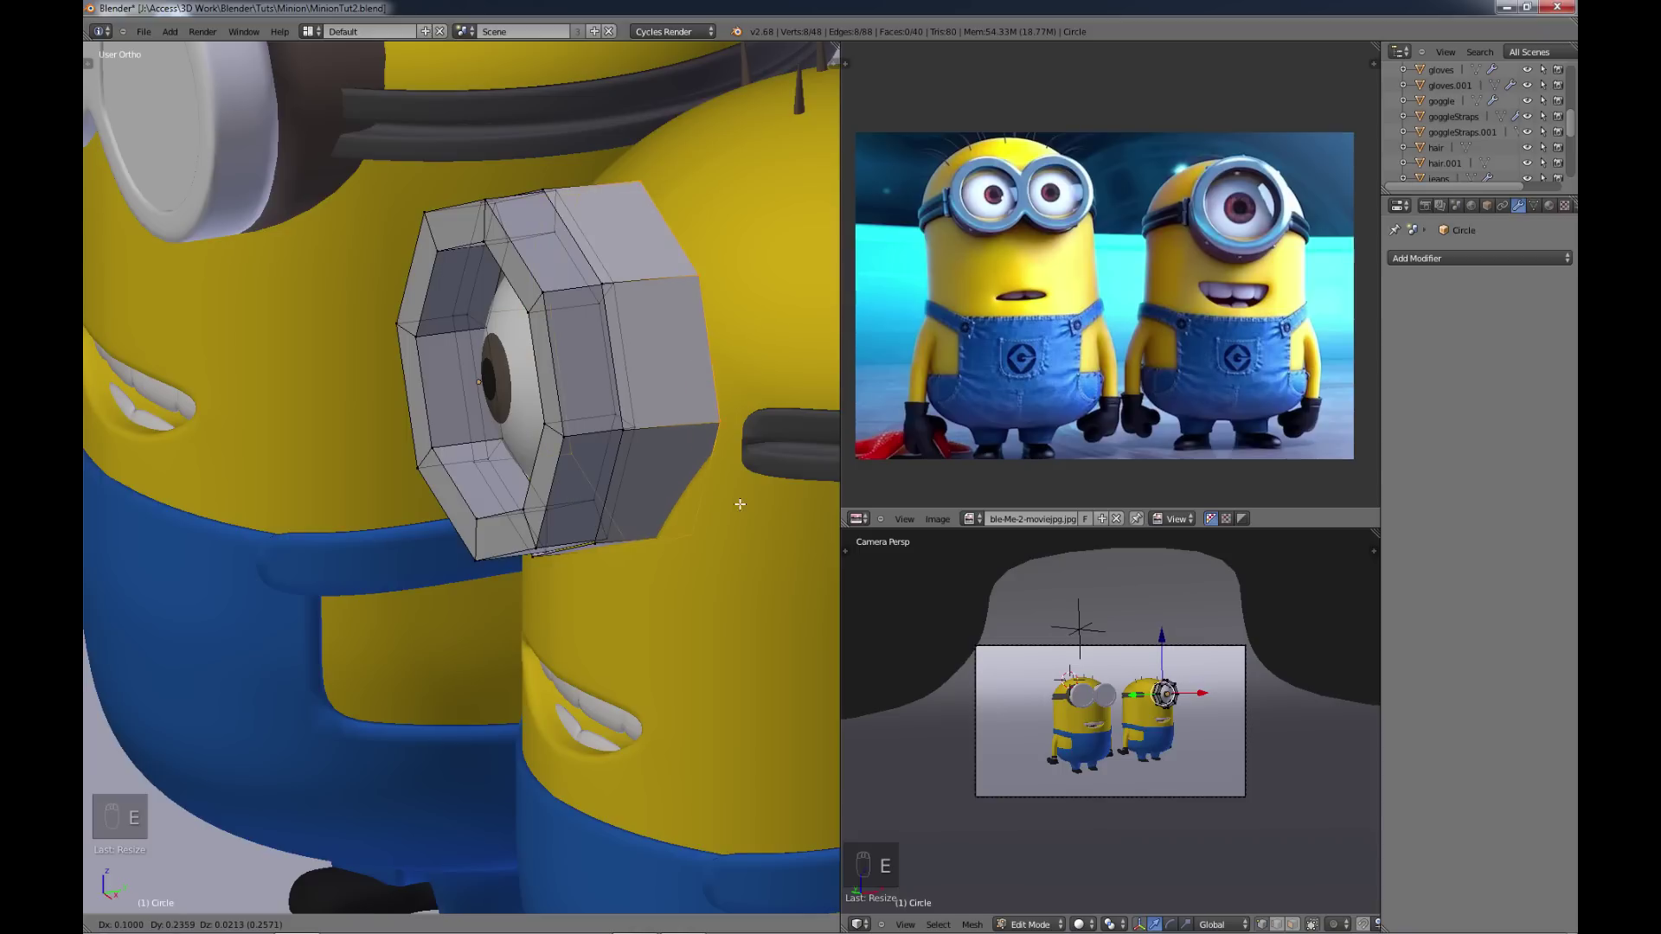
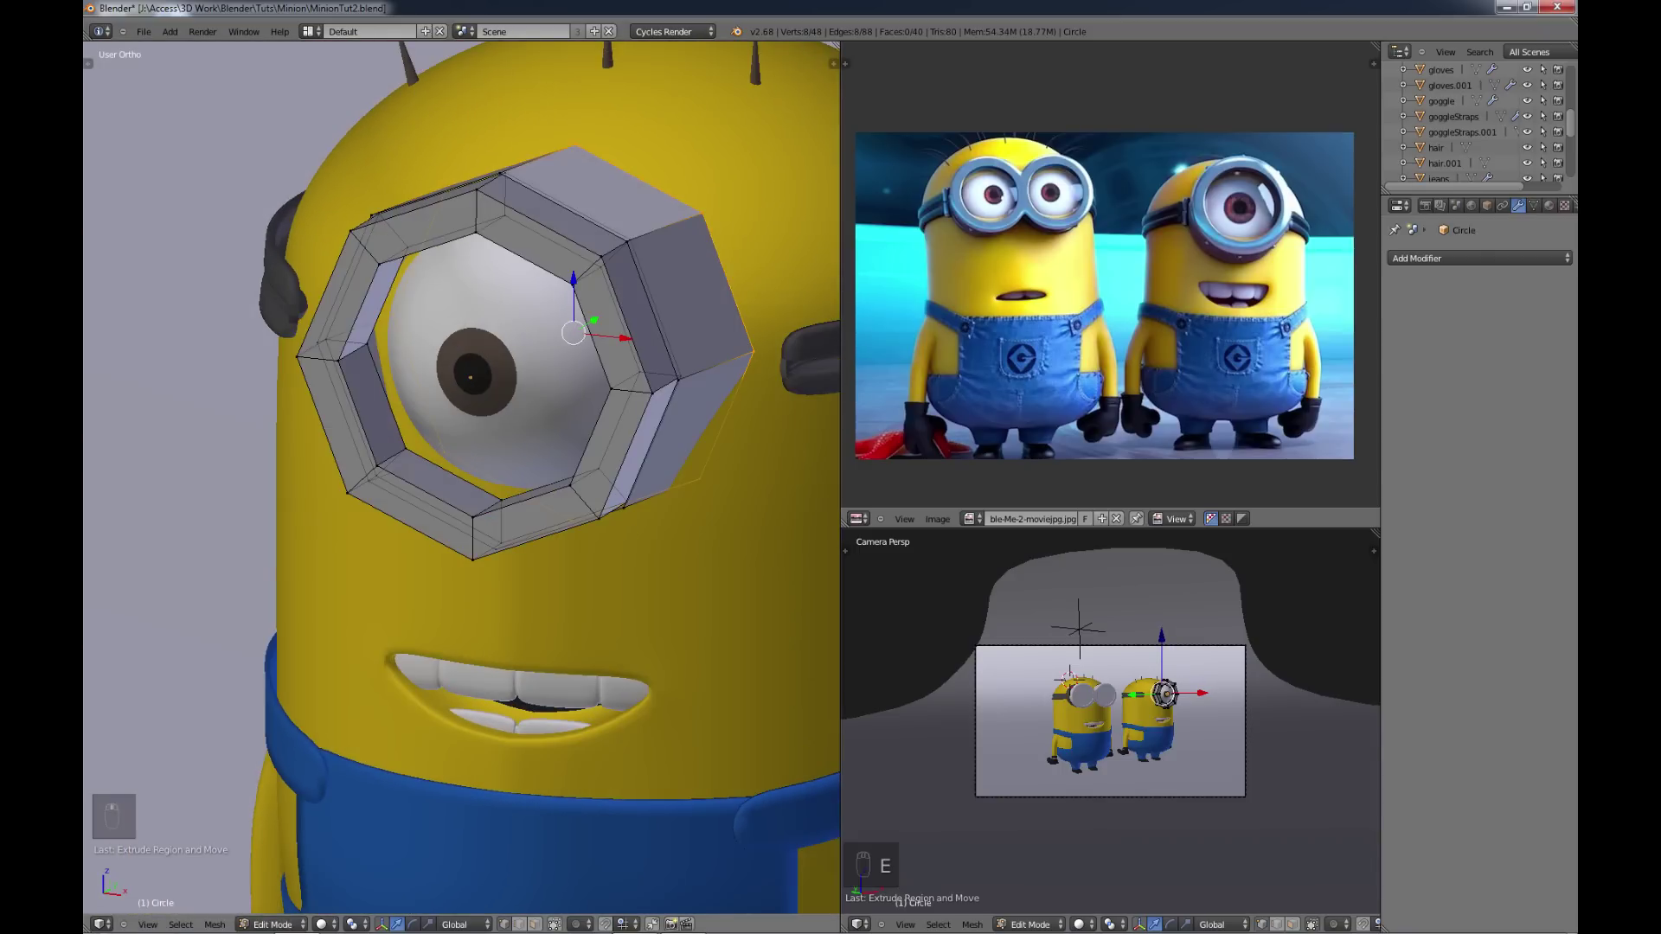
{"action": "key", "text": "Tab"}
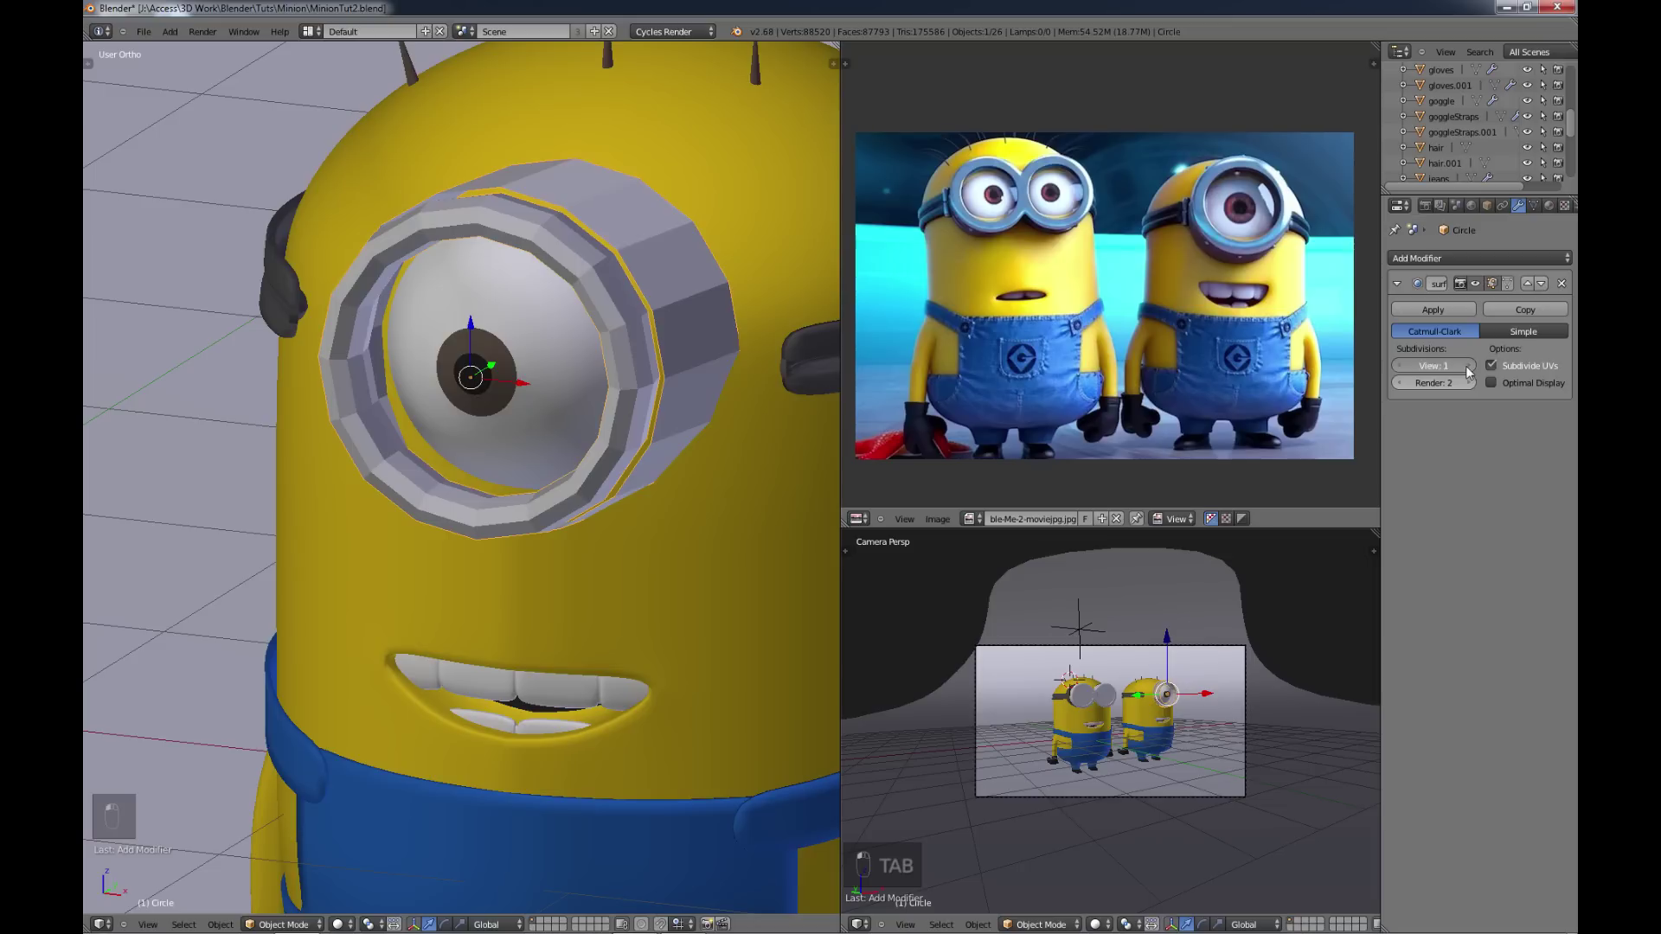
Step: Add edge loops around the goggle rim to sharpen its profile
{"action": "middle_click", "coordinate": [762, 366]}
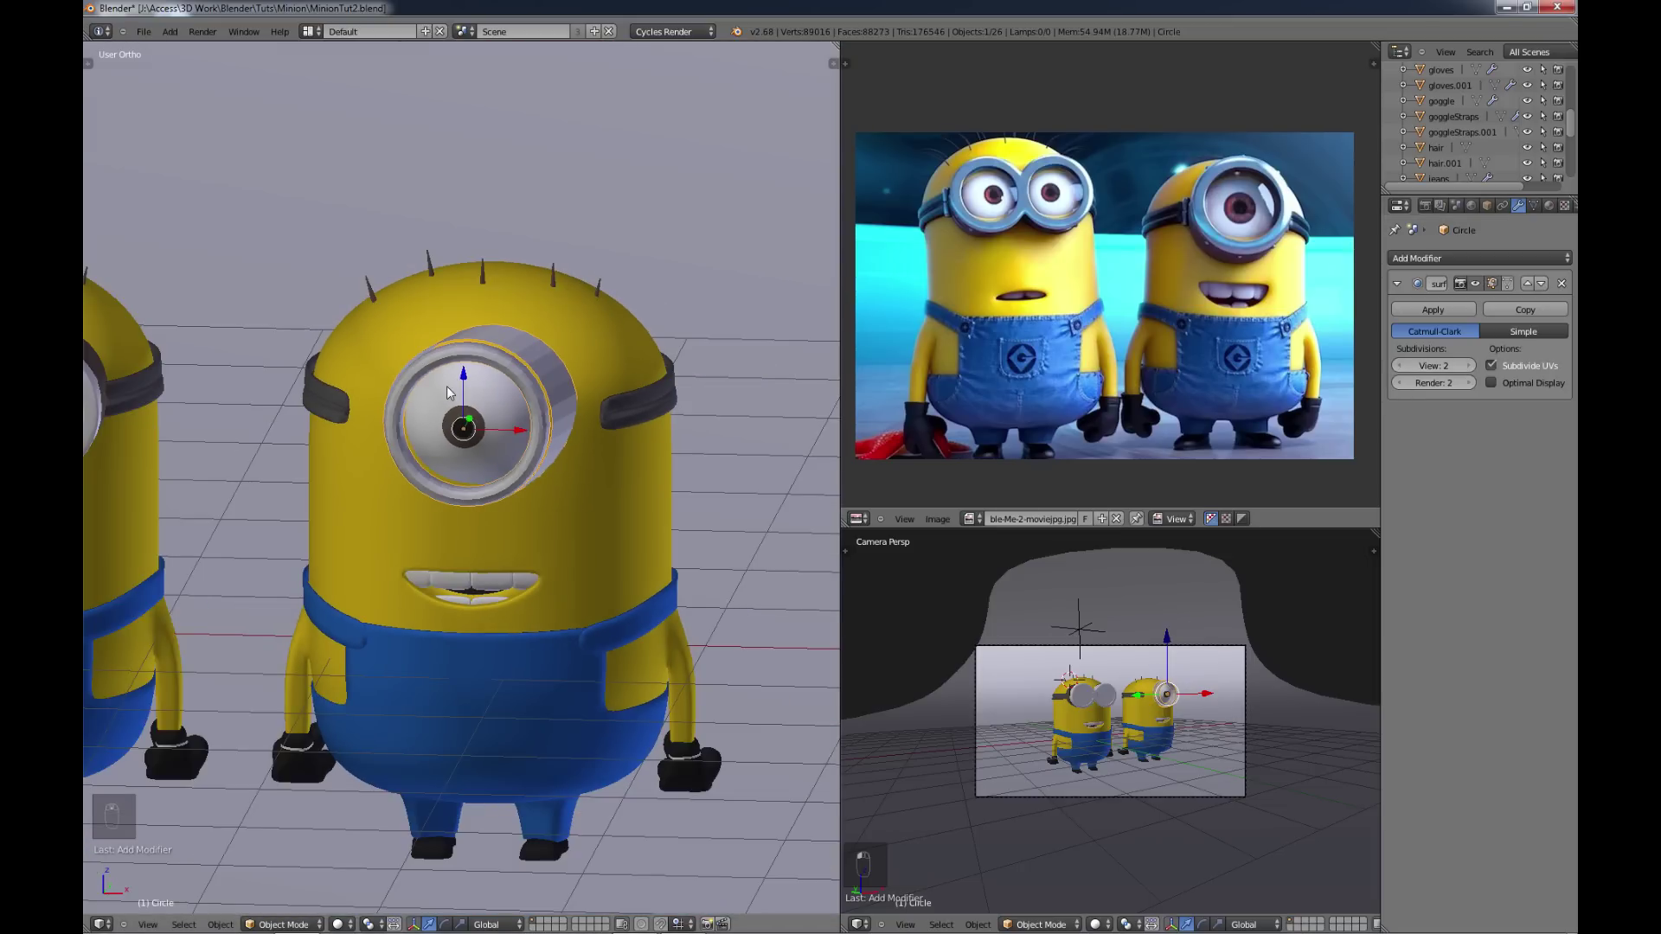
{"action": "key", "text": "t"}
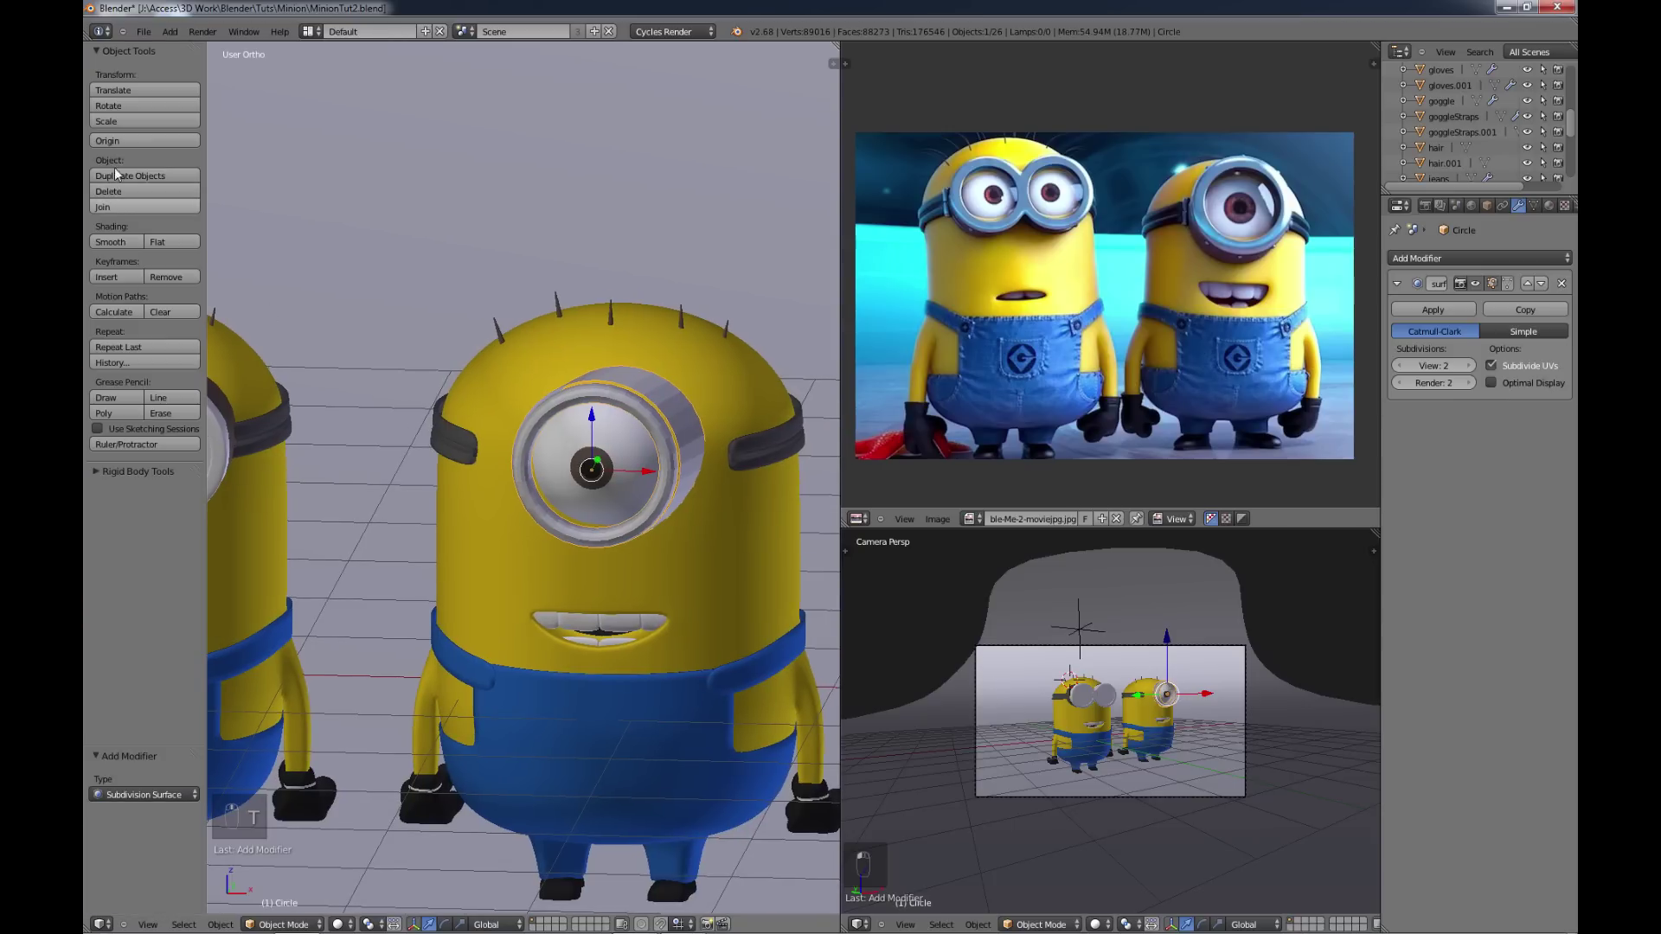
{"action": "key", "text": "t"}
{"action": "middle_click", "coordinate": [561, 479]}
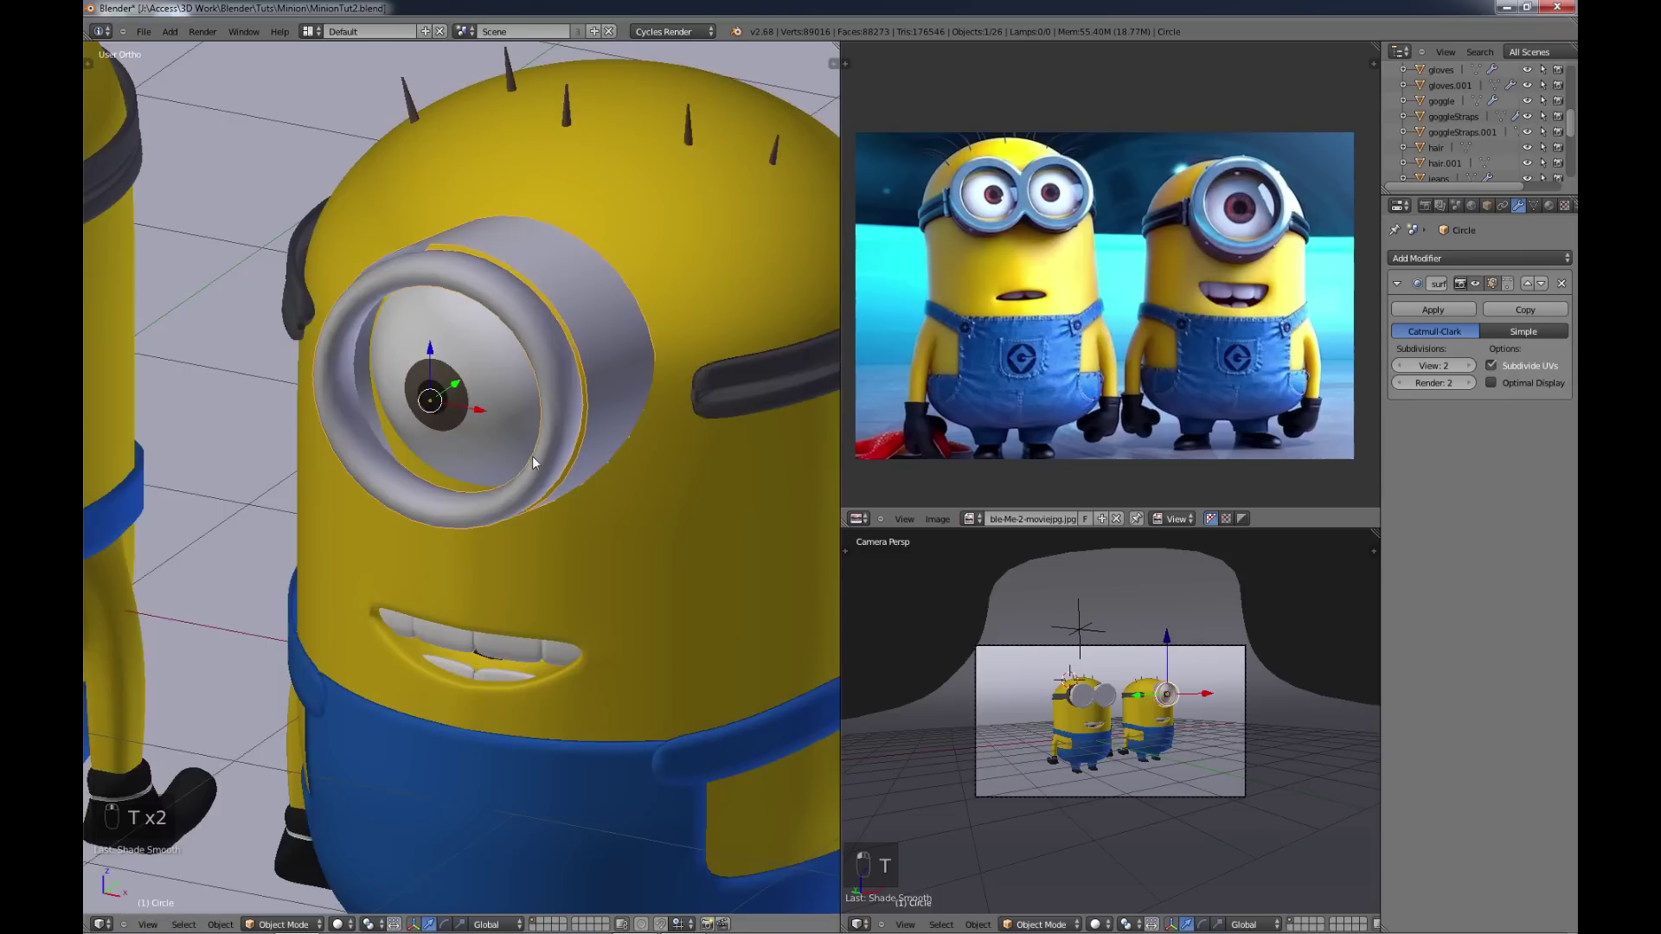
{"action": "key", "text": "Tab"}
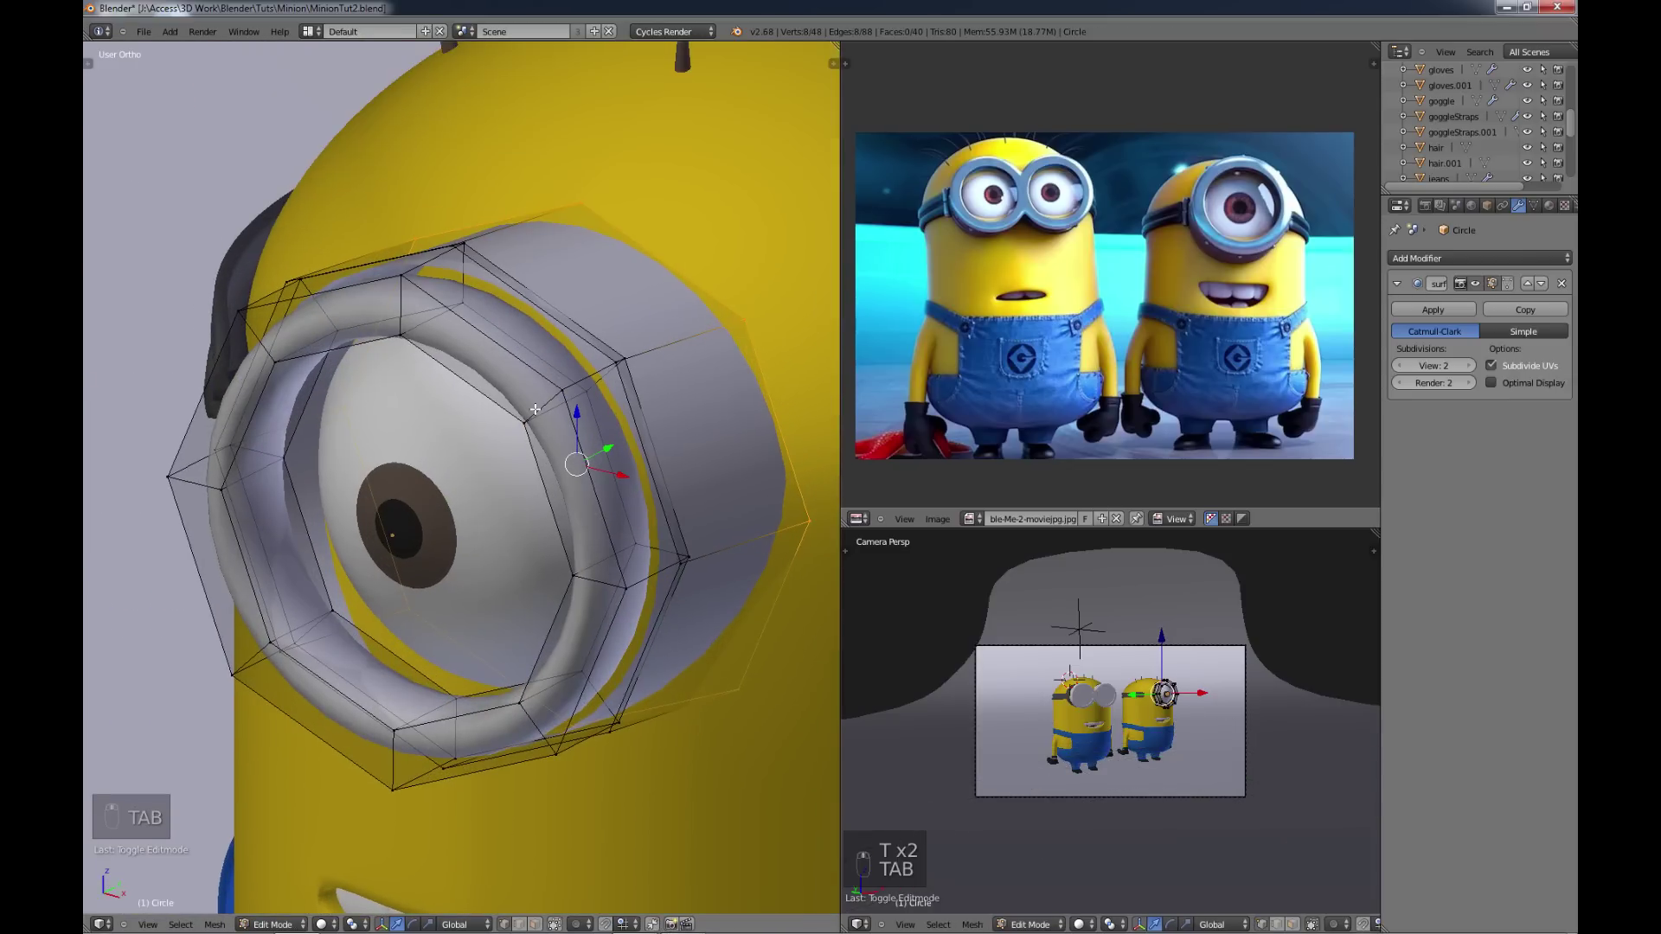
{"action": "key", "text": "ctrl+r"}
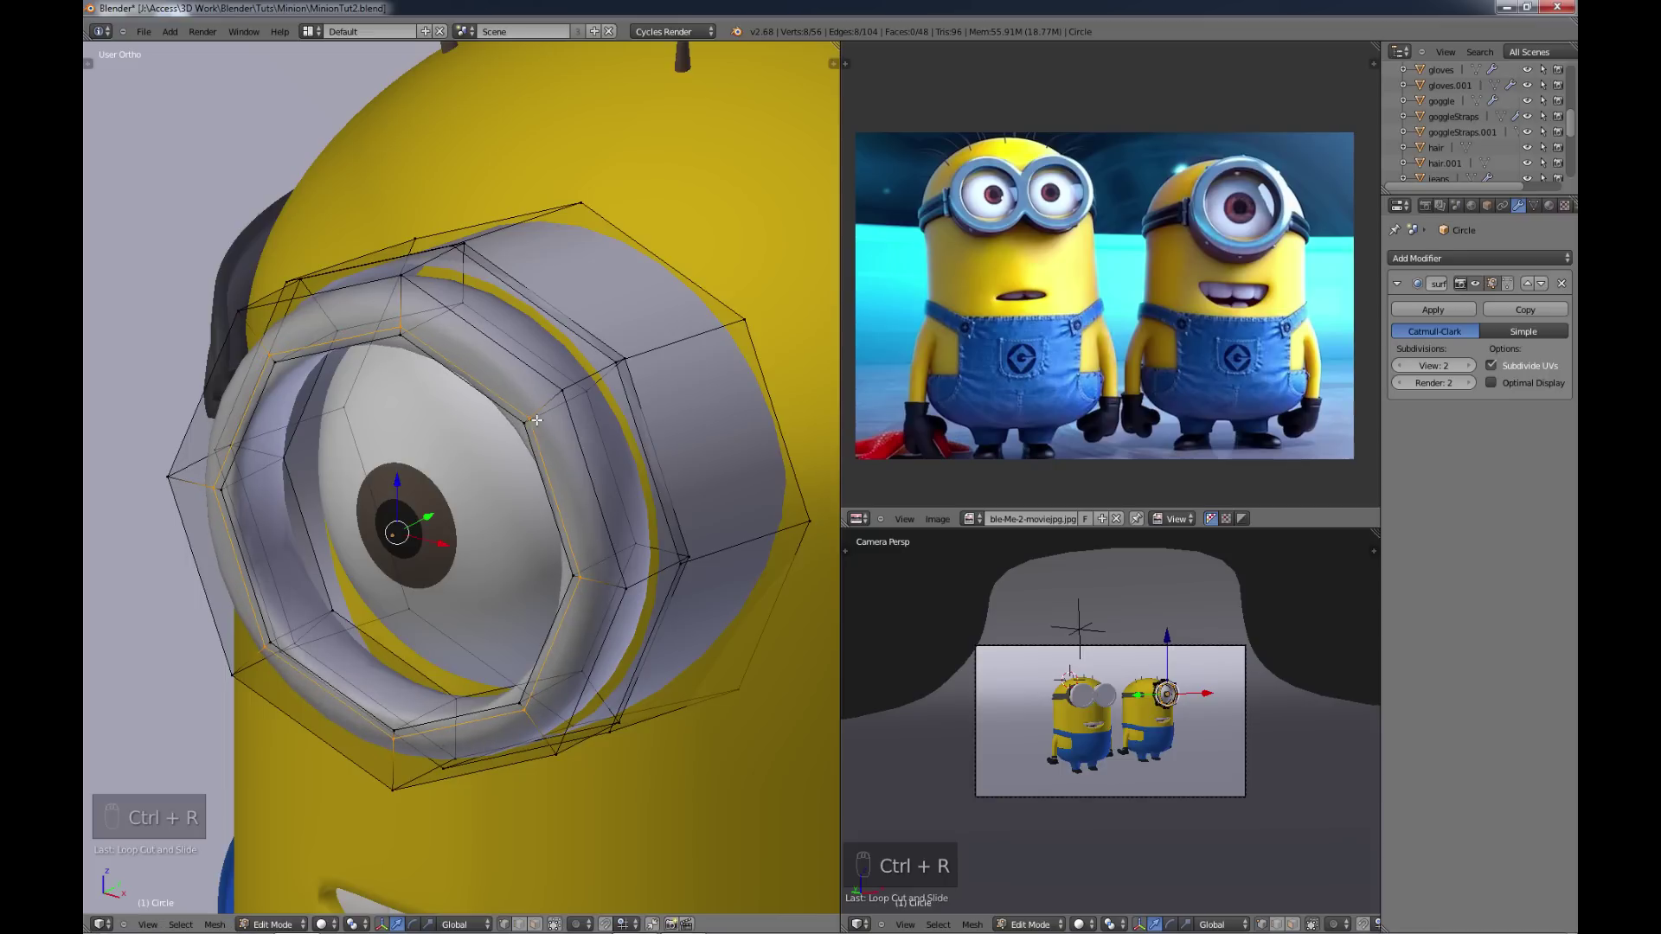
{"action": "key", "text": "ctrl+r"}
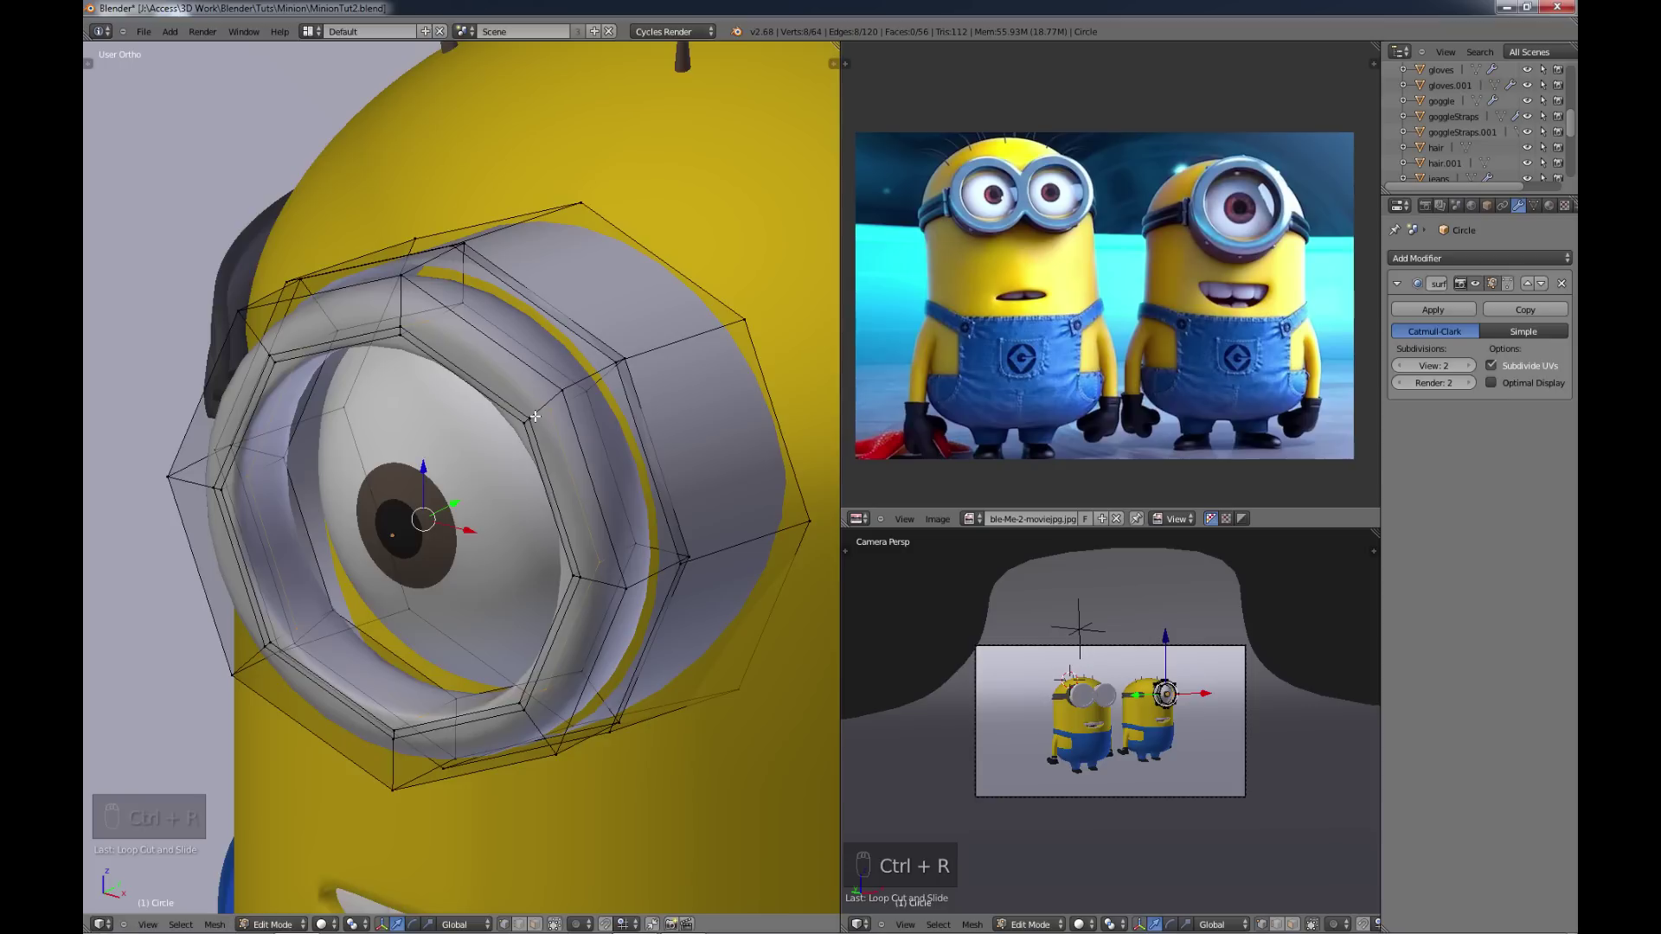
{"action": "key", "text": "ctrl+z"}
{"action": "key", "text": "ctrl+r"}
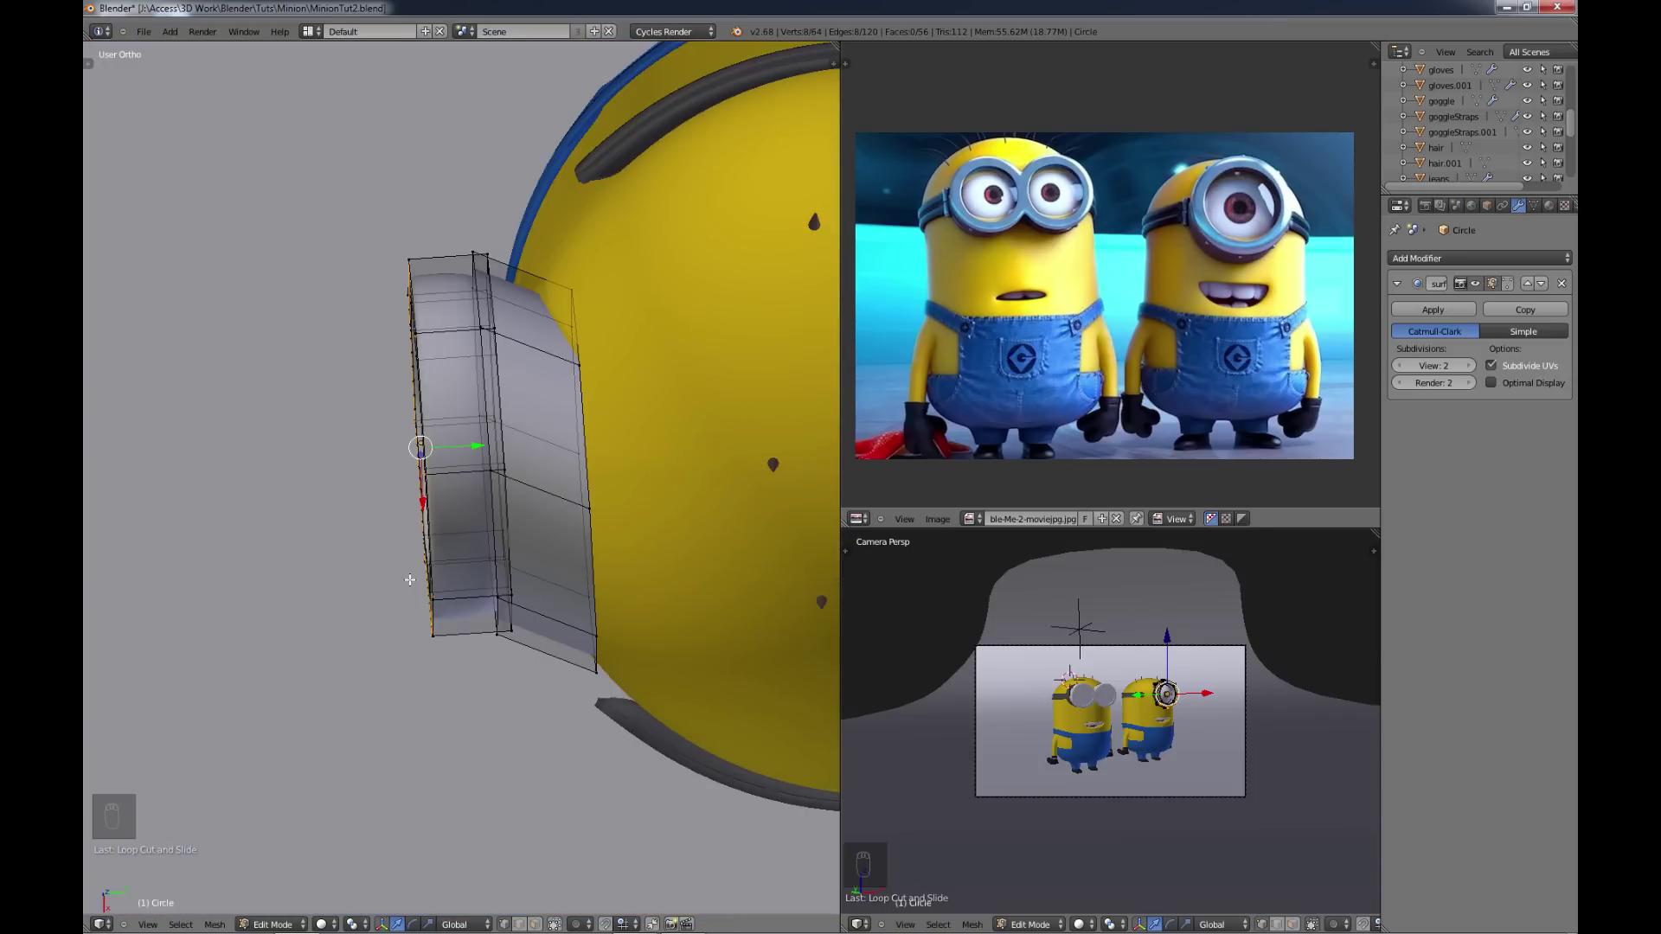
Step: Extrude and scale the rim from top view, then select the goggle's back band faces for materials
{"action": "key", "text": "KP_7"}
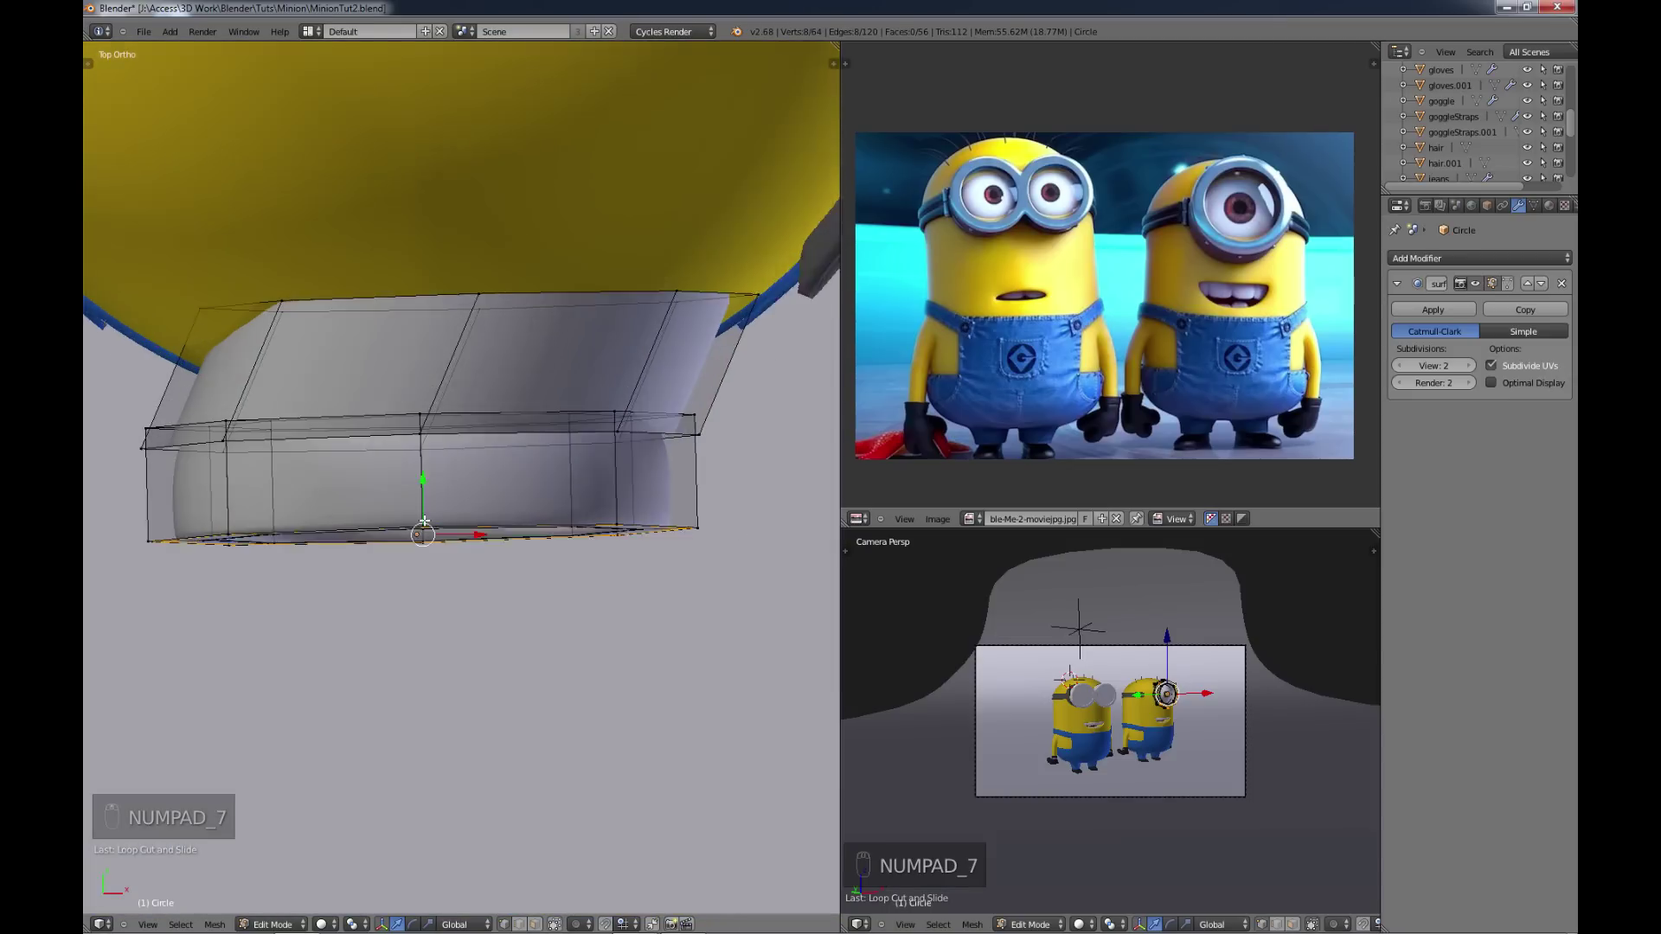
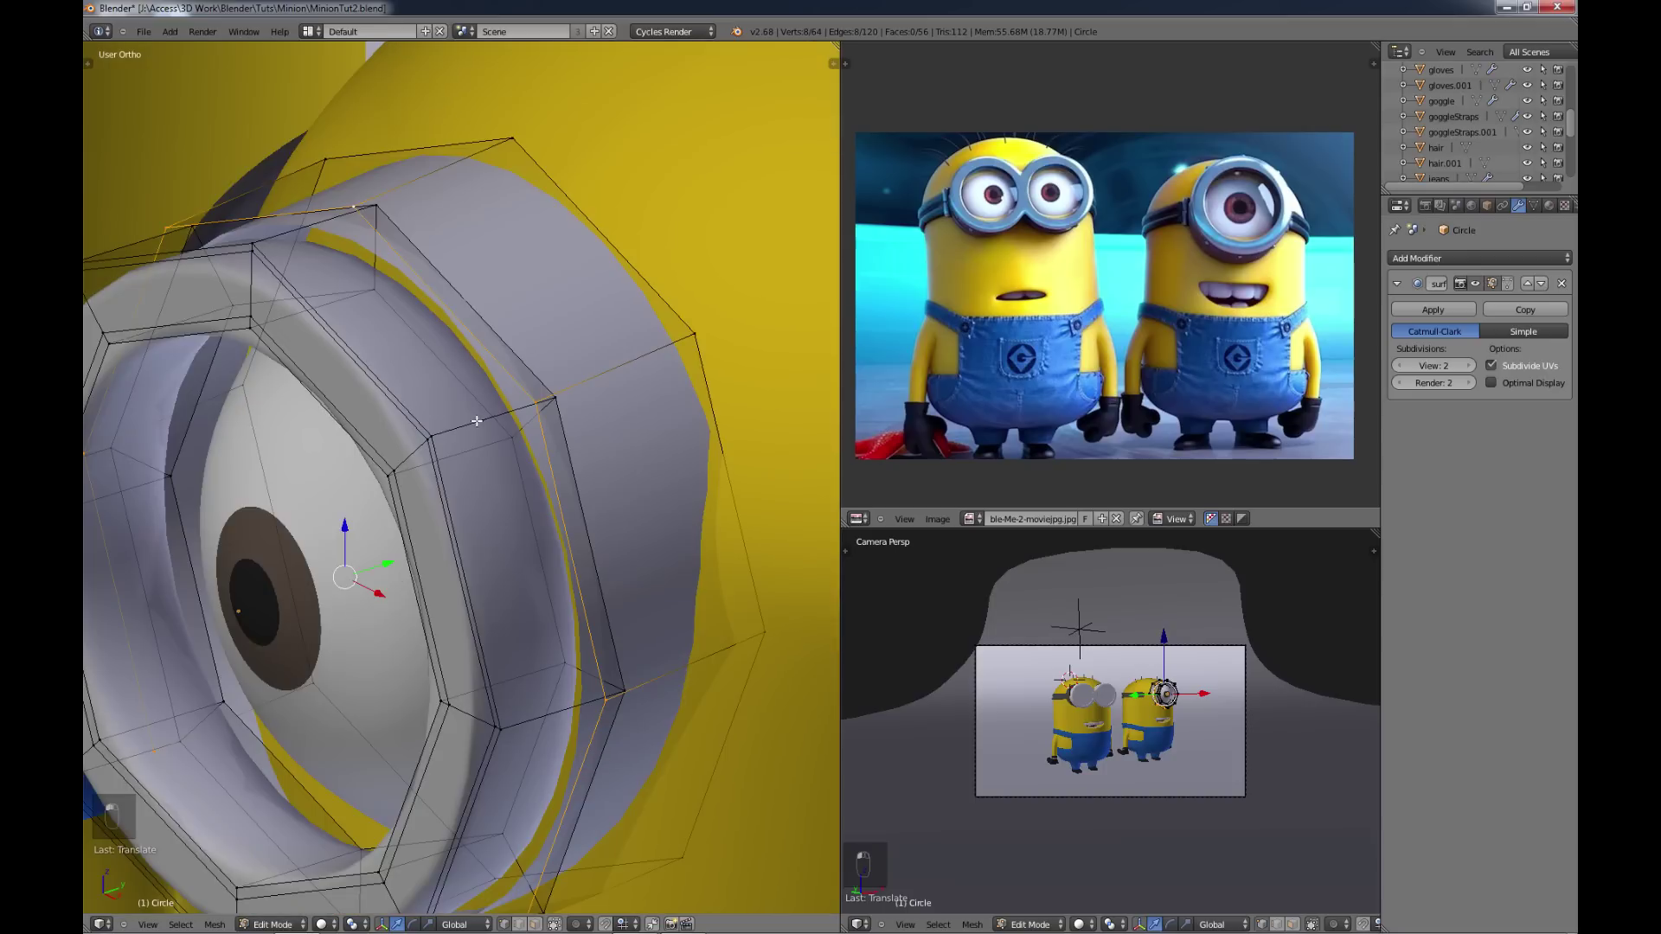
{"action": "key", "text": "e"}
{"action": "key", "text": "s"}
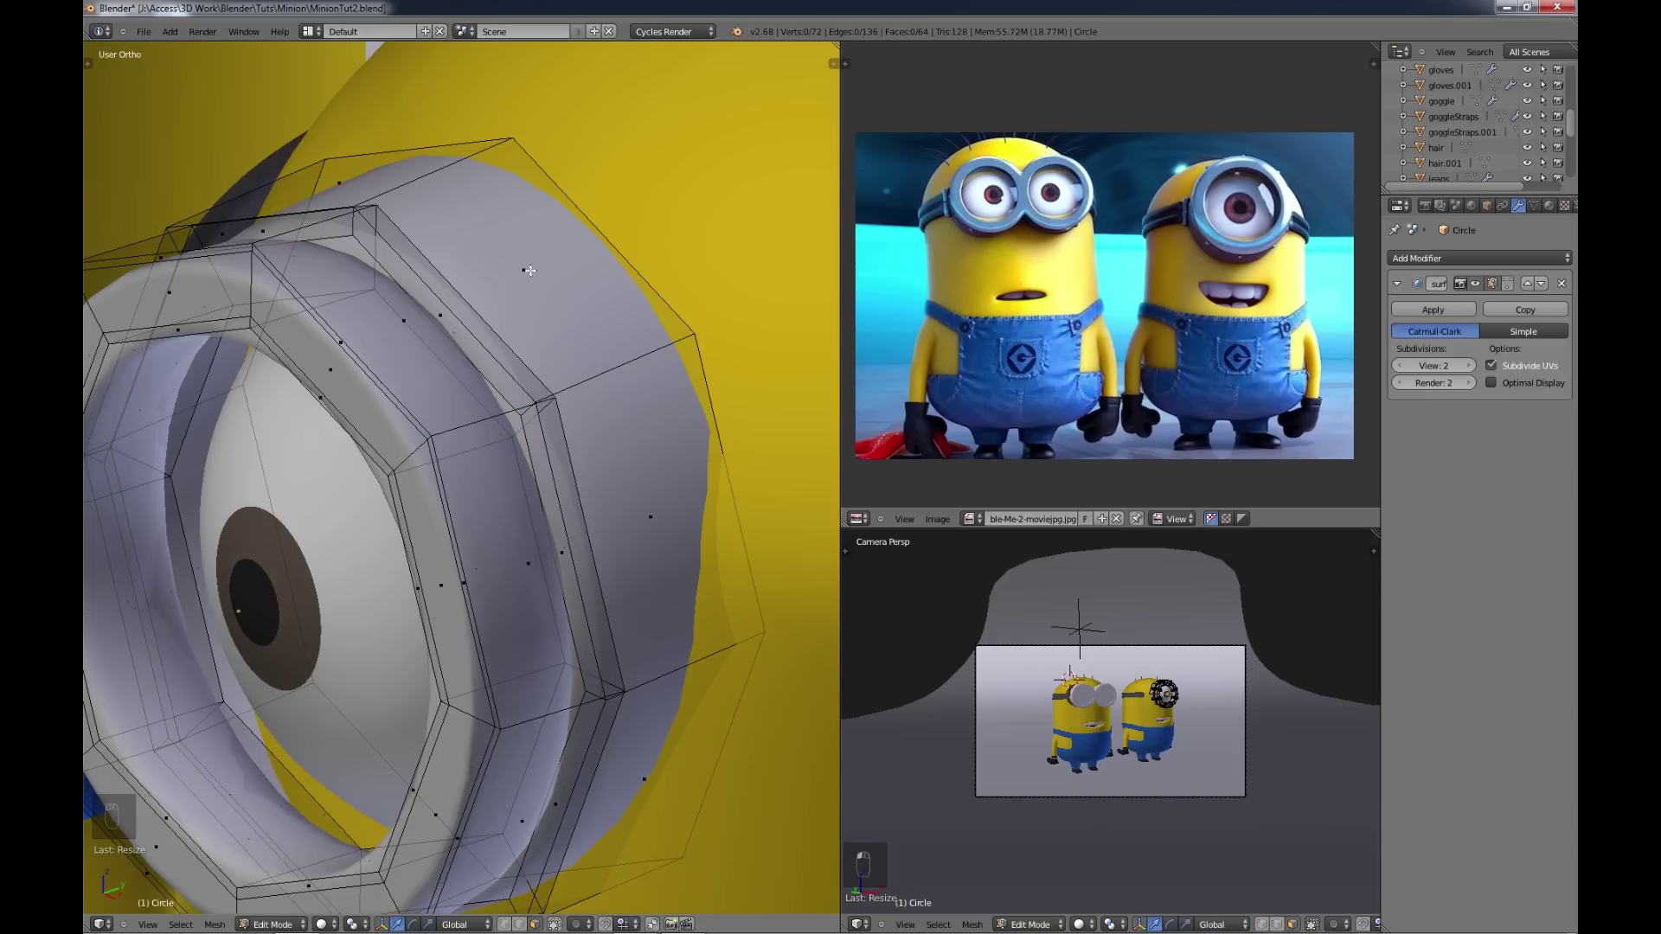
{"action": "key", "text": "l"}
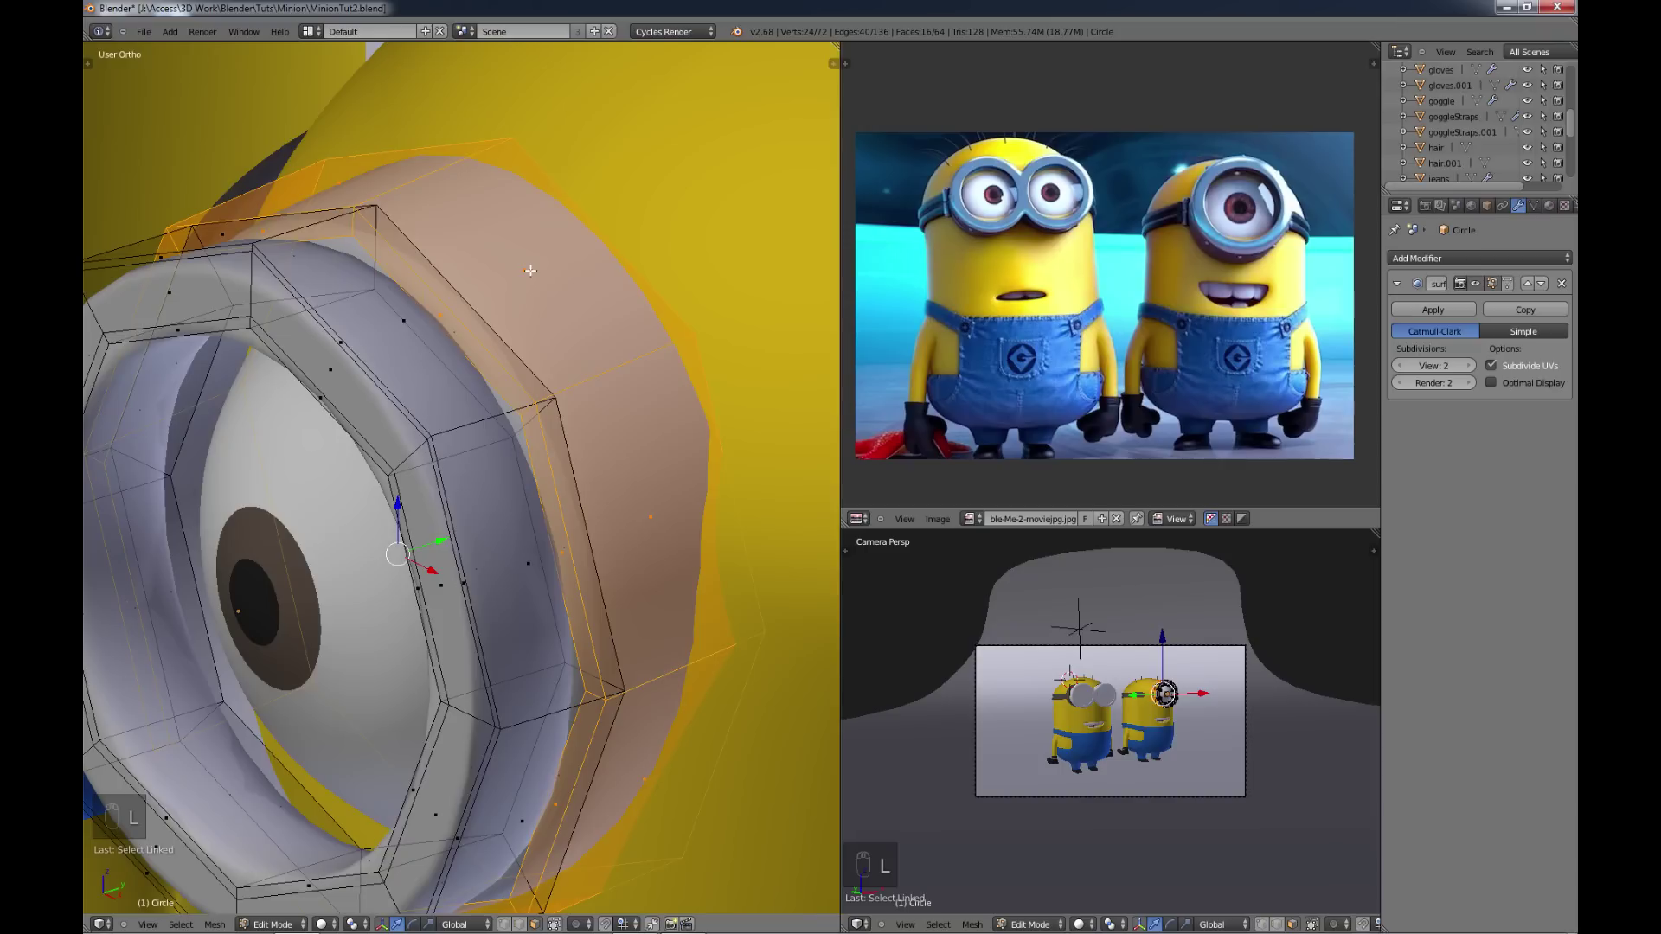
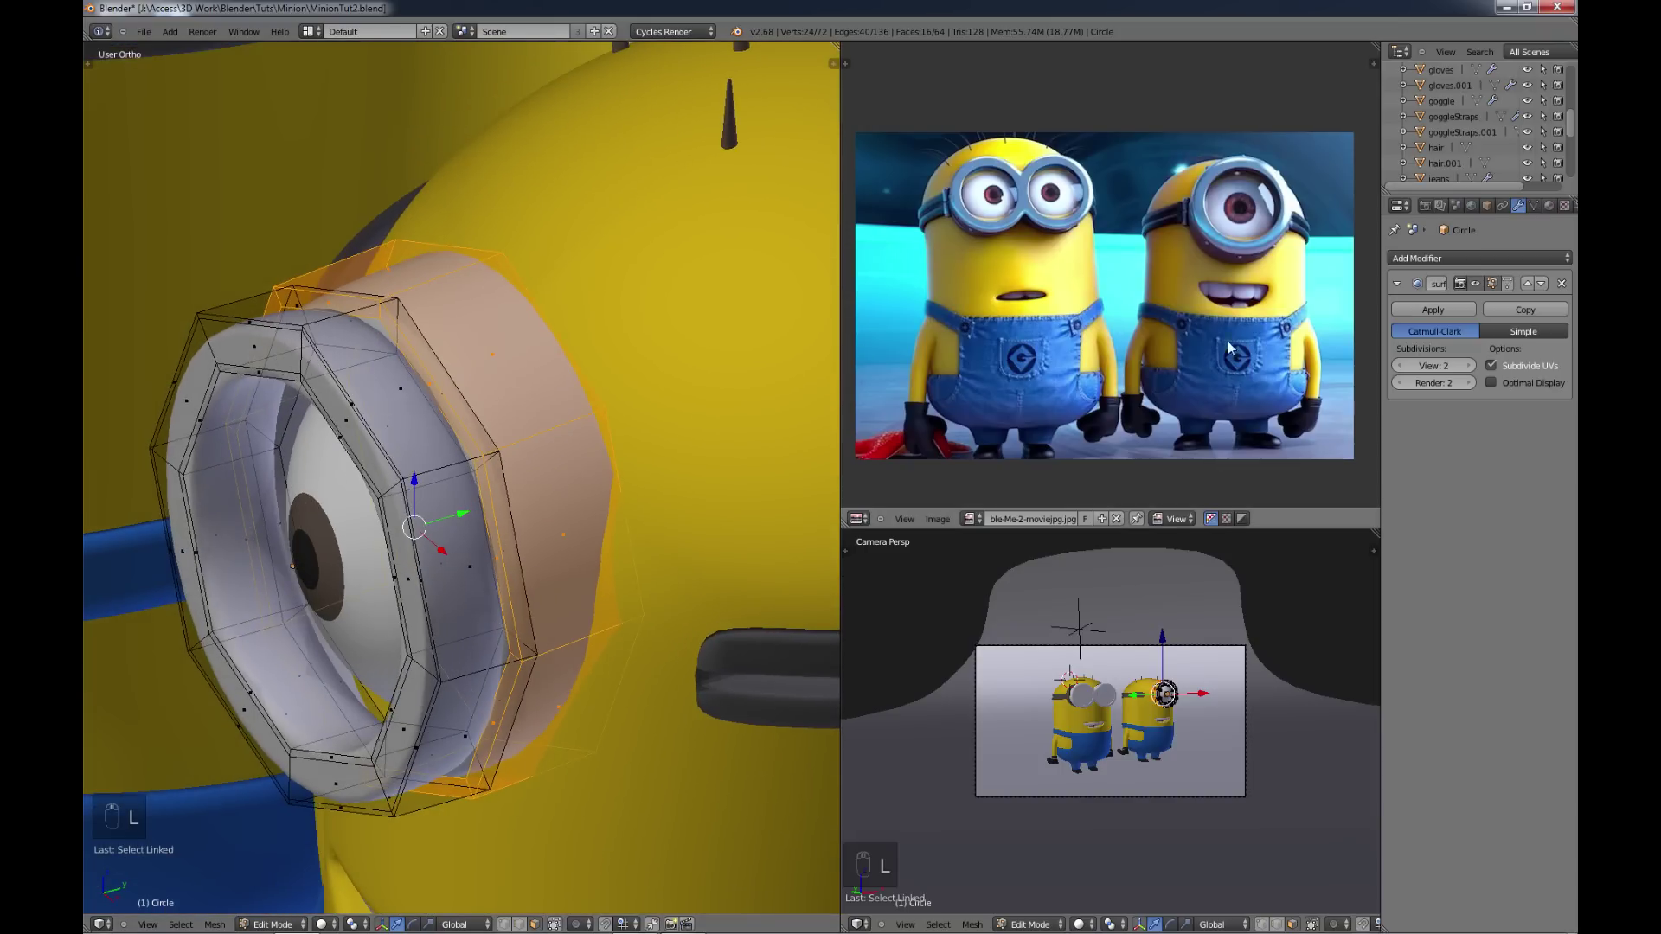
Step: Assign brown to the back band and stainlessSteel to the front rim faces, previewing the result
{"action": "left_click_drag", "start_coordinate": [1553, 219], "coordinate": [1510, 302]}
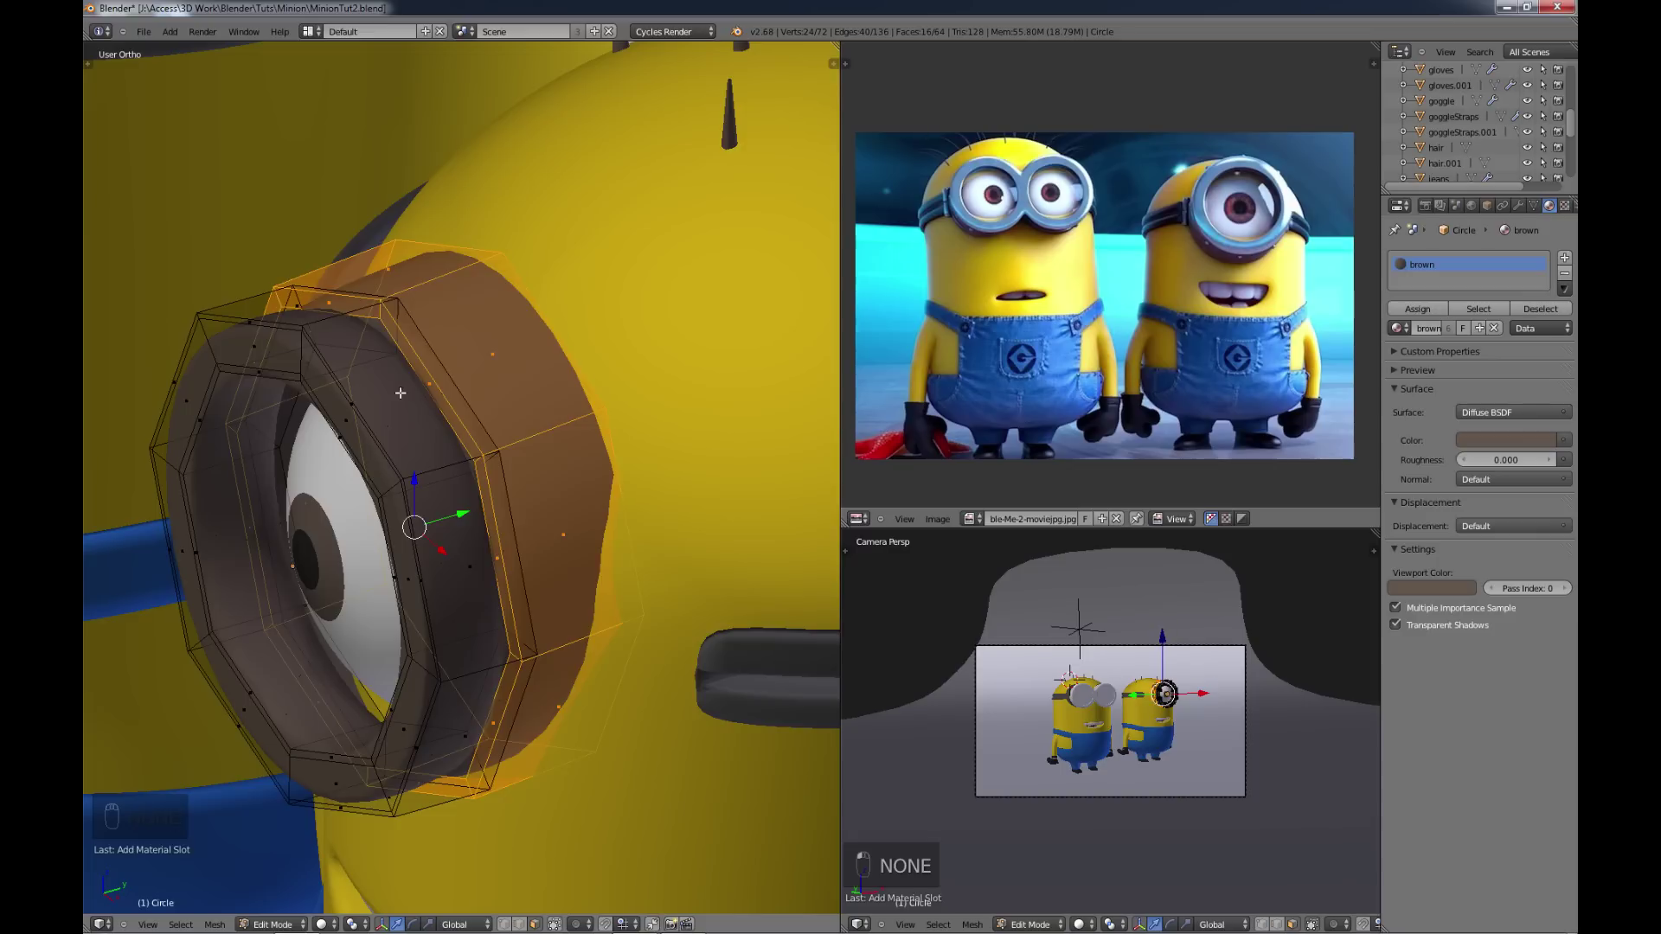
{"action": "key", "text": "l"}
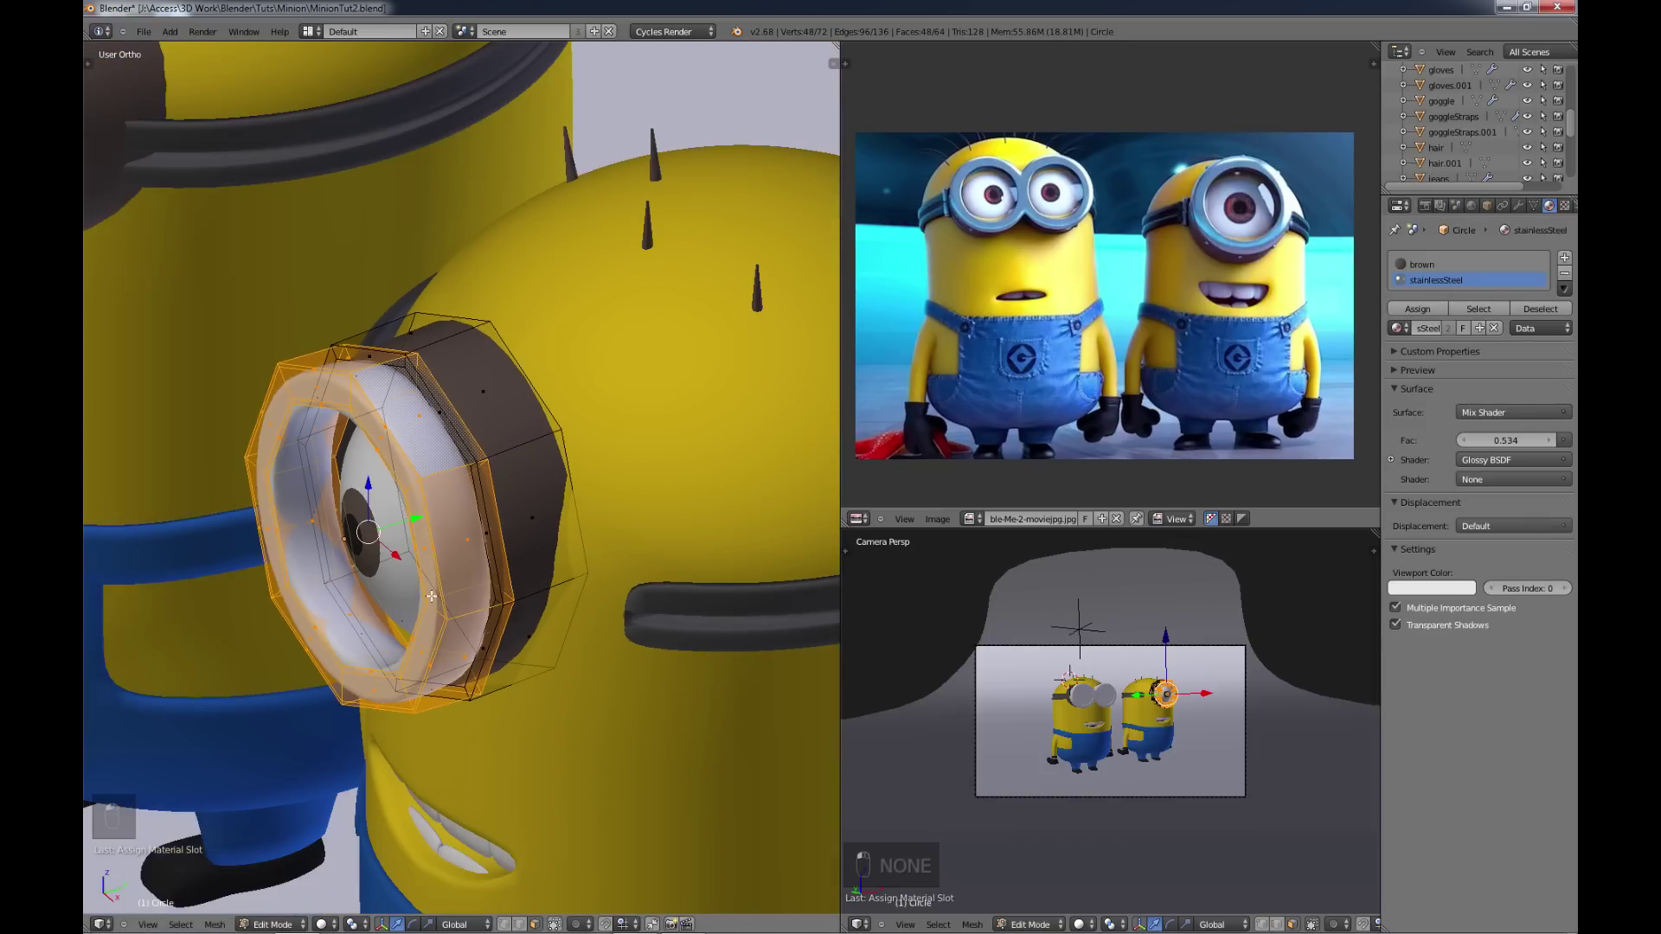
{"action": "key", "text": "a"}
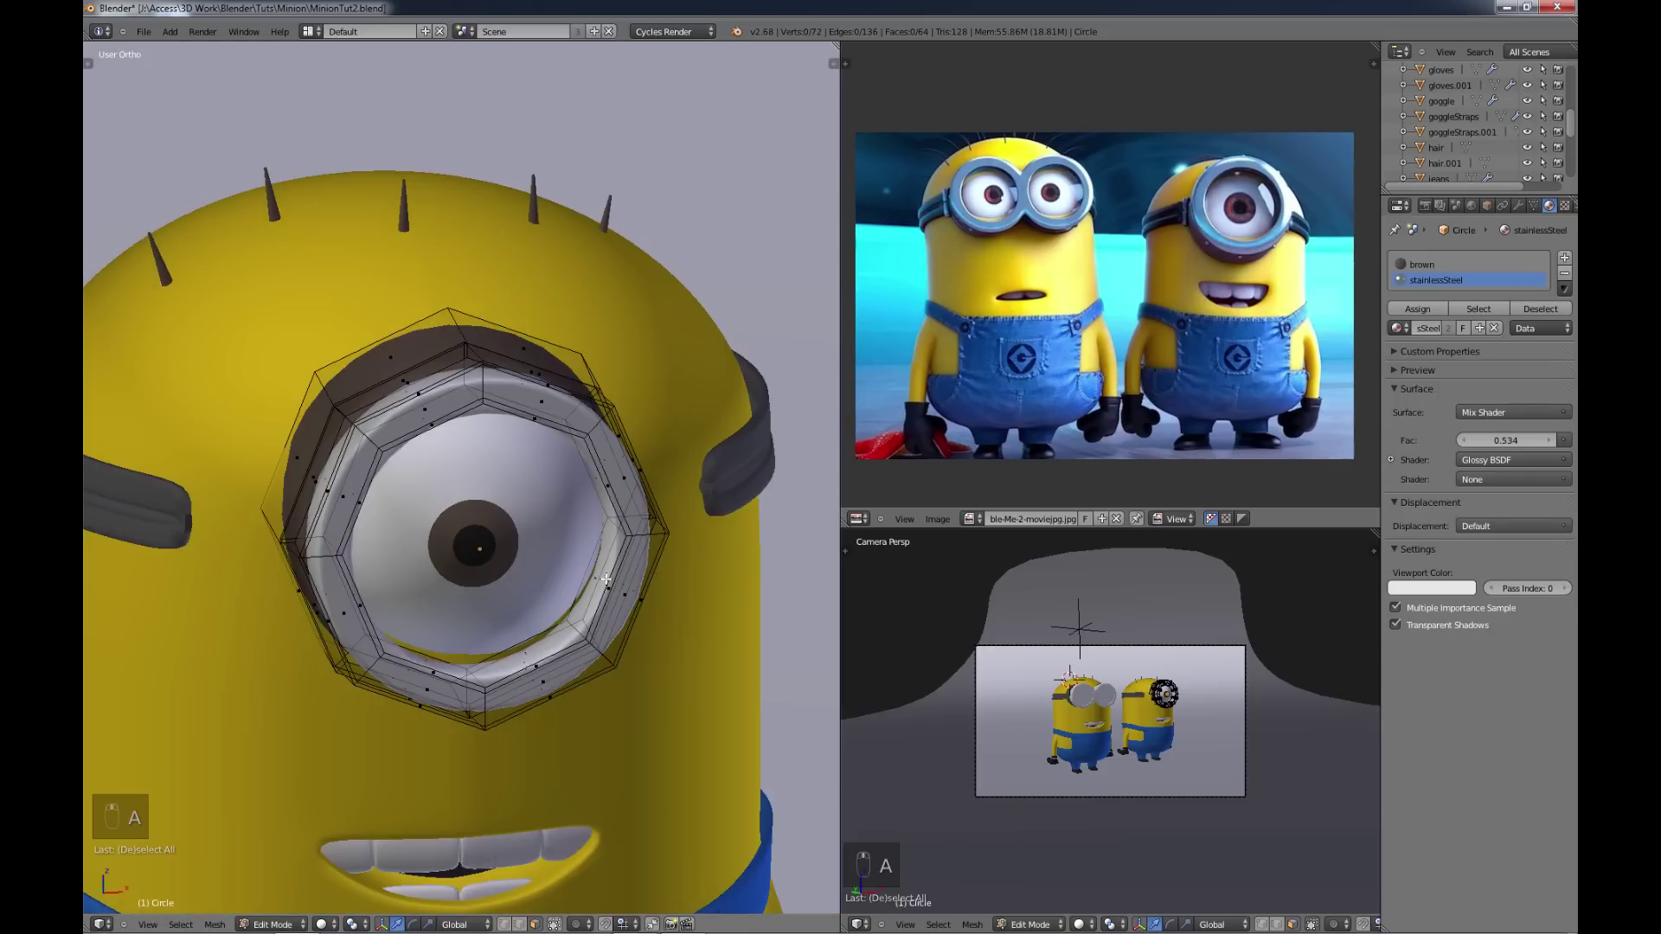
{"action": "key", "text": "Tab"}
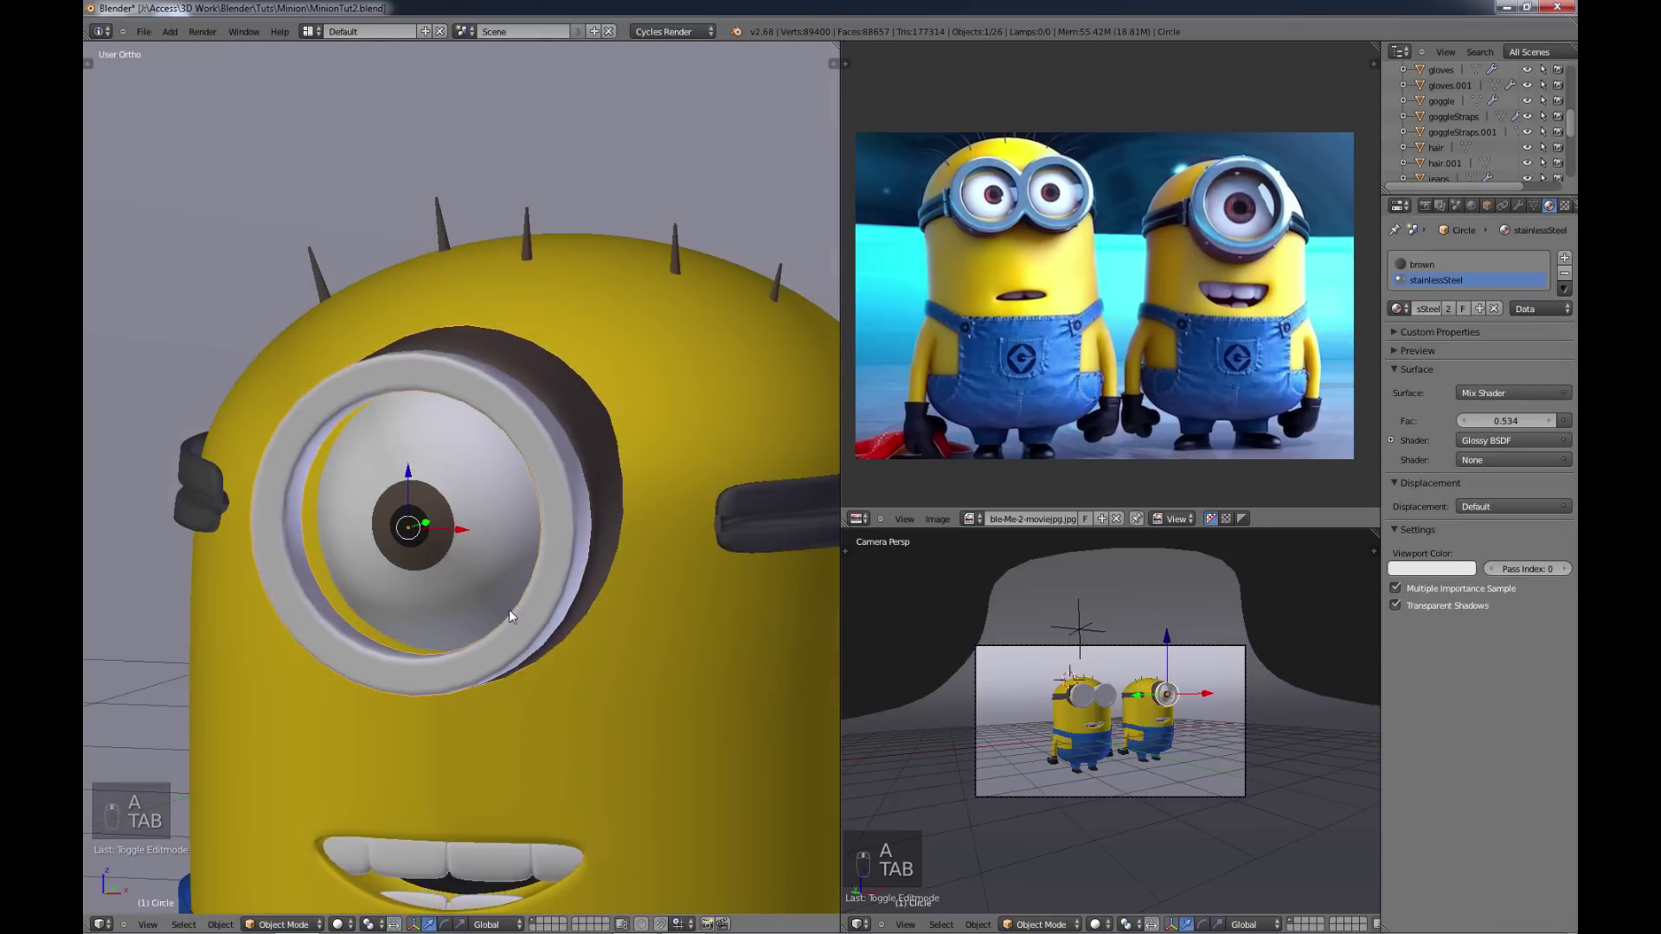
{"action": "key", "text": "Tab"}
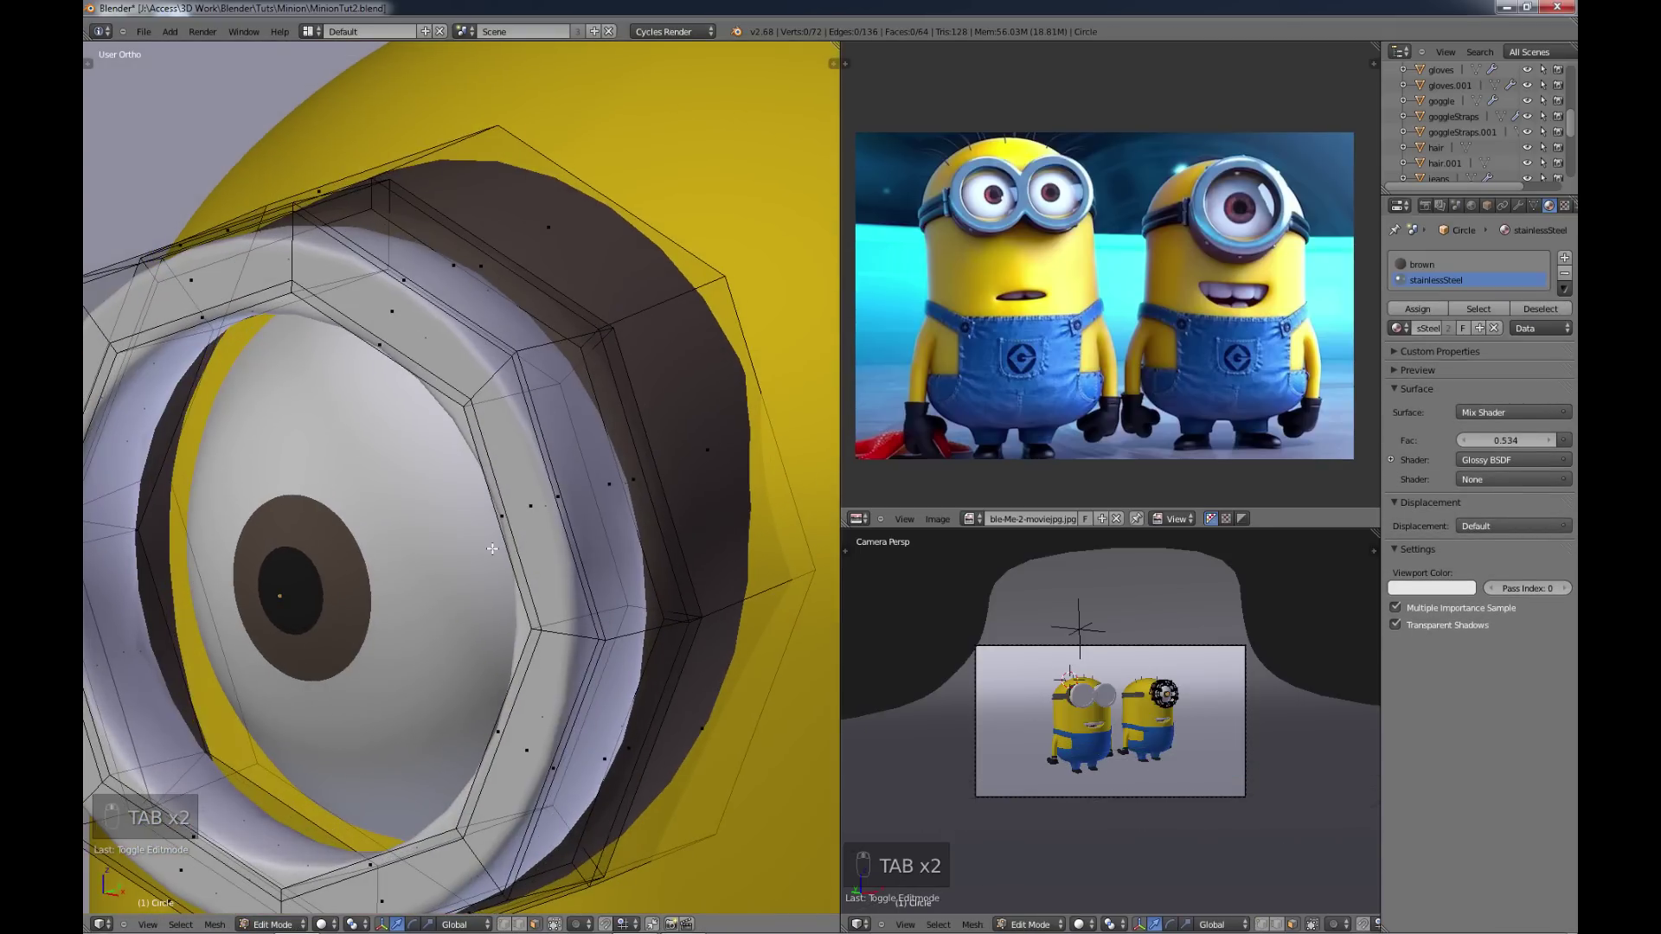
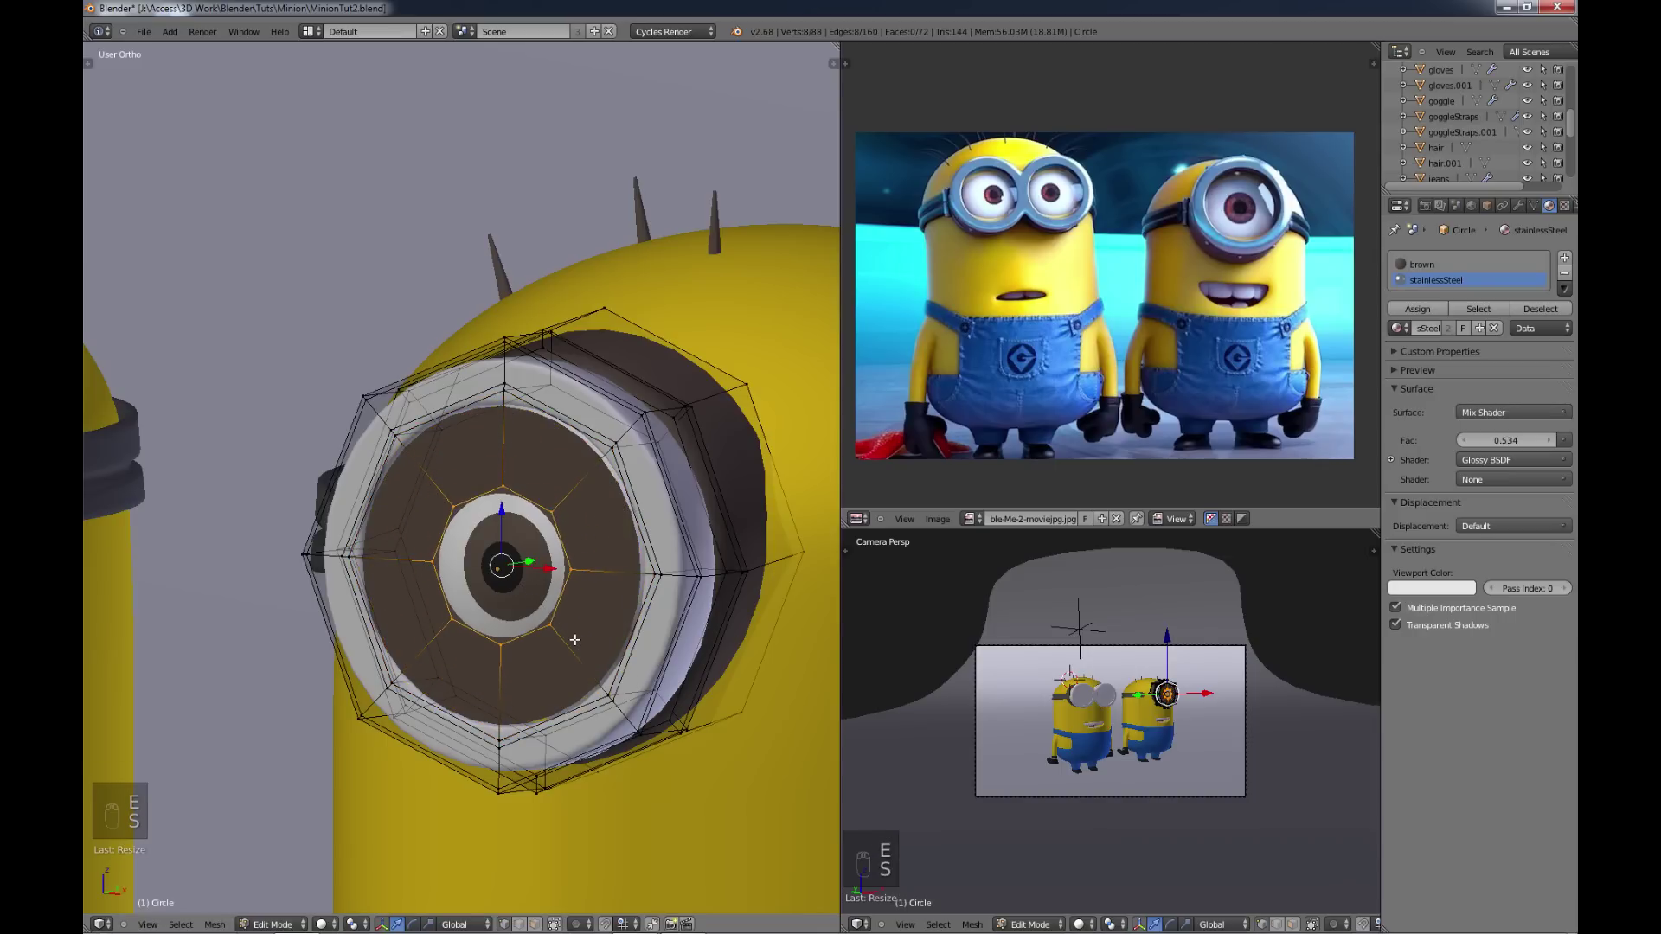
Step: Merge the inner vertices at center into a lens, give it a glass material and scale the lens faces
{"action": "key", "text": "alt+m"}
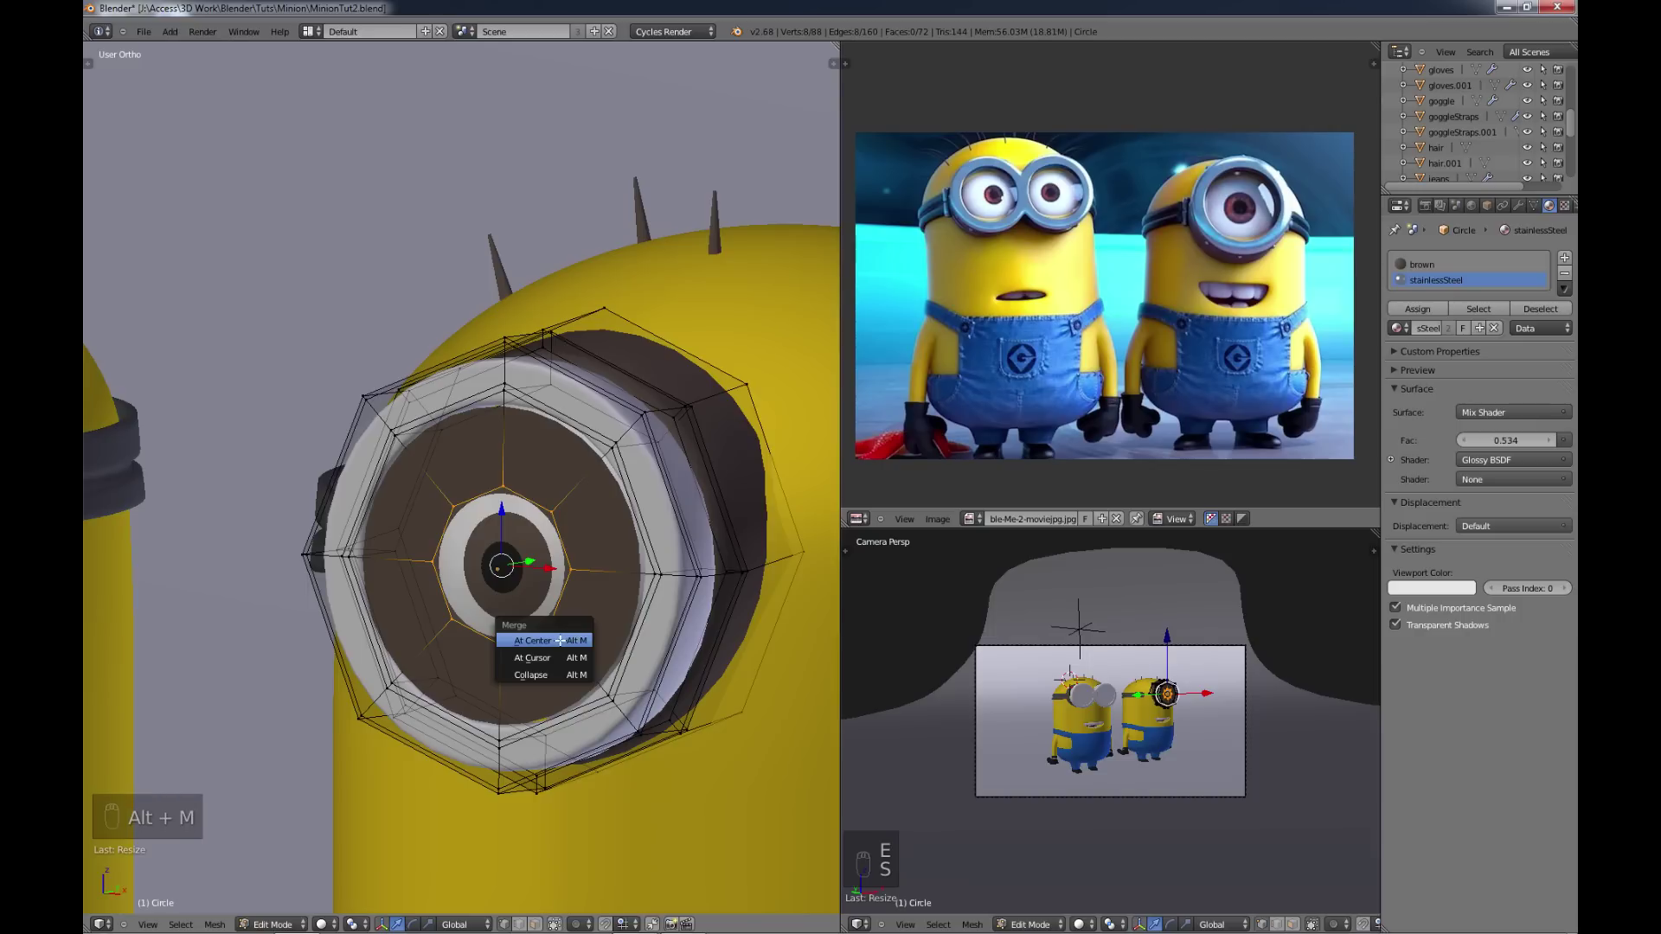
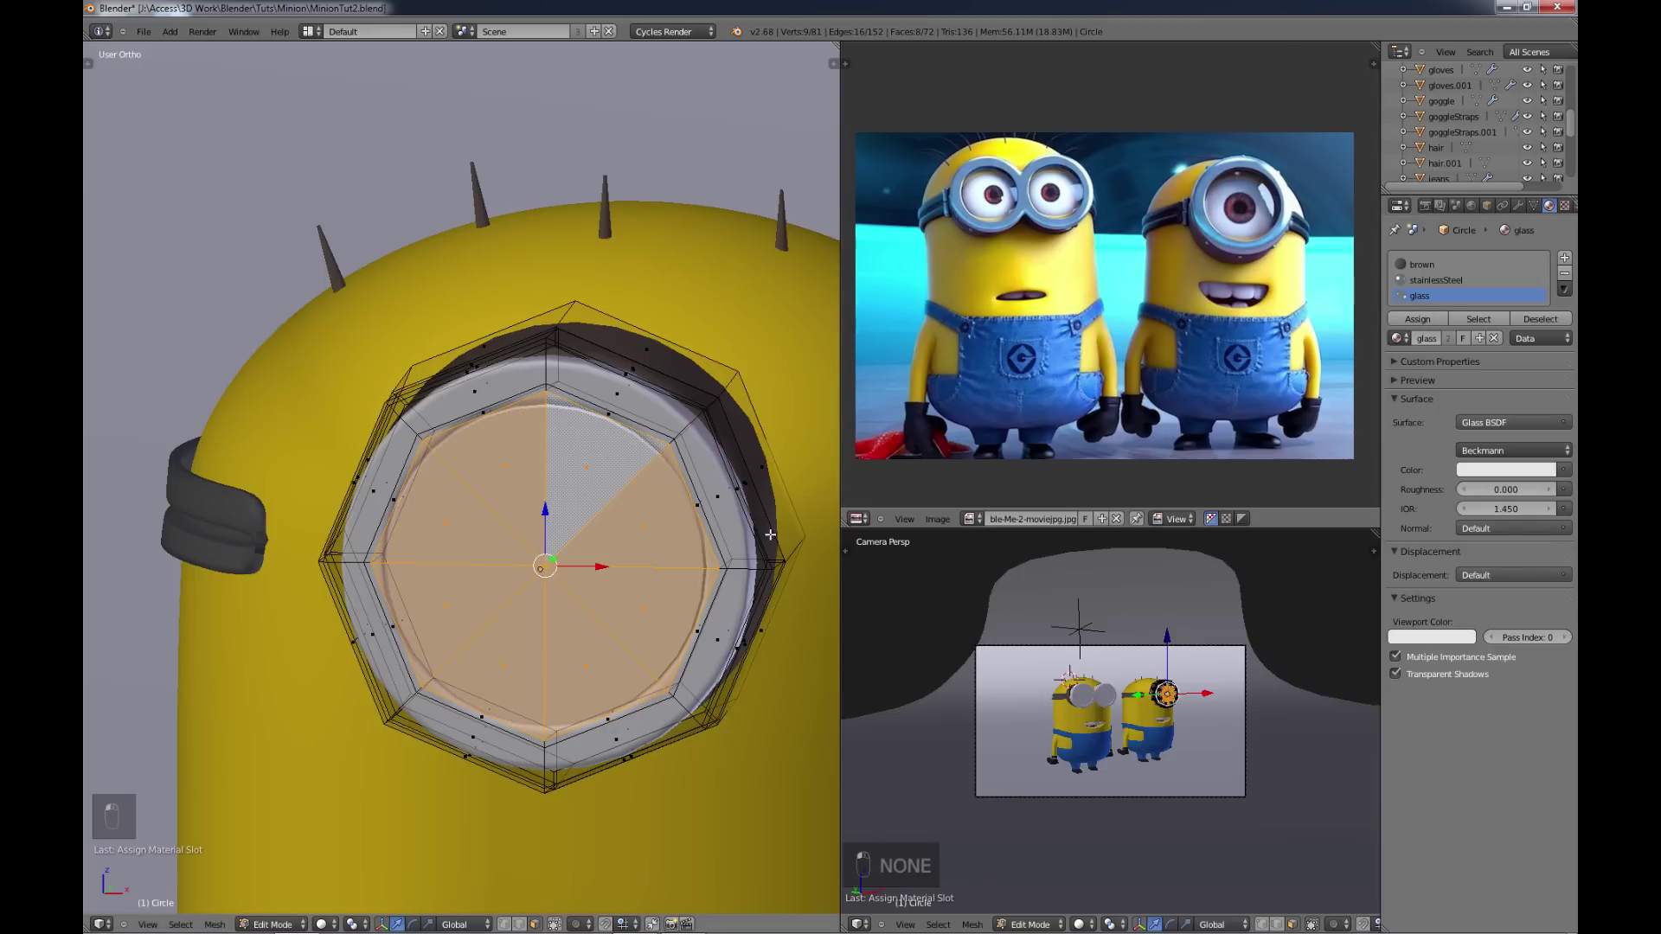
{"action": "key", "text": "s"}
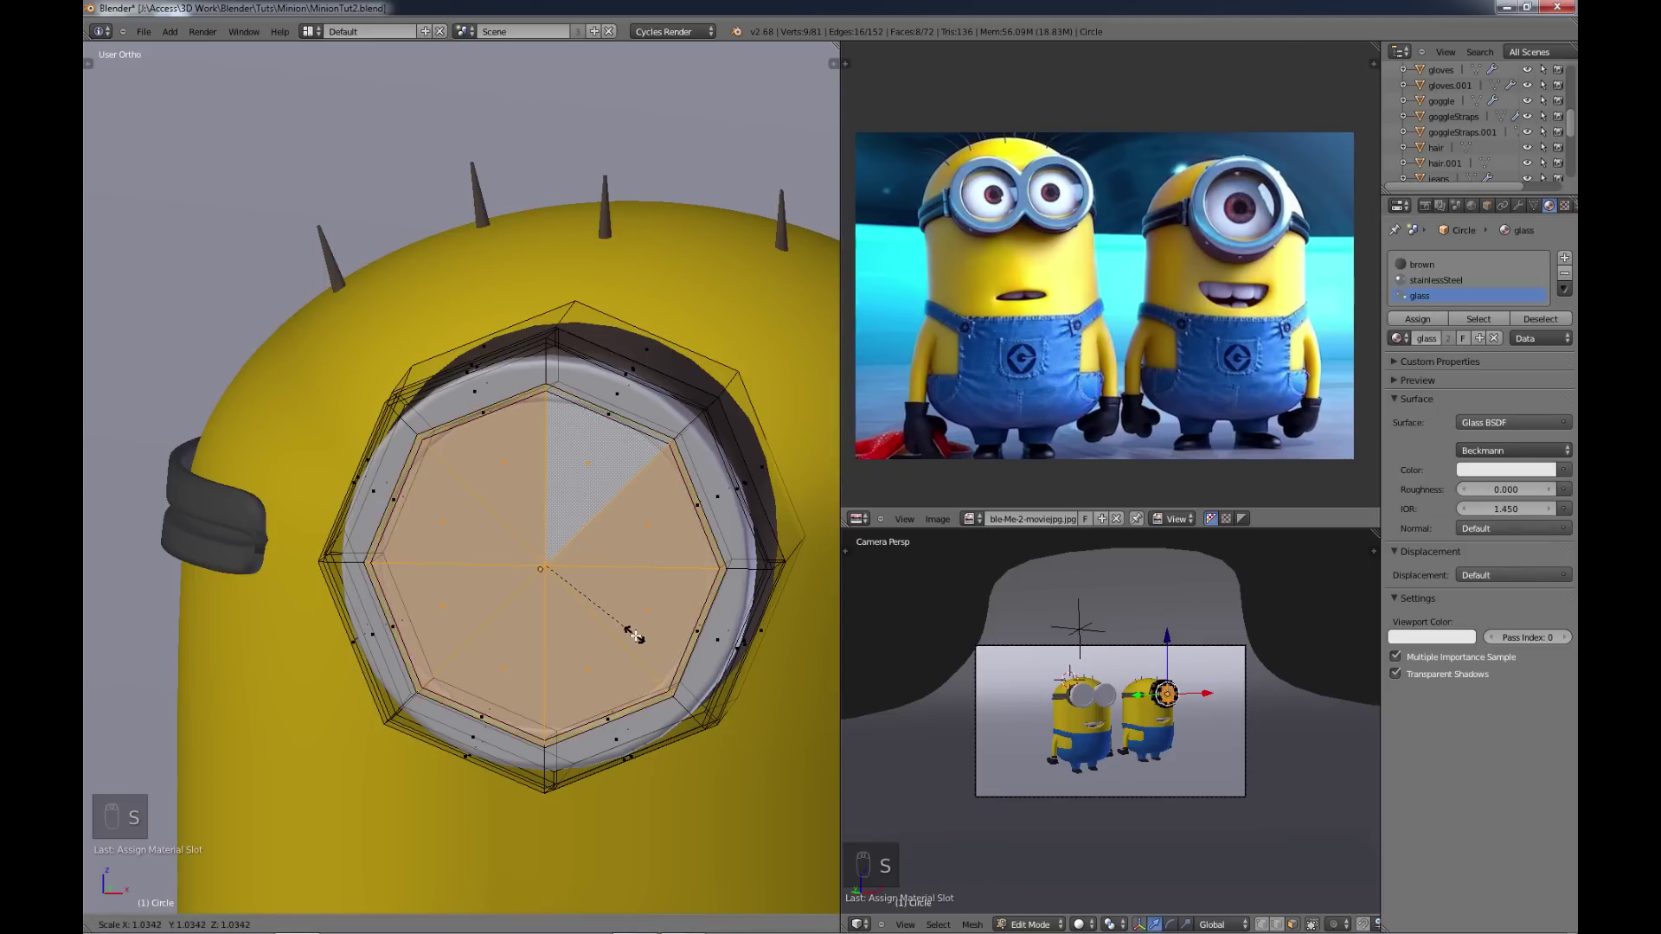
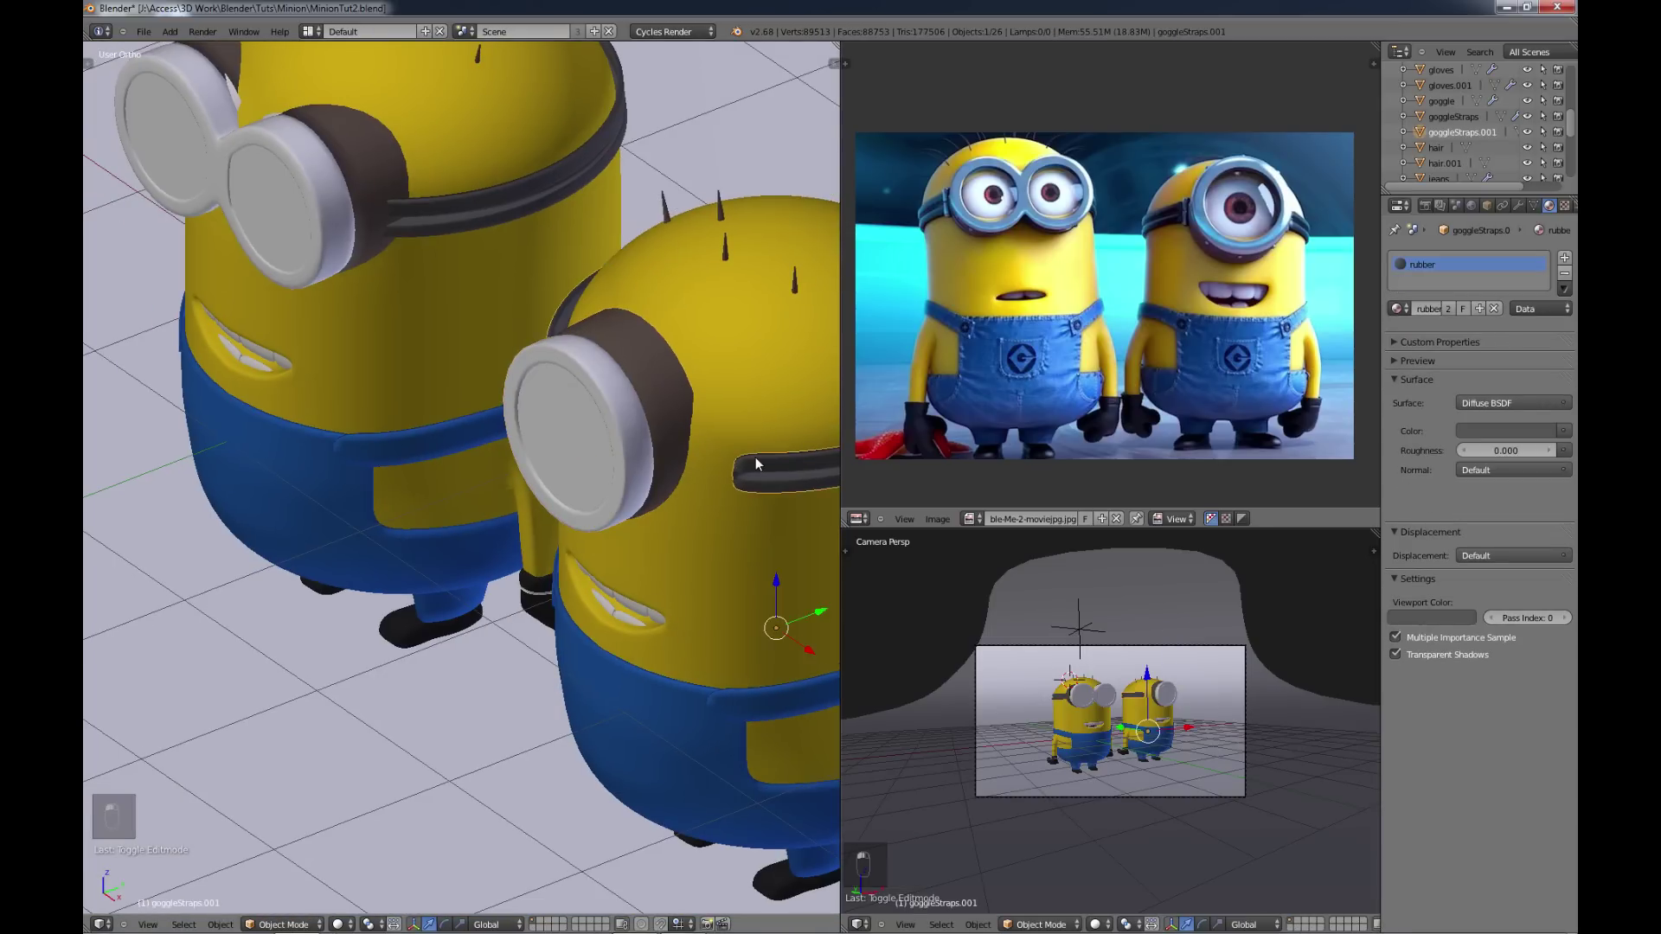
Step: From top view move the strap ends against the head and into the goggle rim
{"action": "key", "text": "Tab"}
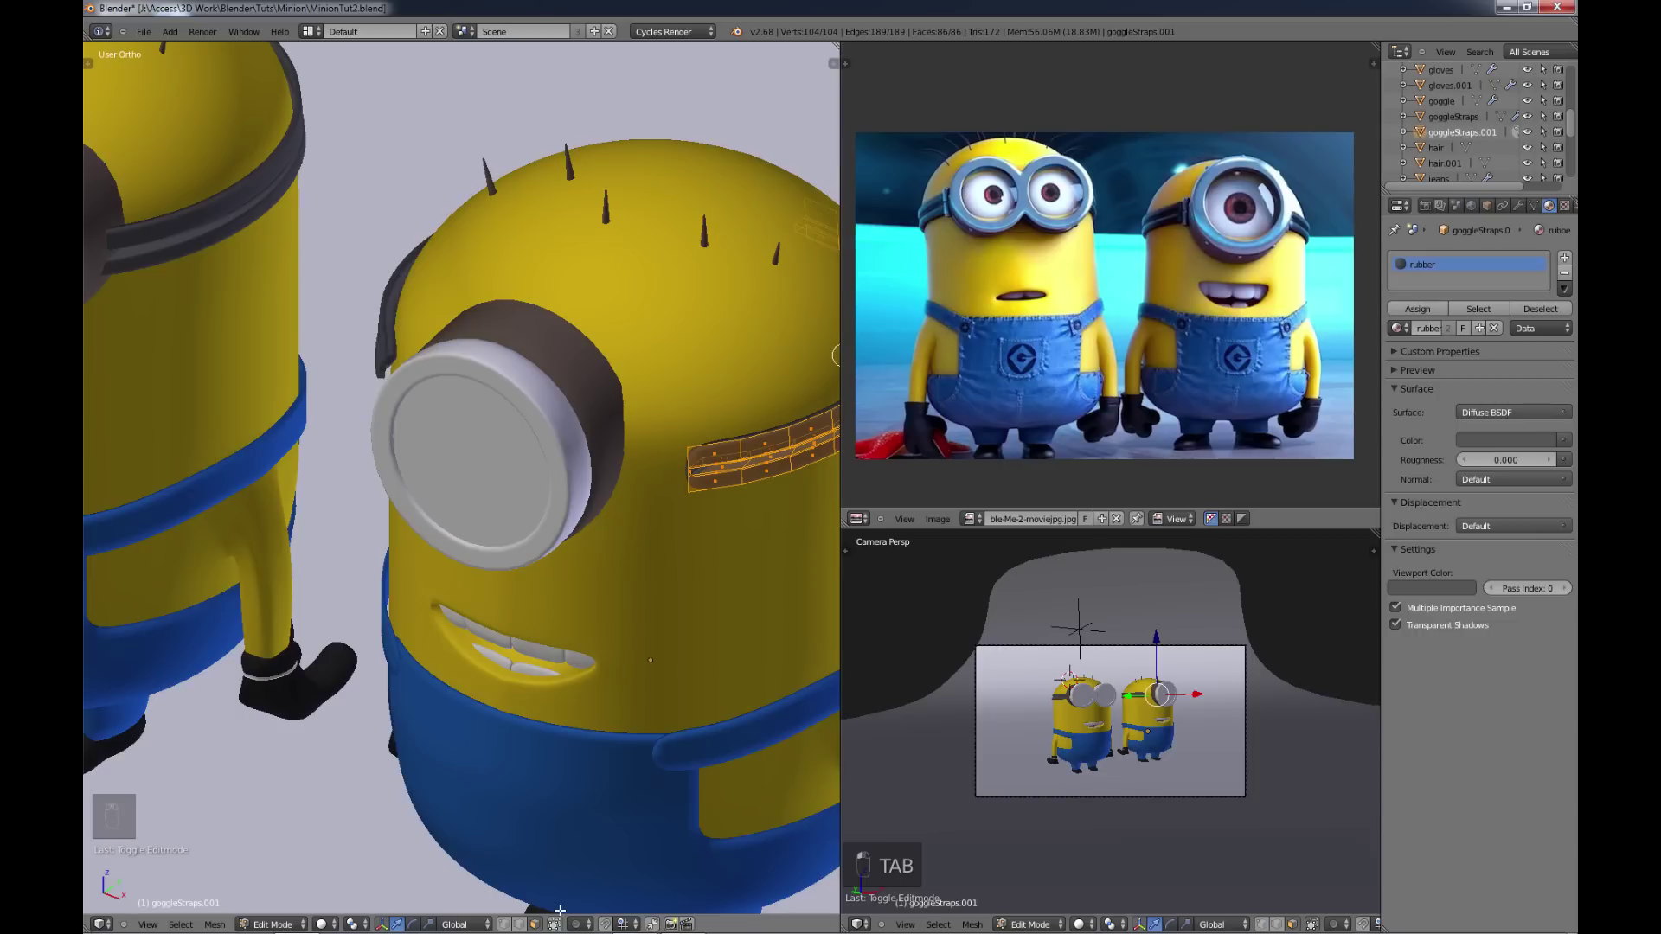
{"action": "key", "text": "ctrl+z"}
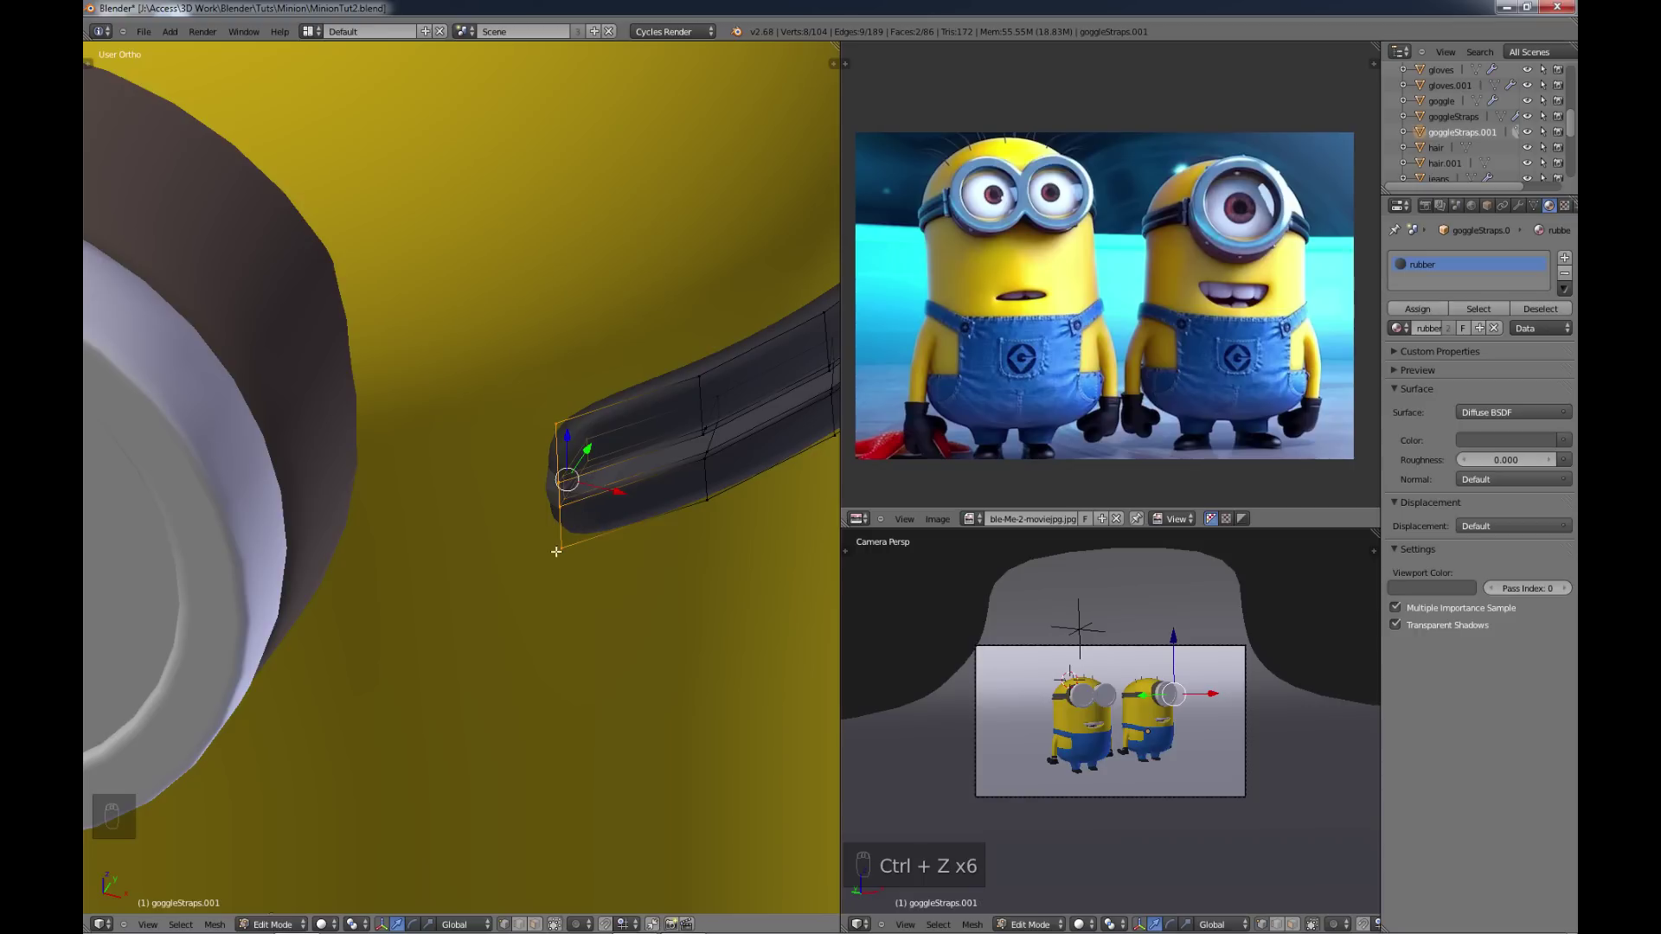
{"action": "key", "text": "KP_7"}
{"action": "key", "text": "KP_7"}
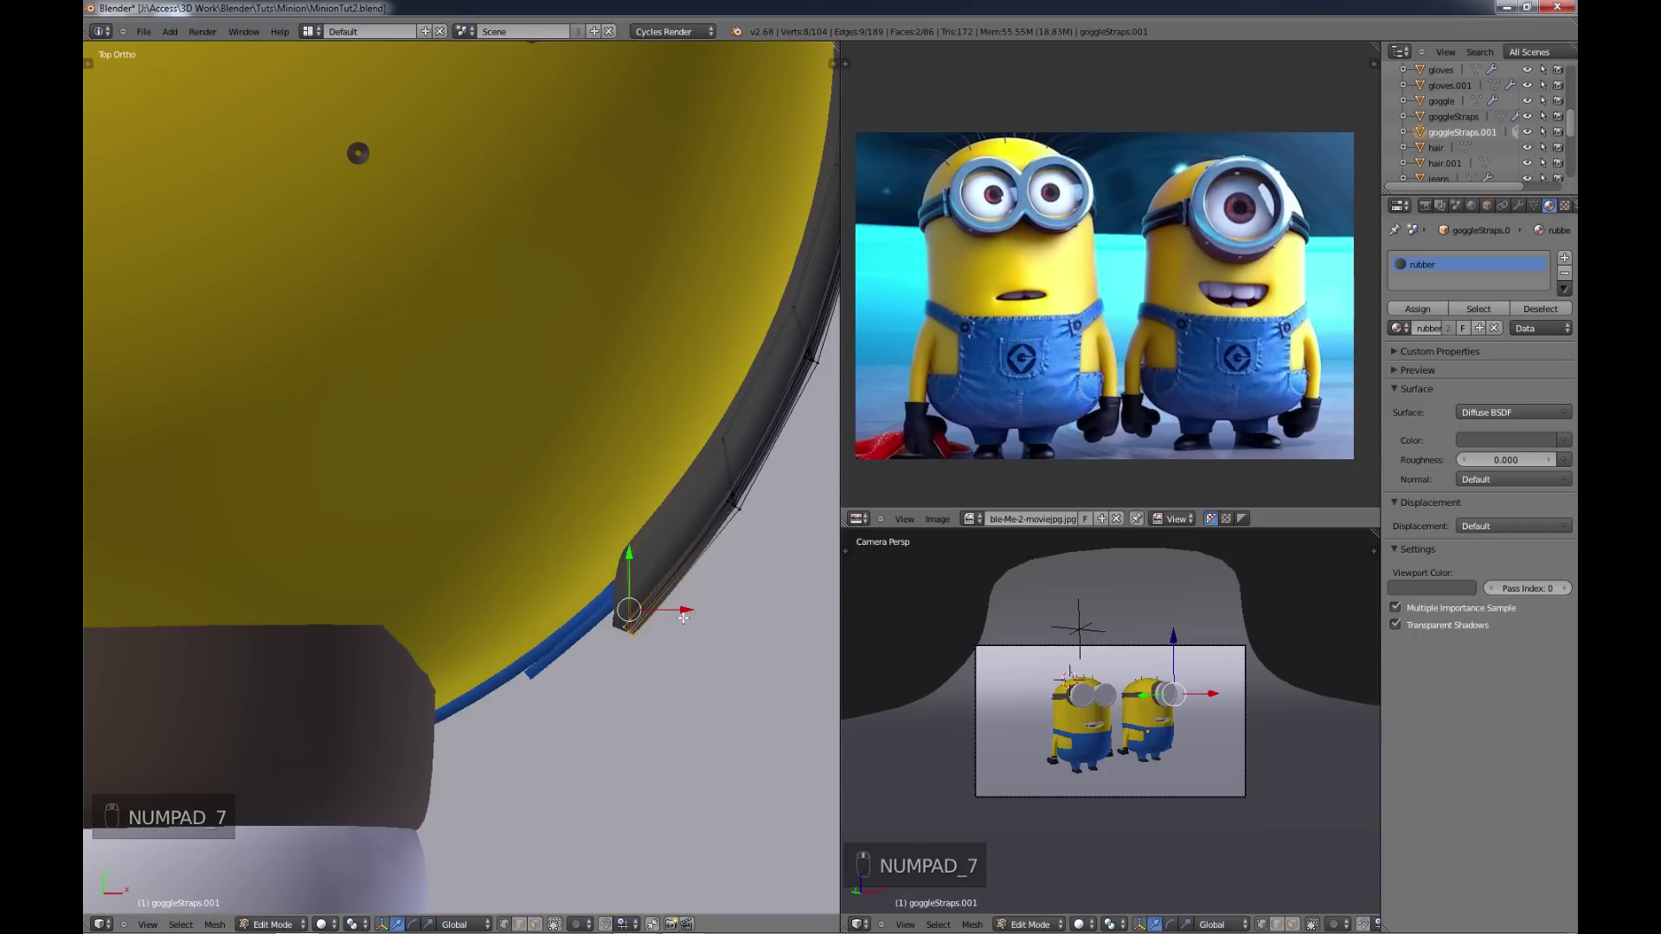
{"action": "key", "text": "g"}
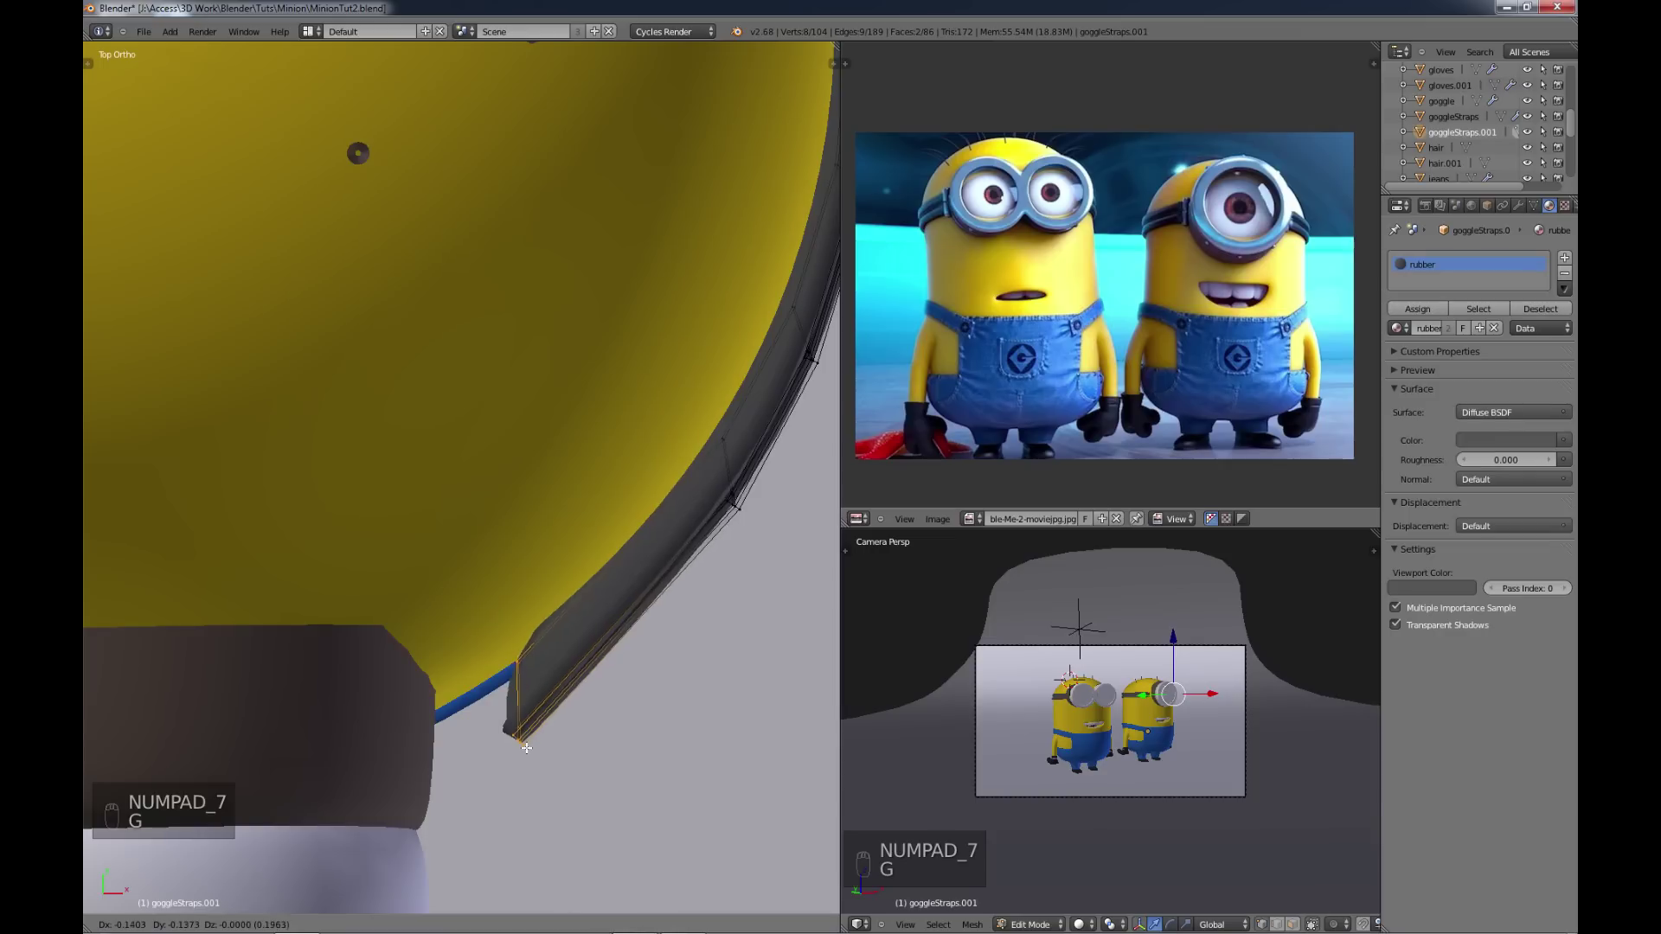
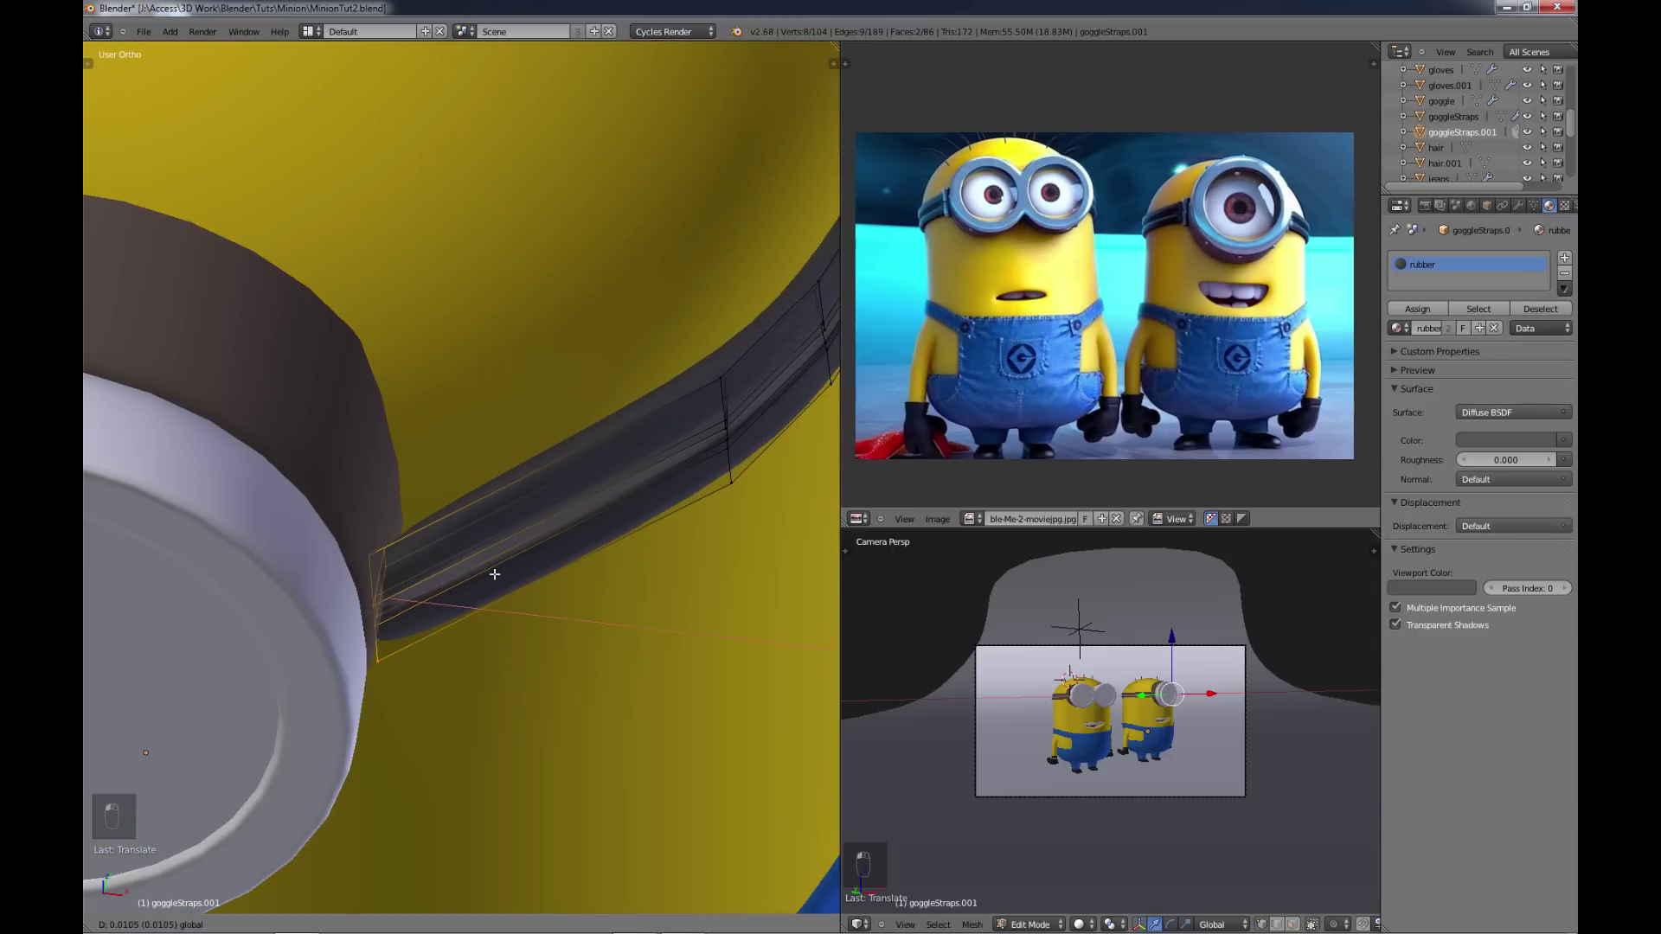
{"action": "key", "text": "g"}
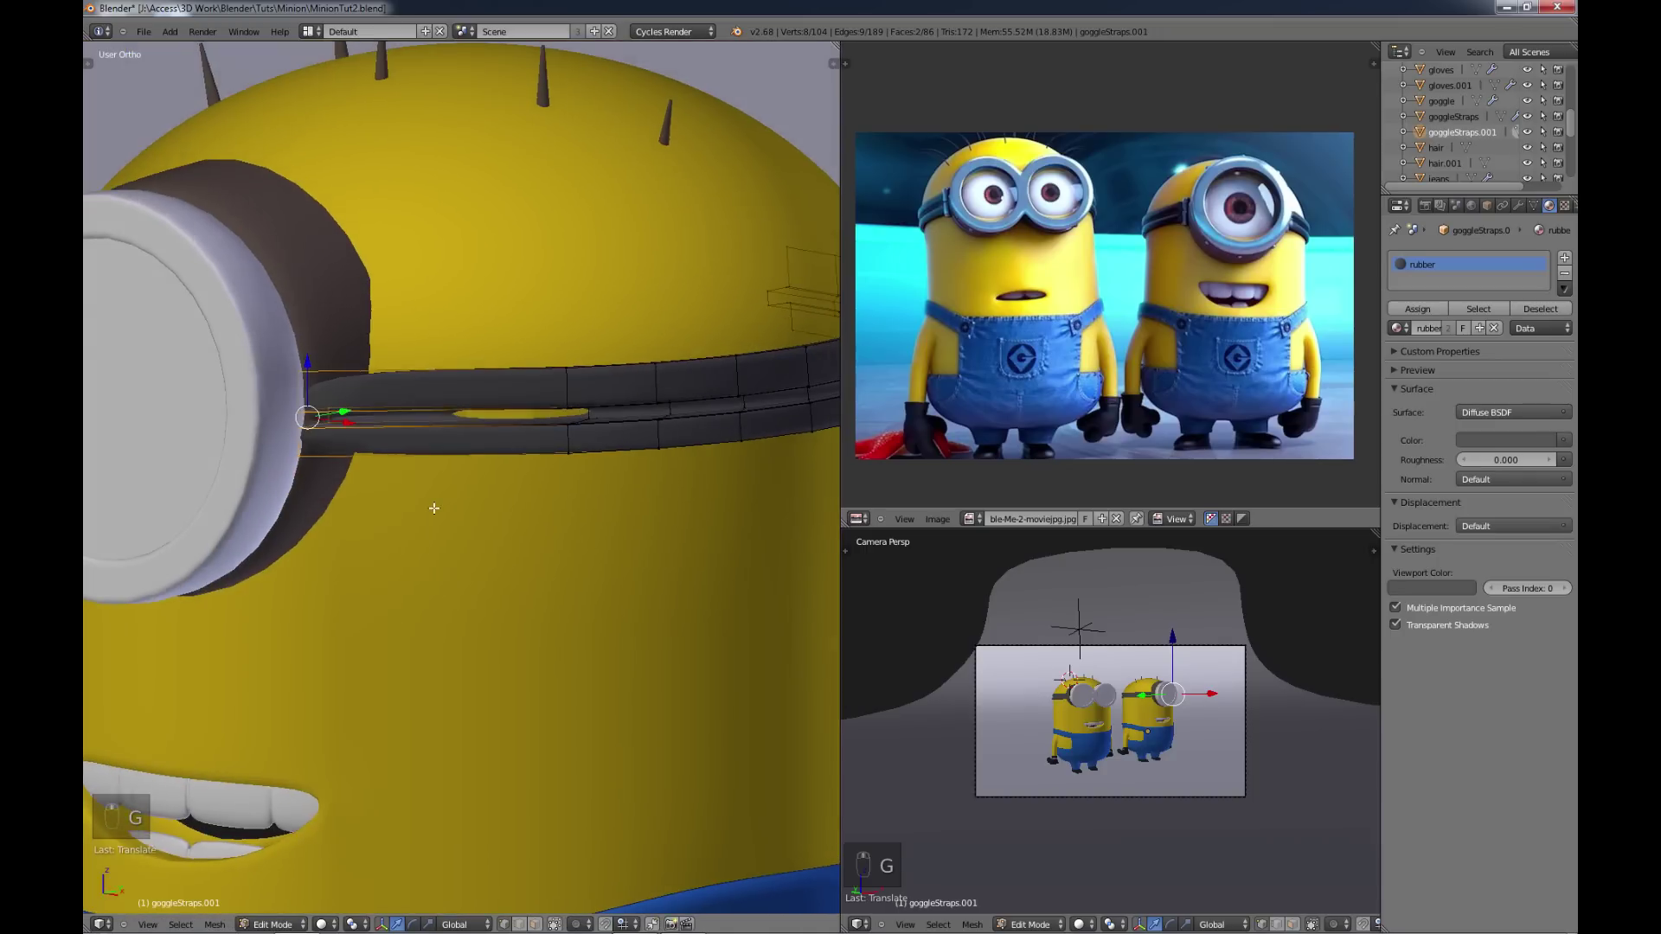
Step: Add a loop cut along the strap and adjust it so the strap wraps snugly around the head
{"action": "key", "text": "ctrl+r"}
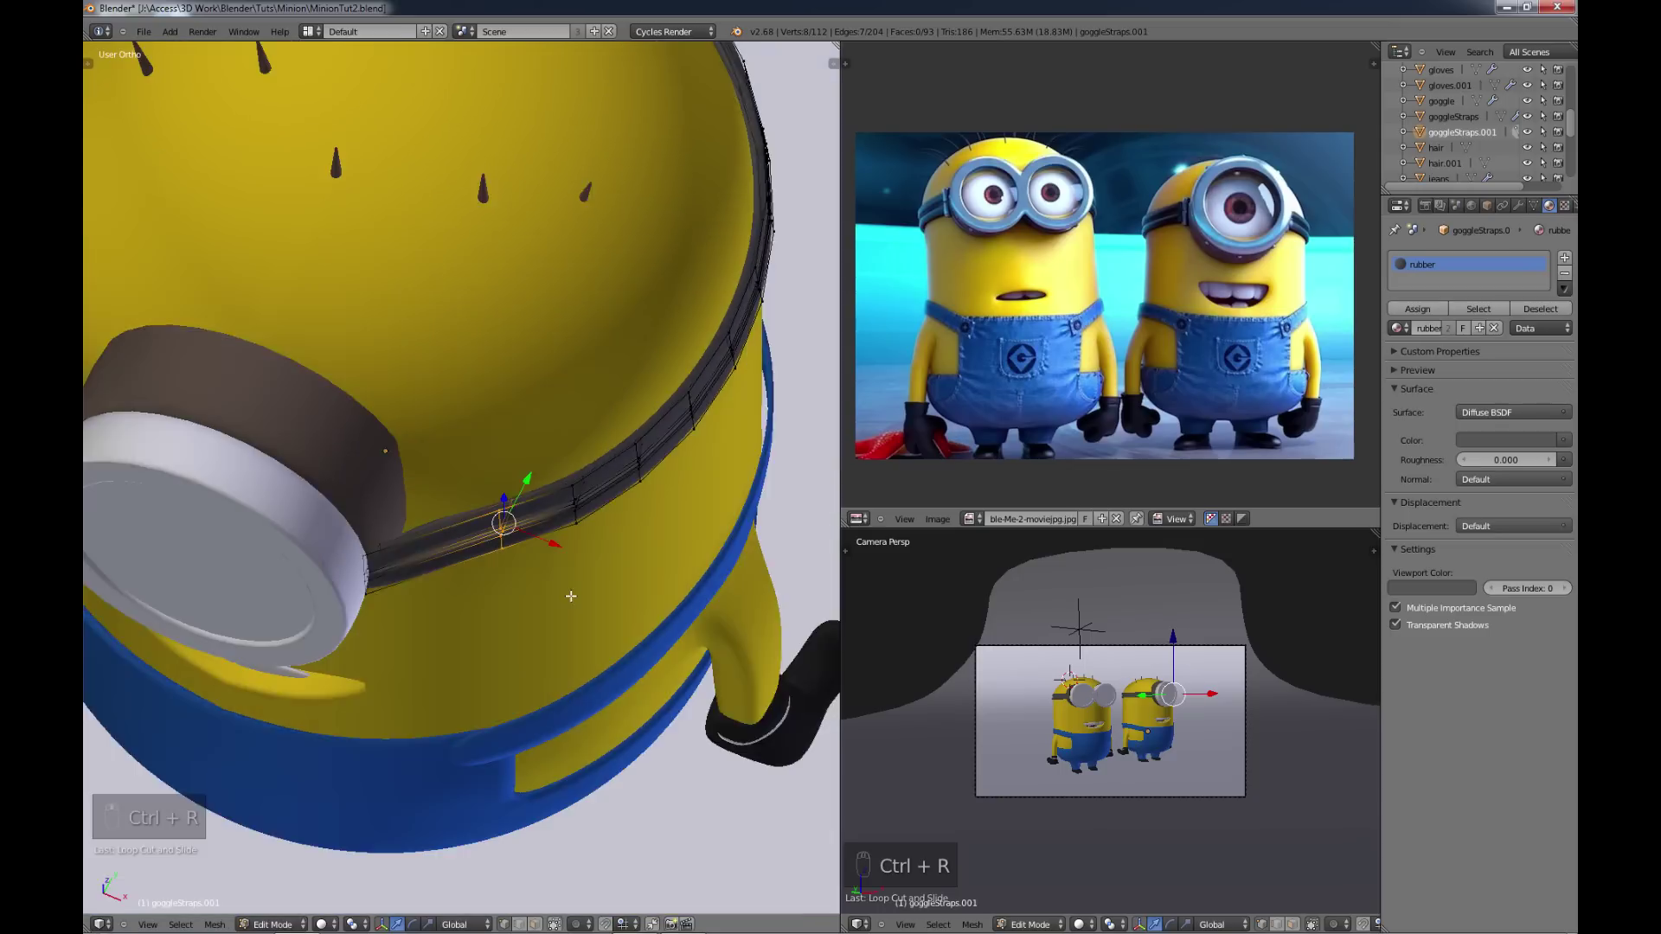
{"action": "key", "text": "g"}
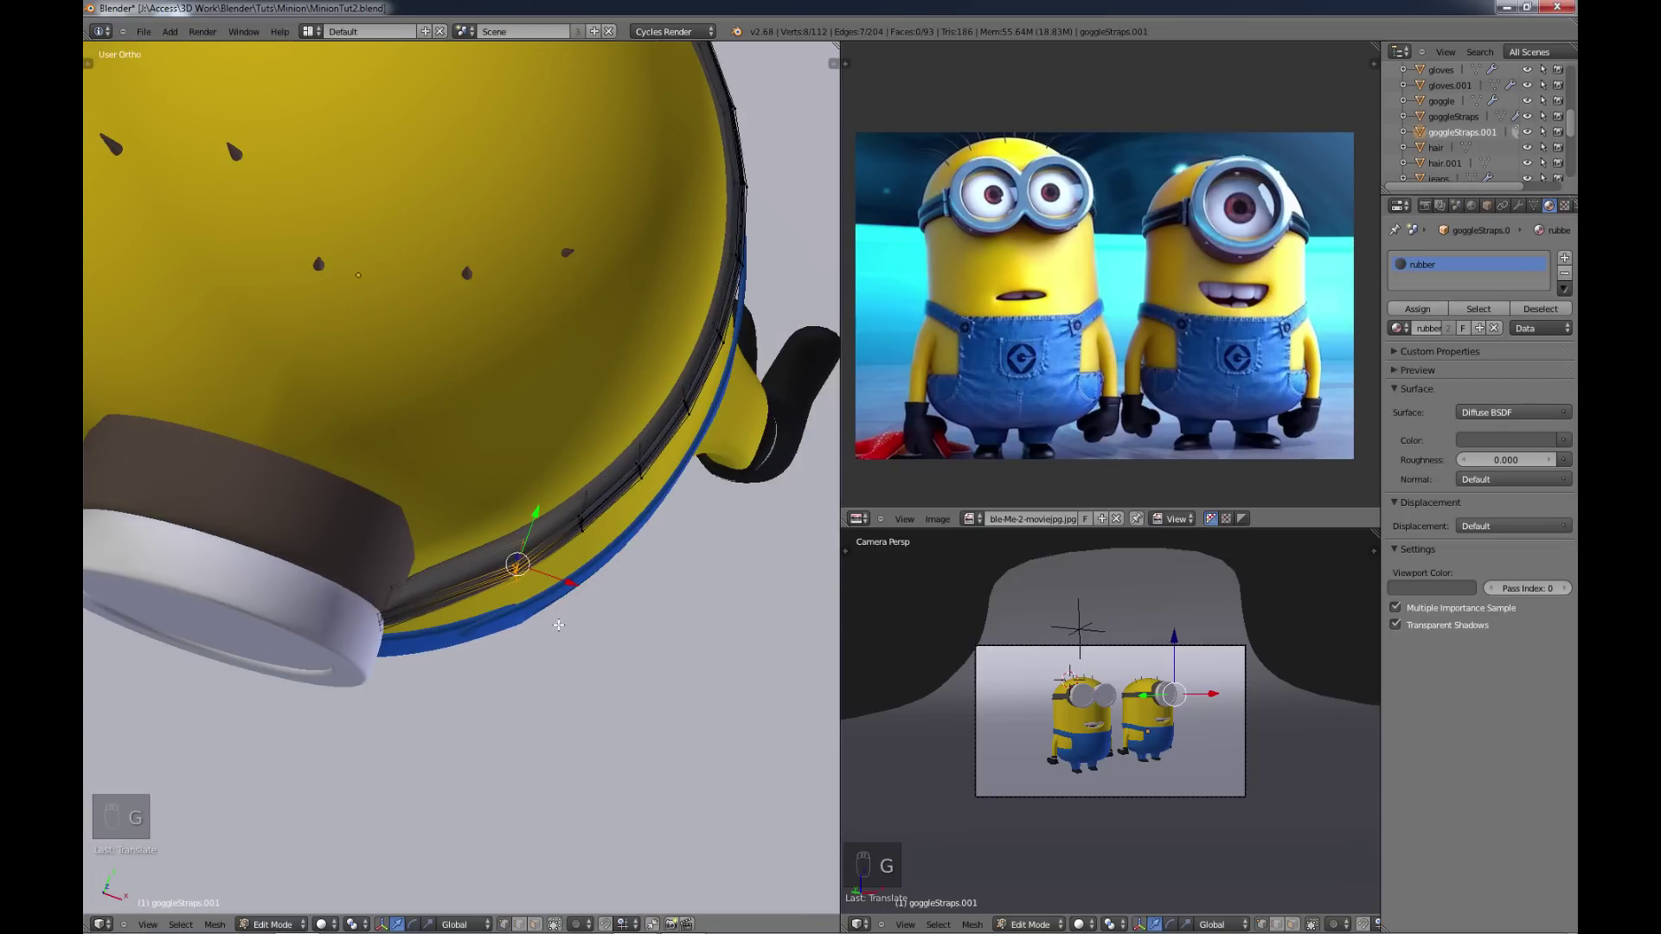
{"action": "key", "text": "g"}
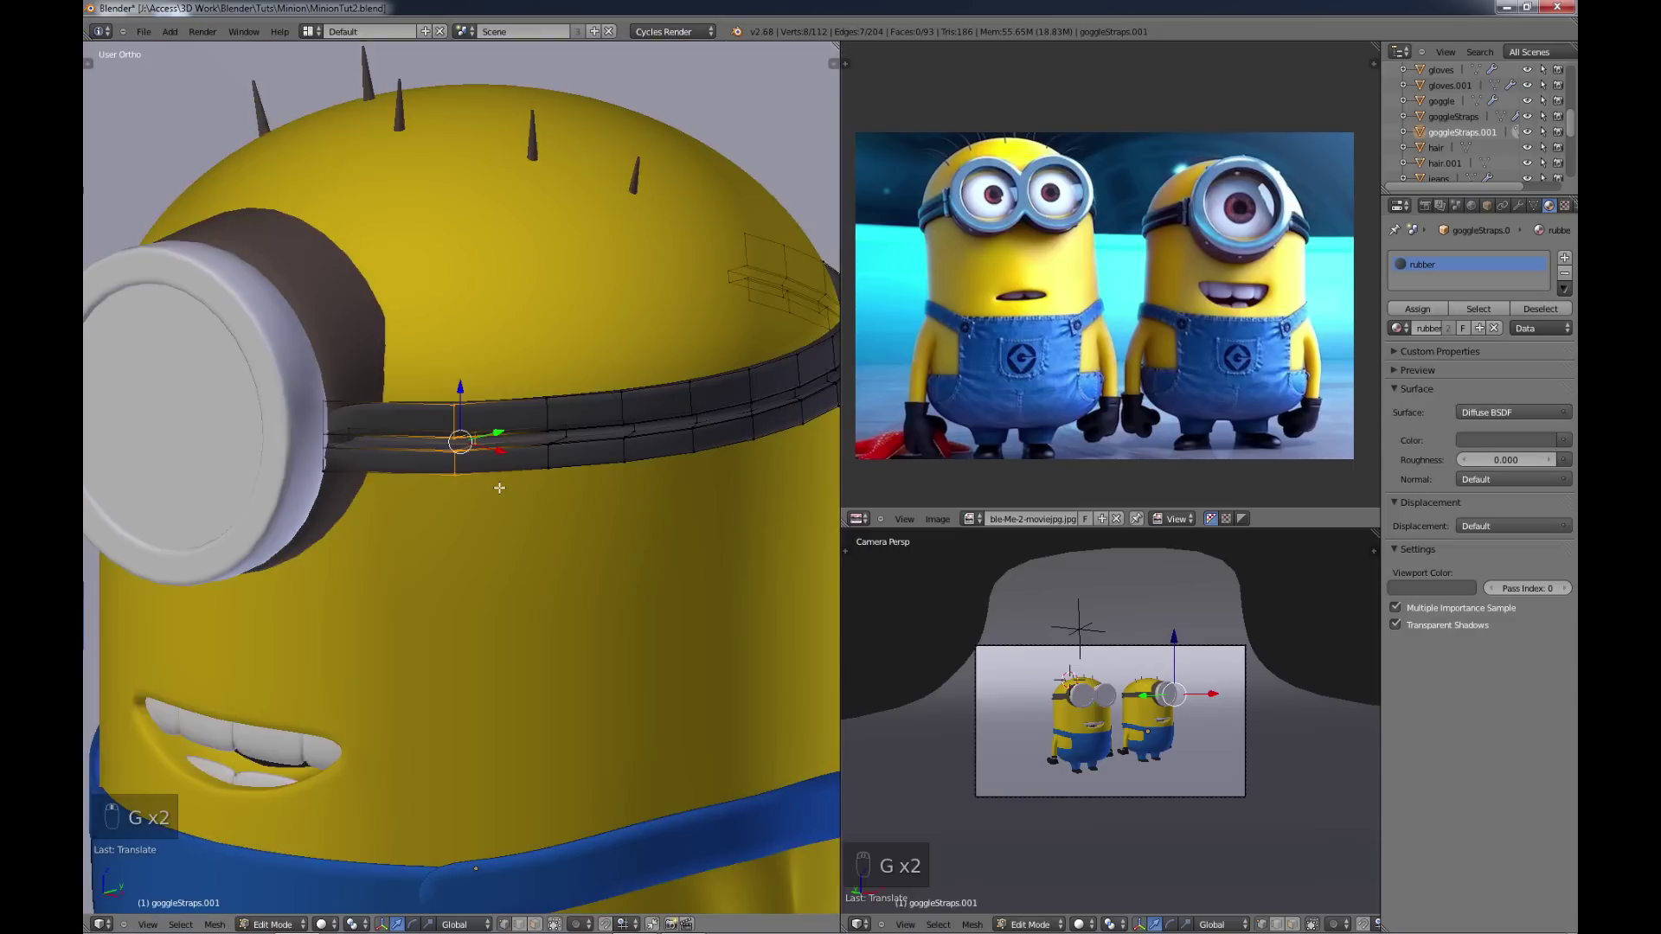
{"action": "key", "text": "a"}
{"action": "key", "text": "Tab"}
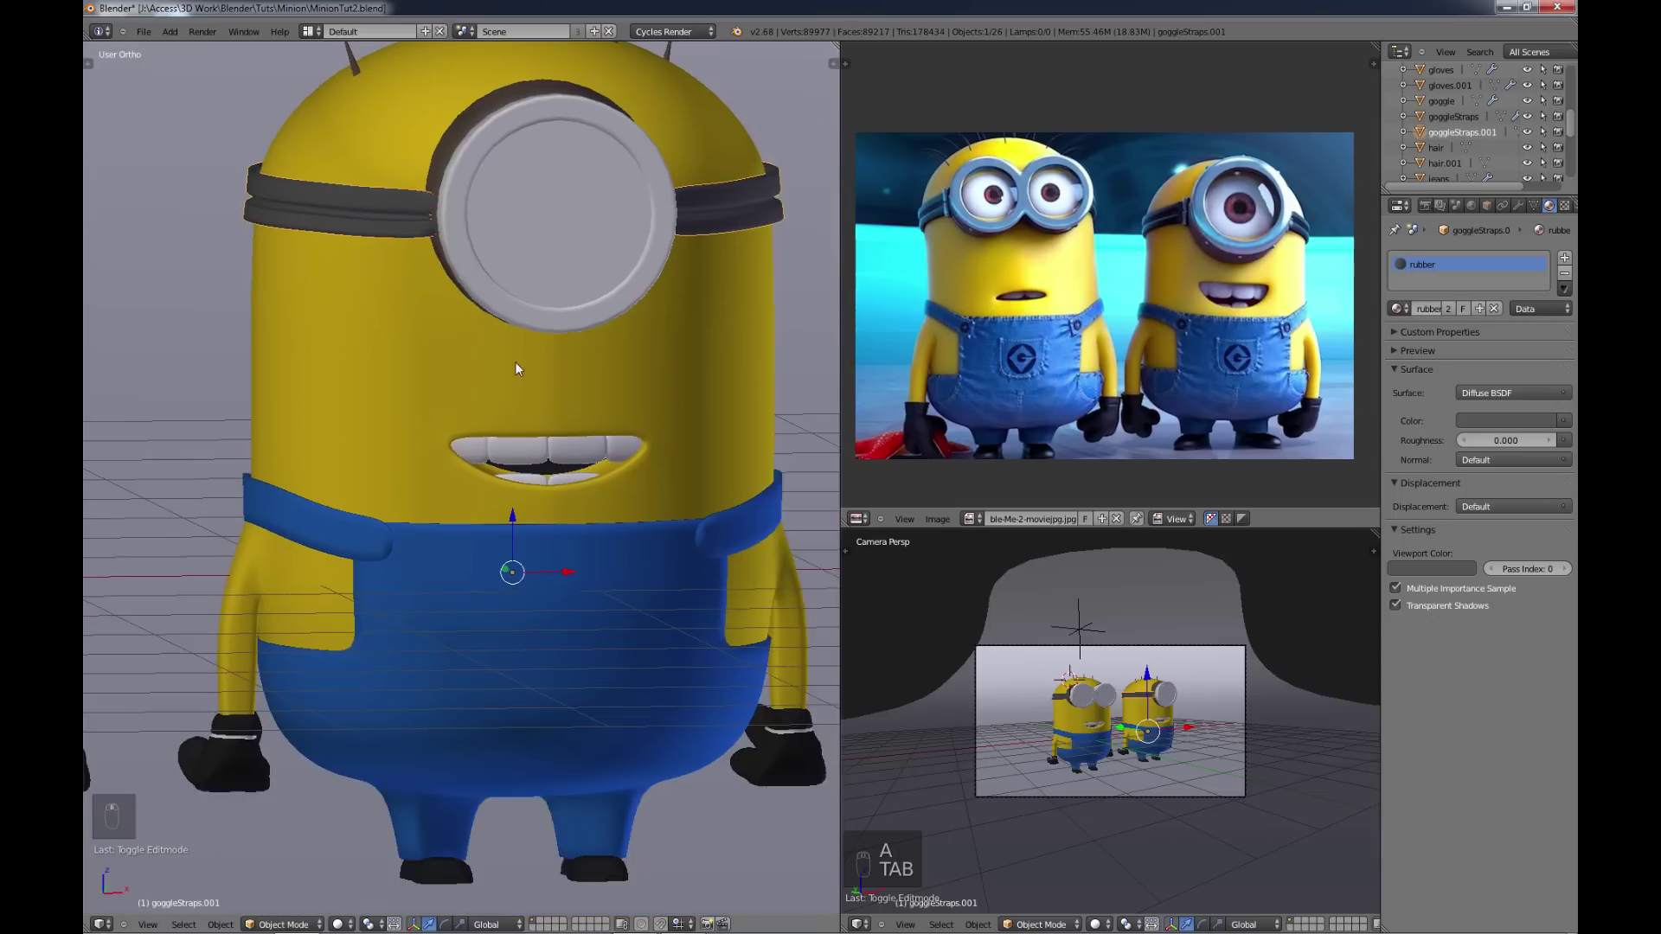
Step: Move the mouth's upper edge and top-centre vertices down to flatten the opening over the teeth
{"action": "key", "text": "Tab"}
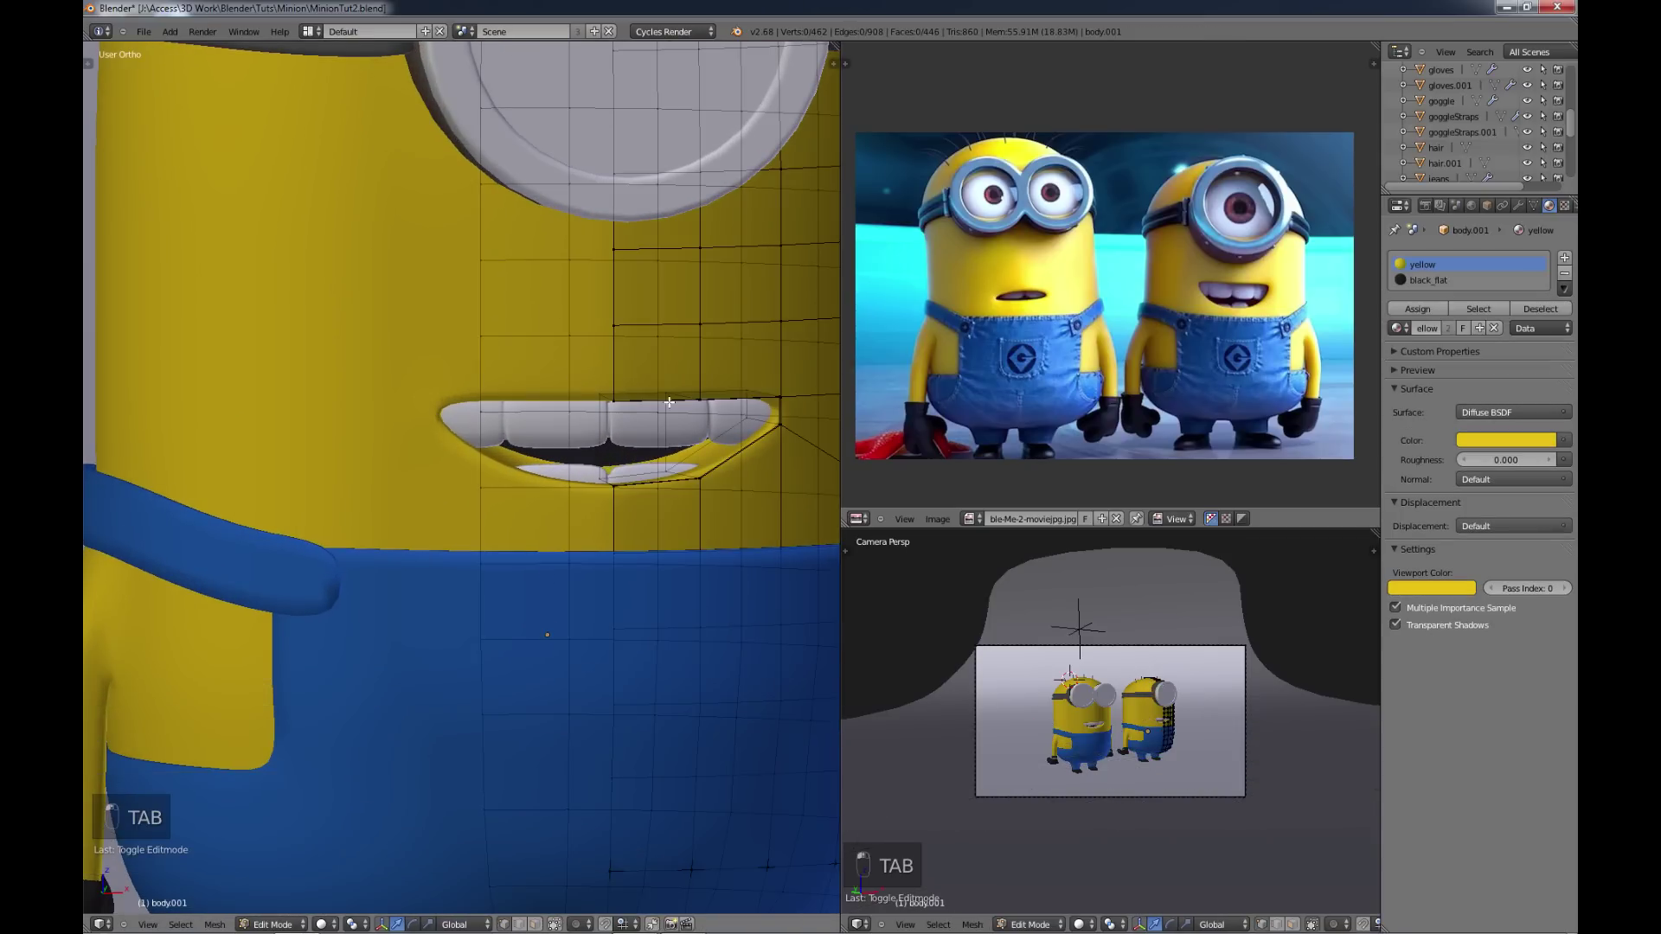
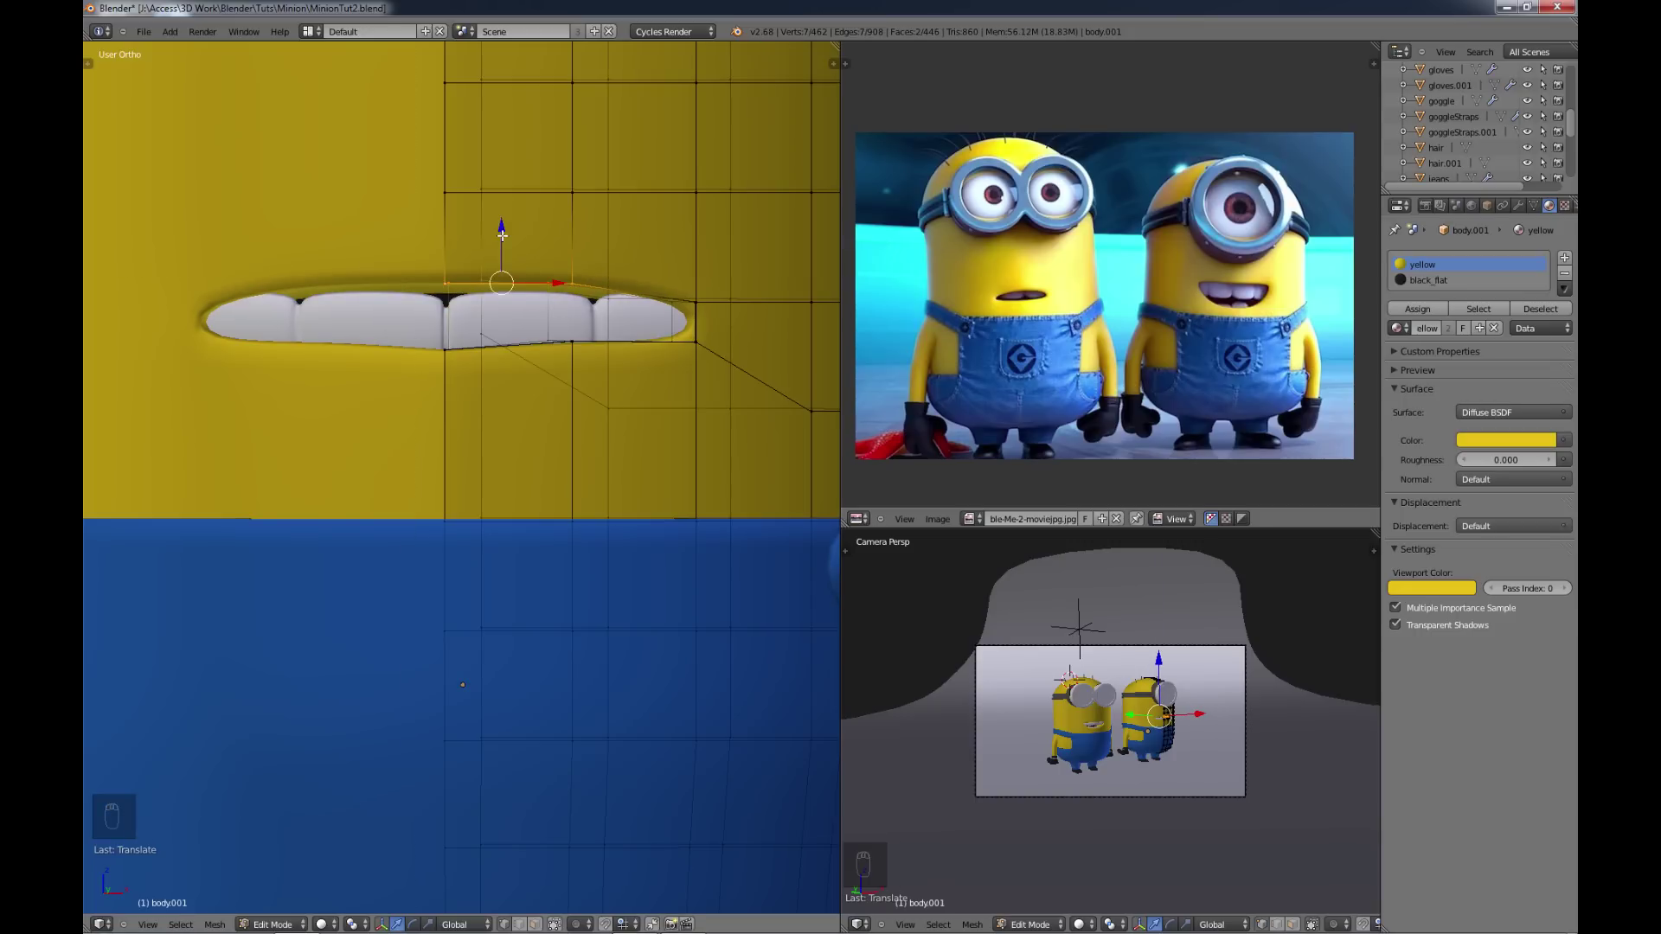
{"action": "key", "text": "c"}
{"action": "left_click_drag", "start_coordinate": [1080, 312], "coordinate": [1080, 312]}
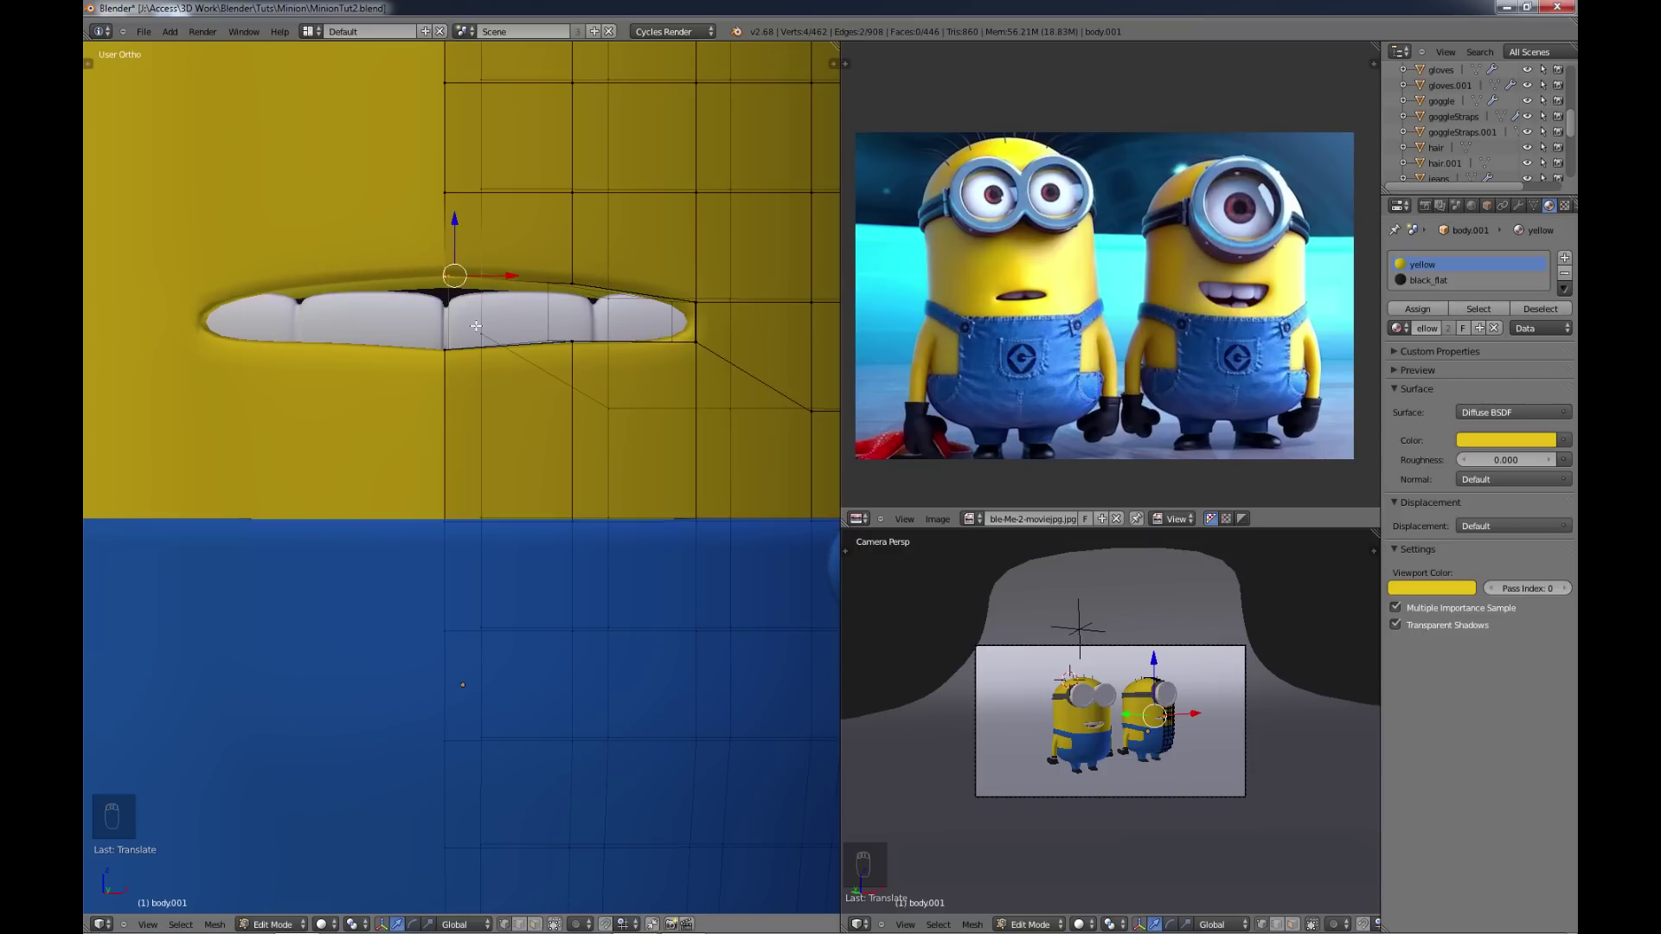
{"action": "key", "text": "c"}
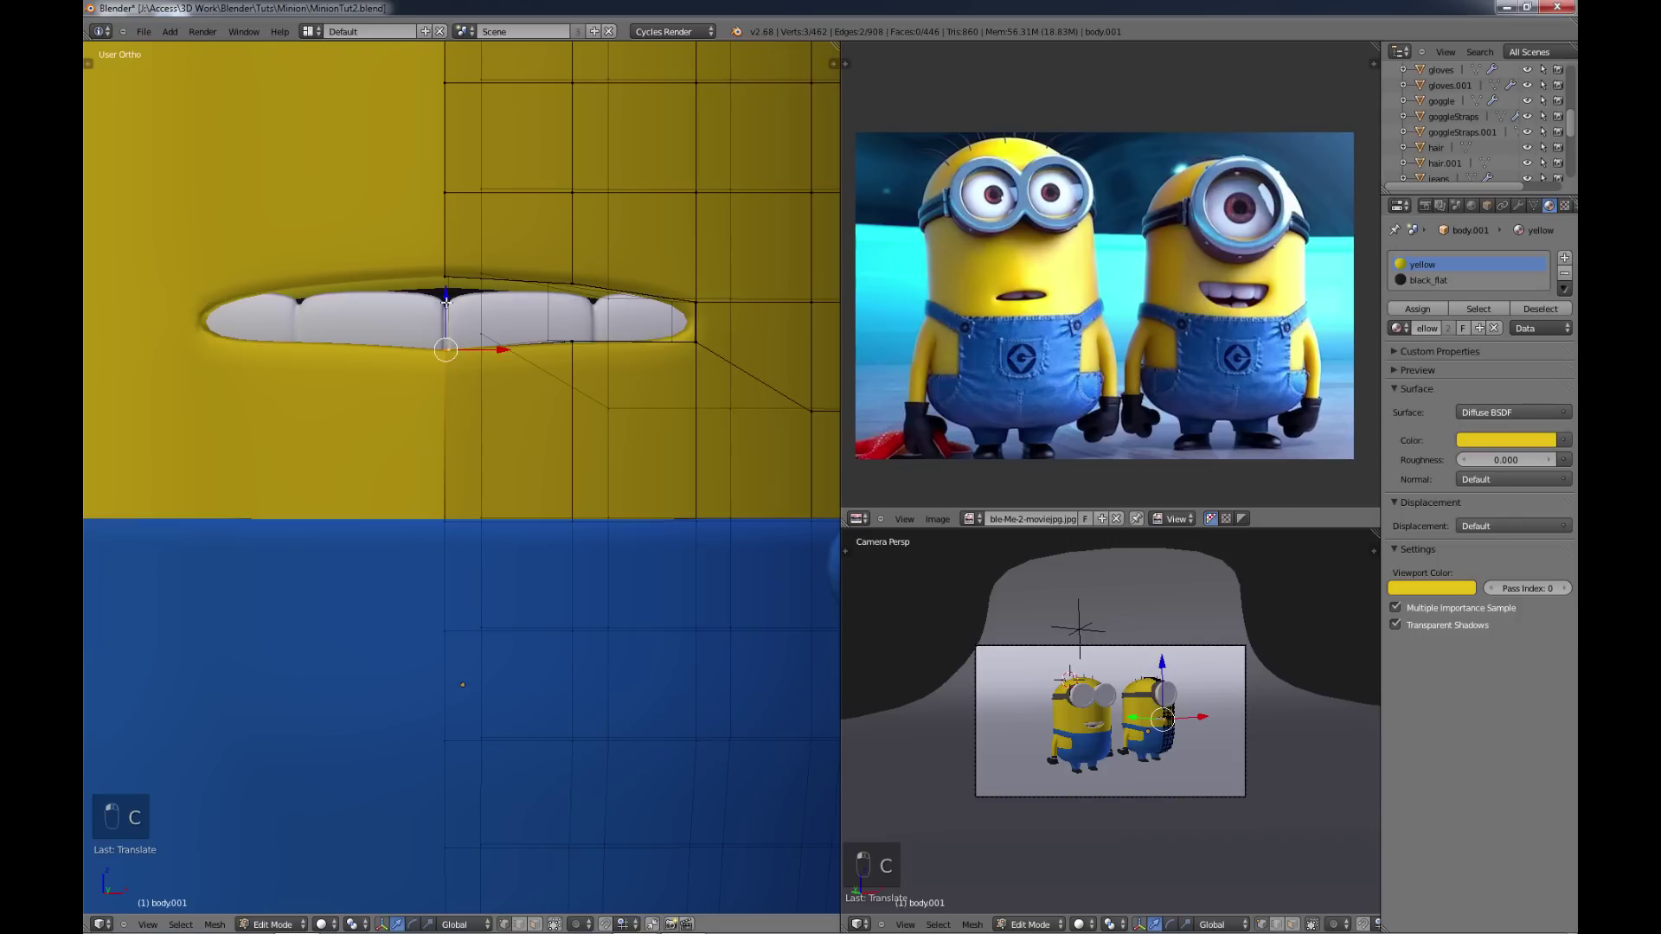
{"action": "left_click_drag", "start_coordinate": [1079, 313], "coordinate": [1079, 313]}
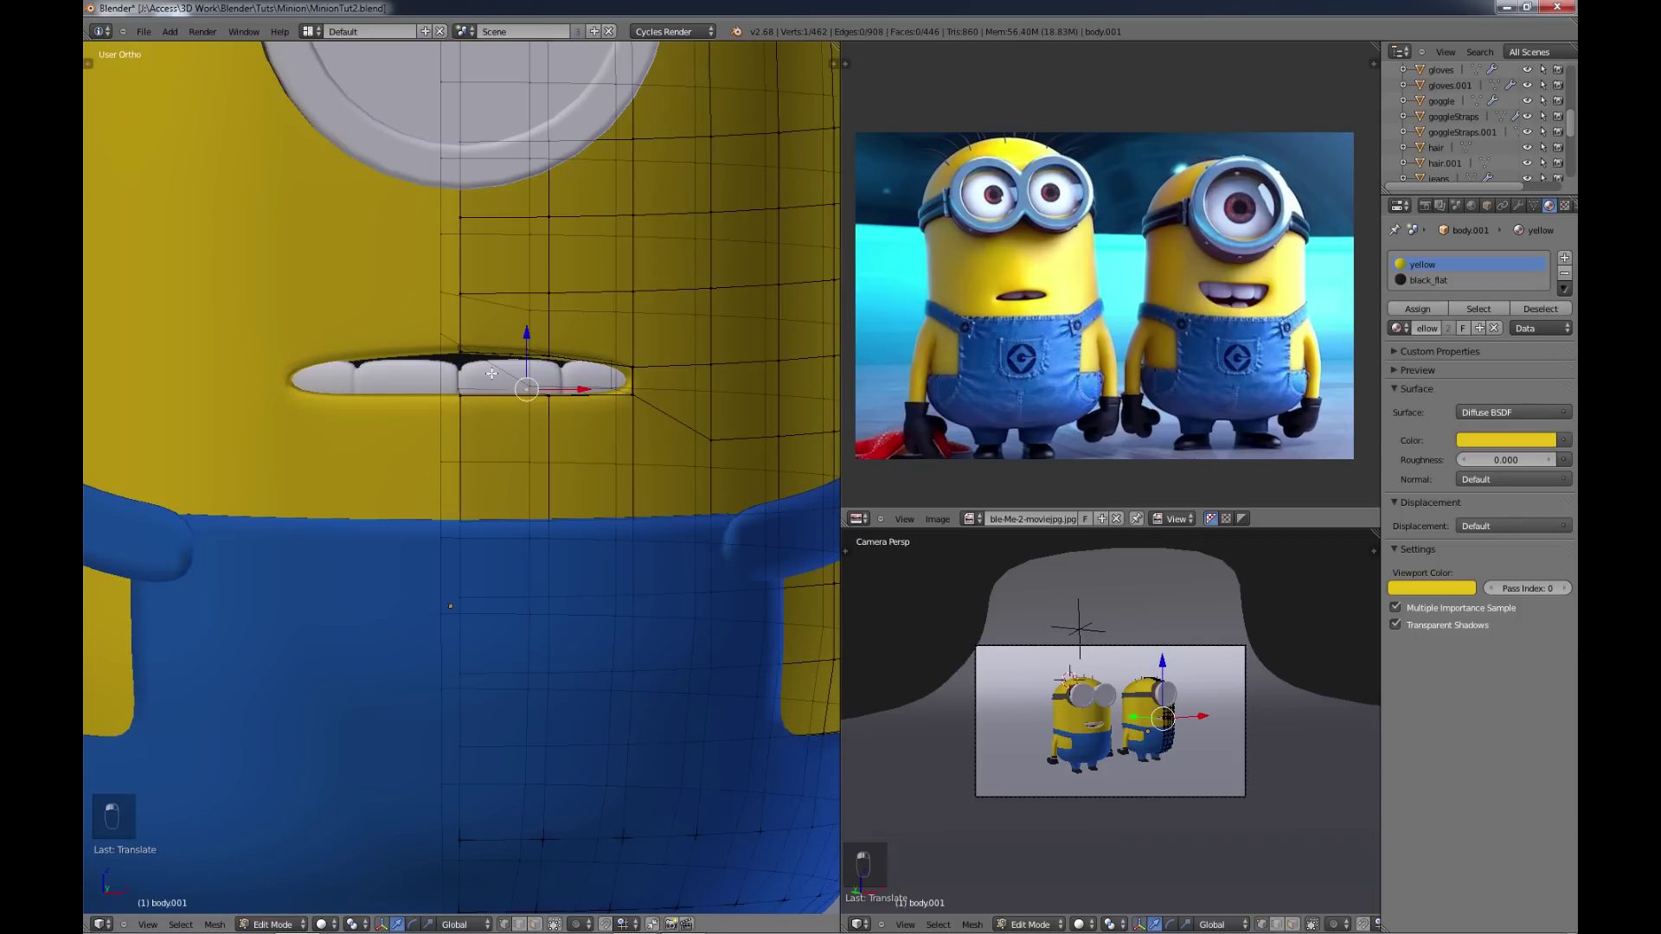
{"action": "key", "text": "Tab"}
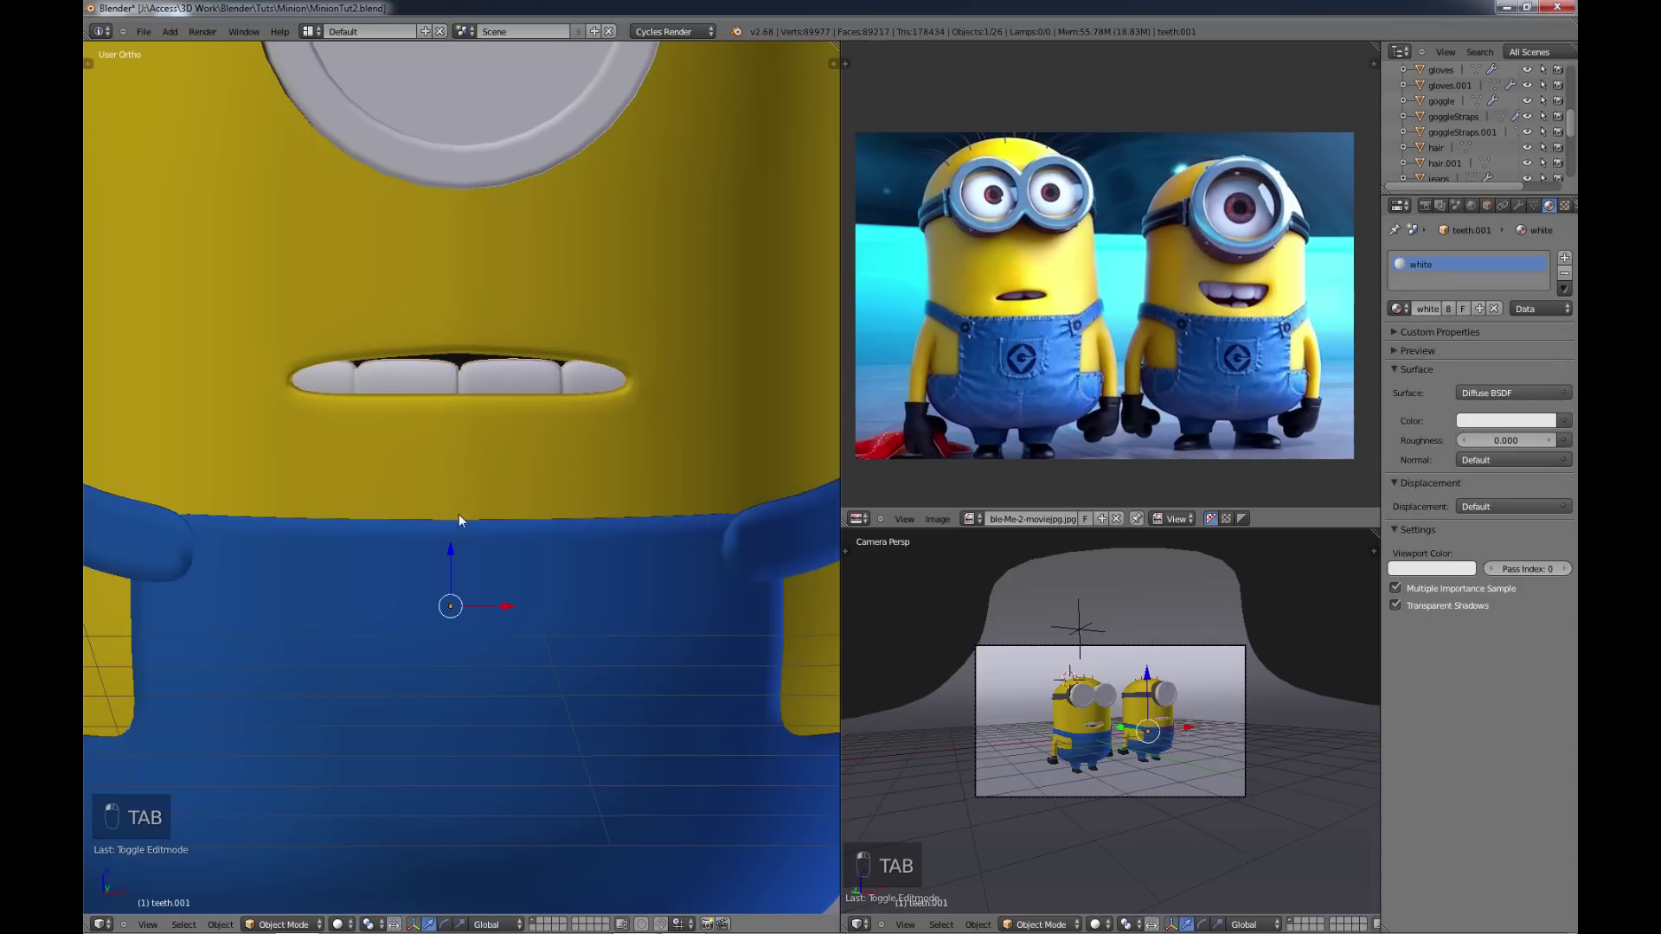
Step: Scale teeth.001 along Z so the teeth fit inside the thinner mouth
{"action": "left_click_drag", "start_coordinate": [458, 551], "coordinate": [461, 523]}
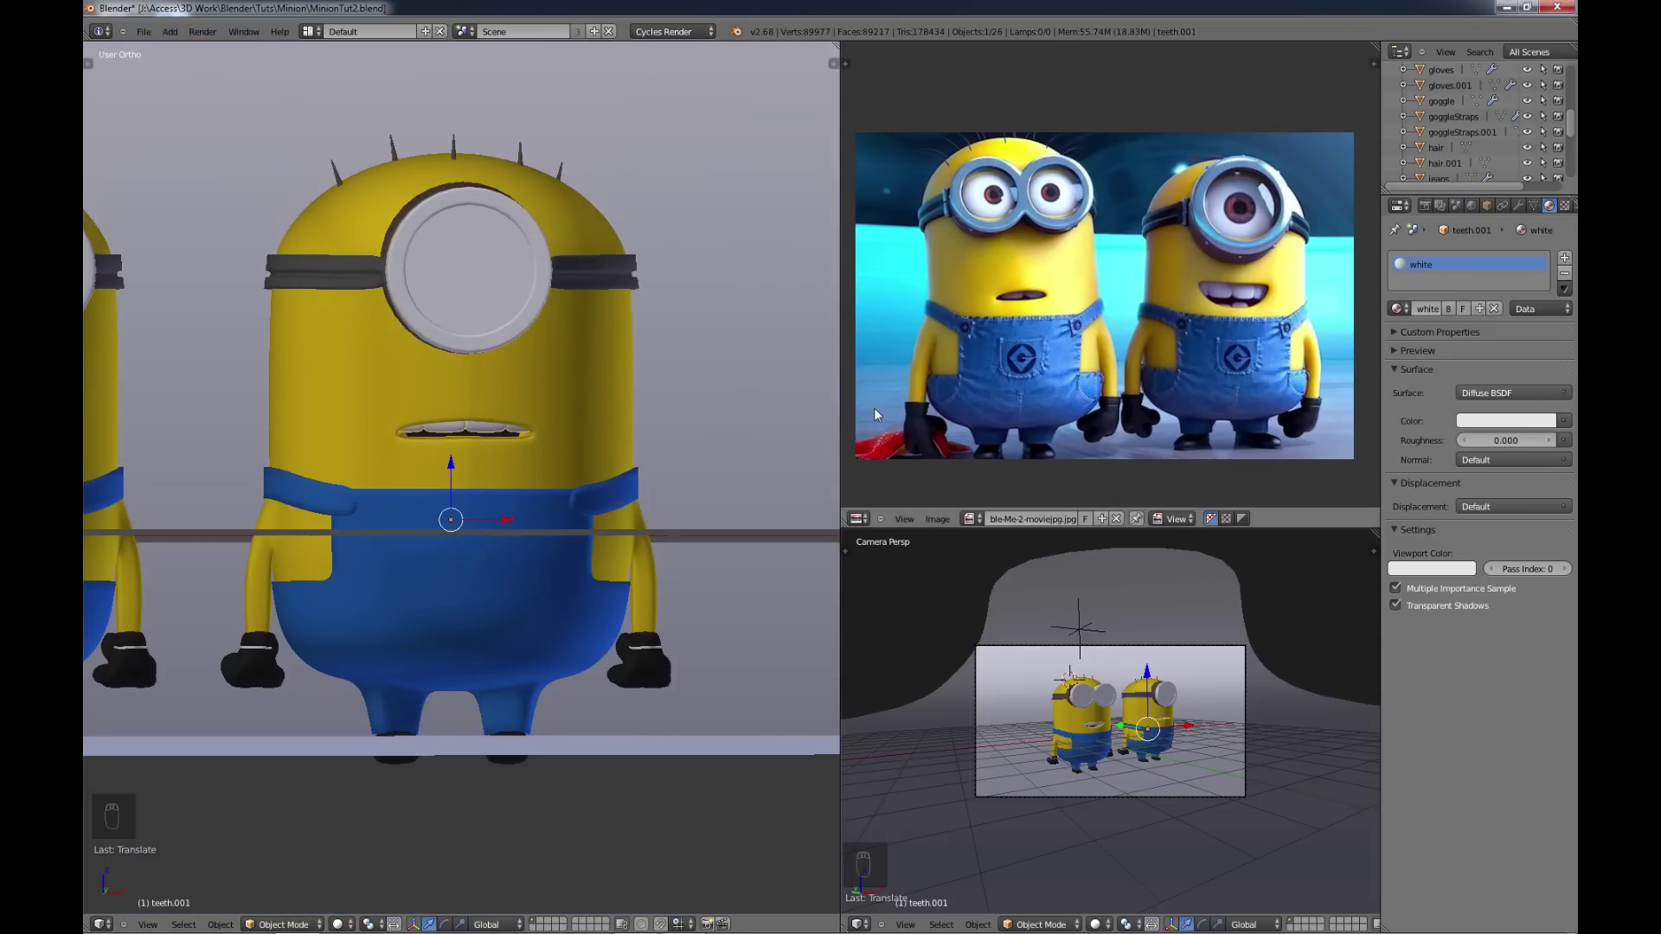
Step: Return to the body mesh and move the mouth corner vertices from the front view into a narrow slit
{"action": "key", "text": "Tab"}
{"action": "key", "text": "Tab"}
{"action": "key", "text": "Tab"}
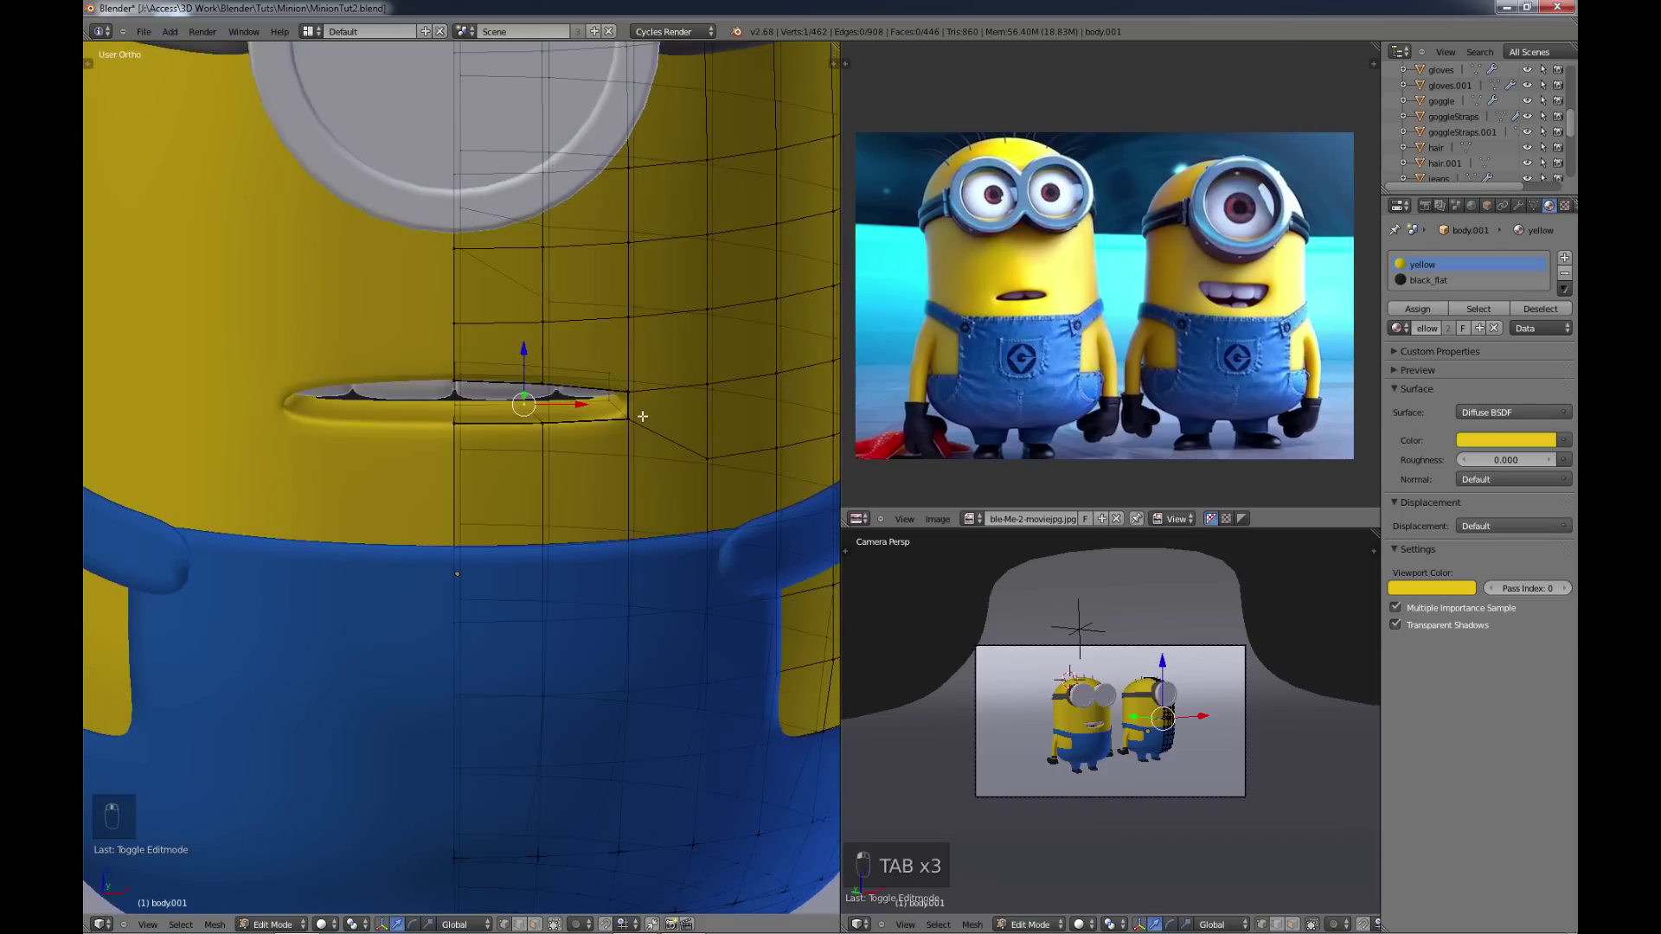
{"action": "key", "text": "c"}
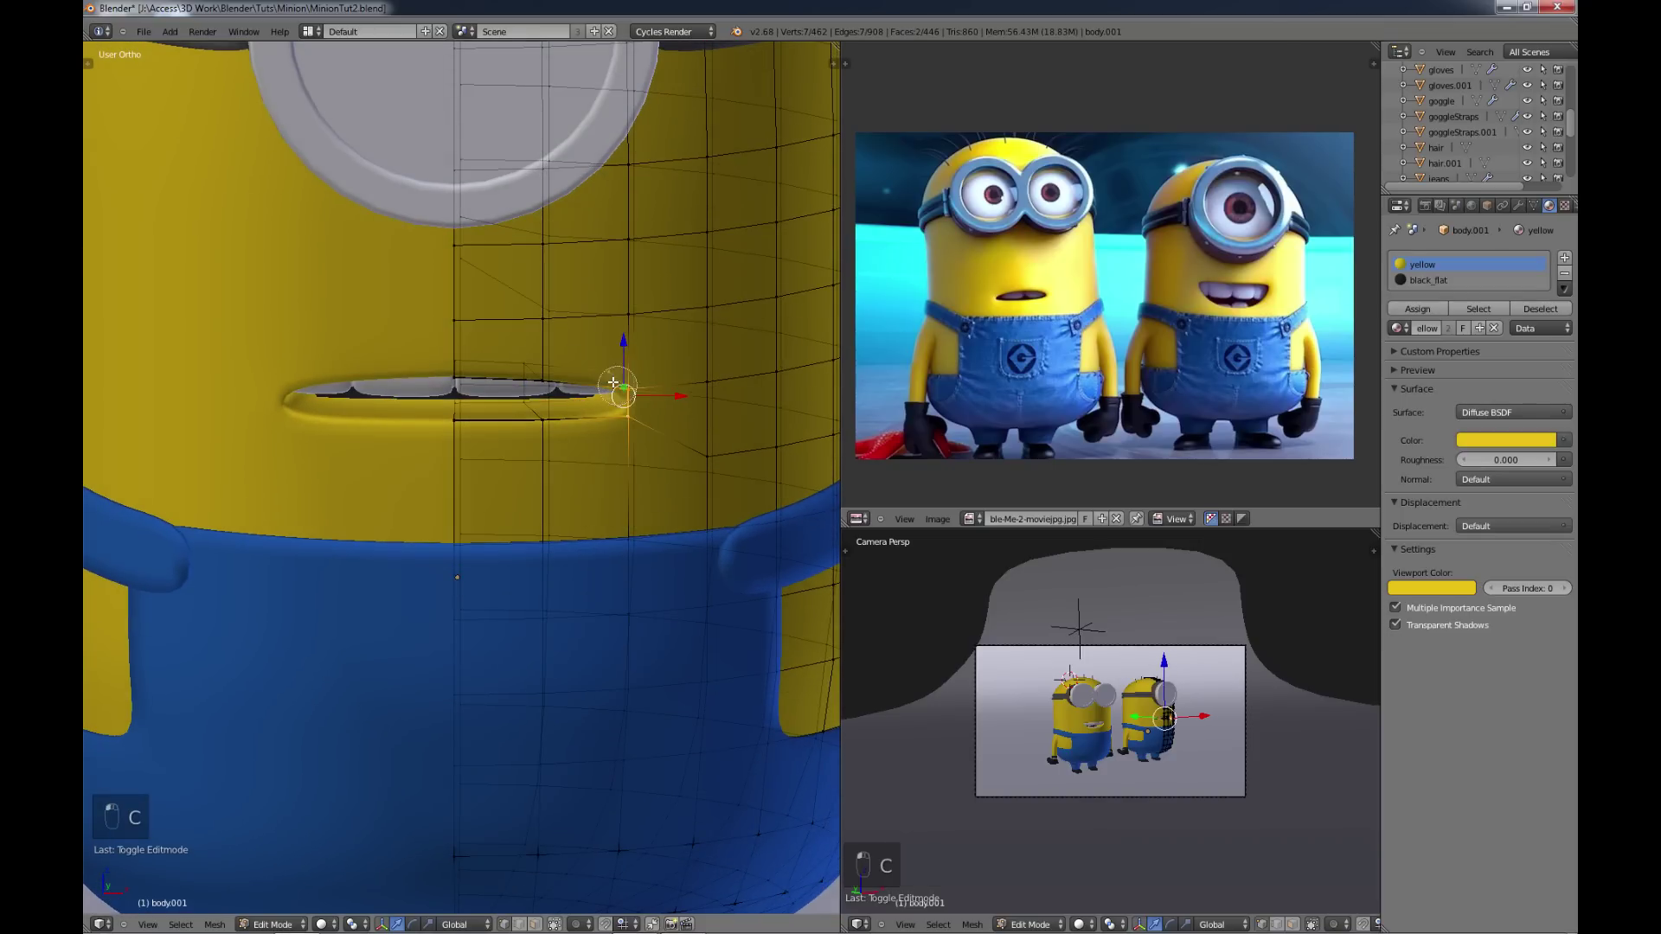
{"action": "key", "text": "KP_1"}
{"action": "key", "text": "g"}
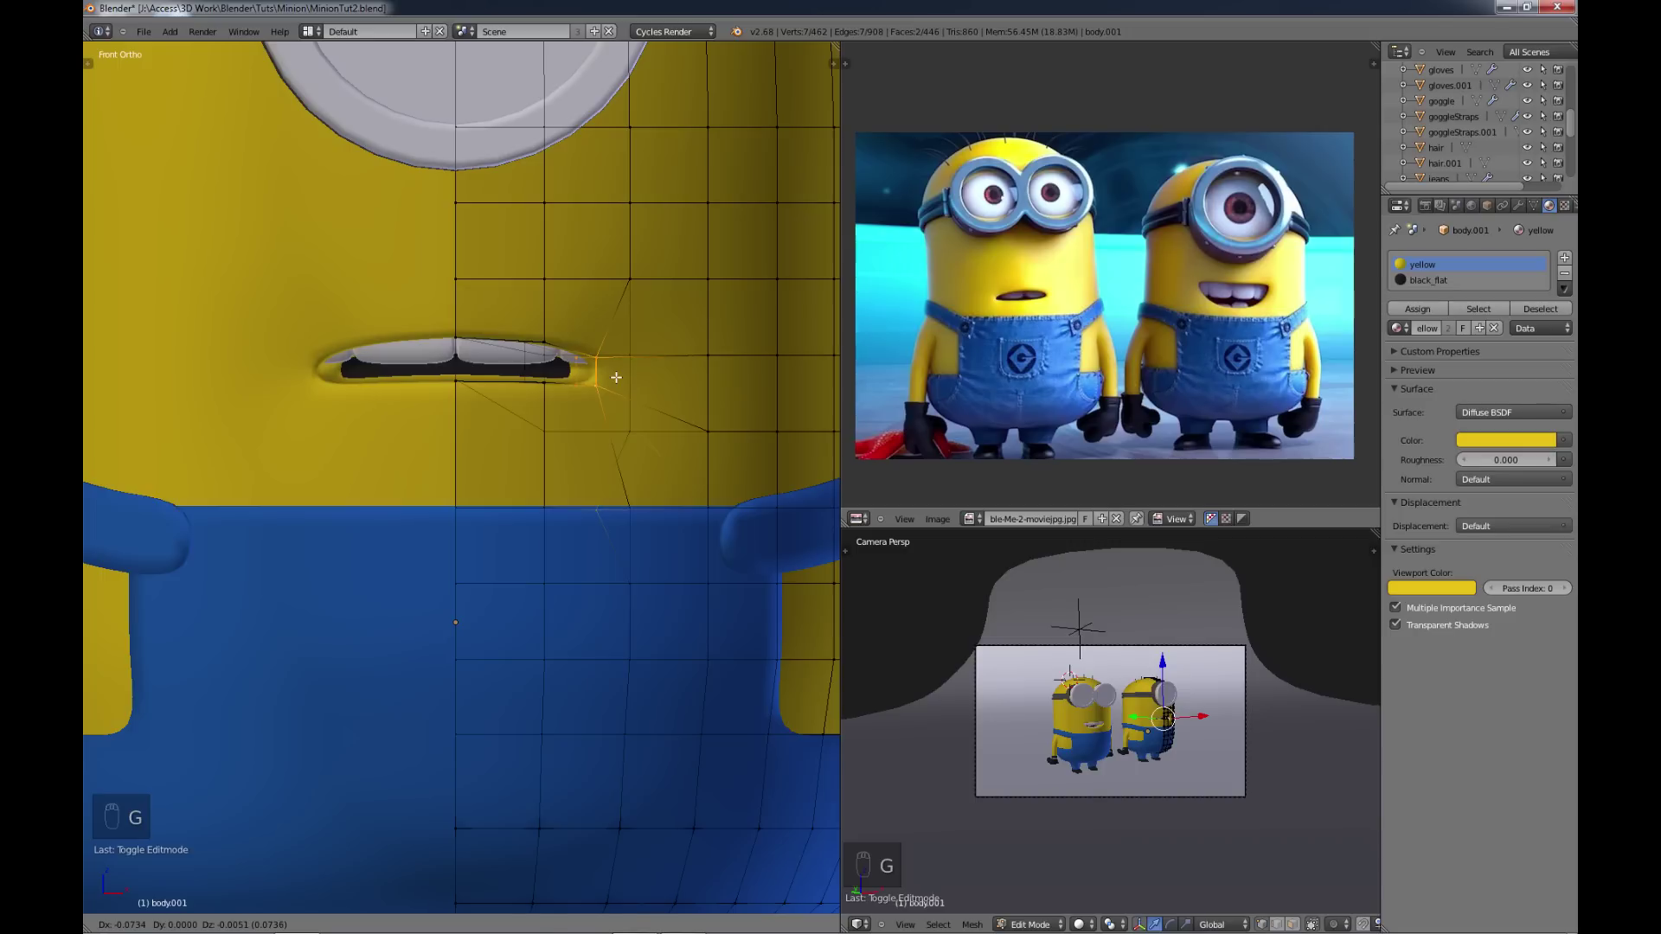
Step: Check the reshaped mouth around the face and leave Edit Mode to see both Minions
{"action": "key", "text": "a"}
{"action": "left_click_drag", "start_coordinate": [1079, 313], "coordinate": [1079, 313]}
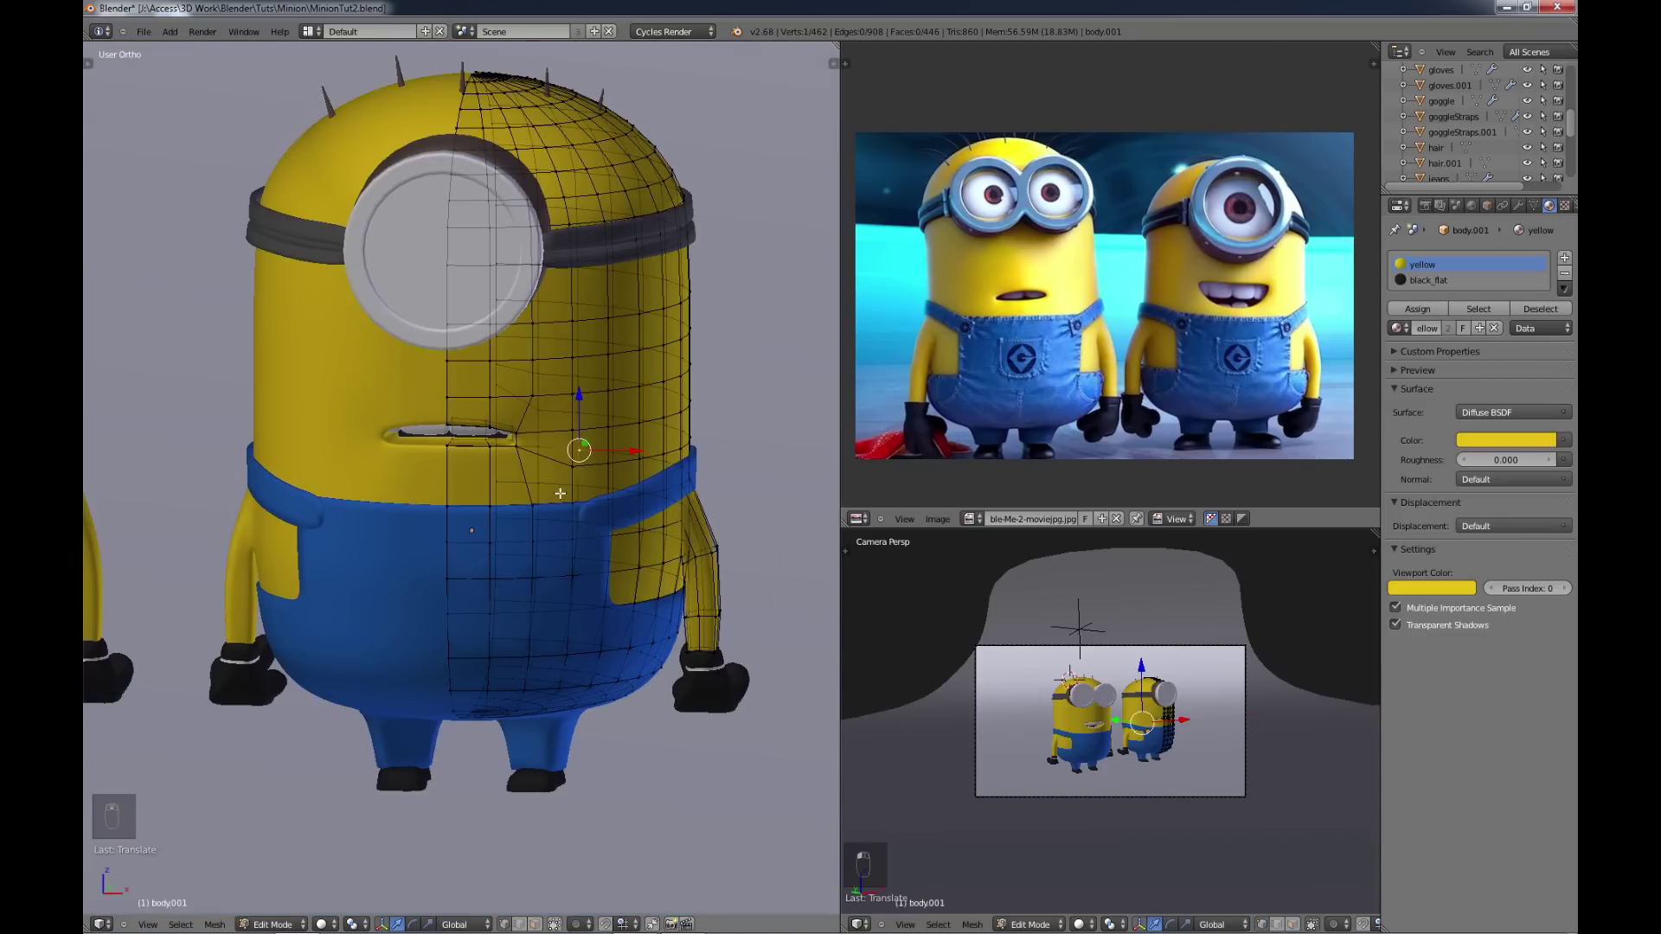
{"action": "key", "text": "a"}
{"action": "key", "text": "Tab"}
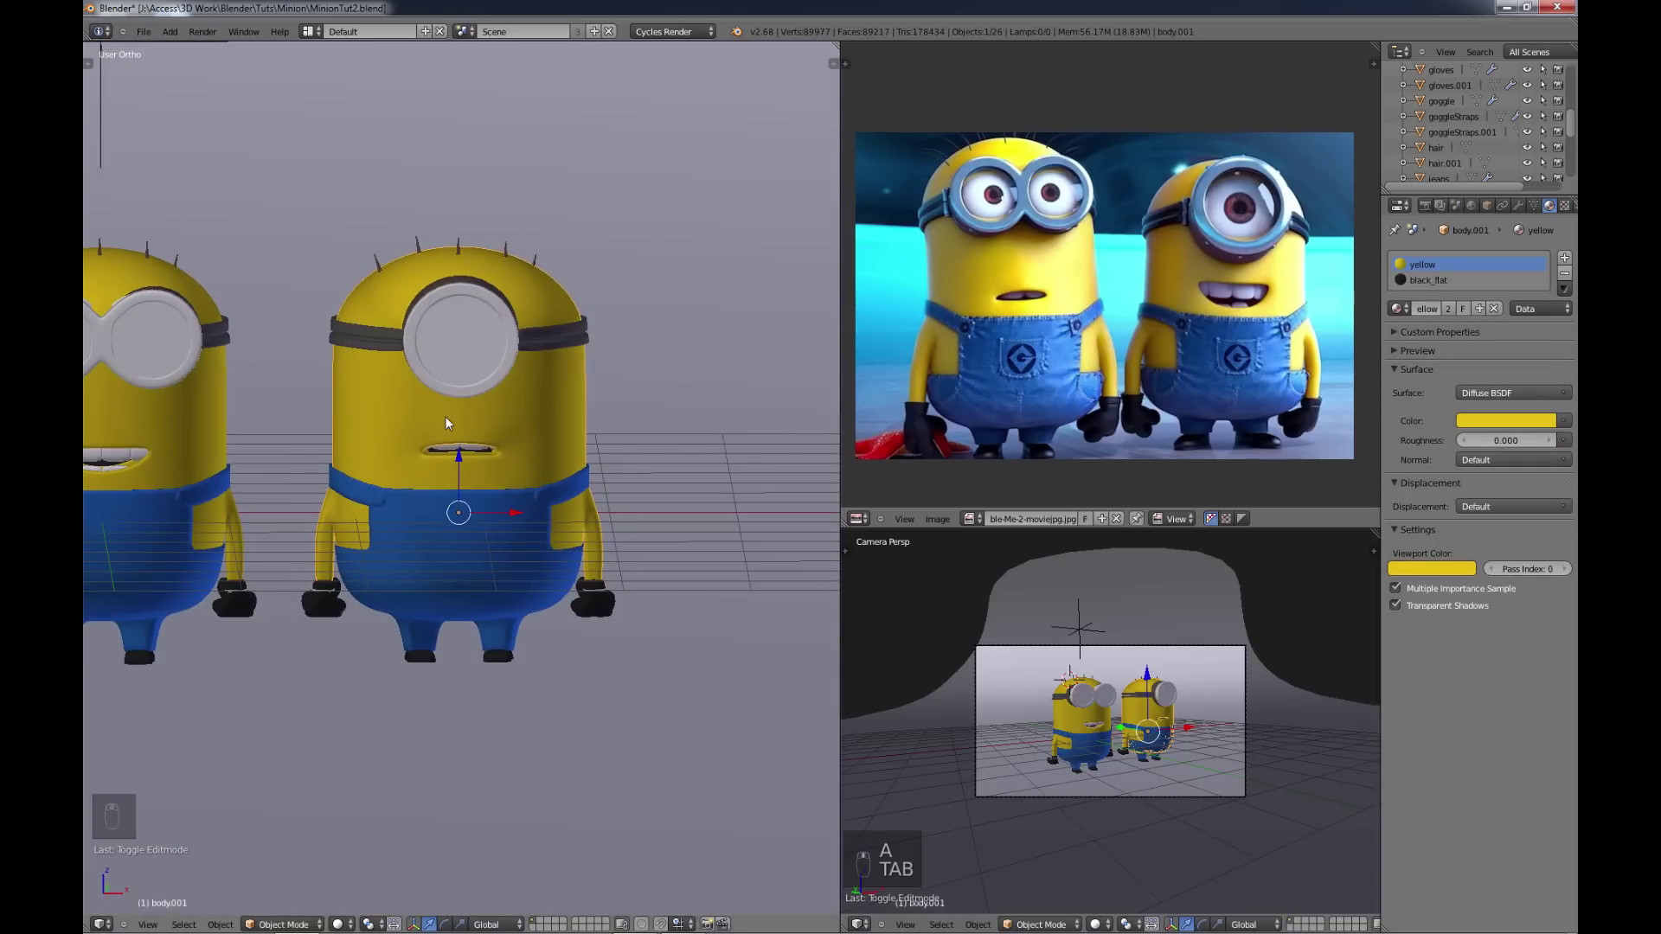
Step: From top view rotate and nudge the one-eyed Minion slightly toward its companion
{"action": "key", "text": "KP_1"}
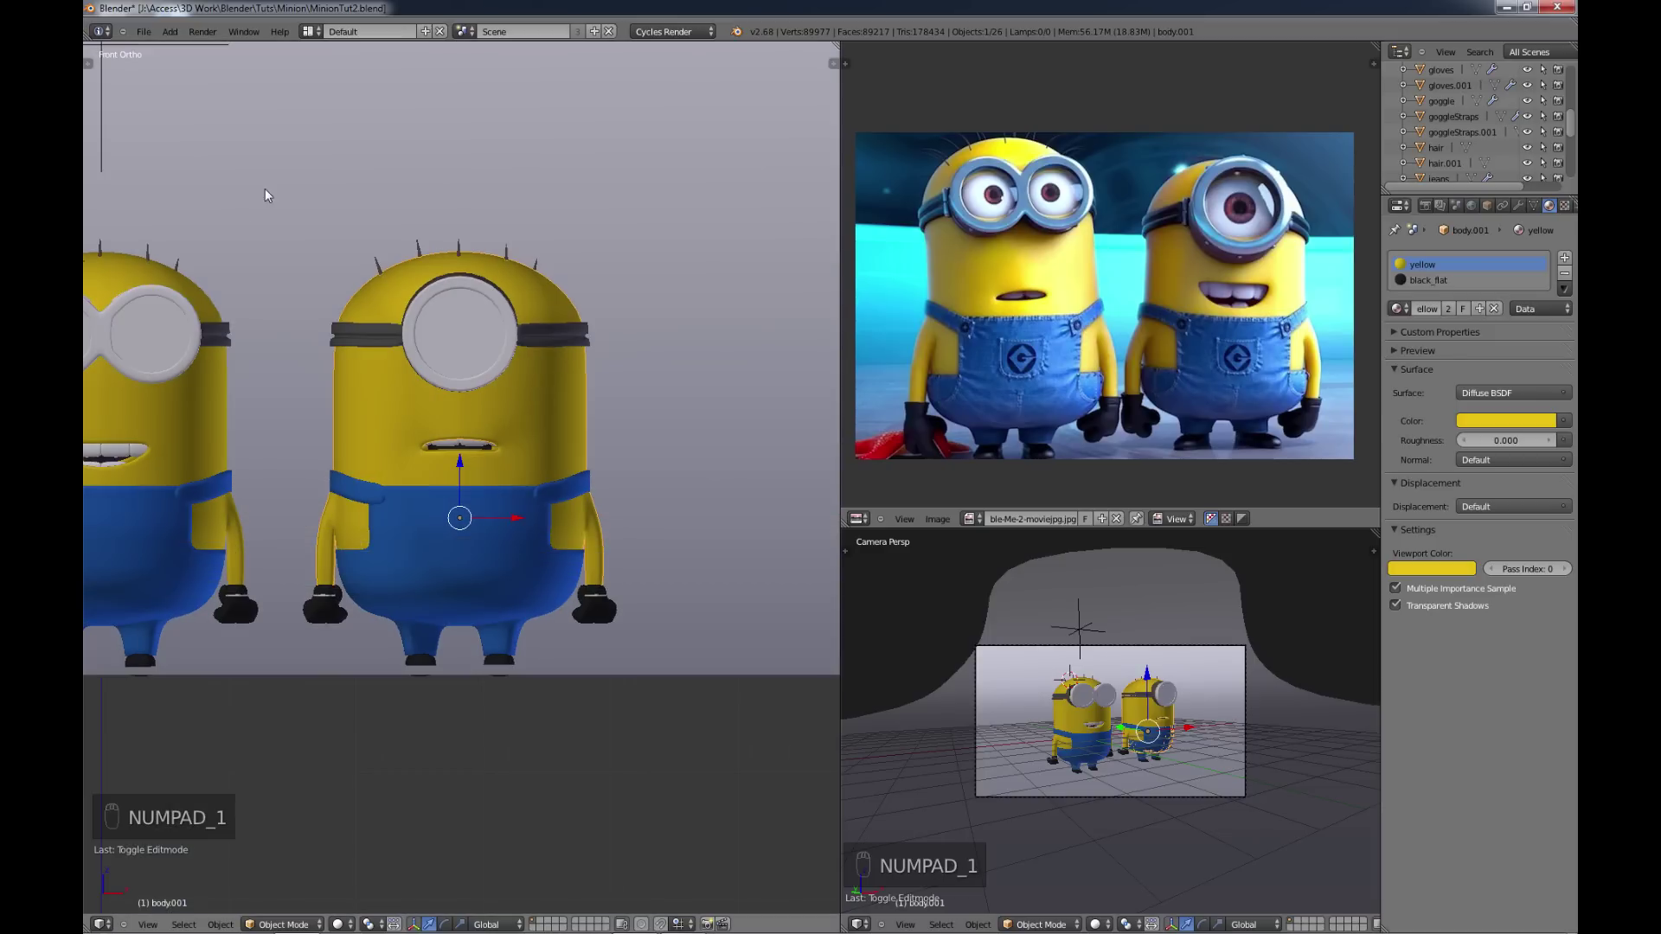
{"action": "key", "text": "b"}
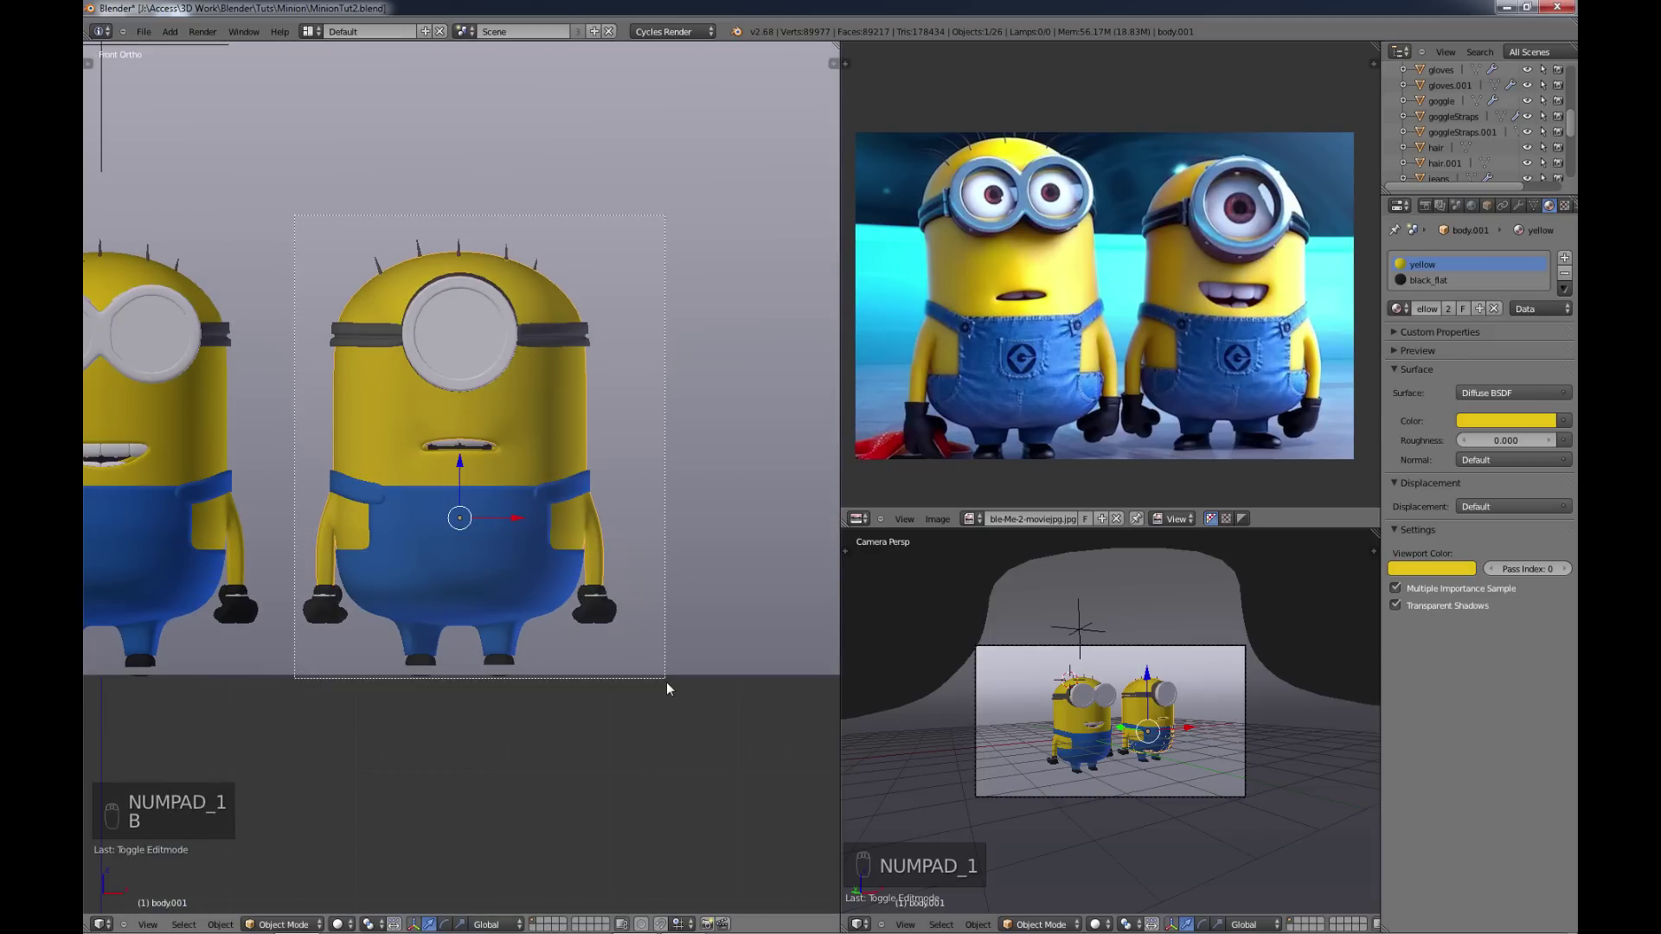
{"action": "key", "text": "b"}
{"action": "left_click_drag", "start_coordinate": [1078, 313], "coordinate": [1079, 313]}
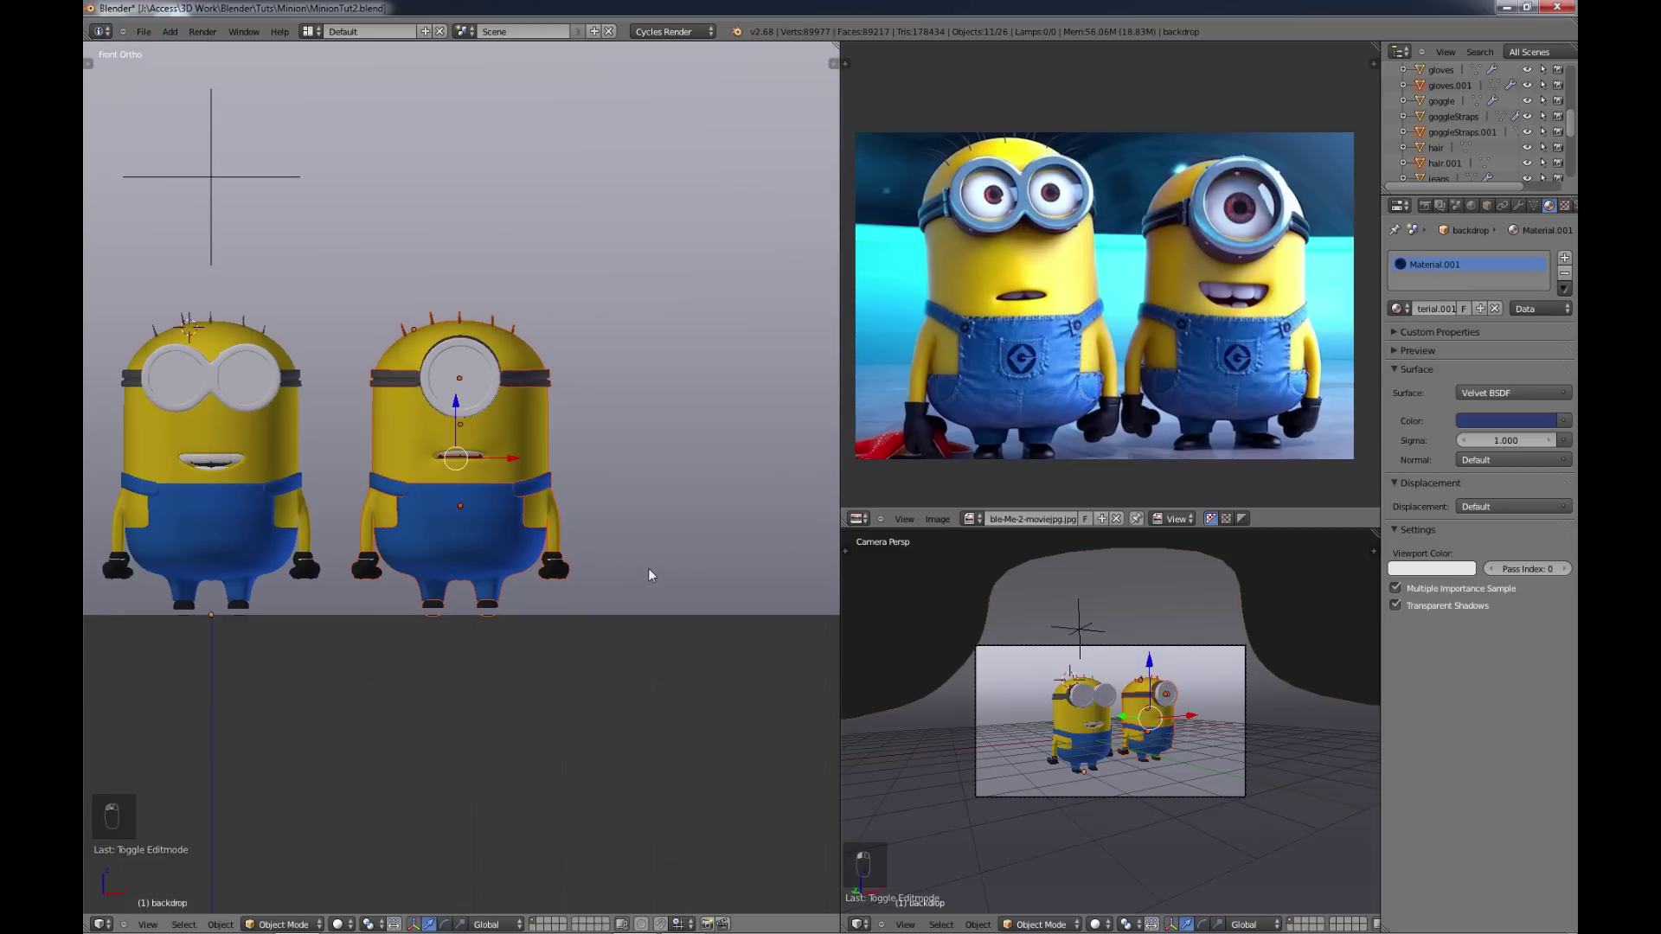
{"action": "key", "text": "KP_7"}
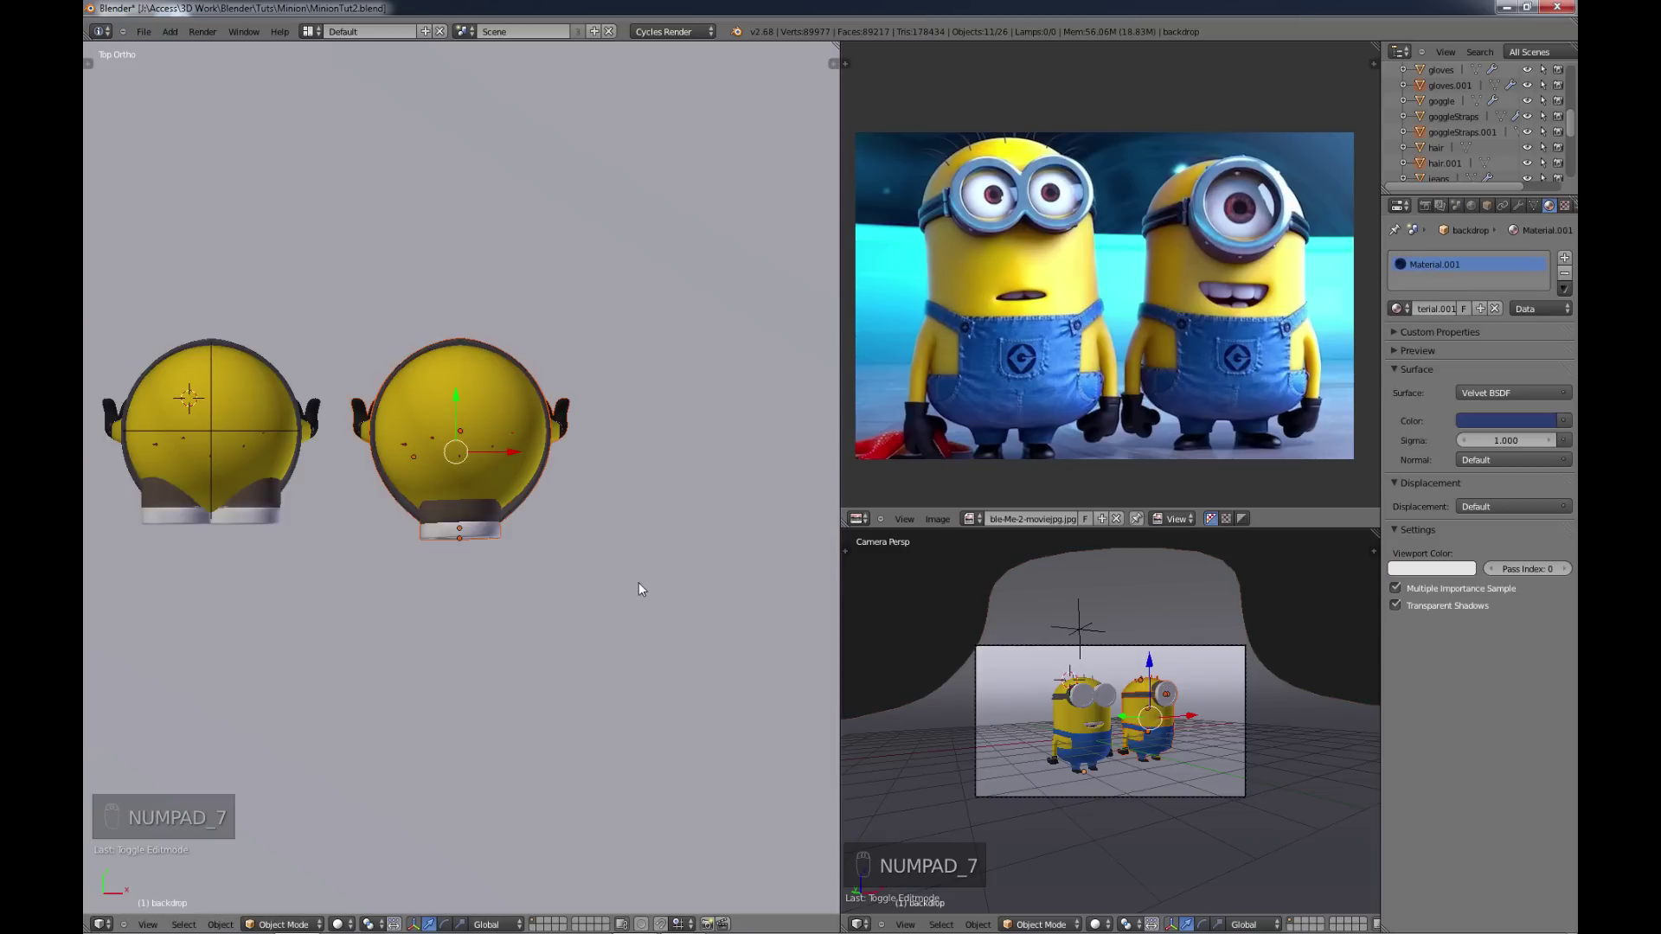
{"action": "key", "text": "r"}
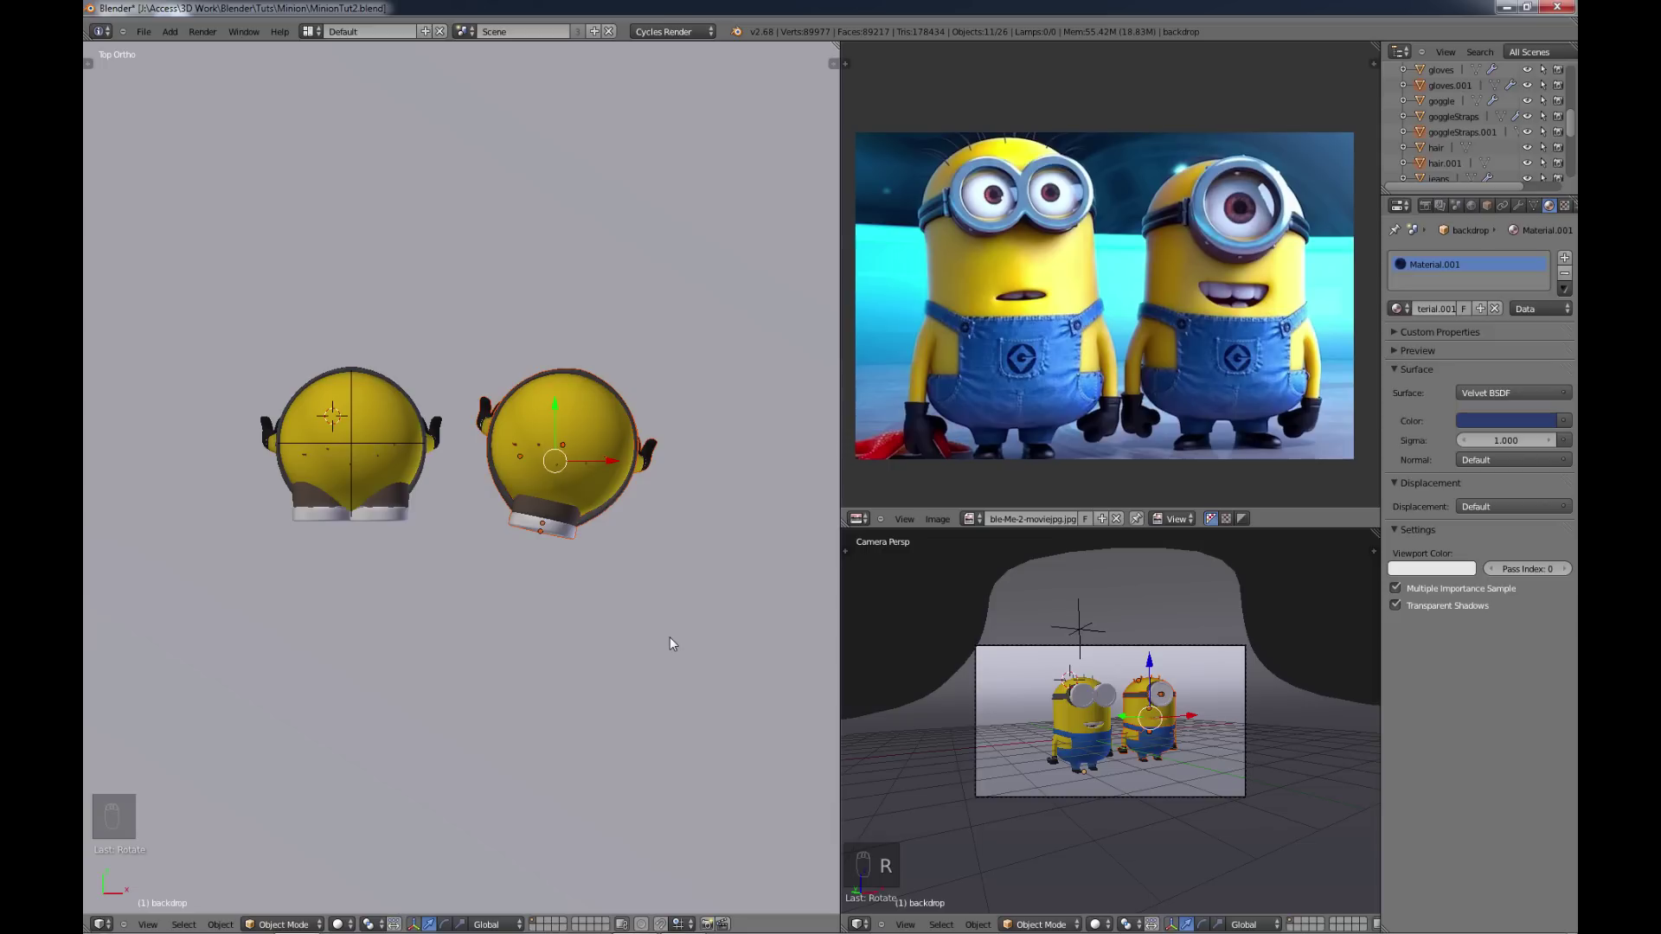
{"action": "key", "text": "g"}
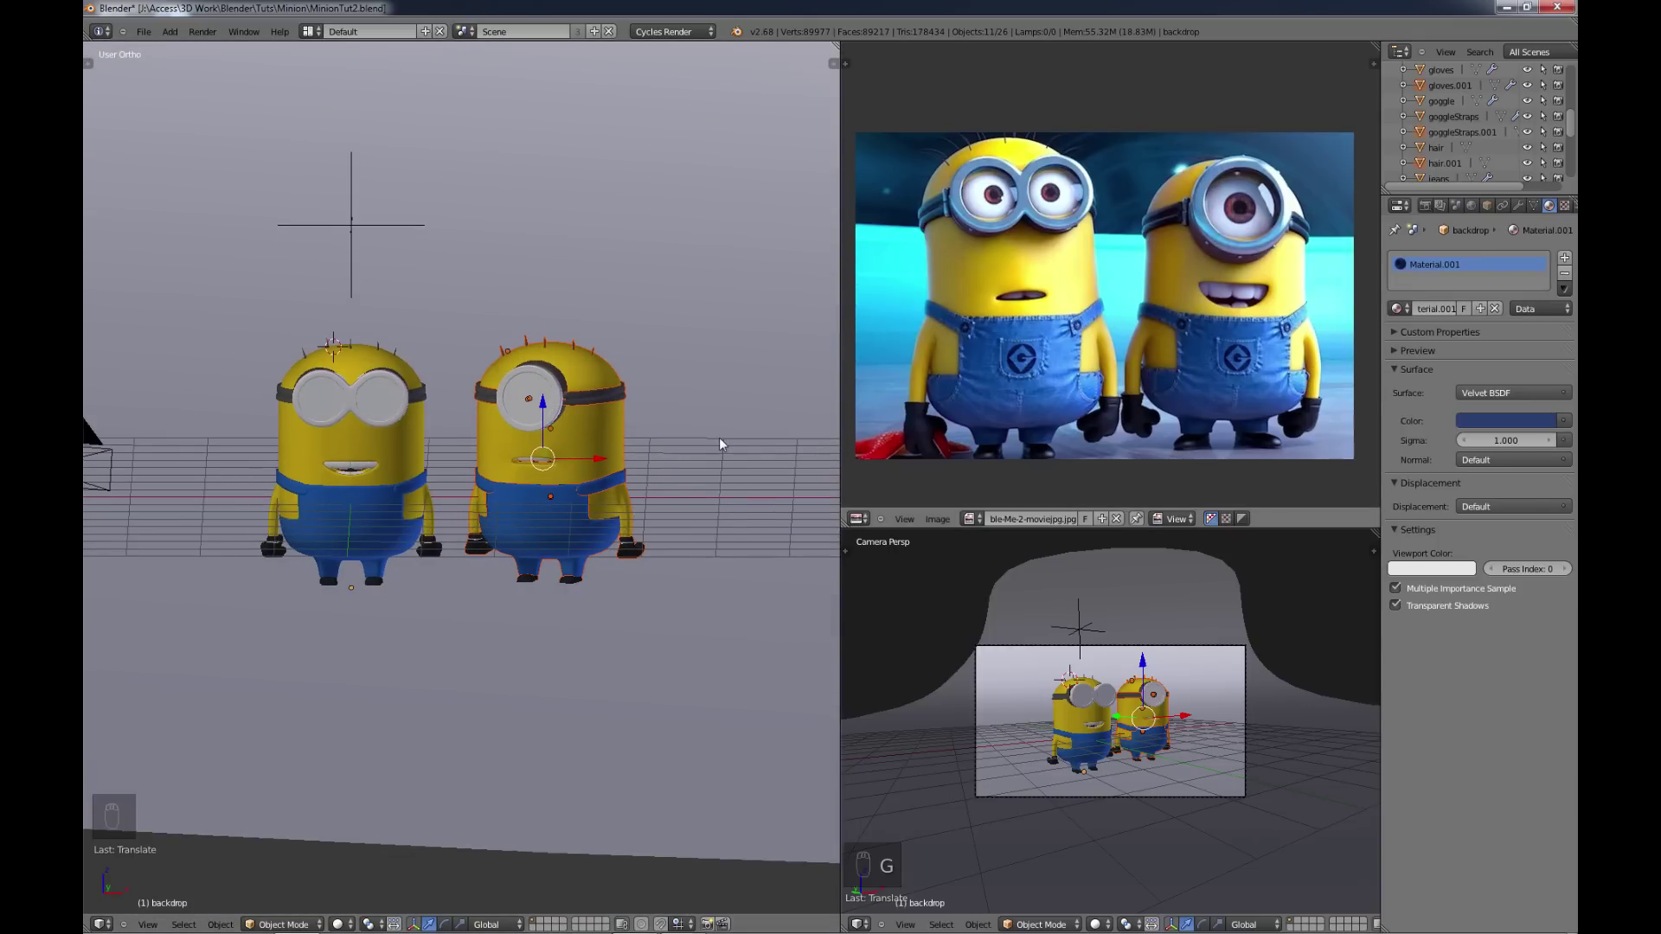
Step: Orbit the view around the two Minions standing side by side
{"action": "left_click_drag", "start_coordinate": [1080, 312], "coordinate": [1078, 313]}
{"action": "middle_click", "coordinate": [1079, 313]}
{"action": "middle_click", "coordinate": [1079, 313]}
{"action": "key", "text": "a"}
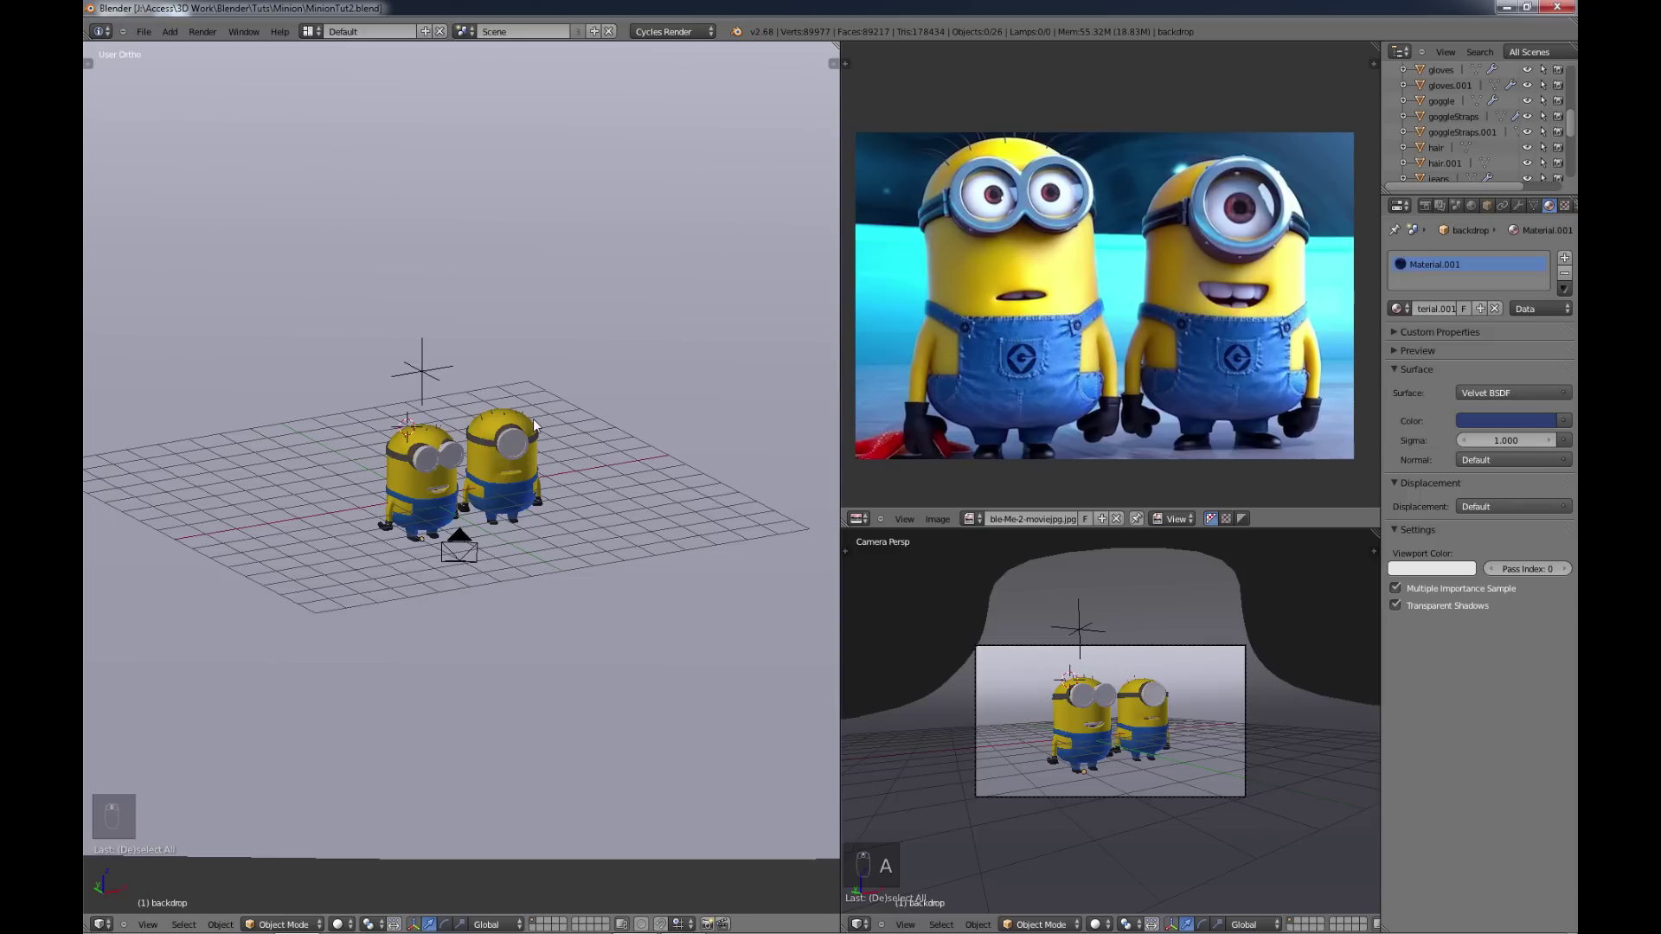
Step: Add a large plane and raise it high above the Minions from side view as a top lamp
{"action": "key", "text": "alt+h"}
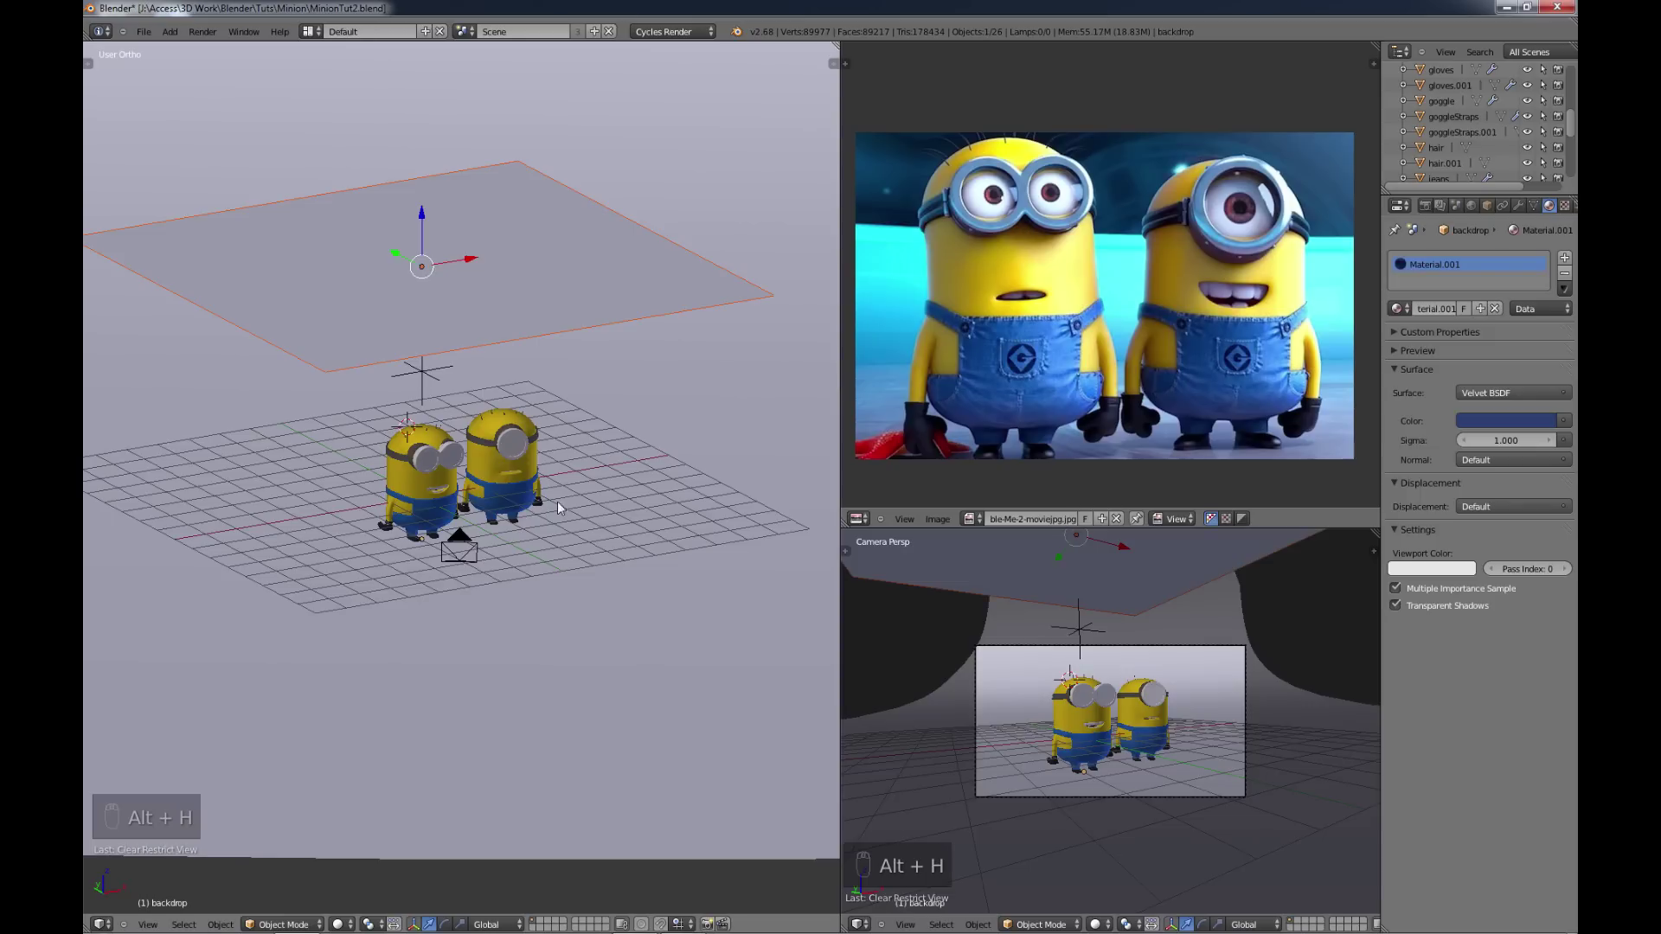
{"action": "key", "text": "shift+a"}
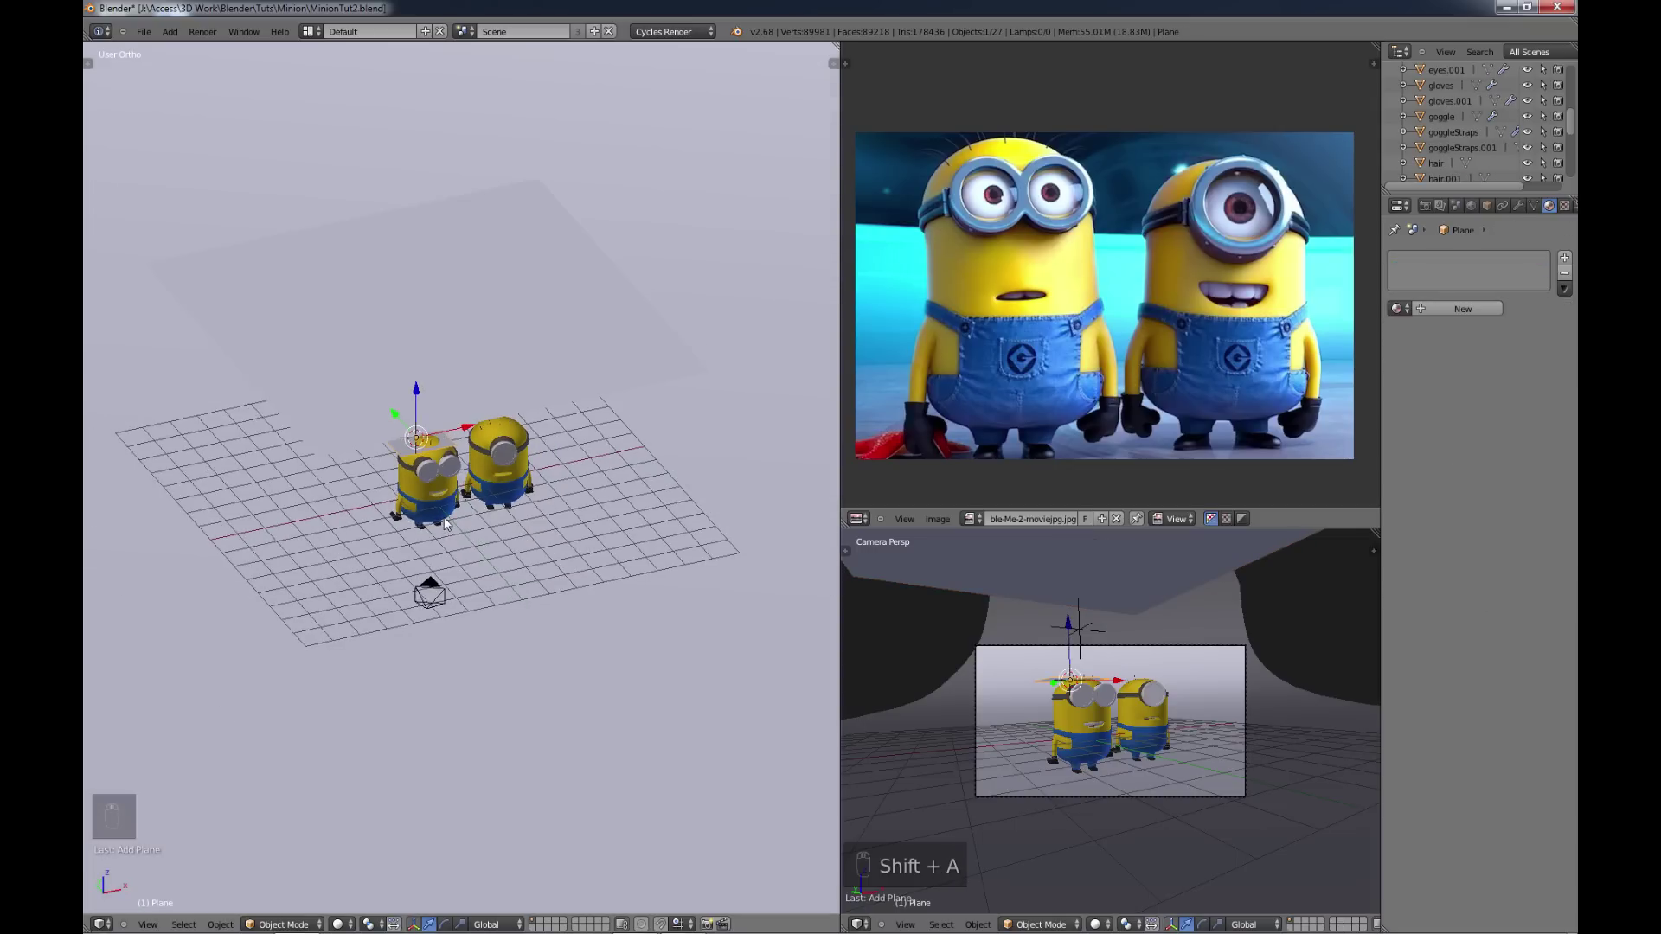
{"action": "key", "text": "s"}
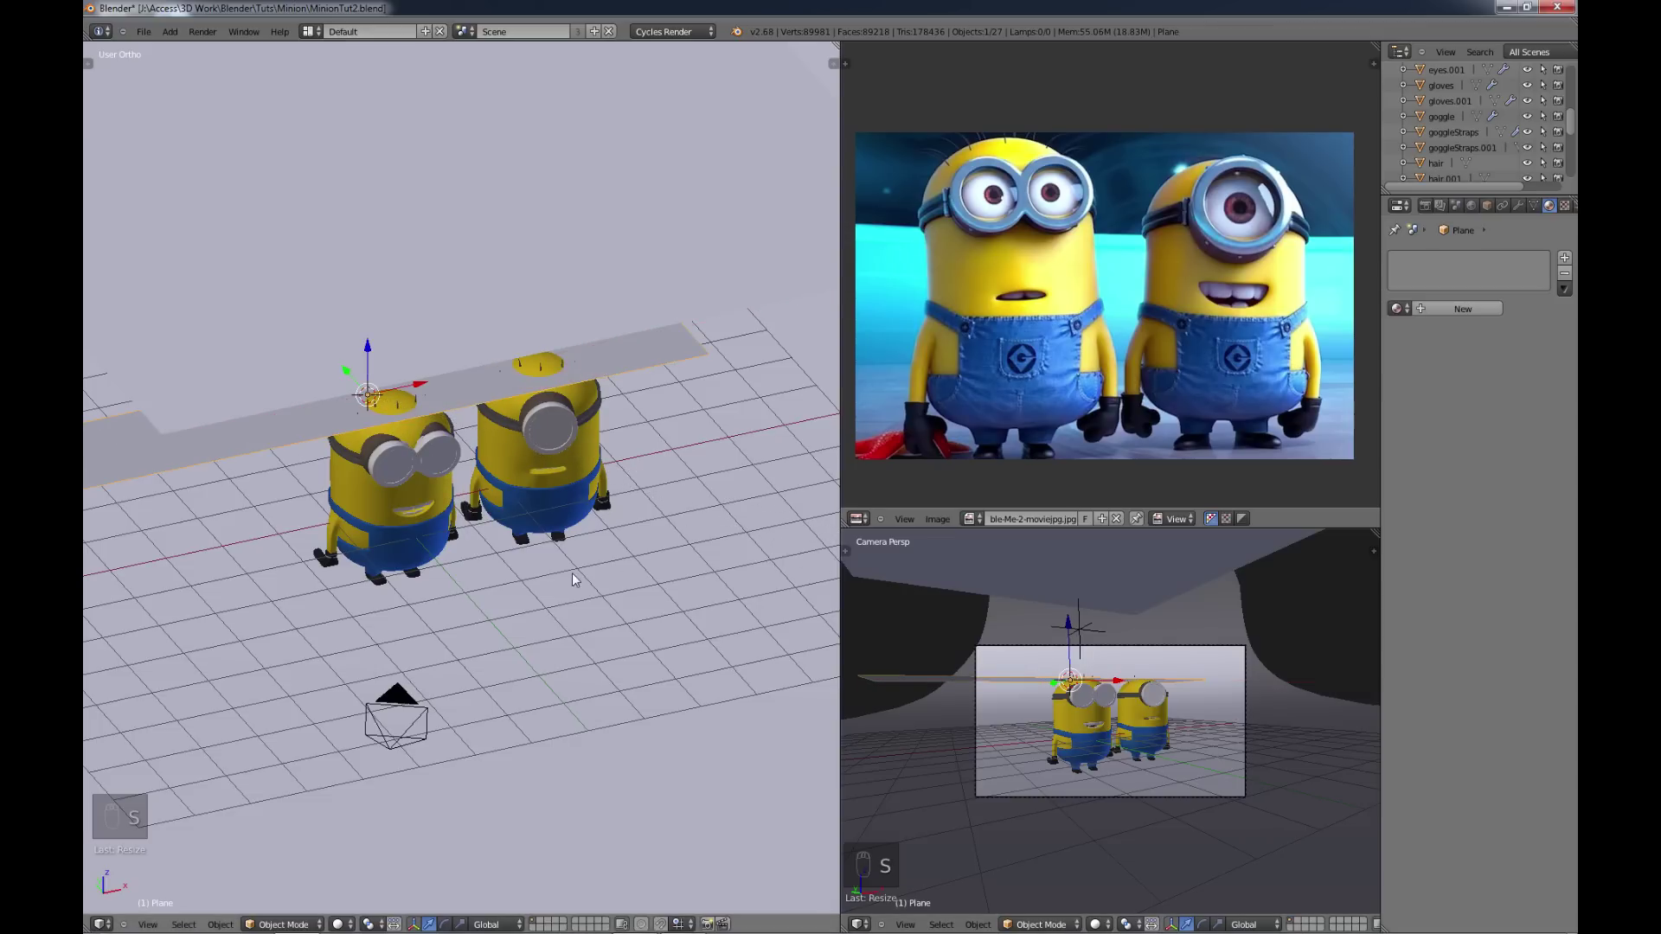
{"action": "key", "text": "KP_1"}
{"action": "key", "text": "KP_3"}
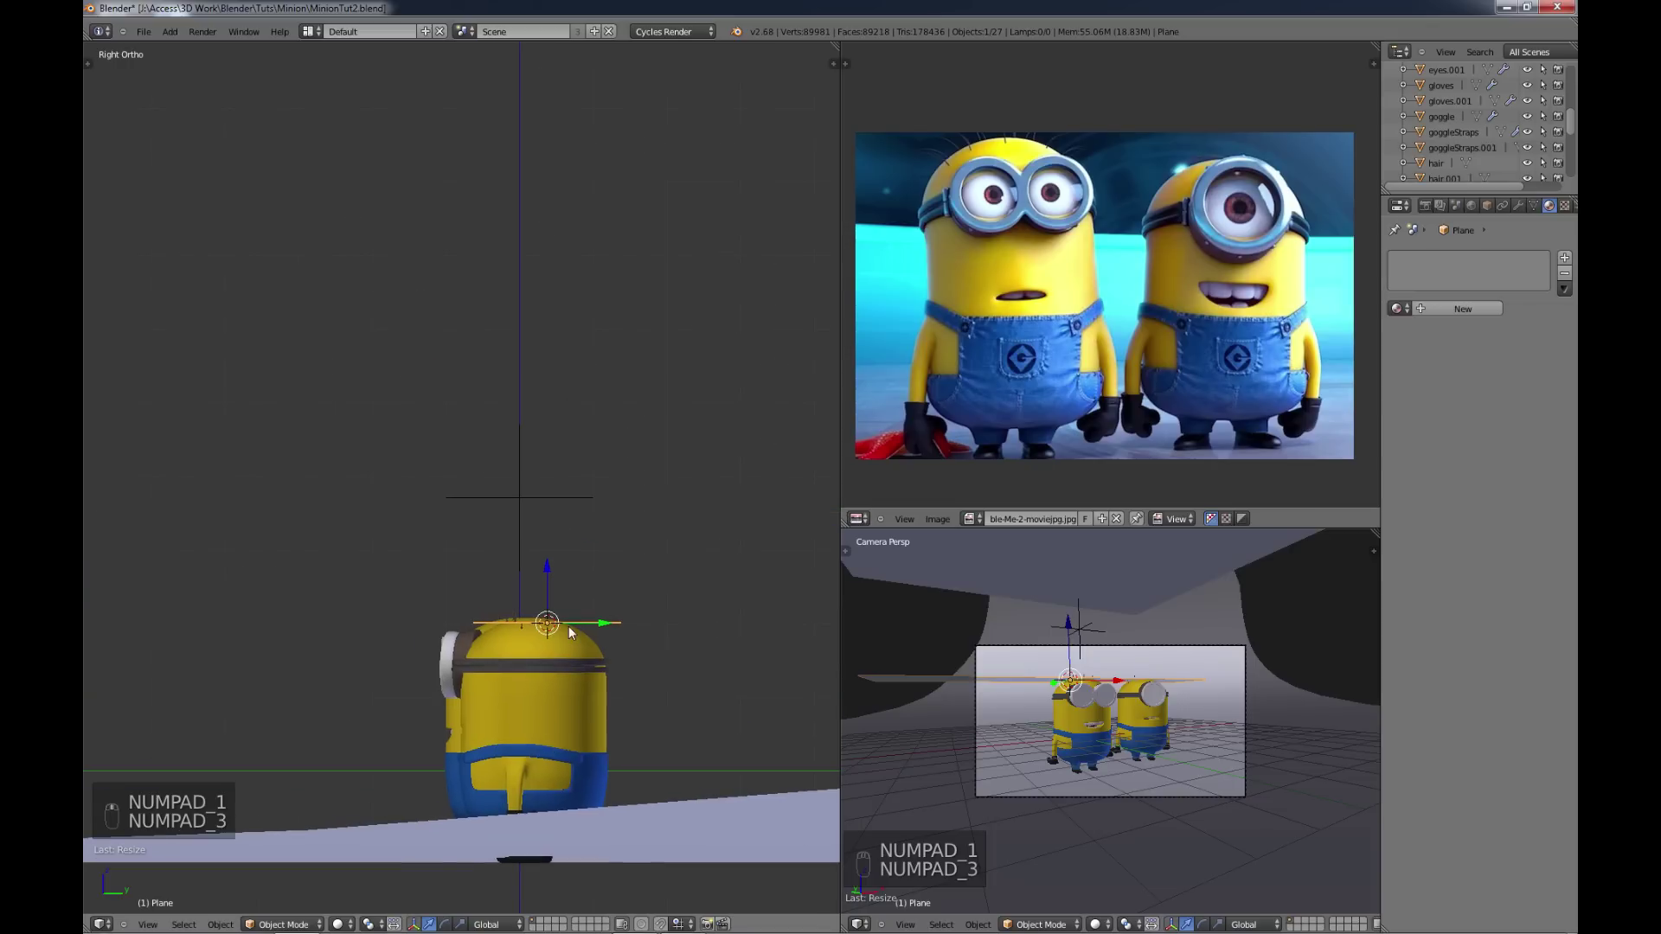
{"action": "key", "text": "g"}
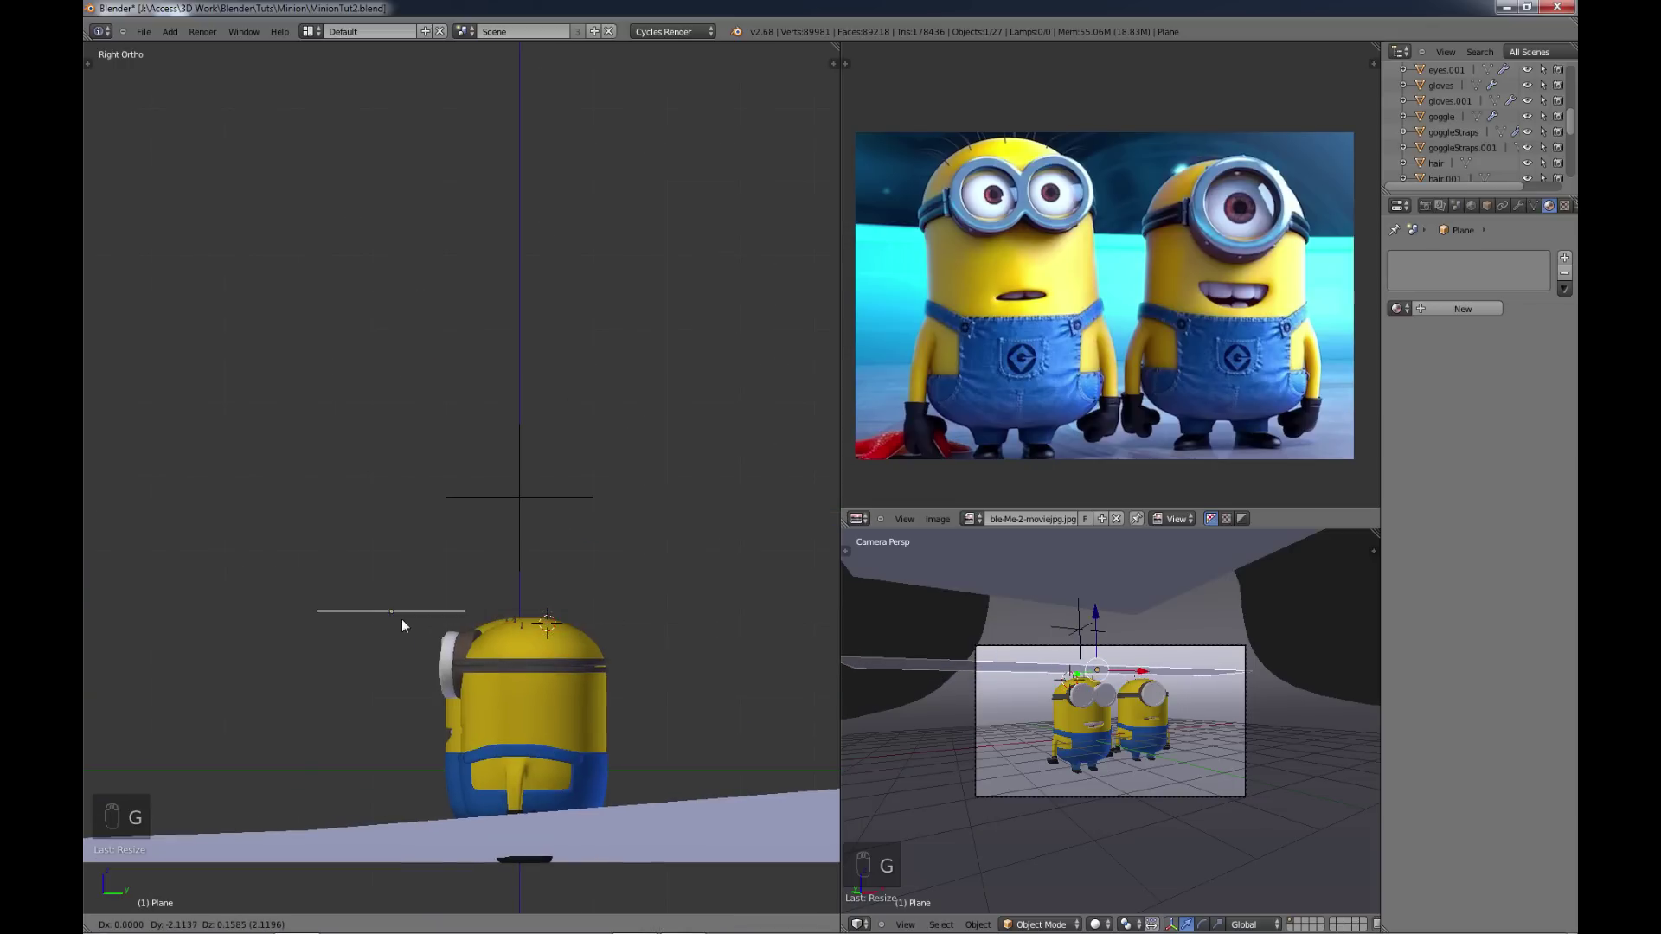
Step: Name the plane lamp_top, render the scene and save the file
{"action": "key", "text": "r"}
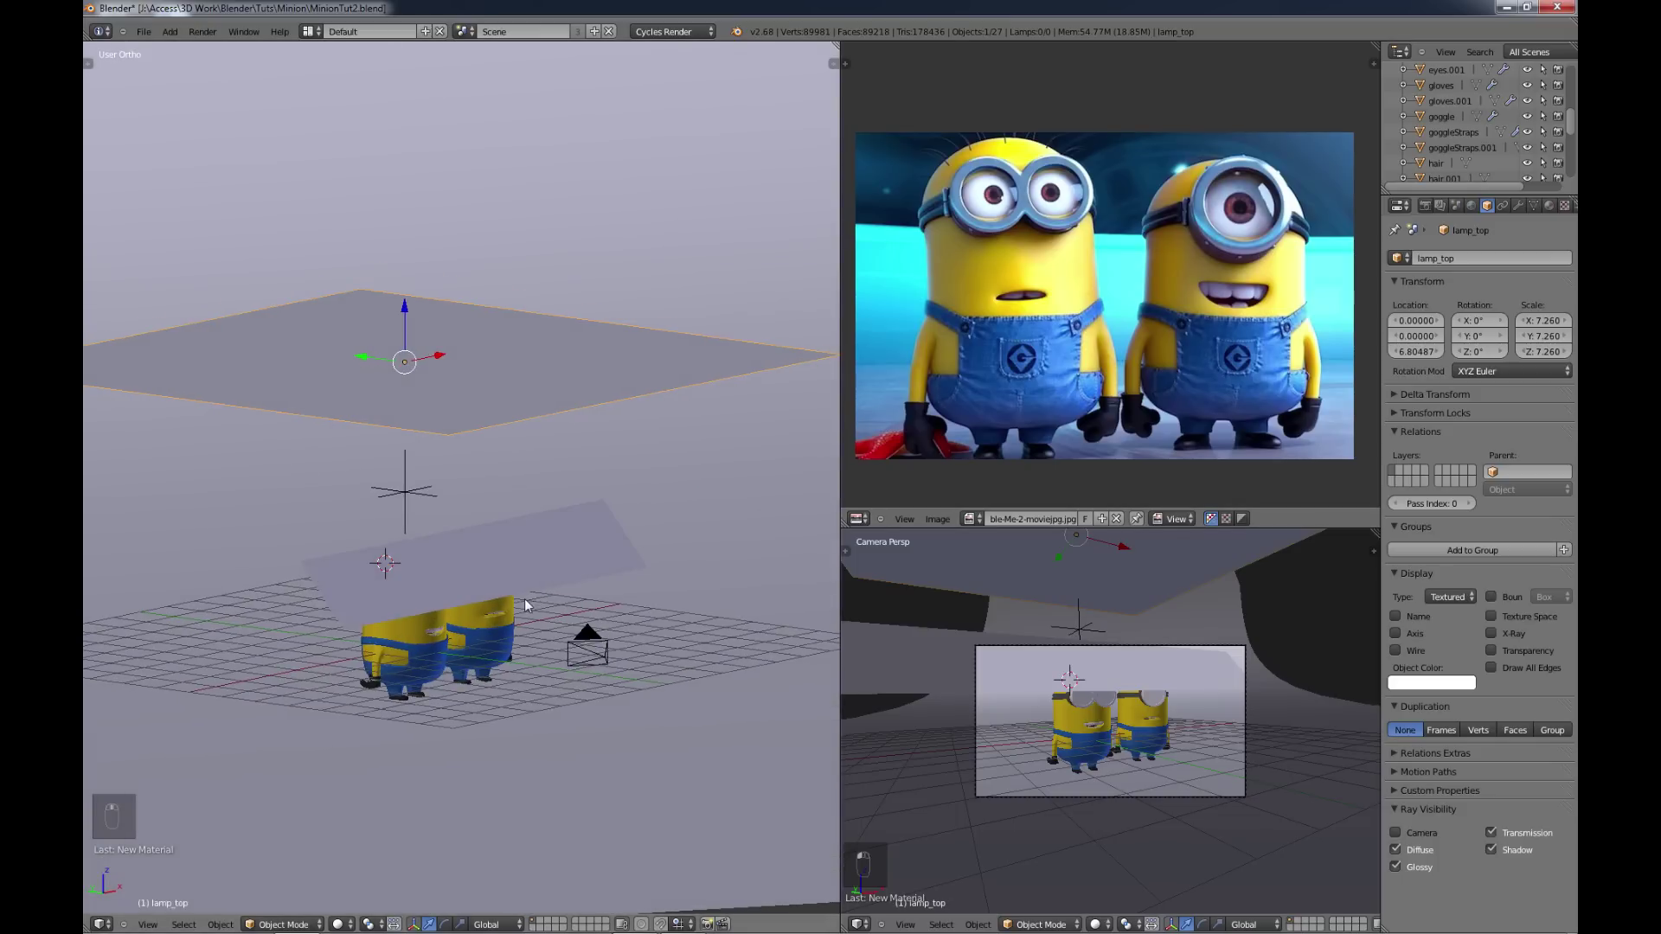
{"action": "key", "text": "ctrl+s"}
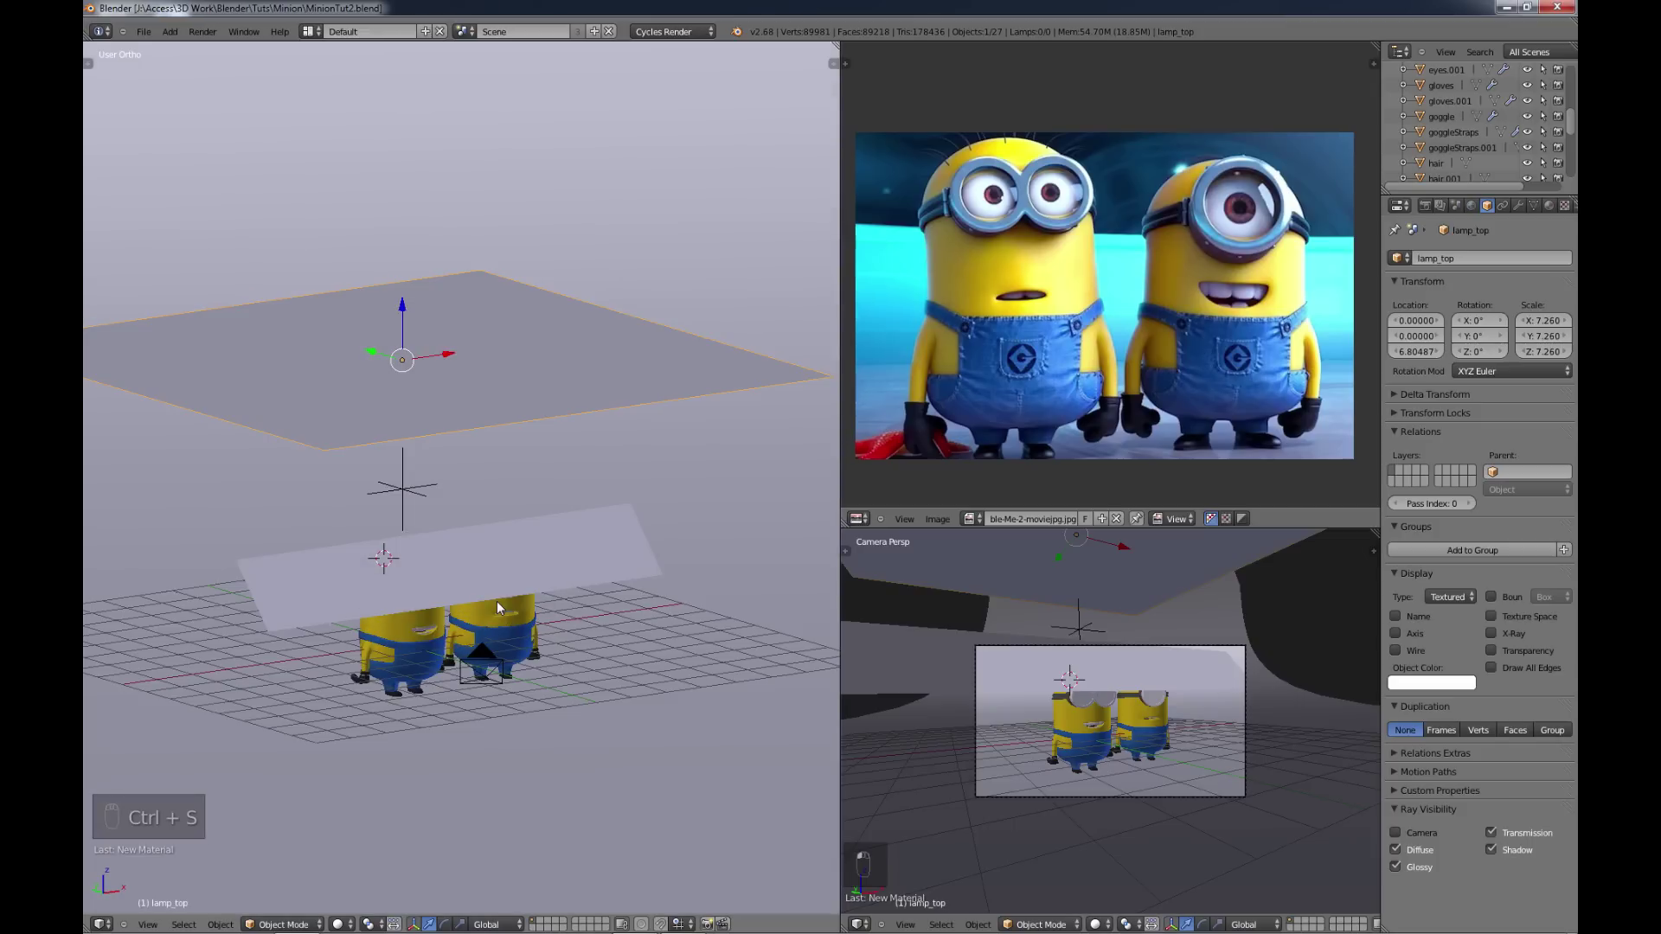